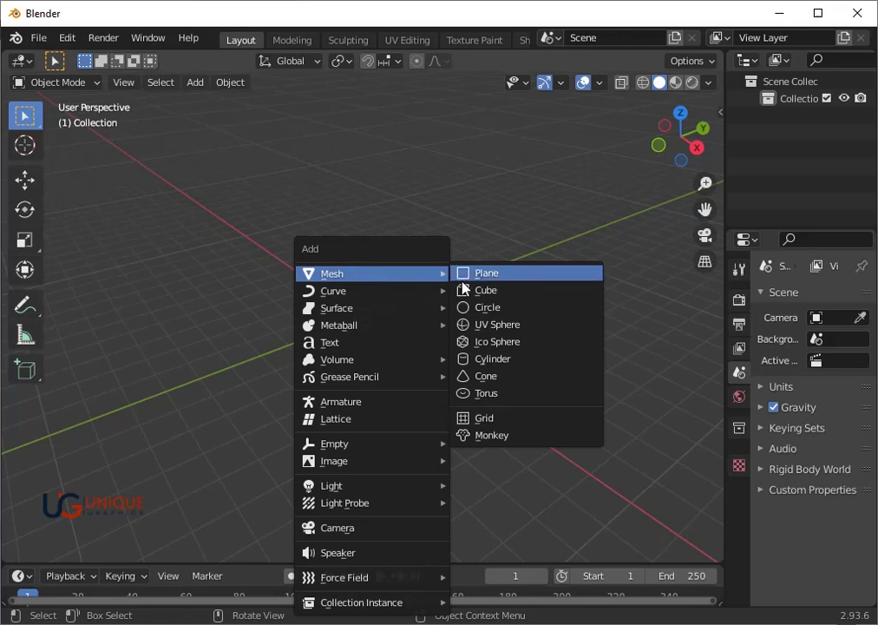
- Add a cube and raise it along Z to about 0.8 m above the ground
click(473, 293)
scroll(up, 3)
drag(507, 355, 470, 352)
key(g)
key(z)
click(465, 291)
drag(481, 301, 451, 342)
- Stretch the cube wider along X to roughly scale 2.0
key(s)
key(x)
key(y)
click(482, 367)
drag(332, 370, 442, 369)
text(sx)
click(461, 384)
middle_click(463, 382)
scroll(up, 3)
middle_click(524, 389)
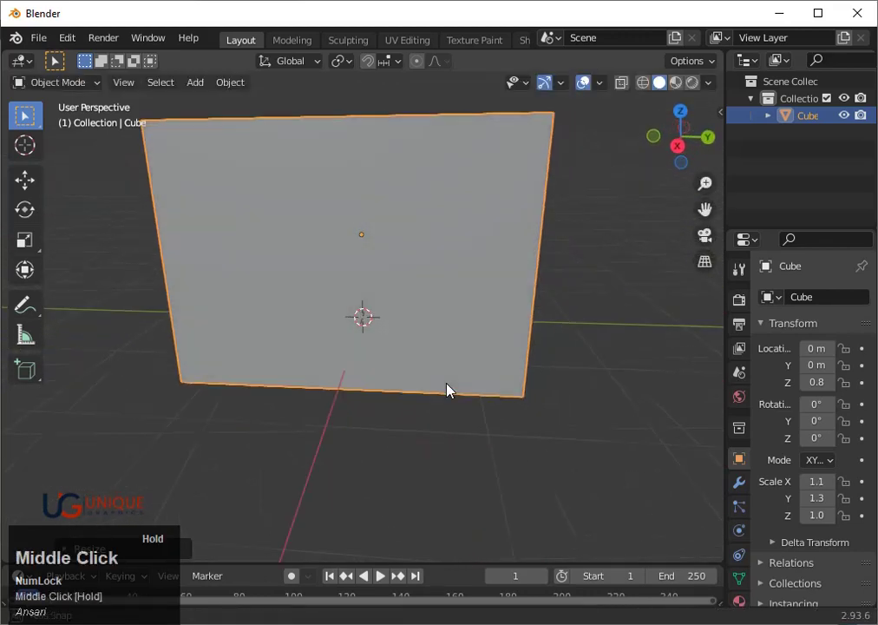
scroll(down, 3)
scroll(up, 3)
- Deepen the box along Y to roughly scale 2.2
text(sx)
key(y)
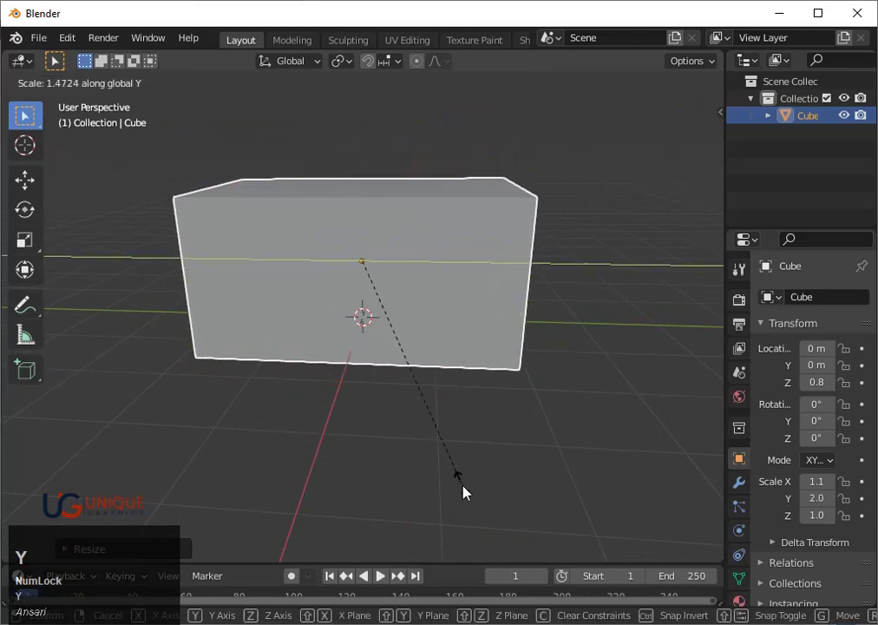
click(490, 518)
scroll(down, 3)
middle_click(332, 387)
- Make the box taller and inspect it from around the scene
text(sx)
click(479, 481)
drag(476, 478, 415, 420)
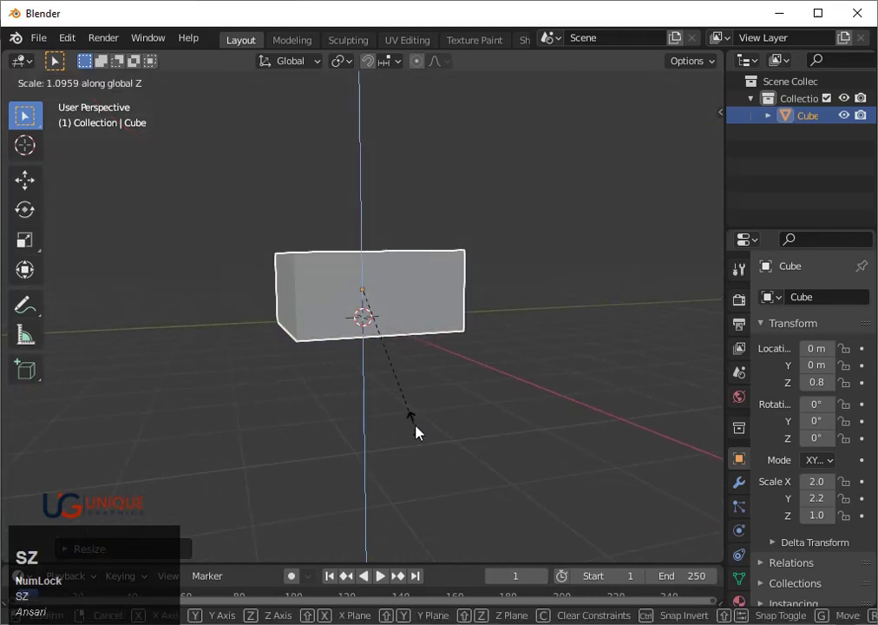
click(436, 444)
middle_click(469, 385)
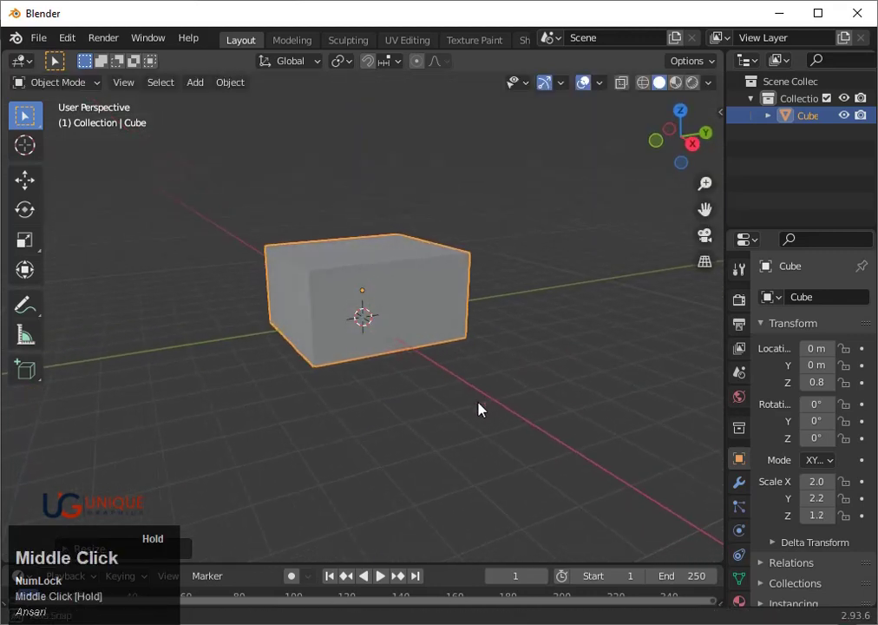
scroll(up, 3)
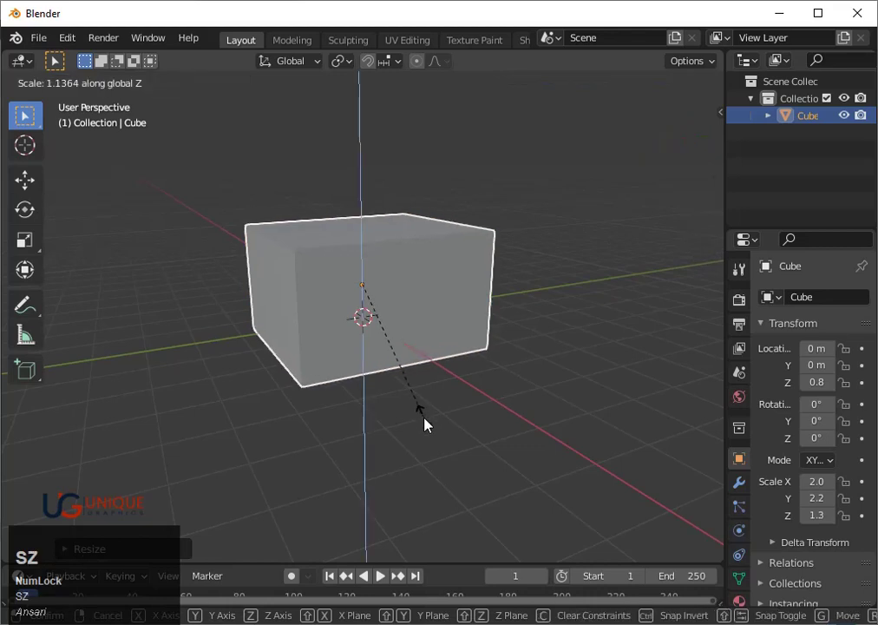
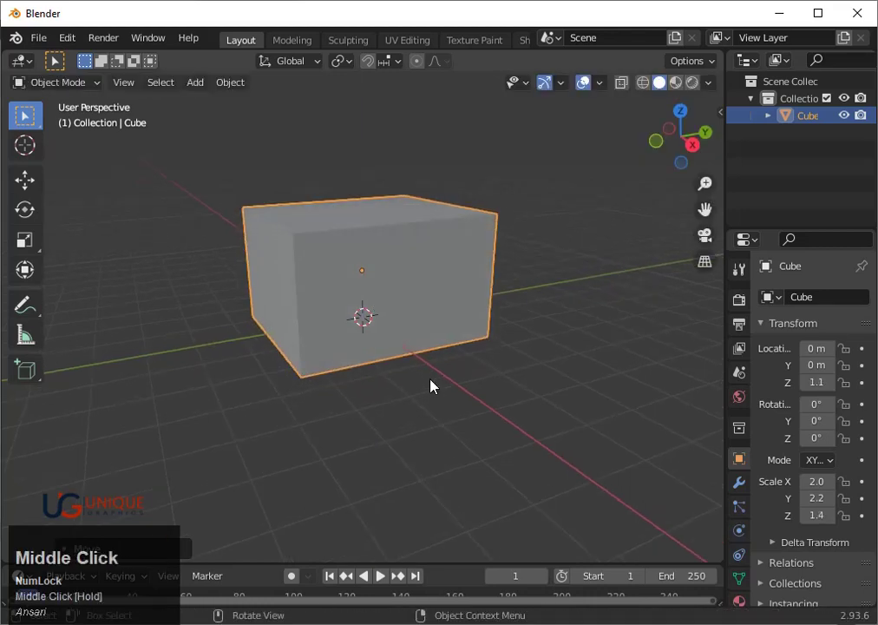
- In Edit Mode, add two vertical loop cuts and scale them together along Y to doorway width
key(Tab)
scroll(up, 3)
key(ctrl+r)
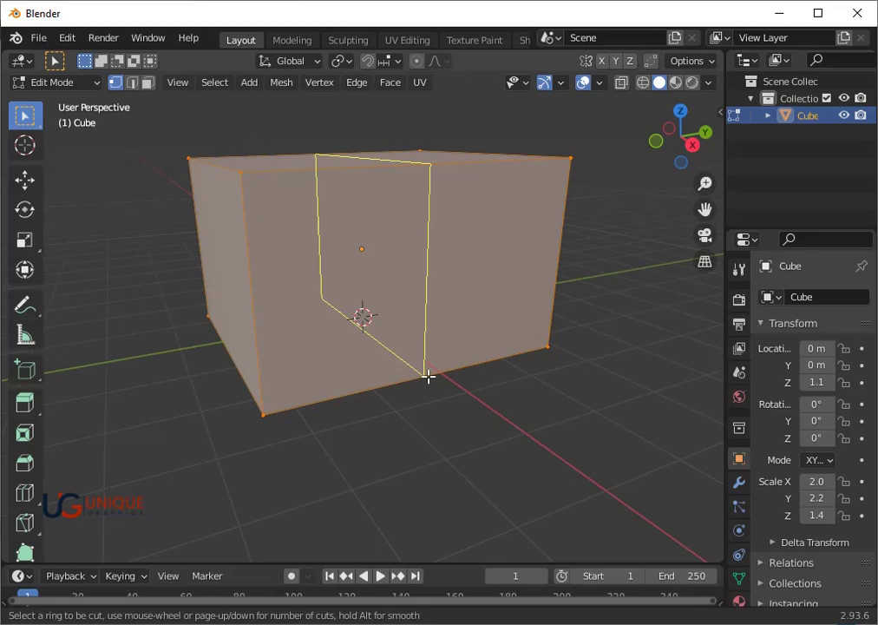
scroll(up, 3)
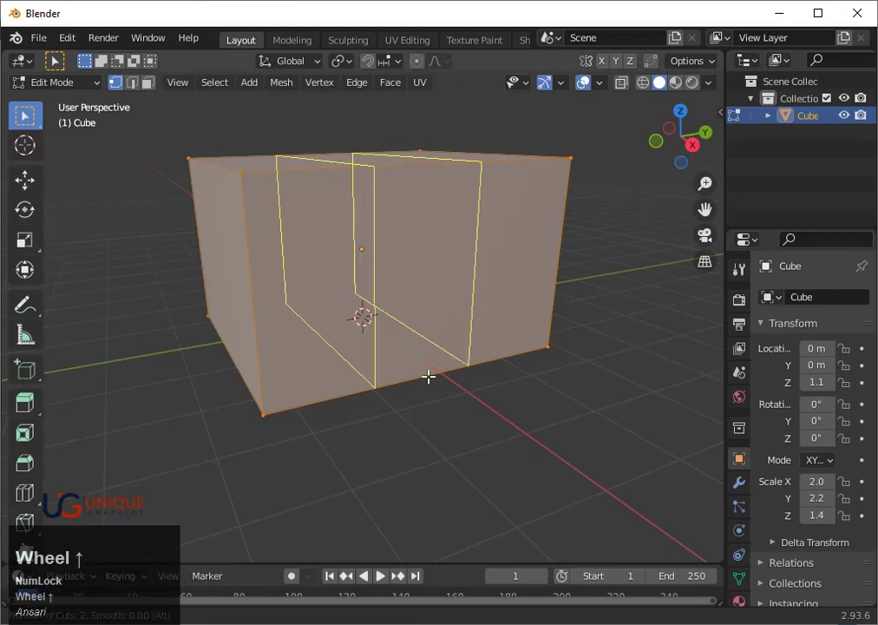
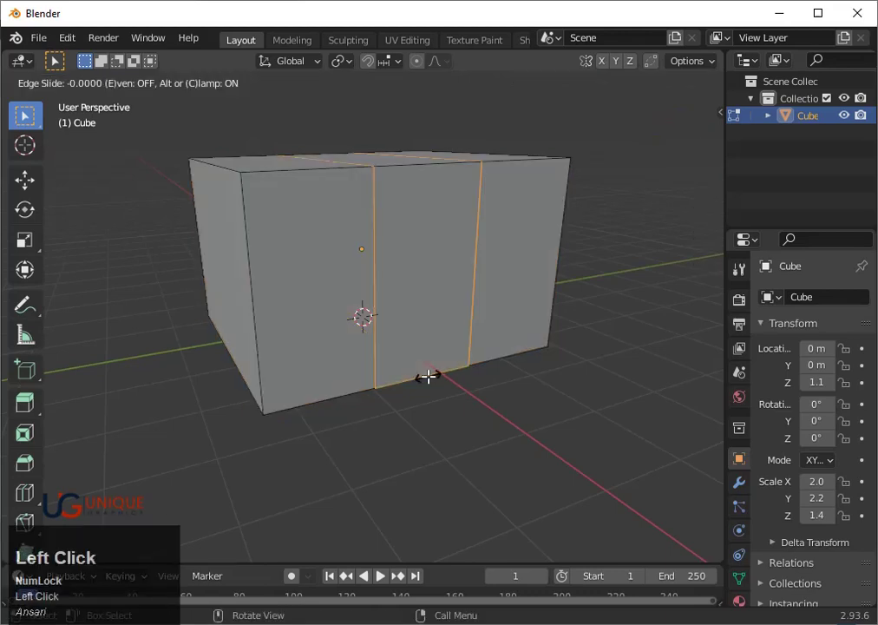
key(s)
text(sy)
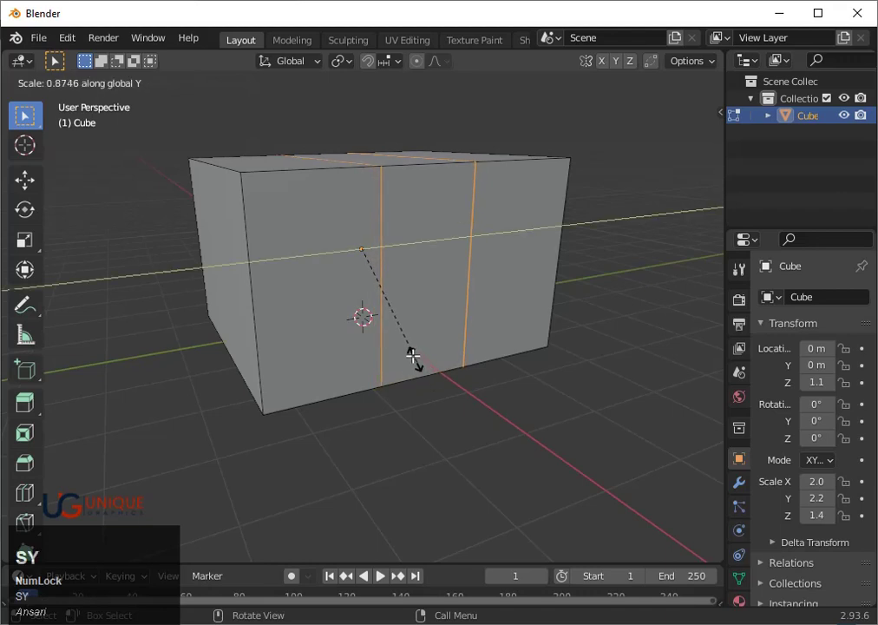
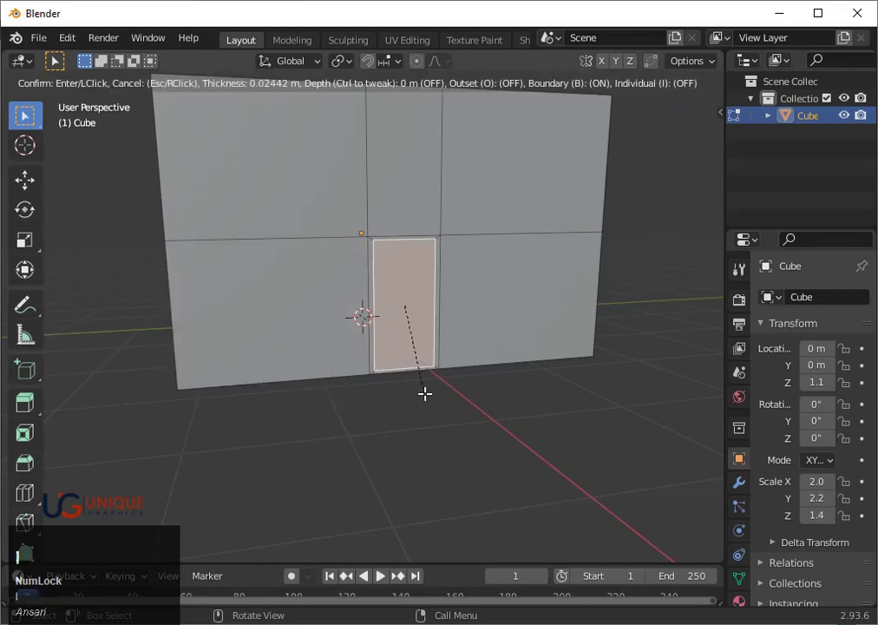
- Inset the doorway face for a thin border and check it from Right Orthographic view
key(z)
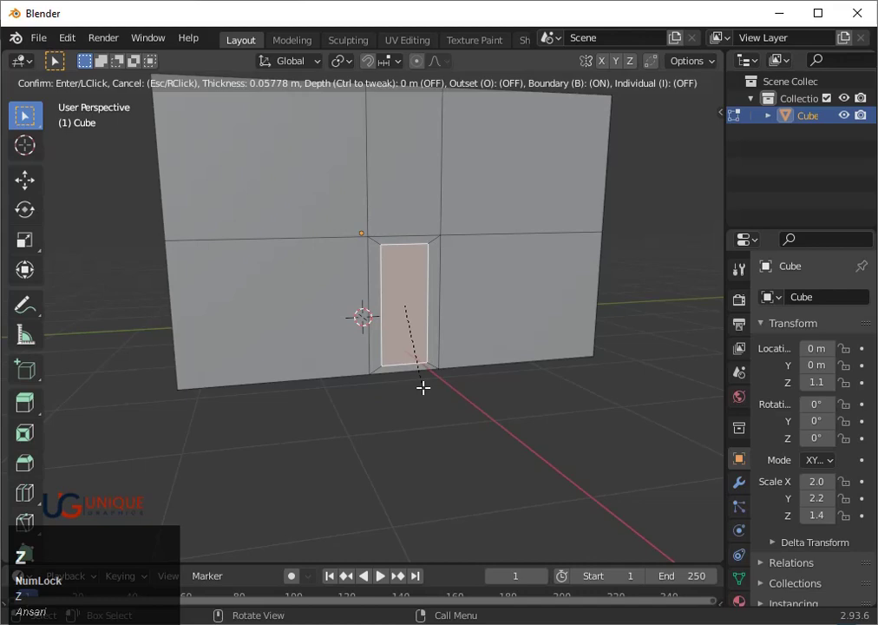
key(y)
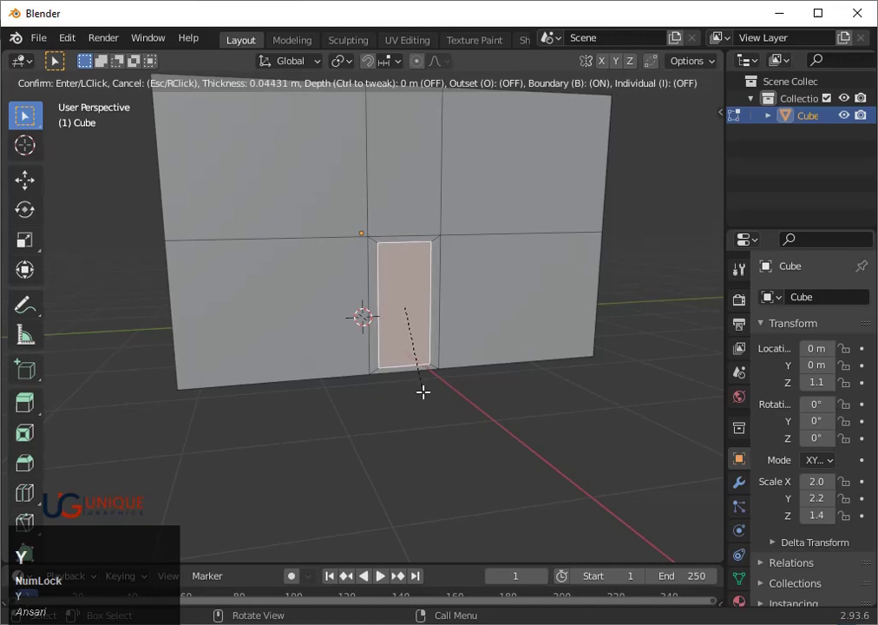
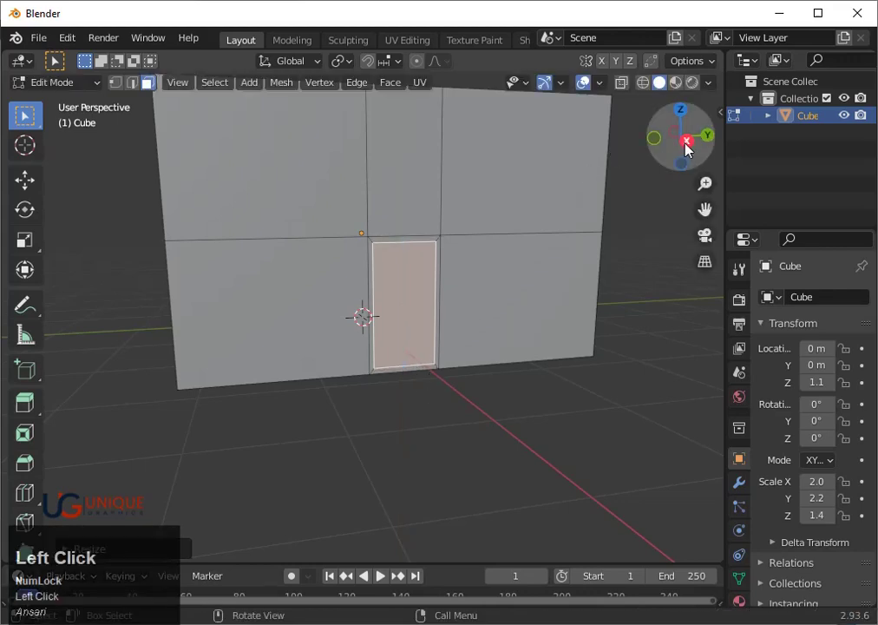
scroll(up, 3)
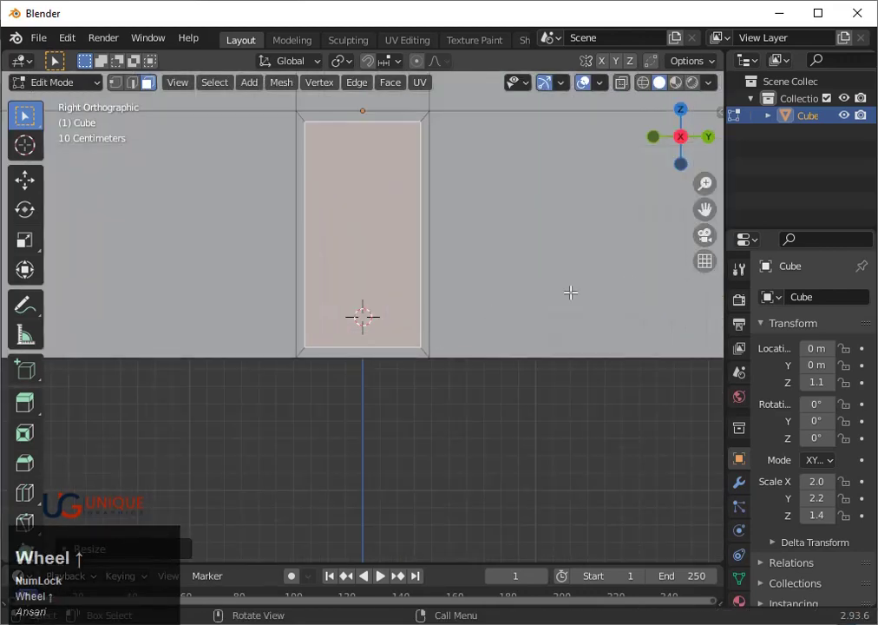
key(3)
scroll(down, 3)
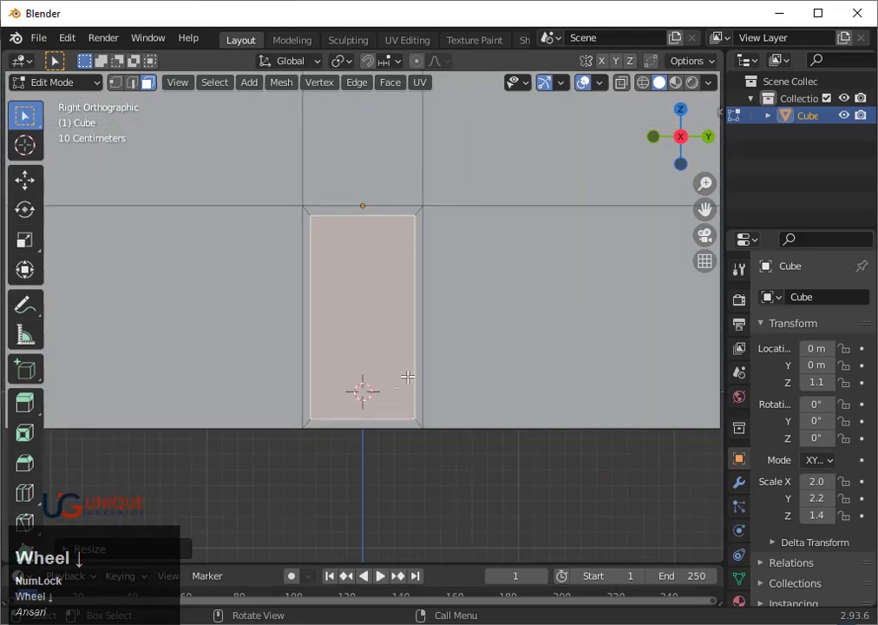
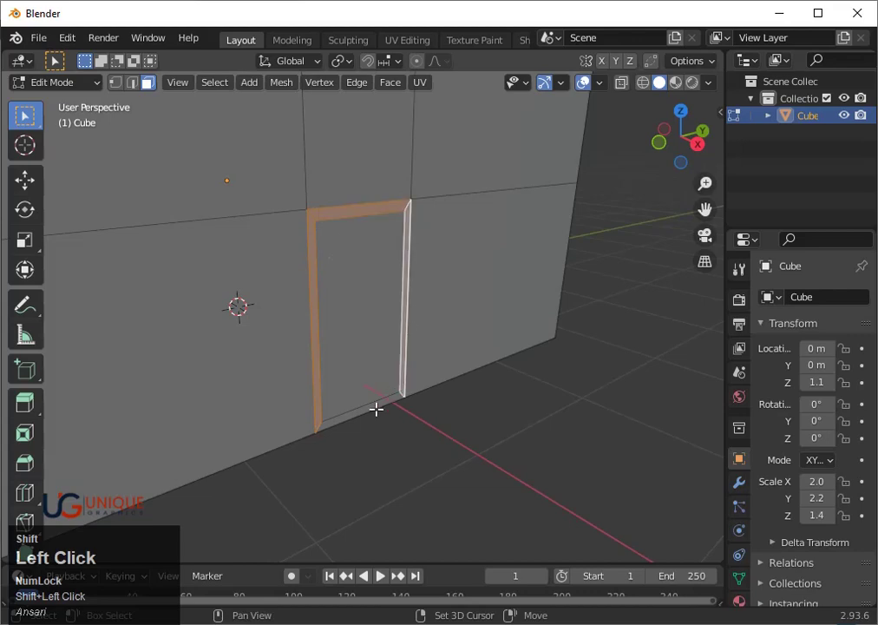
- Extrude the door frame out from the wall along its normal
key(e)
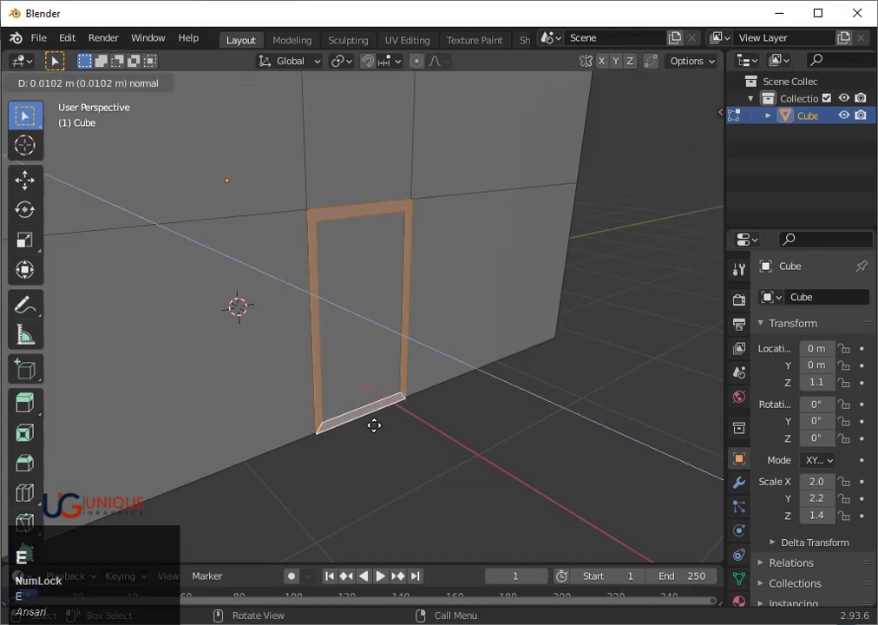
click(377, 424)
scroll(up, 3)
- Bevel the door frame edges with extra segments to round them off
drag(379, 419, 385, 413)
key(ctrl+b)
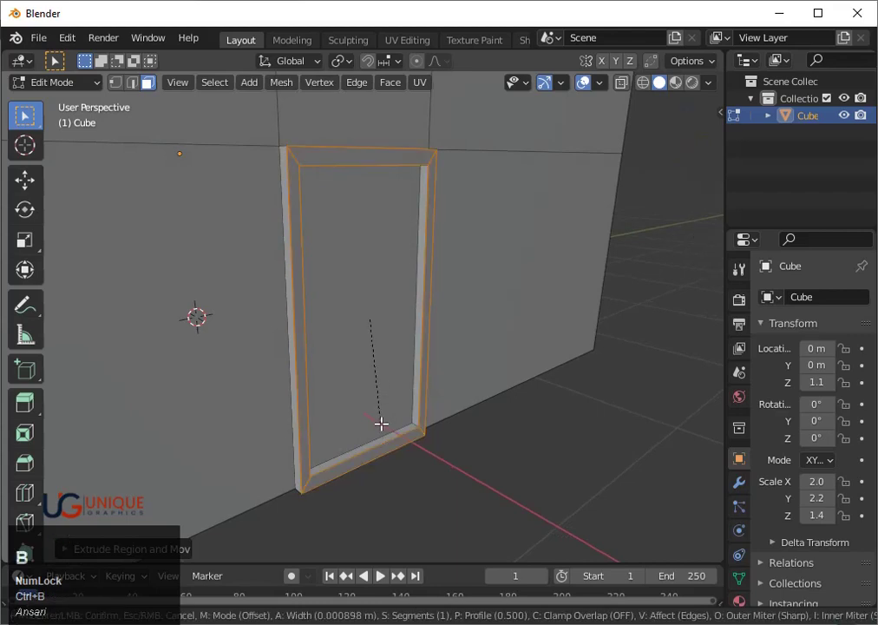
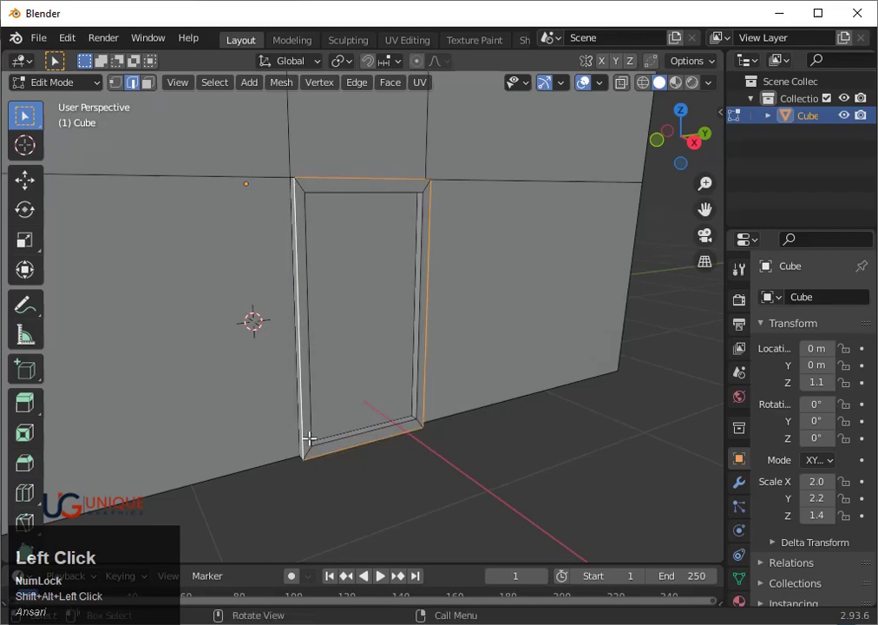
key(ctrl+b)
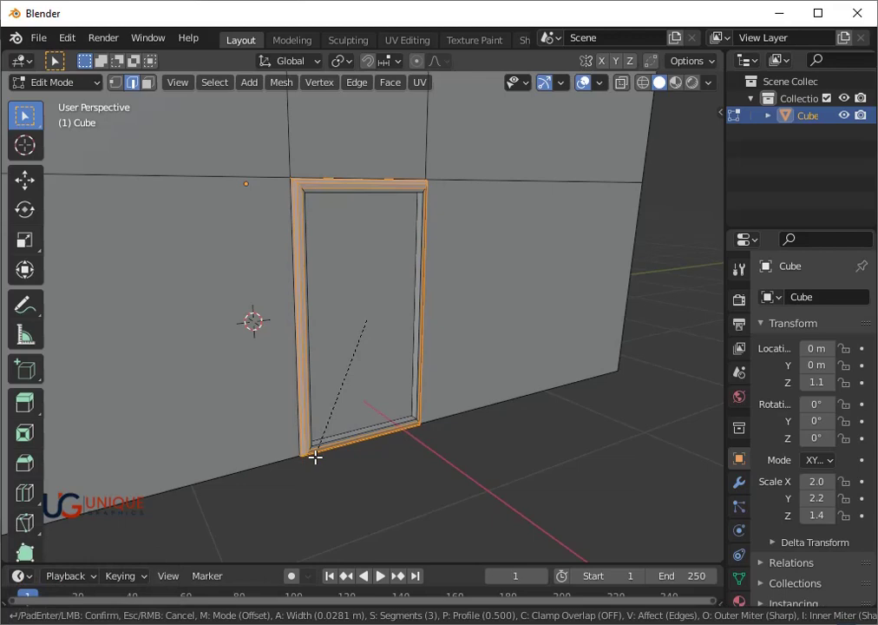
scroll(up, 3)
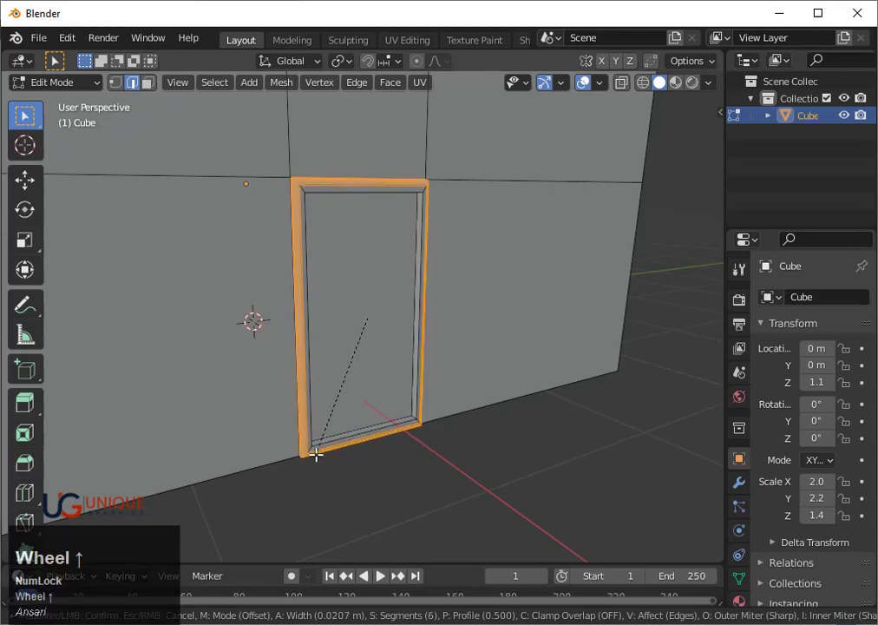
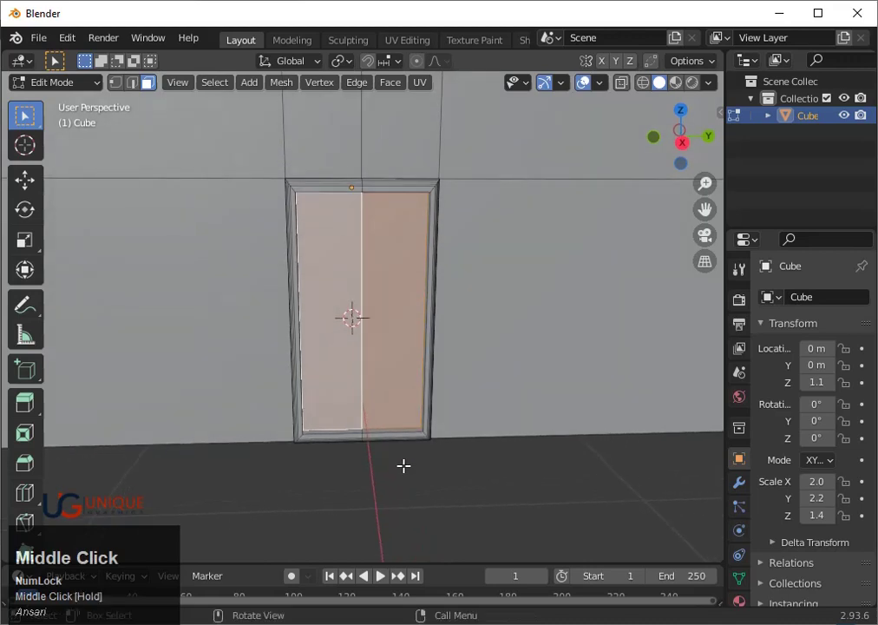
- Inset both door leaves individually, bevel the panel rims, and shift the panels along X
key(l)
text(ll)
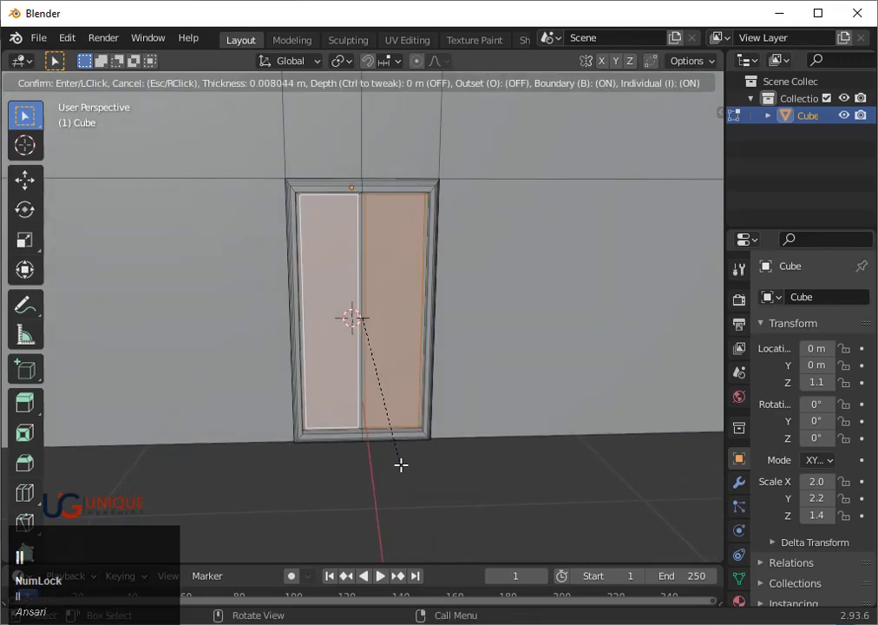
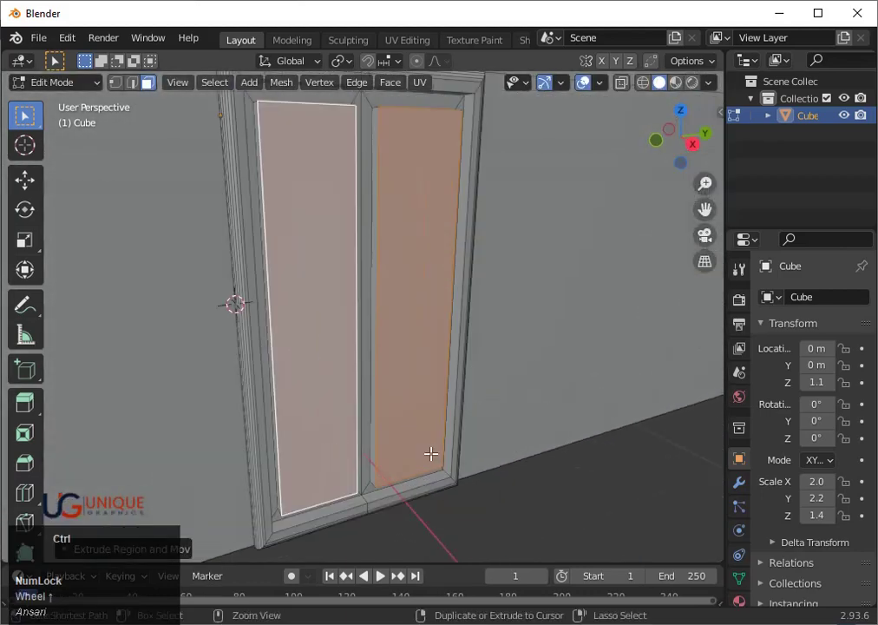
key(ctrl+b)
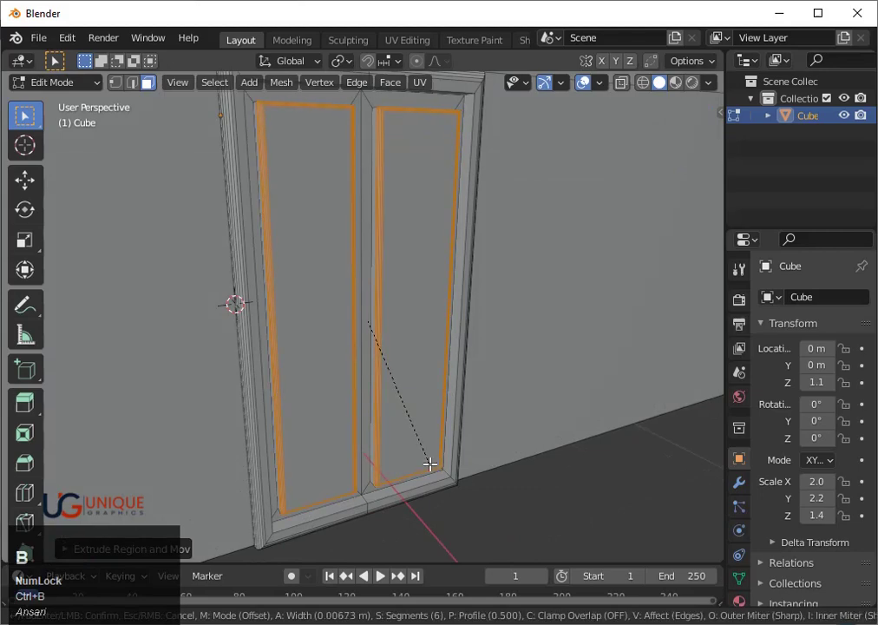
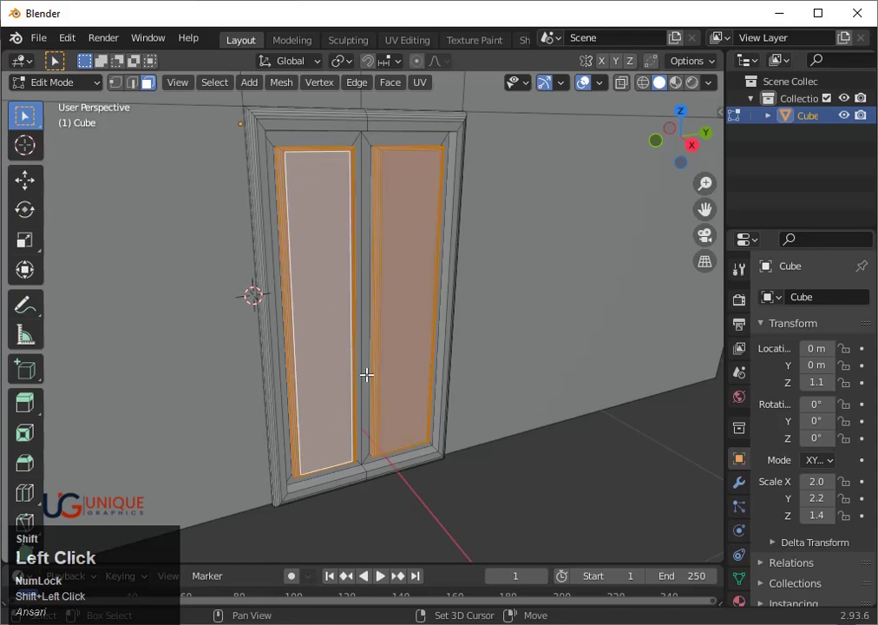
text(gx)
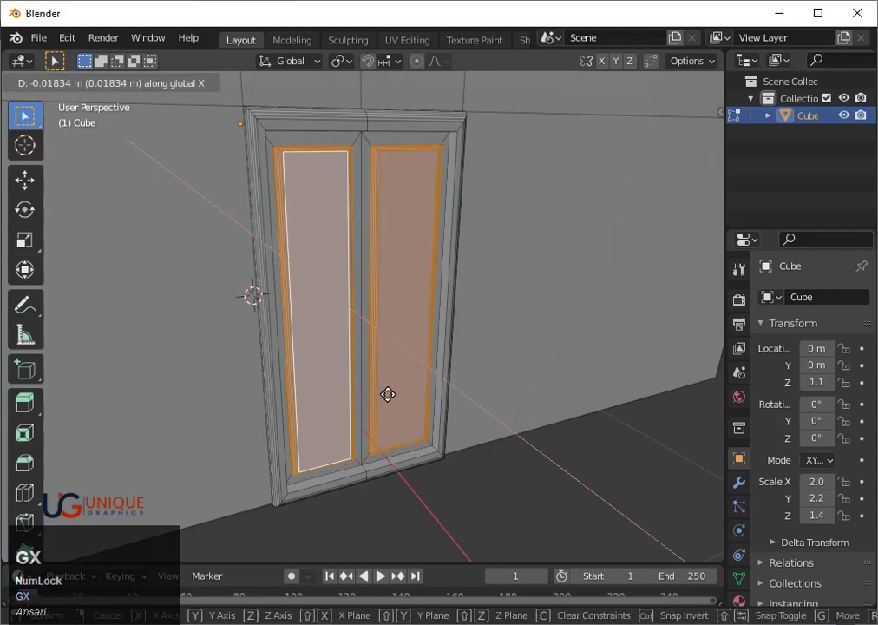
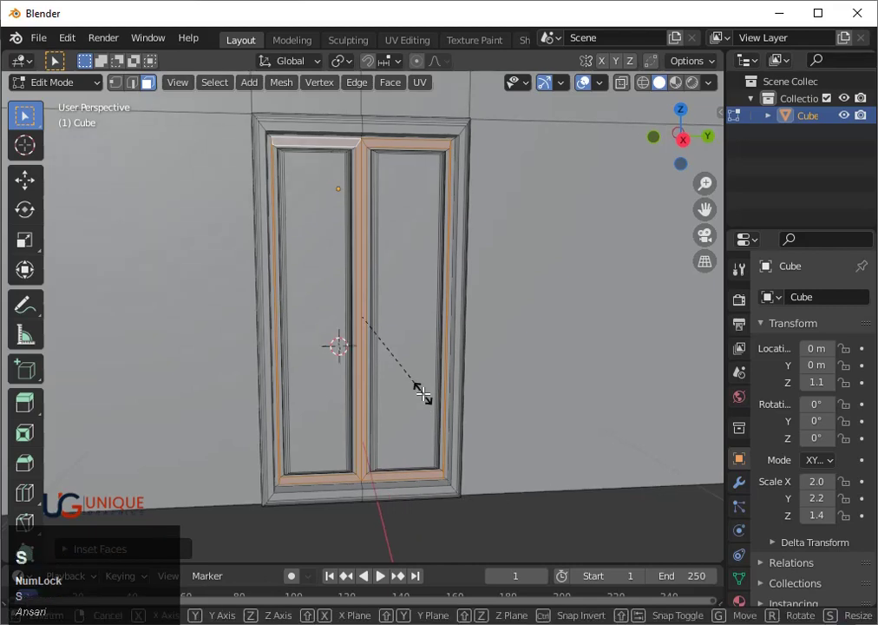
- Scale the frame along Y, bevel the centre seam edge between the leaves, and zoom out
key(y)
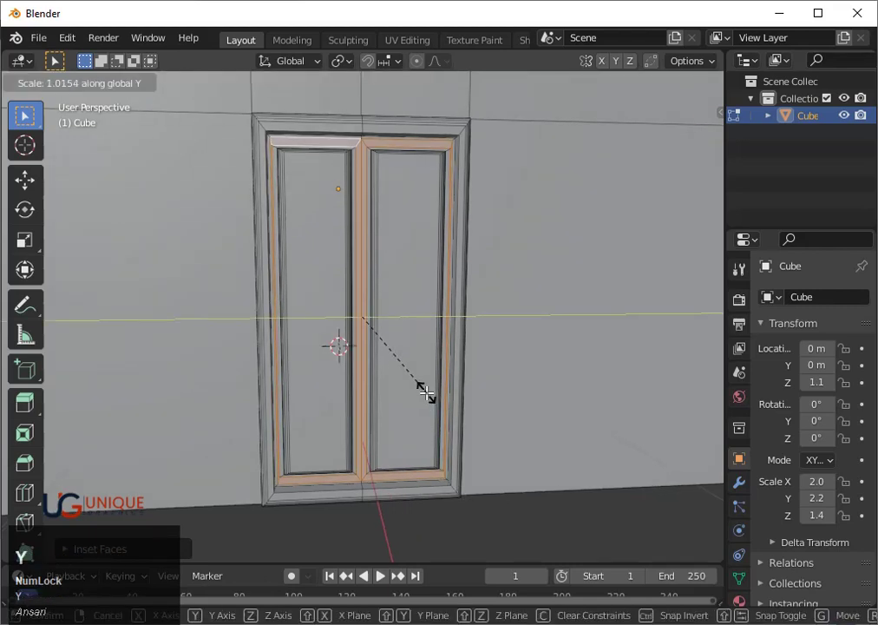
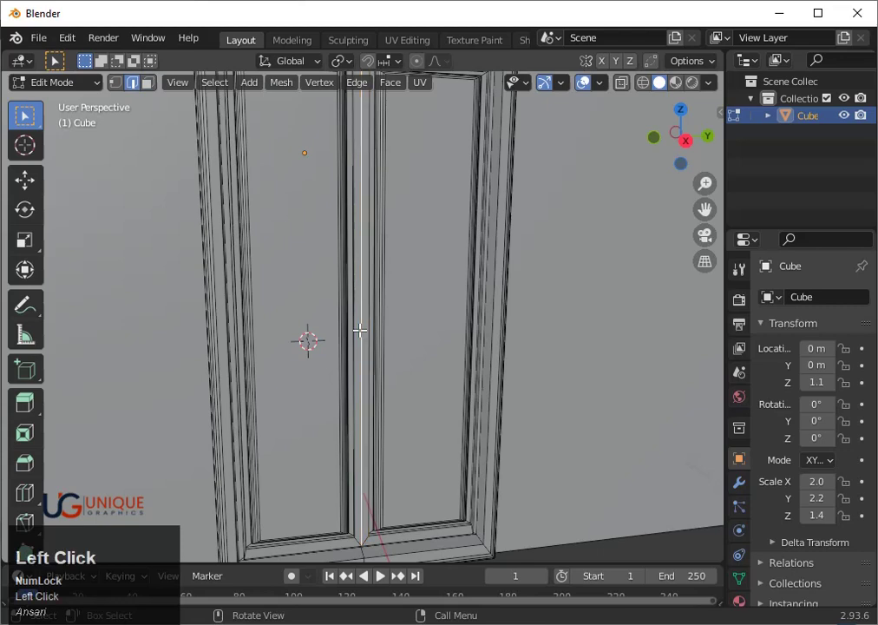
key(ctrl+b)
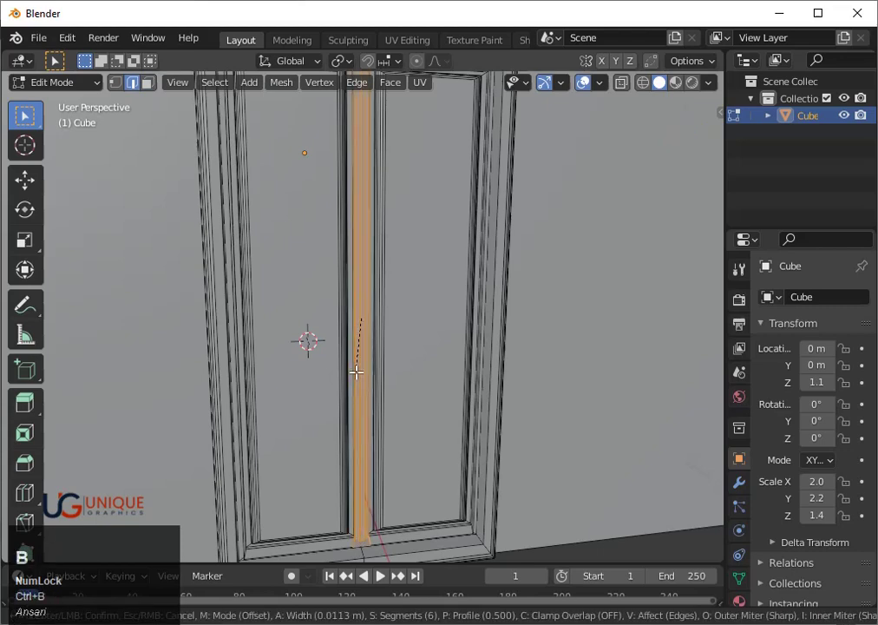
scroll(up, 3)
scroll(down, 3)
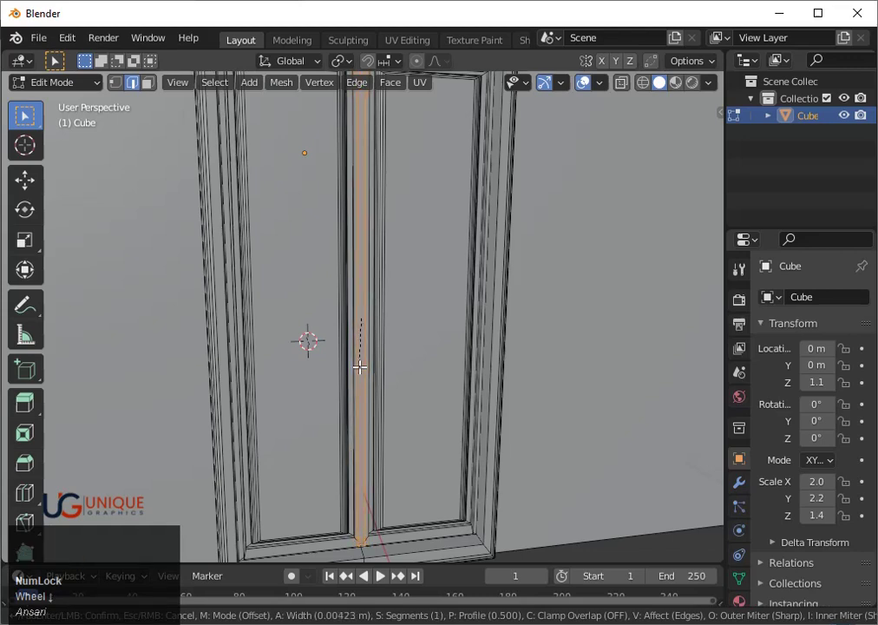
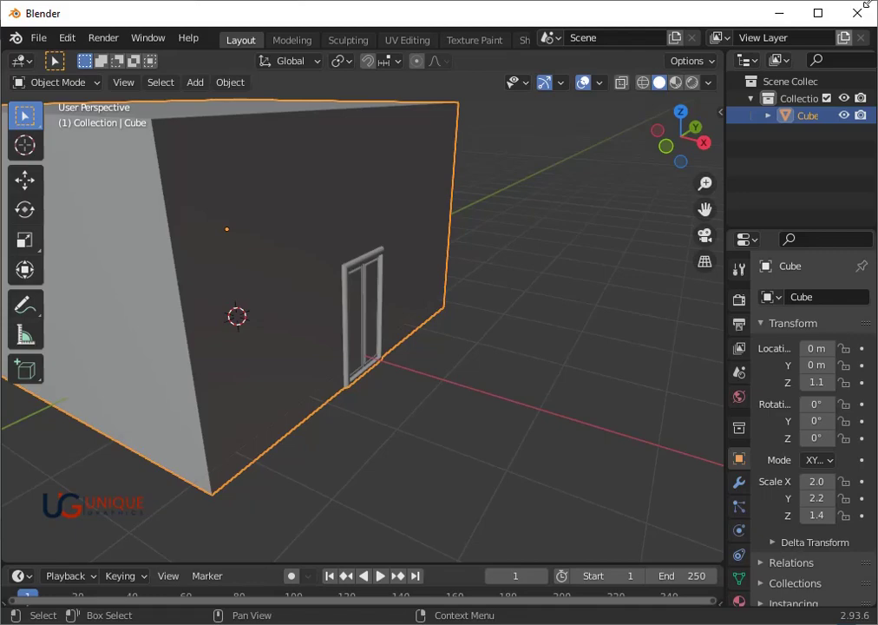
- Orbit to frame the building wall and enter Edit Mode on its mesh
scroll(up, 3)
drag(523, 322, 516, 294)
scroll(down, 3)
drag(456, 292, 434, 281)
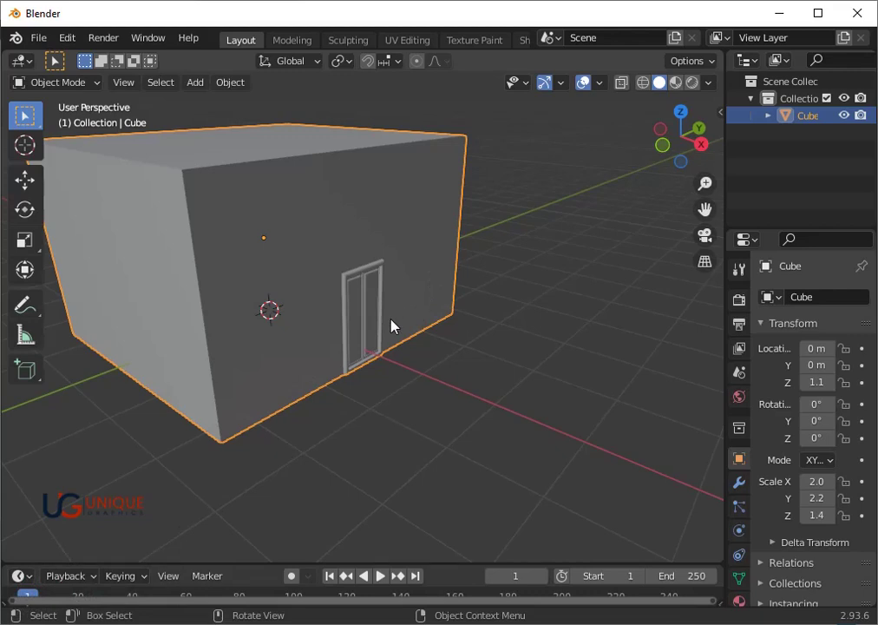
middle_click(405, 330)
key(Tab)
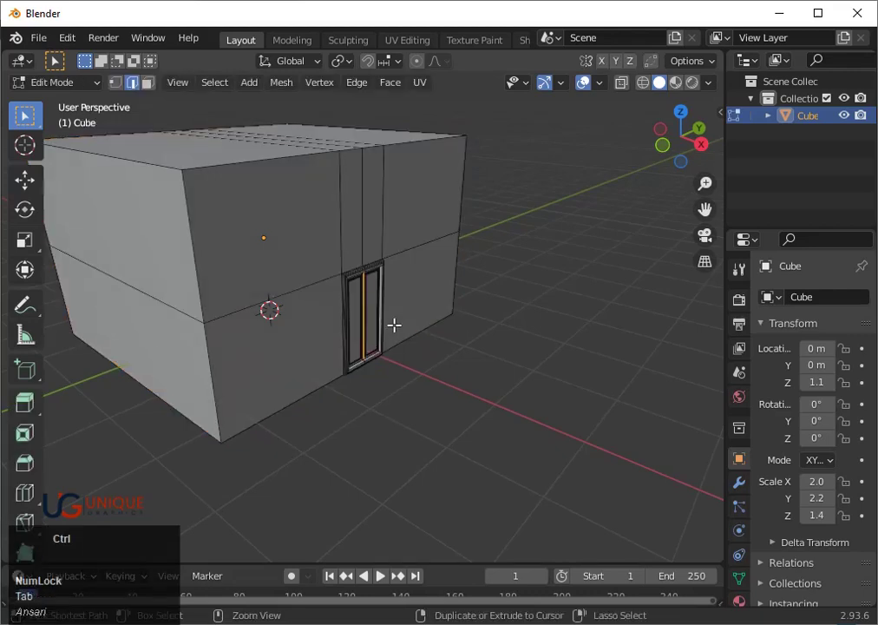
- Add two horizontal loop cuts and vertical cuts beside the door, spreading them along Y for a square window
key(ctrl+r)
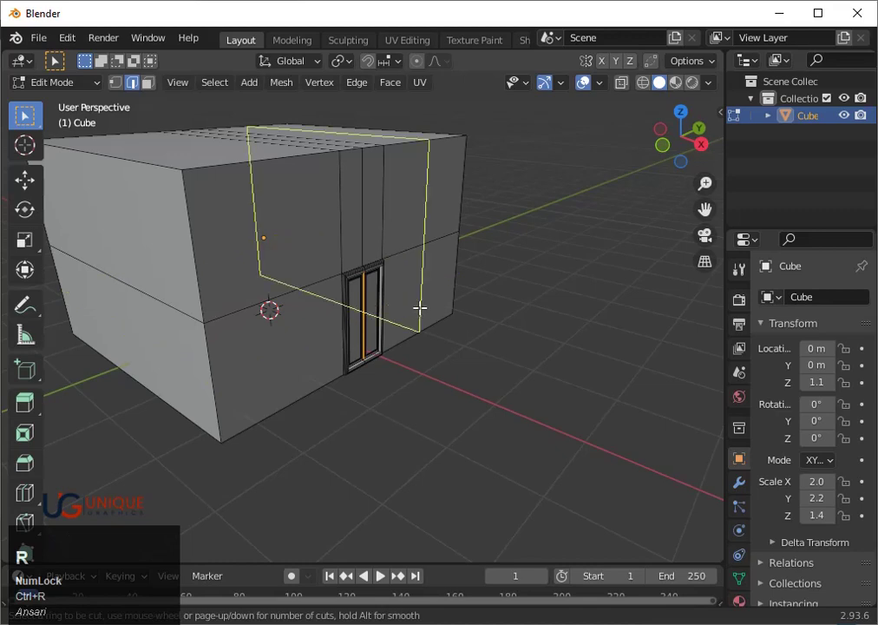
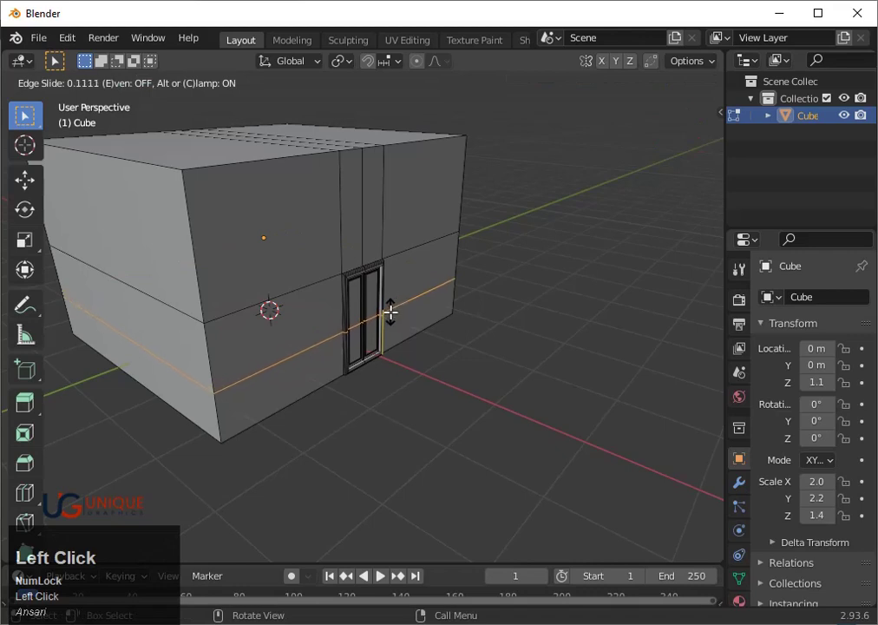
key(ctrl+r)
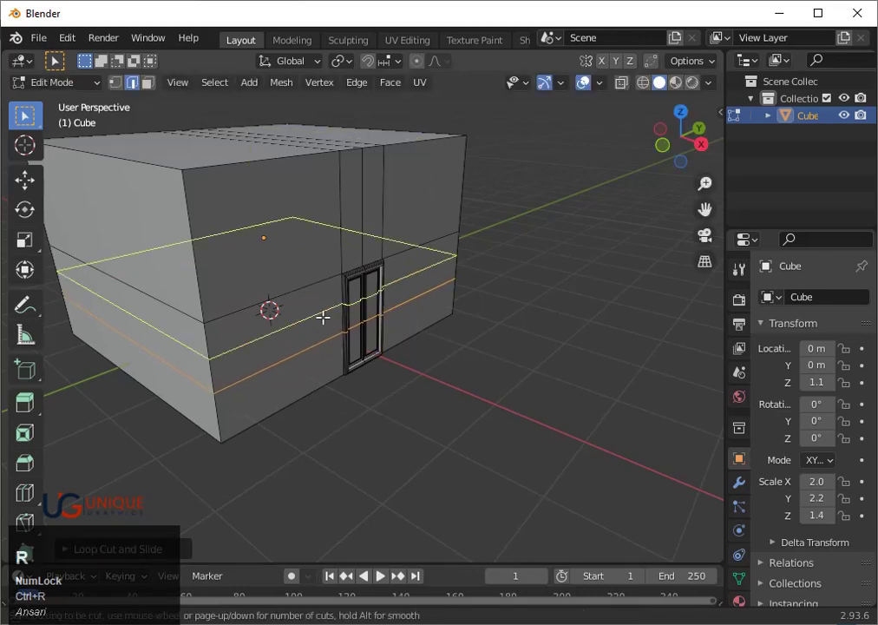
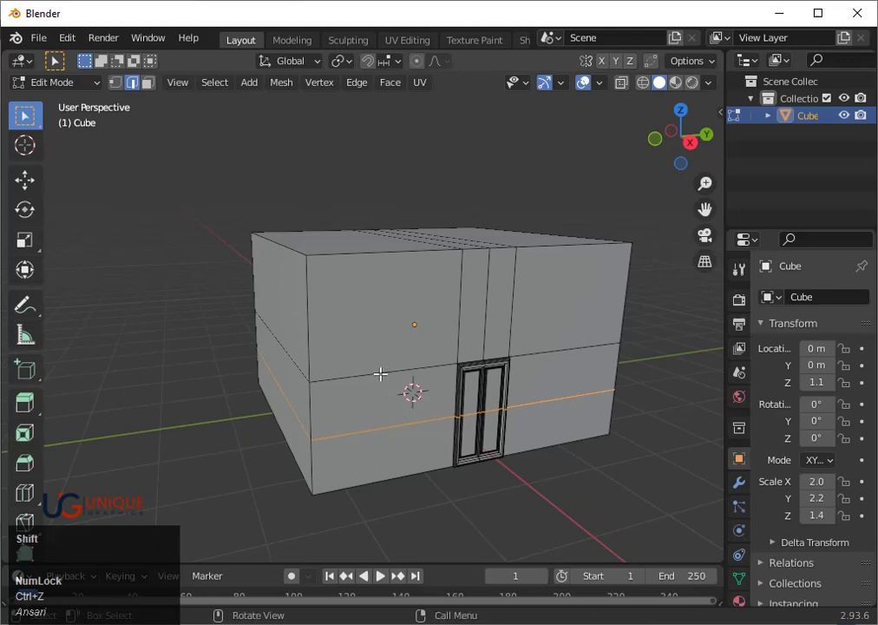
key(ctrl+r)
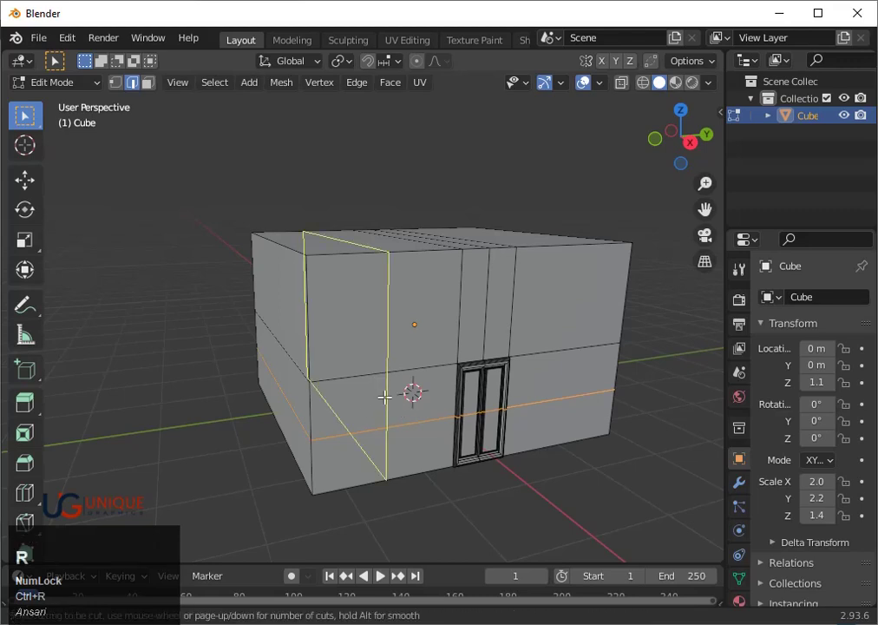
scroll(up, 3)
scroll(down, 3)
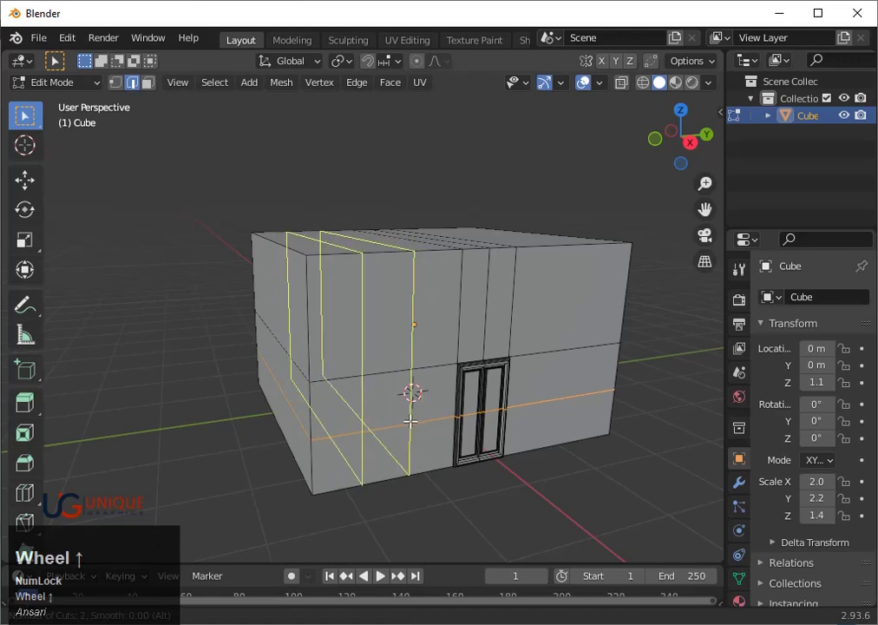
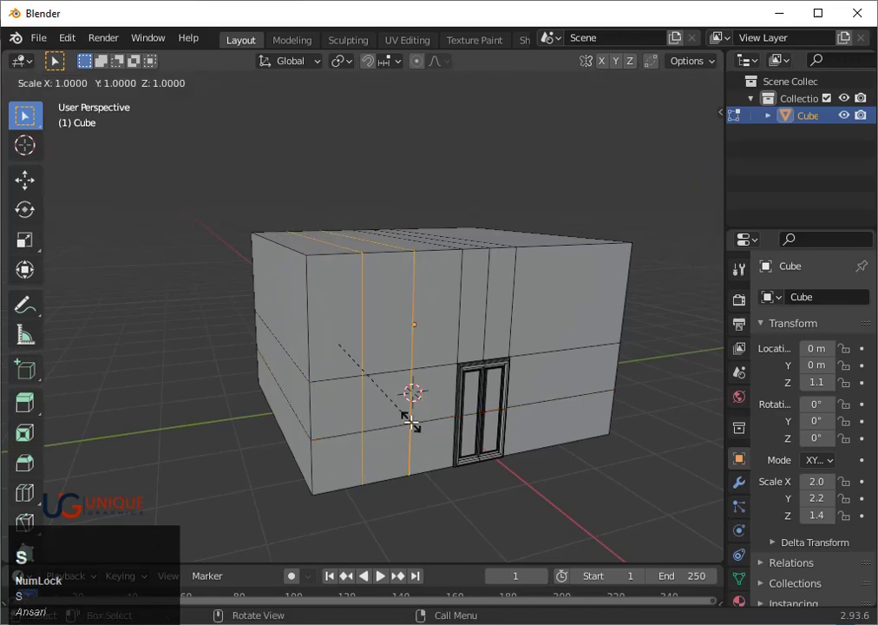
text(sy)
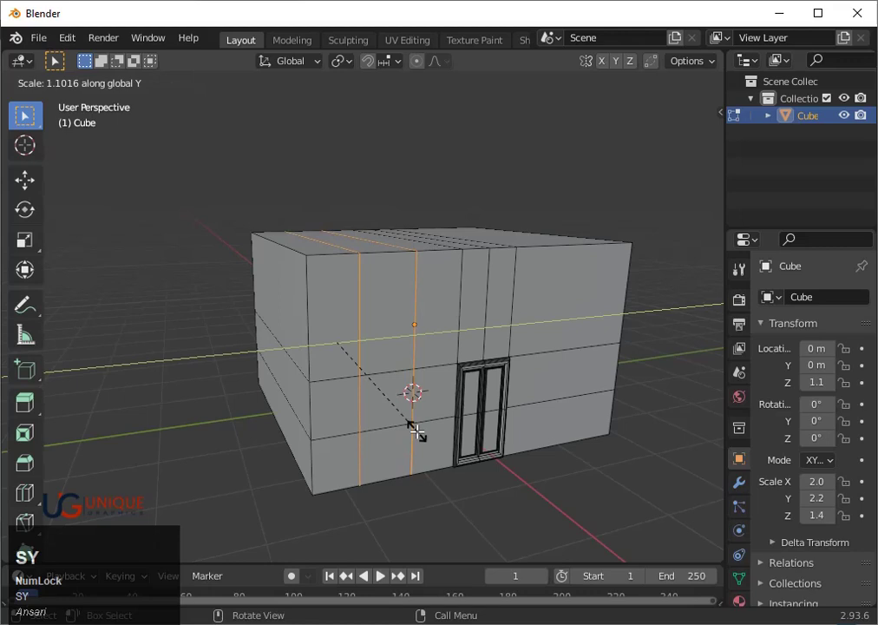
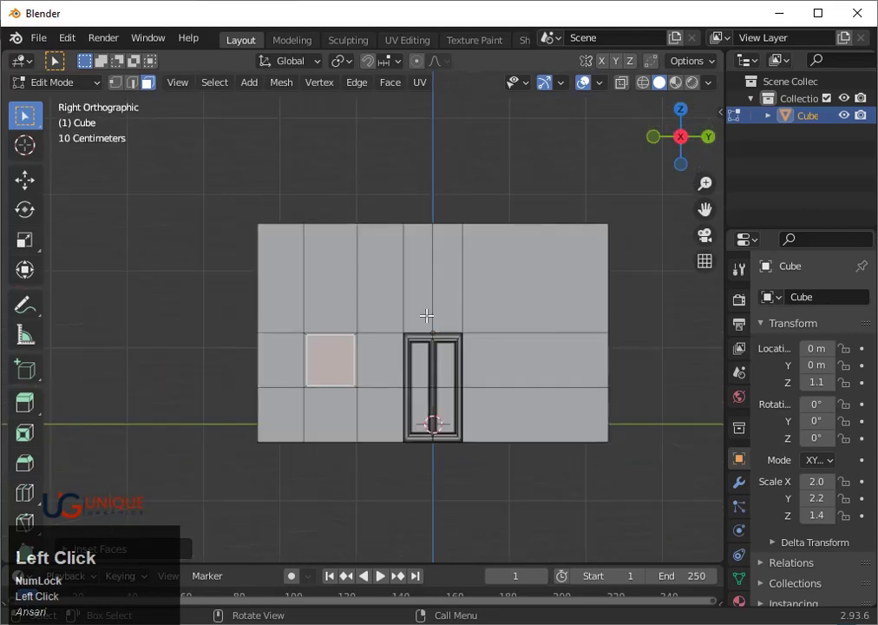
- Frame the selected square wall face in Right view to start the window inset
key(3)
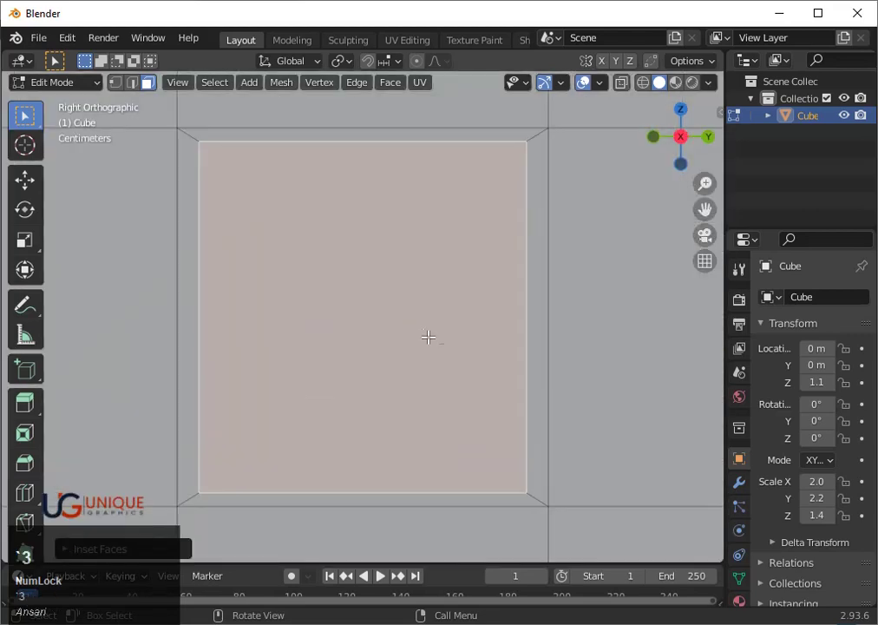
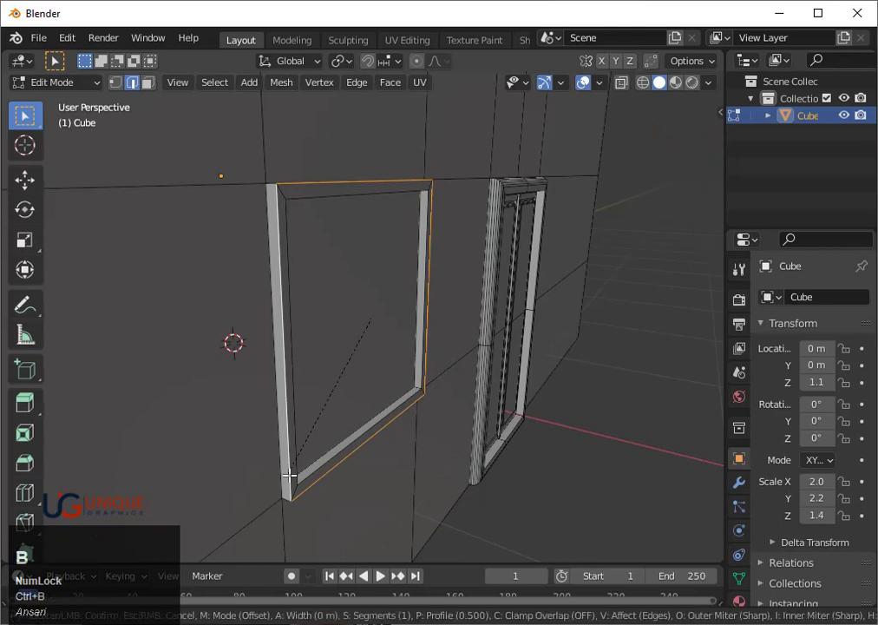
- Zoom in on the recessed window to bevel its frame edges with 4 segments
scroll(up, 3)
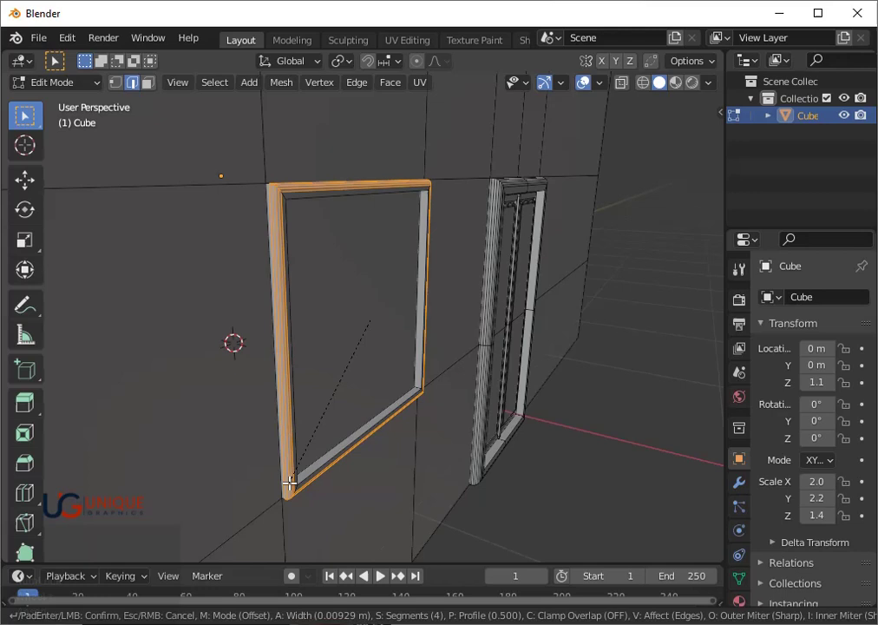
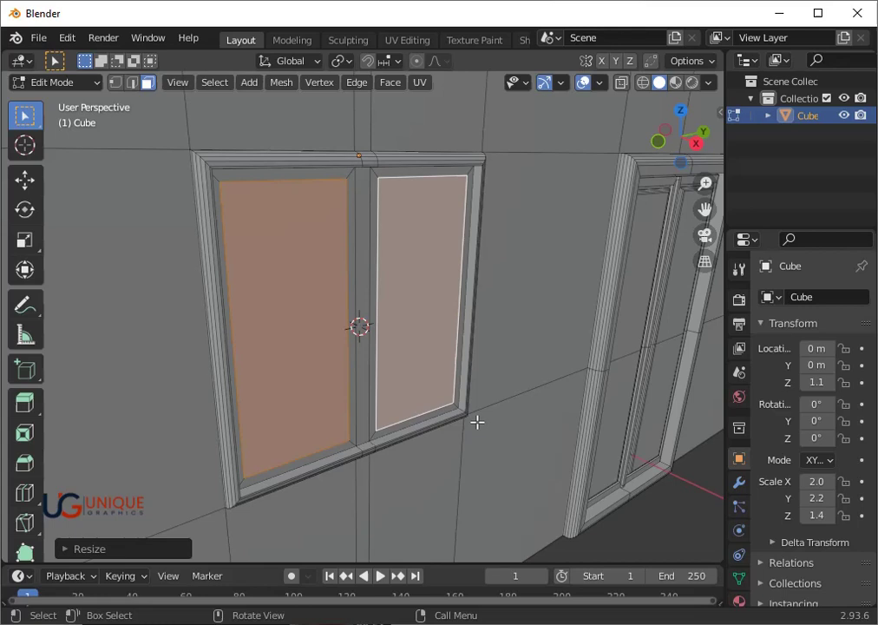
- Push the two window pane faces slightly back into the frame along their normal
key(e)
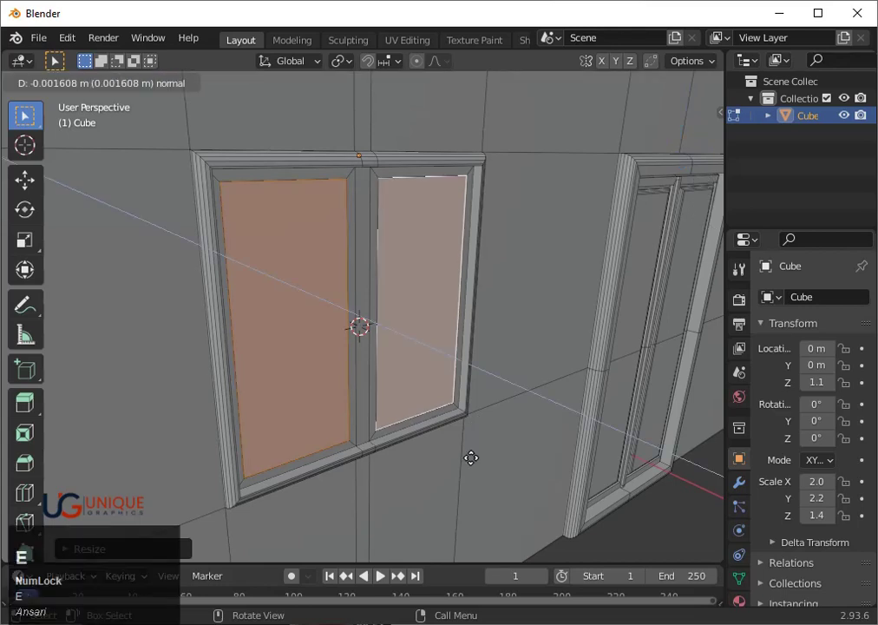
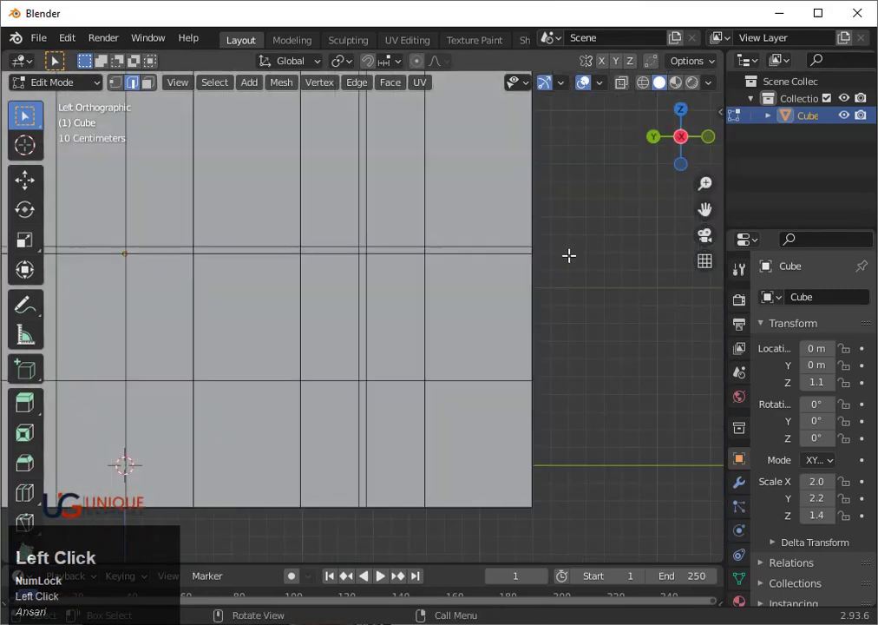
- Select the whole window frame and separate it into its own object
scroll(down, 3)
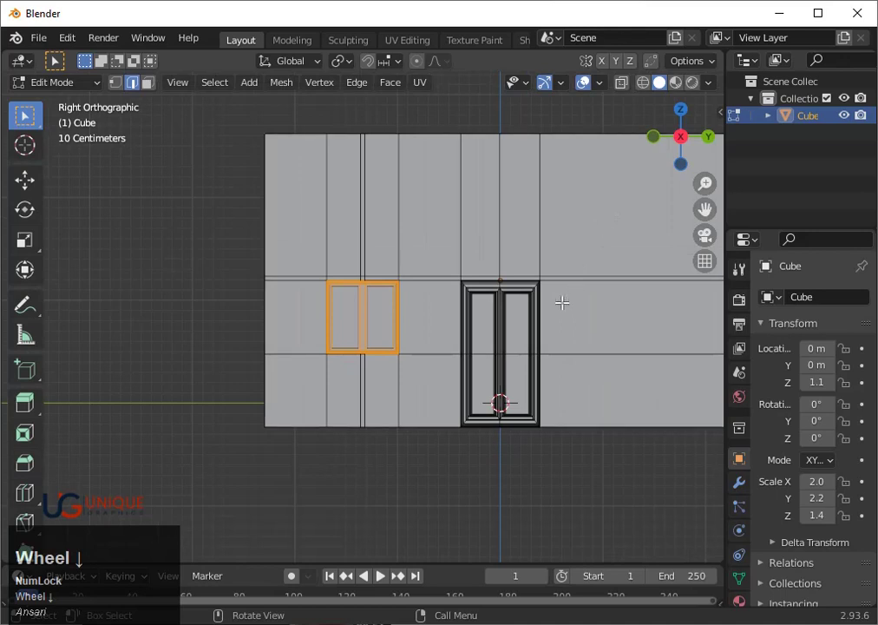
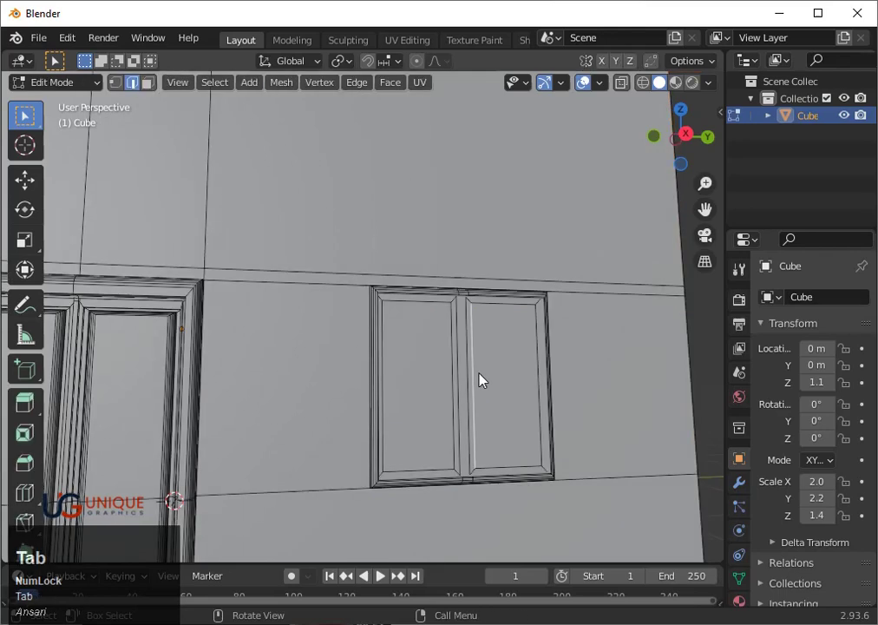
key(ctrl+z)
key(ctrl+z)
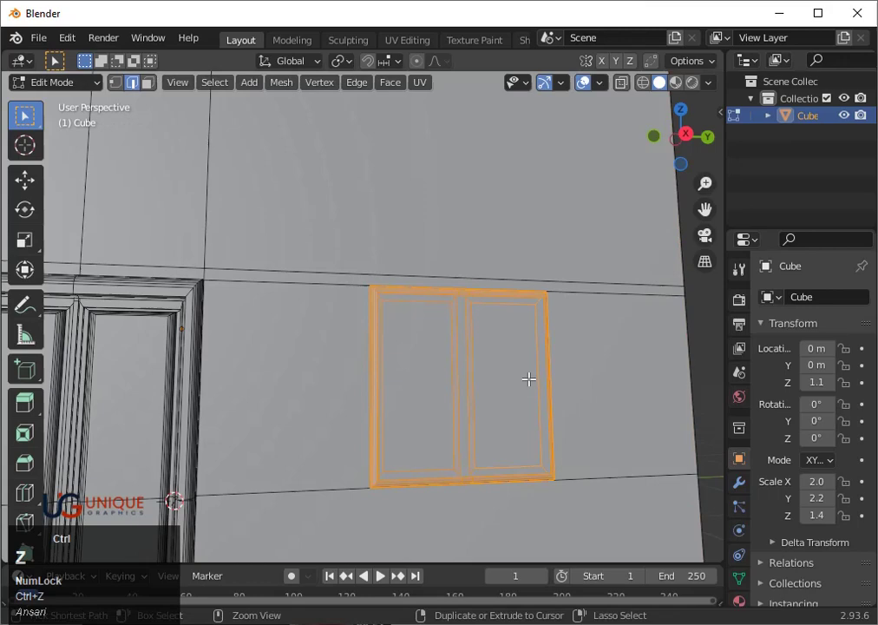
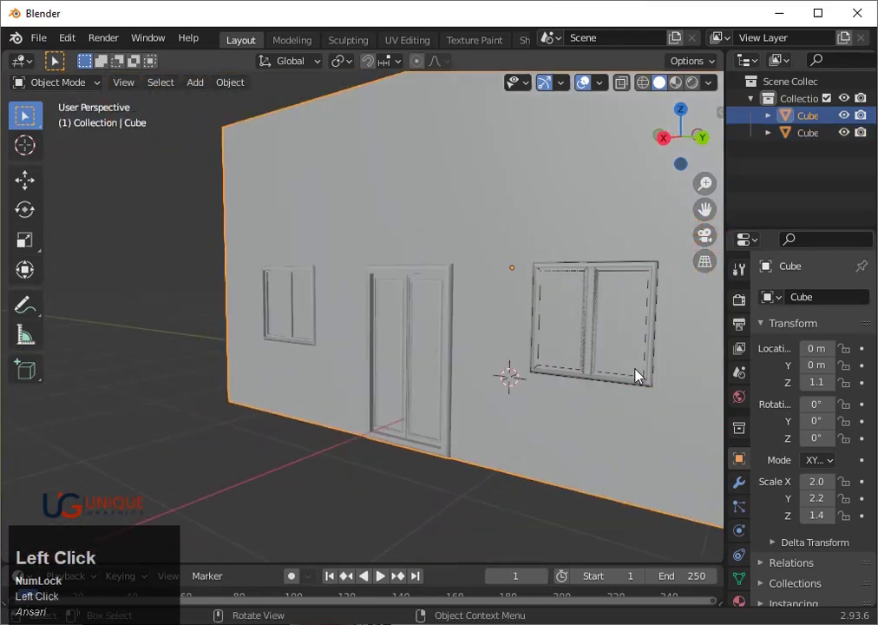
- Undo the separation, view the wall from the right side and enable X-ray to see hidden edges
middle_click(567, 374)
key(ctrl+z)
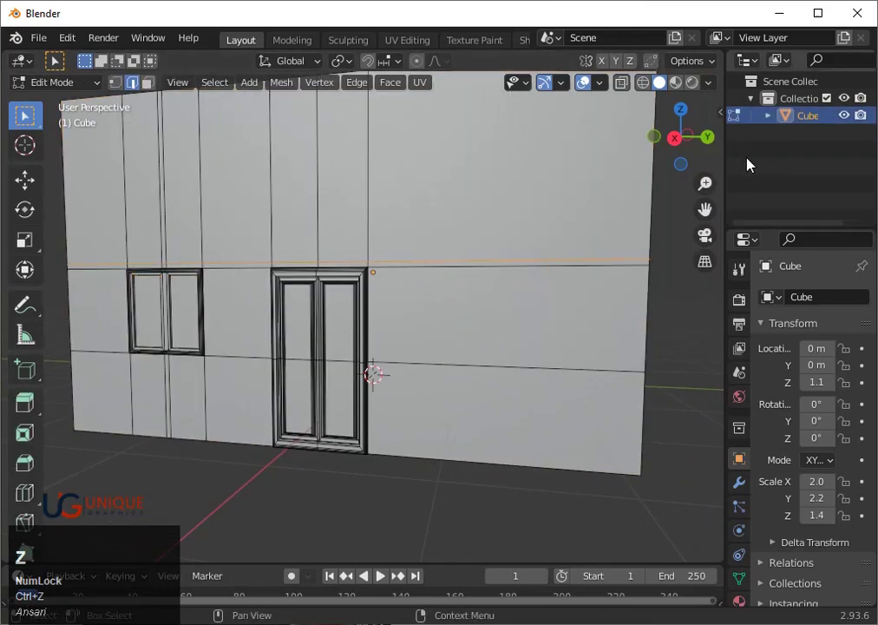
click(675, 139)
scroll(down, 3)
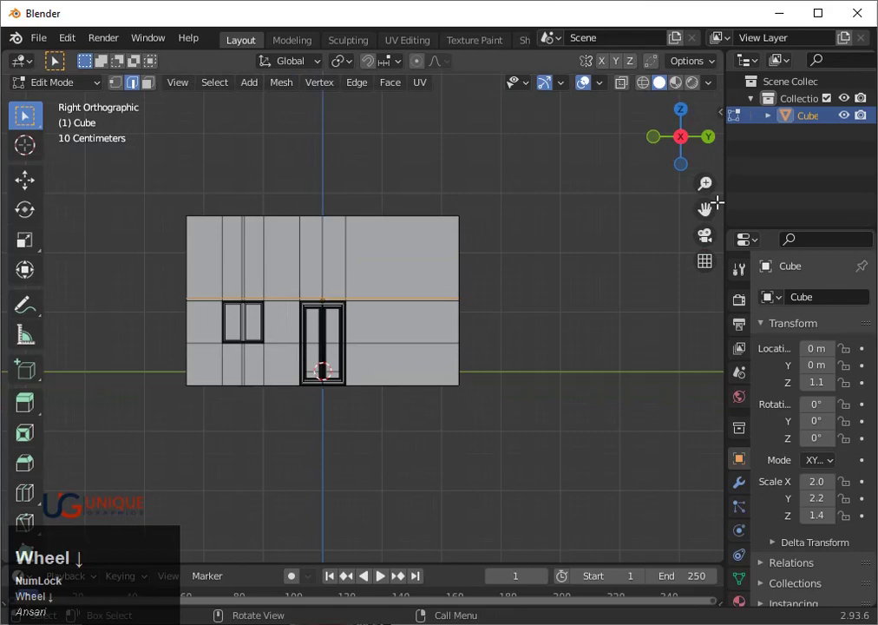
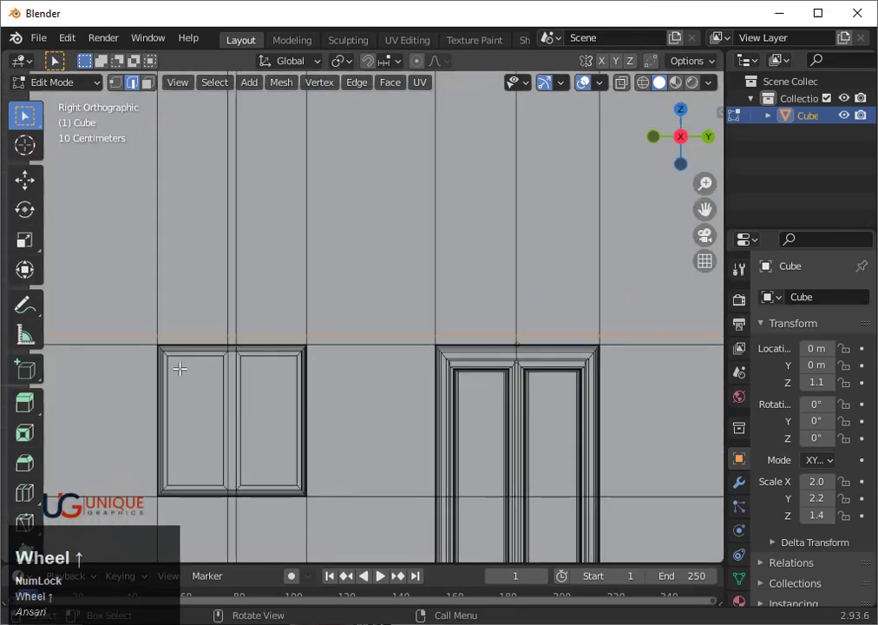
key(shift+z)
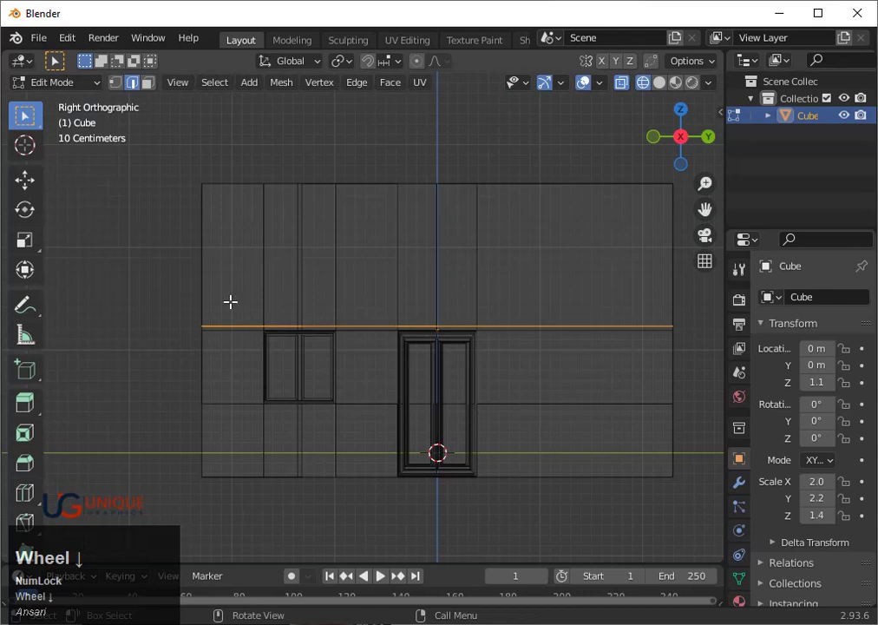
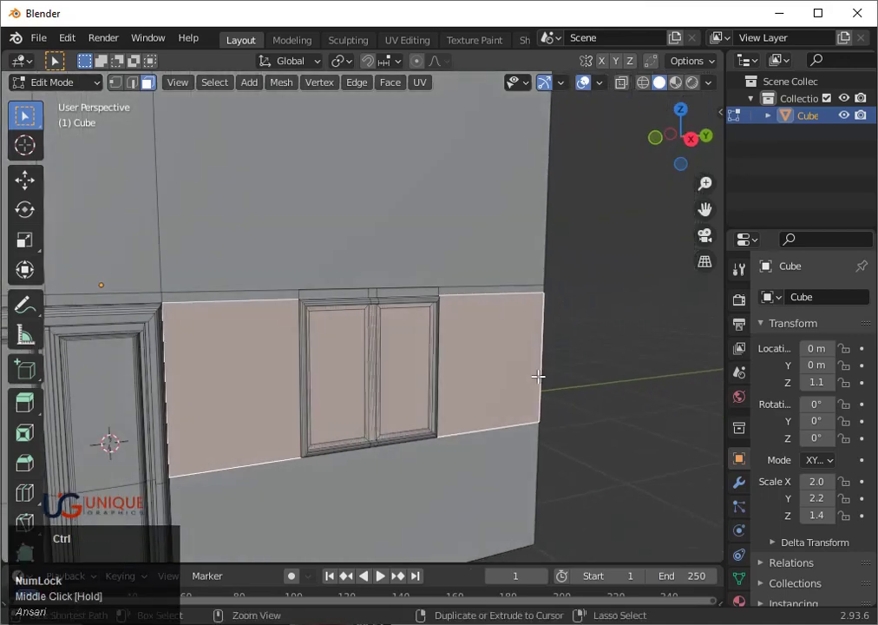
key(ctrl+z)
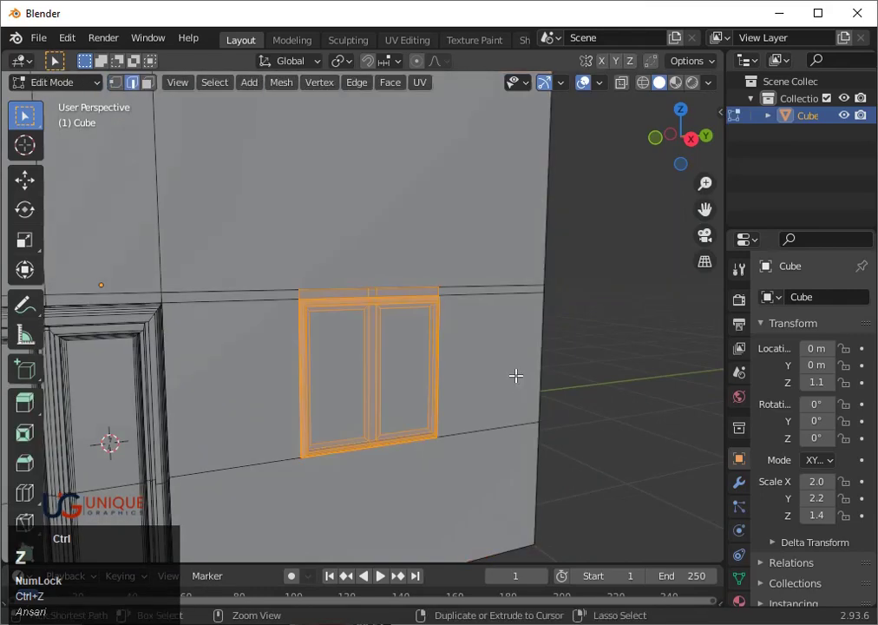
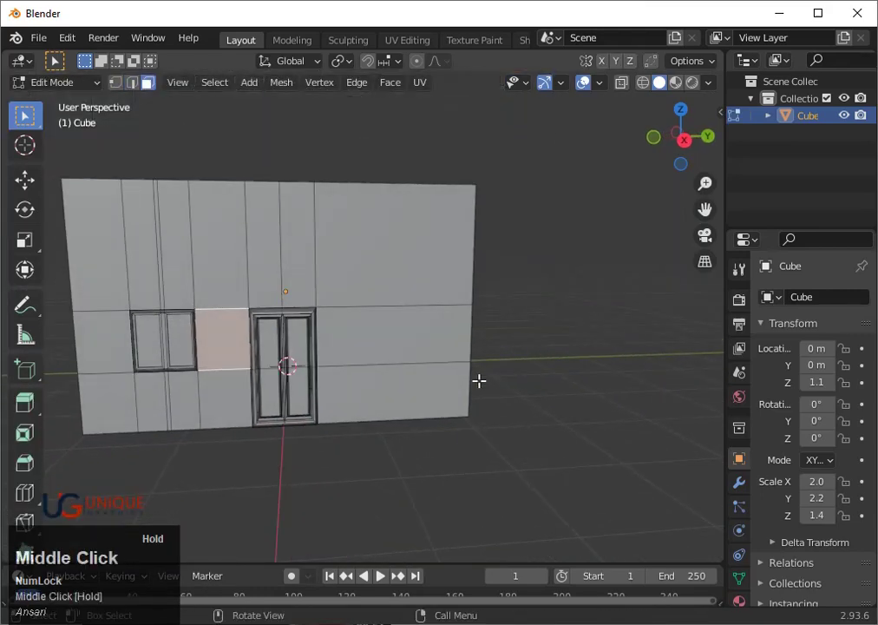
scroll(up, 3)
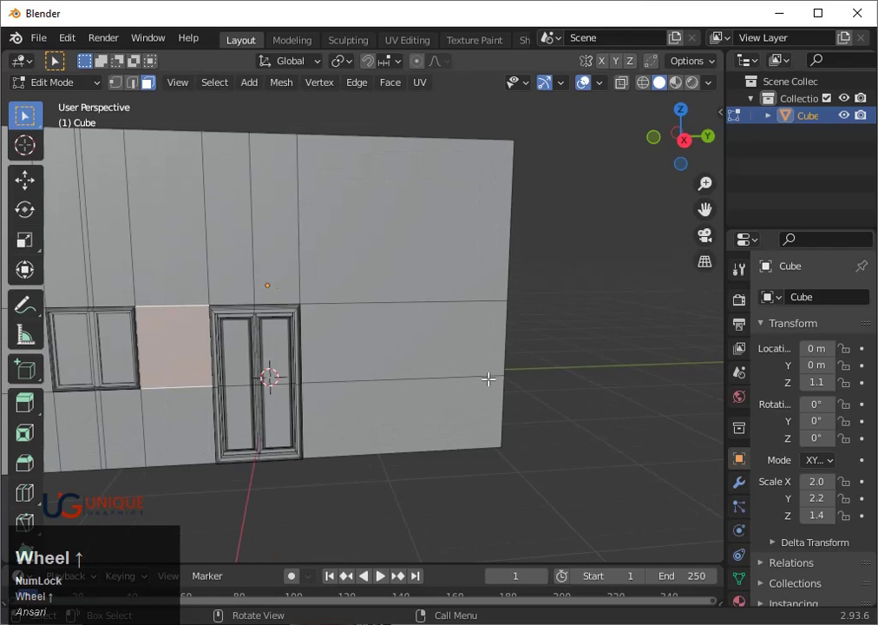
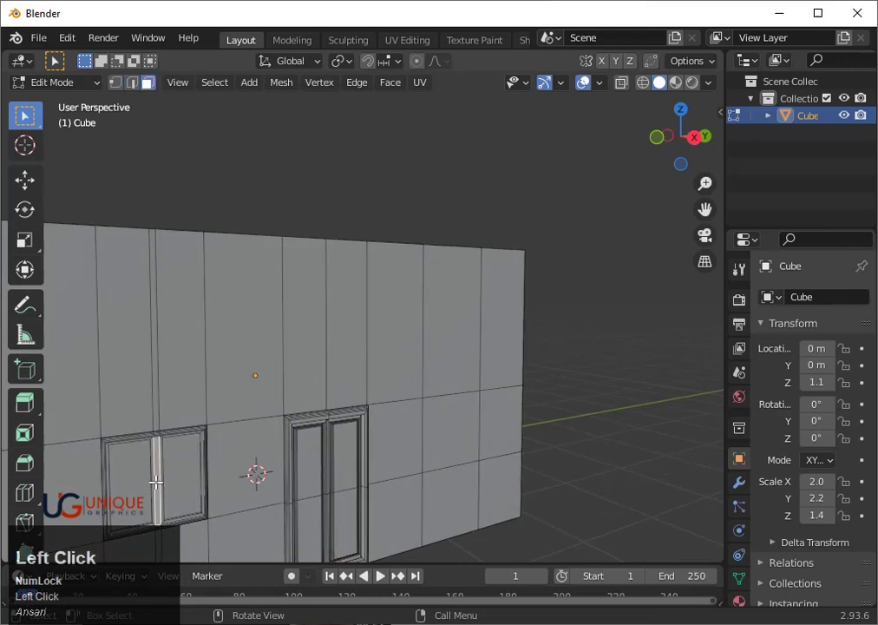
key(3)
scroll(down, 3)
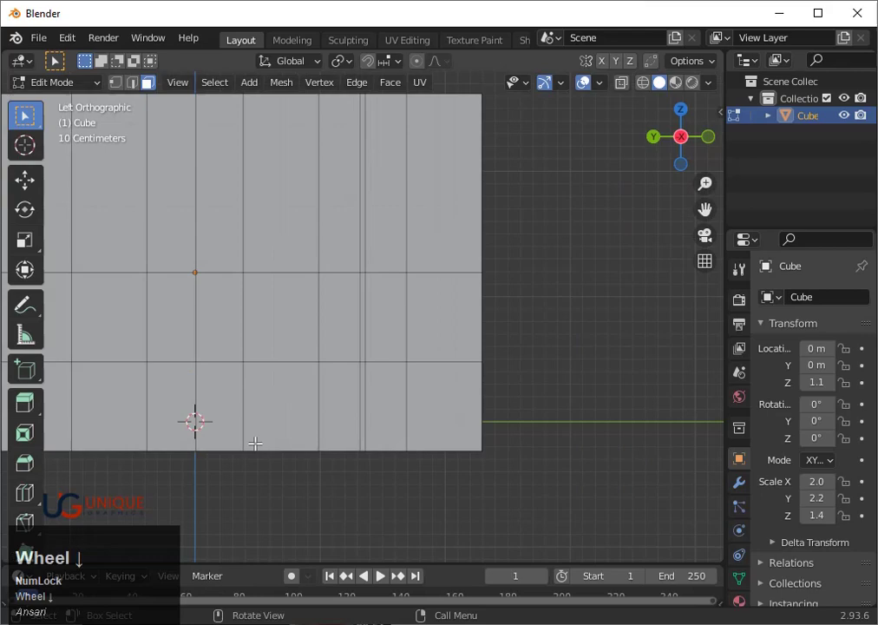
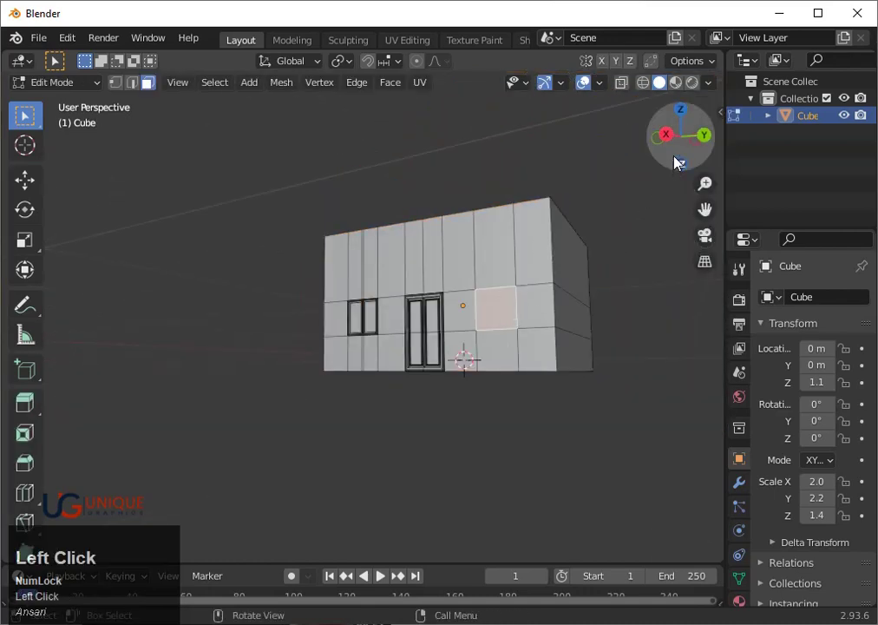
scroll(up, 3)
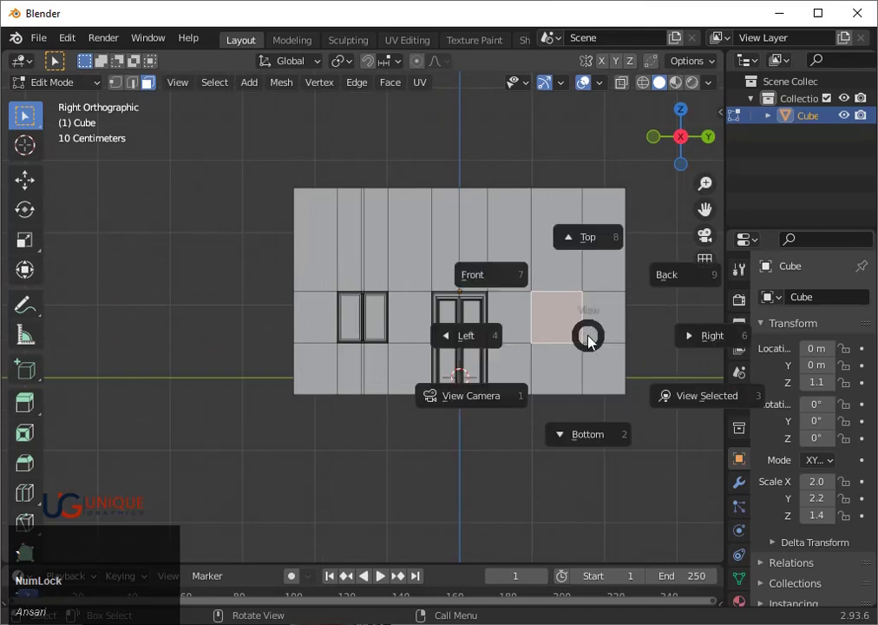
- View the wall face-on from the right and inset the square face right of the door
key(3)
scroll(down, 3)
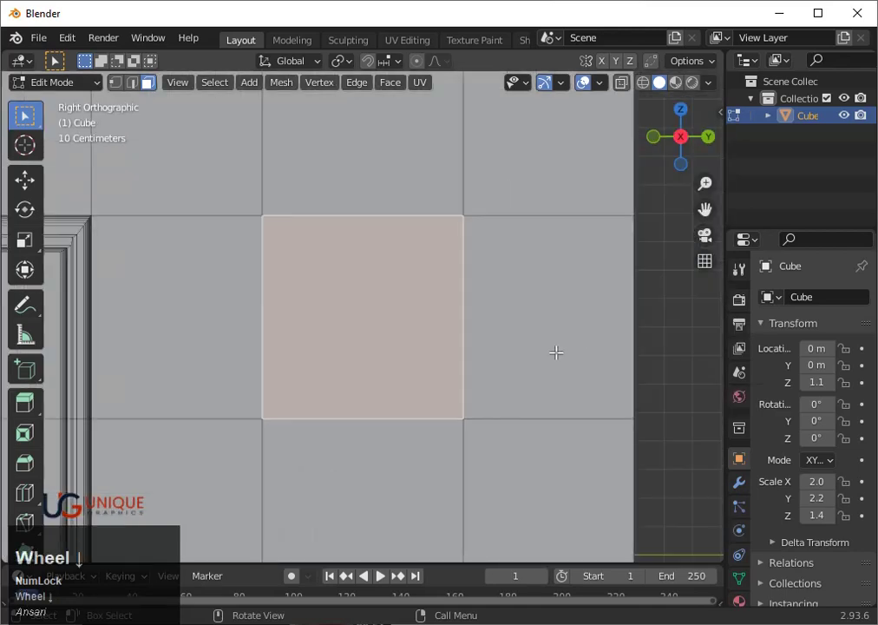
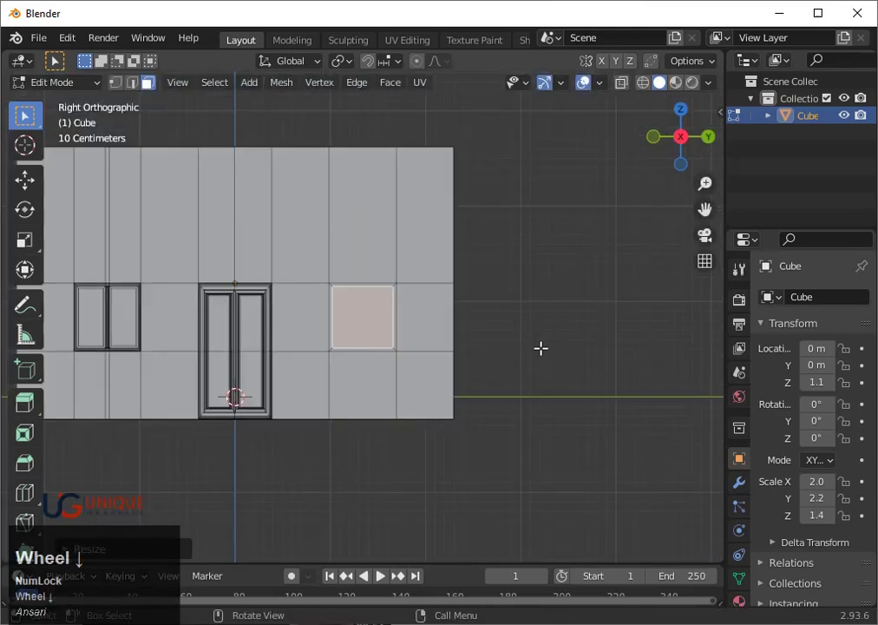
scroll(up, 3)
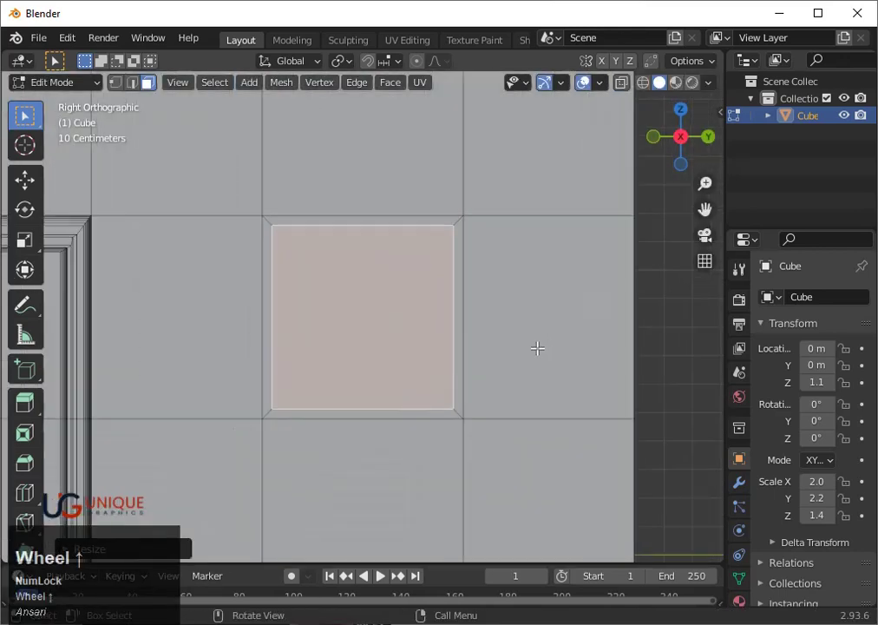
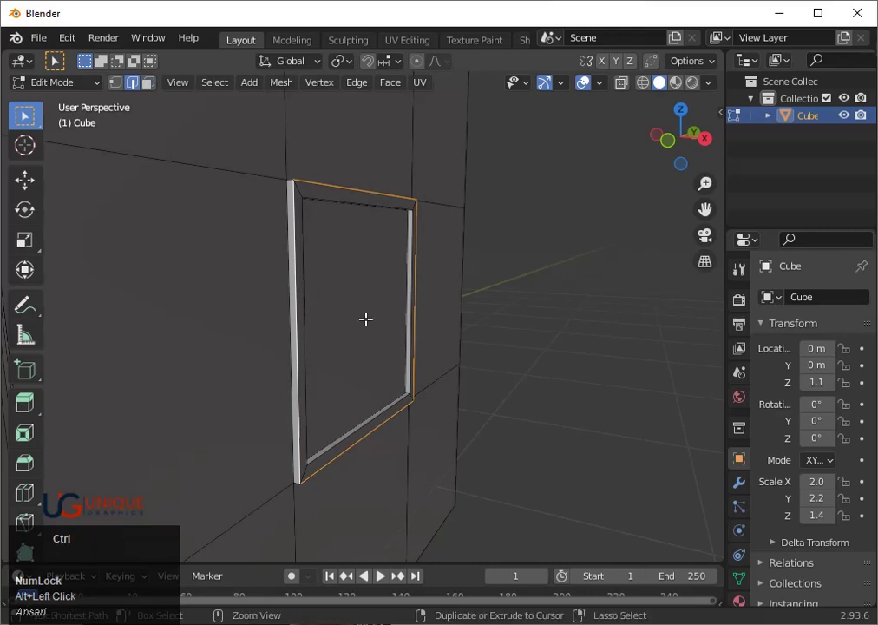
- Bevel the new window's frame edges to round them off
key(ctrl+b)
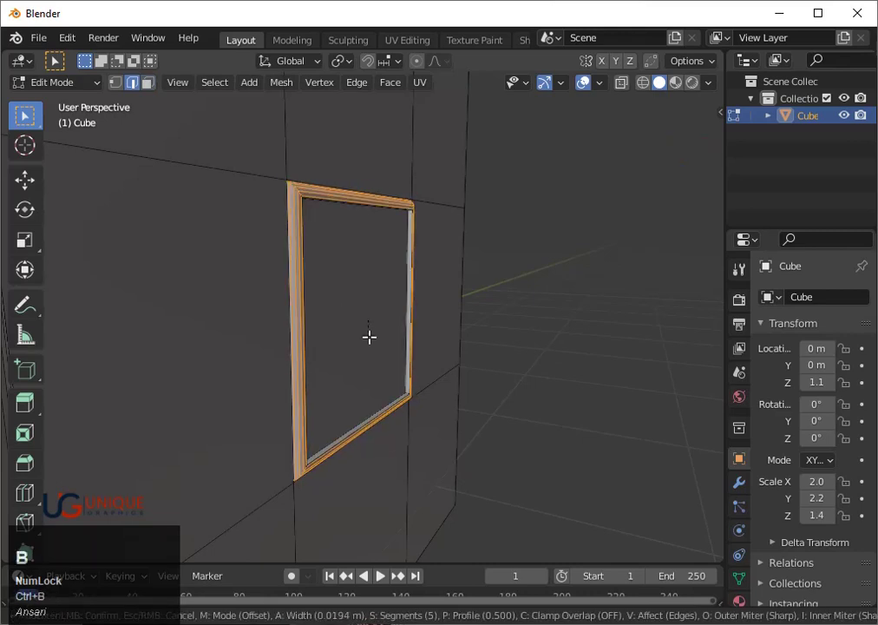
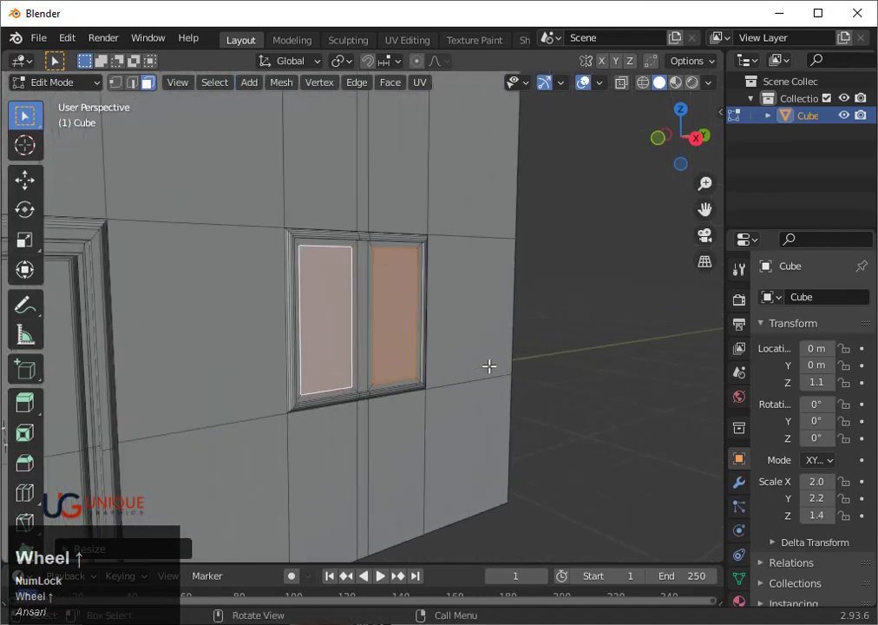
- Extrude the two window panes slightly back into the wall
key(e)
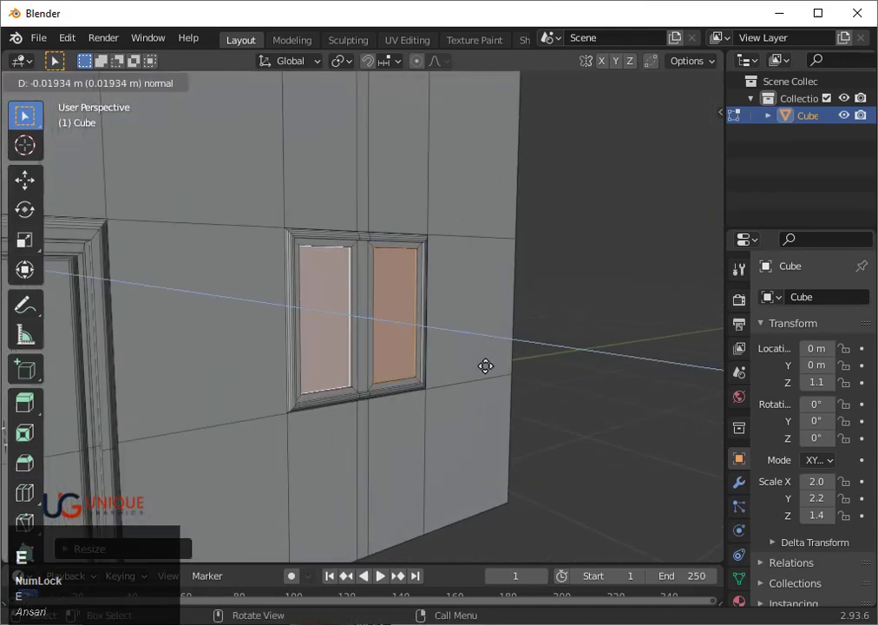
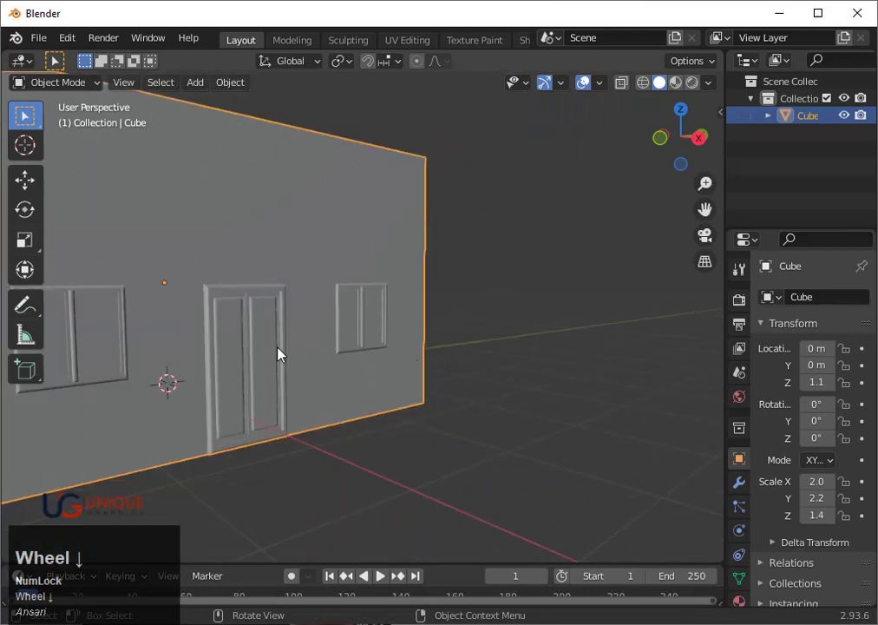
- Orbit and zoom around the finished building, toggling shading to inspect it
drag(422, 349, 383, 357)
key(shift+z)
scroll(down, 3)
click(712, 206)
scroll(up, 3)
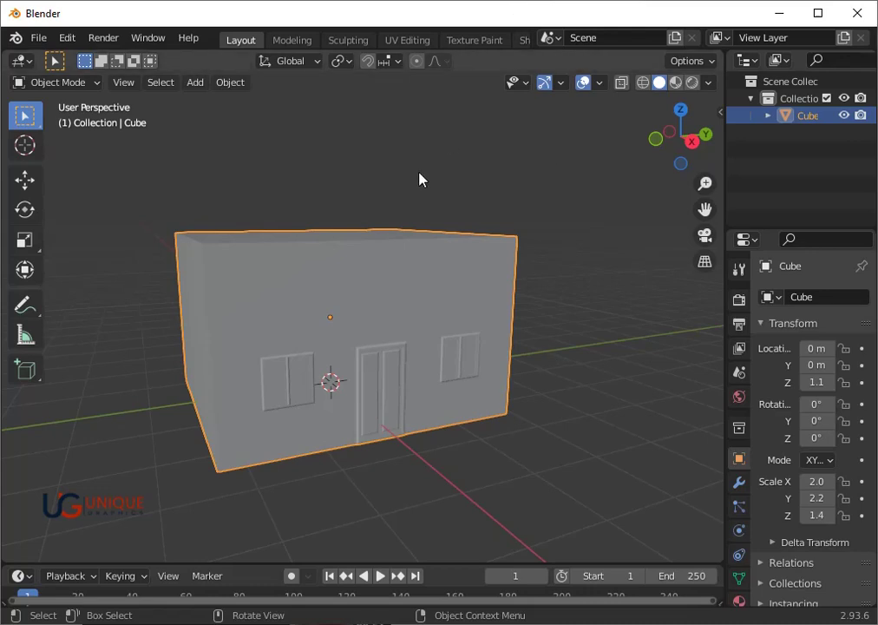
scroll(down, 3)
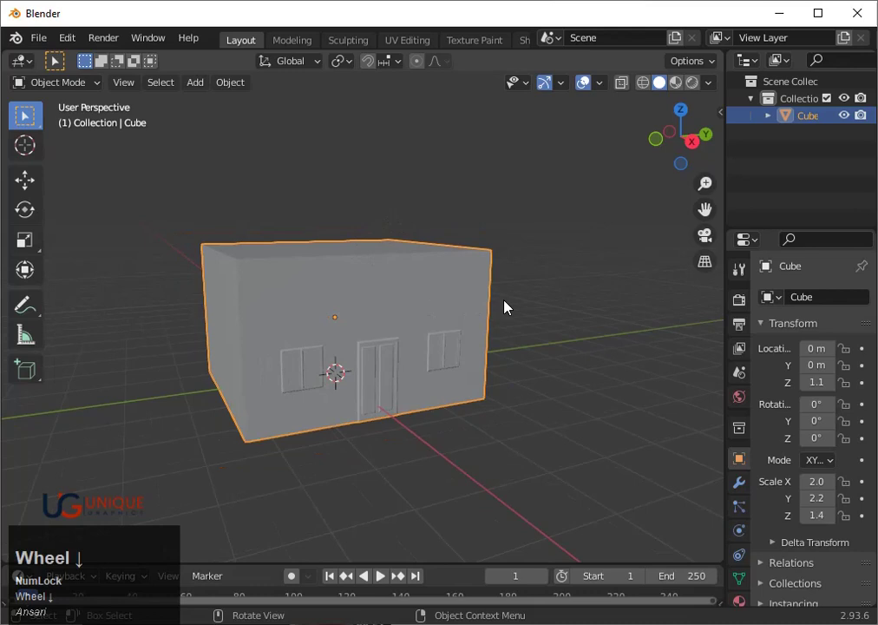
scroll(down, 3)
middle_click(551, 363)
scroll(up, 3)
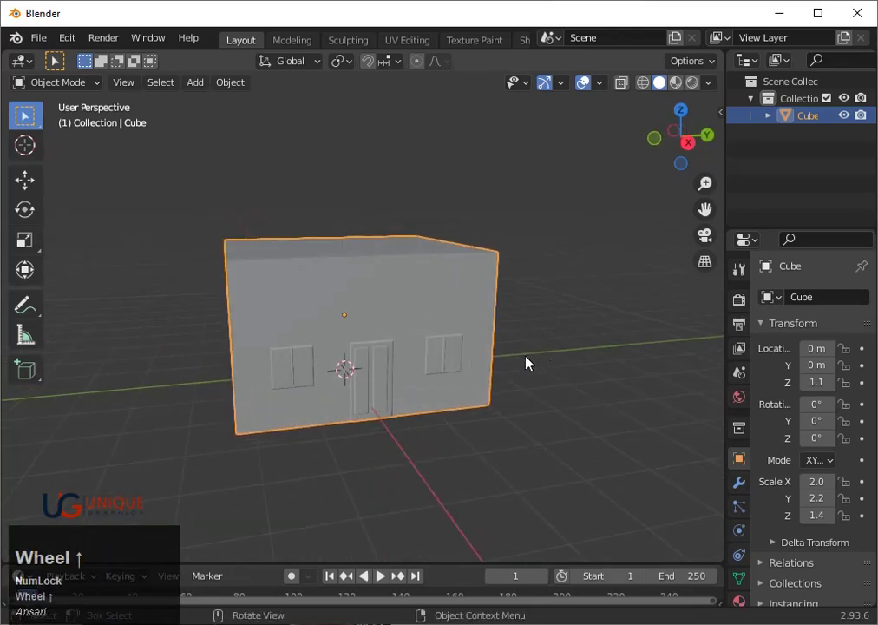
key(shift+z)
key(shift+z)
scroll(down, 3)
scroll(up, 3)
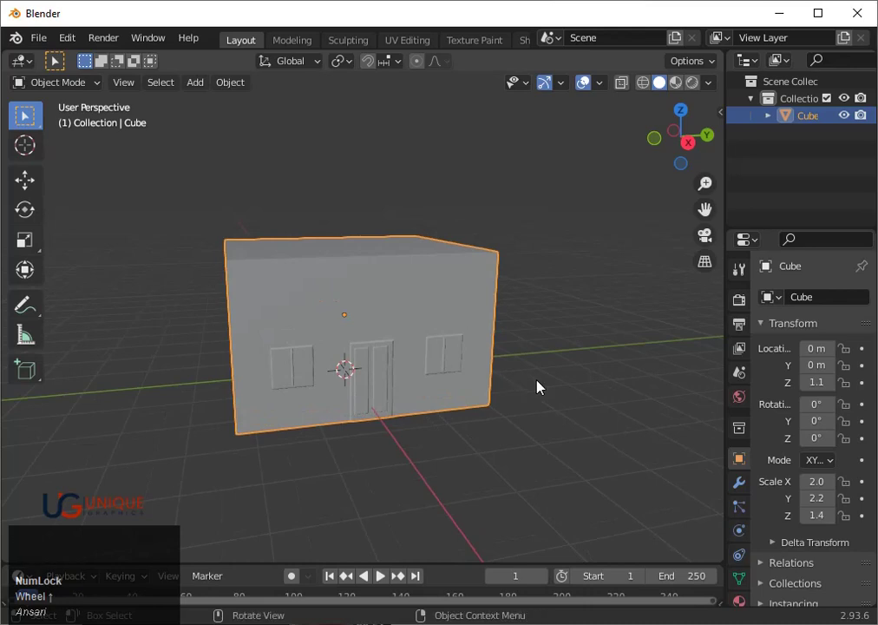
- Add a new cube at the scene centre
key(shift+a)
- In top view, scale the cube up then narrow it along Y to cover the building footprint
click(588, 295)
scroll(down, 3)
click(694, 113)
scroll(down, 3)
key(s)
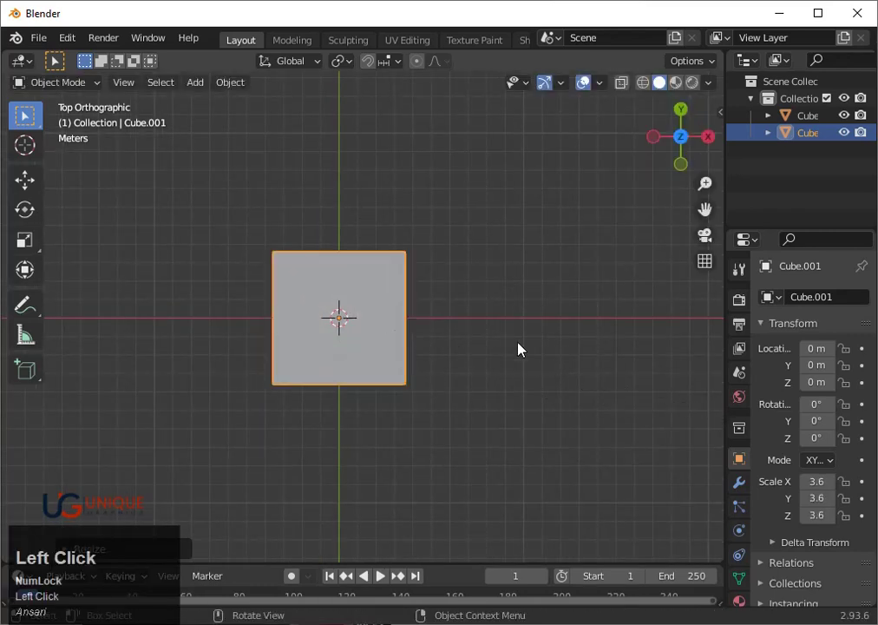
click(523, 349)
key(shift+z)
text(sx)
key(y)
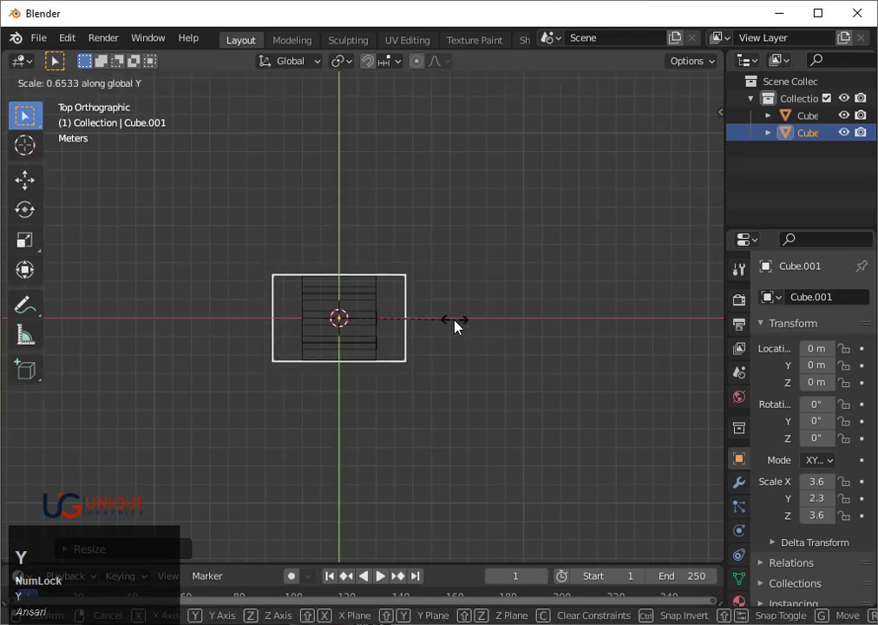
click(463, 326)
- With X-ray on, move the cube 0.9 m along X over the building
key(`)
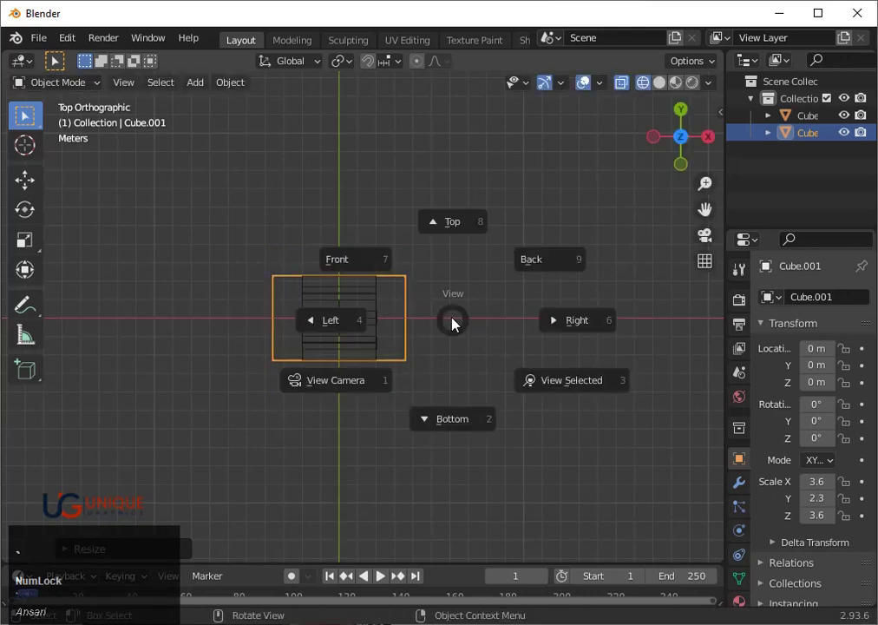
key(3)
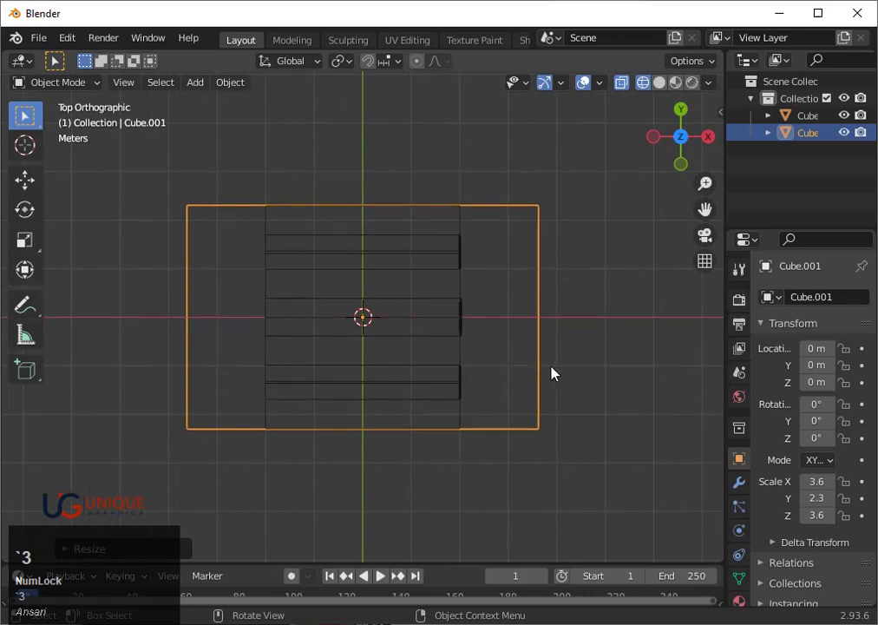
key(g)
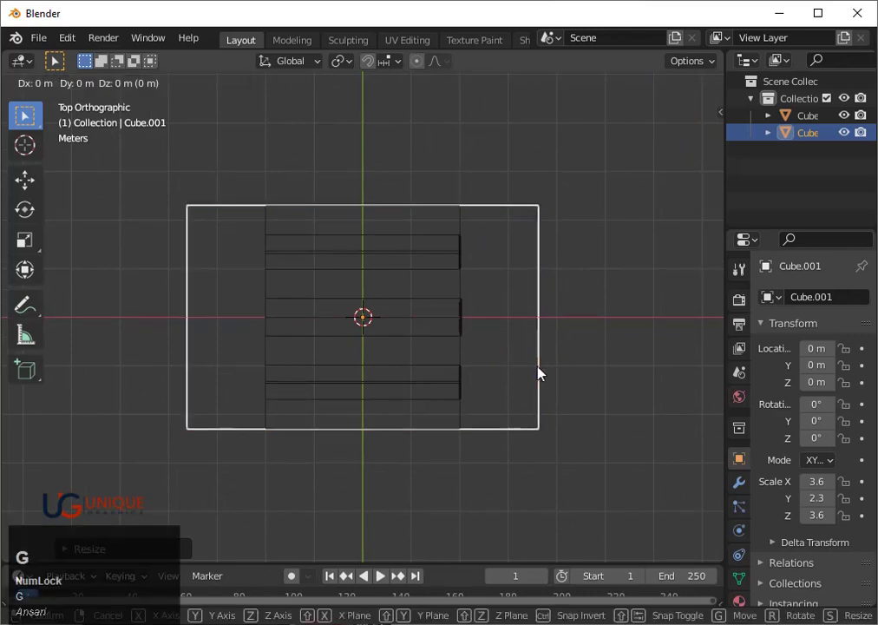
key(y)
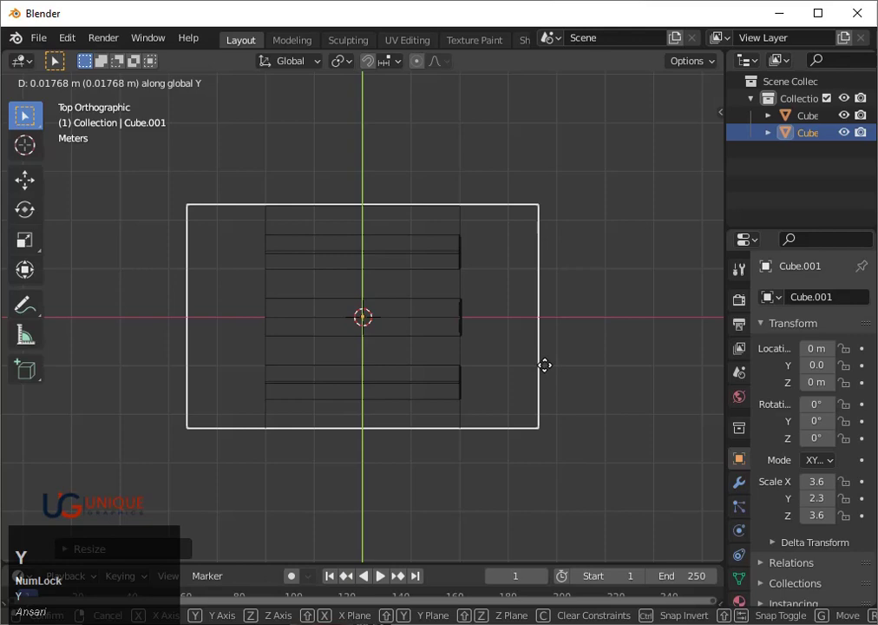
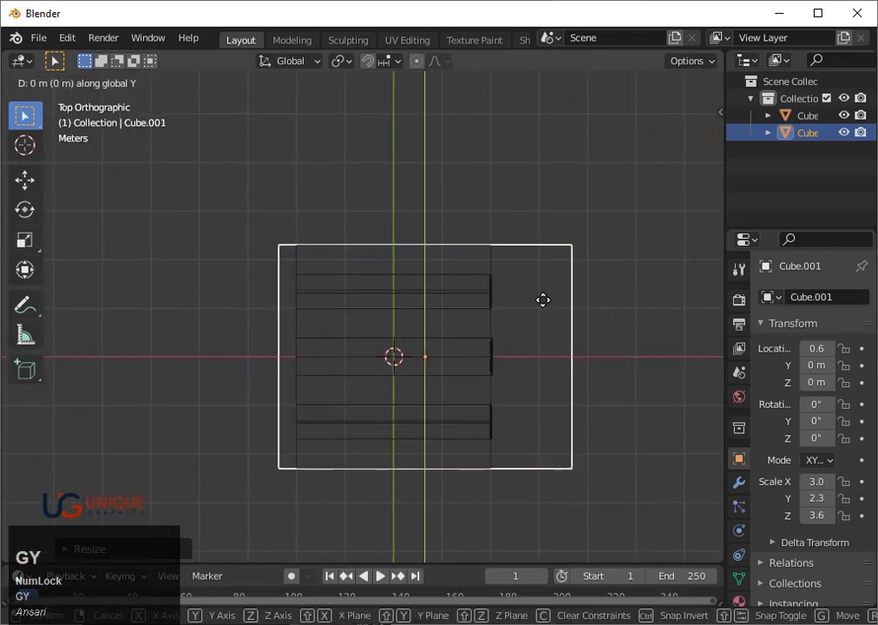
key(x)
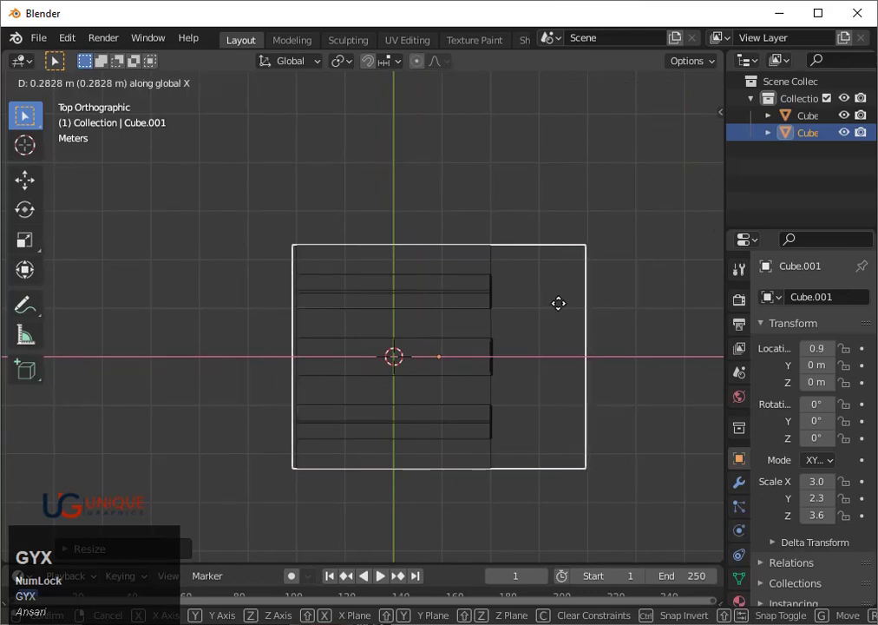
click(565, 310)
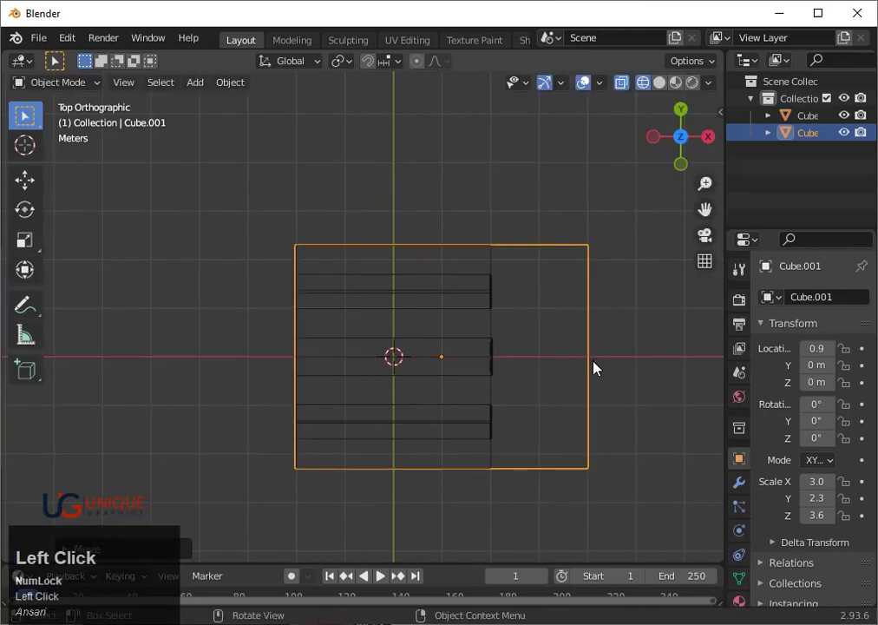
- Flatten the cube along Z into a thin slab and widen it along Y to about 4.2
scroll(down, 3)
drag(604, 372, 487, 343)
scroll(down, 3)
drag(490, 335, 692, 151)
click(692, 151)
scroll(up, 3)
text(sz)
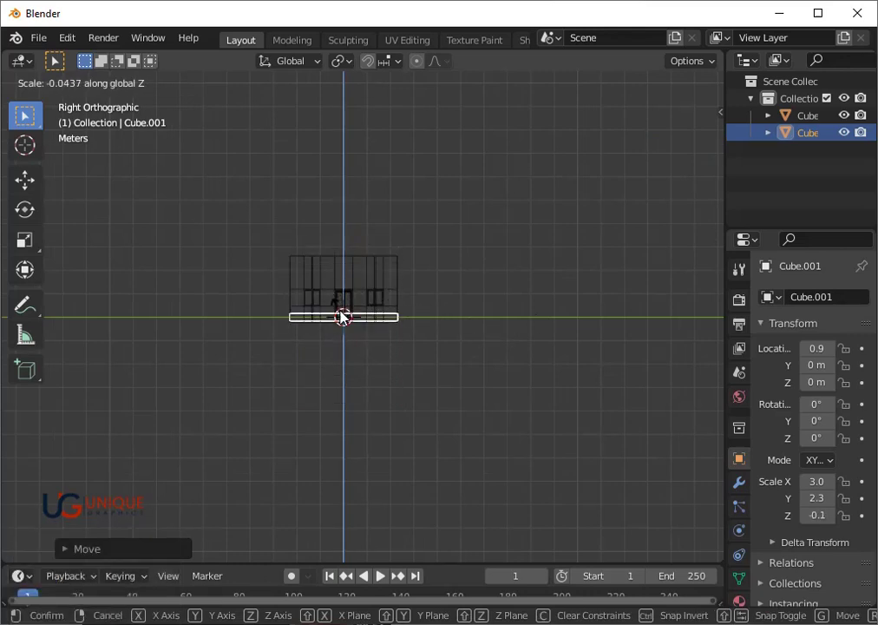
click(346, 317)
scroll(up, 3)
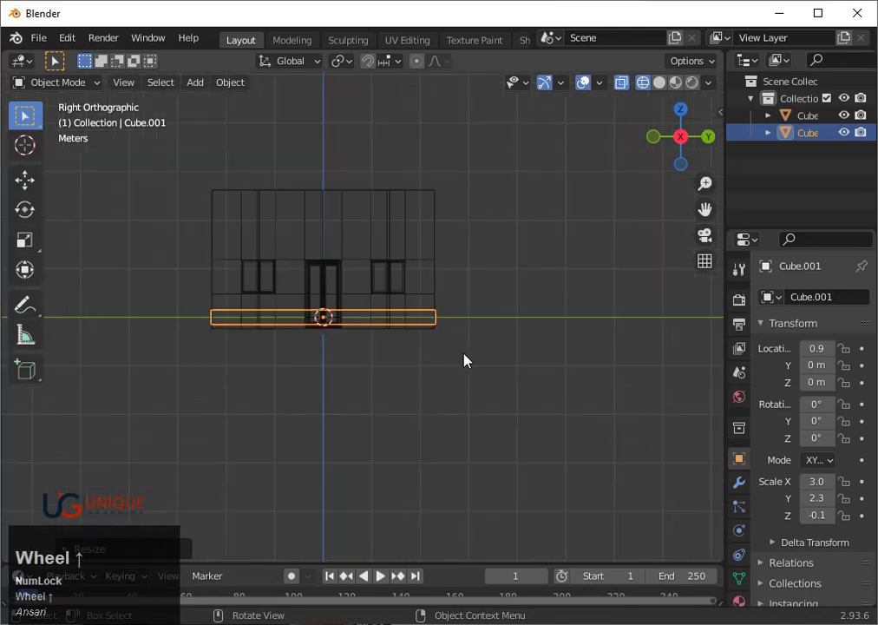
text(sy)
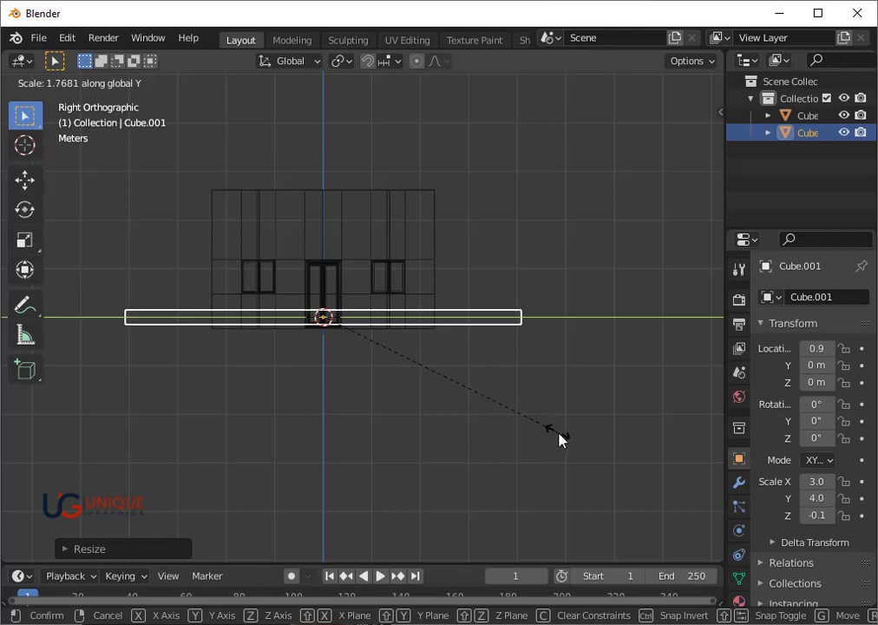
click(569, 442)
- Lower the slab along Z to -0.3 m just beneath the building and return to perspective view
key(s)
key(z)
click(429, 416)
key(g)
key(z)
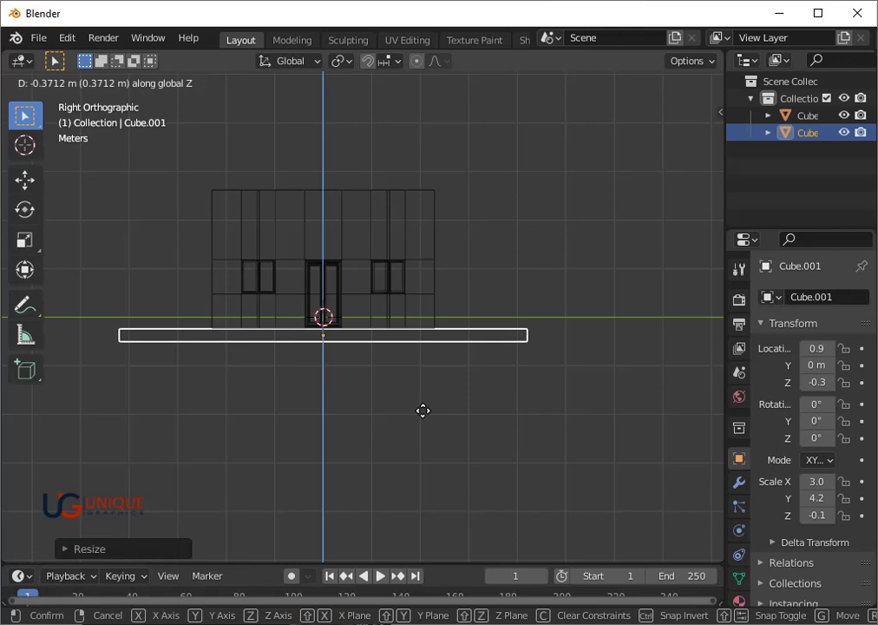
scroll(down, 3)
middle_click(351, 370)
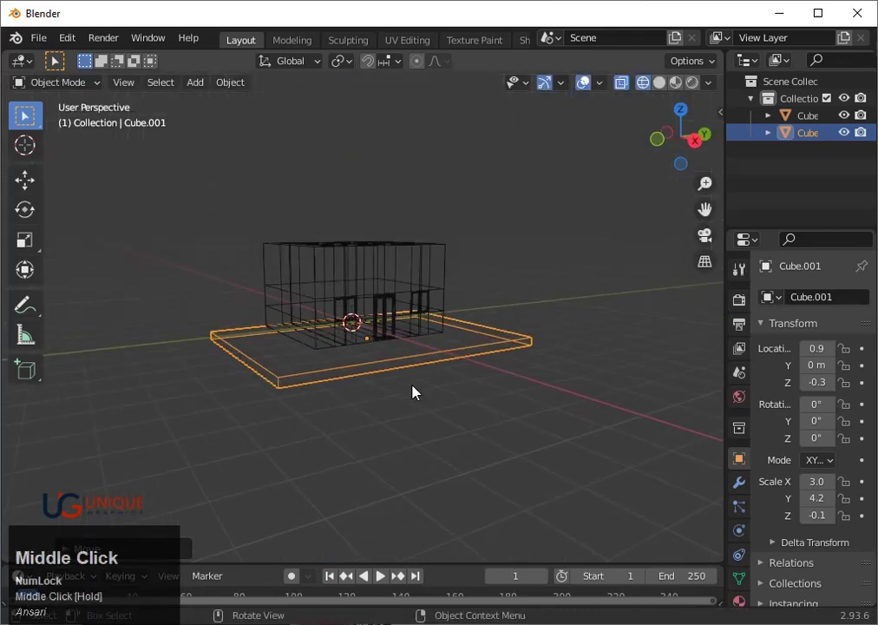
- Frame the building closer and switch the viewport to solid shading
scroll(up, 3)
drag(478, 391, 552, 394)
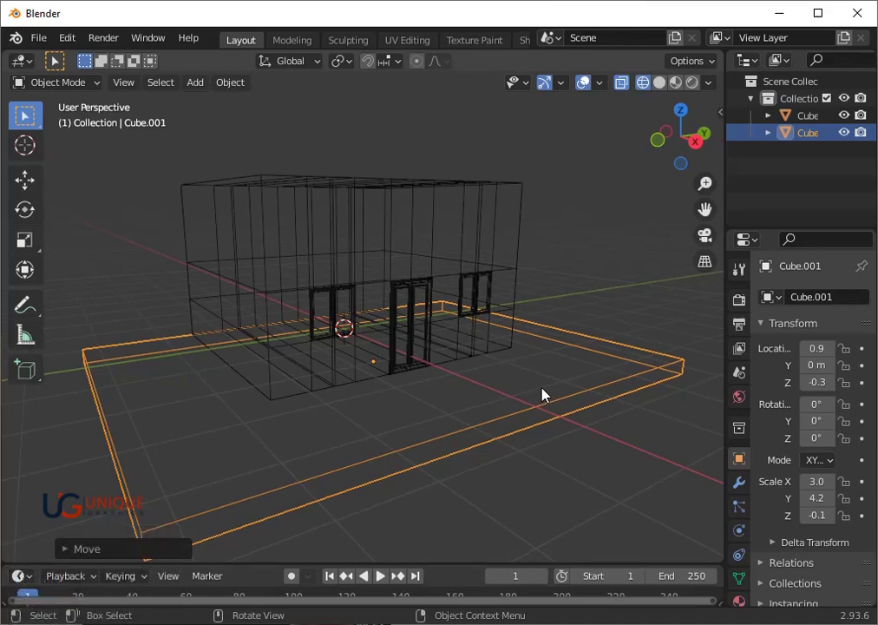
middle_click(591, 370)
key(shift+z)
scroll(up, 3)
scroll(down, 3)
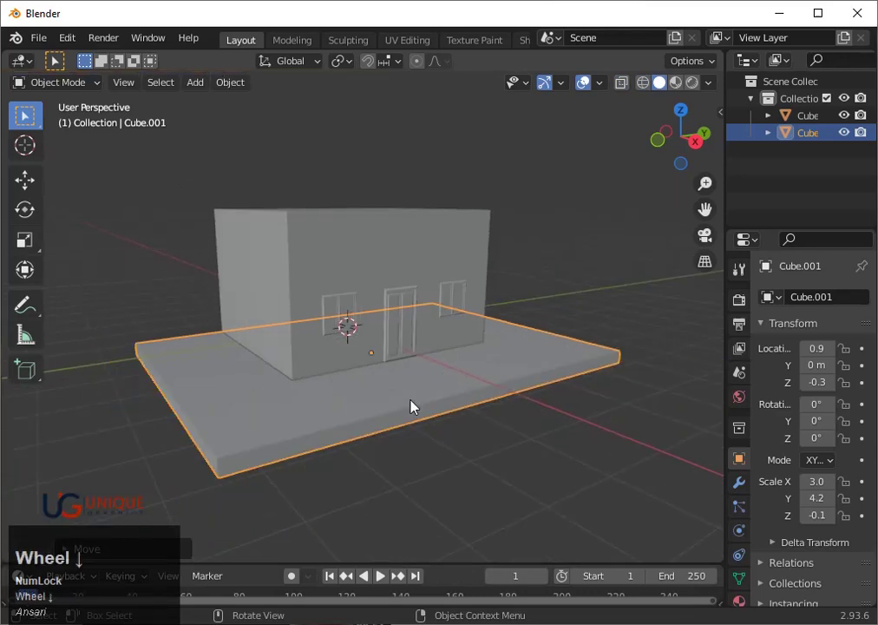
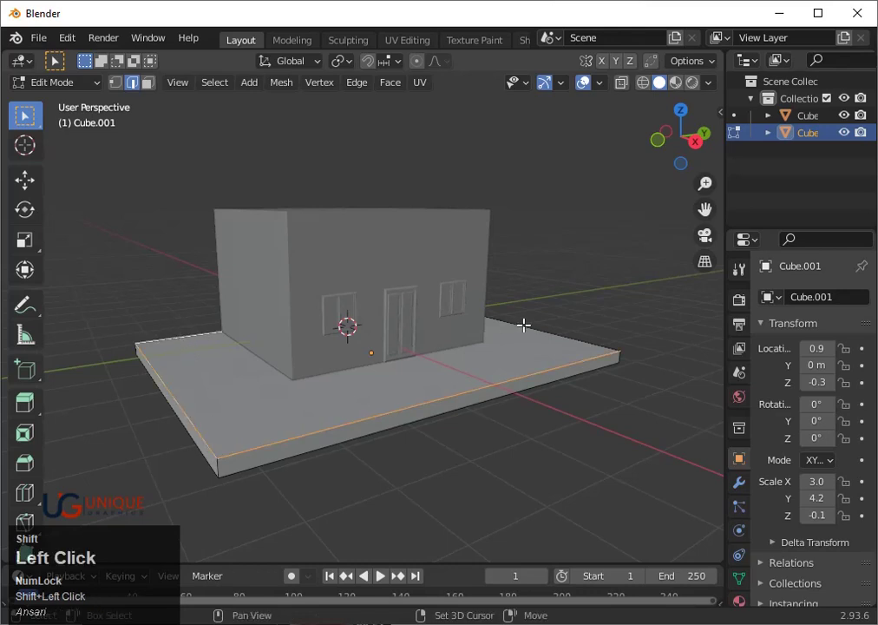
- Zoom in on the base slab's edge before bevelling it
scroll(up, 3)
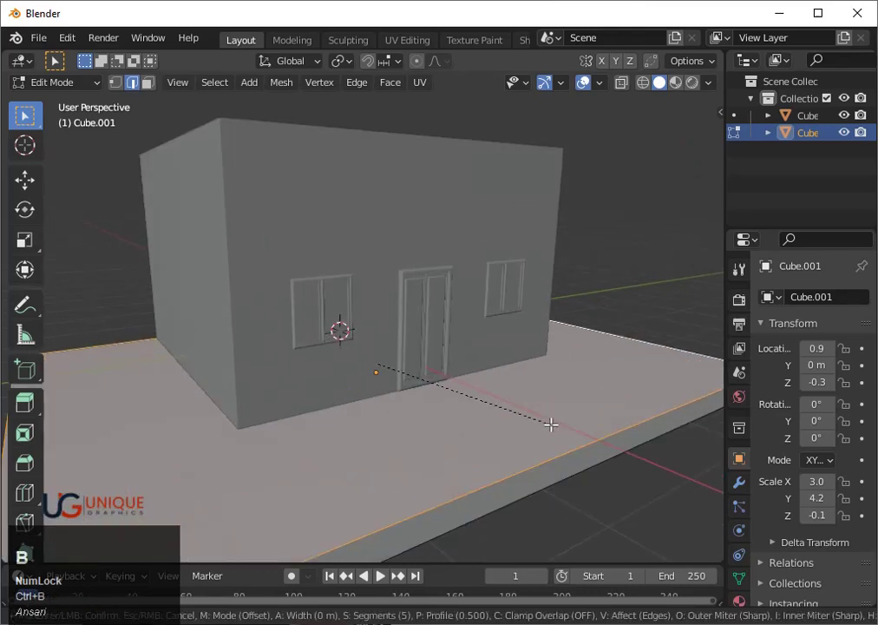
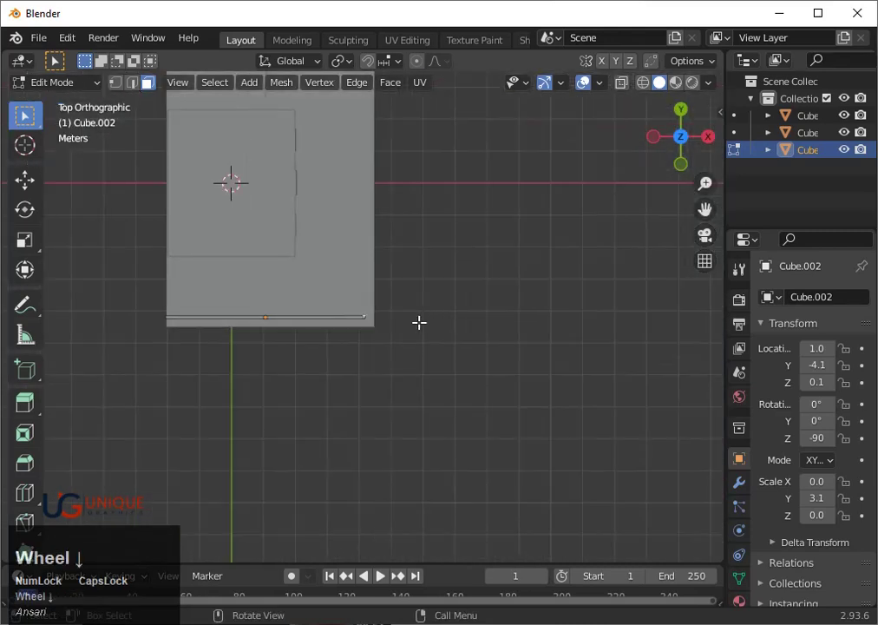
- Extrude the rod's end face about 3 m along the slab's side to form an L shape
key(e)
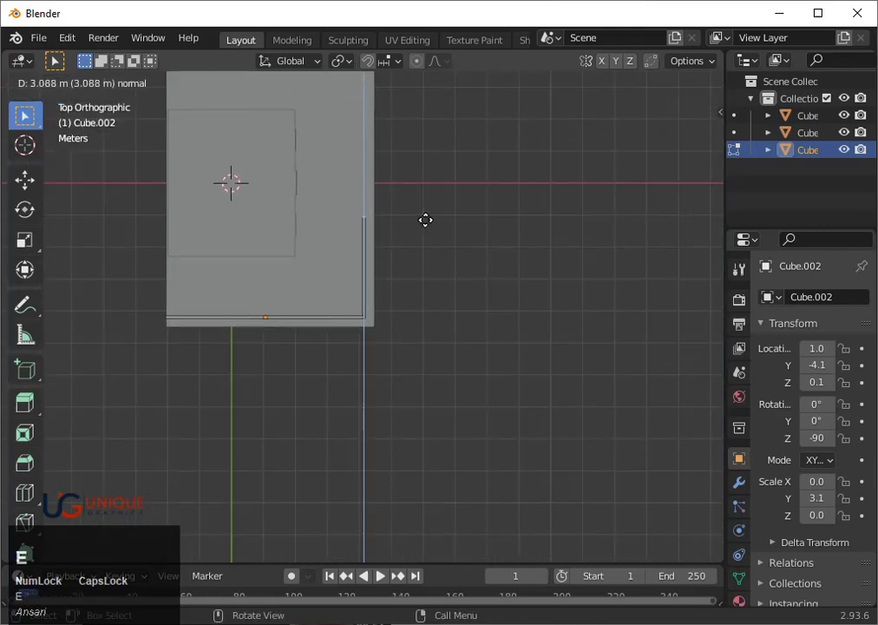
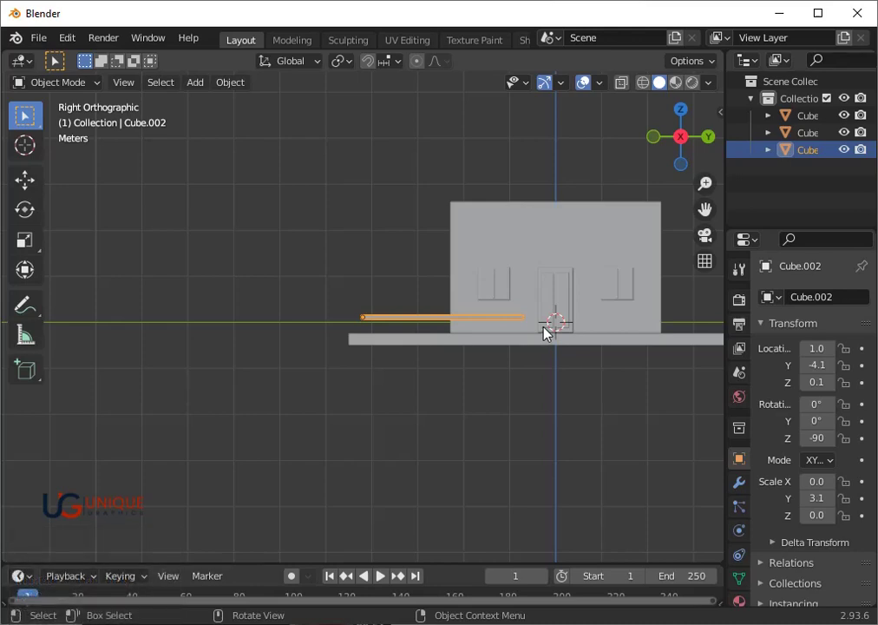
- Rotate 18°, duplicate the L-shaped strip and move the copy about 4.8 m along Y
text(r18)
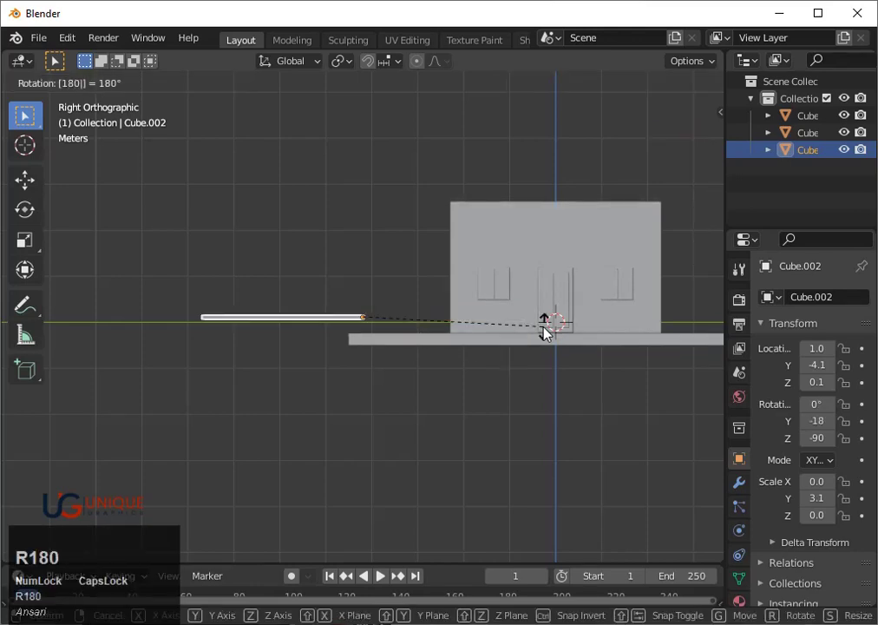
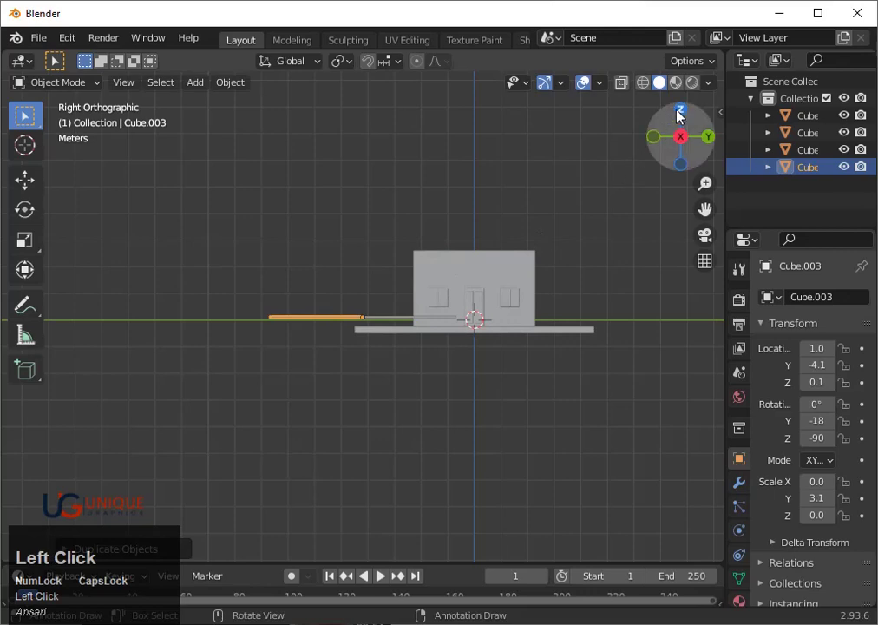
scroll(down, 3)
key(g)
key(y)
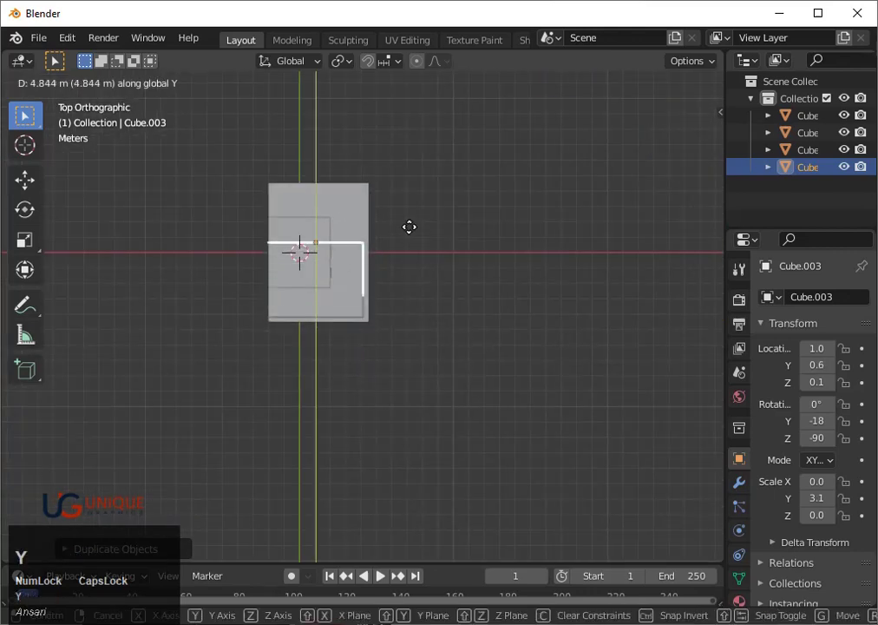
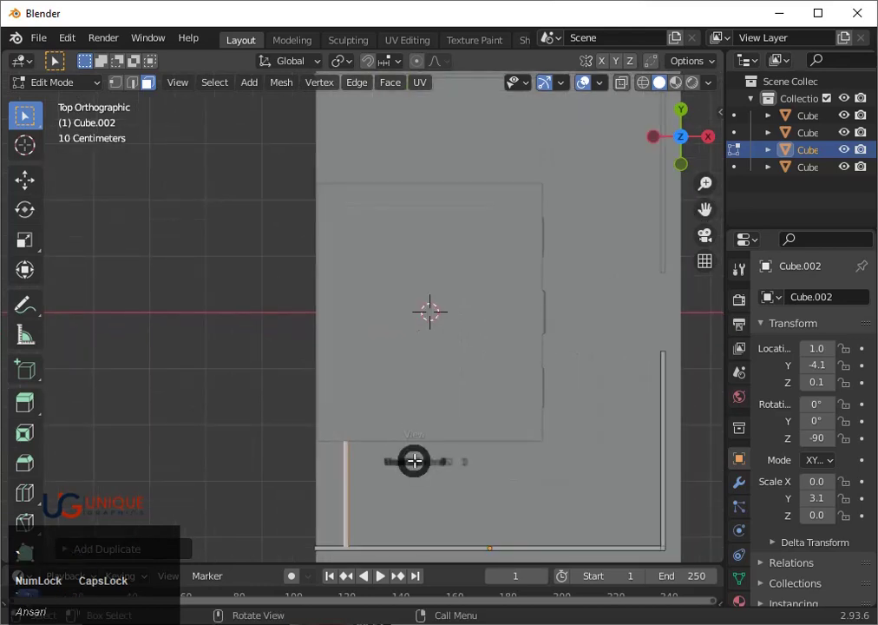
- With X-ray on, scale the selected arm faces of Cube.002 along Y to about 0.53
key(3)
scroll(up, 3)
key(shift+z)
scroll(down, 3)
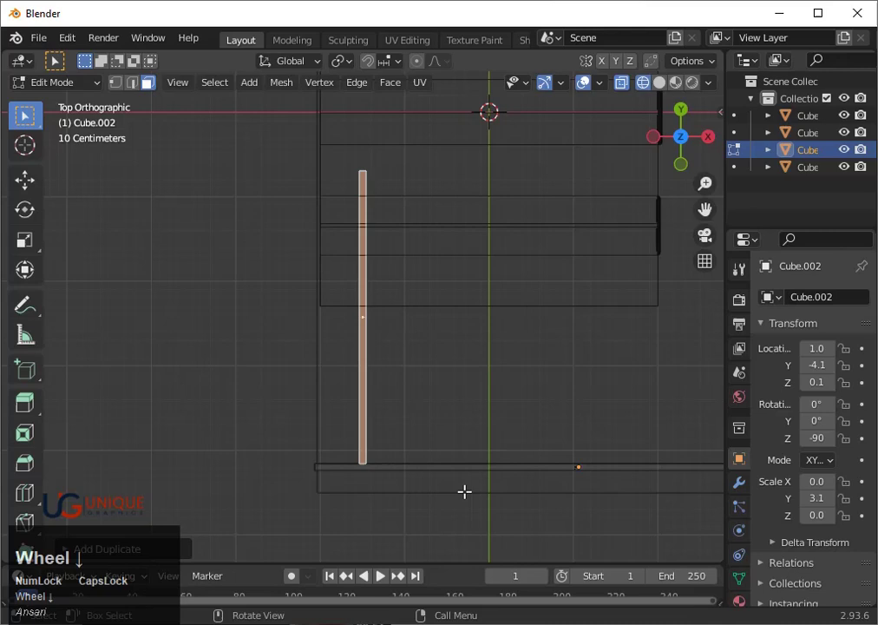
text(sz)
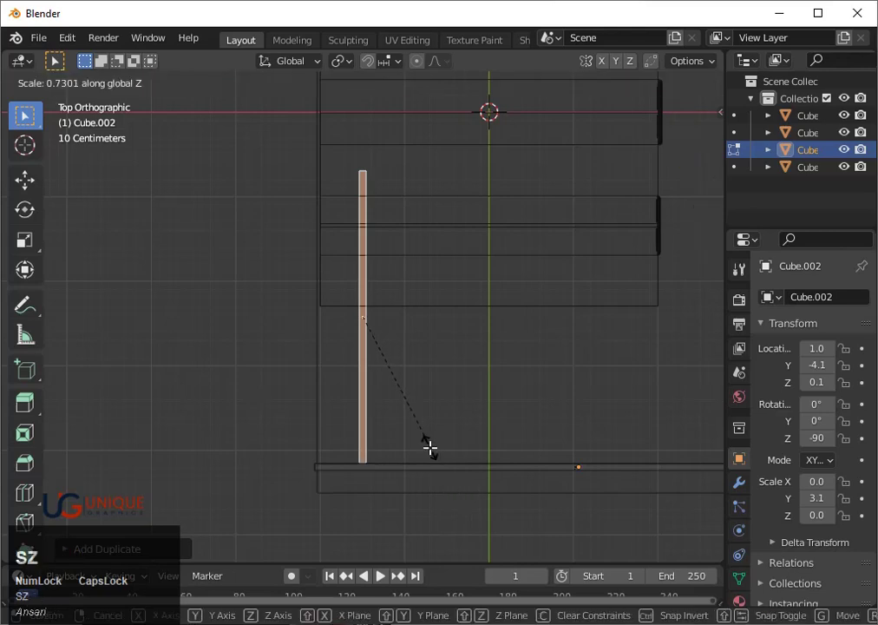
key(y)
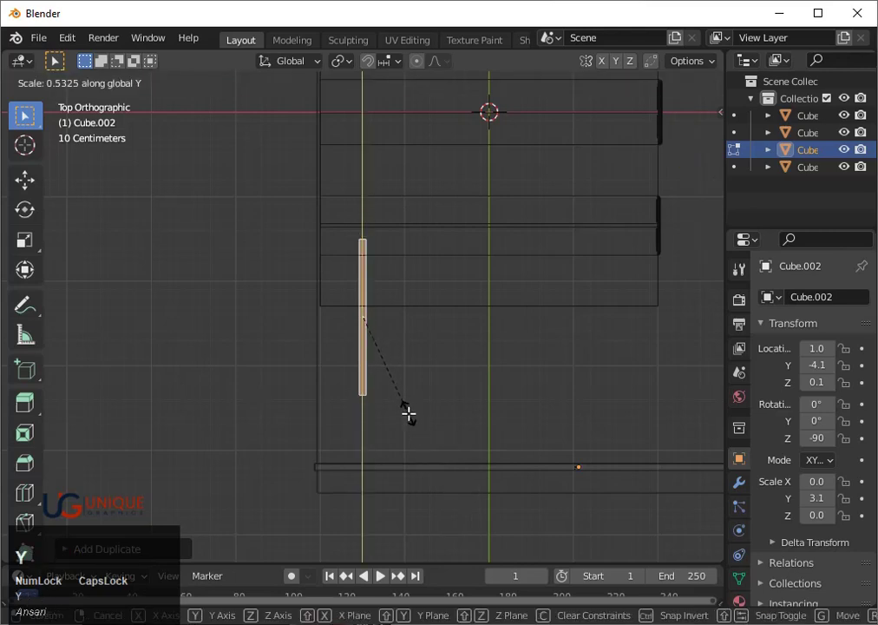
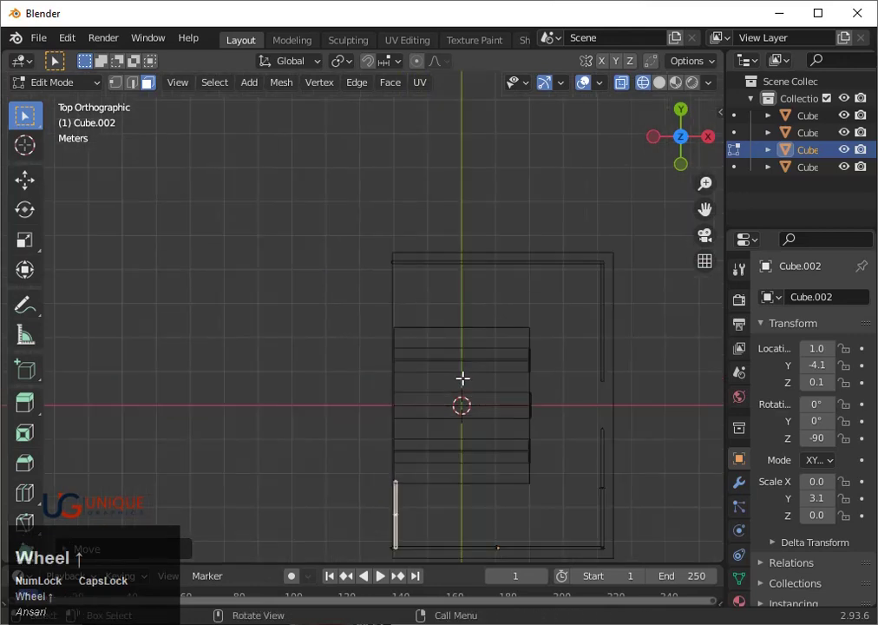
- Duplicate the shortened rod segment and move the copy about 2.5 m along Y
key(shift+d)
key(y)
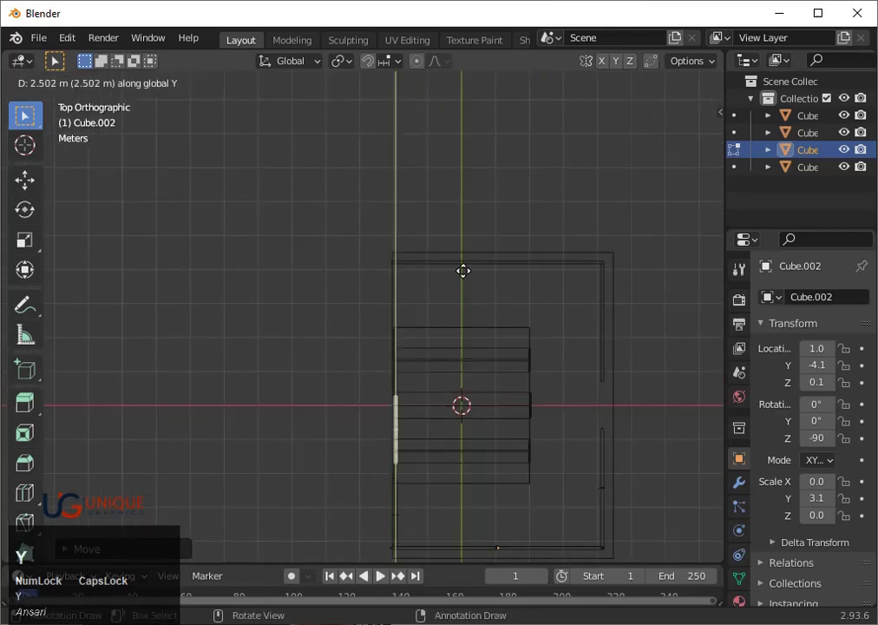
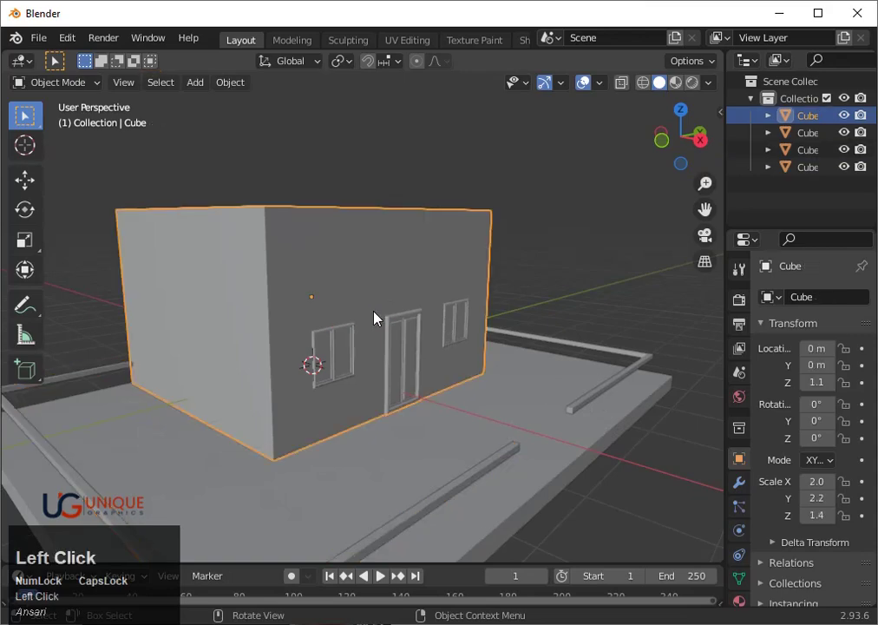
- Select the near curb piece and add the far curb piece for joining
click(497, 476)
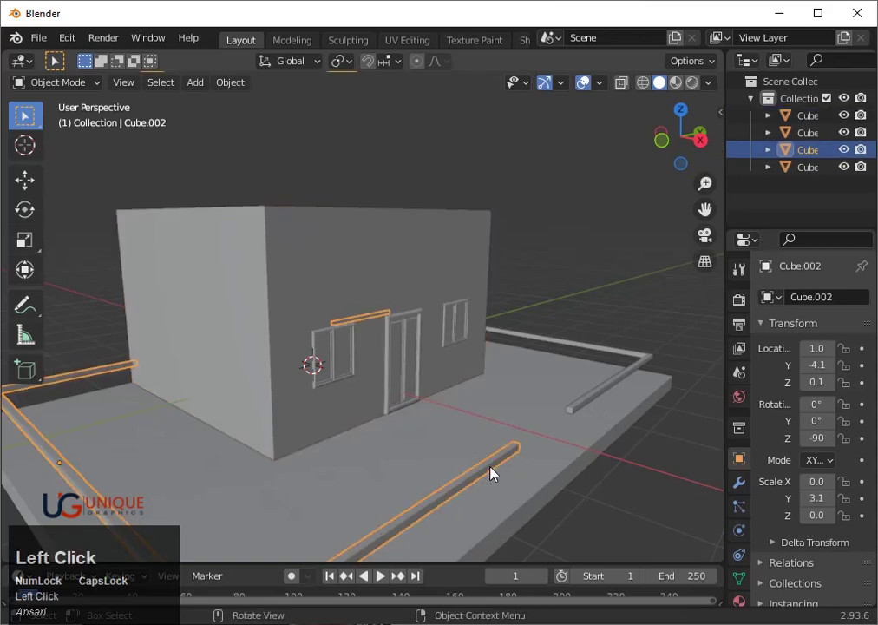
drag(601, 446, 475, 436)
click(475, 437)
scroll(up, 3)
click(321, 398)
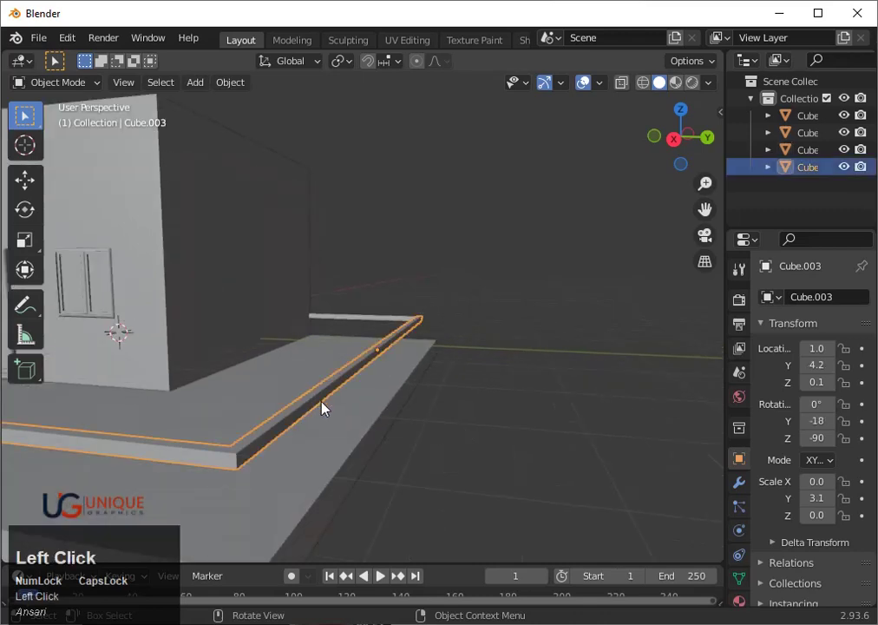
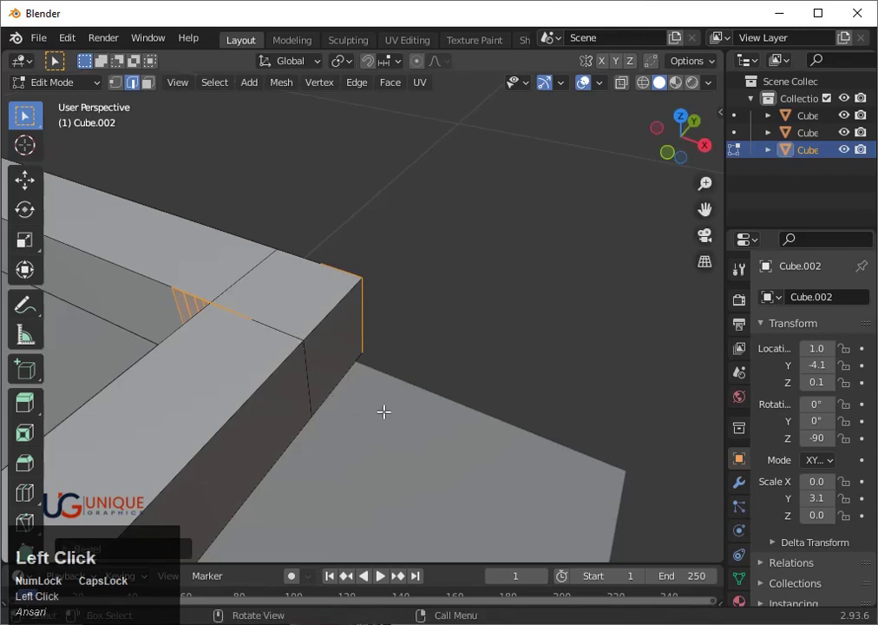
- Set the corner bevel to width 0.00668 m, 5 segments and shape 0.5
click(147, 553)
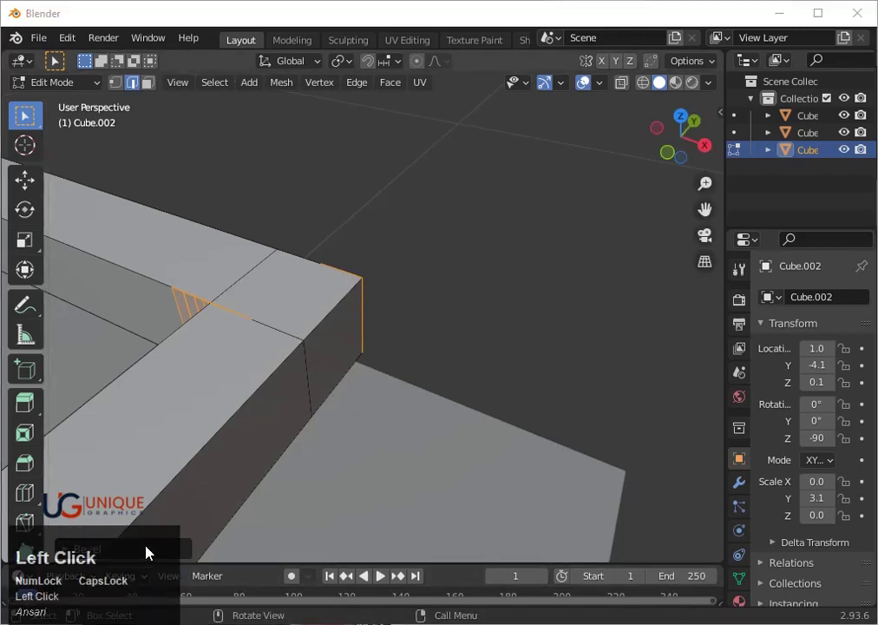
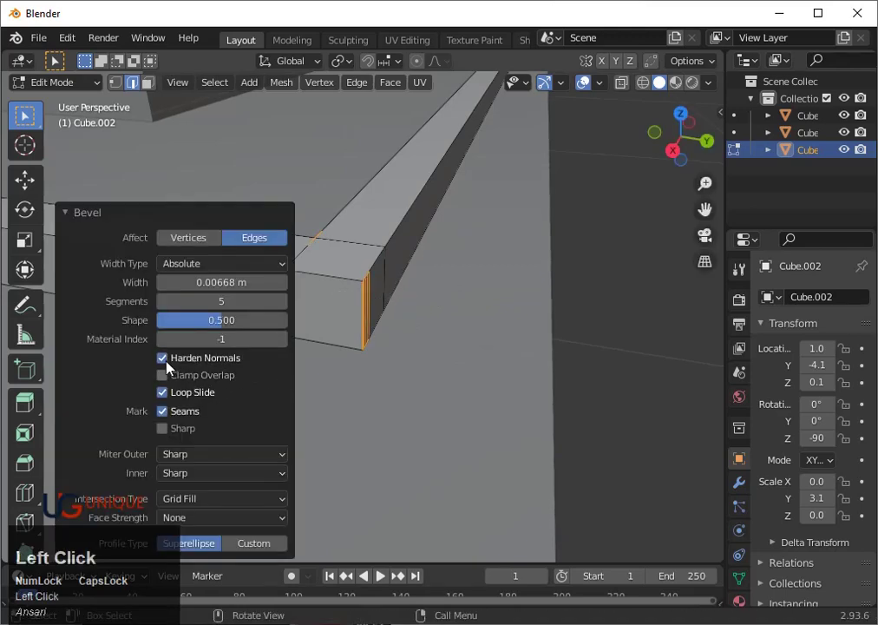
- Undo the first corner bevel twice to prepare a new 35-segment bevel
key(ctrl+z)
key(ctrl+z)
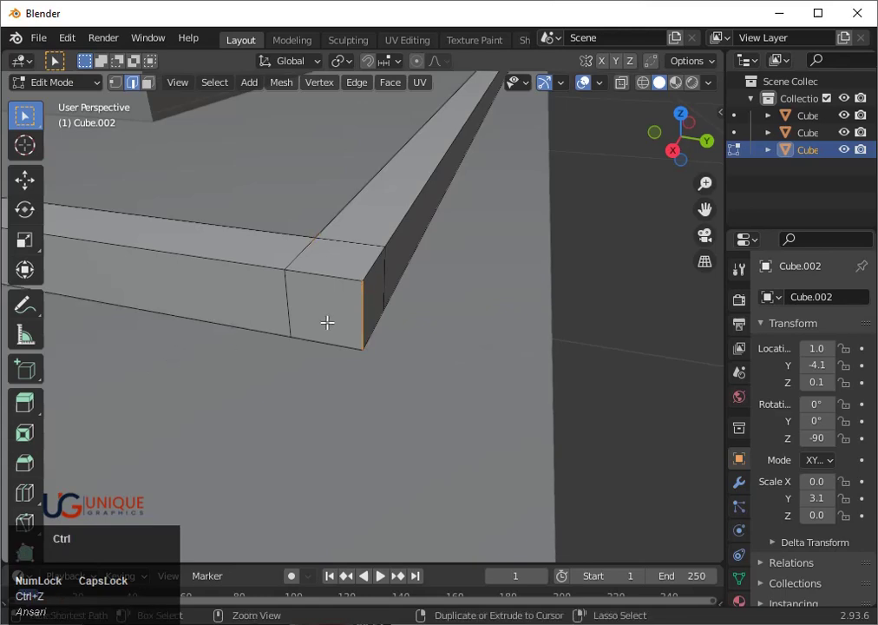
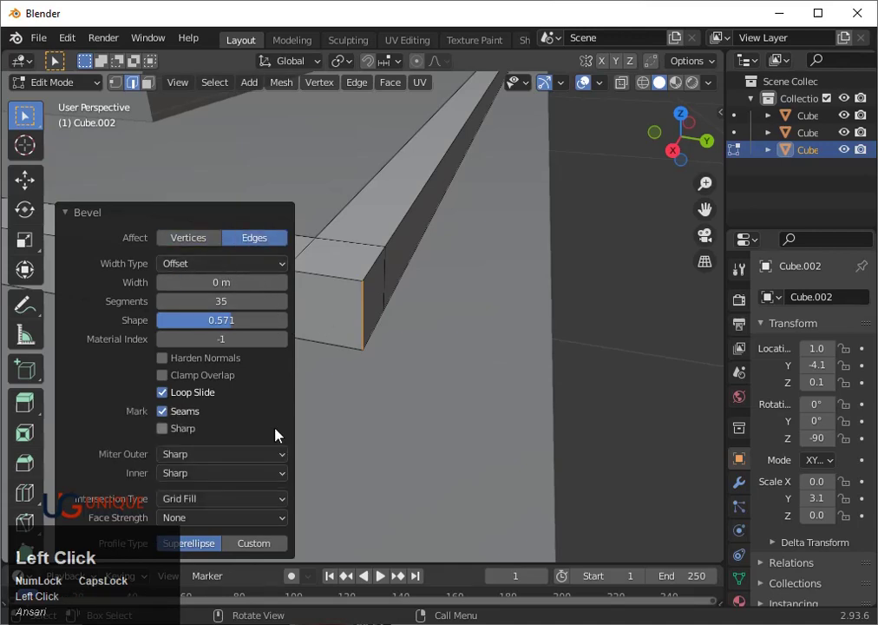
- Enable Mark Sharp and interactively adjust the 35-segment bevel width on the corner
scroll(up, 3)
click(178, 432)
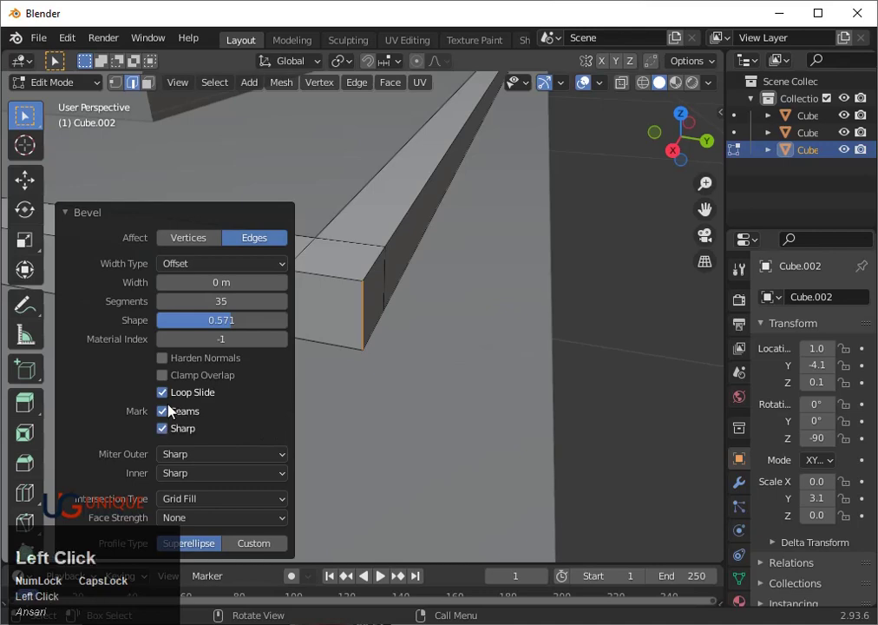
scroll(up, 3)
key(ctrl+b)
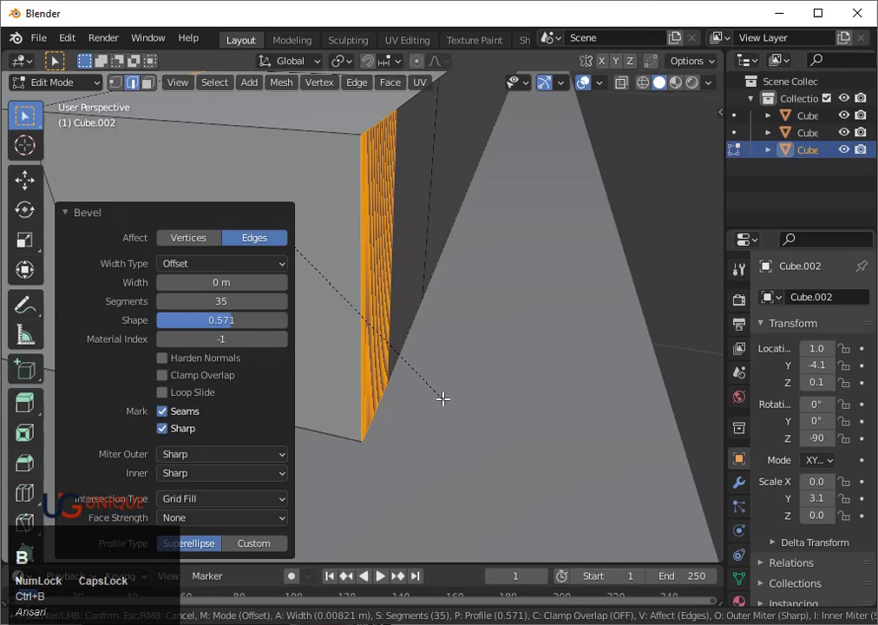
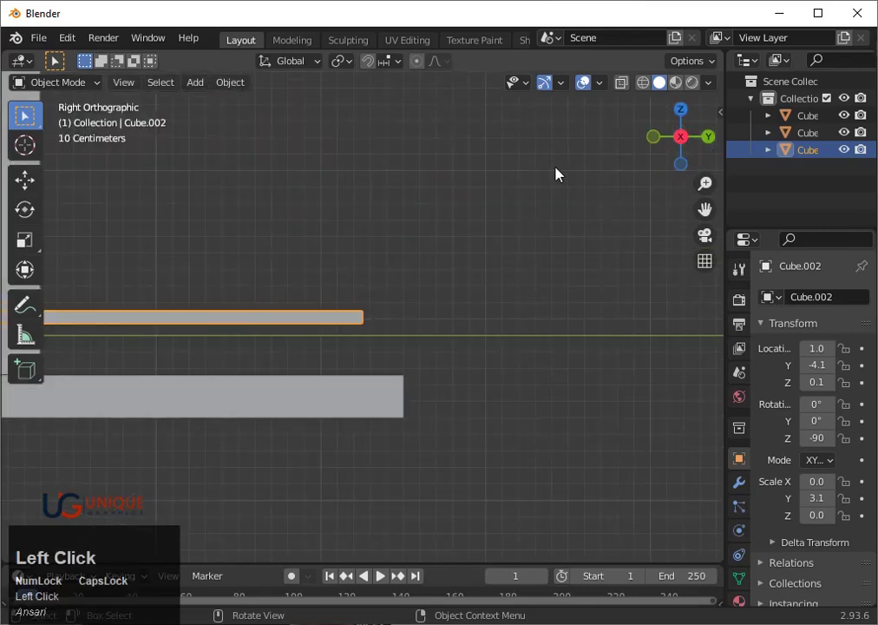
- Move Cube.002 straight up along Z until the curb strip sits at 0.3 m
key(g)
key(z)
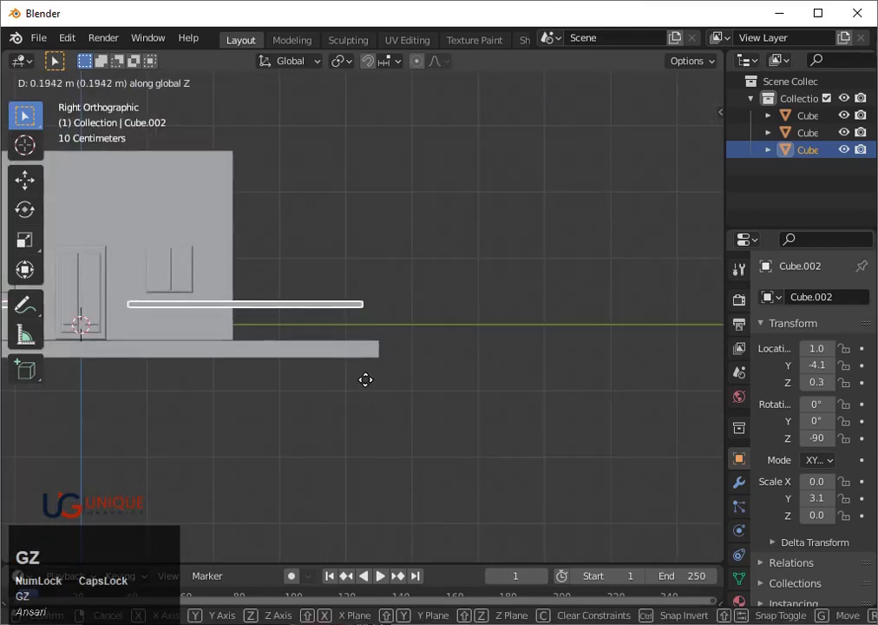
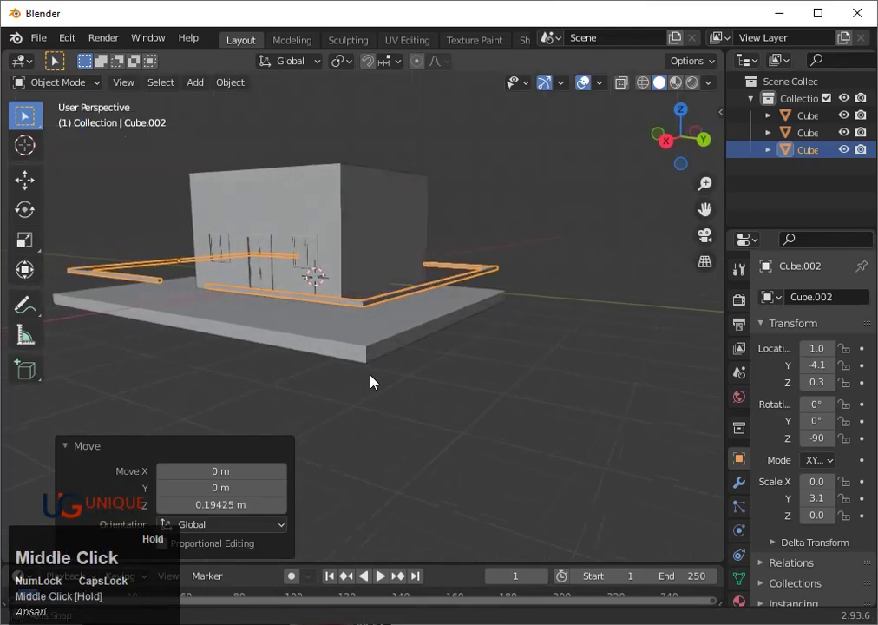
key(g)
key(z)
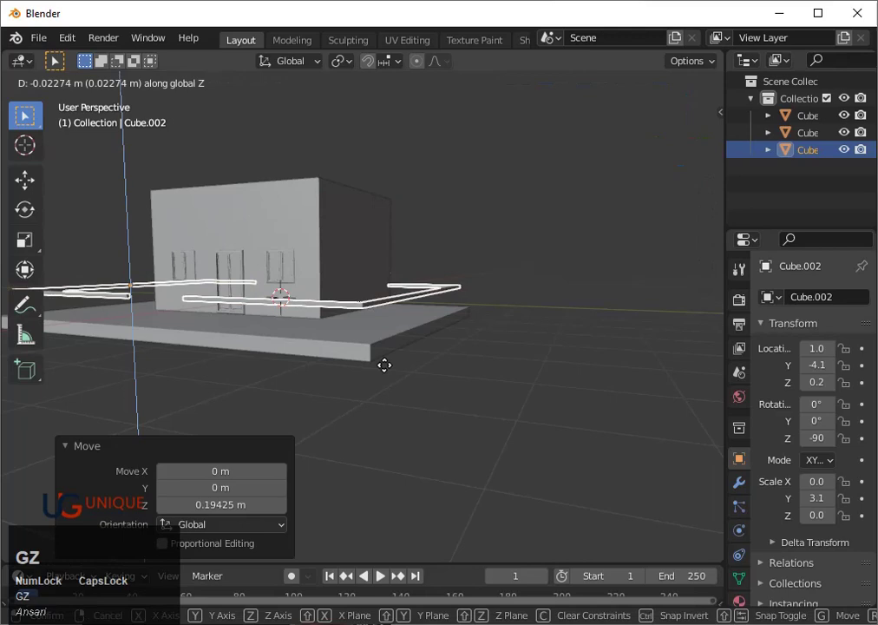
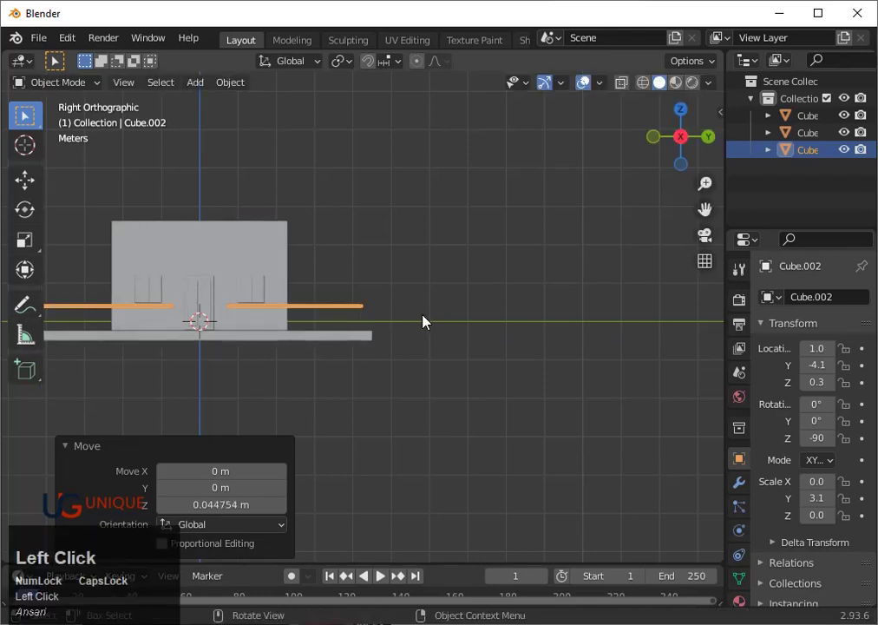
middle_click(428, 323)
scroll(up, 3)
- Select the strip mesh at the building front to start forming the vertical post
click(440, 271)
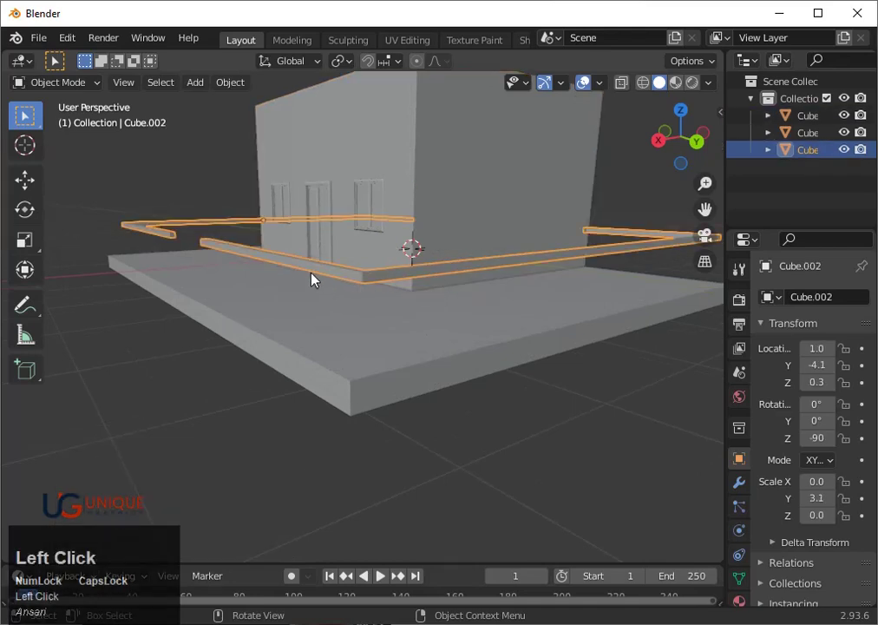
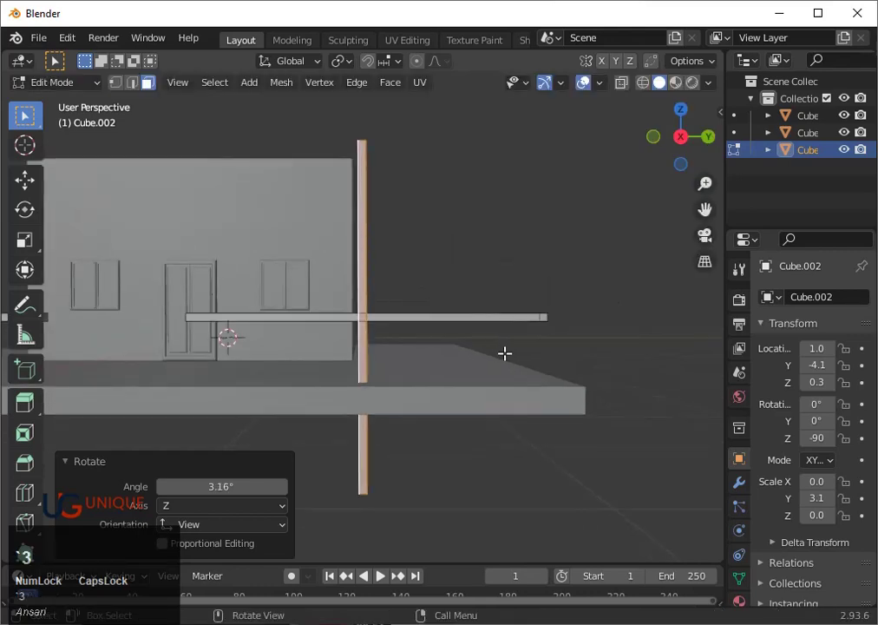
- Scale the post along Z so it spans only from the rail bar to the floor slab
key(s)
key(z)
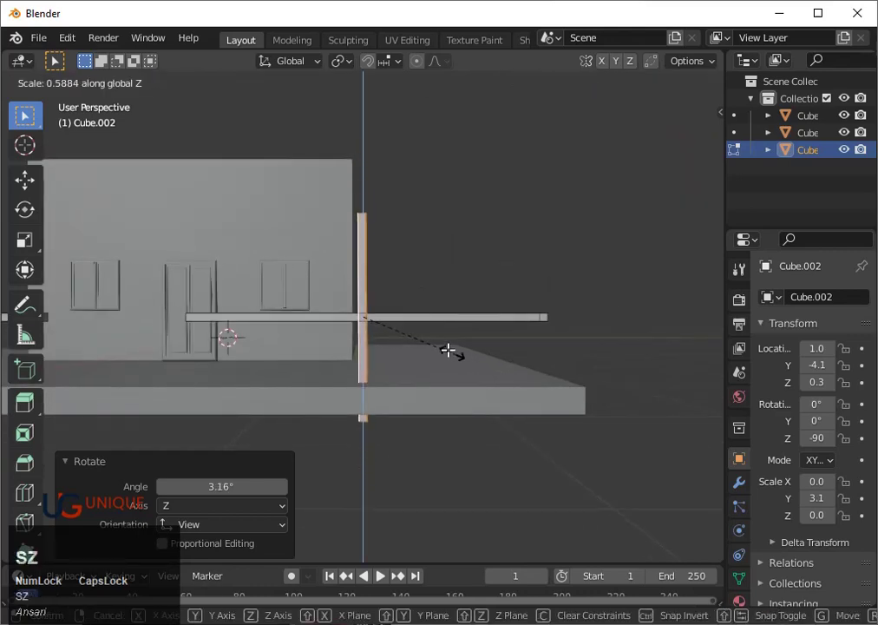
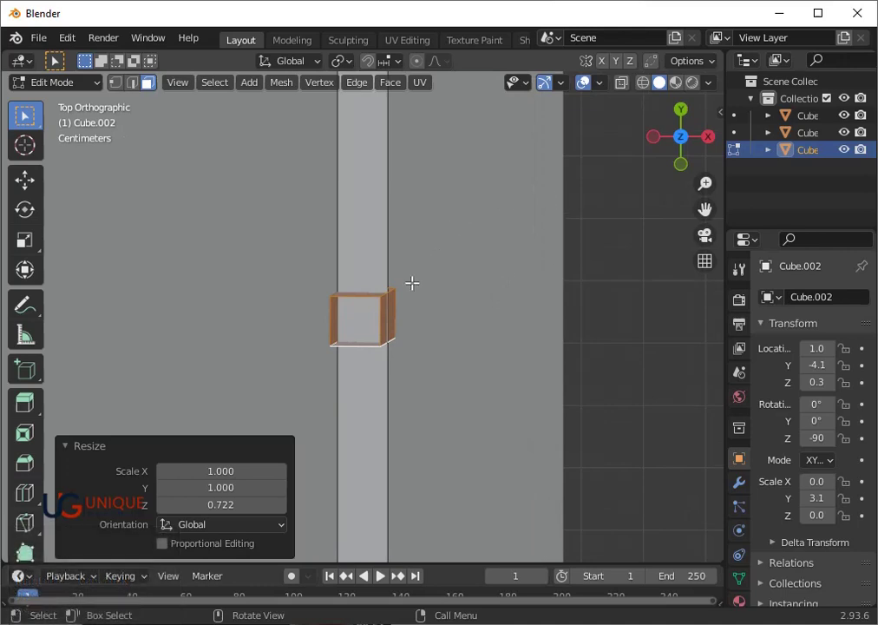
- Trackball-rotate the post in top view to line it up with the rail rod
key(r)
key(r)
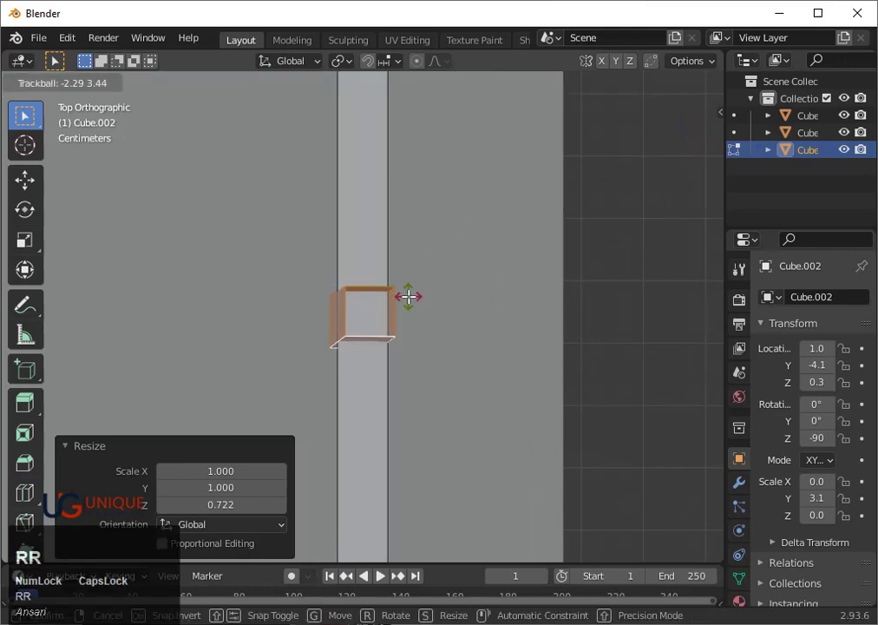
key(Left)
key(Right)
key(Down)
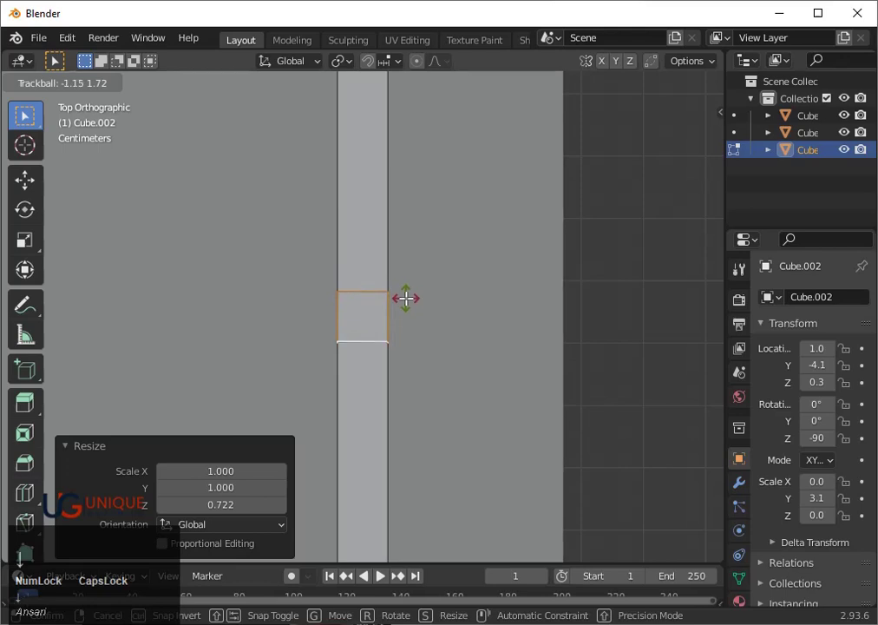
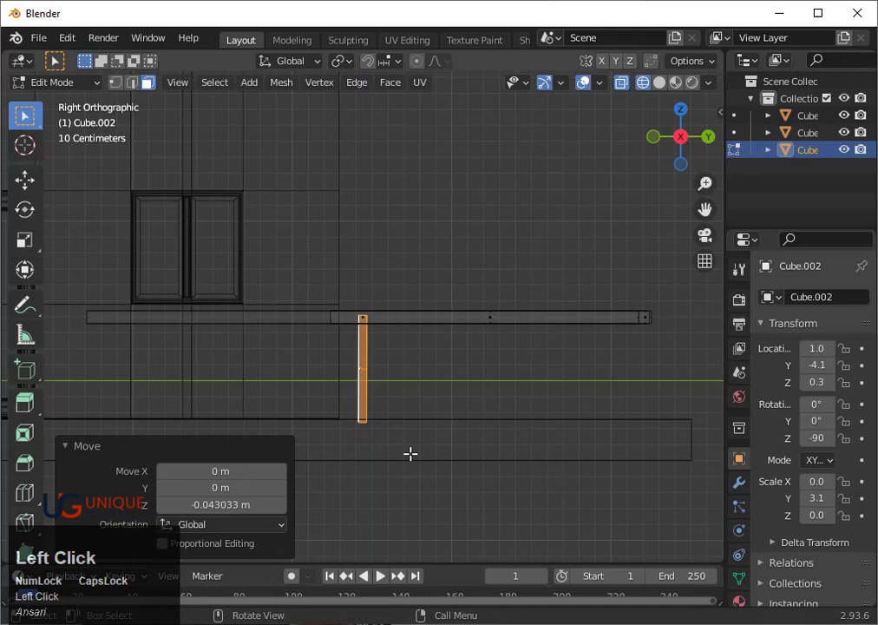
- Slide the post along Y to the railing's left end, about 1.7 m, with a fine nudge
key(g)
key(y)
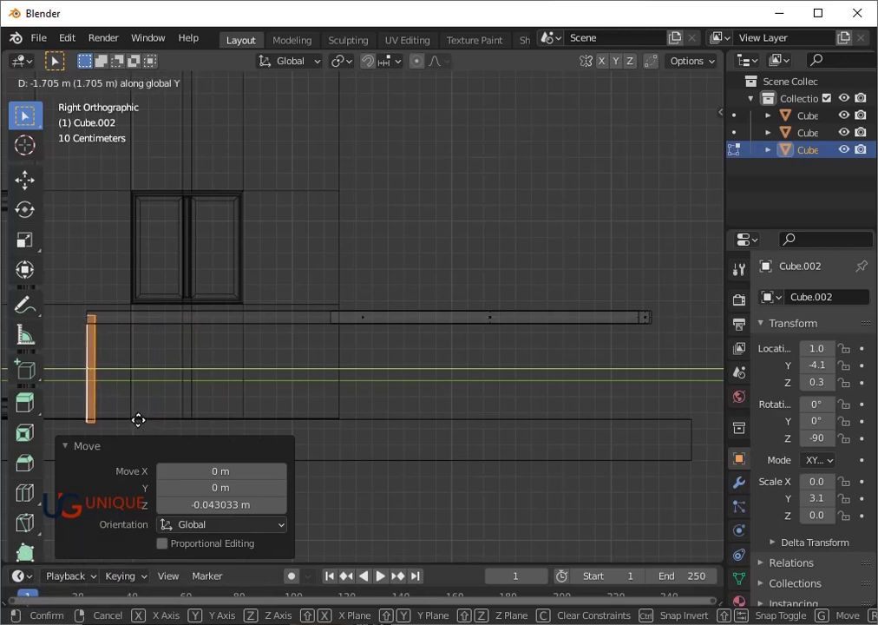
key(Right)
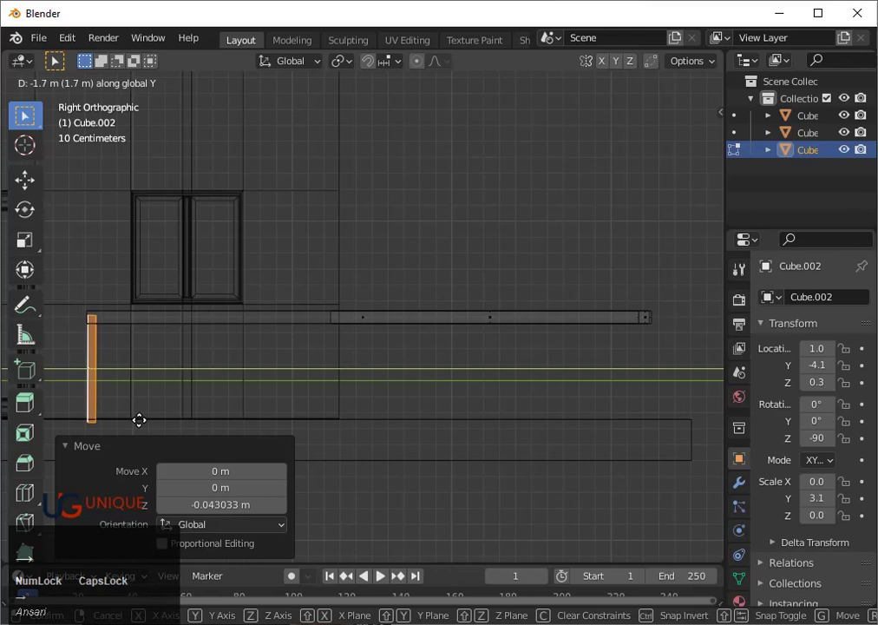
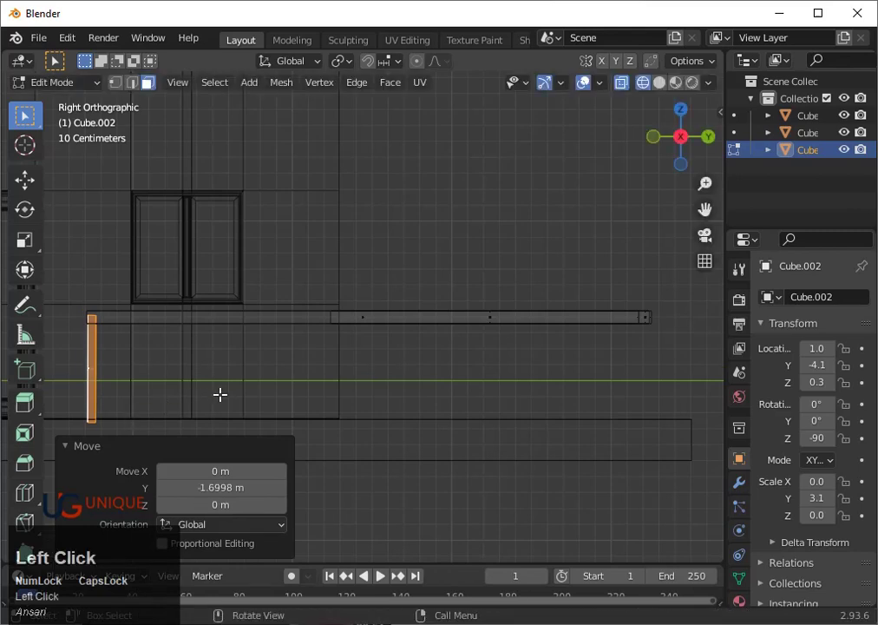
key(y)
key(Right)
key(Left)
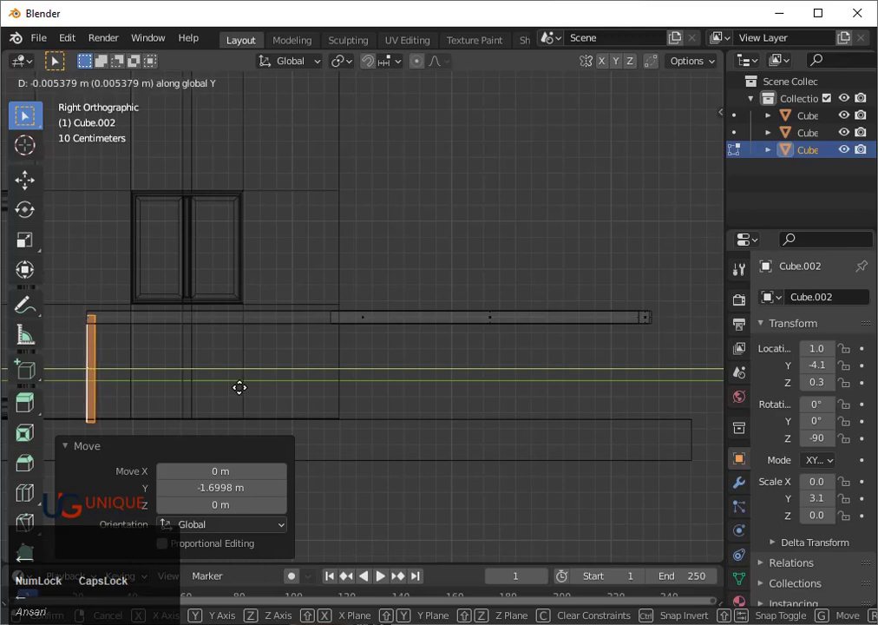
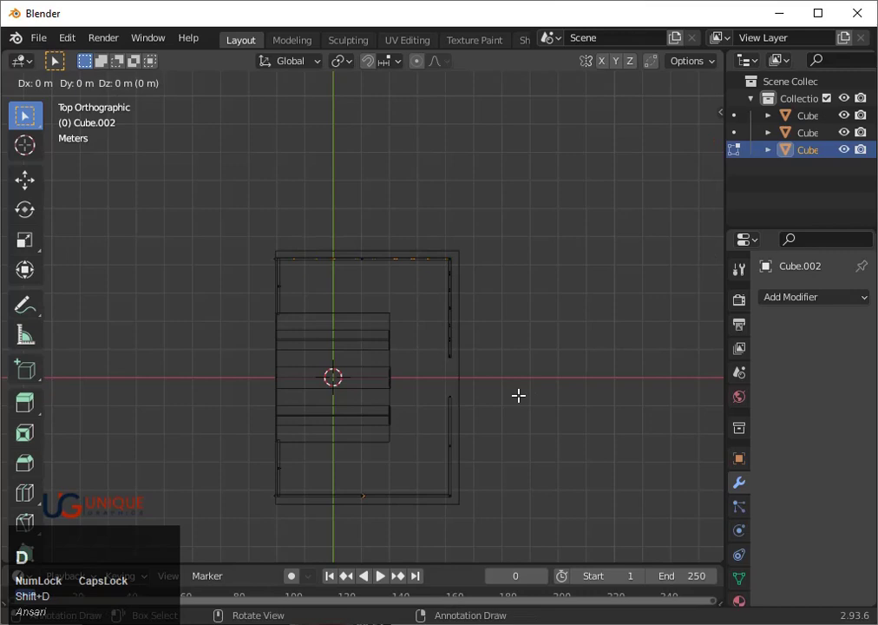
- Nudge the points toward the front edge and view the railing straight from the side
key(y)
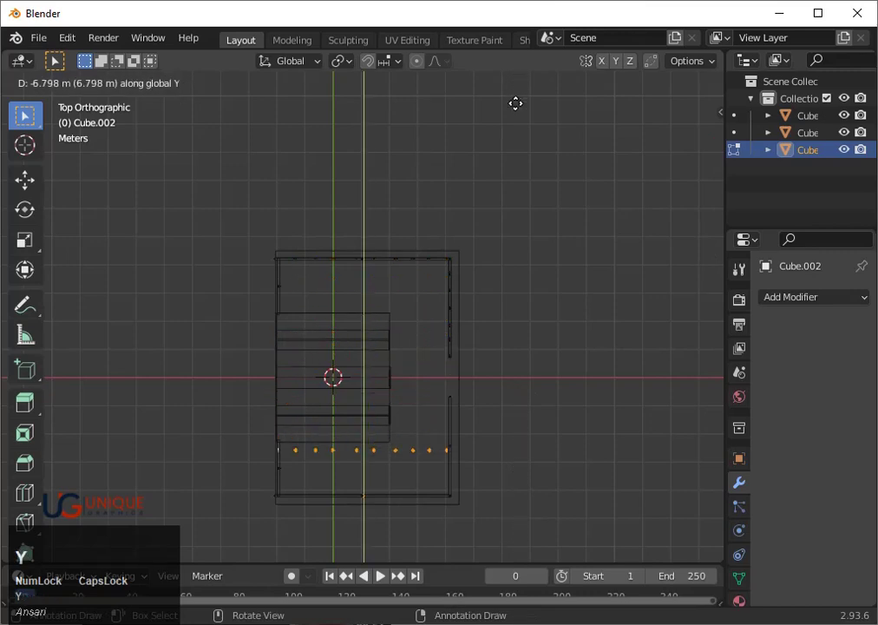
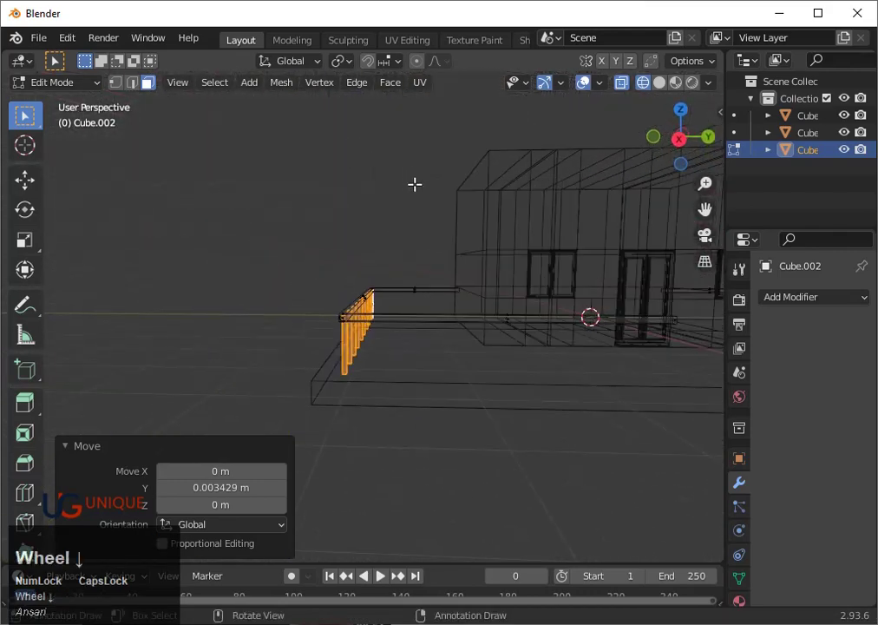
scroll(up, 3)
scroll(down, 3)
click(693, 145)
scroll(up, 3)
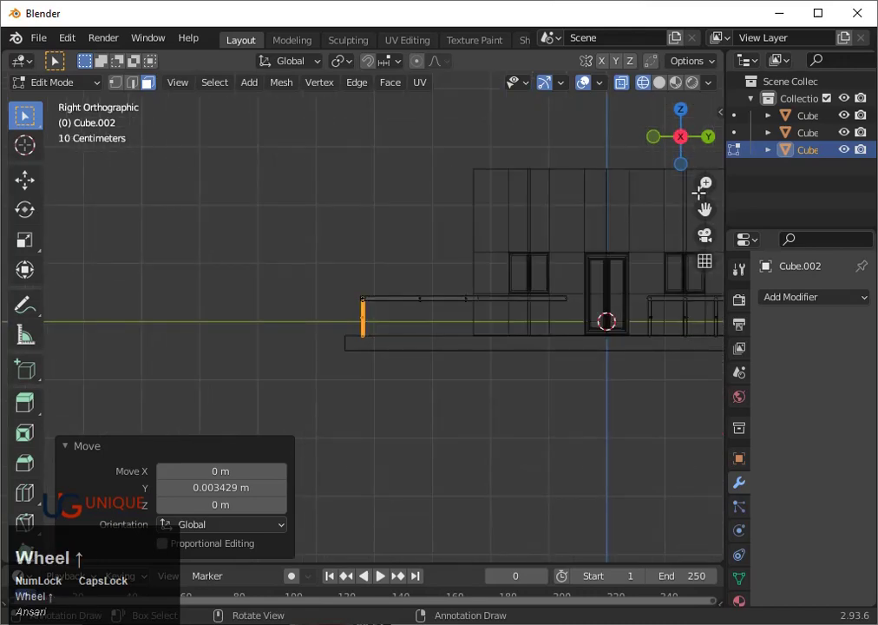
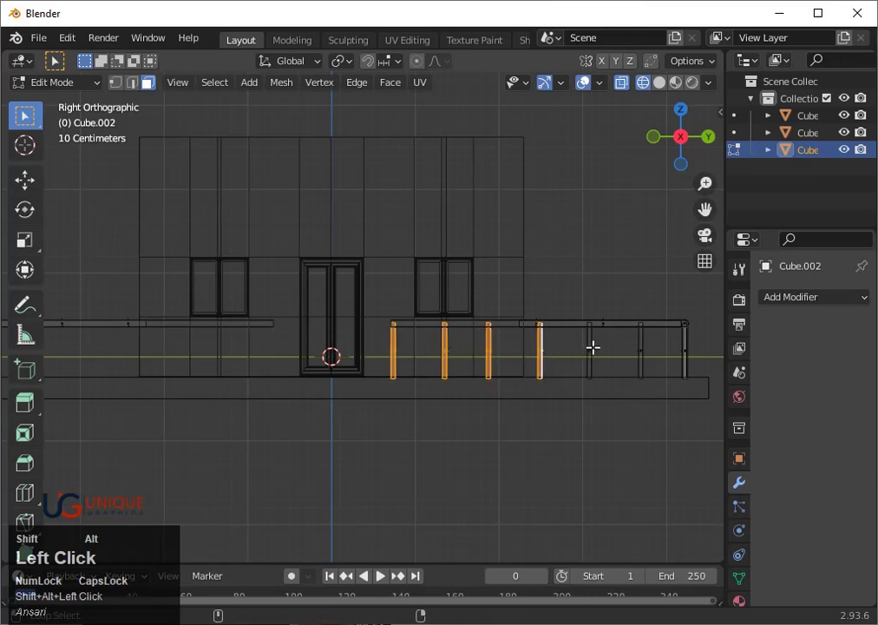
- Select the front railing's upright posts, extending the selection to the remaining ones
click(677, 342)
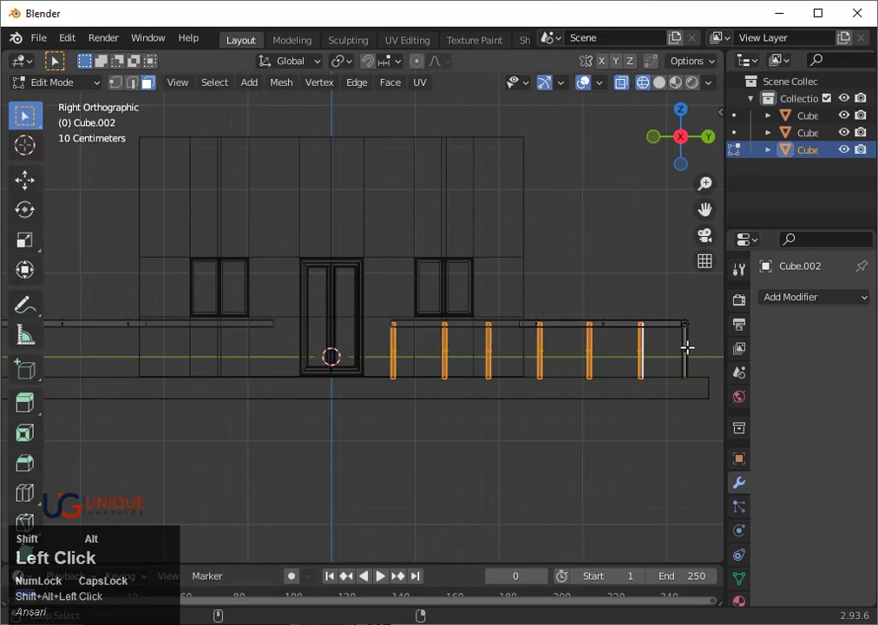
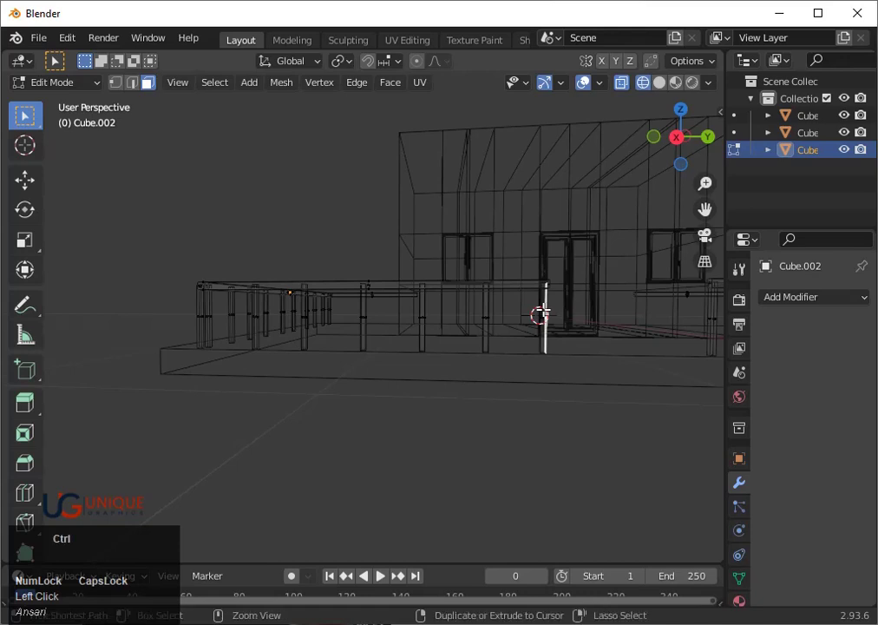
key(ctrl+z)
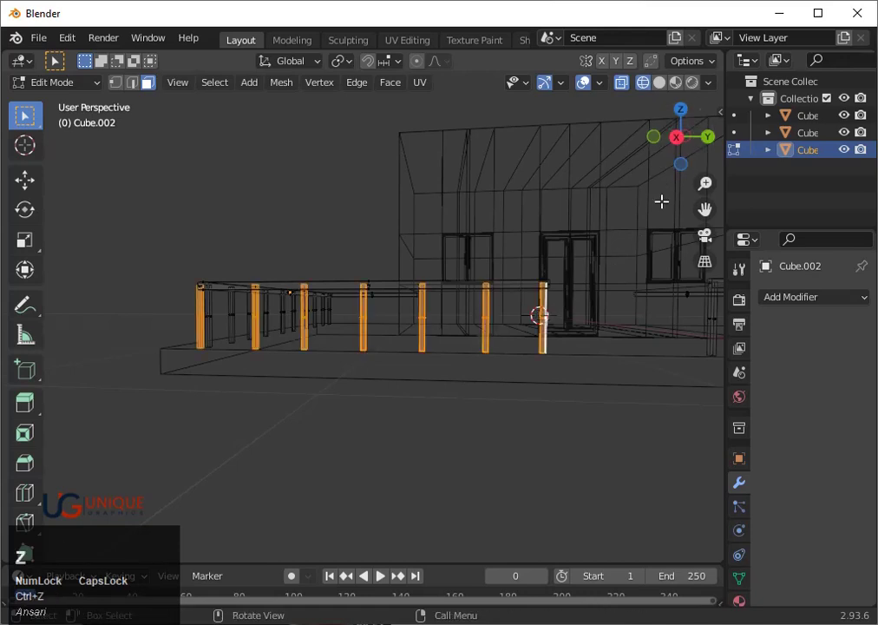
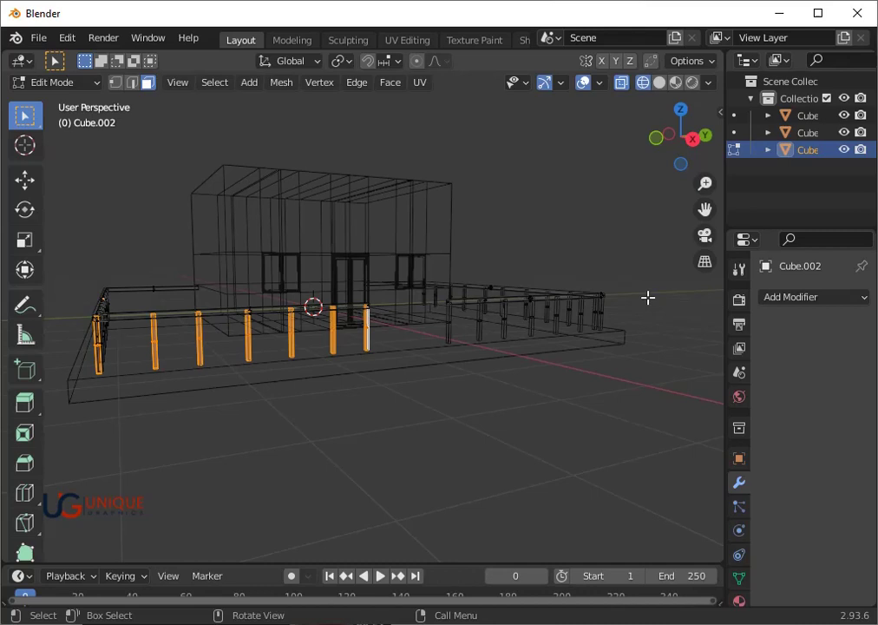
scroll(down, 3)
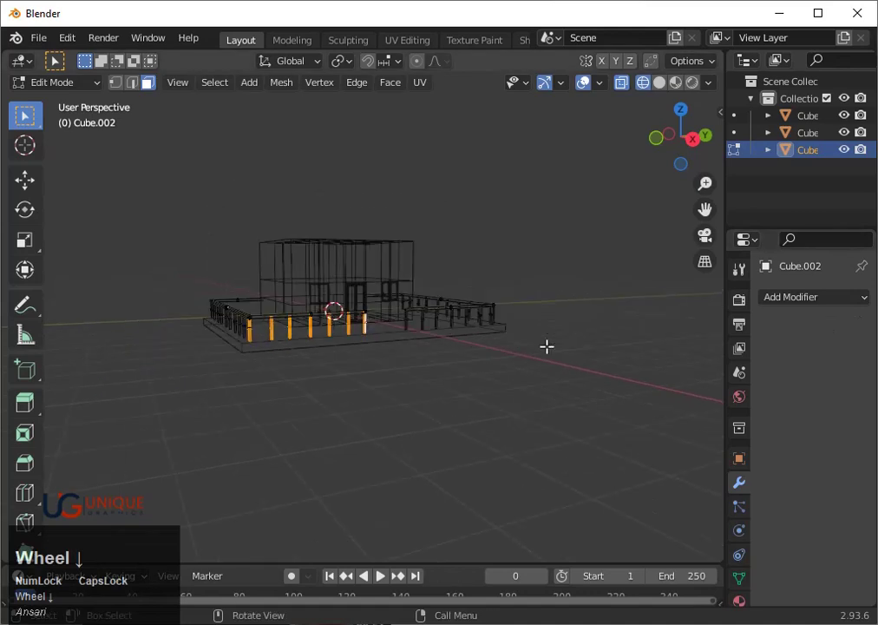
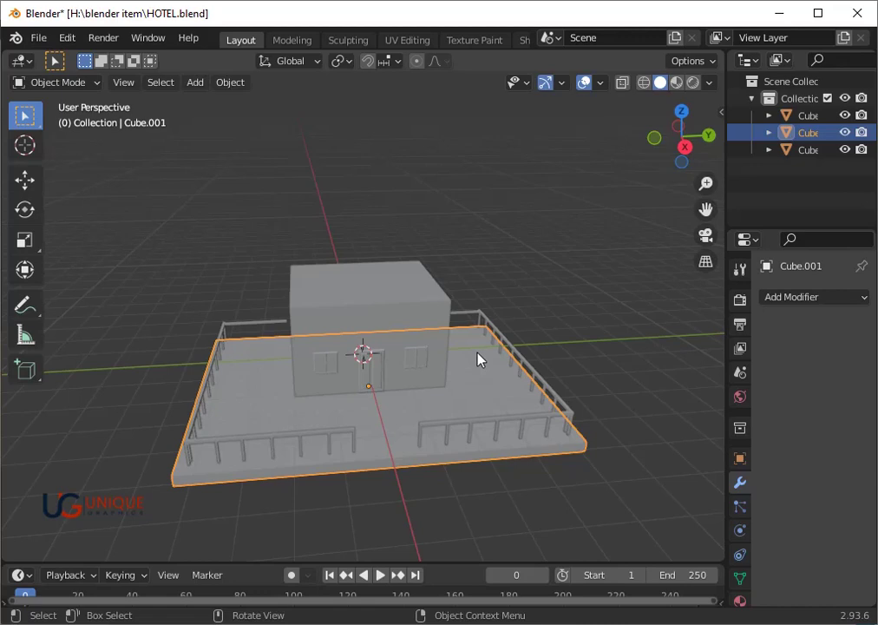
- Deselect the platform and select the railing object to inspect it in solid shading
scroll(up, 3)
click(697, 471)
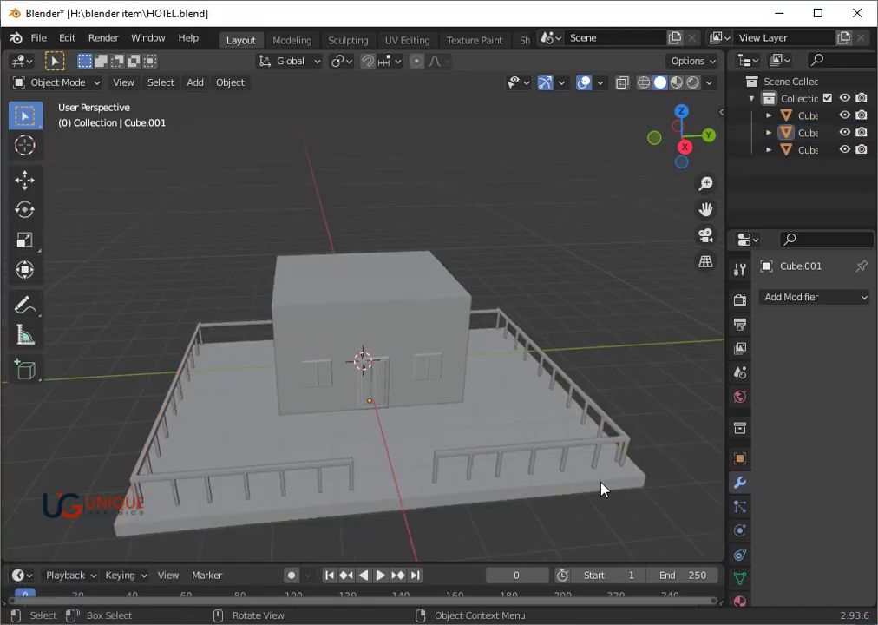
click(564, 463)
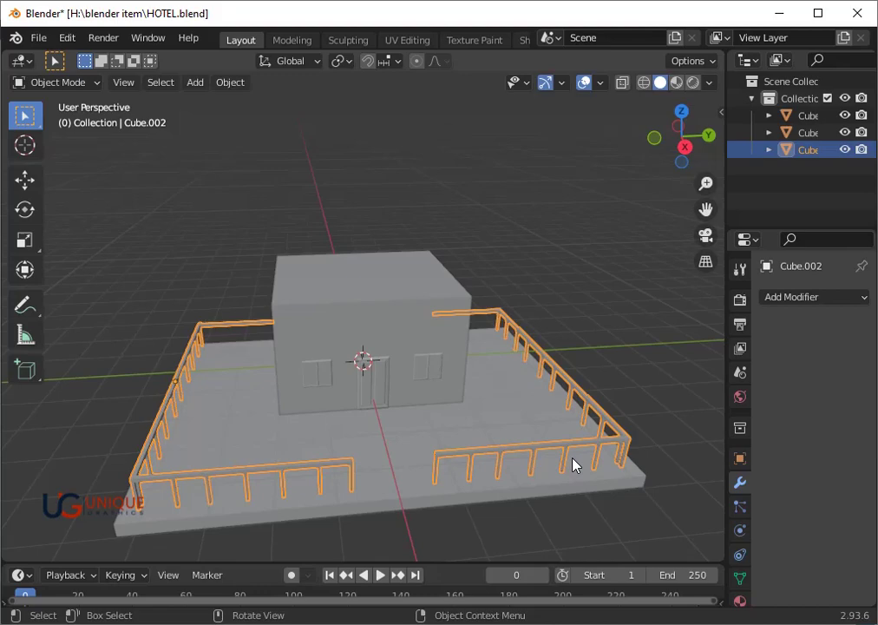
scroll(up, 3)
scroll(down, 3)
- Orbit round to a side-on view of the hotel and select the building block
drag(568, 431, 484, 367)
scroll(up, 3)
drag(542, 385, 316, 402)
click(316, 402)
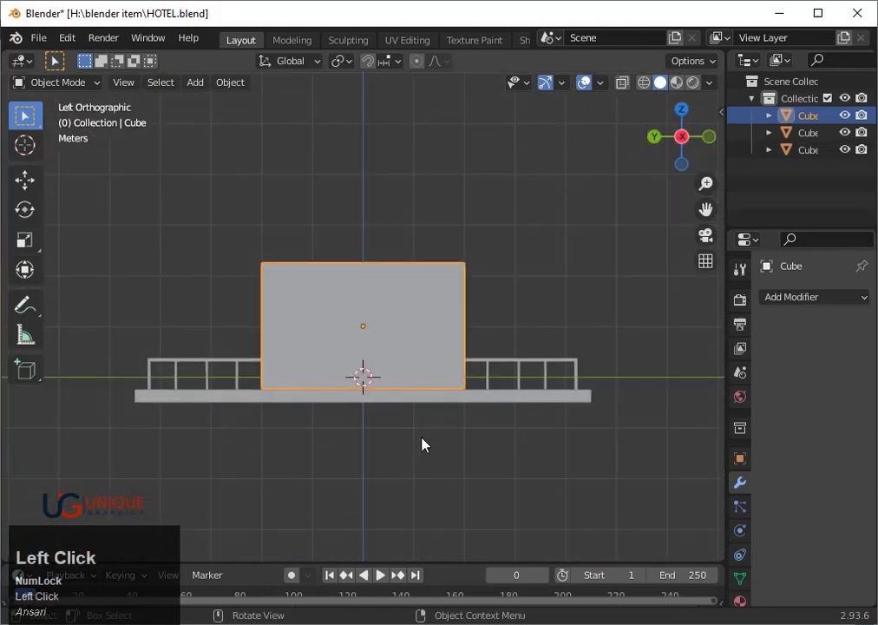
- Stretch the hotel block to about 1.16 along Y and confirm
middle_click(399, 398)
drag(538, 479, 454, 452)
text(sxy)
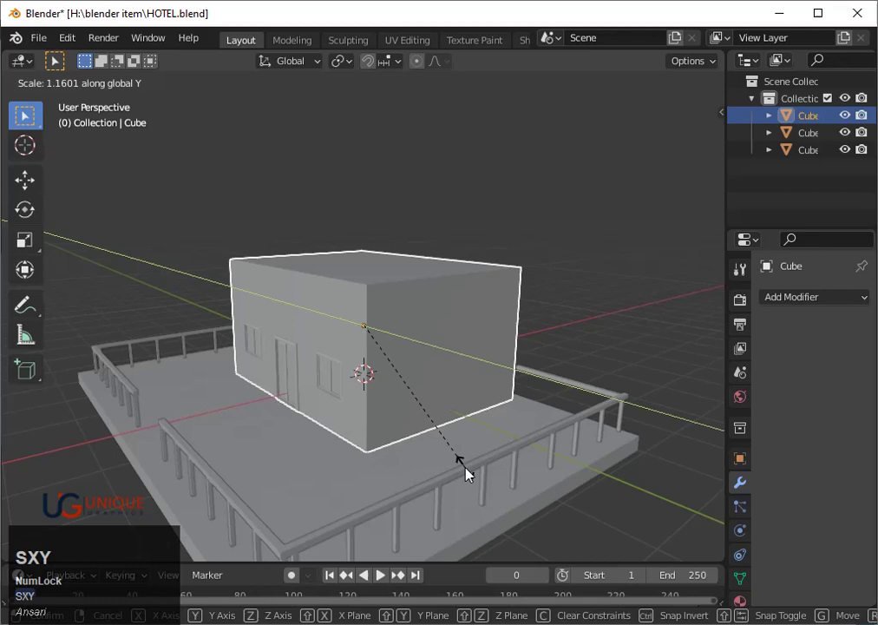
click(468, 472)
- Face the building's back and shift it roughly 0.22 m along X
drag(595, 457, 696, 149)
click(695, 149)
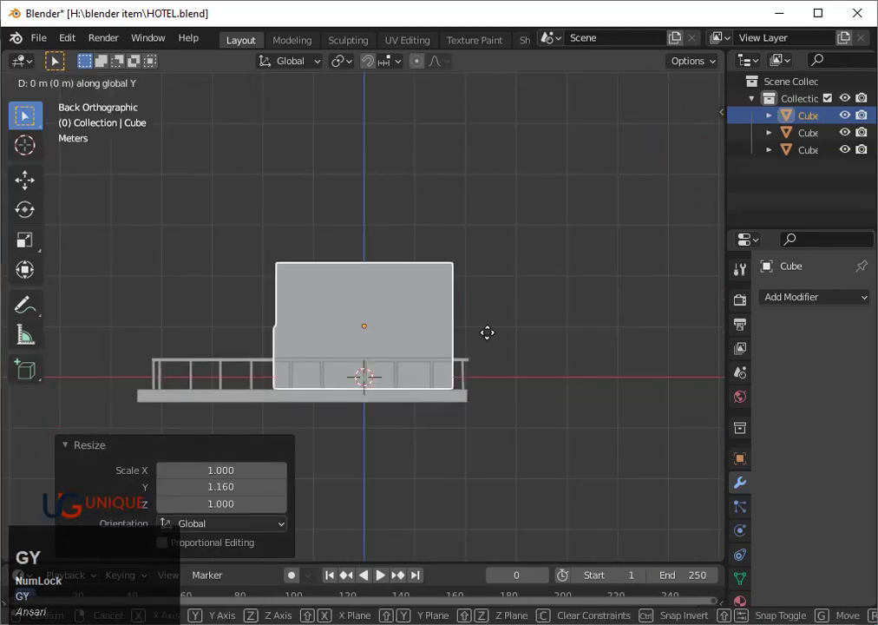
key(x)
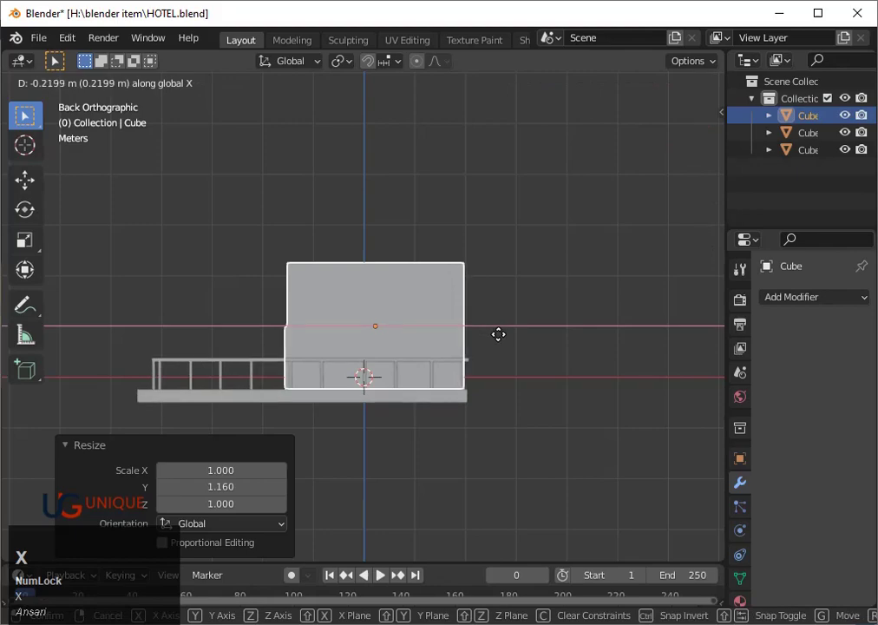
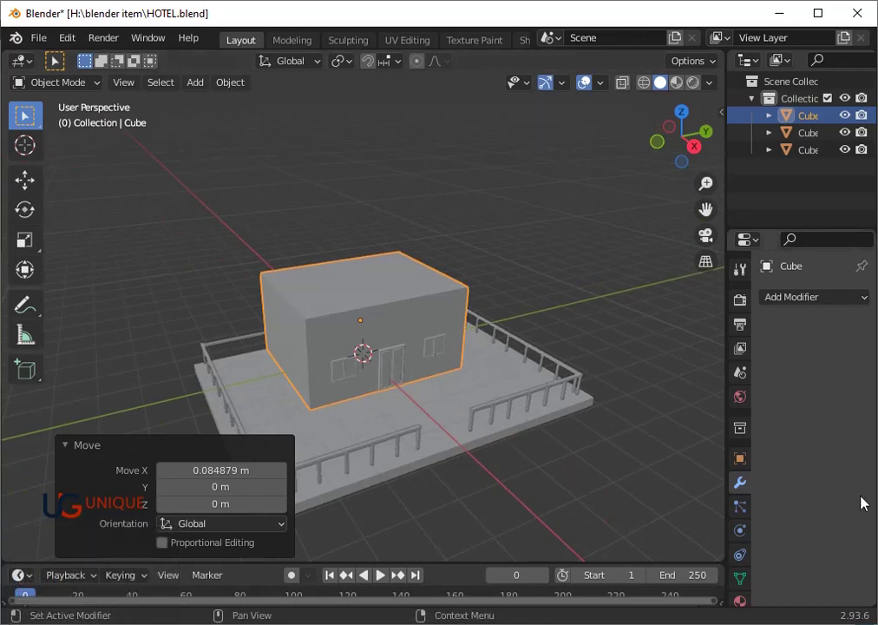
scroll(up, 3)
drag(574, 396, 67, 450)
click(67, 450)
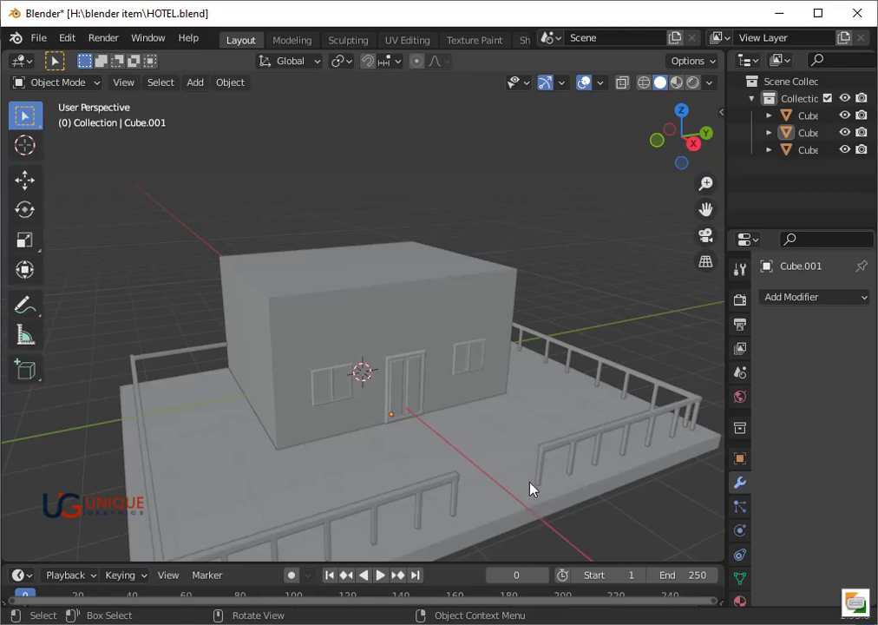
scroll(down, 3)
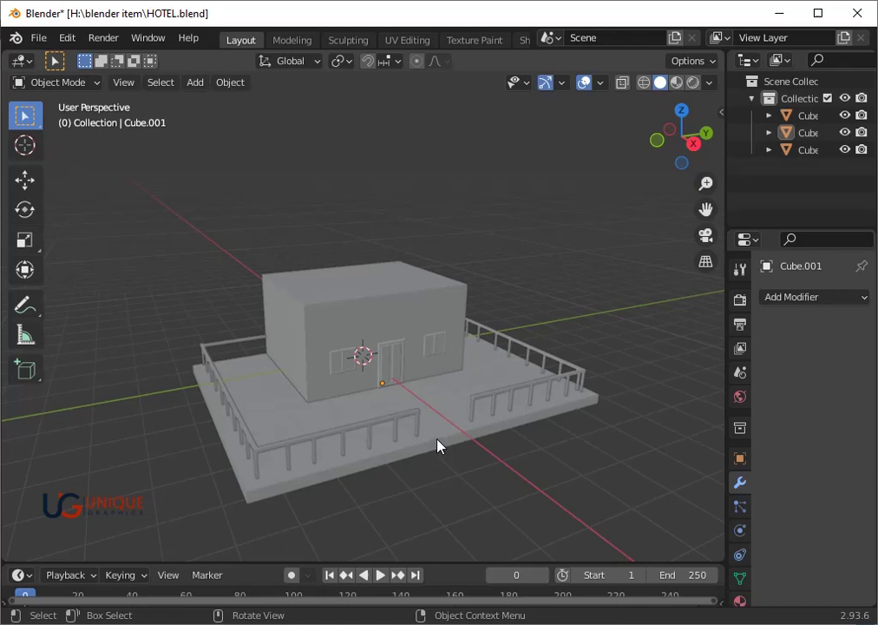
drag(454, 365, 421, 283)
click(420, 284)
- Enter Edit Mode on the building and zoom to its top corner faces
key(Tab)
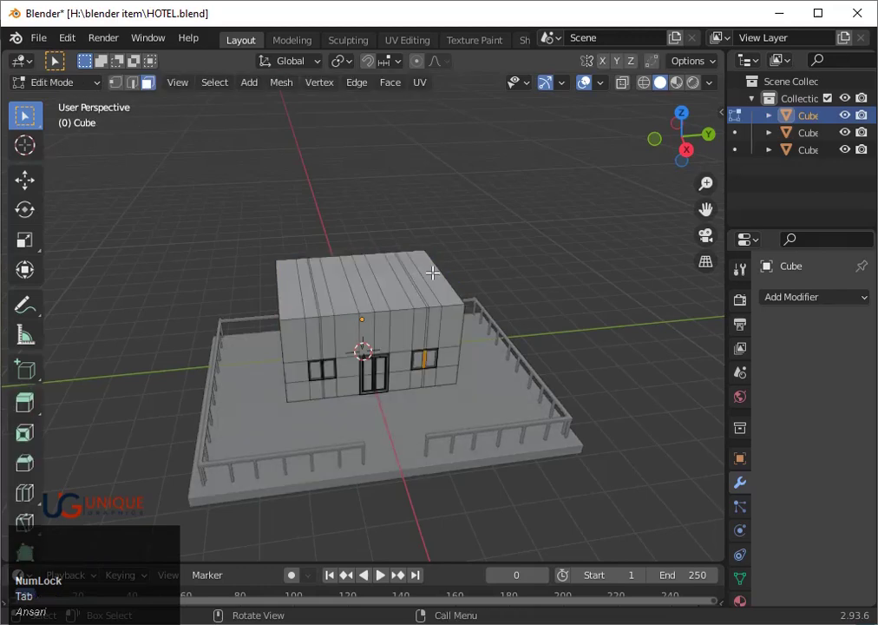
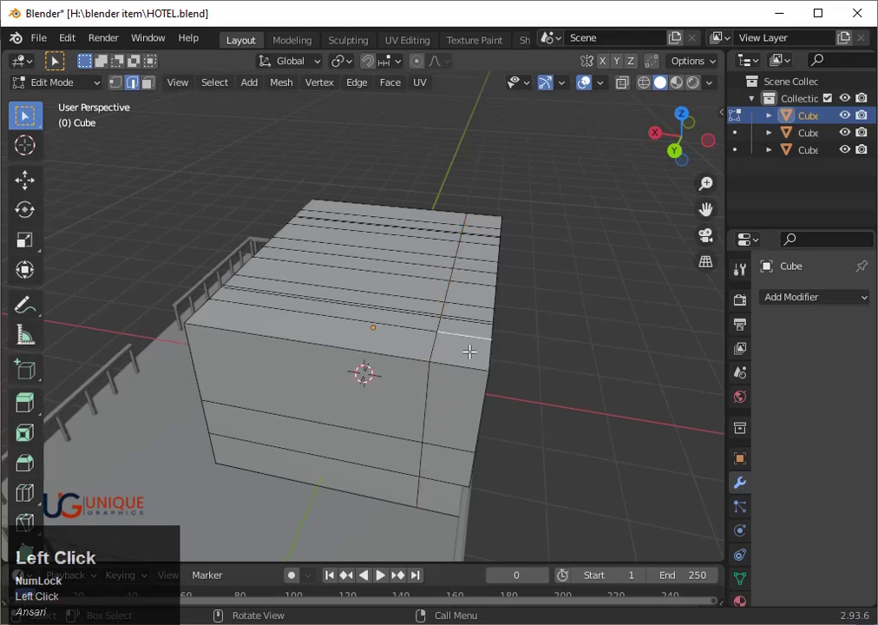
scroll(up, 3)
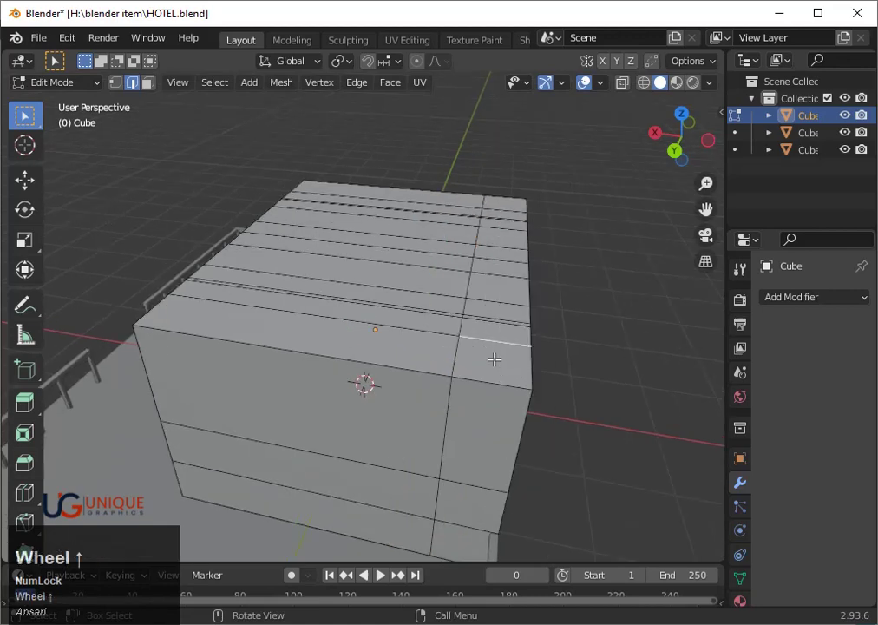
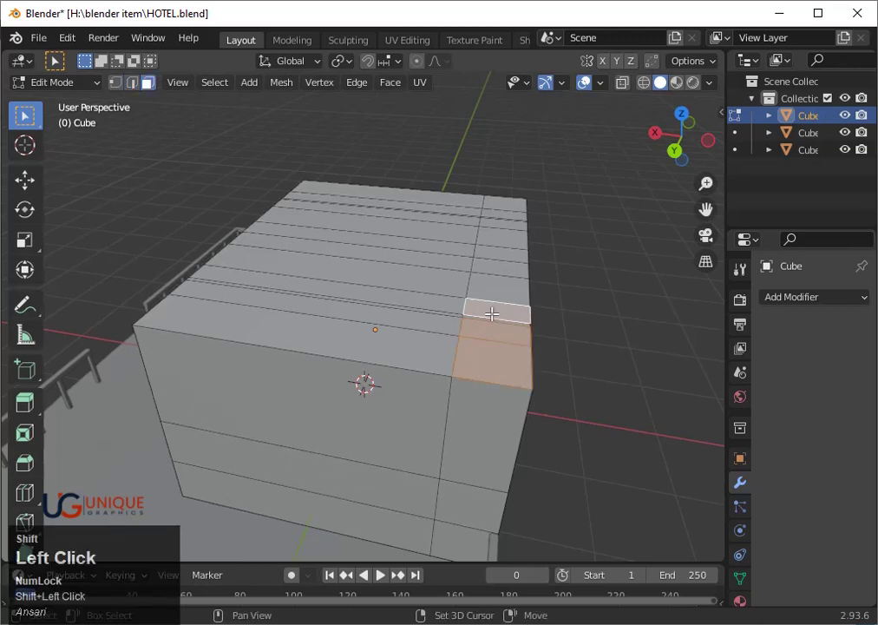
- Inset the corner roof faces and extrude them to start the recess
scroll(up, 3)
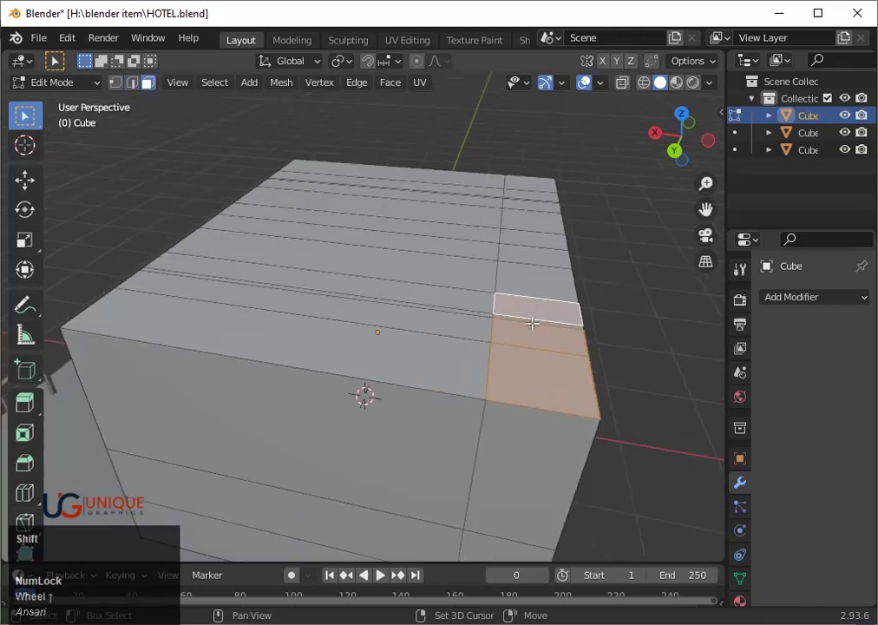
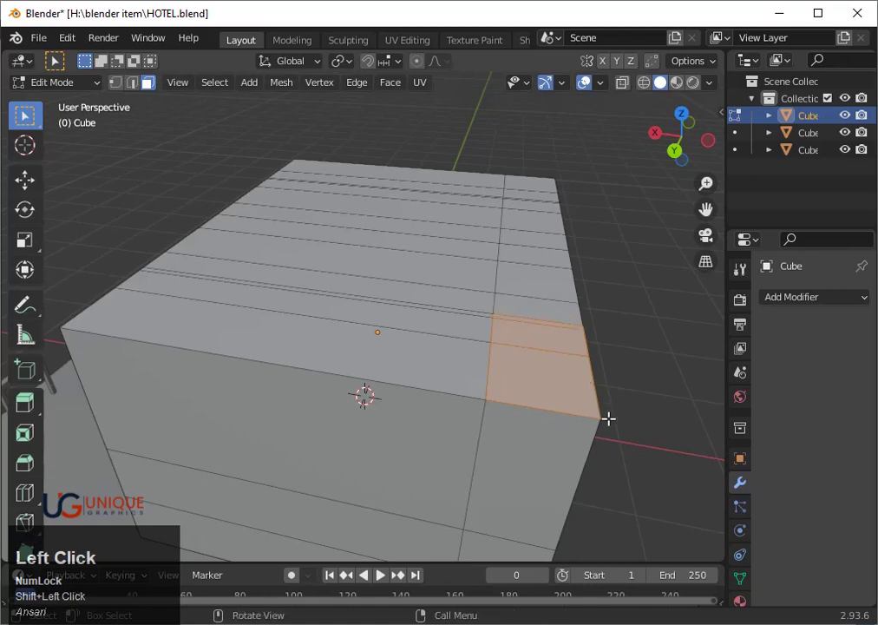
key(i)
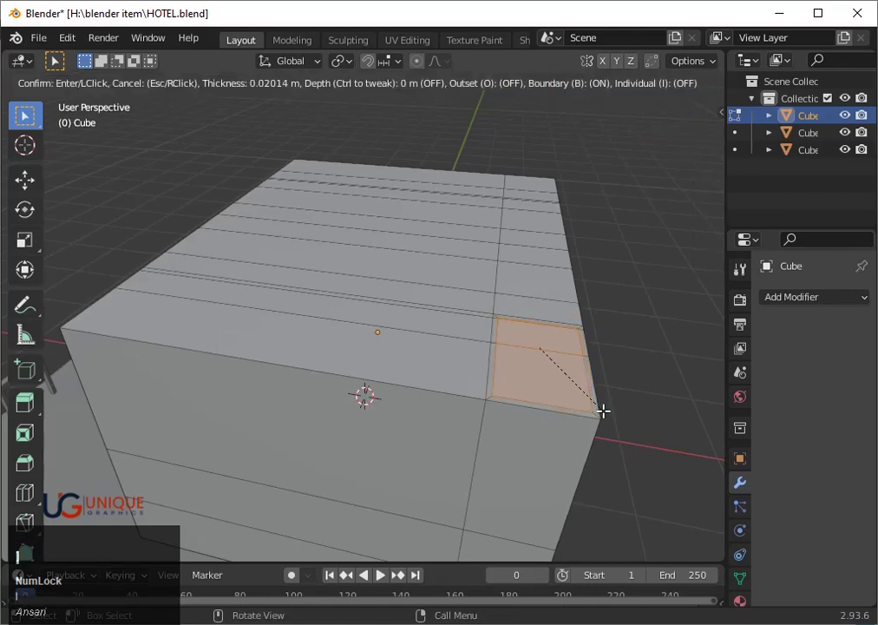
key(g)
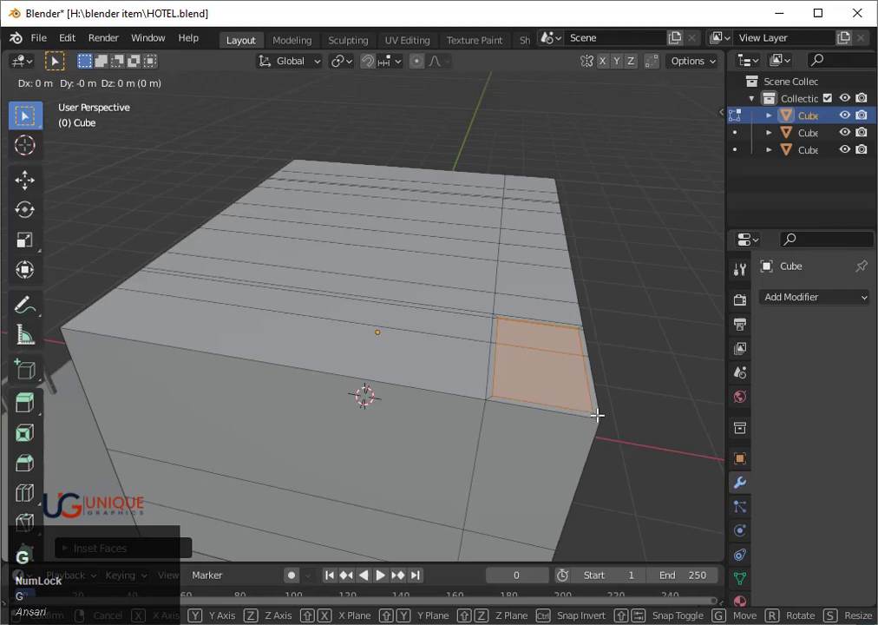
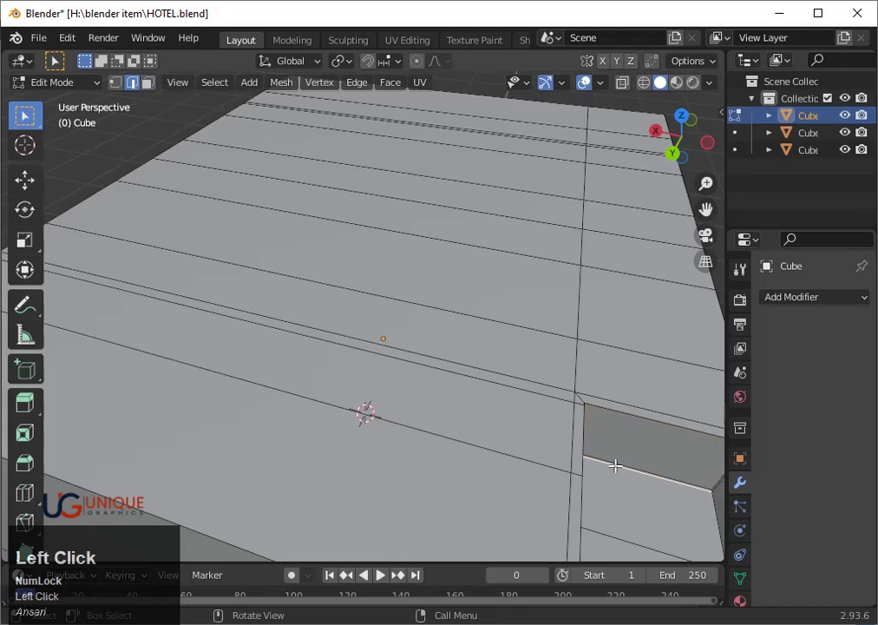
- Move the recess edge along Y and sink the inner face down along Z
key(g)
key(y)
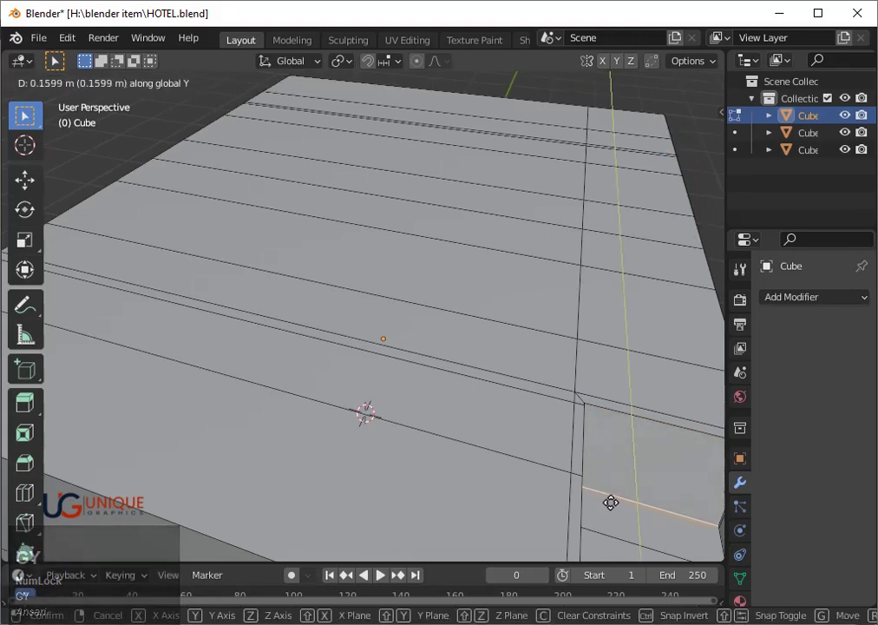
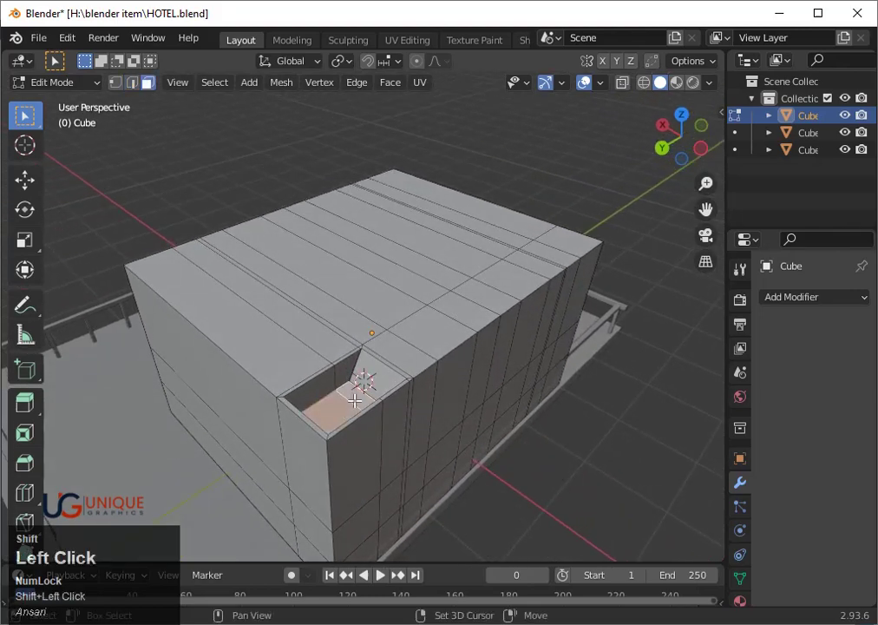
text(gz)
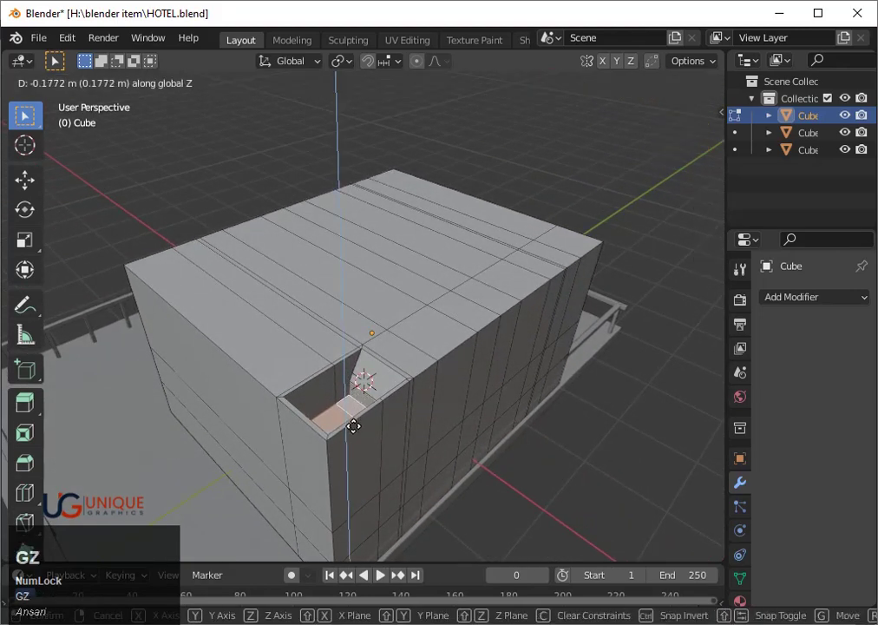
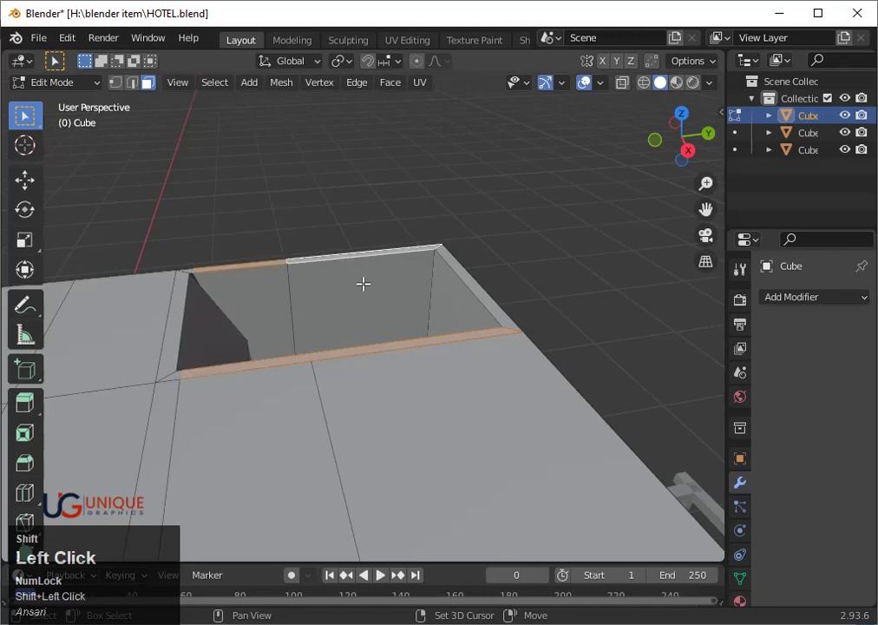
- Extrude the opening's rim edges about 3.4 m up into thin walls on the roof
key(e)
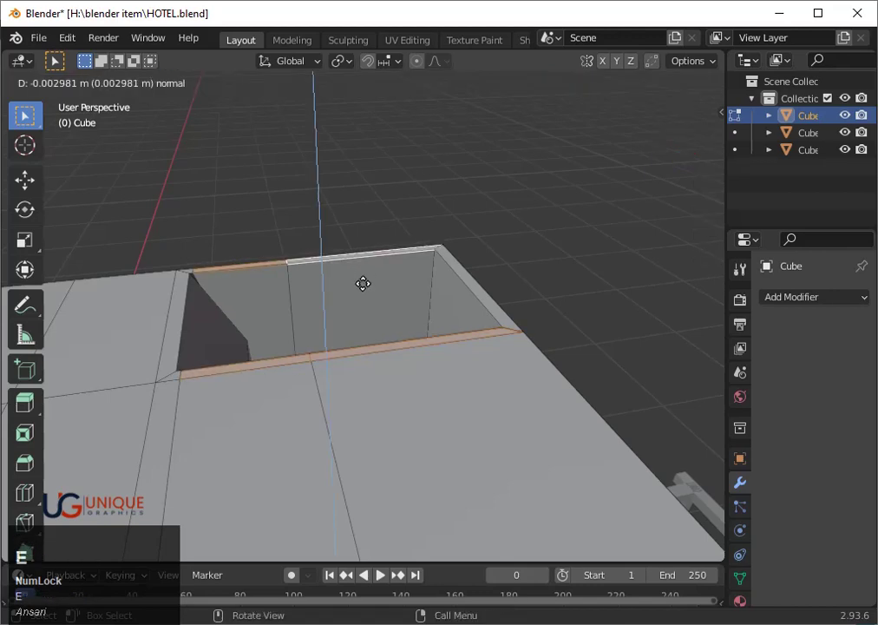
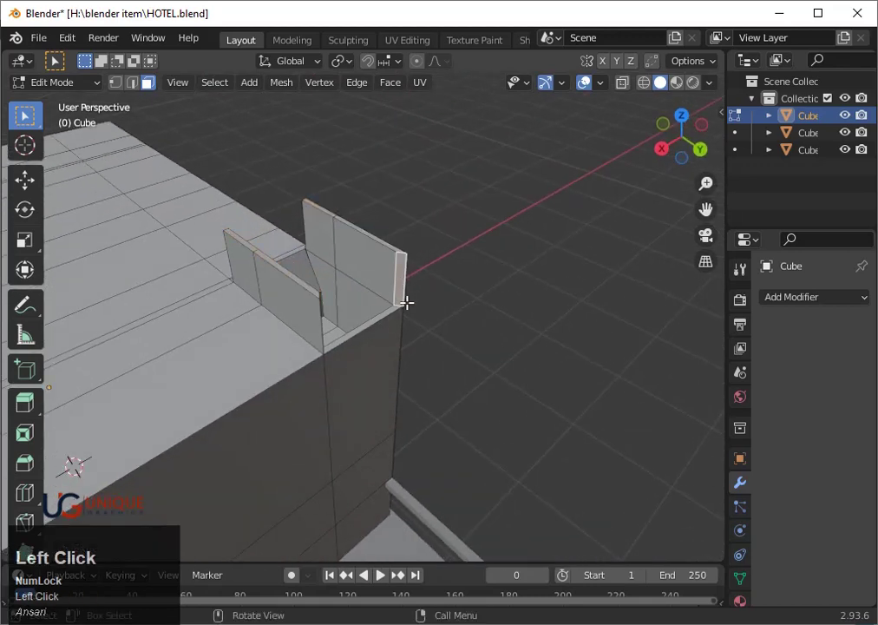
scroll(up, 3)
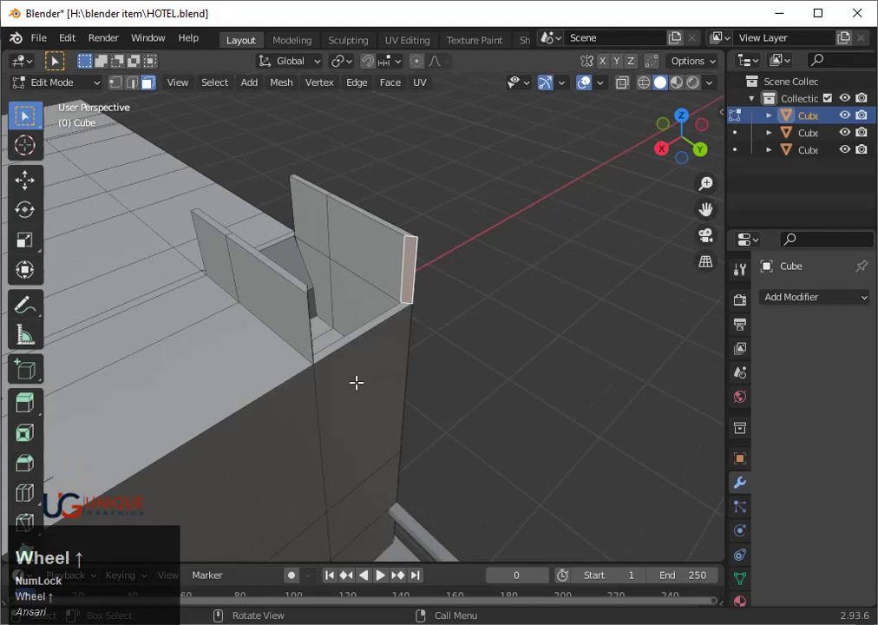
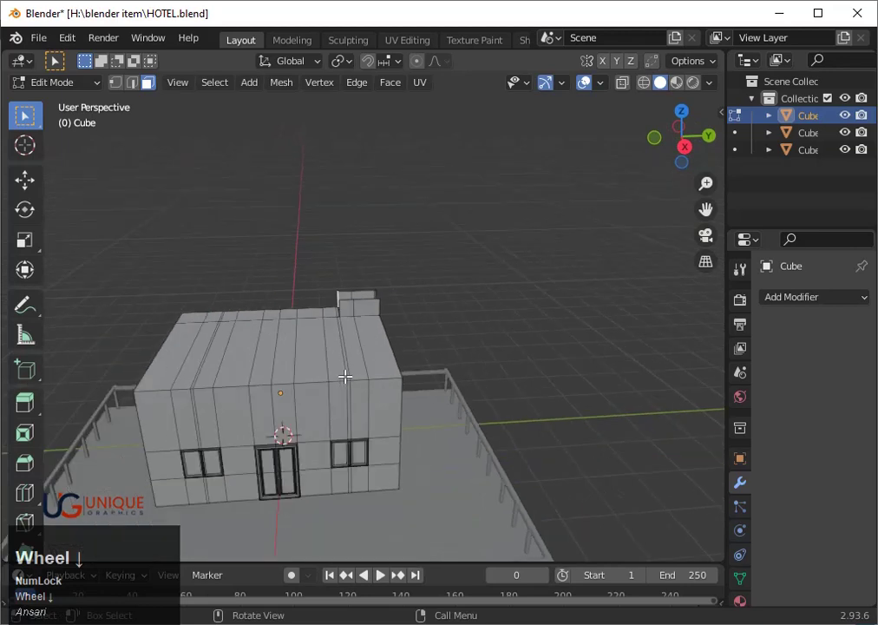
scroll(down, 3)
key(e)
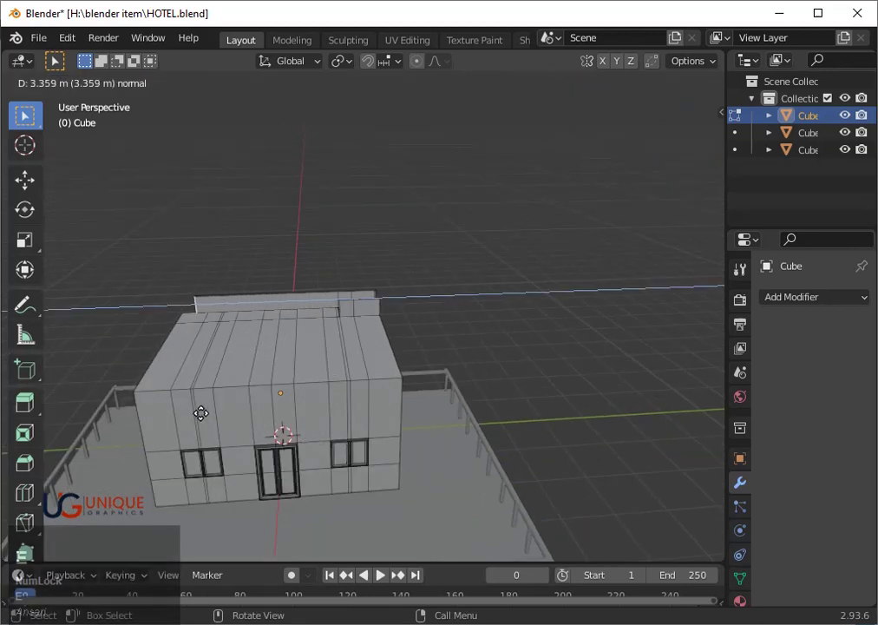
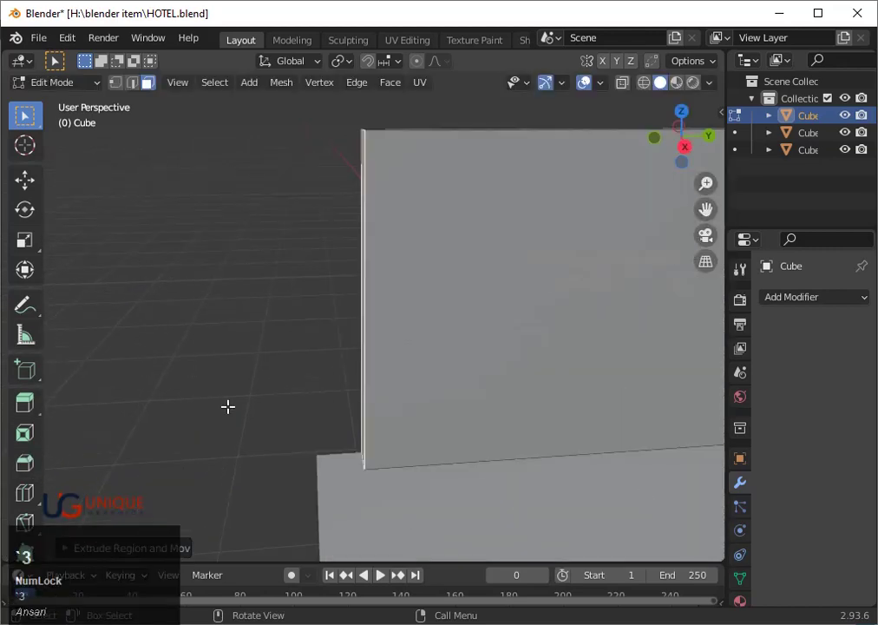
key(g)
key(x)
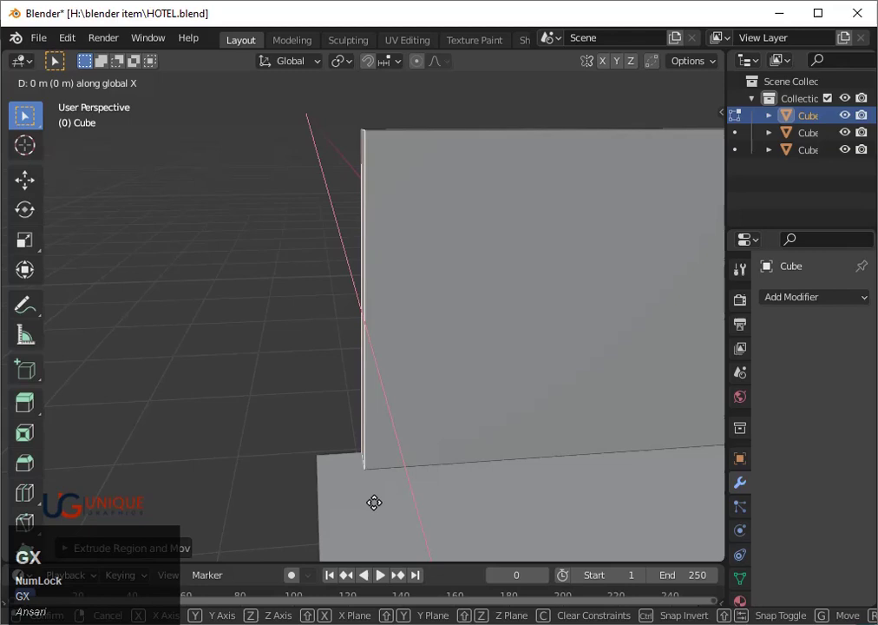
key(y)
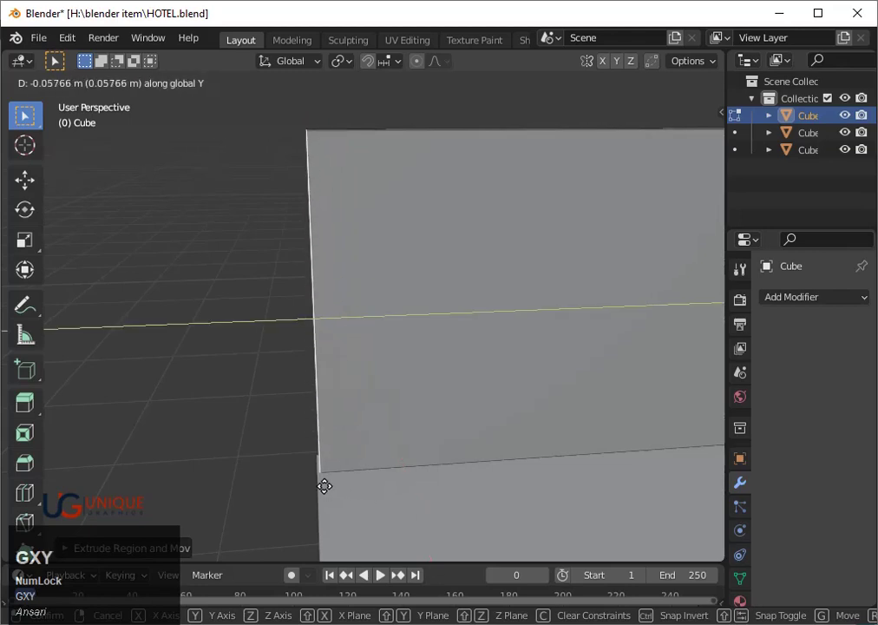
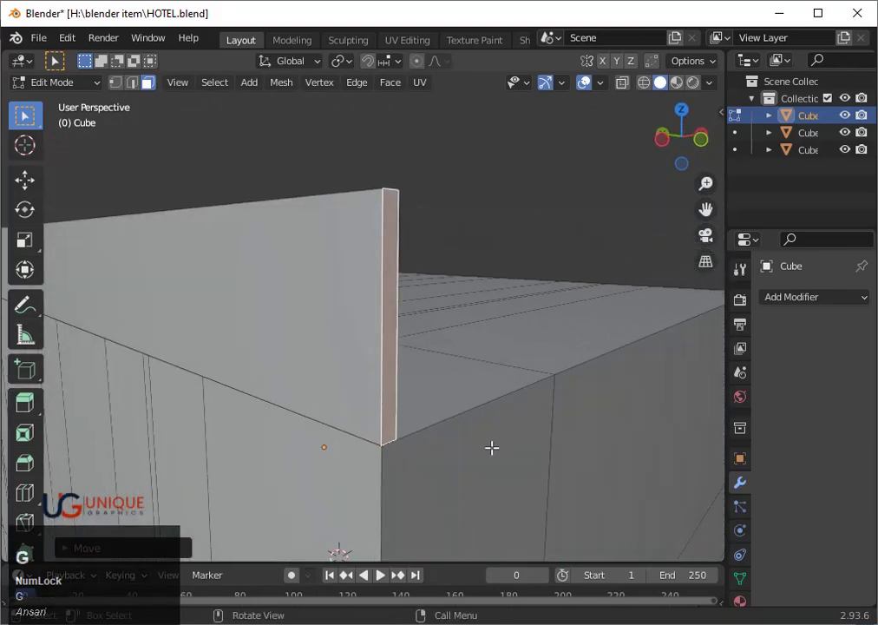
key(y)
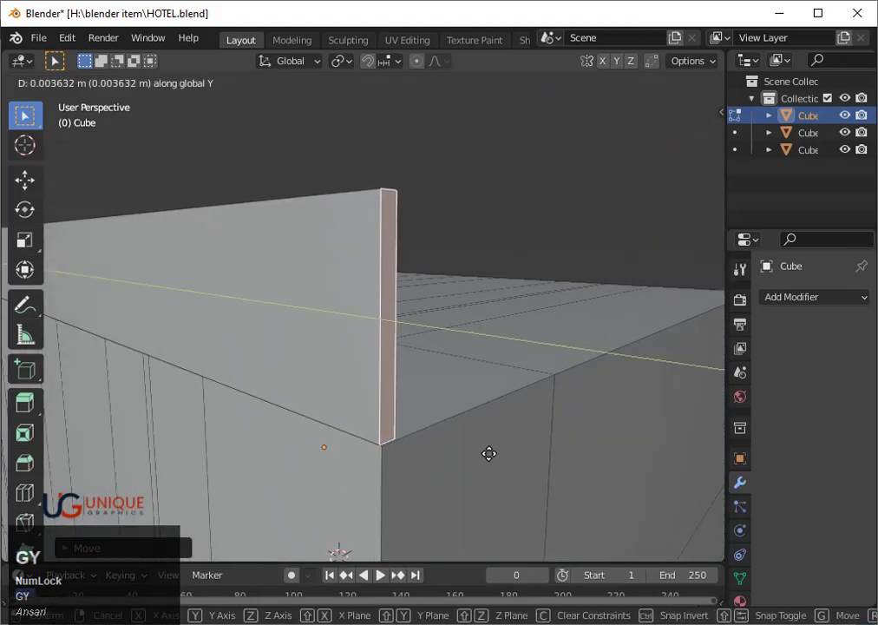
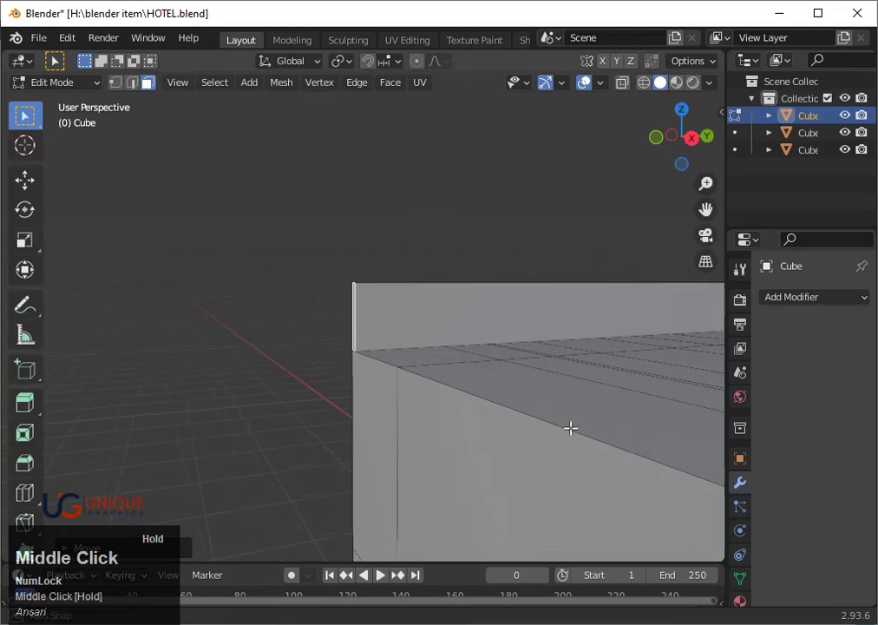
scroll(down, 3)
scroll(up, 3)
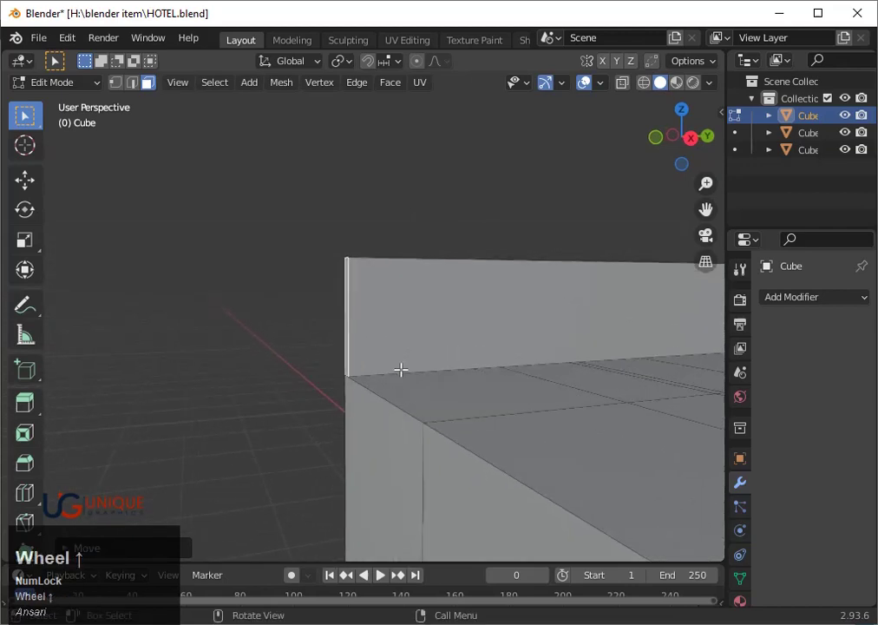
key(ctrl+r)
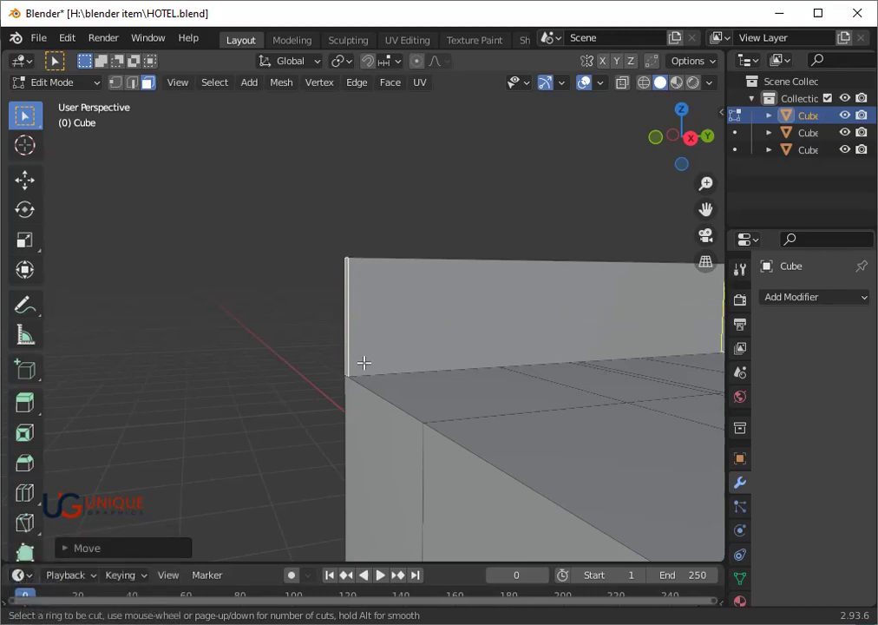
key(Tab)
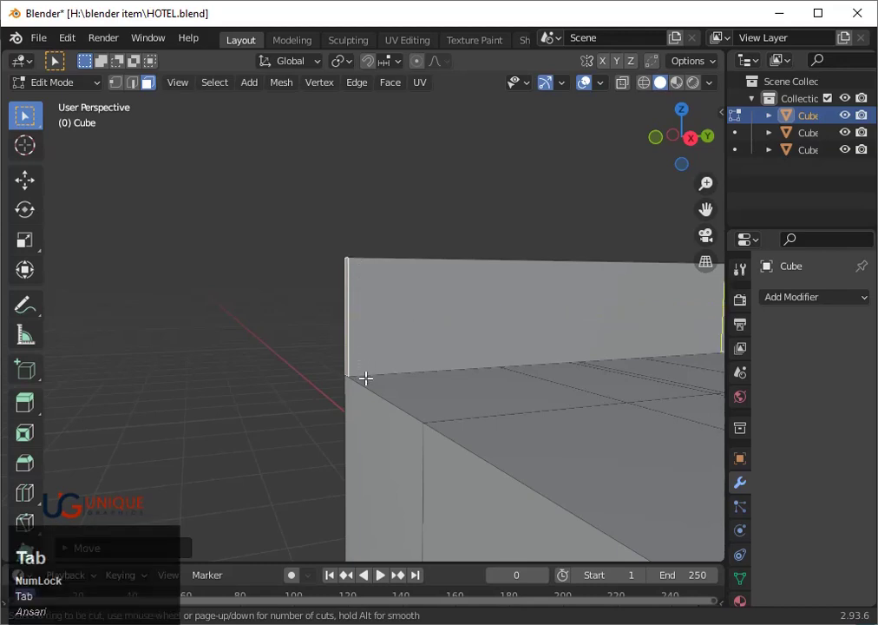
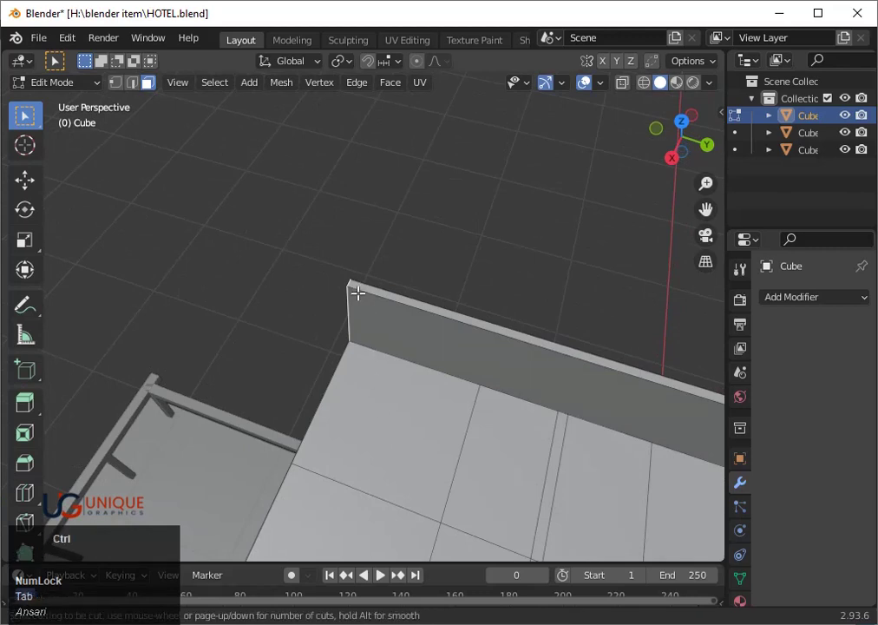
- Loop-cut a new edge across the roof near the parapet wall
key(ctrl+e)
key(ctrl+r)
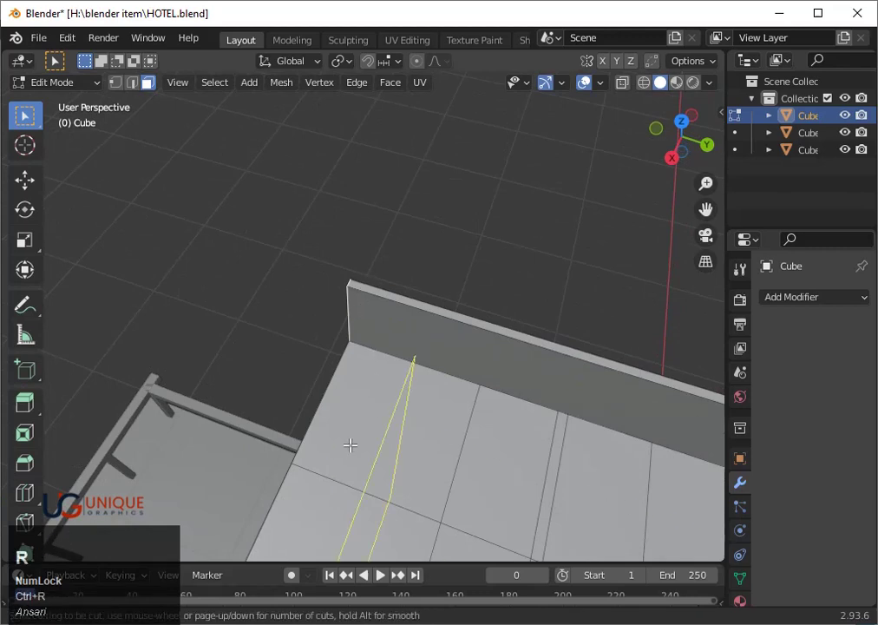
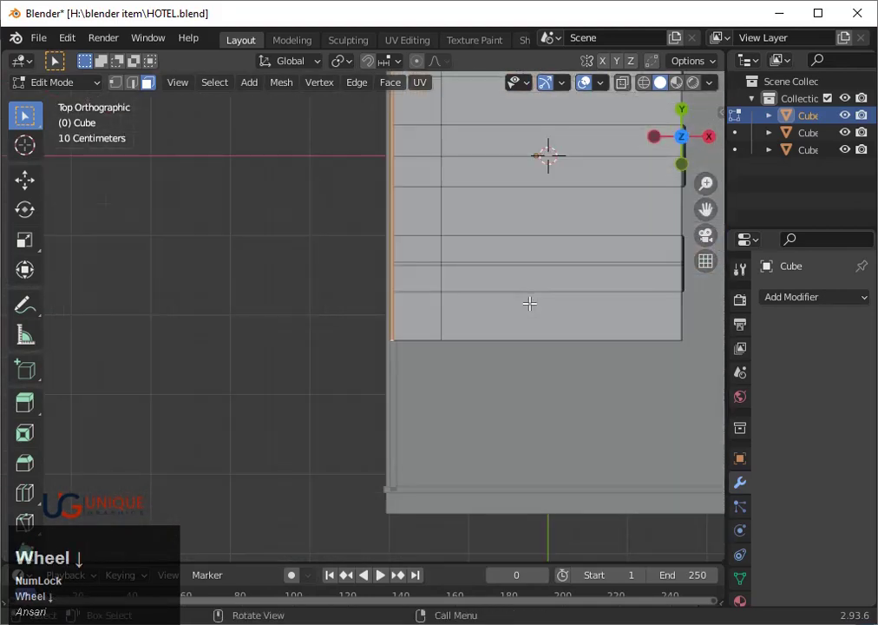
- Rotate the new roof edge to straighten it and check it in right side view
key(shift+d)
key(r)
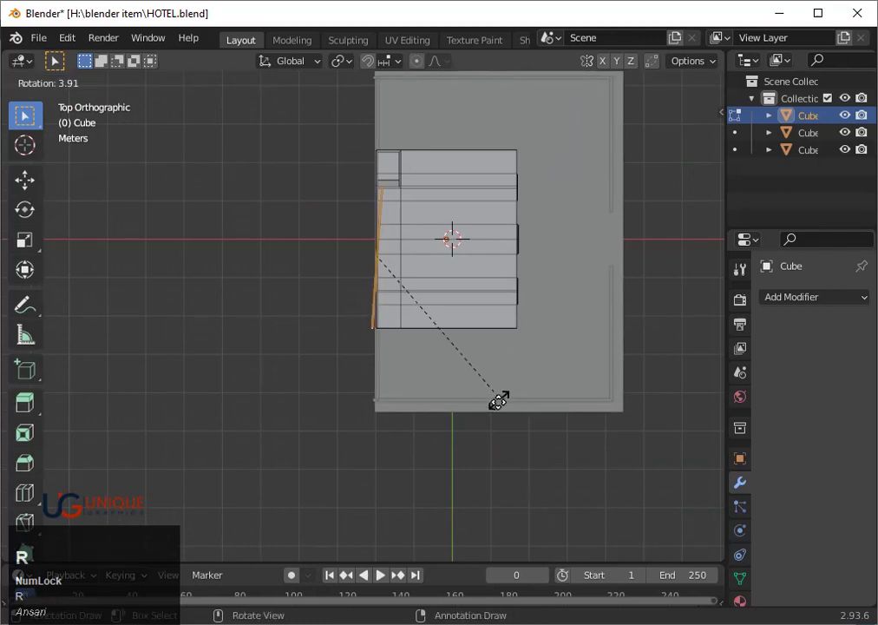
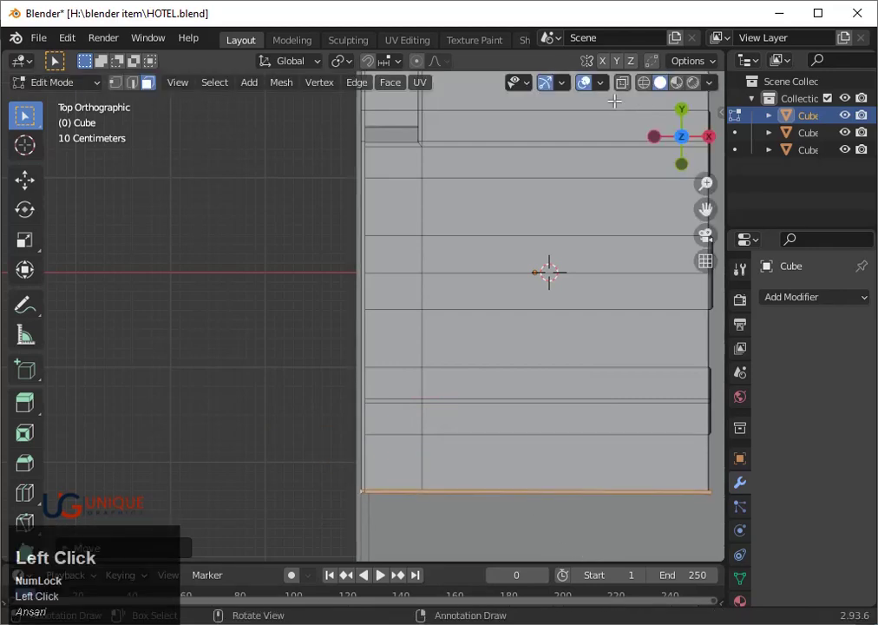
key(KP_3)
key(3)
scroll(up, 3)
scroll(down, 3)
- Flatten the edge by scaling along X and slide the strip about 1 cm along Y
key(s)
key(x)
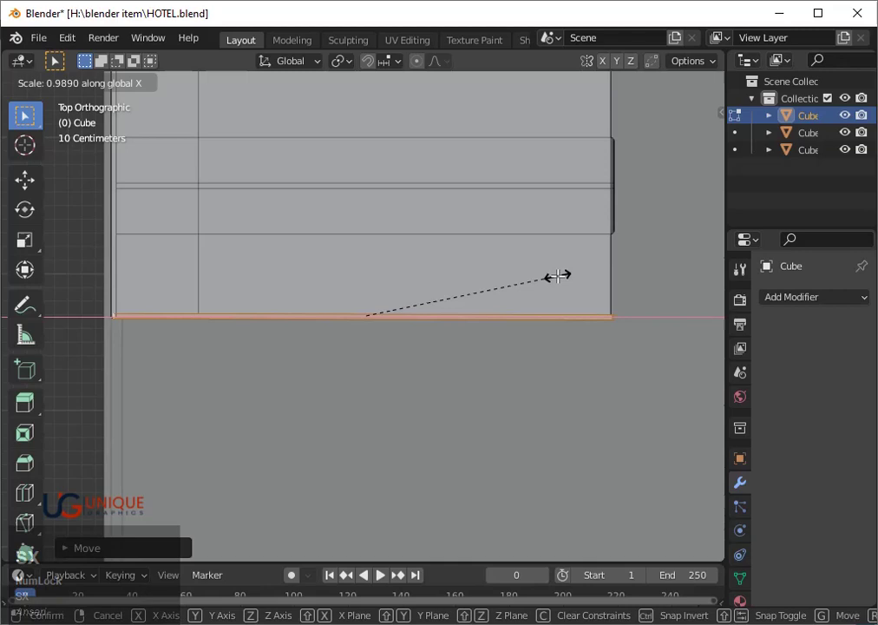
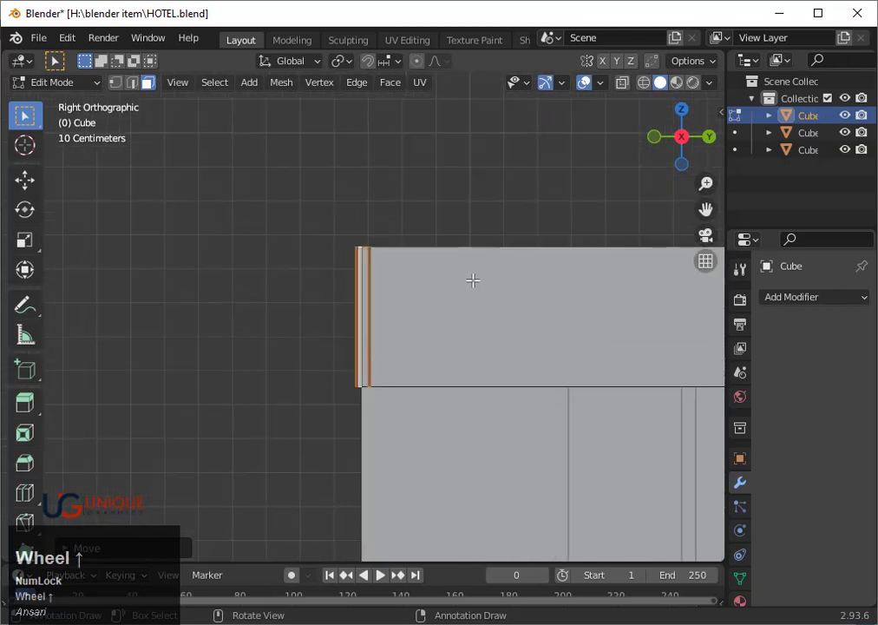
key(Right)
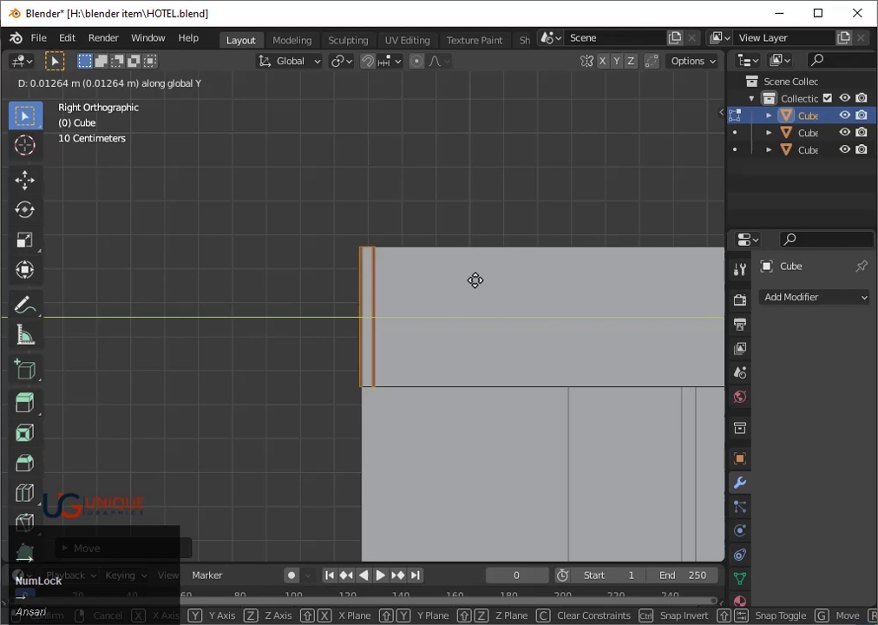
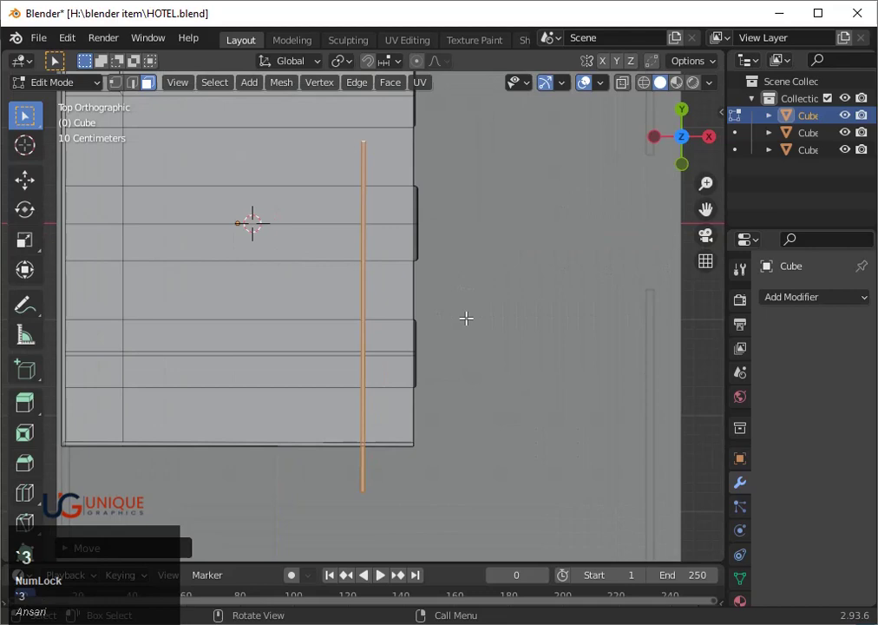
- Move the thin strip to the right edge and scale it along X and Y to the wall length
key(g)
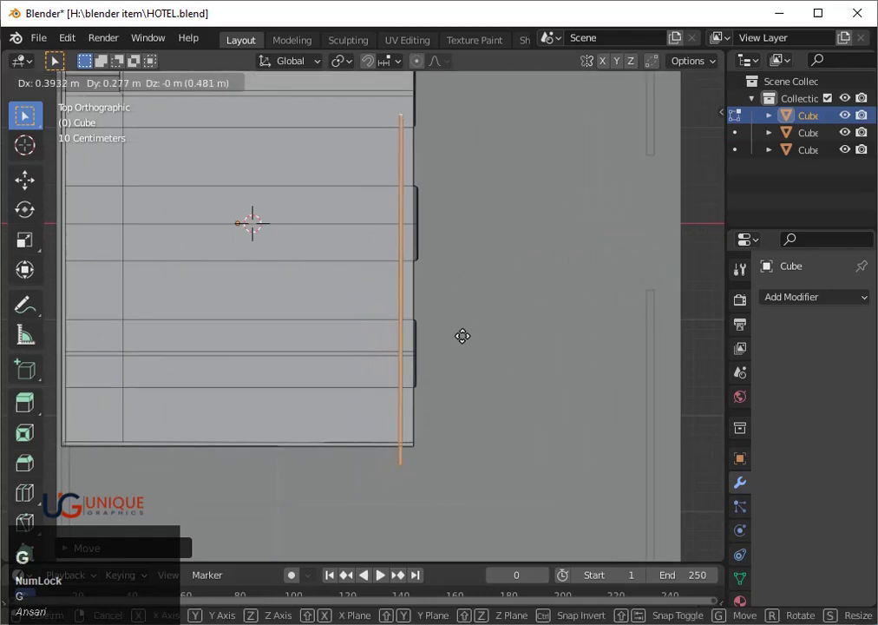
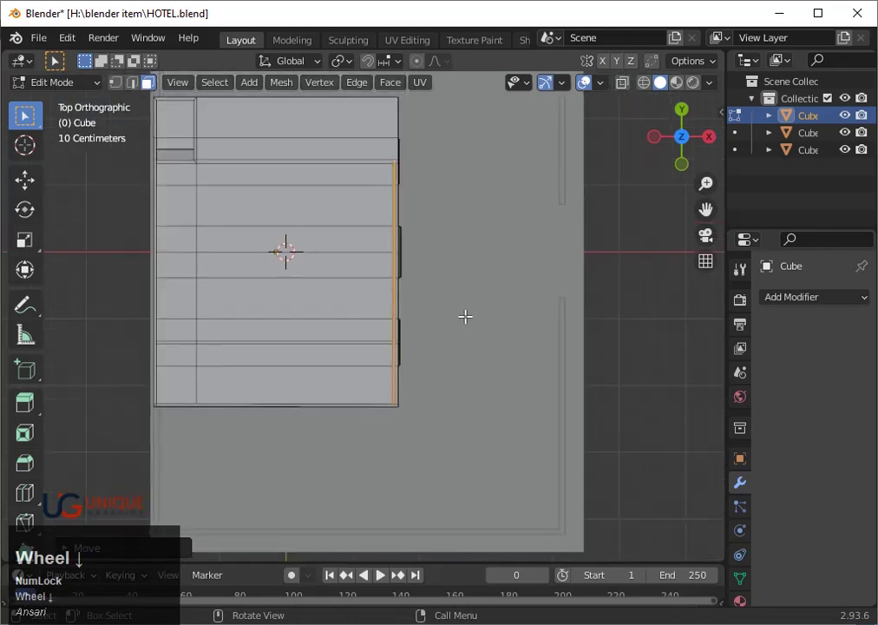
key(g)
text(sx)
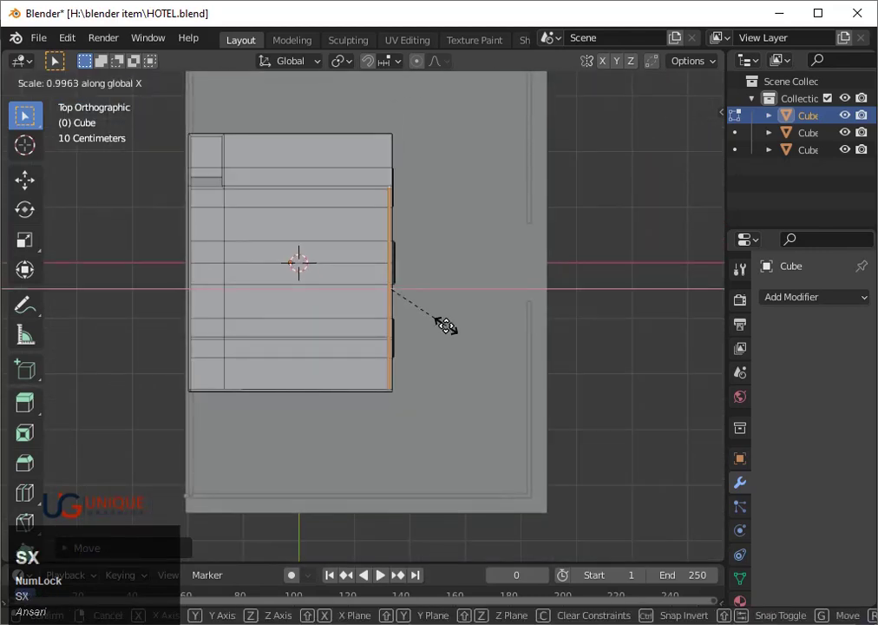
key(y)
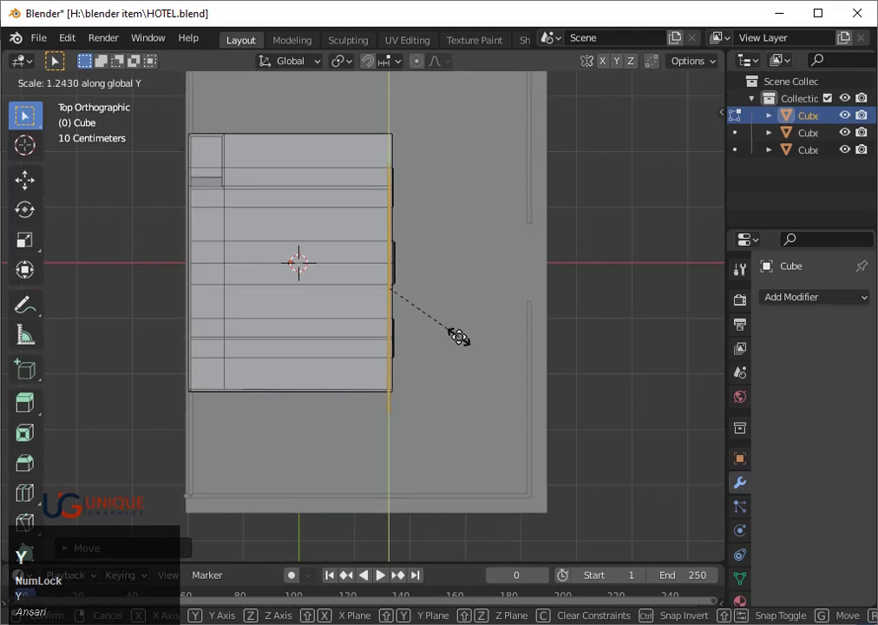
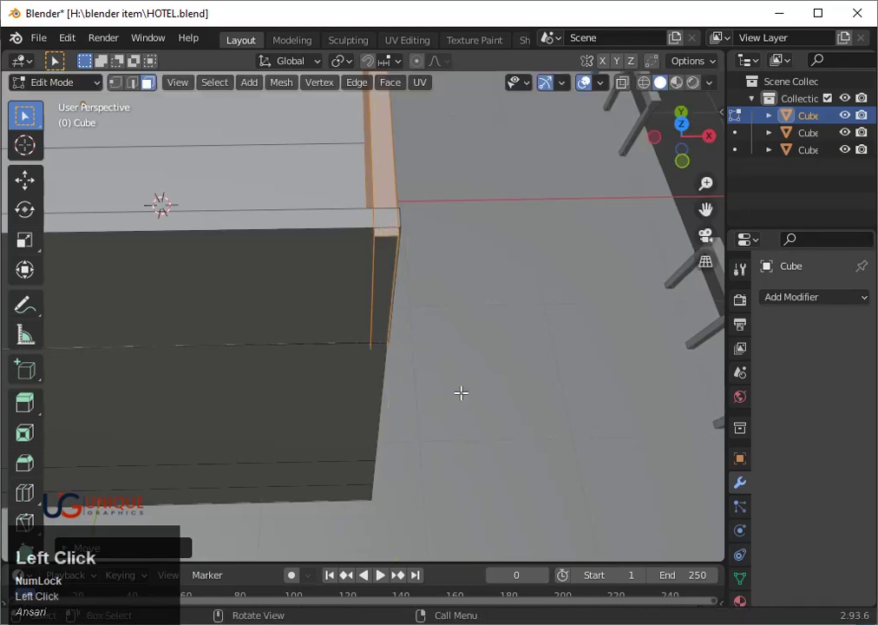
- Slide the side strip about 1.7 cm along Y so it meets the wall corner
key(Up)
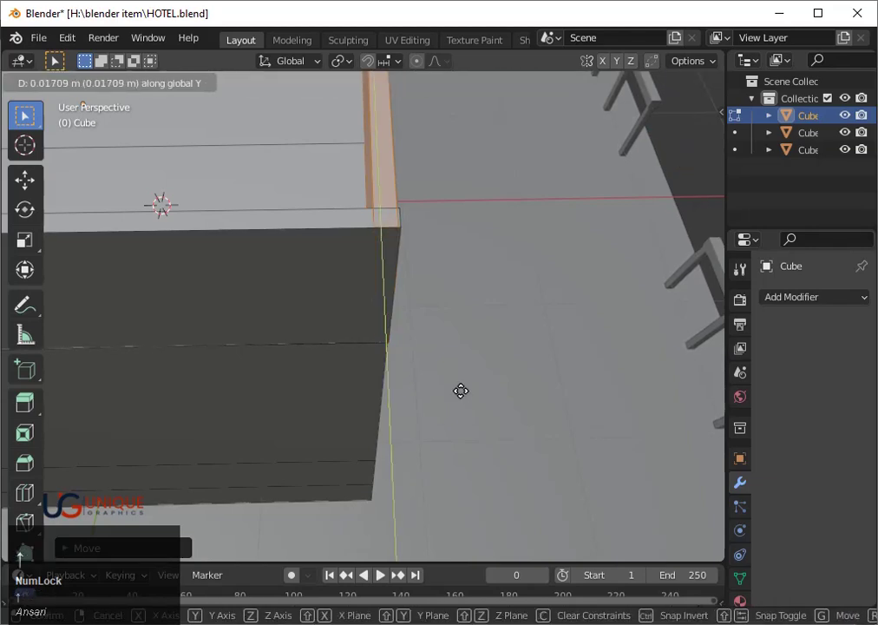
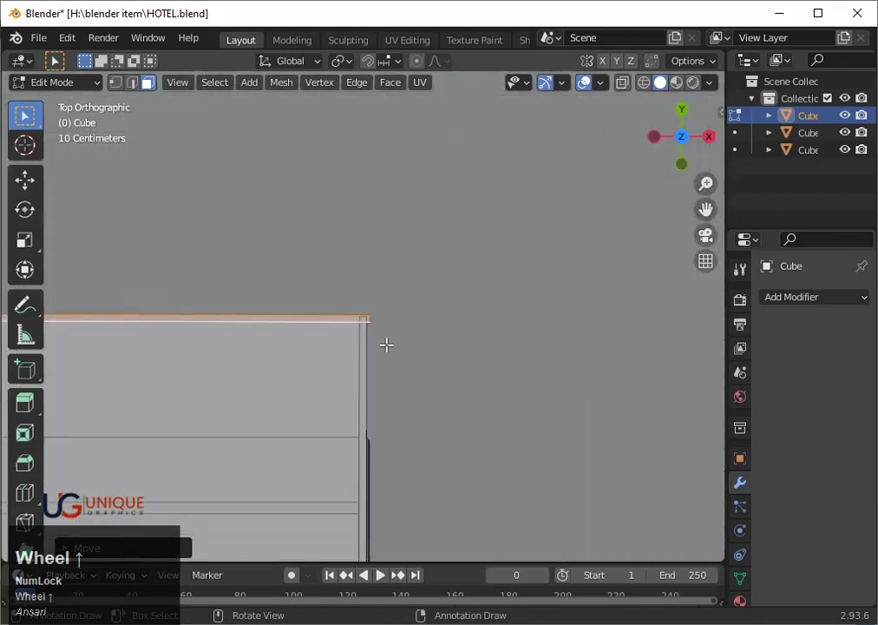
- Shift the top roof edge slightly along X with arrow-key nudges
key(g)
key(y)
key(x)
key(Left)
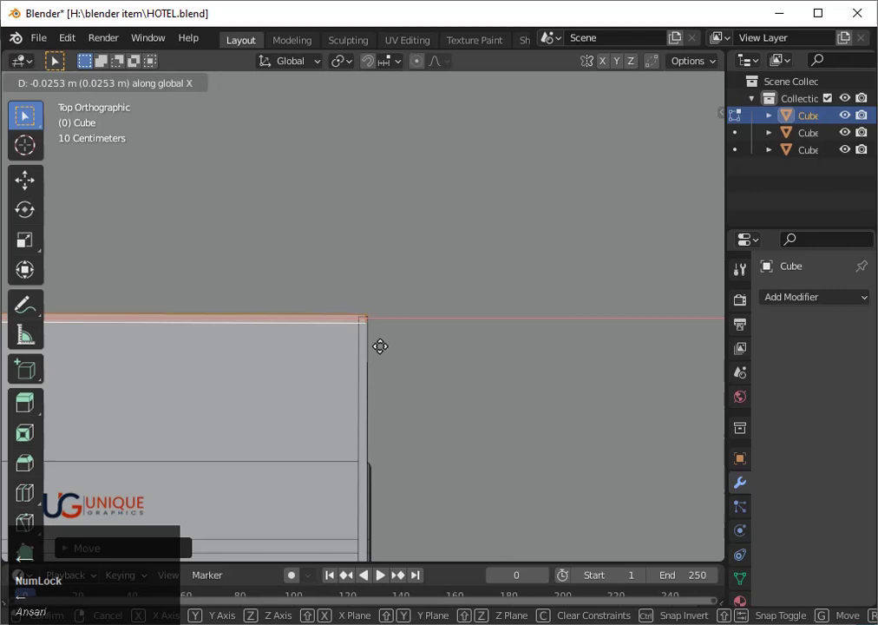
key(Down)
key(Right)
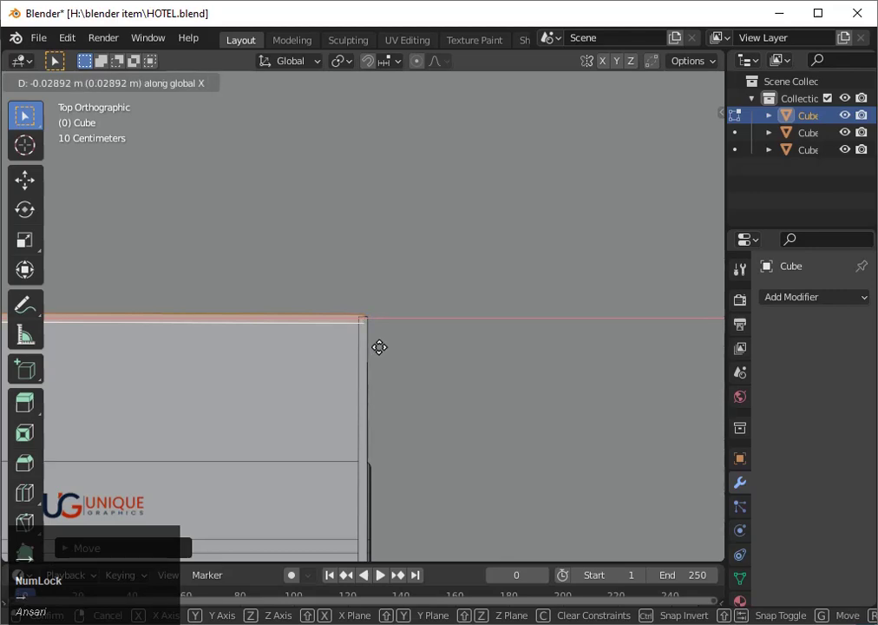
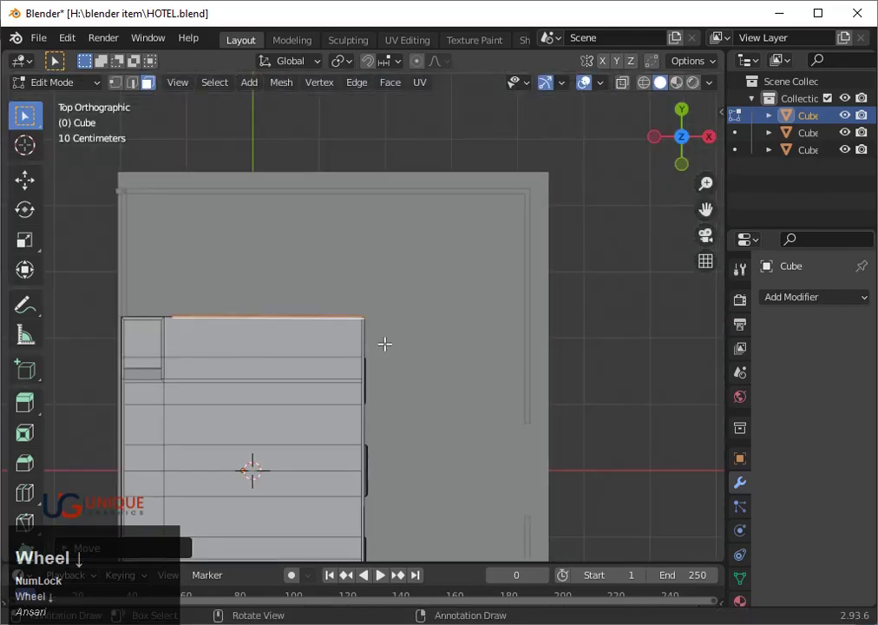
- Resize the top roof strip along X to match the wall length
key(s)
key(x)
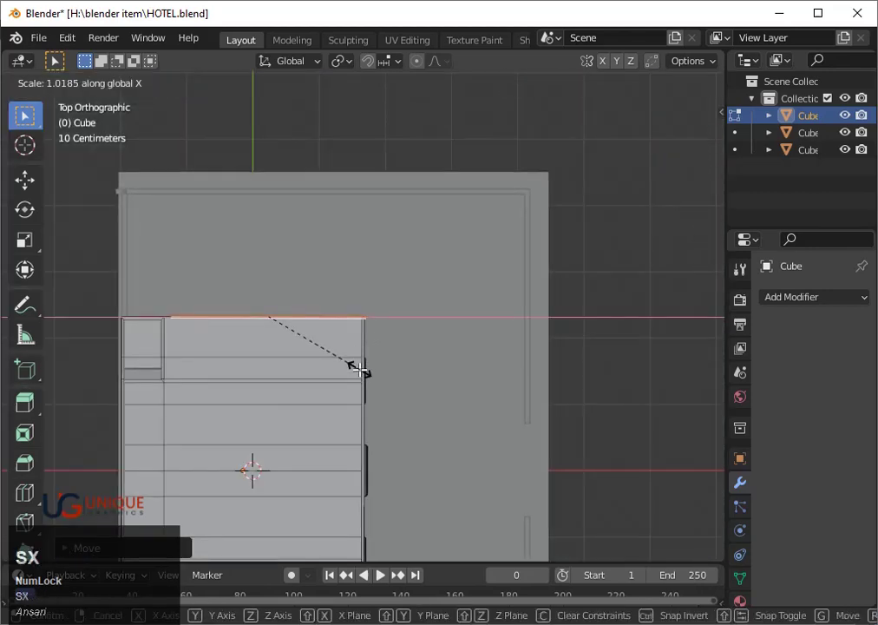
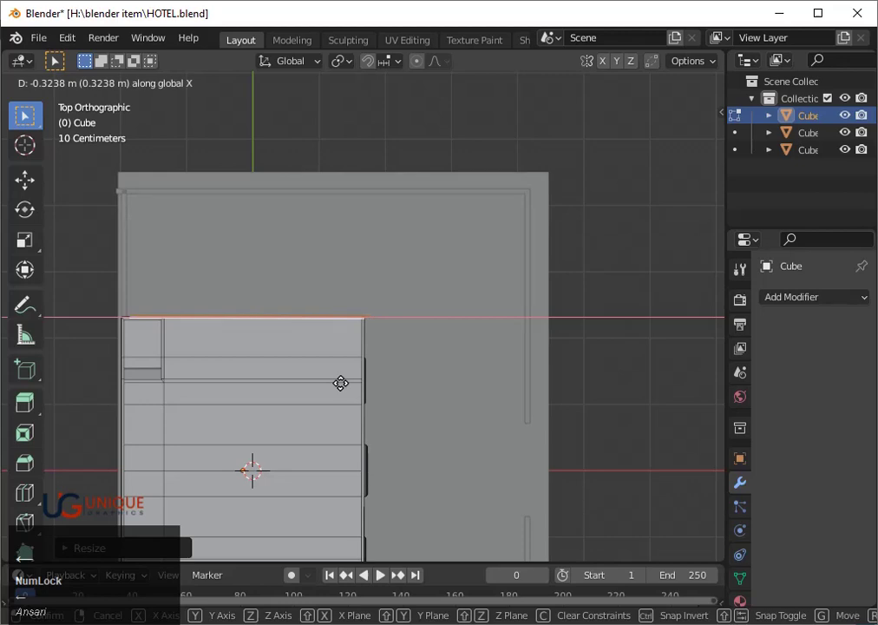
key(Left)
key(space)
scroll(up, 3)
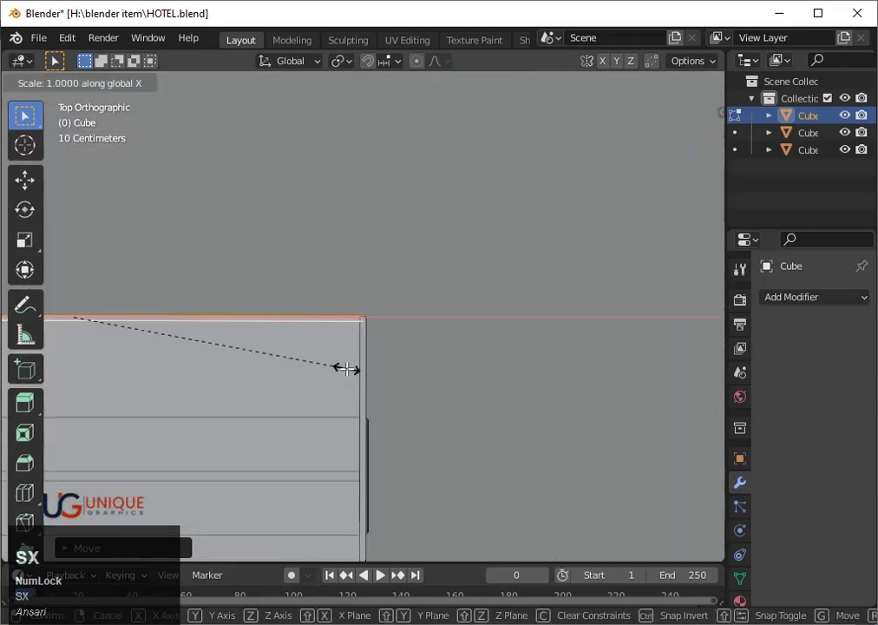
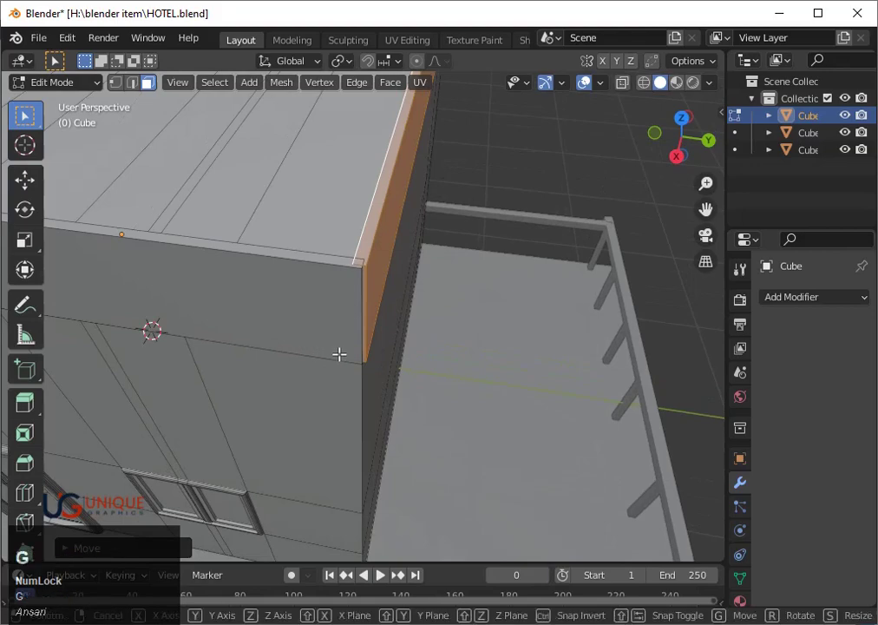
- Nudge the side strip about 4 mm along Y to align at the corner
text(gy)
key(Return)
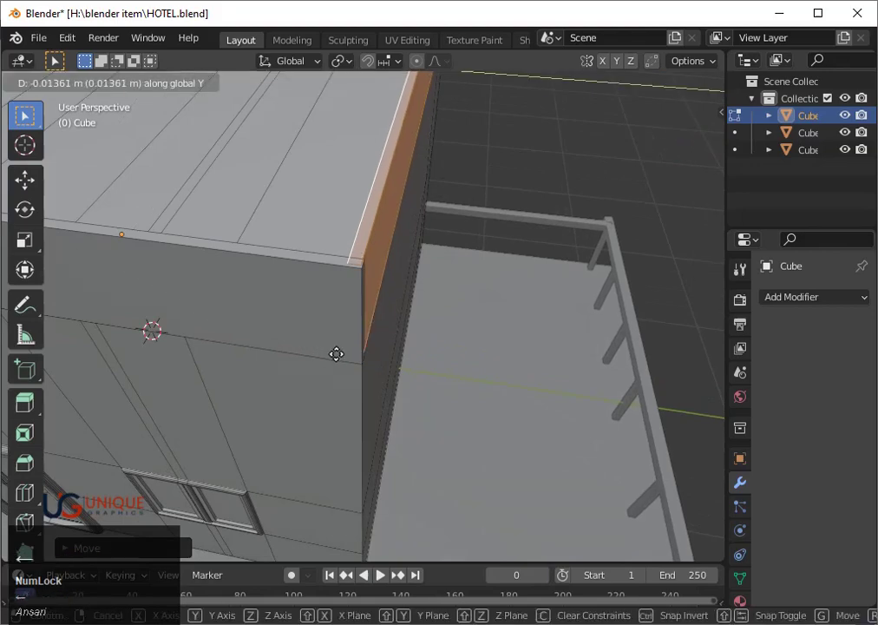
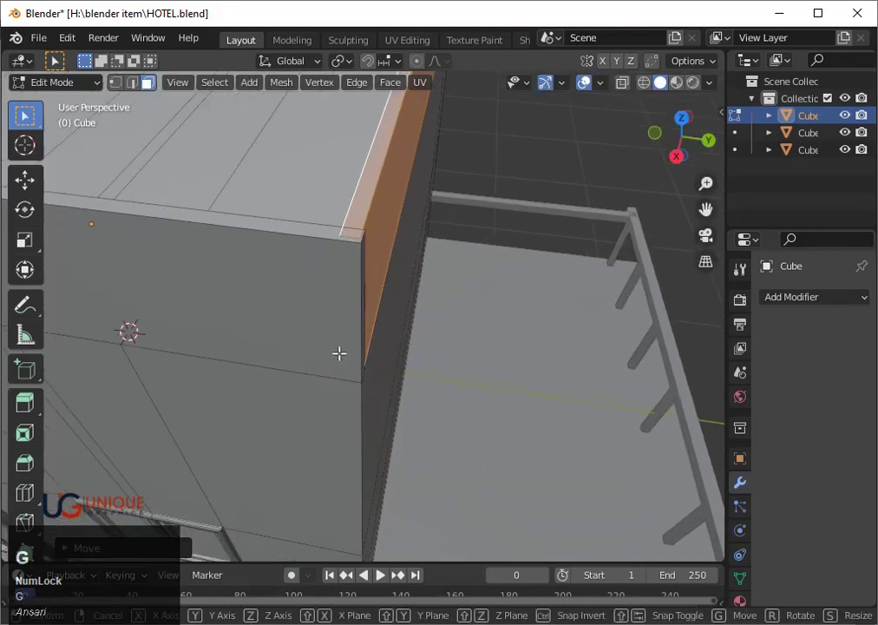
text(gy)
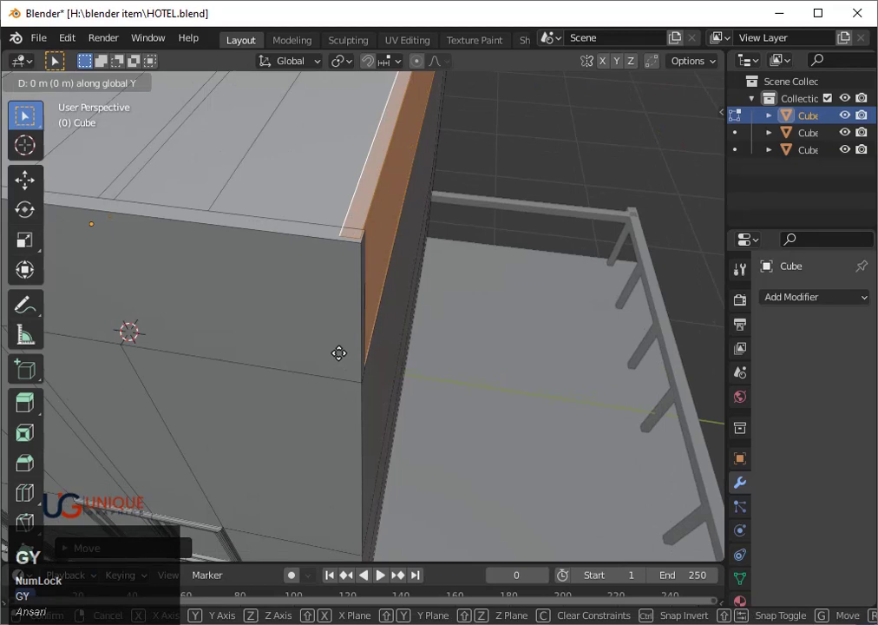
key(y)
text(yx)
key(y)
key(Right)
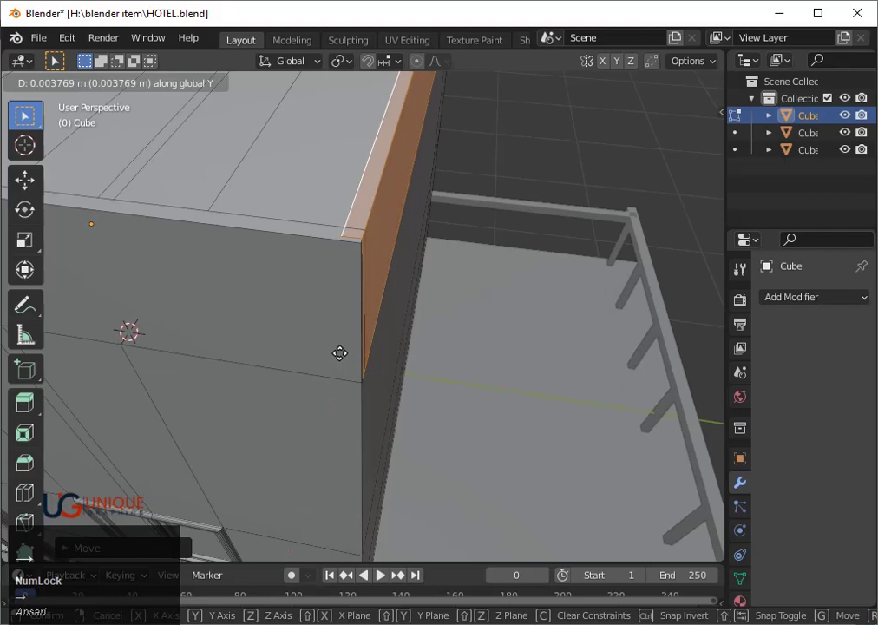
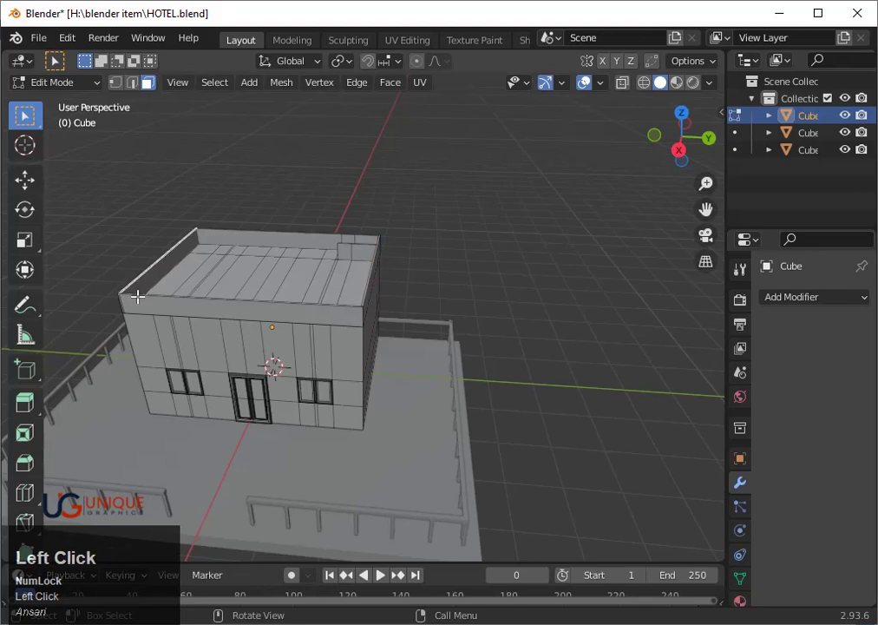
- Zoom in on the roof to check the parapet's front edge from above
scroll(up, 3)
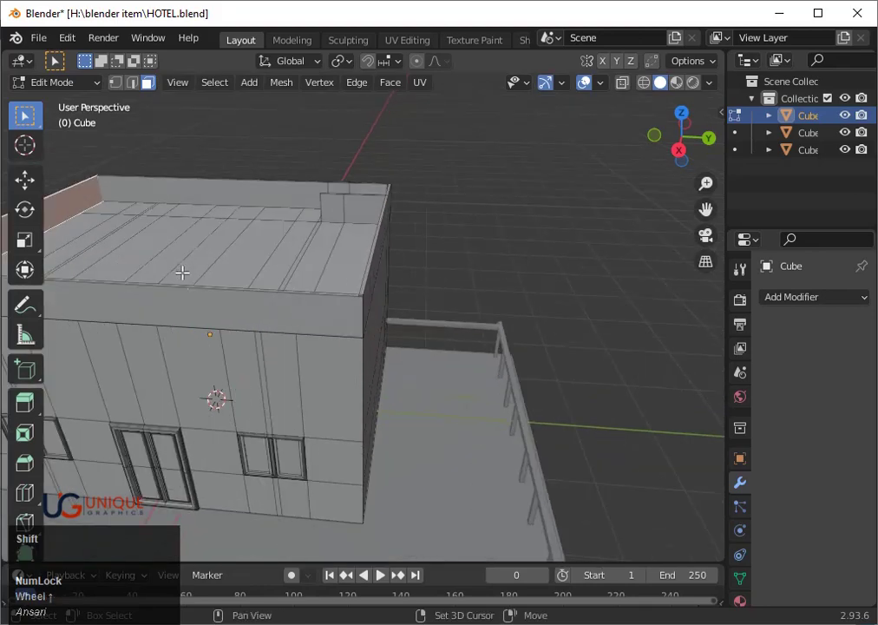
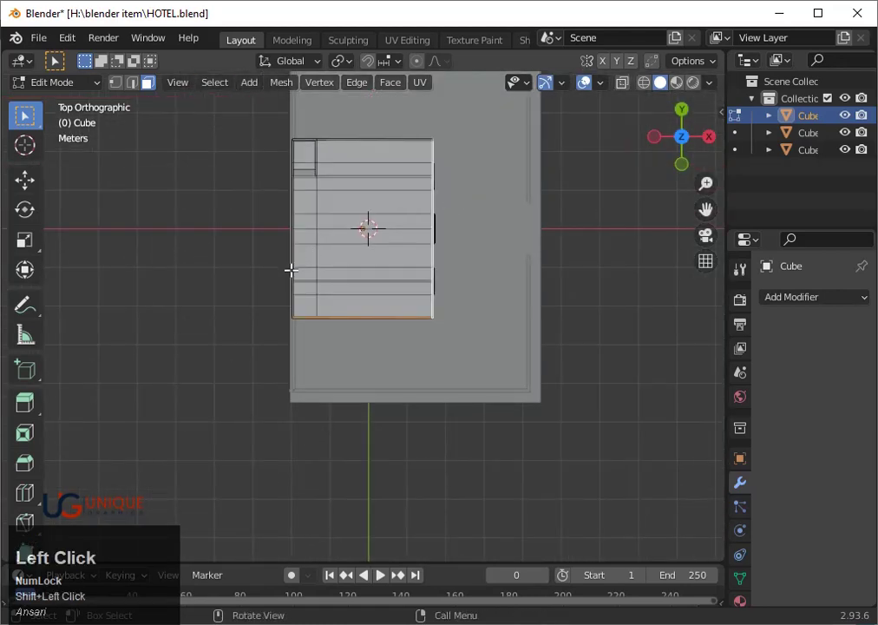
scroll(up, 3)
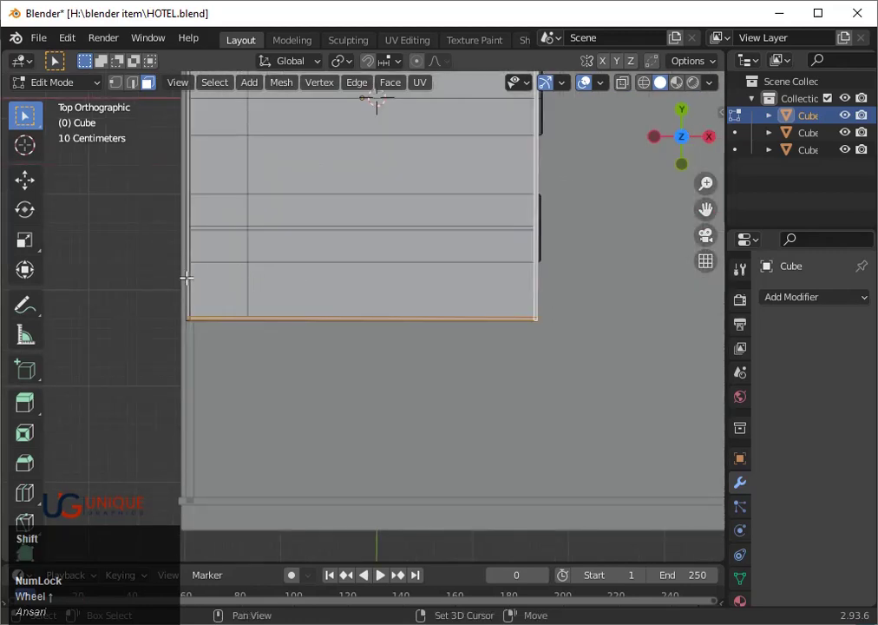
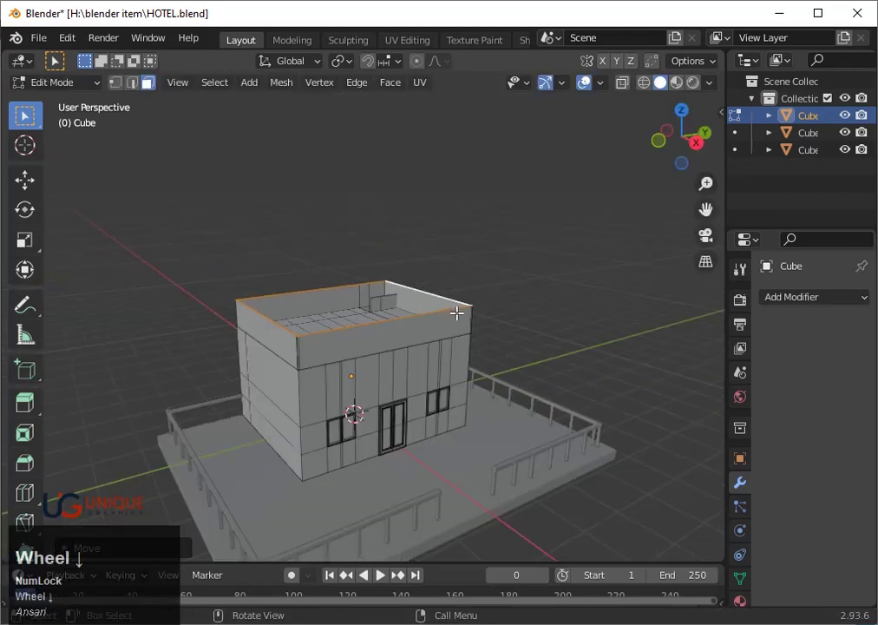
- Raise the parapet's top rim loop about 6 cm along its local Z axis
key(g)
key(z)
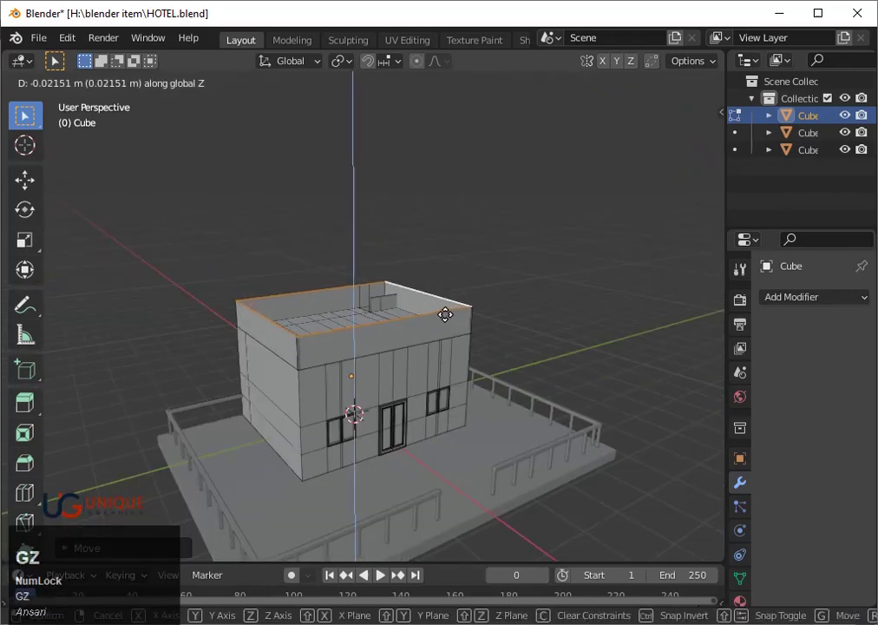
key(z)
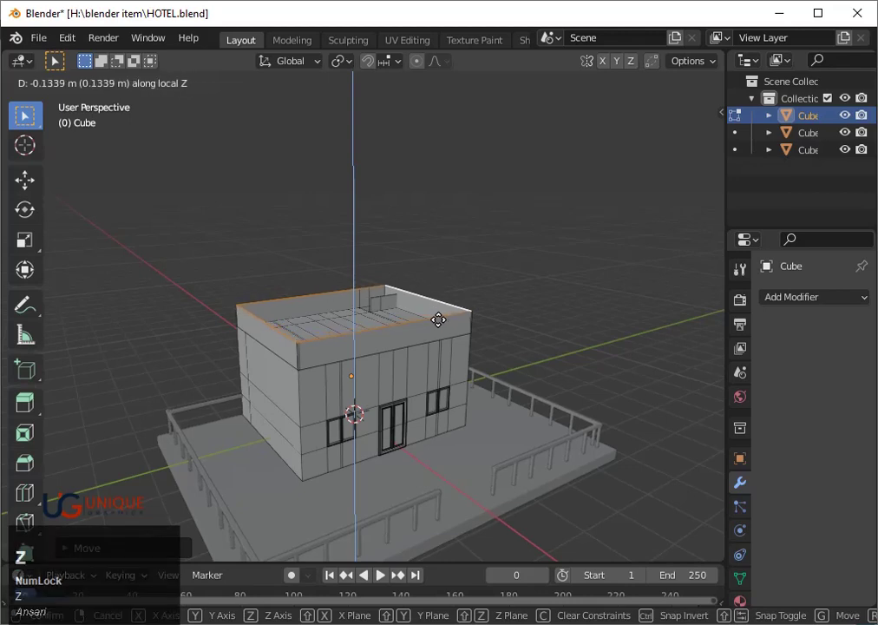
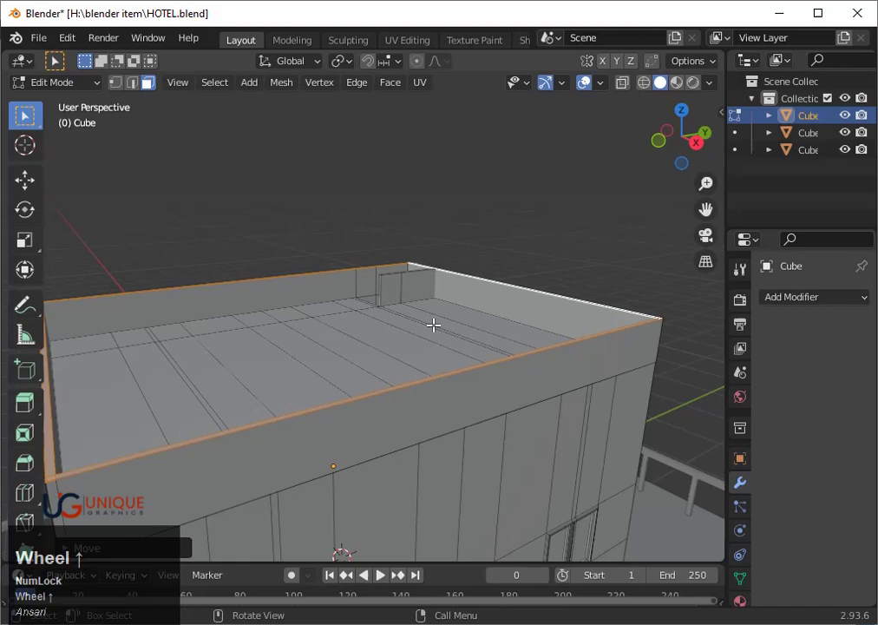
text(gz)
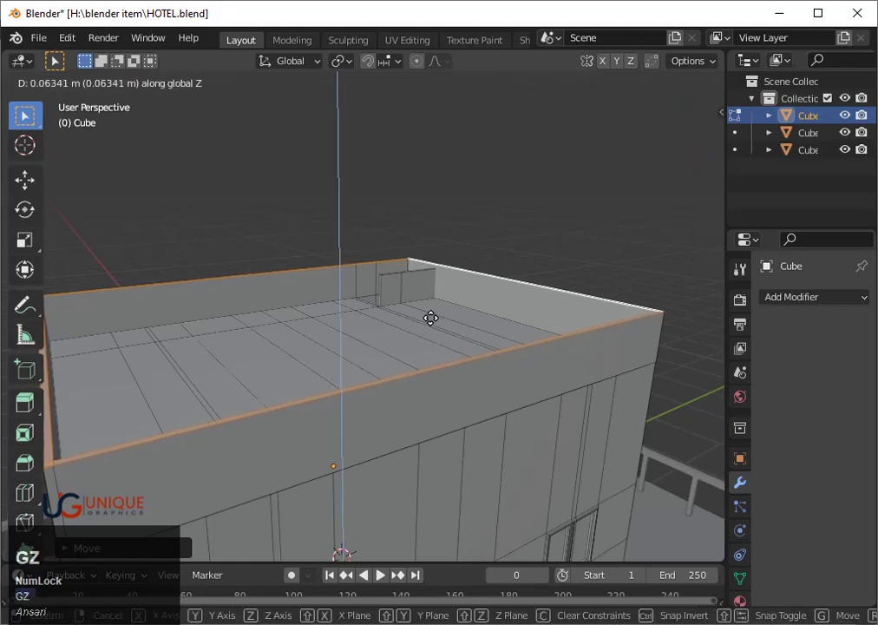
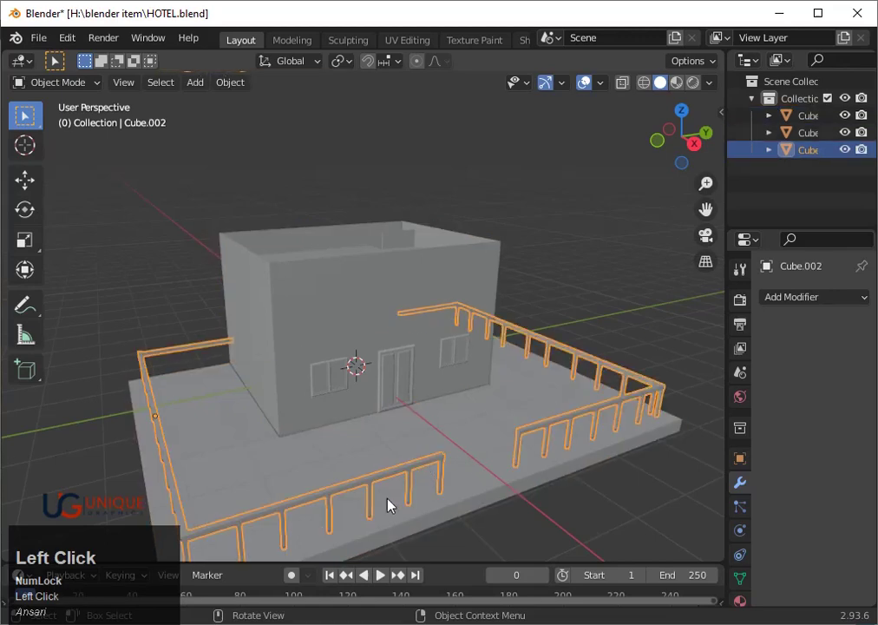
- In Edit Mode shift the selected railing posts about 23 cm along X, then begin aligning along Y
key(Tab)
scroll(down, 3)
scroll(up, 3)
key(shift+d)
key(x)
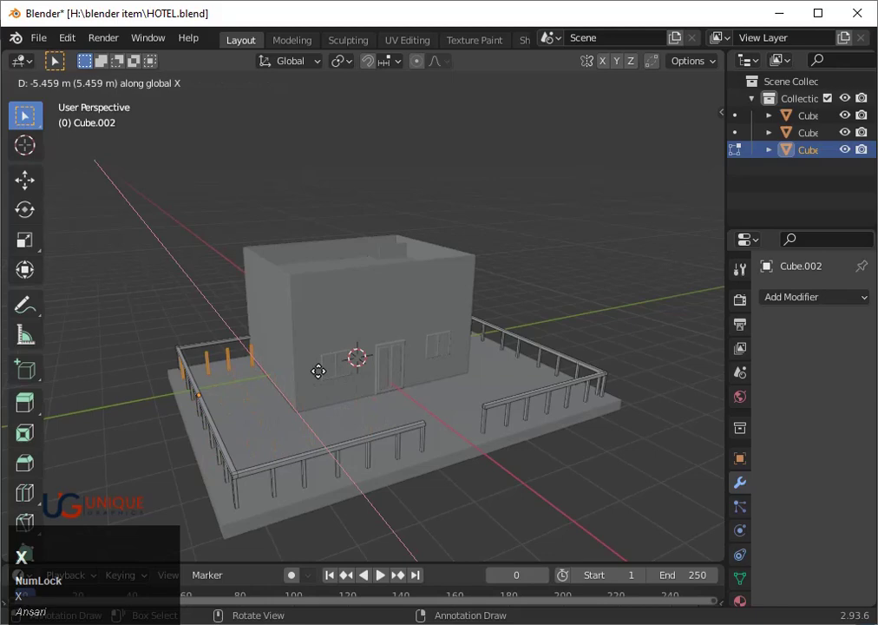
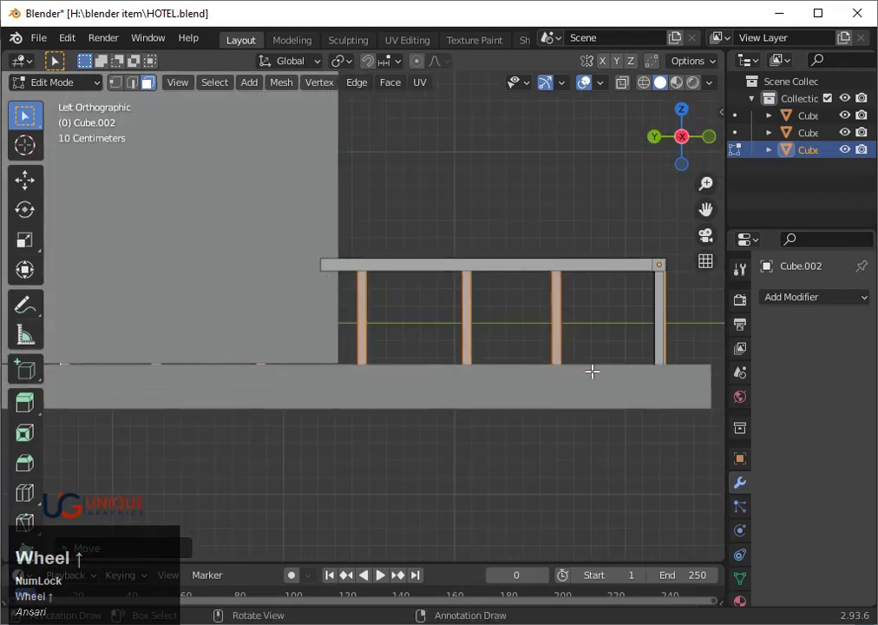
text(gy)
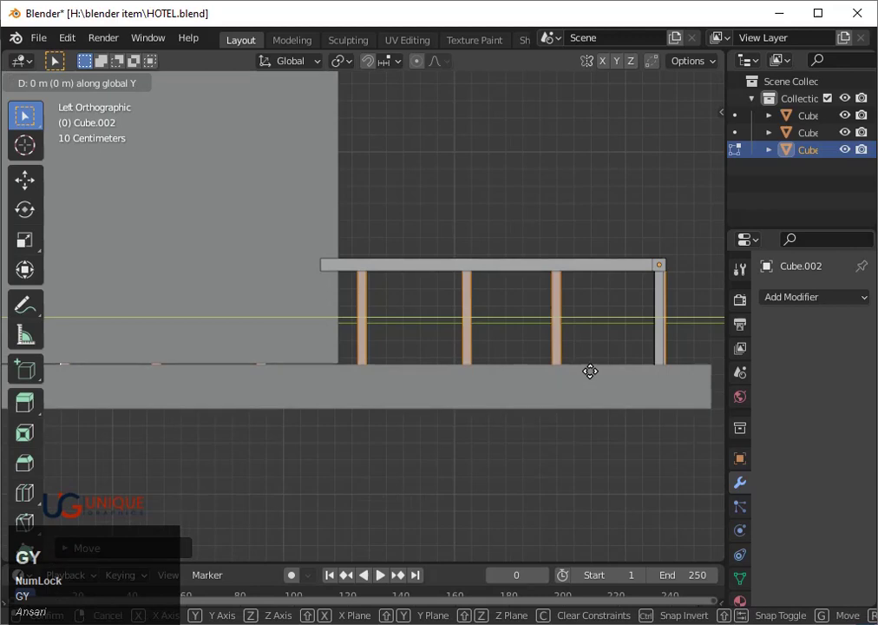
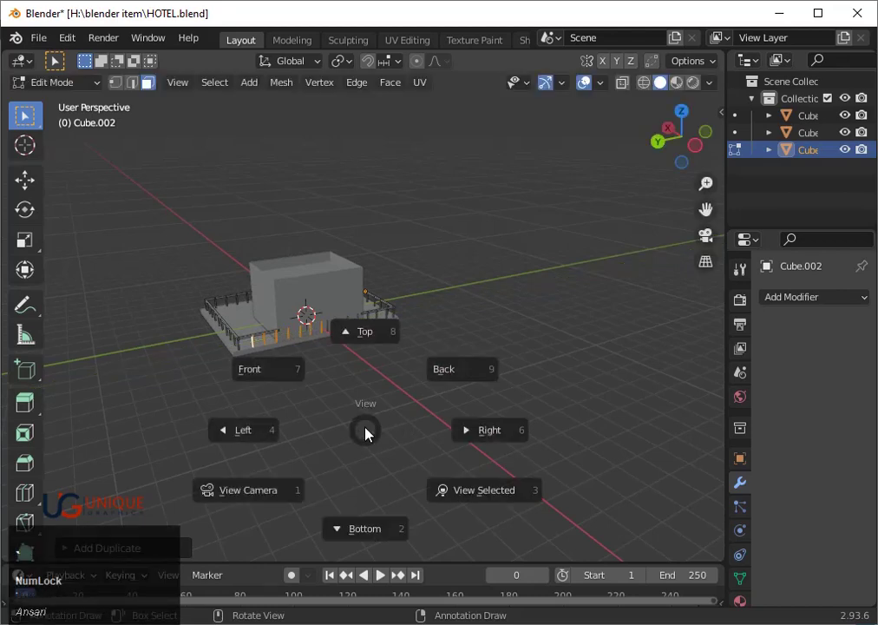
- Frame the posts and nudge them along Y into line with the railing
key(3)
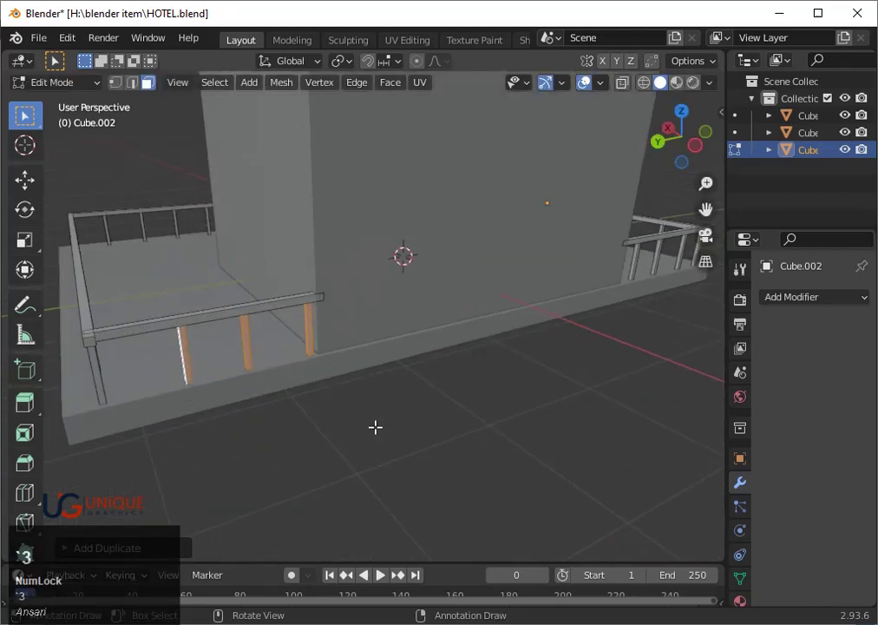
key(g)
key(y)
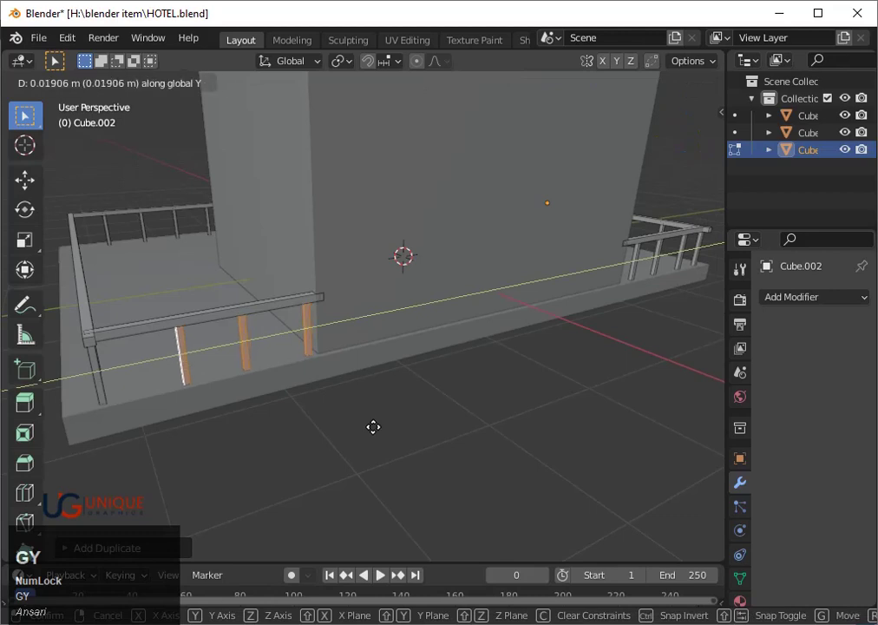
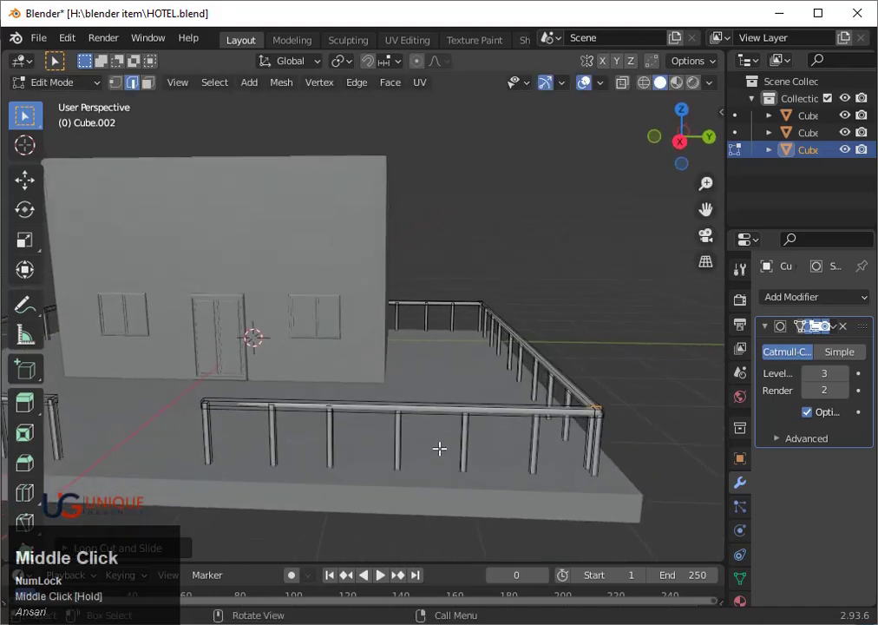
- Add a loop cut along the handrail near the corner, then return to Object Mode
key(3)
scroll(down, 3)
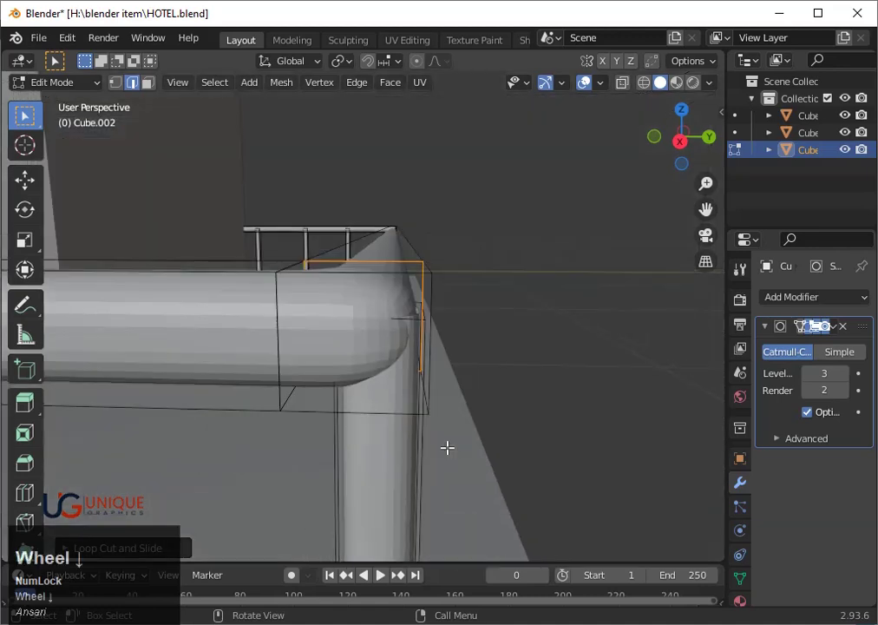
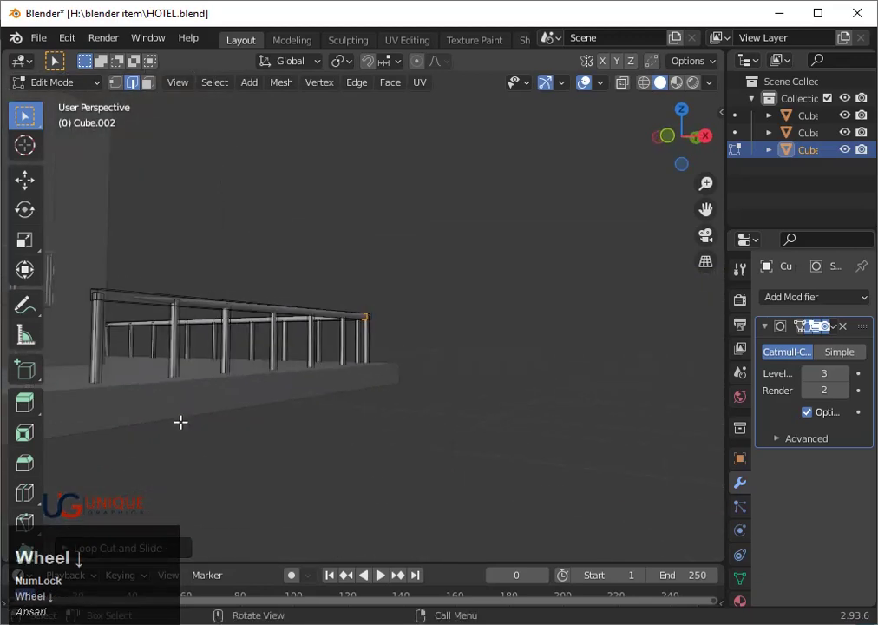
drag(182, 411, 182, 426)
key(ctrl+r)
click(253, 324)
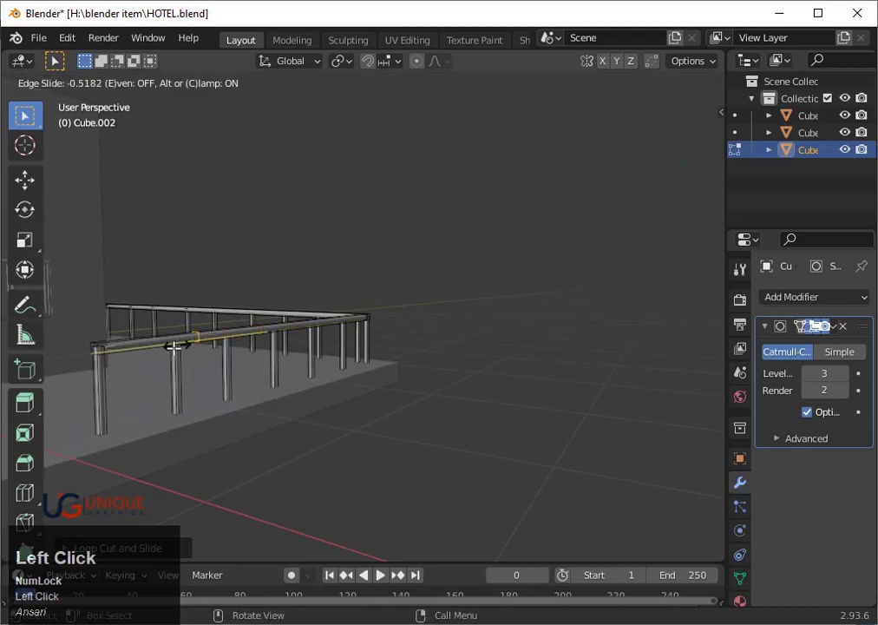
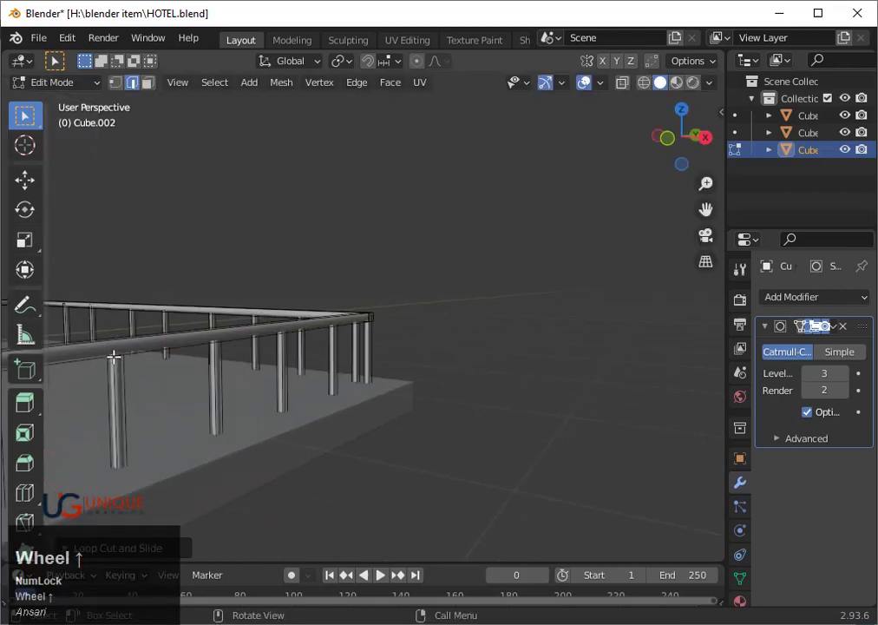
key(Tab)
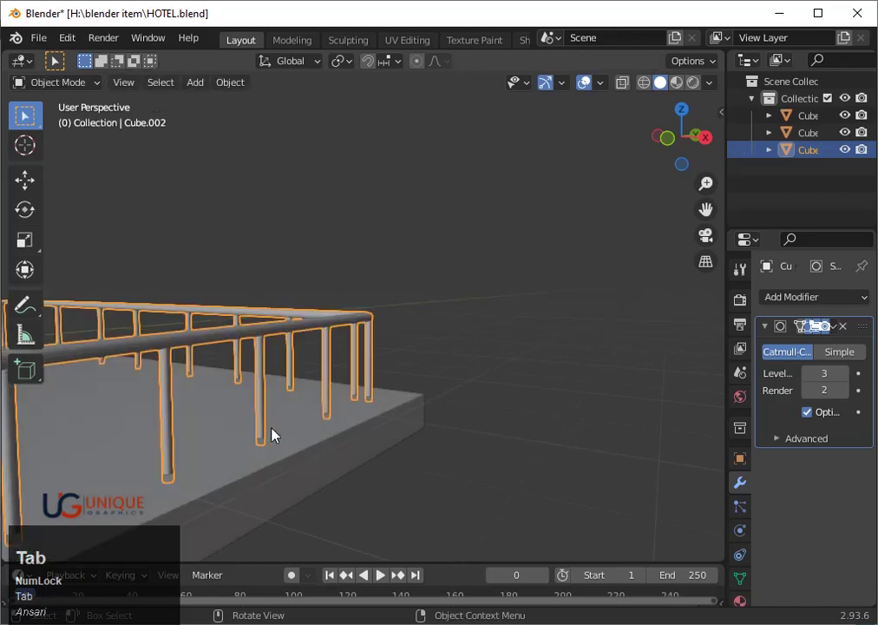
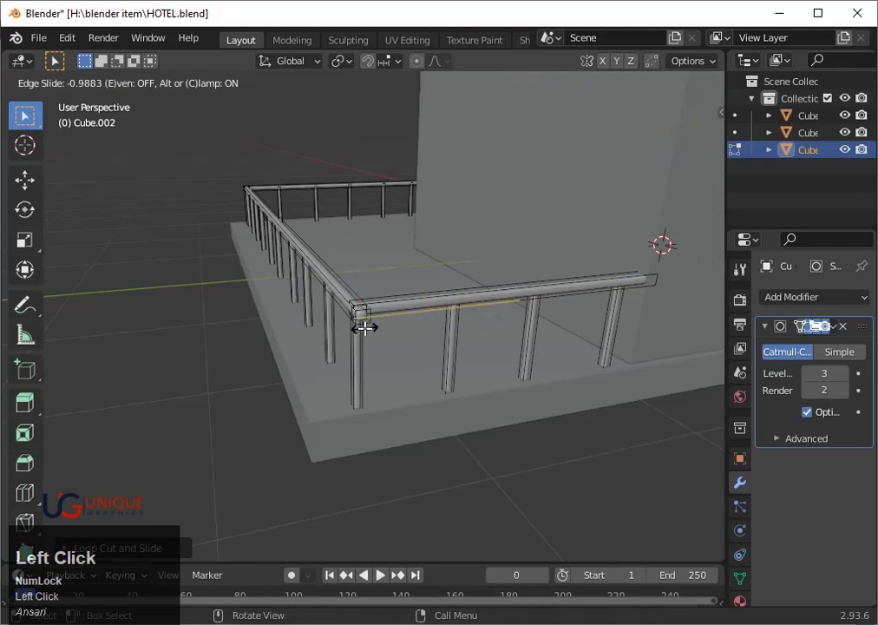
- Add another supporting edge loop near a railing corner and leave Edit Mode
key(Tab)
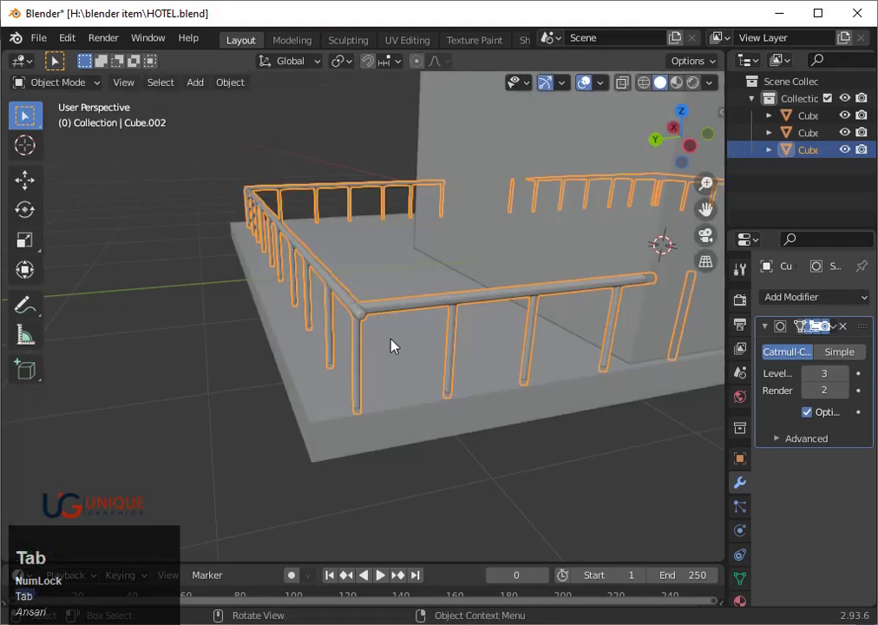
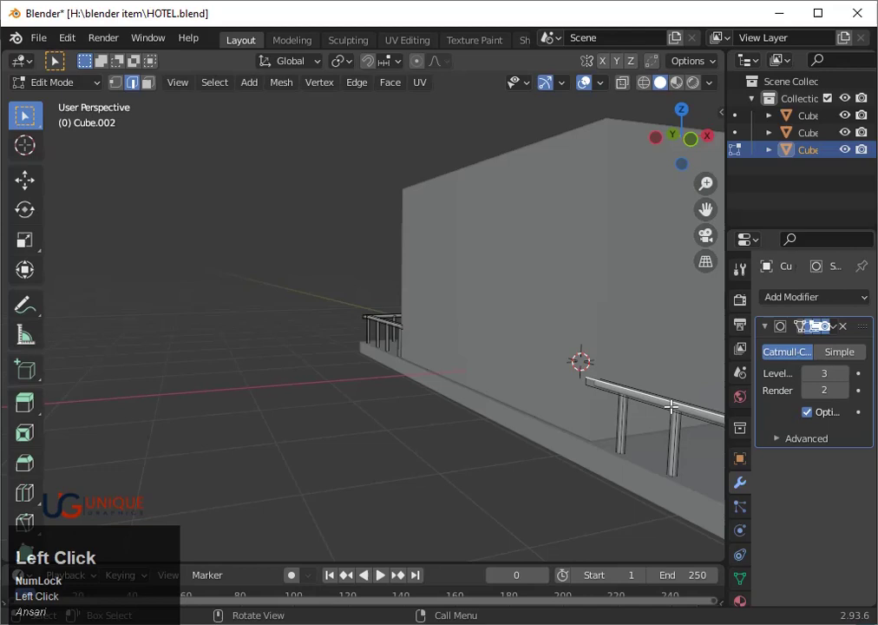
key(3)
scroll(down, 3)
key(ctrl+r)
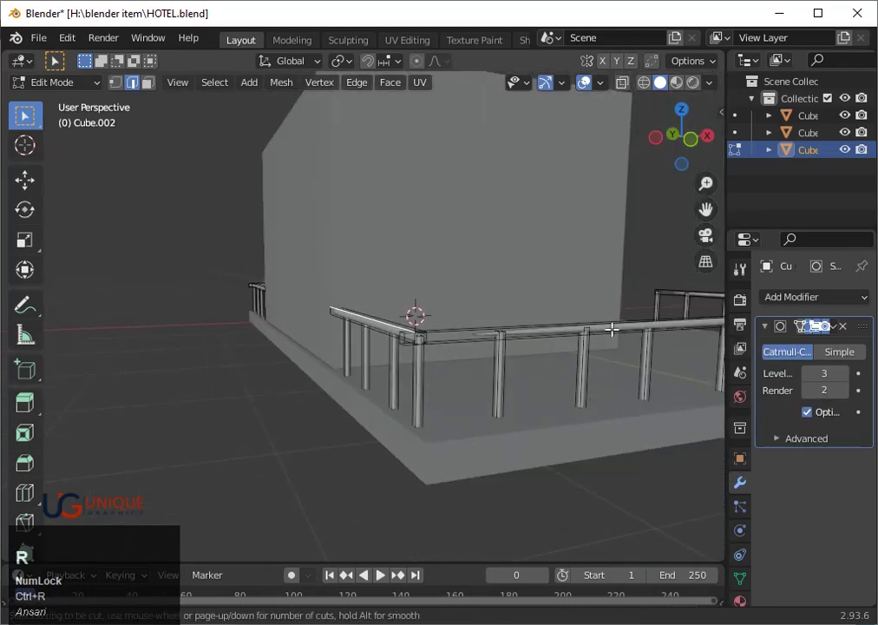
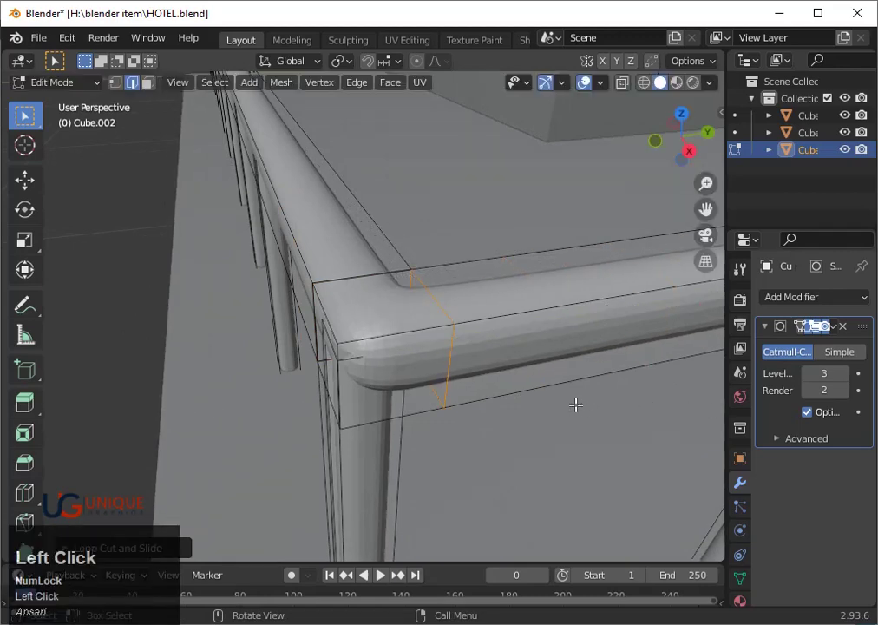
key(Tab)
- Set the railing to smooth shading and select the base platform object
right_click(510, 330)
click(497, 317)
scroll(down, 3)
drag(424, 342, 440, 313)
scroll(down, 3)
click(559, 425)
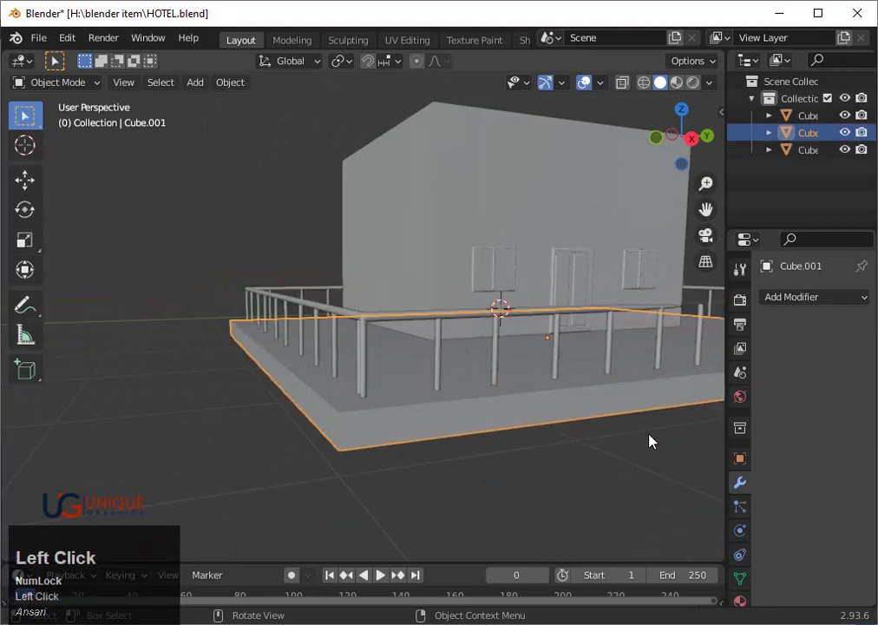
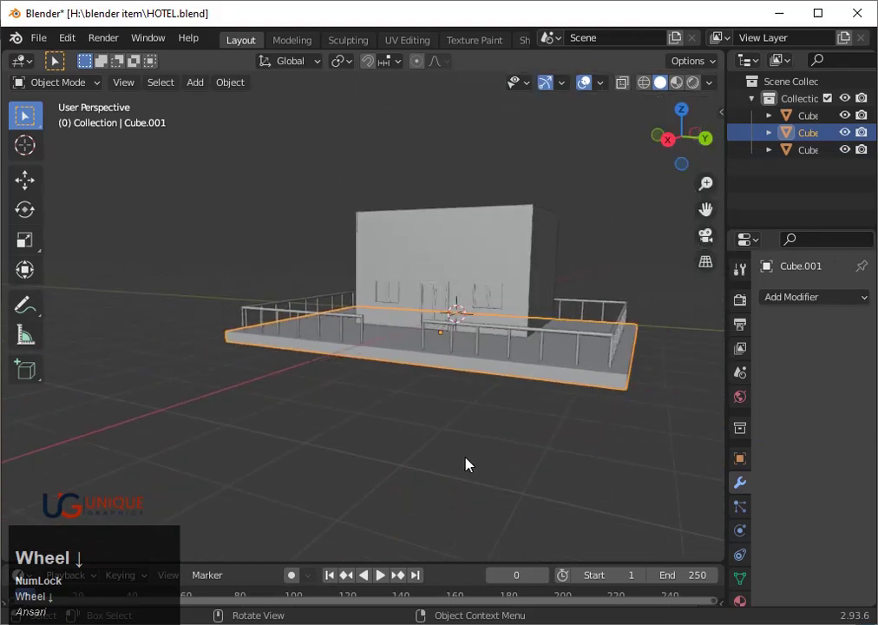
- Exit Edit Mode on the platform base Cube.001 and return to Object Mode
drag(428, 453, 556, 467)
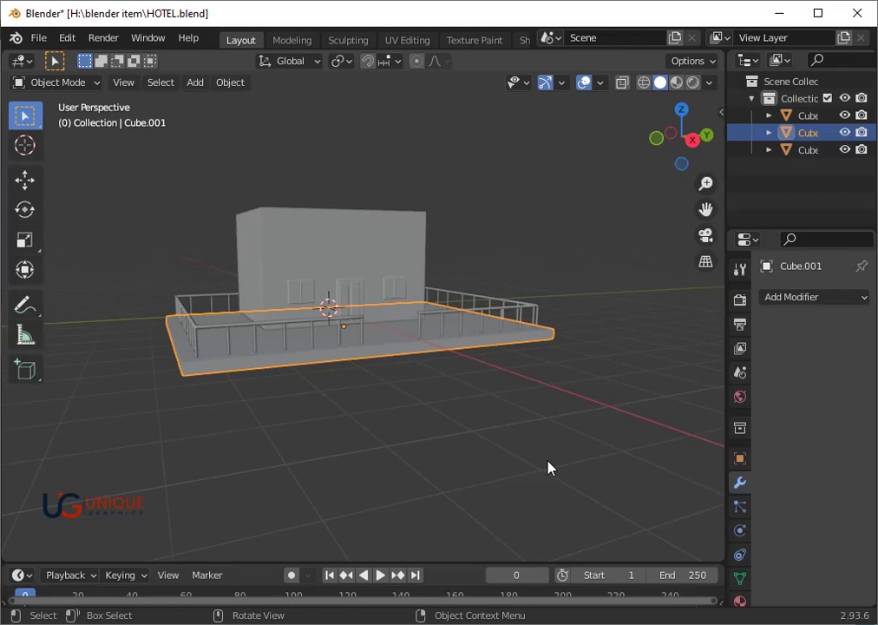
scroll(up, 3)
key(Tab)
key(1)
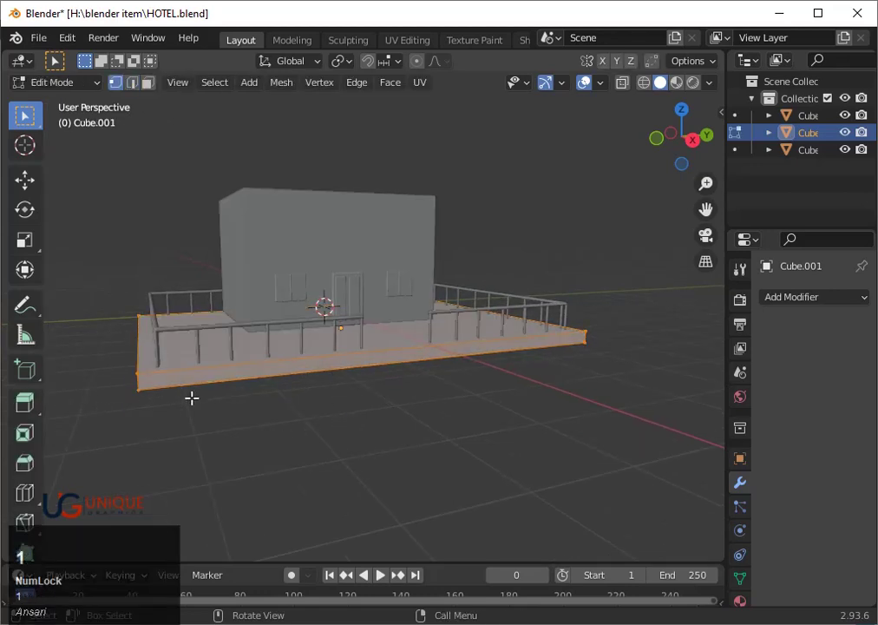
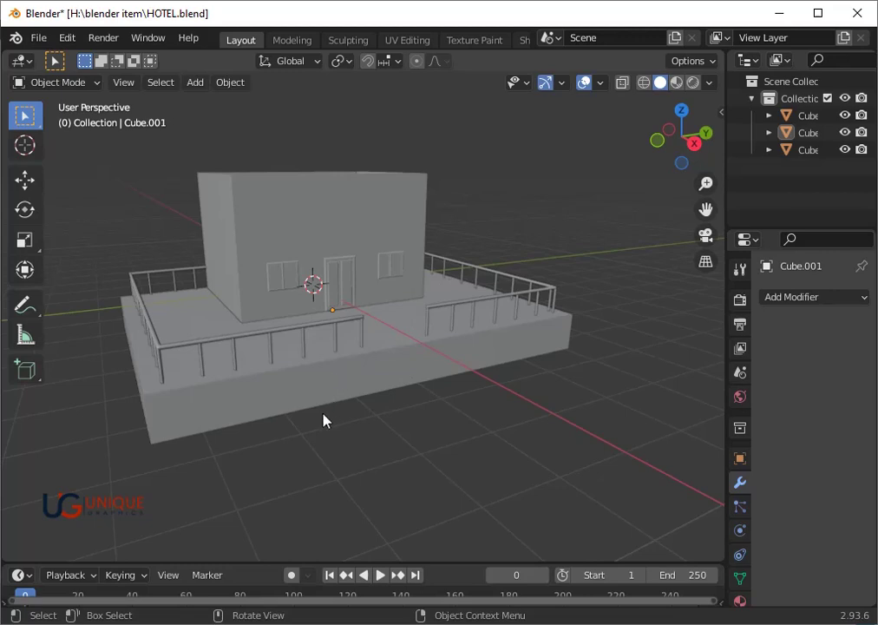
- Add an armature, then select everything and hide it, leaving an empty grid with the Add list reopened
key(shift+a)
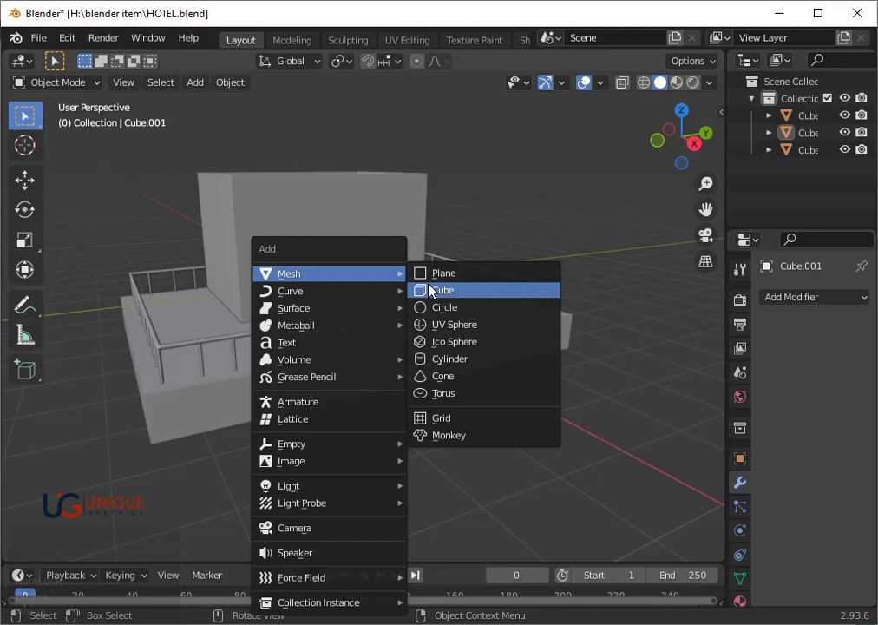
click(514, 226)
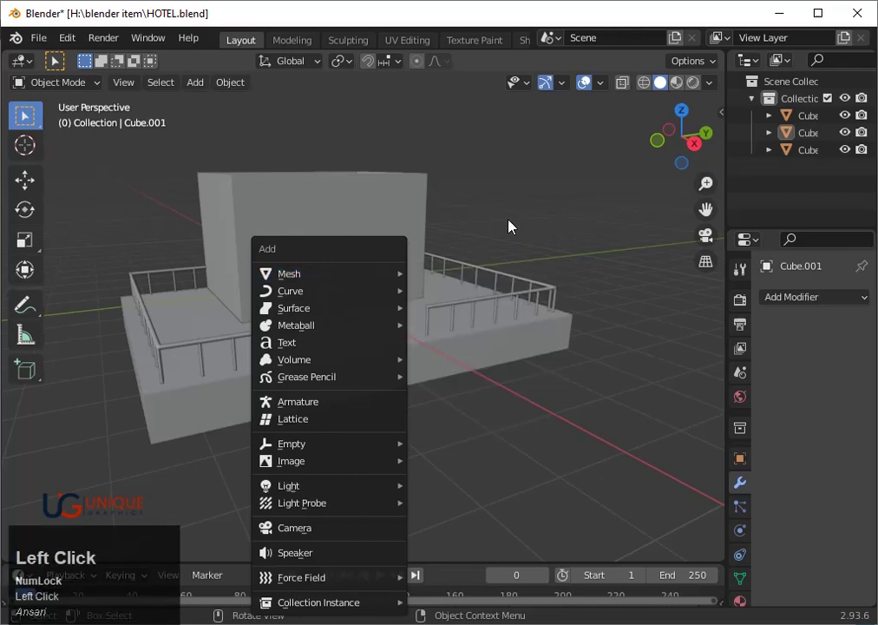
key(a)
key(a)
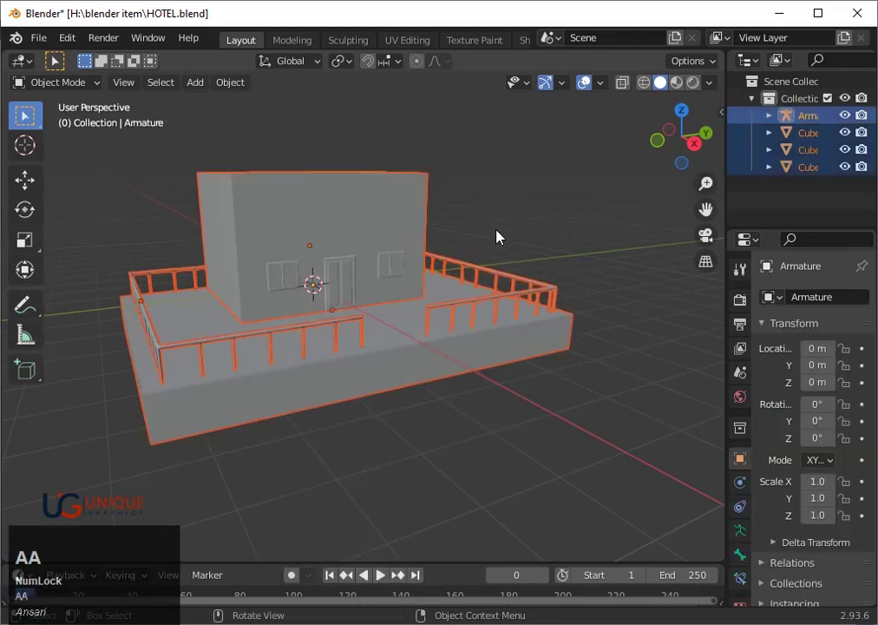
key(h)
key(shift+a)
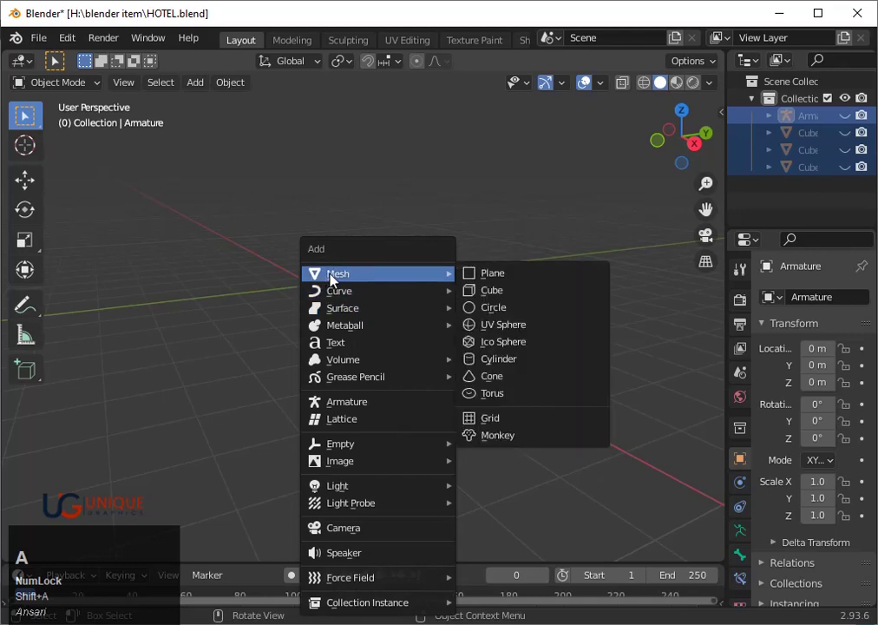
- Add a plane and extrude its back edge about 1.4 m straight up along Z into a wall
click(486, 282)
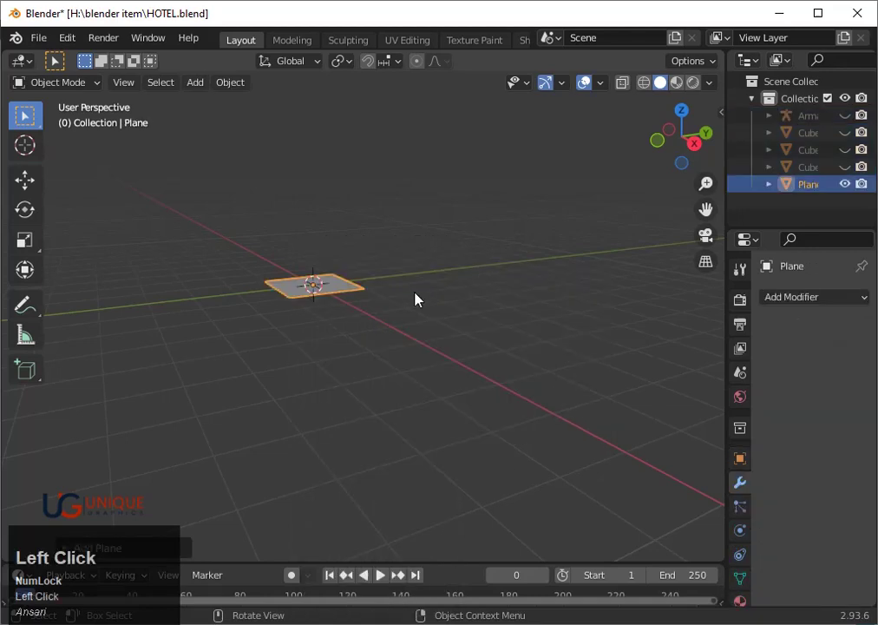
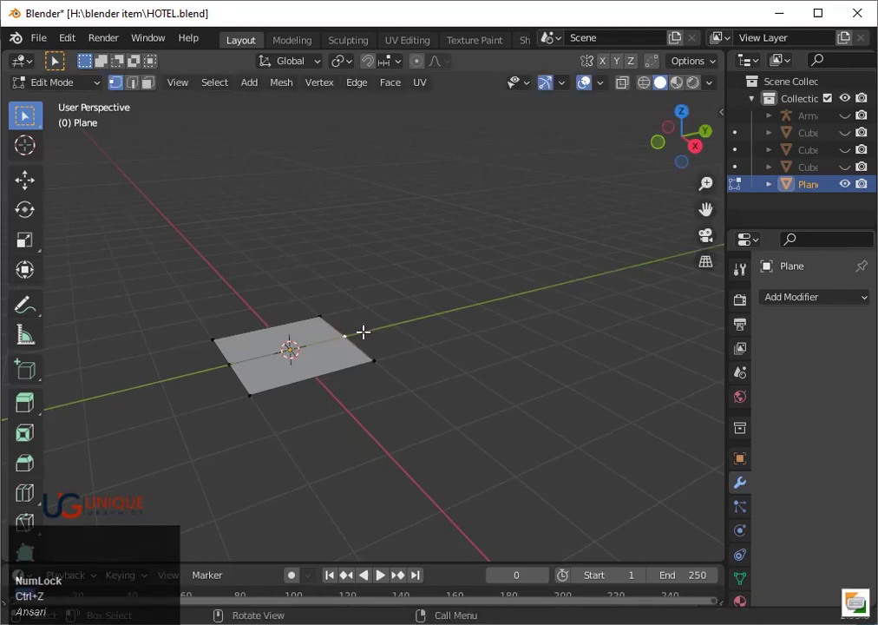
key(ctrl+z)
key(ctrl+z)
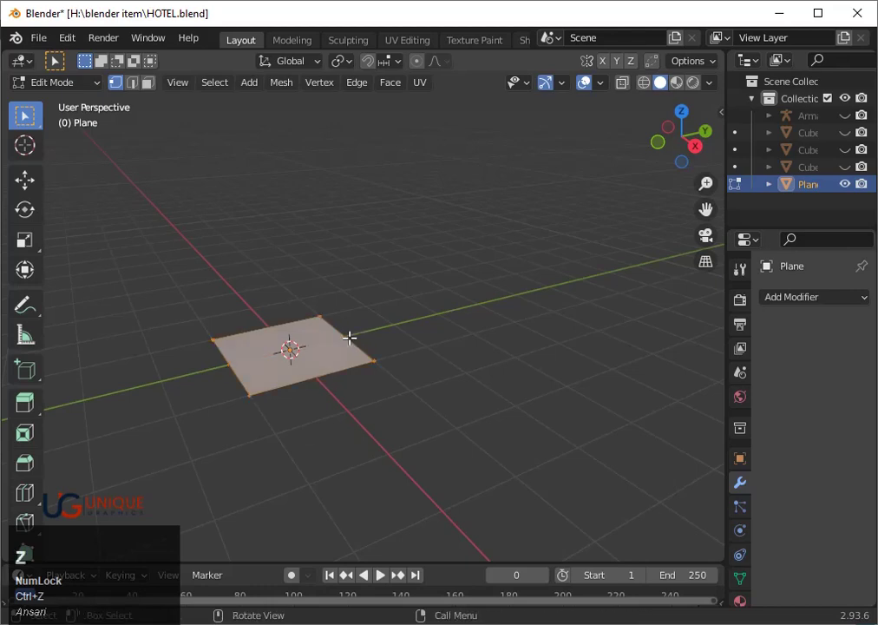
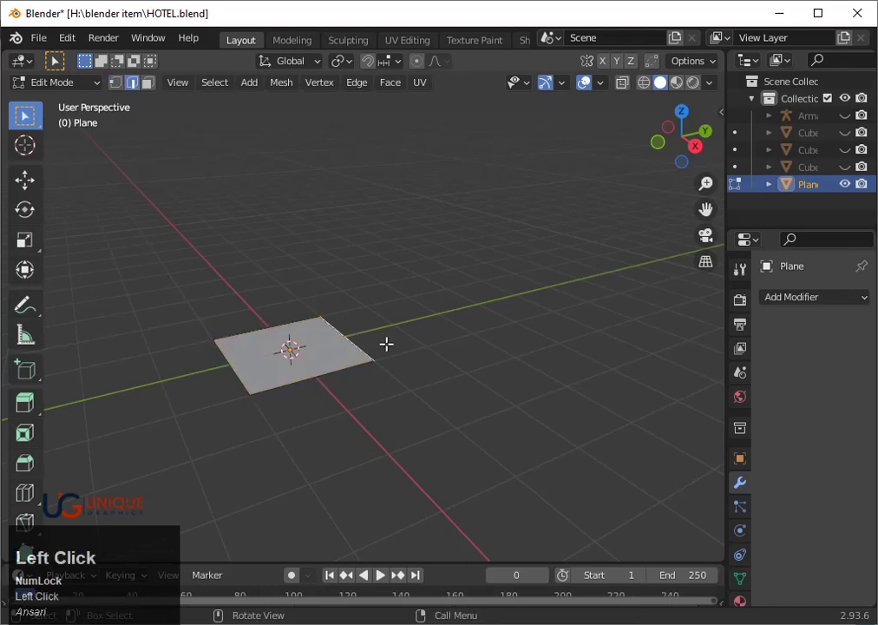
text(ez)
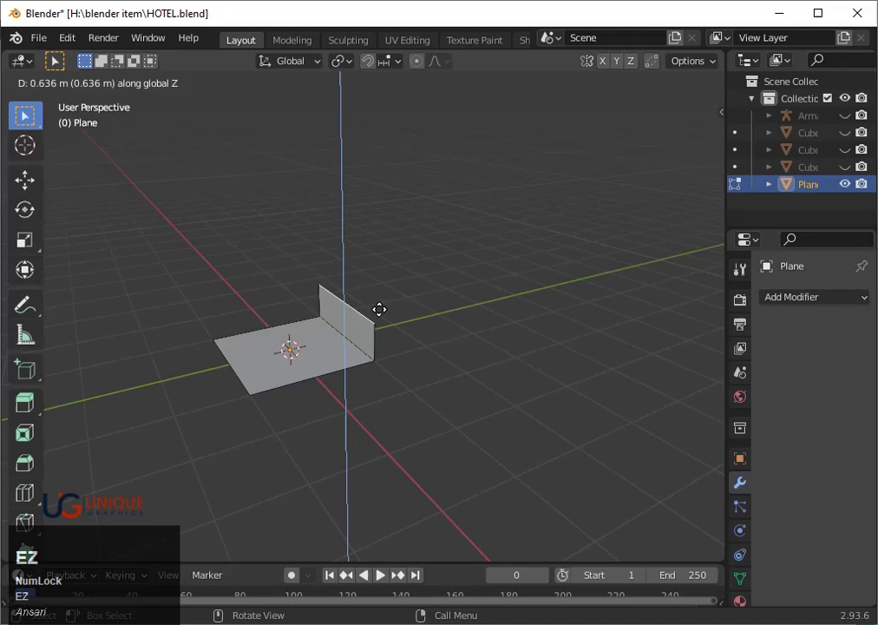
key(z)
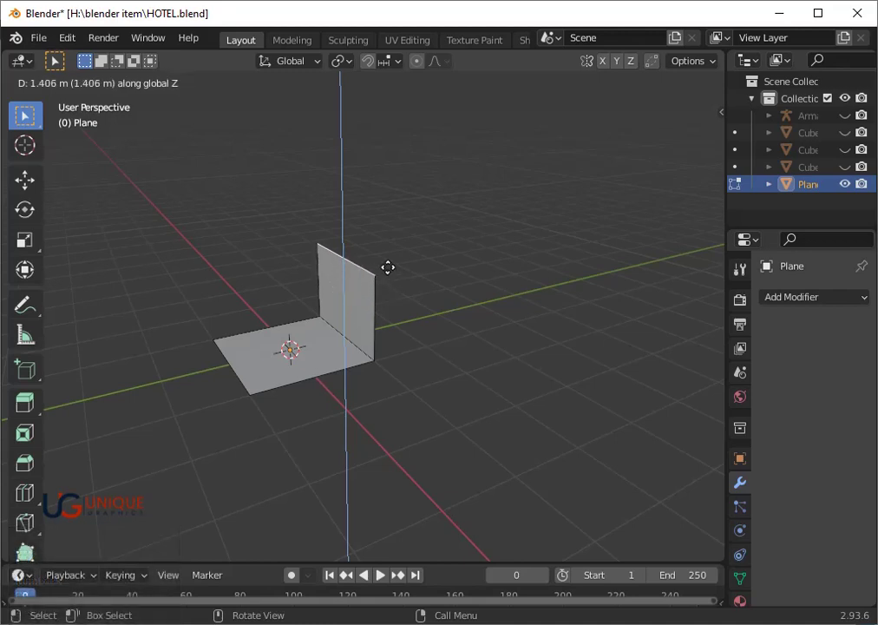
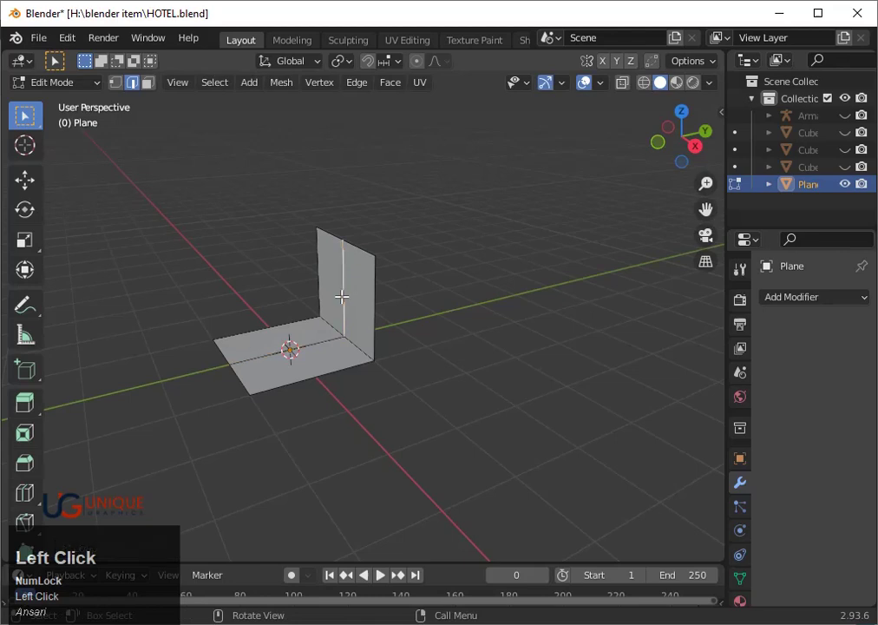
- Tilt the wall's top edge back along Y and bevel the corner into a rounded bend
key(g)
key(y)
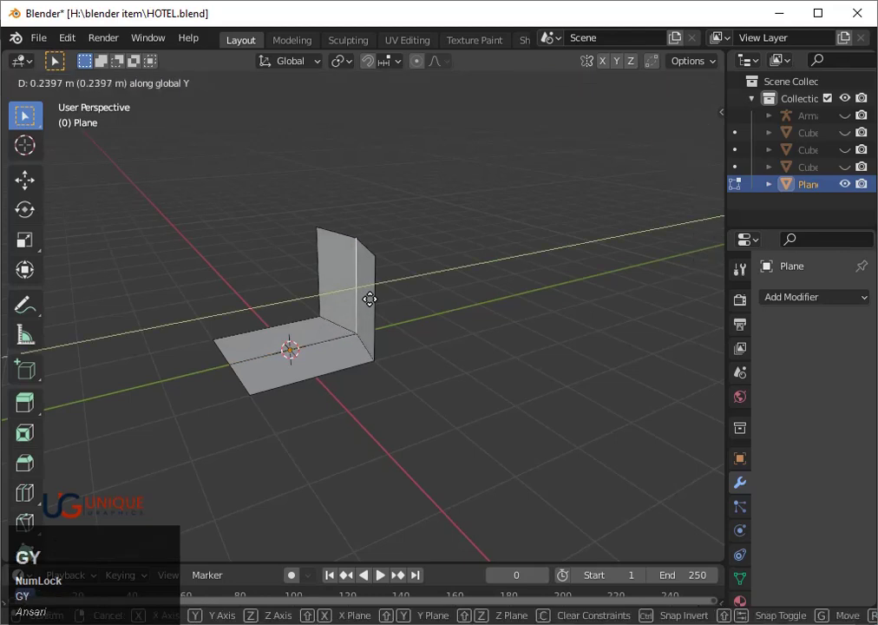
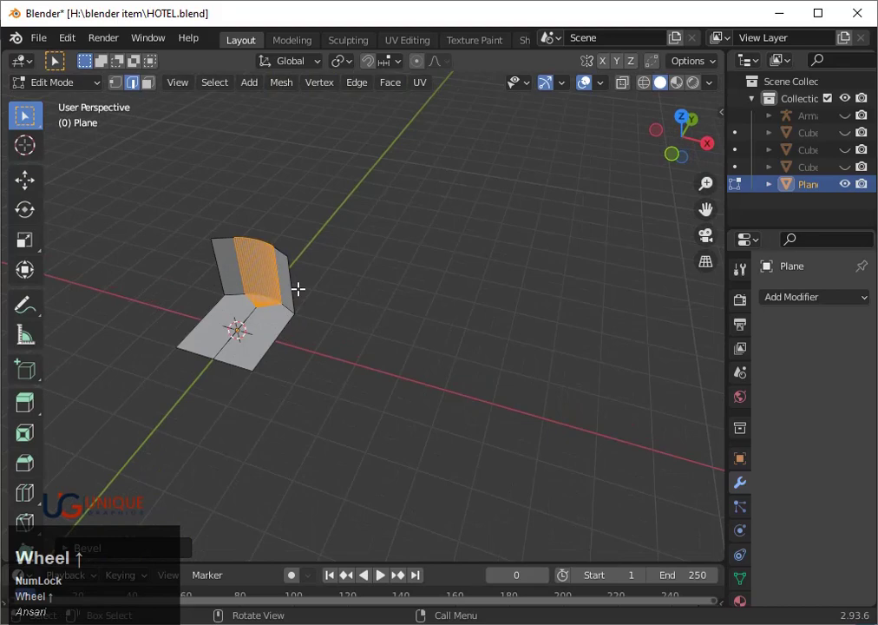
click(296, 282)
click(221, 262)
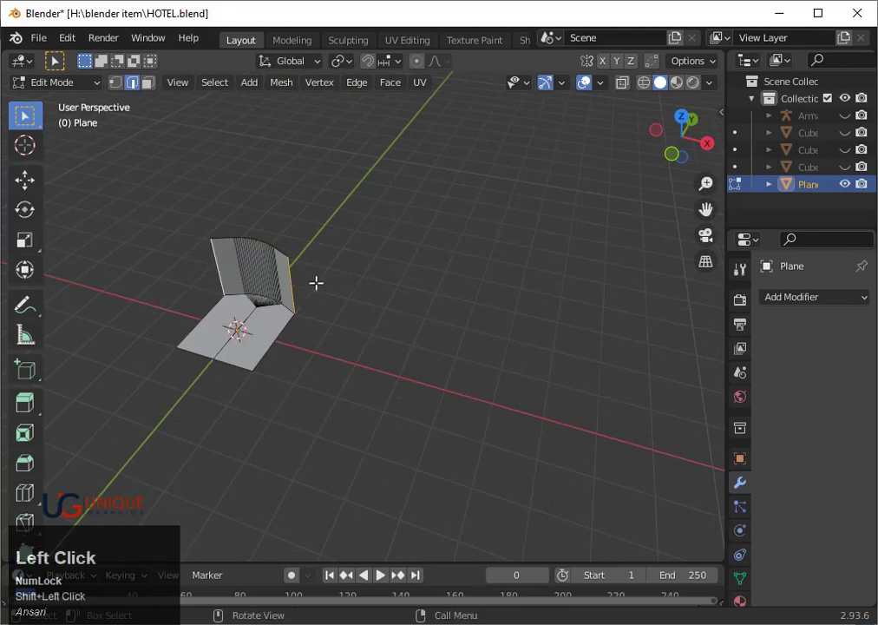
- Angle the side edges by moving along X, scaling on Z and pulling side vertices along Y
key(e)
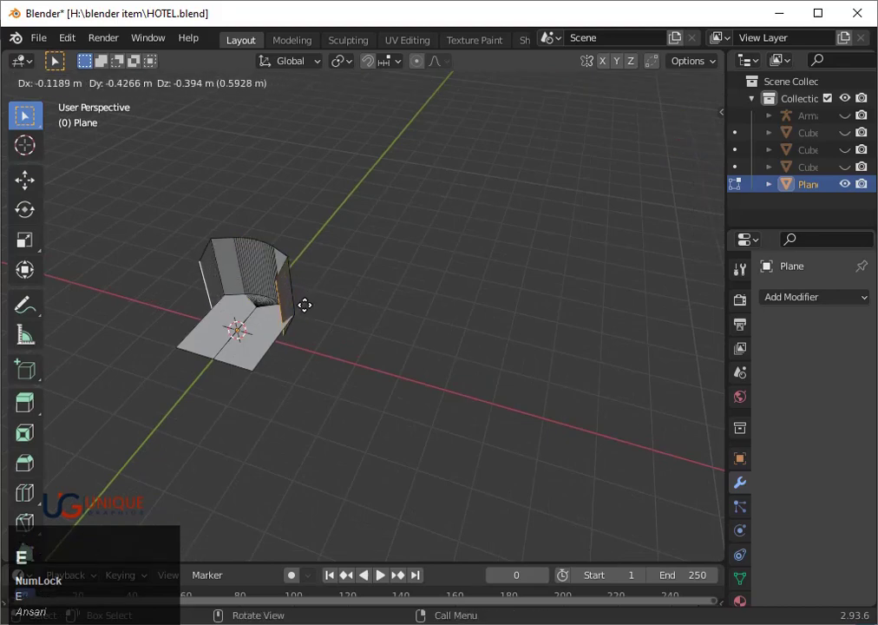
key(x)
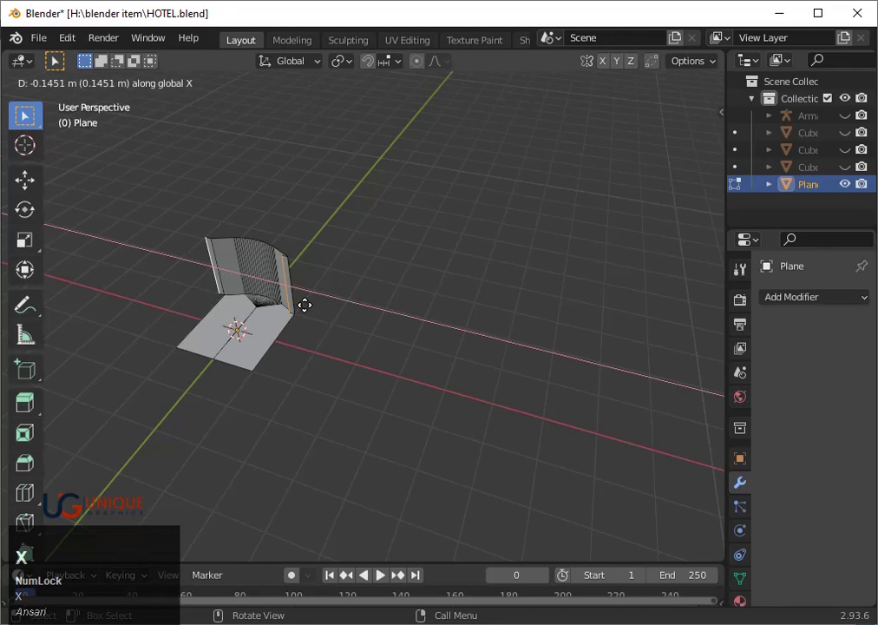
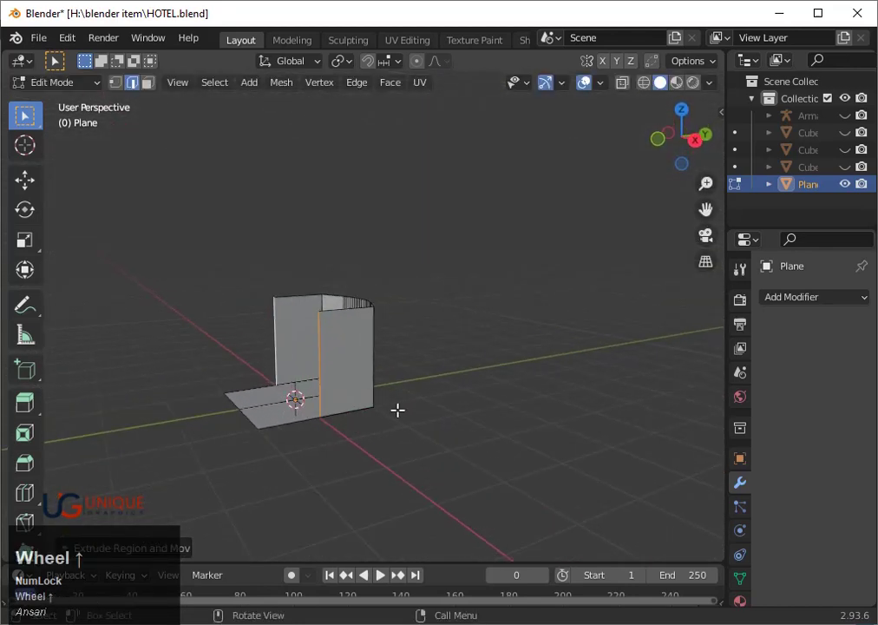
key(s)
key(z)
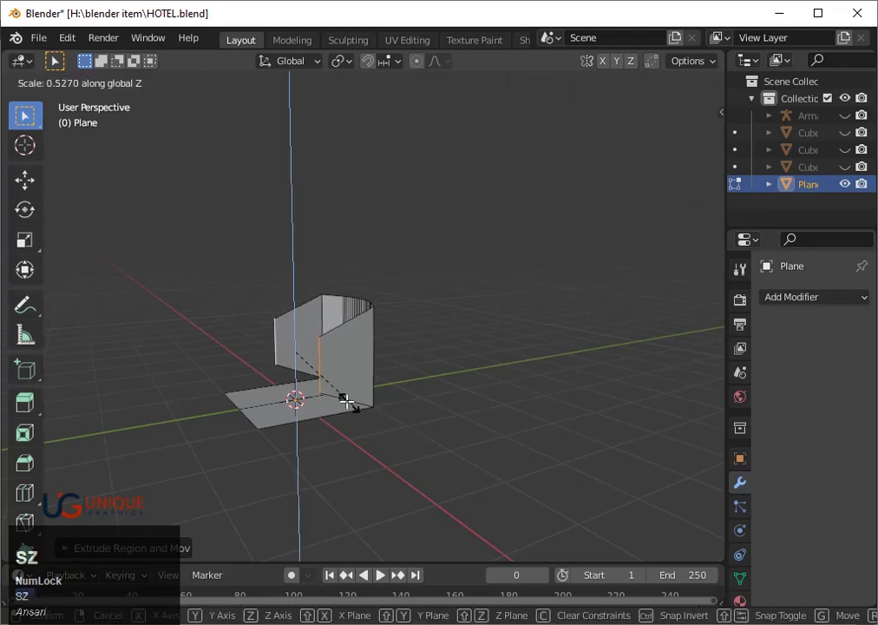
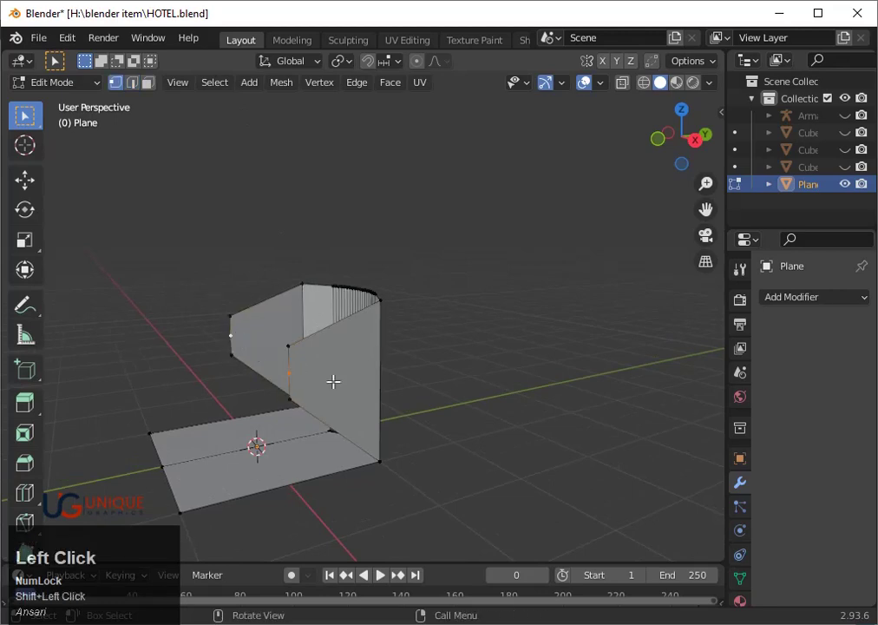
key(g)
key(y)
key(g)
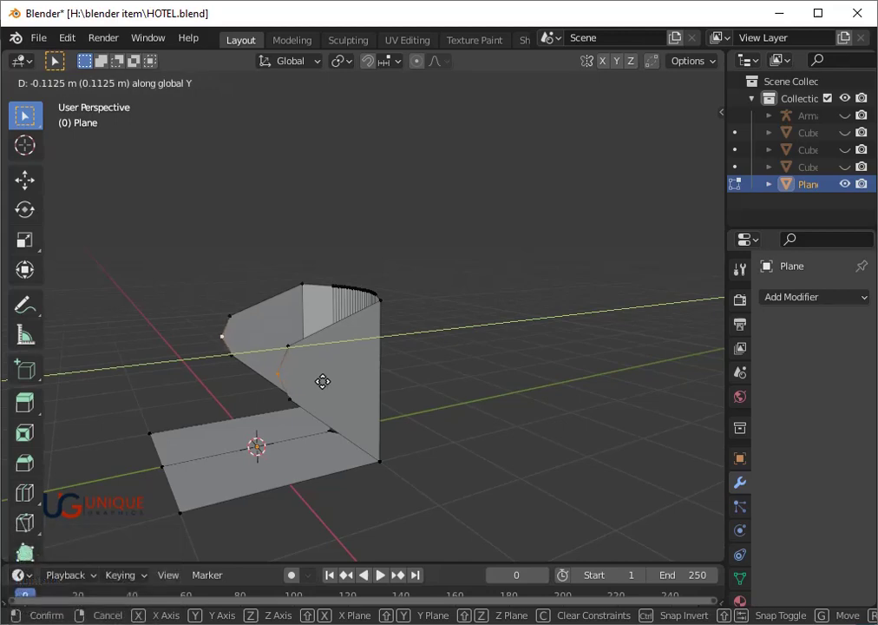
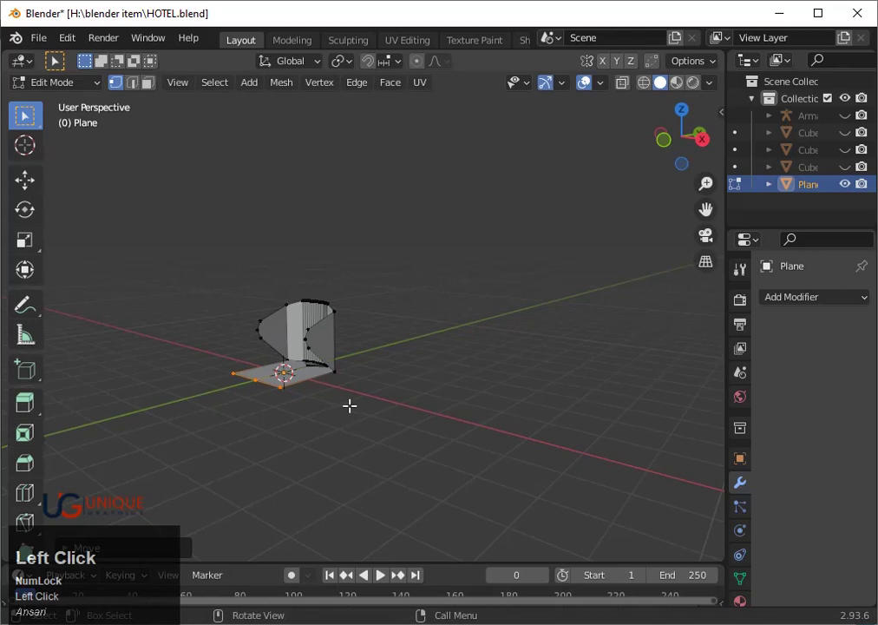
- Test a Ctrl+3 subdivision on the chair shell in Object Mode and undo it
scroll(up, 3)
key(Tab)
key(ctrl+3)
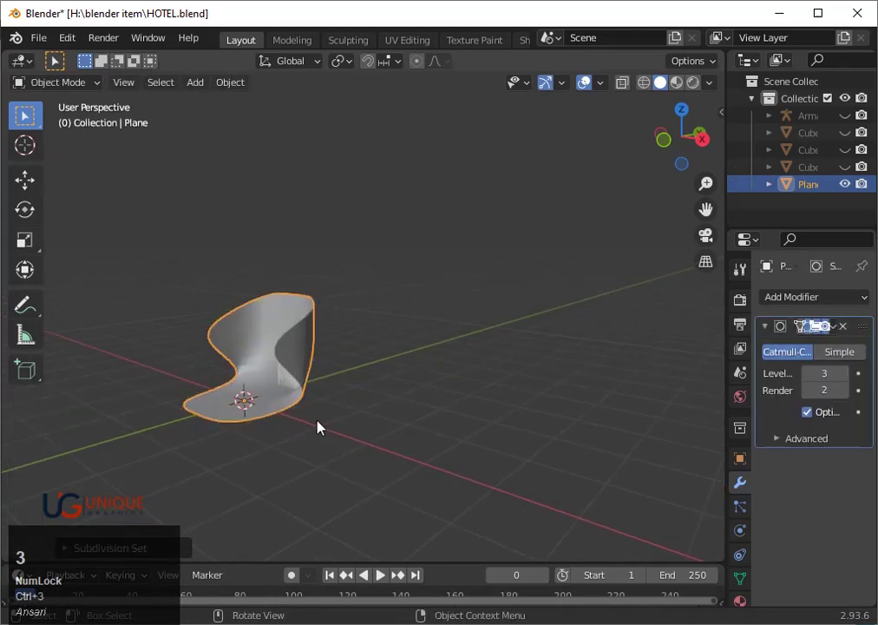
key(ctrl+z)
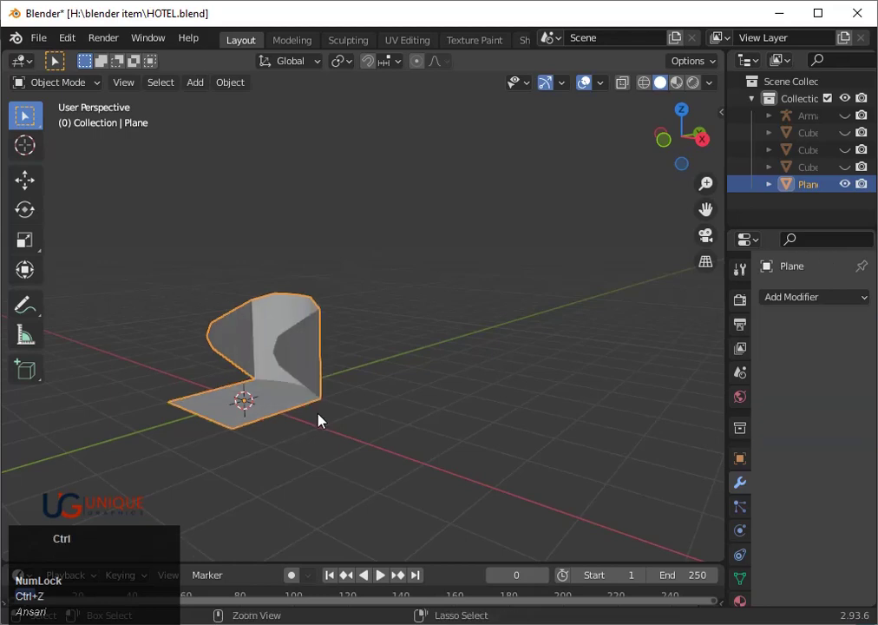
- Select the whole chair mesh and shrink it about 0.14 m along its normals
key(Tab)
key(a)
key(alt+e)
click(317, 440)
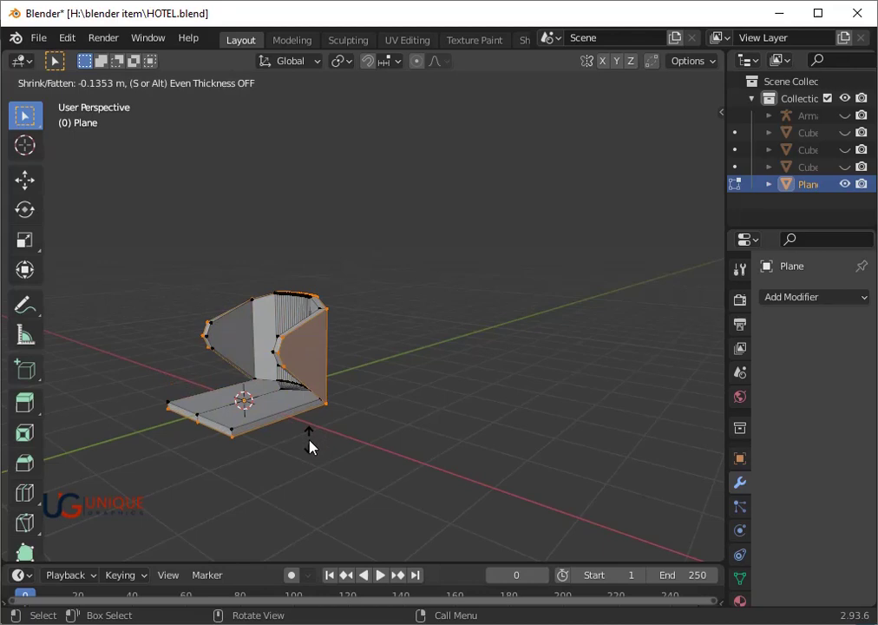
click(314, 447)
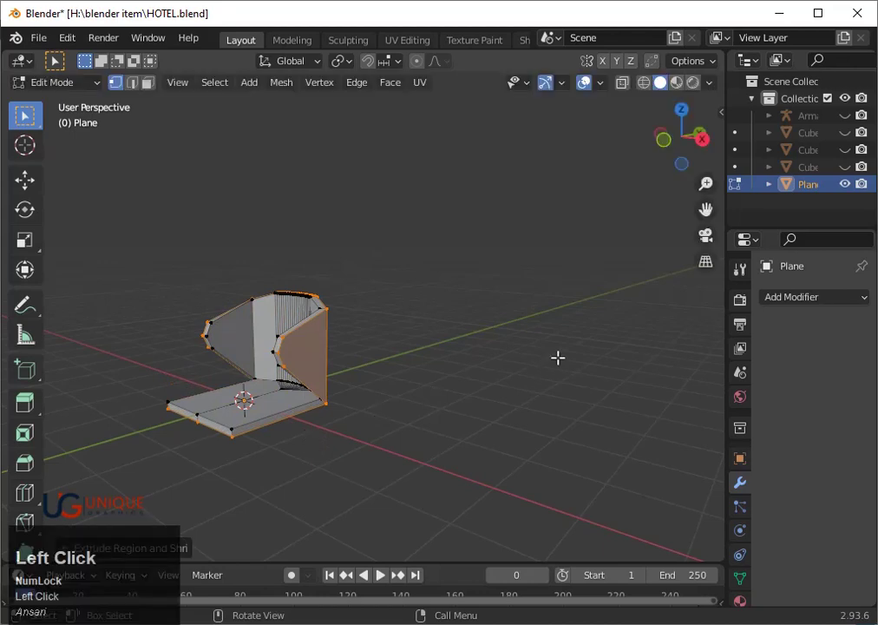
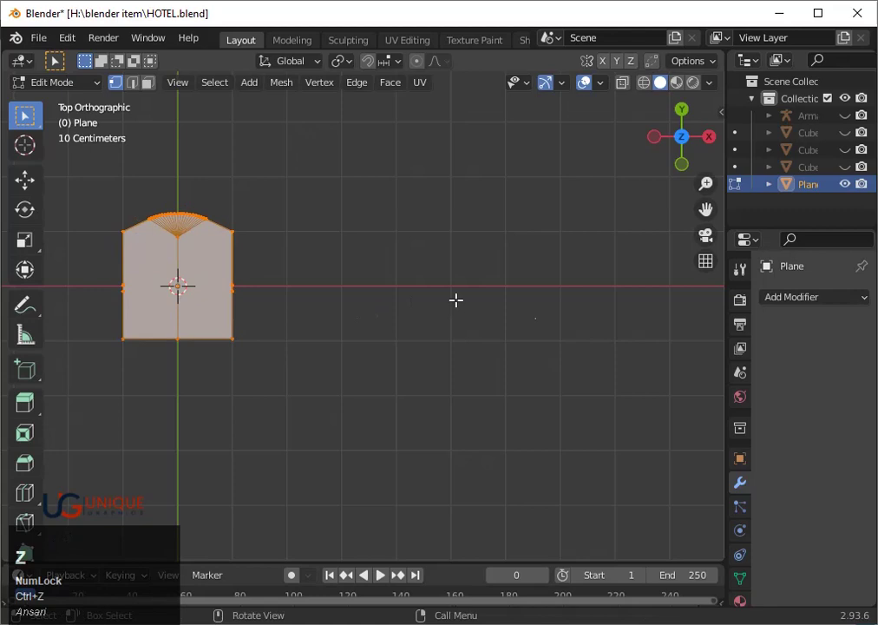
- Add a Solidify modifier with 0.11 m thickness and Even Thickness enabled
click(786, 294)
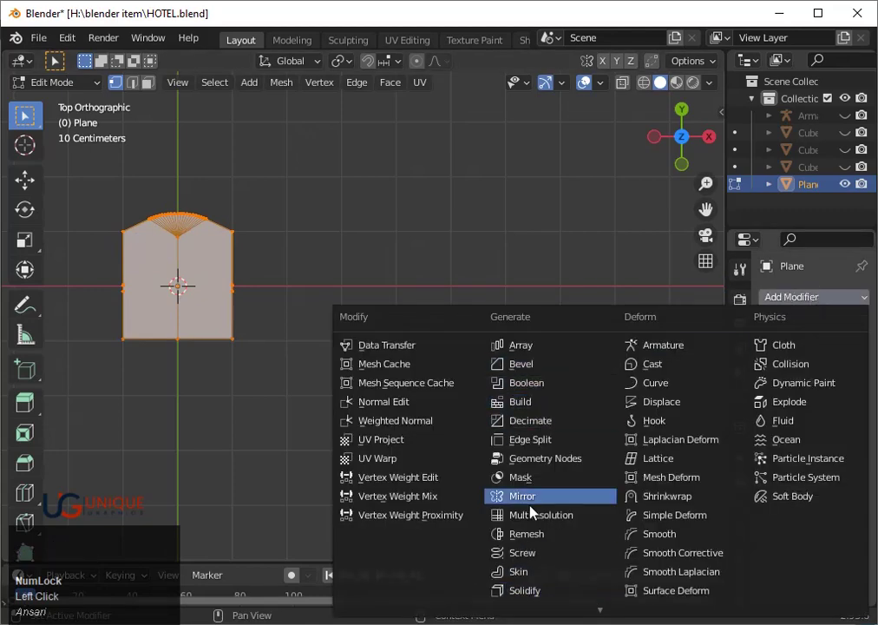
scroll(down, 3)
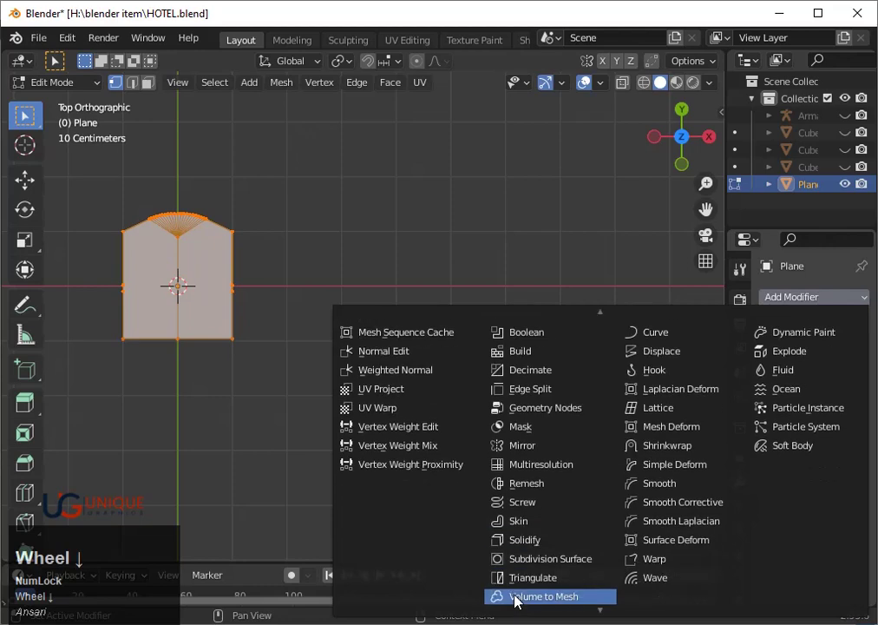
click(518, 543)
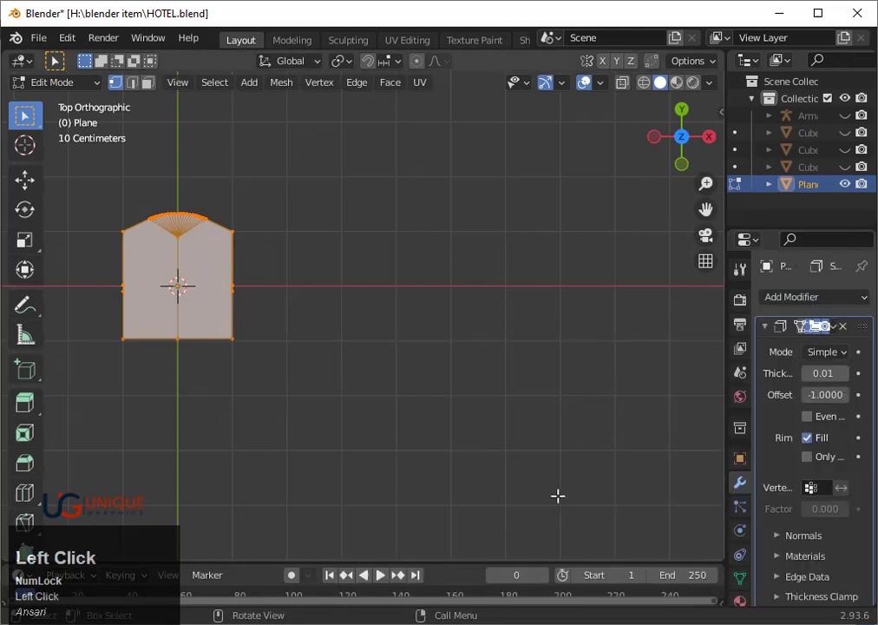
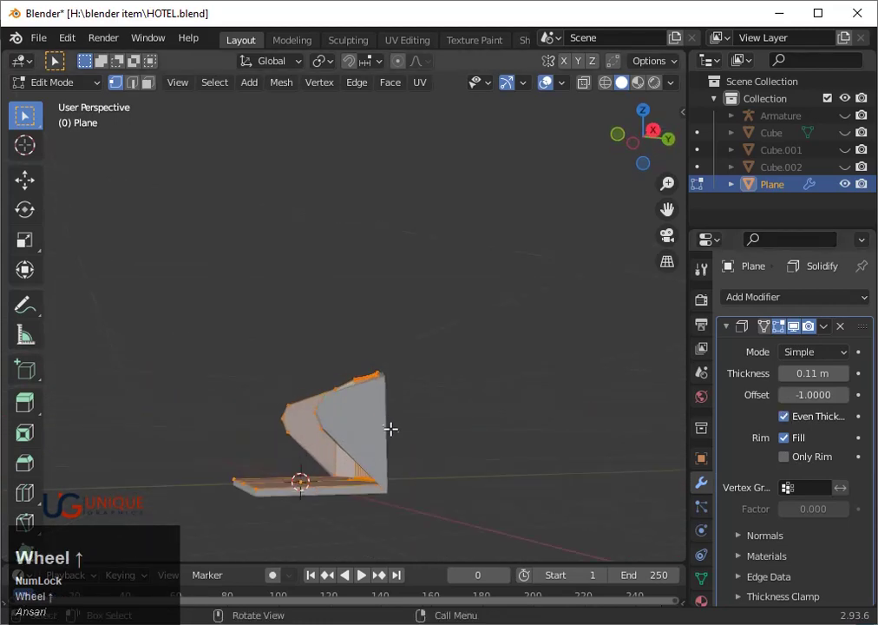
click(790, 423)
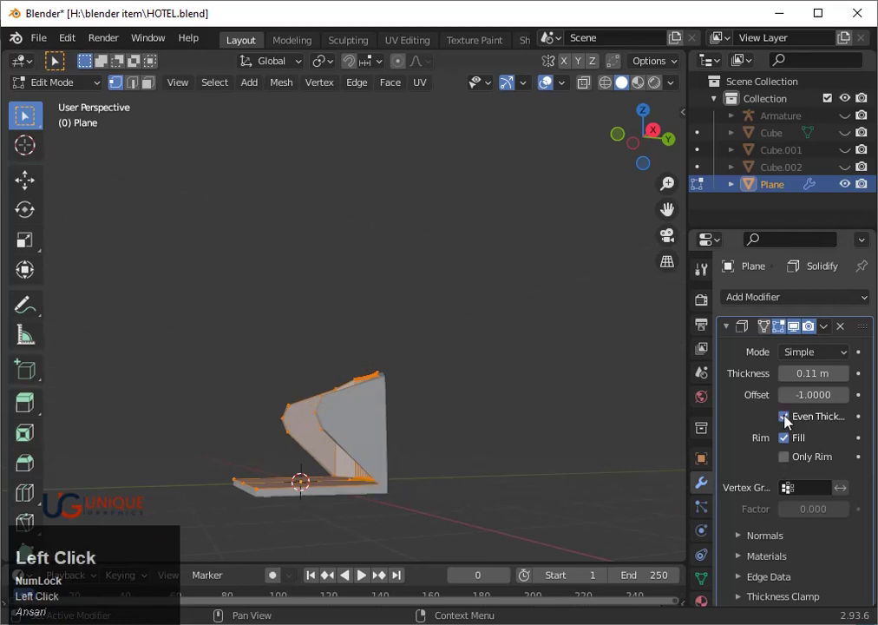
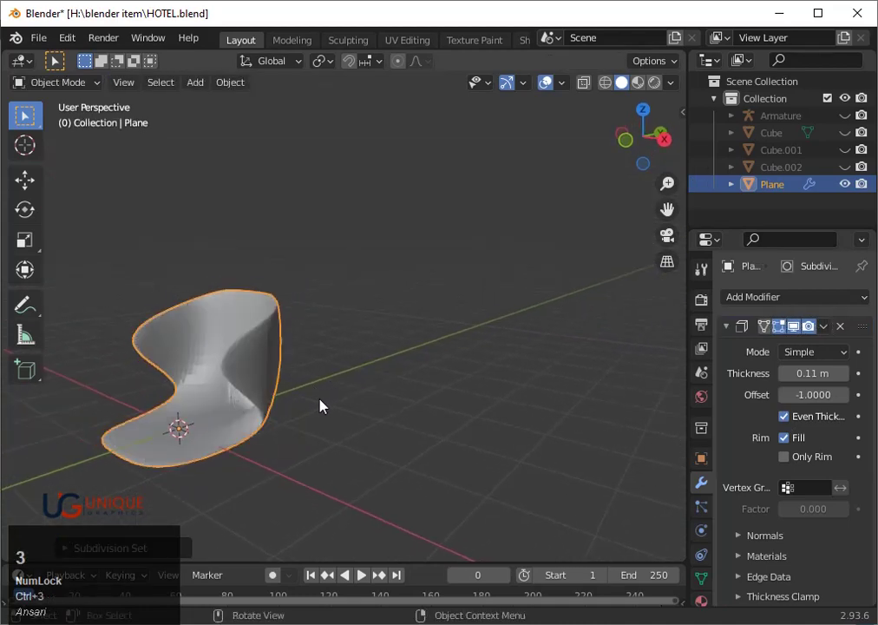
- Try loop cuts on the chair mesh in Edit Mode and undo them before returning to Object Mode
key(Tab)
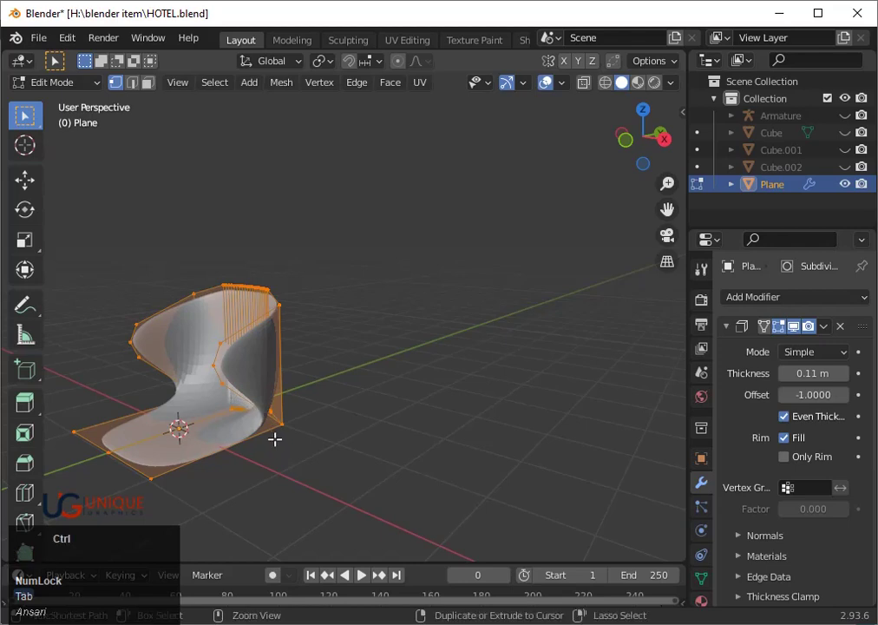
key(ctrl+r)
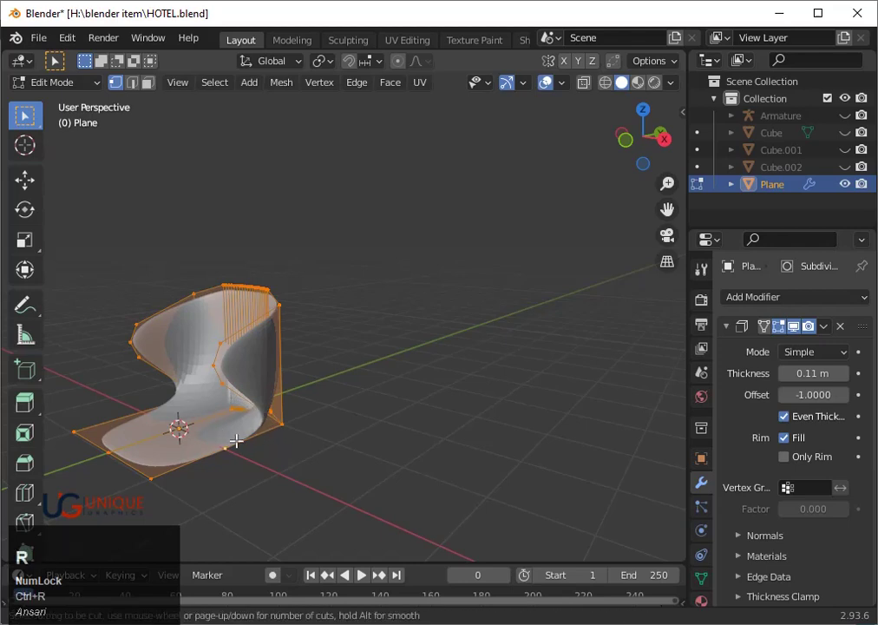
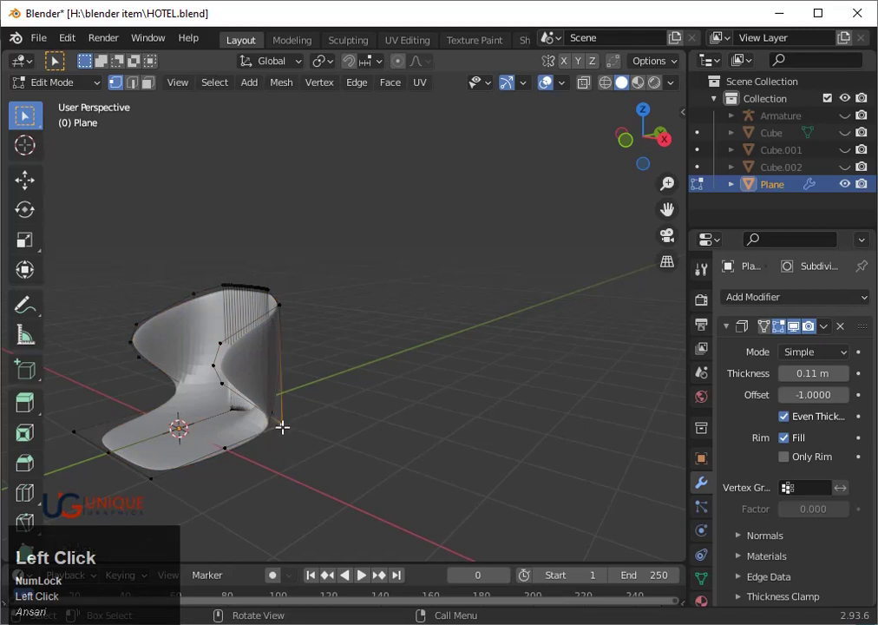
key(ctrl+z)
key(ctrl+r)
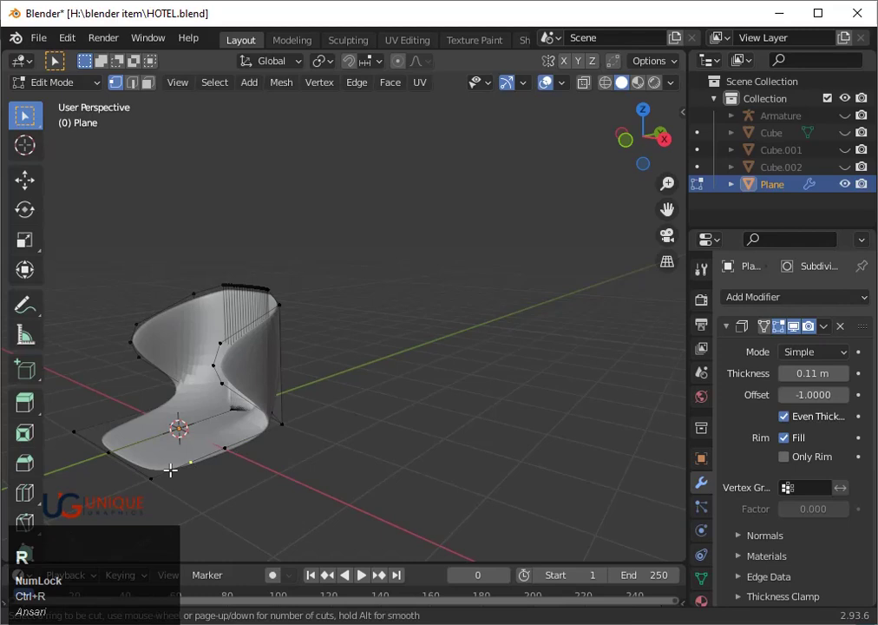
scroll(up, 3)
key(ctrl+z)
key(Tab)
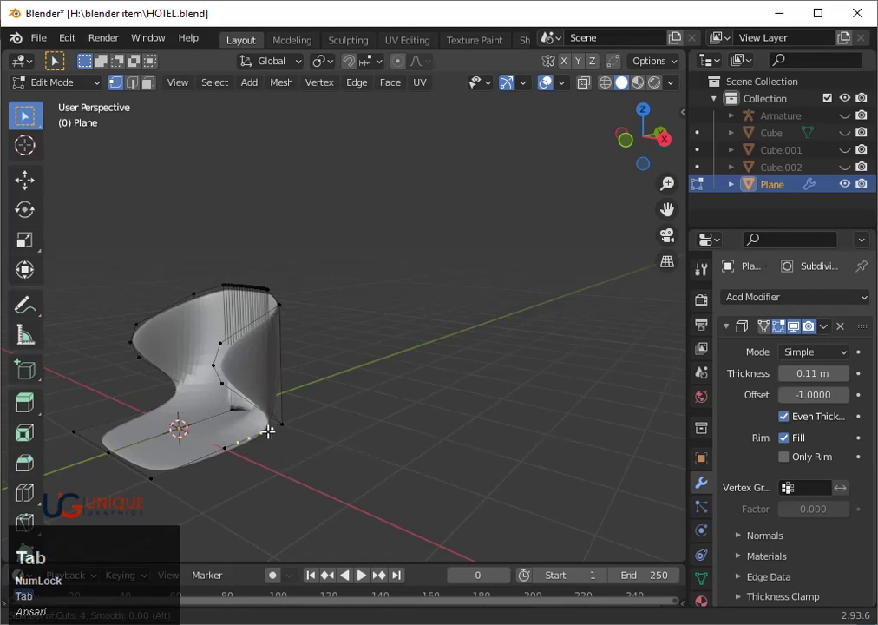
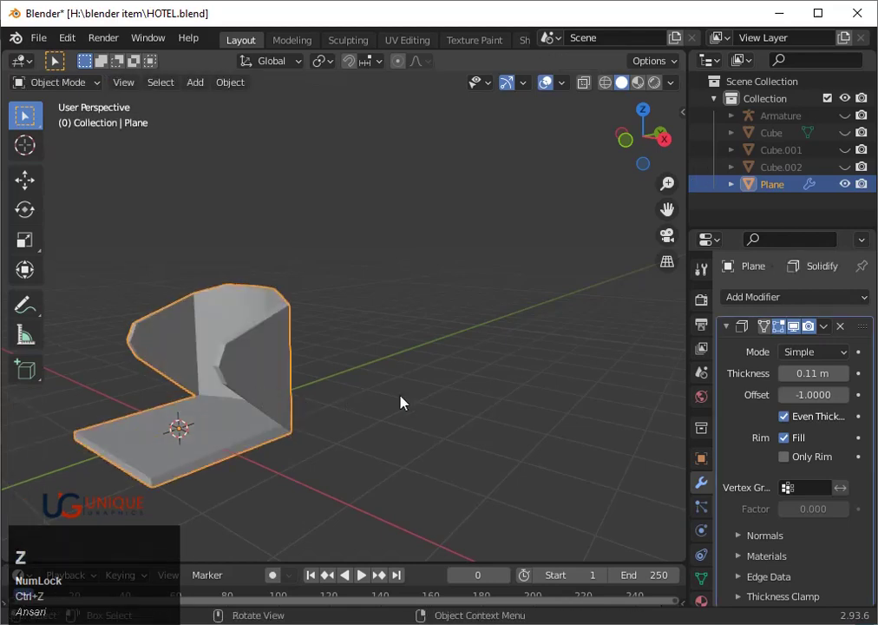
- Apply the Solidify modifier and add a level-3 Subdivision Surface to the chair shell
click(830, 329)
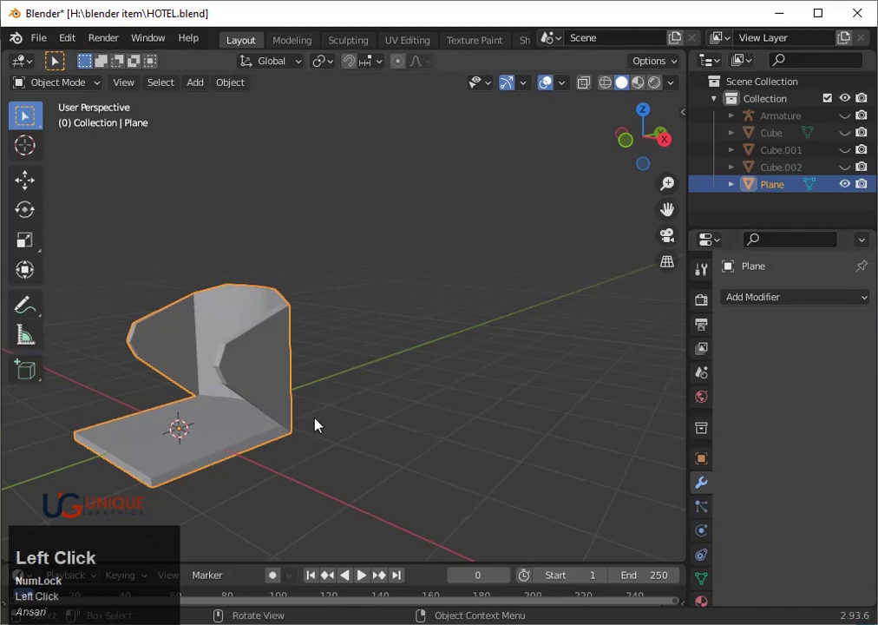
key(ctrl+3)
scroll(up, 3)
middle_click(215, 430)
scroll(down, 3)
click(846, 390)
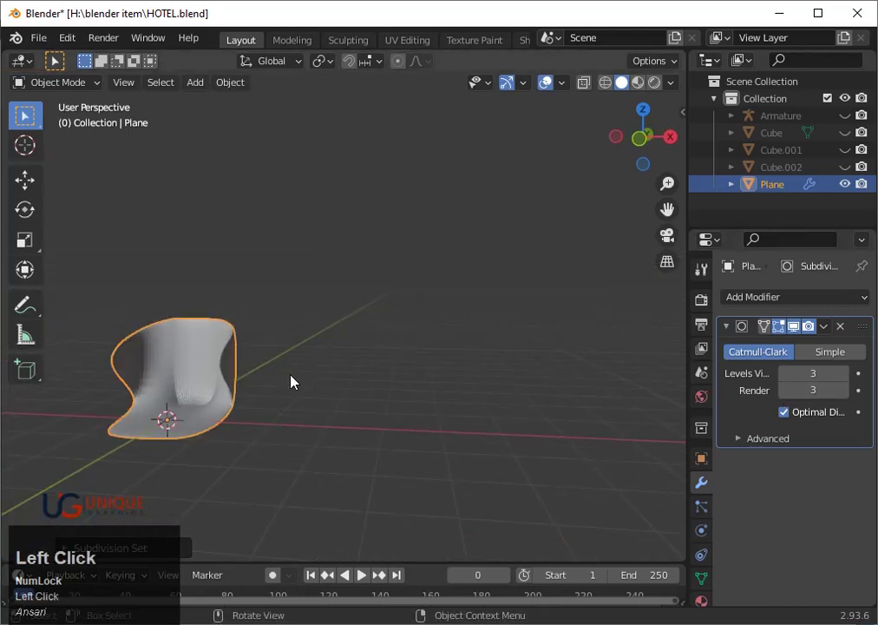
- Scale back edges and slide supporting loops tight against the seat front and lower back
key(`)
key(3)
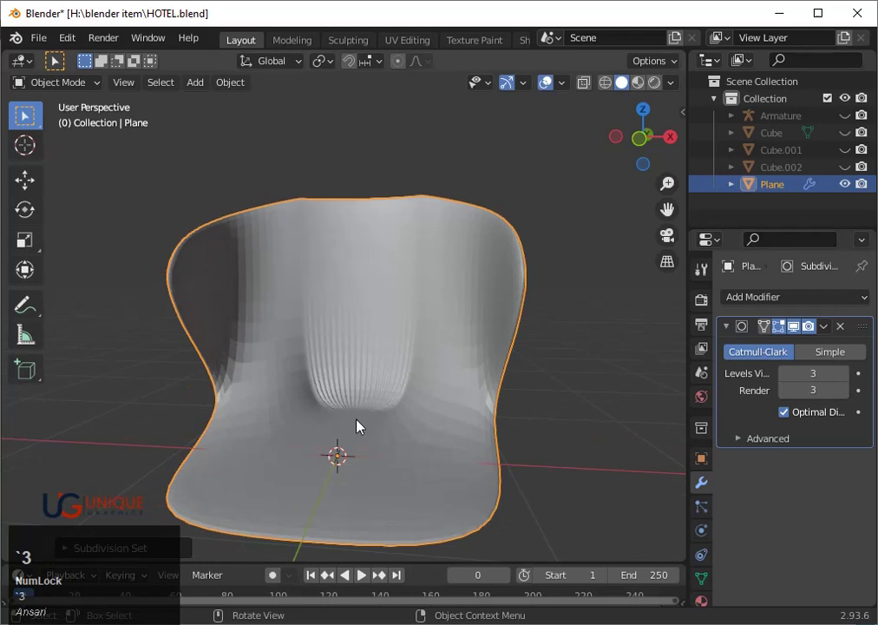
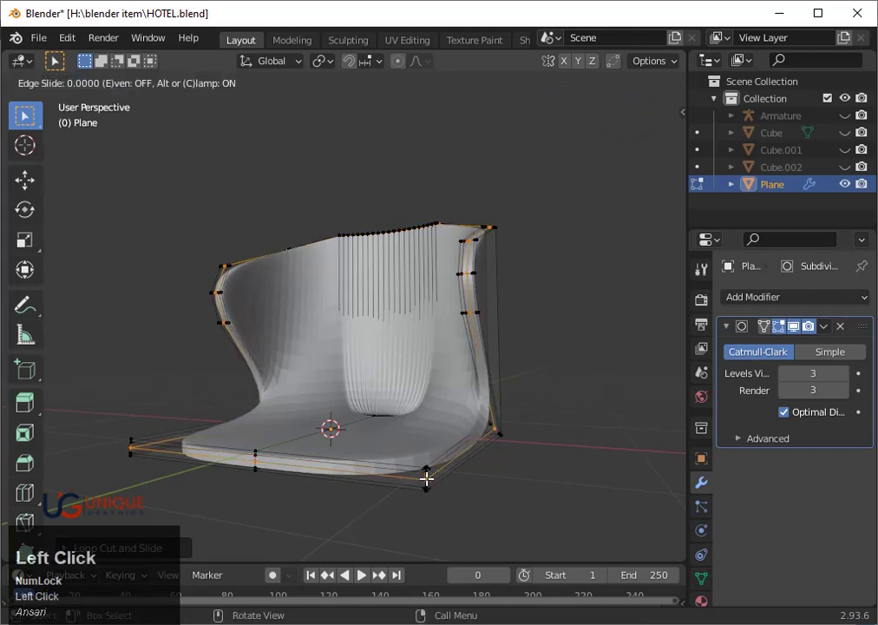
key(s)
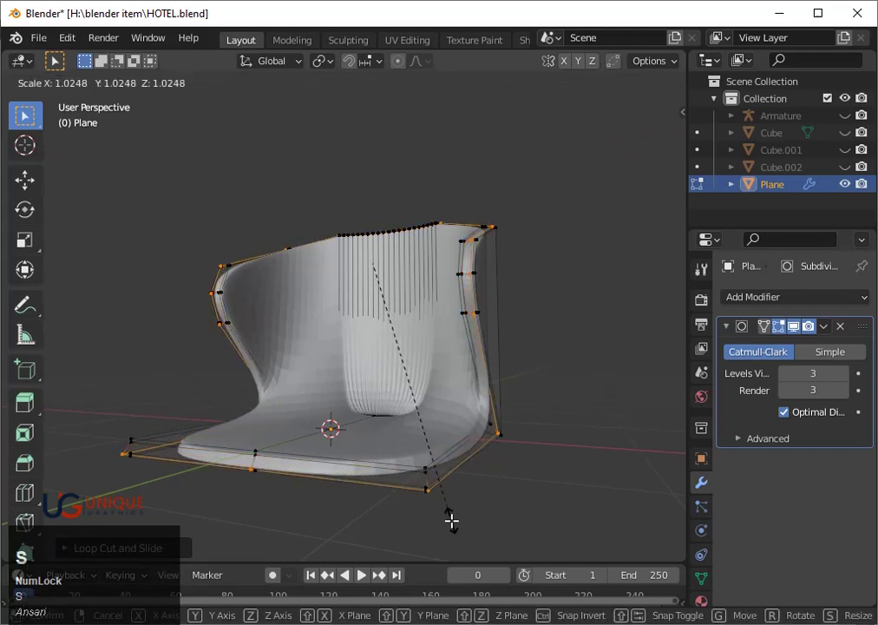
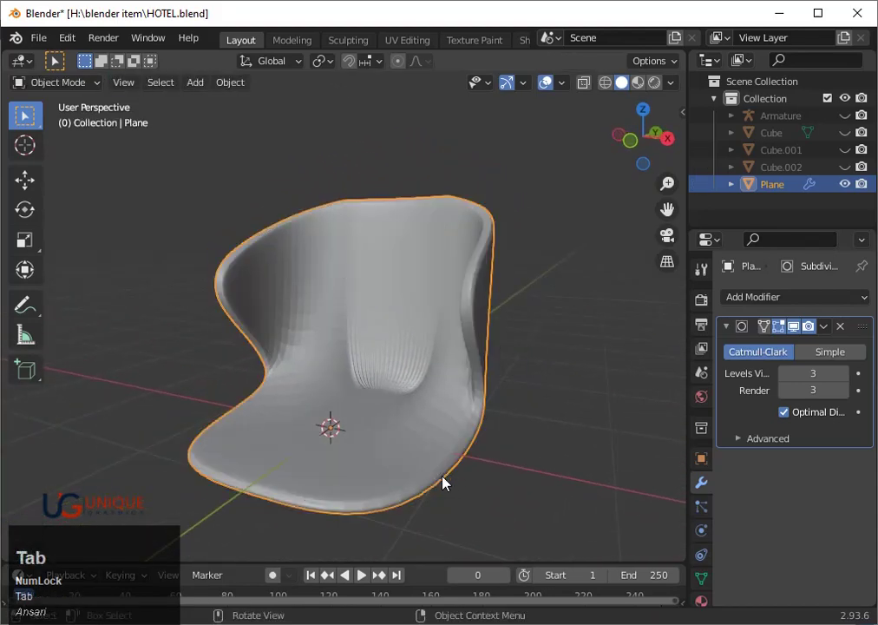
key(ctrl+r)
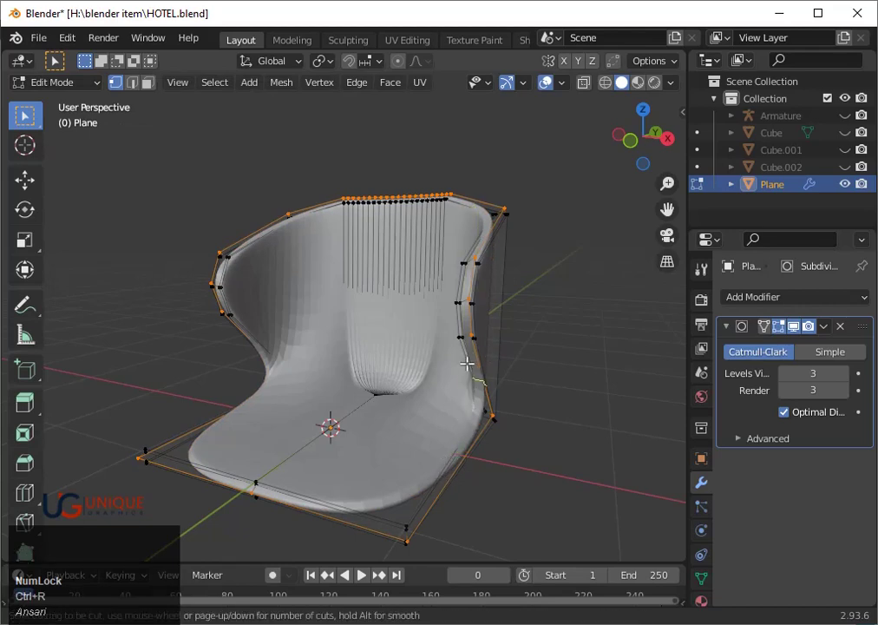
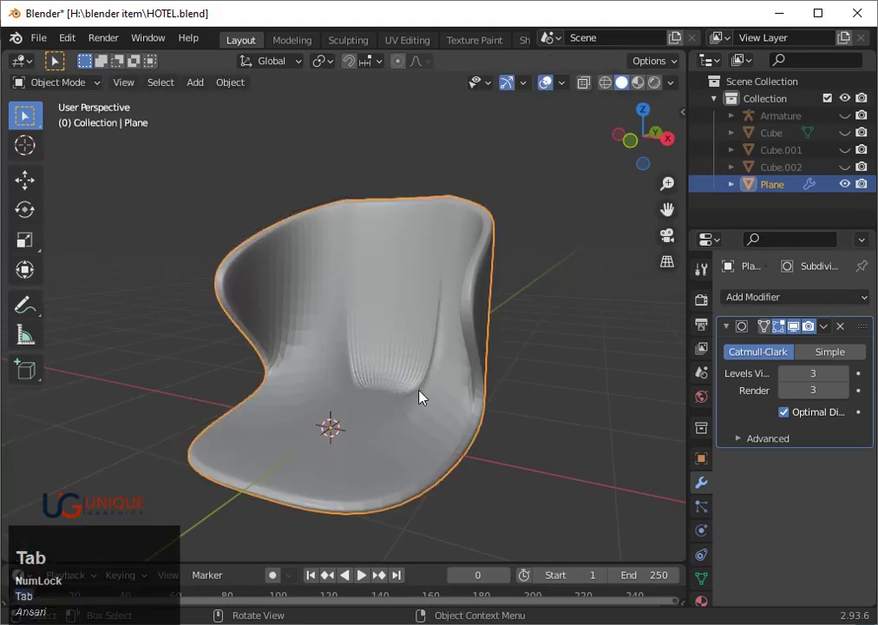
key(ctrl+z)
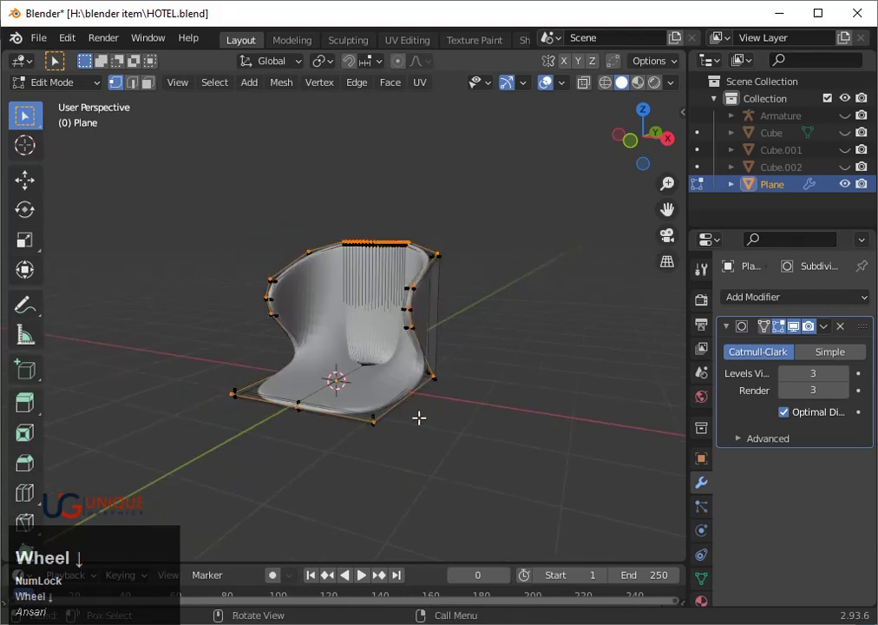
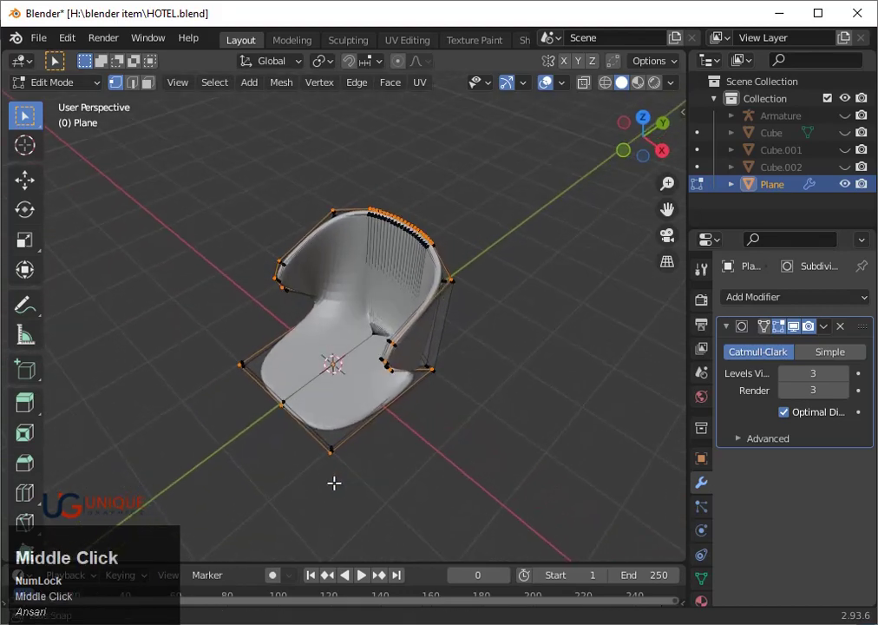
key(ctrl+r)
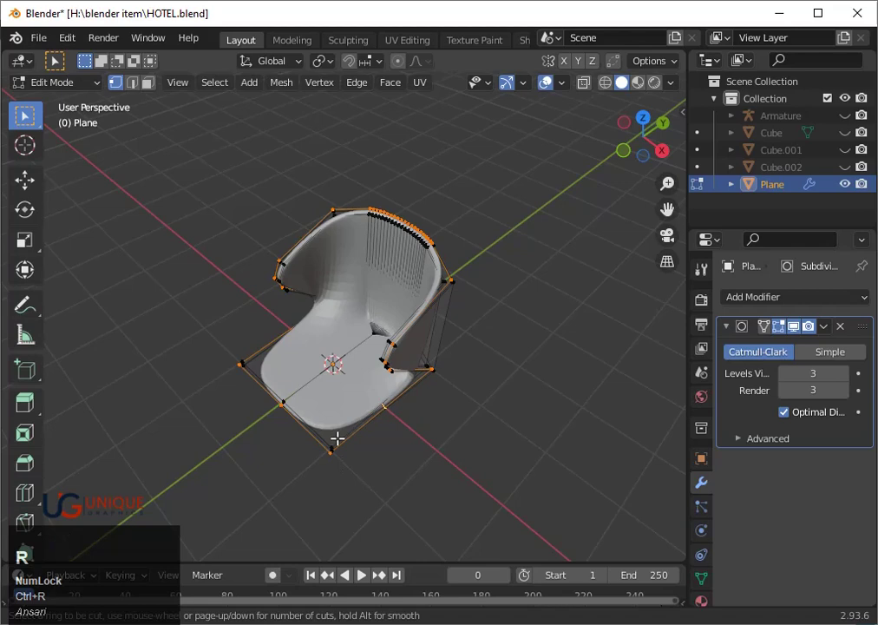
scroll(down, 3)
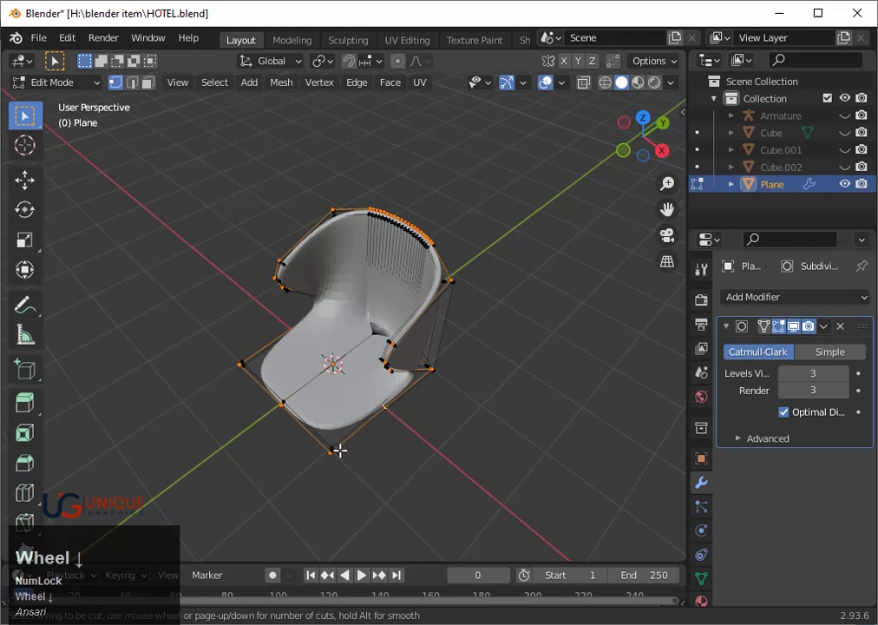
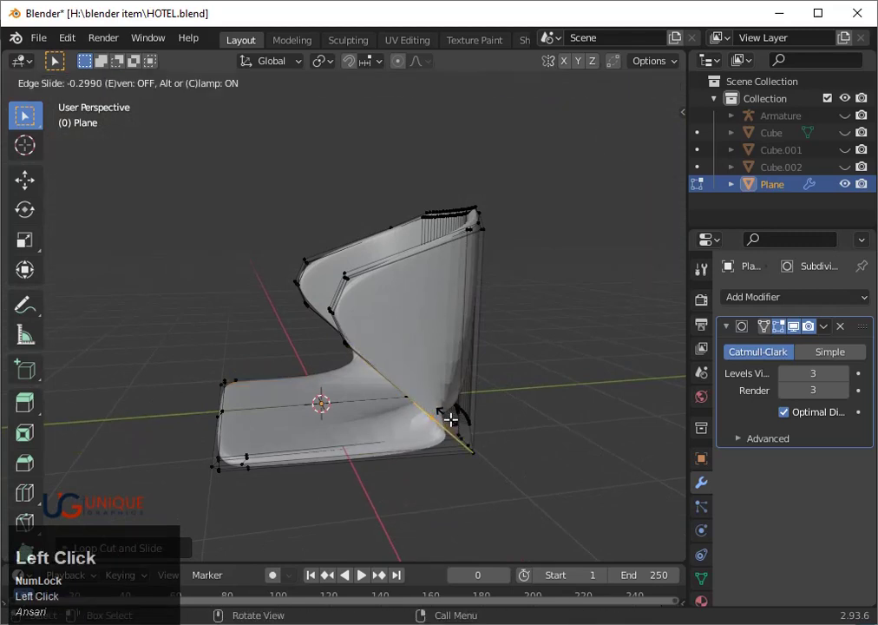
key(ctrl+z)
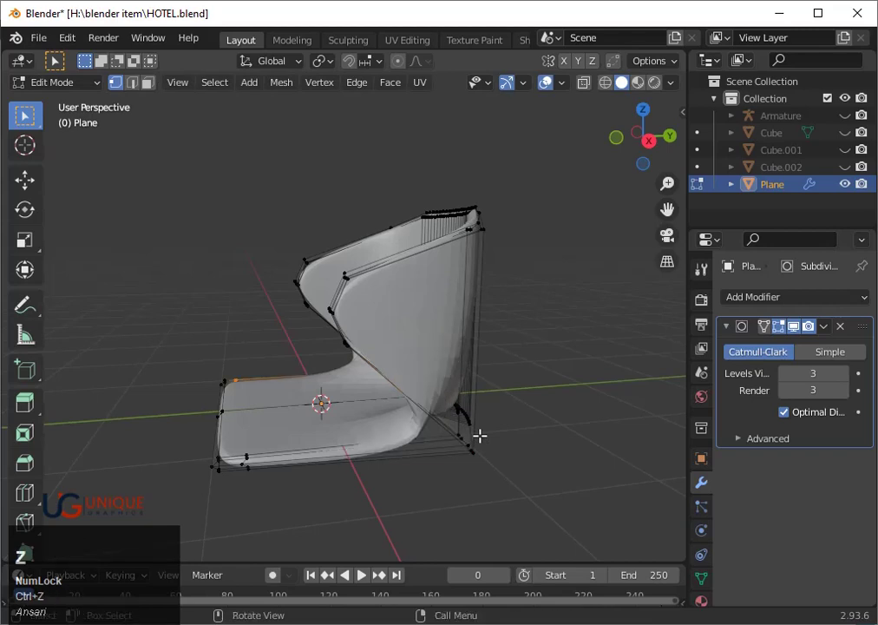
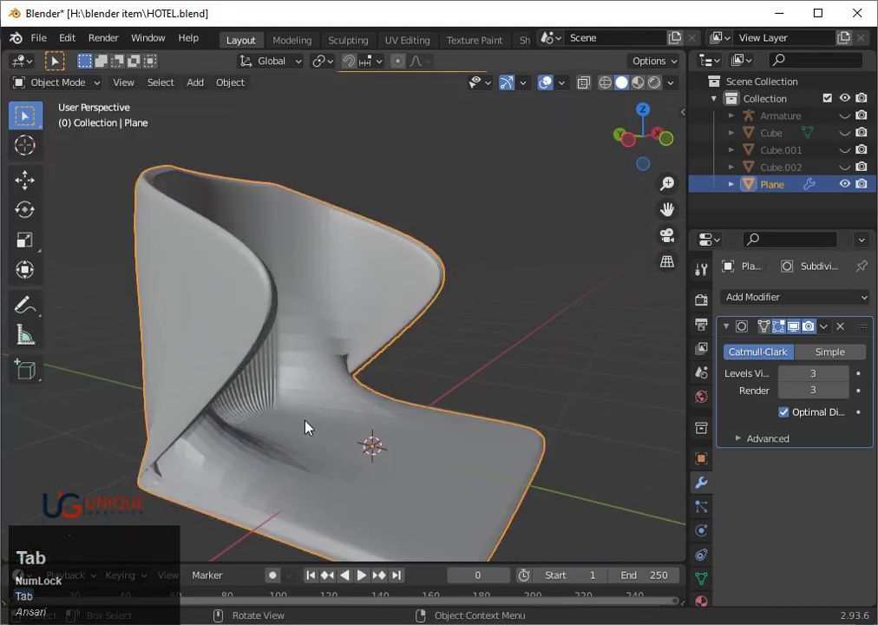
- Place a new loop cut across the backrest close to its border edges
key(Tab)
scroll(down, 3)
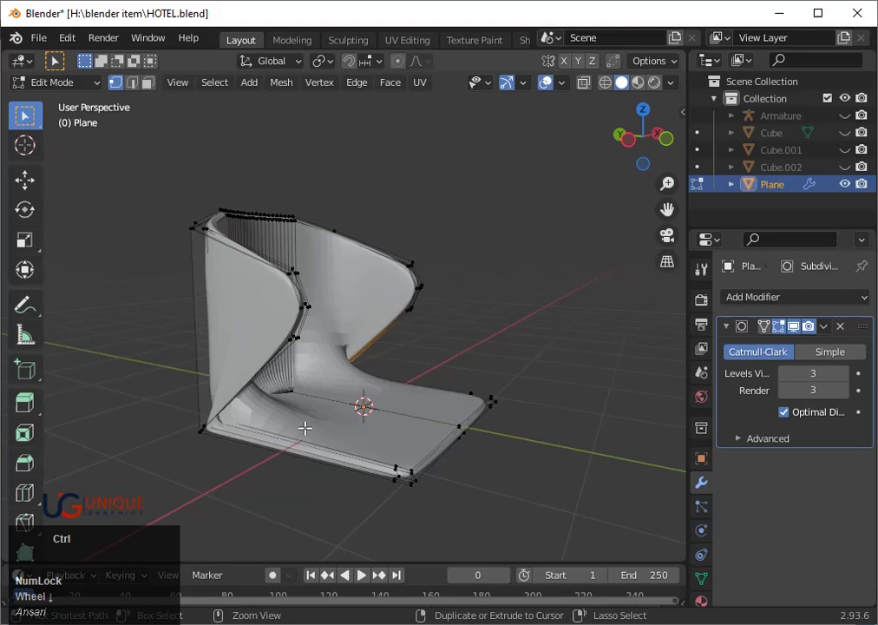
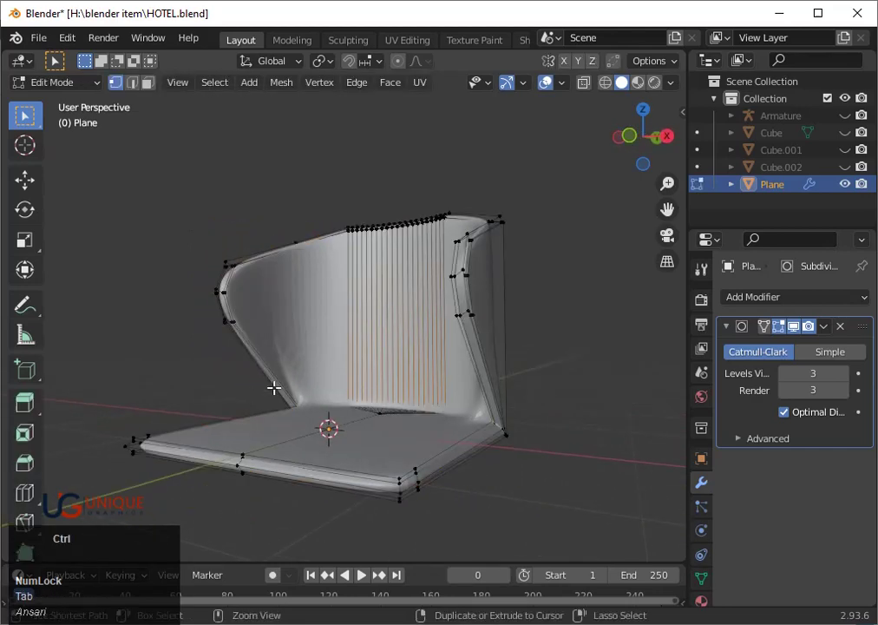
key(ctrl+r)
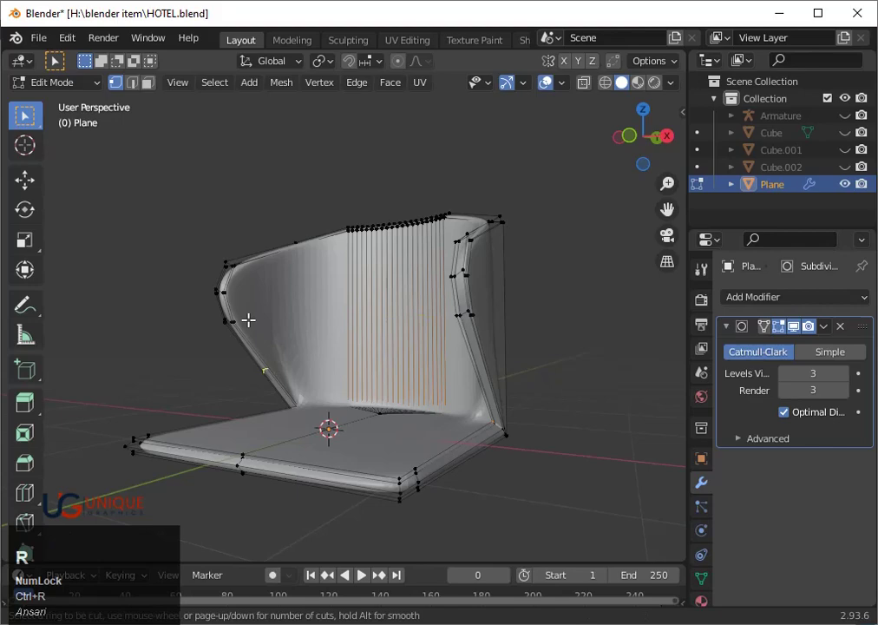
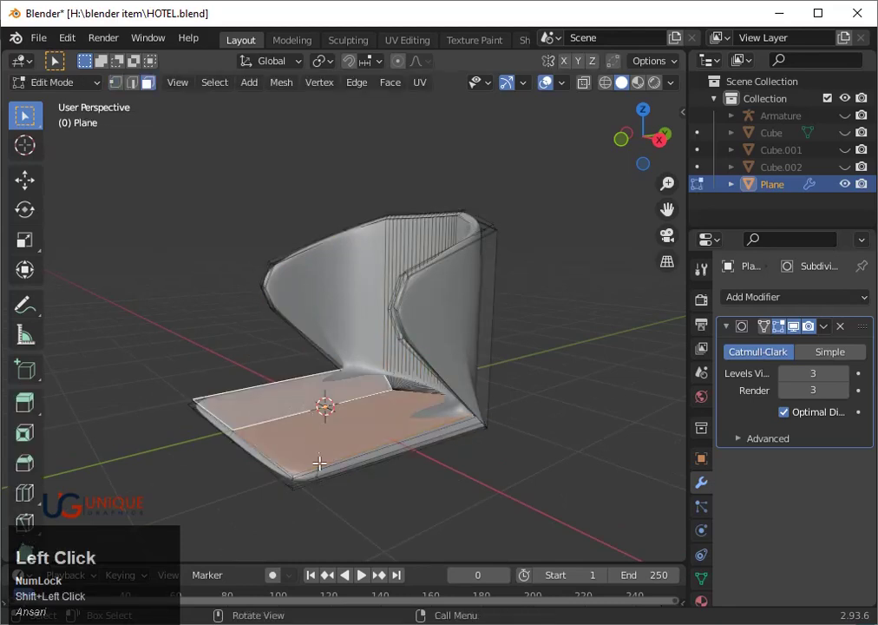
- Raise the seat front about 3.6 cm and a front corner roughly 10 cm along Z
key(g)
key(z)
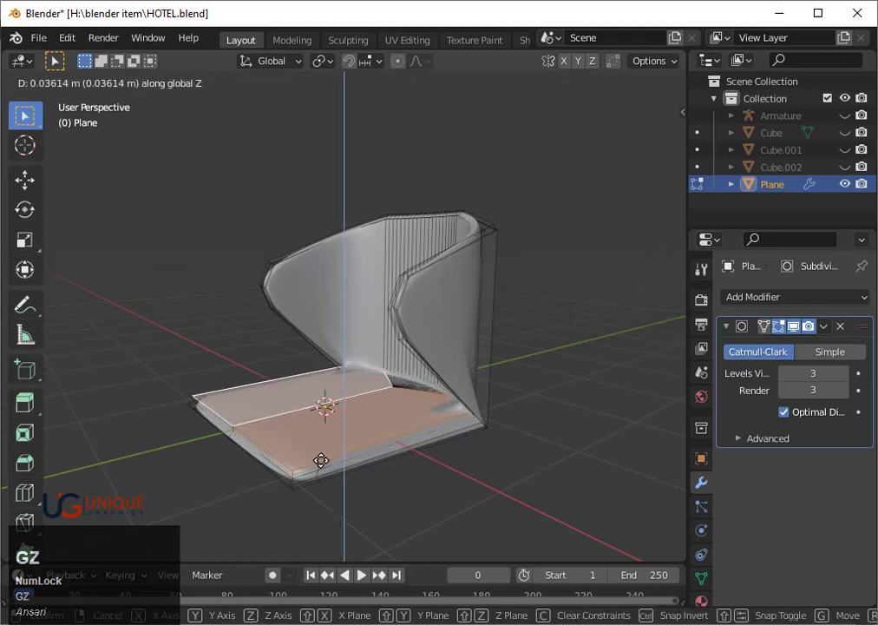
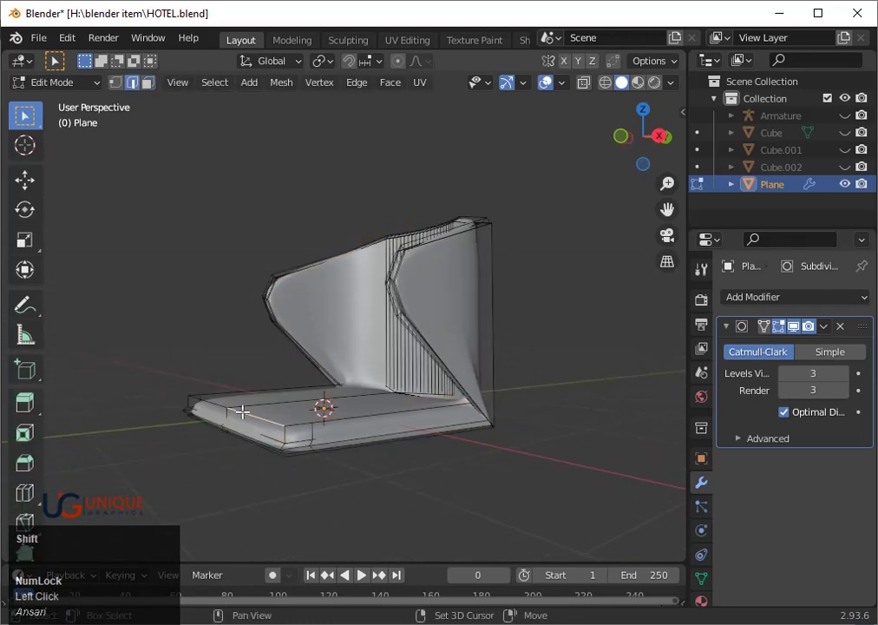
text(gz)
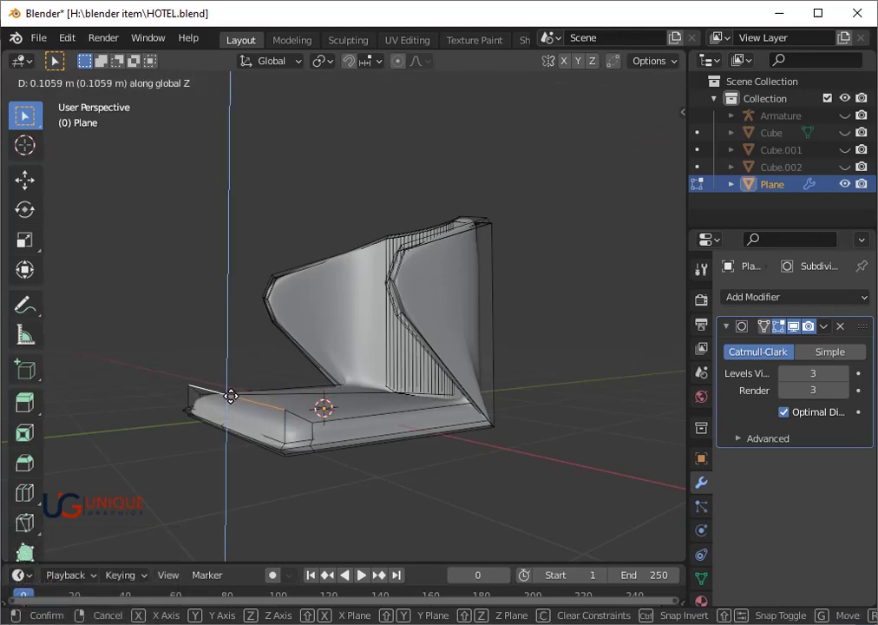
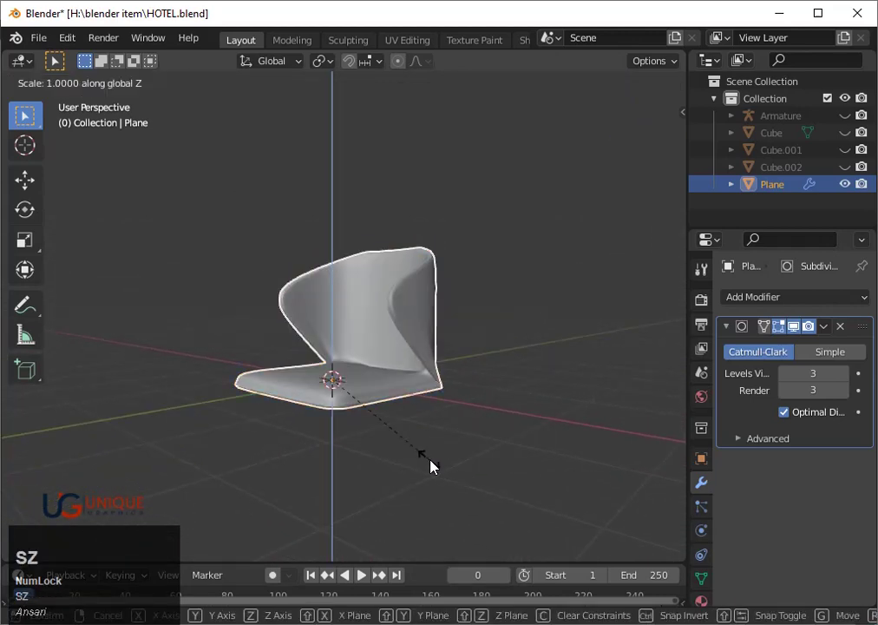
- Add a cube beneath the chair seat and start shrinking it
click(437, 467)
middle_click(438, 466)
key(shift+a)
click(486, 293)
scroll(down, 3)
key(s)
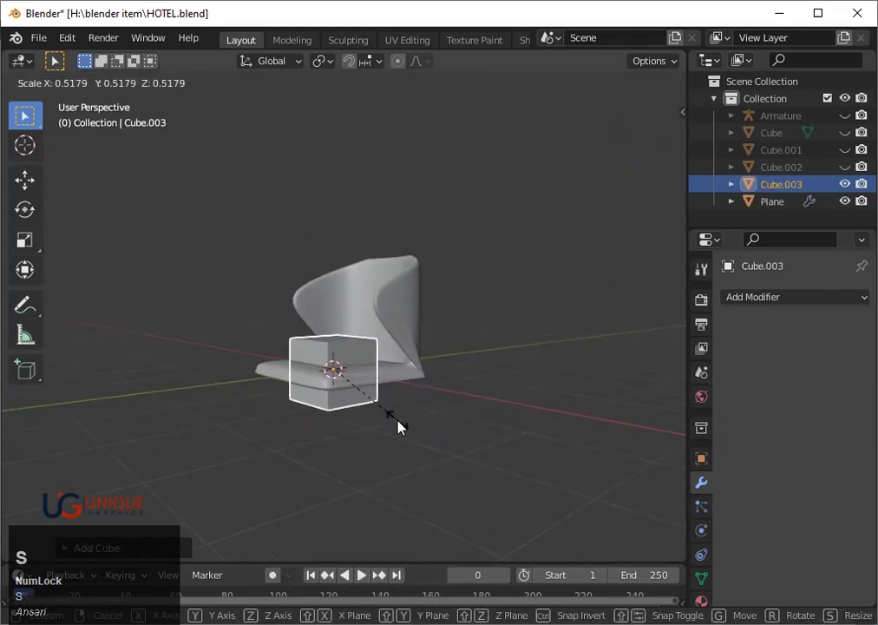
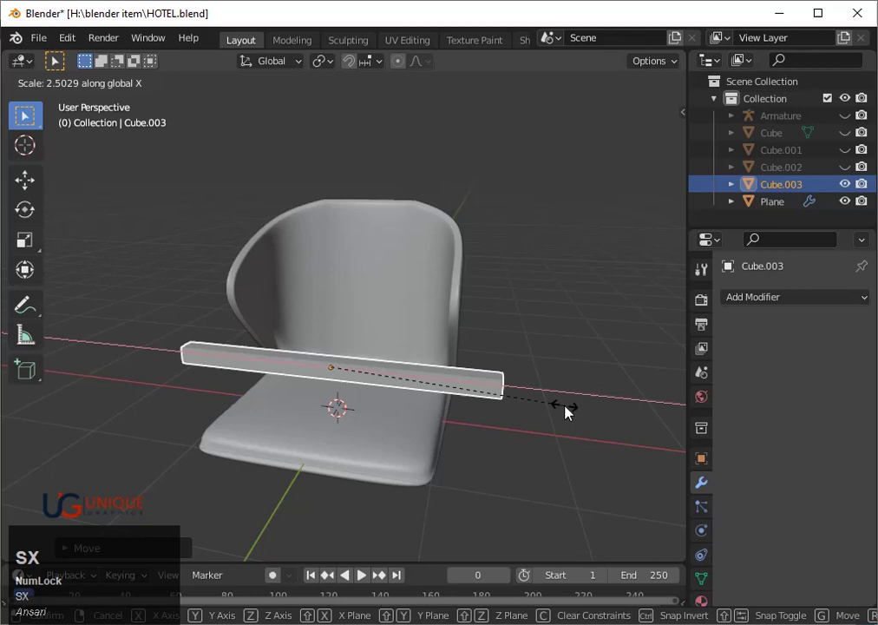
- Stretch the cube along X into a long bar spanning the chair's width and scale it down thin
click(573, 413)
key(s)
click(581, 429)
key(s)
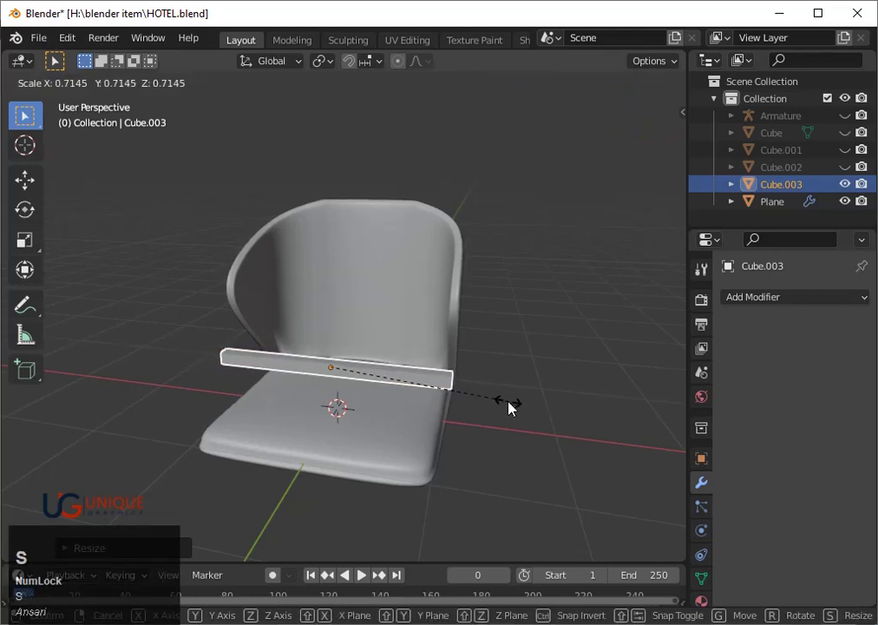
click(518, 408)
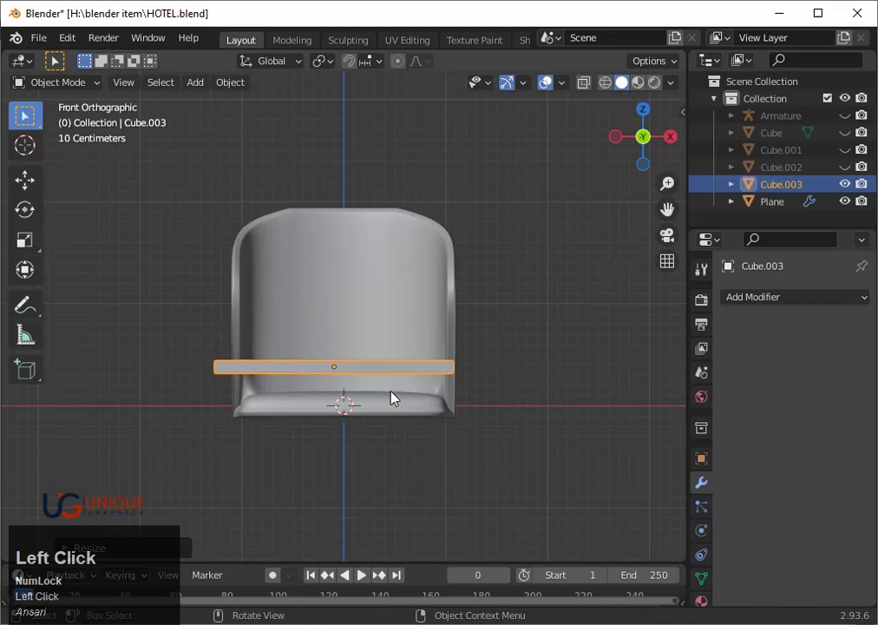
- Drop the bar just below the seat and narrow it along X to fit inside the seat's width
key(g)
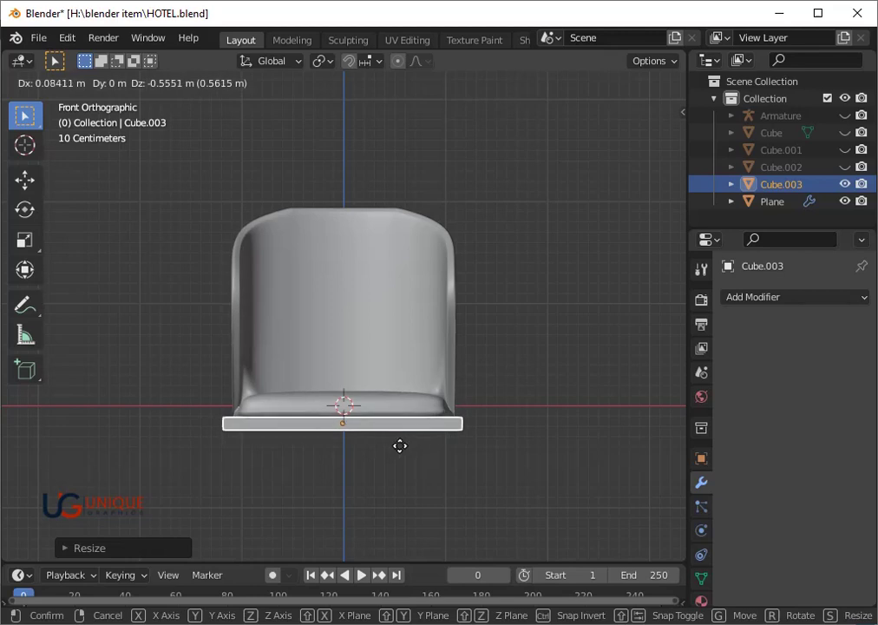
click(404, 450)
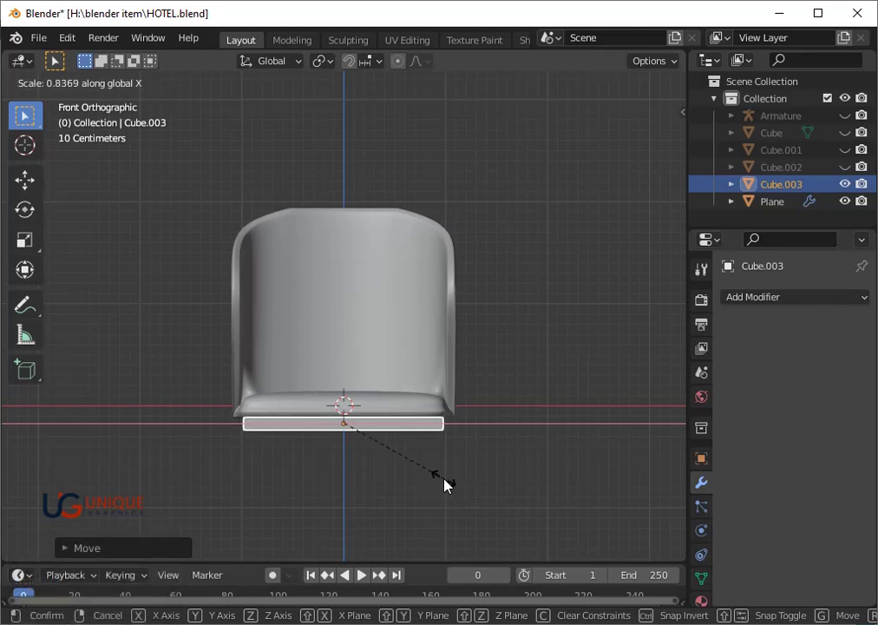
click(447, 483)
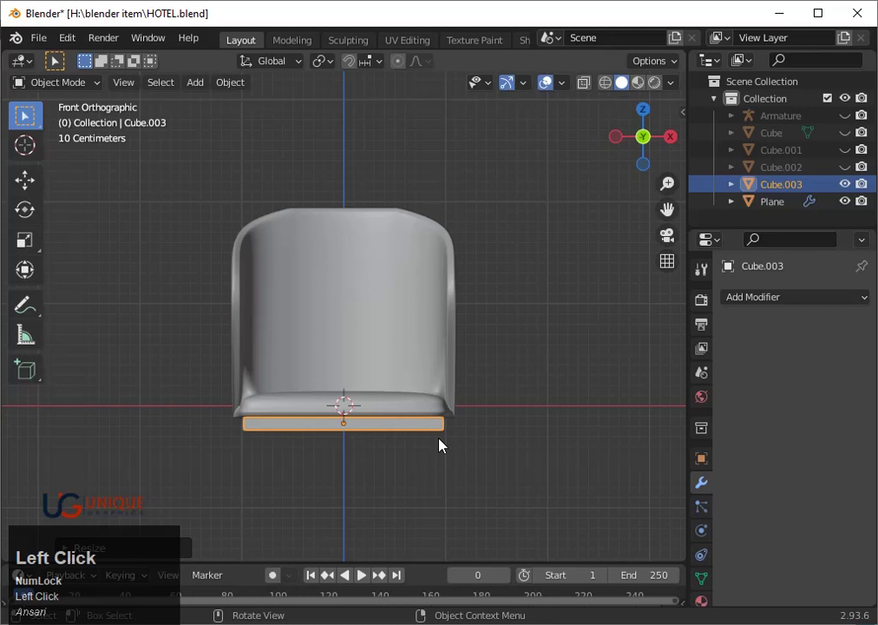
double_click(652, 135)
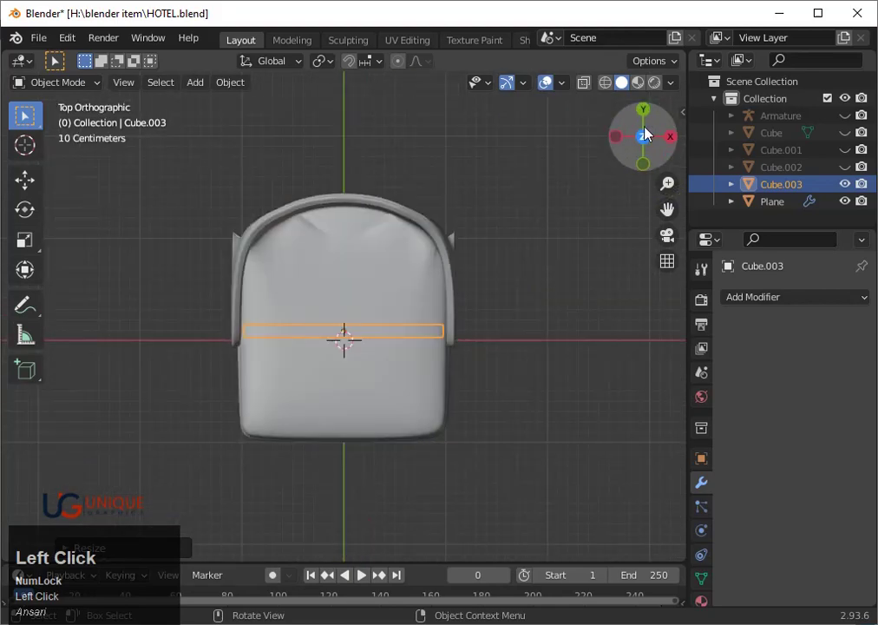
- Place a bar along the seat's front edge and duplicate a matching bar to the back edge
scroll(up, 3)
key(y)
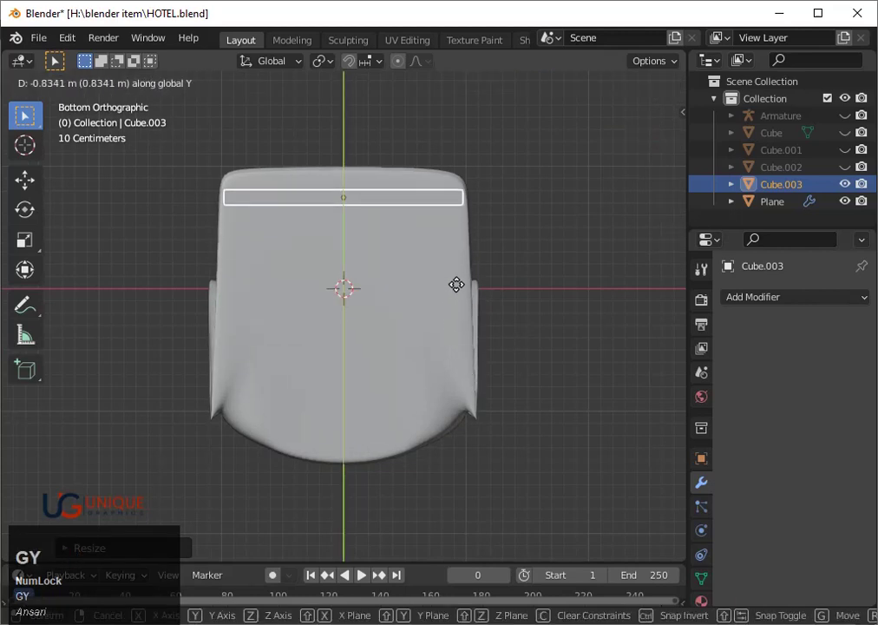
click(463, 284)
key(s)
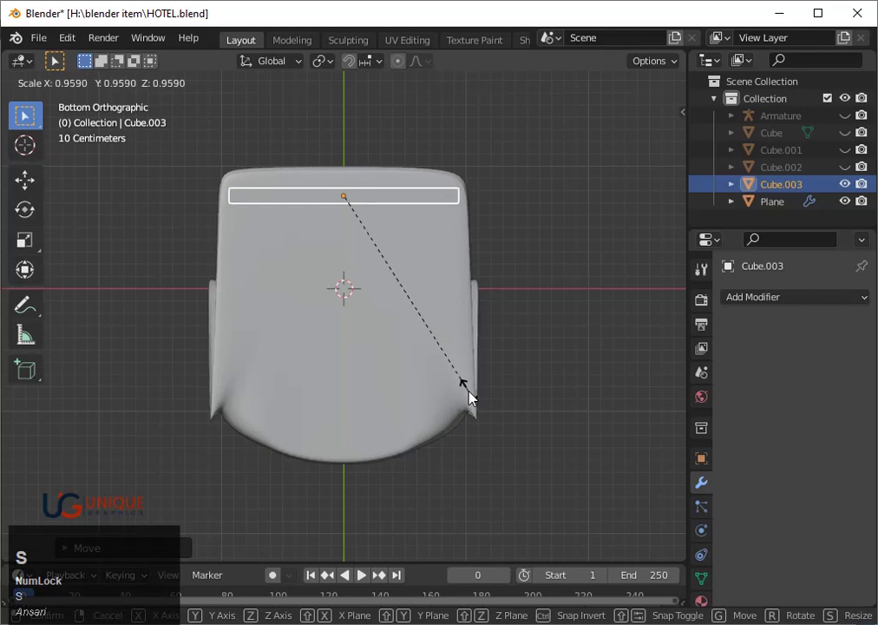
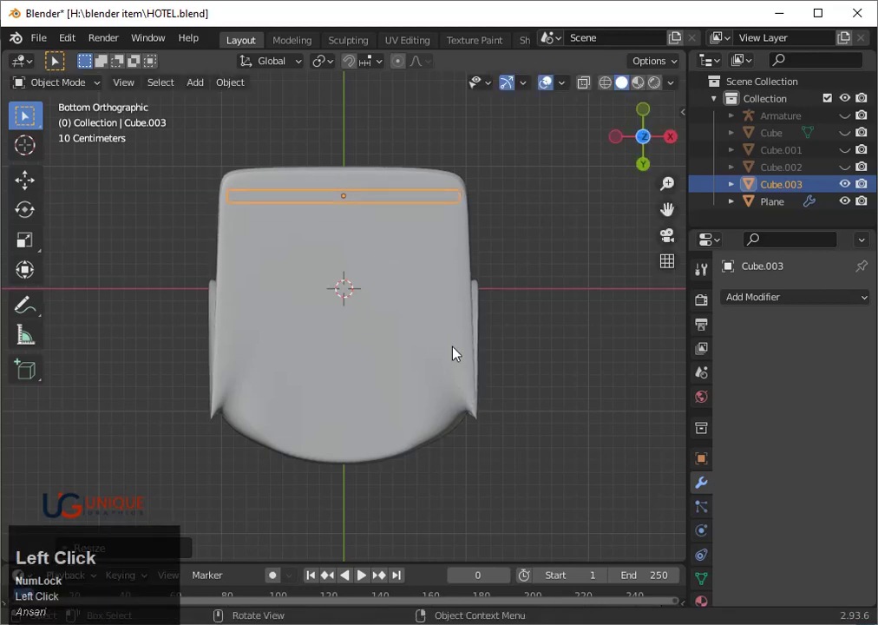
key(shift+d)
key(x)
key(y)
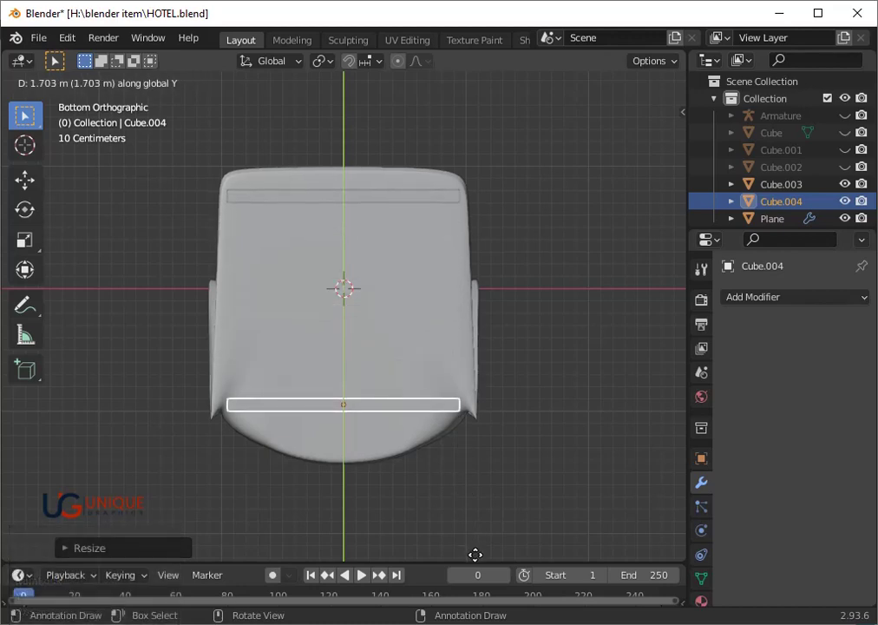
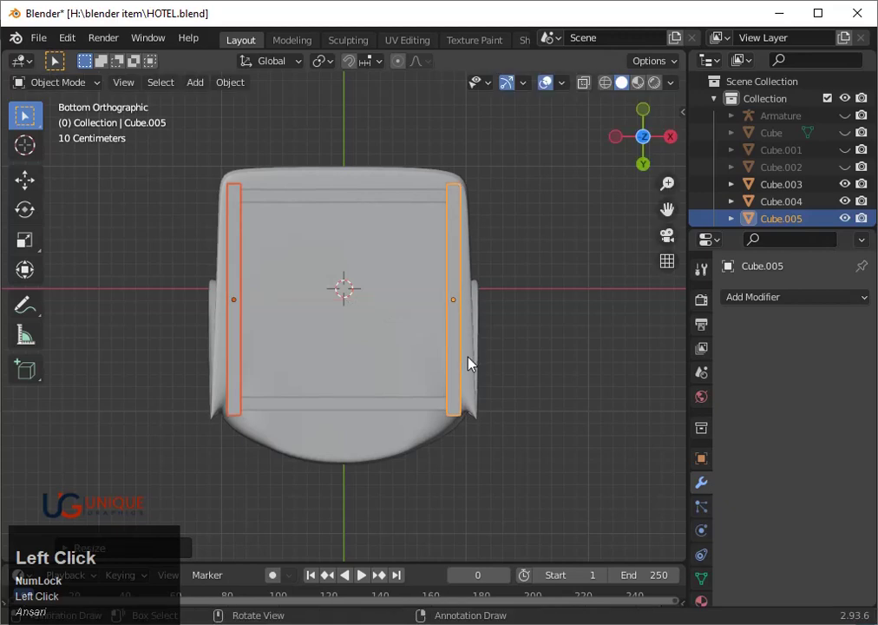
- Shorten the two side bars slightly along Y to complete the frame under the seat
key(s)
text(sy)
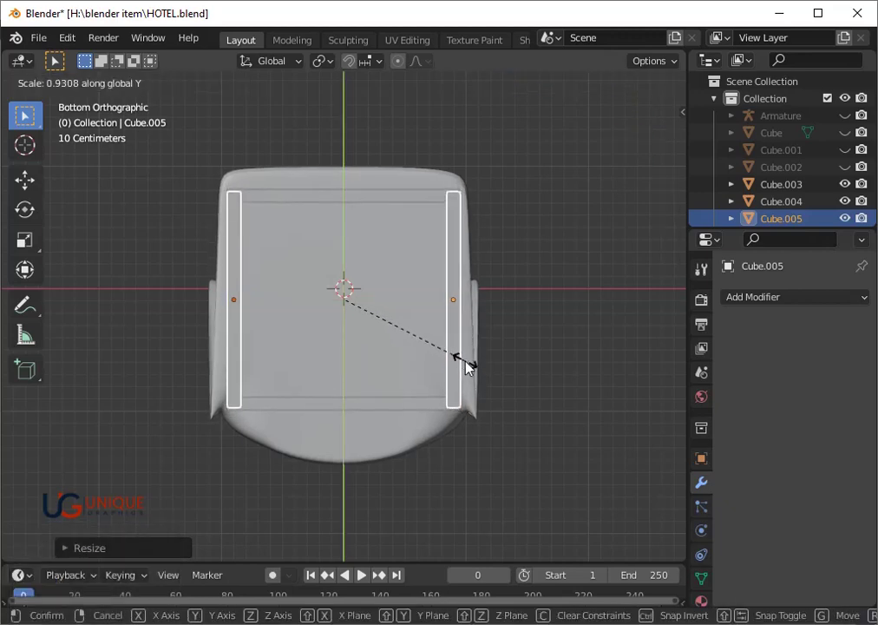
click(471, 370)
scroll(down, 3)
drag(462, 334, 676, 143)
click(676, 143)
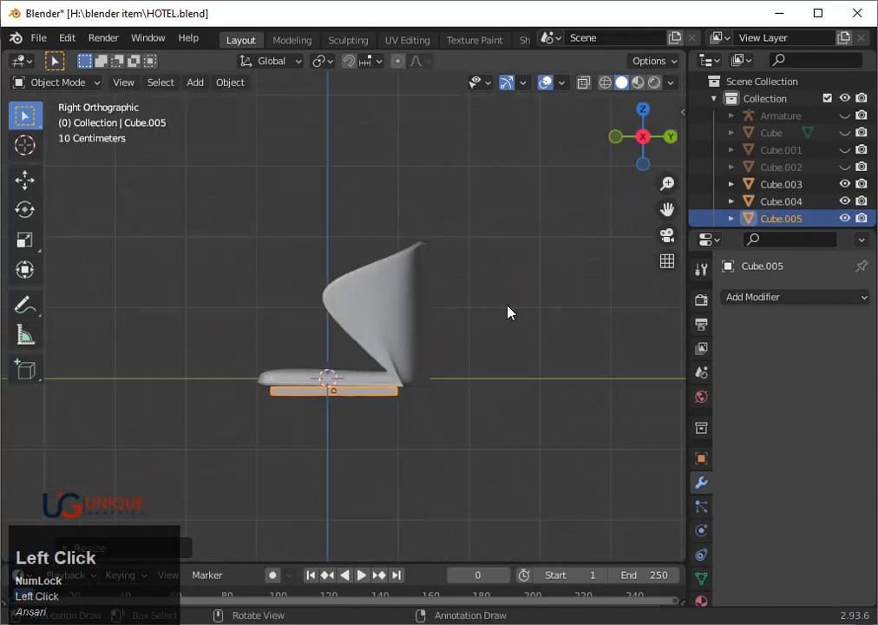
- Duplicate the side bar, rotate it upright and tilt it down as a leg shortened to about 0.82
click(417, 445)
key(shift+d)
key(r)
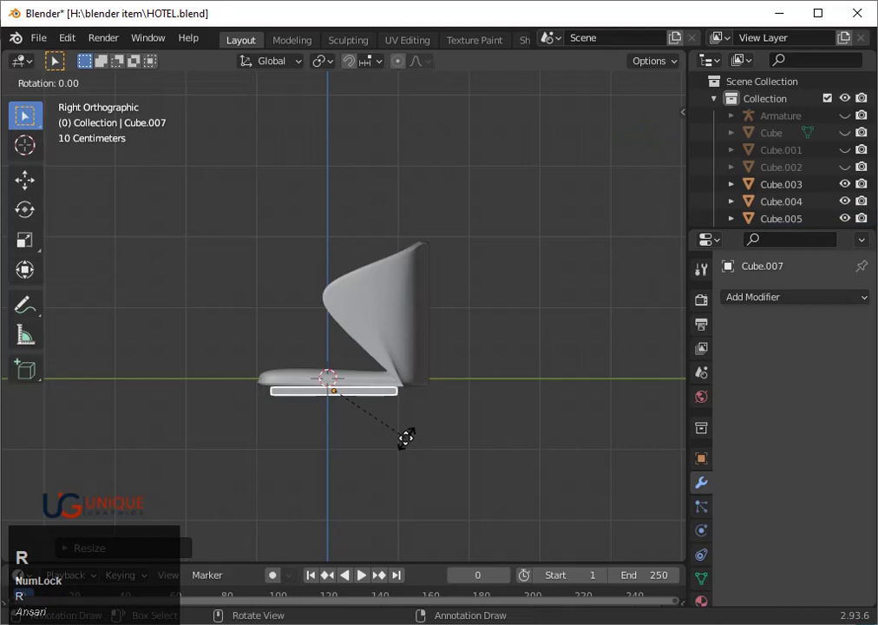
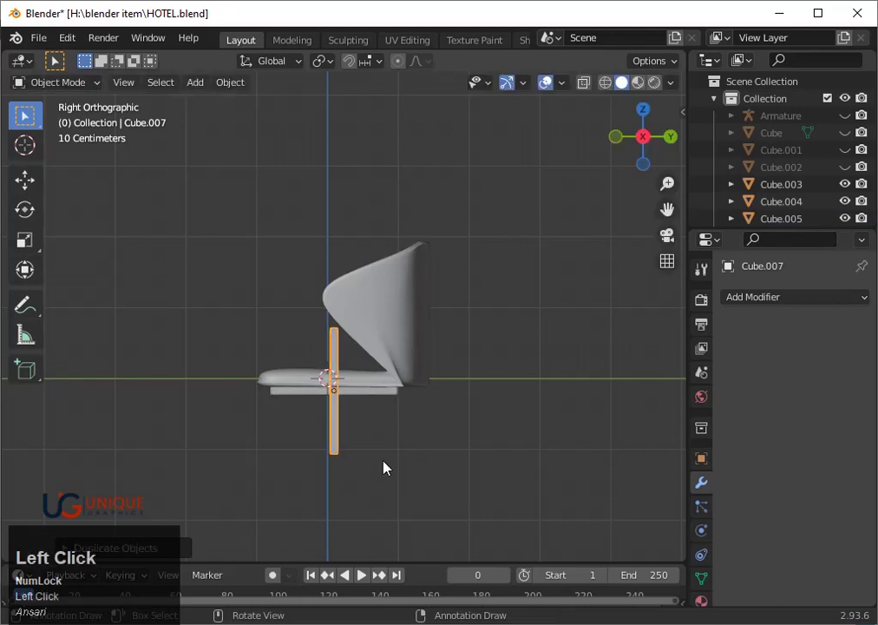
key(g)
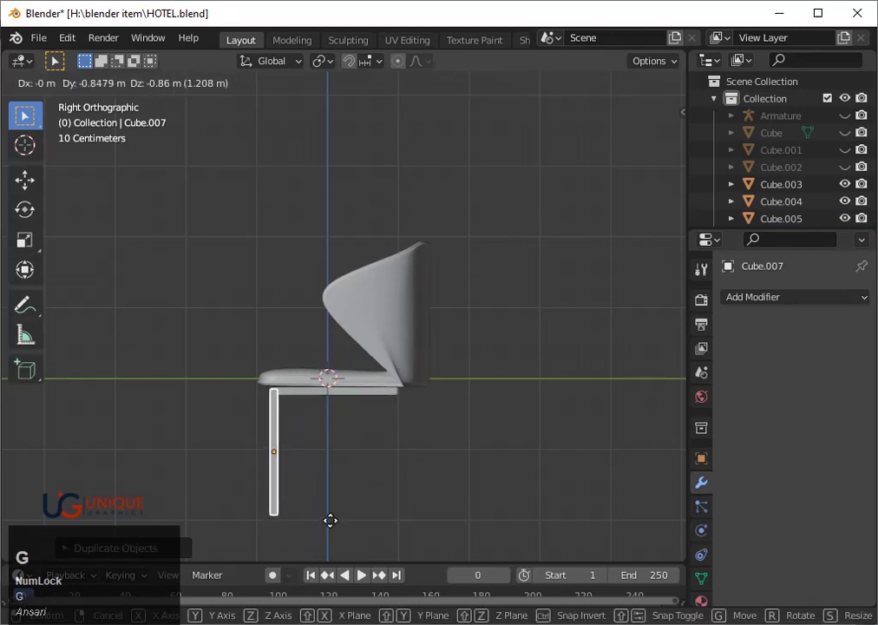
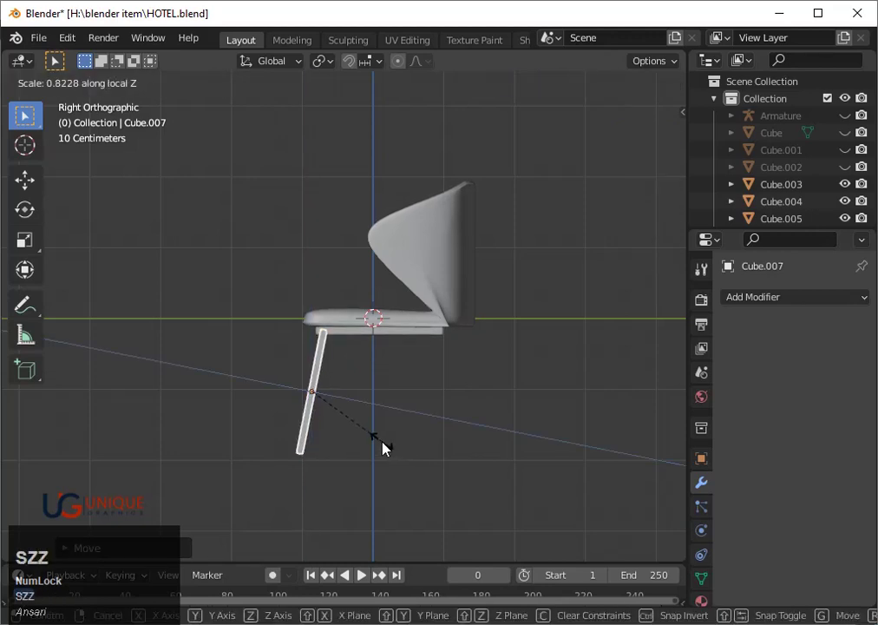
key(z)
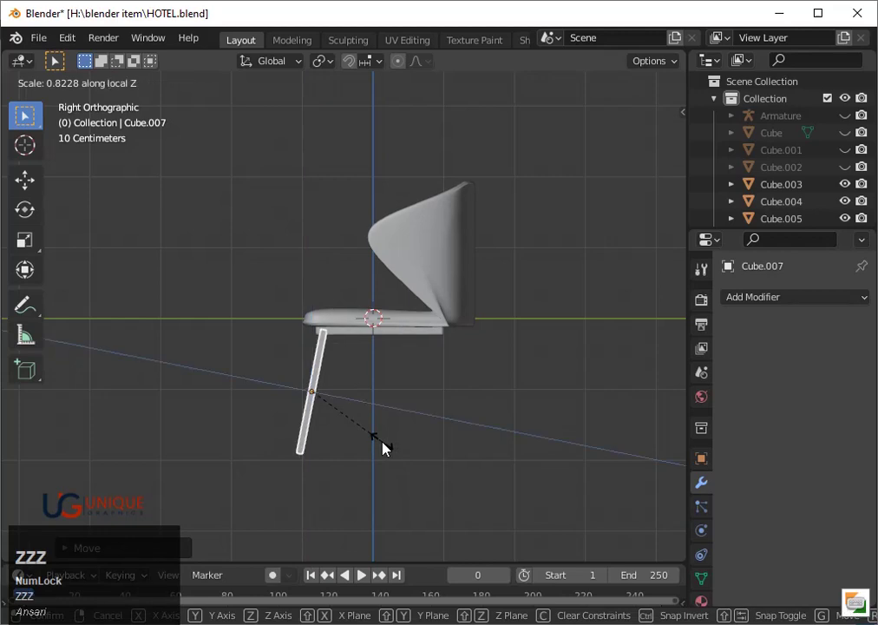
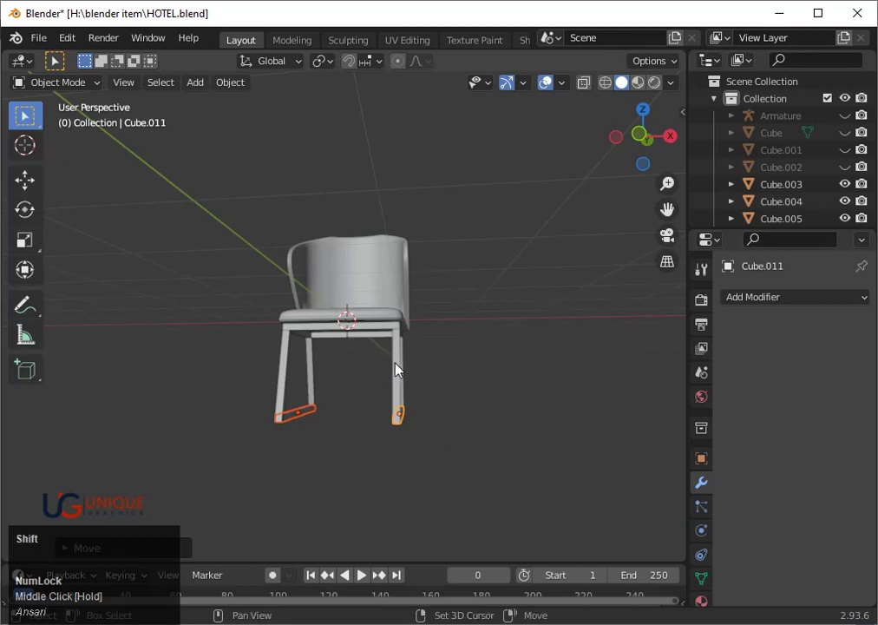
click(400, 370)
middle_click(435, 401)
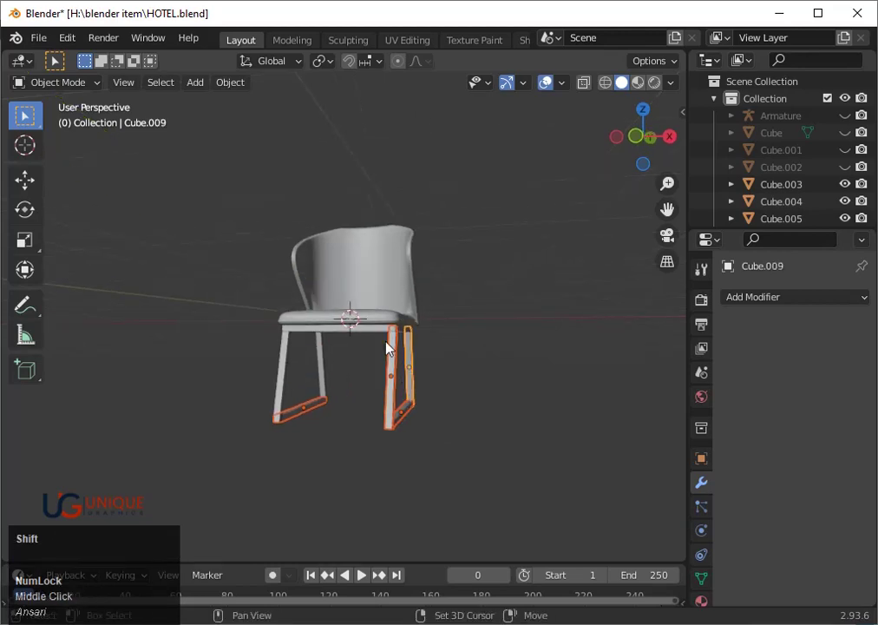
click(393, 335)
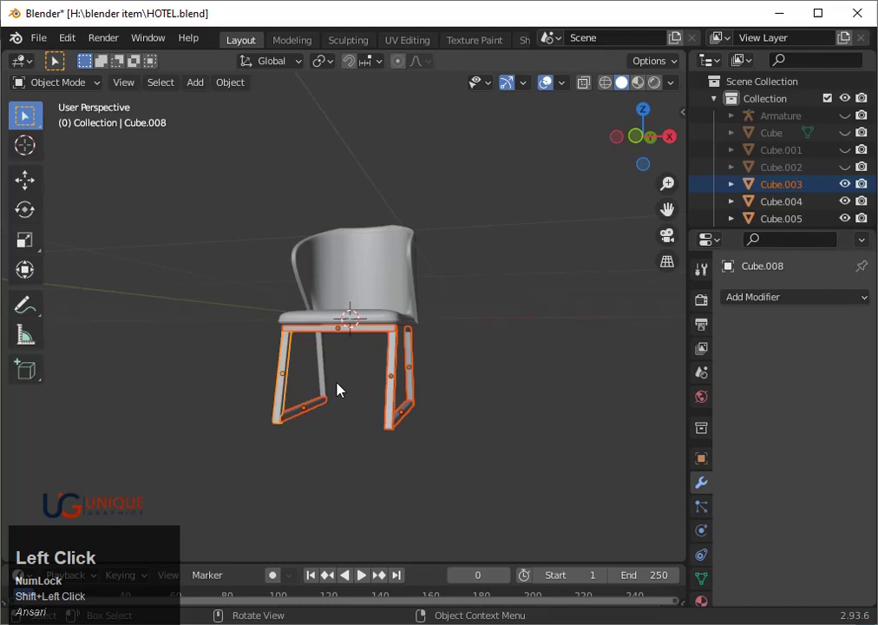
click(379, 400)
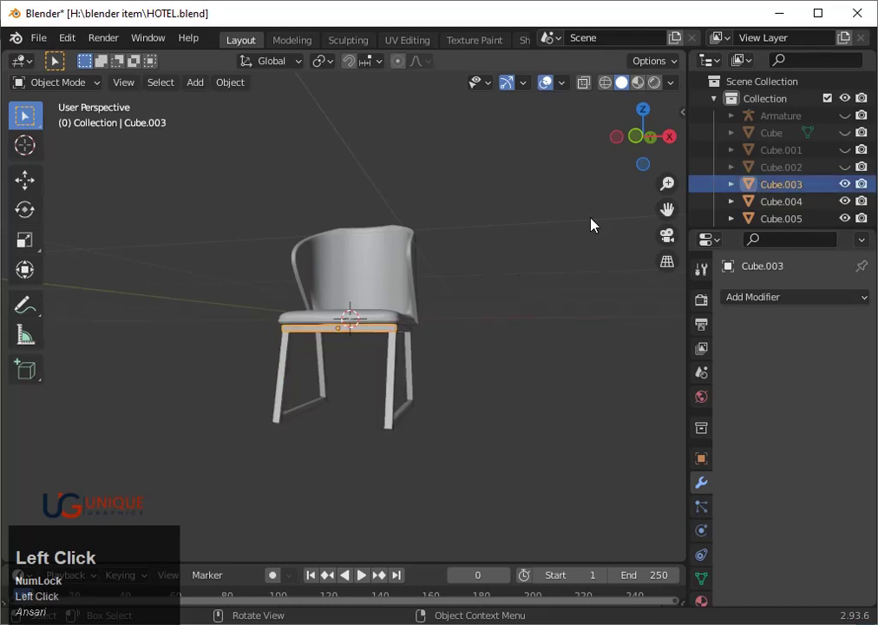
- Duplicate the seat bar downward as a crossbar and stretch it along X to span between the legs
scroll(up, 3)
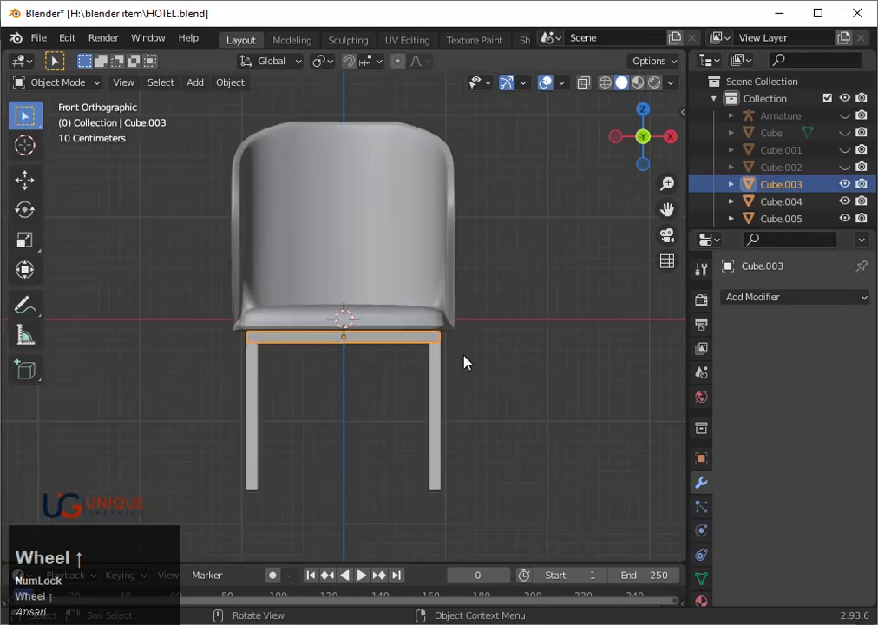
key(shift+d)
key(z)
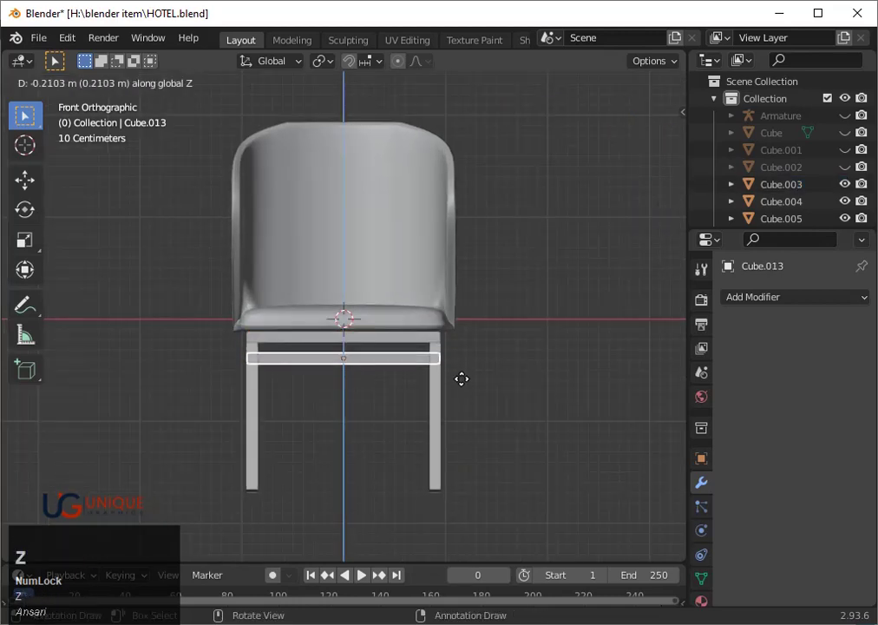
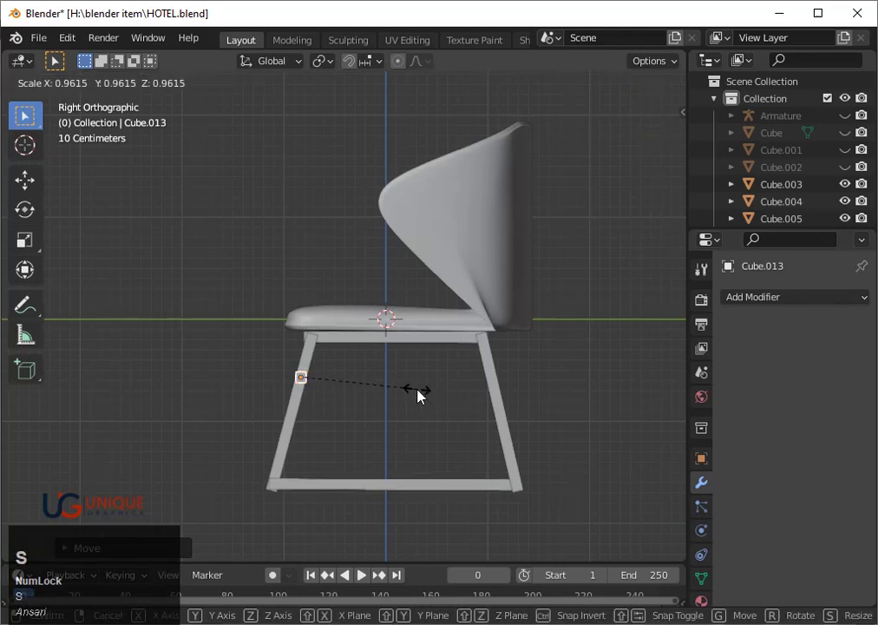
click(400, 388)
middle_click(360, 395)
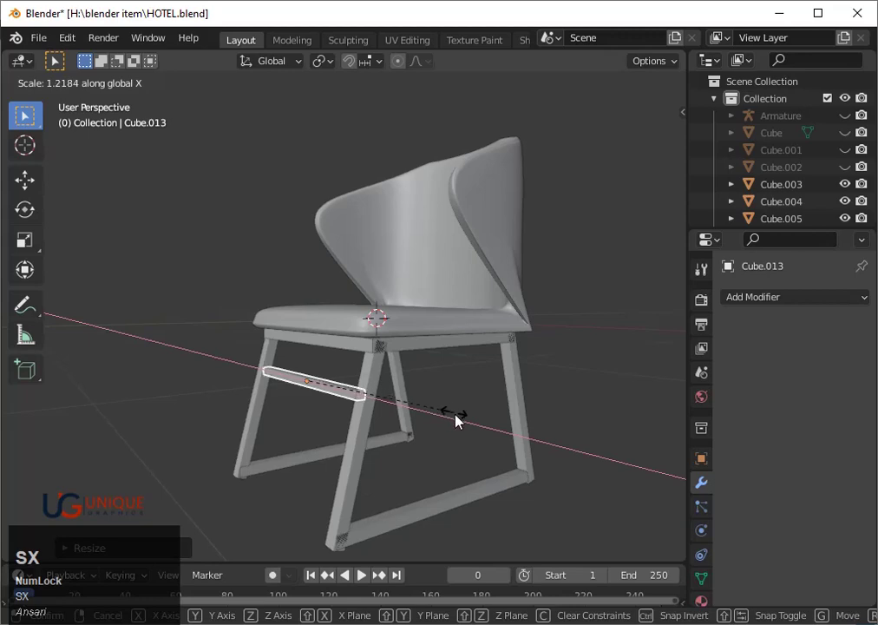
click(474, 429)
- Select a frame piece and the rail under the seat to begin gathering the frame parts
drag(420, 435, 443, 422)
click(443, 422)
click(278, 341)
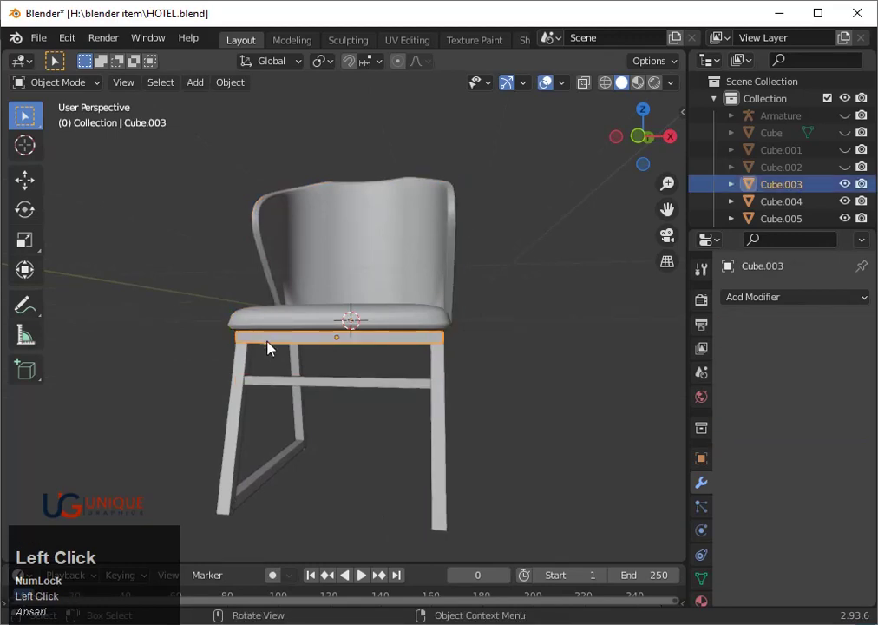
- Add every leg, rail and crossbar of the chair frame to the selection, orbiting to reach each one
click(251, 371)
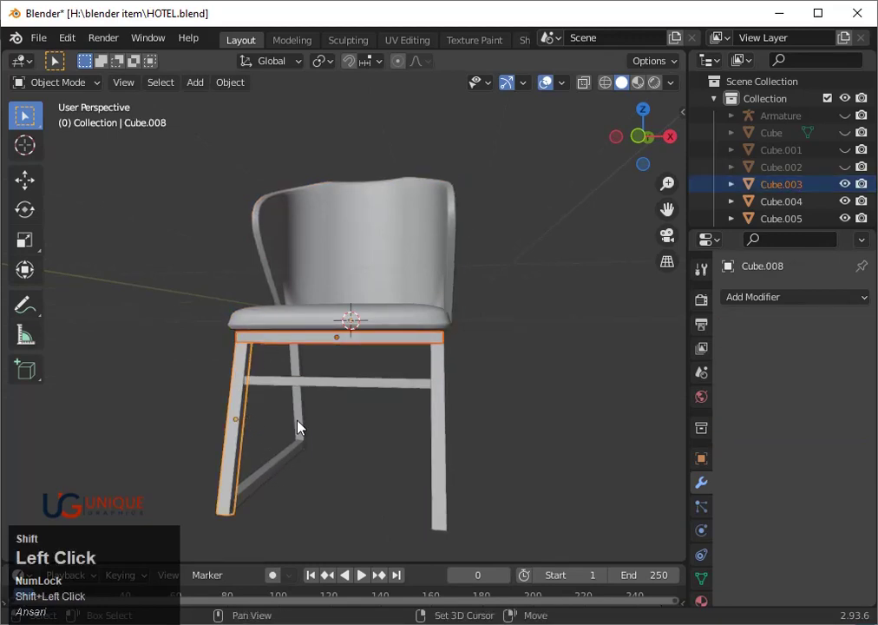
middle_click(455, 444)
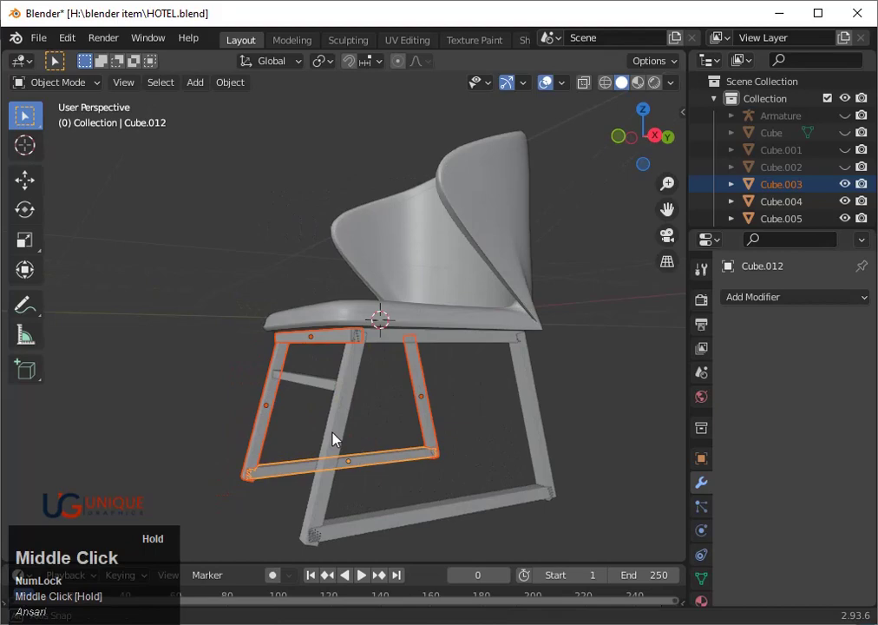
click(349, 436)
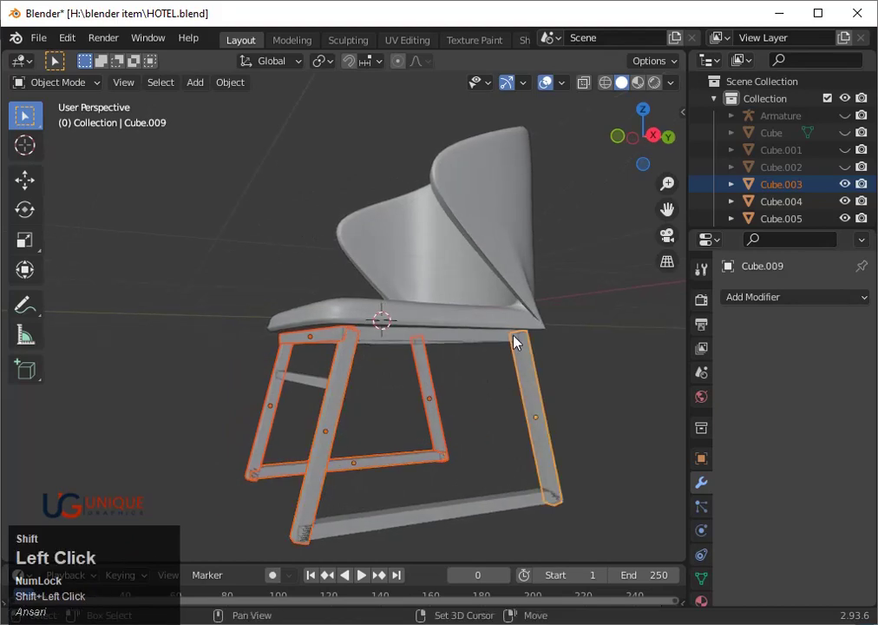
drag(567, 499, 506, 326)
double_click(506, 327)
middle_click(478, 363)
click(453, 361)
middle_click(488, 380)
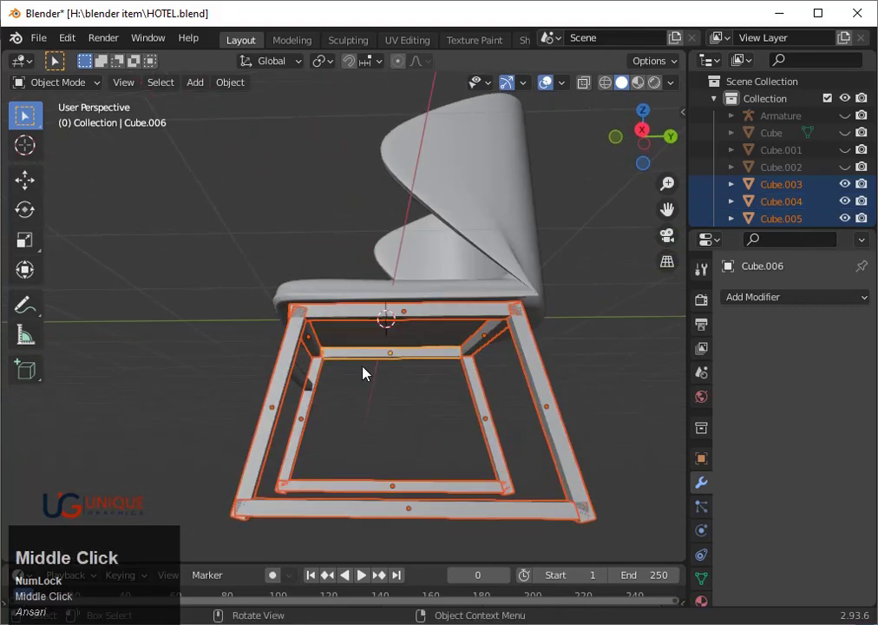
click(296, 380)
click(306, 383)
drag(315, 392, 337, 401)
- Join the selected frame pieces into a single object with Ctrl+J and inspect the result all round
key(ctrl+j)
scroll(down, 3)
middle_click(336, 418)
scroll(up, 3)
middle_click(486, 405)
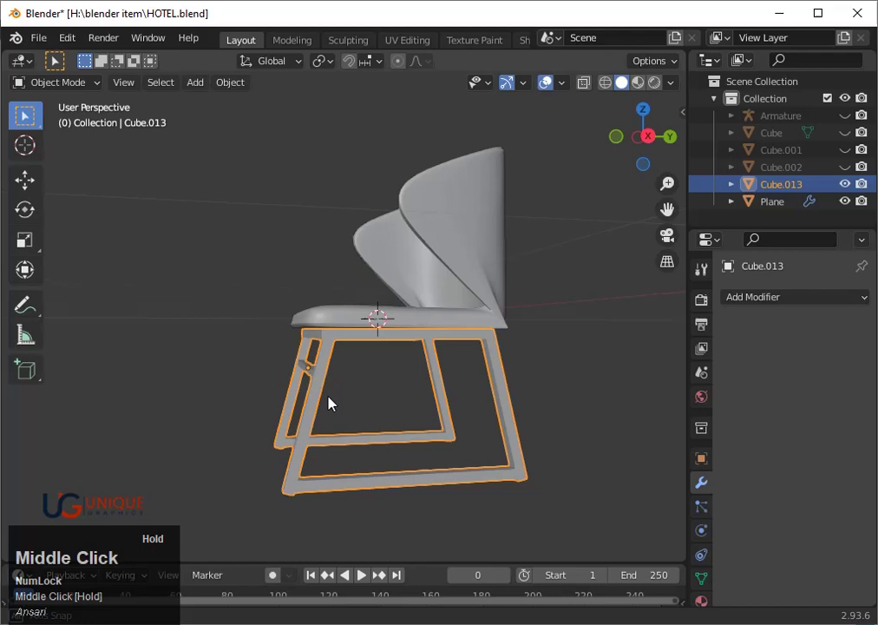
scroll(down, 3)
drag(317, 413, 445, 291)
scroll(up, 3)
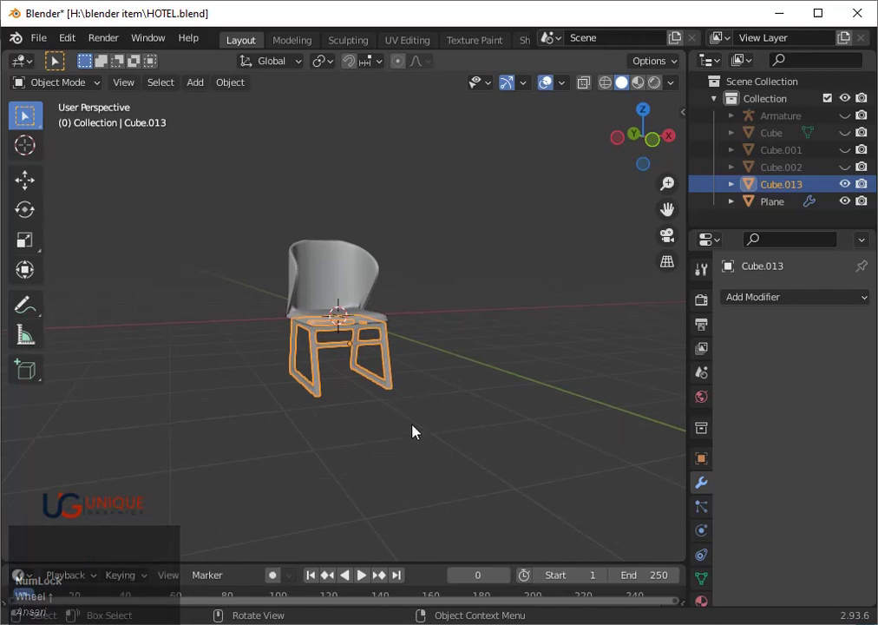
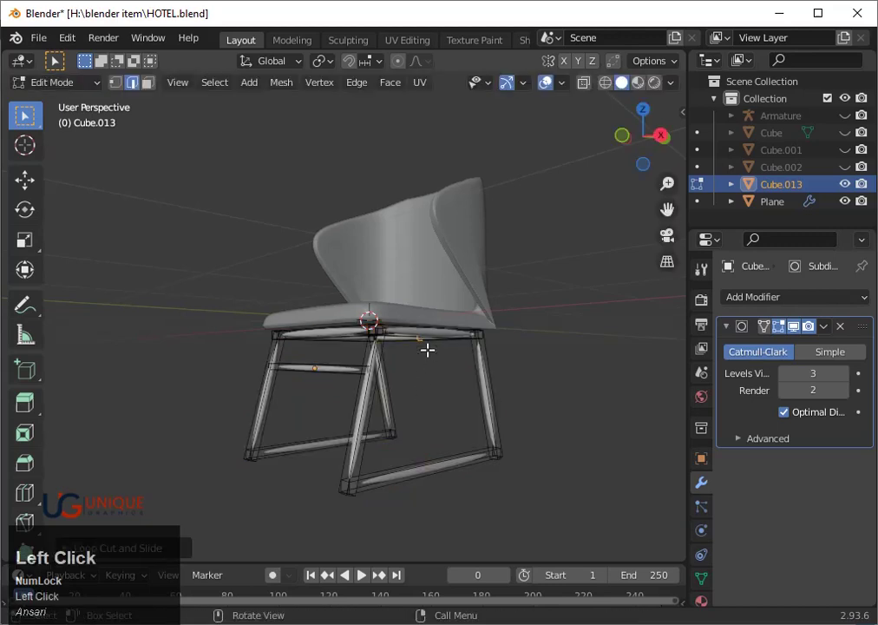
- Add edge loops near the bottom bar's end, the rear leg's top and the crossbar's end to keep them crisp
key(ctrl+z)
key(ctrl+r)
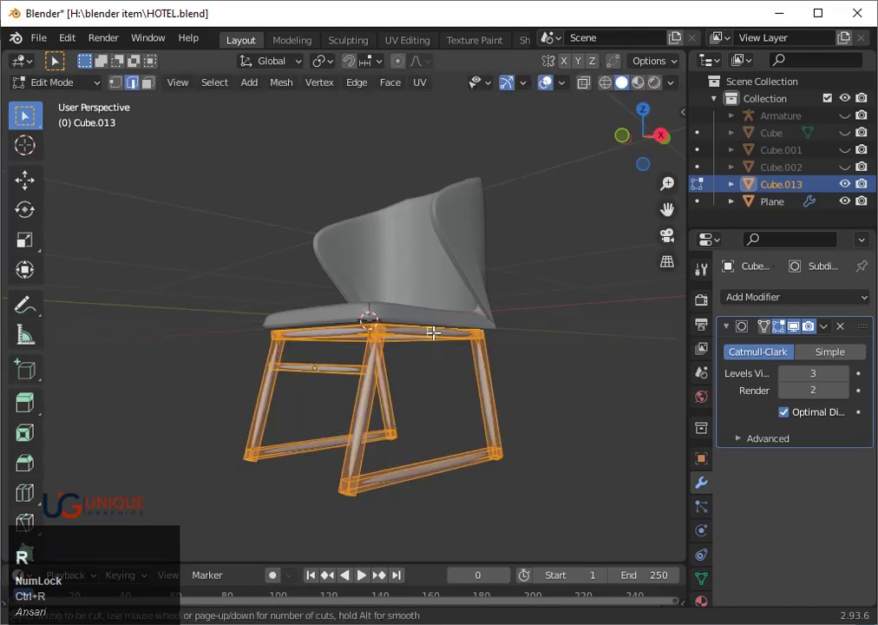
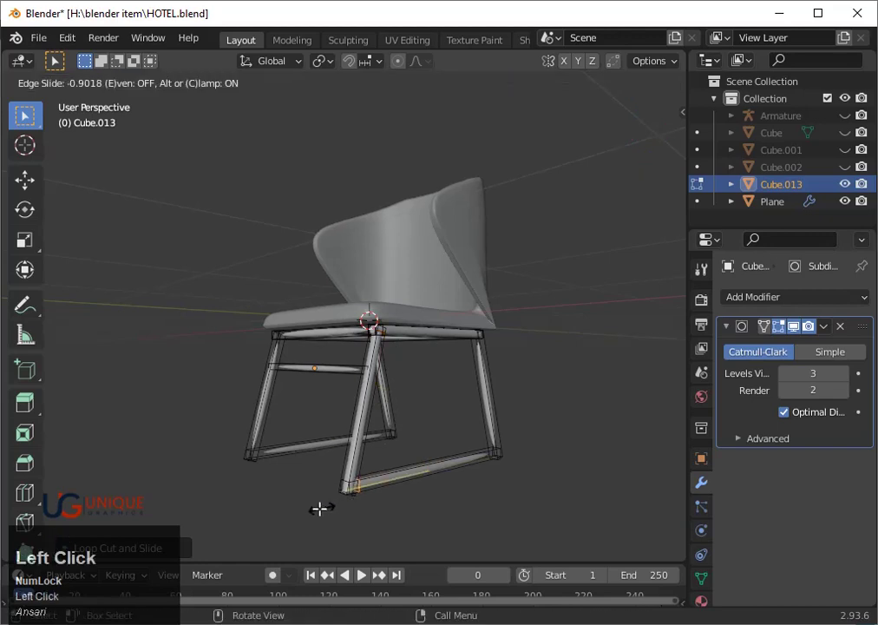
key(ctrl+r)
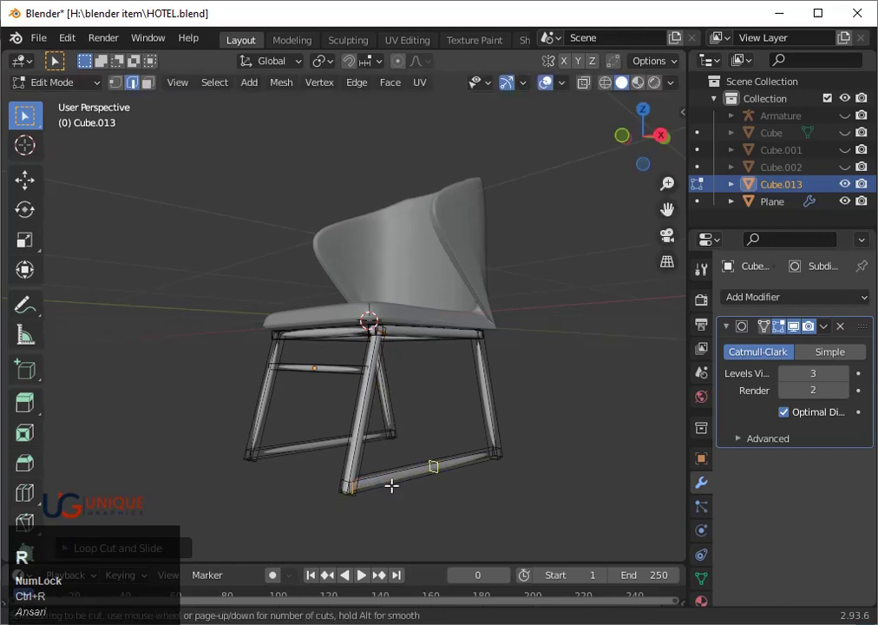
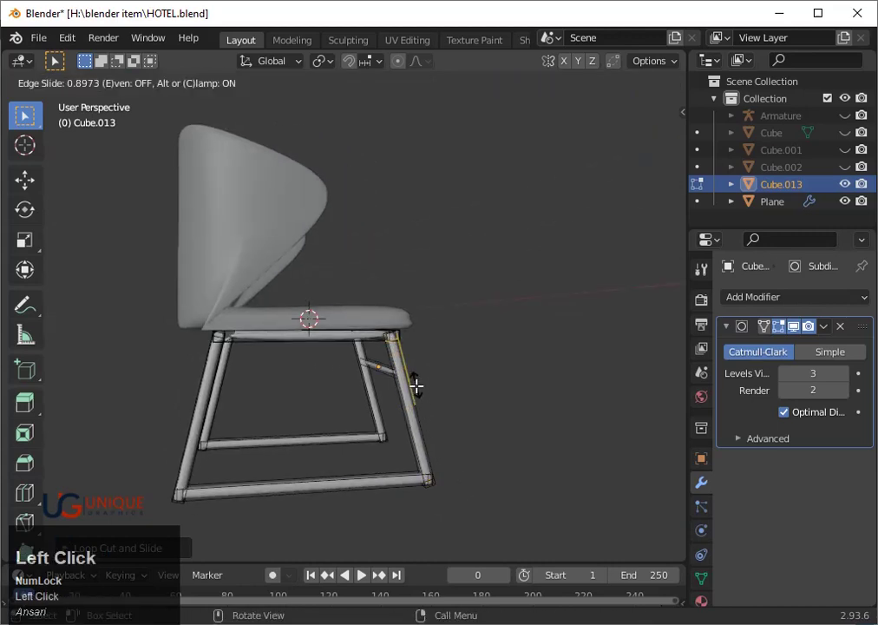
key(ctrl+r)
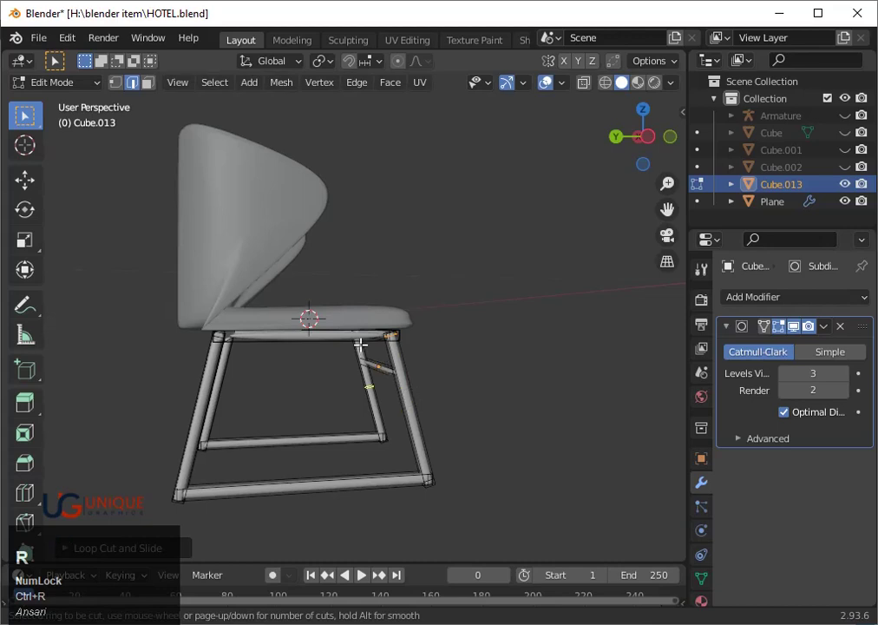
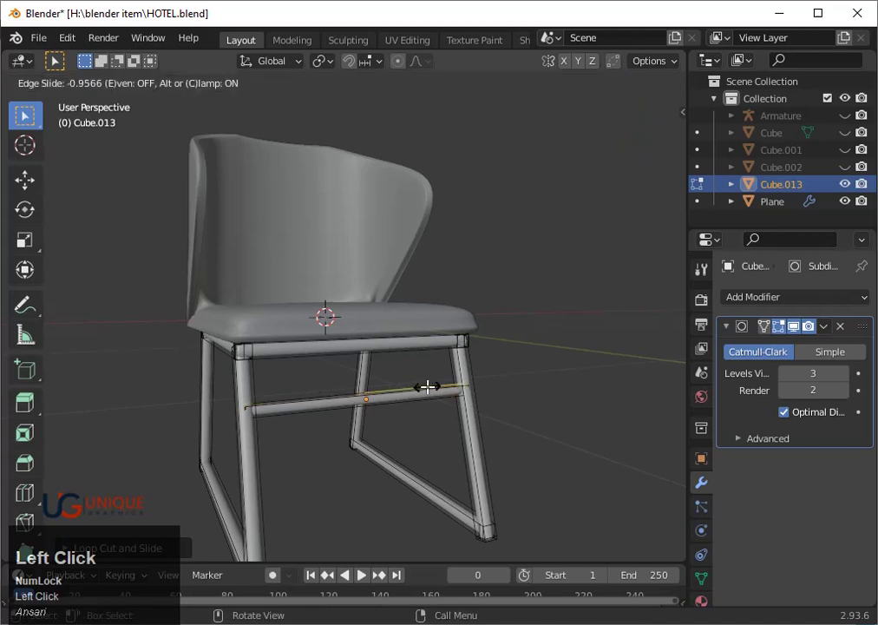
key(Tab)
- Leave Edit Mode and orbit around the subdivided frame to check the rounded tube bars
click(604, 445)
scroll(down, 3)
drag(521, 438, 461, 430)
scroll(down, 3)
middle_click(423, 420)
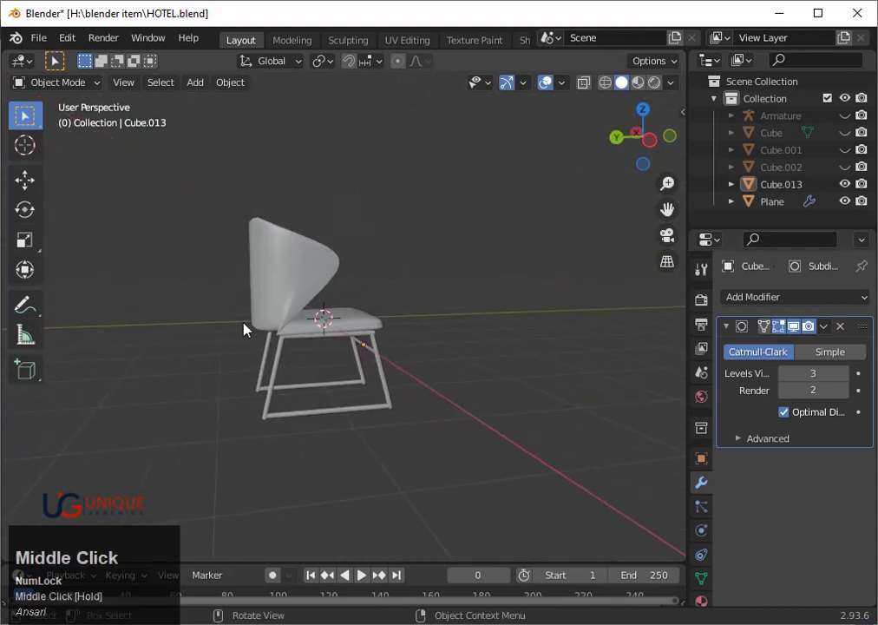
- Scale the seat-and-back shell shallower along Y and nudge it along Y to fit the frame
click(269, 318)
scroll(up, 3)
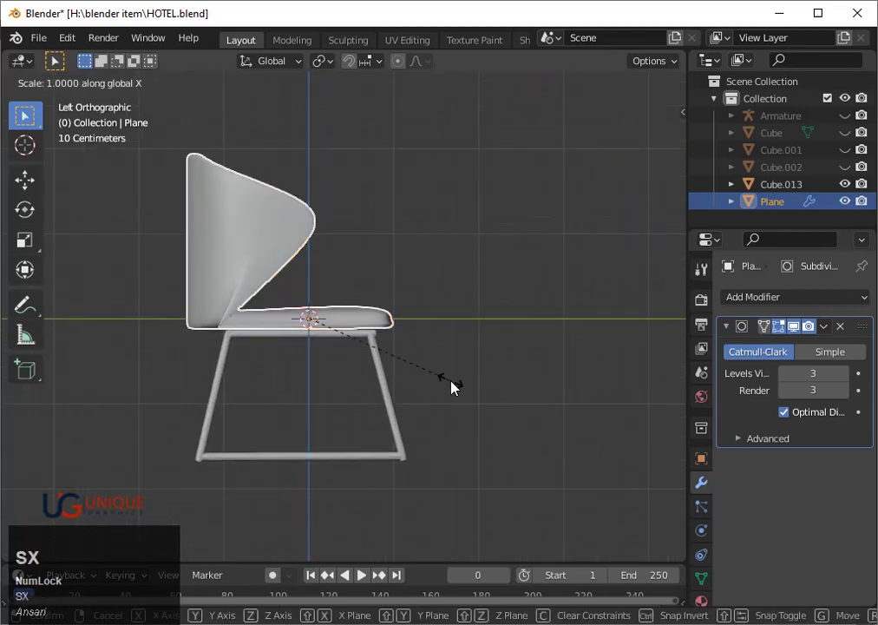
key(y)
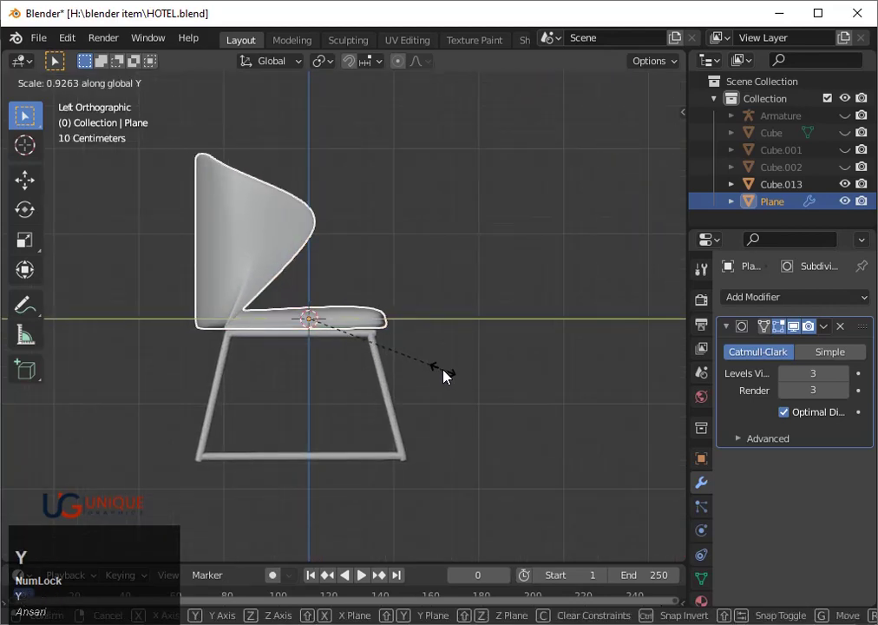
click(446, 376)
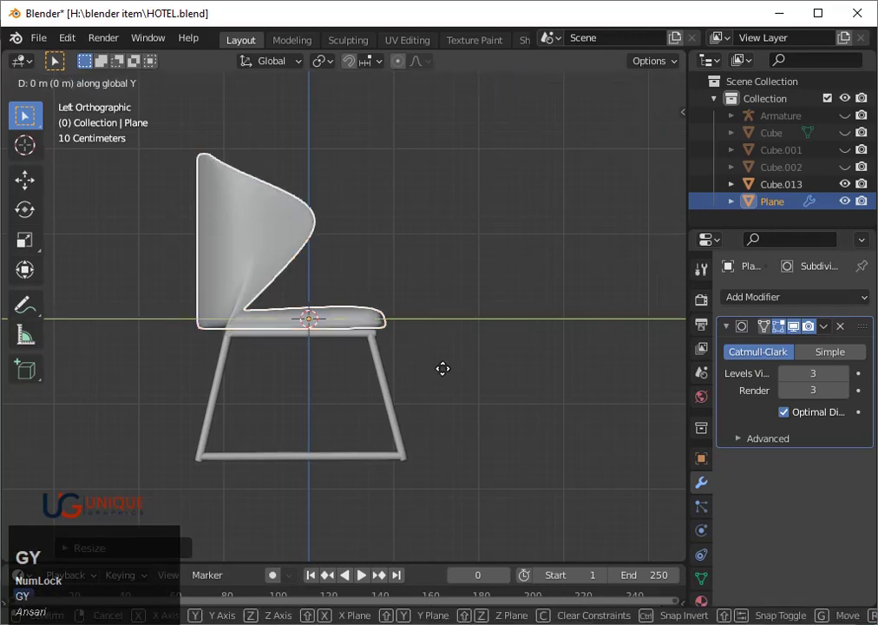
key(Right)
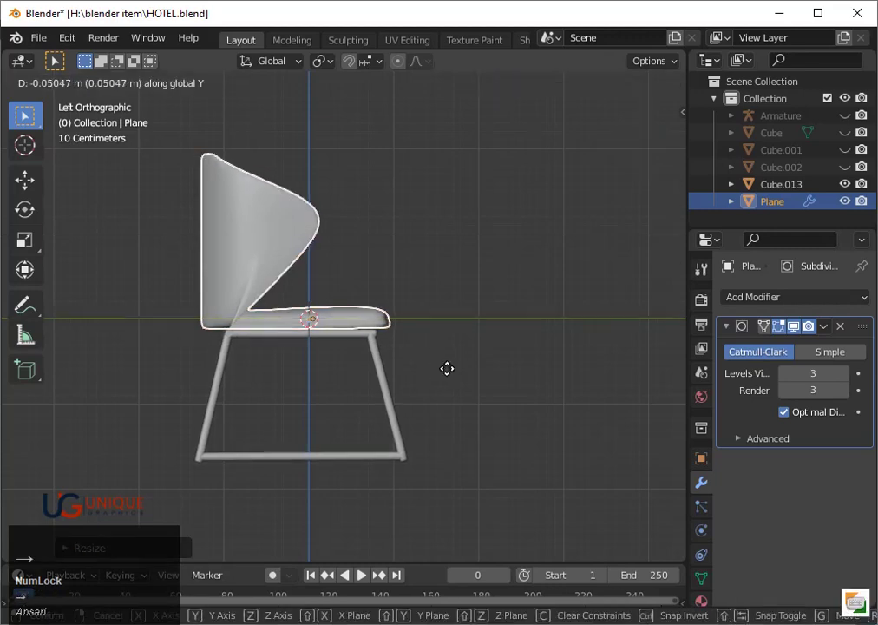
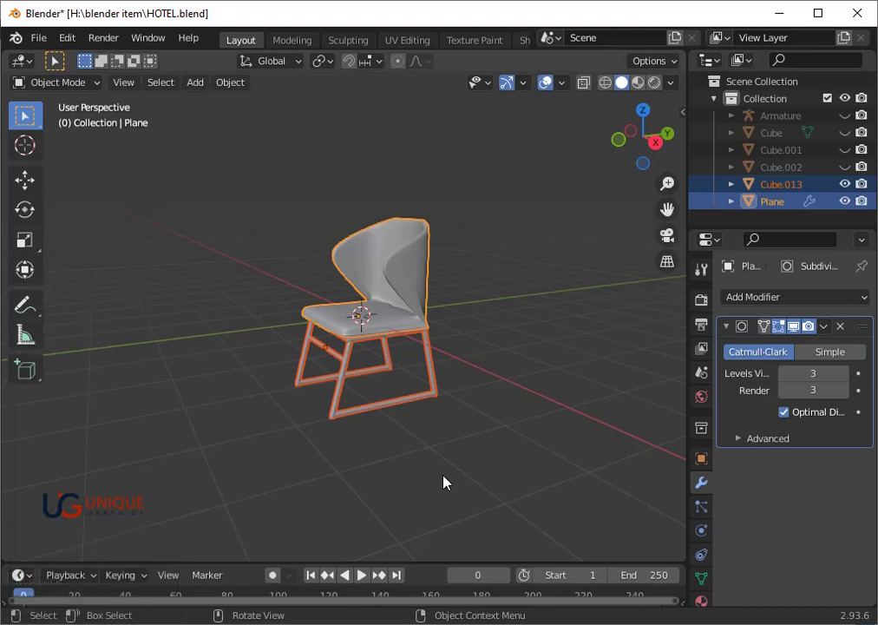
- Unhide the hotel building, platform and railings with Alt+H and look over the scene
click(448, 482)
key(alt+h)
scroll(down, 3)
drag(499, 398, 368, 378)
scroll(up, 3)
- In wireframe, select the chair frame and shell and raise them along Z above the hotel building
key(shift+z)
middle_click(387, 391)
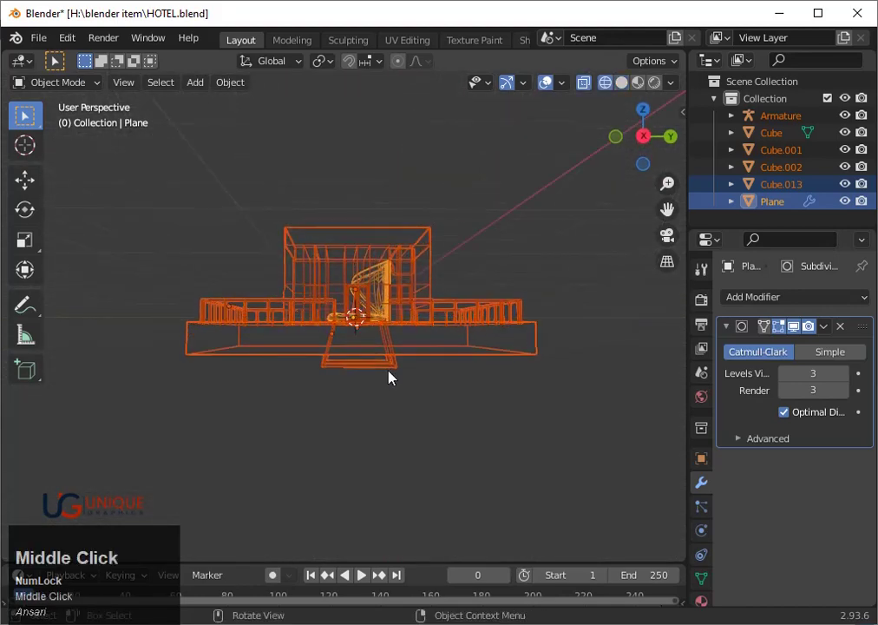
click(406, 376)
click(381, 316)
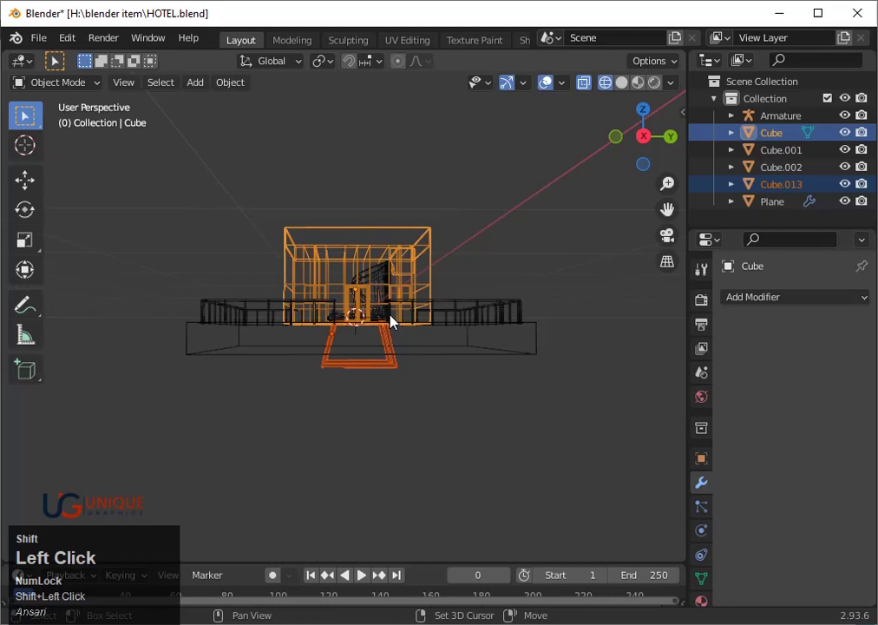
click(394, 308)
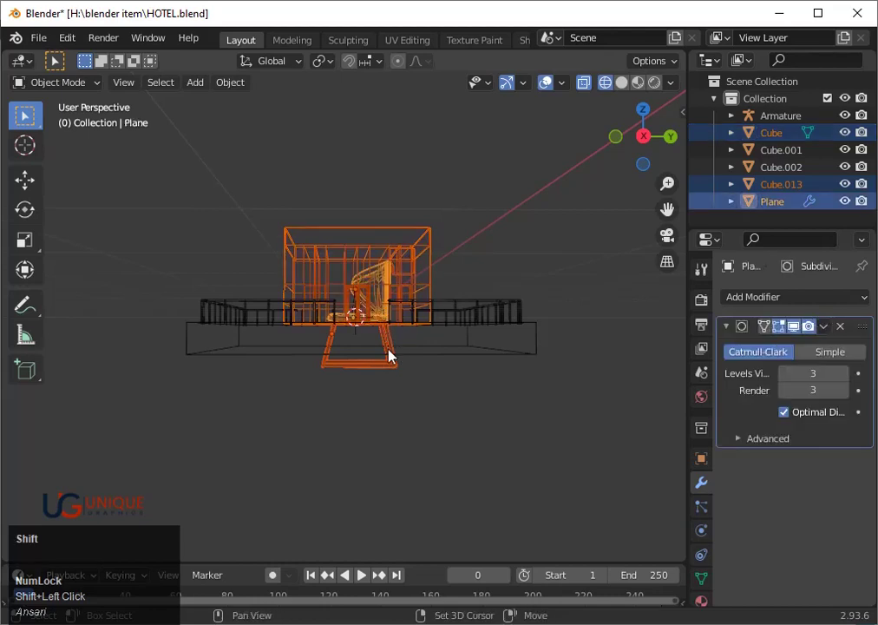
click(411, 247)
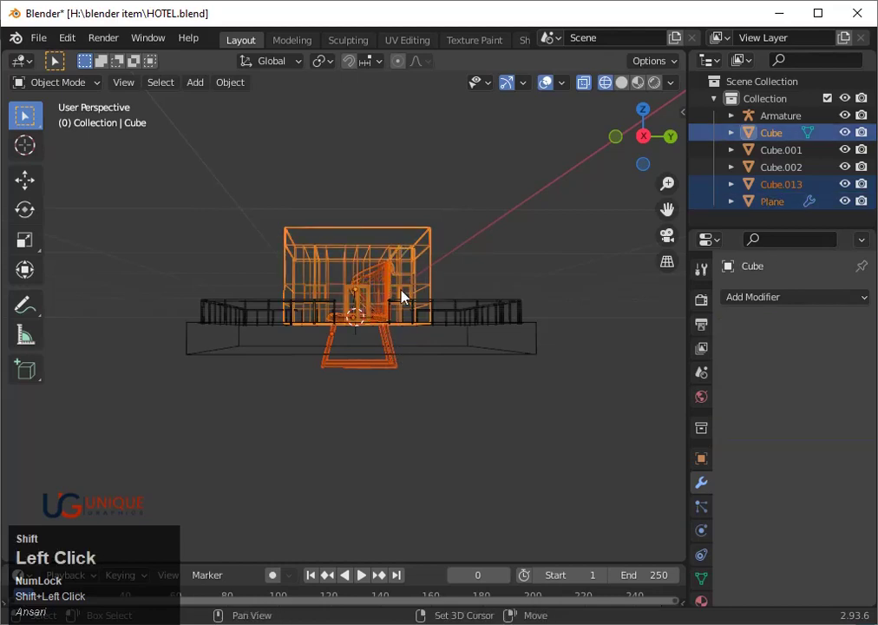
text(gz)
click(433, 287)
- Return to solid shading and view the raised chair straight from the side
middle_click(445, 371)
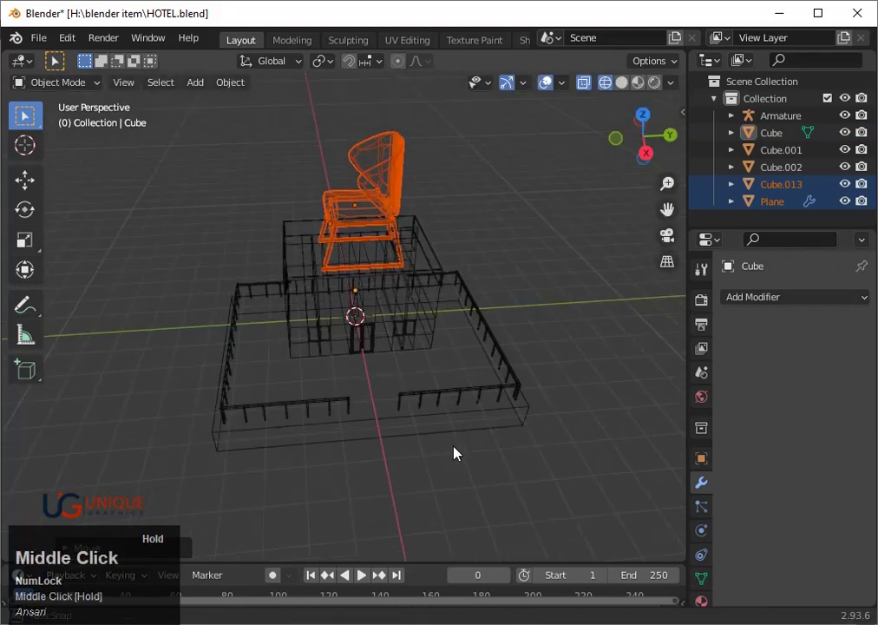
key(shift+z)
scroll(down, 3)
key(s)
click(384, 367)
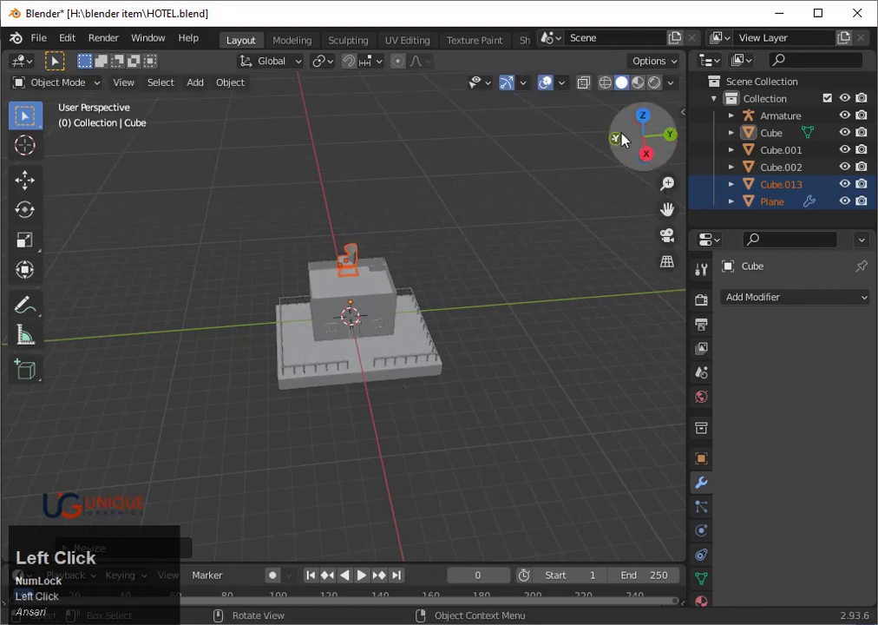
scroll(up, 3)
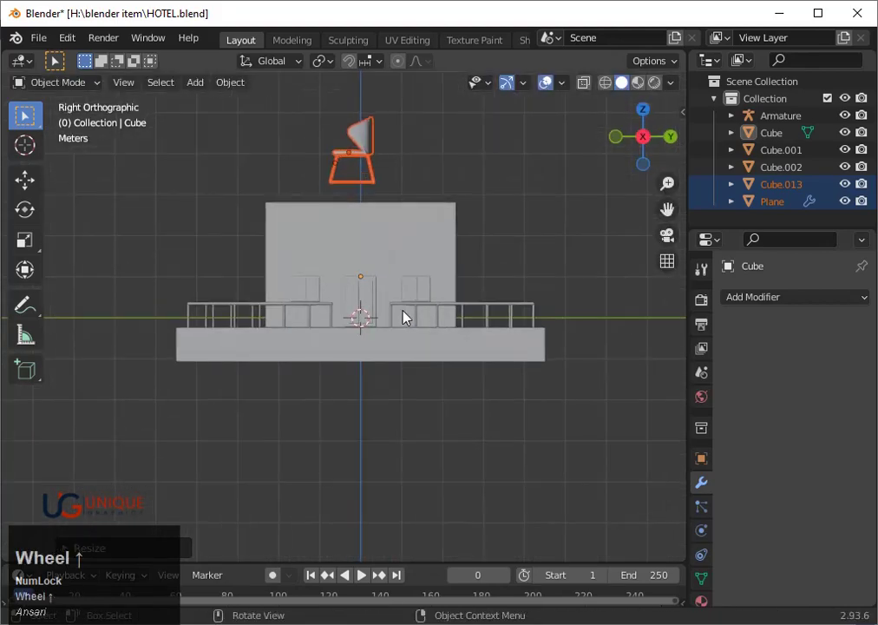
- Move the chair down toward the building and rescale it, including its height along Z
key(g)
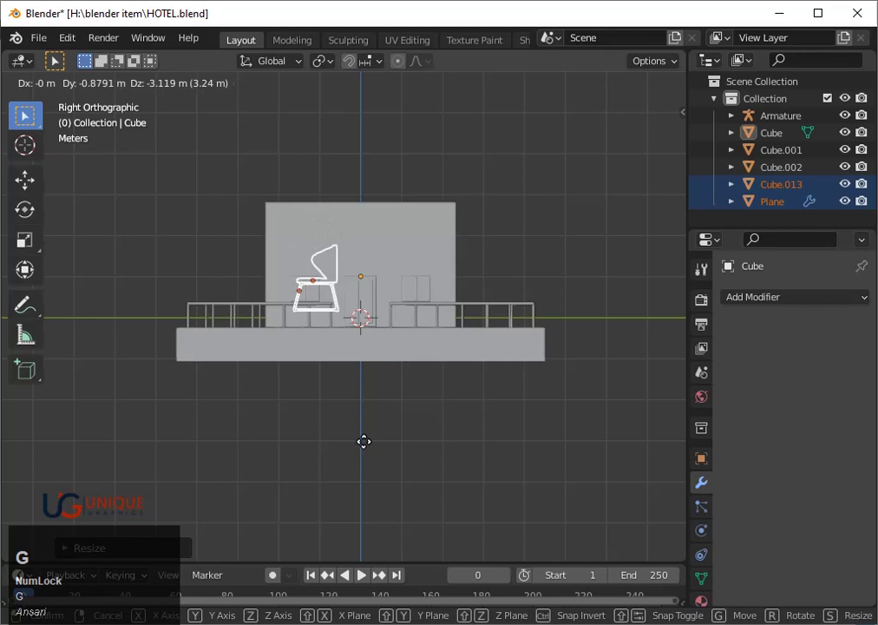
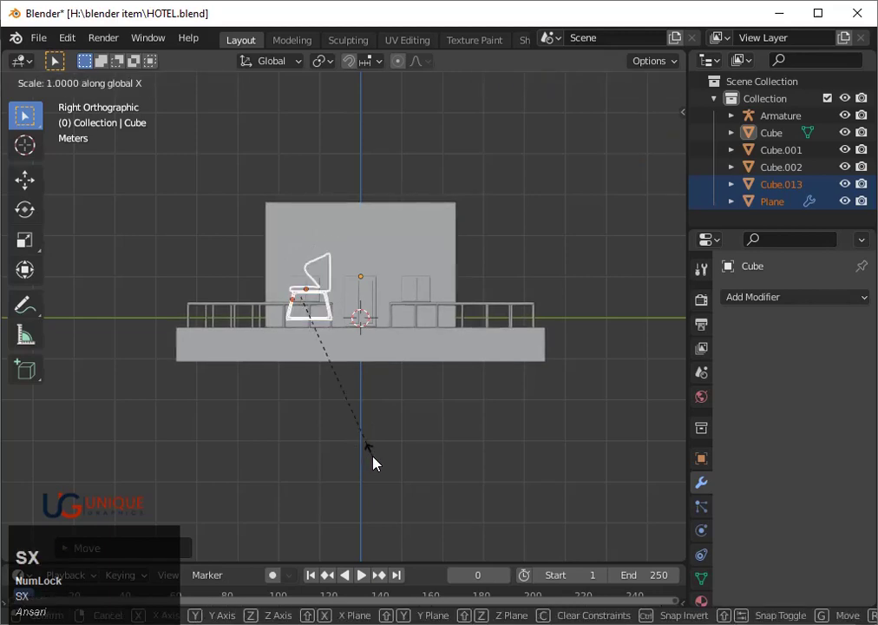
key(y)
click(374, 455)
key(s)
key(z)
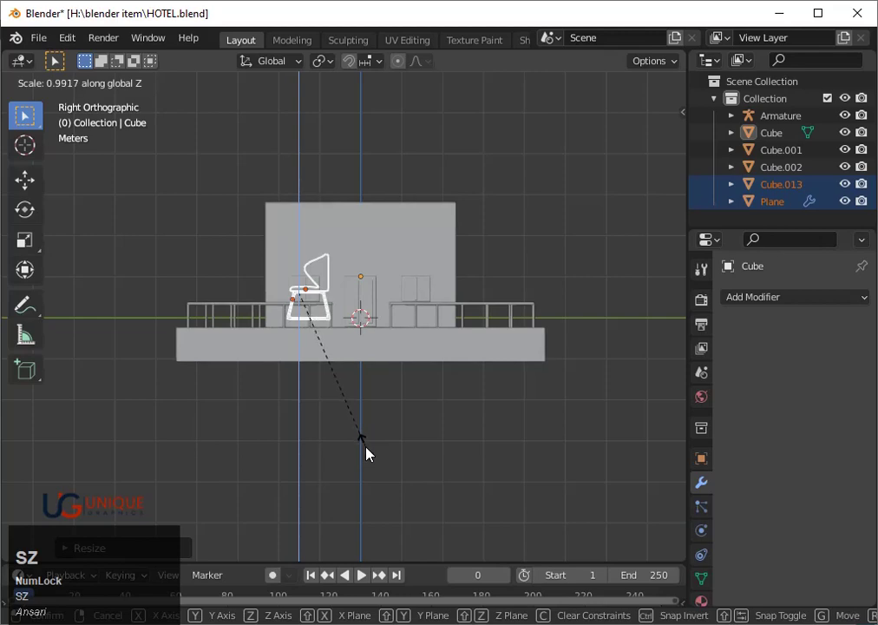
click(371, 453)
- Shift the chair along X and lower it along Z onto the terrace beside the building, checking from above
drag(358, 448, 484, 352)
key(g)
key(x)
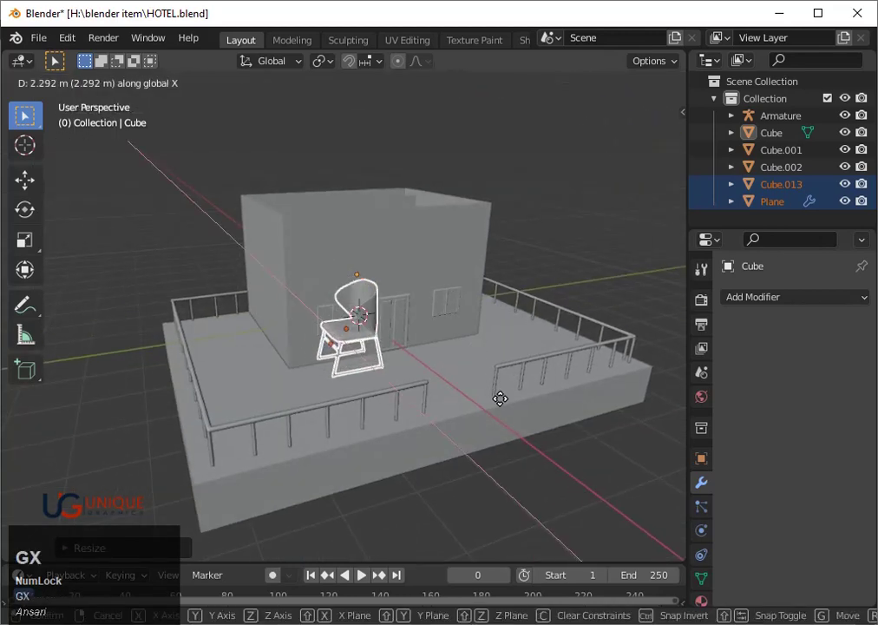
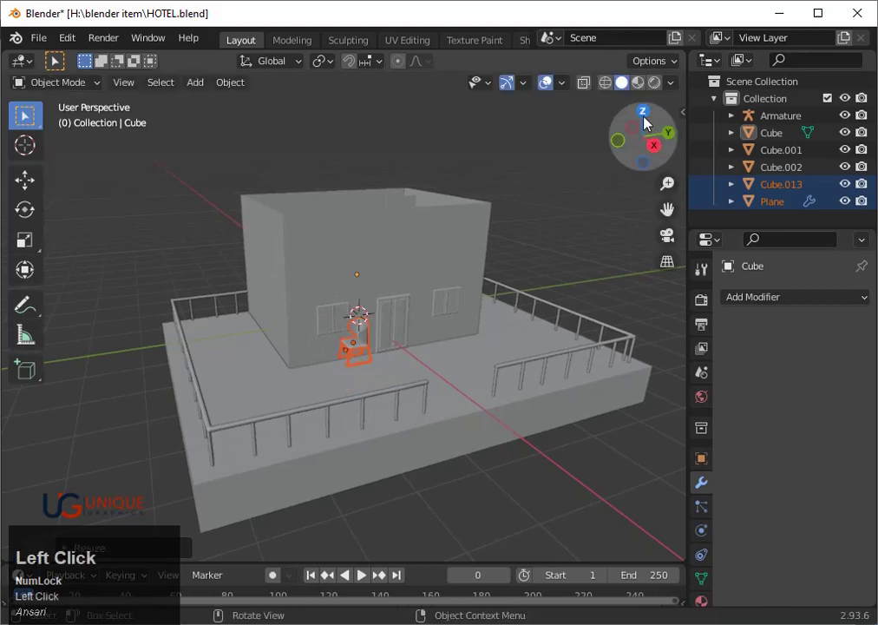
scroll(up, 3)
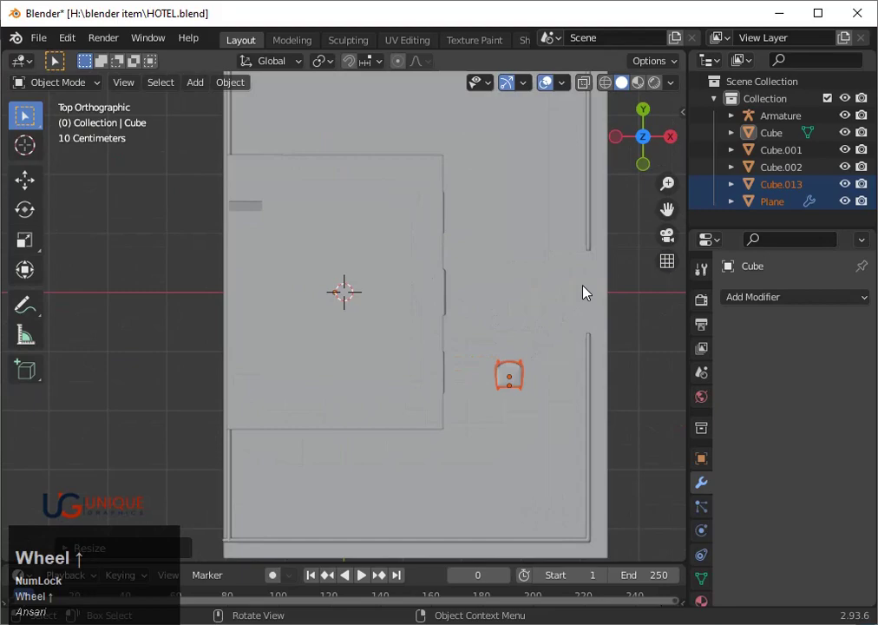
scroll(down, 3)
middle_click(538, 330)
scroll(down, 3)
drag(530, 320, 444, 319)
key(g)
key(z)
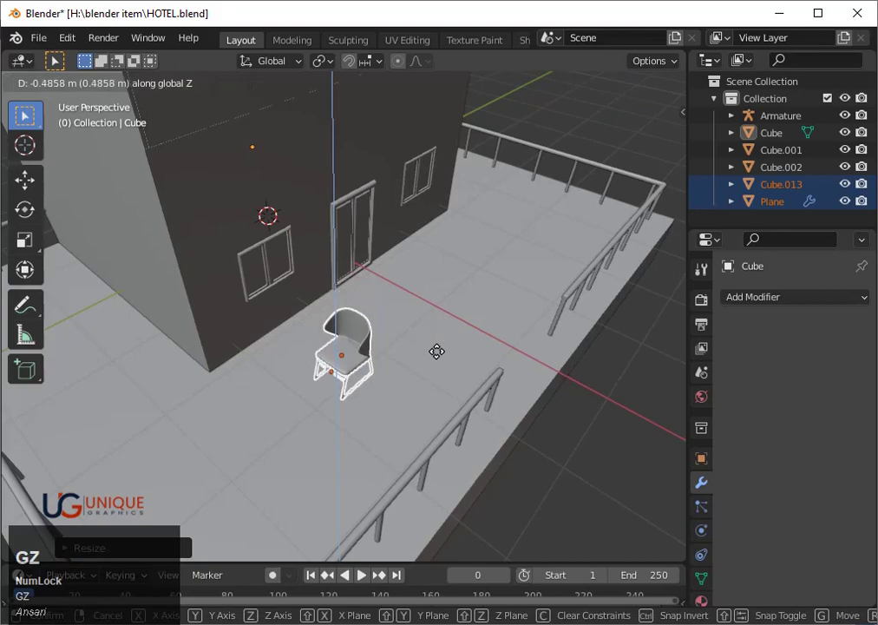
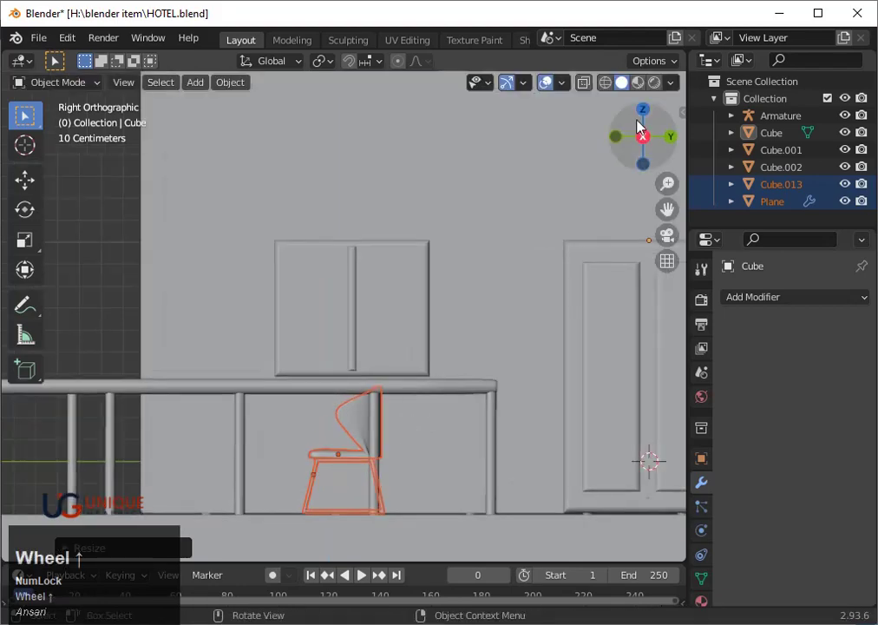
click(650, 115)
scroll(down, 3)
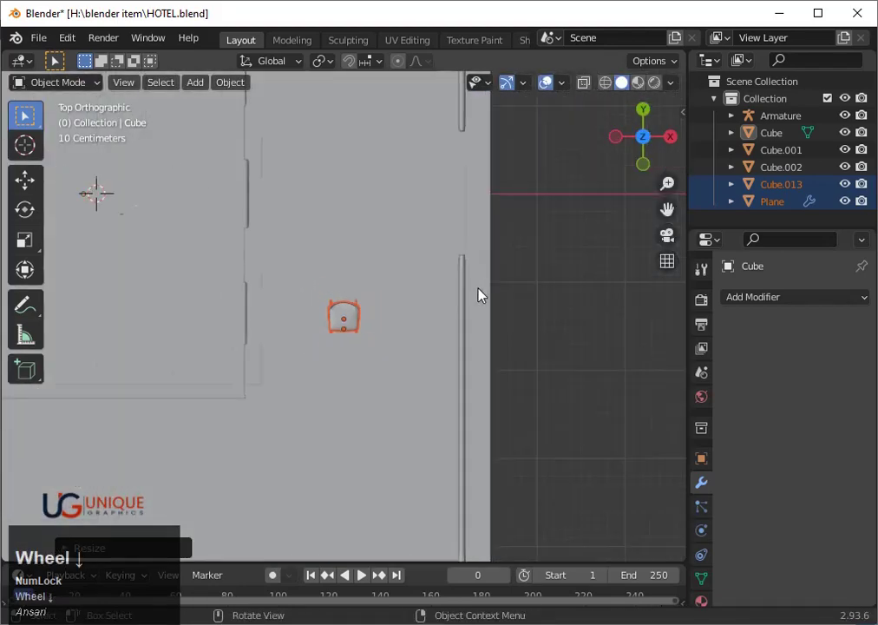
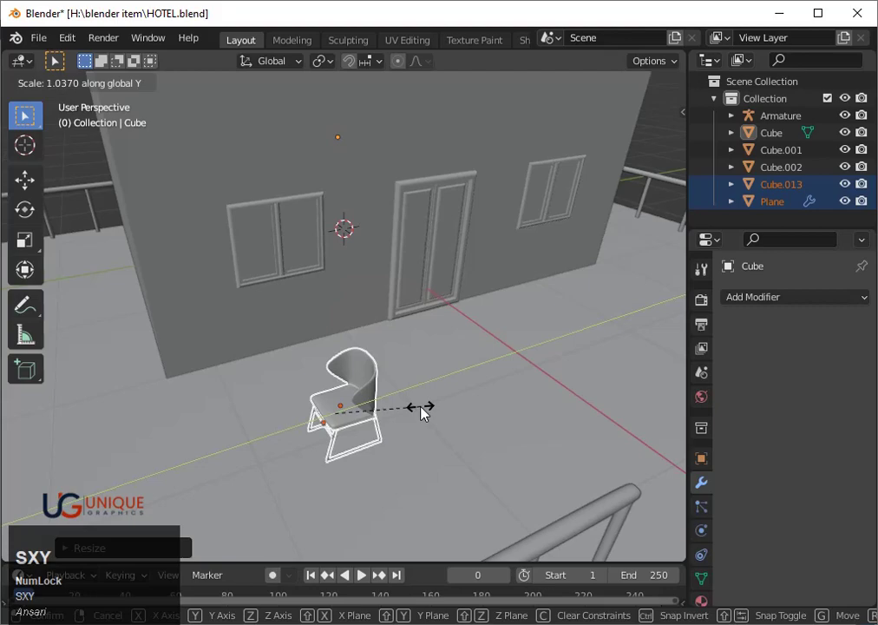
drag(416, 412, 472, 330)
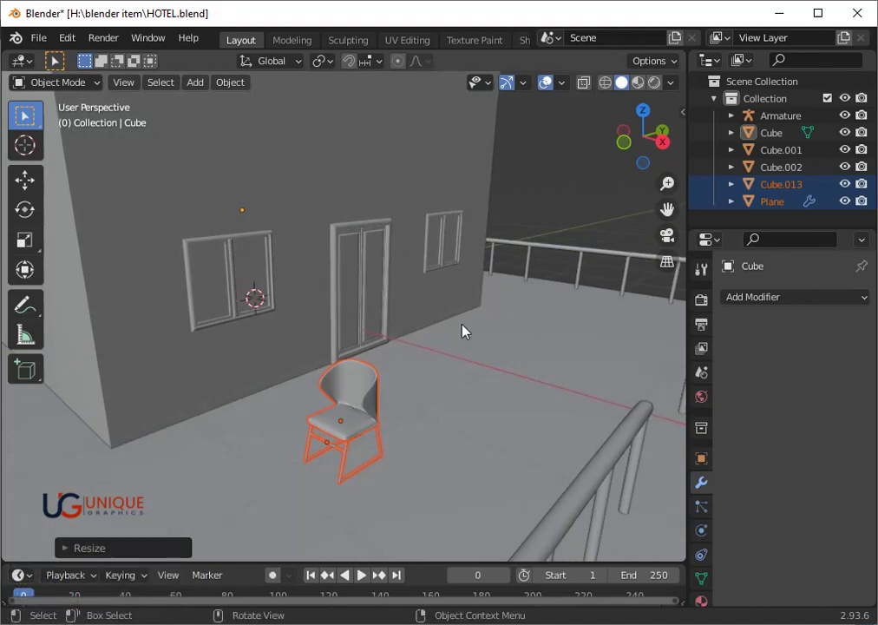
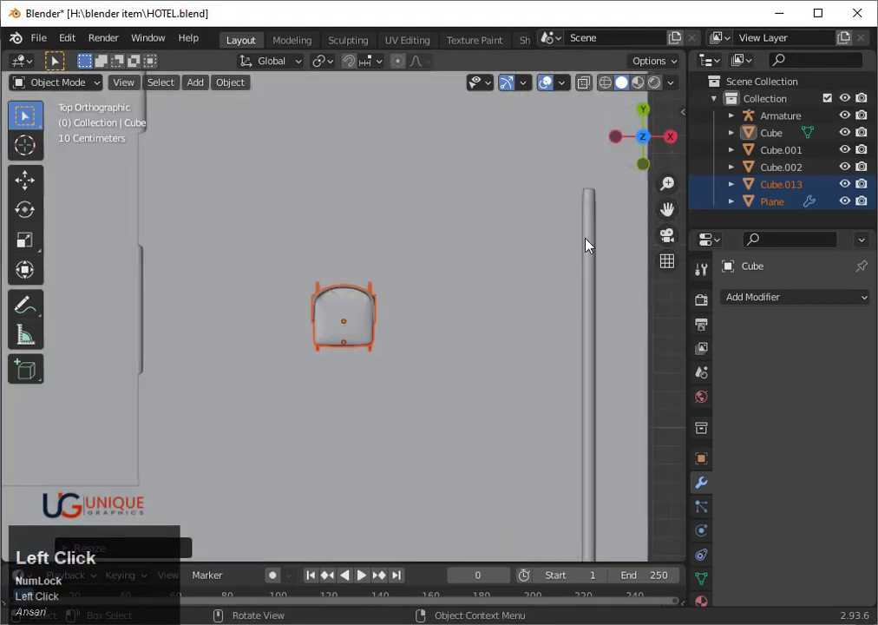
scroll(down, 3)
- Duplicate the chair about 0.75 m along Y facing the first, then duplicate the pair rotated about 70°
key(shift+d)
key(r)
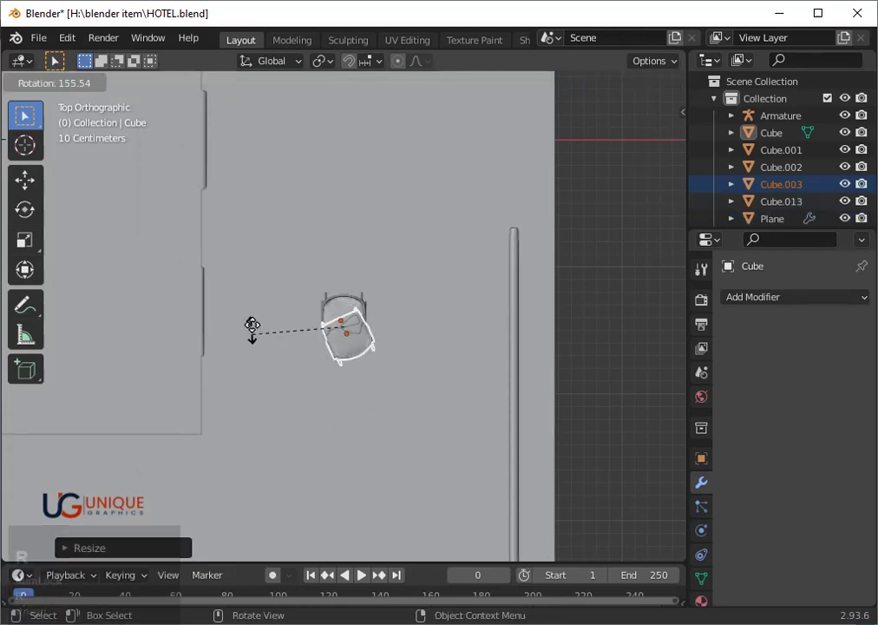
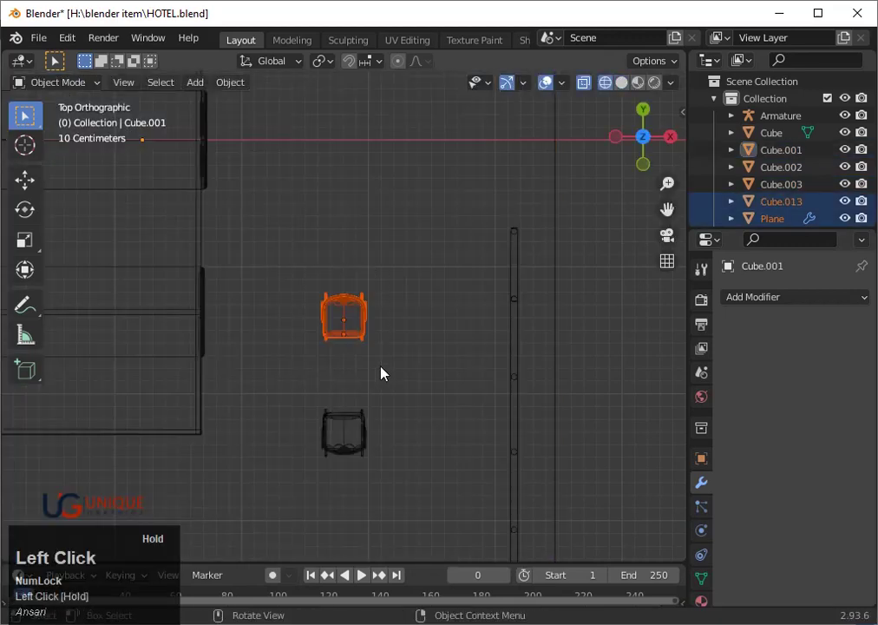
drag(316, 380, 386, 389)
key(shift+d)
key(r)
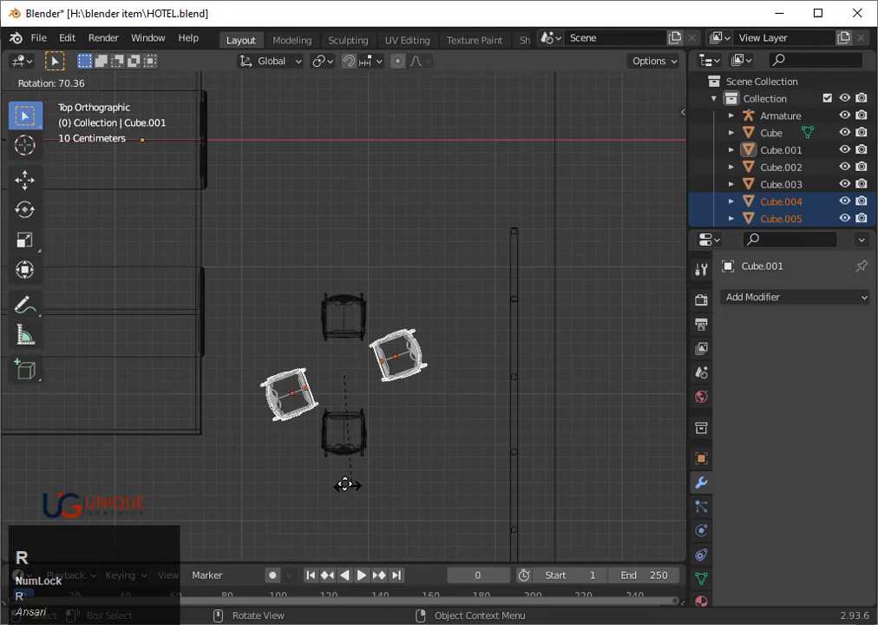
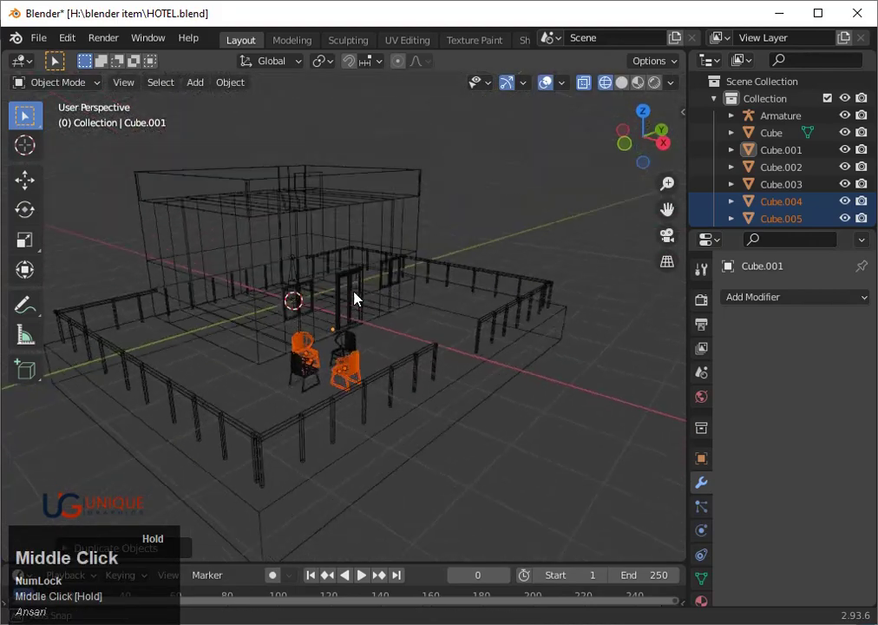
- Inspect the four chairs on the terrace in solid shading, then undo the last copy to leave two chairs
key(shift+z)
middle_click(455, 368)
click(434, 457)
scroll(up, 3)
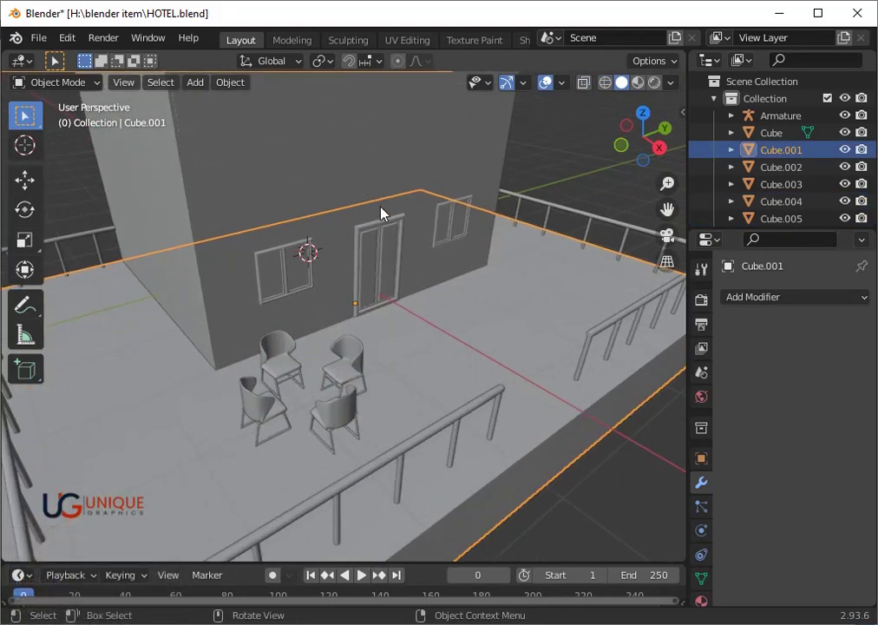
scroll(up, 3)
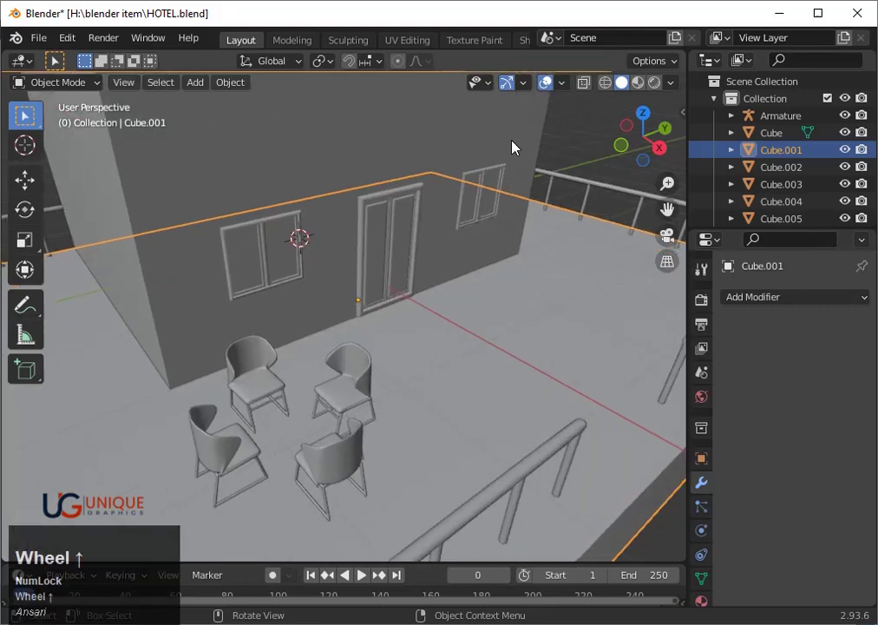
scroll(down, 3)
drag(497, 285, 426, 263)
scroll(down, 3)
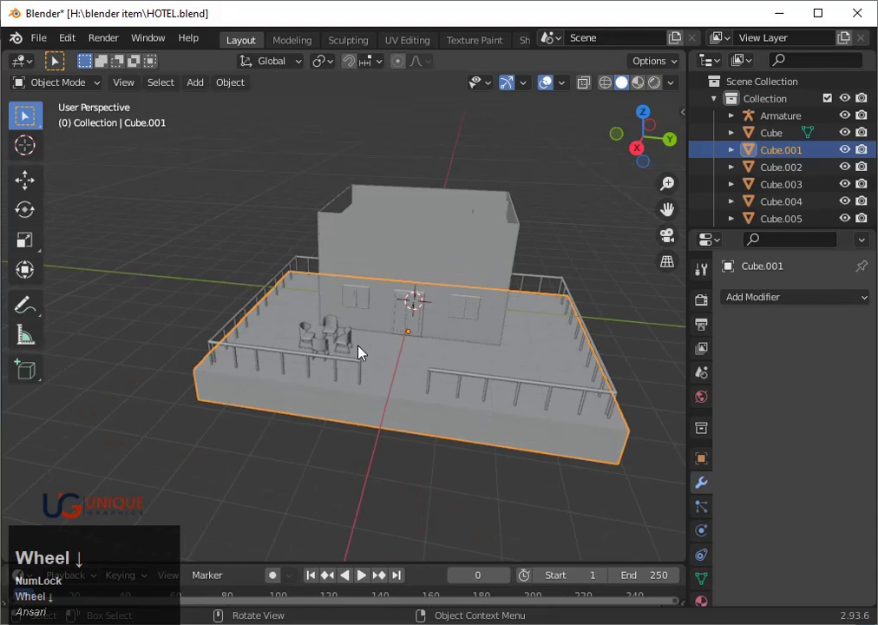
scroll(up, 3)
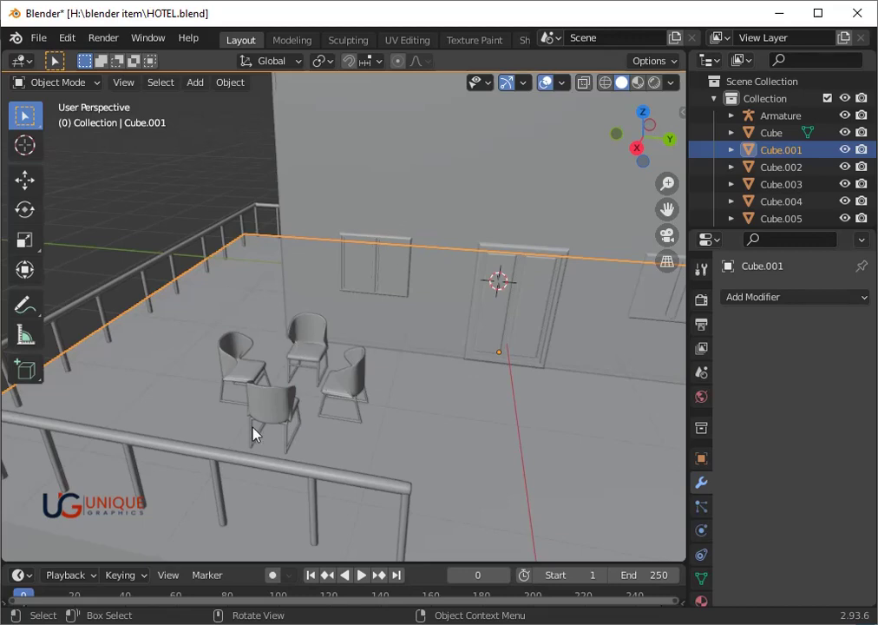
scroll(up, 3)
key(ctrl+z)
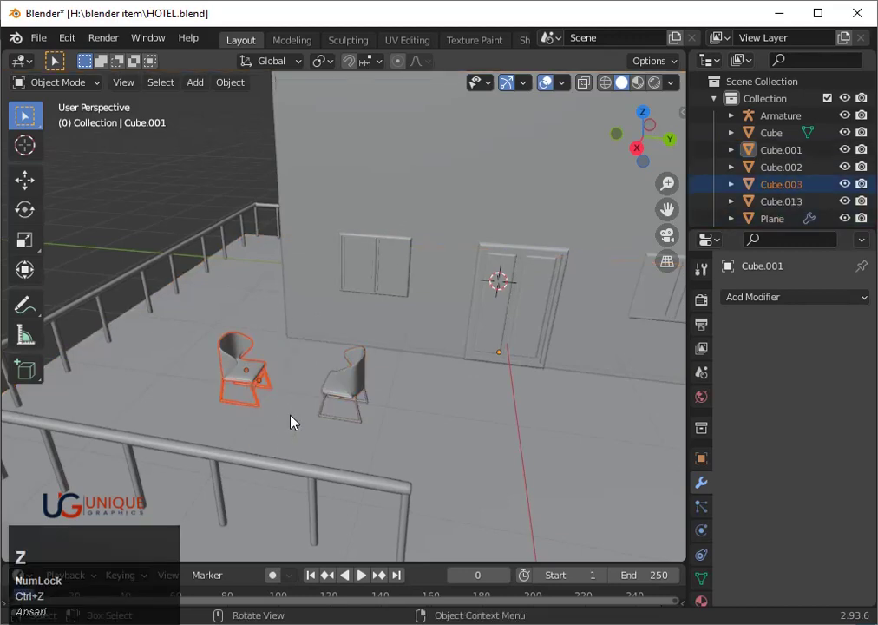
- Undo the last few changes and reframe the view of the hotel scene
key(ctrl+z)
key(ctrl+z)
key(ctrl+z)
key(ctrl+z)
scroll(down, 3)
drag(430, 298, 414, 272)
- Select and hide every hotel object, then bring up the Add menu's mesh list
key(a)
text(ah)
middle_click(402, 318)
key(shift+a)
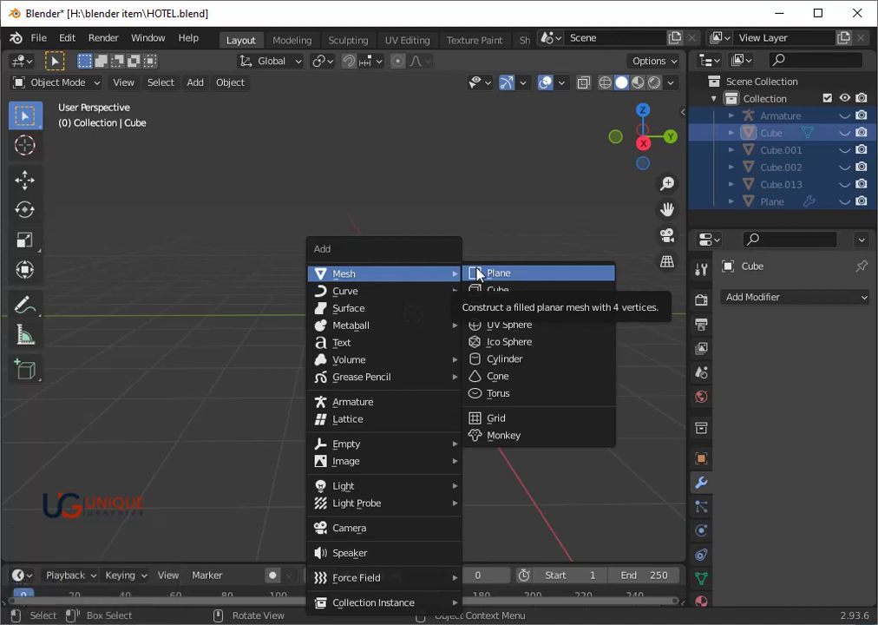
- Add a cube, shrink it and stretch it along Z into a tall thin post
click(487, 293)
scroll(up, 3)
key(s)
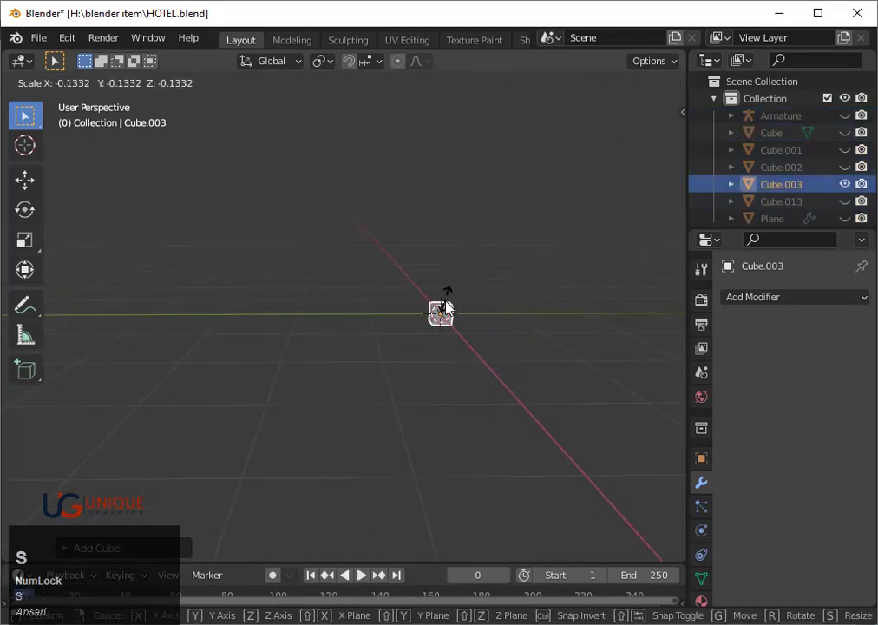
click(455, 318)
click(519, 417)
key(s)
click(483, 381)
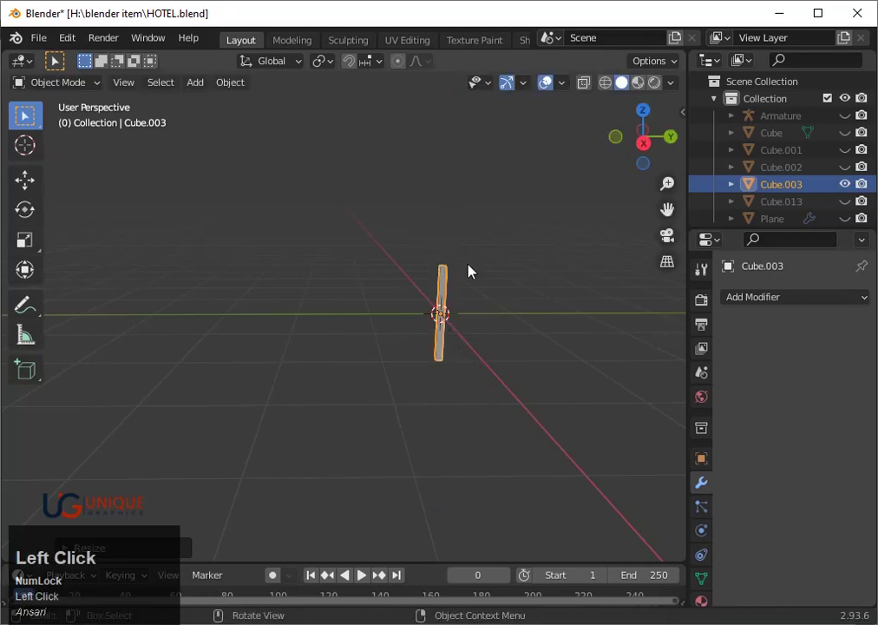
key(3)
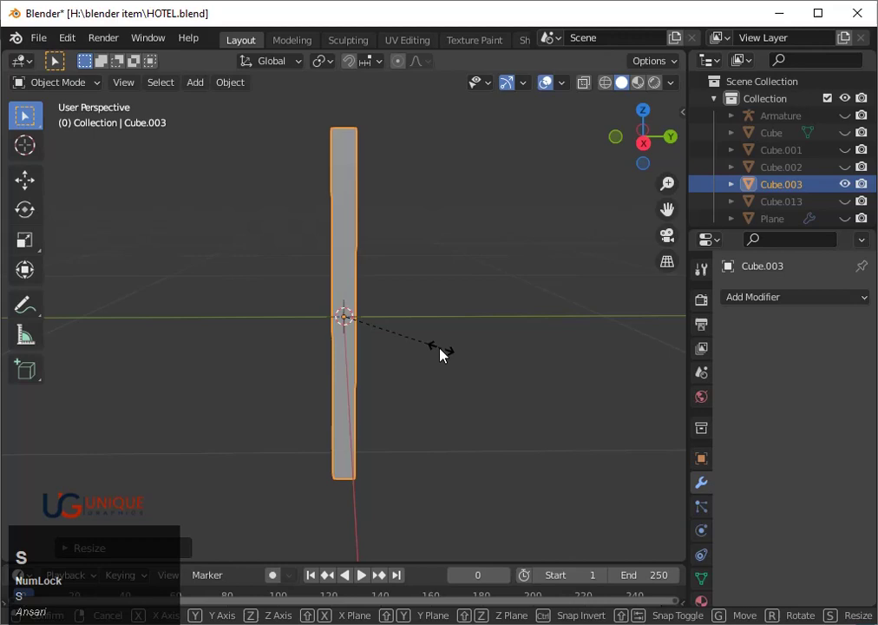
click(437, 356)
- Refine the post's overall size and height with further S and S Z scaling
key(s)
click(413, 341)
text(sz)
click(422, 353)
key(s)
click(405, 340)
drag(396, 301, 649, 121)
click(649, 121)
scroll(up, 3)
- Duplicate the post and move the copy along the Y axis
key(shift+d)
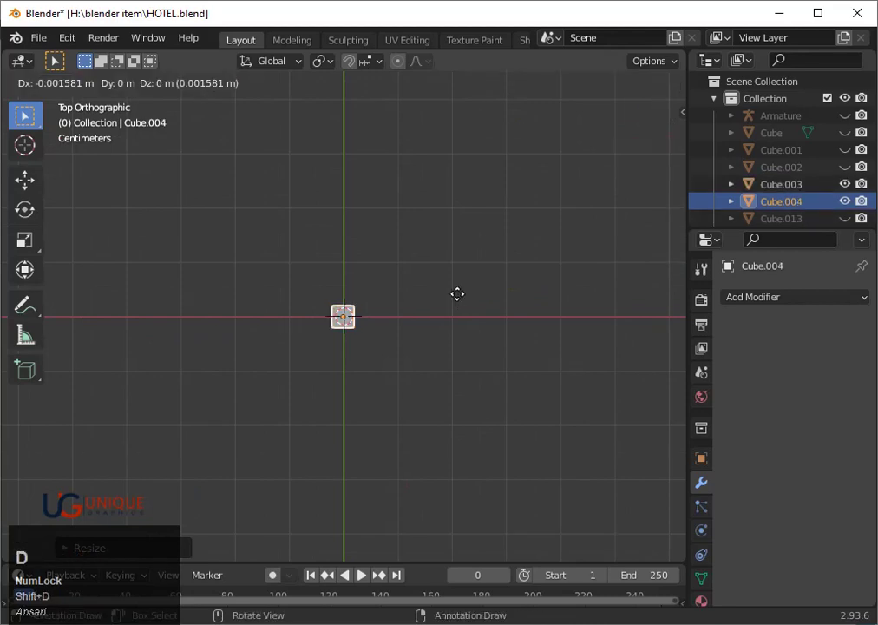
key(y)
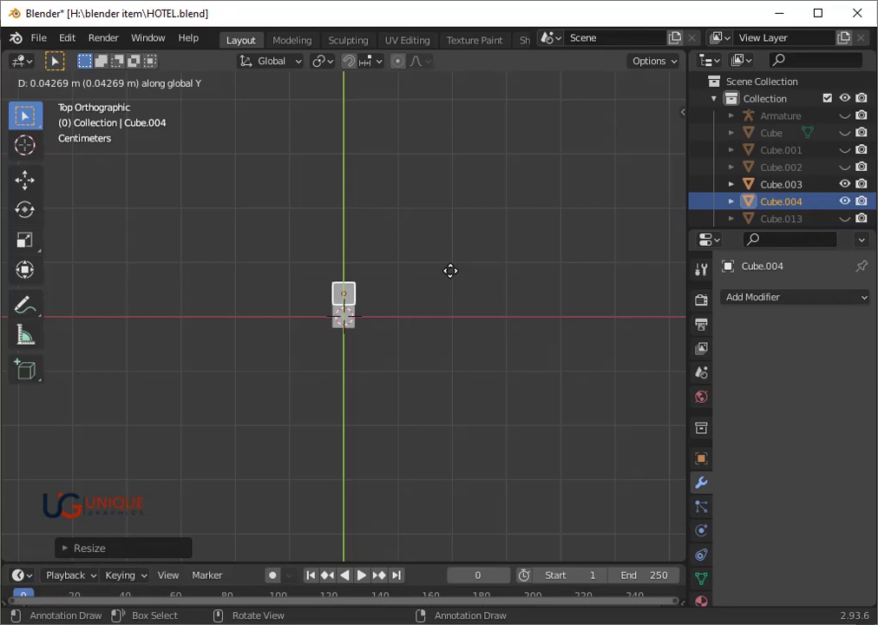
key(y)
key(3)
scroll(up, 3)
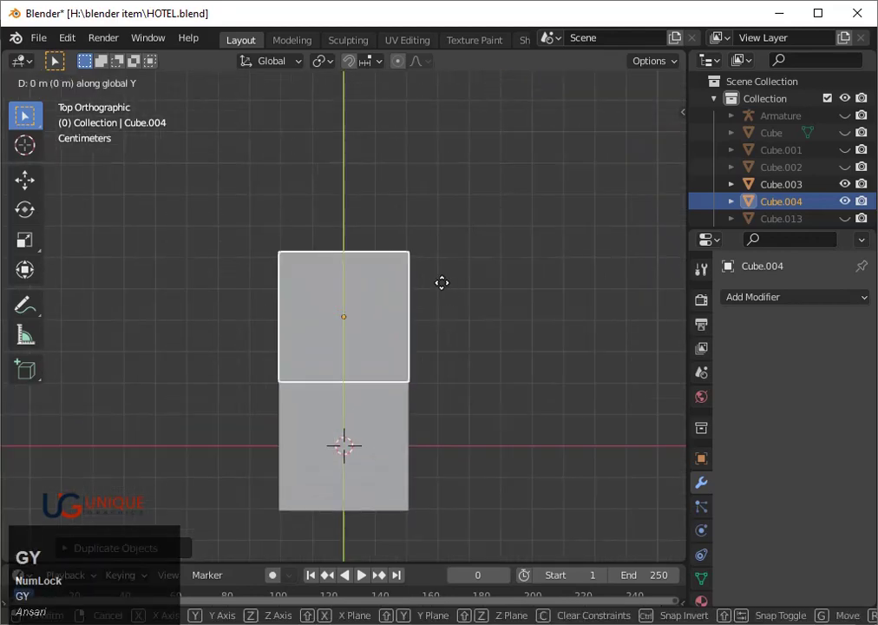
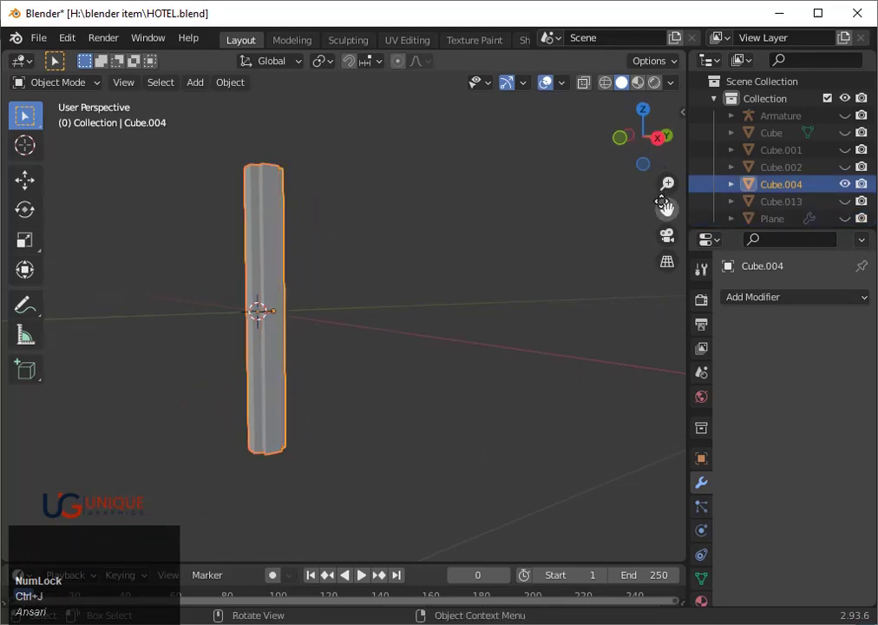
- Select the tall post, enter Edit Mode and cut a horizontal edge loop around it
click(674, 214)
scroll(up, 3)
scroll(down, 3)
drag(420, 290, 404, 336)
key(Tab)
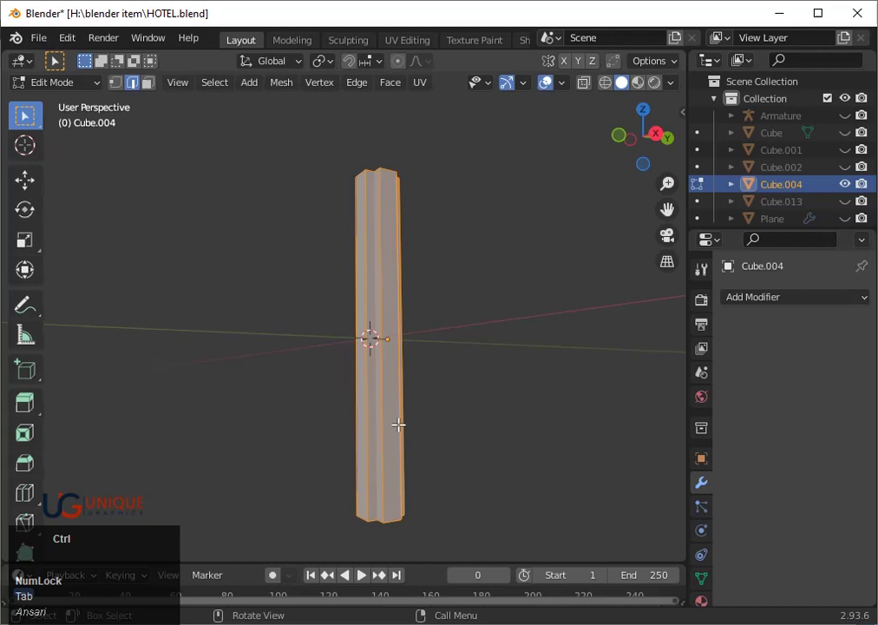
key(ctrl+r)
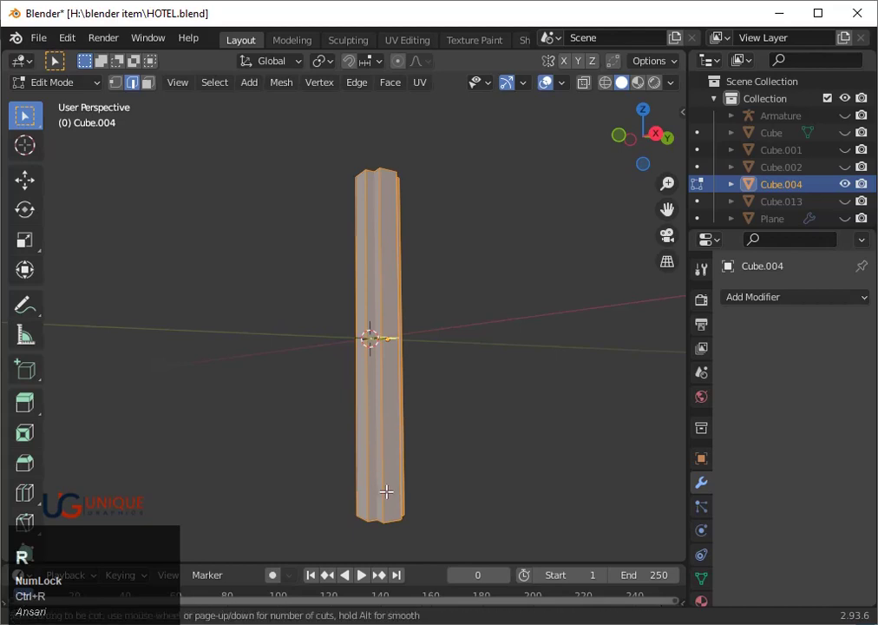
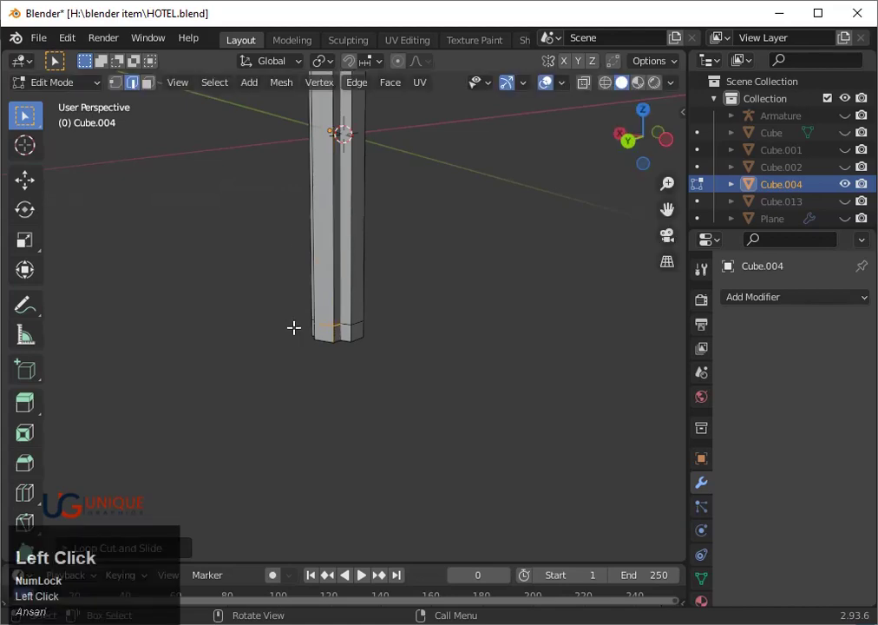
- Slide the new edge loop down along Z toward the post's base
key(3)
key(g)
key(z)
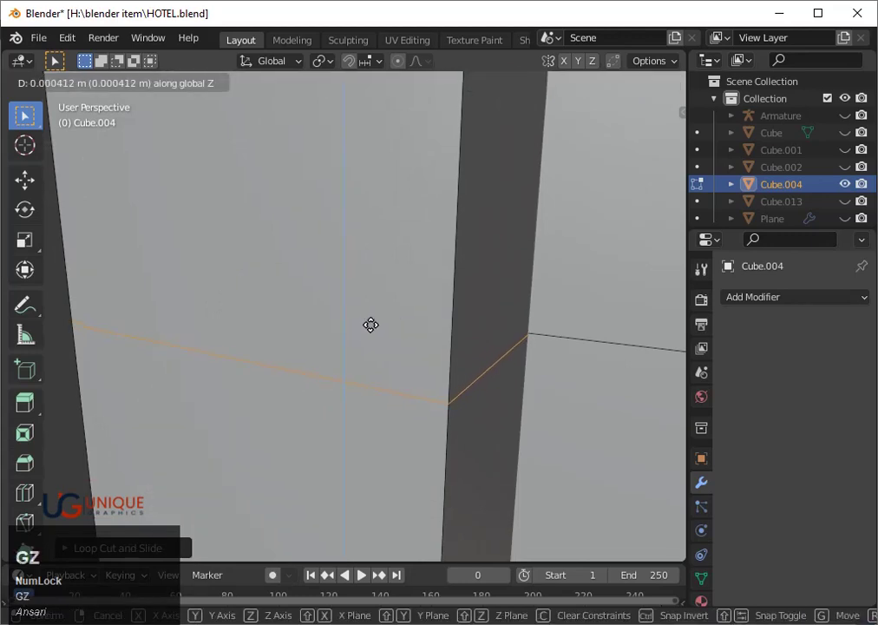
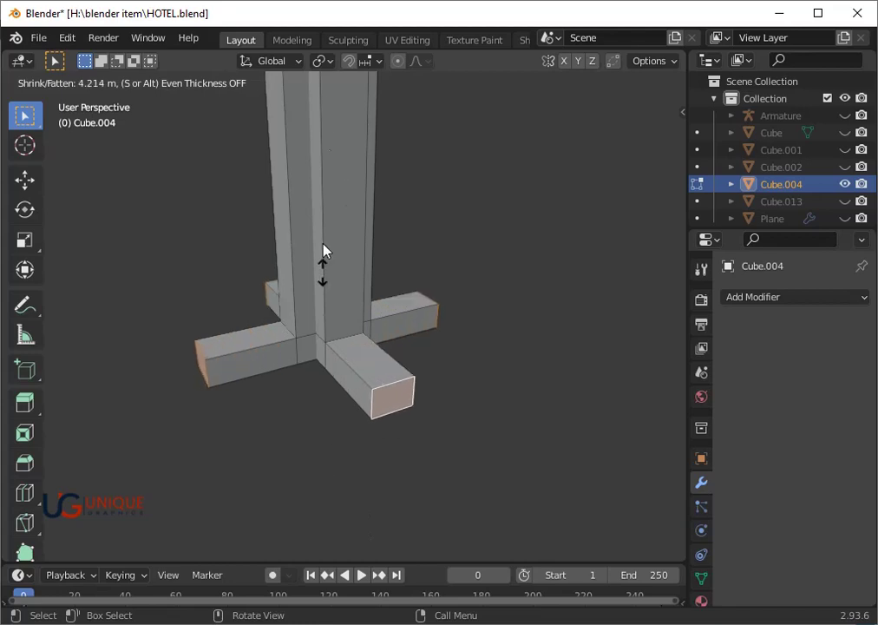
- Confirm the Alt+S thickening on the ends of the four extruded feet
click(334, 512)
scroll(down, 3)
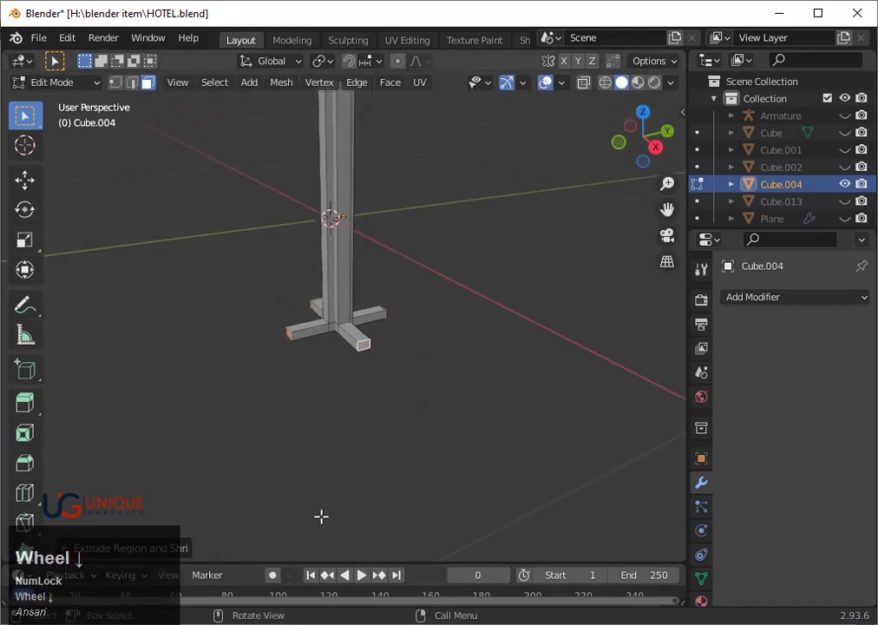
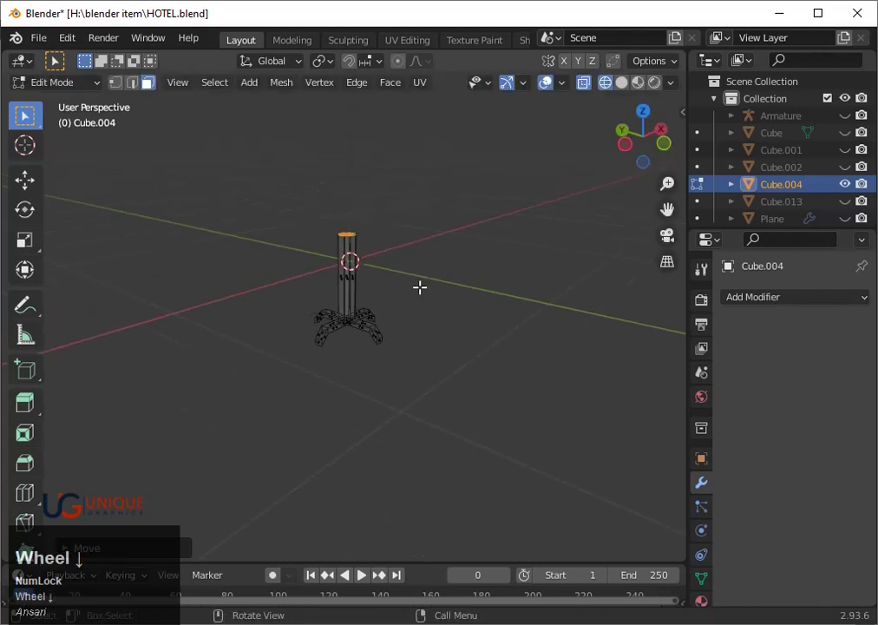
- Switch to solid display and extrude the column's top face about 5 cm along its normal
key(shift+z)
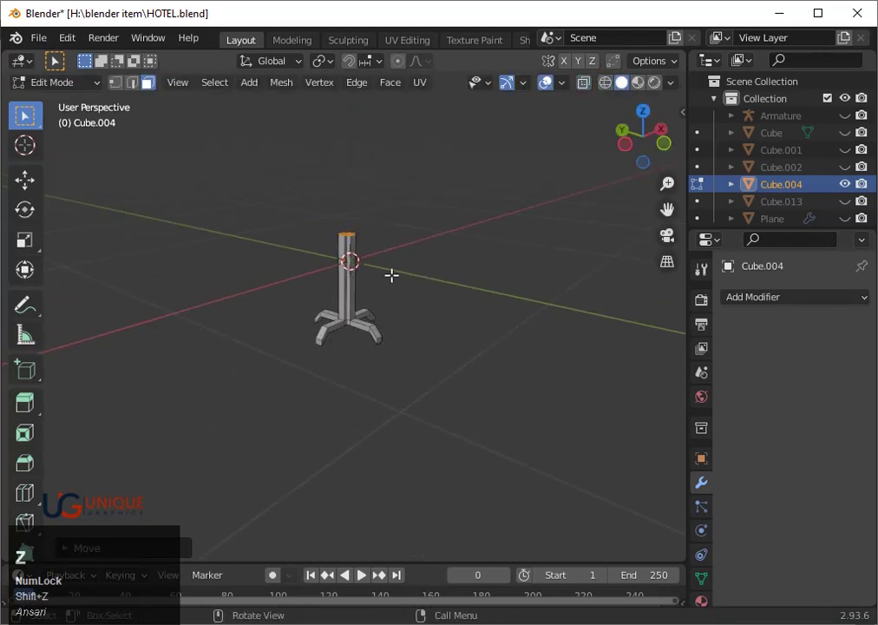
key(e)
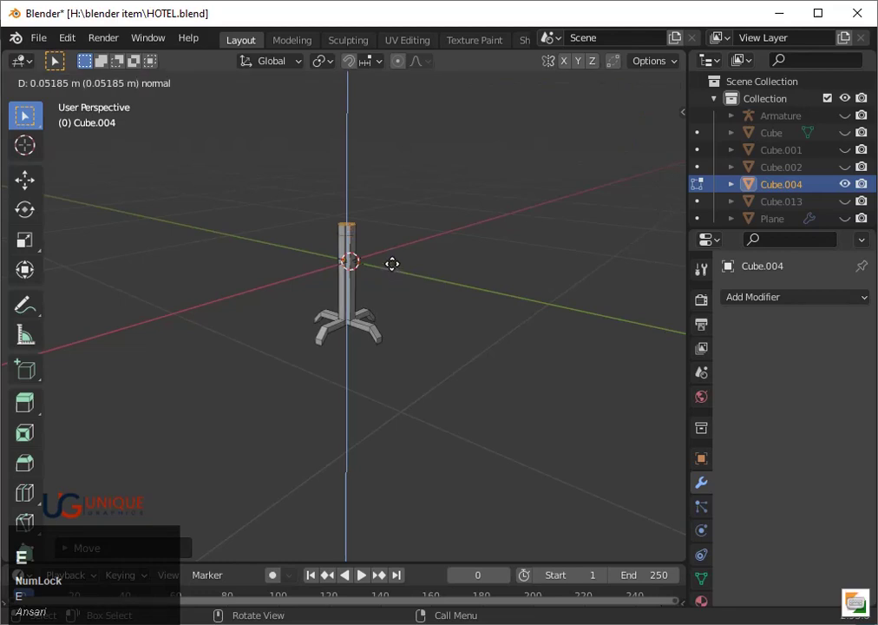
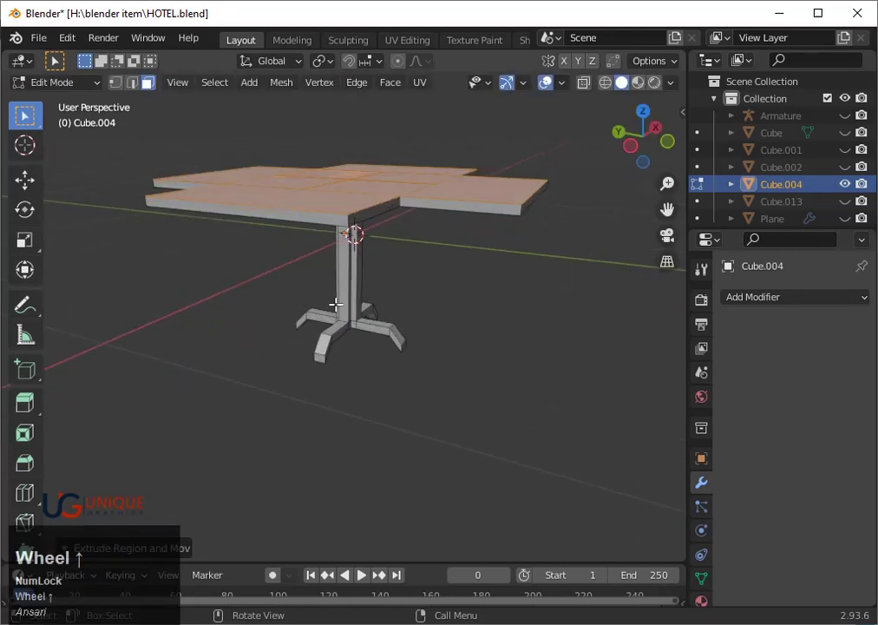
- Start a loop cut across the thickened square tabletop
key(ctrl+r)
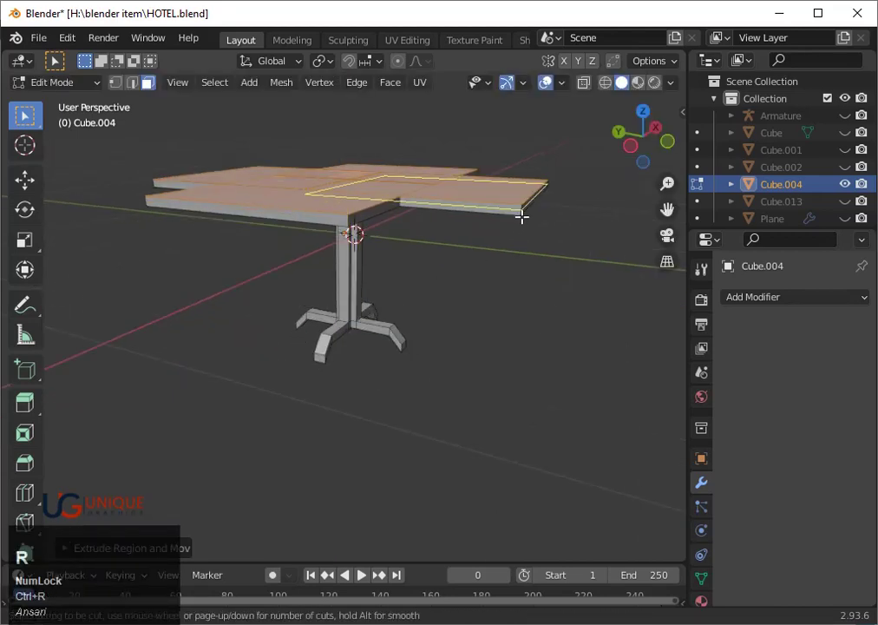
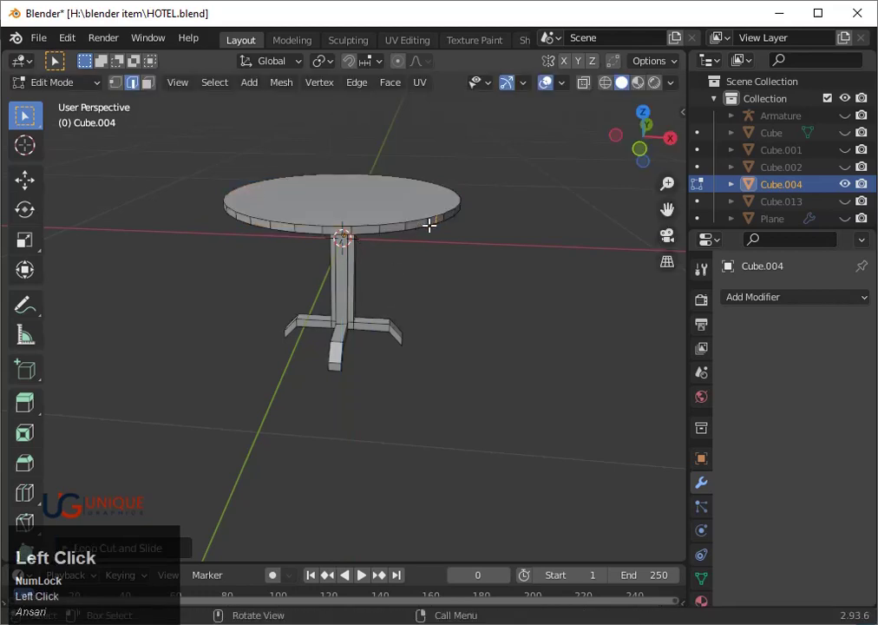
- Undo the stray cut and preview an edge loop around the round tabletop's rim
key(ctrl+z)
key(ctrl+r)
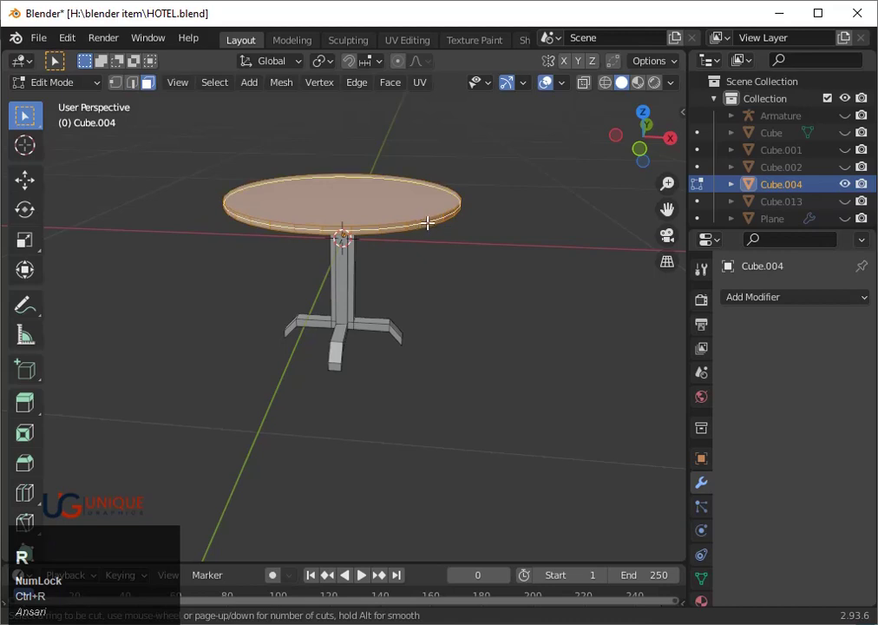
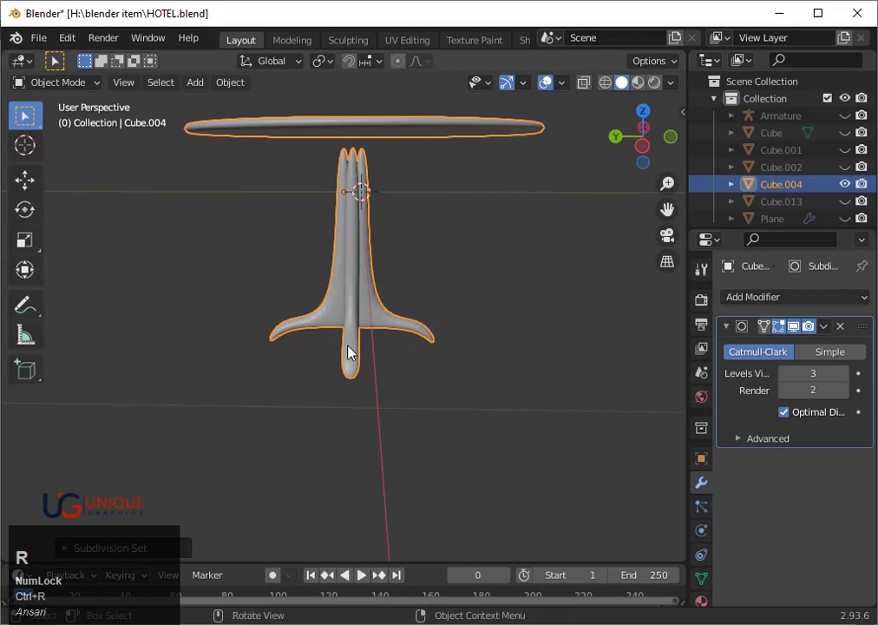
- Orbit to view the subdivided table side-on
middle_click(351, 338)
- Re-enter Edit Mode and add a supporting edge loop near the leg joints
middle_click(397, 326)
key(Tab)
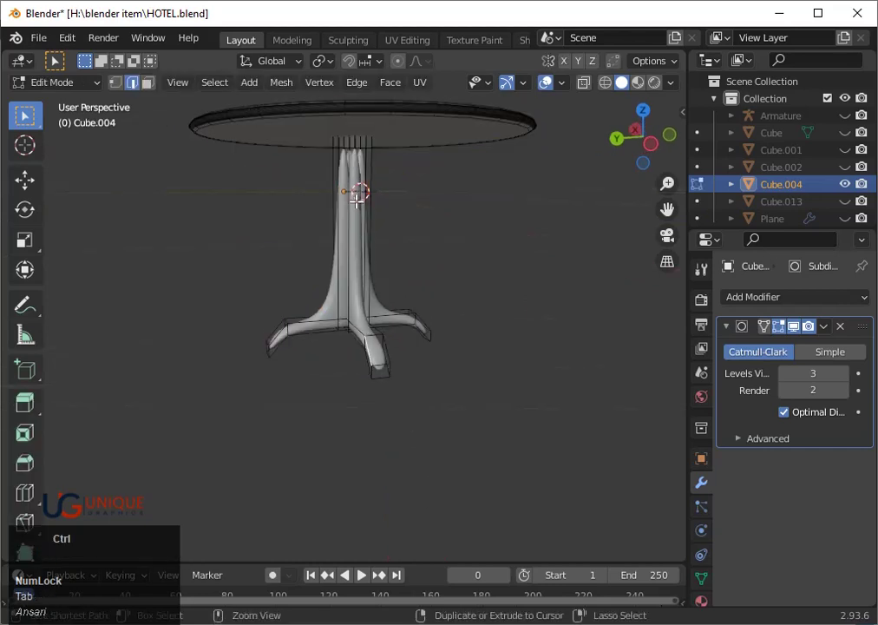
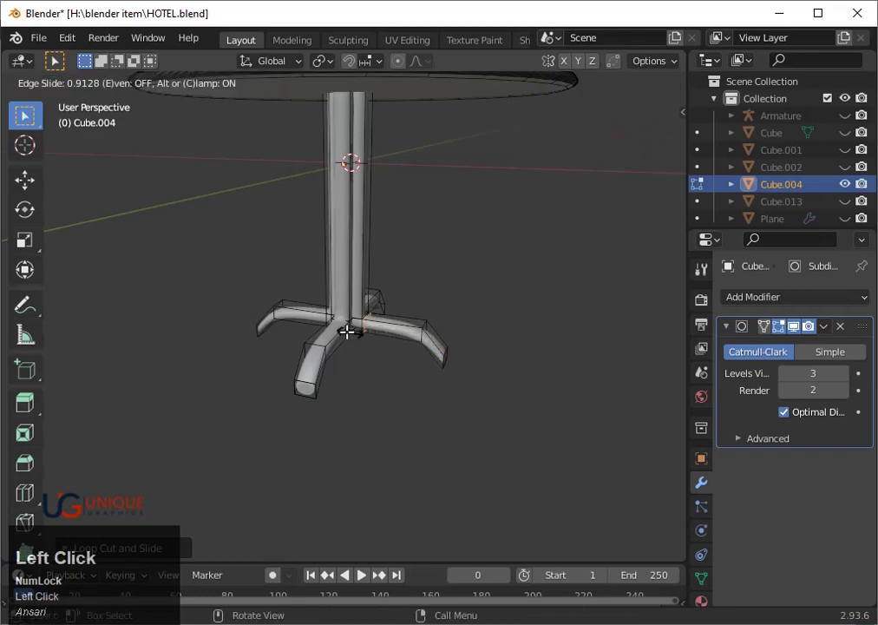
key(ctrl+r)
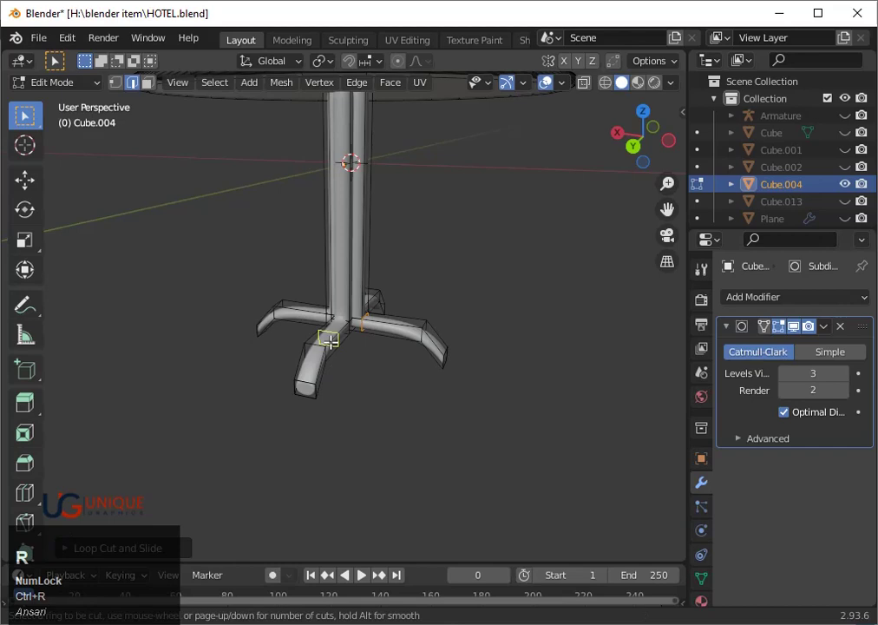
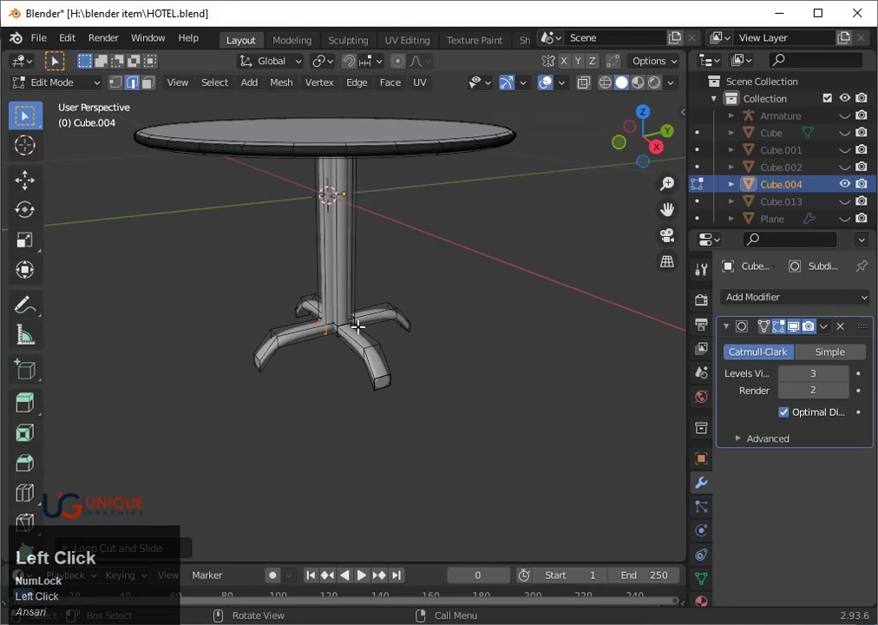
- Return to Object Mode and orbit to check the smoothed table's crisp top and curved legs
key(Tab)
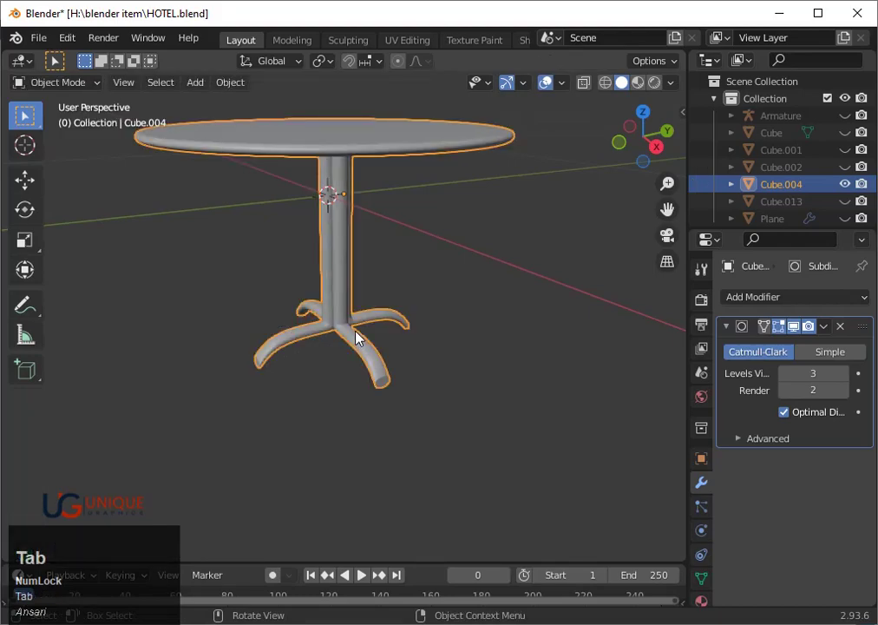
scroll(up, 3)
scroll(down, 3)
middle_click(562, 299)
- Toggle modes and orbit around the table to inspect the curved legs
key(Tab)
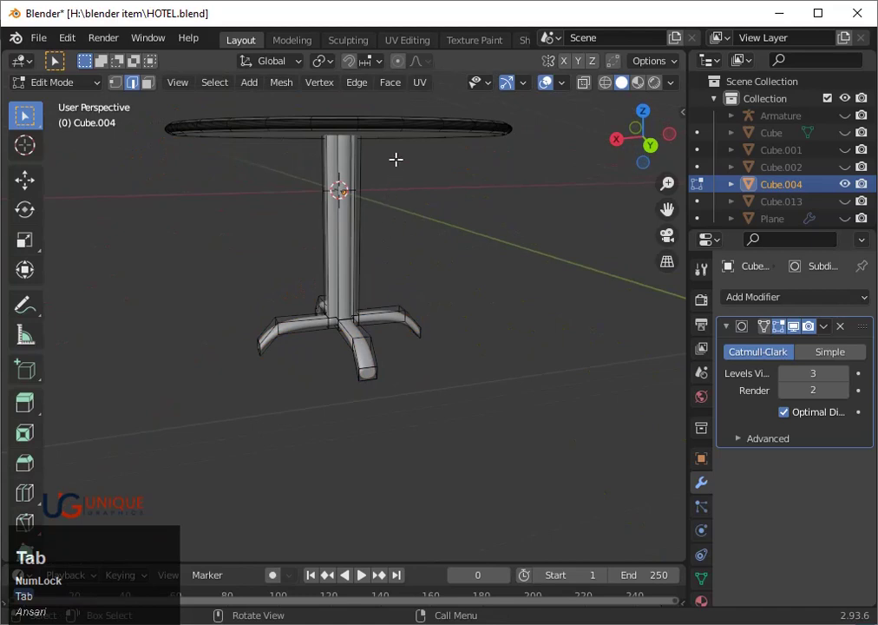
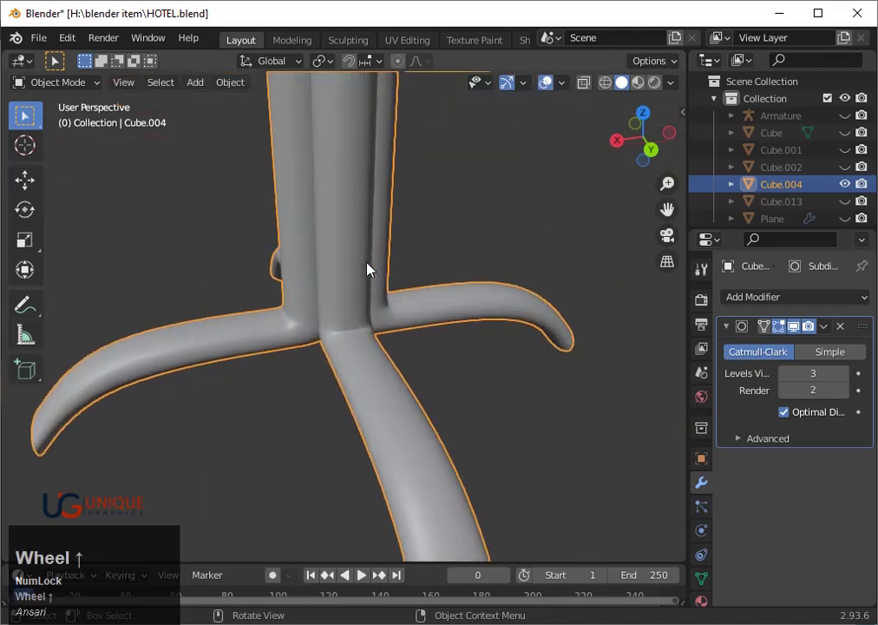
scroll(down, 3)
drag(370, 280, 421, 246)
scroll(down, 3)
middle_click(429, 278)
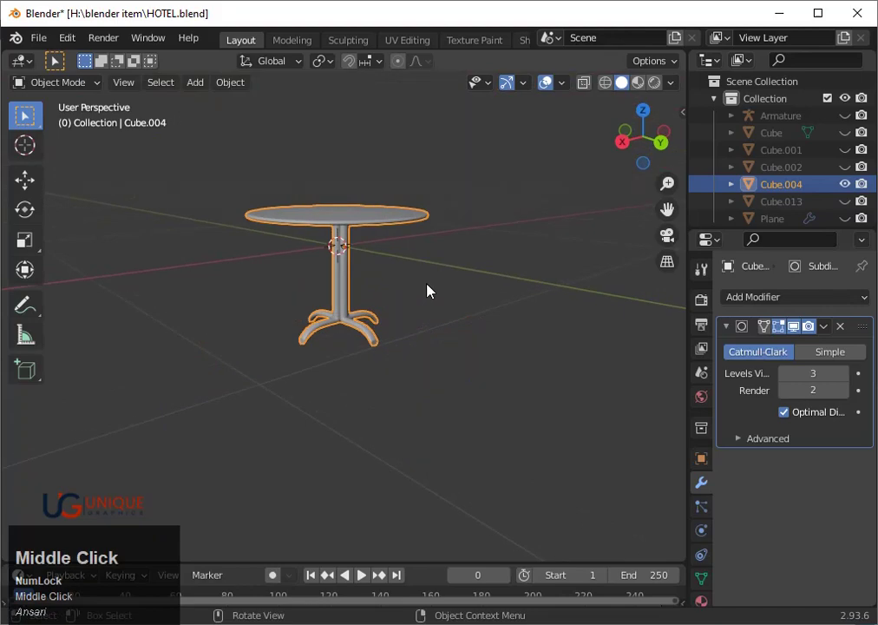
- Unhide the hotel building, platform and railings around the finished table with Alt+H
key(alt+h)
scroll(down, 3)
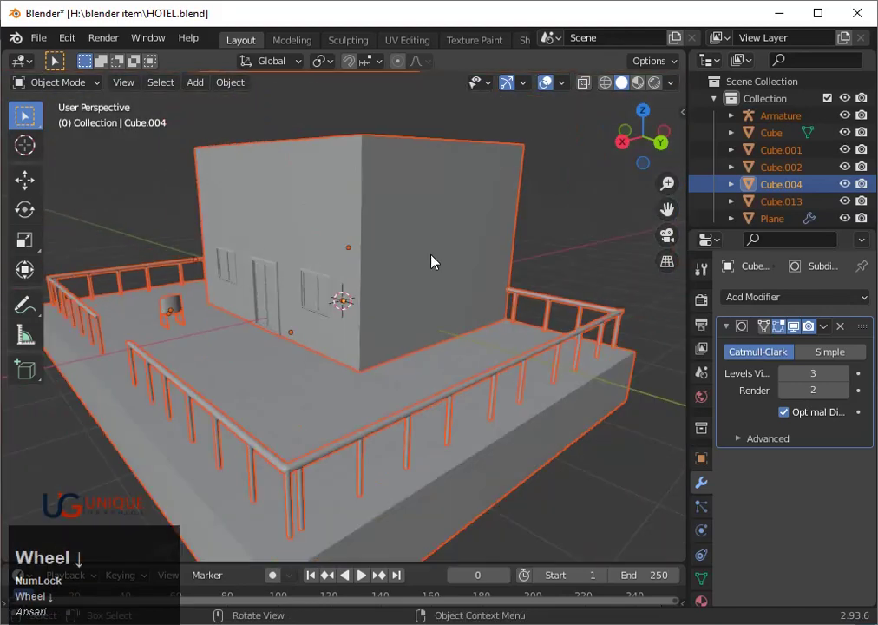
- Move the round table onto the terrace in front of the hotel using X-ray and top view
key(shift+z)
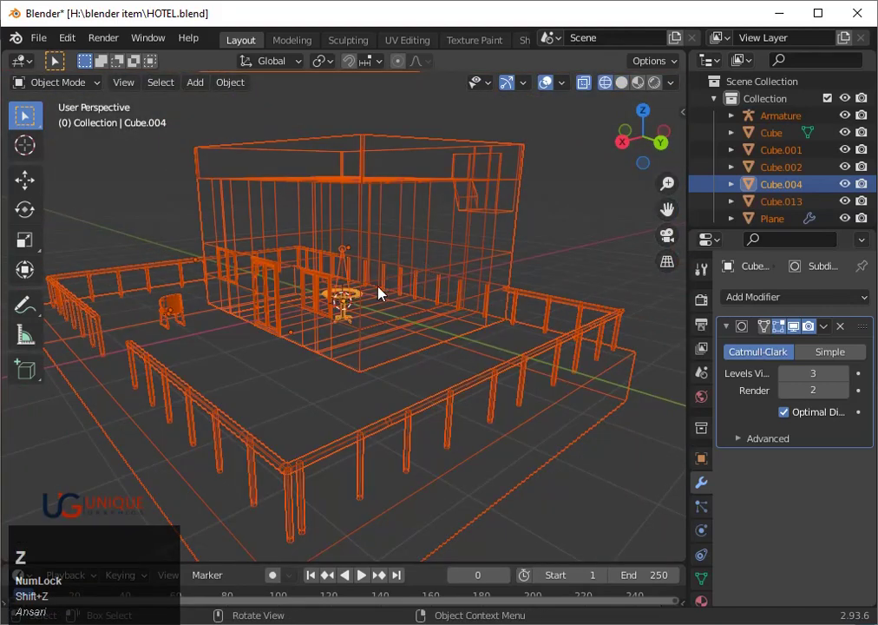
key(g)
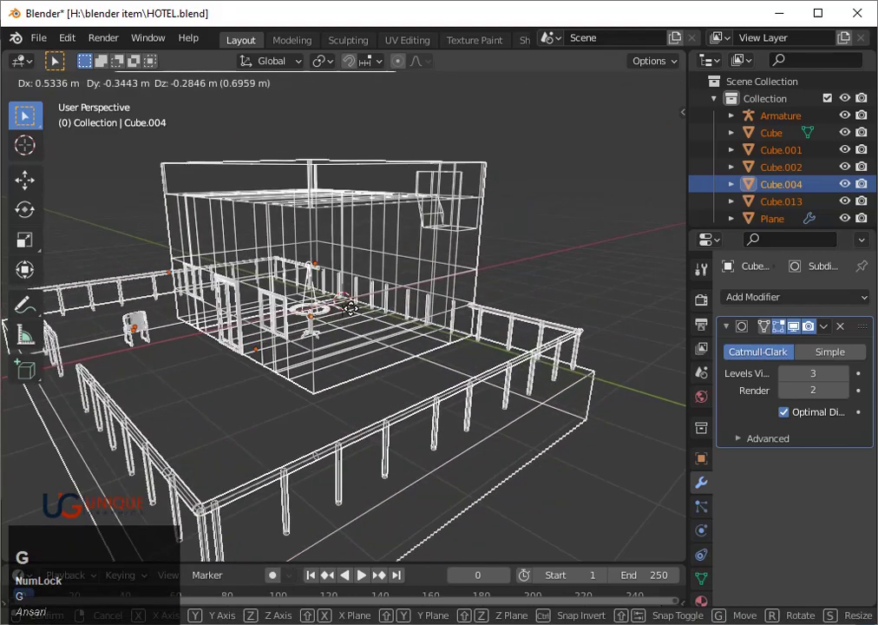
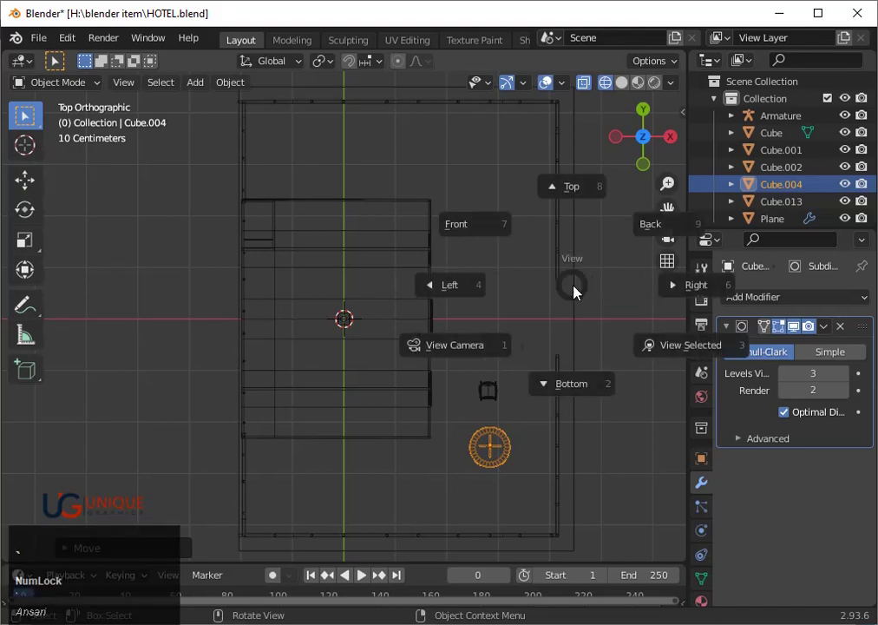
key(KP_3)
scroll(down, 3)
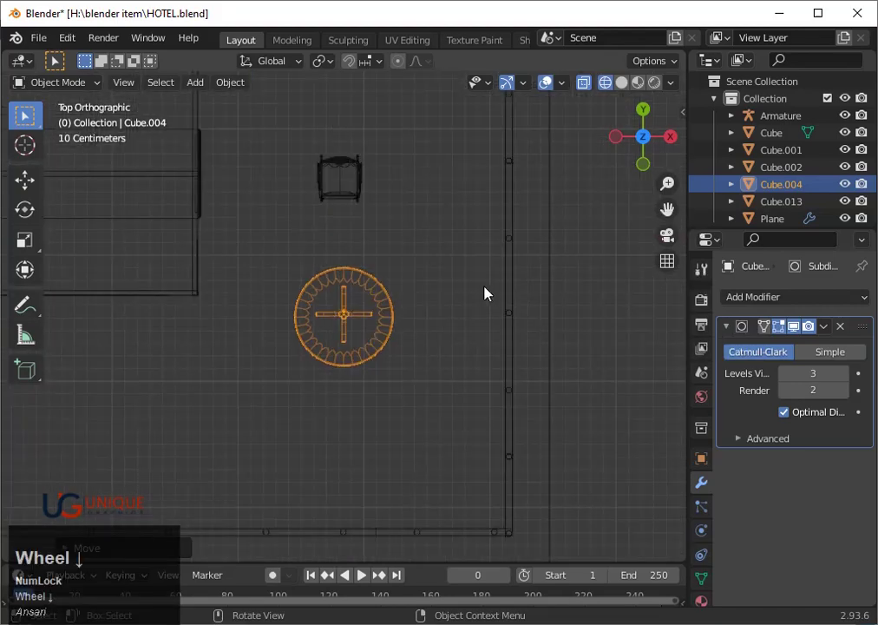
key(g)
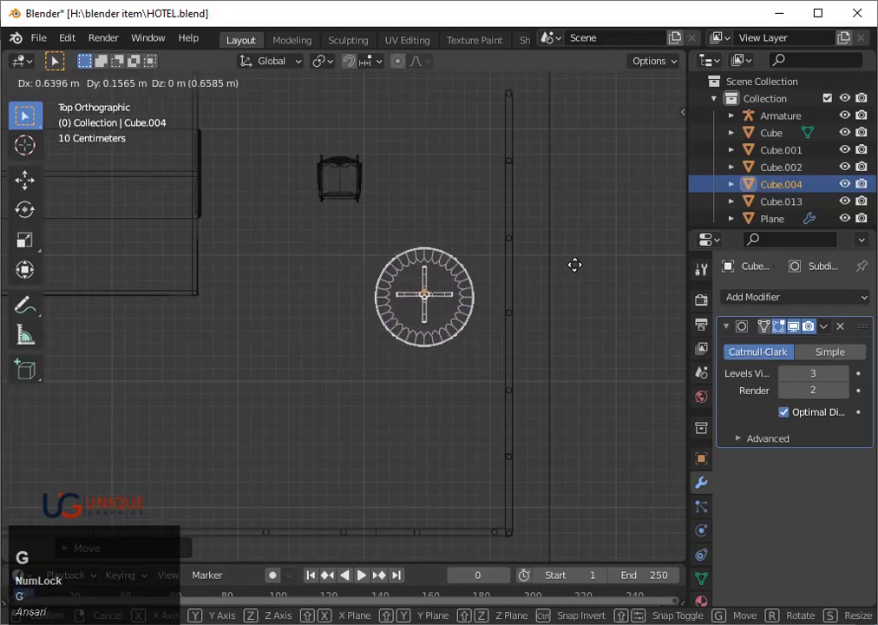
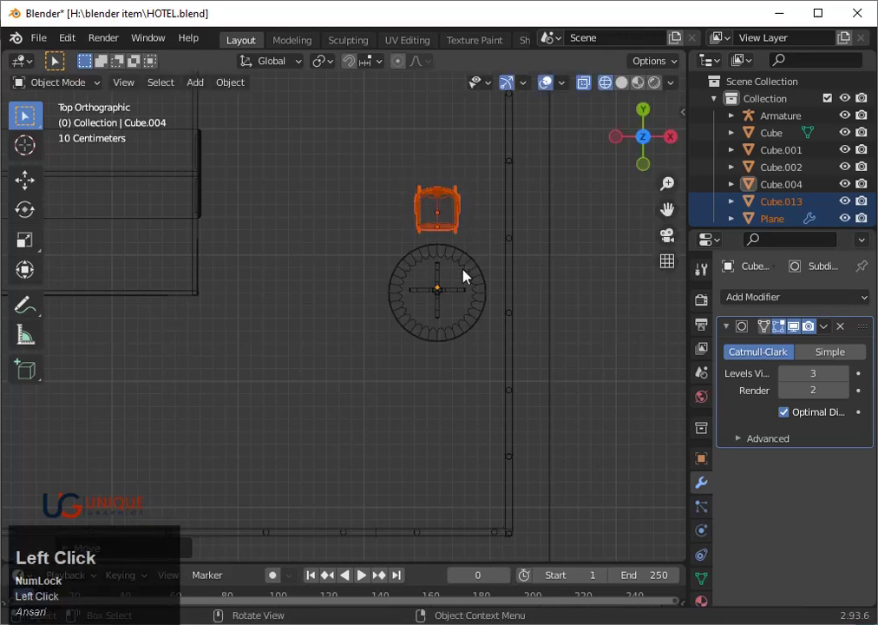
- Select the chair with the table and nudge both sideways along X
key(g)
key(y)
click(475, 254)
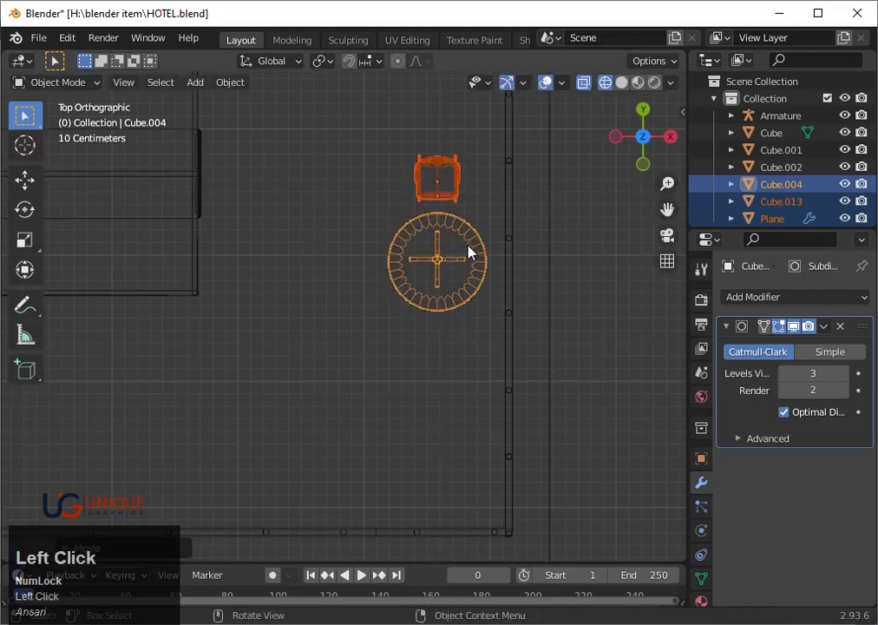
key(g)
key(x)
key(Right)
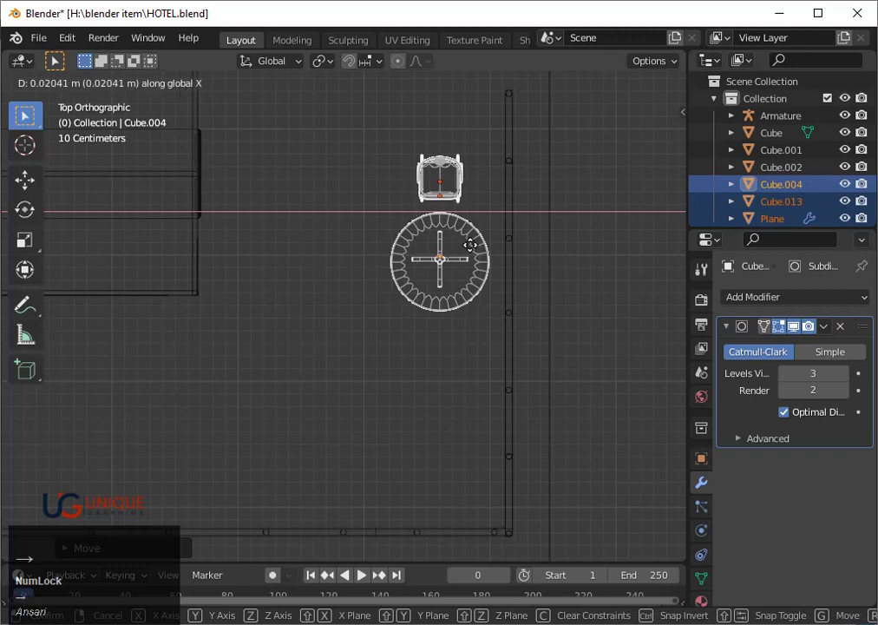
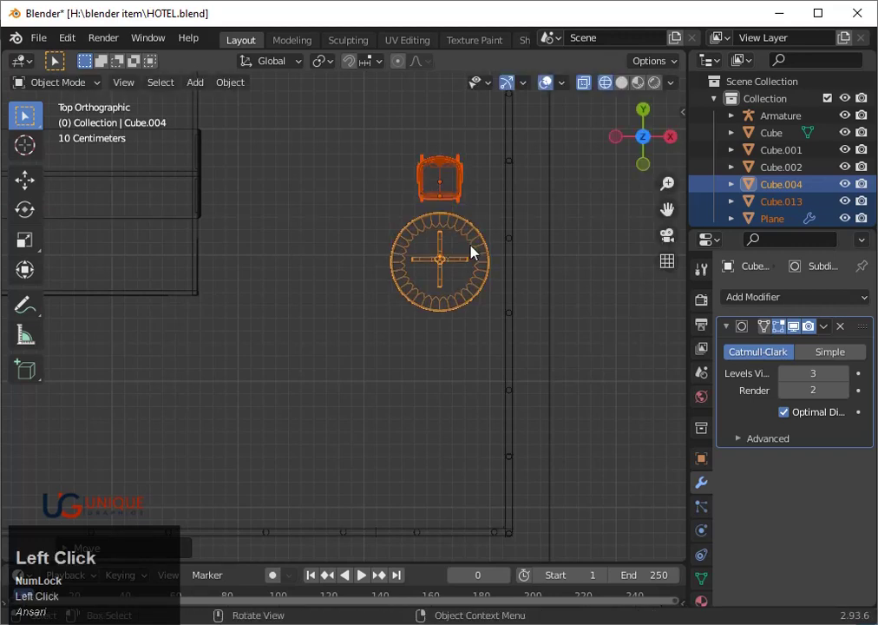
scroll(down, 3)
- Select the table alone and shorten it along Z from a side view
middle_click(544, 601)
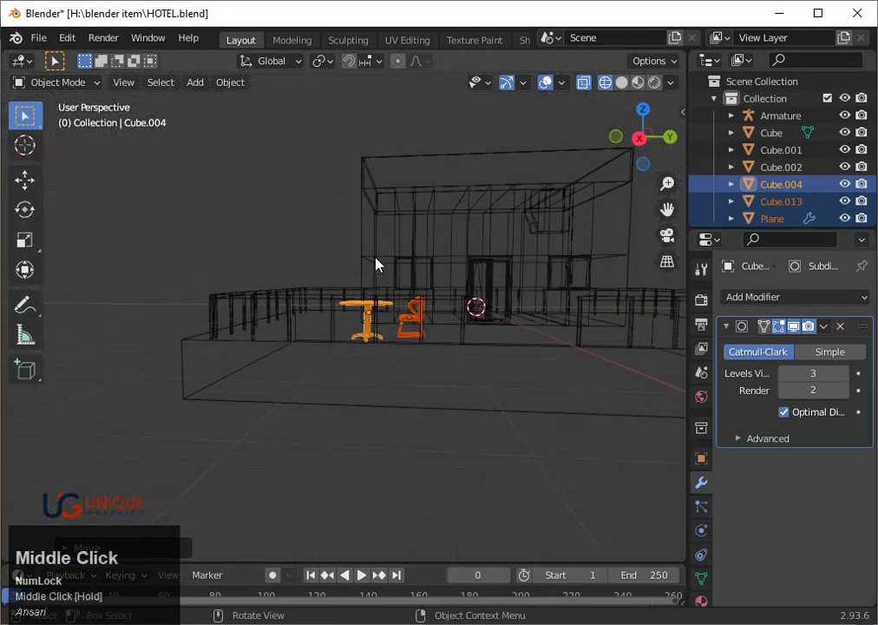
scroll(up, 3)
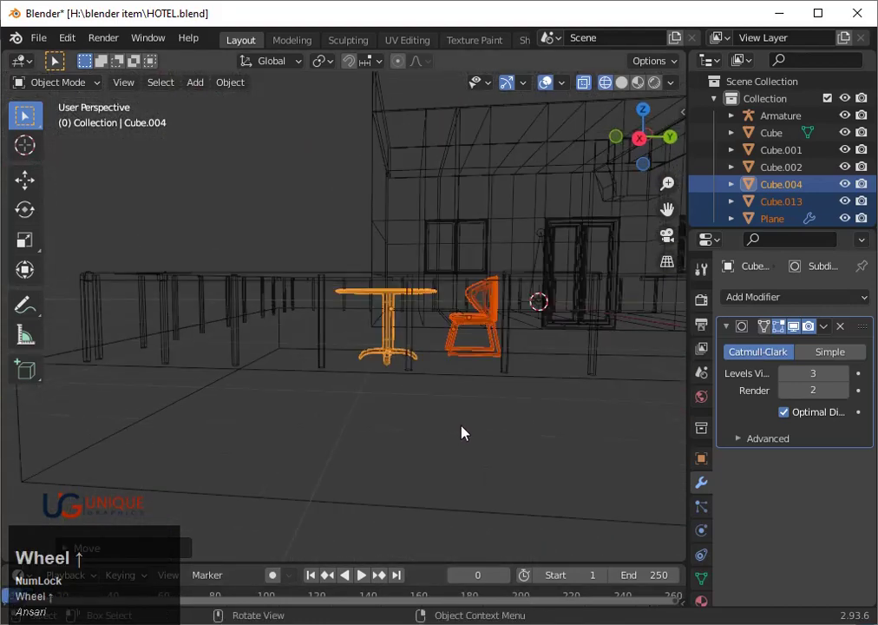
click(477, 434)
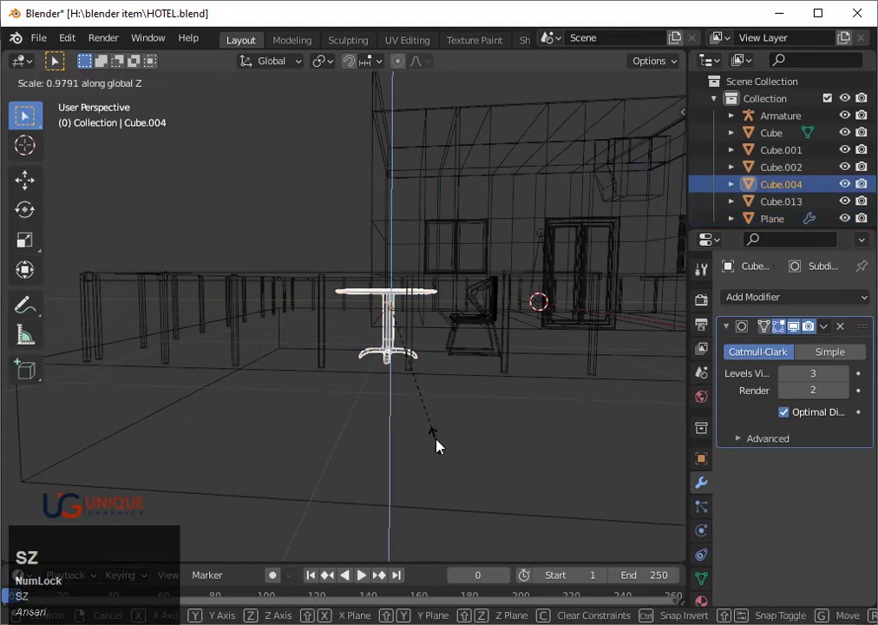
click(439, 441)
scroll(up, 3)
key(shift+z)
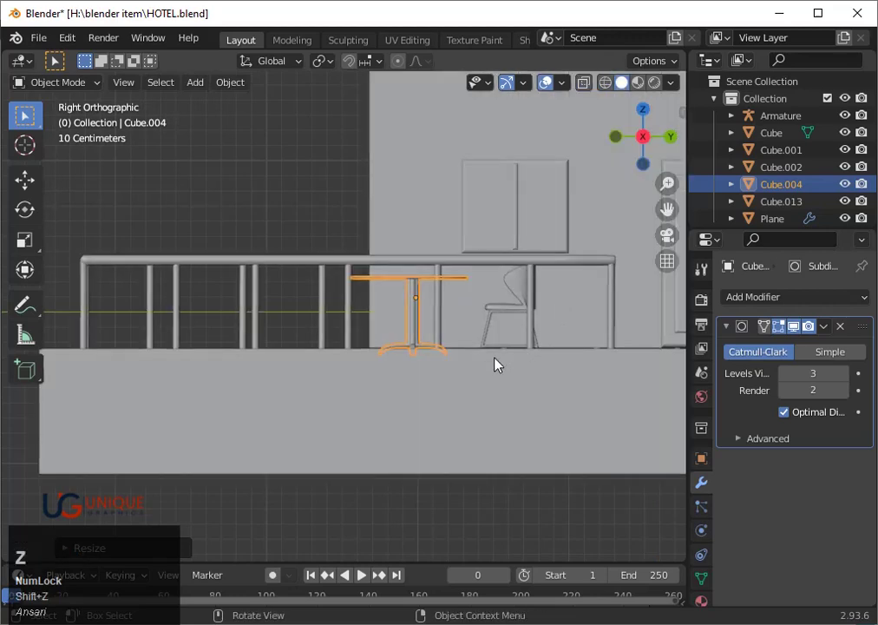
key(s)
key(z)
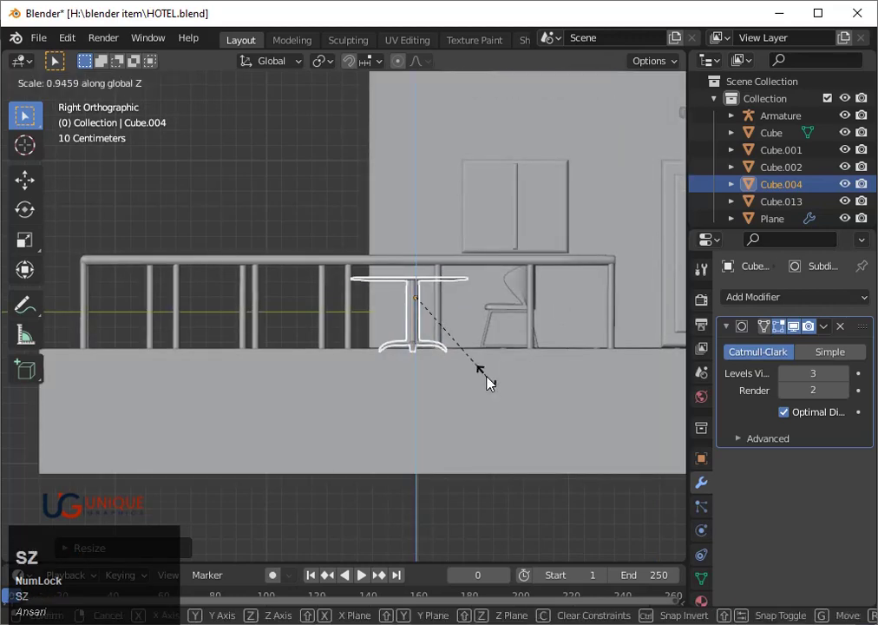
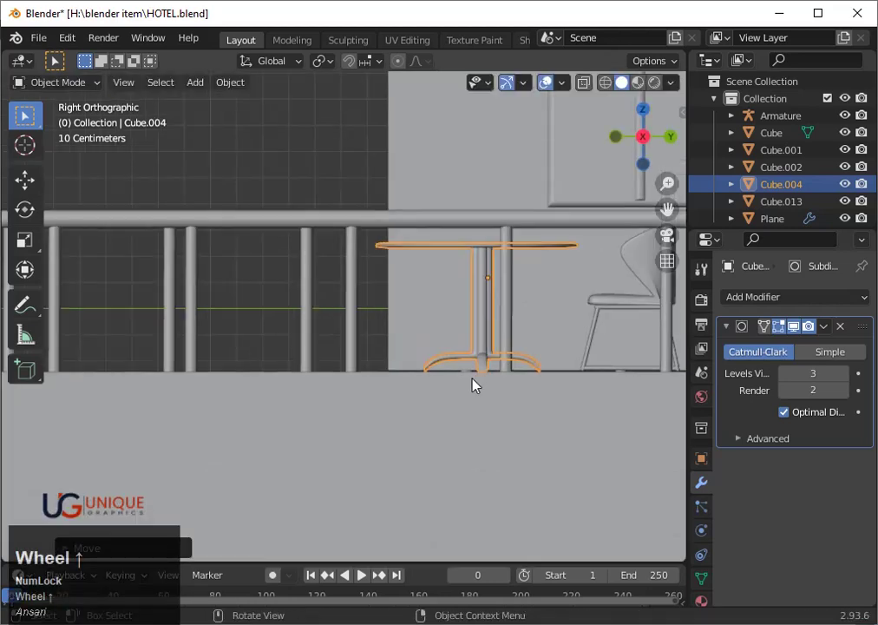
- Lower the table about 3.6 cm so it rests on the floor beside the chair
key(`)
key(3)
scroll(up, 3)
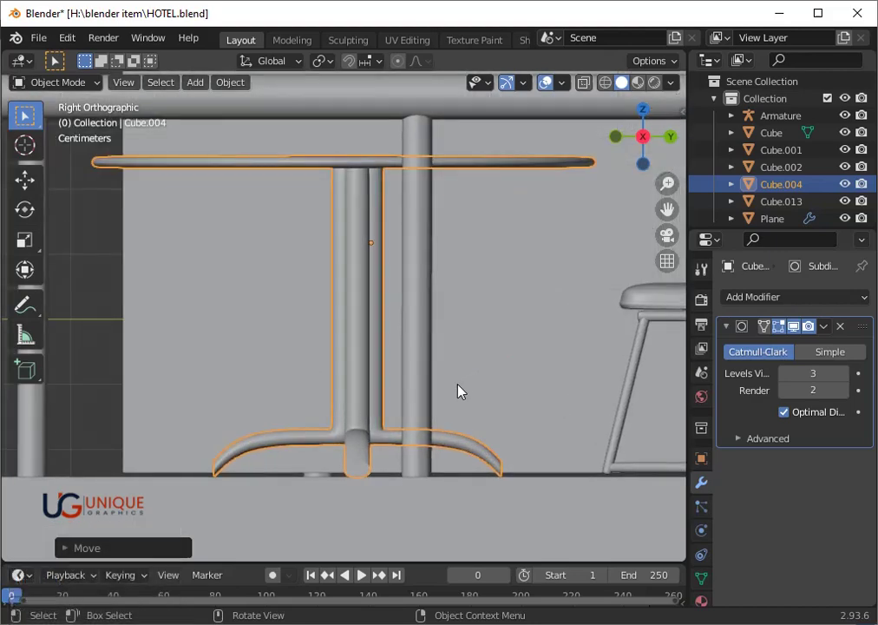
key(g)
key(z)
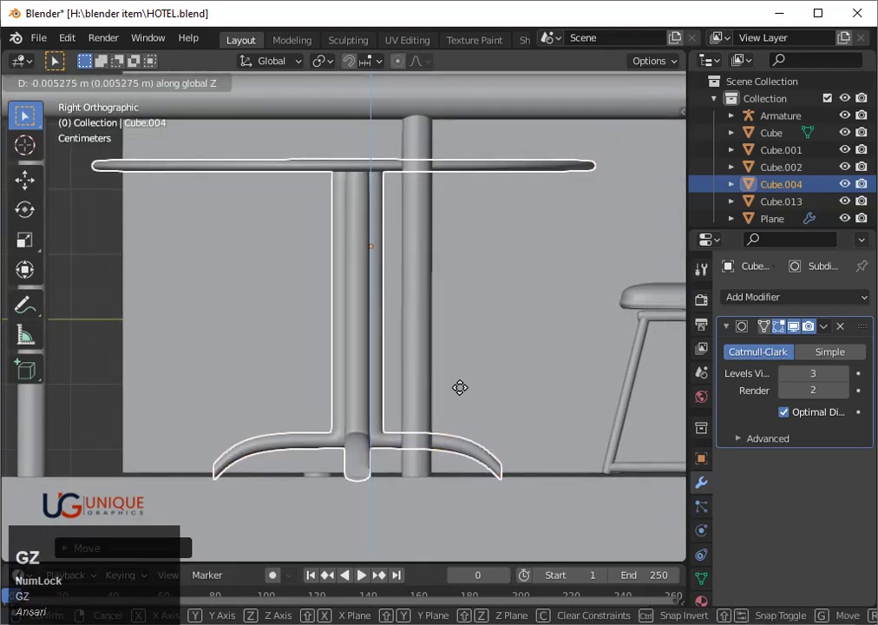
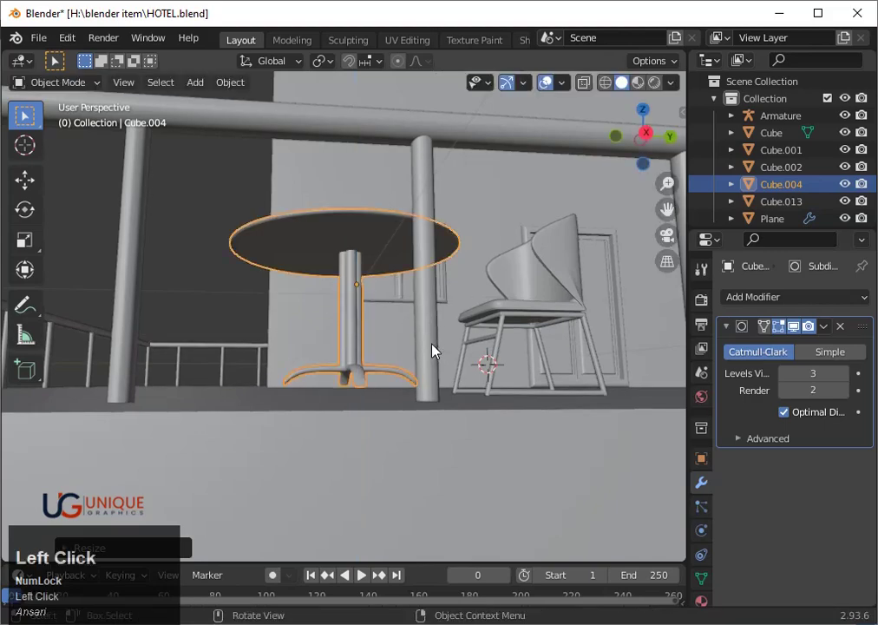
key(g)
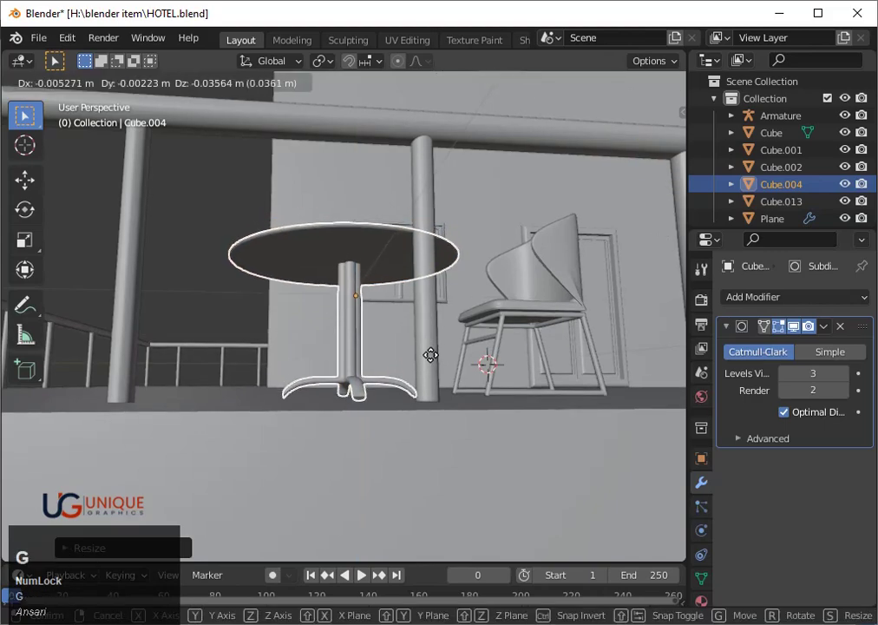
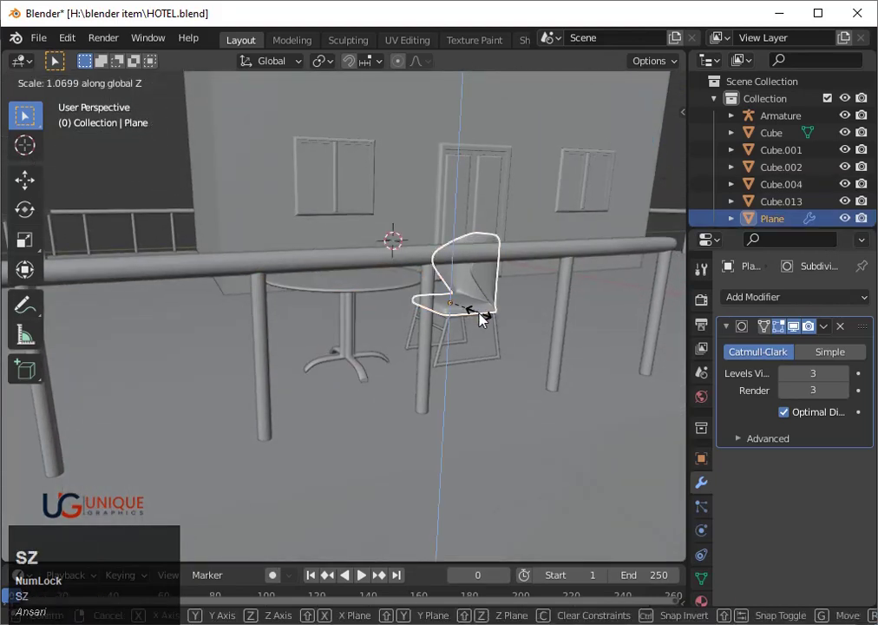
- Duplicate the chair and drop the copy below the table along Y
click(489, 316)
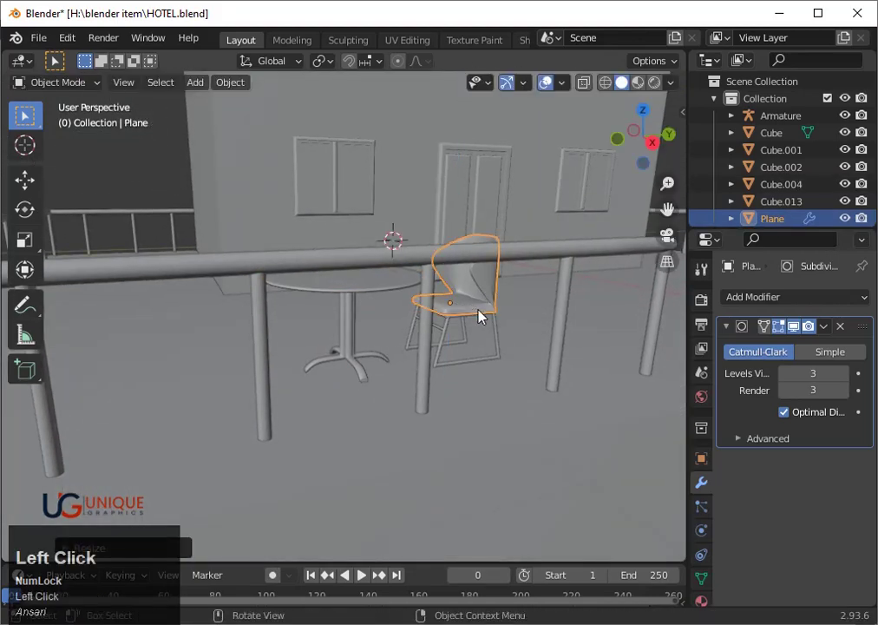
key(ctrl+z)
click(642, 116)
scroll(down, 3)
click(296, 195)
key(shift+z)
drag(303, 207, 305, 220)
drag(304, 219, 356, 282)
key(shift+d)
key(y)
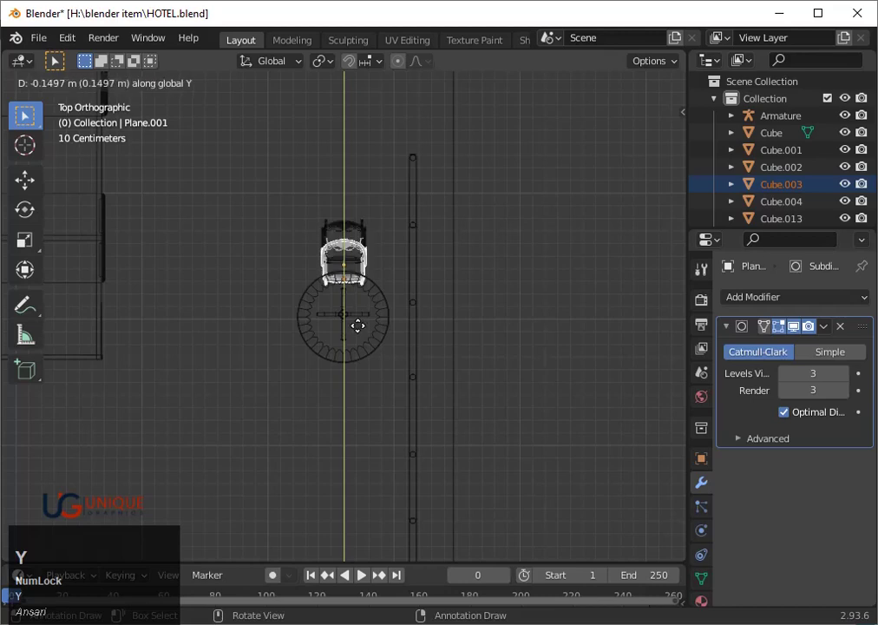
key(y)
click(366, 440)
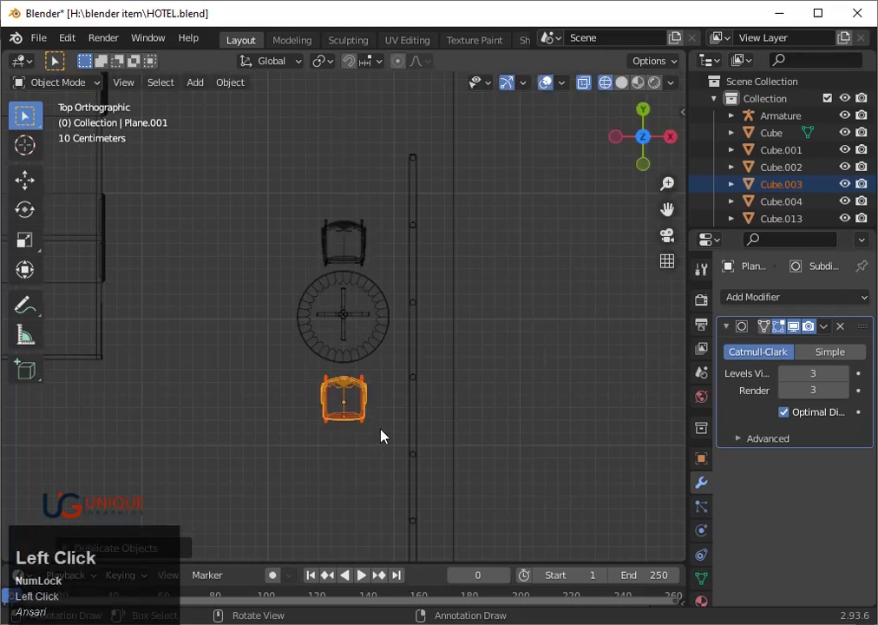
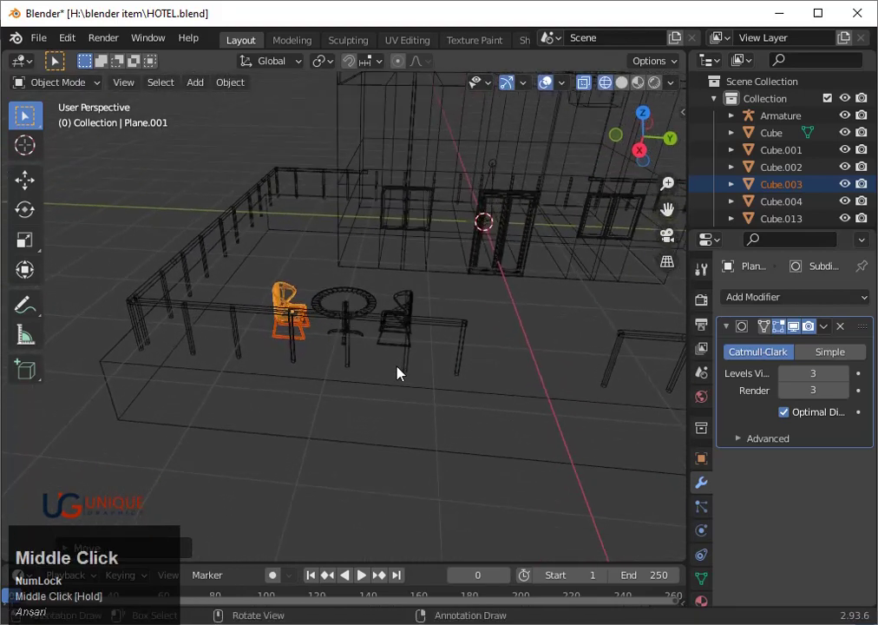
- Reposition the copy, then nudge the original chair about 2 cm along Y toward the table
key(g)
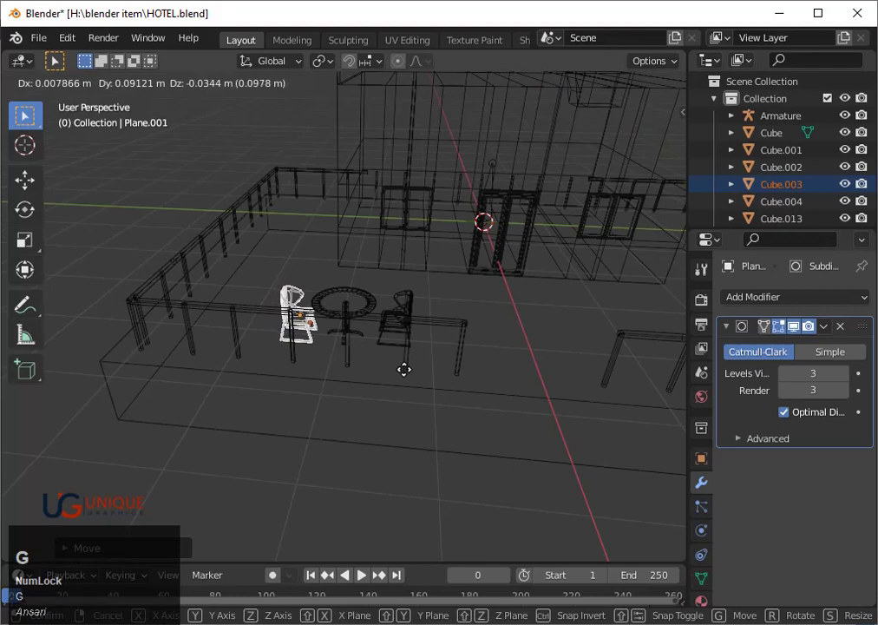
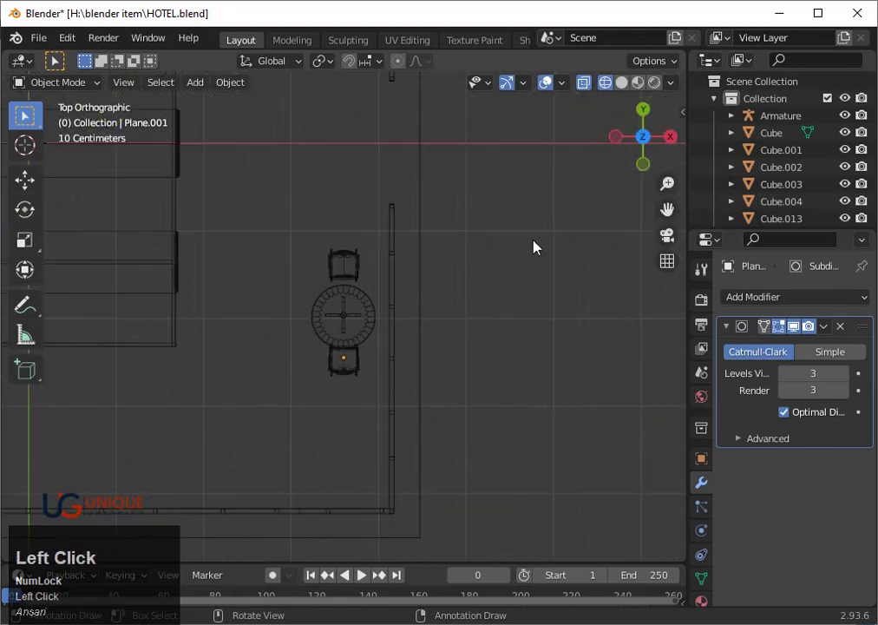
scroll(up, 3)
drag(277, 219, 392, 267)
key(g)
key(y)
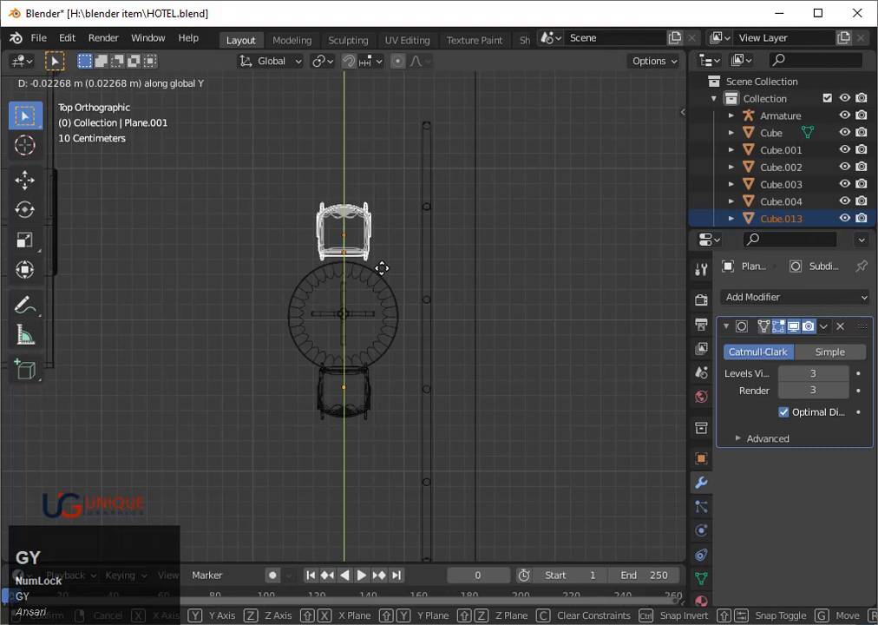
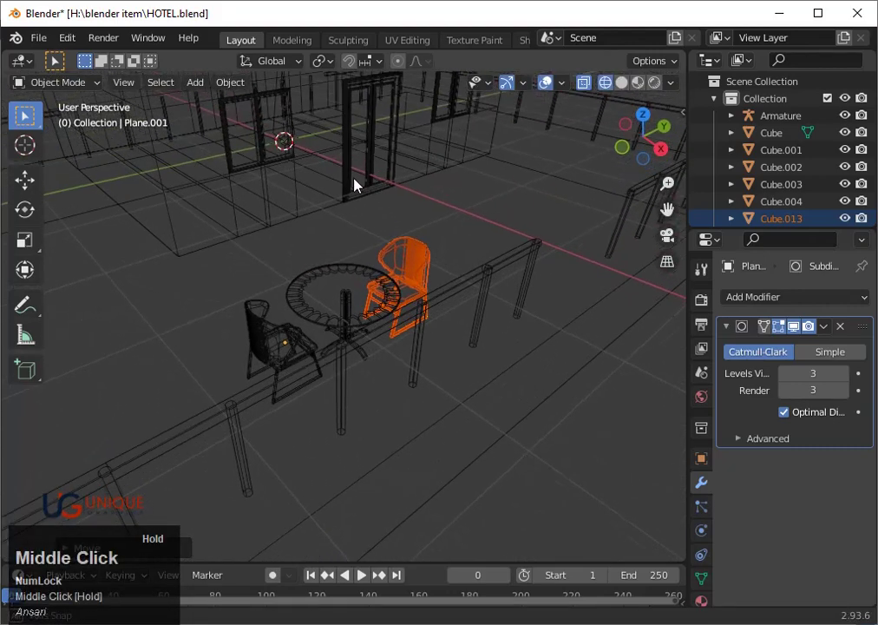
- Duplicate the table with both chairs and place the copy, turned 90°, below the first set
click(497, 198)
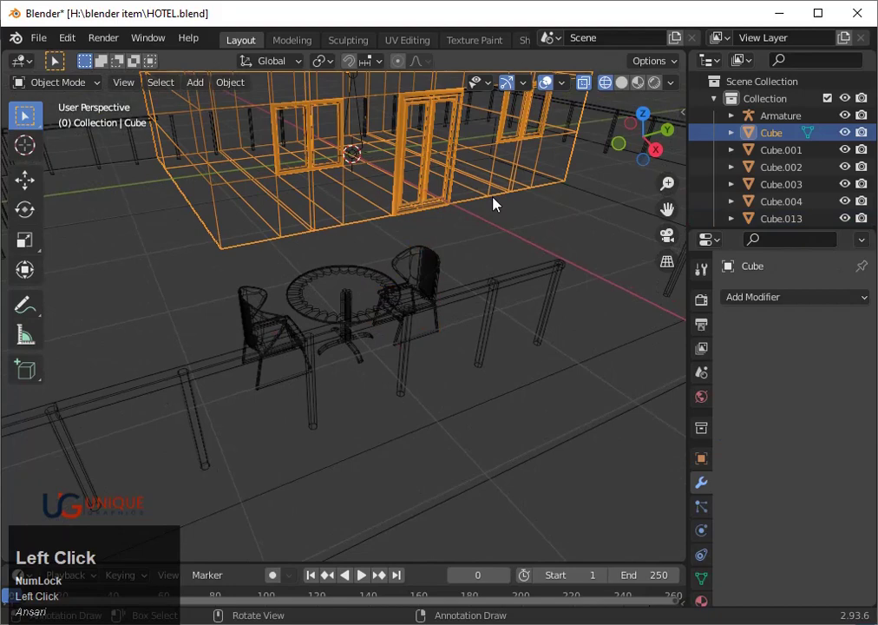
key(shift+z)
scroll(down, 3)
click(652, 119)
key(z)
click(348, 329)
key(shift+z)
drag(322, 250, 398, 336)
key(shift+d)
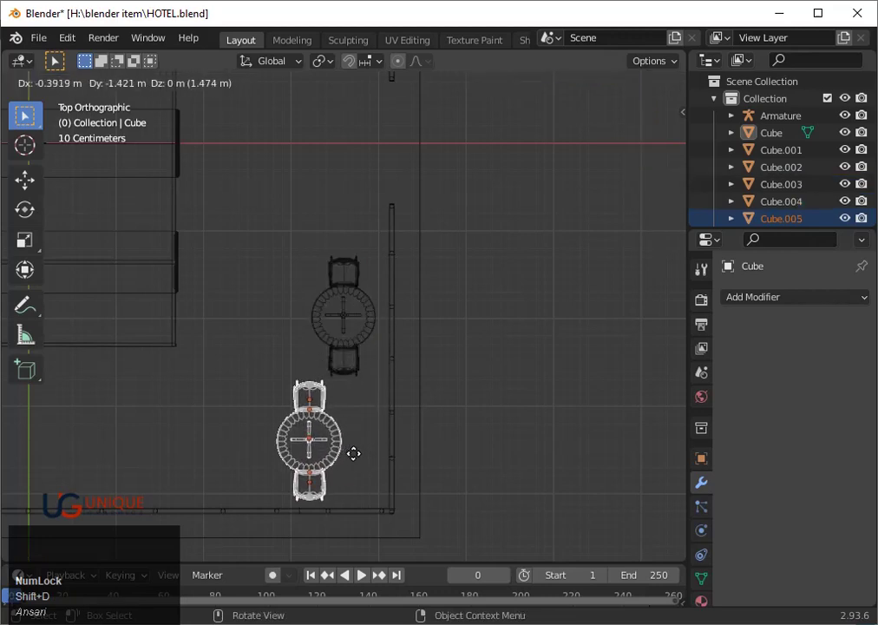
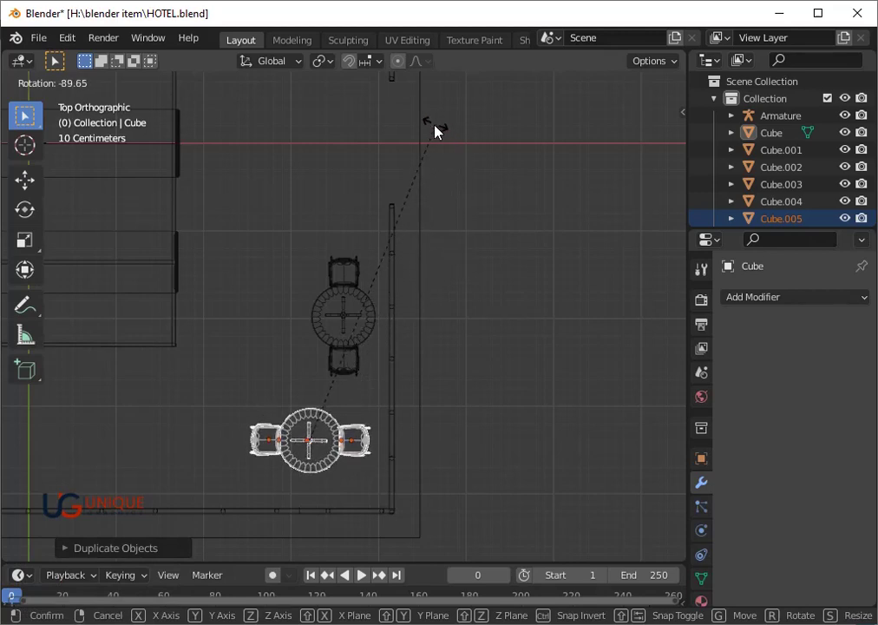
click(439, 132)
key(g)
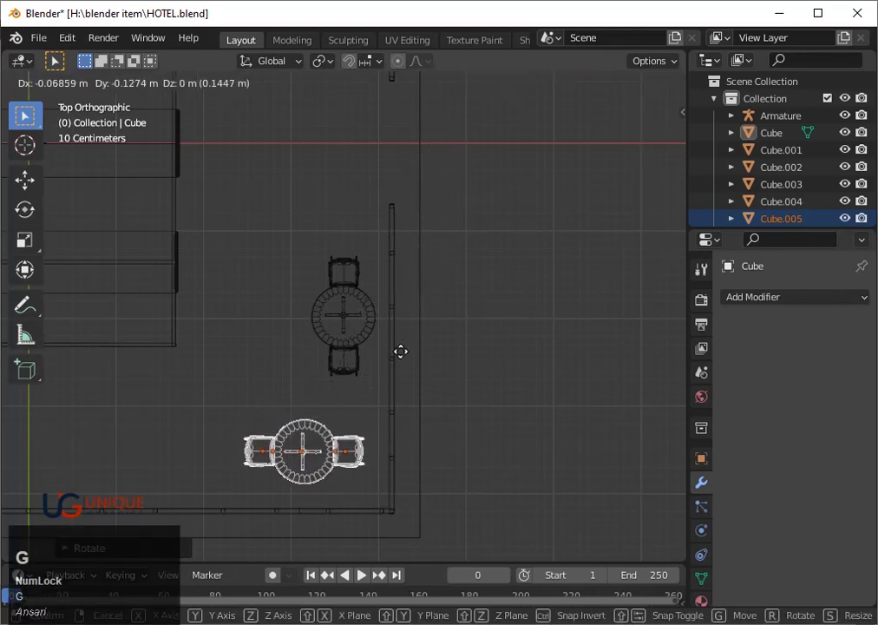
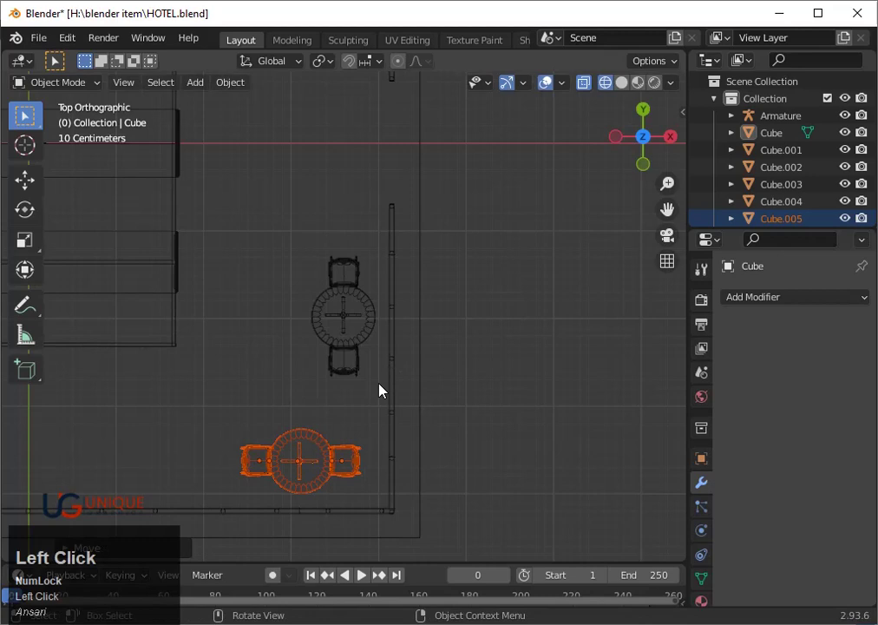
- Duplicate a chair from the copied set, rotate it to face the table and move it in close
scroll(up, 3)
click(372, 512)
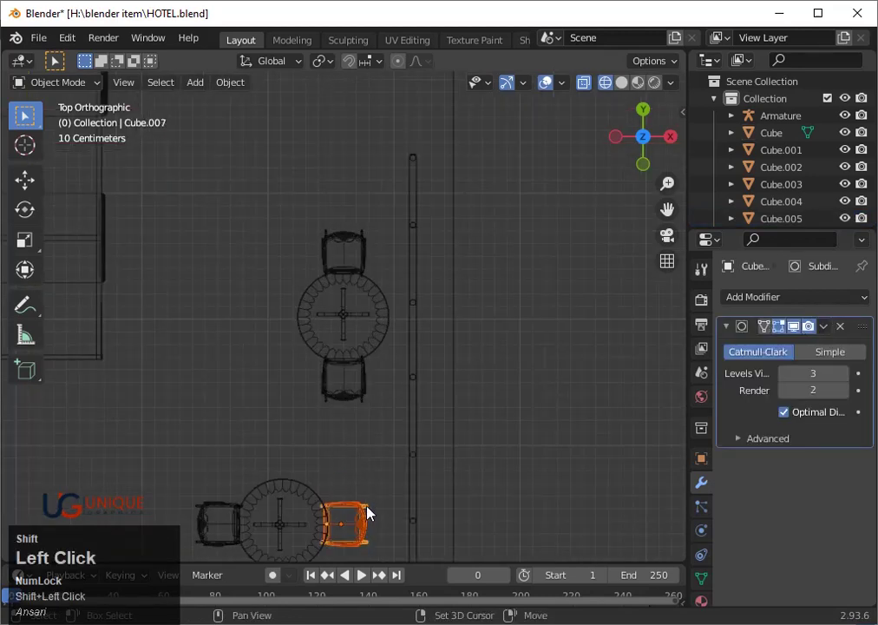
key(shift+d)
key(r)
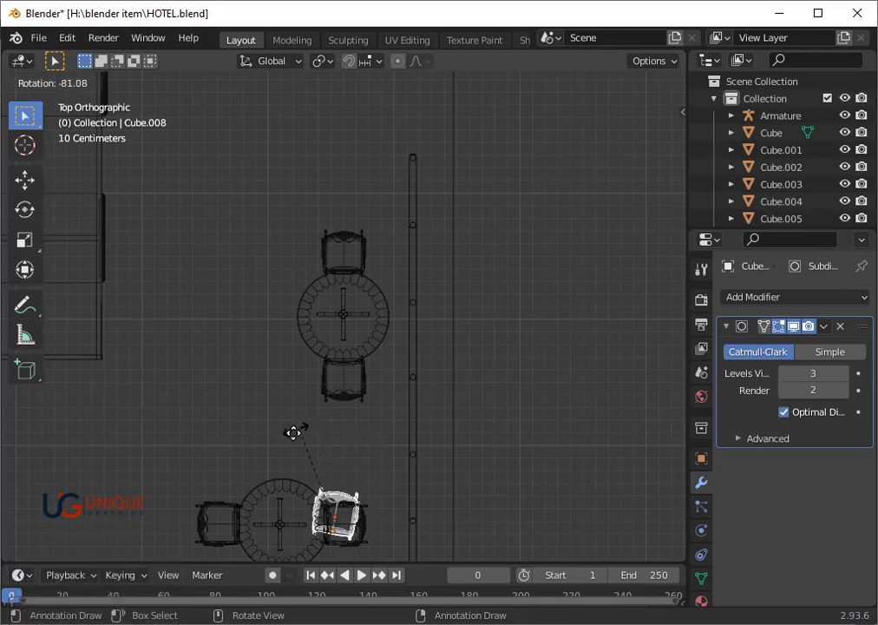
click(299, 441)
key(g)
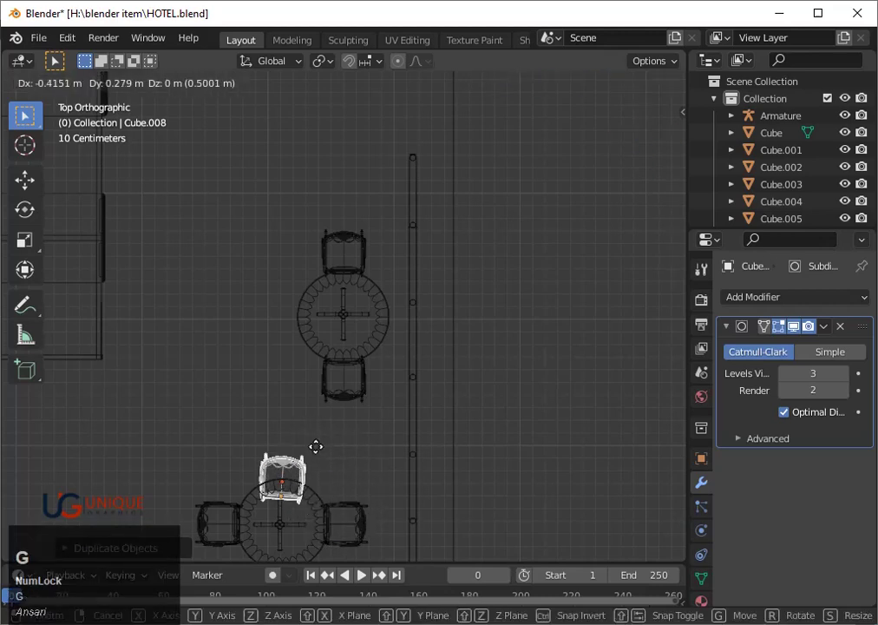
click(342, 464)
key(r)
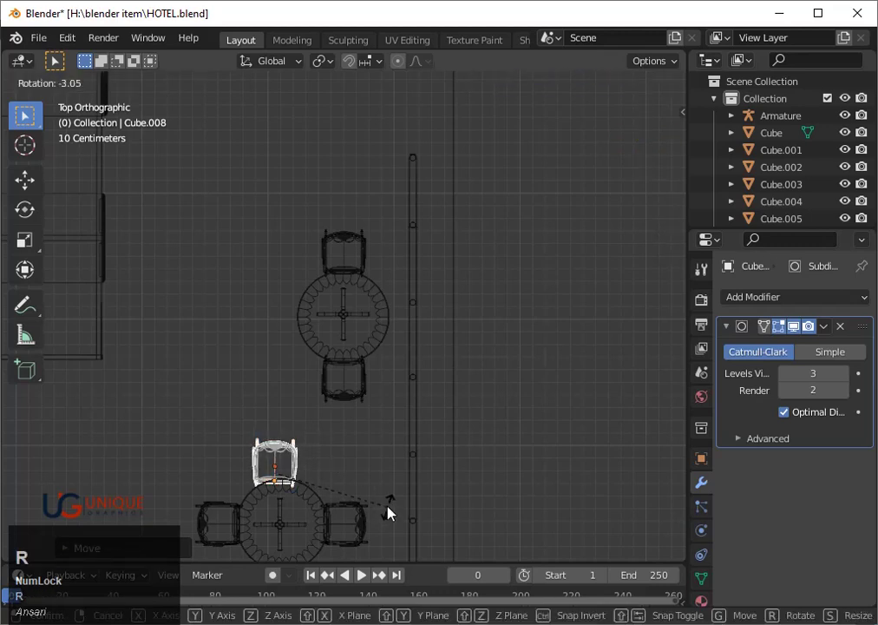
click(392, 509)
key(g)
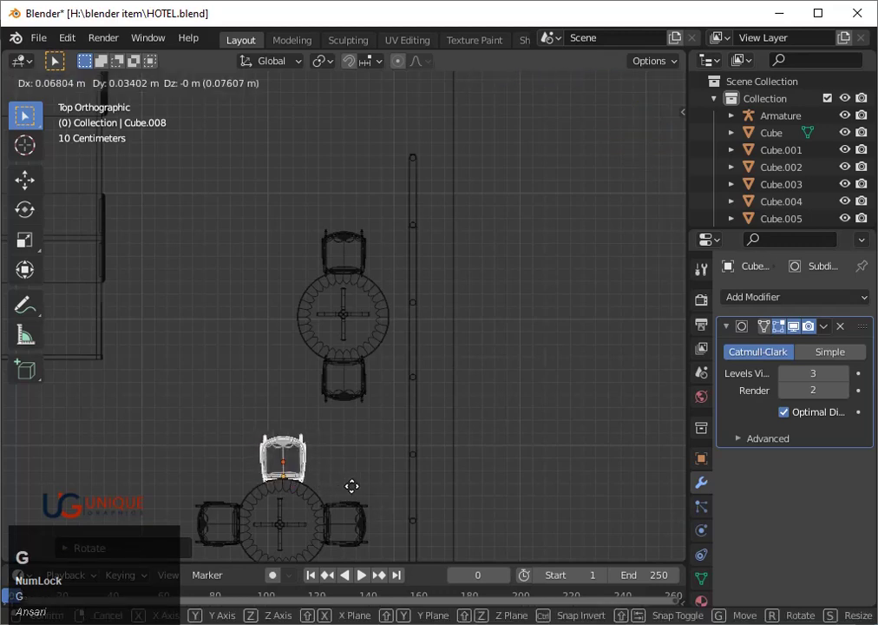
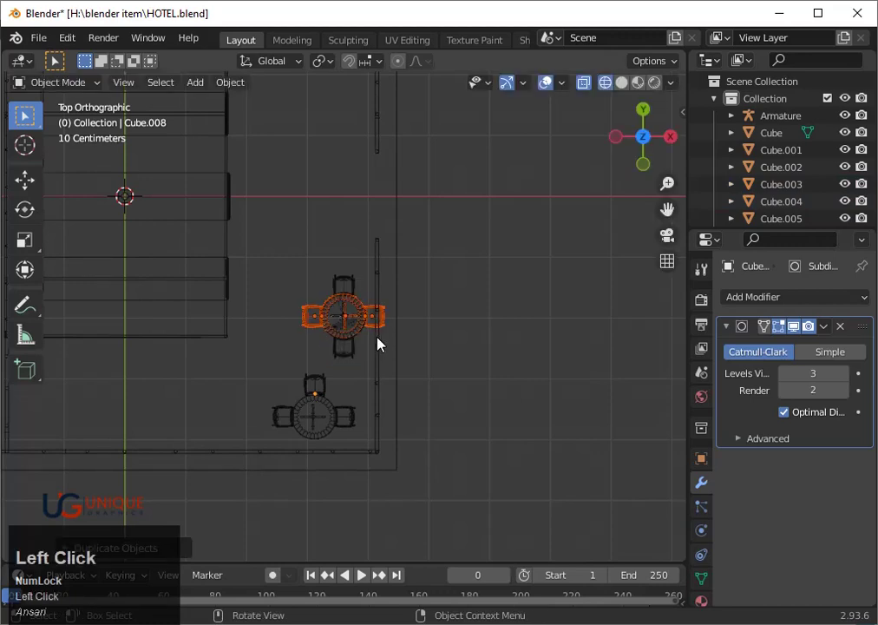
- Duplicate the left table set and shift it about -1.95 m along X
key(g)
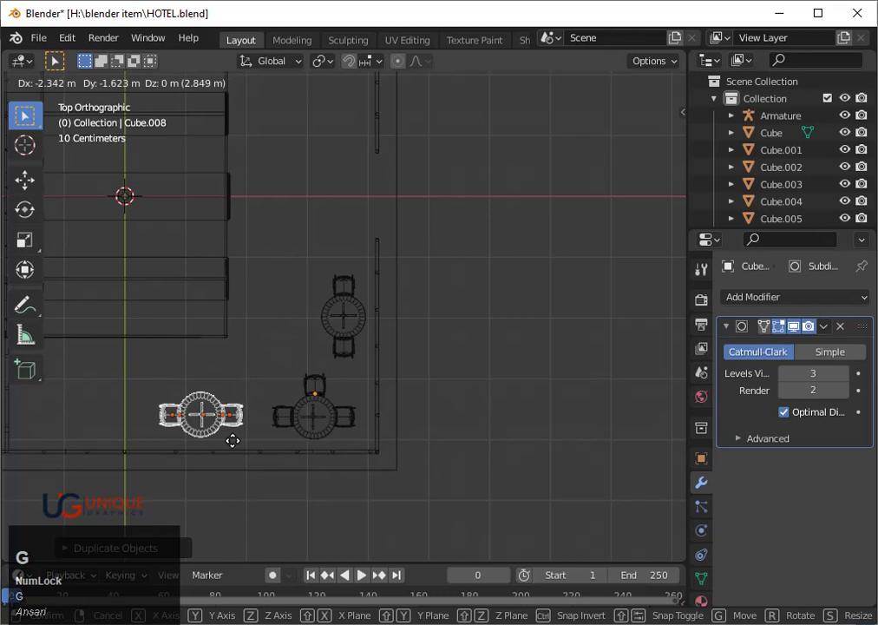
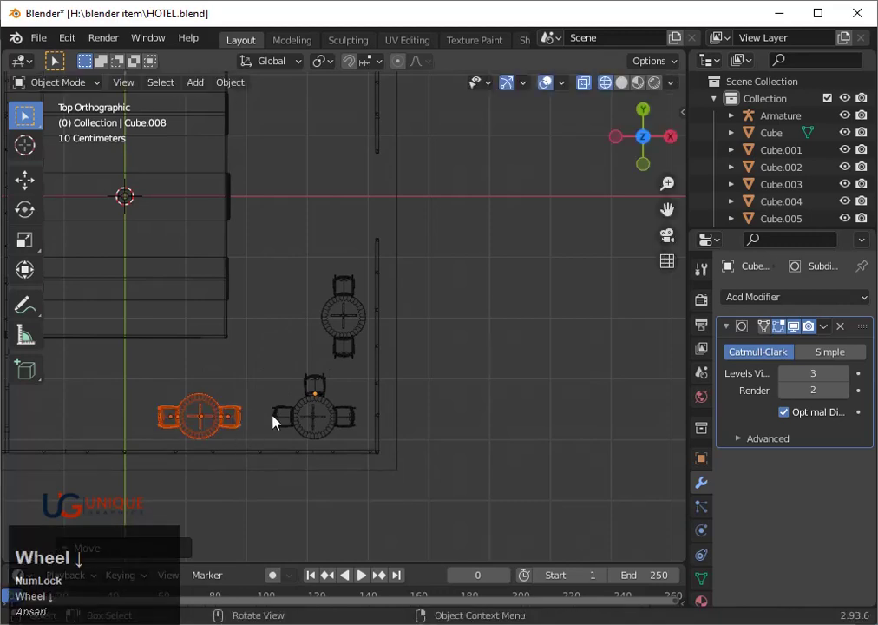
key(shift+d)
key(x)
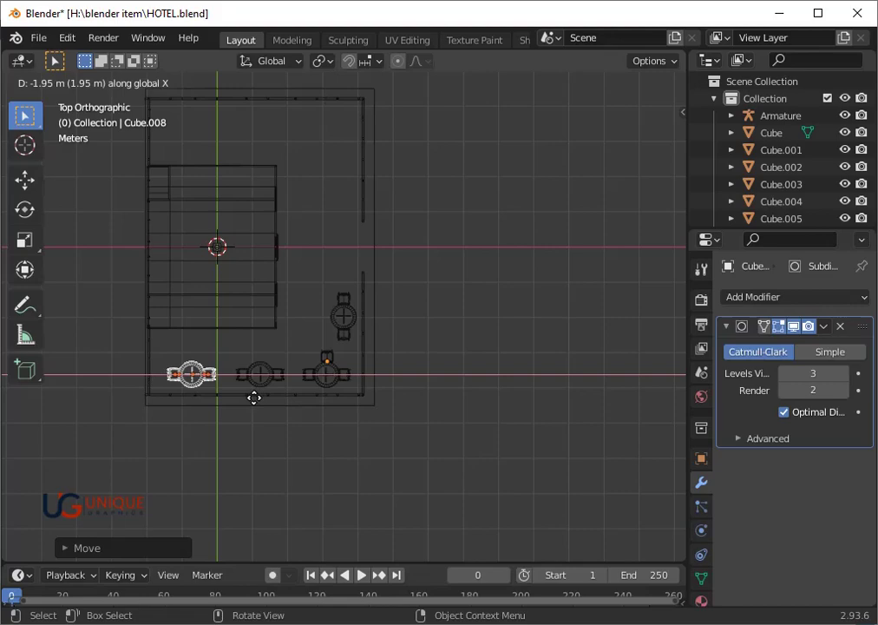
click(267, 403)
- Orbit around the terrace in solid shading to check the table layout
drag(479, 401, 343, 341)
scroll(up, 3)
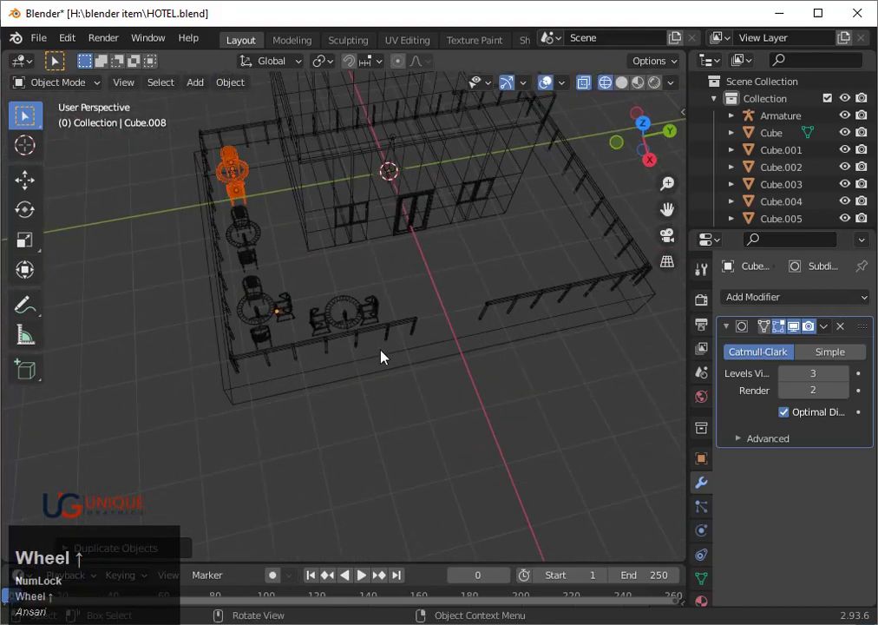
key(shift+z)
drag(372, 389, 395, 405)
scroll(up, 3)
drag(289, 363, 437, 341)
scroll(down, 3)
scroll(down, 3)
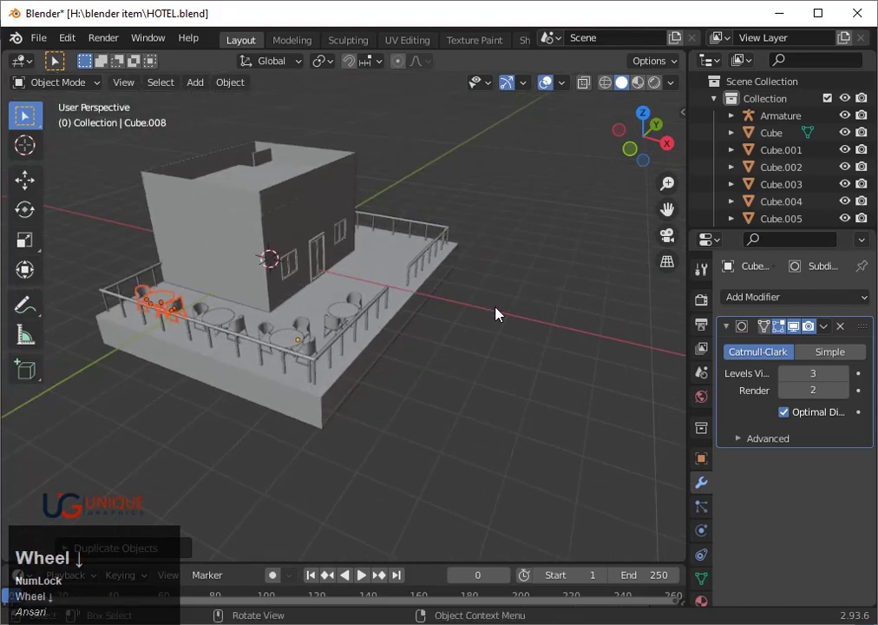
scroll(up, 3)
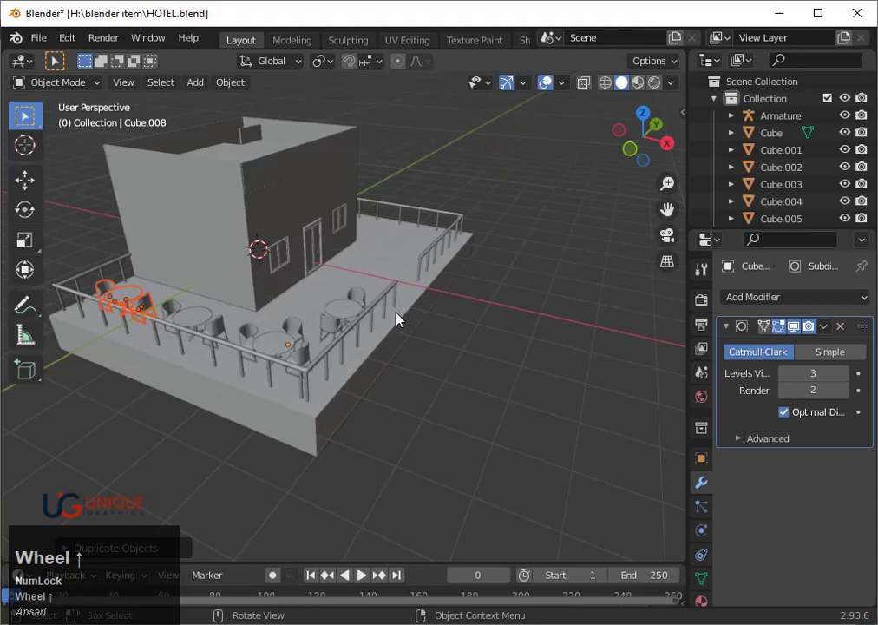
- Frame the table sets from the top view to review their spacing
click(649, 118)
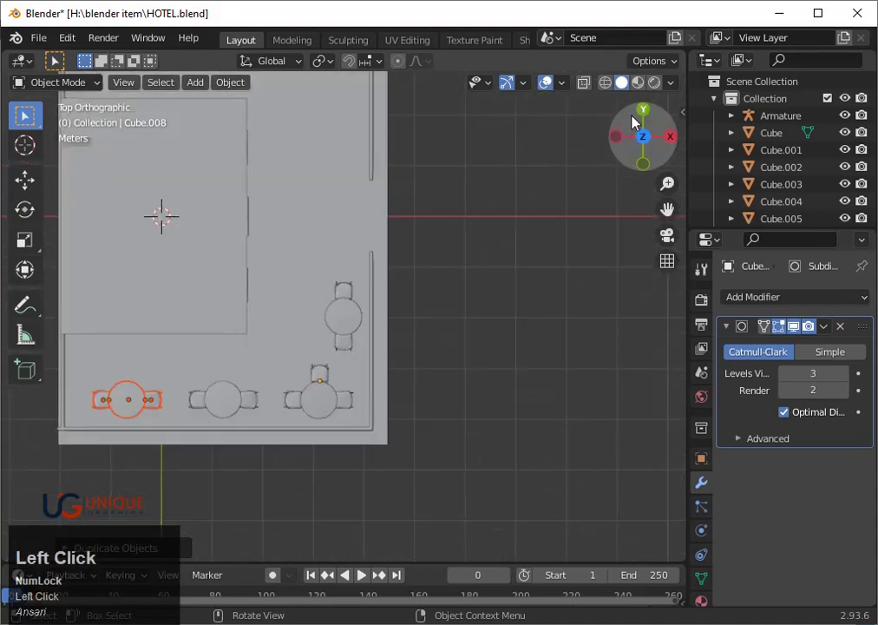
scroll(down, 3)
drag(333, 291, 342, 302)
scroll(up, 3)
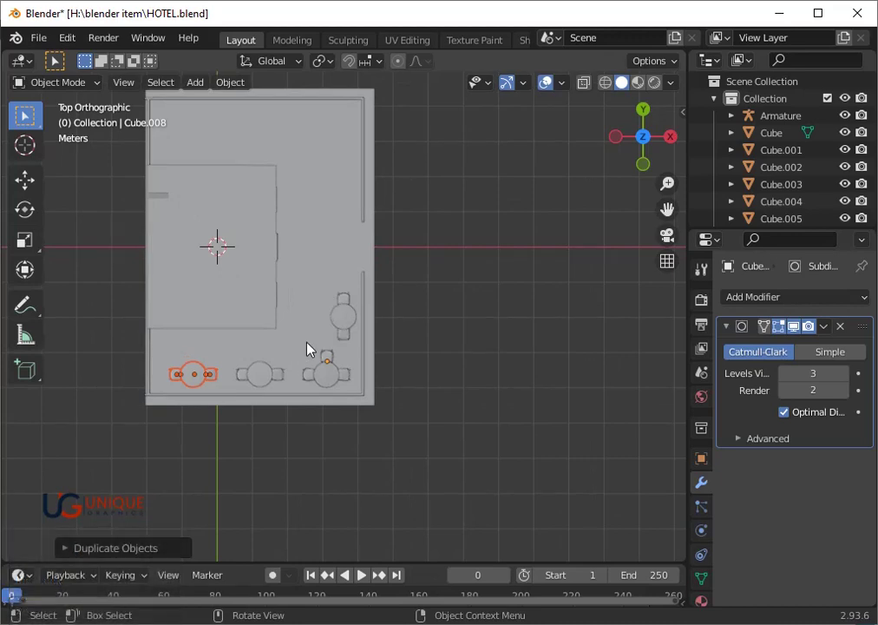
scroll(up, 3)
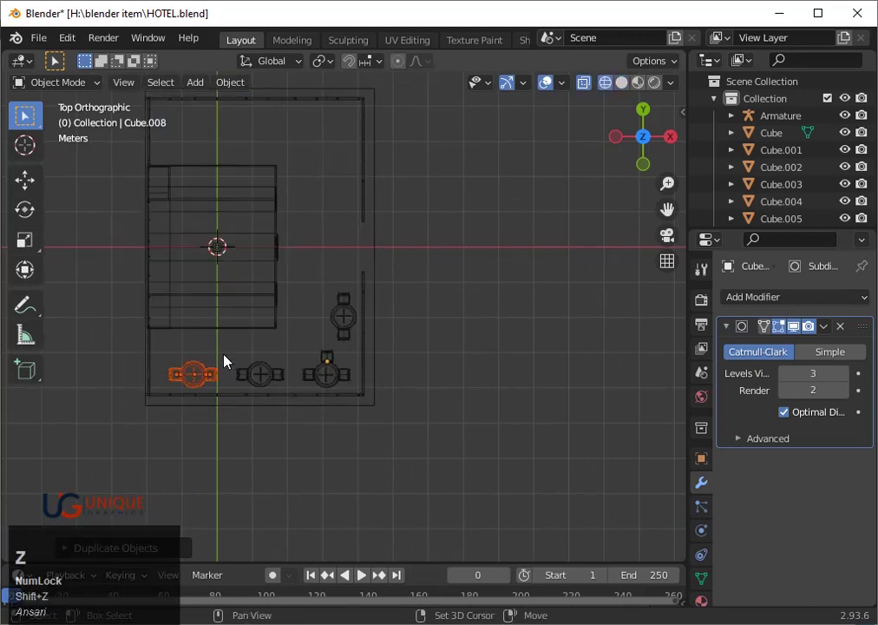
scroll(up, 3)
drag(221, 429, 277, 420)
scroll(down, 3)
scroll(up, 3)
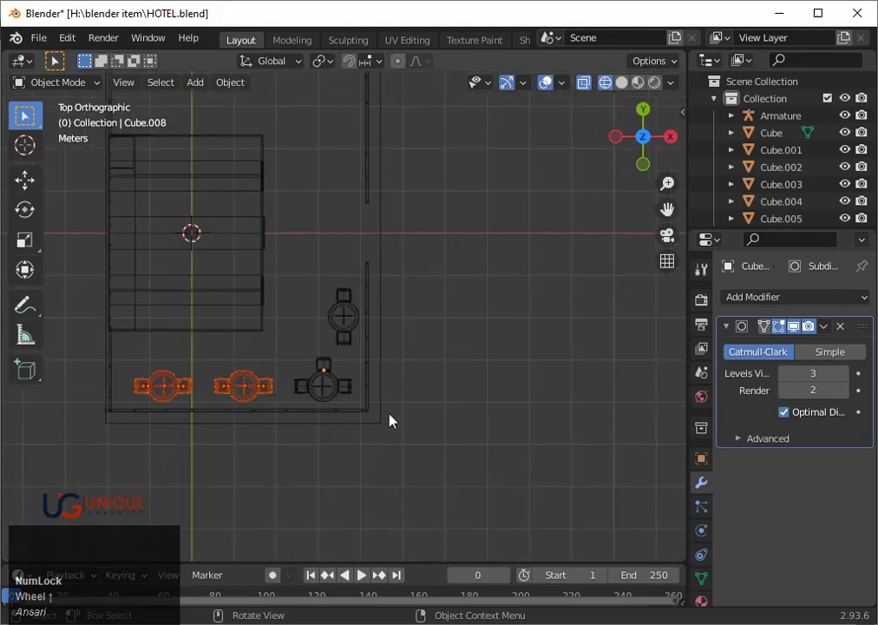
middle_click(398, 422)
- Undo the duplications so only one round table with a single chair remains
drag(392, 412, 360, 337)
key(ctrl+z)
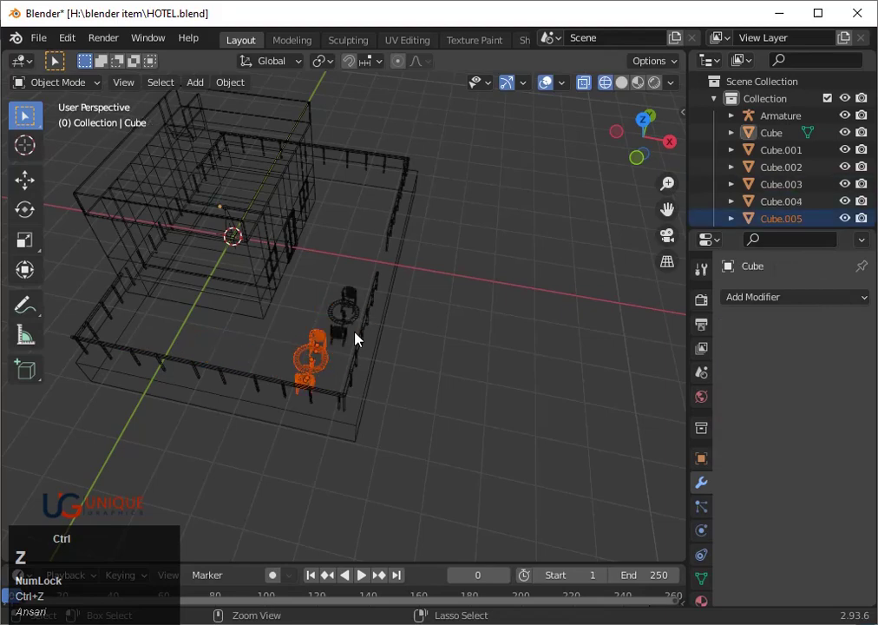
key(ctrl+z)
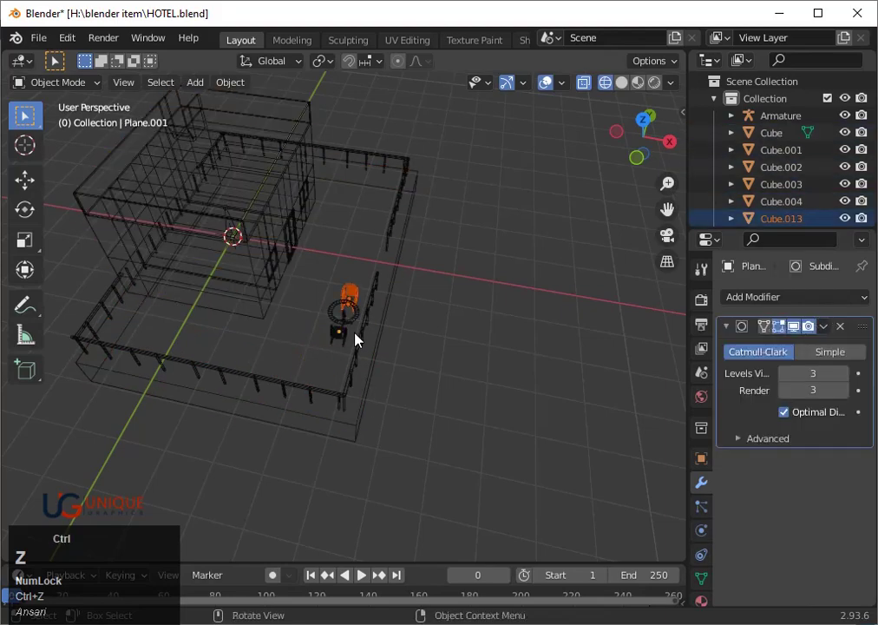
key(ctrl+z)
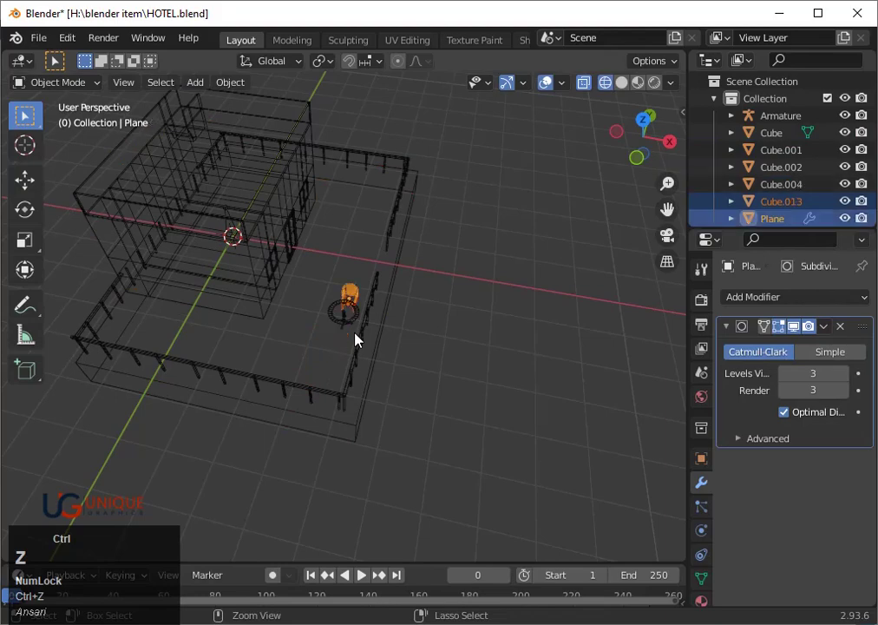
- Select the remaining chair's leg frame and show the scene in solid shading
scroll(up, 3)
click(355, 295)
key(shift+z)
click(359, 294)
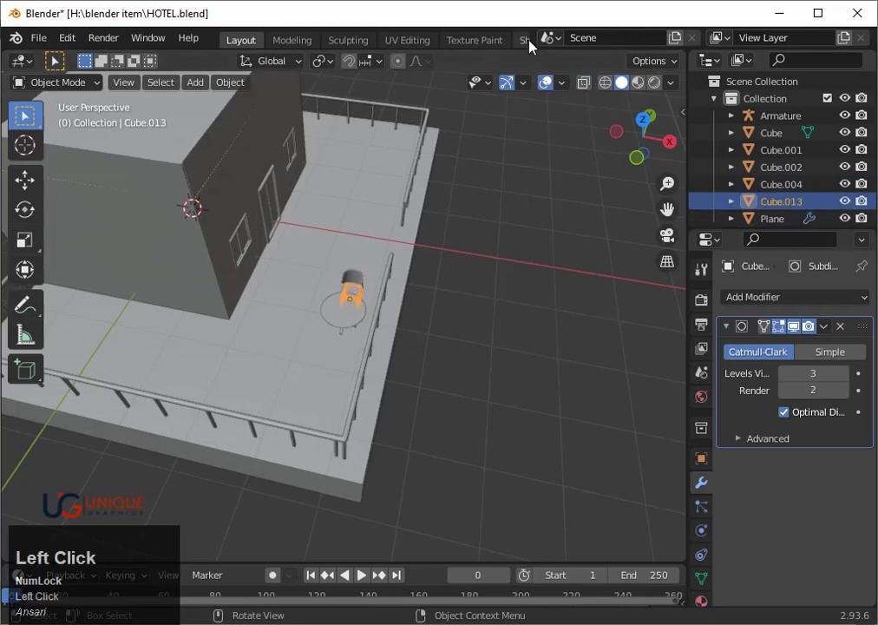
- In the Shading workspace, select the chair's seat shell
click(537, 46)
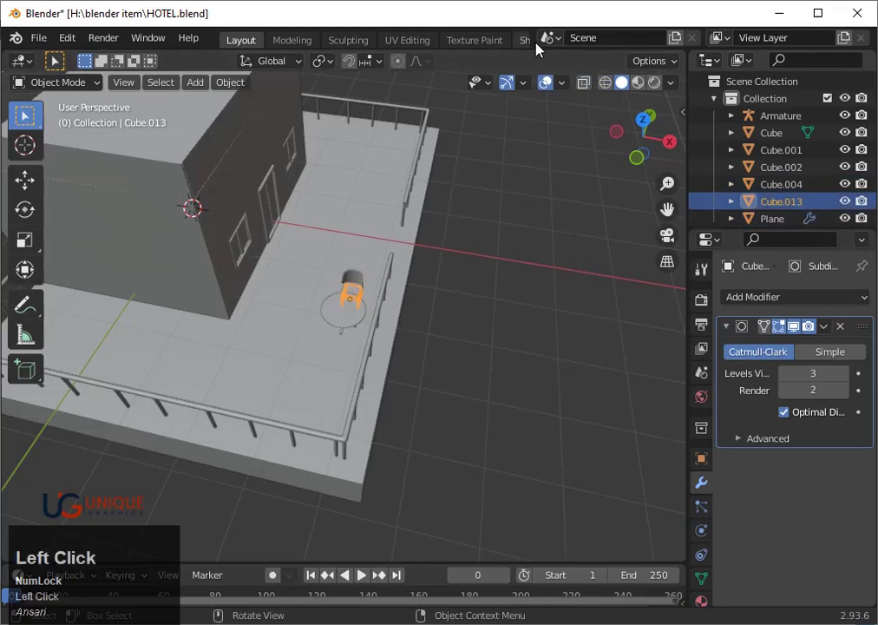
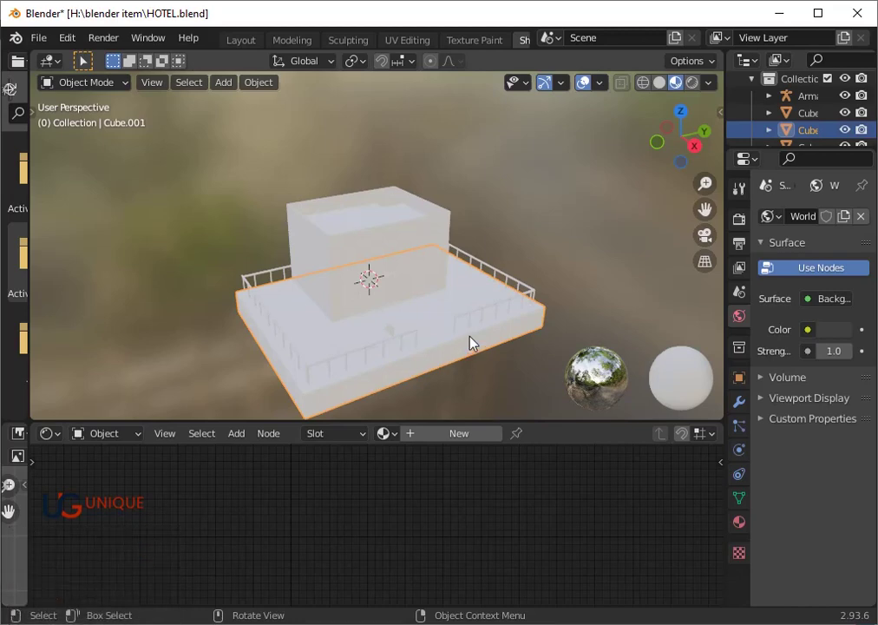
click(397, 341)
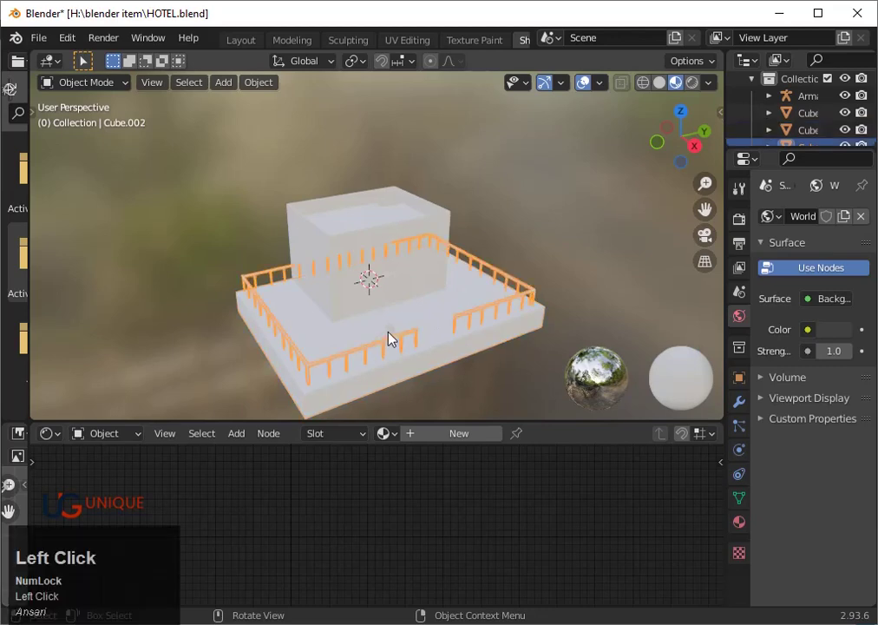
key(3)
scroll(down, 3)
drag(418, 344, 445, 442)
click(445, 443)
- Give the seat shell a new material with a tan Base Color
scroll(down, 3)
middle_click(418, 498)
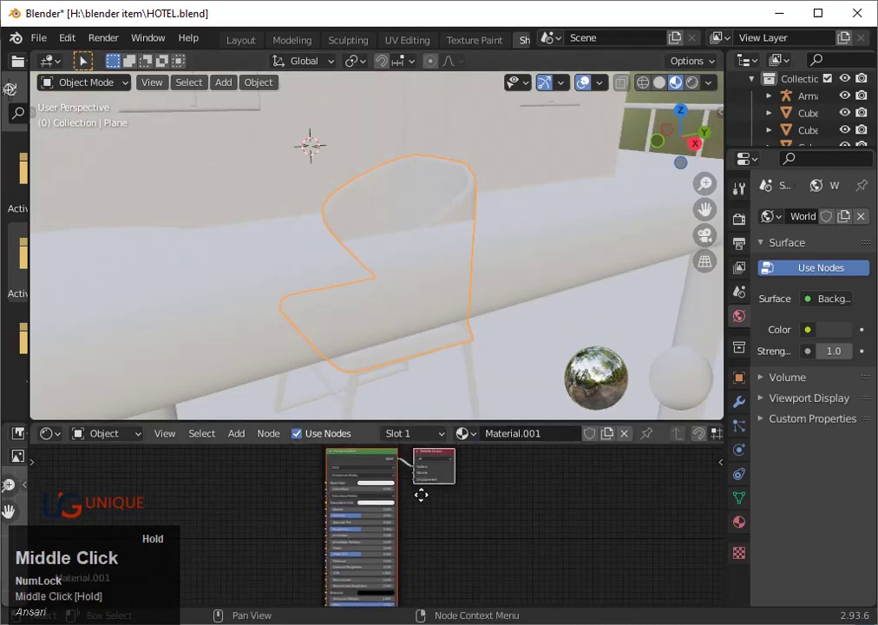
scroll(up, 3)
middle_click(427, 498)
scroll(up, 3)
middle_click(449, 510)
click(419, 479)
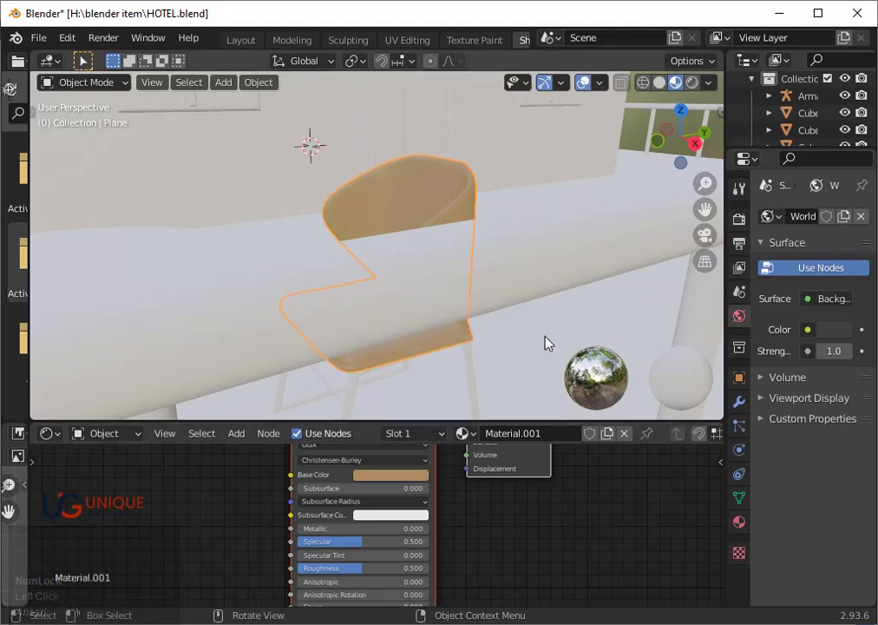
- Give the chair's leg frame a new material with a near-black Base Color
drag(524, 364, 424, 360)
click(425, 360)
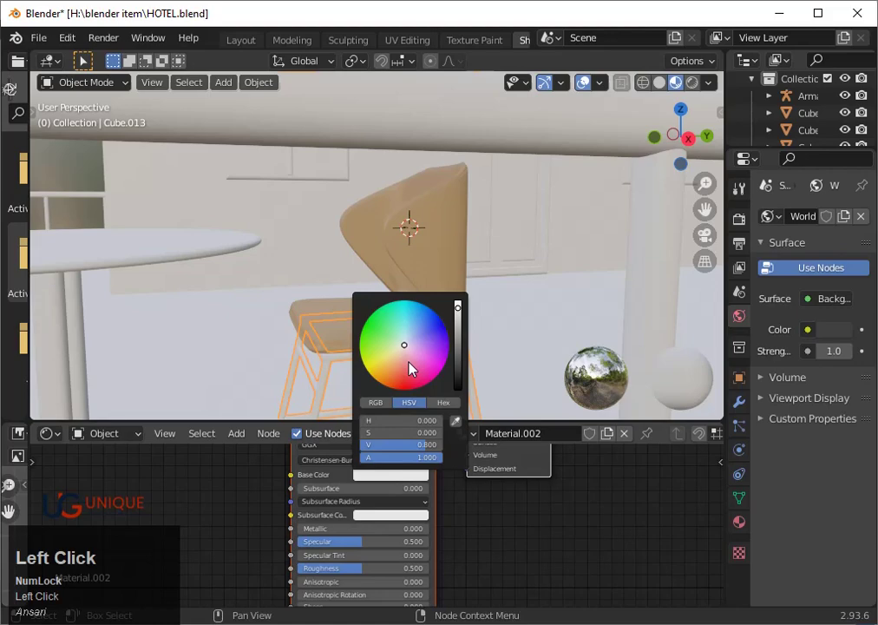
click(469, 368)
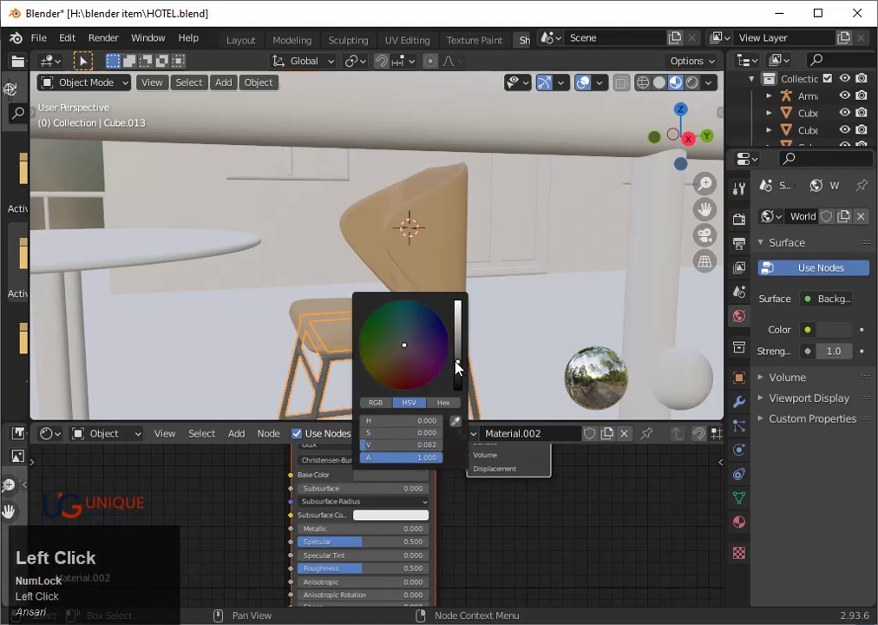
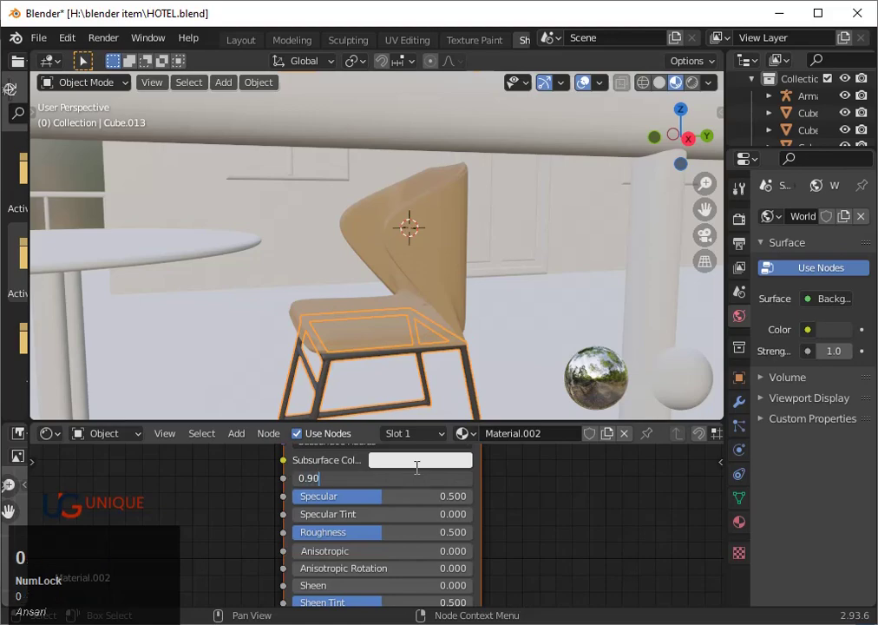
text(0)
key(Return)
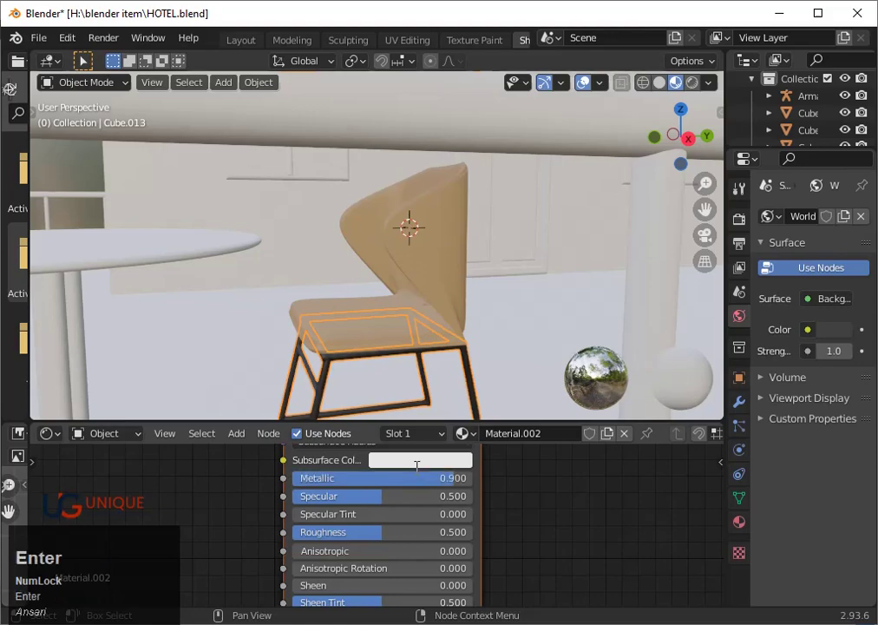
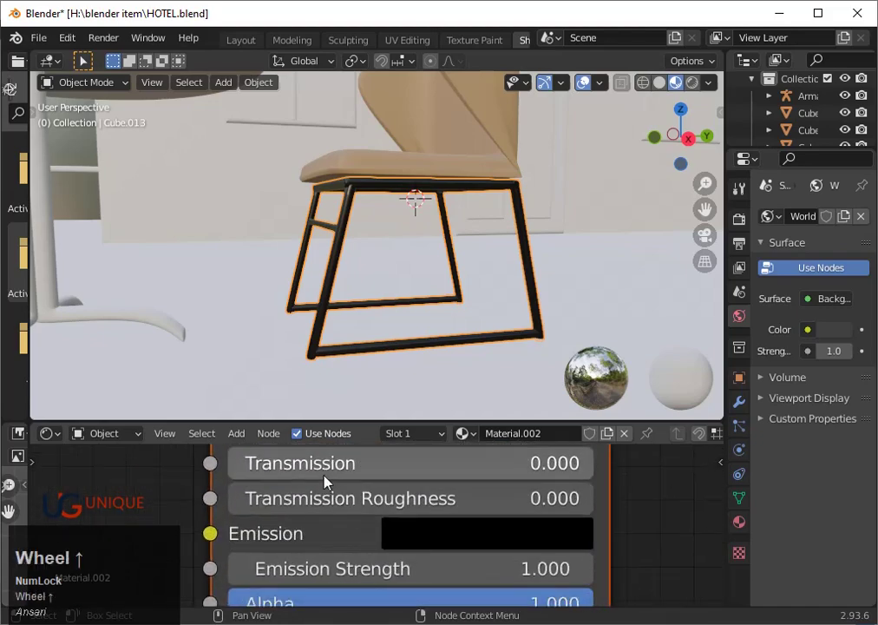
- Adjust the legs' shader values, ending with one raised to 0.8
drag(332, 468, 401, 473)
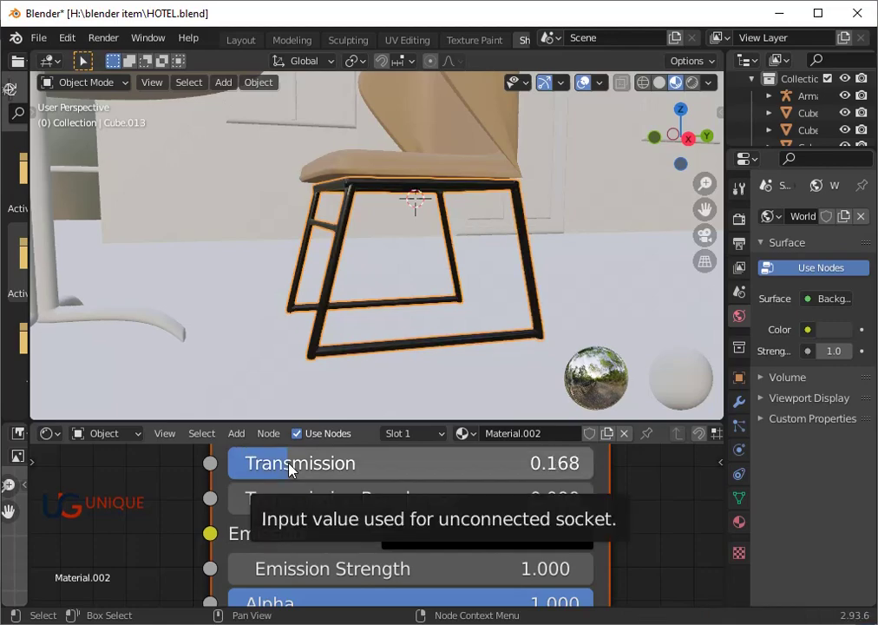
click(310, 468)
key(0)
text(0.)
key(5)
key(Return)
scroll(up, 3)
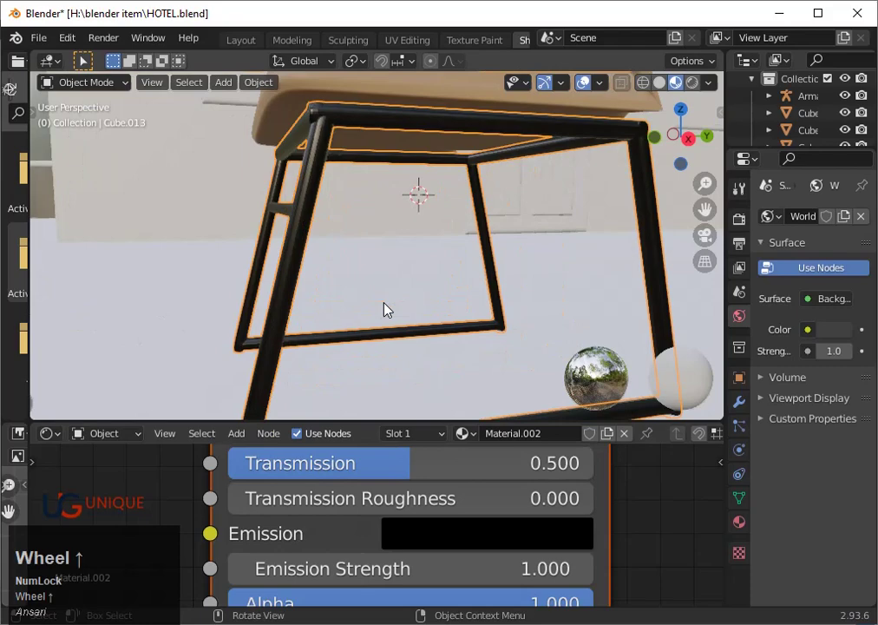
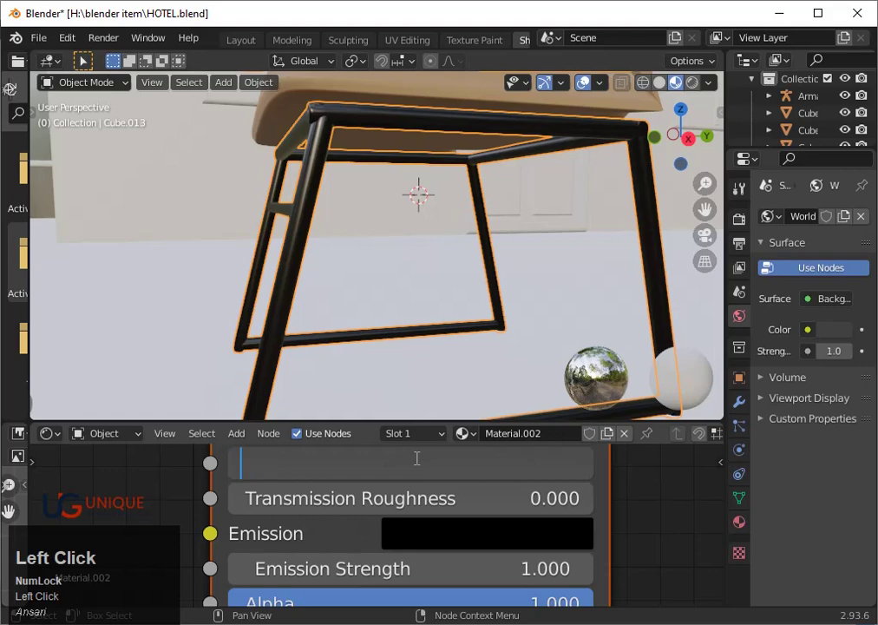
text(0.8)
key(Return)
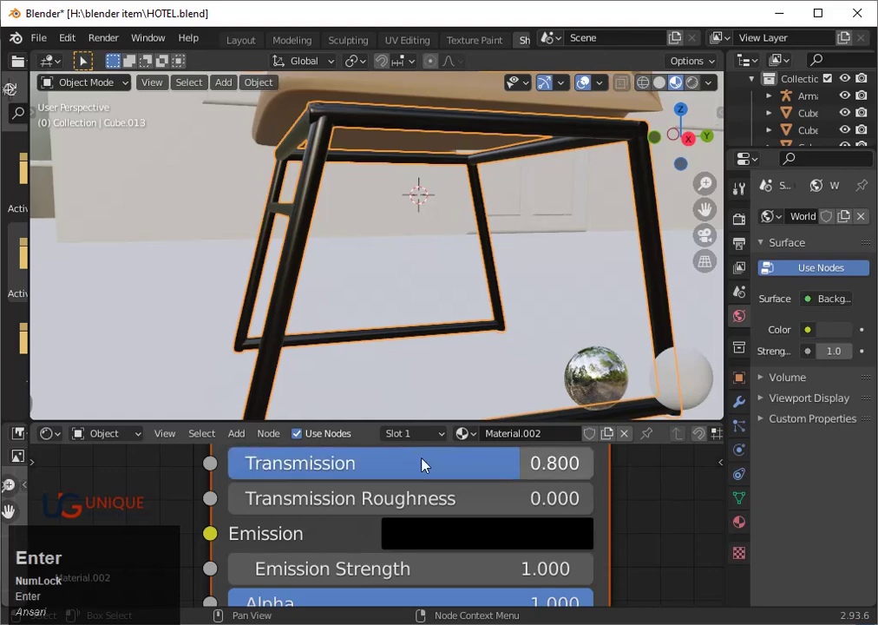
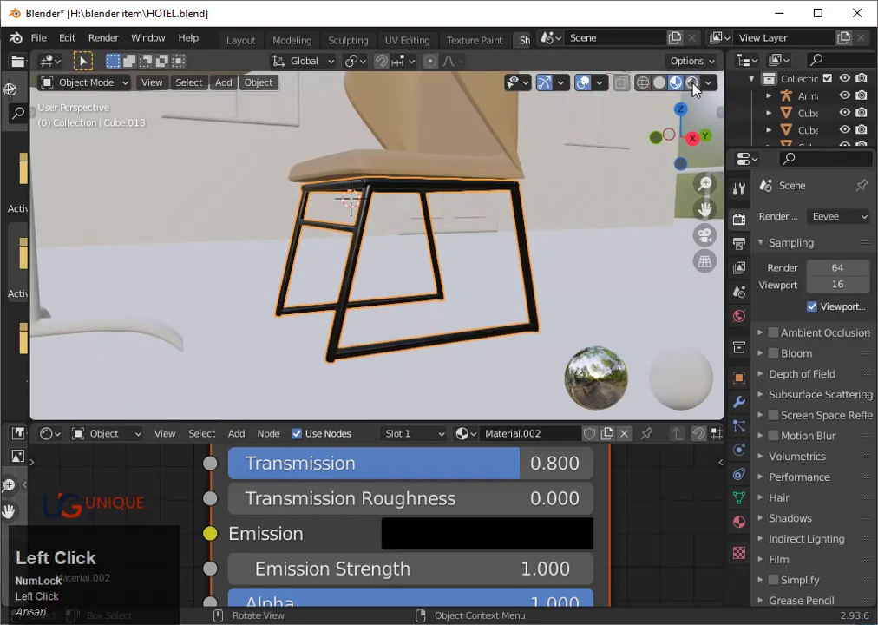
- Save the HOTEL.blend file
key(ctrl+s)
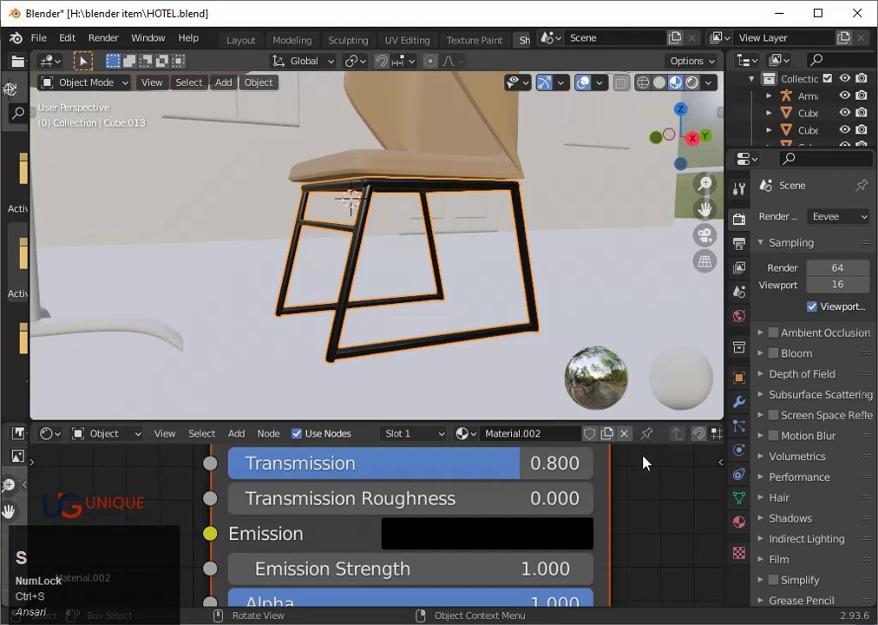
key(ctrl+s)
key(ctrl+s)
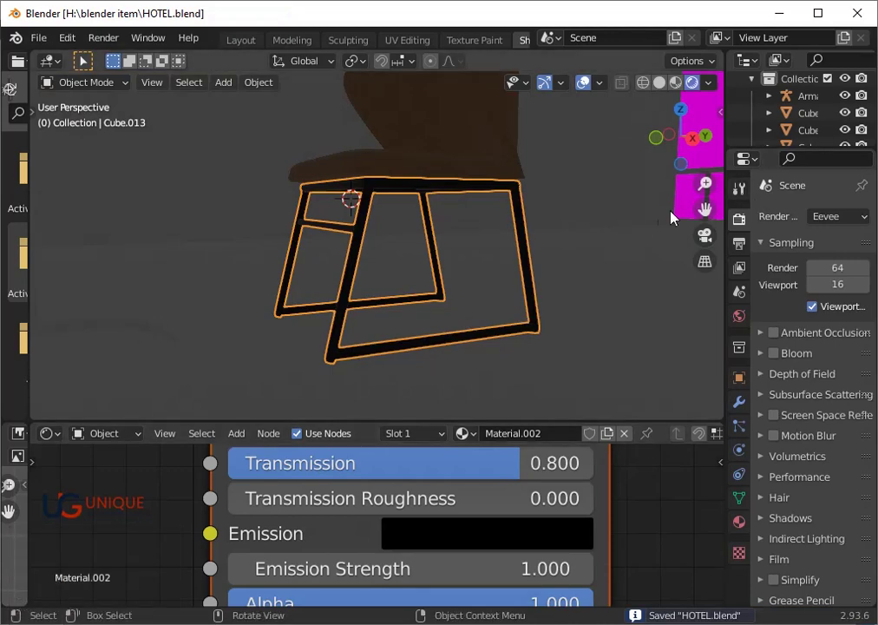
- Switch the render engine to Cycles and show the terrace in Rendered shading
scroll(down, 3)
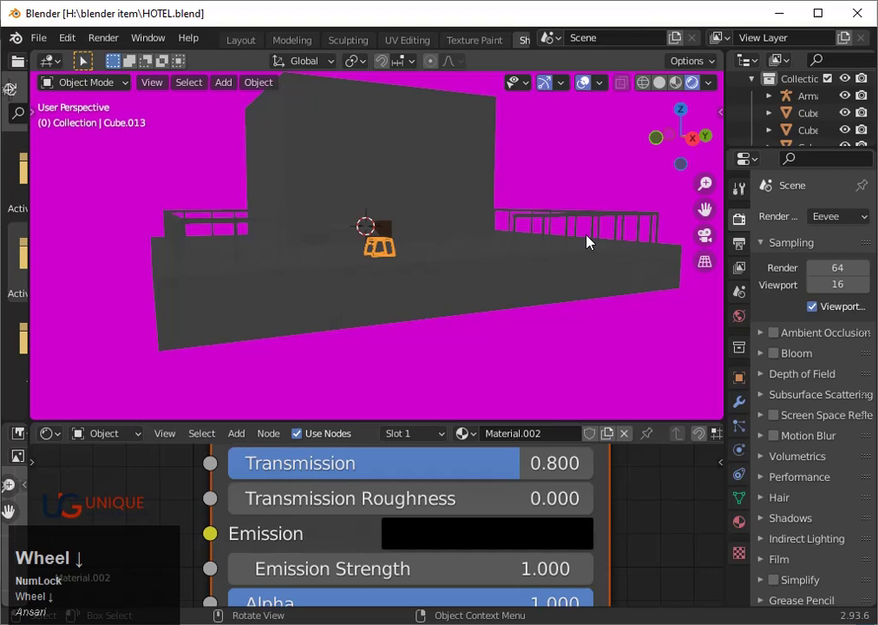
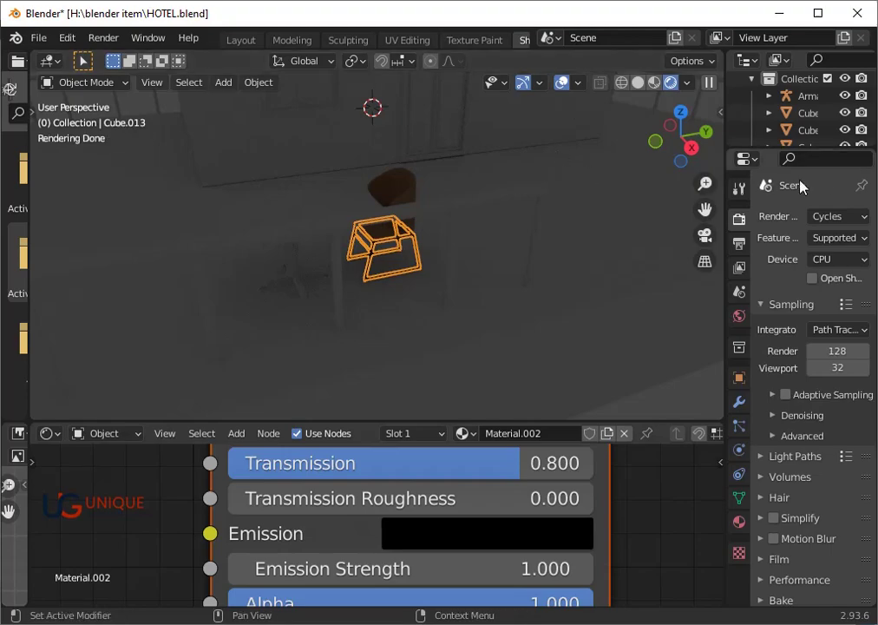
scroll(down, 3)
scroll(up, 3)
click(520, 266)
scroll(up, 3)
scroll(down, 3)
drag(516, 289, 508, 266)
key(shift+a)
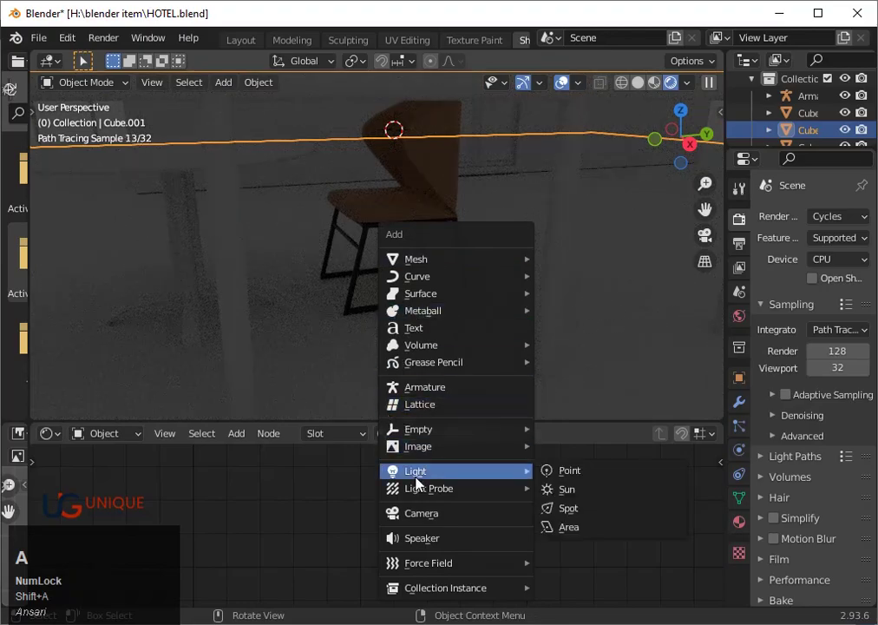
- Add a Sun light and orbit around the chair to check how it lights the terrace
click(567, 492)
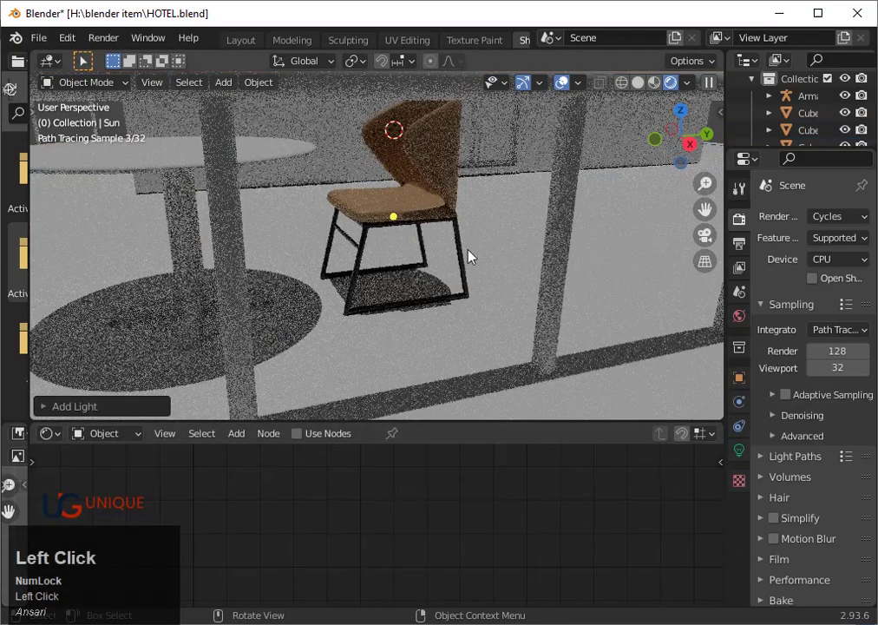
scroll(down, 3)
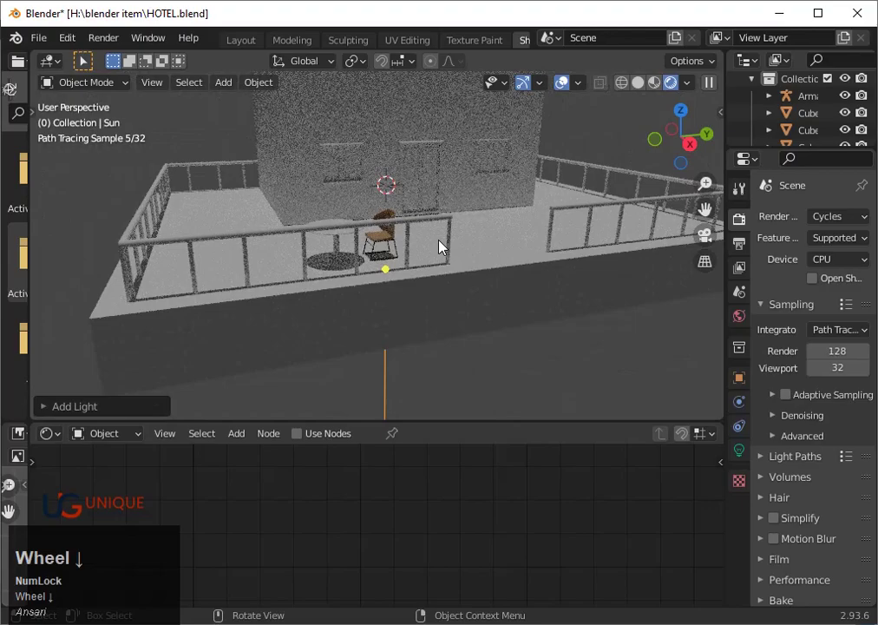
scroll(up, 3)
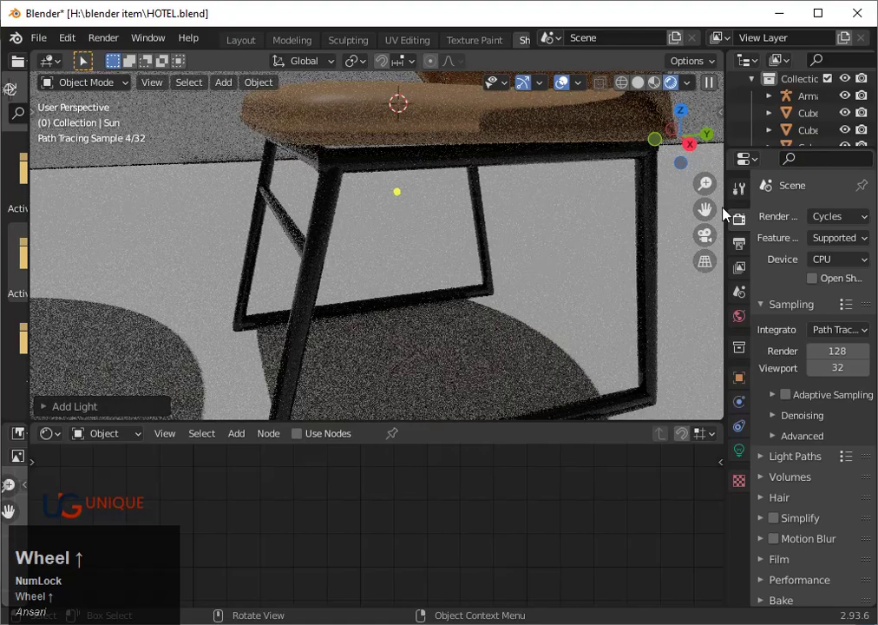
drag(714, 209, 440, 197)
scroll(up, 3)
scroll(down, 3)
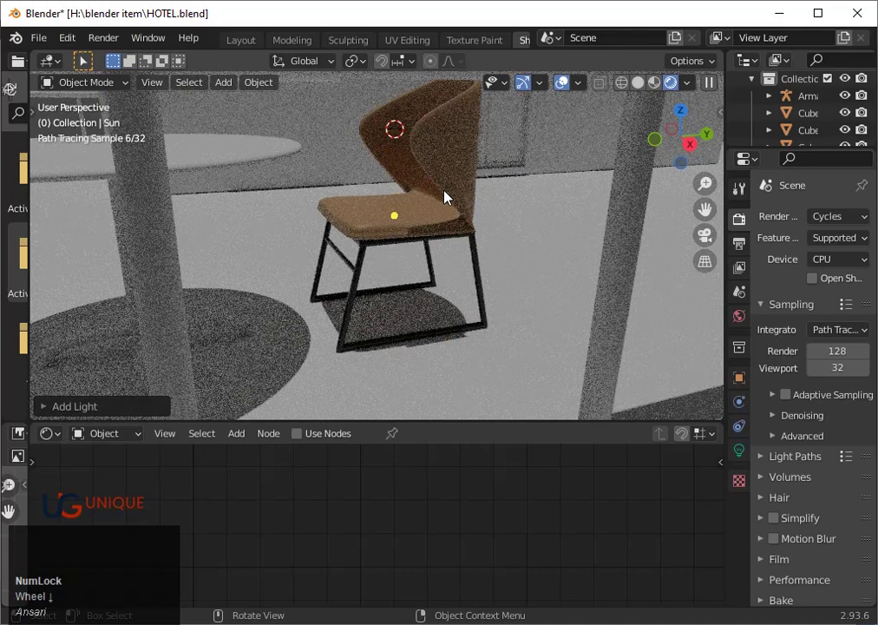
- Undo the Sun light again after inspecting its shadows
scroll(down, 3)
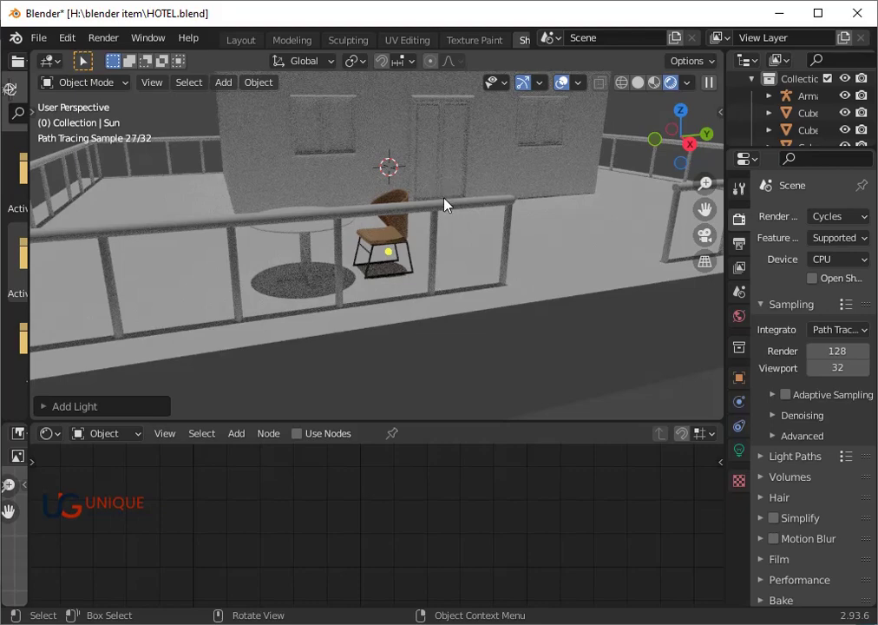
scroll(down, 3)
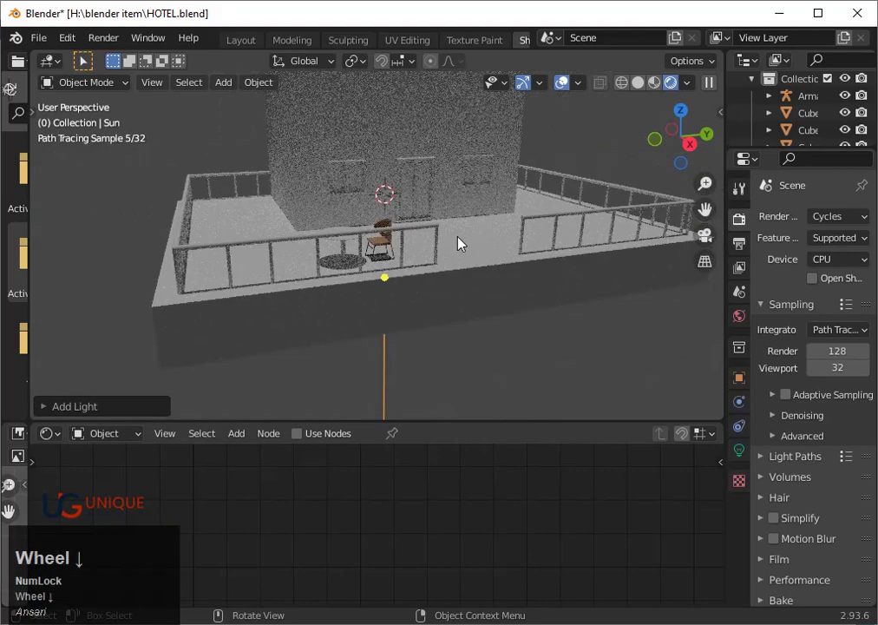
key(ctrl+z)
scroll(down, 3)
scroll(up, 3)
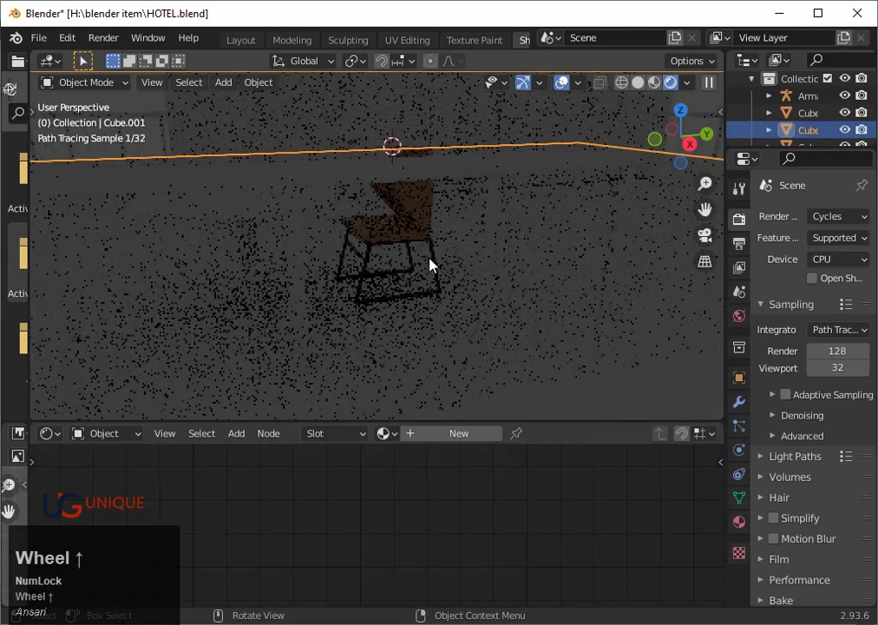
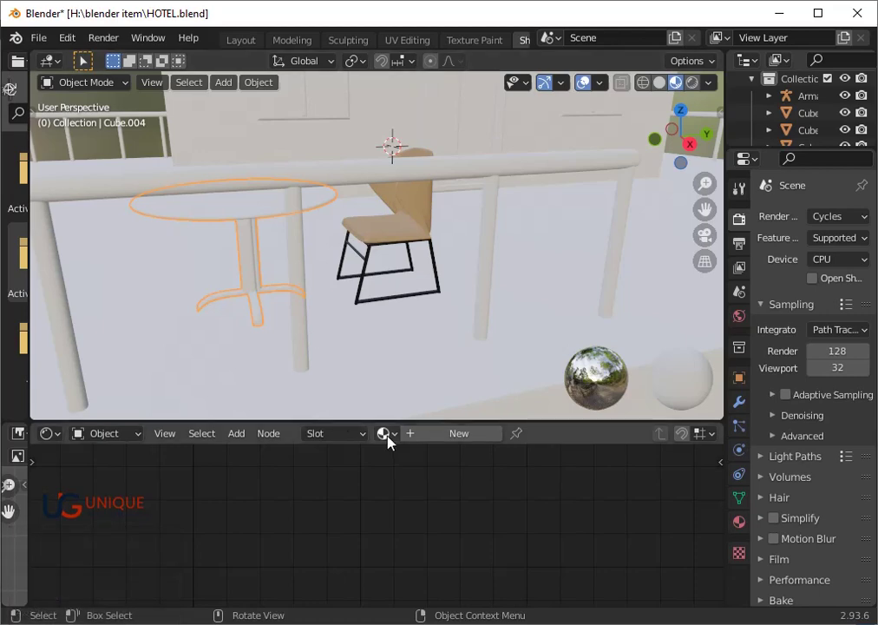
- Browse the existing materials to pick Material.002 for the round table
click(399, 443)
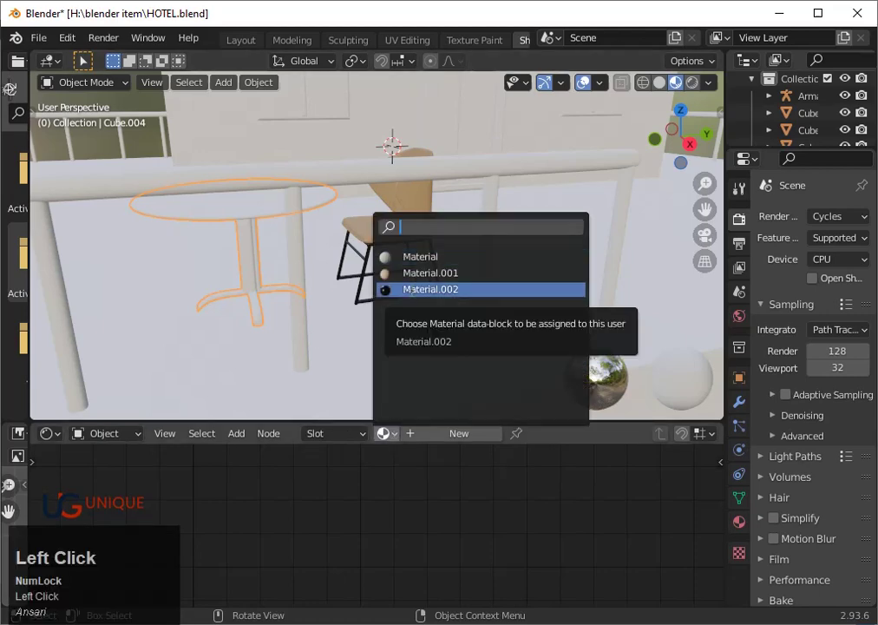
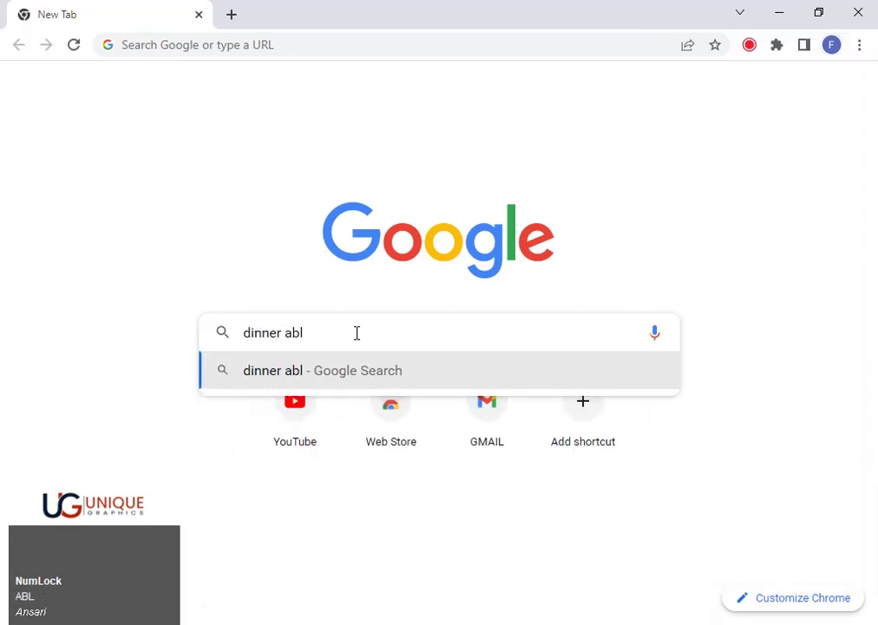
- Search Google for 'dinner table design paper'
key(BackSpace)
text(able)
key(space)
text(design)
key(space)
text(paper)
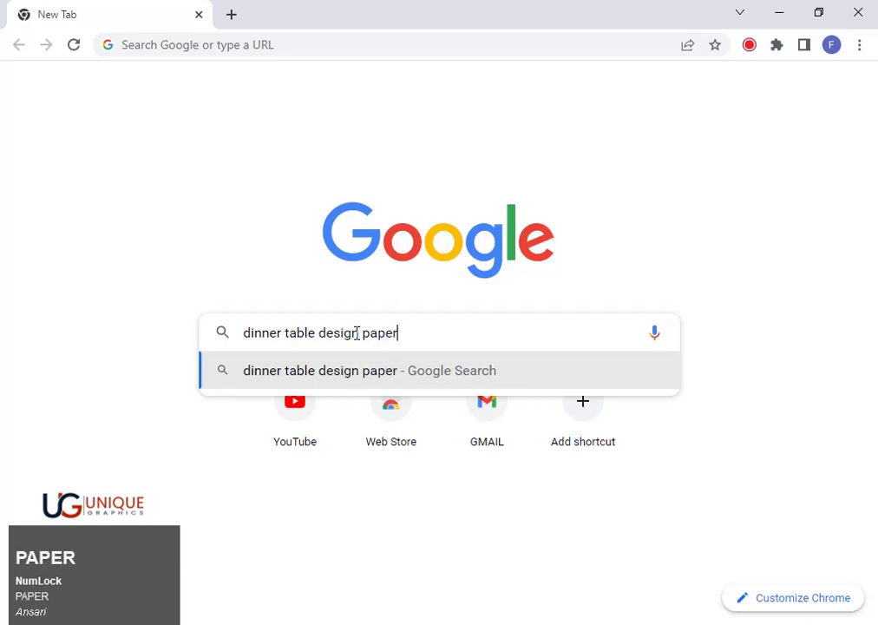
key(Return)
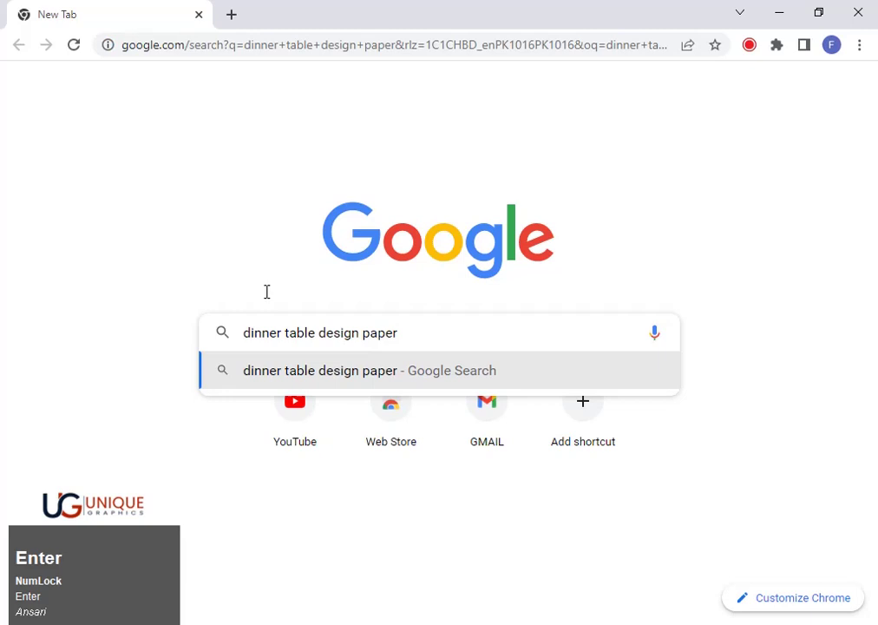
key(Return)
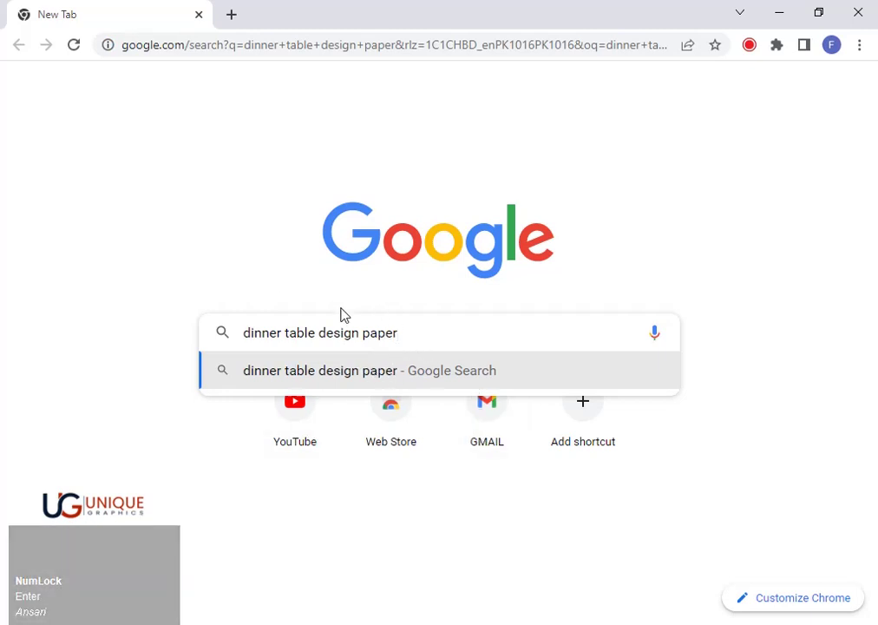
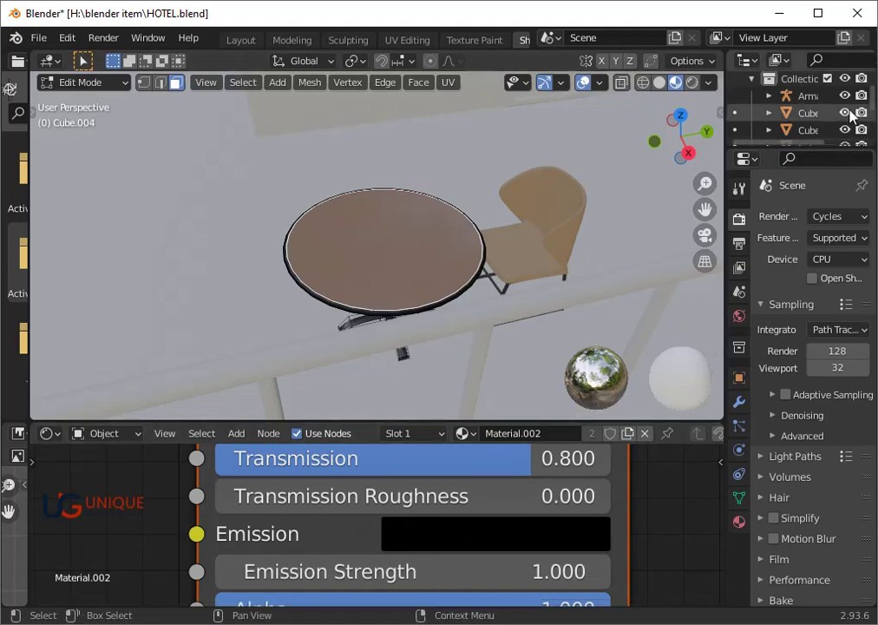
- Assign the tan Material.001 to the tabletop's inner faces in a second material slot
click(791, 26)
click(482, 440)
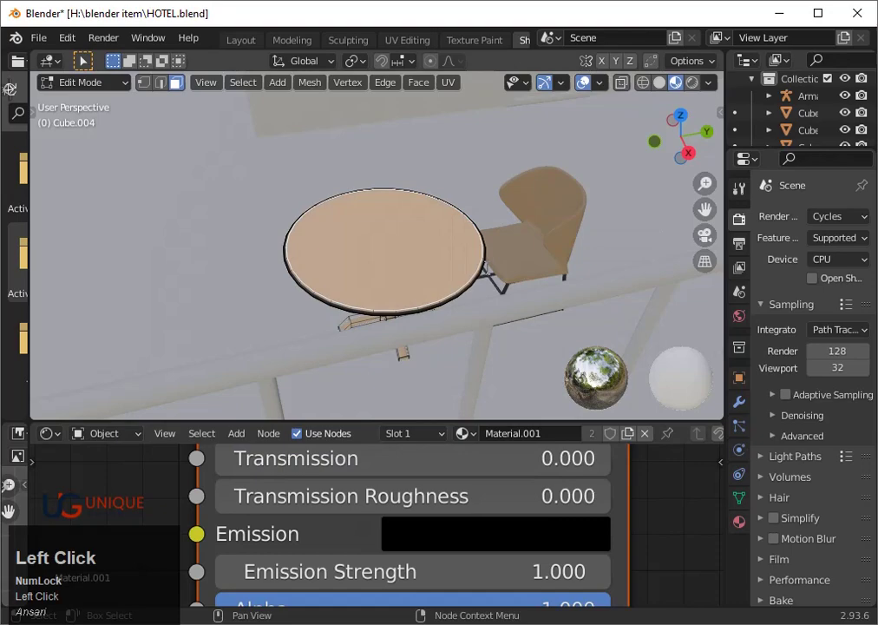
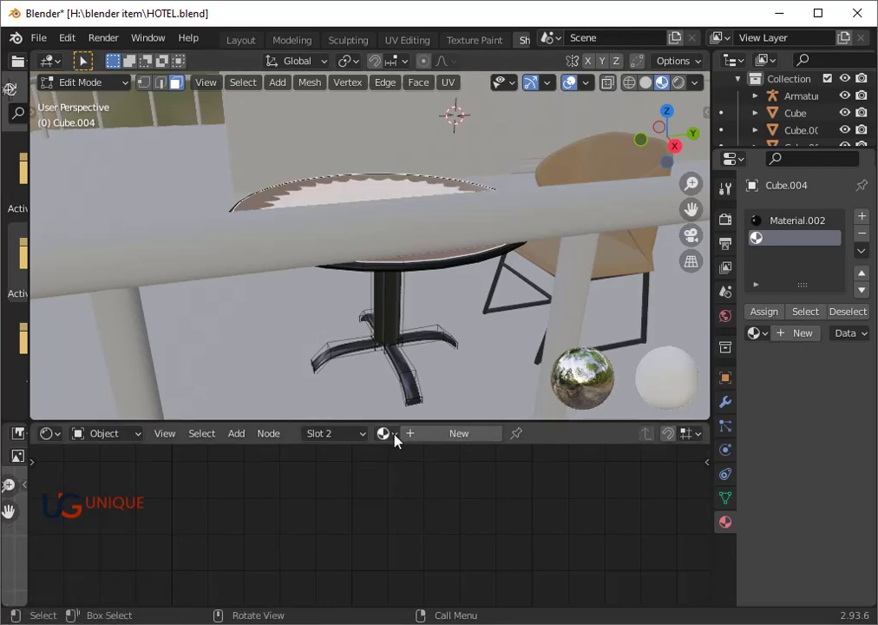
click(407, 439)
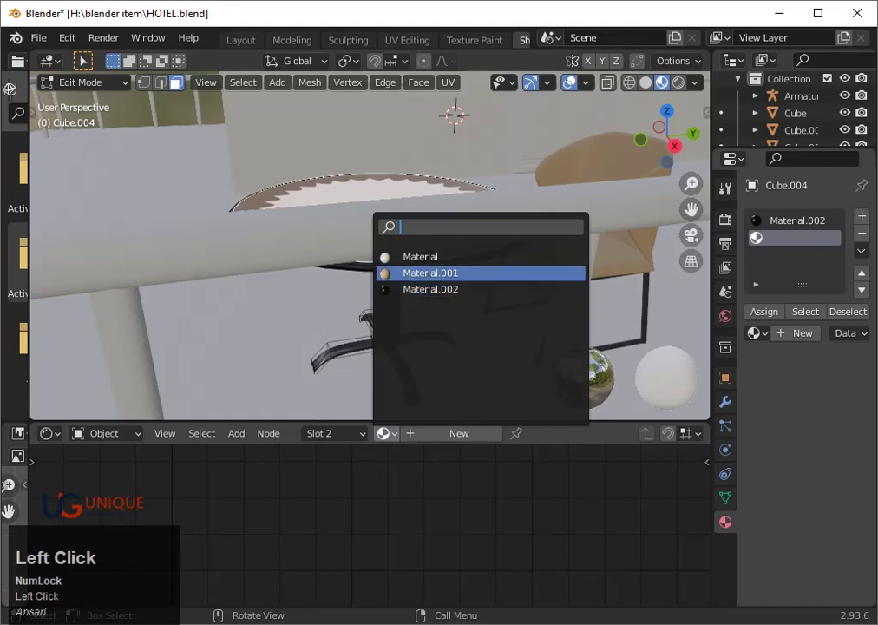
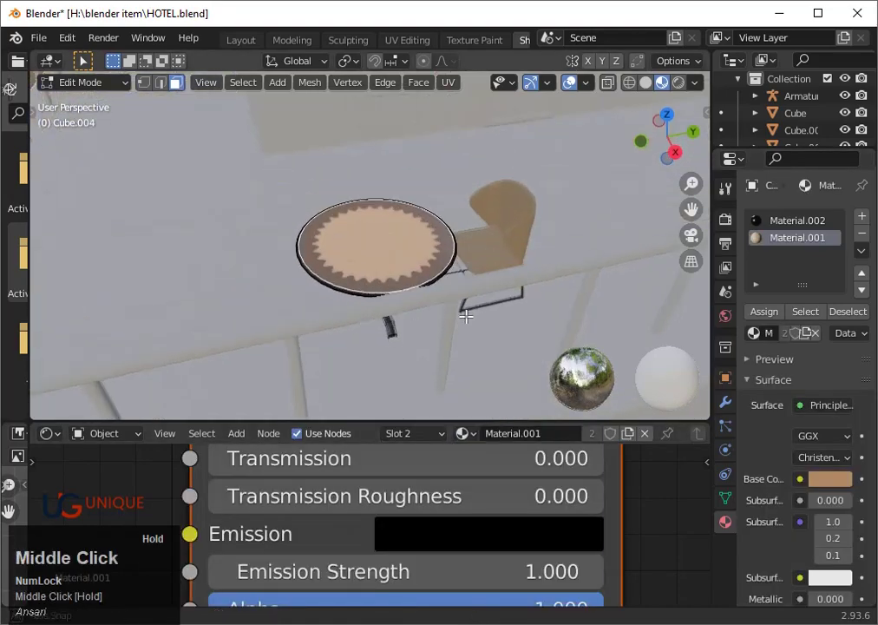
- Leave Edit Mode and orbit to view the tan sunburst on the dark table
key(Tab)
scroll(up, 3)
drag(498, 343, 496, 303)
scroll(up, 3)
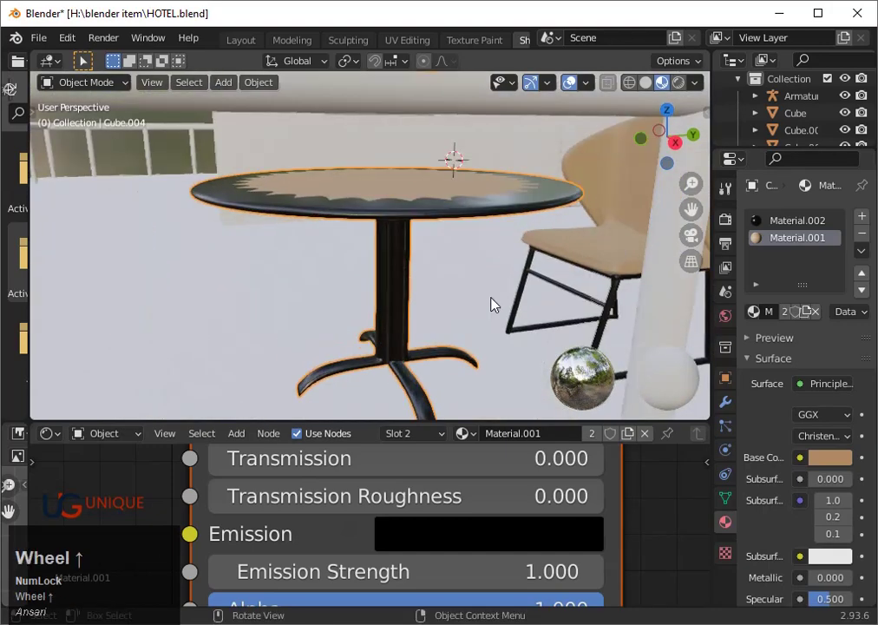
- View the table from the right side in Rendered shading
drag(363, 291, 427, 302)
scroll(down, 3)
scroll(up, 3)
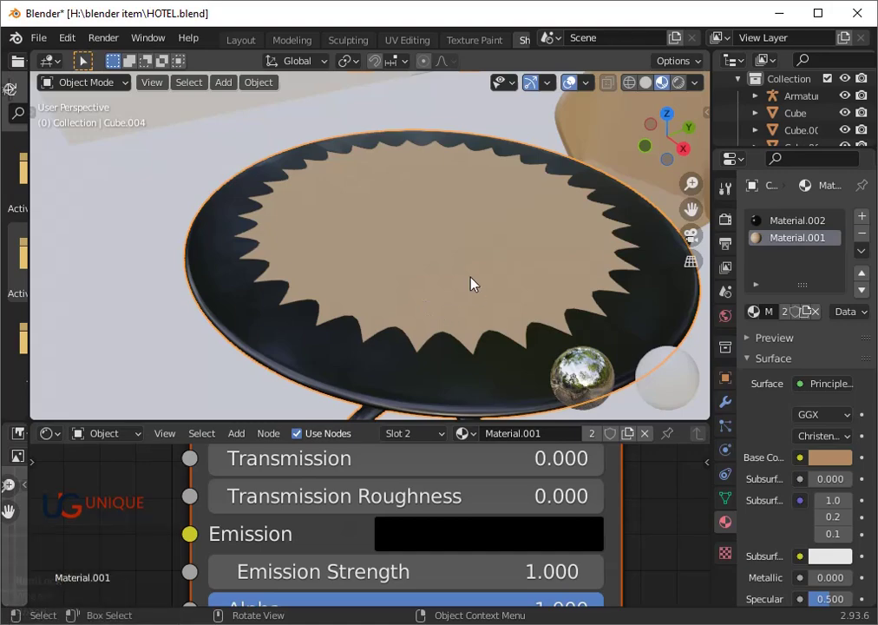
click(698, 154)
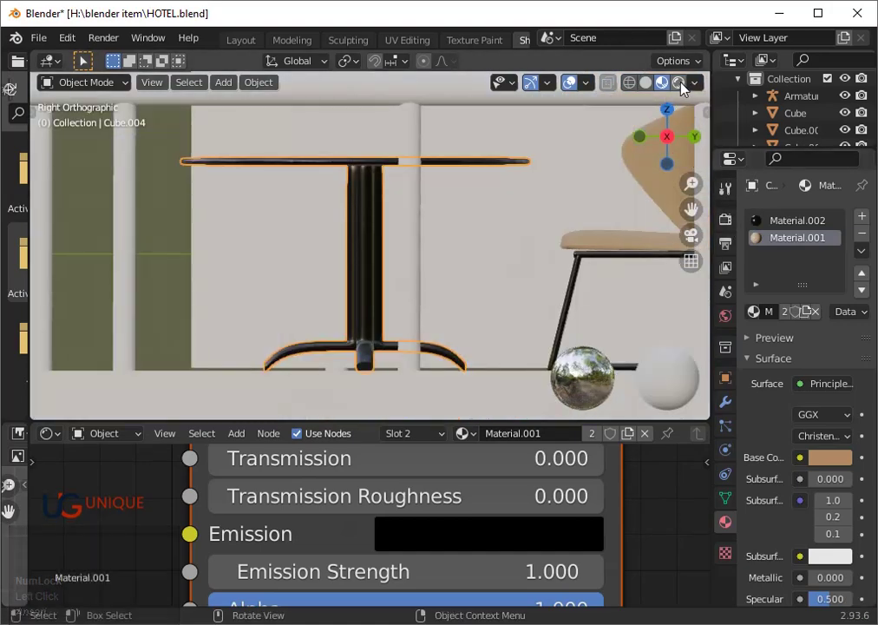
click(691, 89)
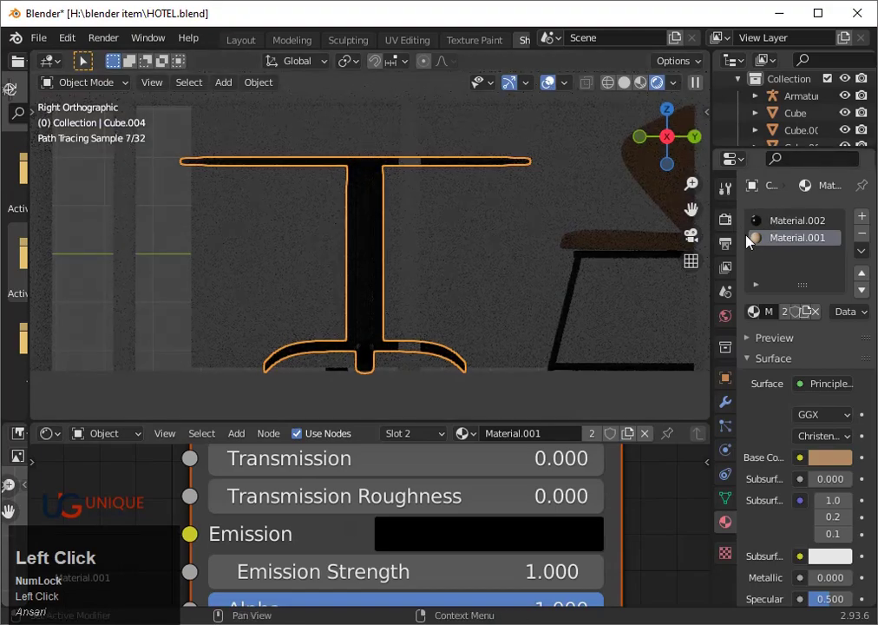
scroll(down, 3)
- Add a Sun light and orbit to check the shadows it casts
key(a)
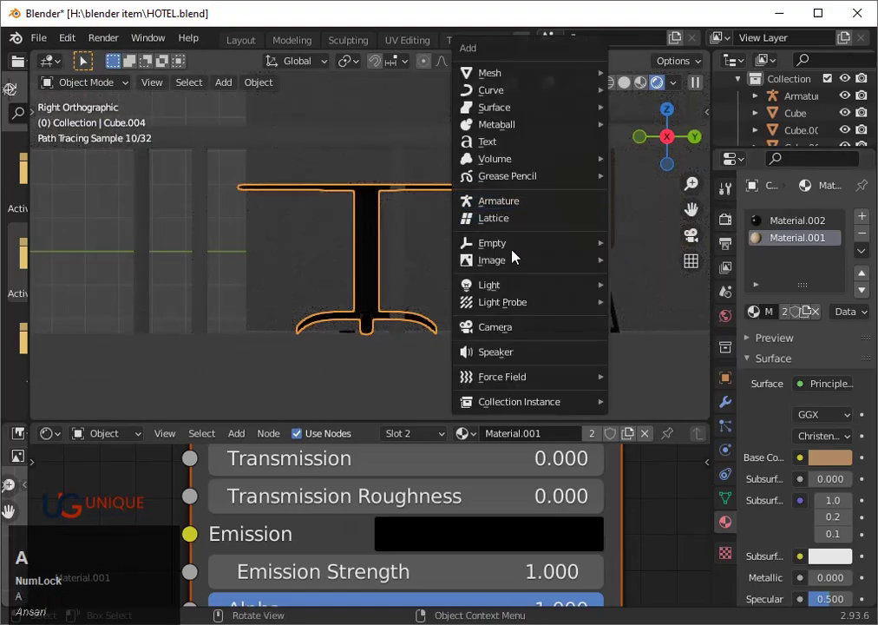
click(503, 285)
scroll(down, 3)
drag(440, 255, 537, 237)
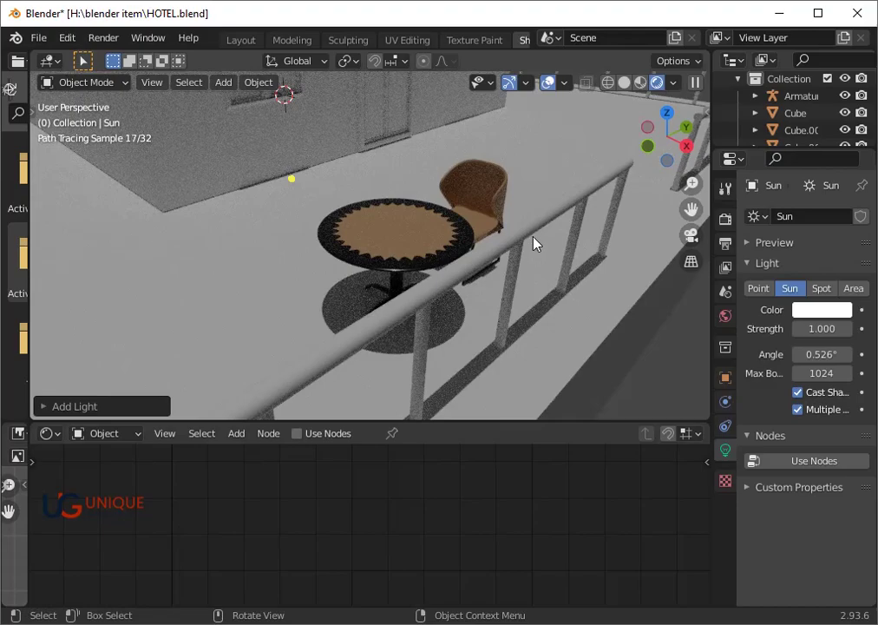
scroll(up, 3)
drag(603, 302, 382, 243)
- Inspect the table and chair shadows, then return to Material Preview shading
click(382, 243)
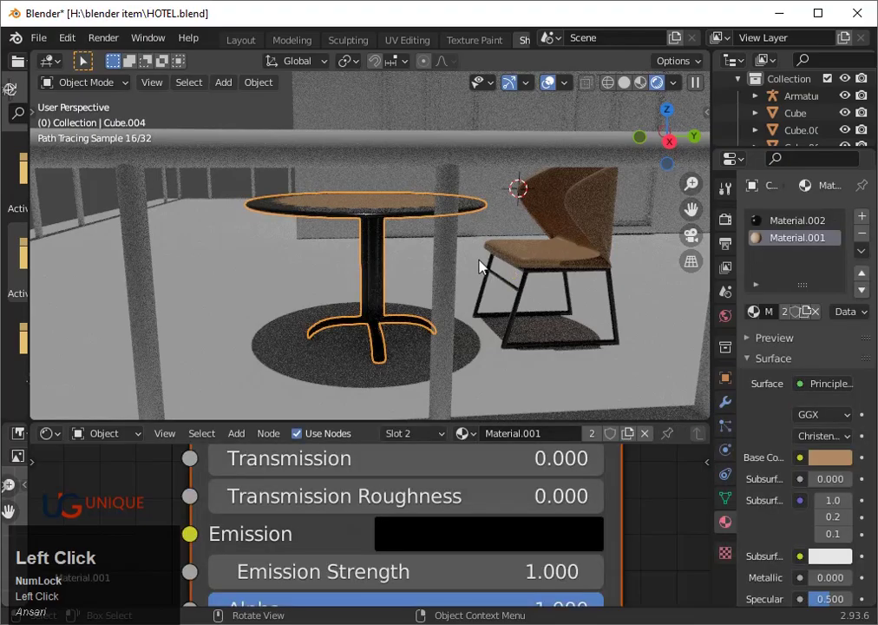
scroll(down, 3)
drag(377, 255, 416, 285)
key(z)
click(639, 93)
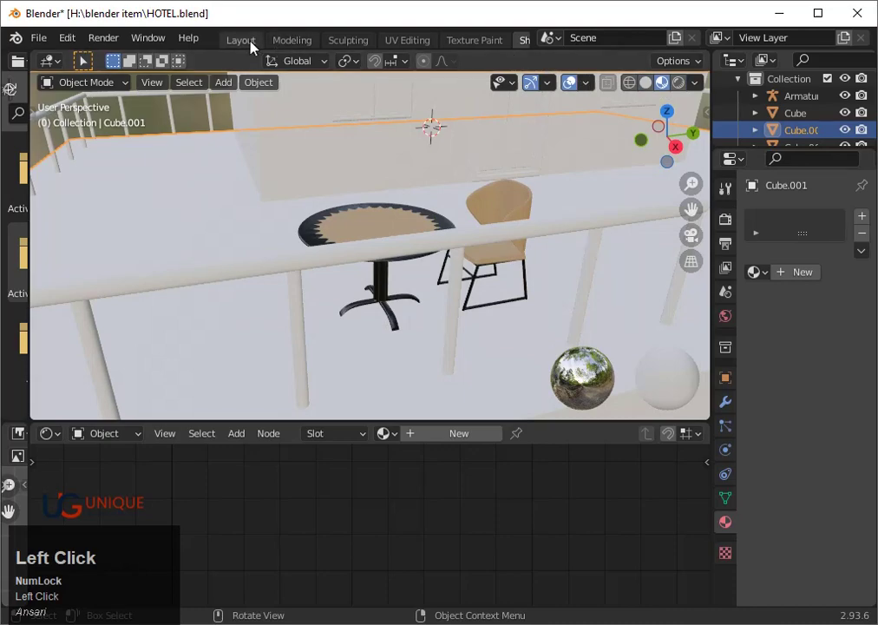
- Select the chair in the Layout workspace and view the table set from straight above
click(261, 48)
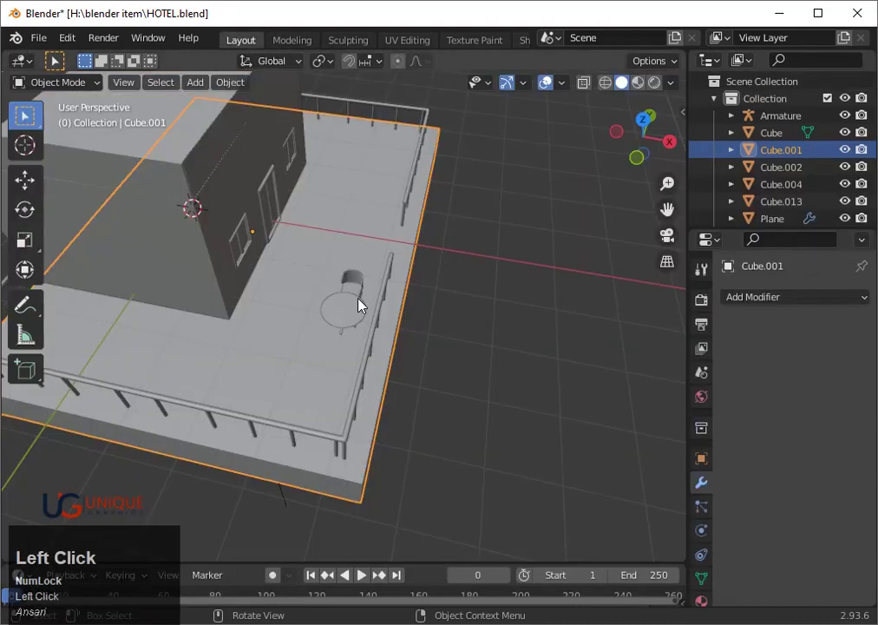
click(353, 285)
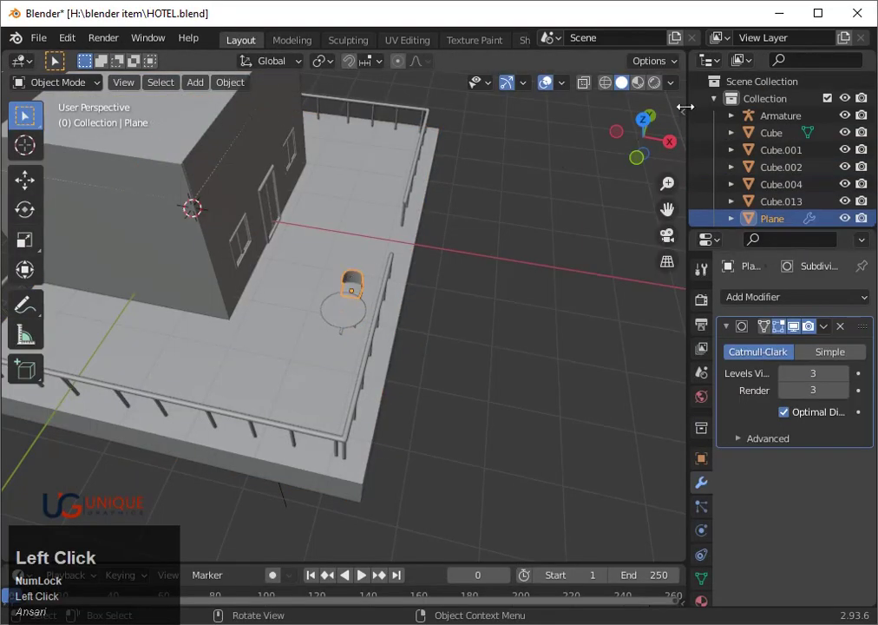
scroll(up, 3)
drag(317, 231, 364, 292)
key(shift+z)
drag(322, 247, 368, 301)
- Duplicate the chair and slide the copy slightly farther along Y from the table
key(shift+d)
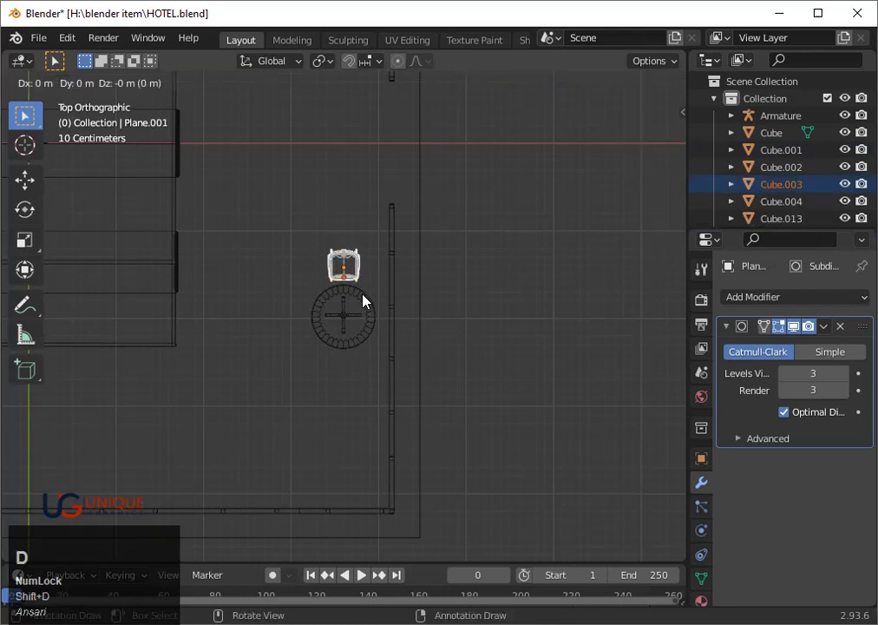
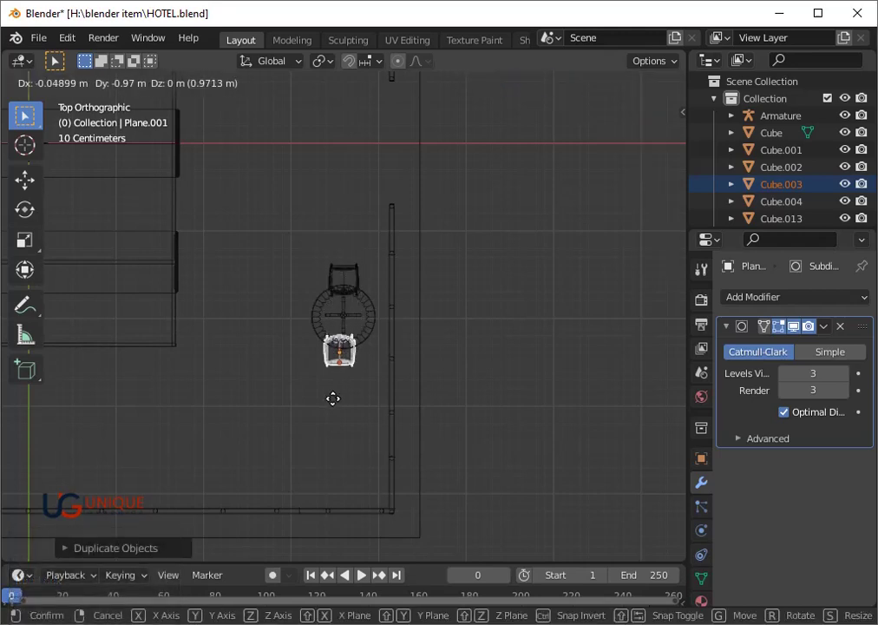
key(y)
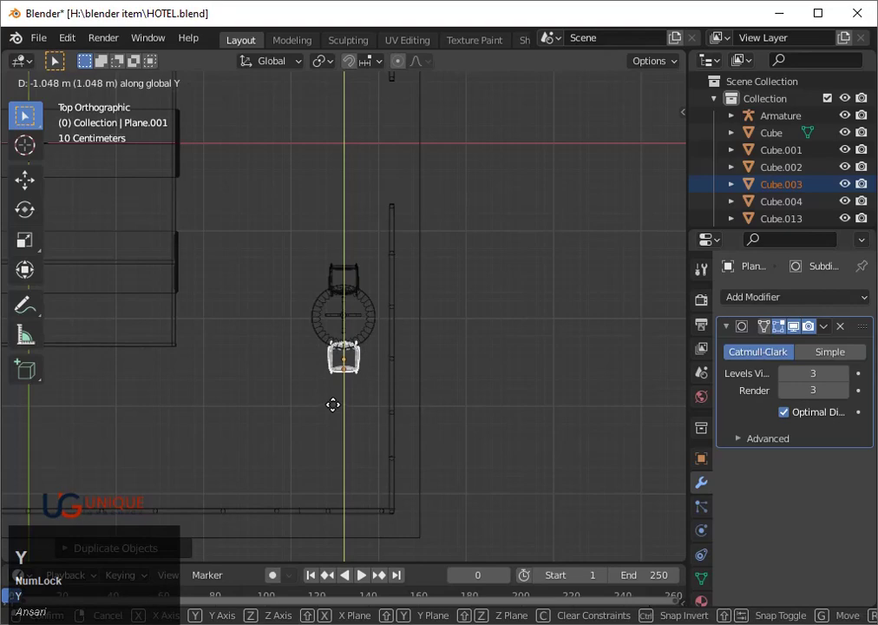
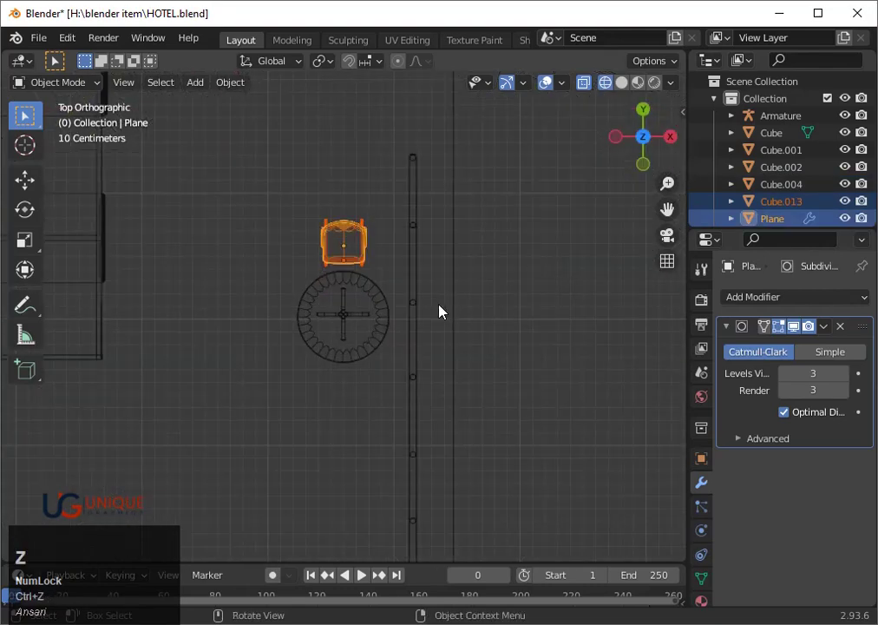
scroll(up, 3)
text(gy)
click(456, 321)
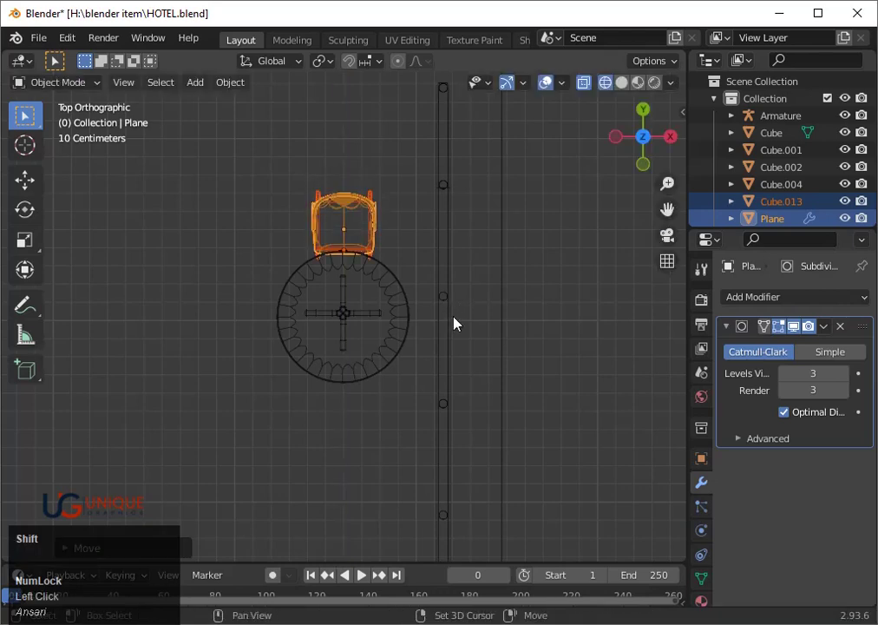
- Duplicate the chair again, rotate it 180° and move it along Y to the table's far side
key(shift+d)
key(r)
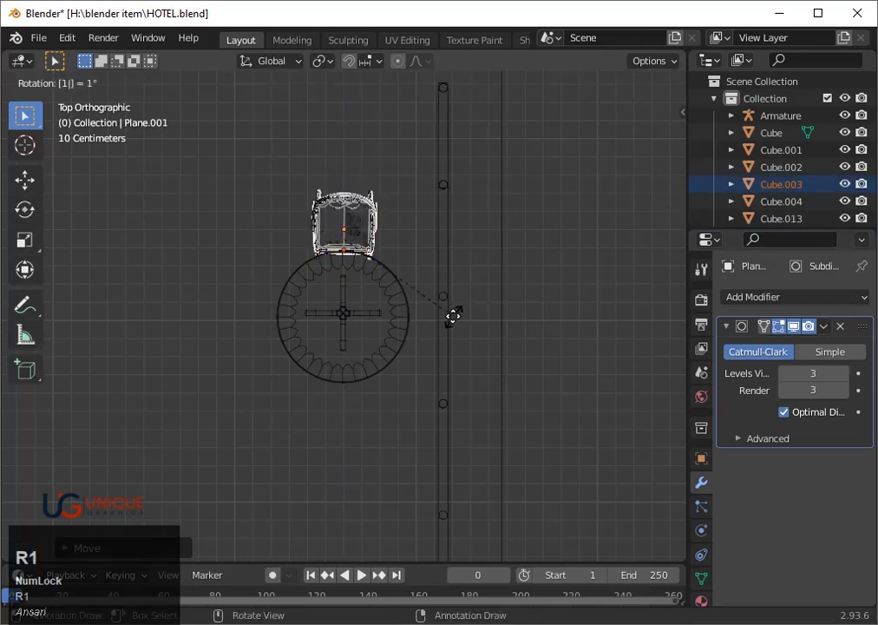
key(8)
click(456, 321)
key(g)
key(y)
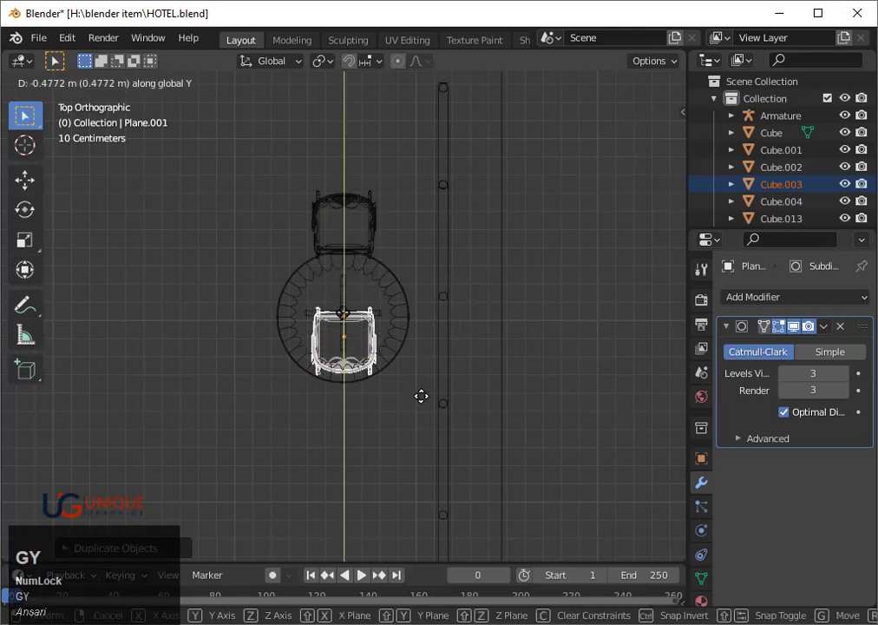
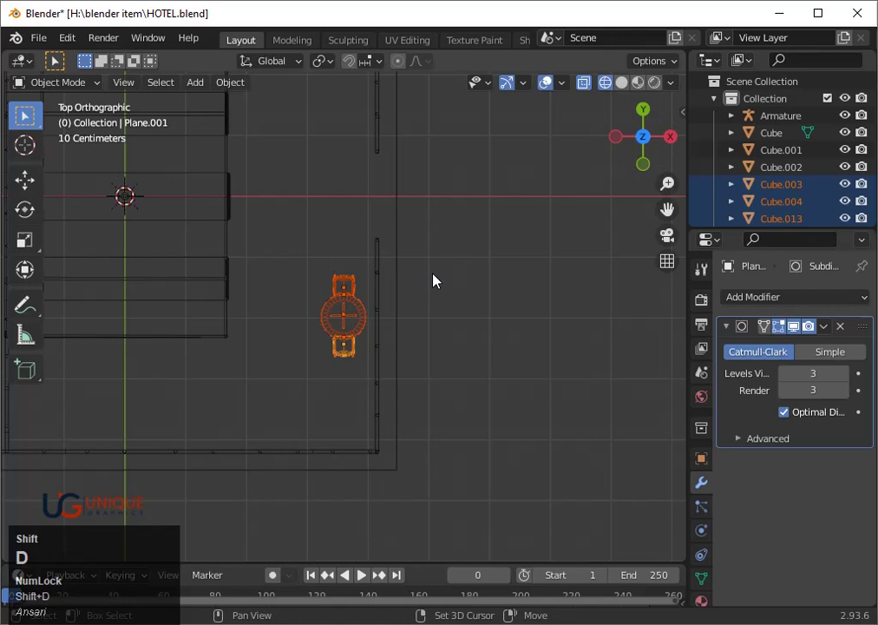
- Duplicate the table with its chairs lower on the terrace and add a turned chair to it
key(r)
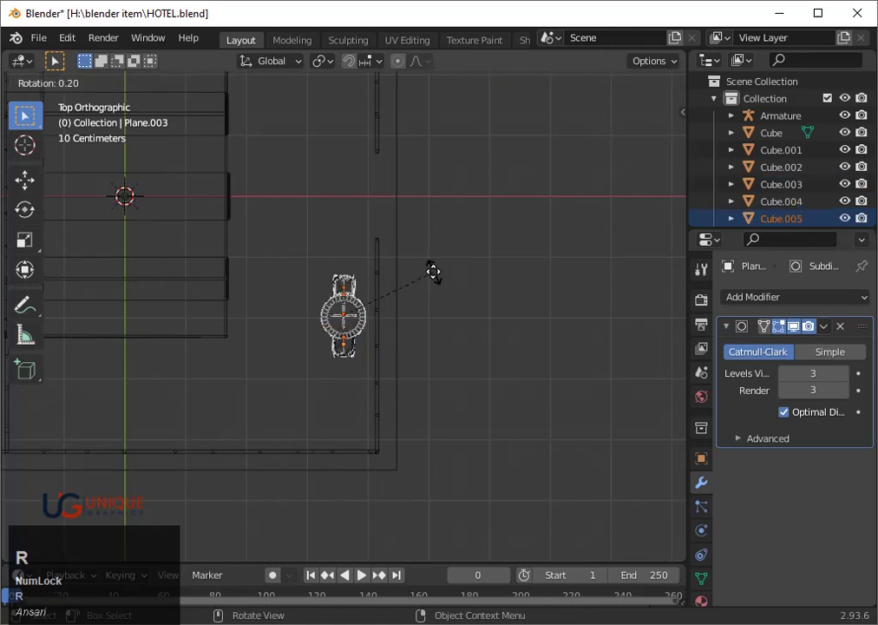
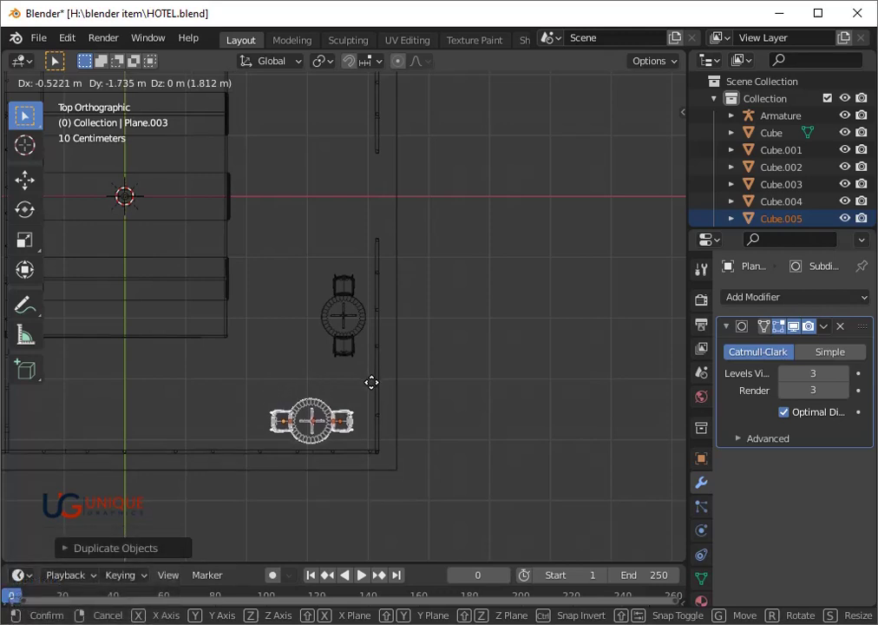
drag(376, 384, 365, 305)
scroll(up, 3)
drag(332, 262, 356, 288)
key(shift+d)
key(r)
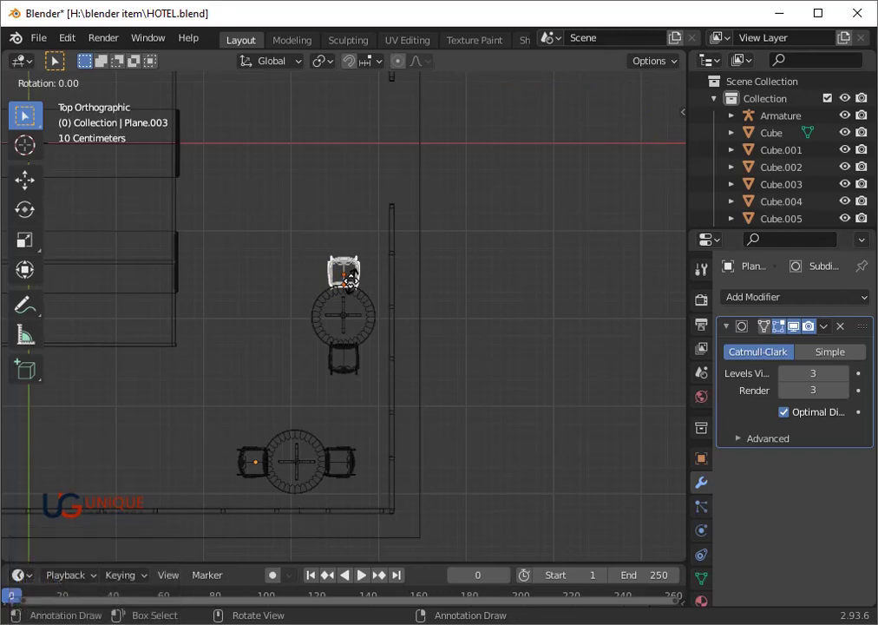
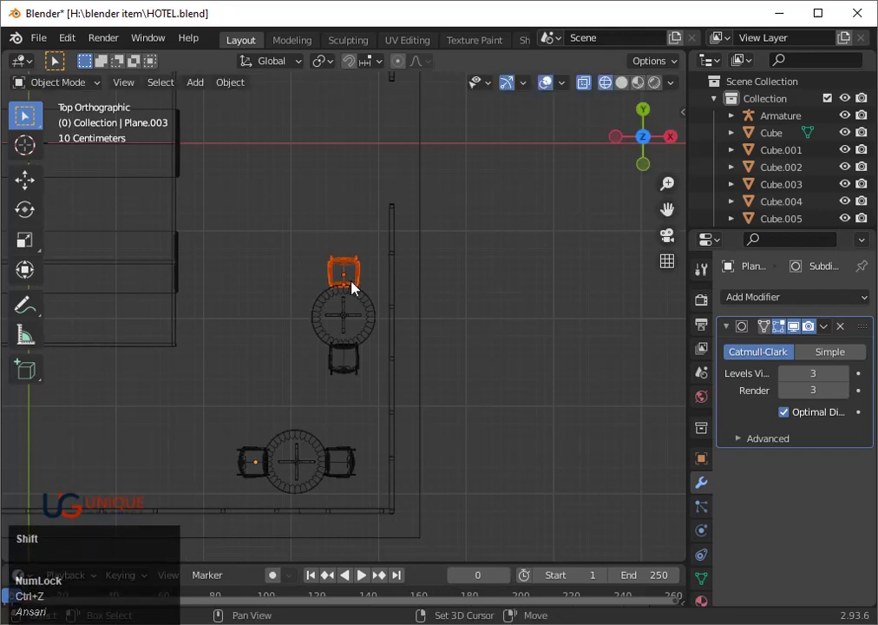
key(shift+d)
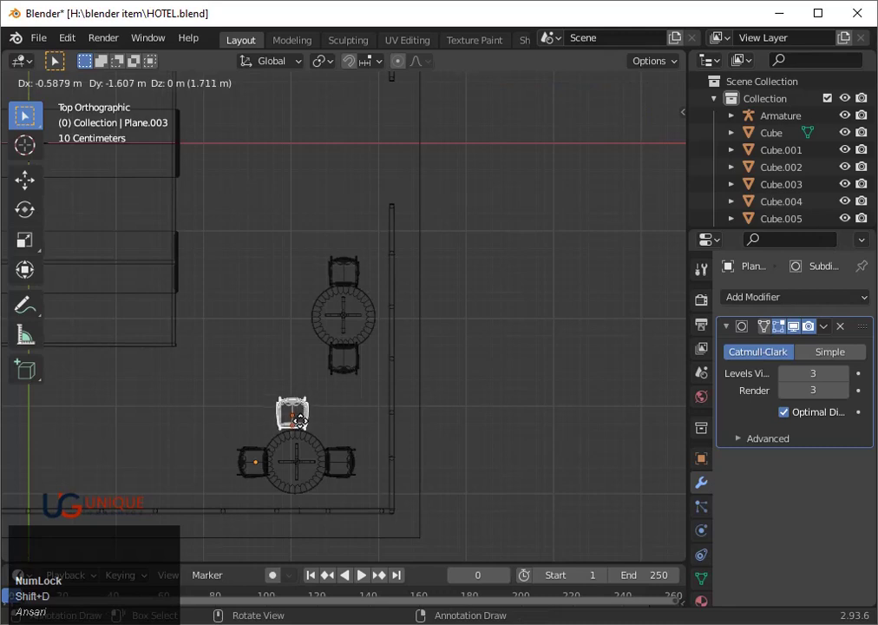
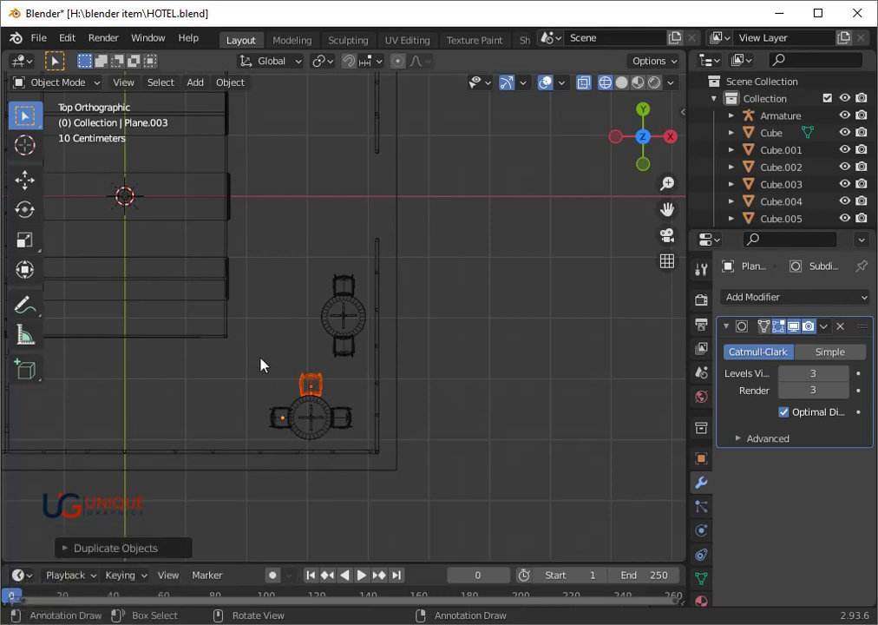
- Duplicate the second table set, rotate it 180° and move it along Y into place
drag(260, 376, 357, 423)
scroll(down, 3)
key(shift+d)
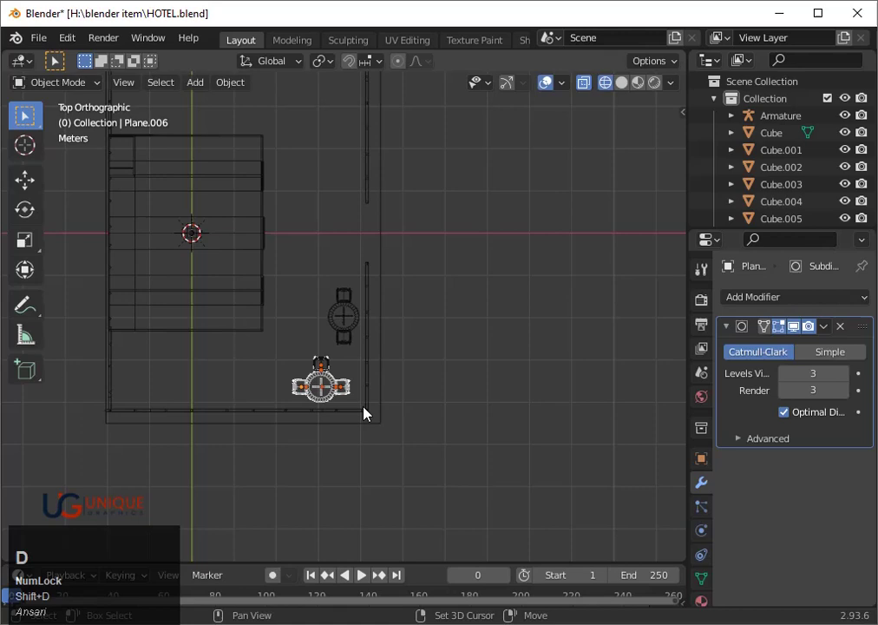
text(180)
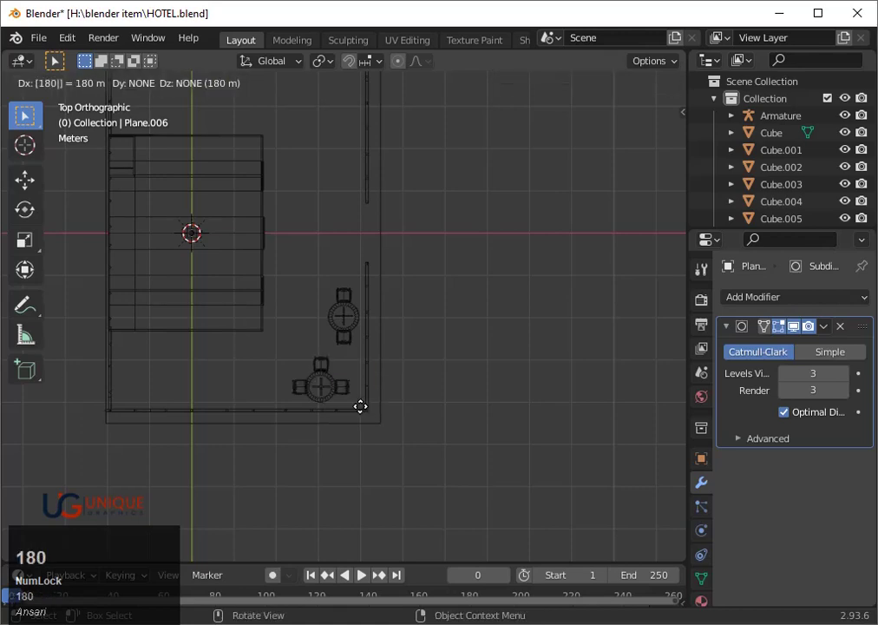
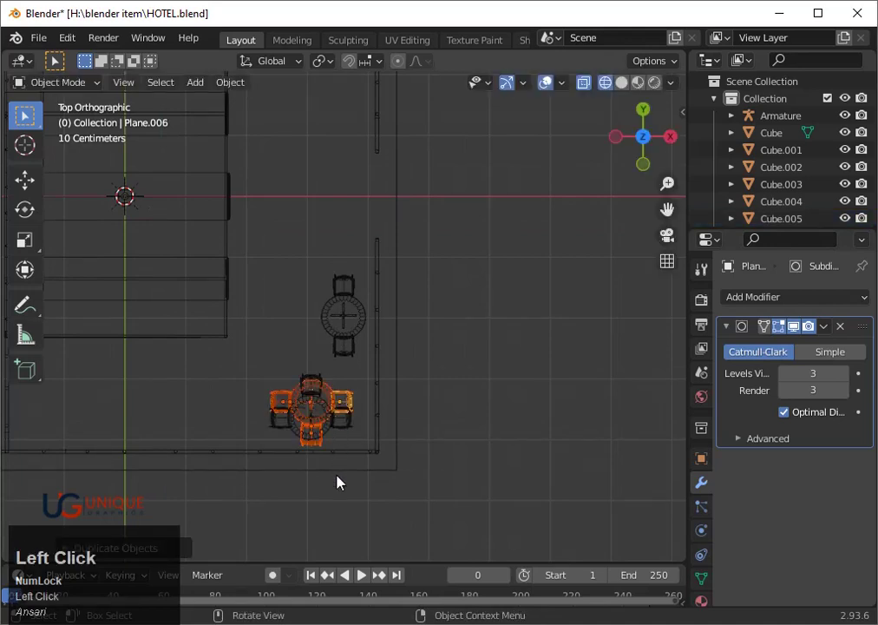
text(gy)
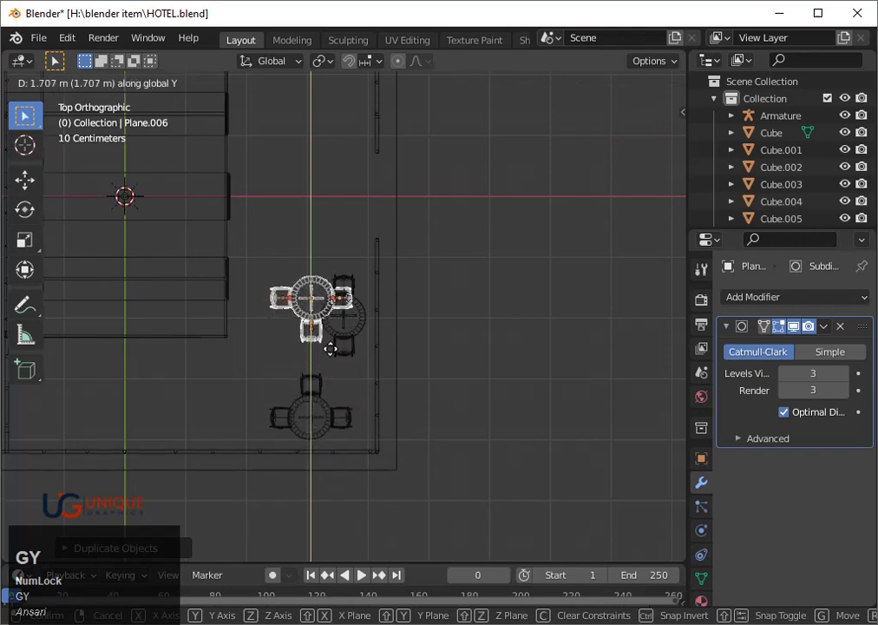
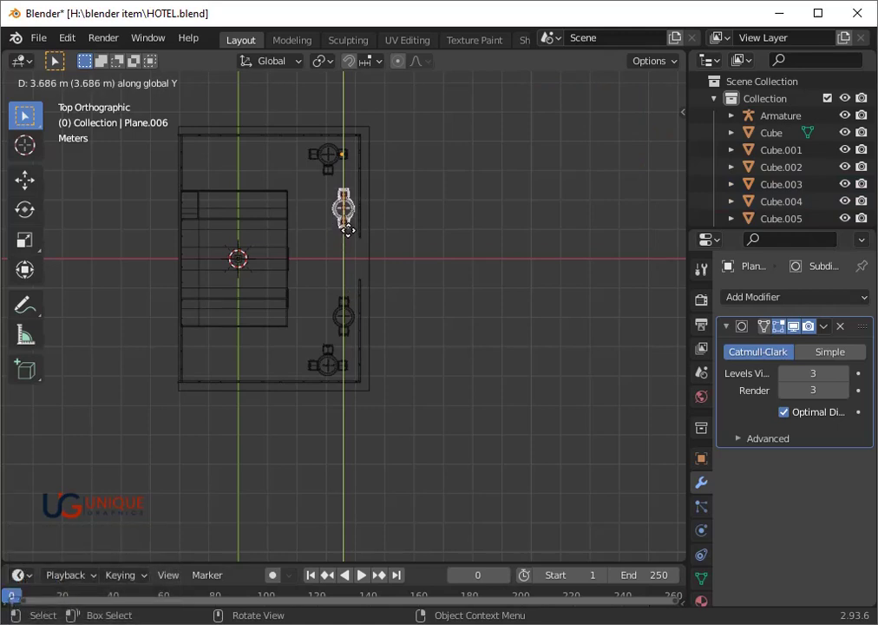
click(354, 236)
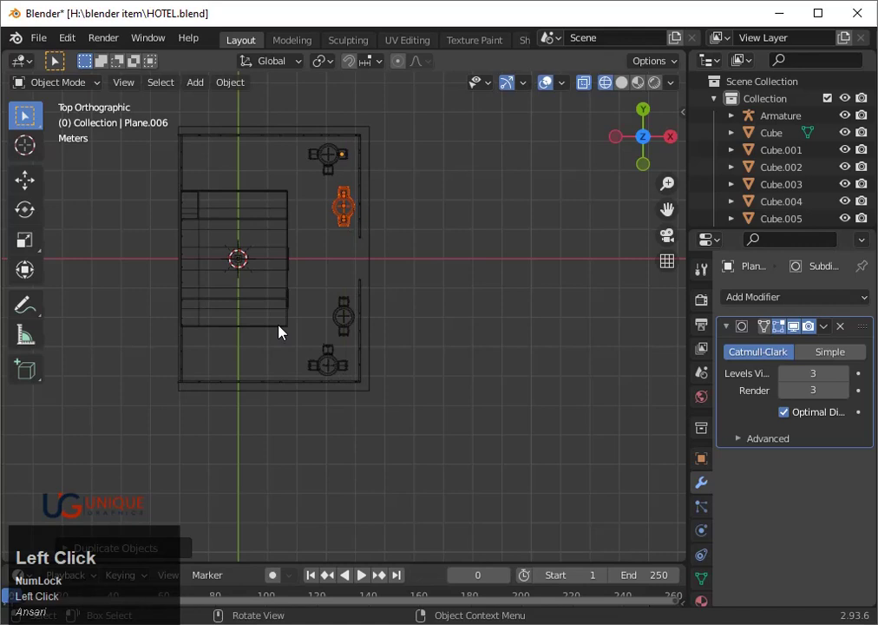
- Duplicate the bottom table set along X for another spot on the terrace
drag(292, 337, 347, 377)
scroll(up, 3)
drag(305, 362, 348, 390)
key(shift+d)
key(x)
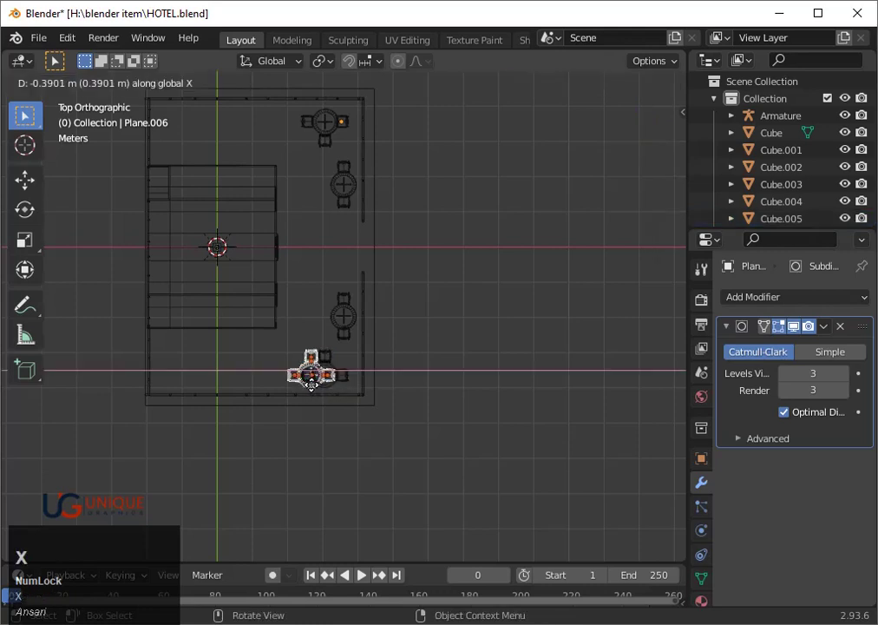
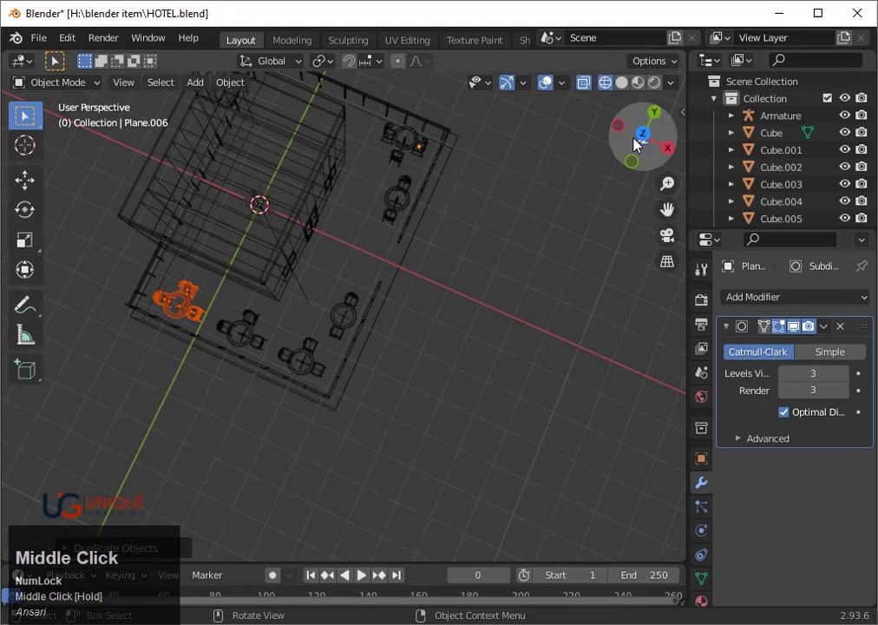
click(646, 140)
- Rotate a duplicated table set 180°, then undo the misplaced copy
drag(232, 364, 303, 390)
key(shift+d)
text(180)
click(302, 389)
key(g)
key(ctrl+z)
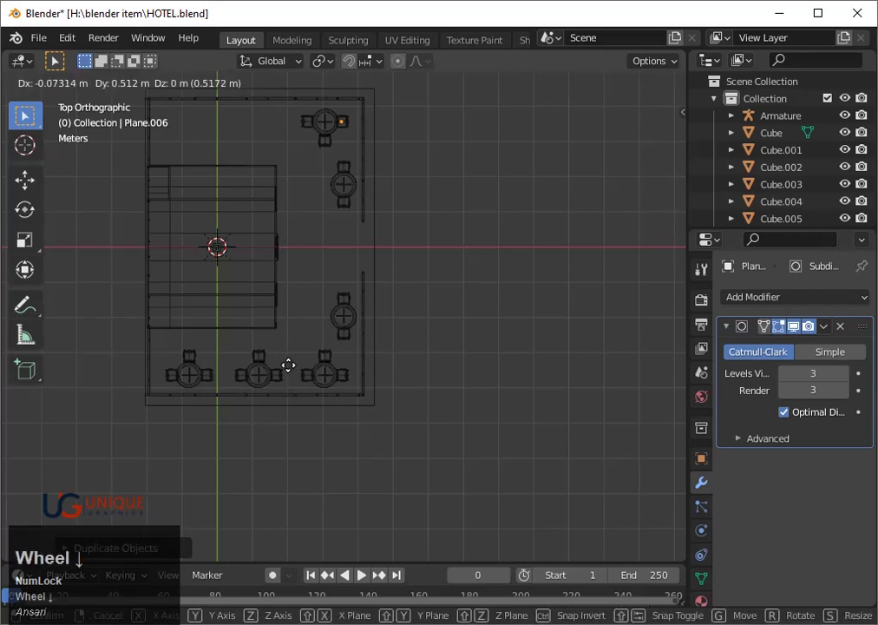
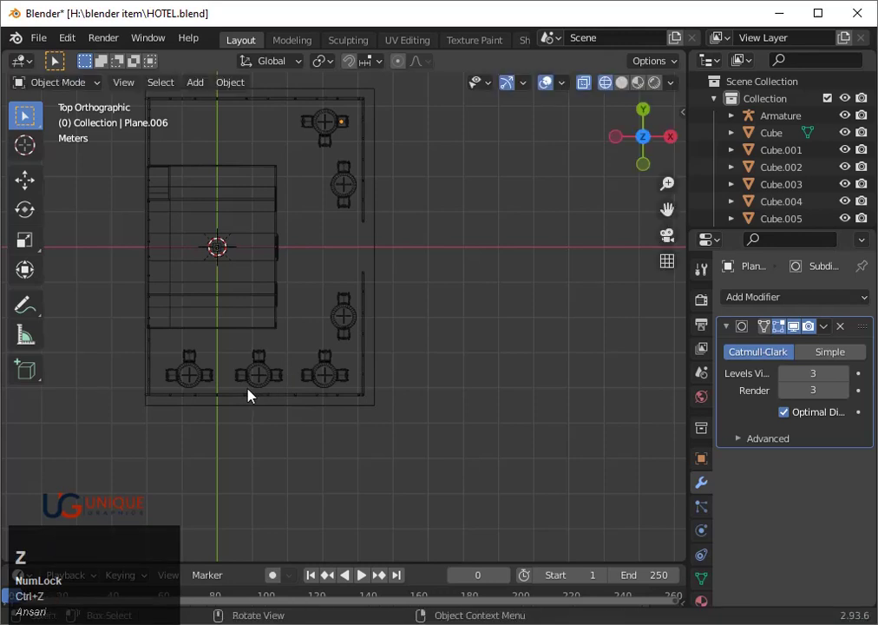
key(ctrl+z)
key(ctrl+z)
- Duplicate the two left table sets along the bottom and move them along Y by the railing
drag(233, 361, 287, 393)
key(shift+d)
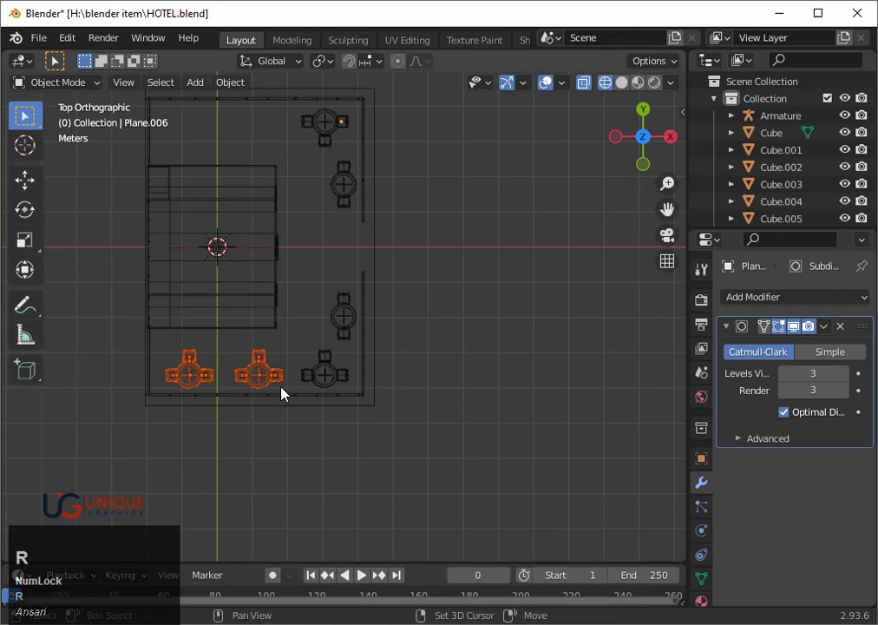
text(1)
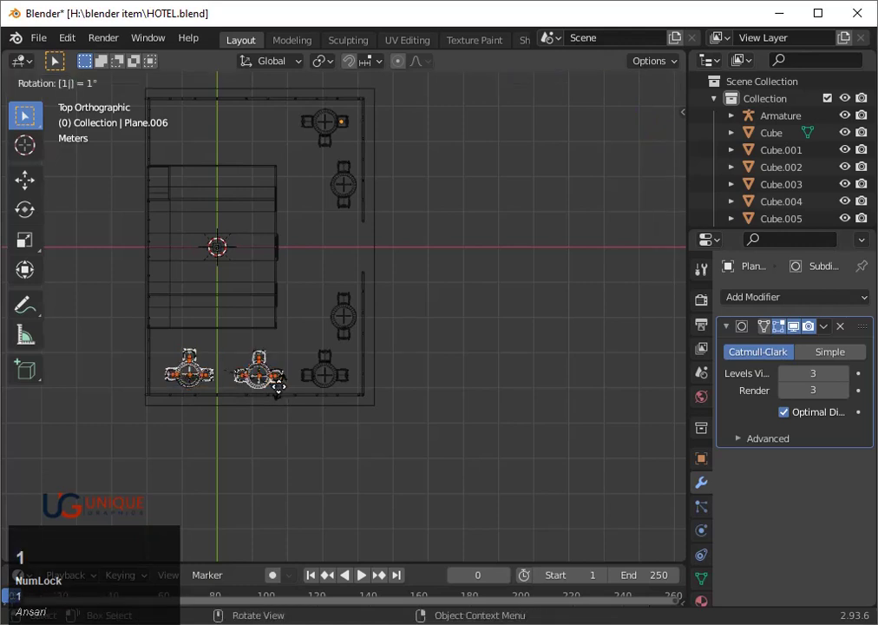
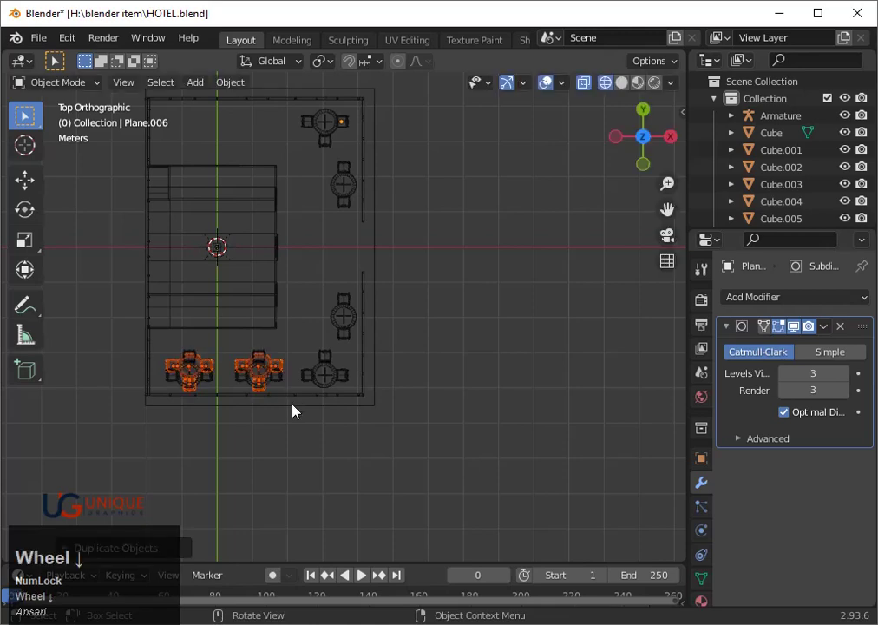
text(gy)
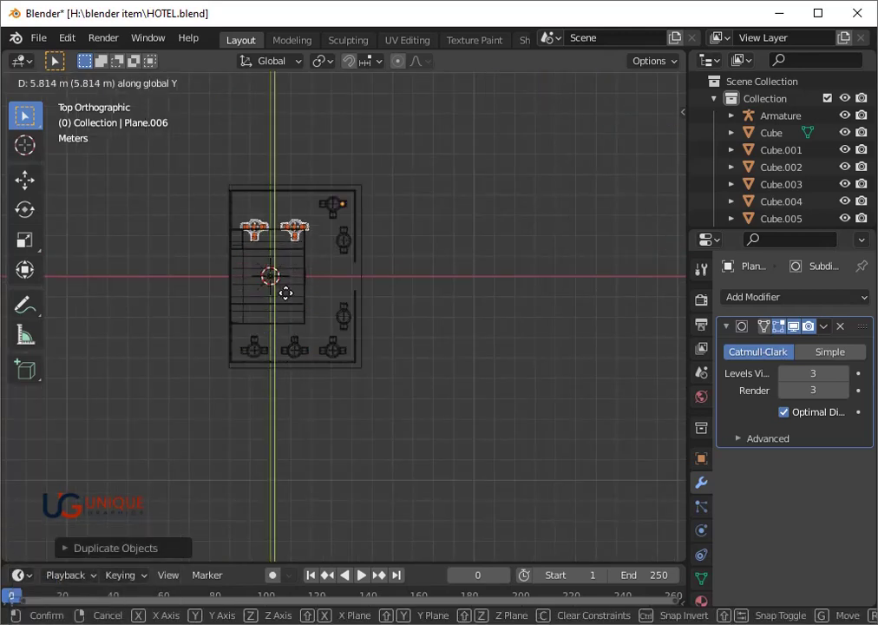
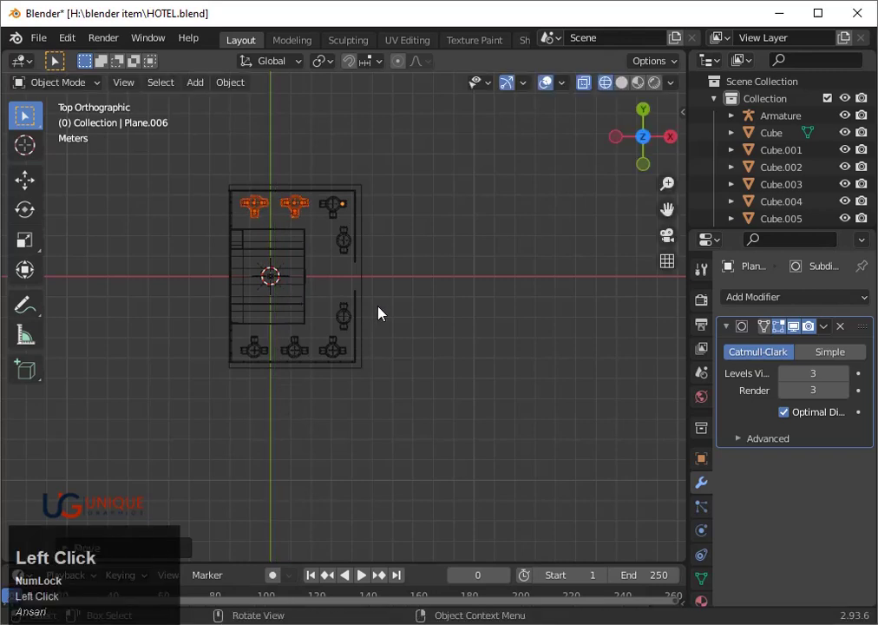
scroll(up, 3)
drag(448, 406, 371, 311)
key(shift+z)
scroll(up, 3)
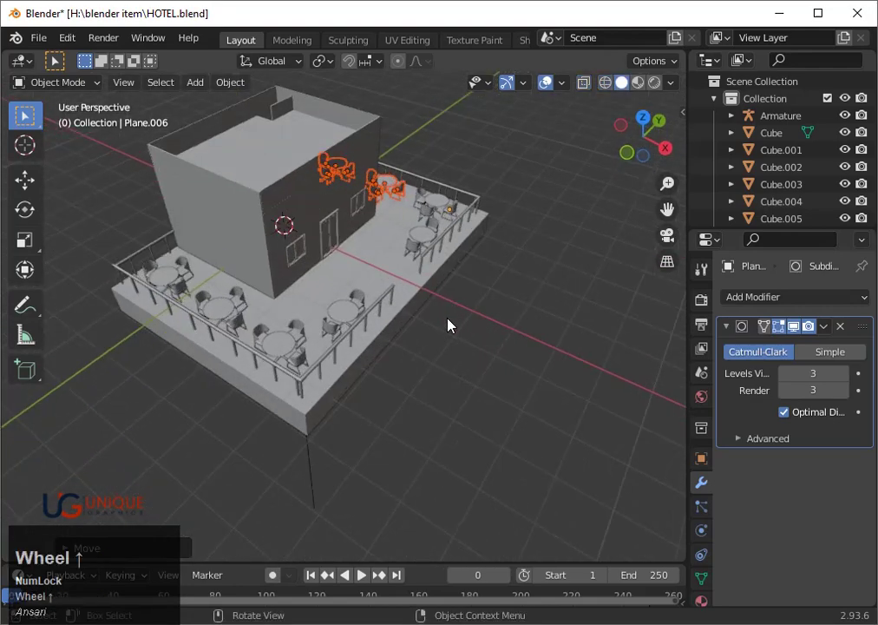
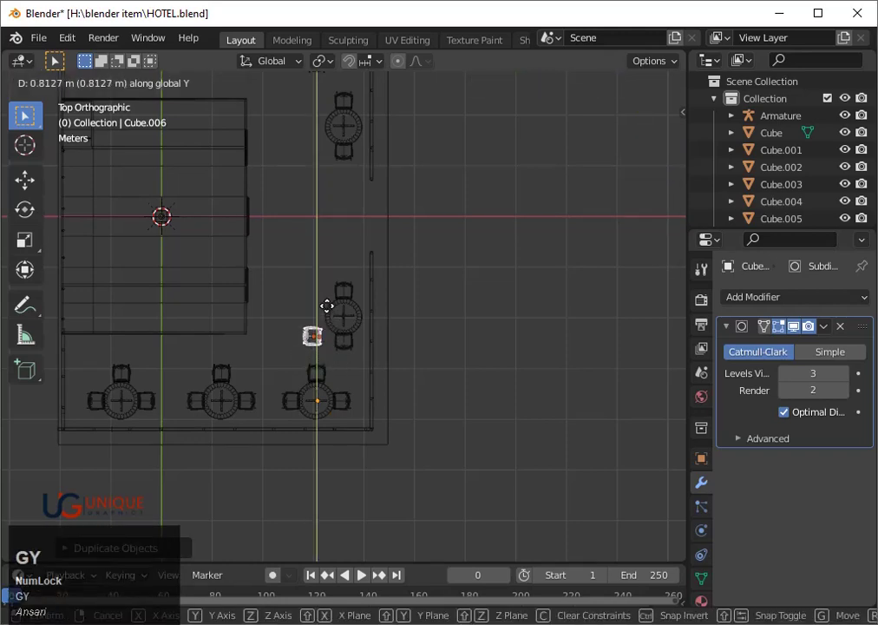
- Move the chair along Y beside the right-hand table and turn it slightly
key(y)
click(377, 396)
key(r)
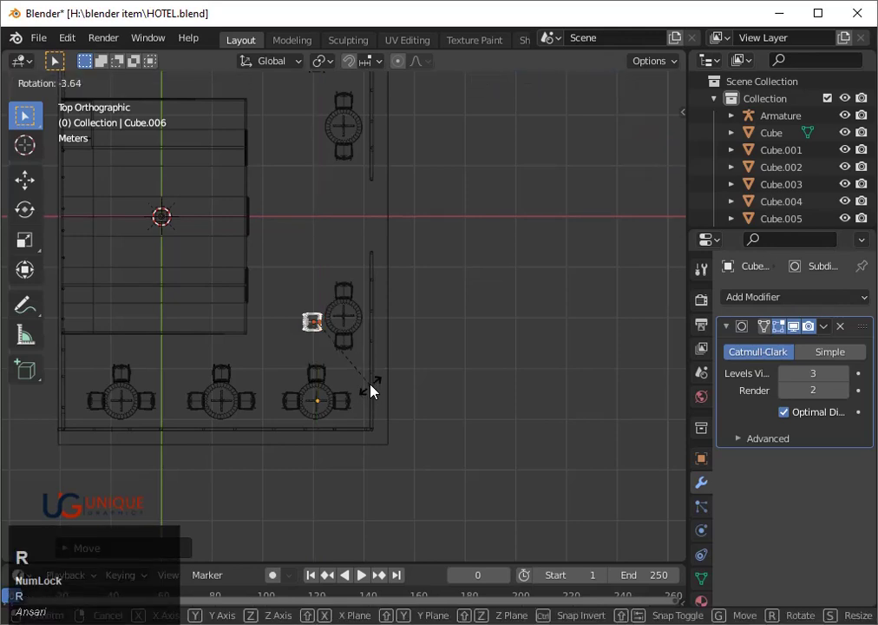
click(380, 390)
- Shift the chair along X, then duplicate it moving about 0.9 m along Y
key(g)
key(x)
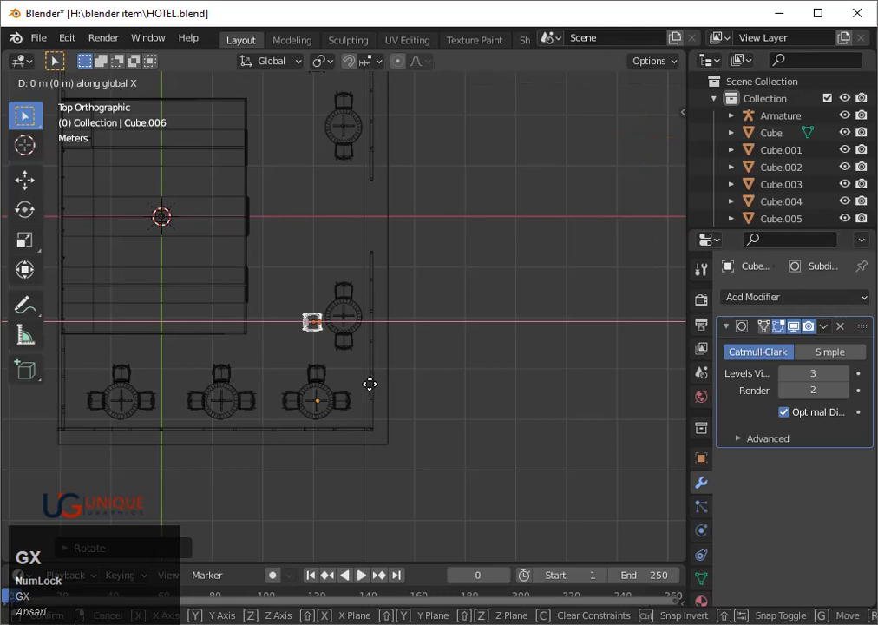
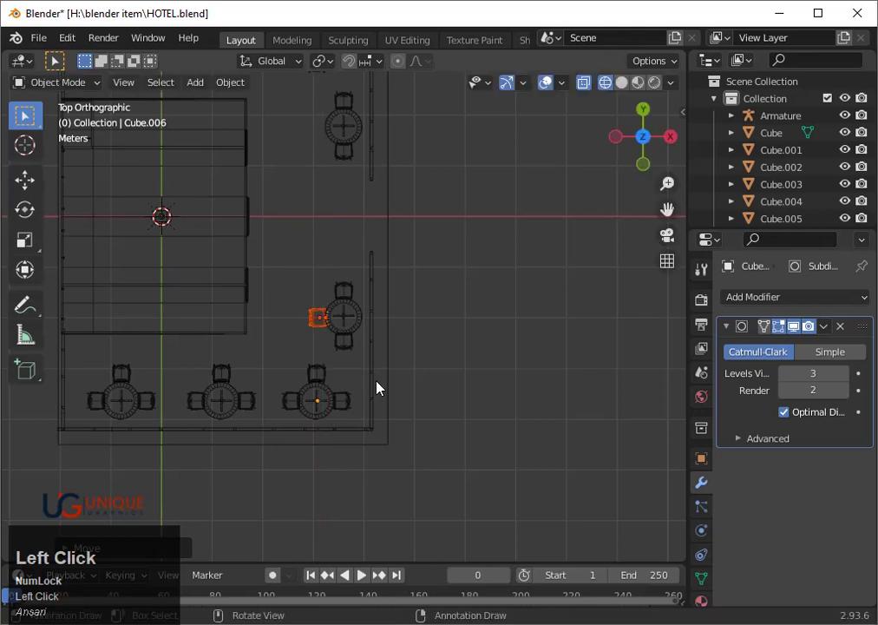
key(shift+d)
key(y)
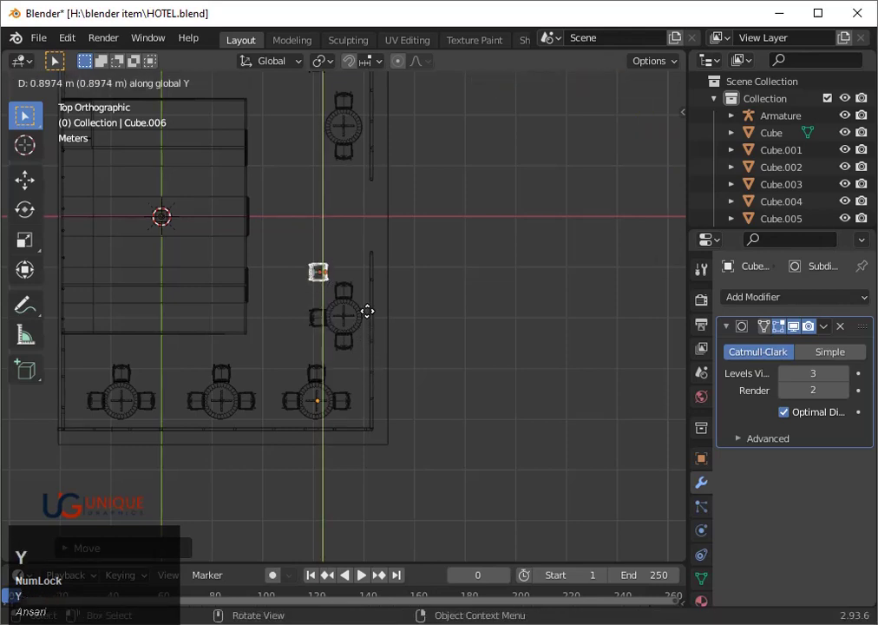
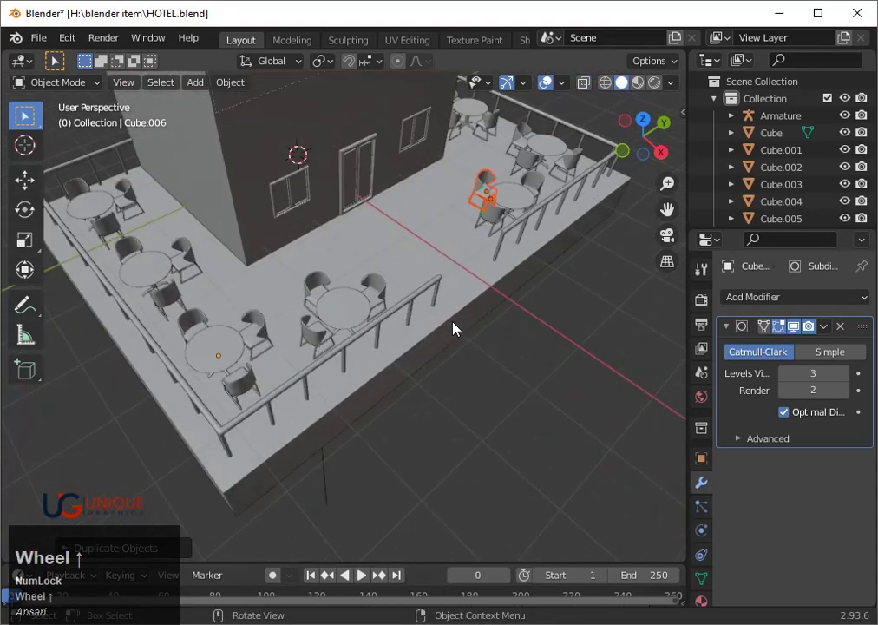
- Orbit out to see the whole building and look straight down on the floor plan
click(519, 351)
scroll(down, 3)
drag(520, 334, 488, 295)
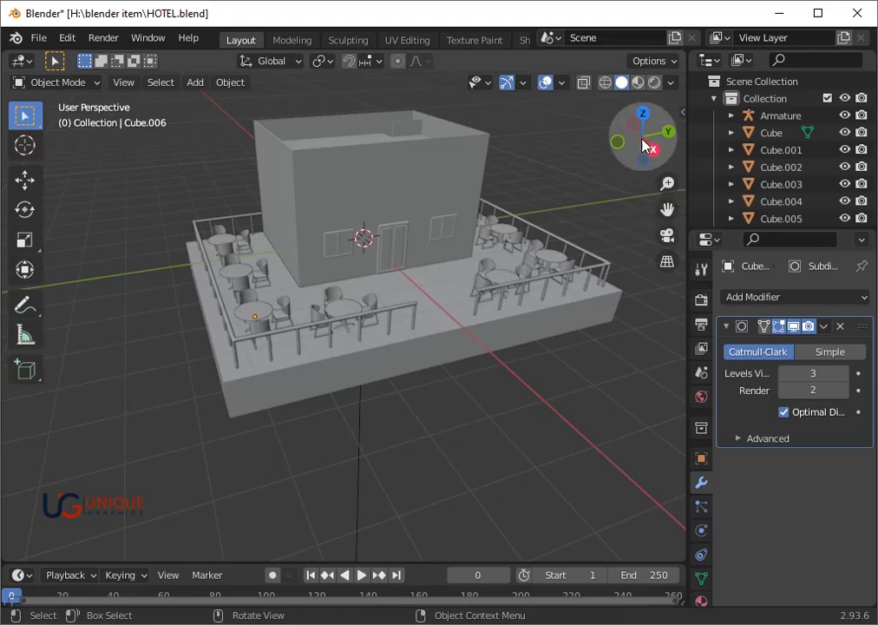
click(648, 119)
scroll(down, 3)
- Select a table set in wireframe and move a copy onto the left side of the plan
click(323, 172)
key(shift+z)
drag(333, 190, 422, 274)
key(shift+d)
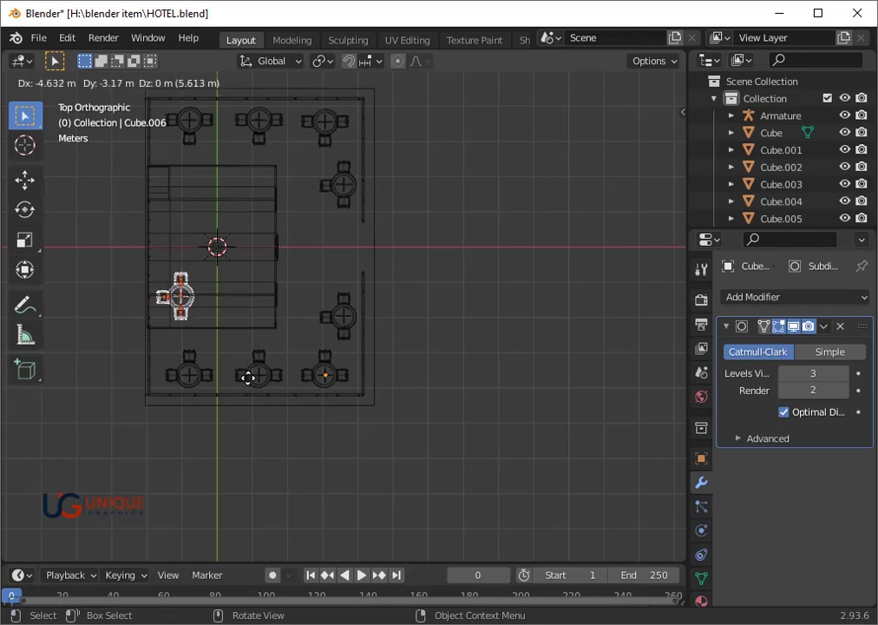
click(257, 384)
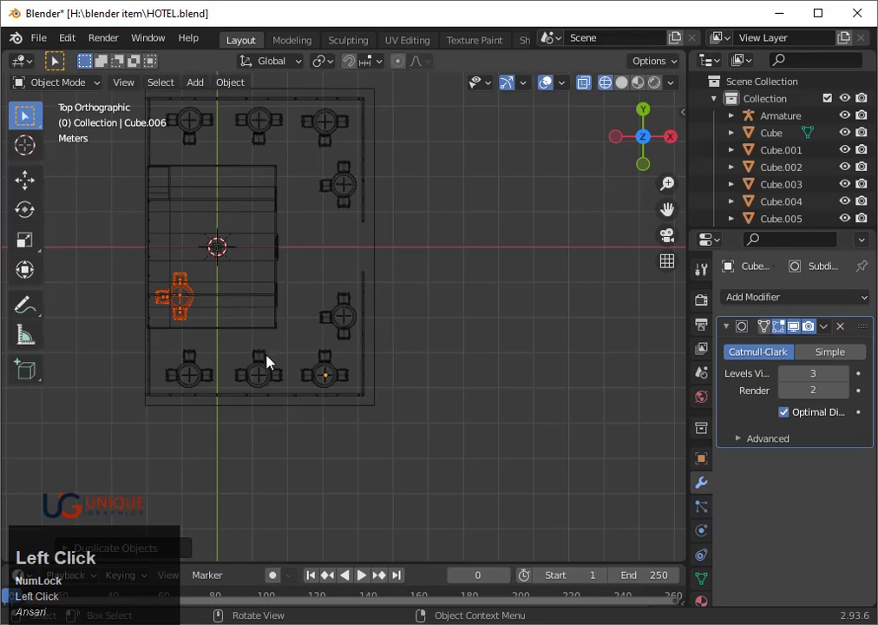
- Select a chair near the bottom wall and start moving a copy of it
click(343, 376)
drag(350, 398, 365, 383)
key(shift+d)
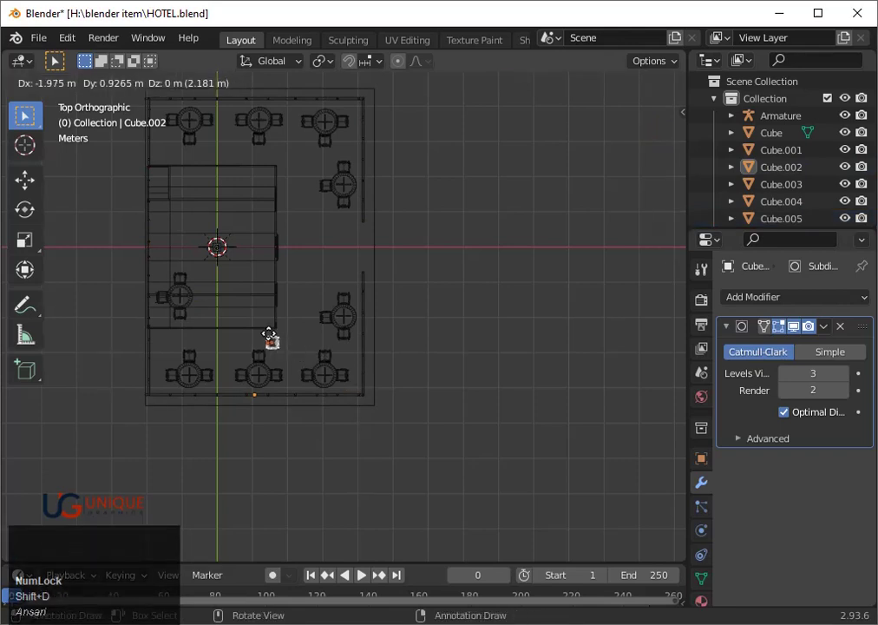
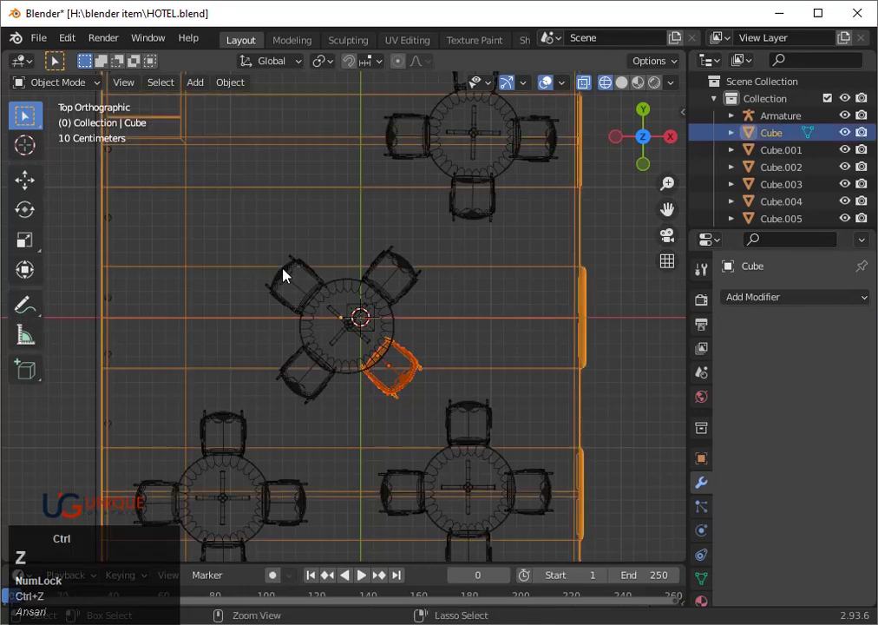
- Select the diagonal round table together with its four chairs
click(285, 284)
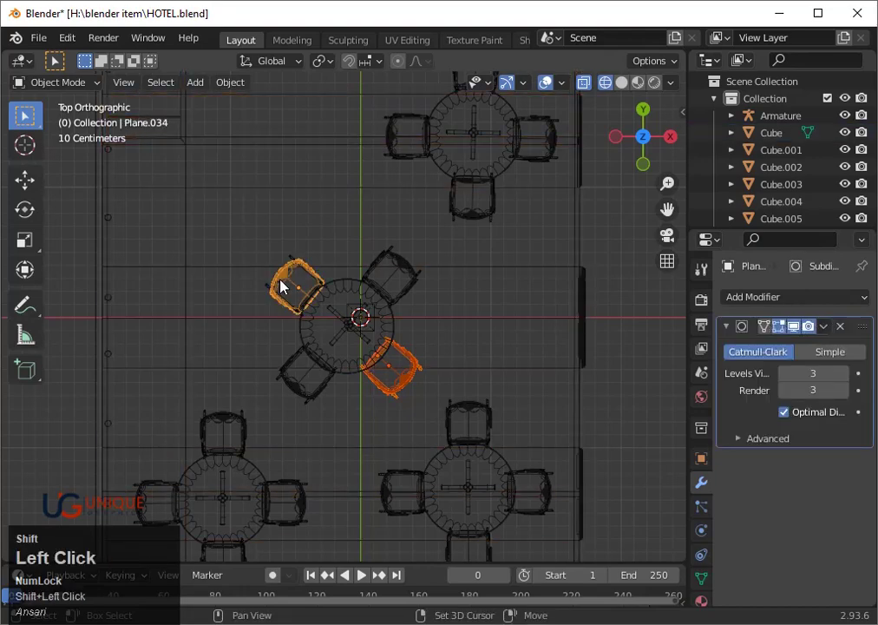
click(355, 328)
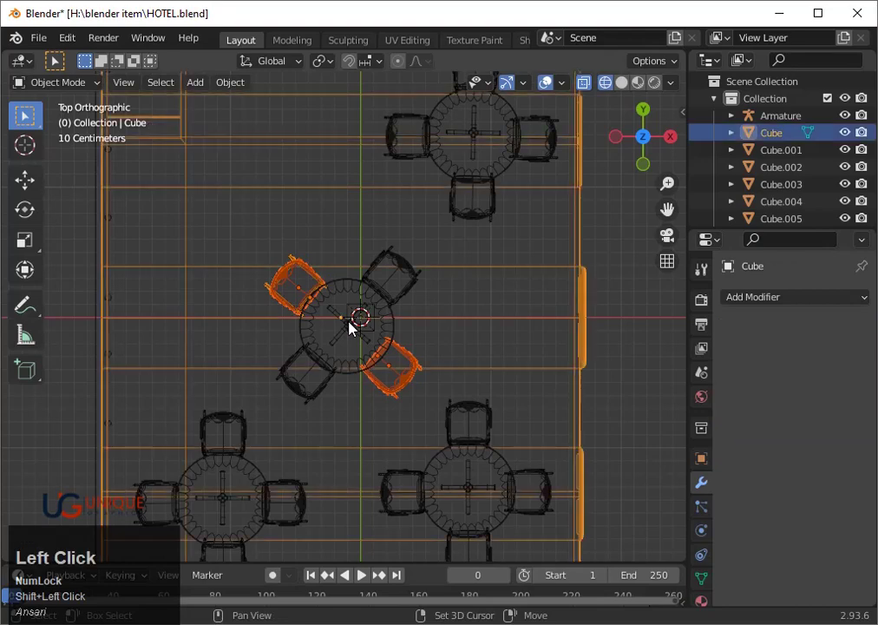
key(ctrl+z)
click(354, 338)
key(ctrl+z)
click(334, 365)
key(ctrl+z)
click(365, 366)
scroll(down, 3)
- Duplicate the table set and rotate and move the copy upright against the left wall
key(shift+d)
key(r)
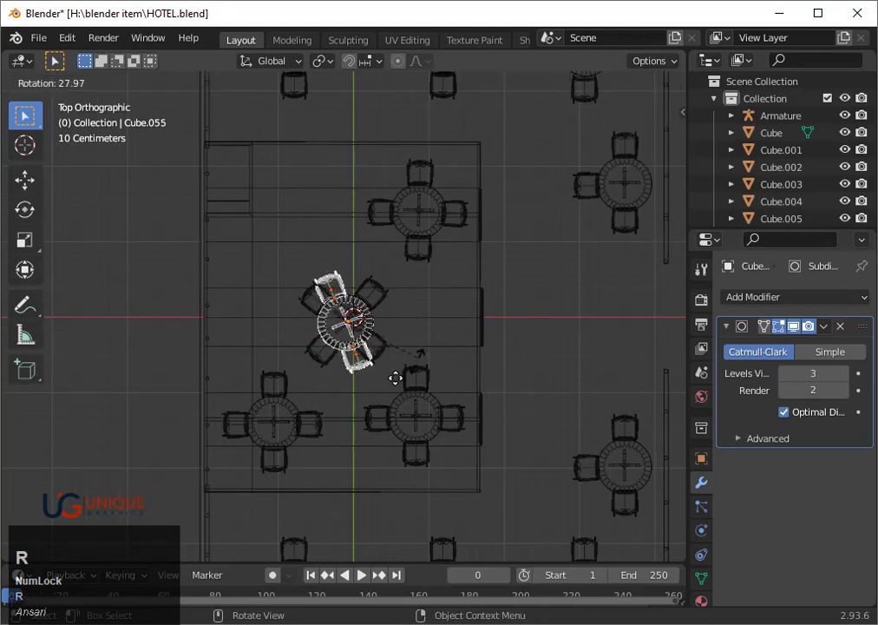
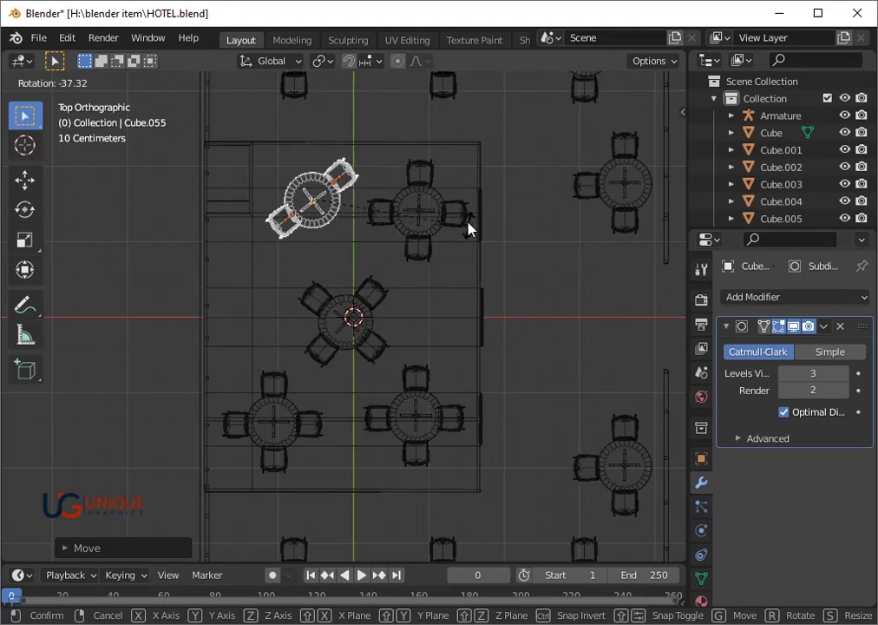
click(479, 227)
key(g)
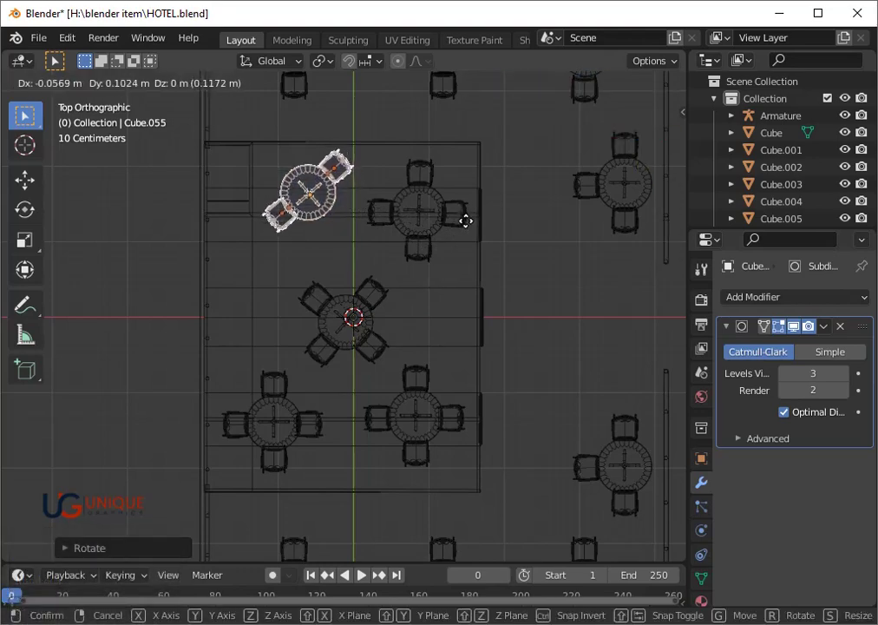
click(473, 225)
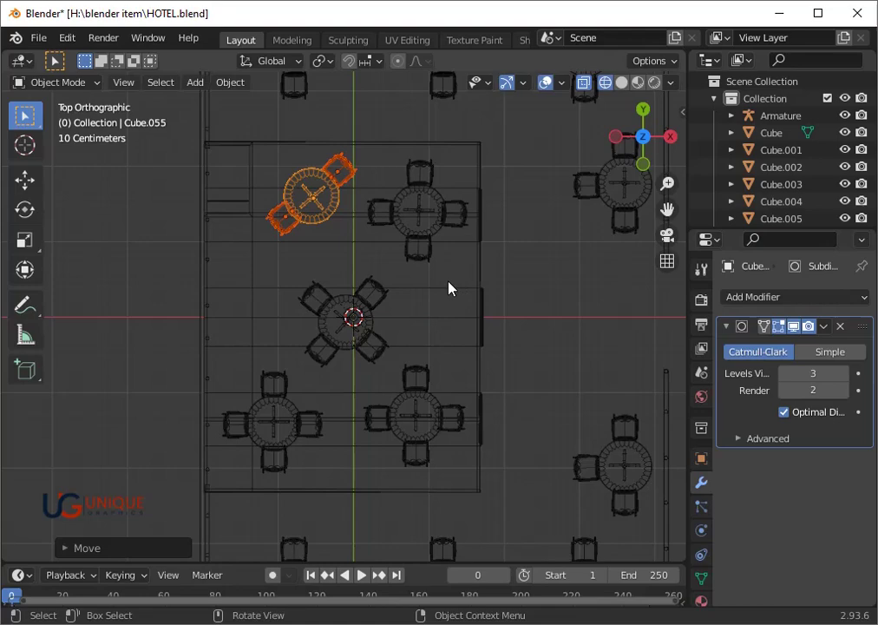
key(r)
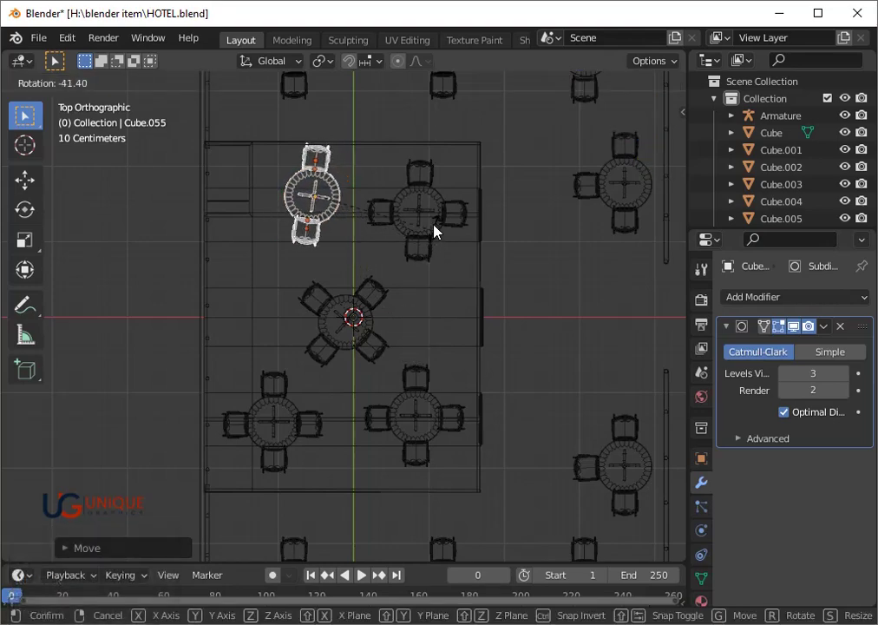
click(442, 224)
key(g)
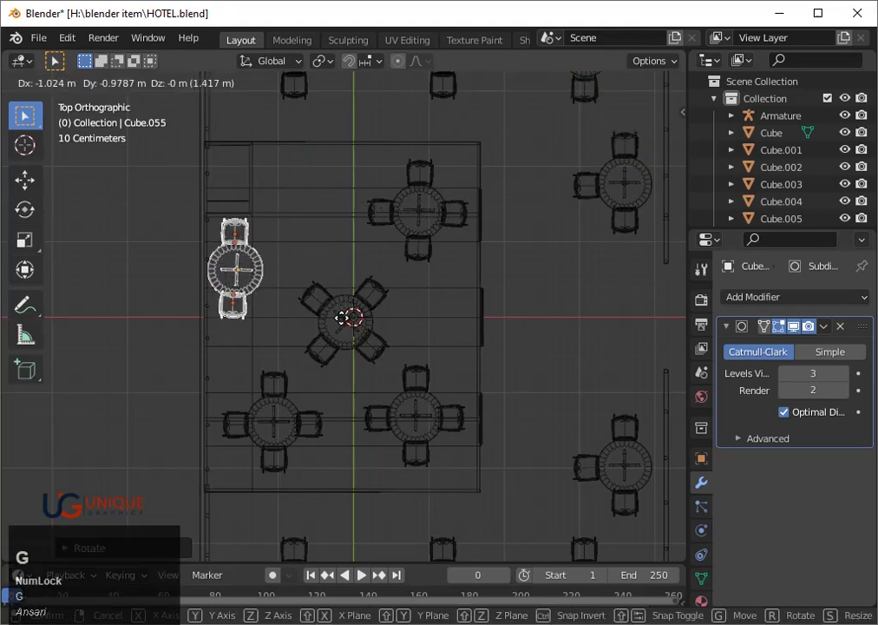
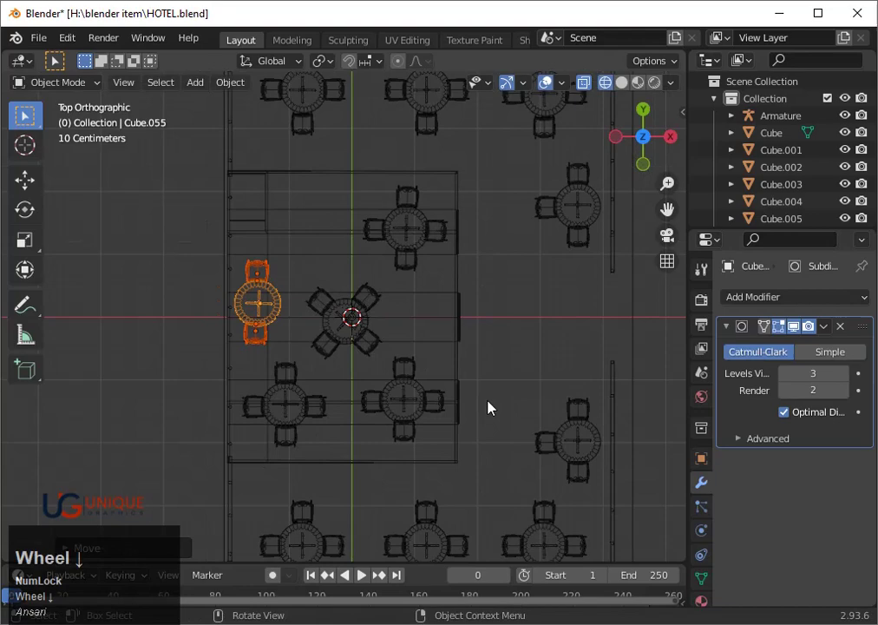
drag(508, 413, 412, 328)
key(shift+z)
key(shift+z)
key(shift+z)
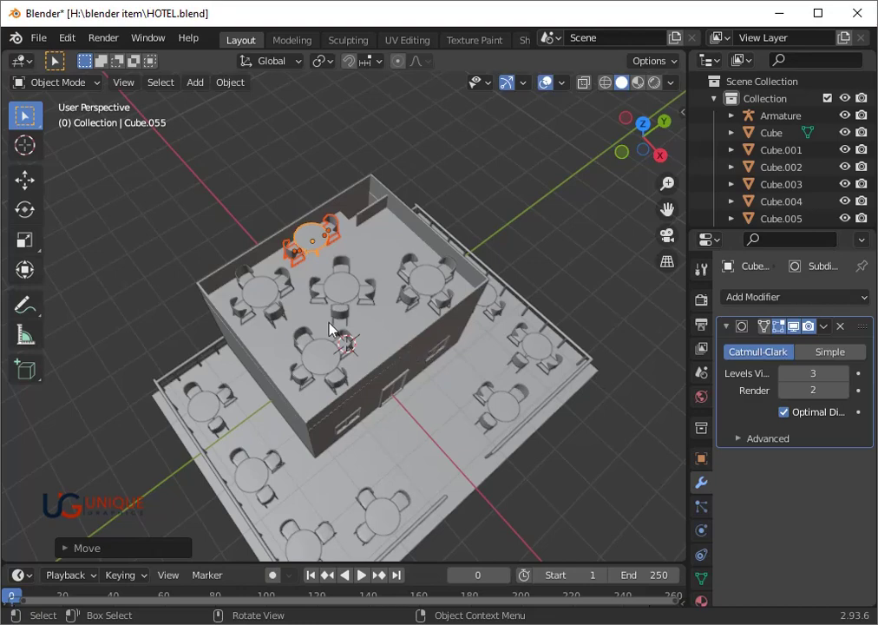
- Delete a chair and one more object at the middle table
click(320, 301)
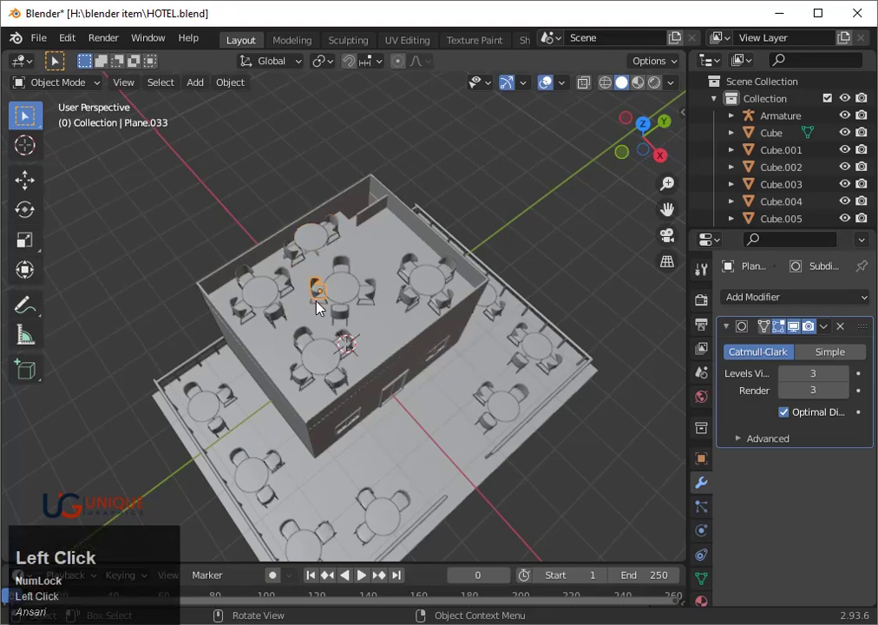
click(315, 292)
key(x)
click(318, 293)
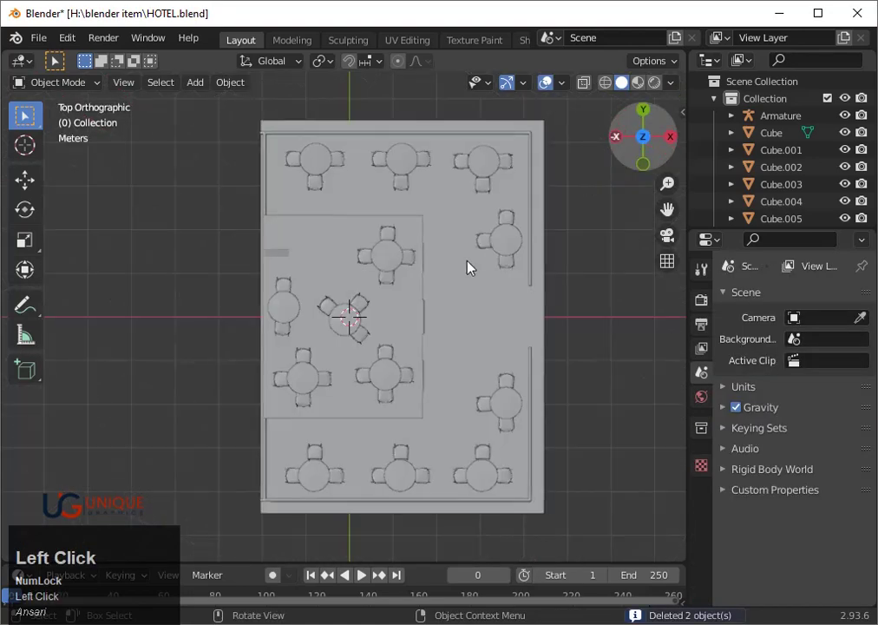
- In wireframe, move the lower-right chair and a small object into new spots by the middle table
scroll(up, 3)
click(380, 350)
key(shift+z)
click(378, 348)
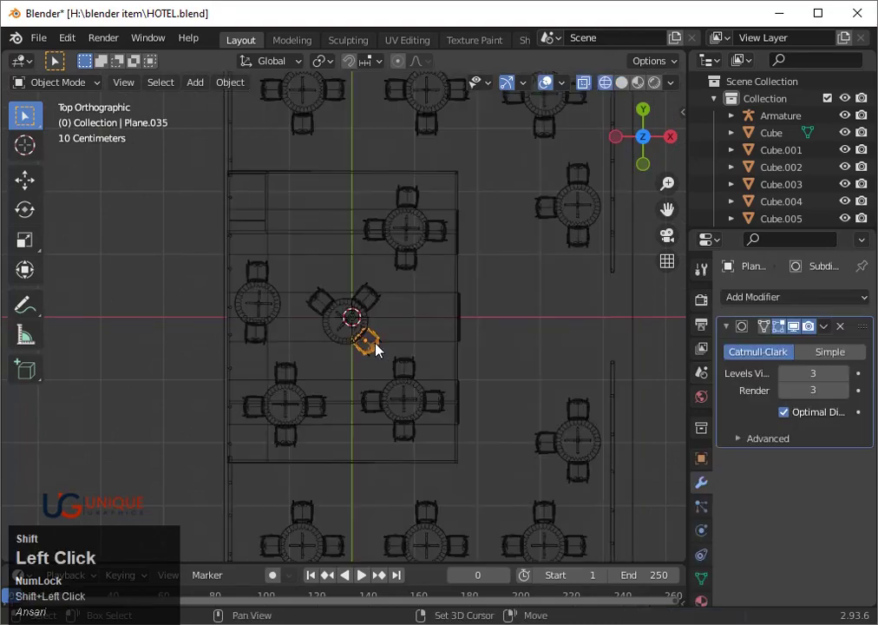
click(379, 348)
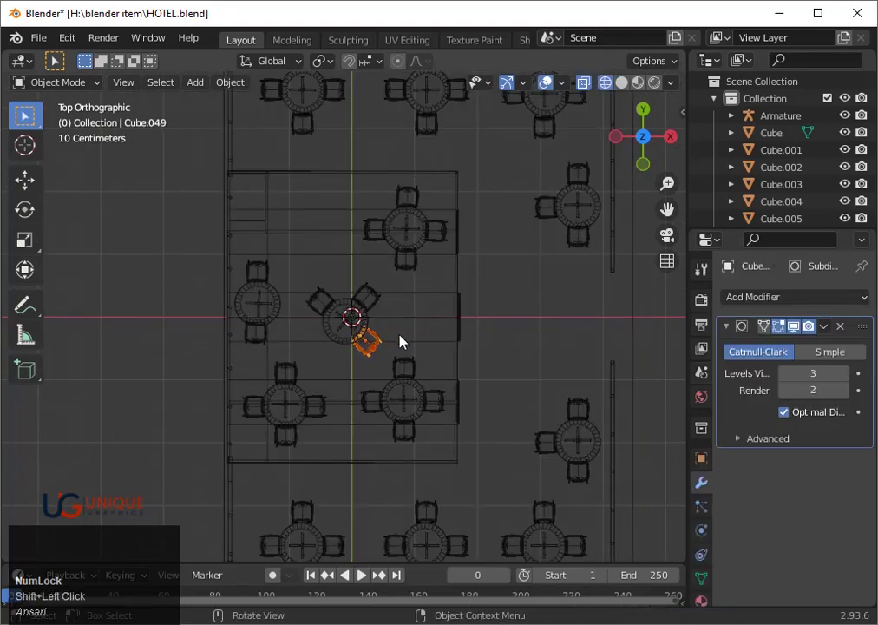
key(g)
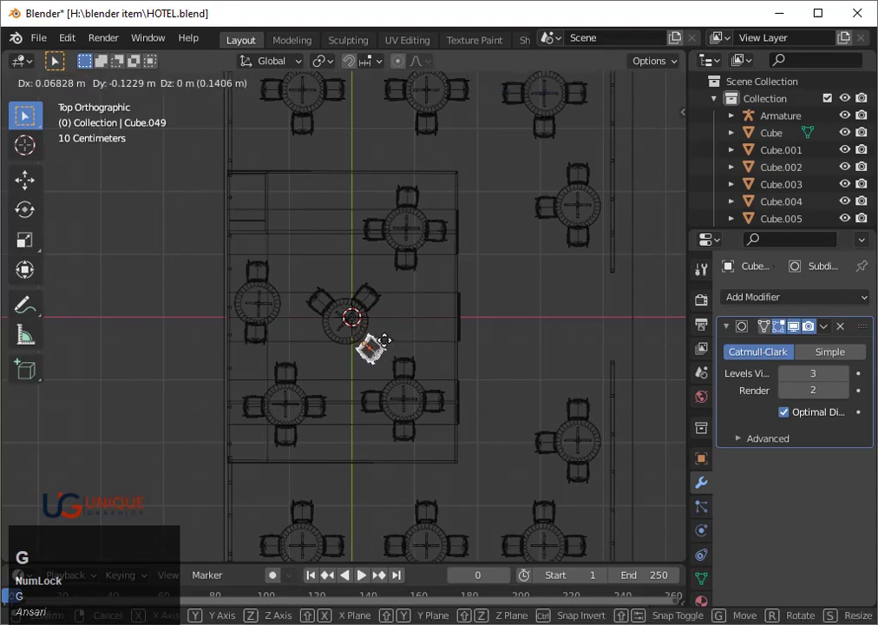
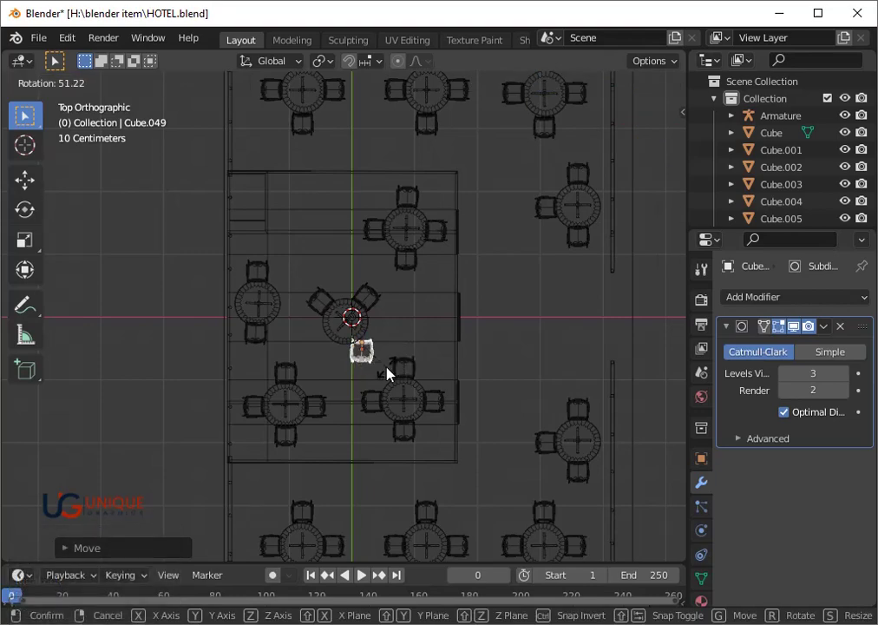
click(389, 372)
key(g)
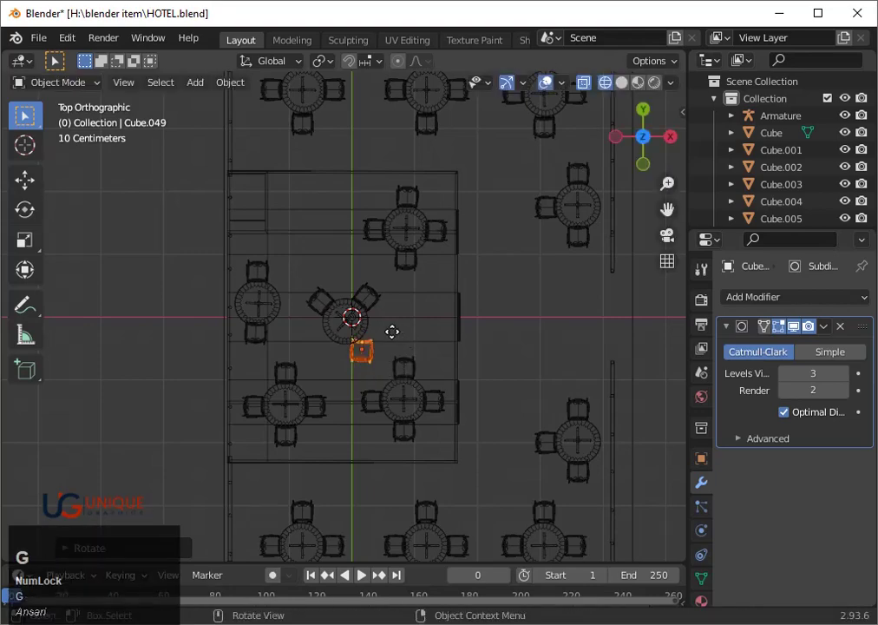
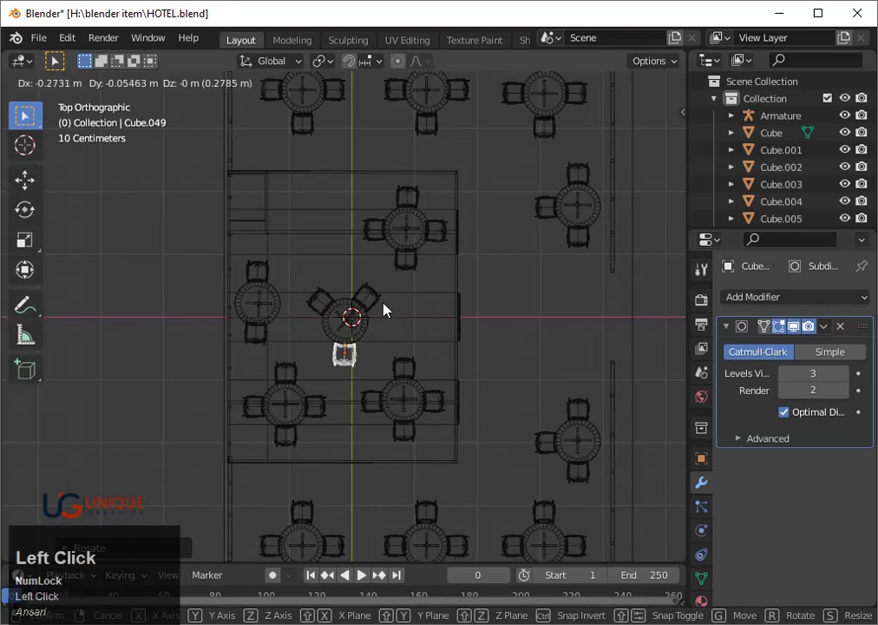
click(378, 306)
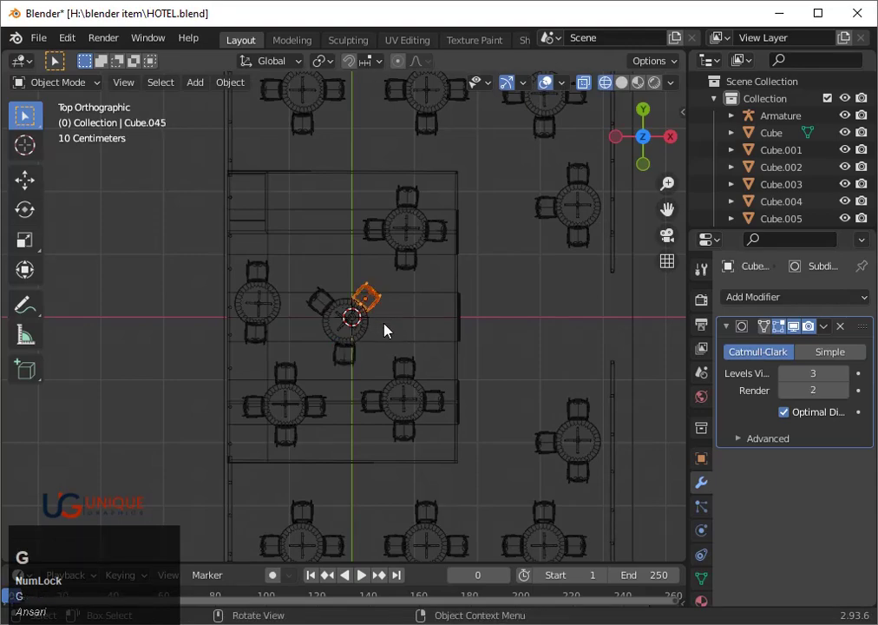
- Move the chair beside the table and rotate it to face the table, checking in solid view
key(g)
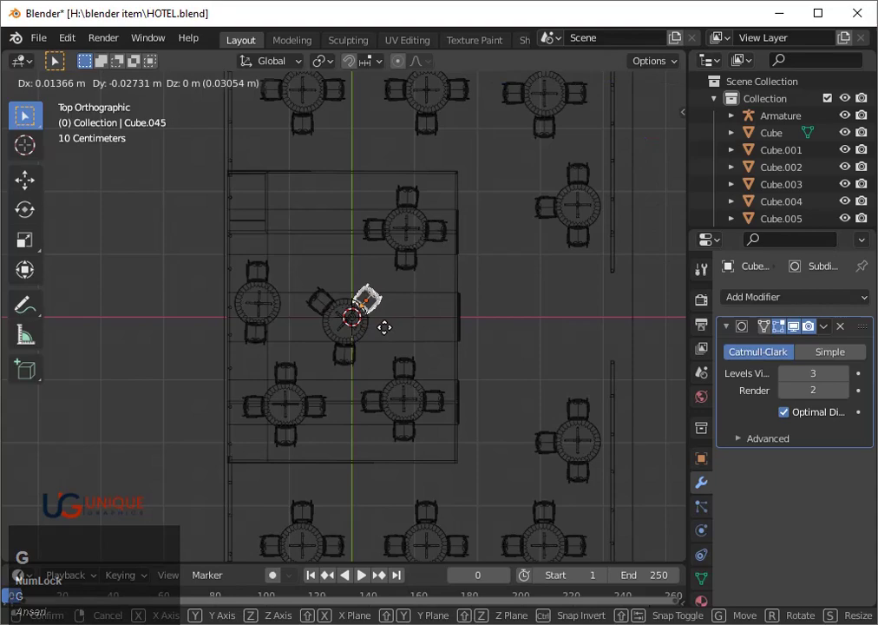
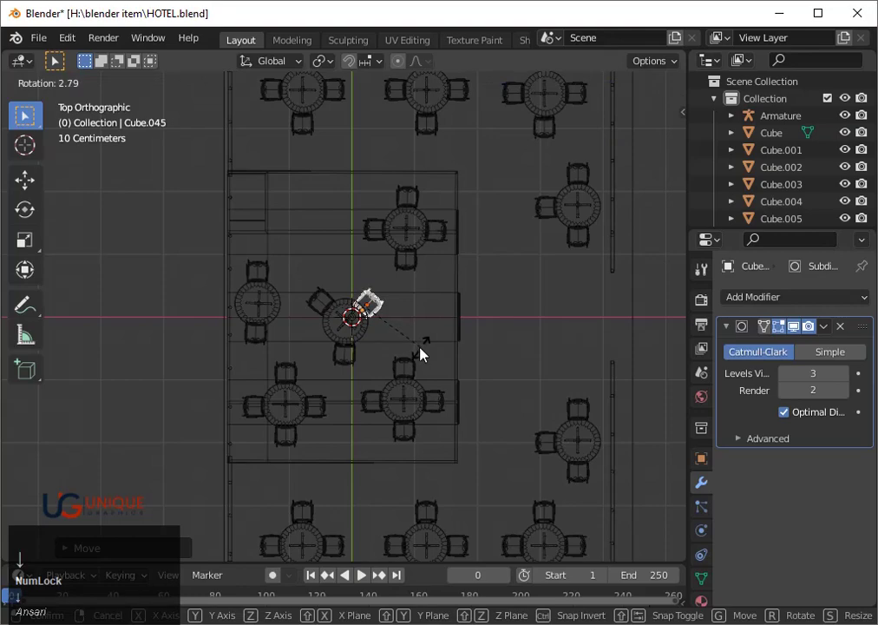
key(Left)
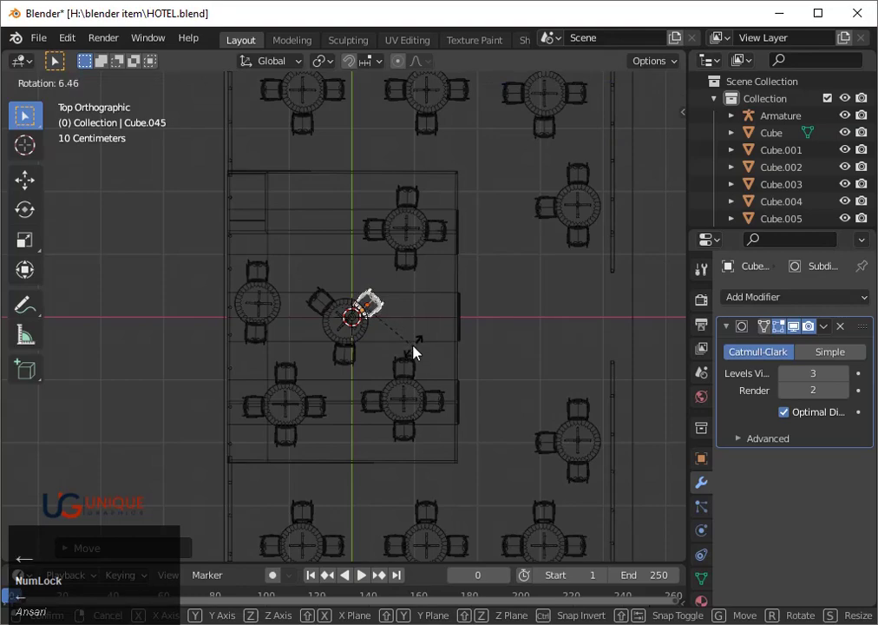
key(Left)
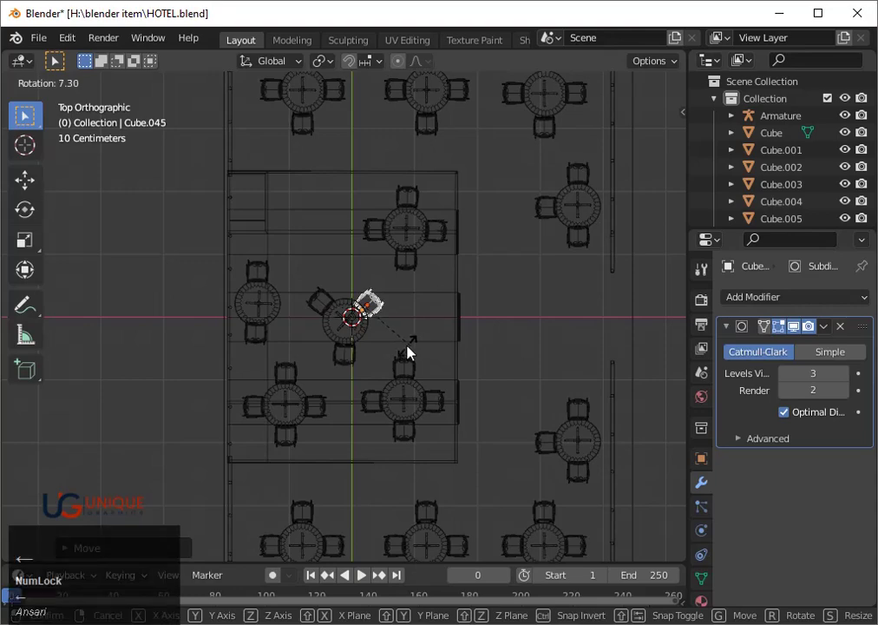
click(415, 352)
key(r)
key(Down)
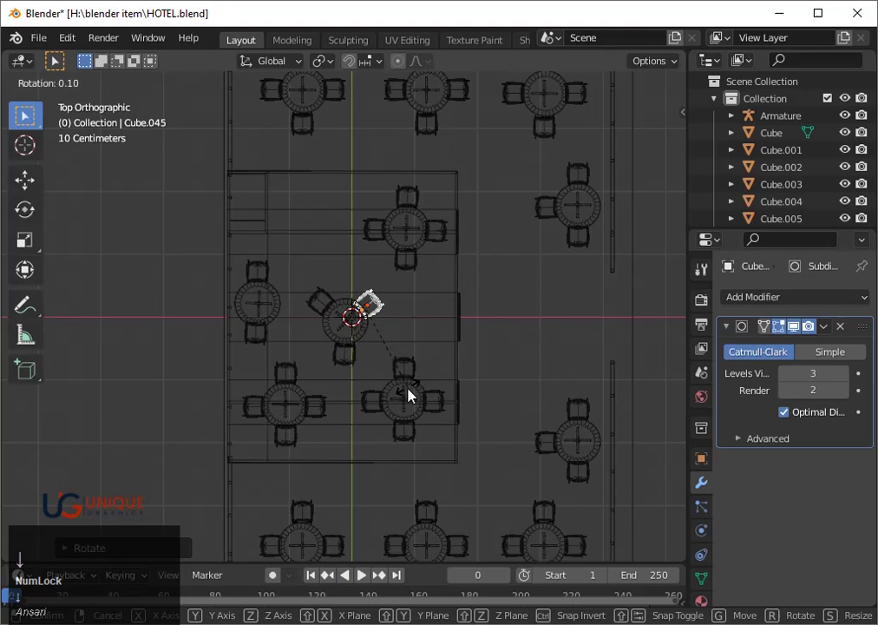
key(Left)
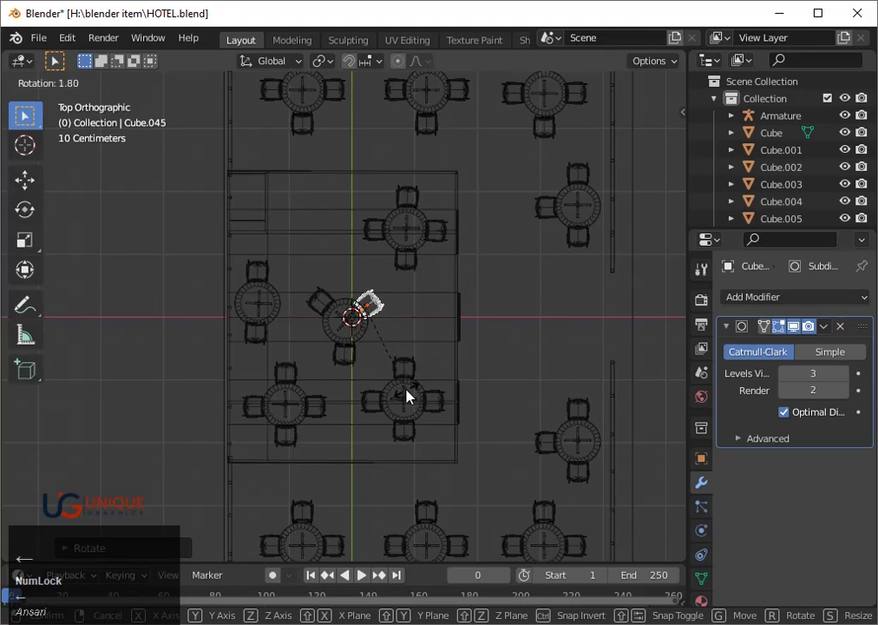
click(416, 395)
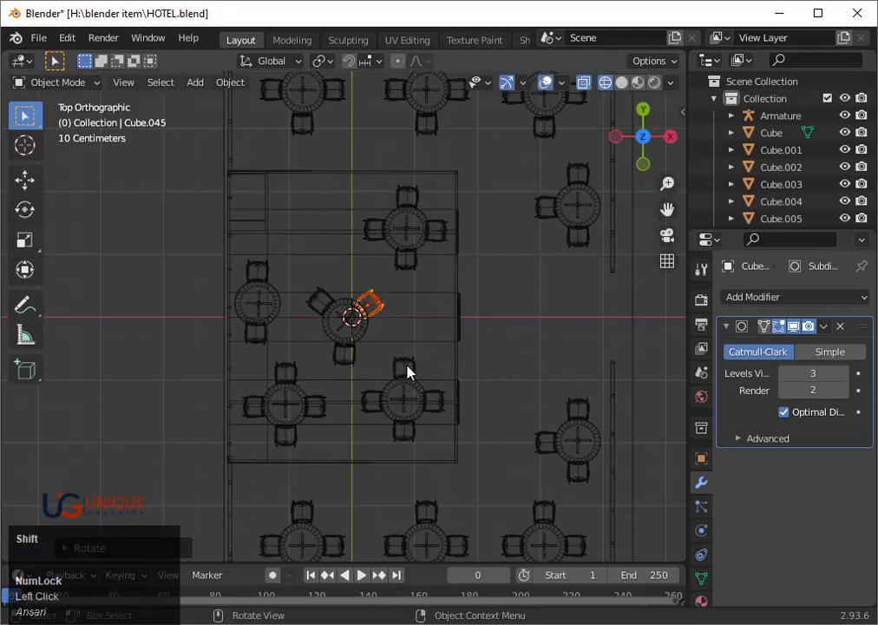
key(shift+z)
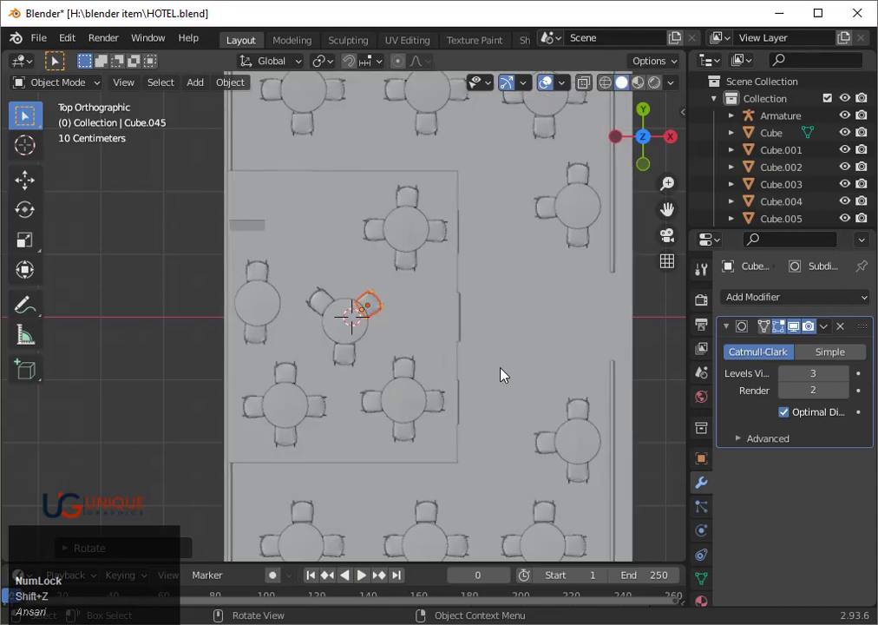
drag(295, 272, 368, 369)
key(ctrl+z)
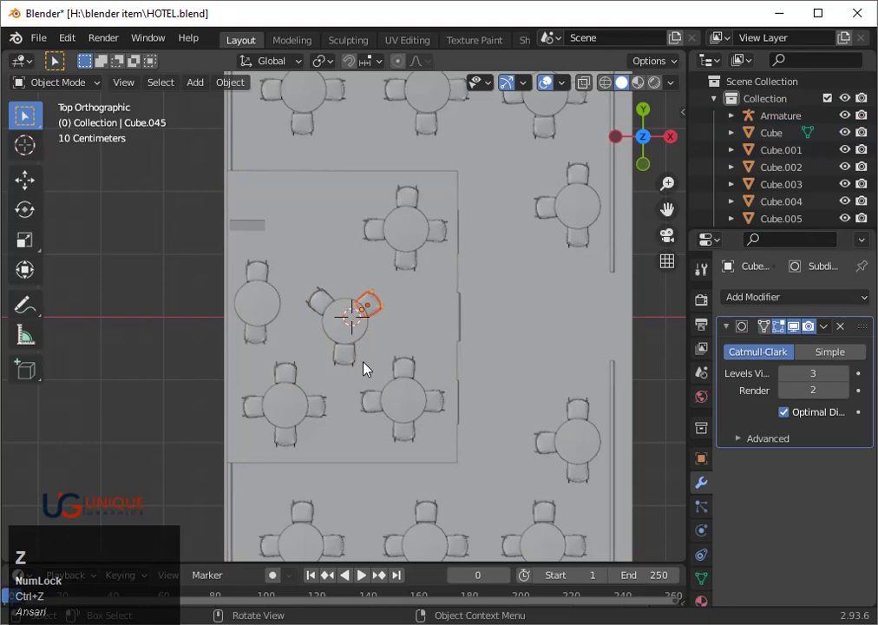
key(z)
- Select the three chairs and the round table and nudge the group about 1.4 cm
click(372, 366)
key(shift+z)
click(330, 298)
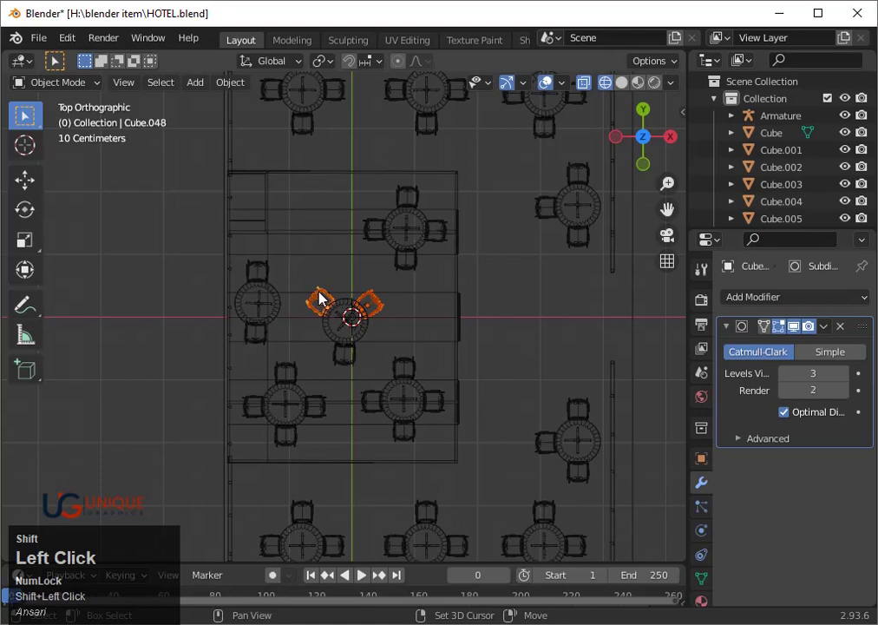
click(344, 367)
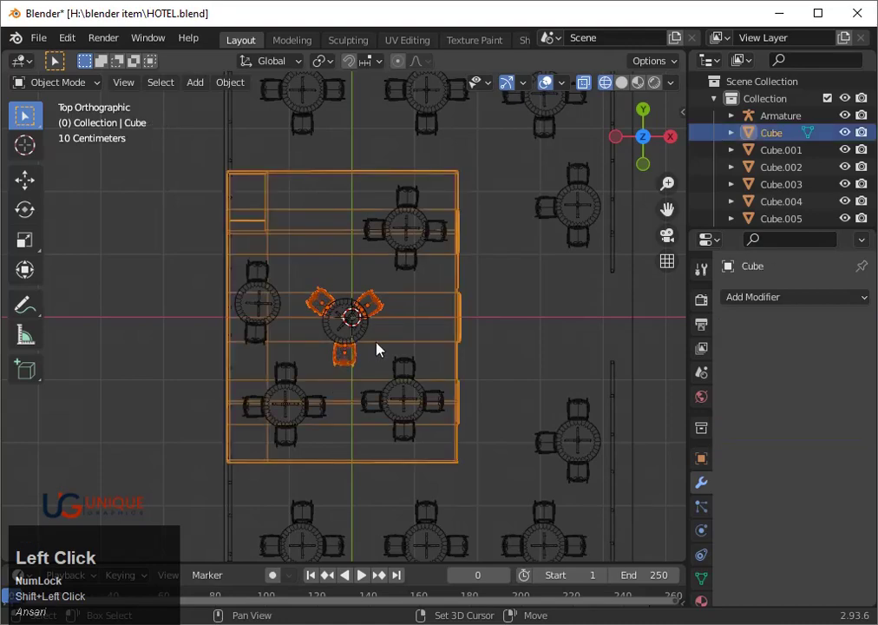
key(ctrl+z)
click(358, 343)
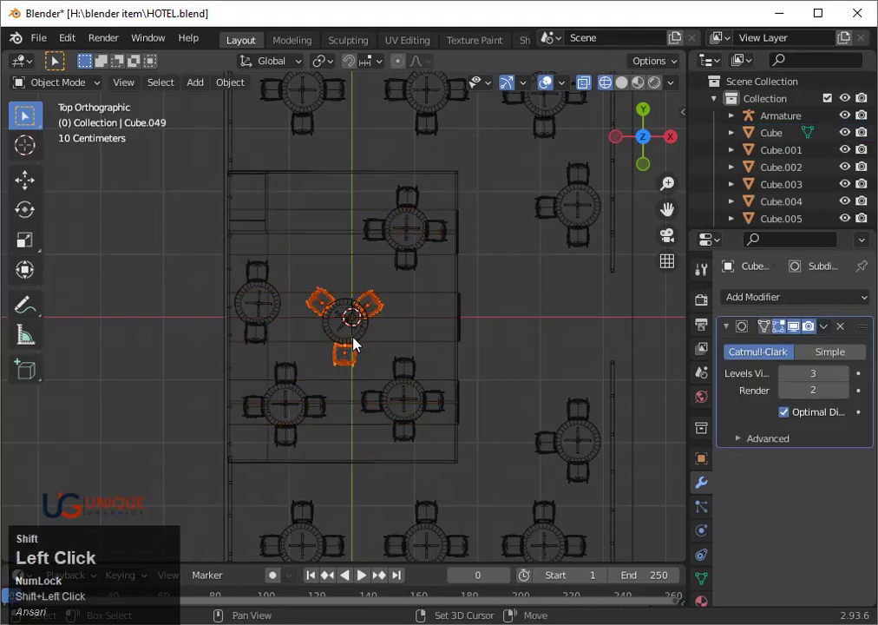
key(ctrl+z)
click(354, 334)
key(ctrl+z)
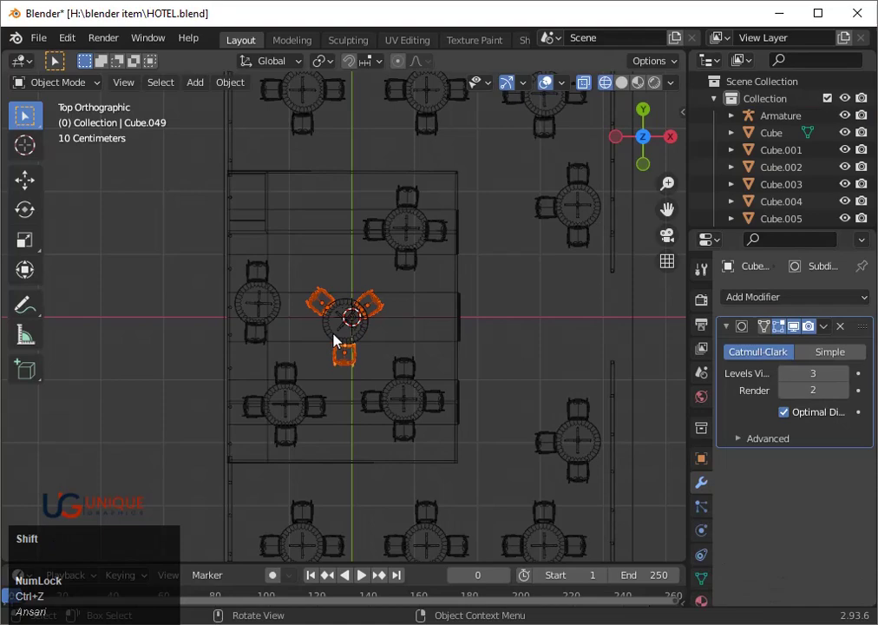
click(341, 340)
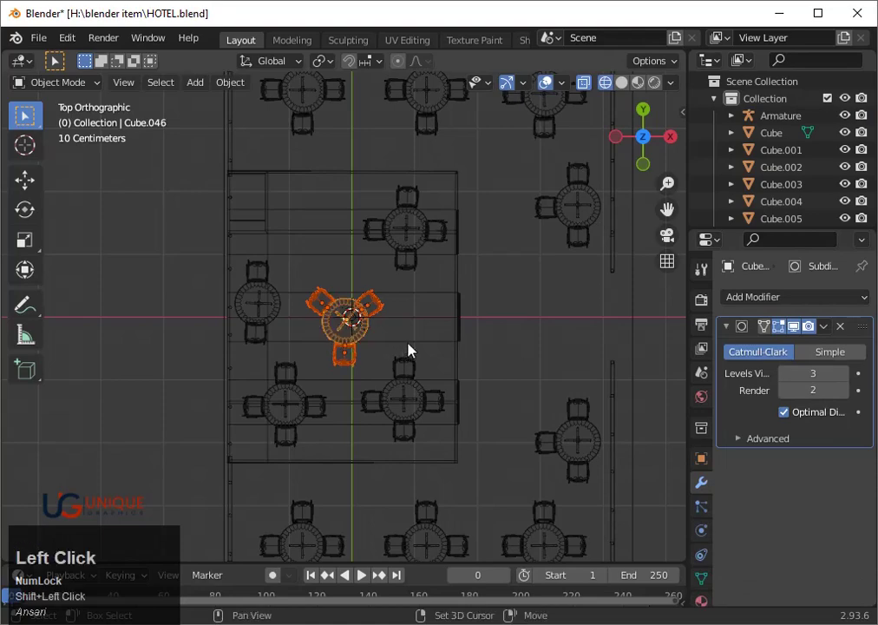
key(g)
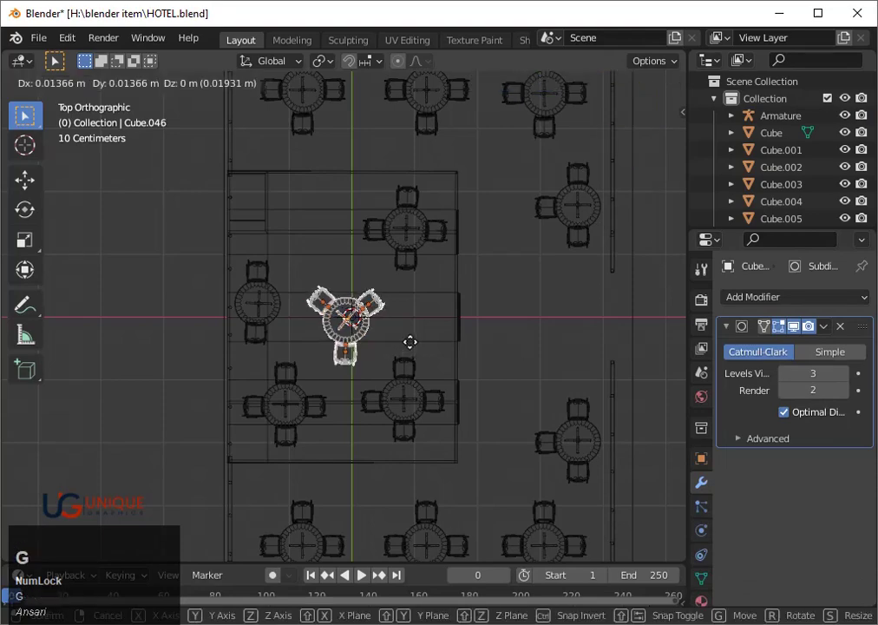
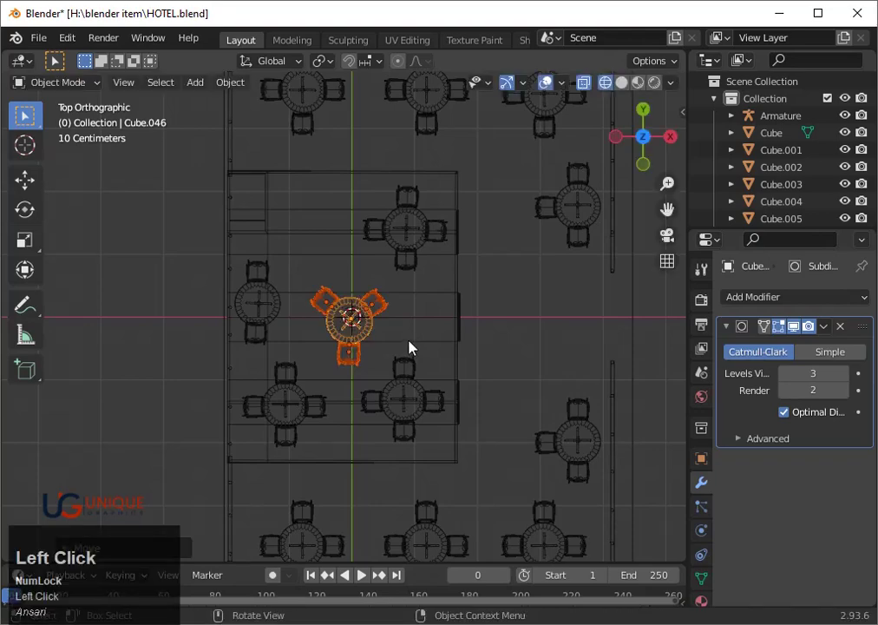
- Look straight down on the hotel, orbit back to an angle and switch to Material Preview shading
key(shift+z)
drag(511, 454, 632, 298)
click(632, 297)
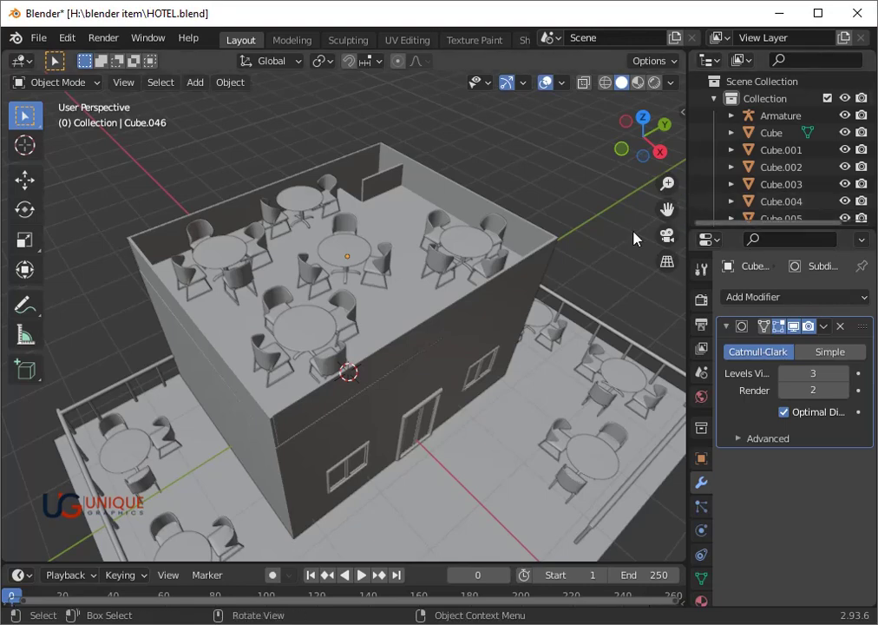
scroll(down, 3)
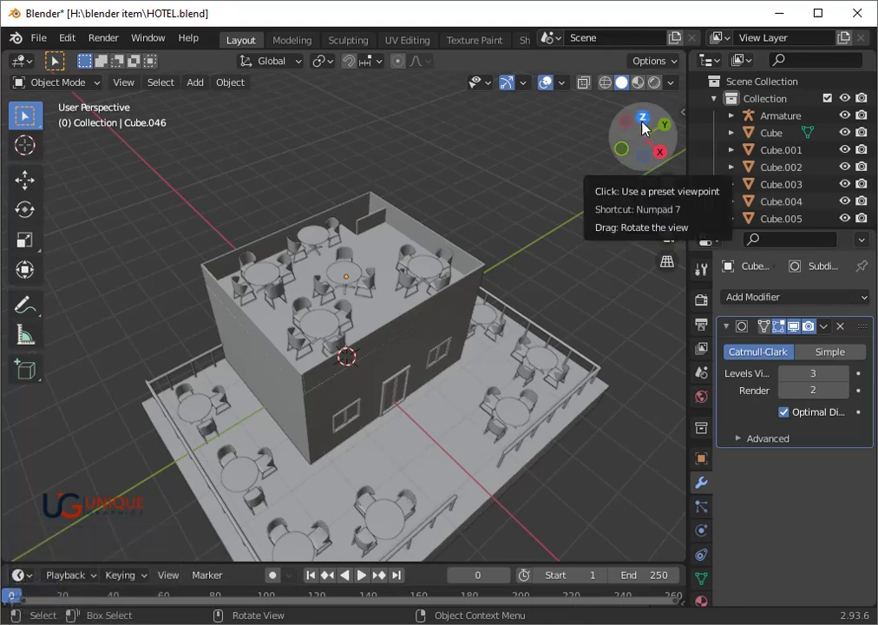
click(649, 125)
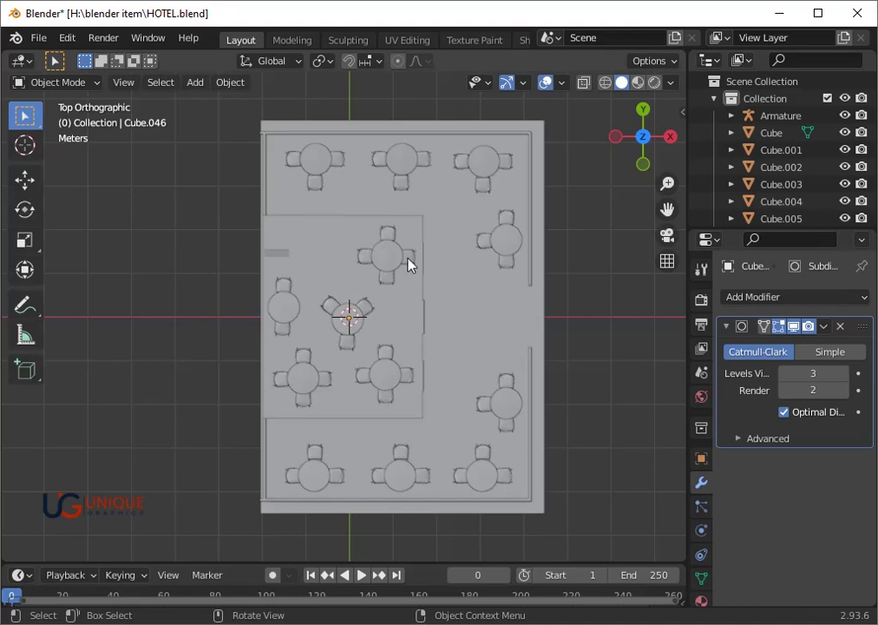
click(463, 407)
drag(438, 403, 368, 190)
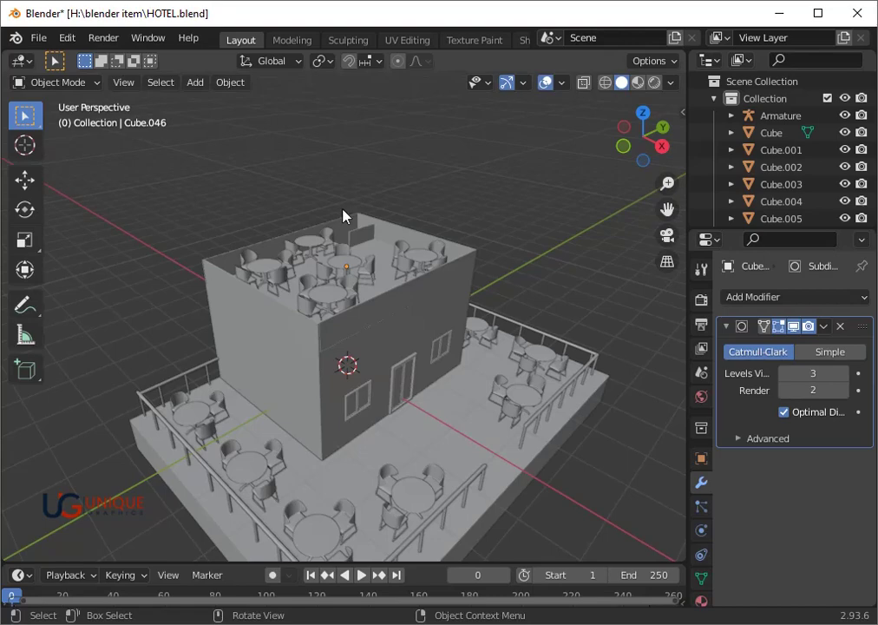
click(502, 215)
scroll(down, 3)
middle_click(577, 274)
scroll(up, 3)
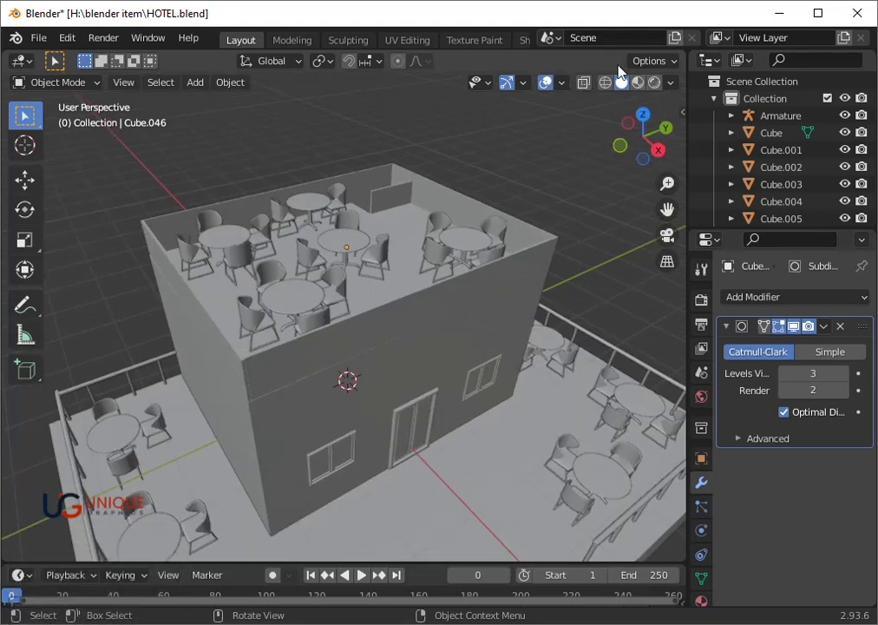
click(648, 89)
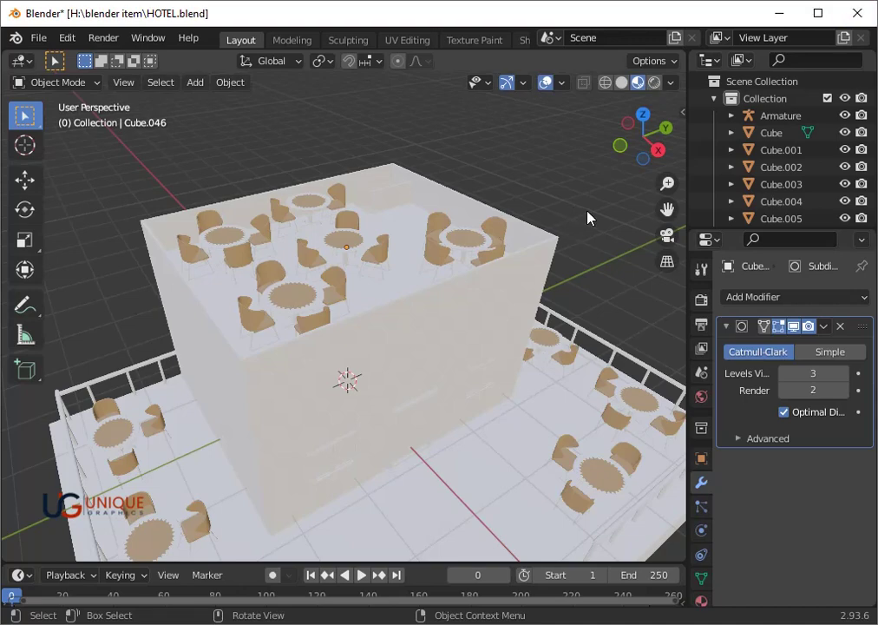
- Preview the hotel in Rendered shading, select the terrace railing, then return to Solid shading
scroll(down, 3)
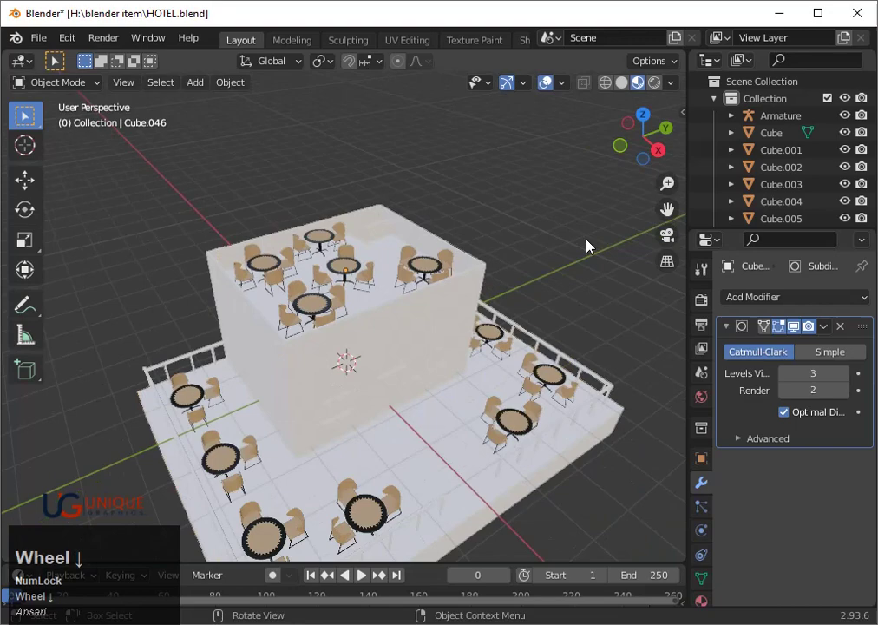
click(659, 85)
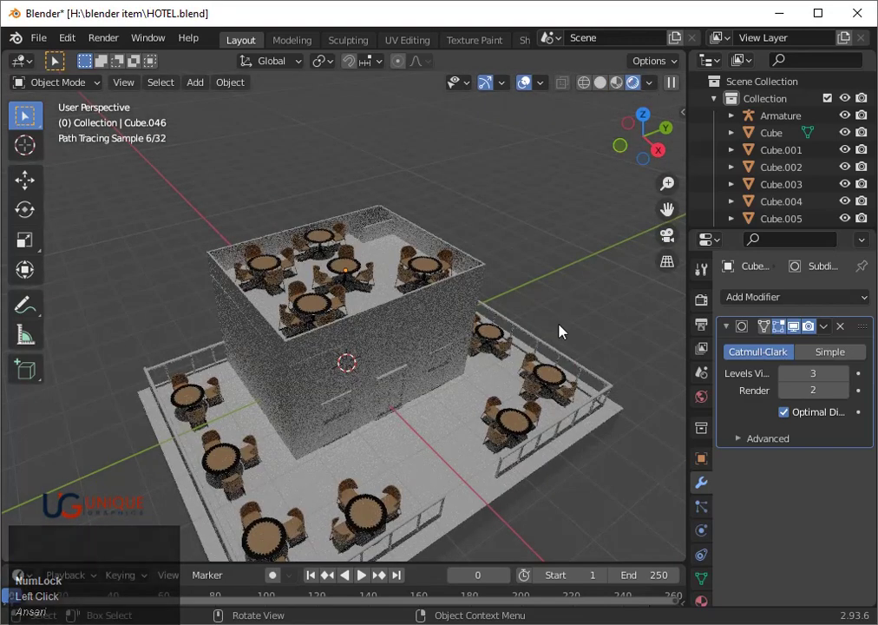
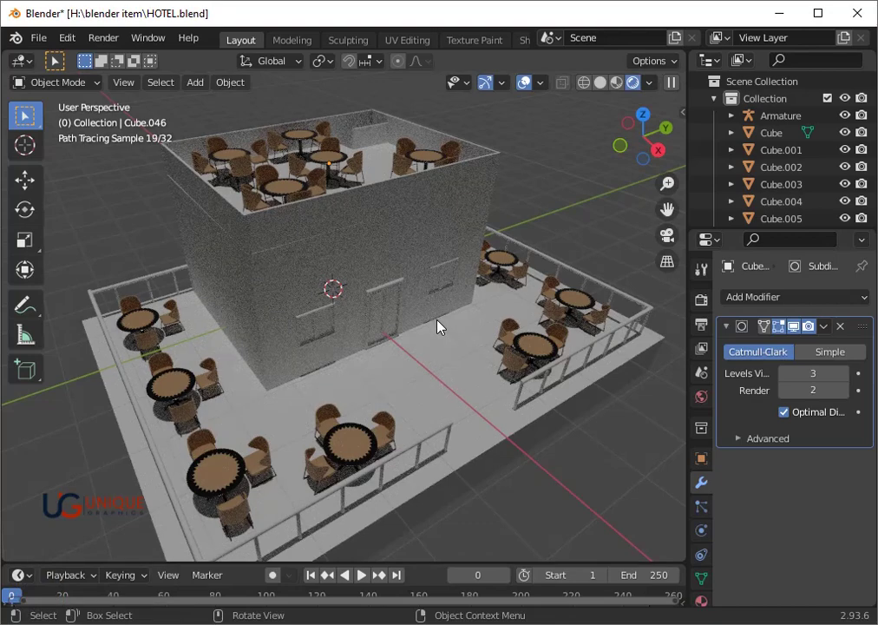
click(350, 489)
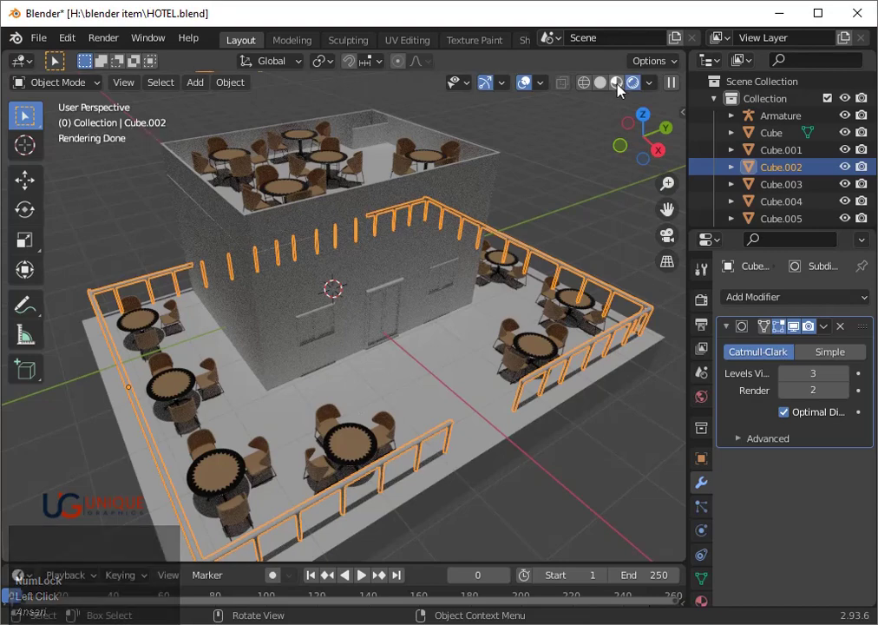
click(610, 91)
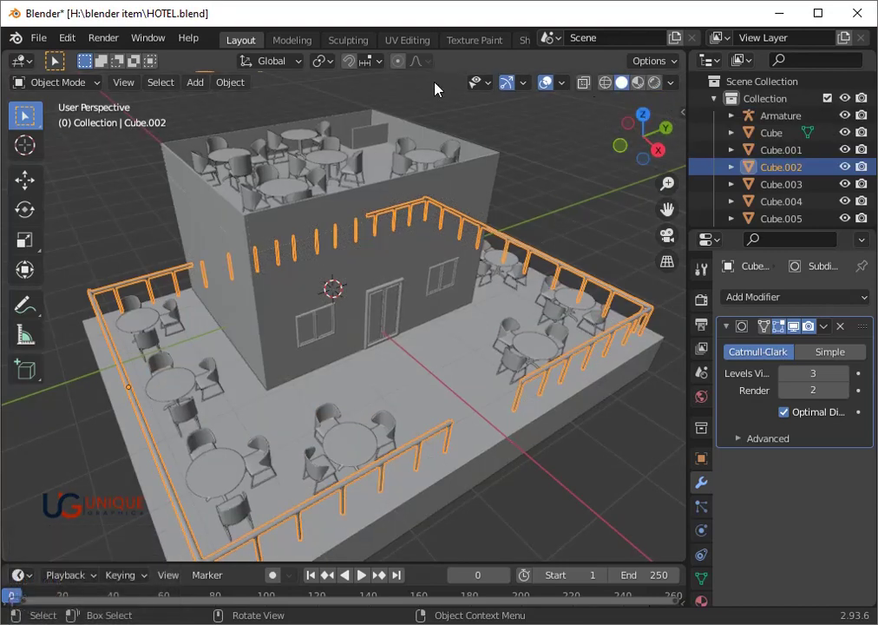
click(564, 134)
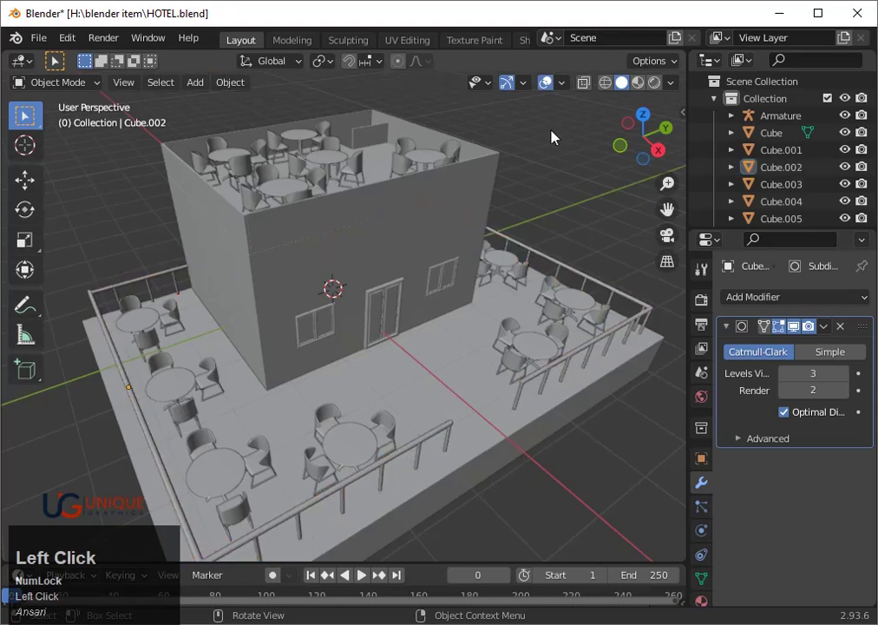
scroll(down, 3)
- Delete the five-object table cluster by the upper floor's left wall and show the plan in wireframe
drag(498, 261, 271, 240)
click(270, 240)
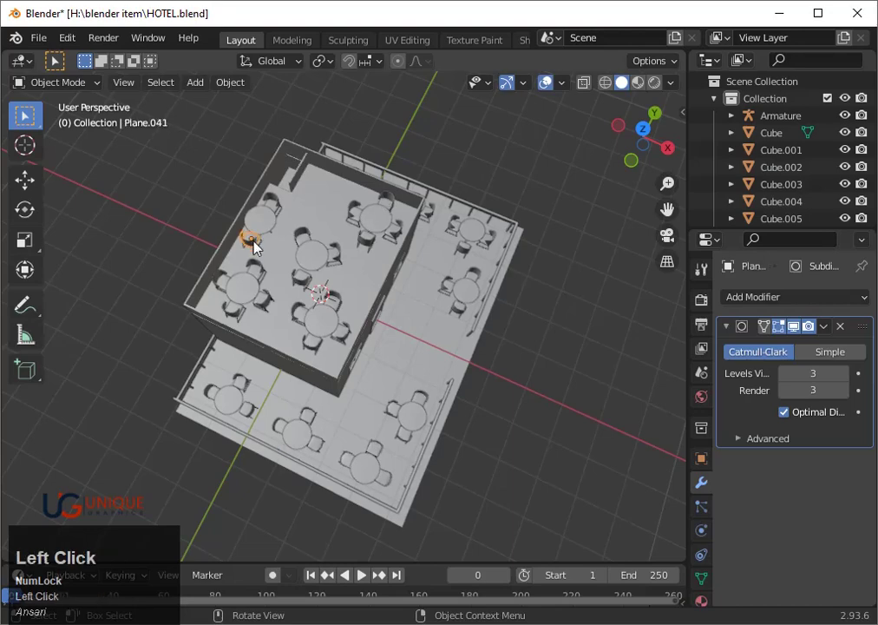
click(263, 252)
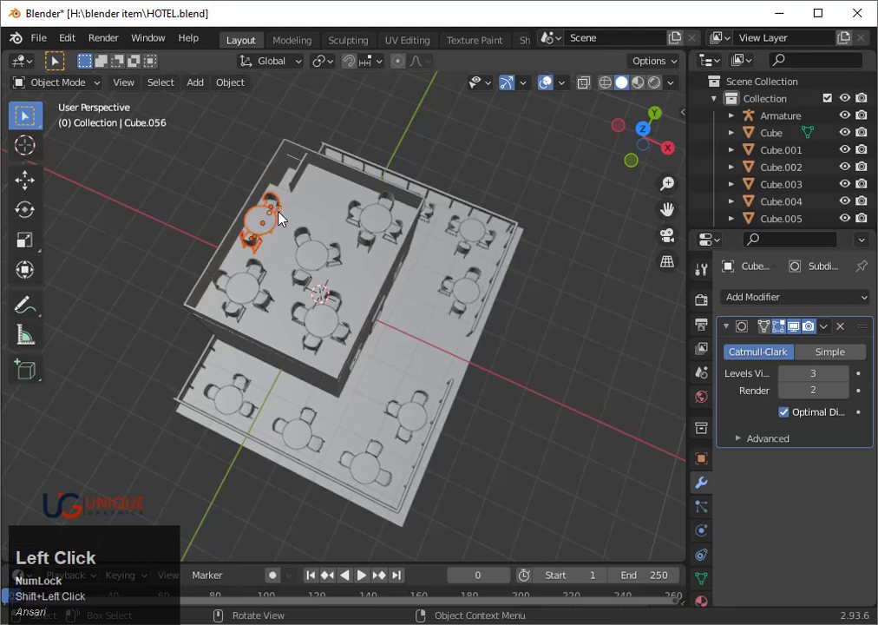
key(x)
click(284, 217)
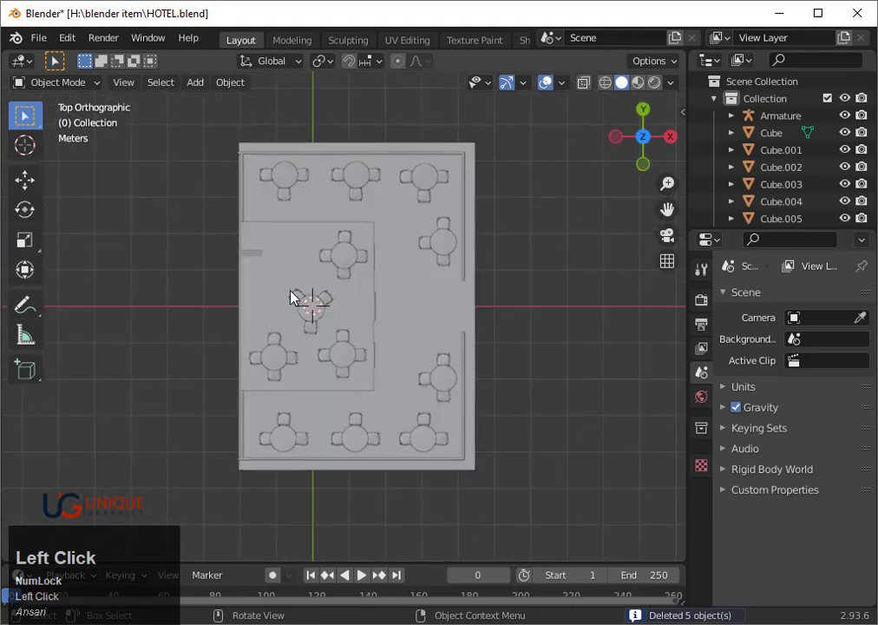
key(shift+z)
click(303, 299)
scroll(up, 3)
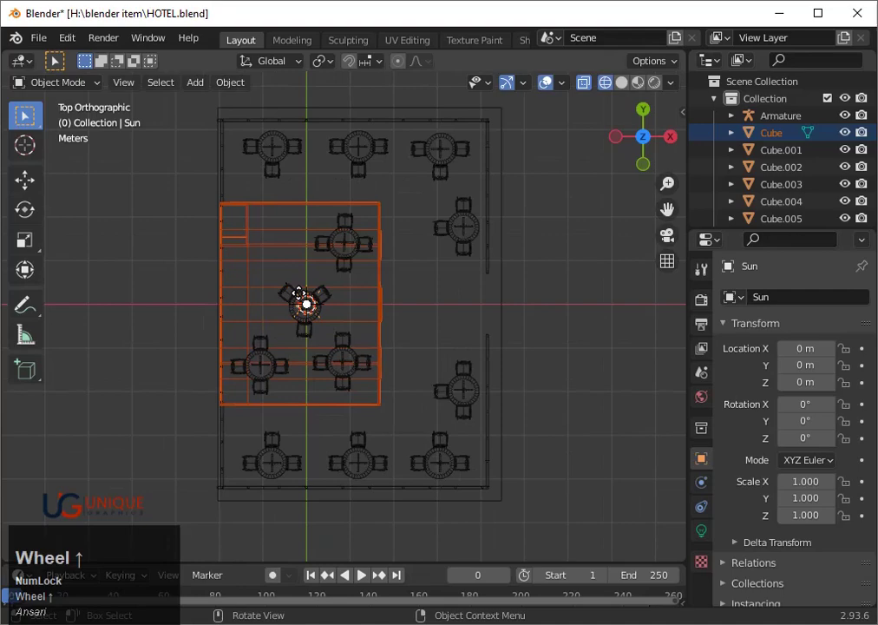
- Select the round table with its three chairs and move the group about 12 cm left
click(287, 256)
click(288, 256)
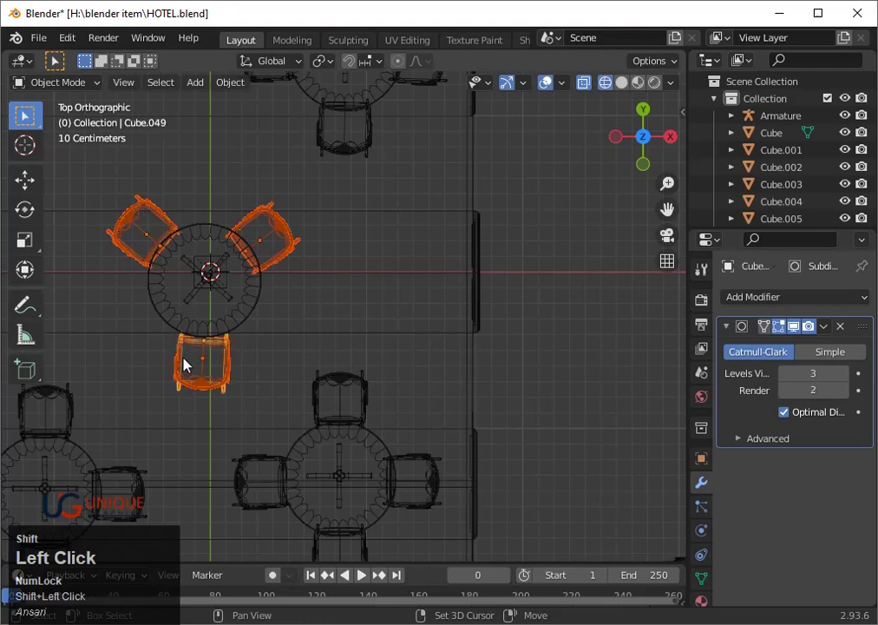
key(ctrl+z)
click(214, 335)
key(ctrl+z)
click(256, 322)
scroll(down, 3)
key(g)
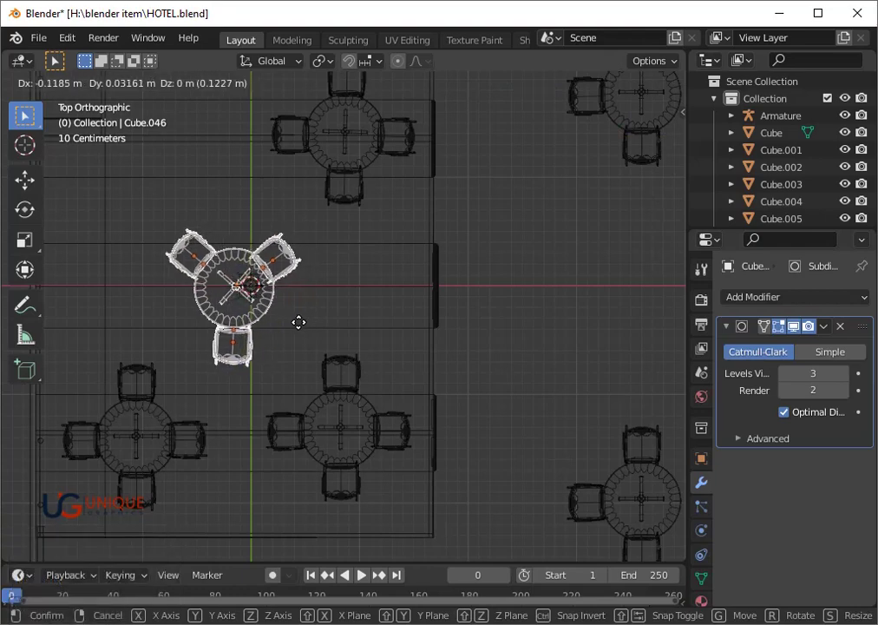
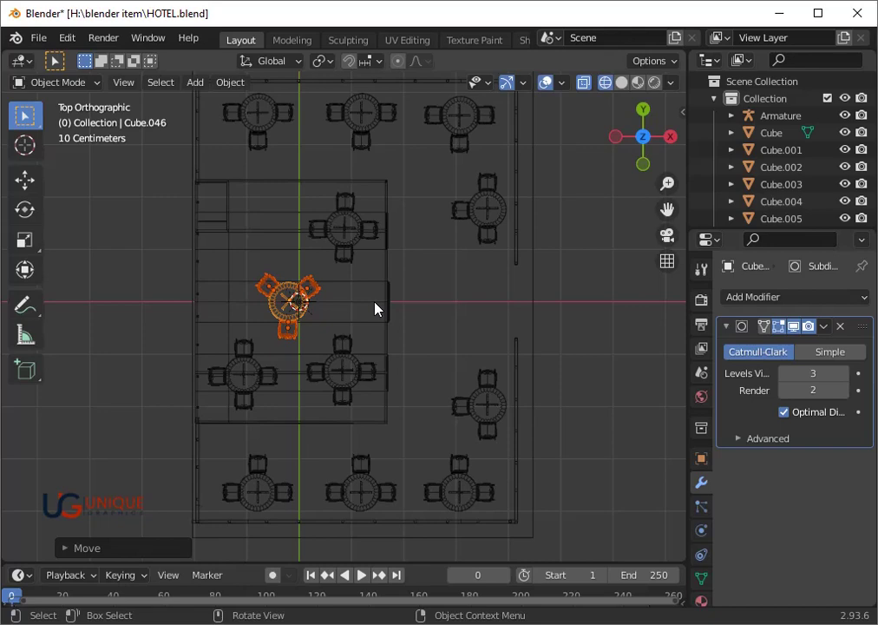
- Move a single chair about 3.3 m across the floor to the left wall
click(329, 386)
click(328, 385)
key(shift+d)
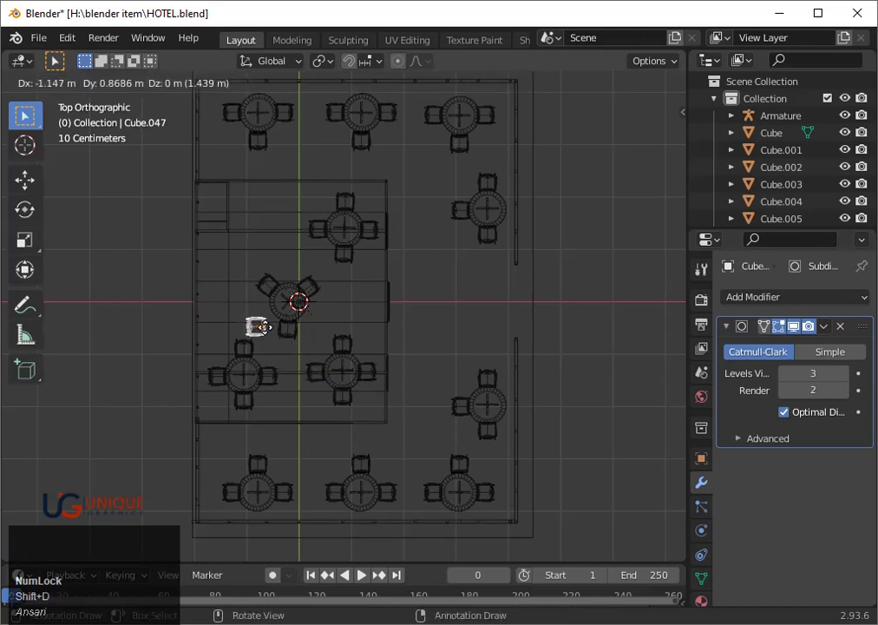
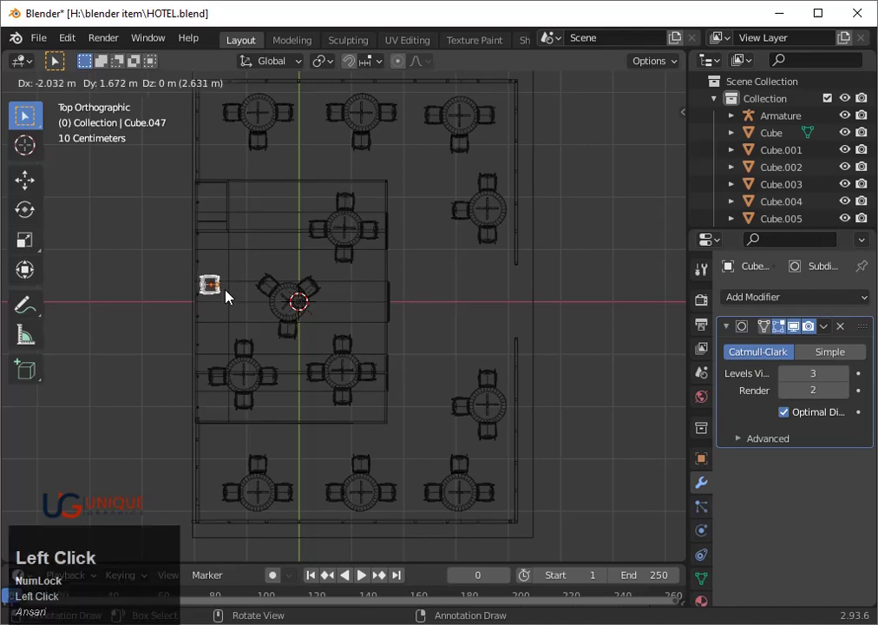
scroll(up, 3)
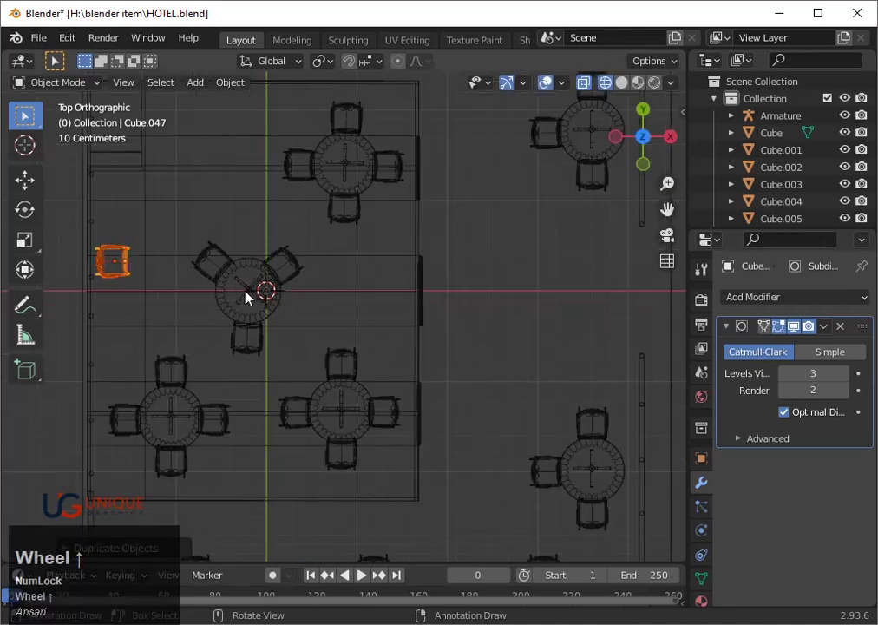
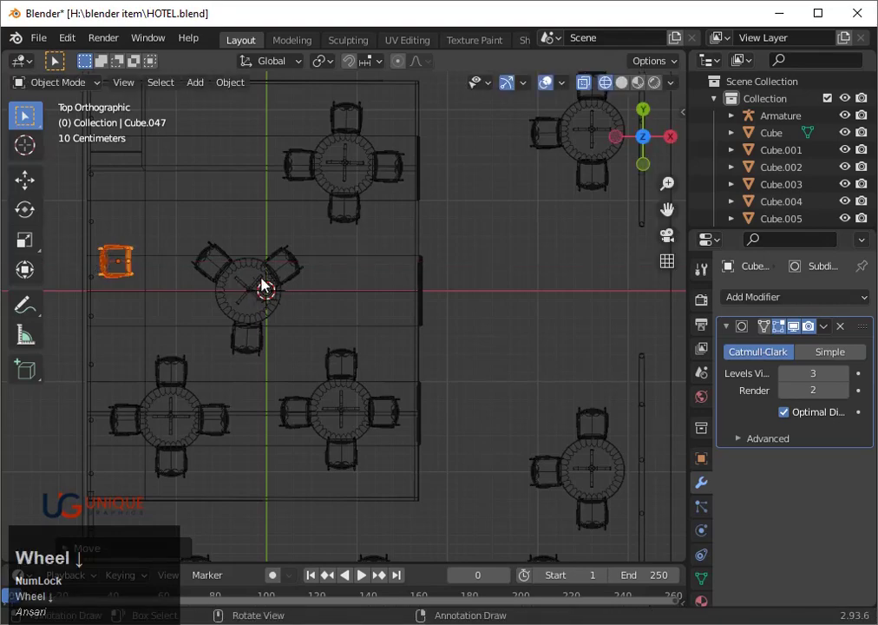
- Duplicate a chair against the back wall, then add a second copy about 55 cm along X
click(338, 372)
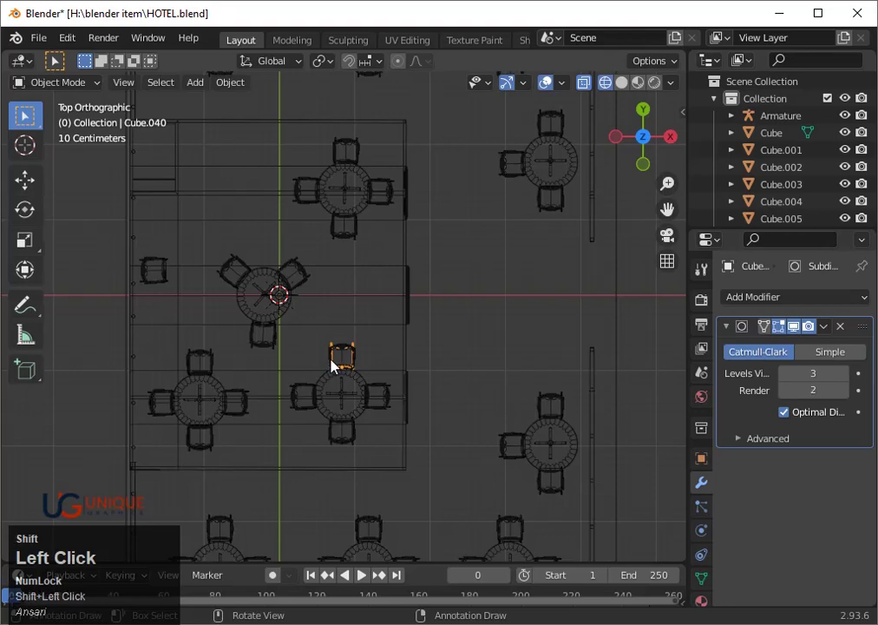
click(341, 366)
scroll(down, 3)
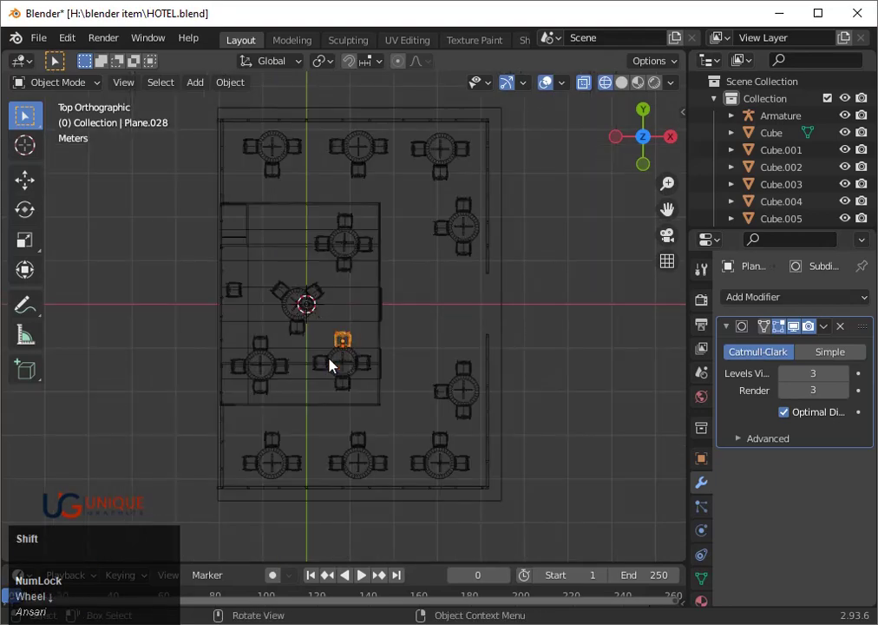
key(shift+d)
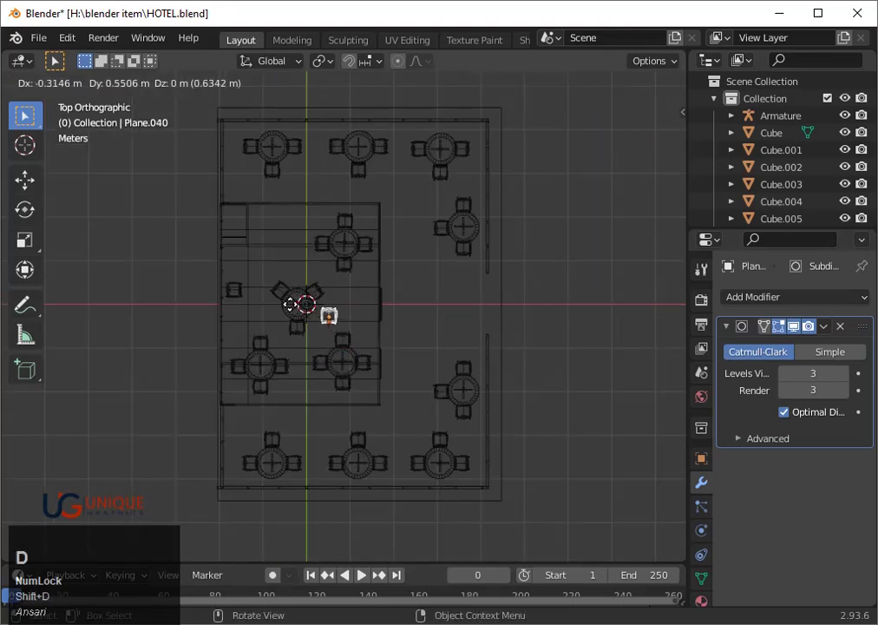
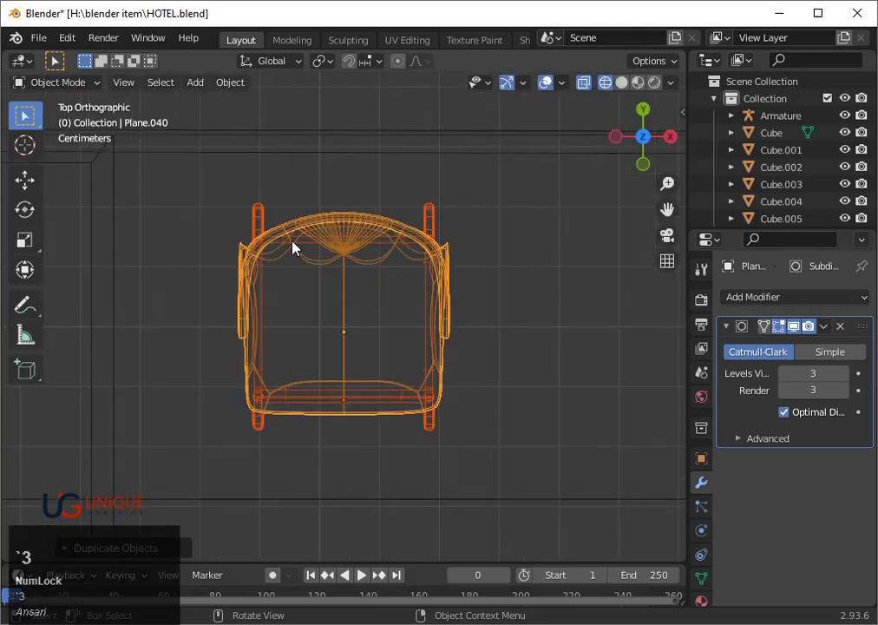
scroll(down, 3)
key(shift+d)
key(x)
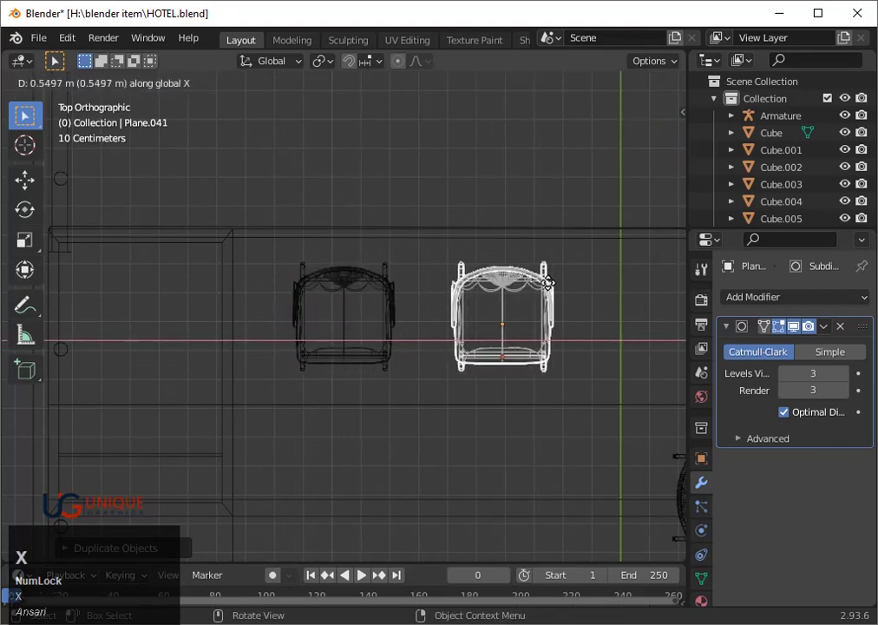
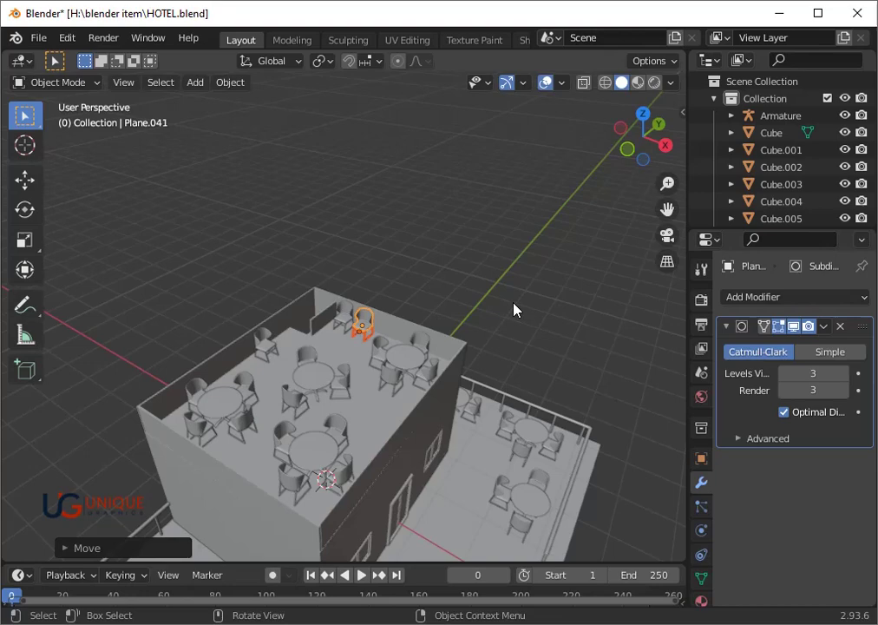
click(520, 309)
scroll(down, 3)
drag(525, 398, 438, 368)
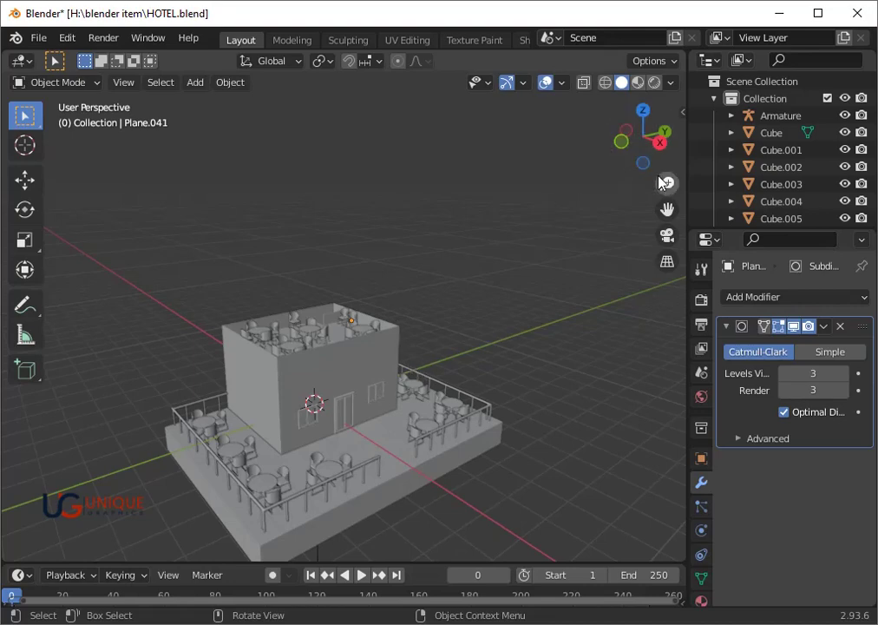
click(677, 217)
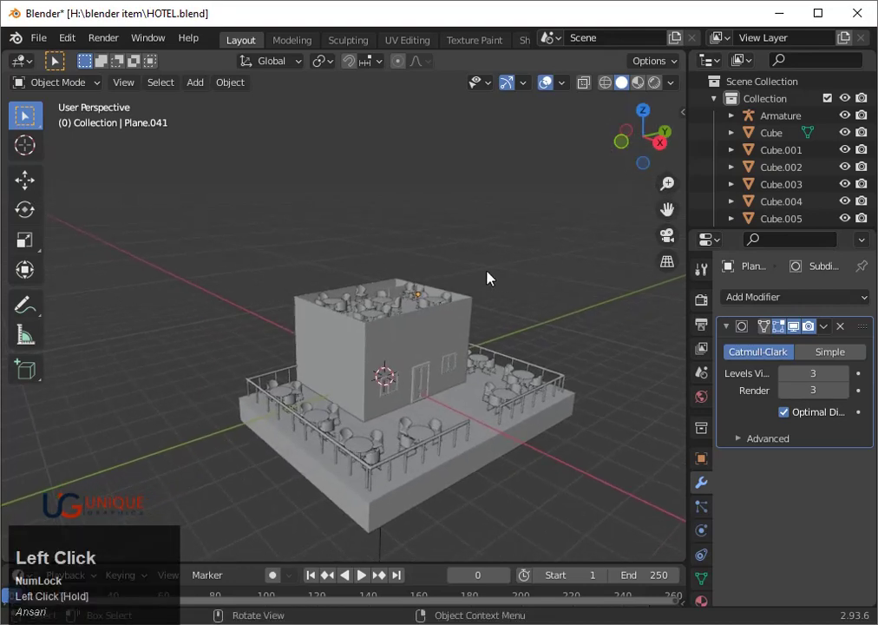
scroll(up, 3)
drag(678, 210, 418, 372)
click(427, 379)
- Add a cube near the front door and shrink it down in side view
right_click(431, 373)
key(shift+a)
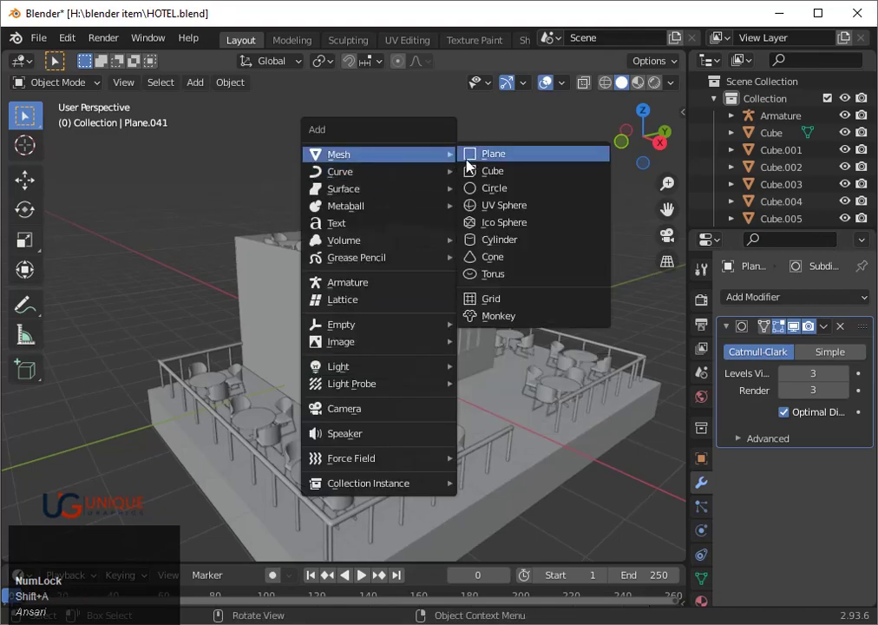
click(481, 171)
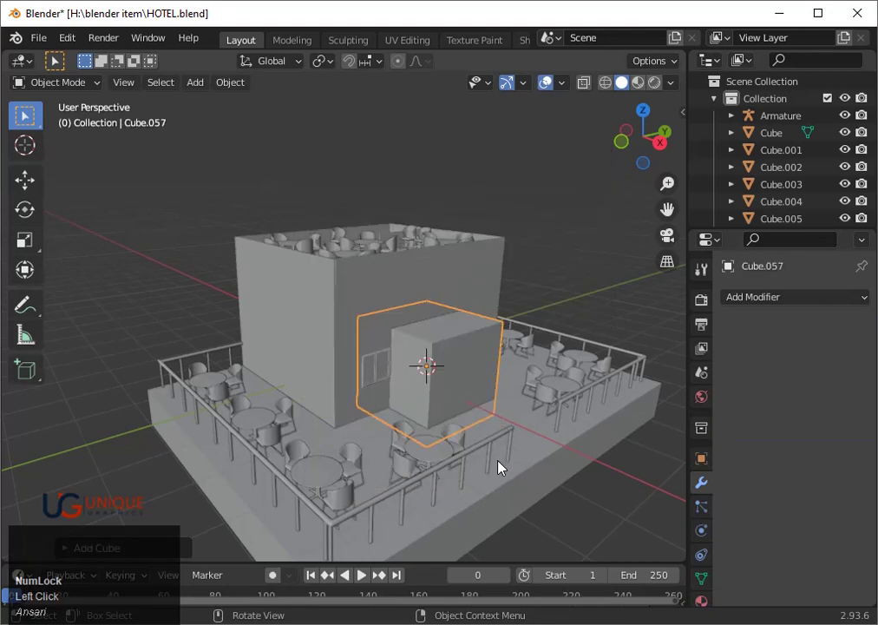
key(s)
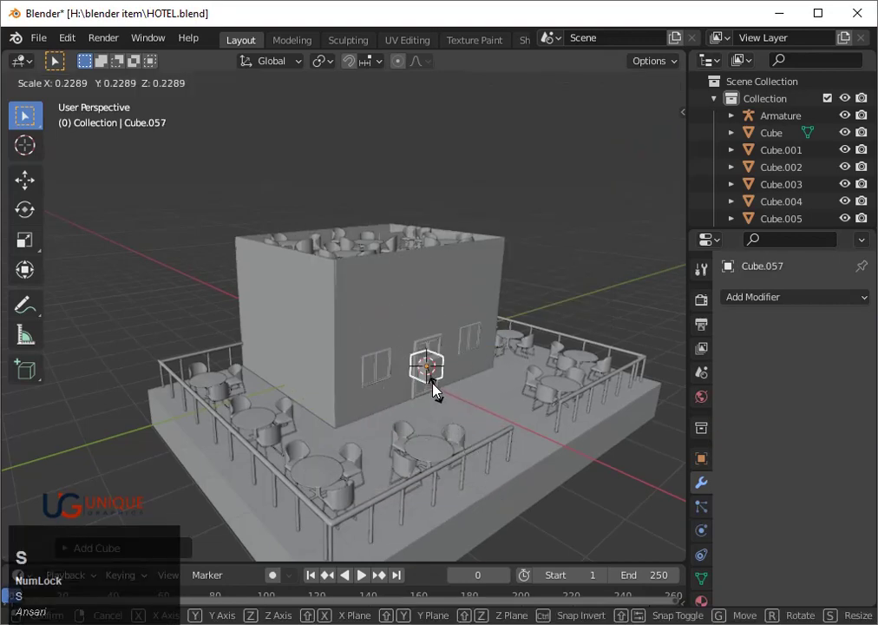
click(435, 386)
key(3)
scroll(down, 3)
middle_click(531, 442)
scroll(down, 3)
middle_click(483, 428)
key(s)
click(368, 347)
click(491, 521)
- Scale and slide the cube along X into a thin upright handle, Cube.057, beside the door frame
key(s)
click(449, 483)
drag(399, 427, 457, 428)
key(g)
key(x)
click(471, 428)
key(`)
key(3)
scroll(down, 3)
drag(557, 404, 378, 452)
key(s)
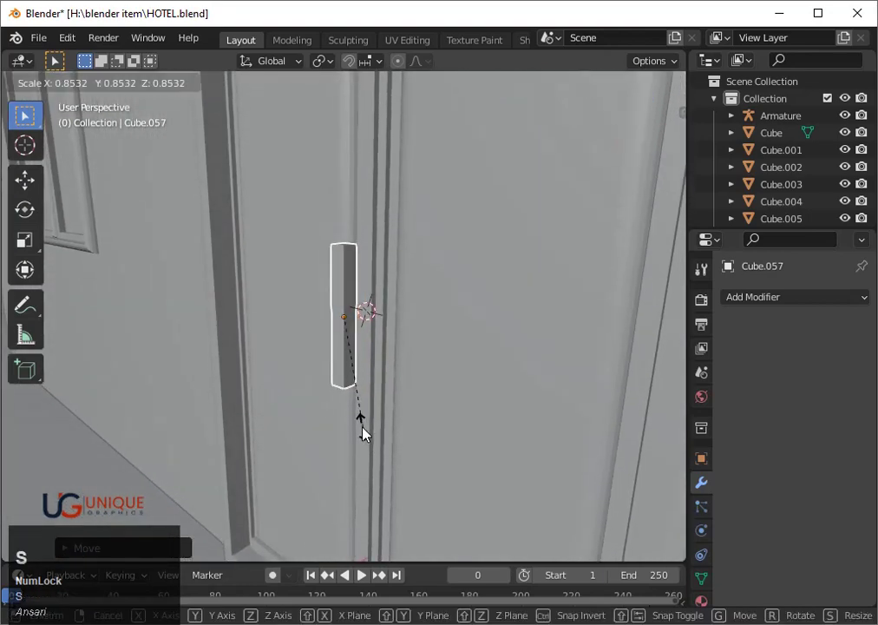
click(358, 405)
key(s)
click(378, 429)
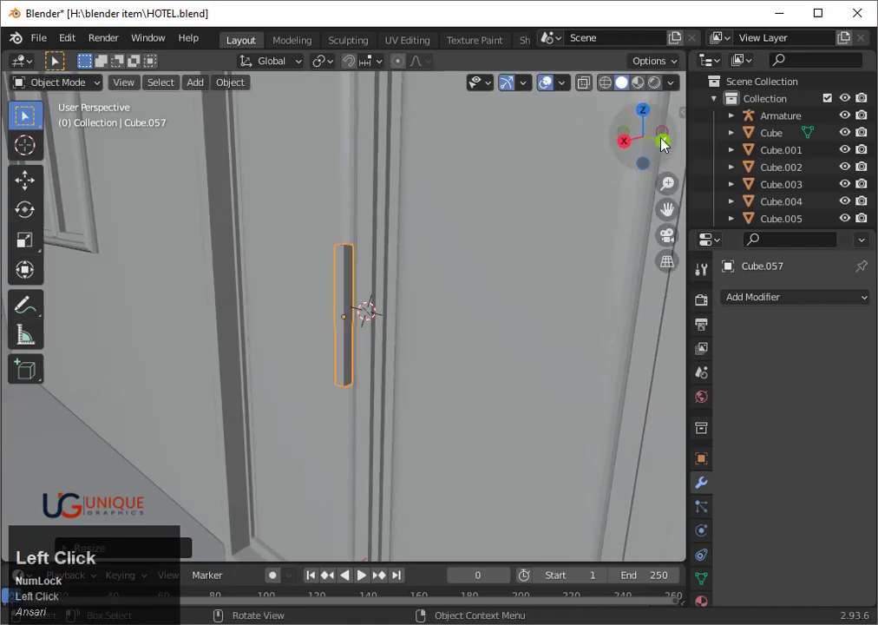
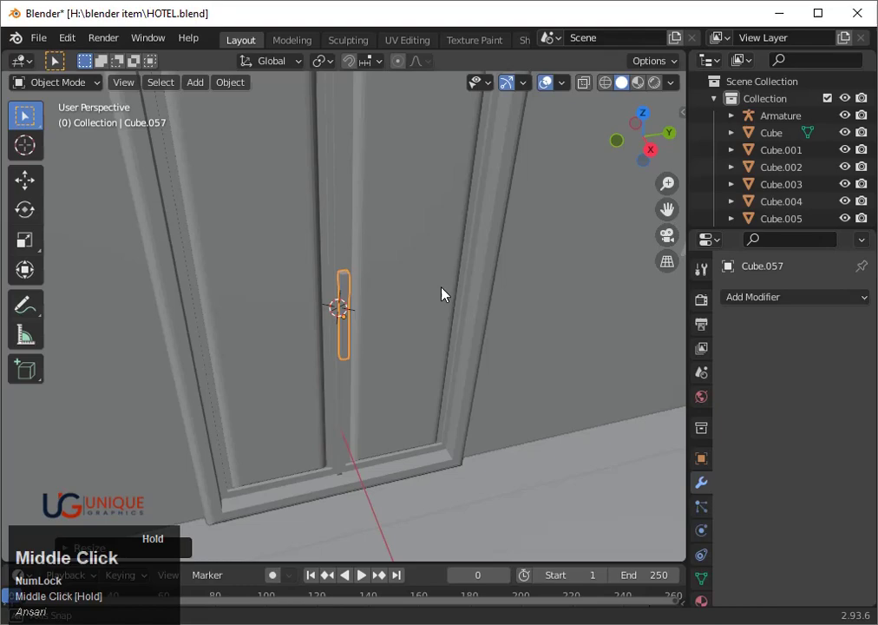
- Nudge the handle Cube.057 along X and Y so it sits on the door
key(shift+z)
middle_click(411, 273)
key(shift+z)
middle_click(398, 312)
text(gx)
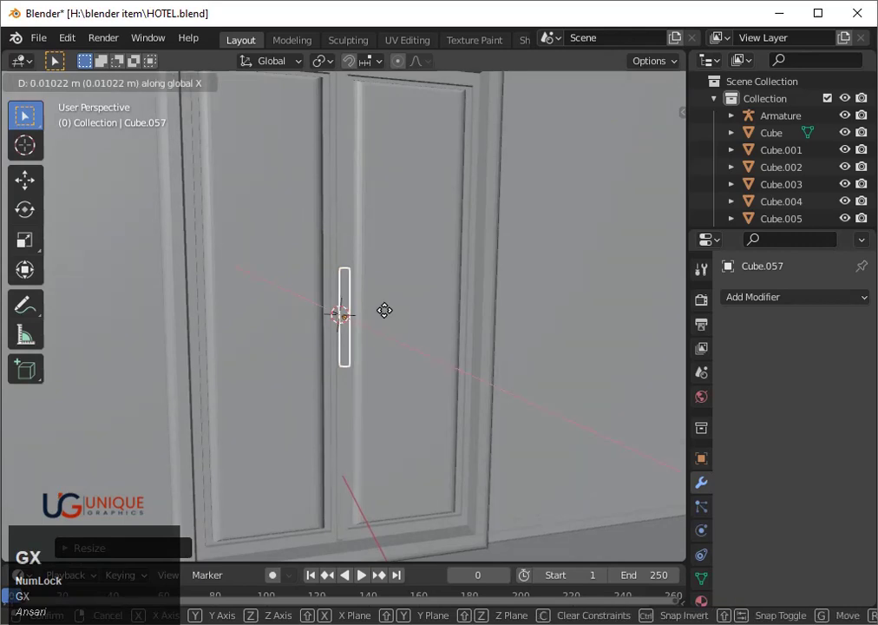
key(y)
click(381, 310)
drag(435, 325, 415, 323)
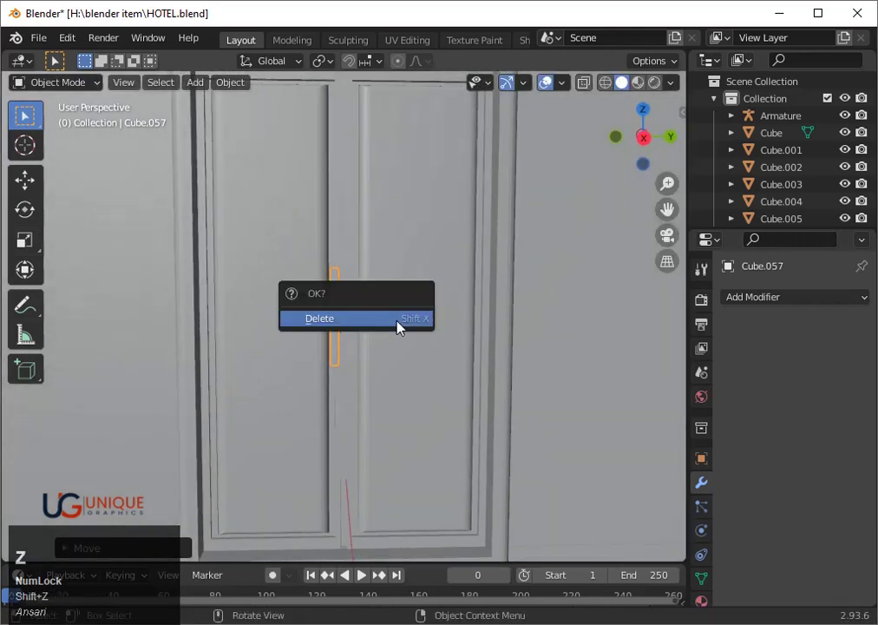
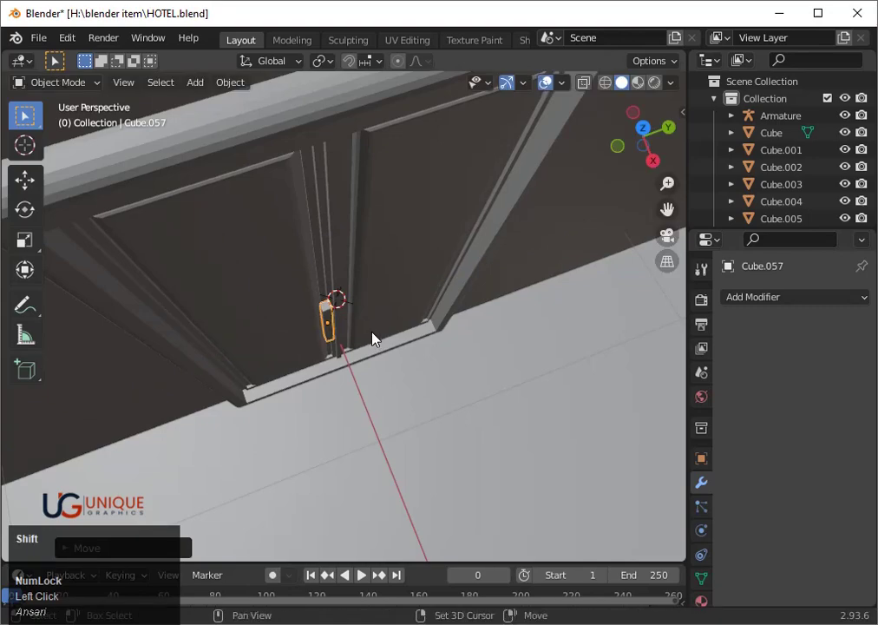
- Slide the handle along Y snug against the door's centre seam
key(g)
key(y)
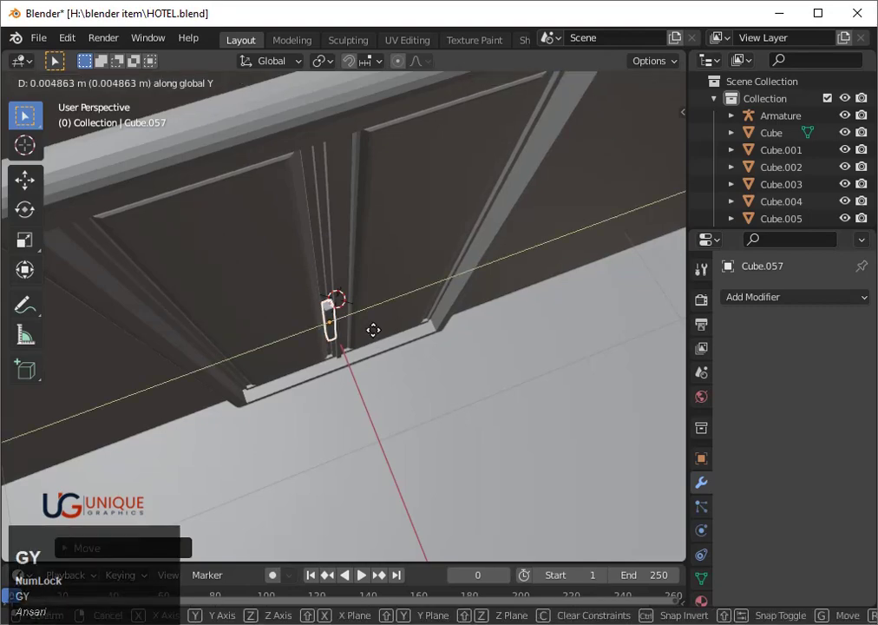
click(385, 337)
key(`)
key(3)
scroll(up, 3)
scroll(down, 3)
middle_click(394, 356)
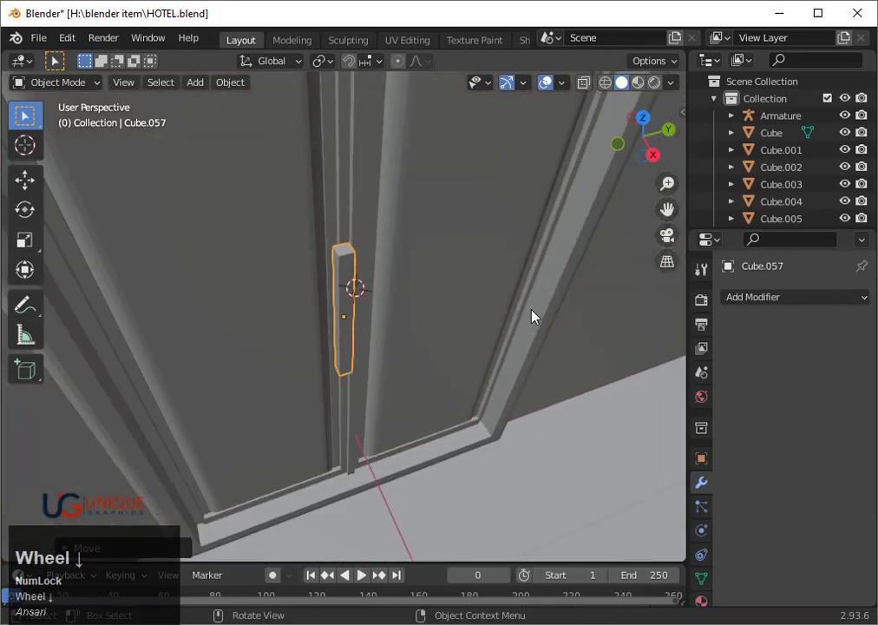
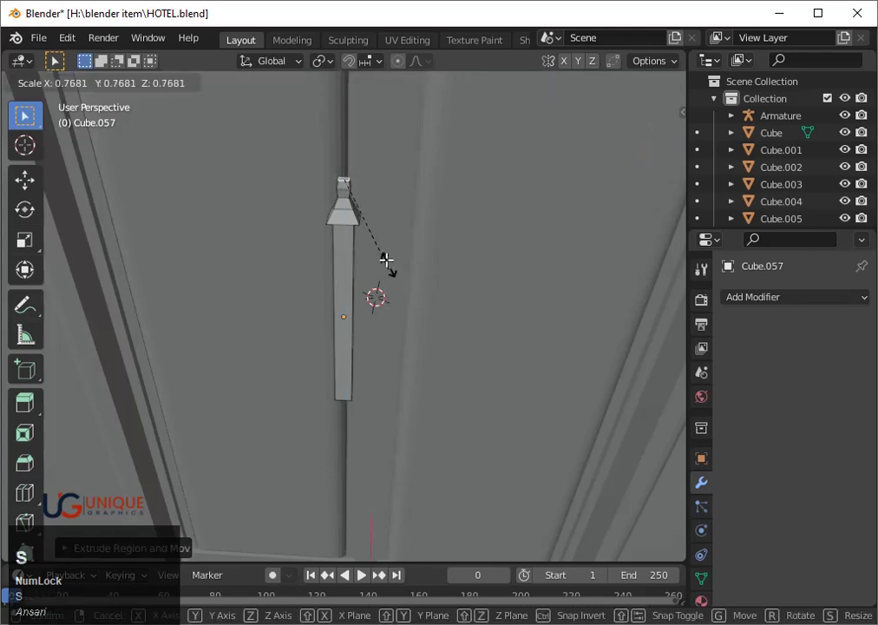
- Scale up the handle bar's top cap, then move a duplicate bar sideways beside it
click(368, 195)
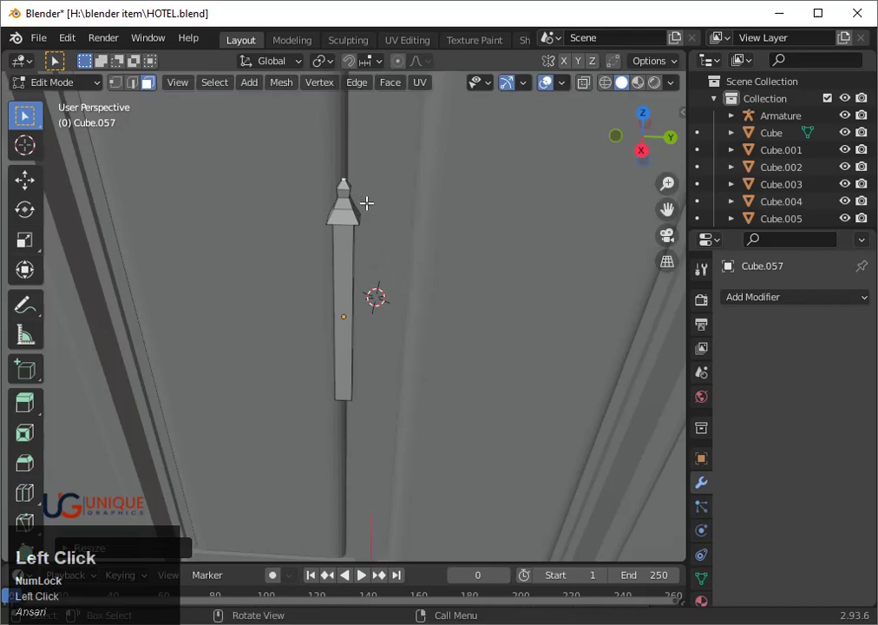
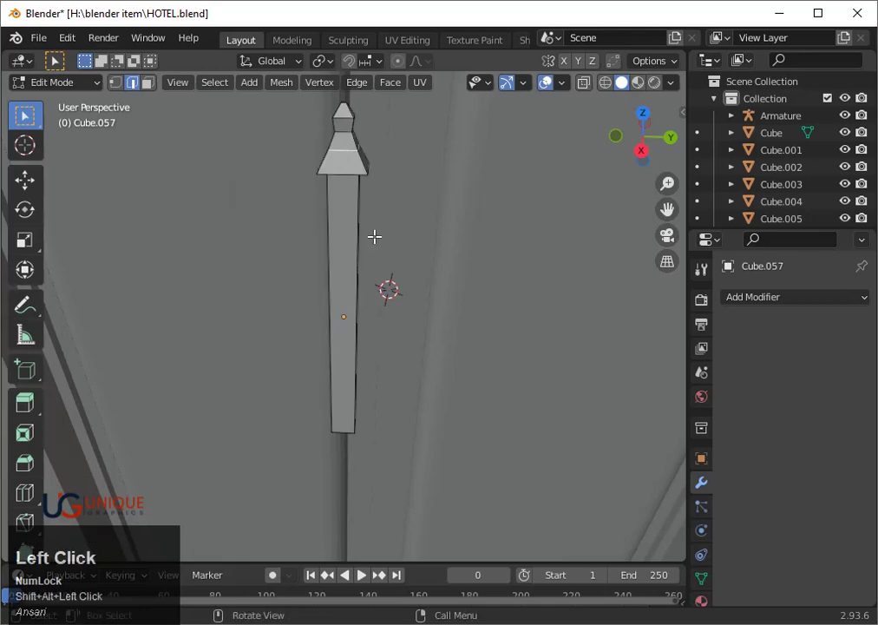
key(s)
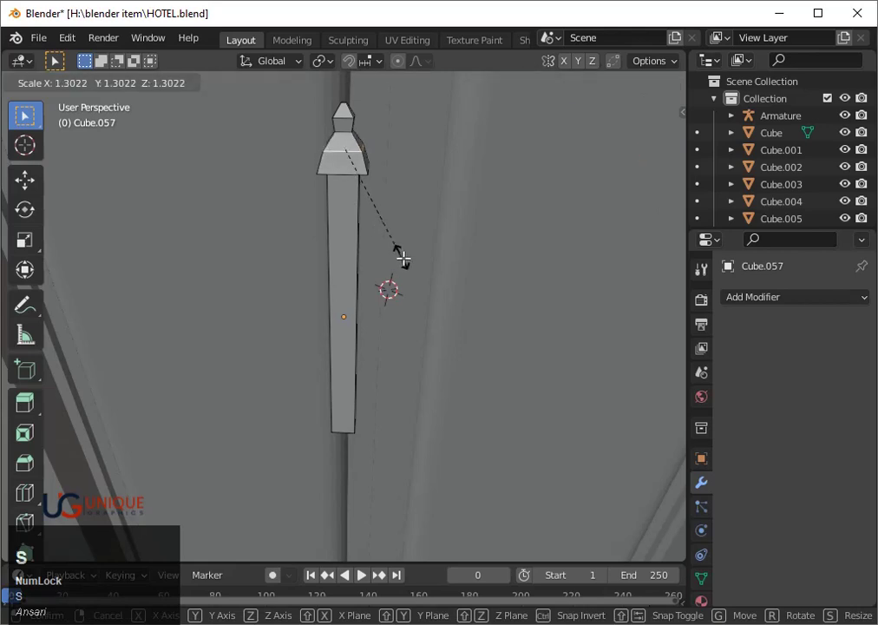
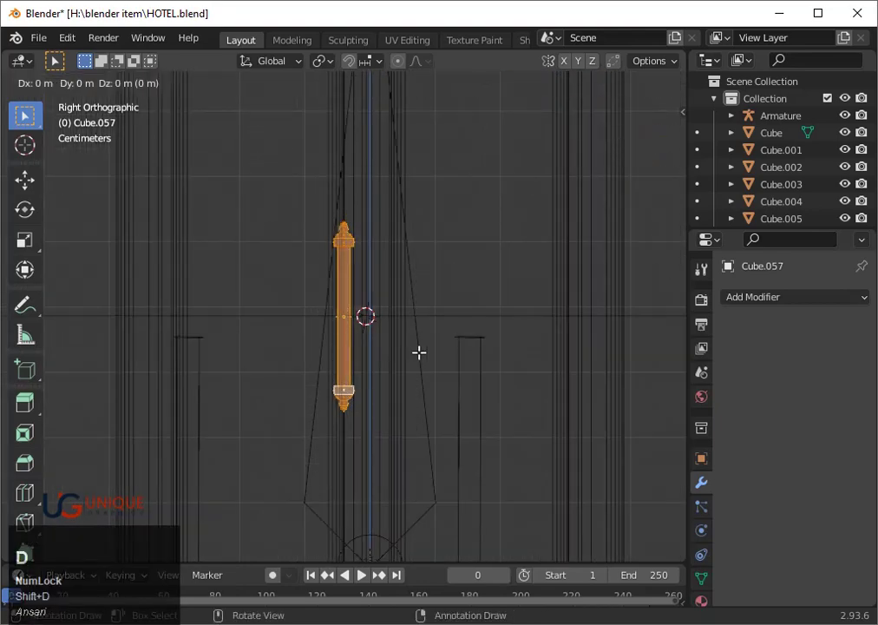
key(x)
text(xy)
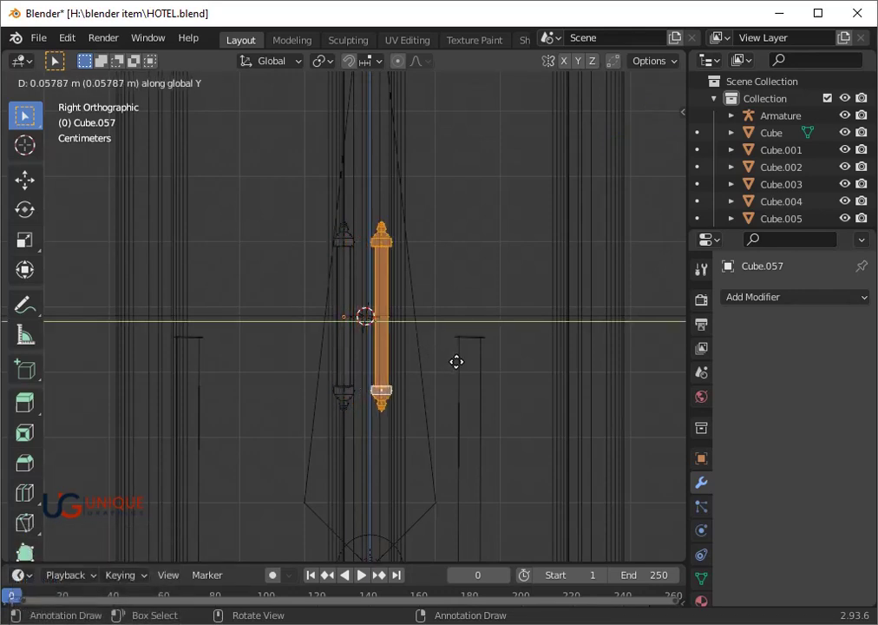
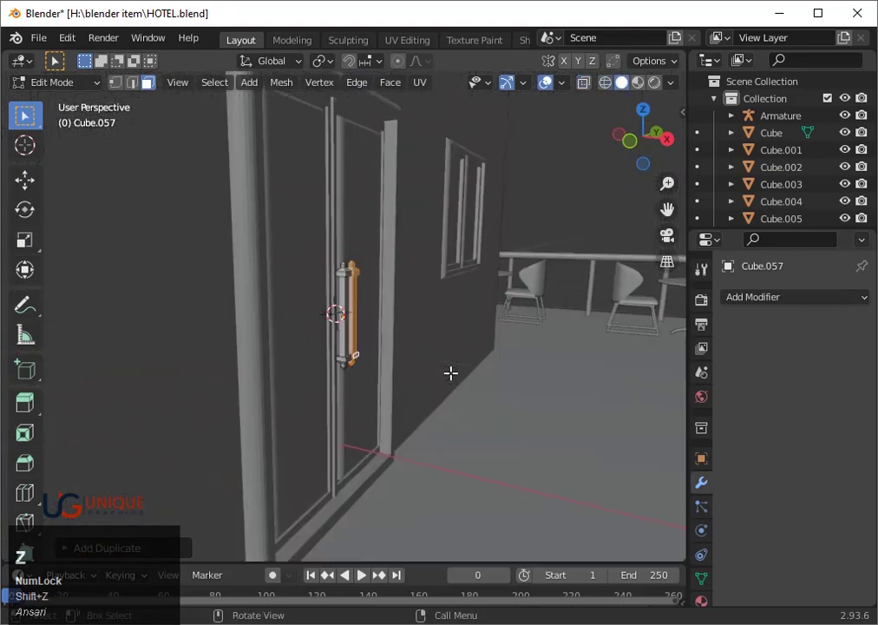
- Nudge the second bar sideways beside the first and check the pair from Top view
scroll(up, 3)
key(Tab)
scroll(up, 3)
drag(511, 401, 426, 413)
key(ctrl+z)
scroll(down, 3)
key(g)
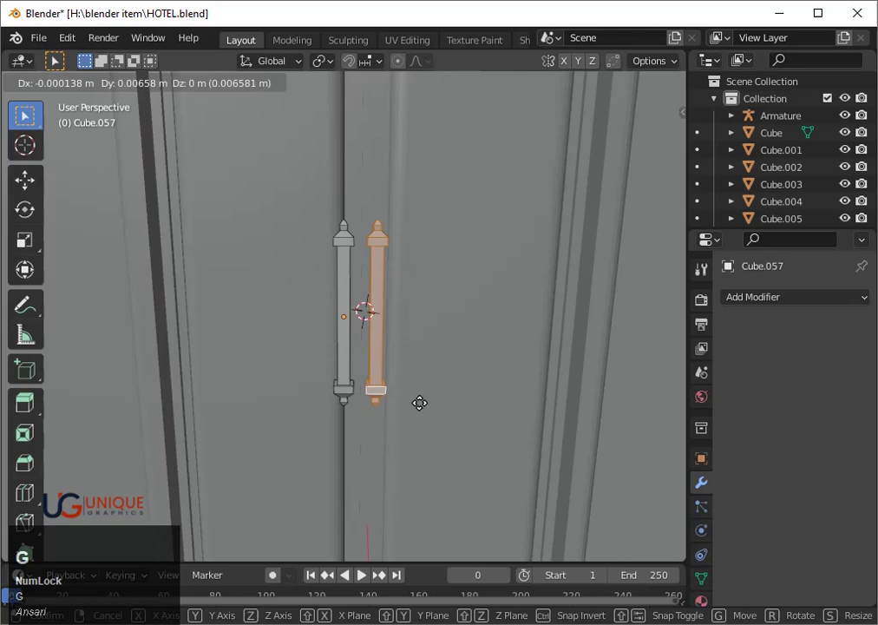
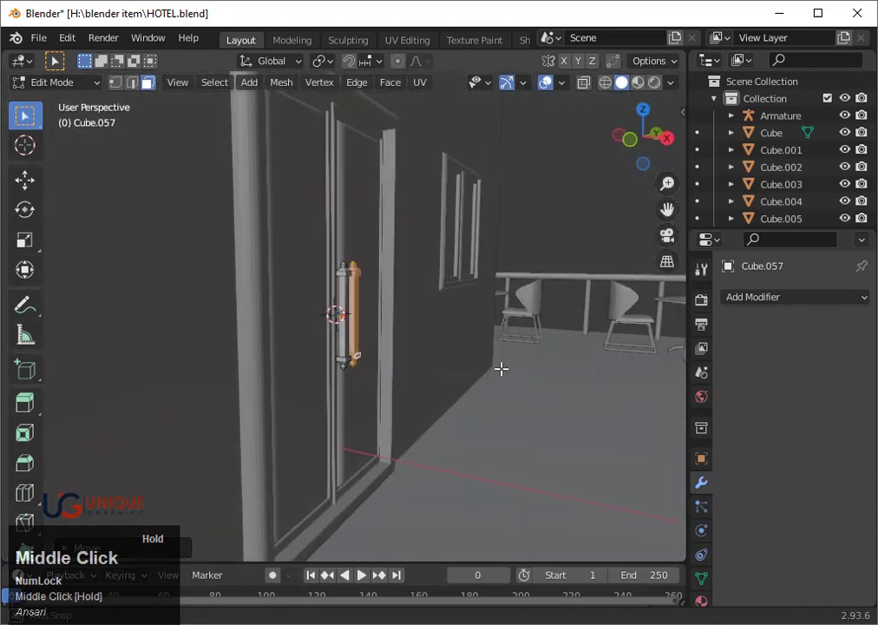
scroll(up, 3)
click(649, 114)
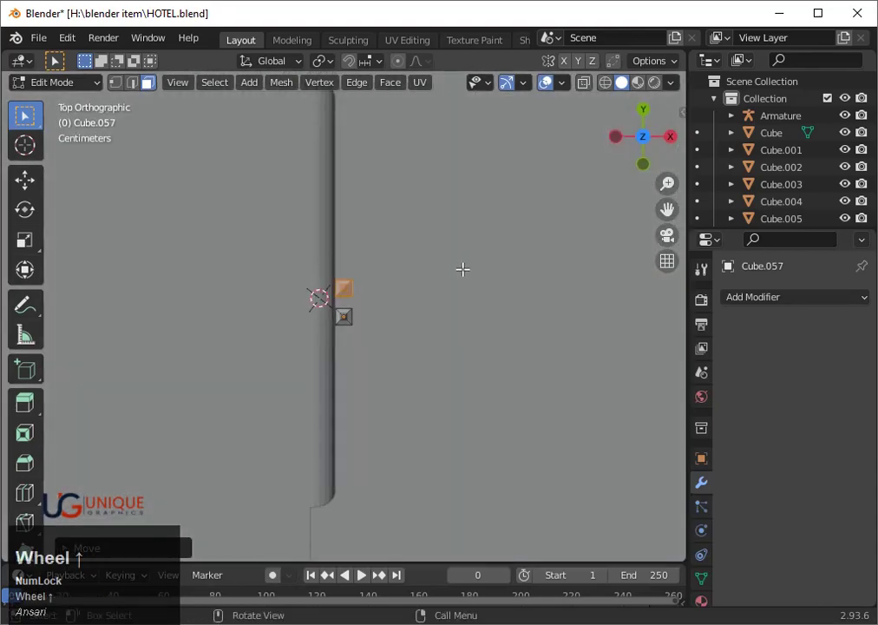
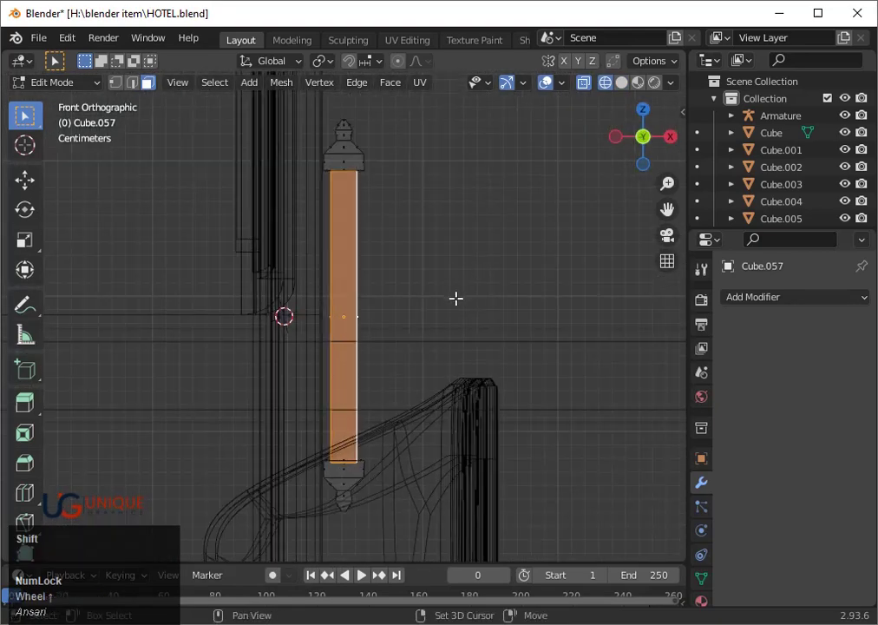
- Duplicate a bar face, rotate it crosswise, shrink it and place it as a connector
key(shift+d)
key(r)
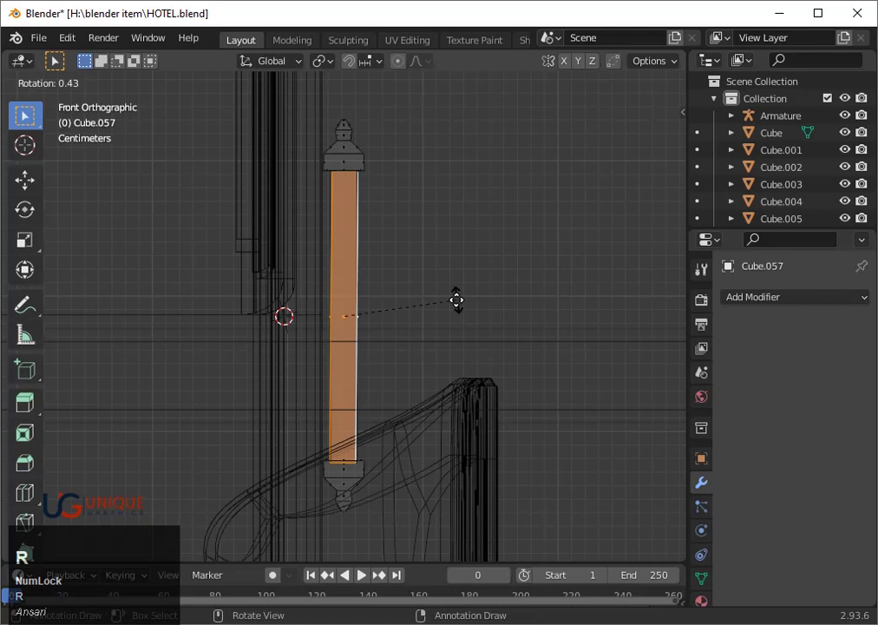
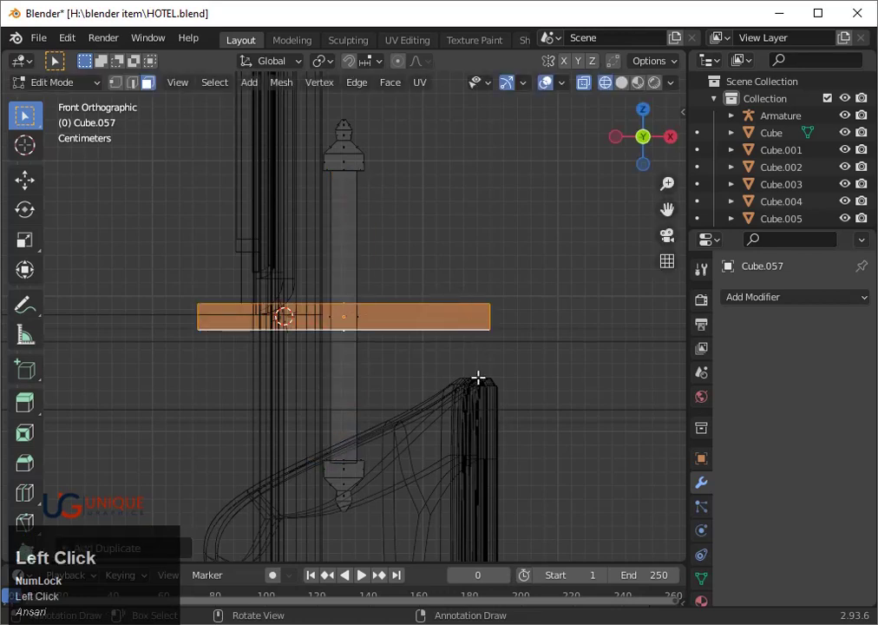
key(s)
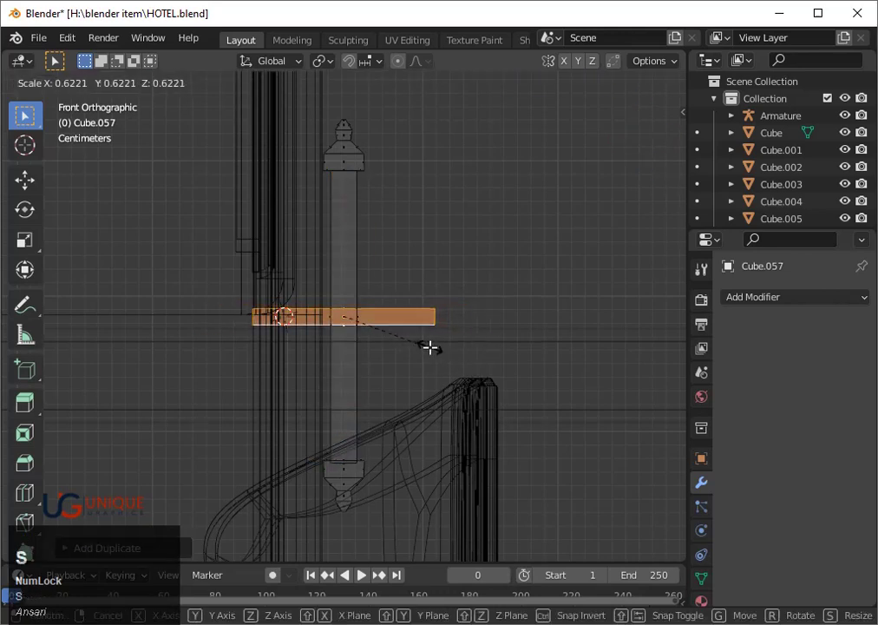
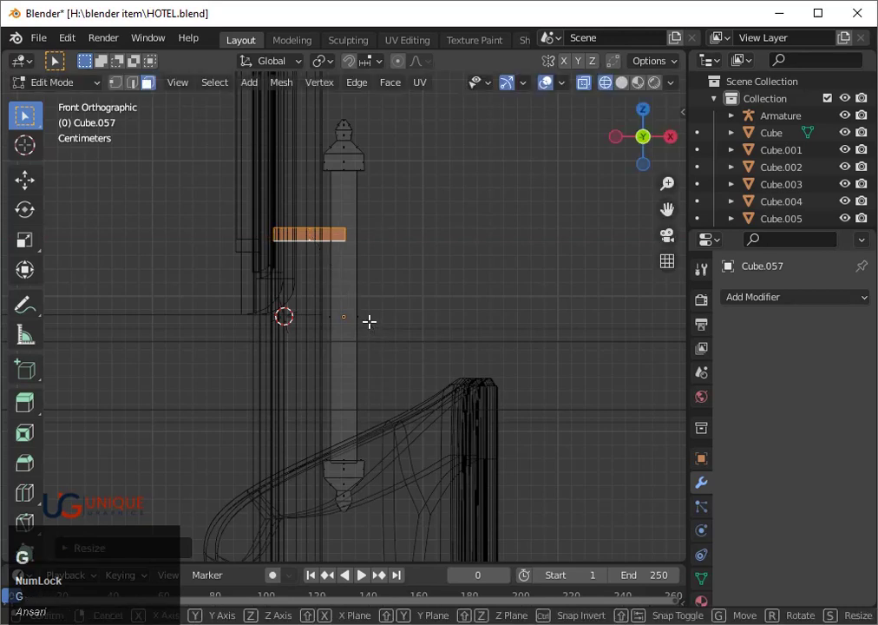
key(y)
key(x)
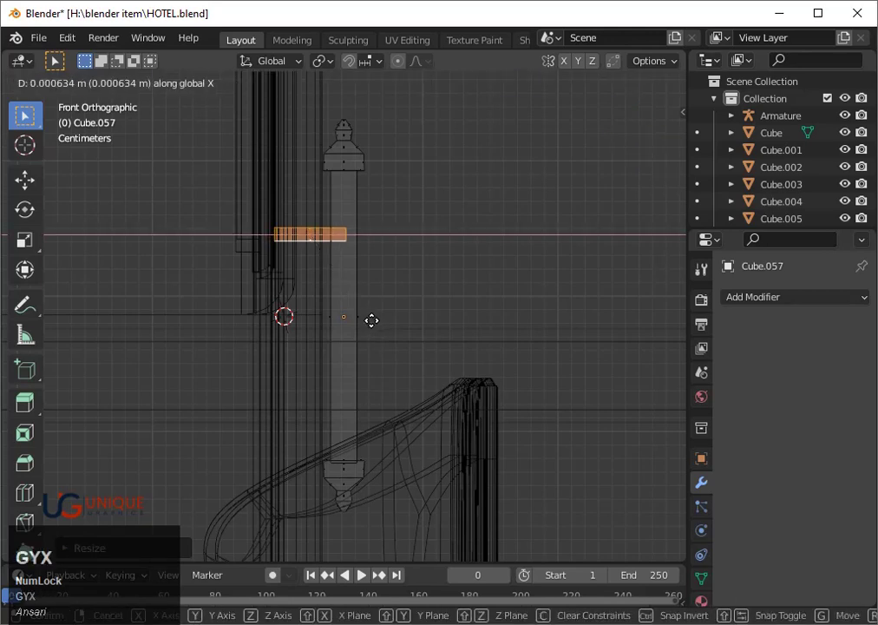
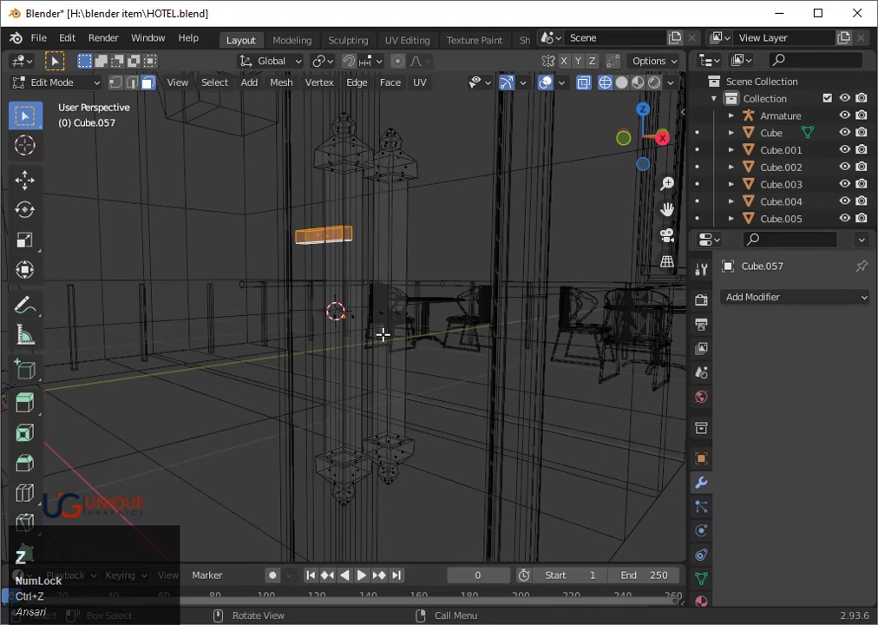
- From Right view, duplicate the connector and slide it along Y to the second bar
click(670, 146)
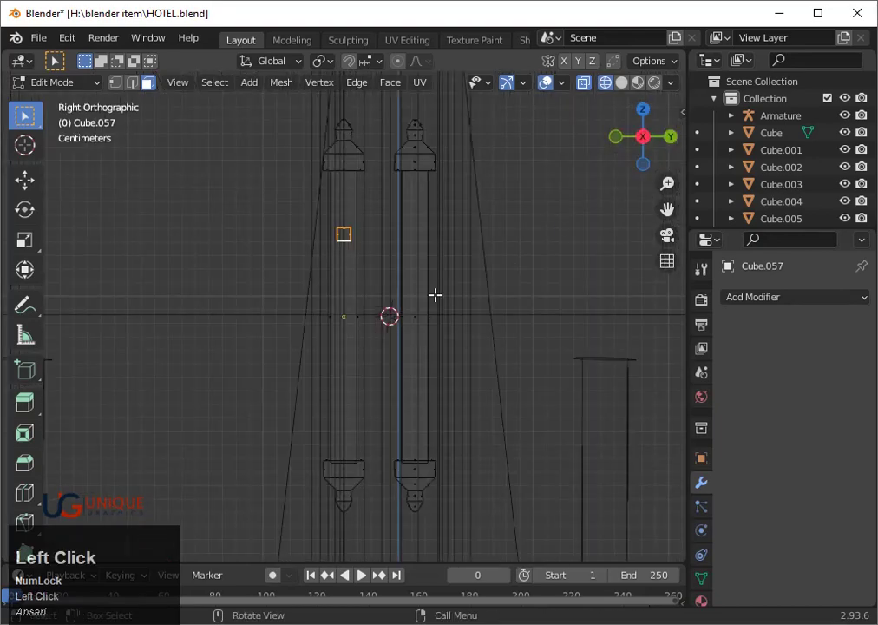
key(shift+d)
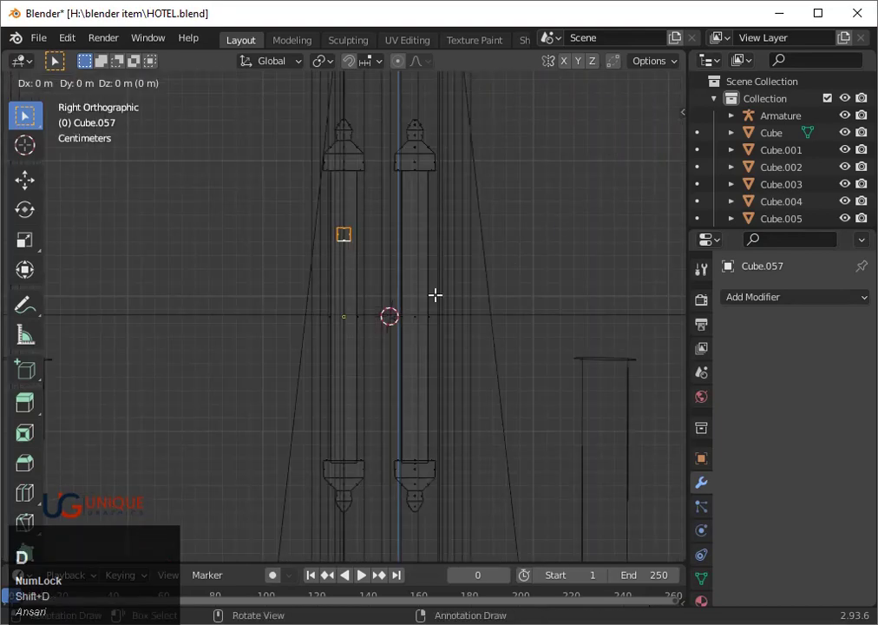
key(y)
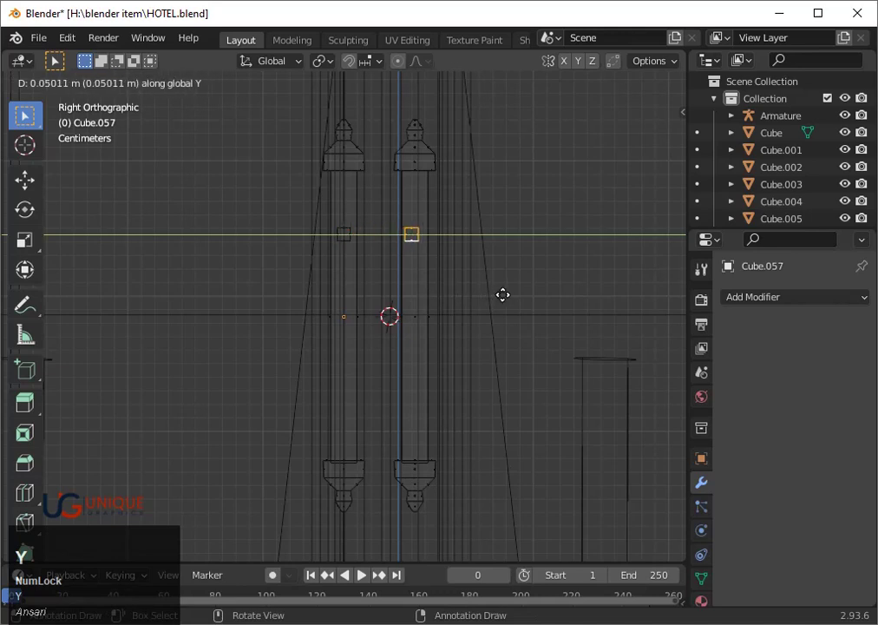
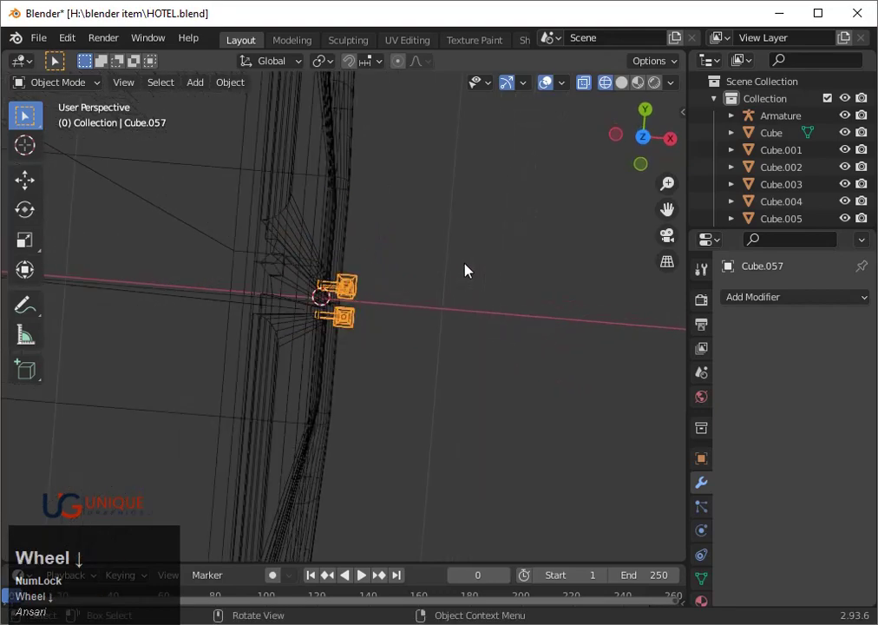
- Move the double handle along Y and X so its connectors rest against the door
scroll(up, 3)
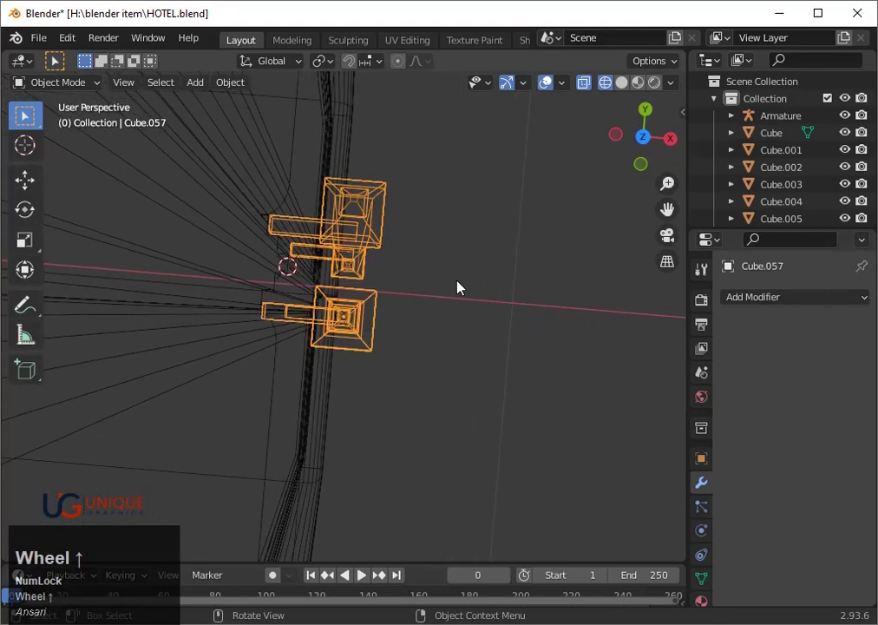
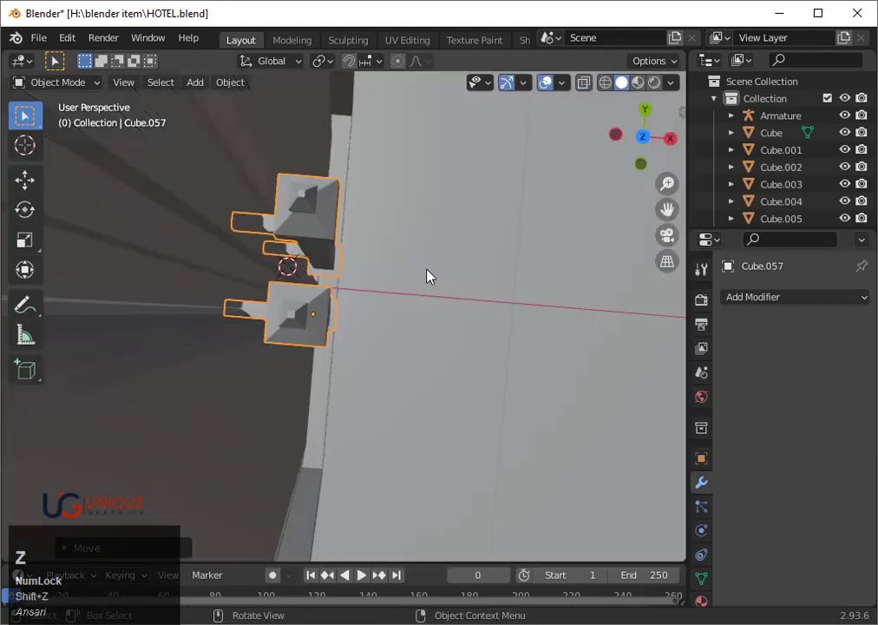
scroll(down, 3)
scroll(up, 3)
drag(421, 277, 423, 268)
key(g)
key(y)
key(x)
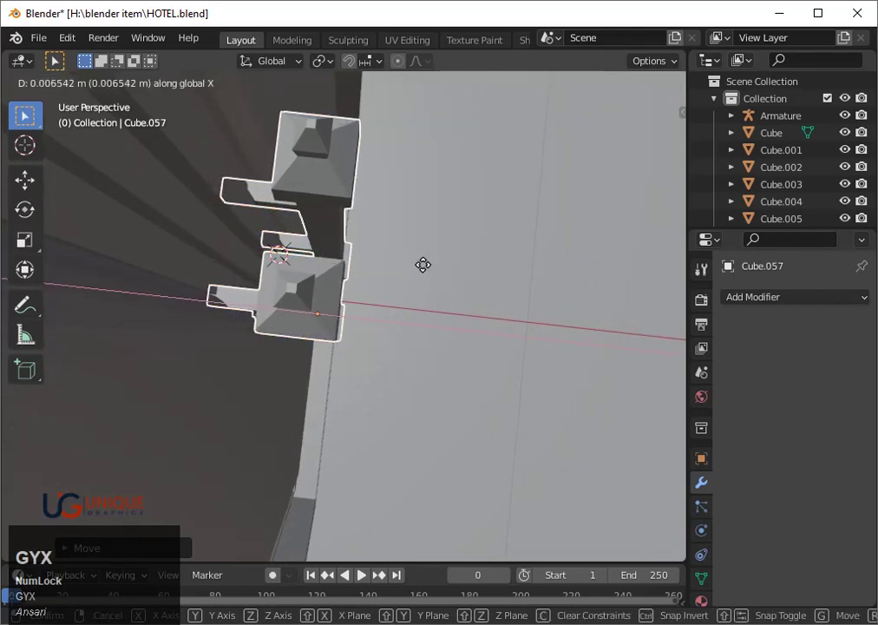
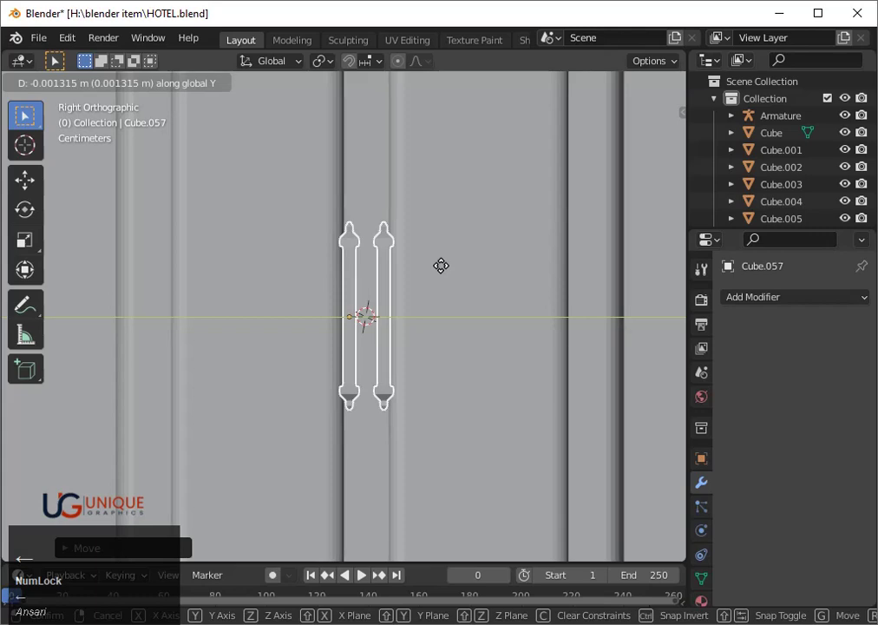
click(448, 265)
- Orbit to view the mounted handle in perspective and select the wall object
scroll(down, 3)
scroll(up, 3)
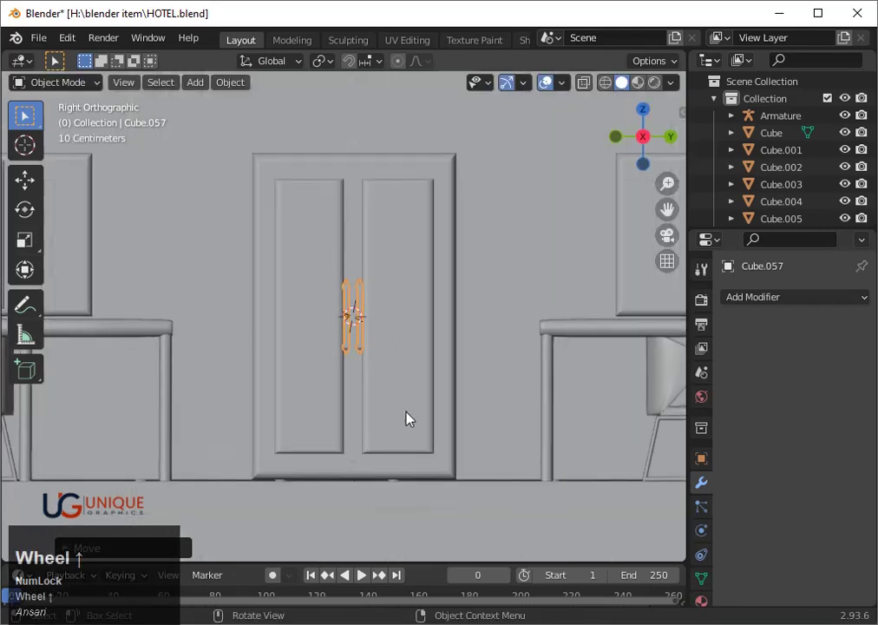
scroll(down, 3)
middle_click(346, 411)
click(434, 435)
scroll(up, 3)
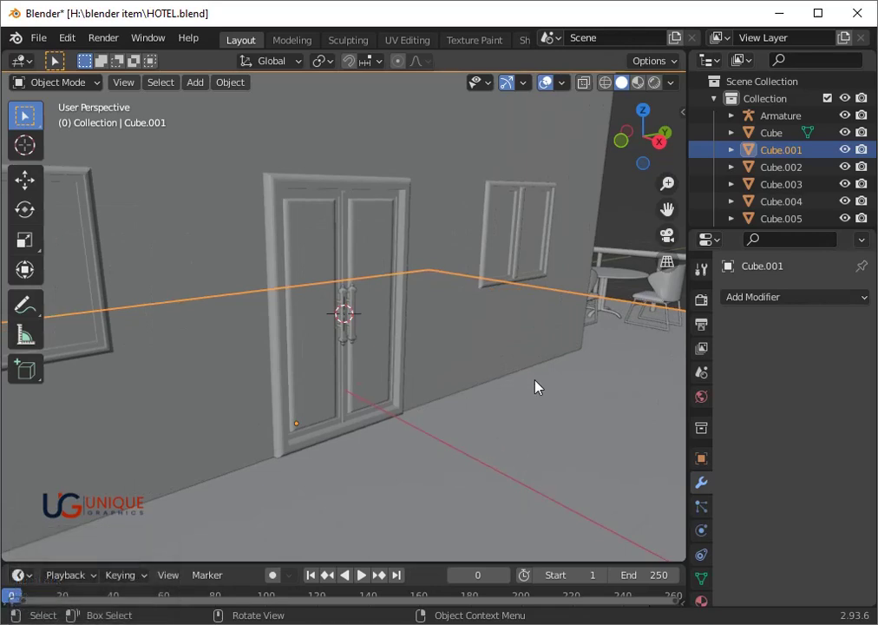
- Give the double handle Cube.057 a level-3 Subdivision Surface to round its bars
scroll(down, 3)
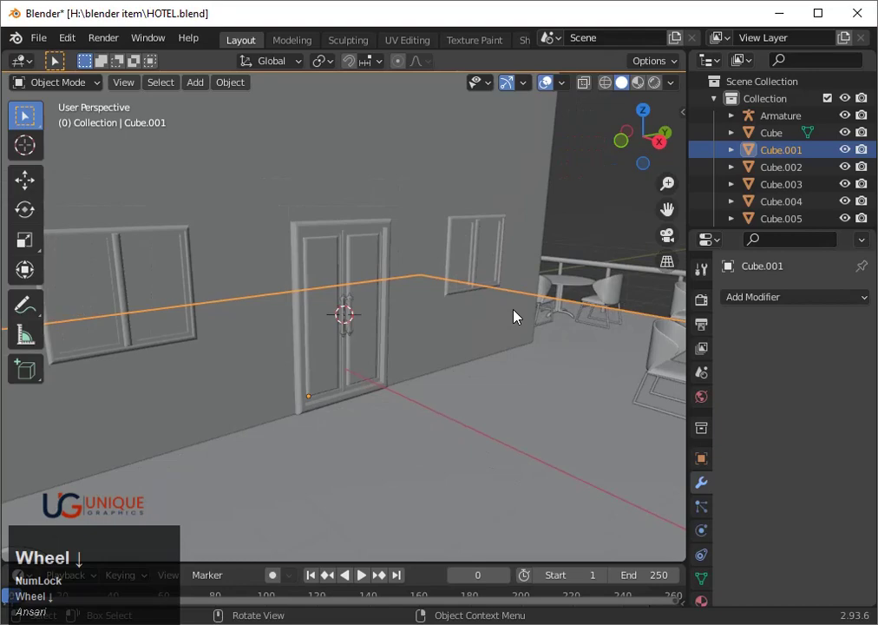
scroll(up, 3)
click(366, 321)
scroll(up, 3)
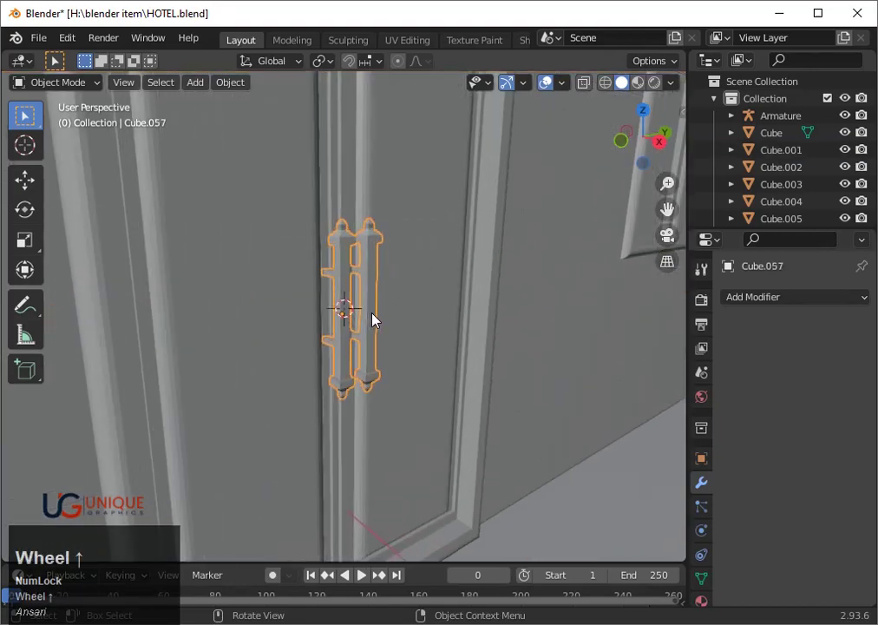
key(ctrl+3)
scroll(up, 3)
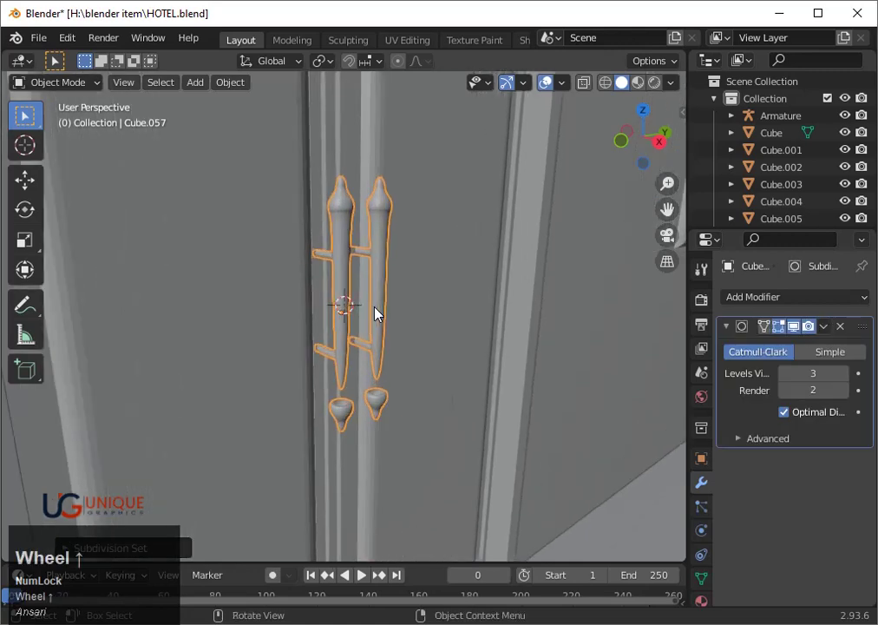
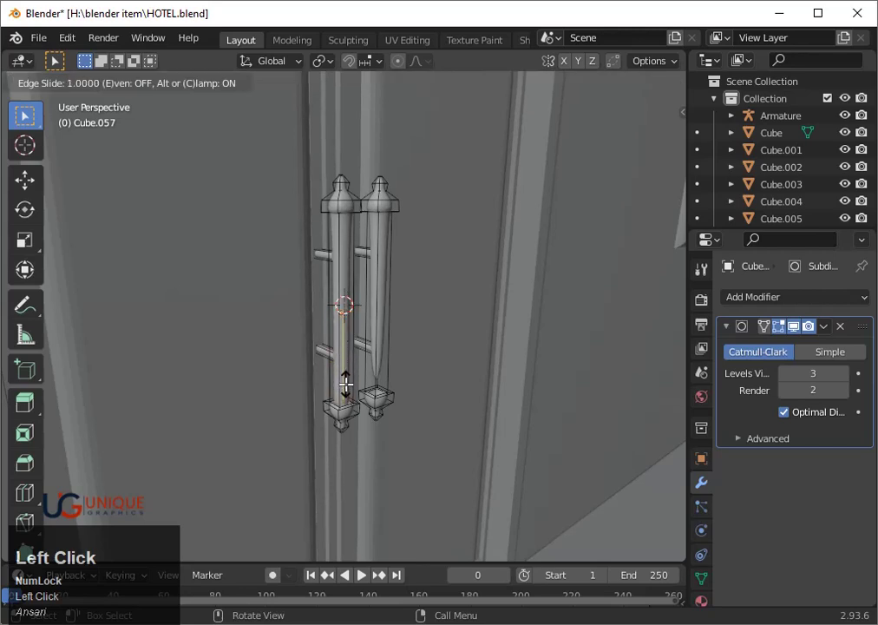
- Loop-cut both posts near their caps and feet, sliding each loop toward the ends
key(ctrl+r)
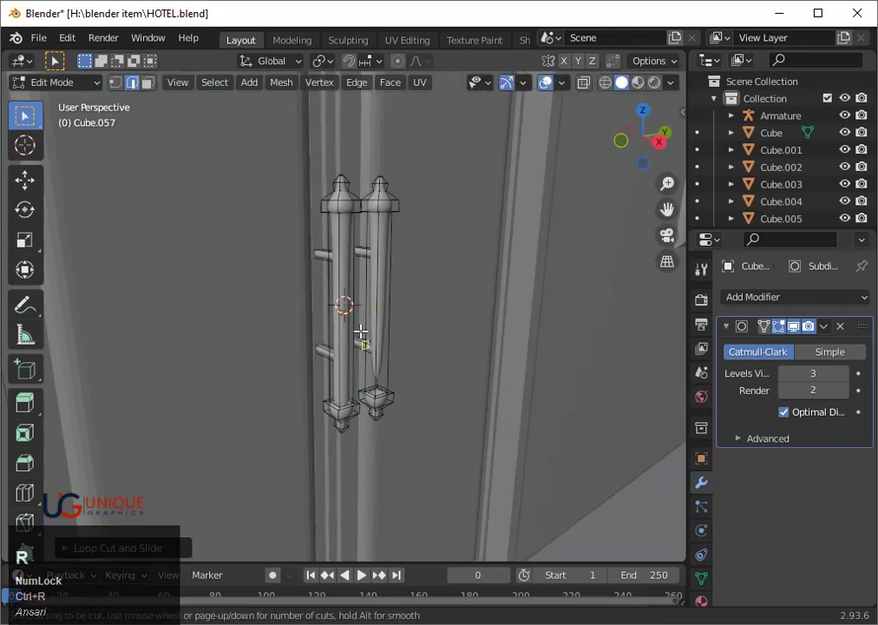
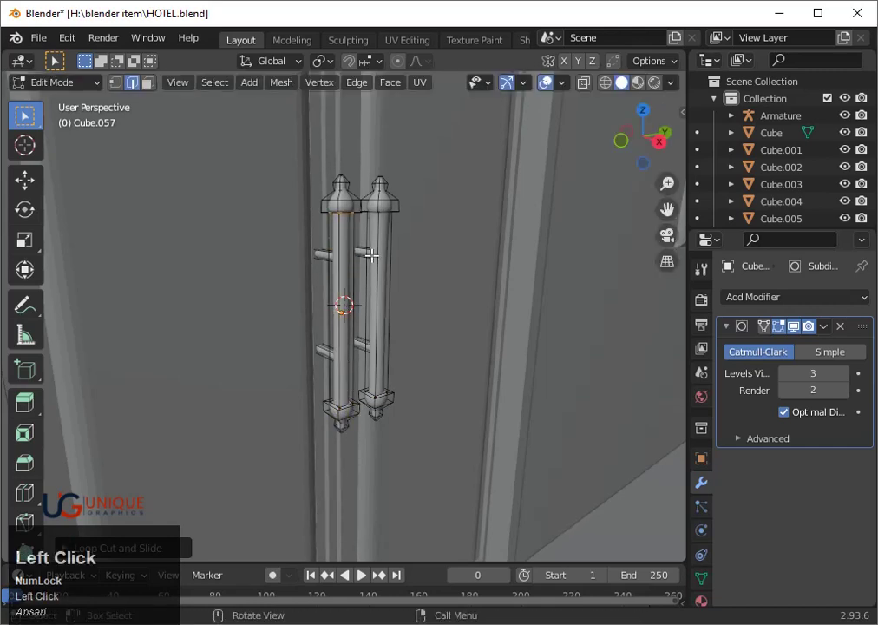
key(ctrl+r)
click(396, 262)
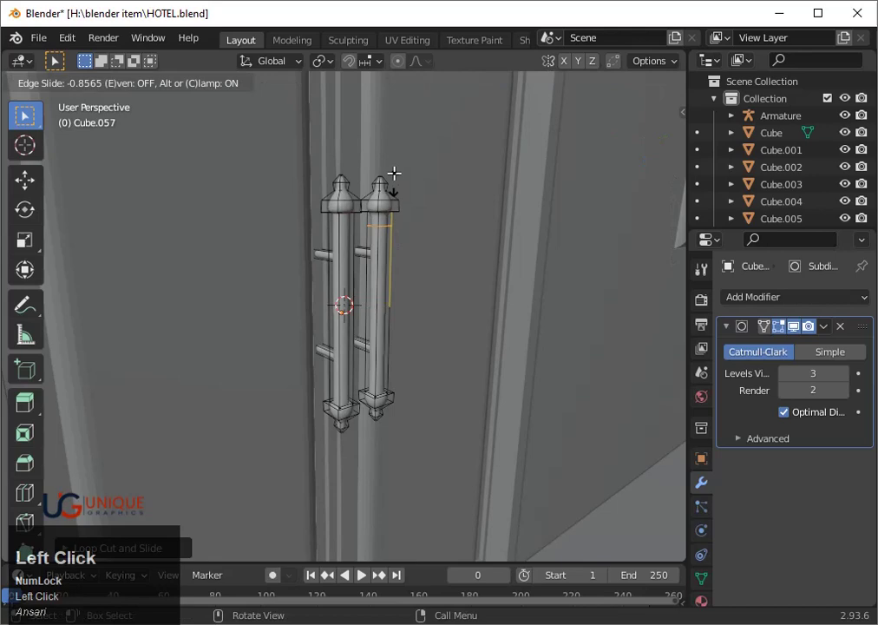
key(ctrl+r)
click(399, 256)
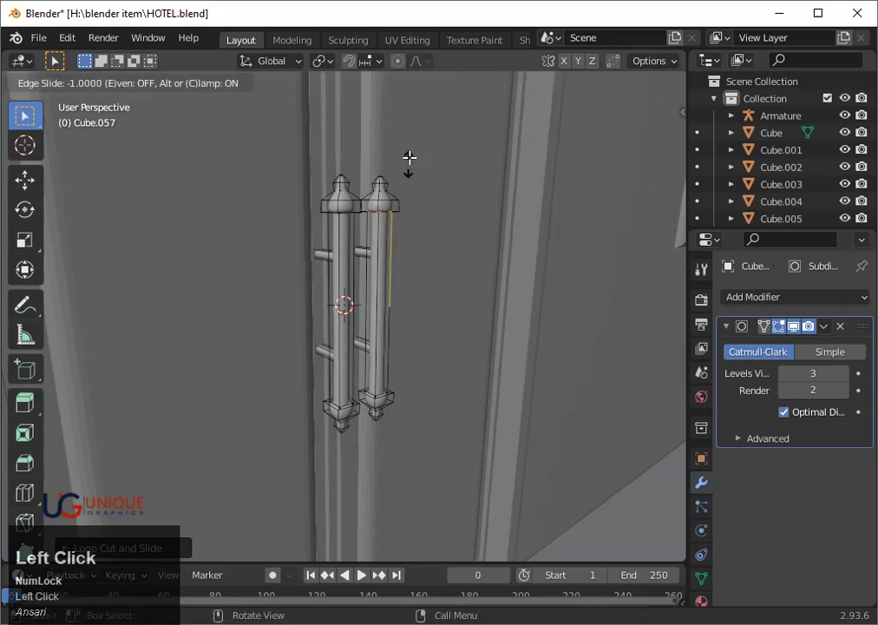
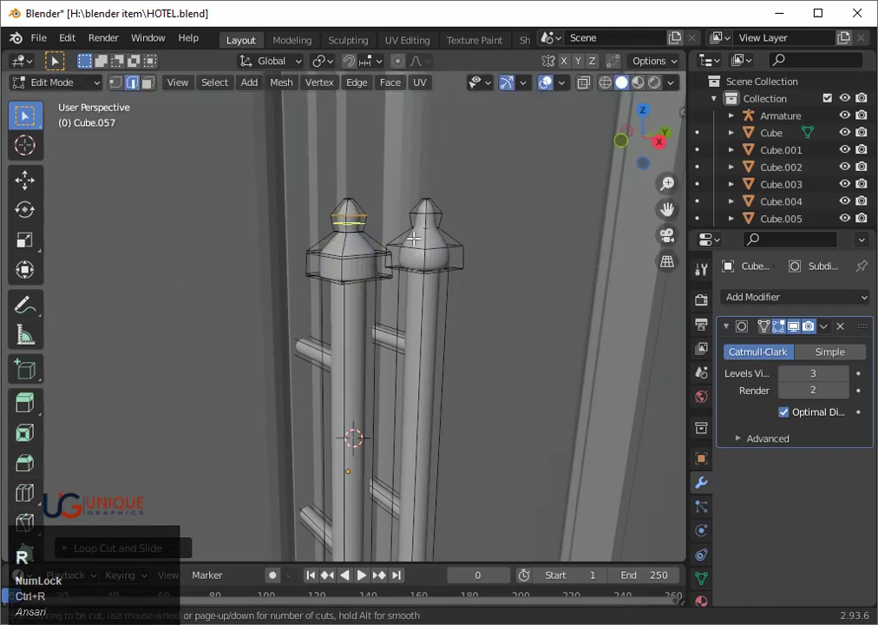
key(ctrl+r)
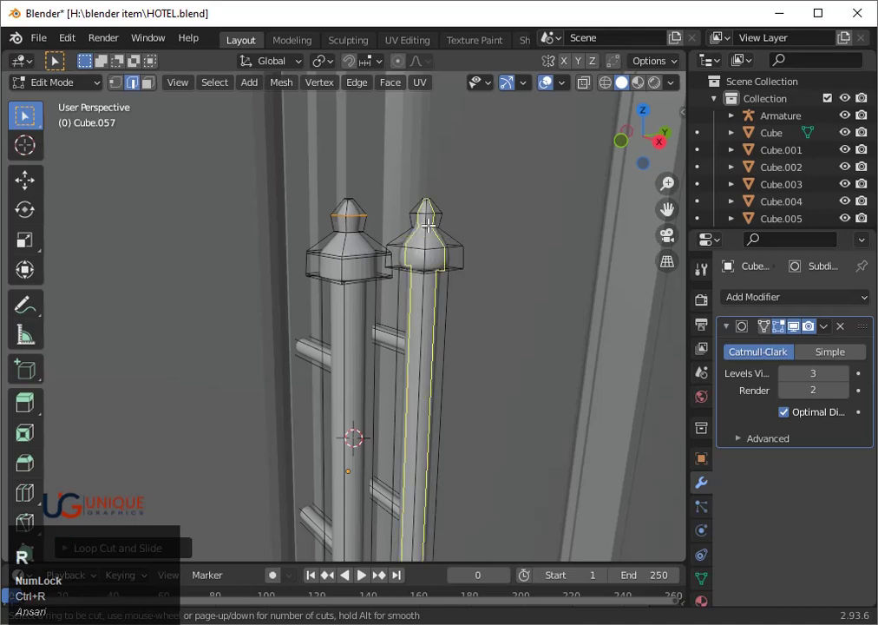
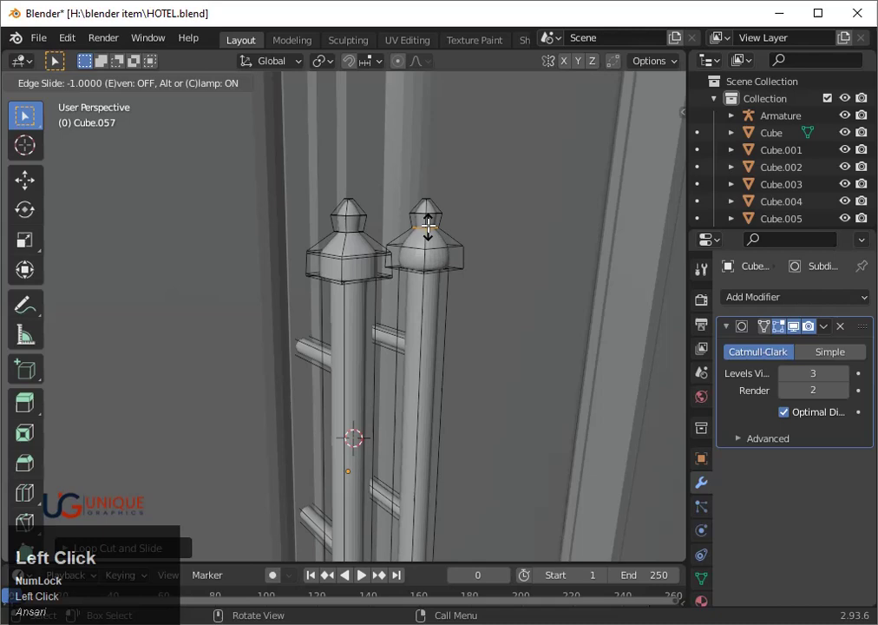
key(ctrl+r)
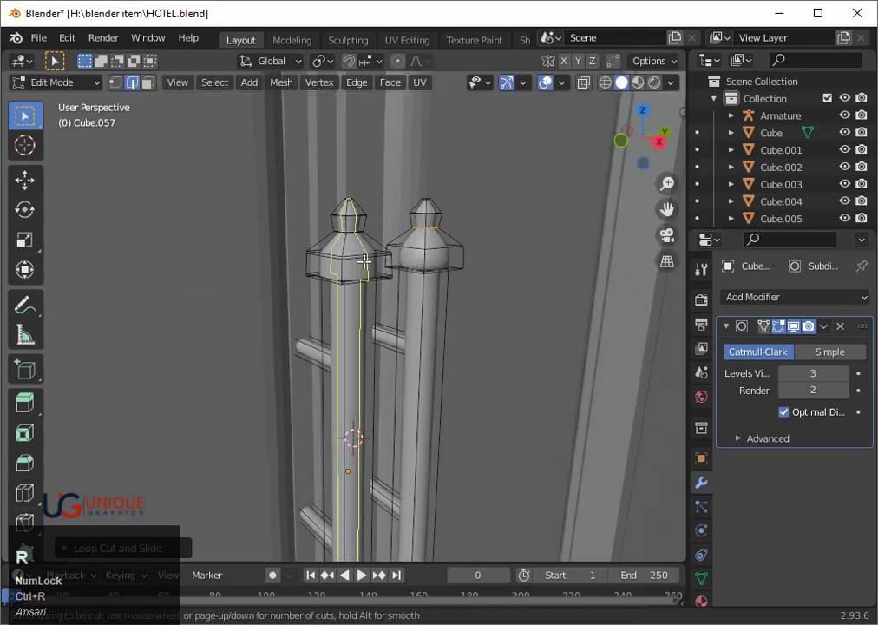
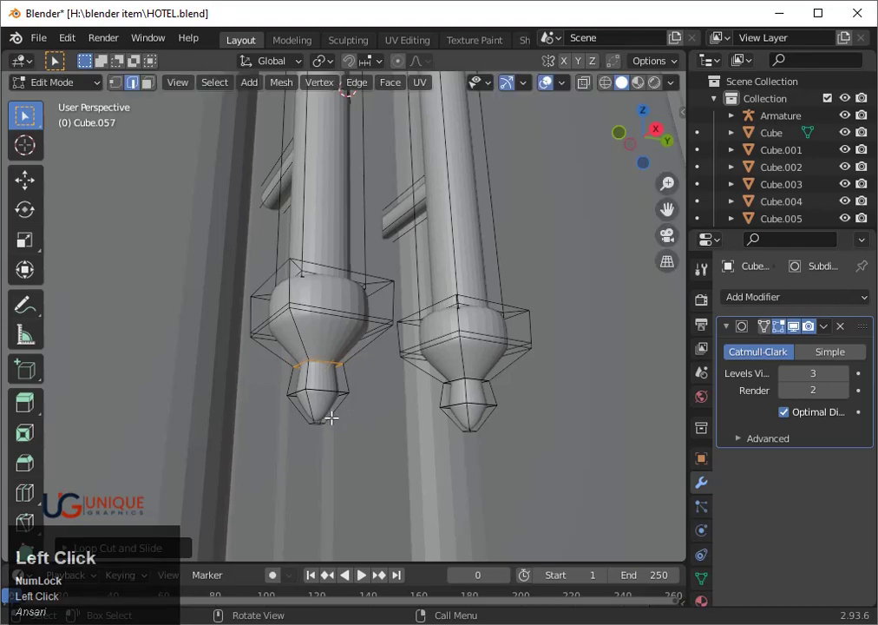
- Return to Object Mode and orbit around the building, reselecting the hotel
scroll(down, 3)
key(Tab)
scroll(down, 3)
drag(411, 313, 342, 254)
right_click(343, 254)
click(343, 255)
middle_click(421, 256)
scroll(up, 3)
- Orbit and zoom to look over the terrace tables and chairs
drag(561, 325, 465, 374)
scroll(down, 3)
middle_click(434, 360)
click(471, 324)
scroll(down, 3)
drag(309, 384, 481, 386)
scroll(down, 3)
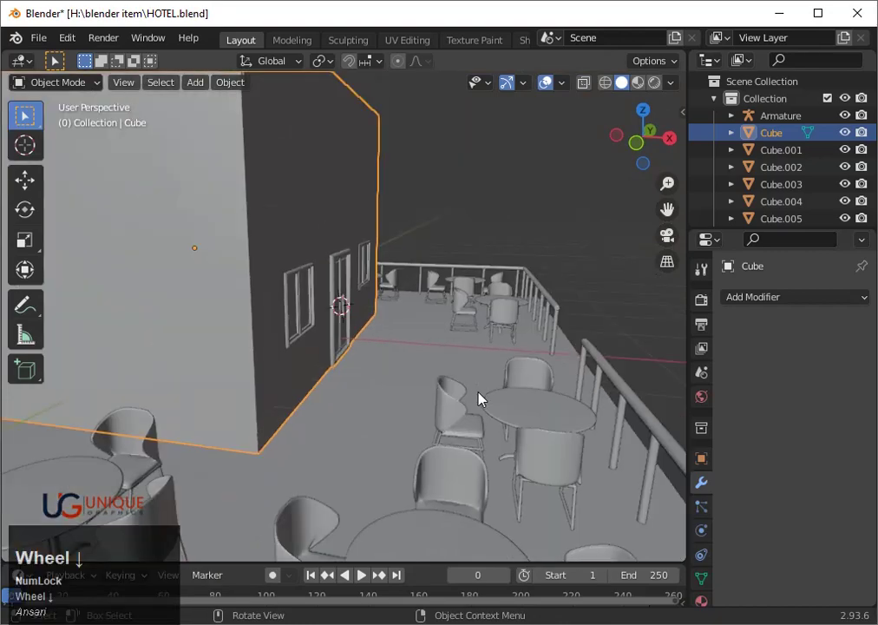
- Duplicate the chair beside the round table in Top view and drop the copy by the door
click(483, 437)
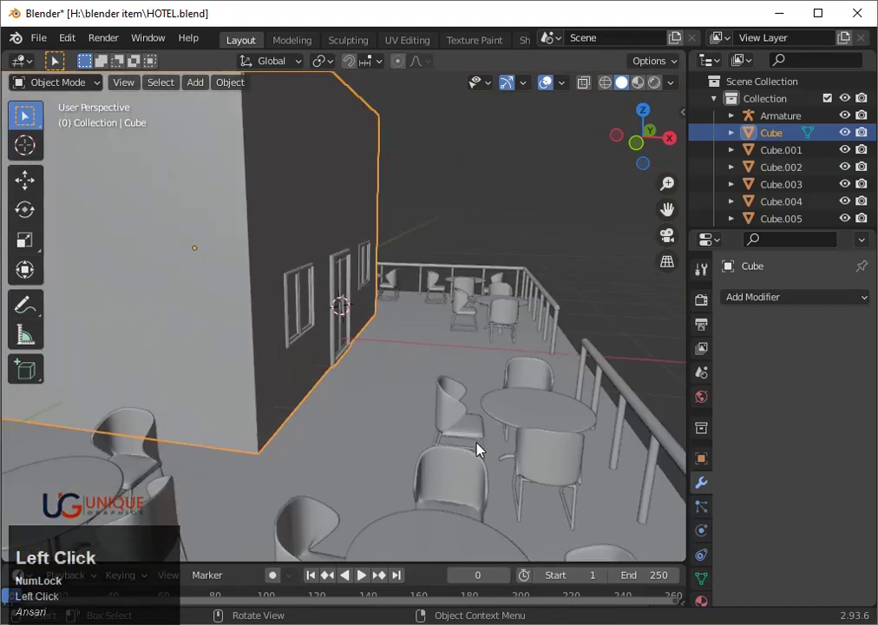
click(485, 436)
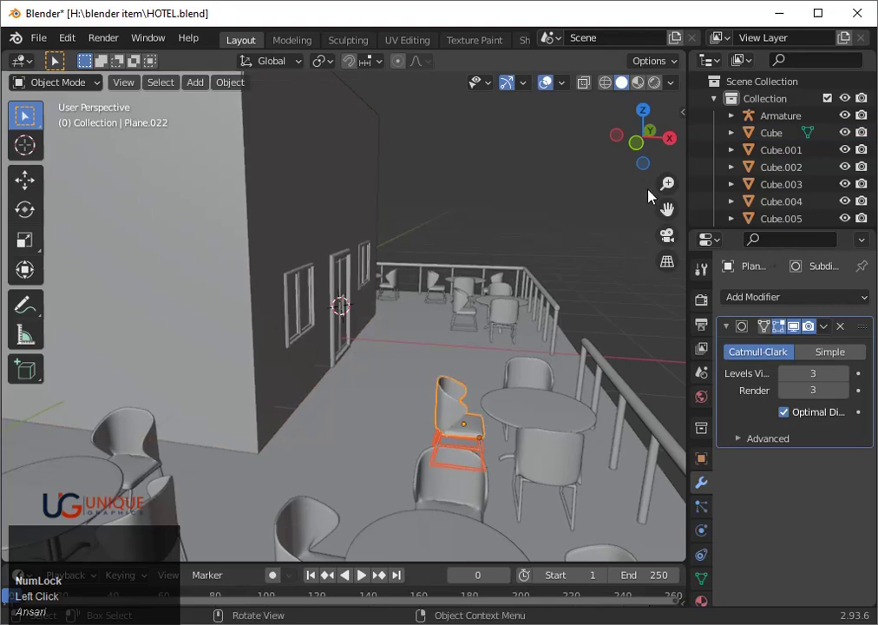
click(648, 110)
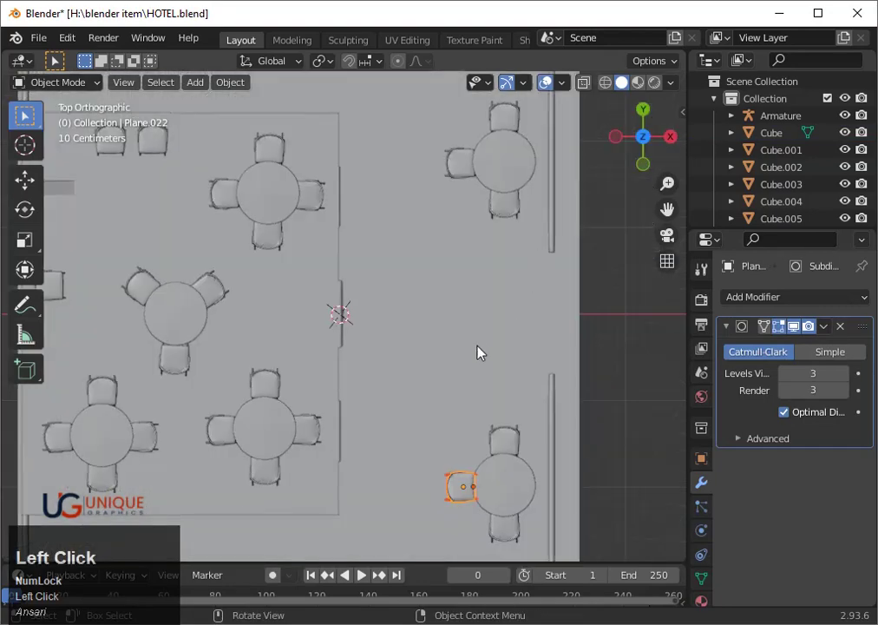
key(shift+d)
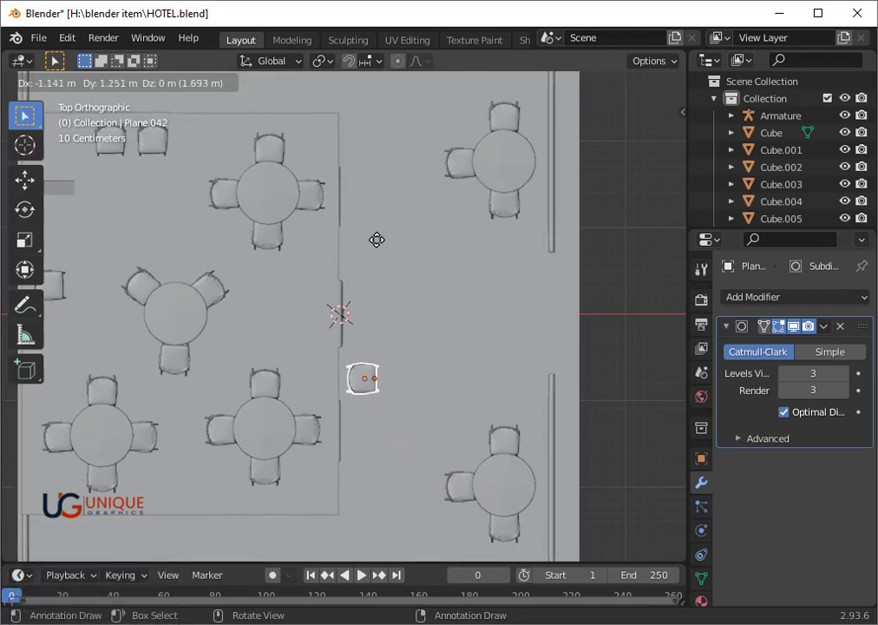
click(380, 238)
scroll(down, 3)
drag(483, 379, 410, 253)
- From Right view, shrink the chair copy to about 0.71 and lower it along Z onto the floor
key(shift+z)
scroll(up, 3)
key(shift+z)
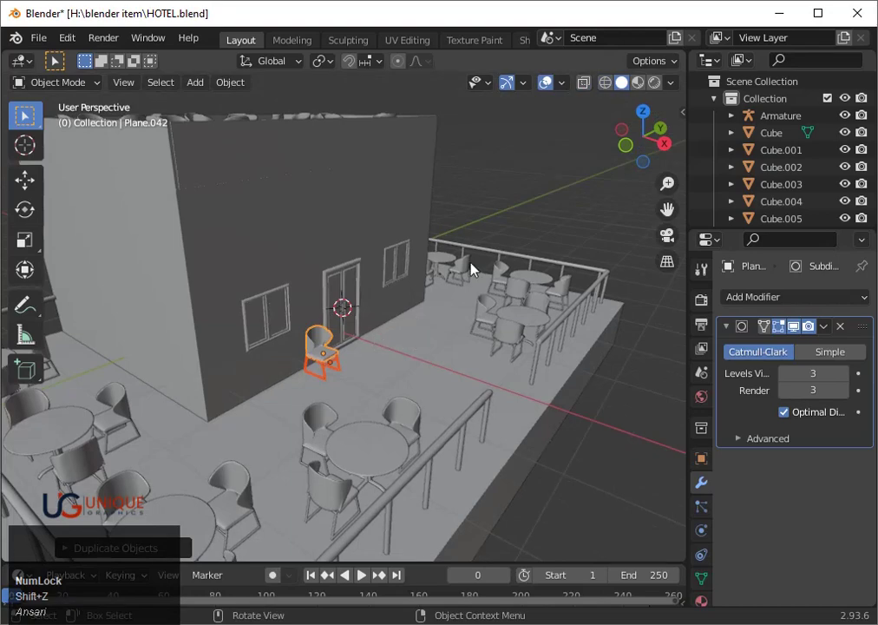
scroll(up, 3)
drag(626, 307, 667, 152)
click(667, 152)
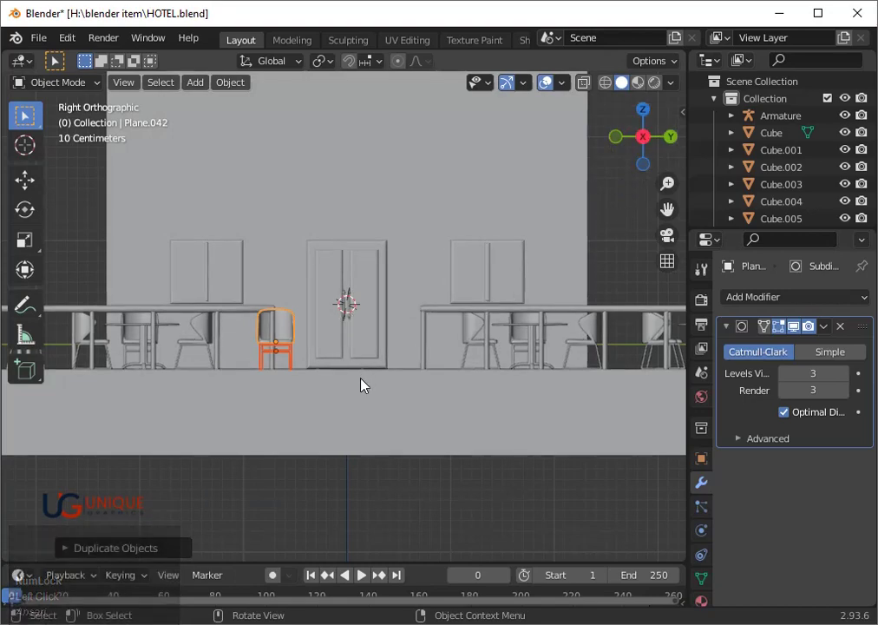
key(s)
click(344, 386)
scroll(up, 3)
key(g)
key(z)
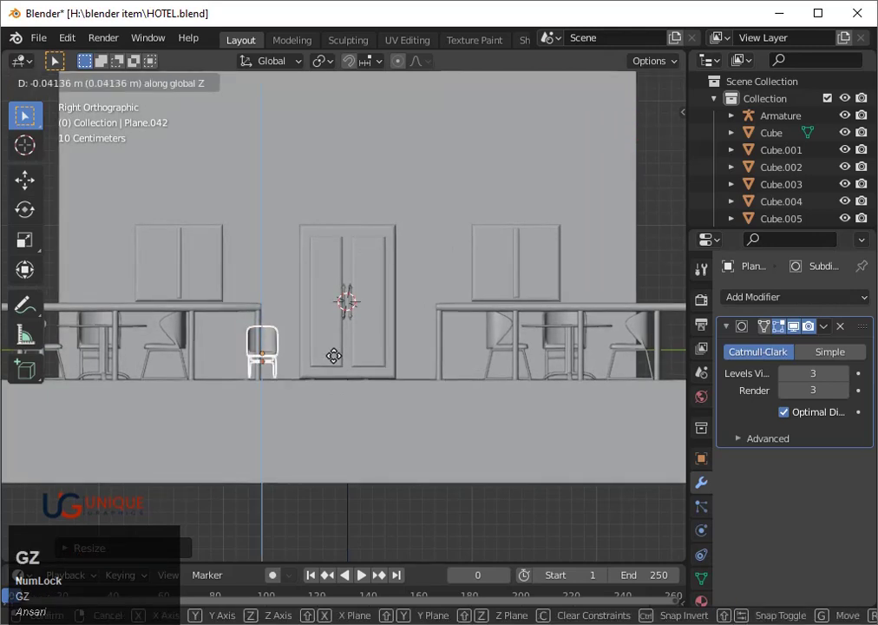
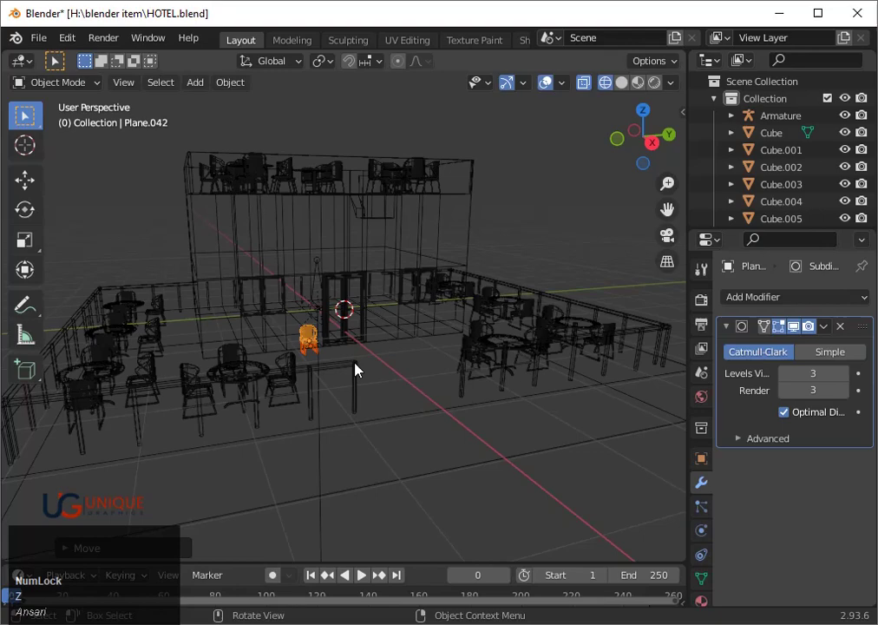
key(shift+z)
key(shift+z)
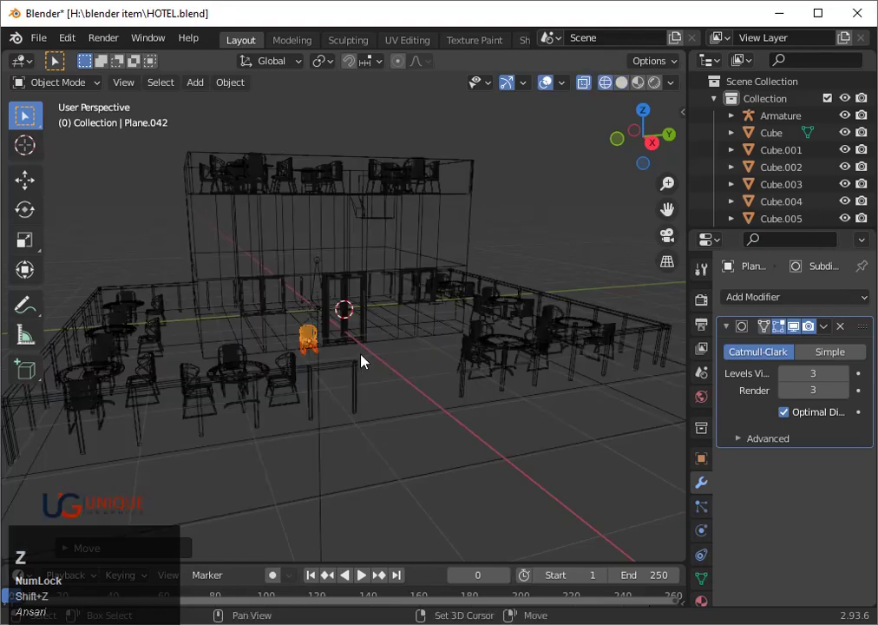
key(shift+z)
click(369, 353)
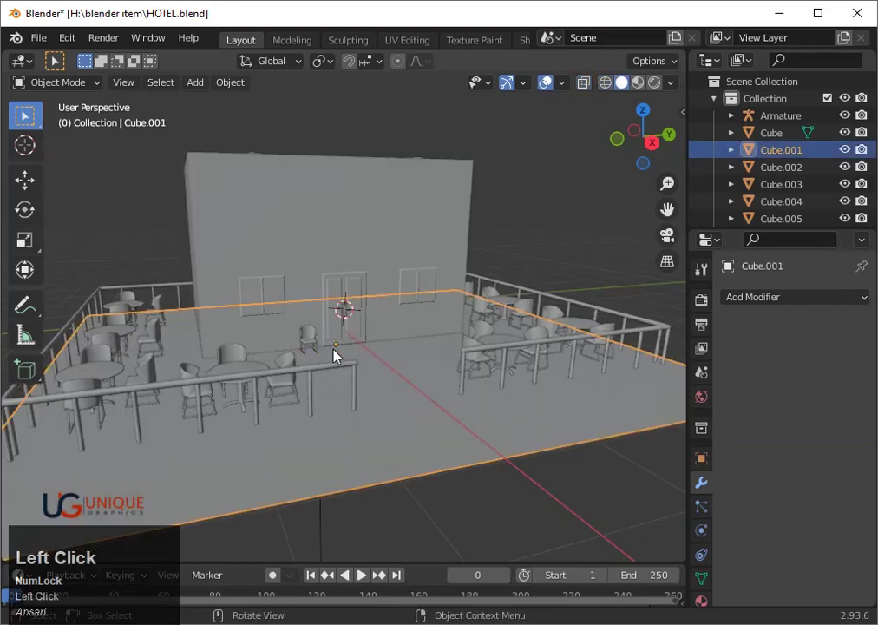
scroll(up, 3)
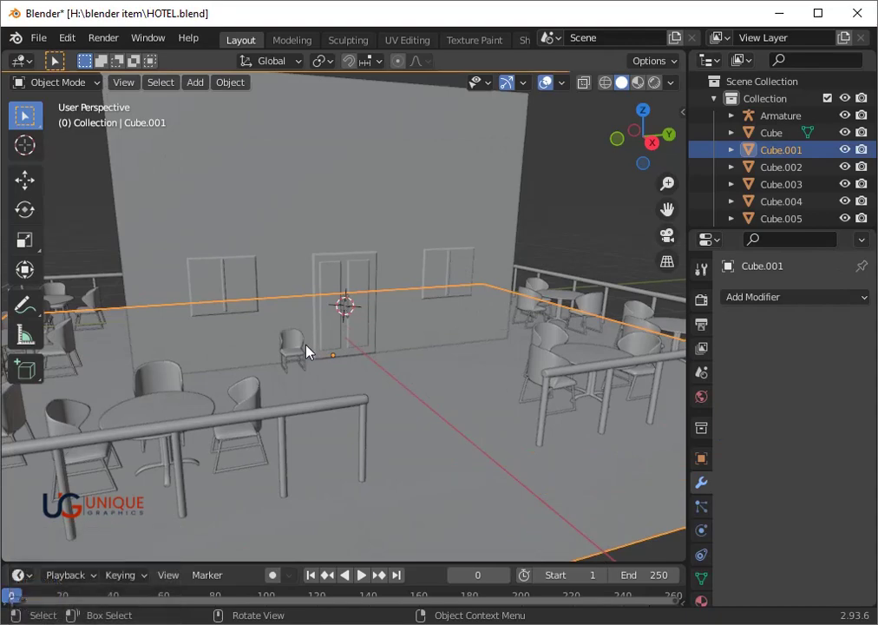
scroll(up, 3)
key(shift+z)
key(shift+z)
key(ctrl+z)
key(shift+z)
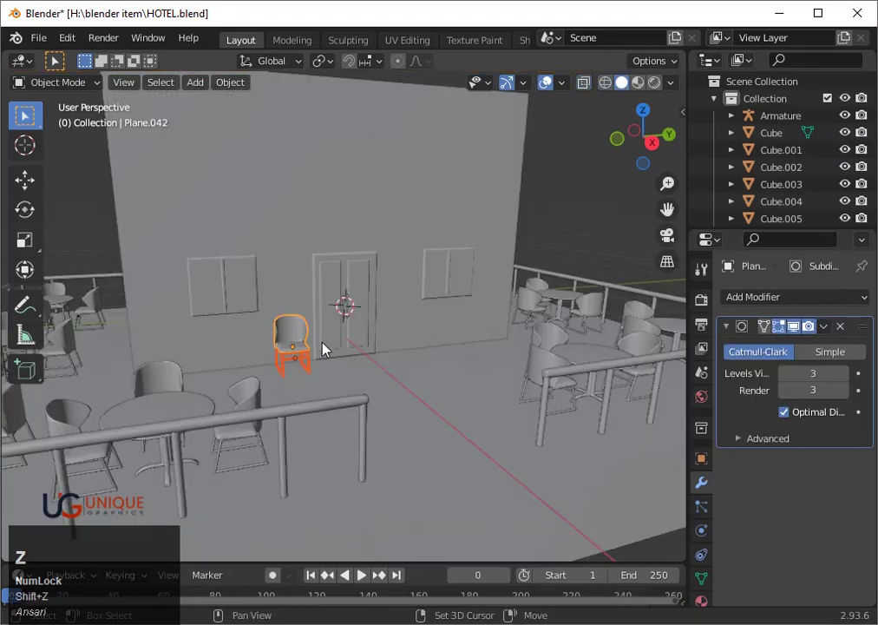
click(420, 381)
scroll(down, 3)
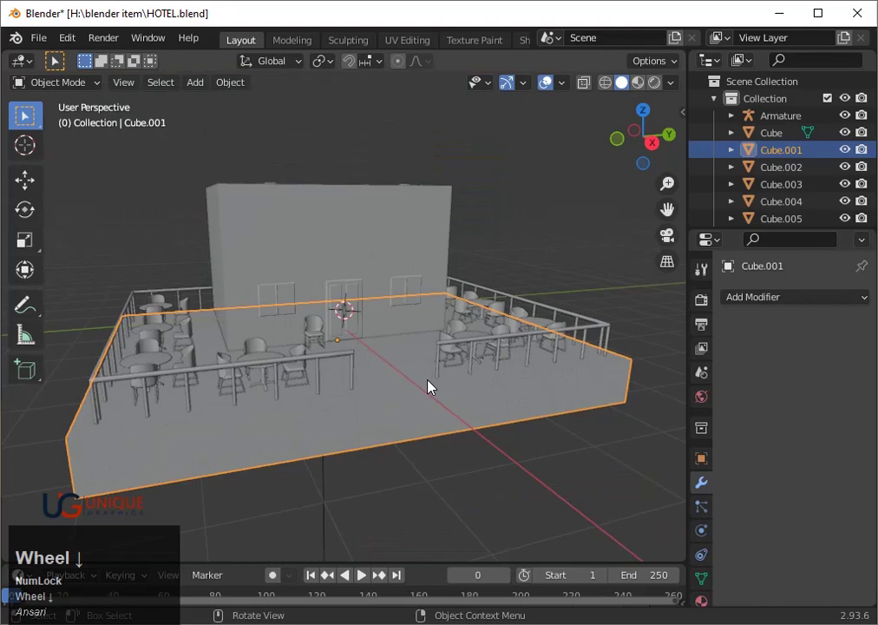
drag(405, 398, 357, 378)
scroll(up, 3)
click(319, 386)
click(329, 405)
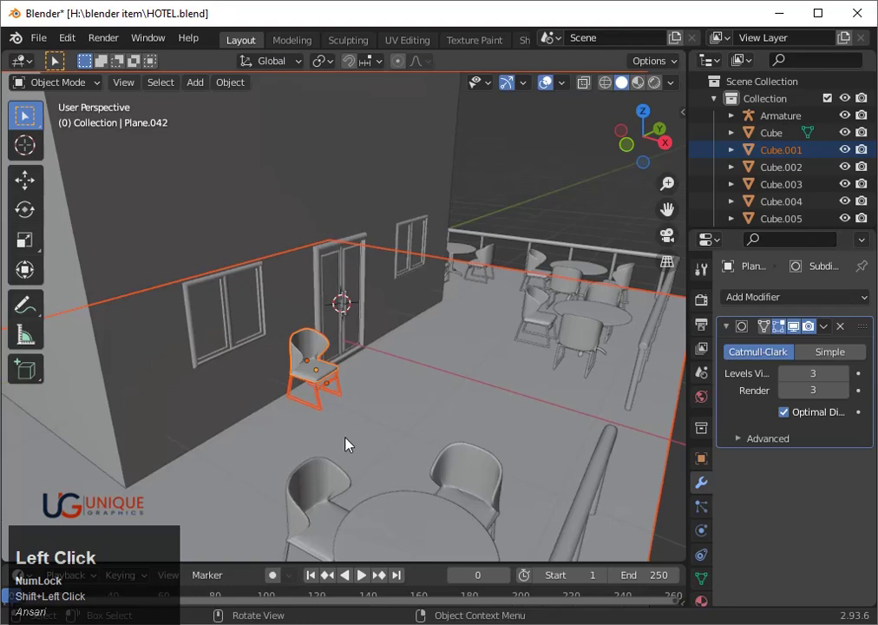
click(340, 422)
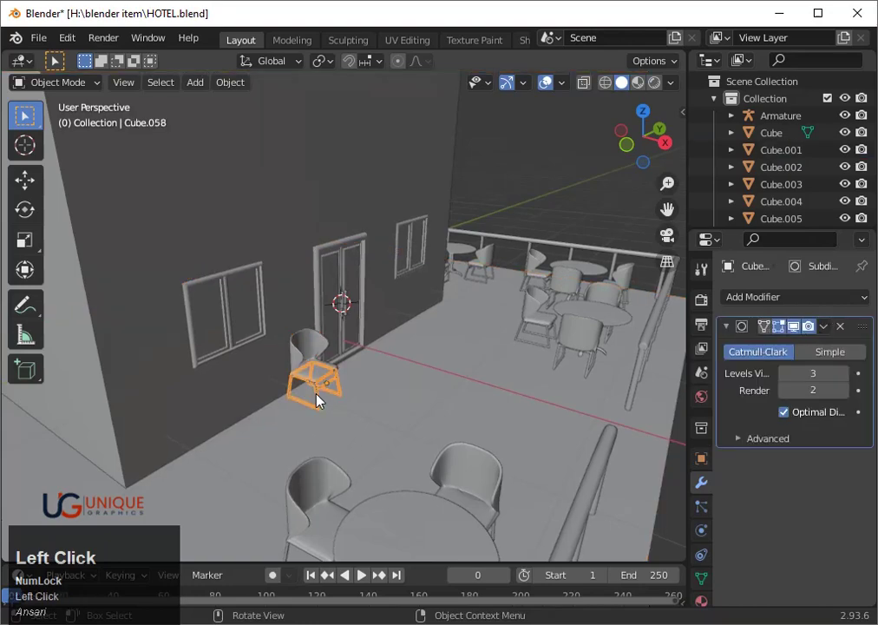
click(324, 385)
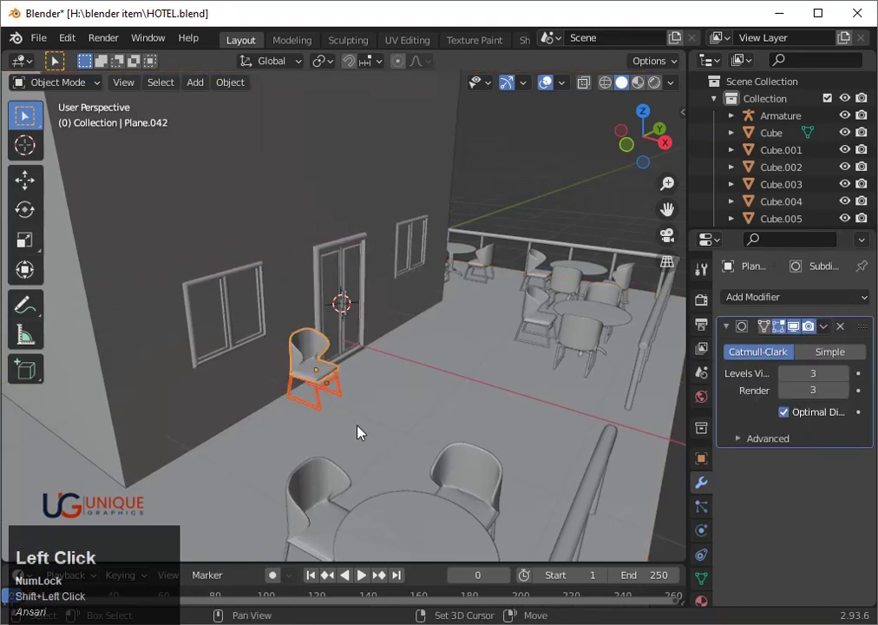
key(s)
click(357, 427)
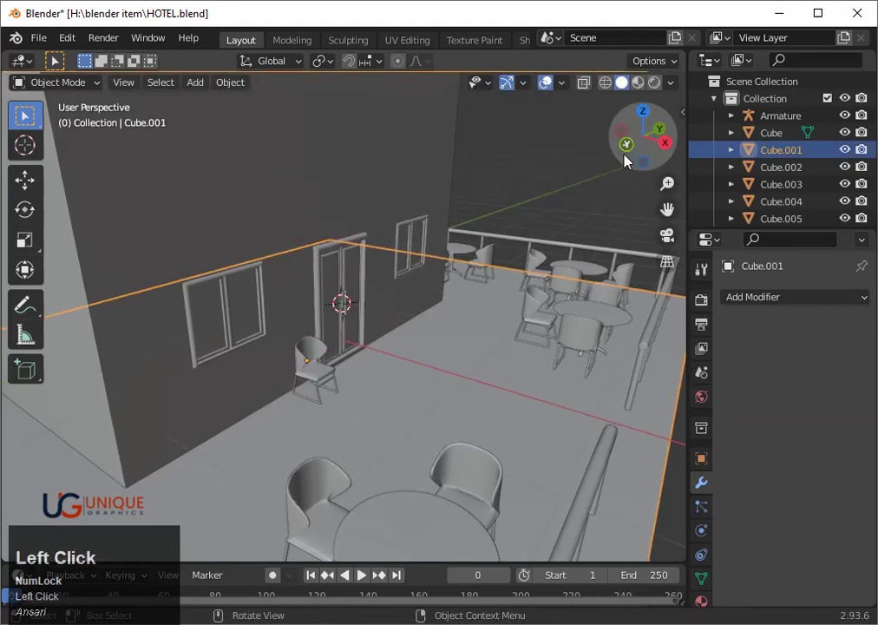
scroll(up, 3)
key(shift+z)
click(397, 382)
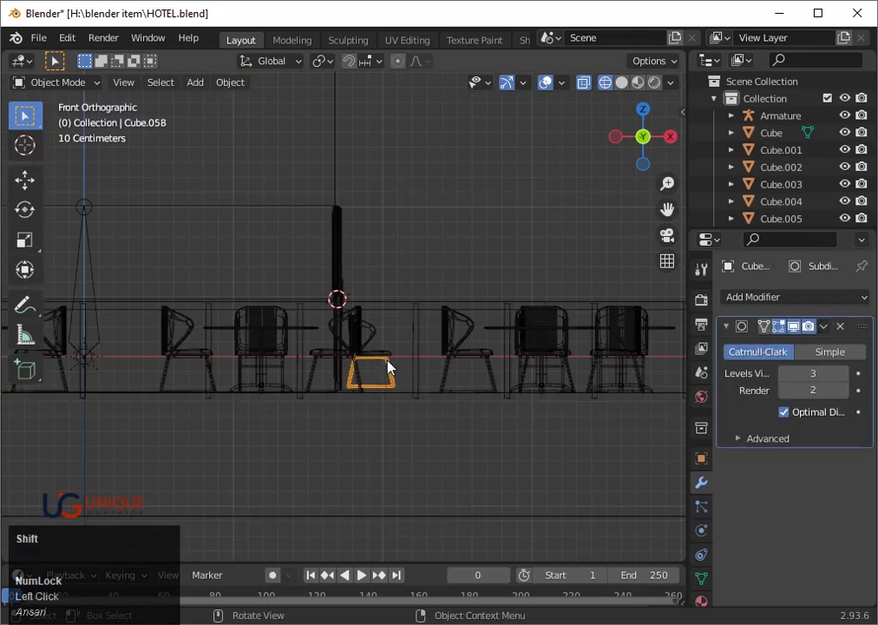
click(392, 363)
key(g)
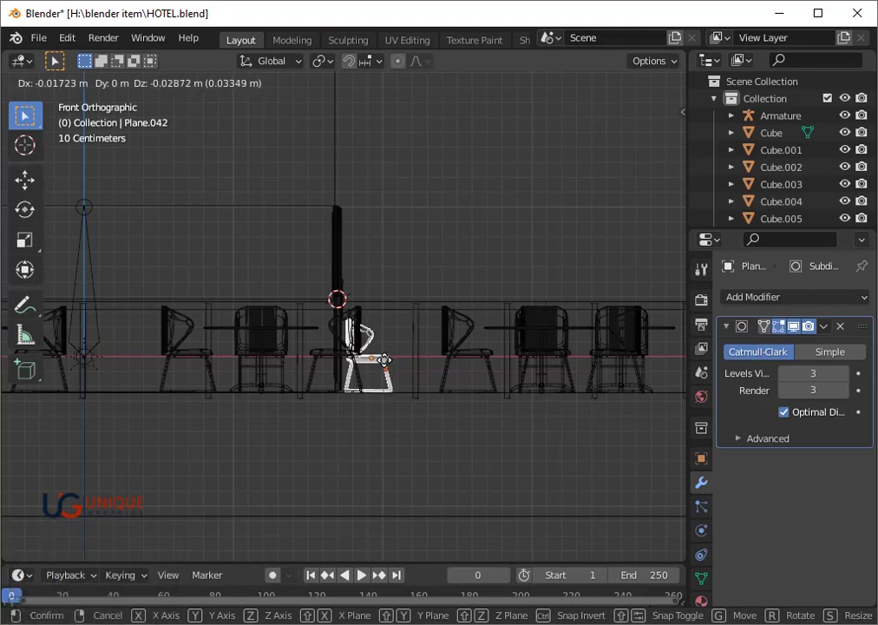
click(391, 361)
key(shift+x)
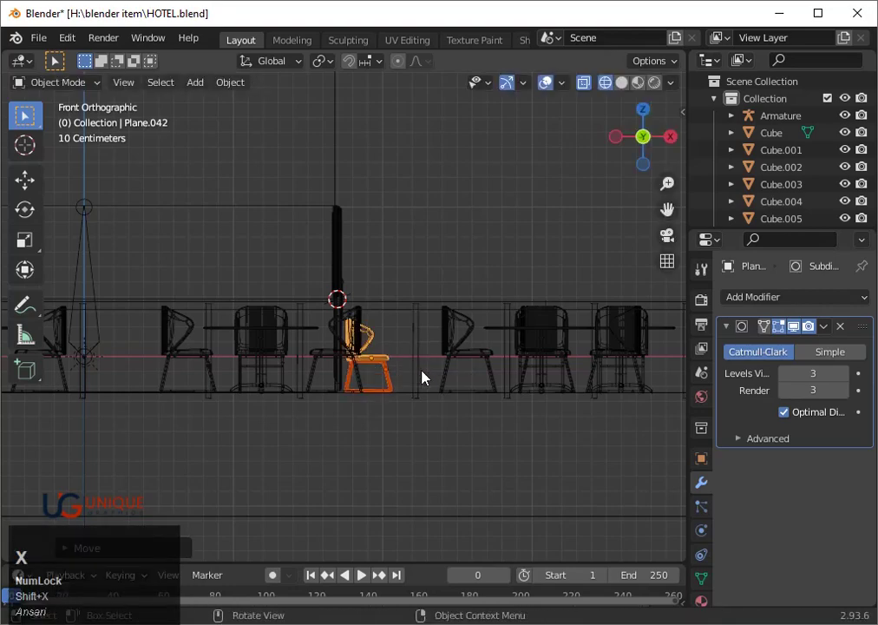
key(shift+z)
scroll(down, 3)
drag(590, 392, 489, 382)
click(489, 382)
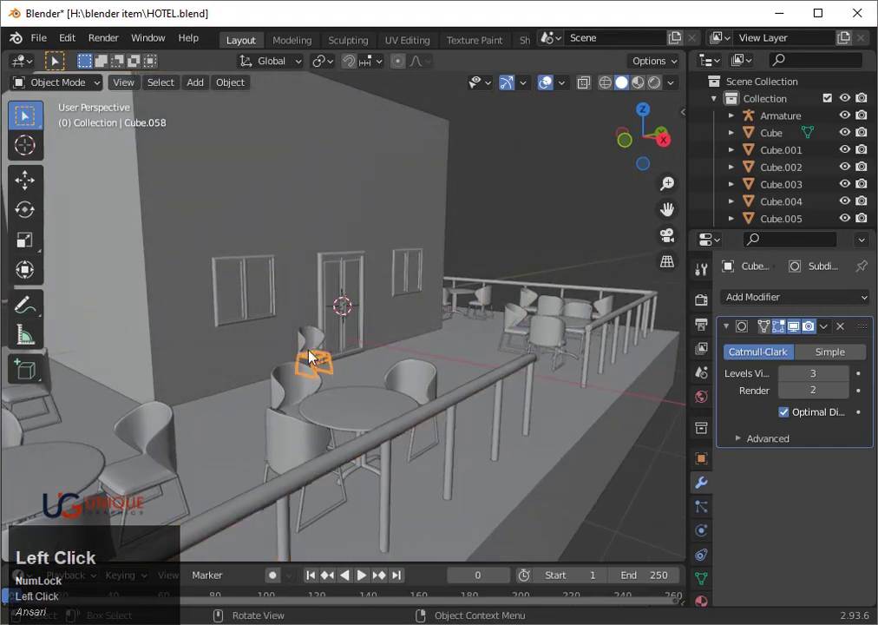
click(308, 353)
key(x)
click(308, 353)
scroll(down, 3)
drag(502, 354, 466, 371)
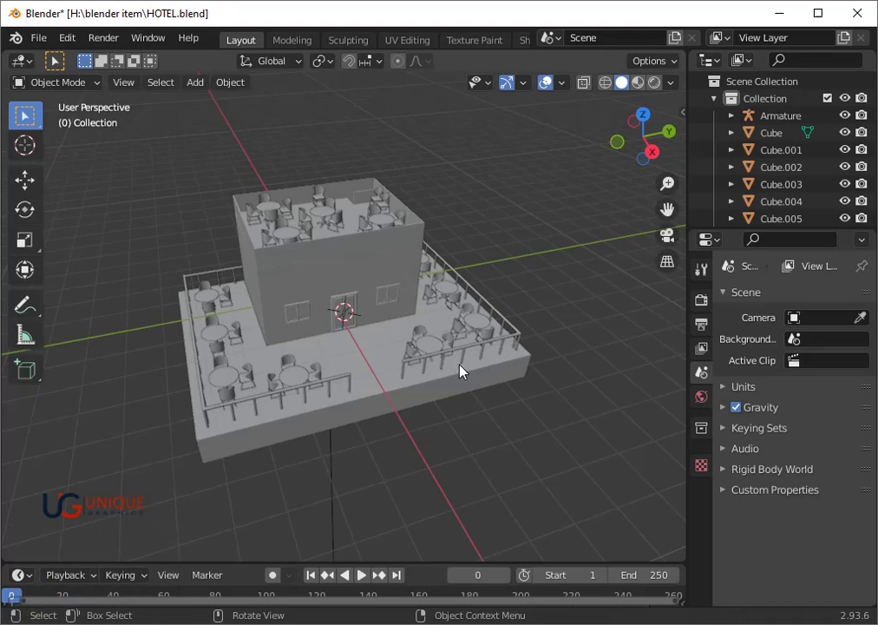
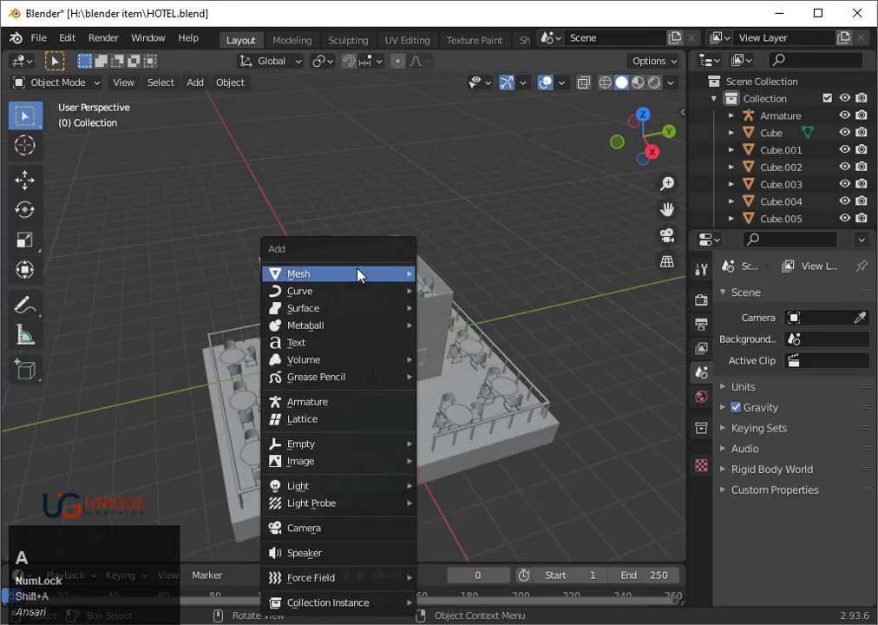
- Delete the unwanted object and add a cylinder at the 3D cursor on the round table
click(481, 362)
key(x)
click(472, 360)
click(654, 117)
scroll(up, 3)
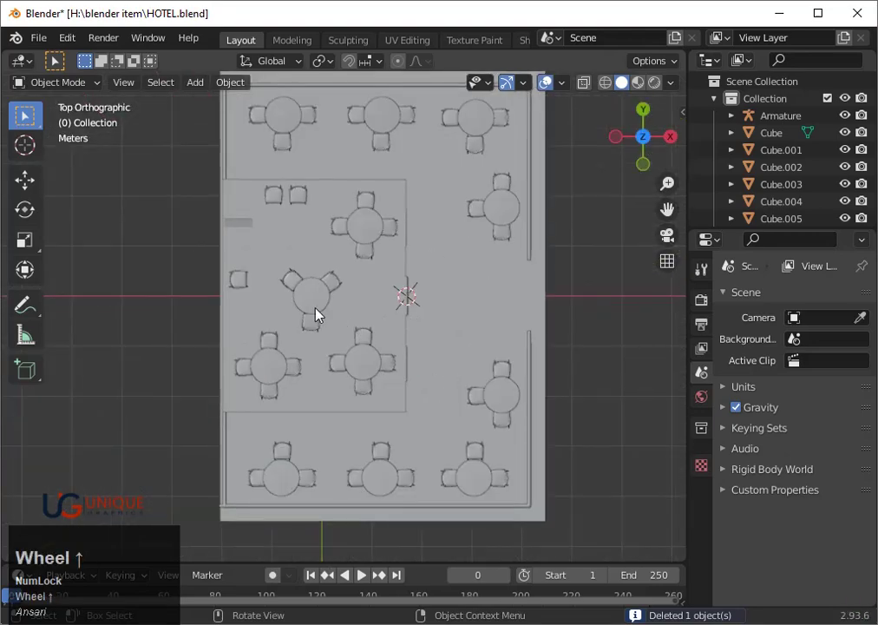
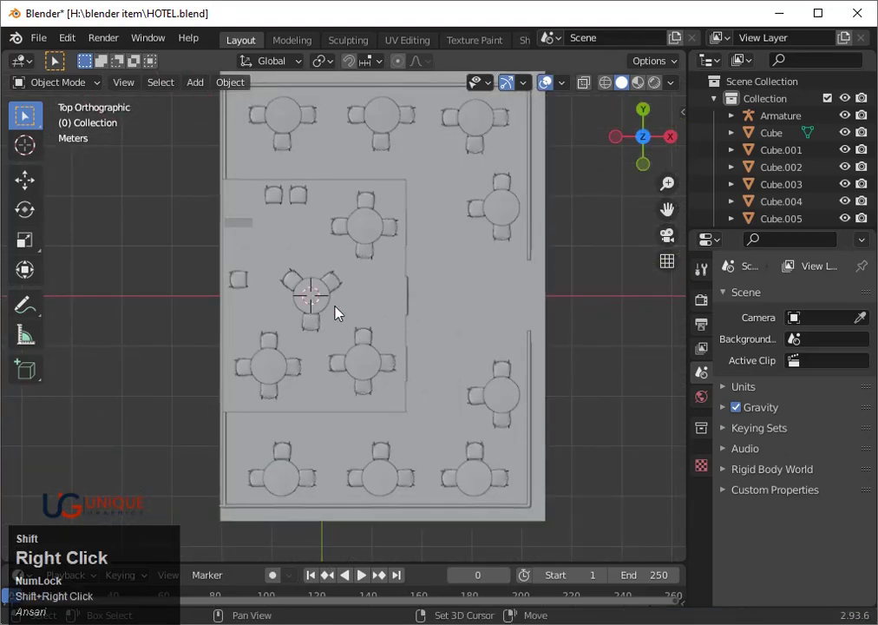
drag(421, 330, 382, 282)
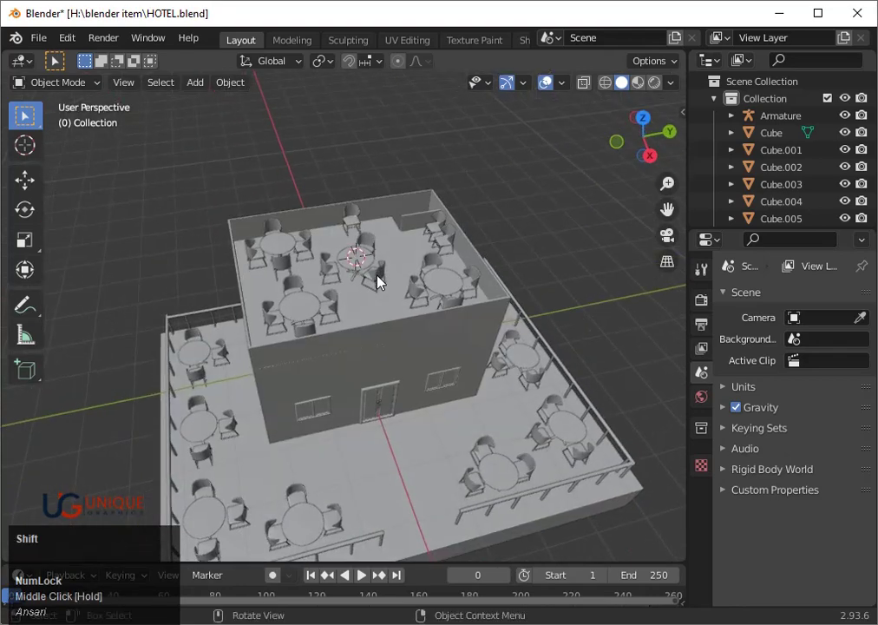
scroll(down, 3)
key(shift+a)
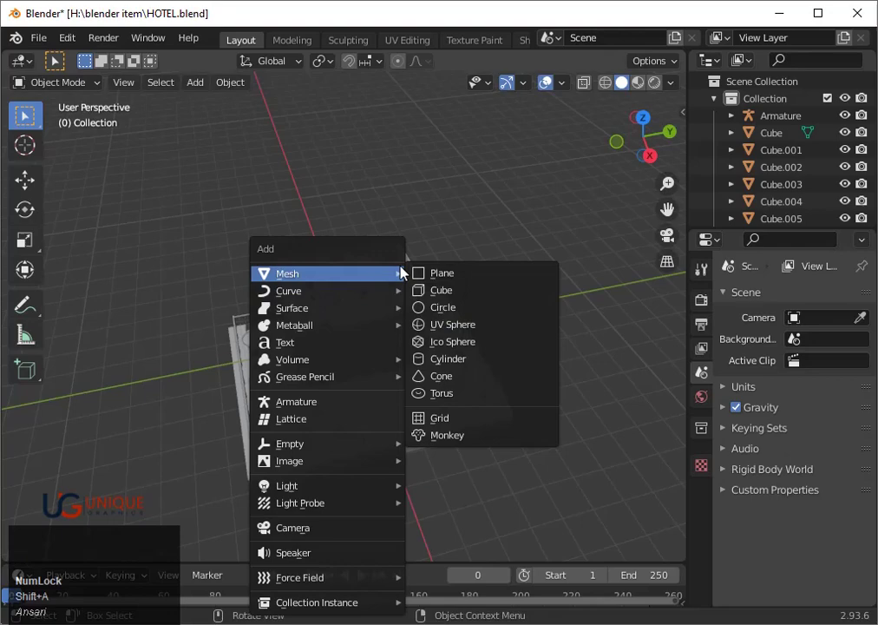
click(440, 360)
- Scale the new cylinder down to a thin pole, framing the view on it
scroll(up, 3)
key(s)
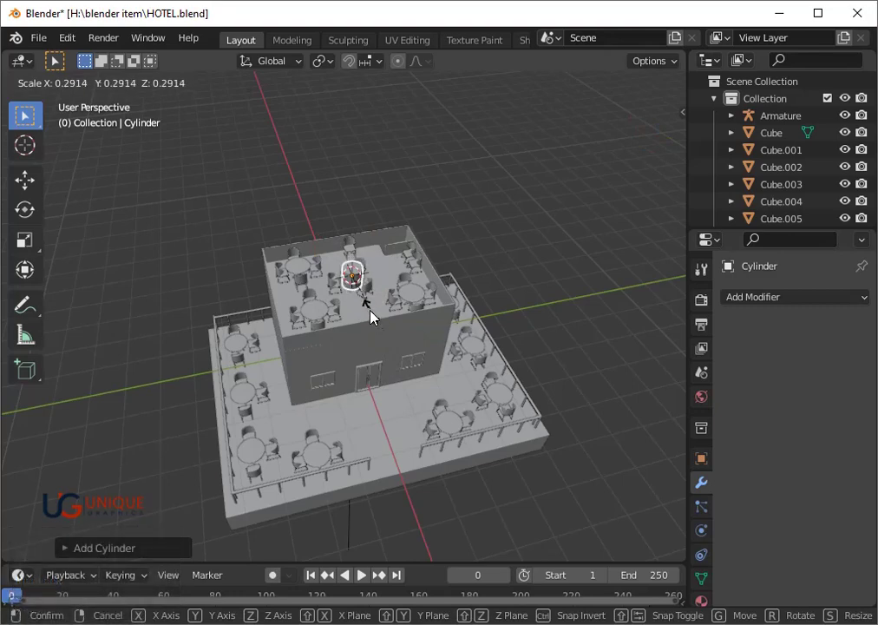
click(375, 316)
key(`)
key(3)
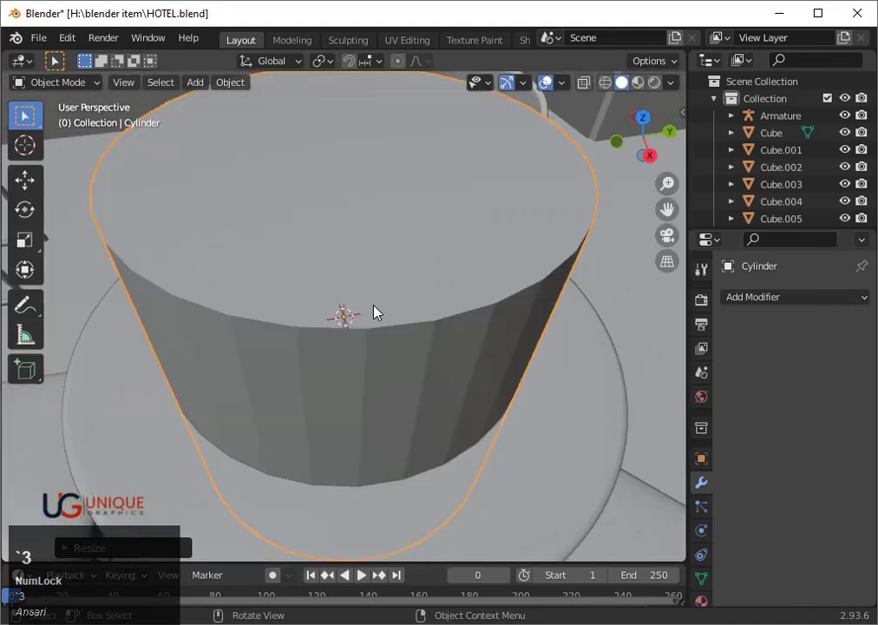
scroll(down, 3)
middle_click(437, 382)
key(s)
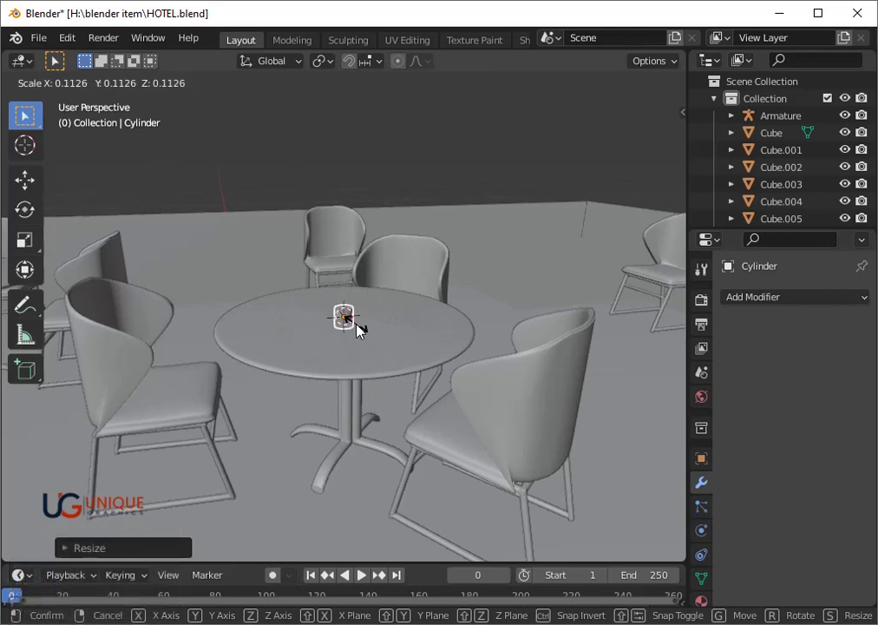
click(363, 329)
- Stretch the cylinder tall along Z and trim its size again
key(s)
key(z)
click(571, 558)
key(s)
click(497, 460)
scroll(down, 3)
click(654, 153)
scroll(up, 3)
- From the side, raise the pole along Z onto the table and nudge it along Y
key(shift+z)
key(g)
key(z)
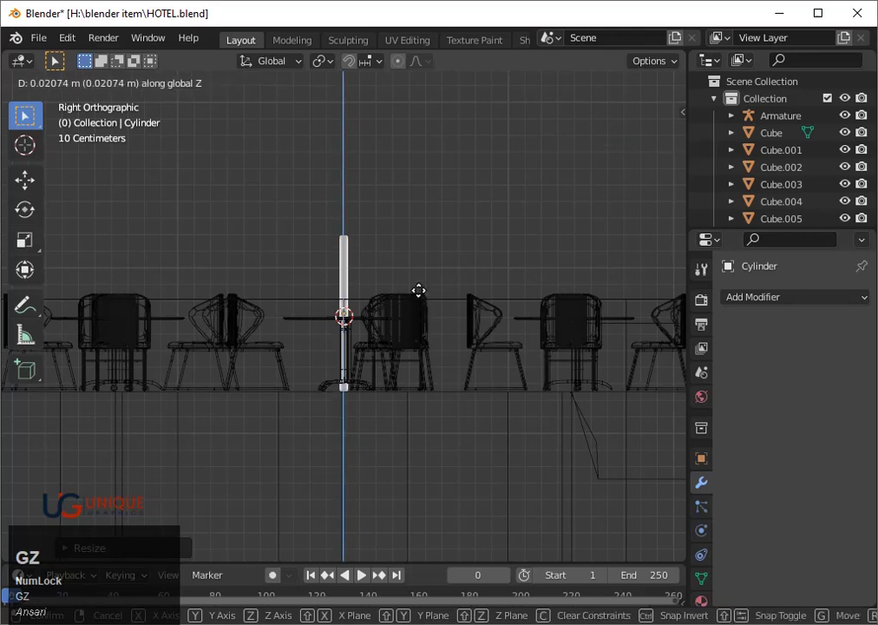
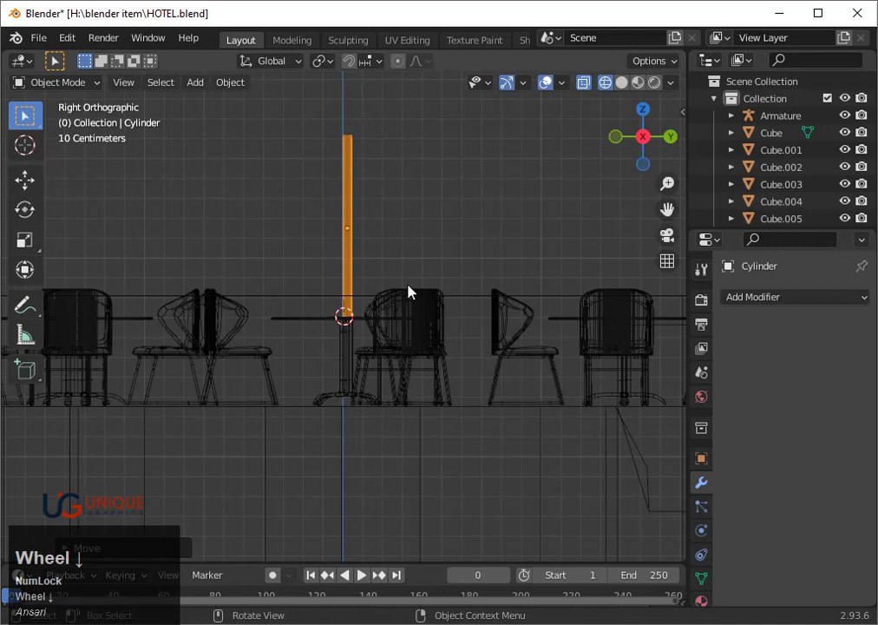
scroll(up, 3)
key(g)
key(Left)
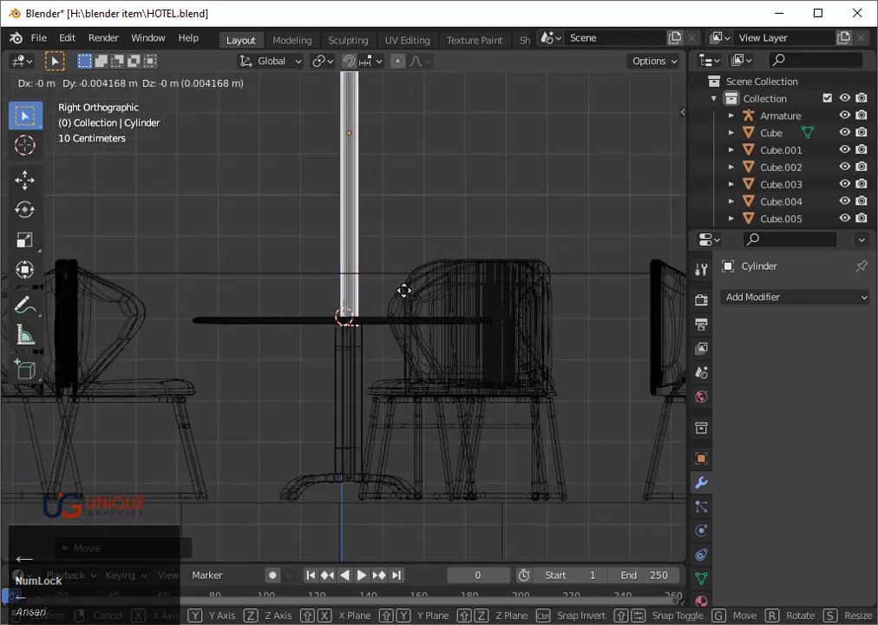
key(Left)
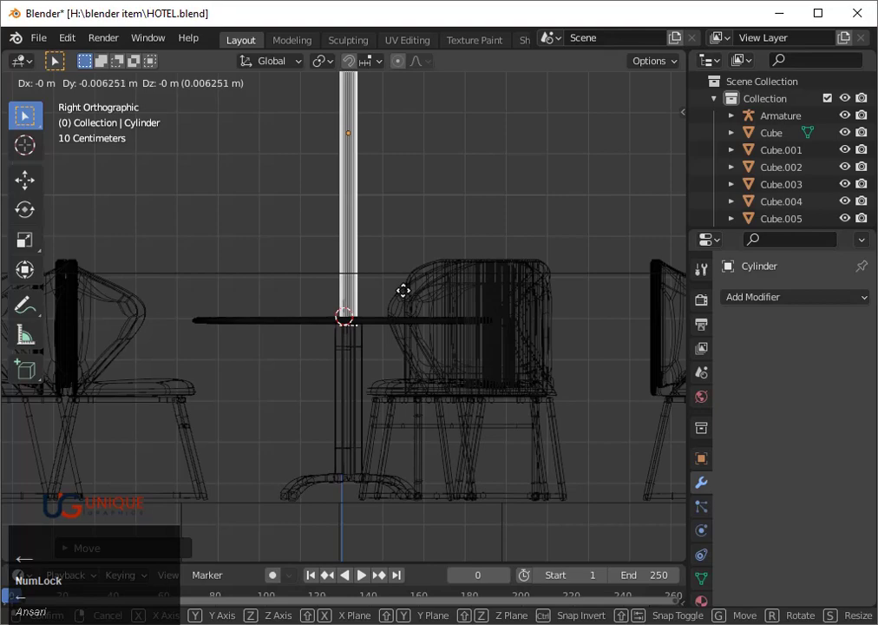
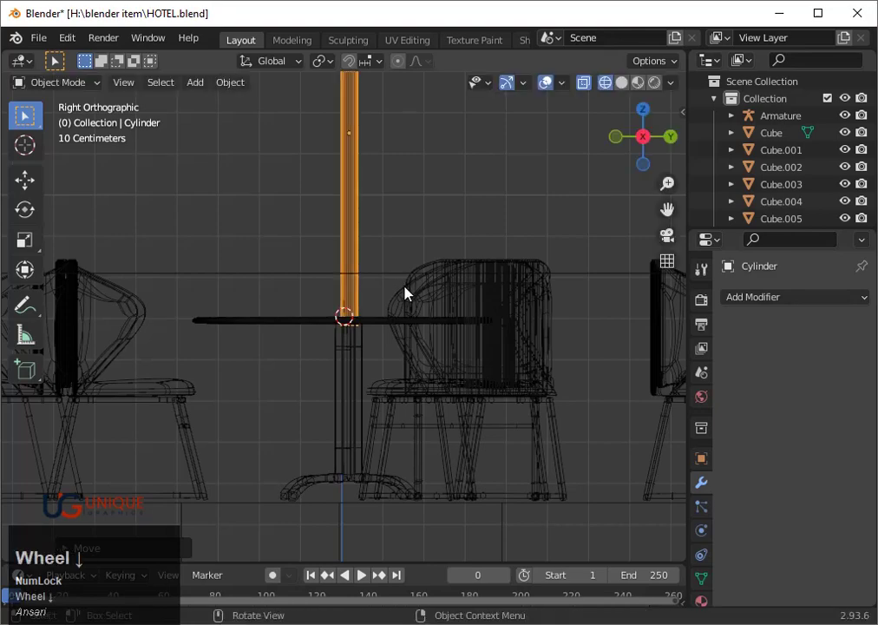
drag(346, 361, 401, 377)
key(shift+z)
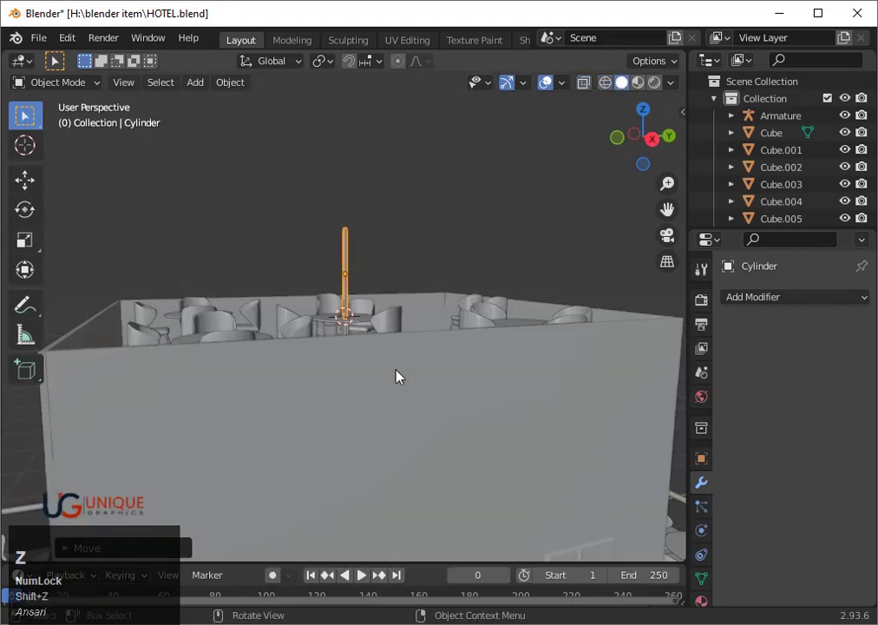
- Stretch the pole taller along Z and lower it onto the round table top
drag(364, 380, 392, 364)
scroll(up, 3)
scroll(up, 3)
key(s)
key(z)
click(405, 377)
scroll(down, 3)
key(g)
key(z)
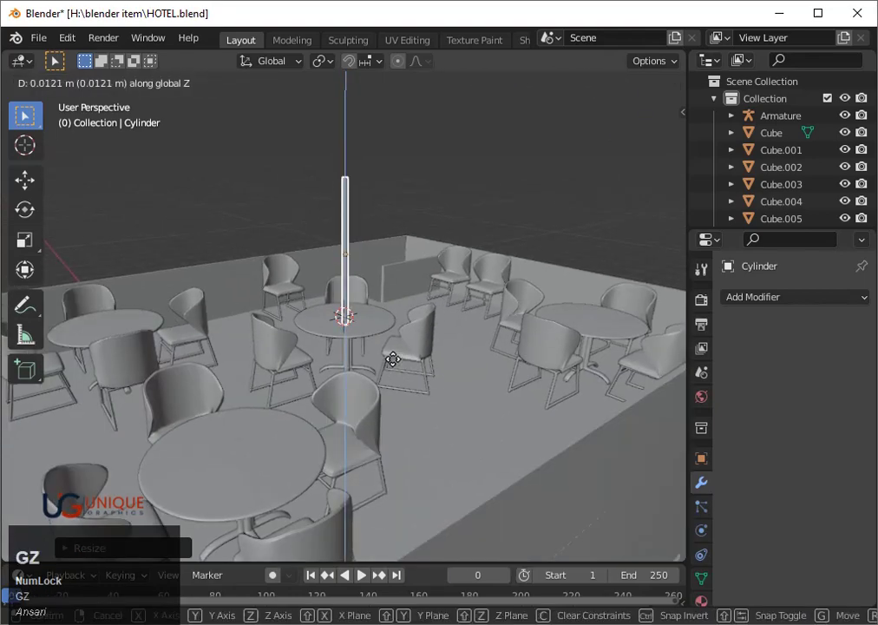
click(400, 359)
scroll(up, 3)
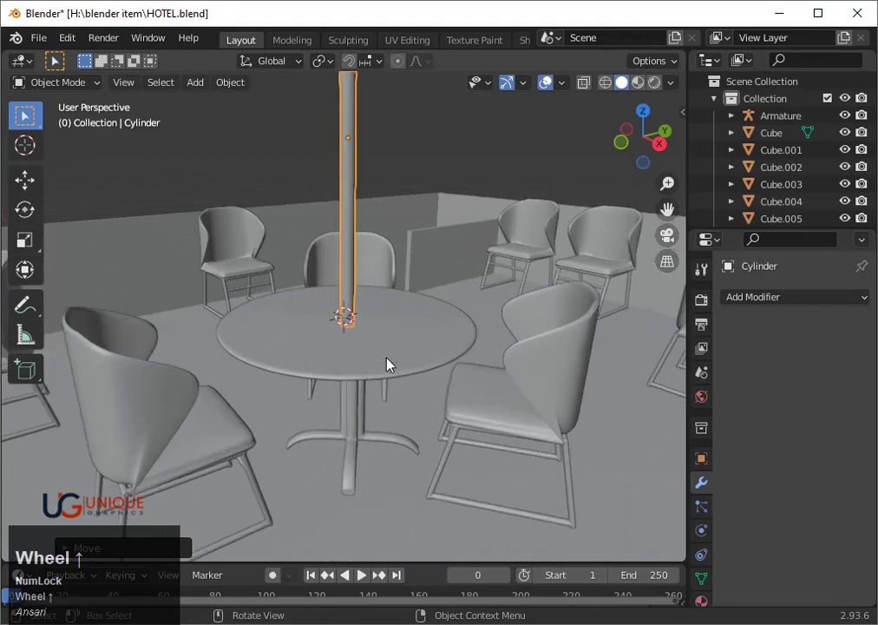
key(shift+z)
key(shift+z)
scroll(down, 3)
- Rescale the pole about 1.25 times and sink it roughly 3 cm into the table
click(442, 222)
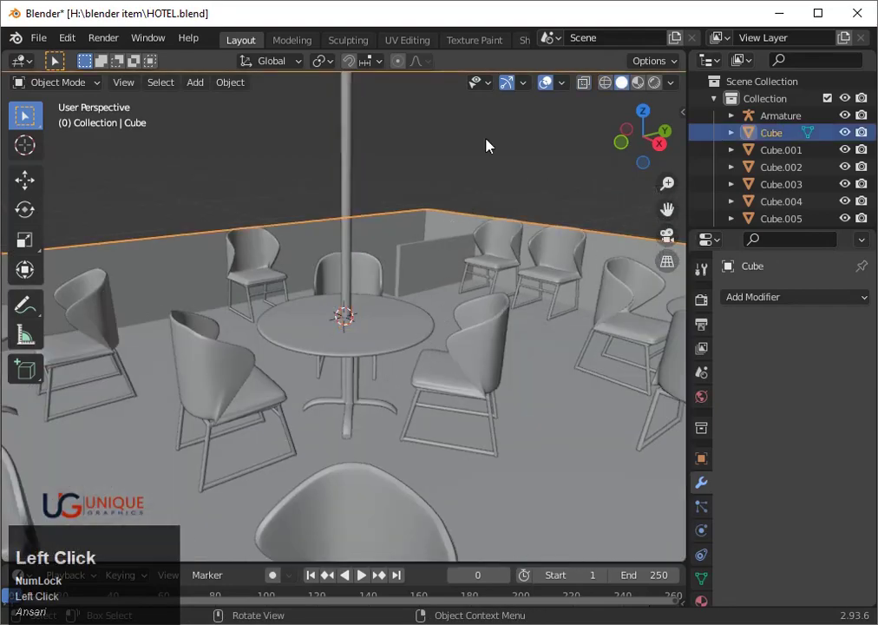
scroll(down, 3)
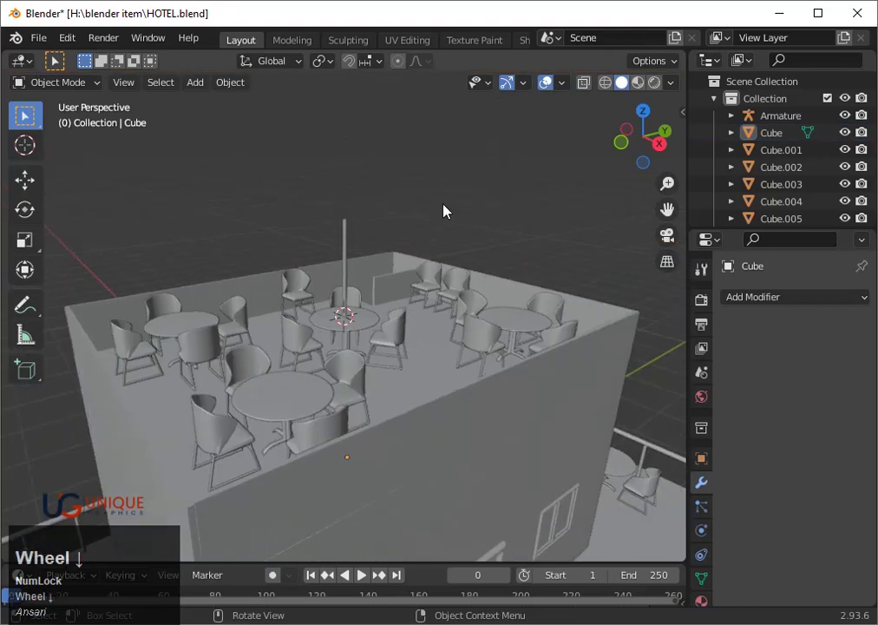
scroll(up, 3)
click(358, 268)
key(s)
click(385, 315)
text(gz)
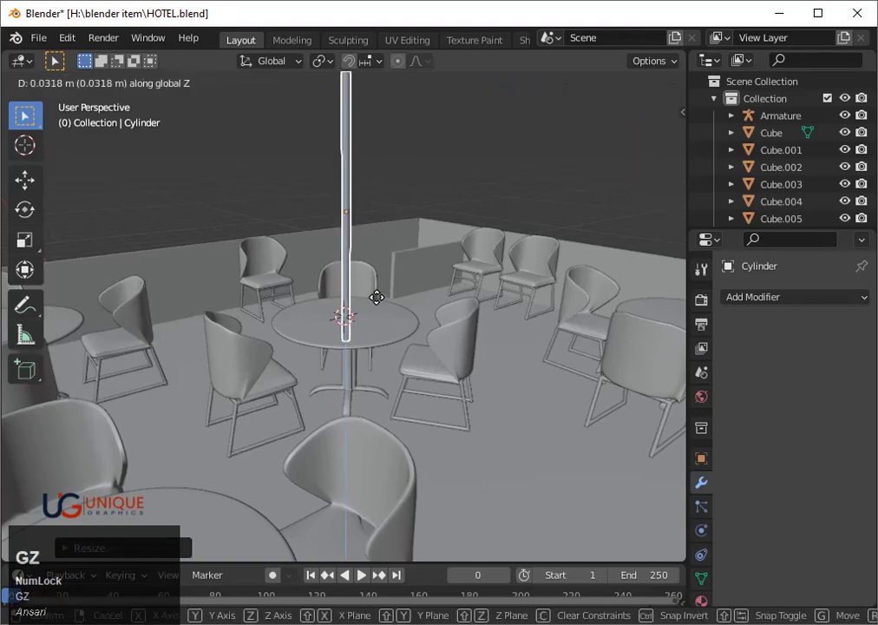
click(384, 288)
key(z)
key(shift+z)
scroll(down, 3)
click(485, 208)
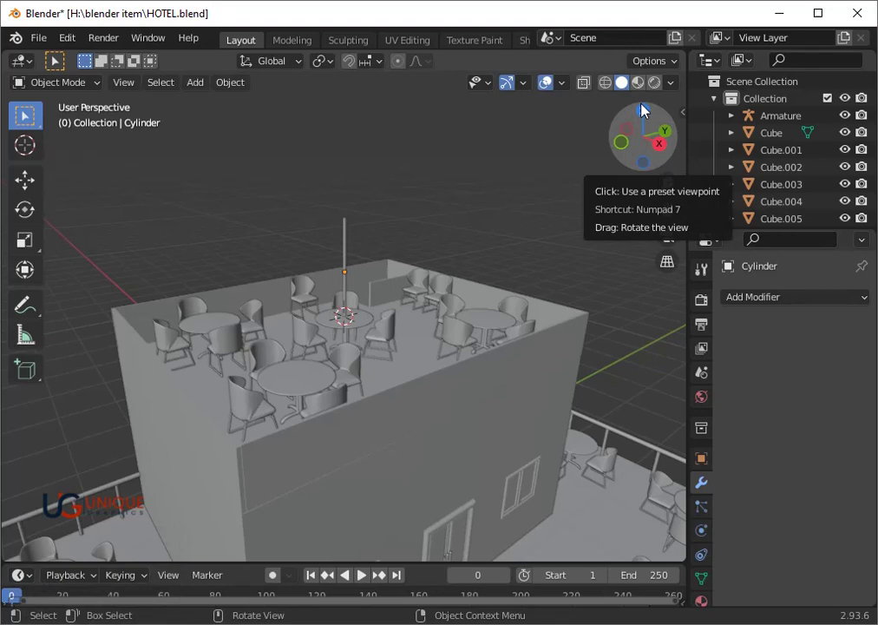
- From the top wireframe view, duplicate the pole as Cylinder.001 and Cylinder.002 onto other tables
click(653, 119)
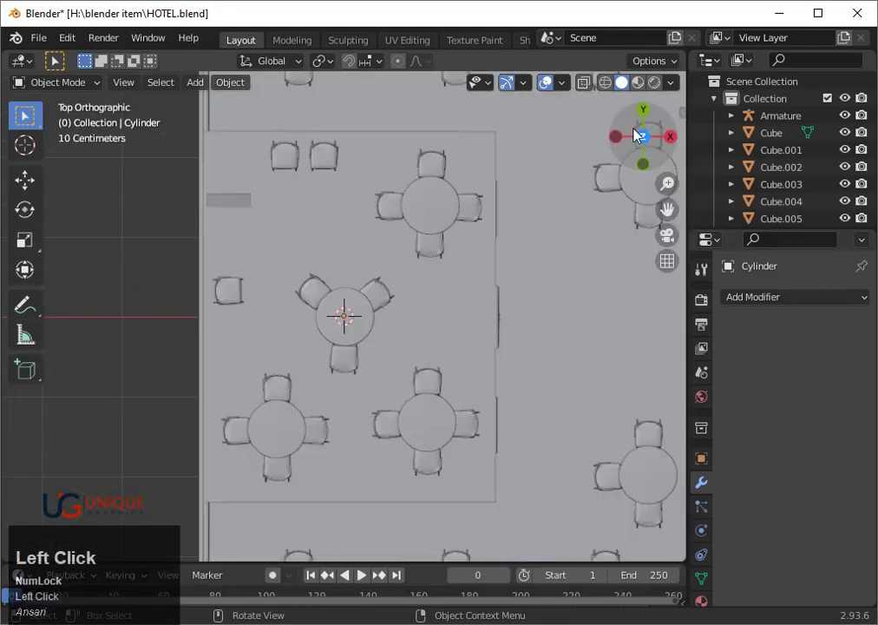
click(379, 328)
key(shift+z)
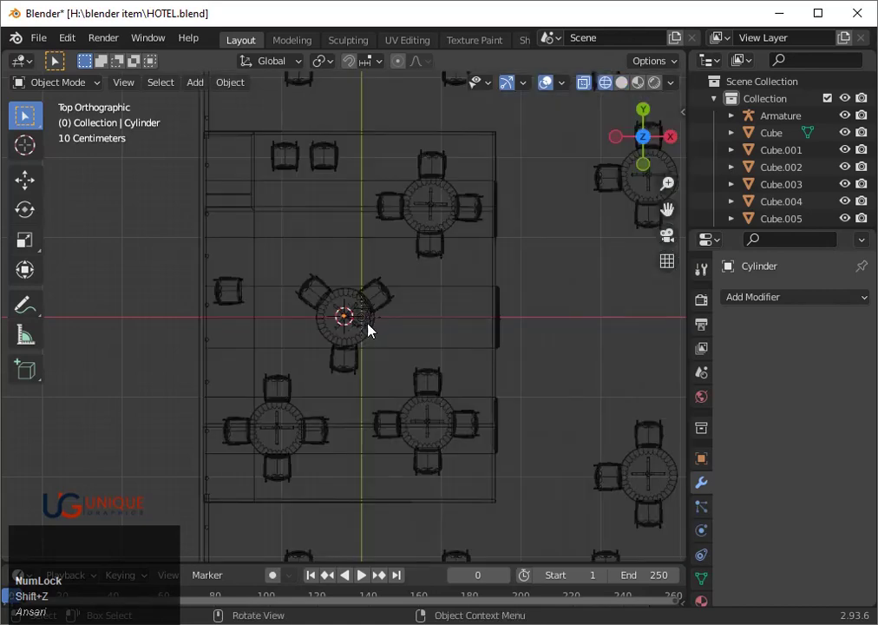
key(shift+d)
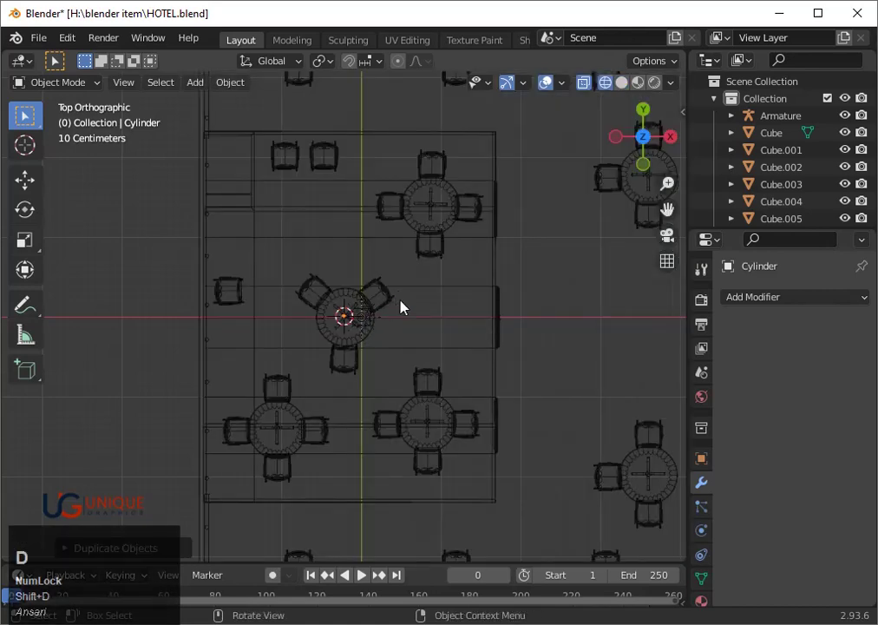
scroll(up, 3)
drag(392, 362, 356, 267)
click(356, 267)
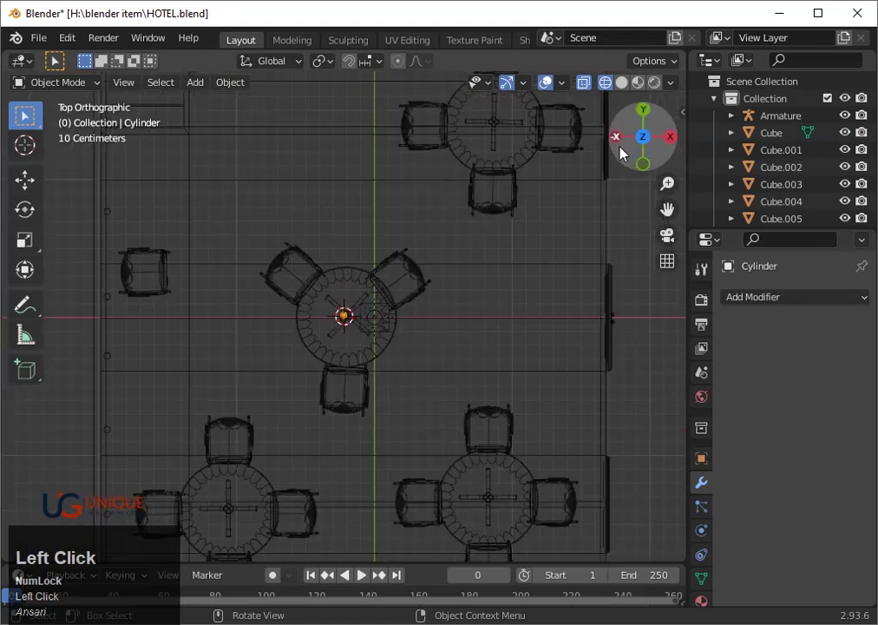
scroll(down, 3)
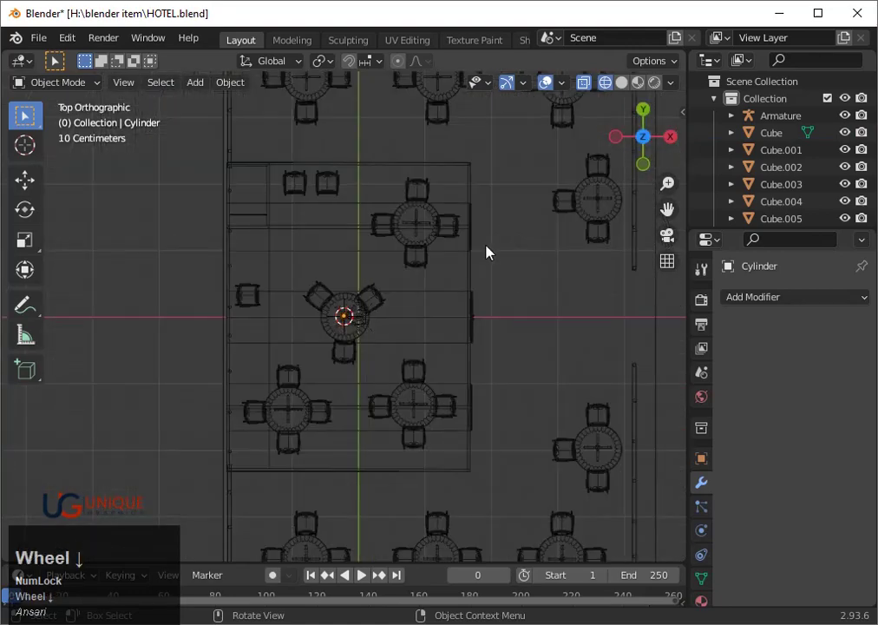
key(shift+d)
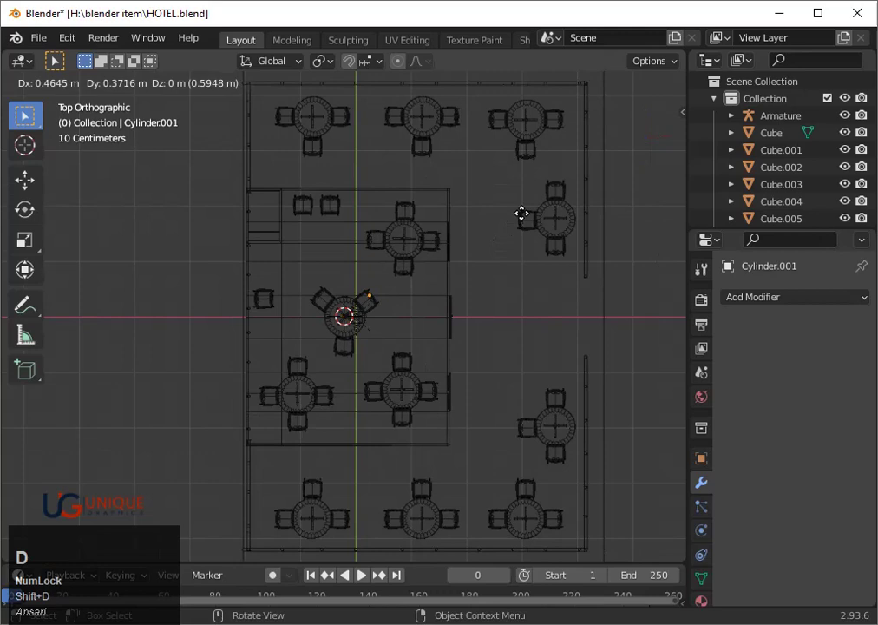
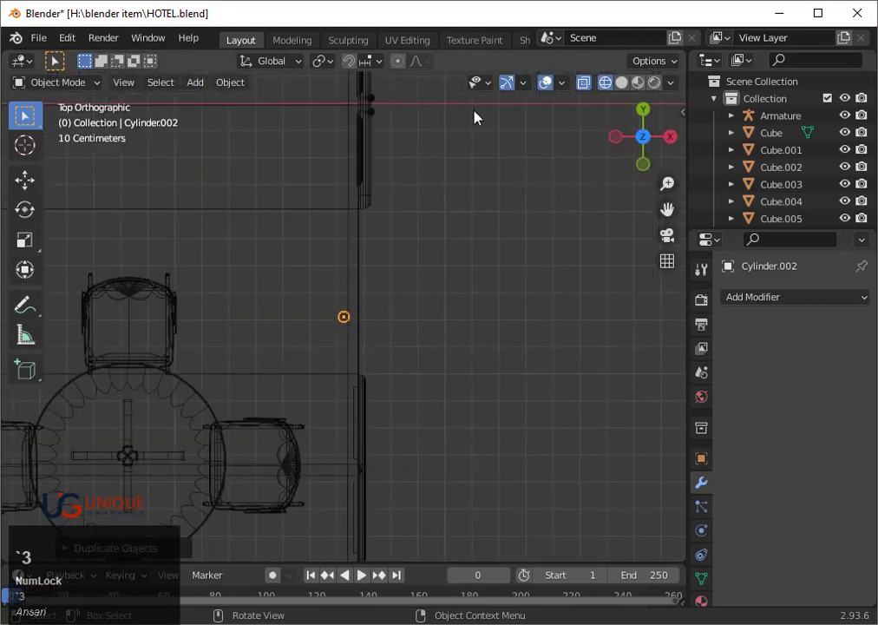
- Move Cylinder.002 along Y to the inner room's lower-right corner and check it in solid shading
scroll(down, 3)
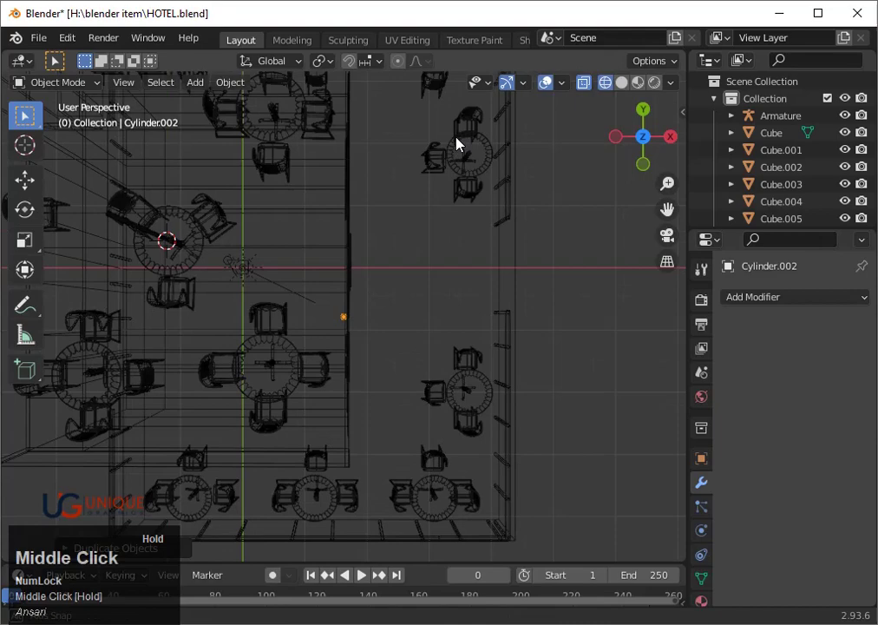
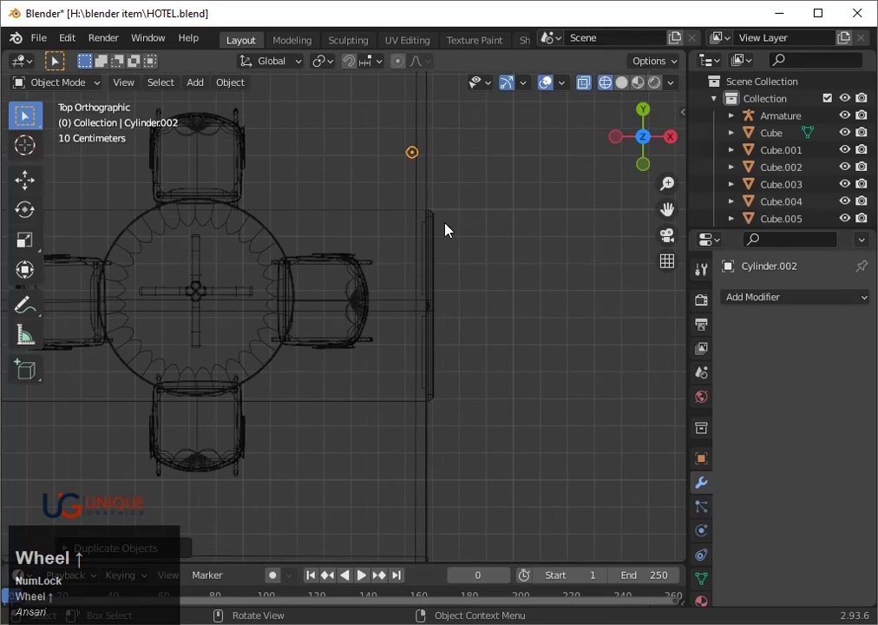
key(g)
key(y)
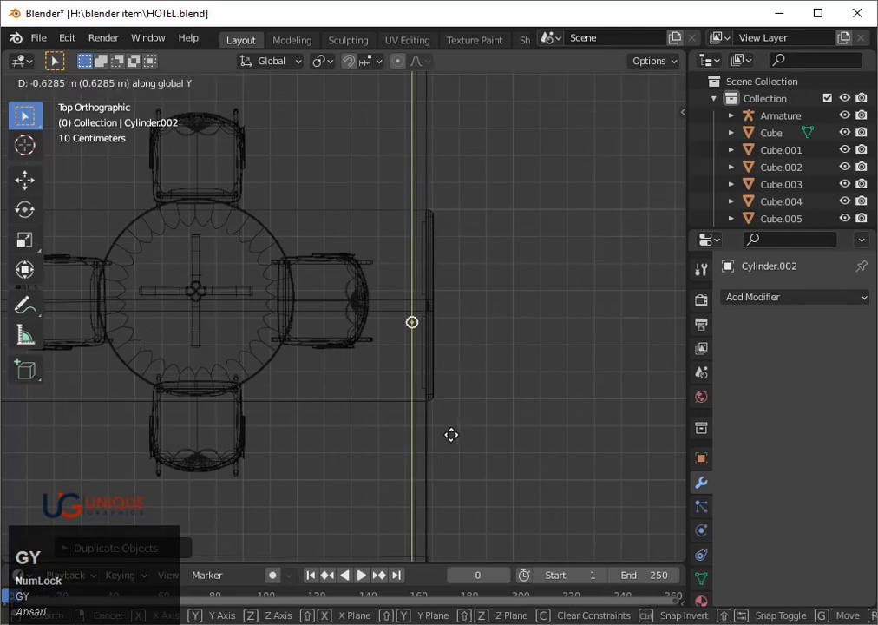
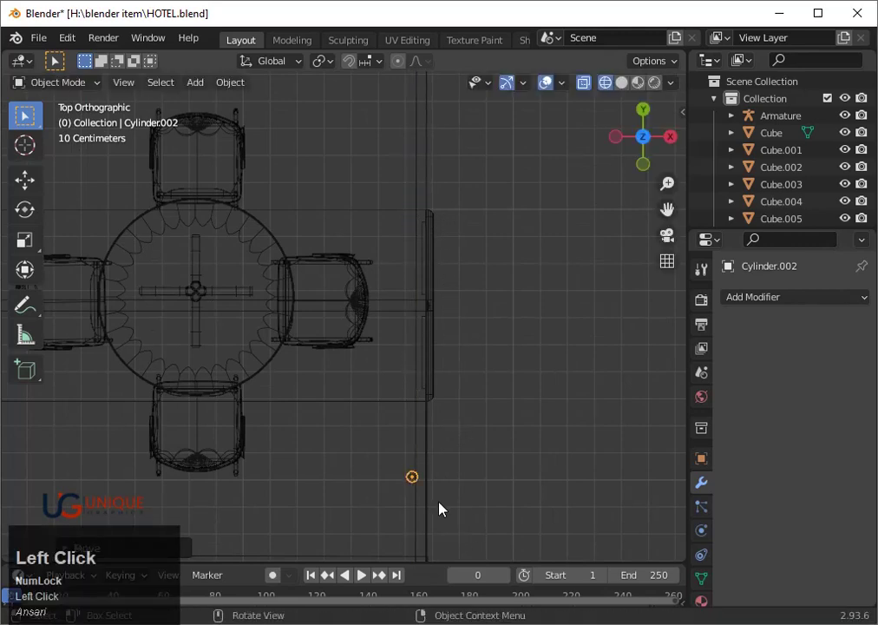
key(`)
key(3)
scroll(up, 3)
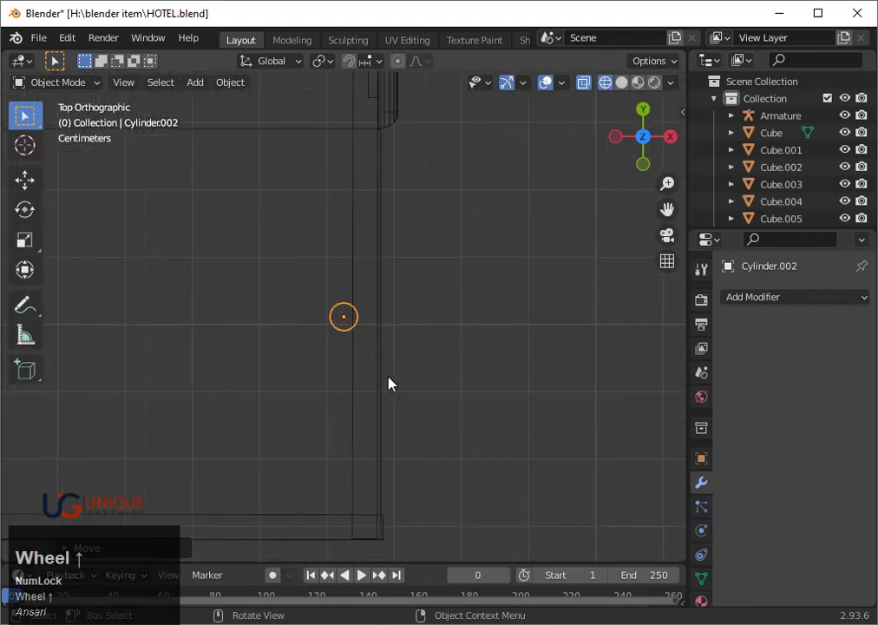
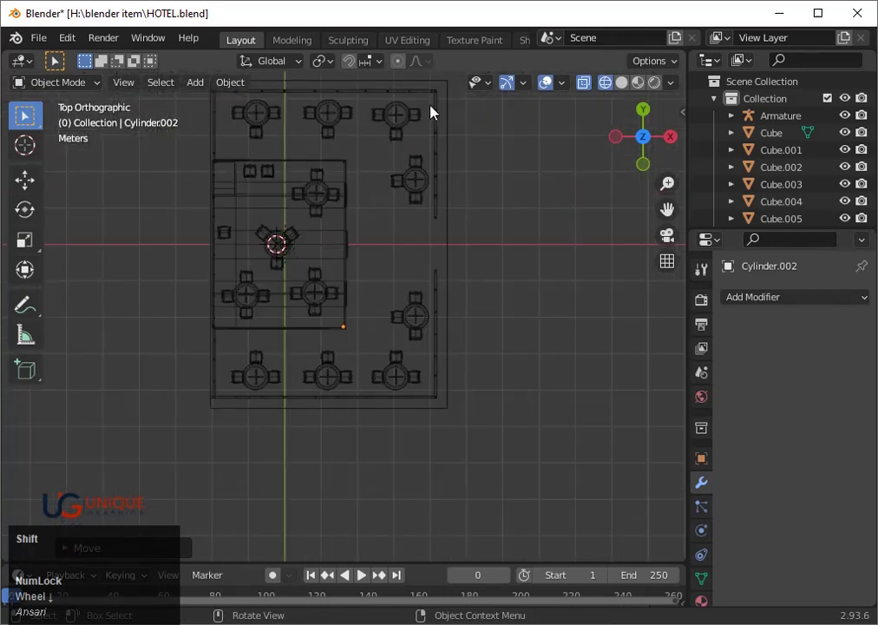
key(shift+z)
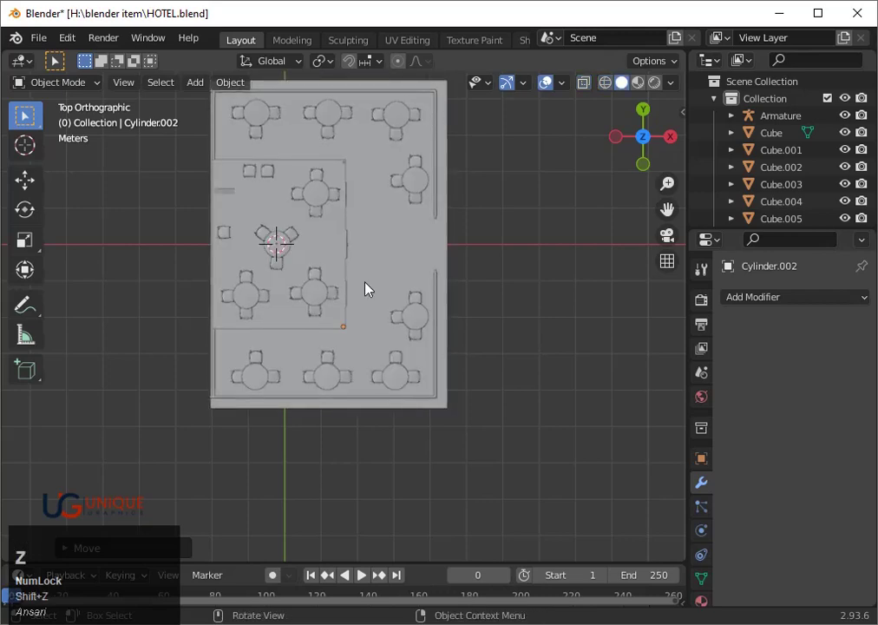
scroll(up, 3)
scroll(down, 3)
drag(354, 100, 360, 266)
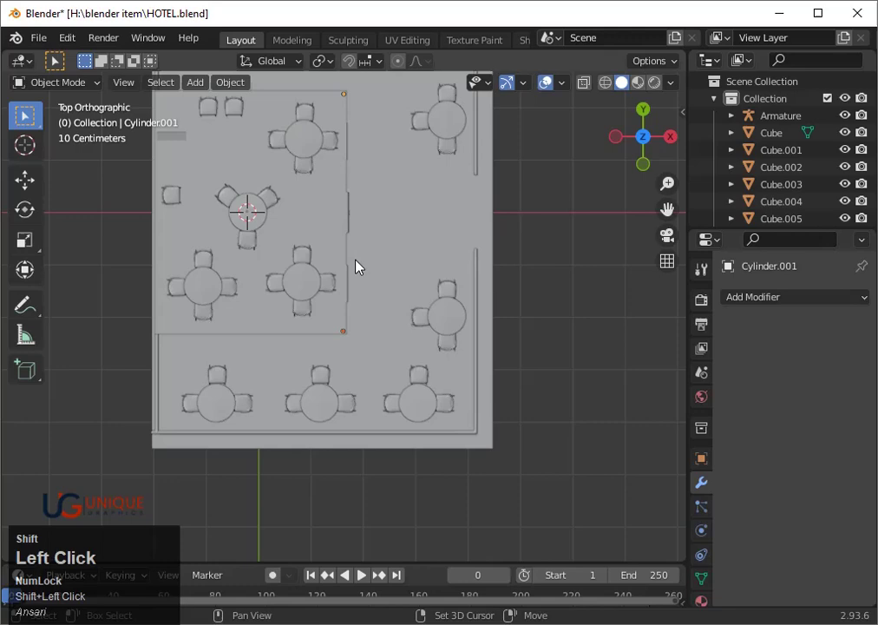
- Back in wireframe, duplicate the pole as Cylinder.003 and start moving it along X
key(shift+z)
key(shift+d)
key(x)
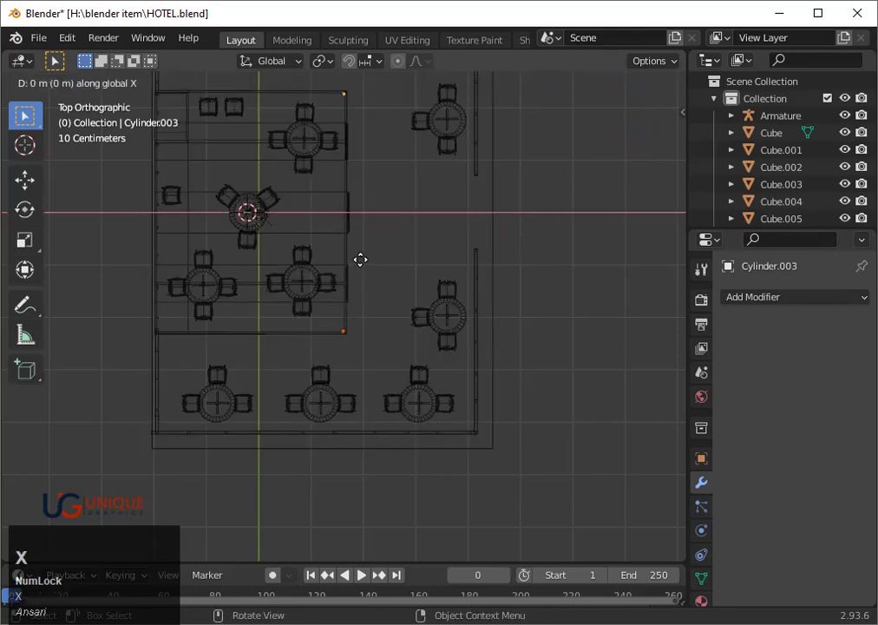
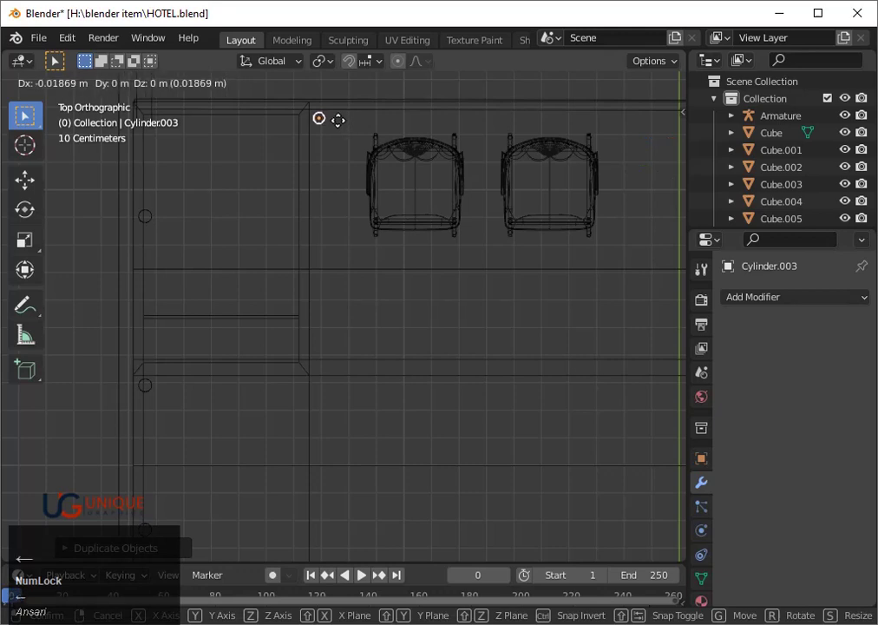
- Nudge Cylinder.003 about 3 cm along X onto the inner room's upper-left corner
key(Down)
key(Left)
key(Up)
key(Left)
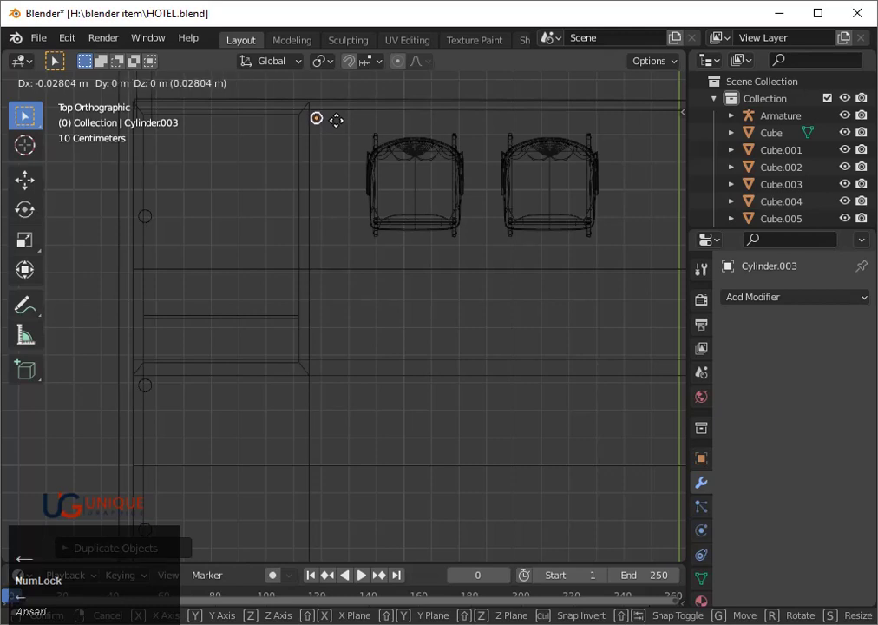
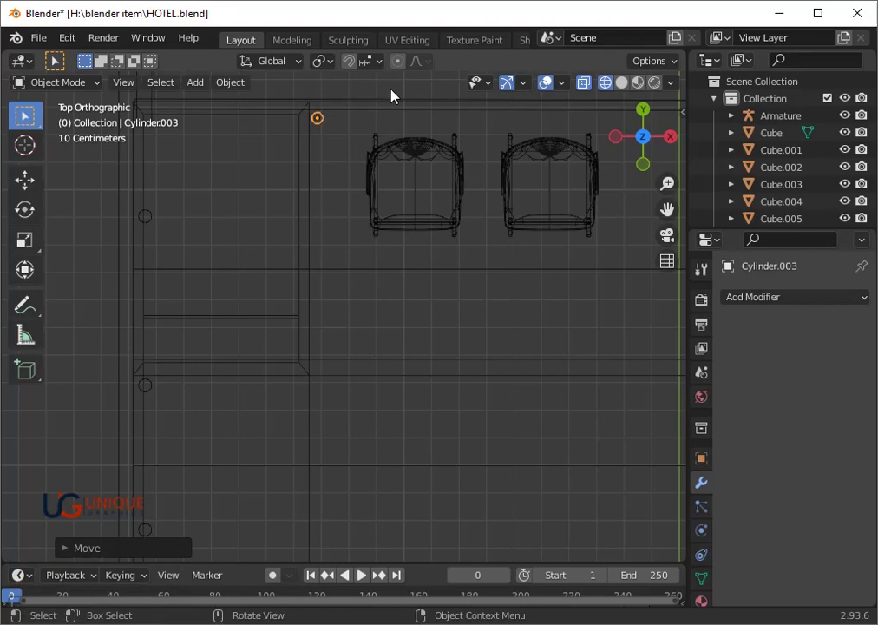
- Check the floor plan from below and above, then select and zoom onto Cylinder.004
scroll(down, 3)
middle_click(429, 264)
scroll(down, 3)
click(650, 144)
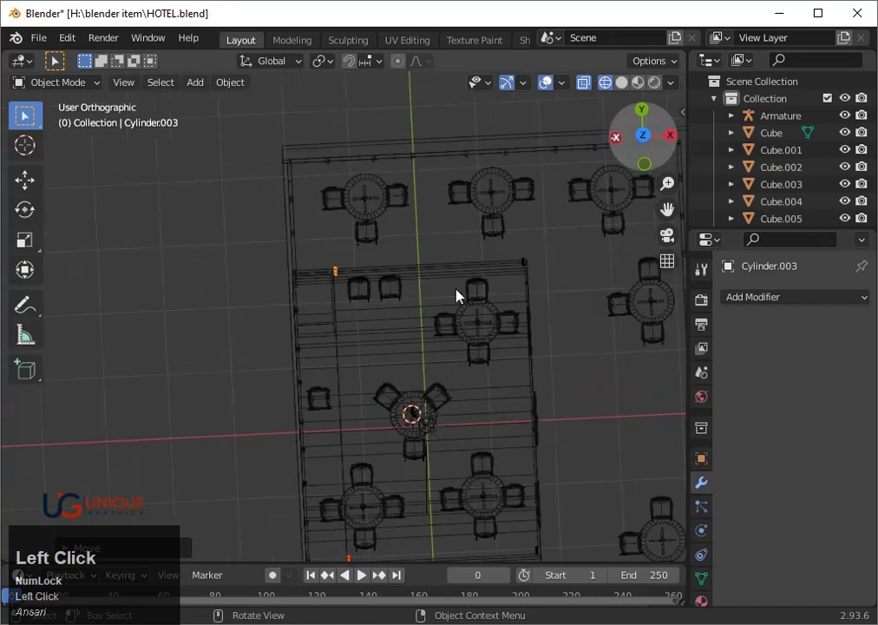
scroll(up, 3)
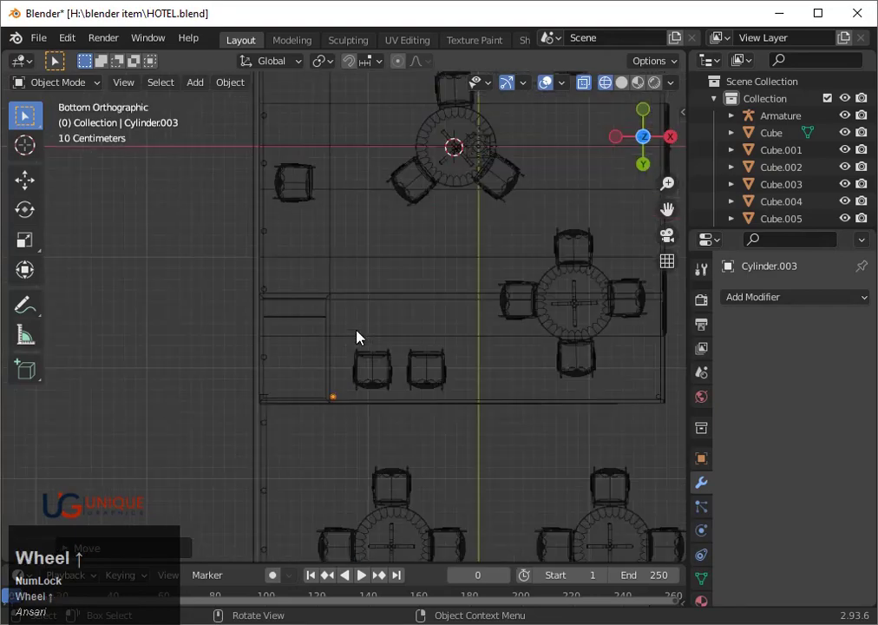
key(`)
text(3)
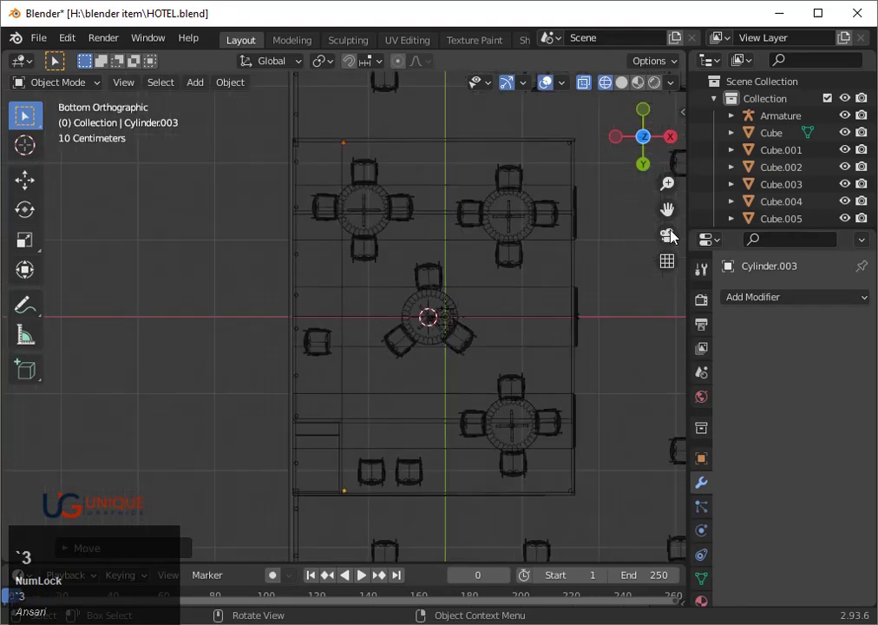
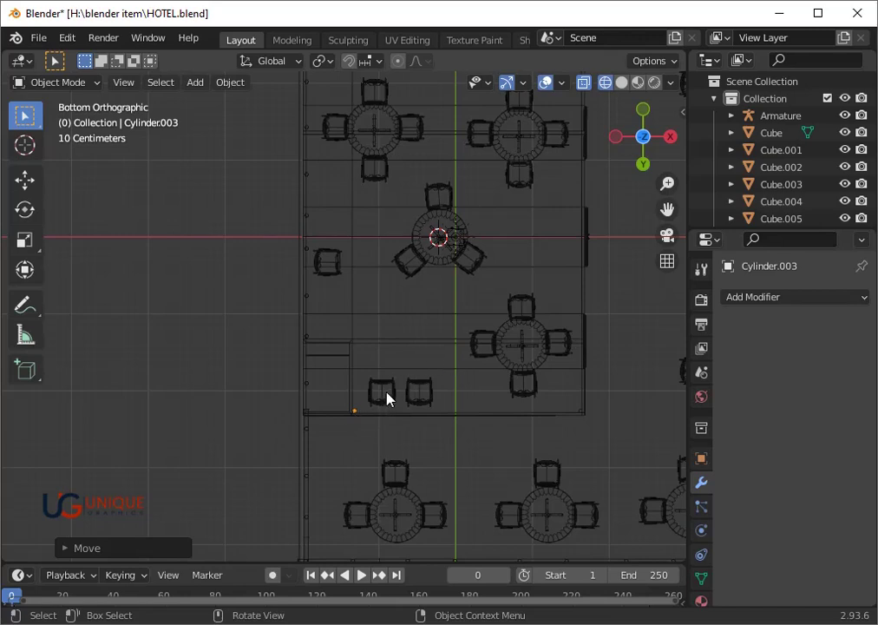
click(651, 140)
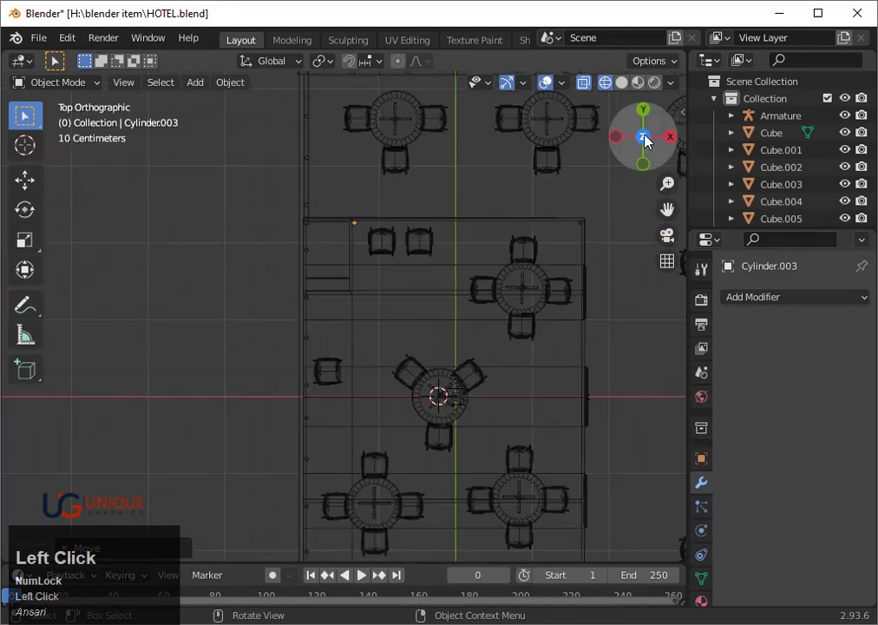
scroll(down, 3)
click(354, 500)
key(`)
text(3)
key(3)
scroll(down, 3)
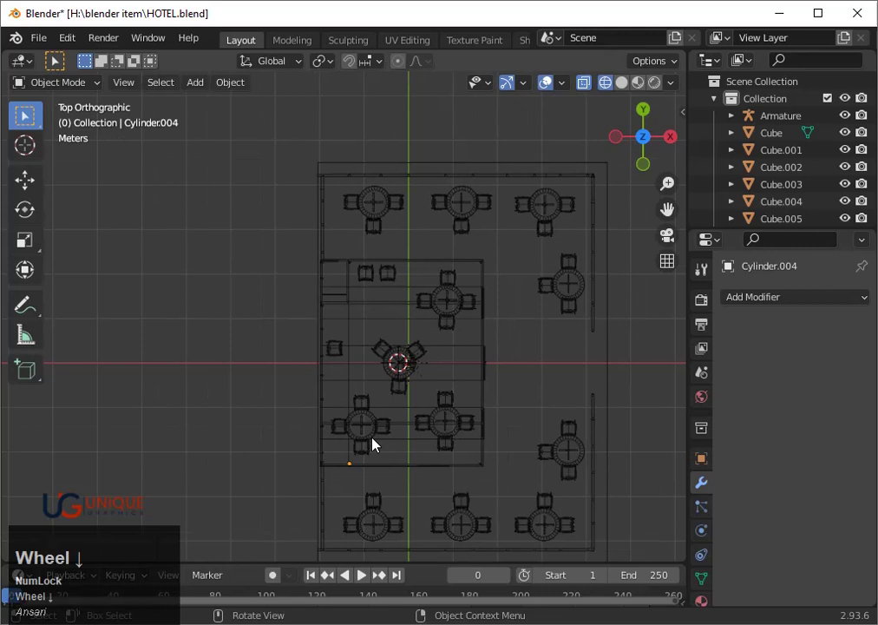
key(`)
key(3)
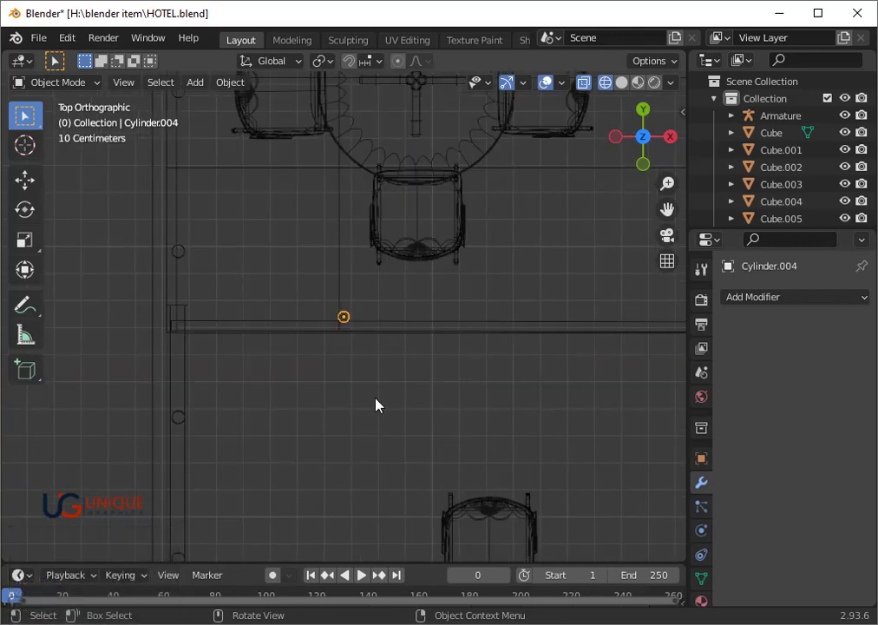
- Move Cylinder.004 0.6 m along X to the inner room's lower-left corner and fine-tune it
key(g)
key(x)
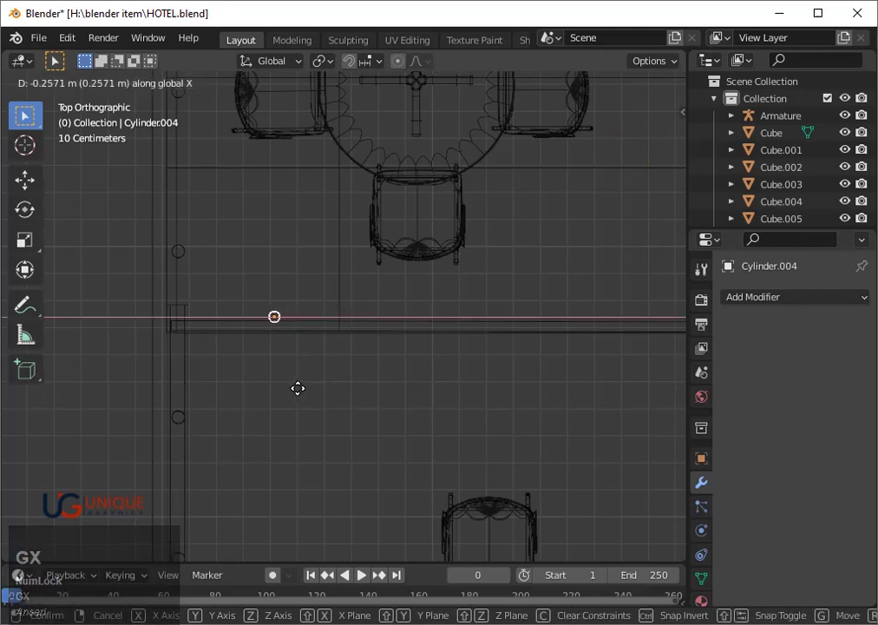
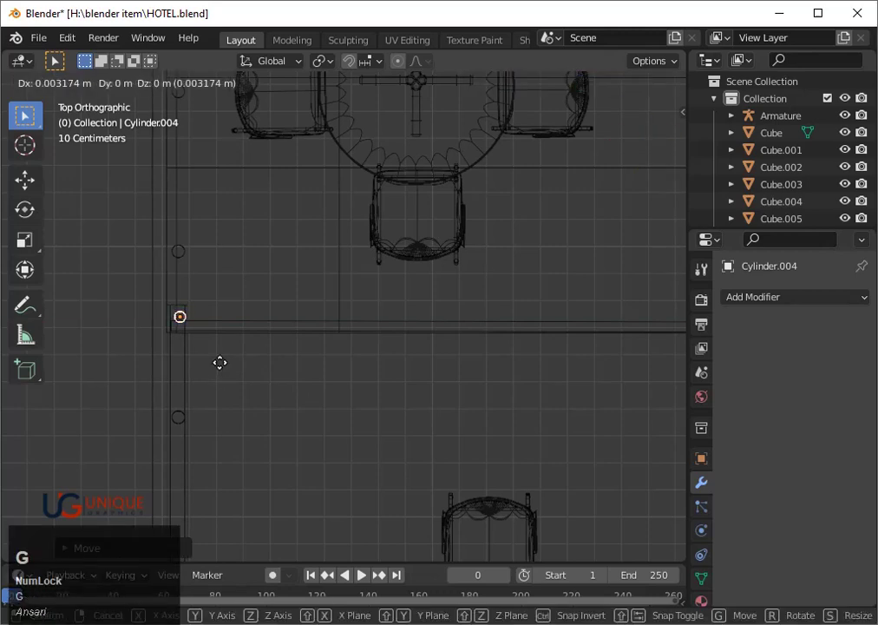
key(Up)
key(Right)
key(Up)
key(Right)
key(space)
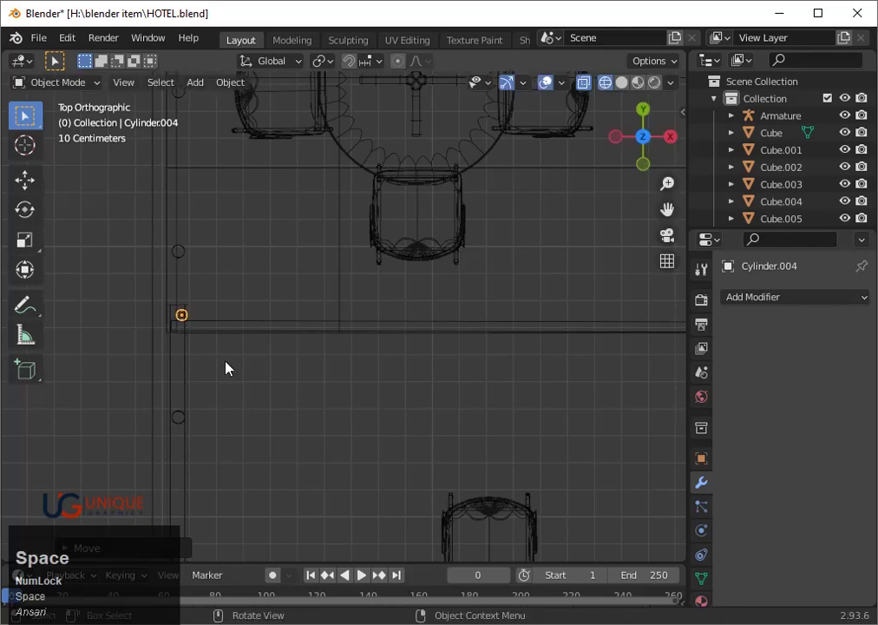
- Inspect the building in solid shading, return to top view and select the lower-right corner pole
key(shift+z)
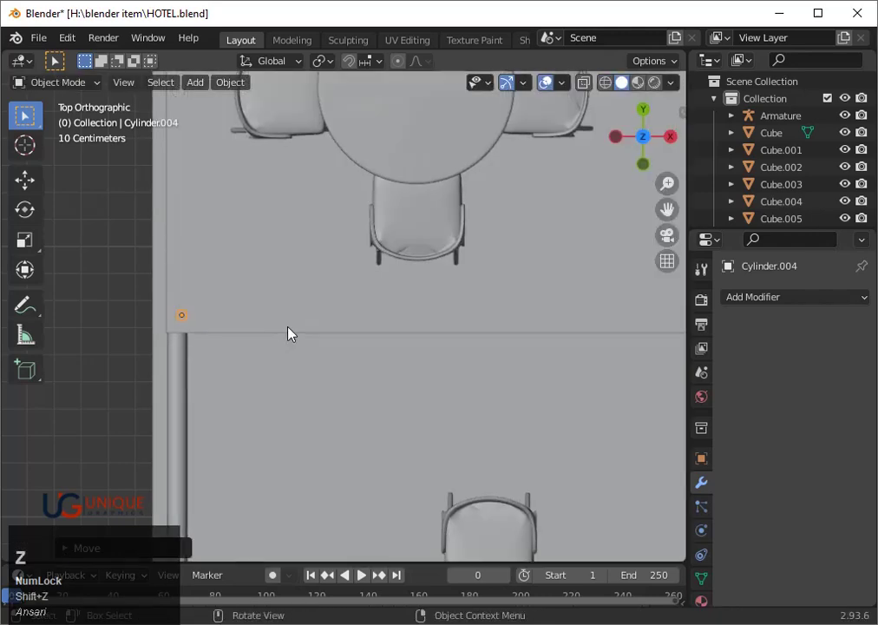
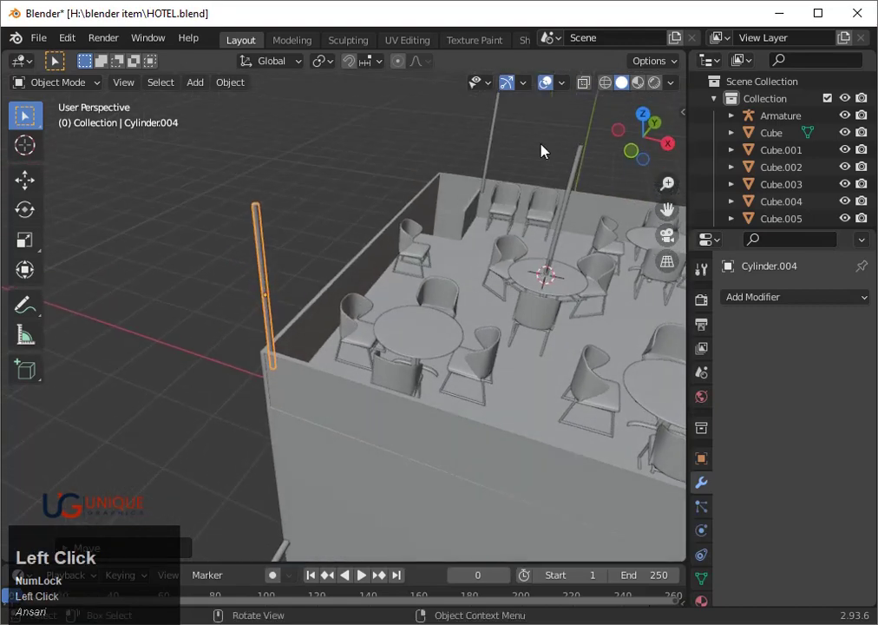
scroll(down, 3)
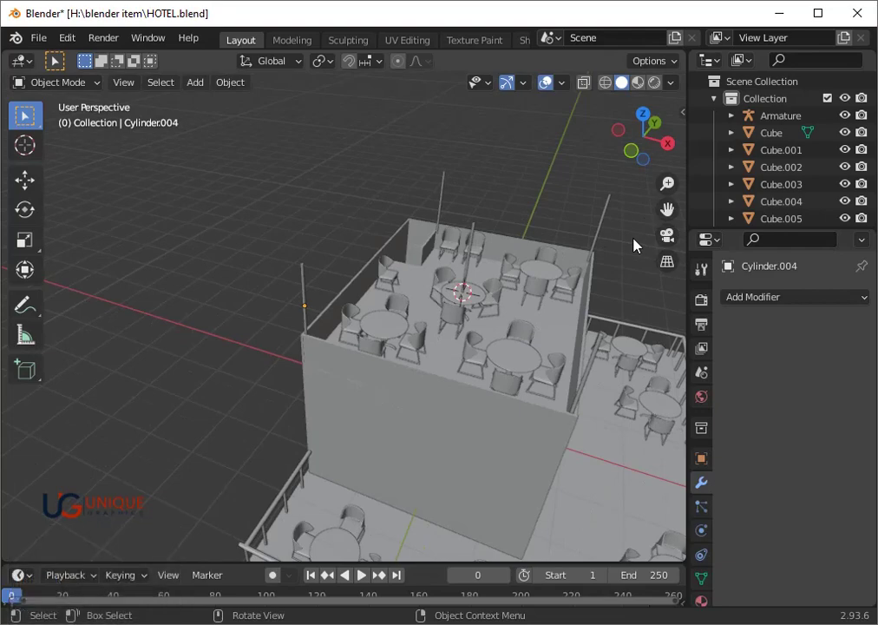
scroll(down, 3)
drag(571, 279, 536, 259)
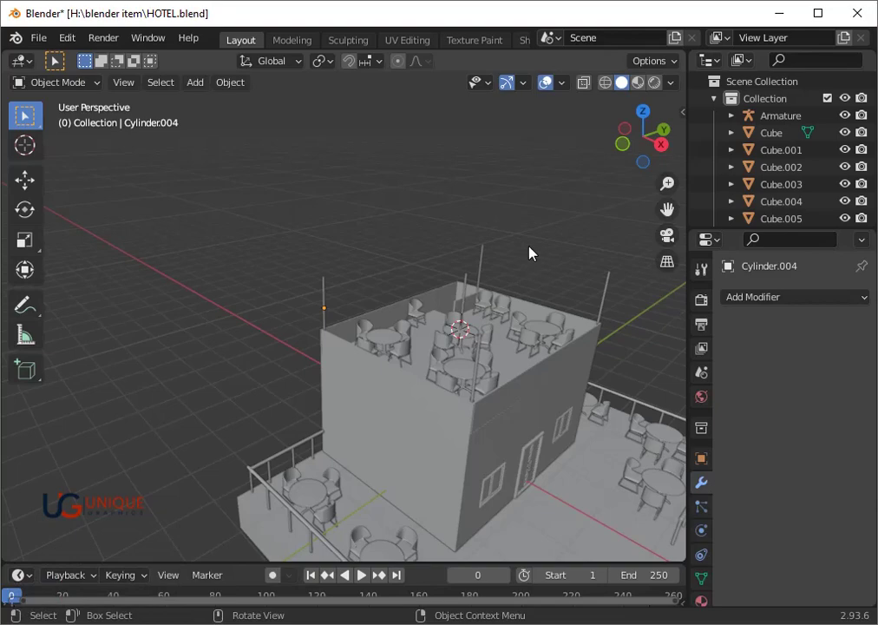
click(651, 123)
scroll(down, 3)
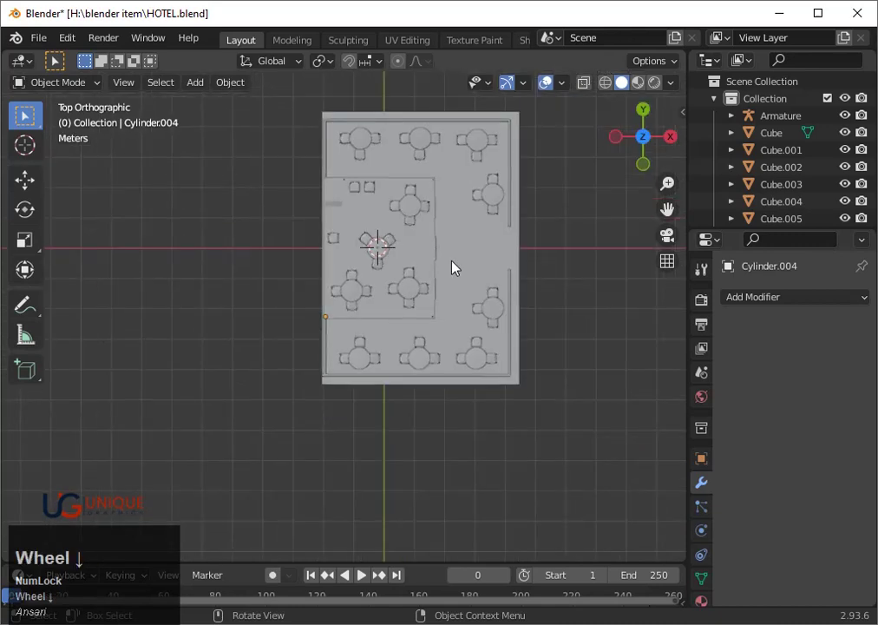
scroll(up, 3)
key(`)
key(3)
click(676, 214)
scroll(up, 3)
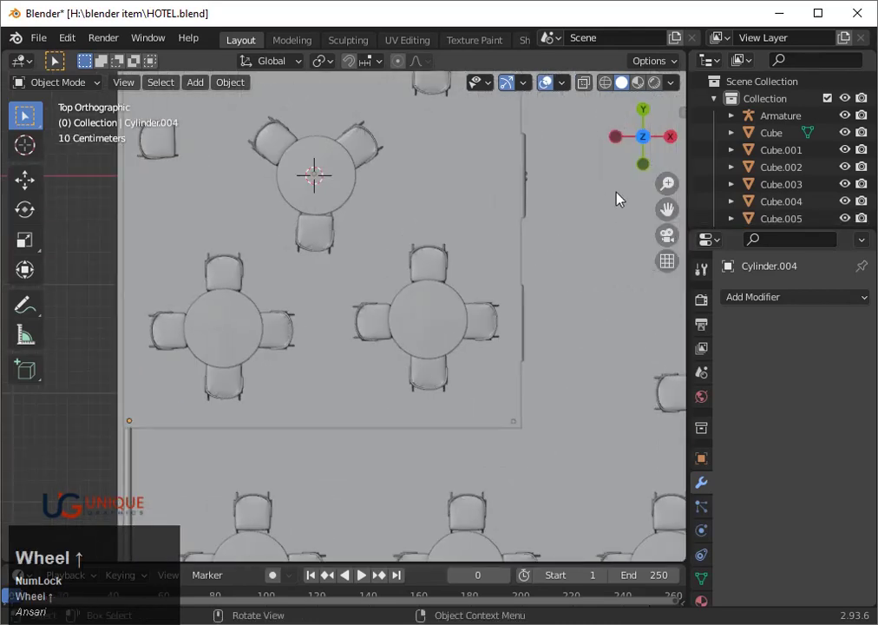
drag(667, 206, 495, 466)
click(495, 466)
scroll(down, 3)
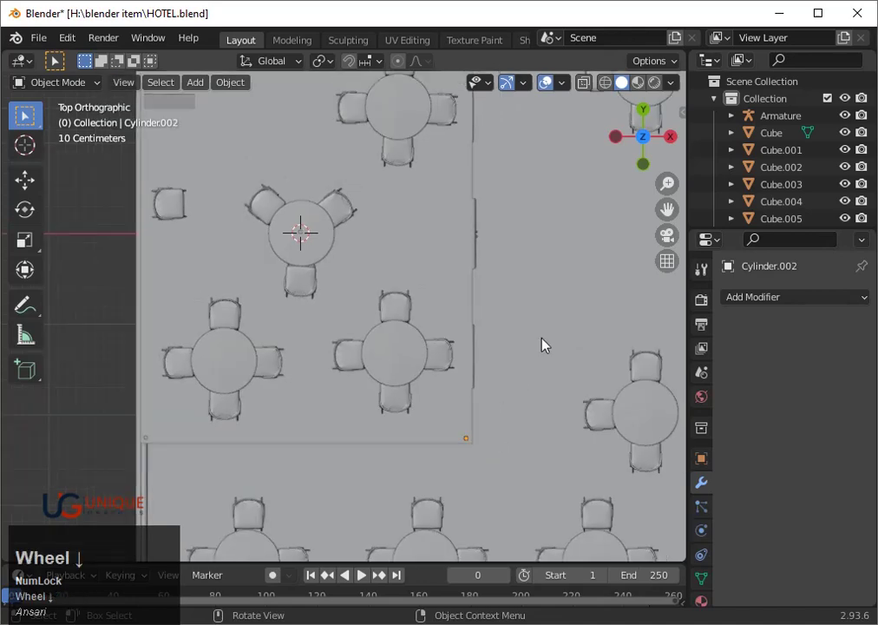
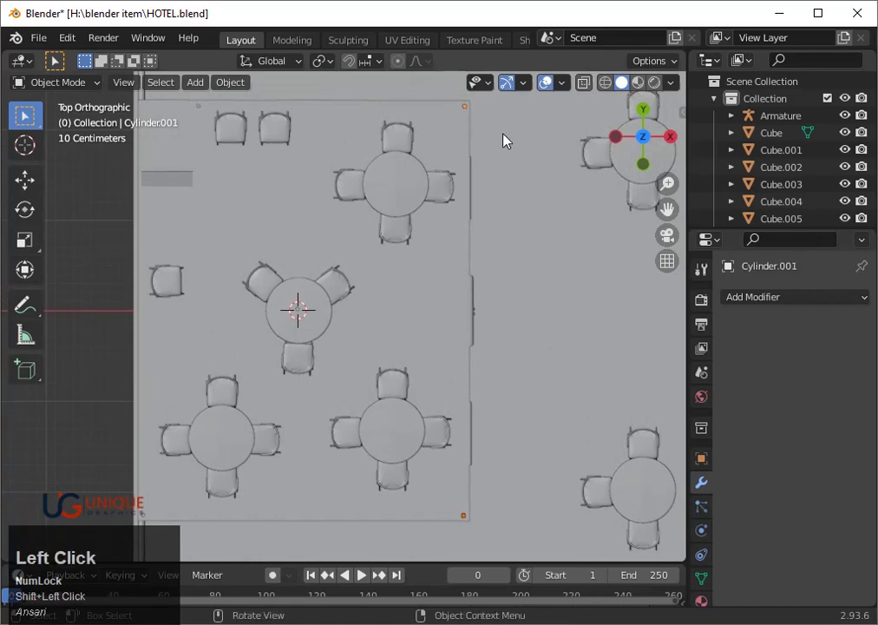
- Duplicate it as Cylinder.005 and shift it about 1.8 m along X onto the three-chair table
key(shift+d)
key(y)
key(x)
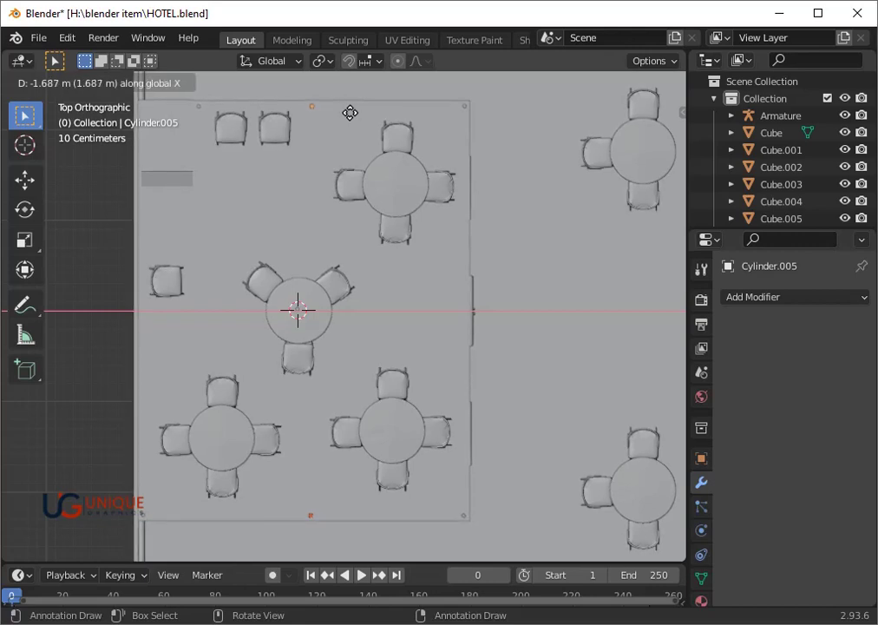
key(x)
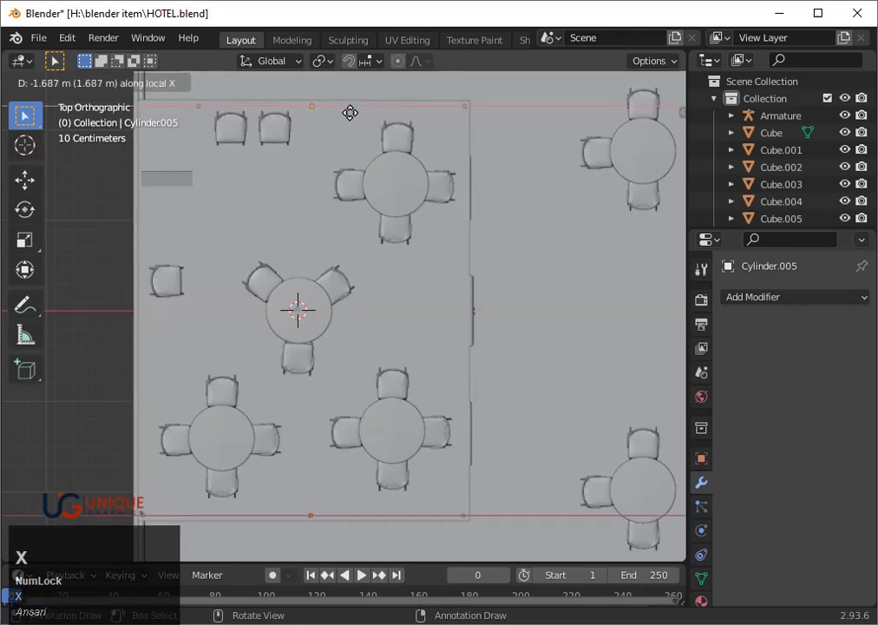
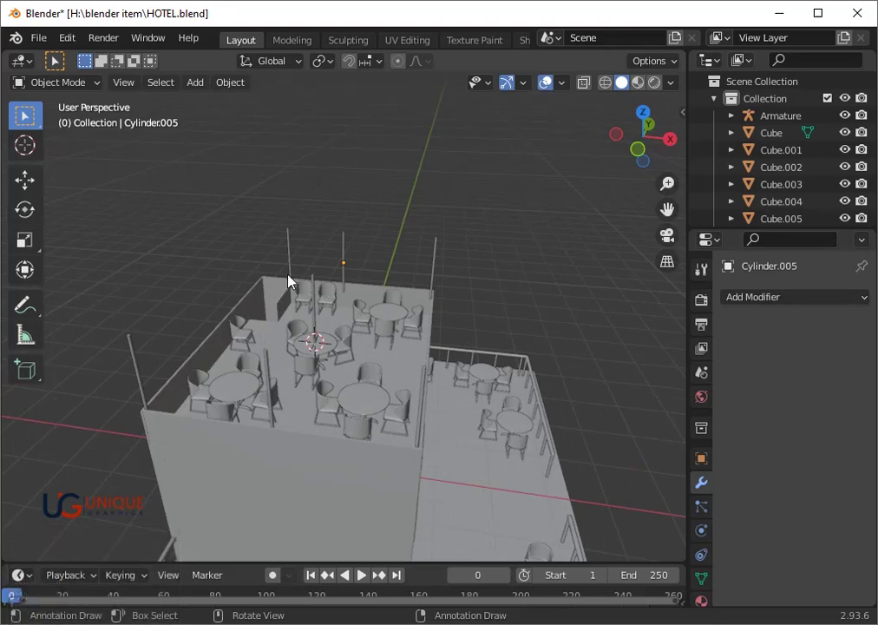
scroll(up, 3)
- Edit the pole's mesh, widening its top face into a disc and extruding a raised cup upward
click(303, 277)
text(3)
key(Tab)
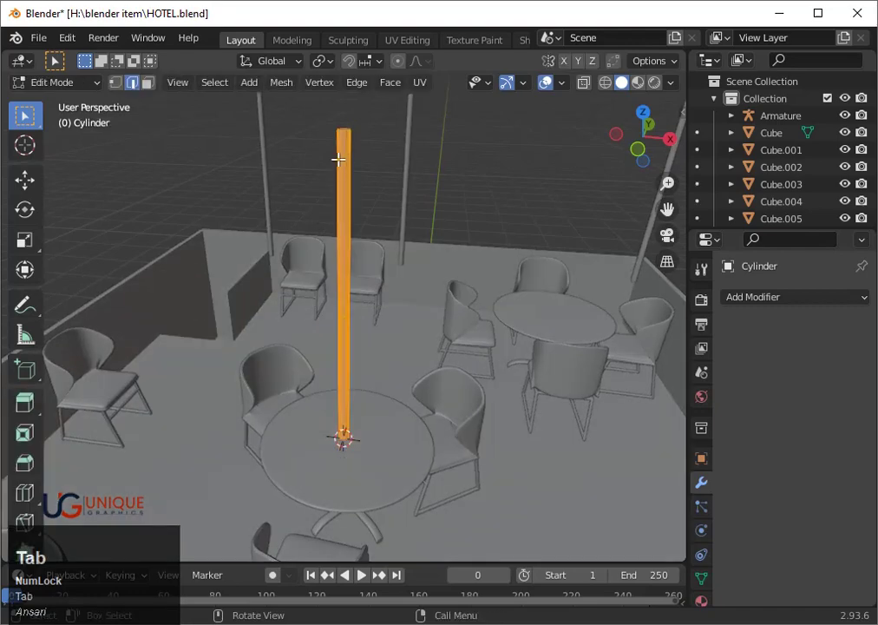
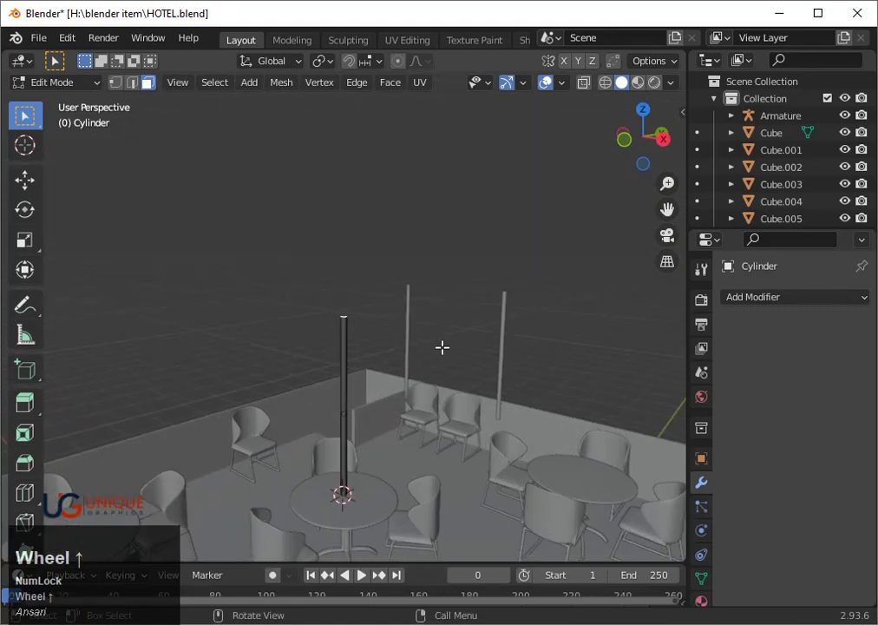
click(474, 359)
key(s)
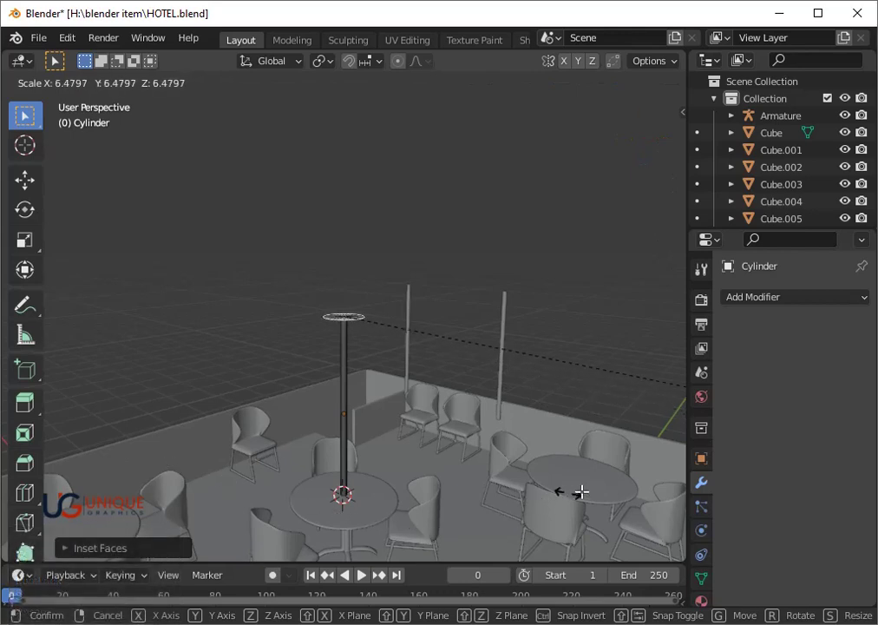
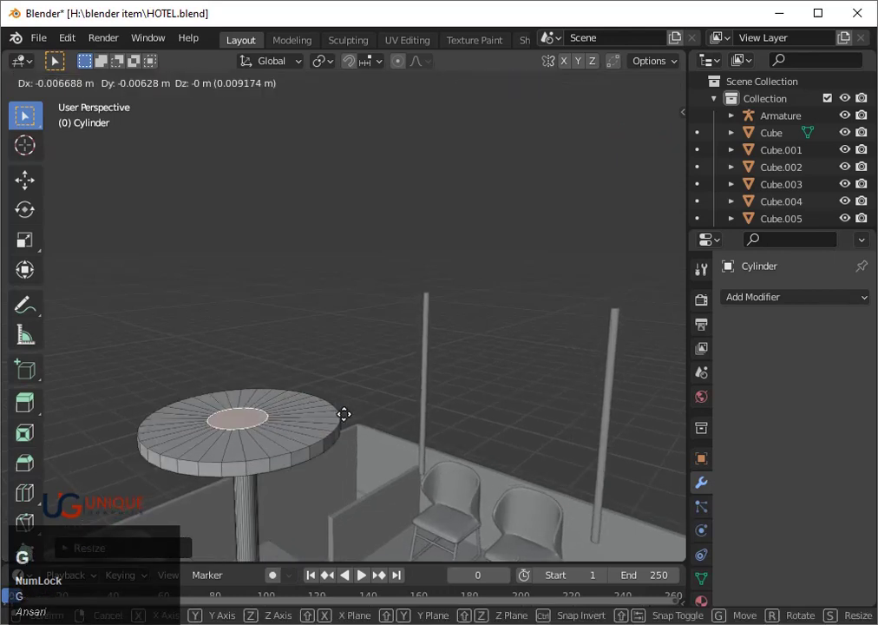
key(z)
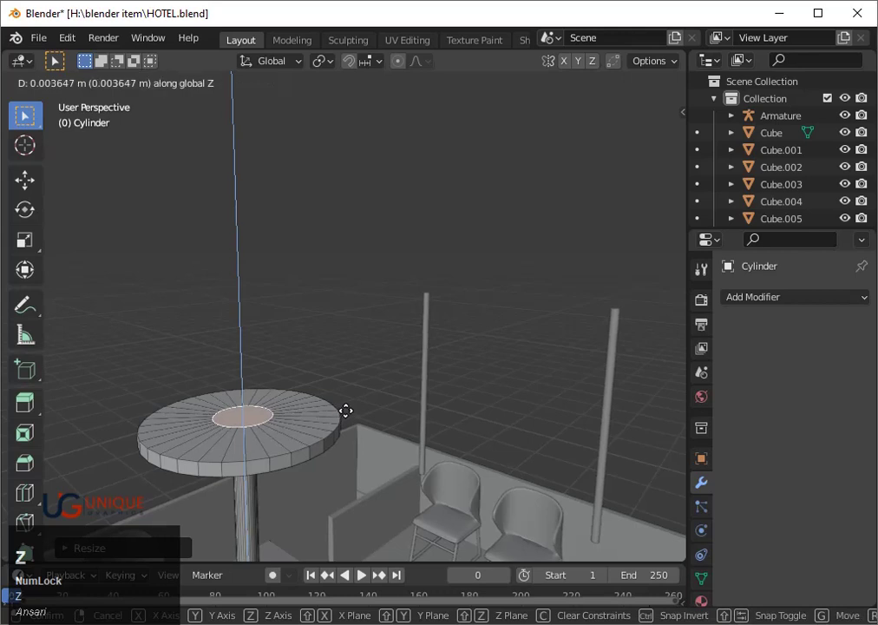
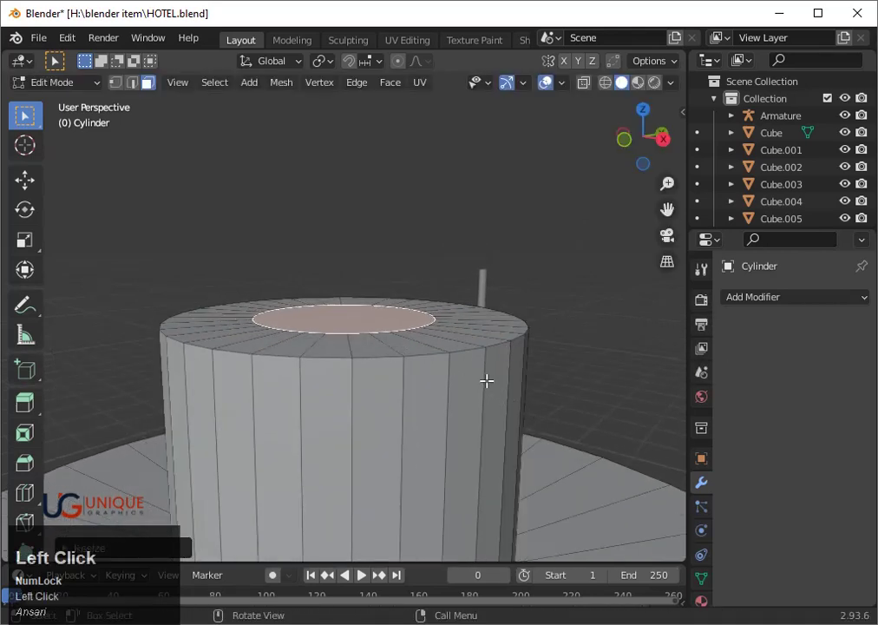
key(g)
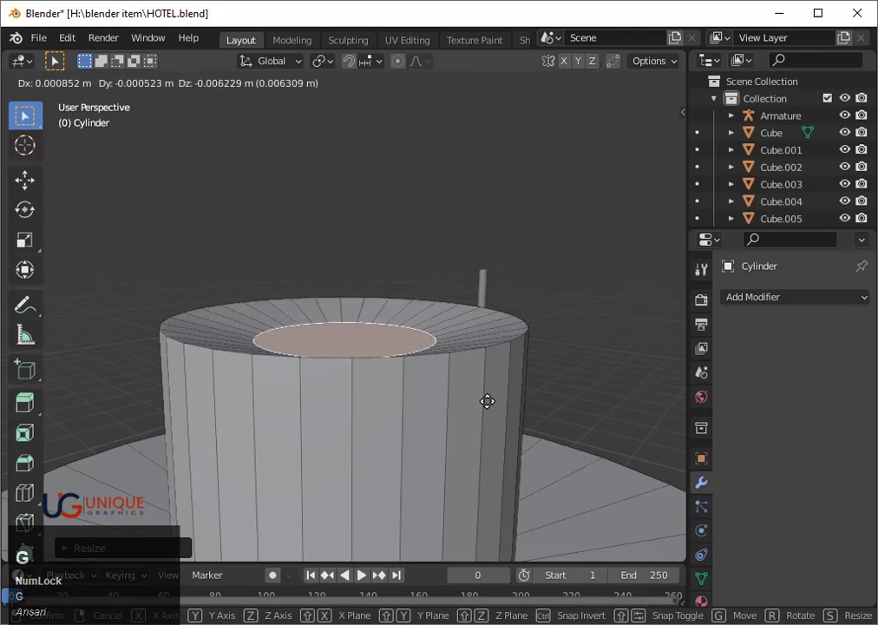
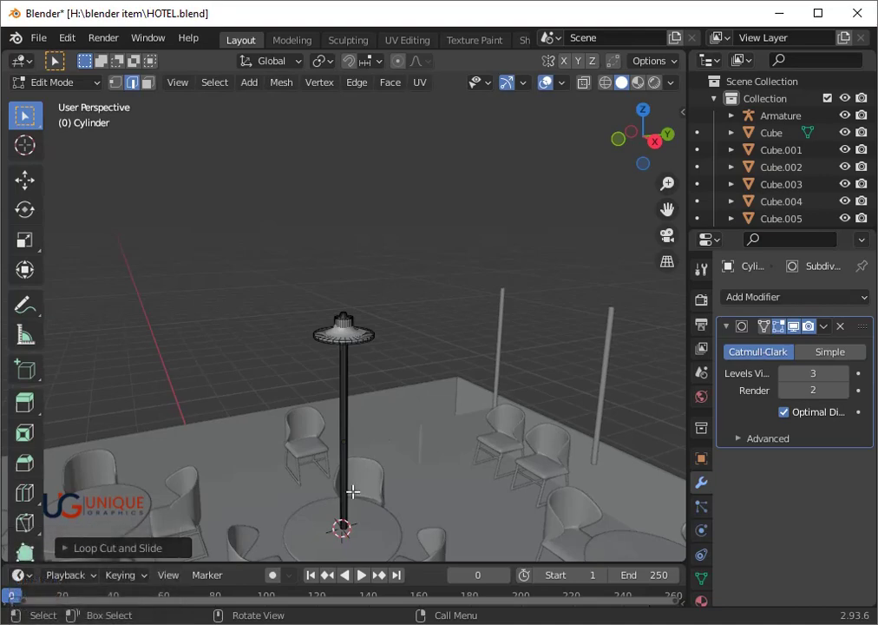
- Add edge loops near the disc rim and cup base so they stay crisp, then view the smoothed lamp
scroll(up, 3)
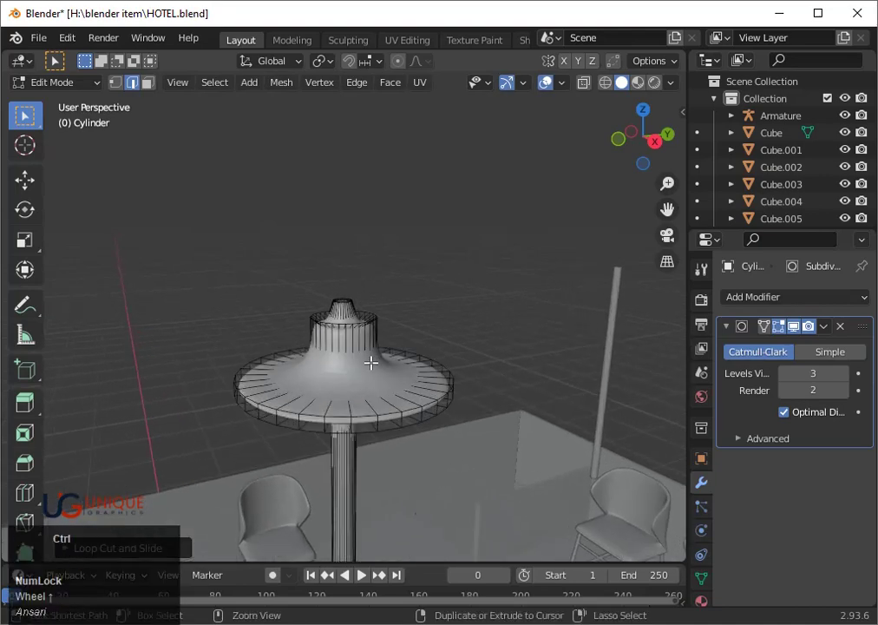
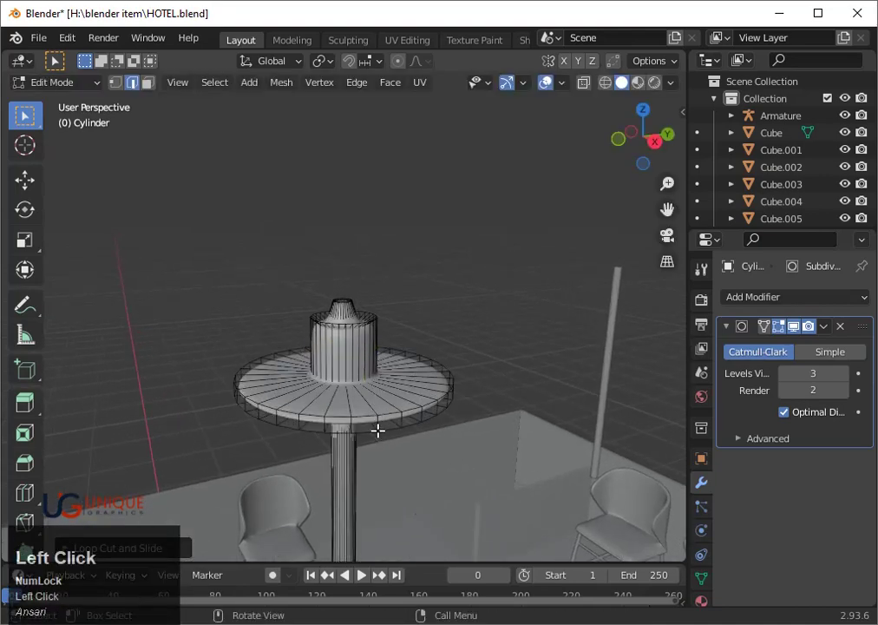
key(ctrl+r)
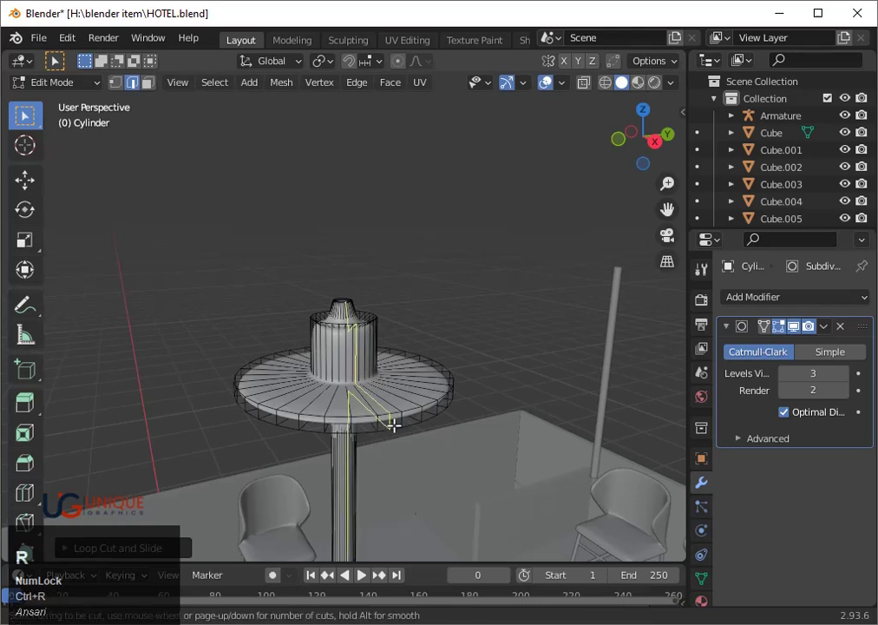
click(401, 419)
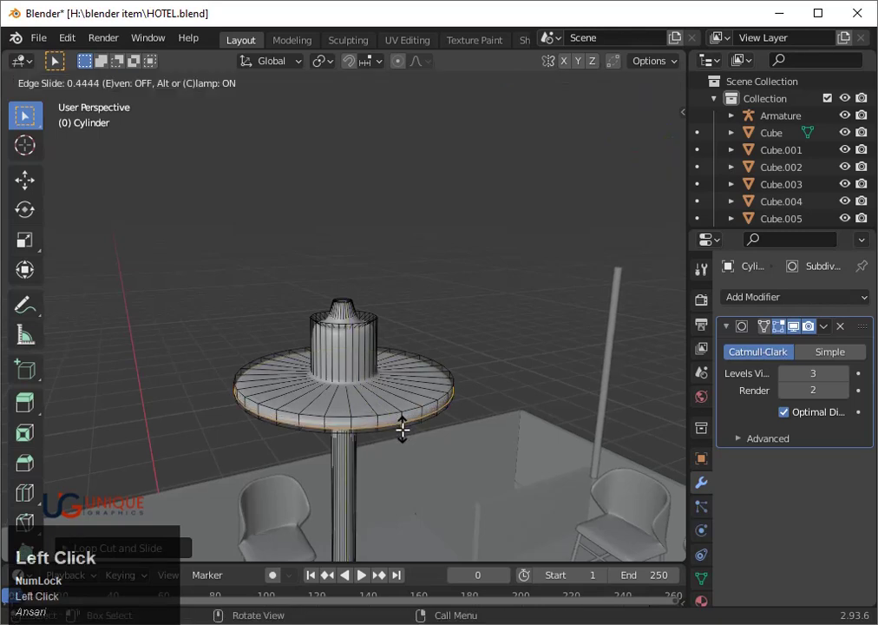
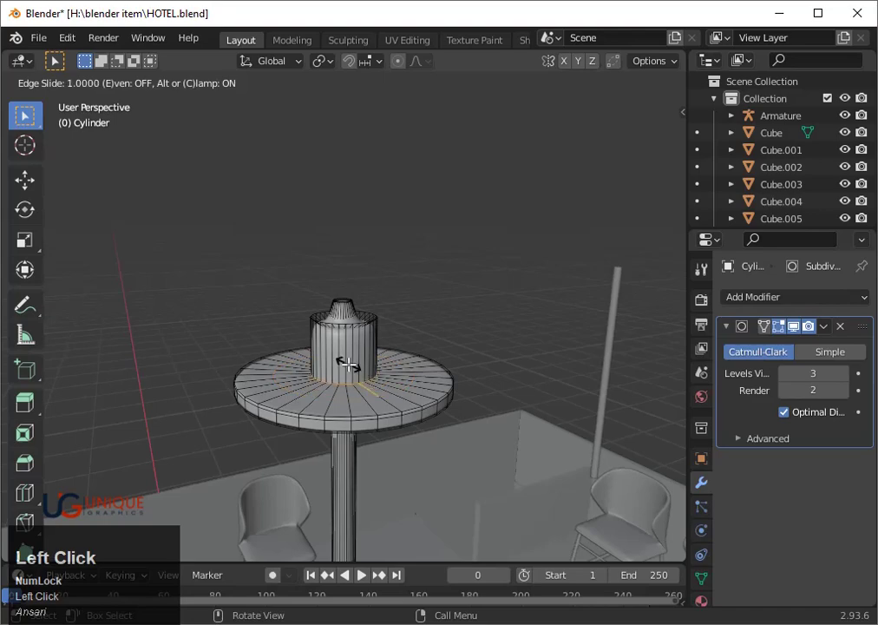
key(Tab)
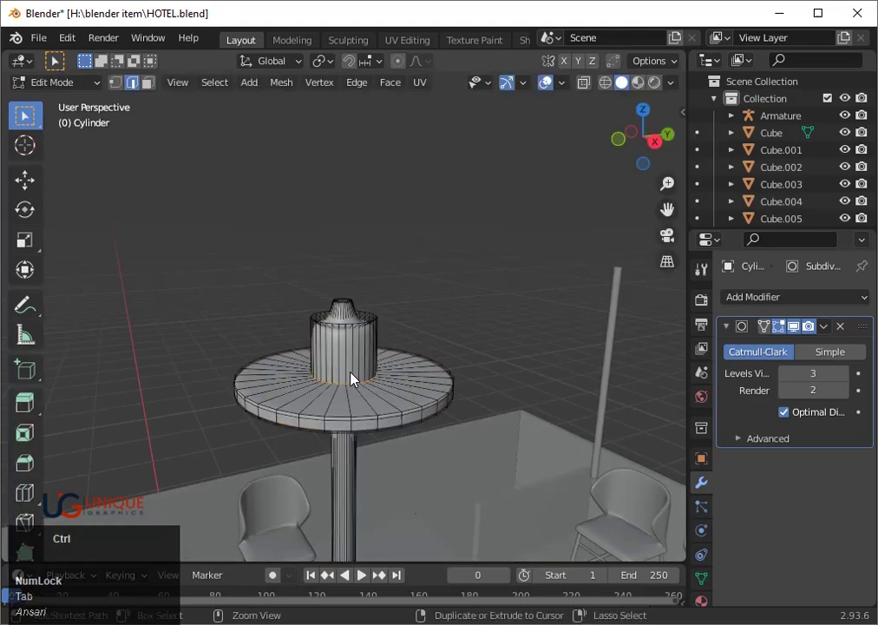
key(ctrl+z)
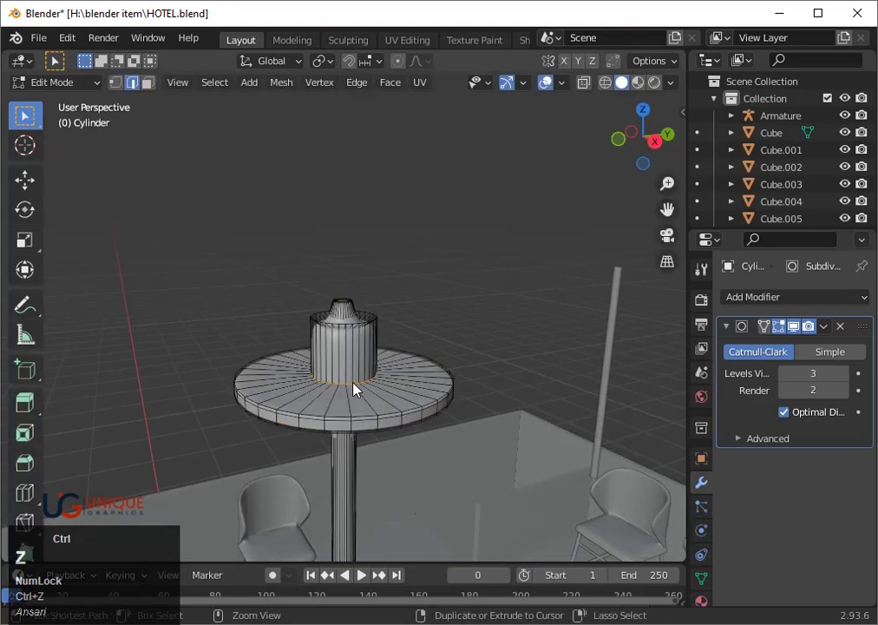
key(ctrl+r)
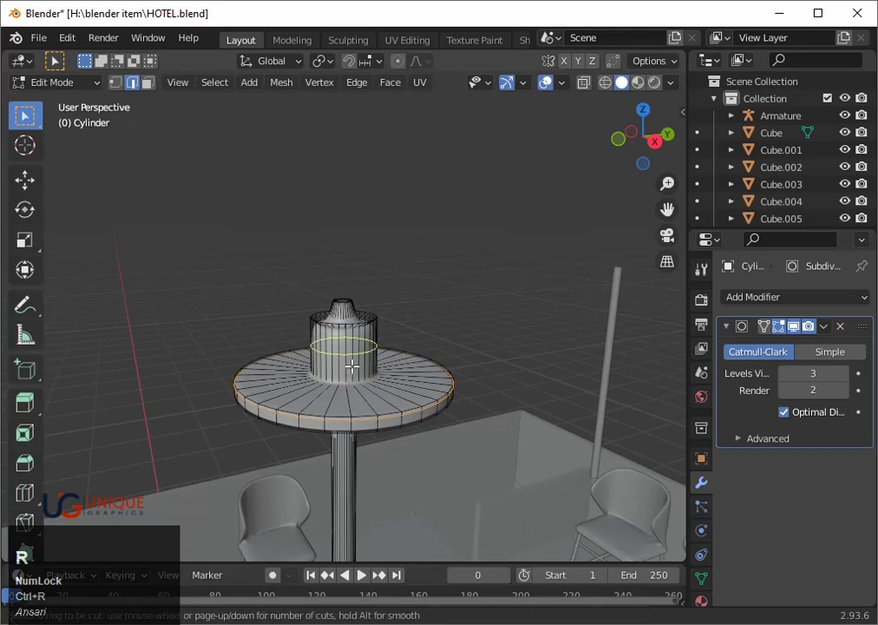
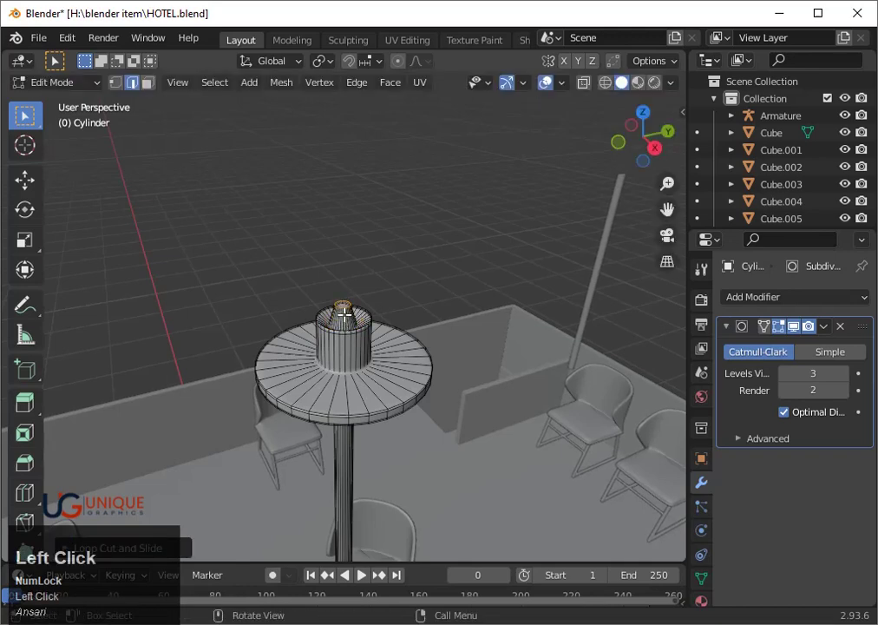
key(Tab)
scroll(up, 3)
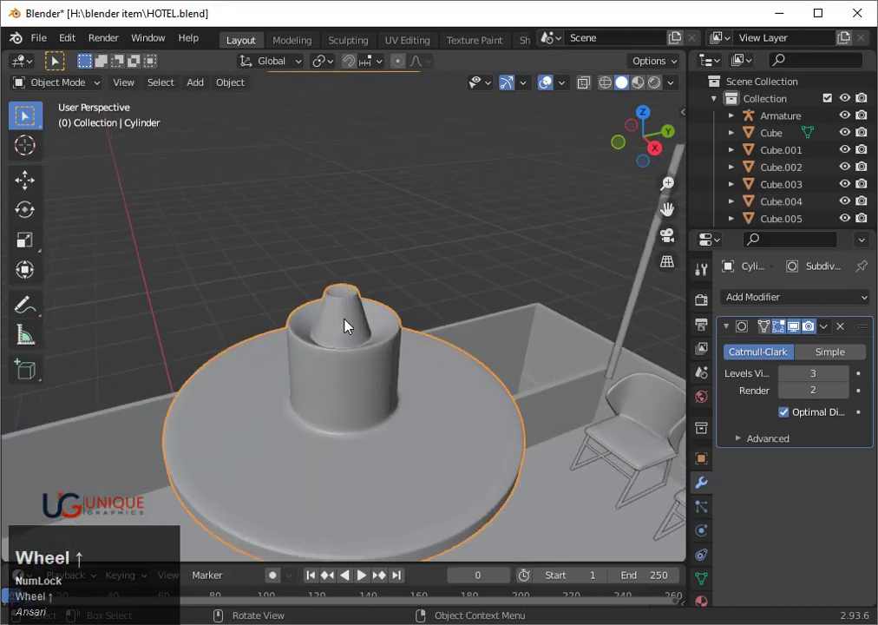
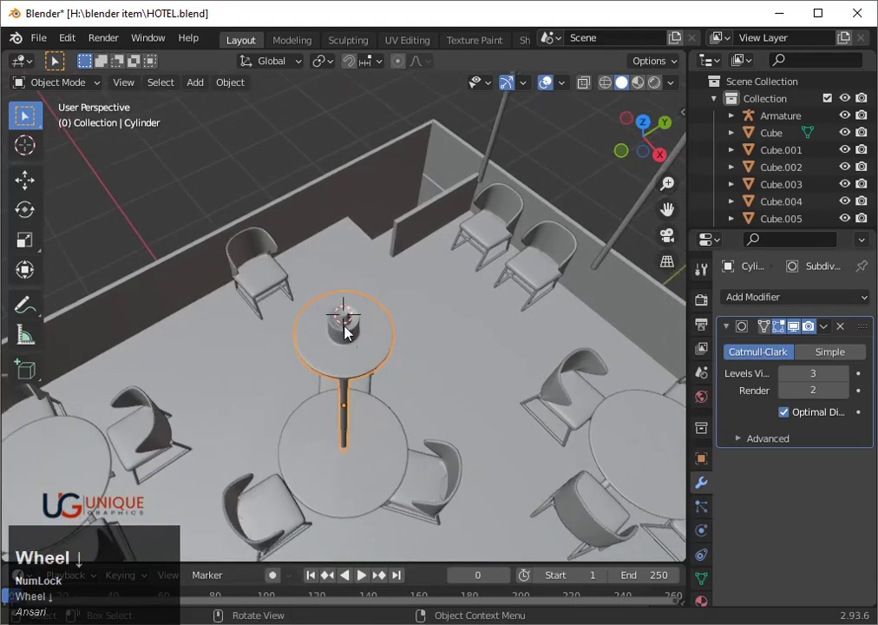
- Add a UV Sphere at the lamp to serve as the bulb
middle_click(361, 364)
key(shift+z)
scroll(down, 3)
key(shift+z)
key(shift+a)
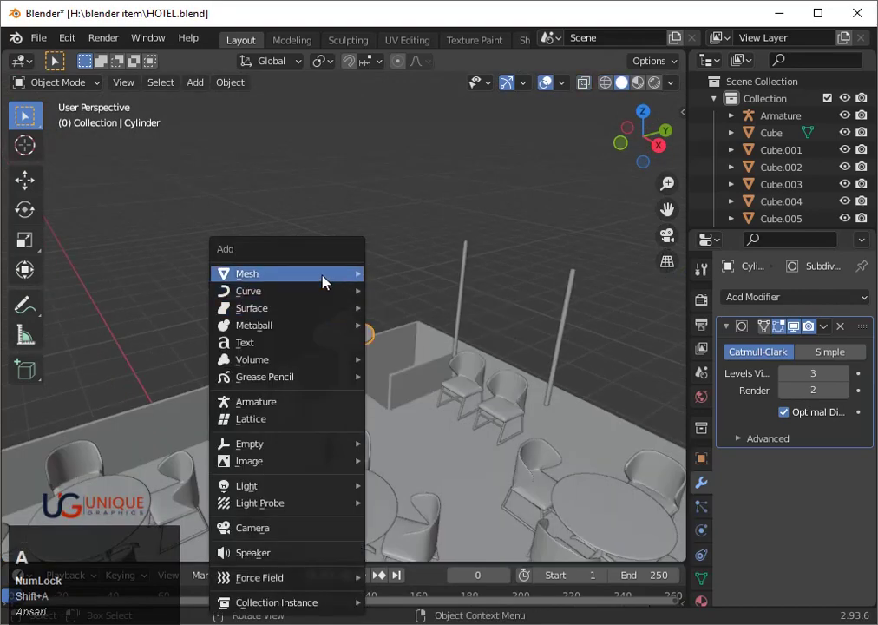
click(402, 323)
key(s)
click(361, 324)
scroll(up, 3)
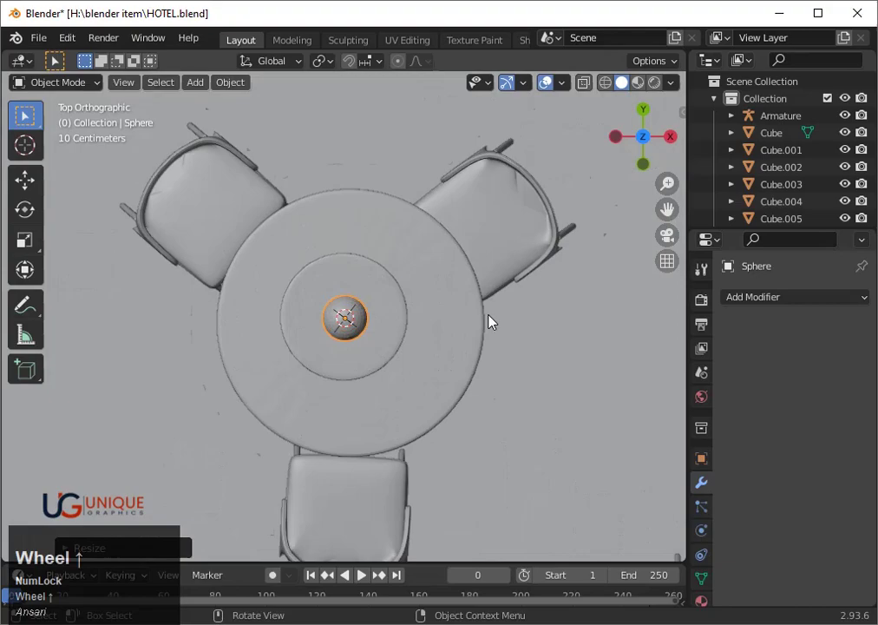
- Position the sphere atop the lamp's pointed cone using wireframe and top views
key(shift+z)
scroll(up, 3)
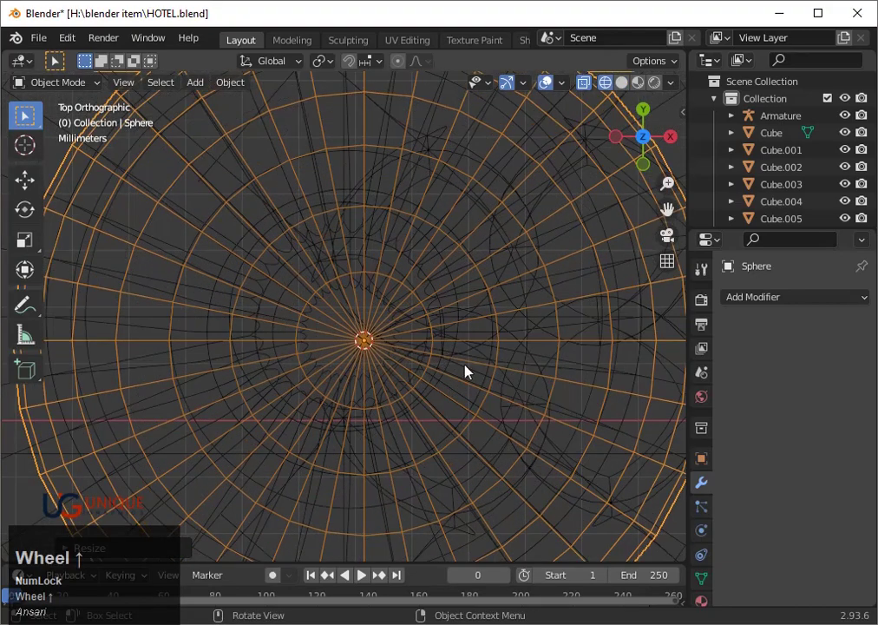
key(g)
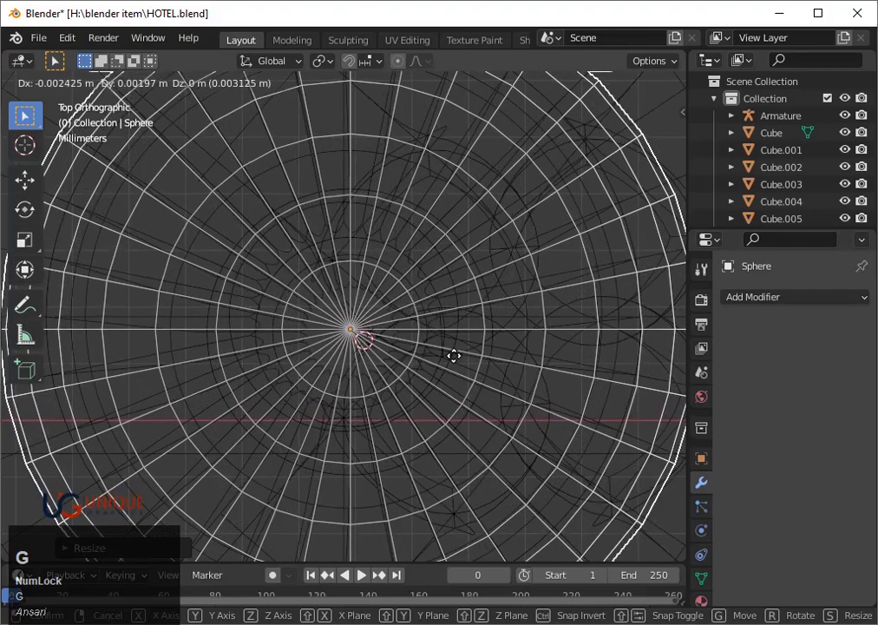
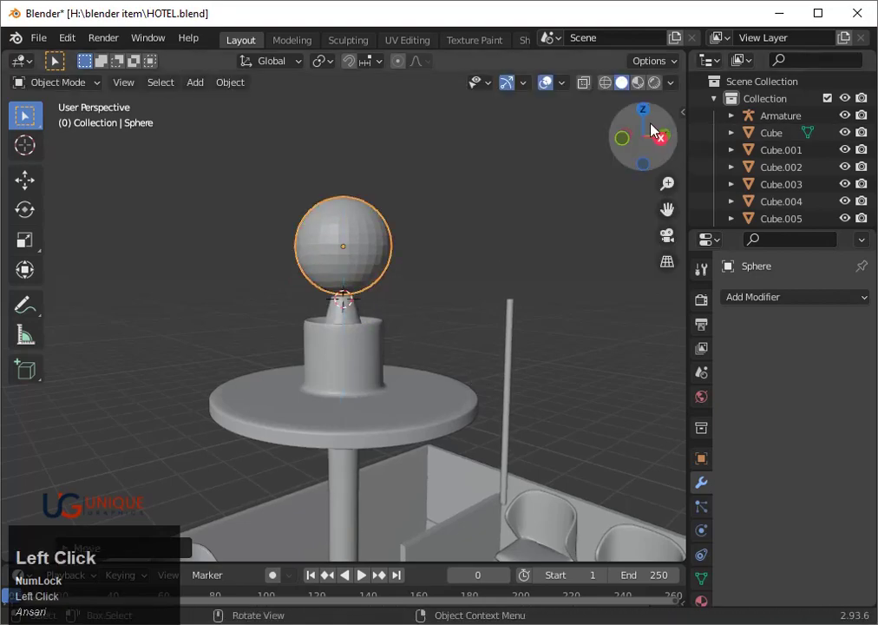
scroll(up, 3)
key(shift+z)
scroll(down, 3)
scroll(up, 3)
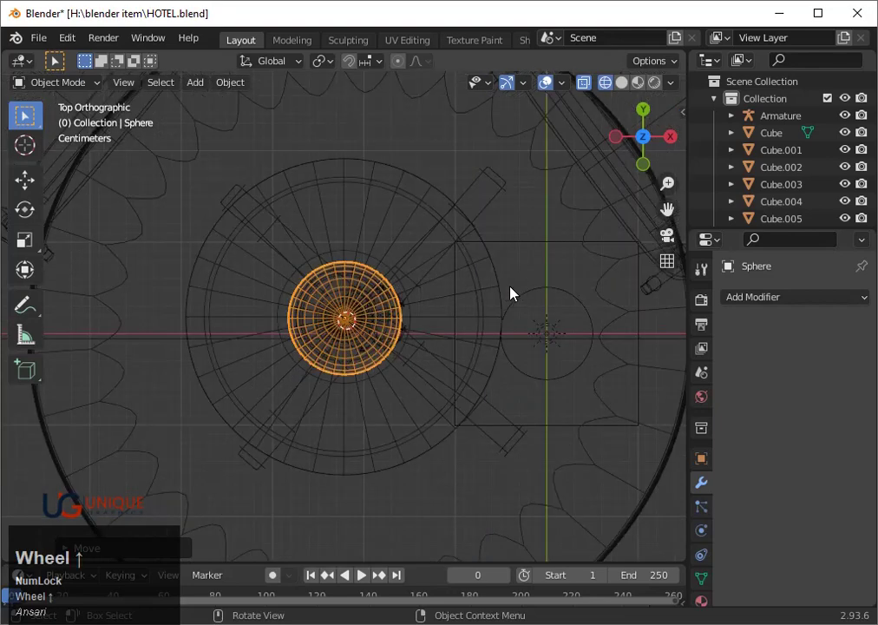
key(g)
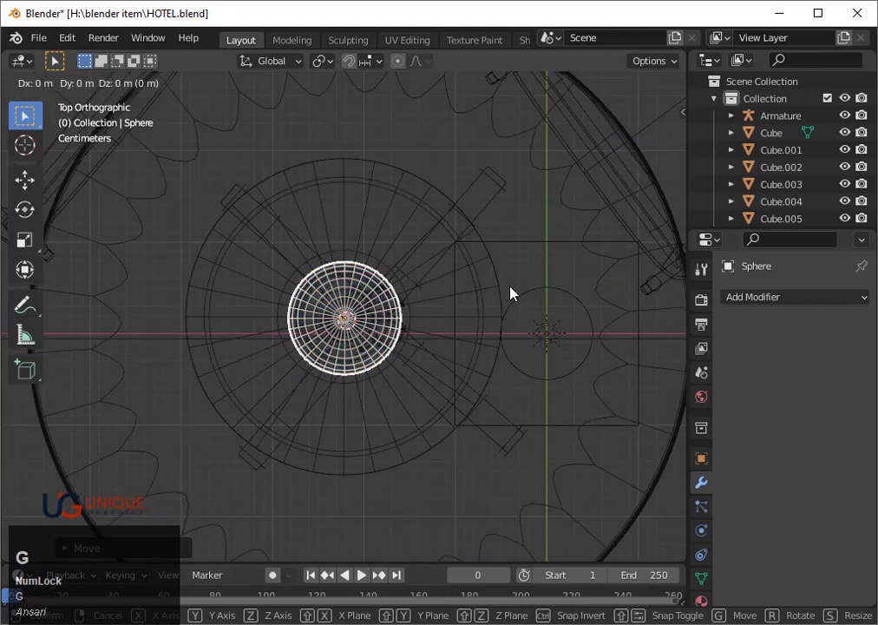
key(Up)
key(Left)
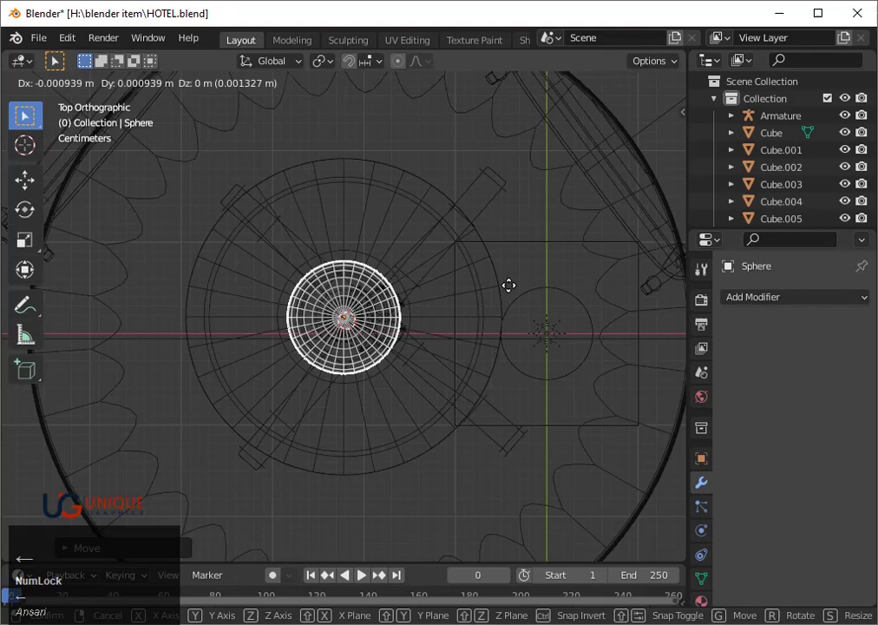
key(space)
scroll(down, 3)
middle_click(517, 348)
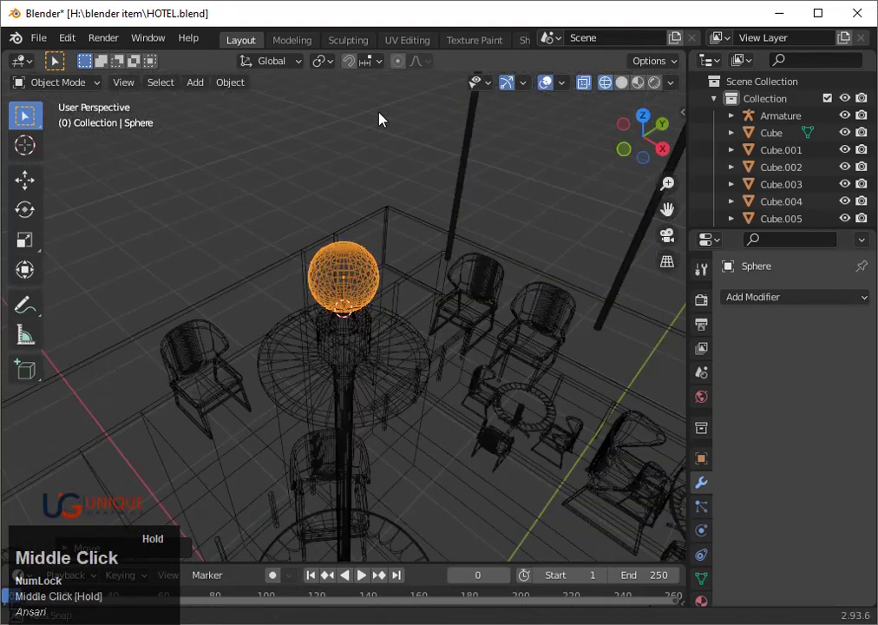
click(422, 257)
key(shift+z)
scroll(down, 3)
drag(393, 317, 419, 383)
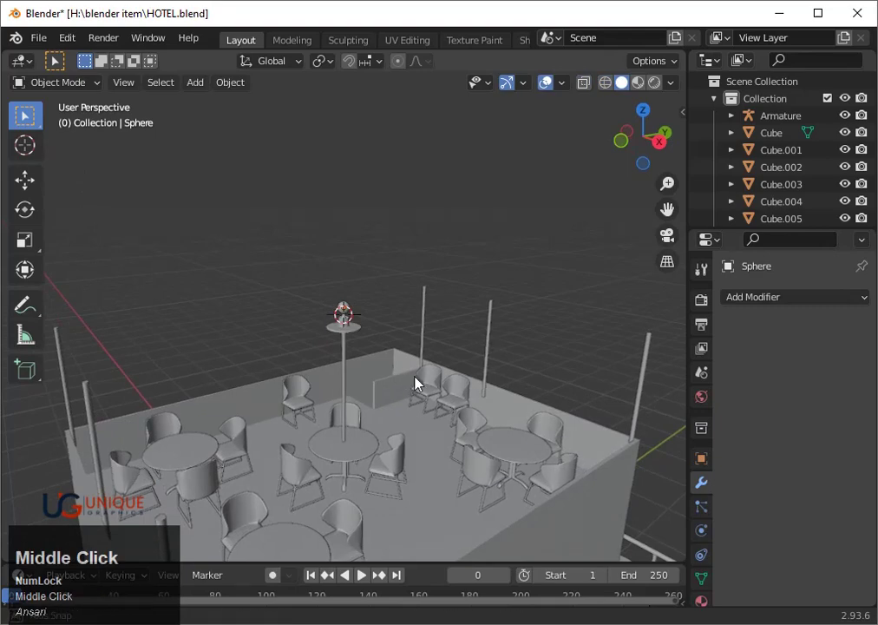
scroll(up, 3)
scroll(down, 3)
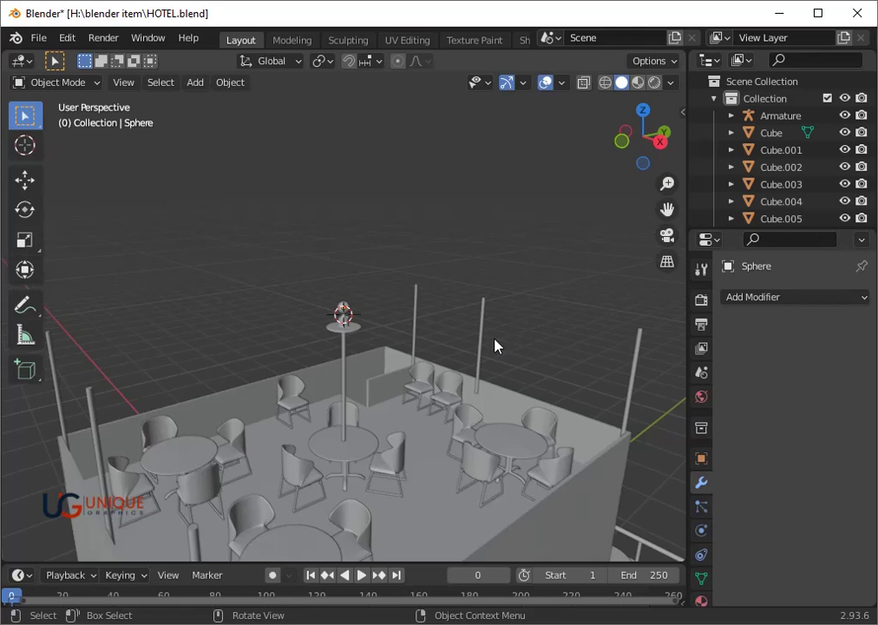
scroll(down, 3)
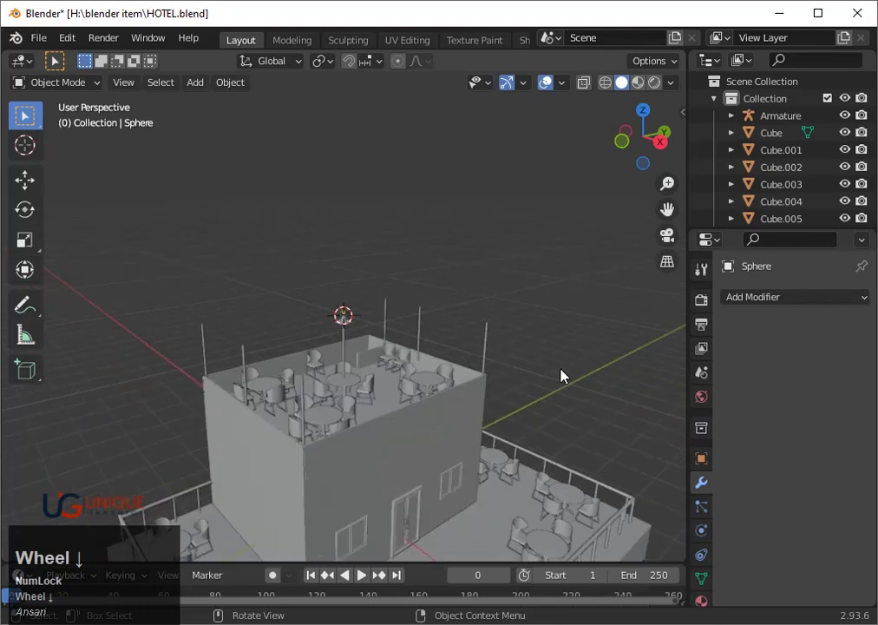
drag(560, 387, 394, 344)
scroll(up, 3)
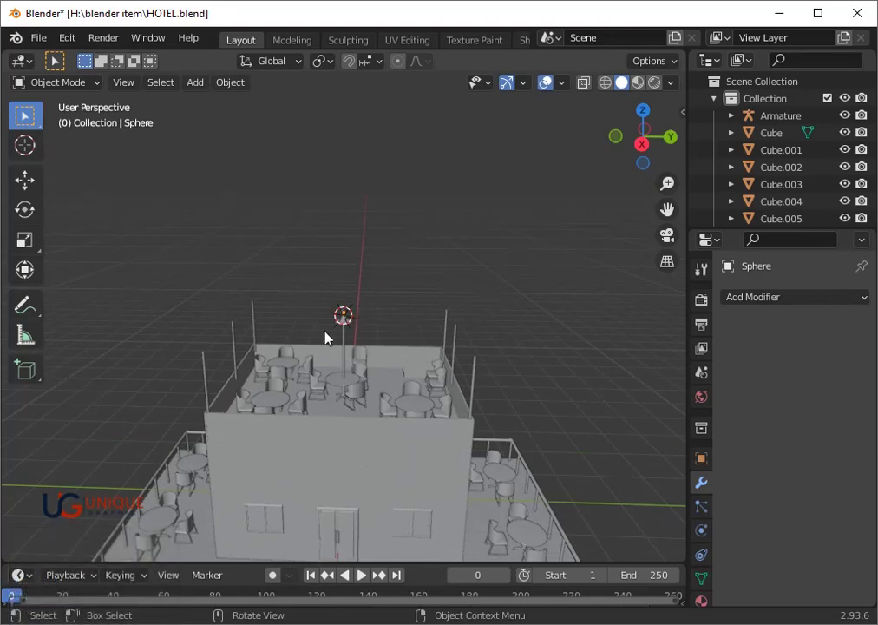
drag(349, 353, 463, 367)
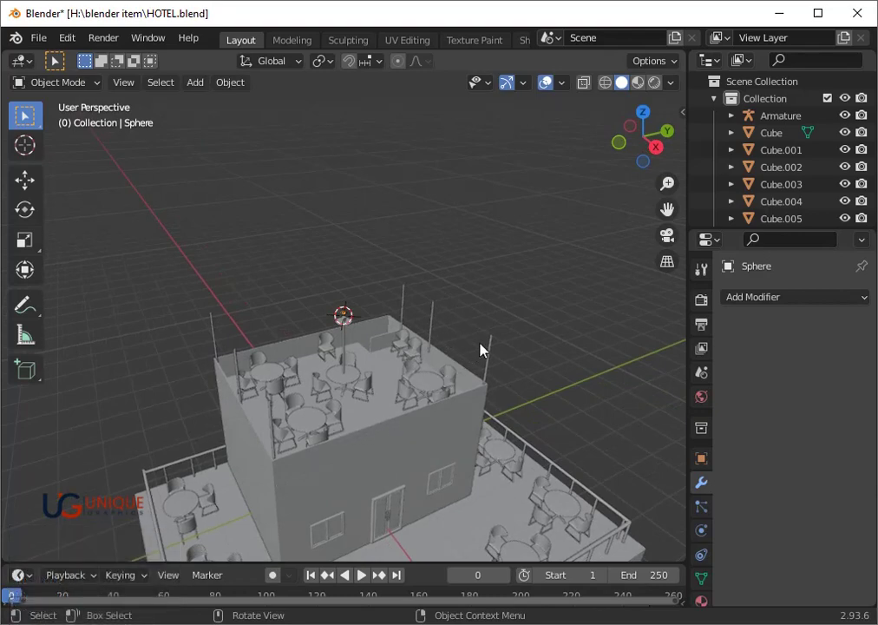
- Duplicate the rooftop's left-corner pole as Cylinder.007
click(236, 369)
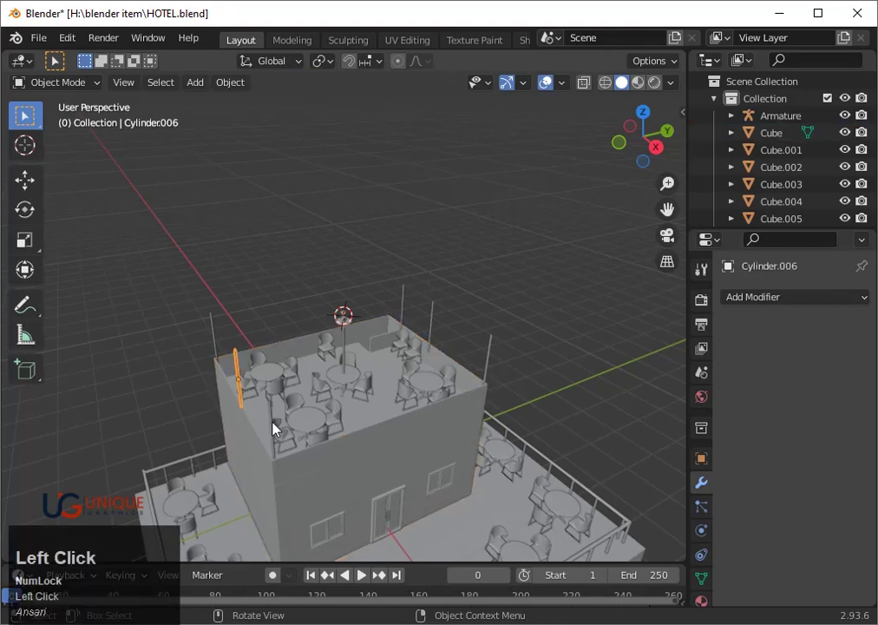
key(shift+d)
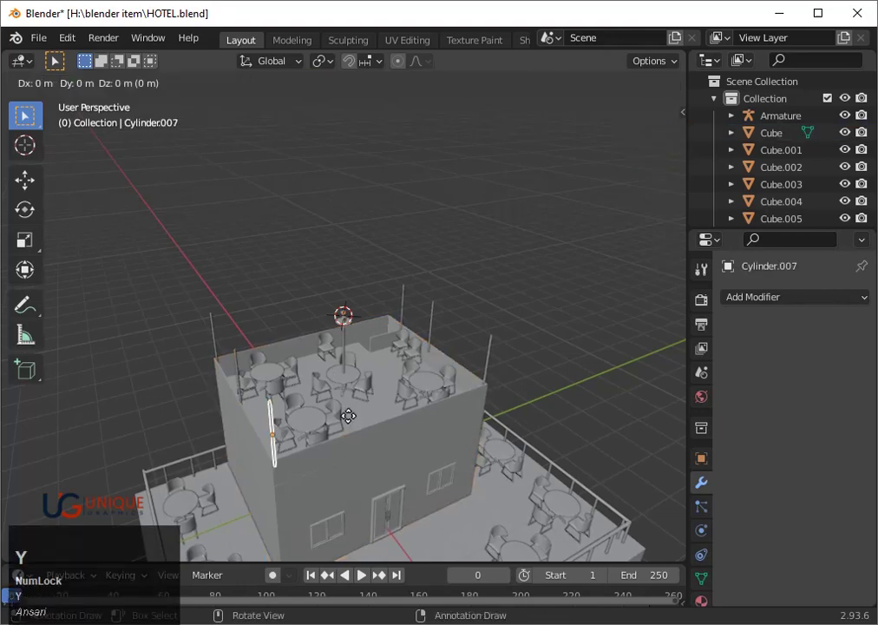
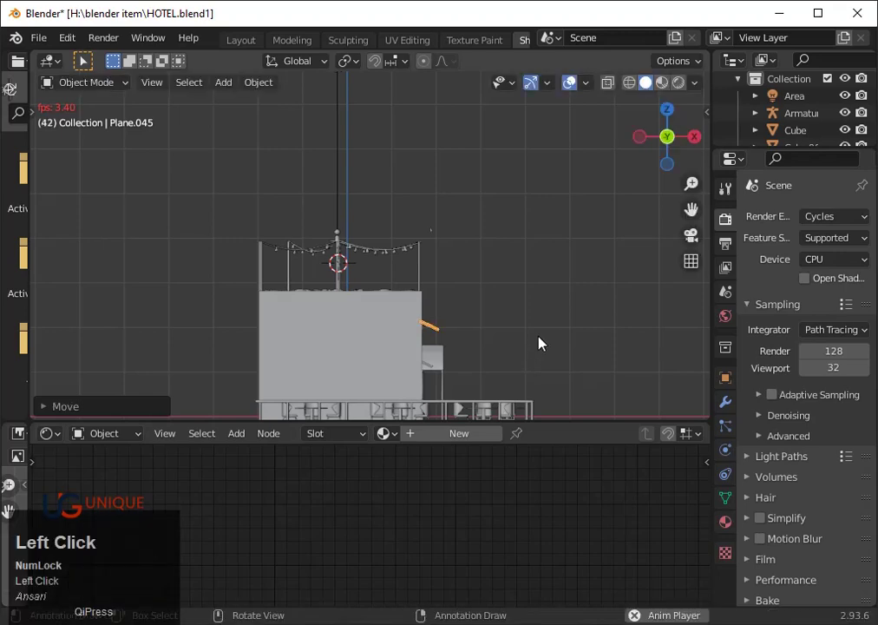
- From top view, select the long plane beside the partition and duplicate it with a first rotation attempt
drag(552, 329, 668, 114)
click(669, 114)
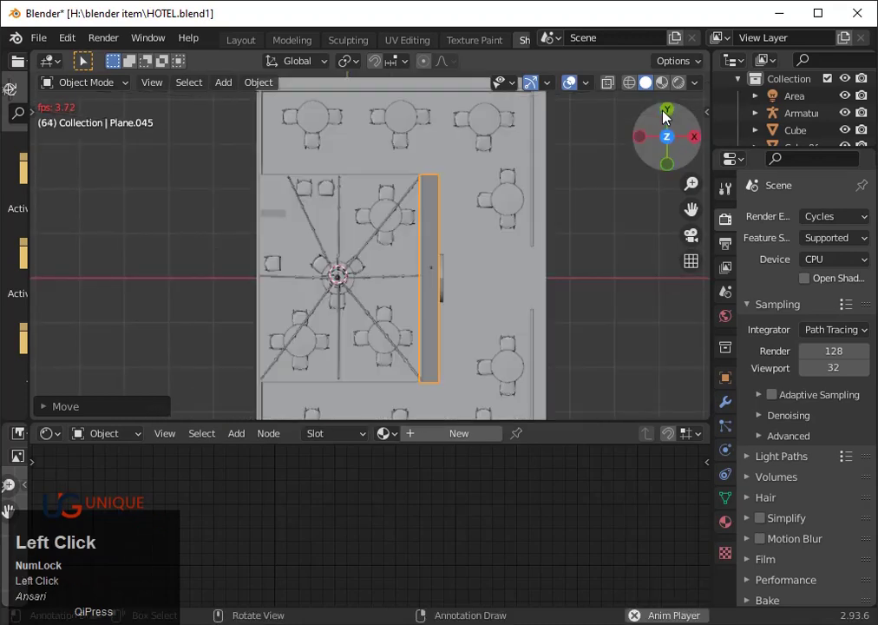
click(530, 263)
key(shift+d)
key(r)
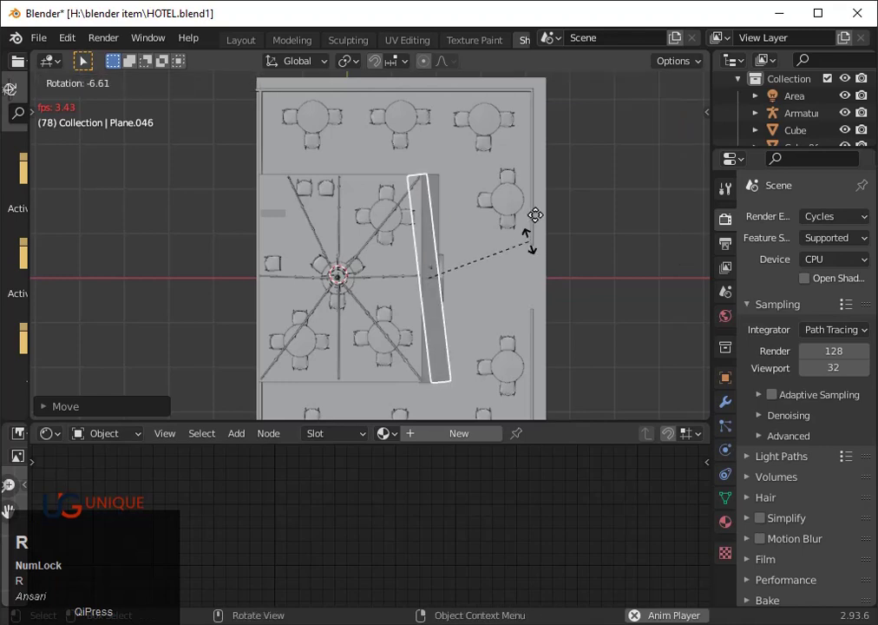
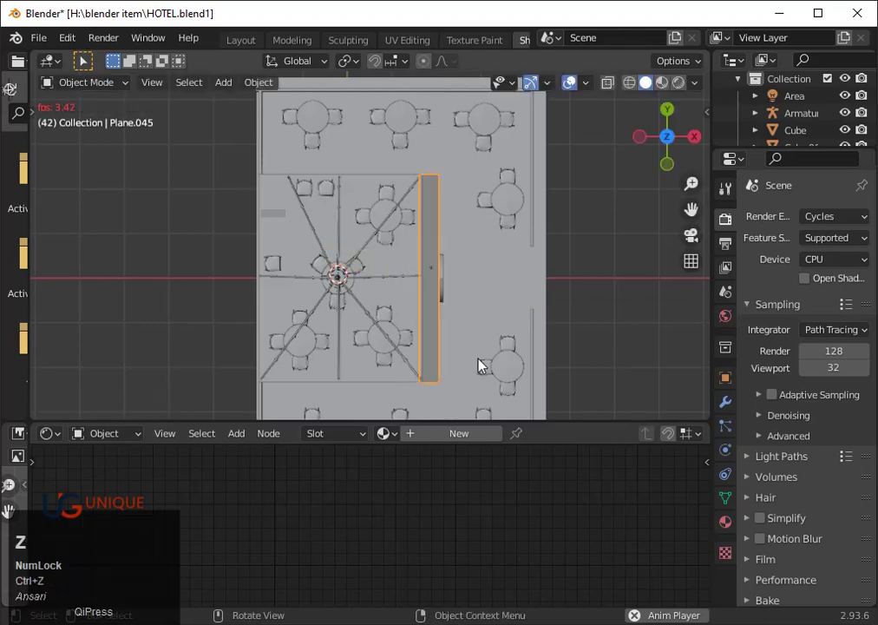
- Duplicate the plane again, rotate the copy 90° crosswise and start moving it
key(shift+d)
key(r)
text(r90)
click(488, 366)
key(g)
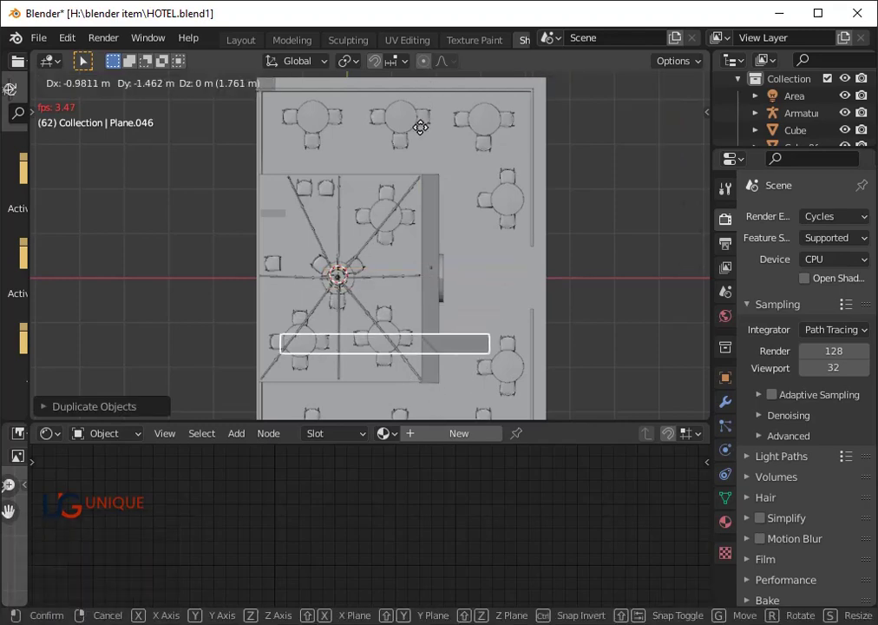
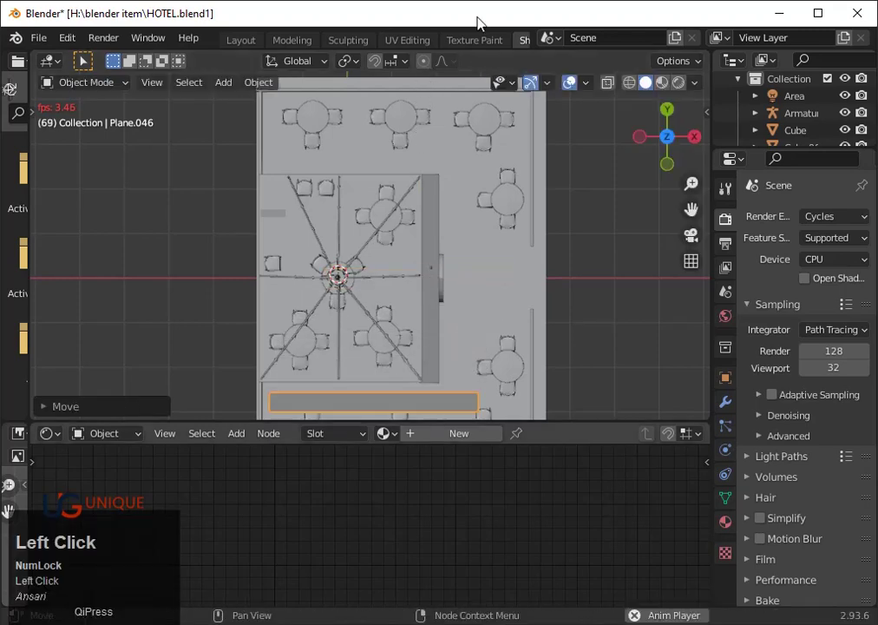
- Reposition the crosswise plane and scale its length along X to roughly match the seating width
key(g)
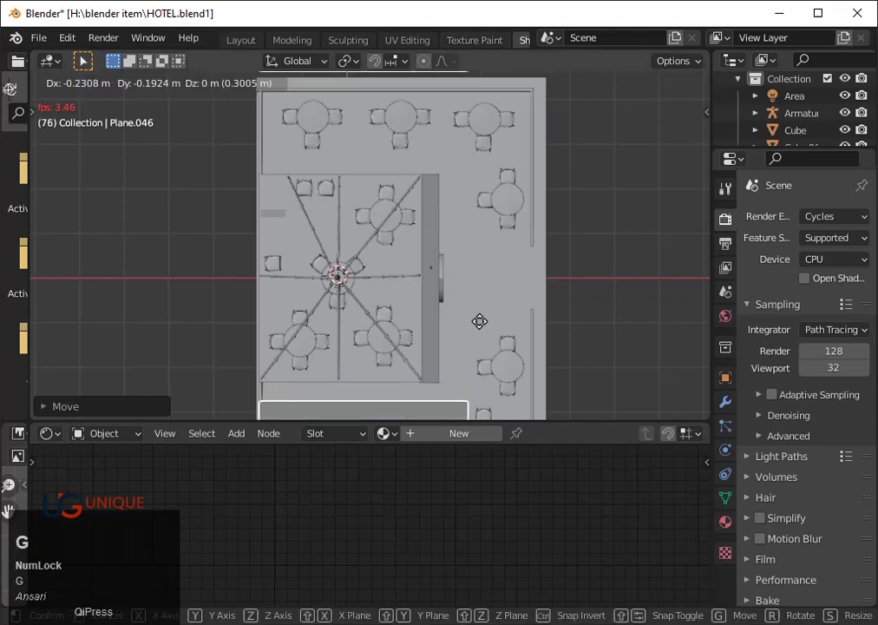
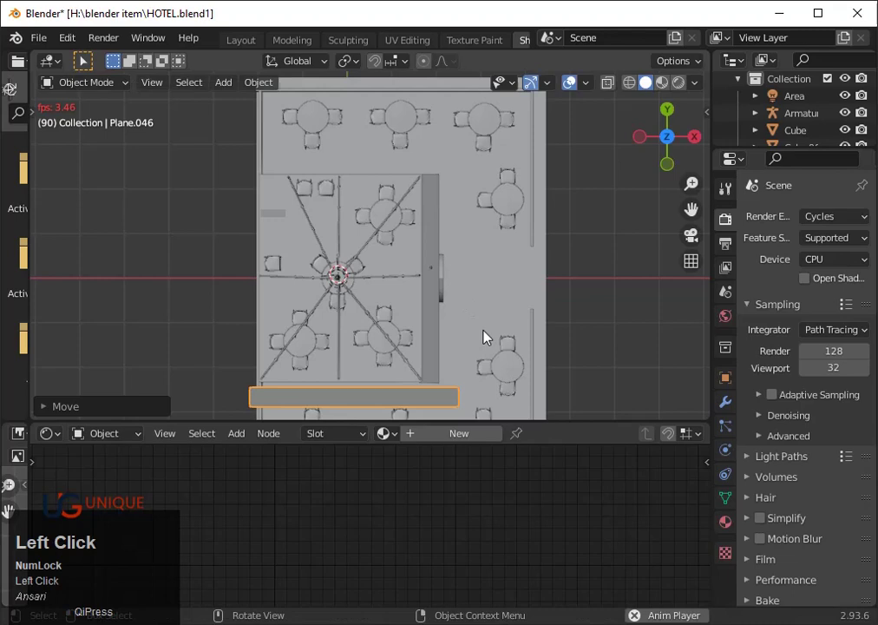
key(s)
key(x)
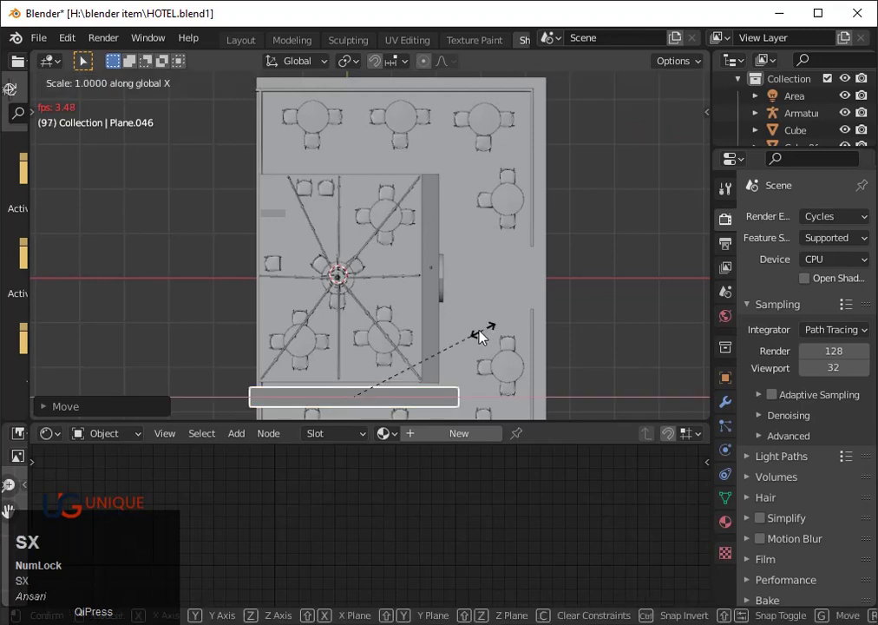
click(462, 334)
key(`)
key(3)
scroll(up, 3)
- Drop the plane just below the partitioned seating area and shorten its X length further
key(g)
key(x)
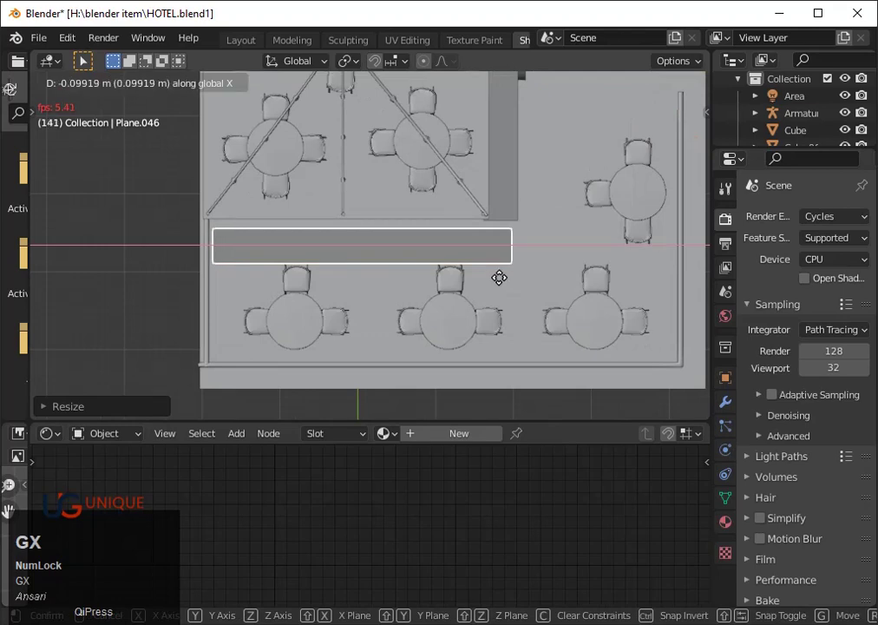
key(x)
click(503, 278)
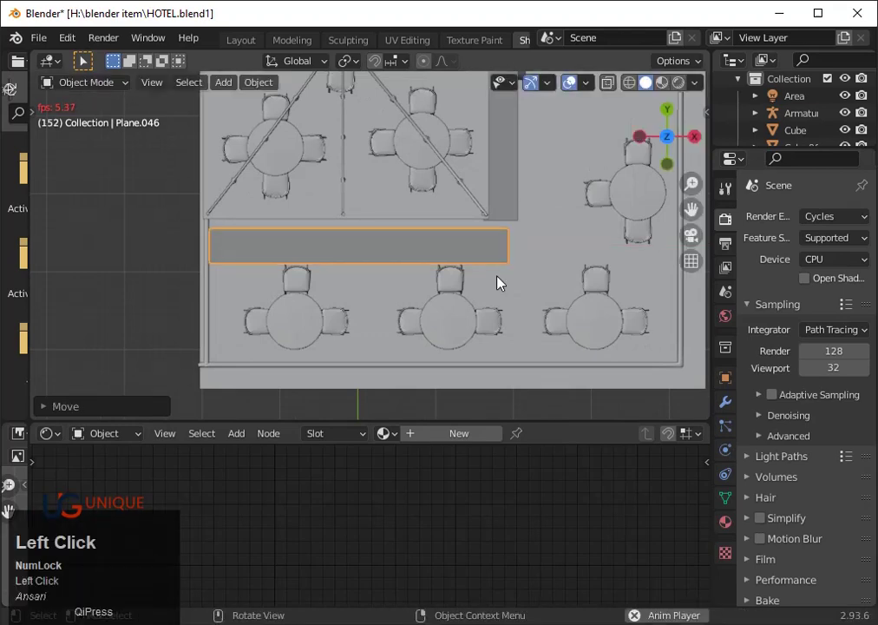
key(g)
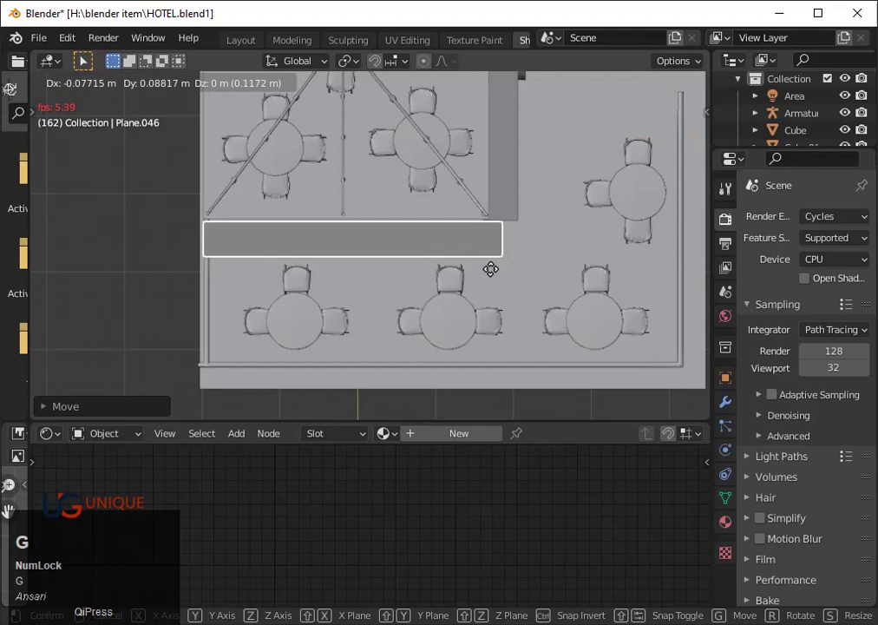
click(496, 268)
text(sx)
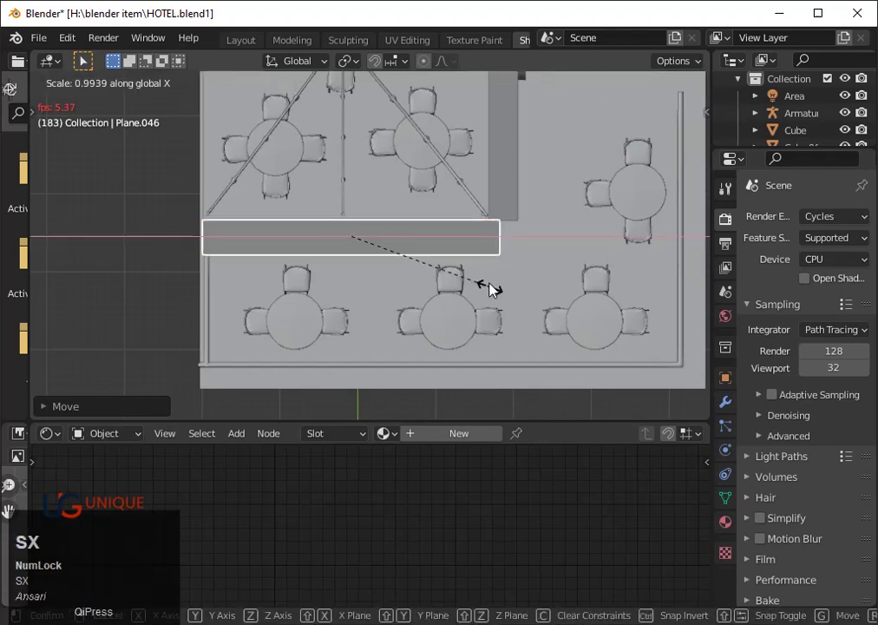
click(497, 283)
- Nudge the plane about 3 cm sideways above the bottom table row, then check it from below
key(f)
key(y)
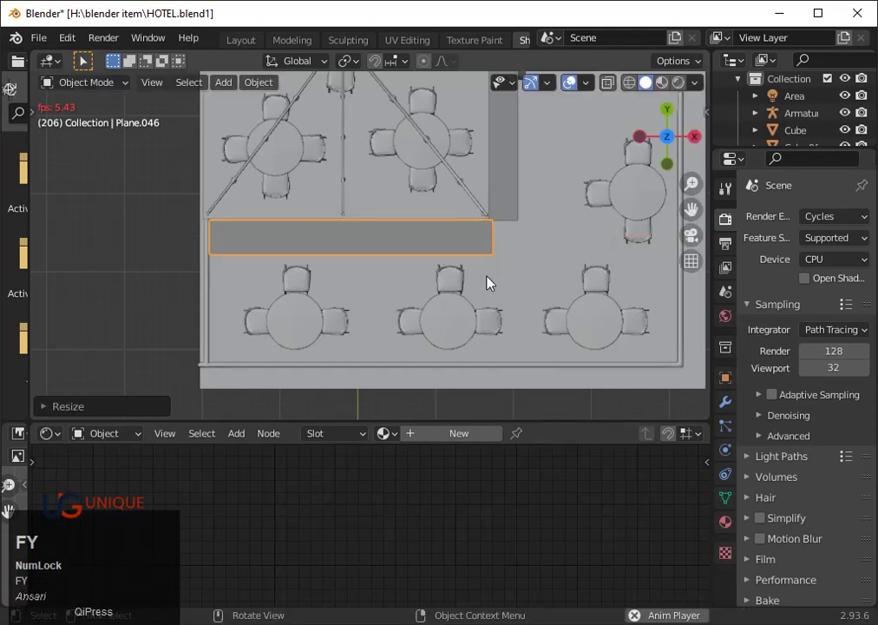
key(BackSpace)
key(g)
key(y)
key(x)
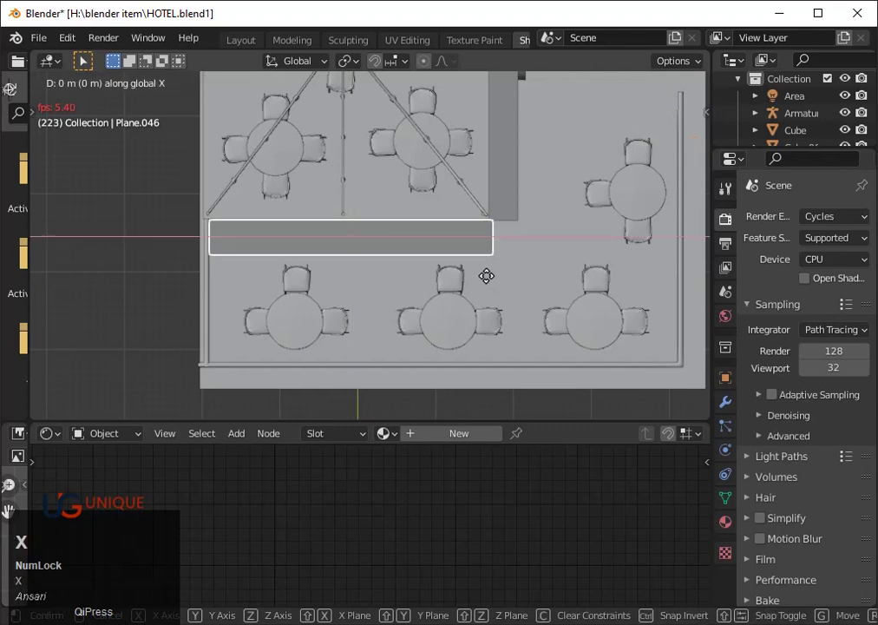
key(BackSpace)
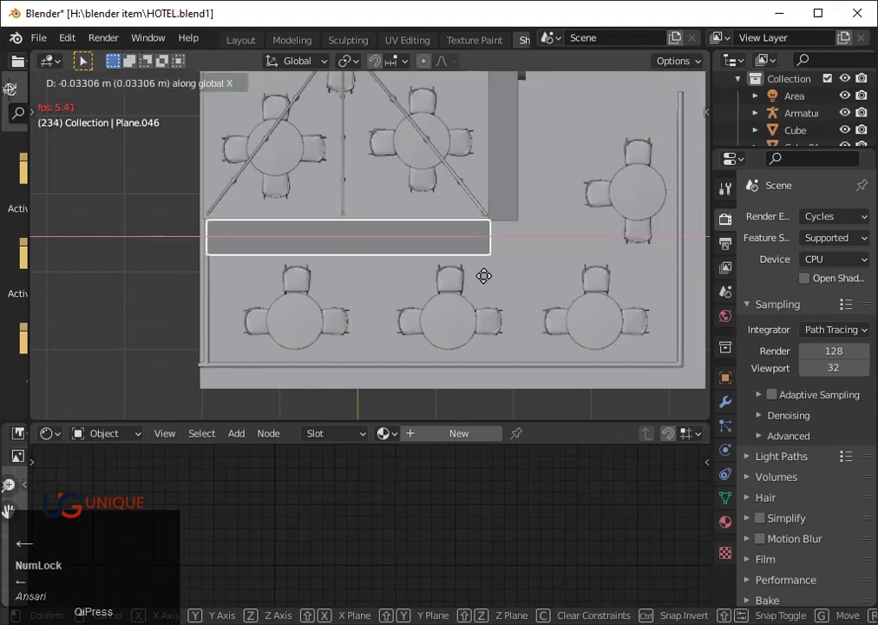
click(489, 277)
scroll(down, 3)
drag(575, 274, 670, 140)
click(670, 140)
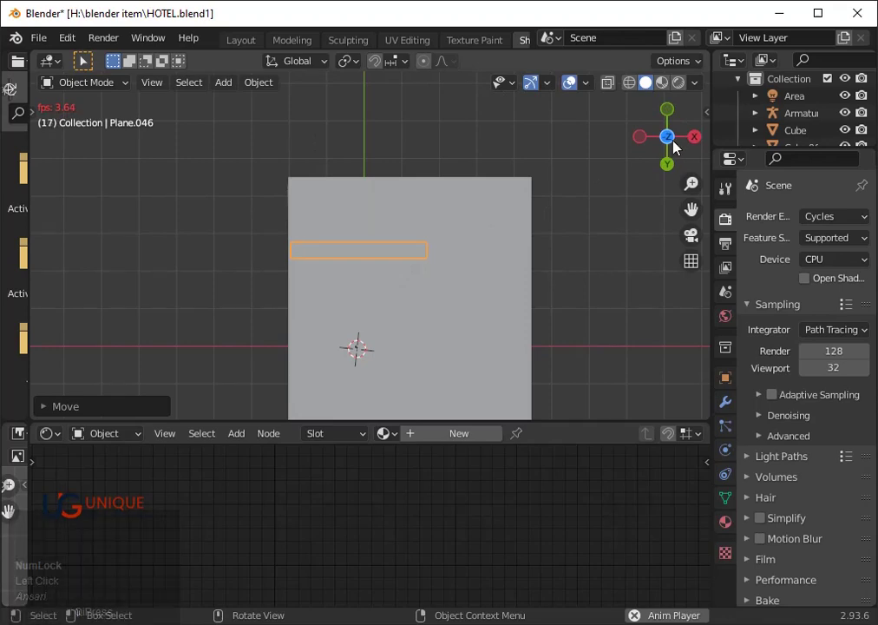
- In top view, duplicate the crosswise plane as Plane.047 and rotate the copy 180°
click(678, 145)
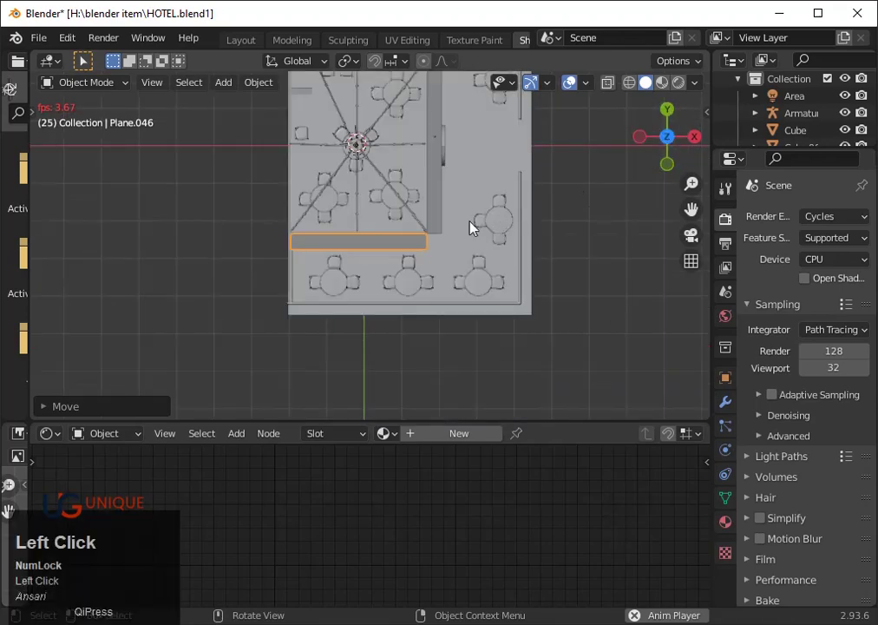
key(shift+d)
key(r)
text(r1)
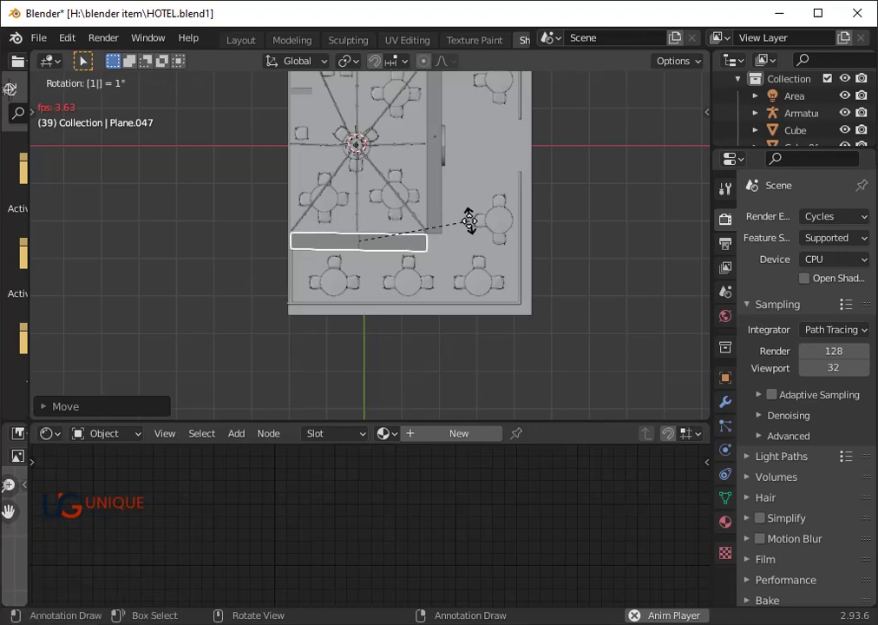
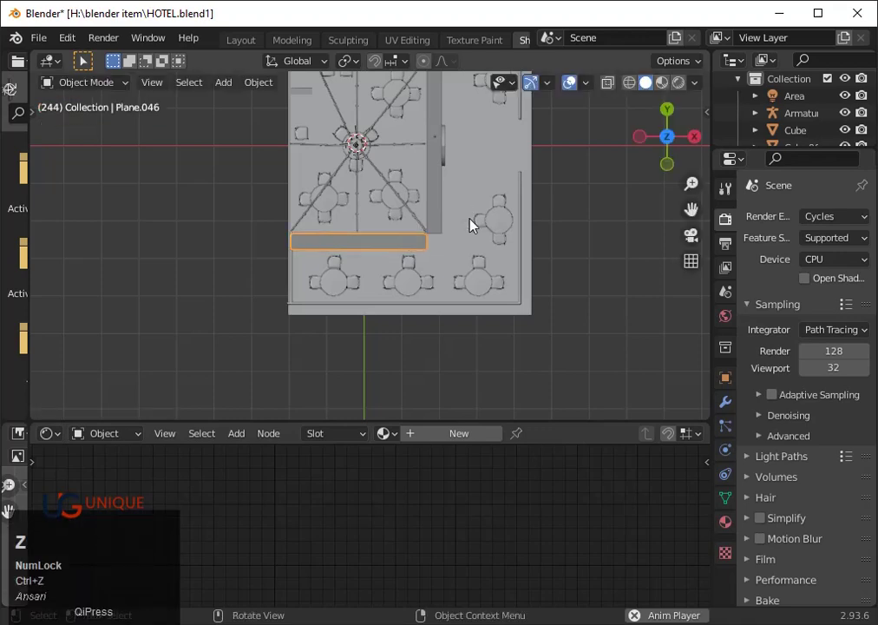
key(shift+d)
key(r)
text(r180)
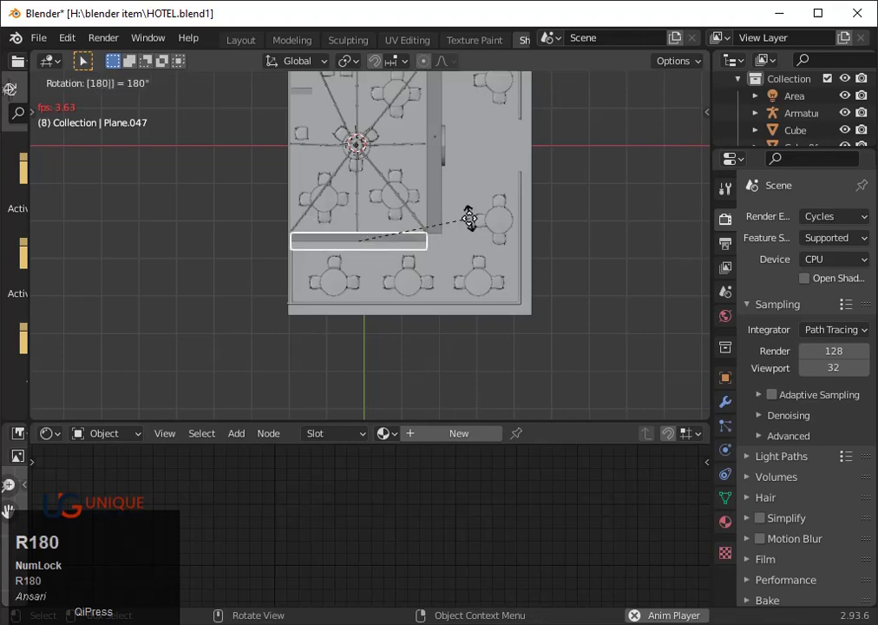
click(476, 219)
- Move the flipped copy about 5 m along Y toward the right-side wall and check it from the side
scroll(down, 3)
key(g)
key(y)
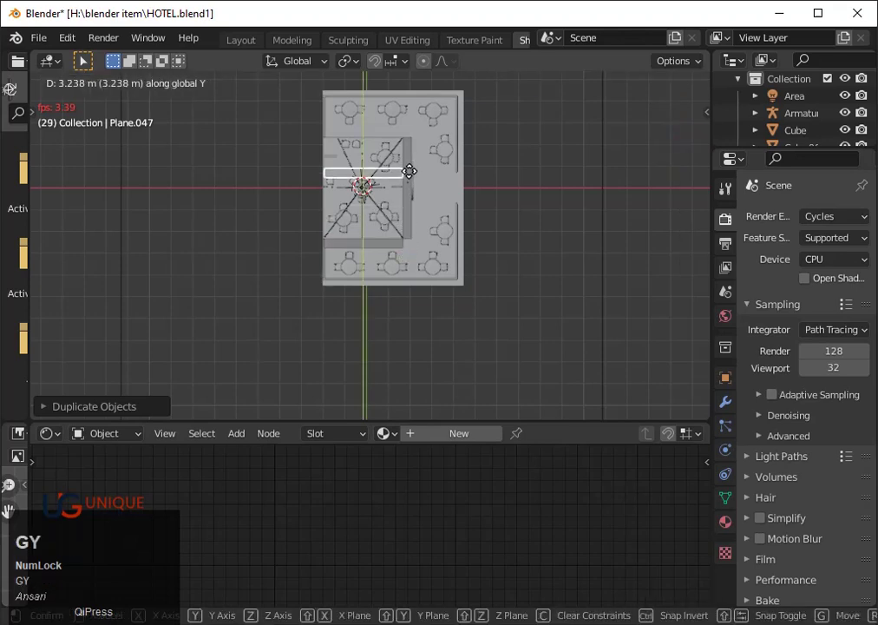
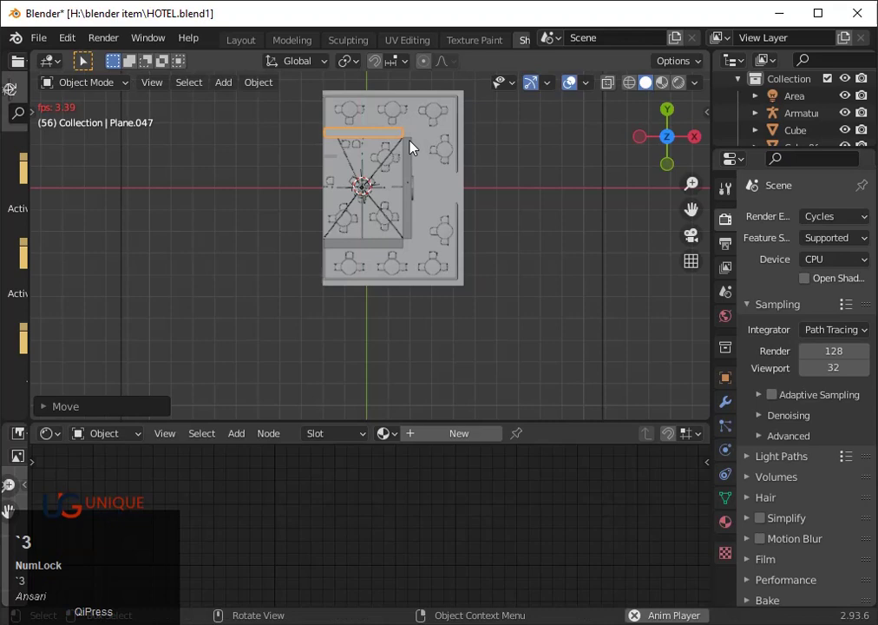
scroll(up, 3)
key(`)
key(3)
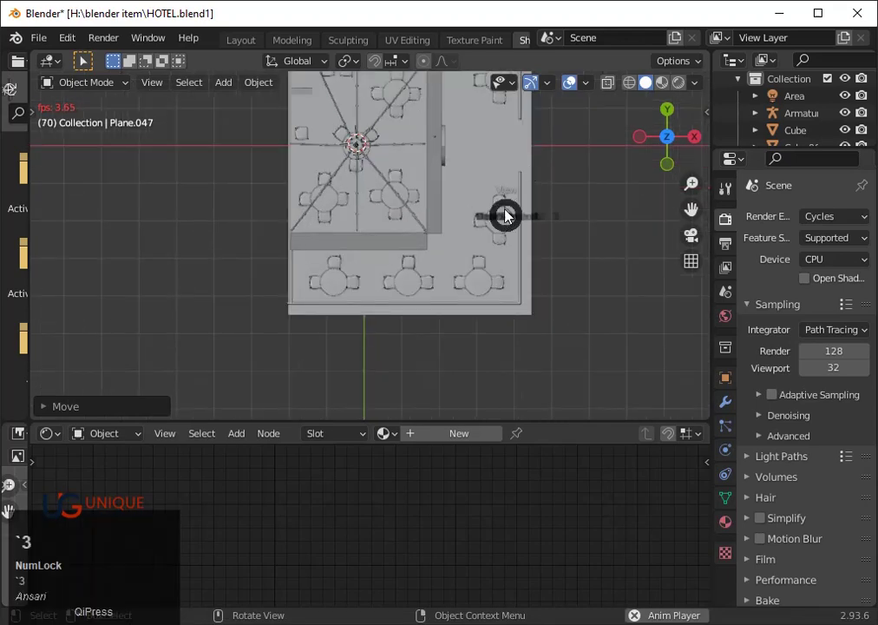
key(`)
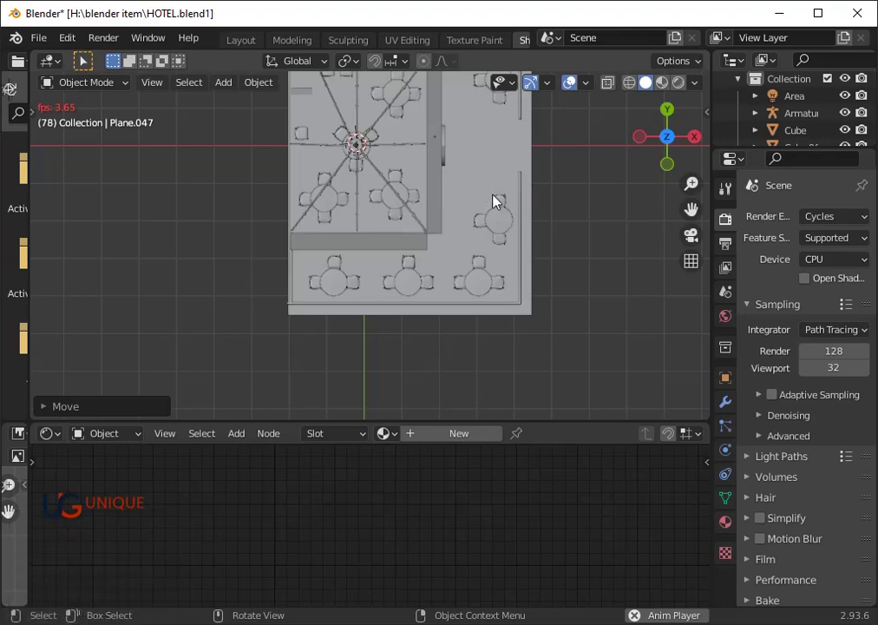
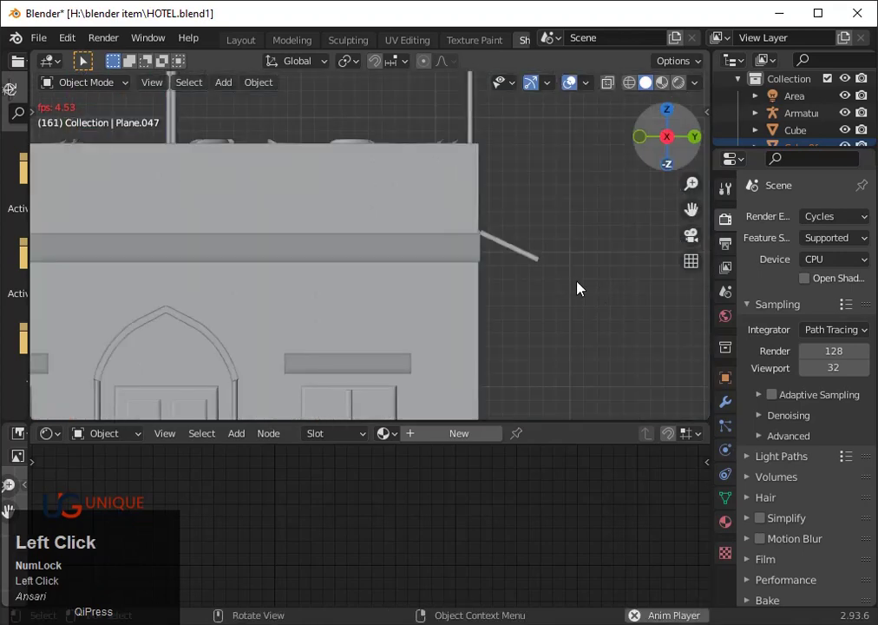
- In side view, nudge the slanted awning plank along Y until it meets the right upper band
key(g)
click(588, 272)
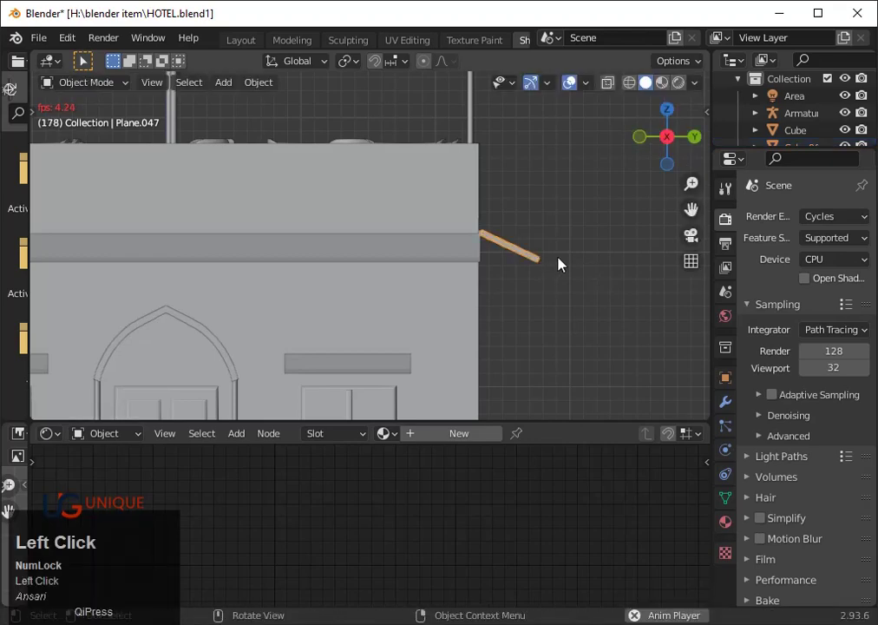
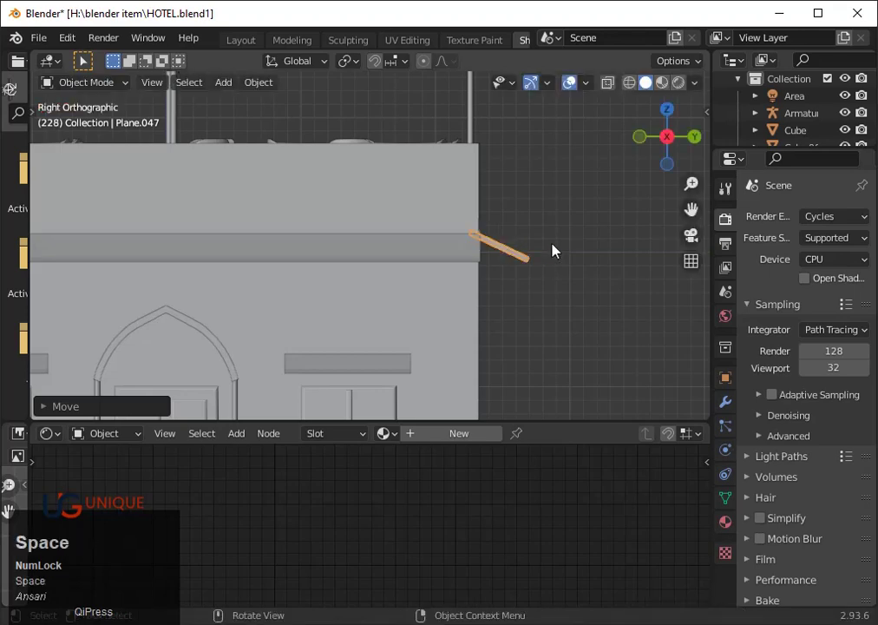
key(g)
key(y)
key(Right)
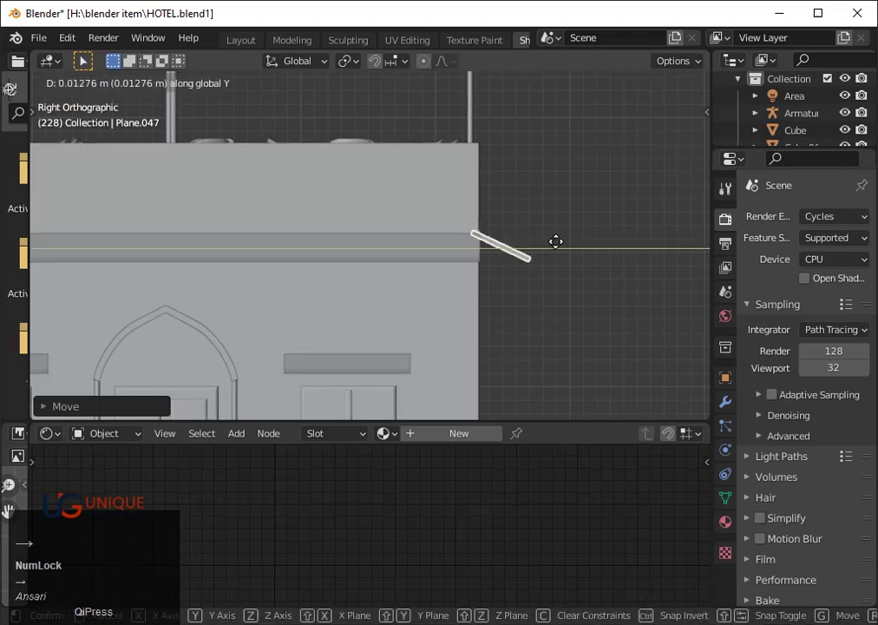
click(568, 248)
scroll(down, 3)
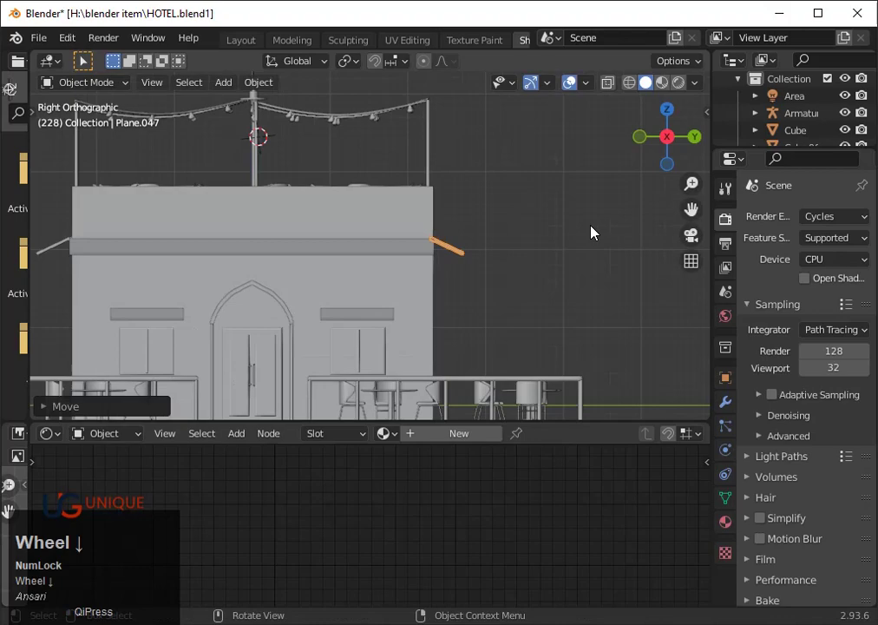
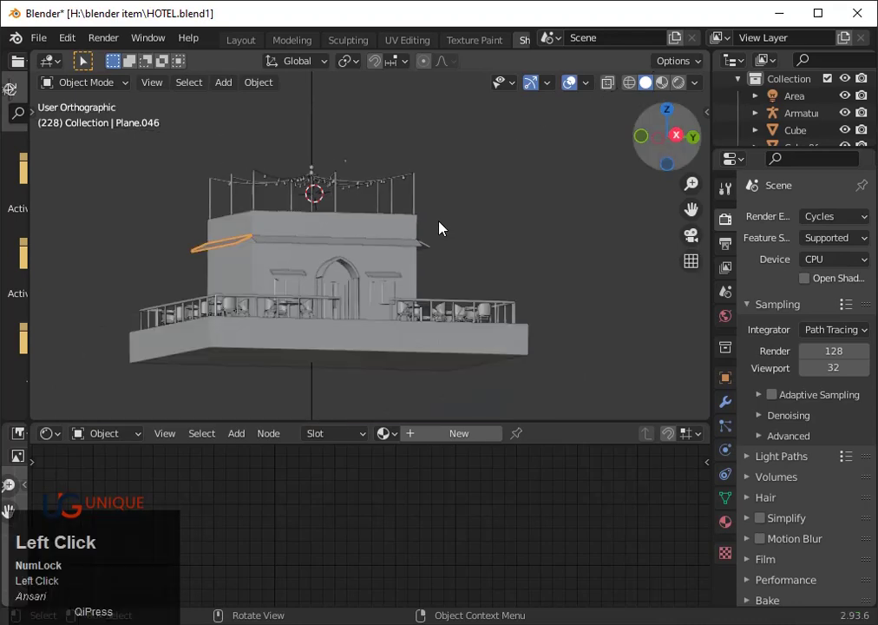
- Frame the building from the side and start tilting the left awning plank
key(`)
key(3)
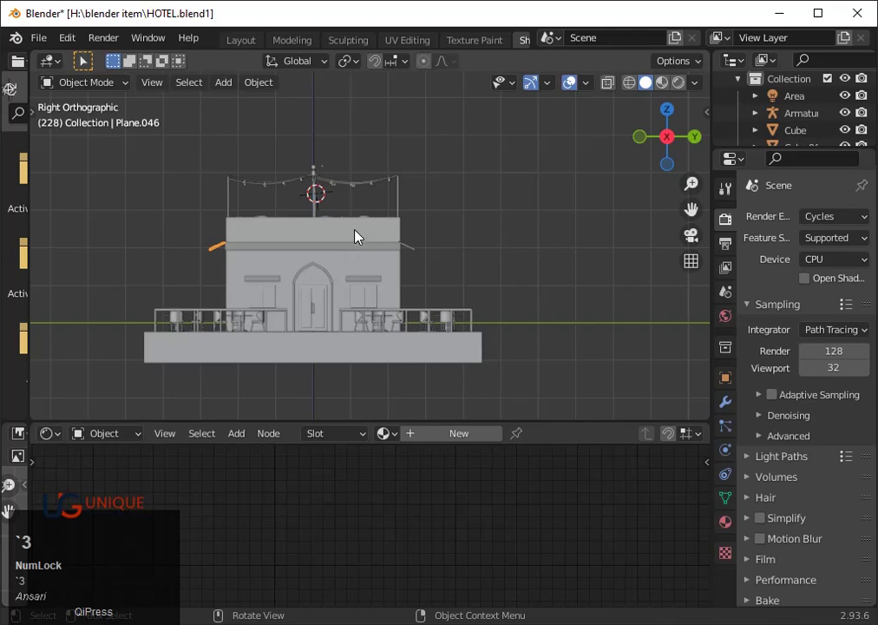
key(`)
key(3)
scroll(up, 3)
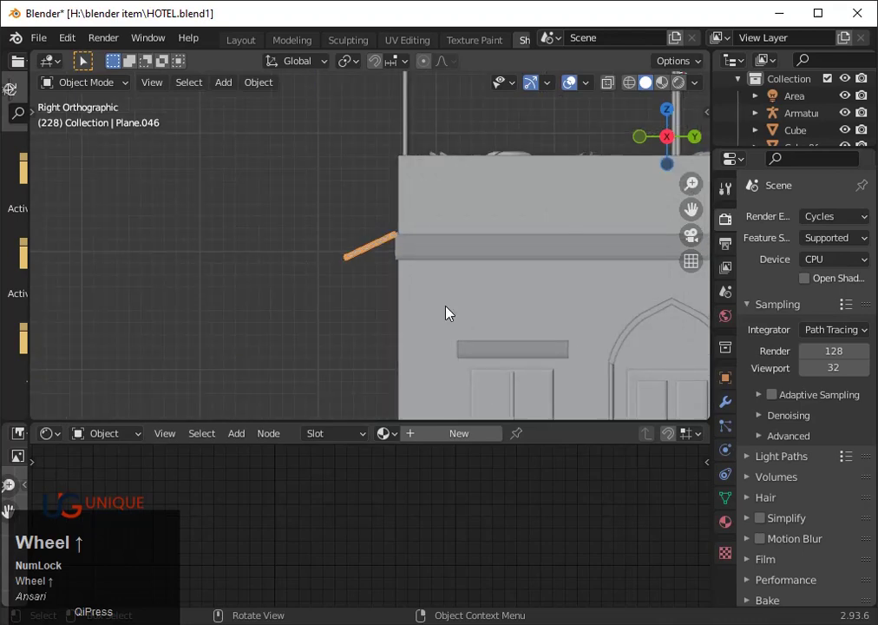
key(r)
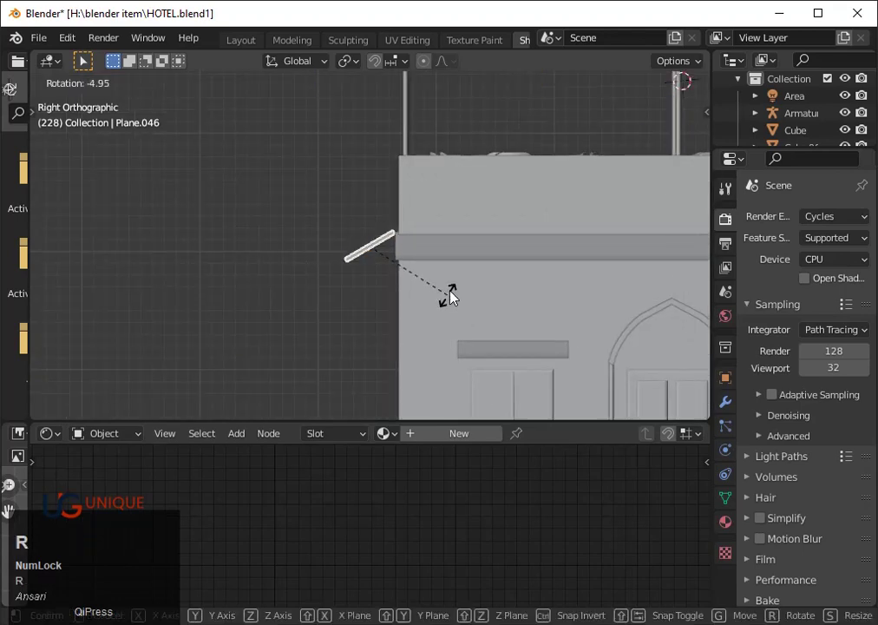
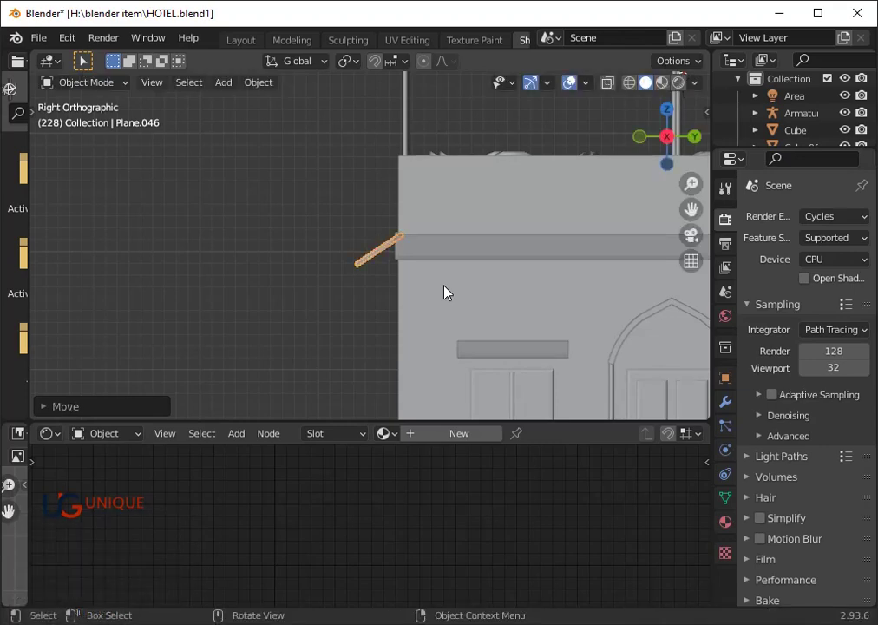
- Tilt the right awning plank and lower it slightly along Z to touch the upper band's corner
drag(696, 211, 641, 265)
click(641, 266)
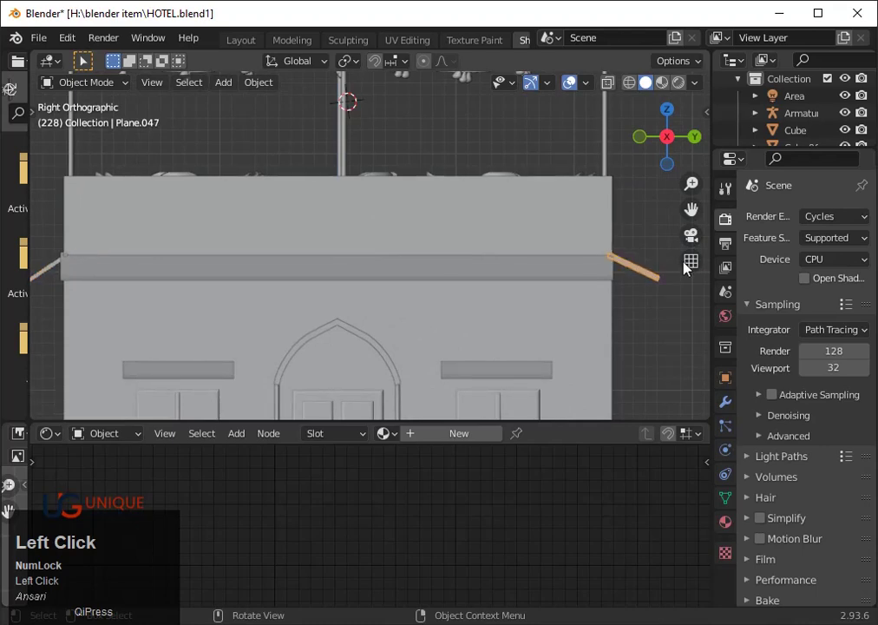
key(r)
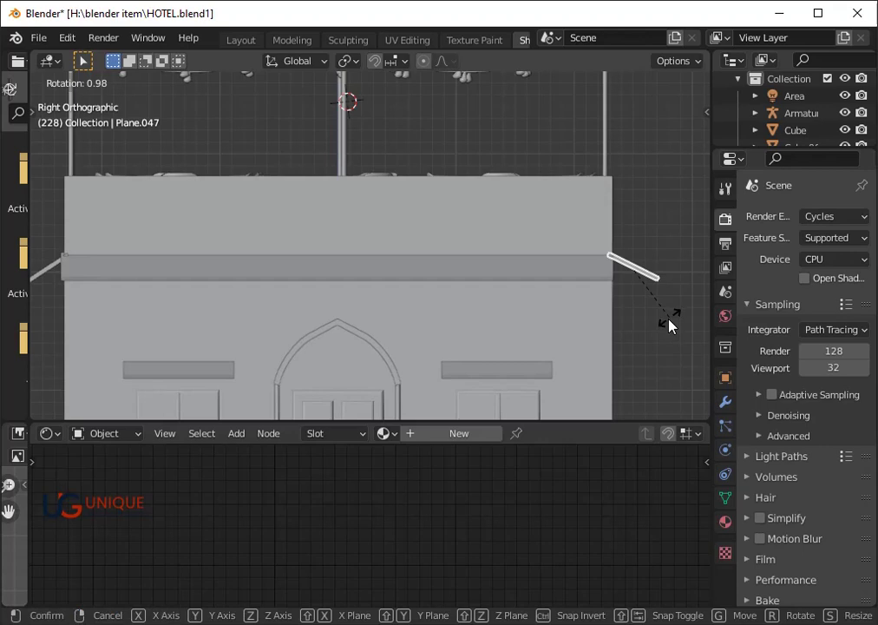
click(677, 327)
key(g)
key(z)
key(Down)
click(688, 318)
- Fine-tune the right plank's tilt, undo a stray hide, then face the building from the front
key(r)
click(692, 311)
key(h)
key(ctrl+z)
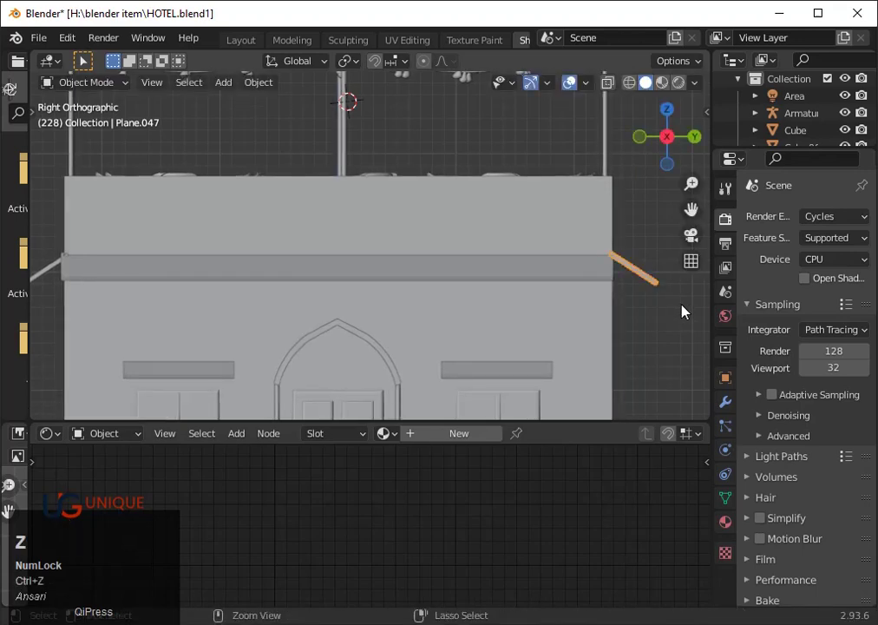
click(692, 310)
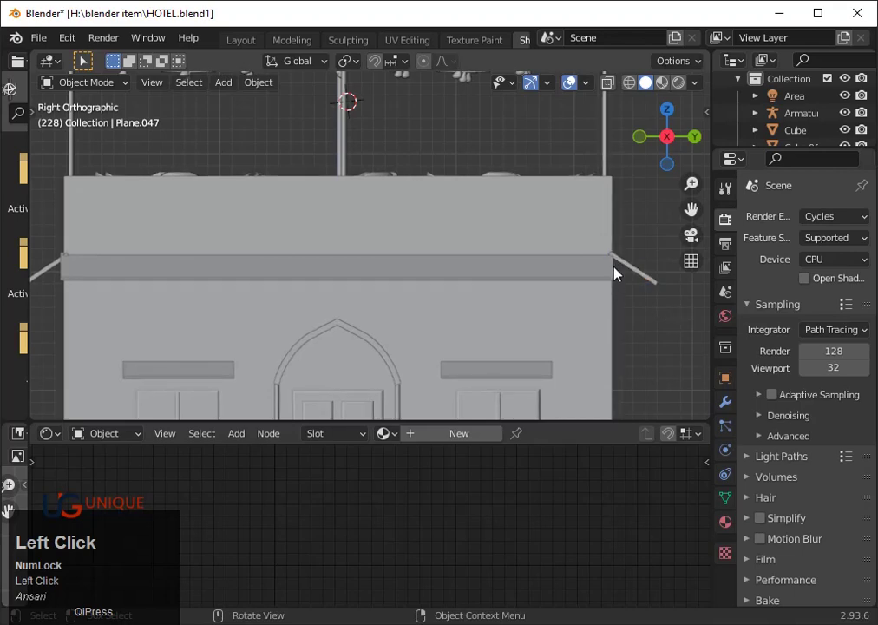
click(649, 143)
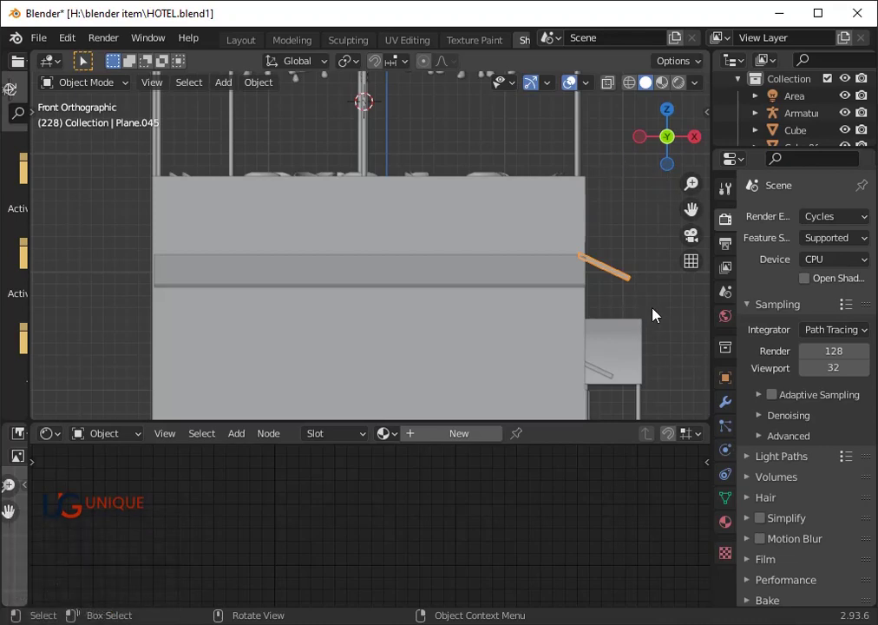
- Tilt the front awning plank, lower it along Z, then orbit to view the whole building
key(r)
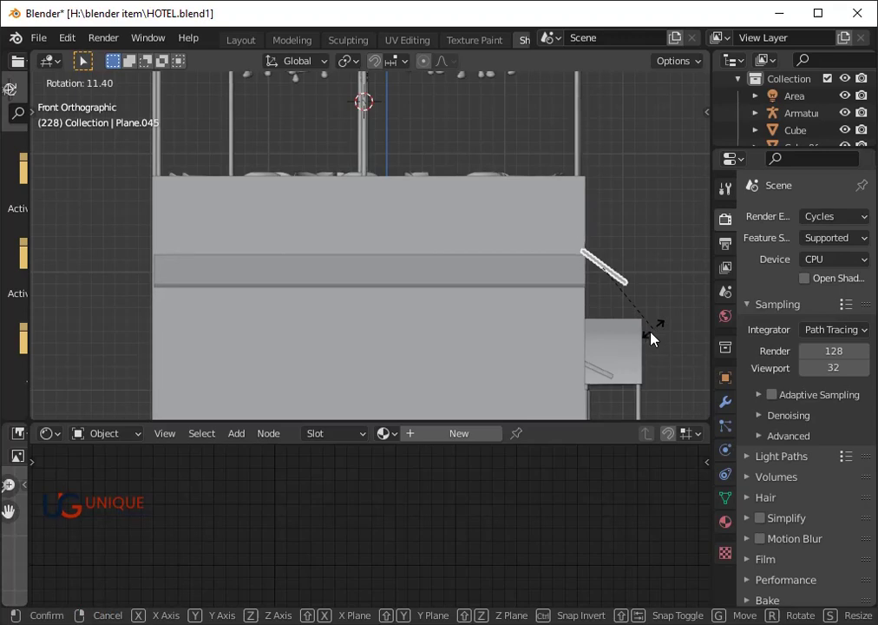
click(656, 338)
text(gz)
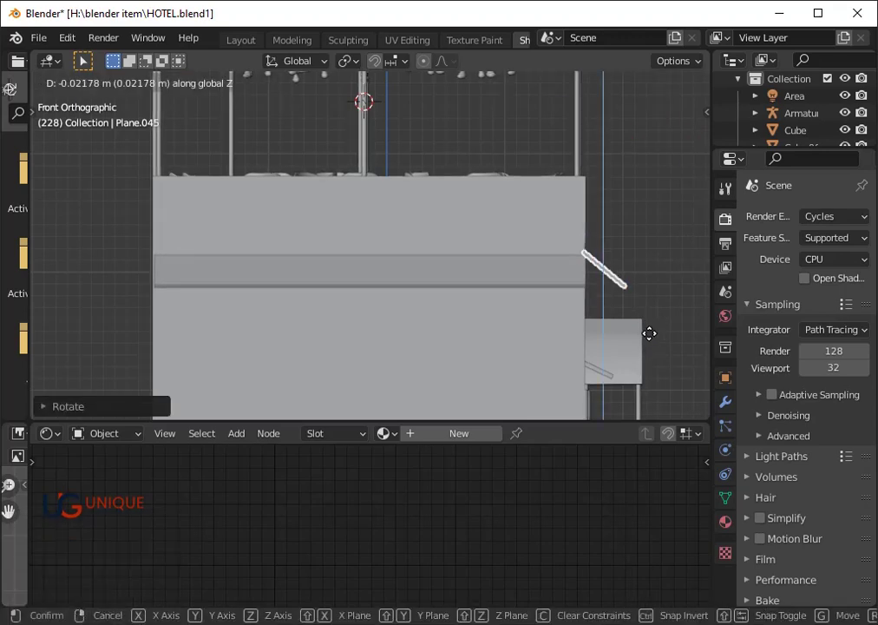
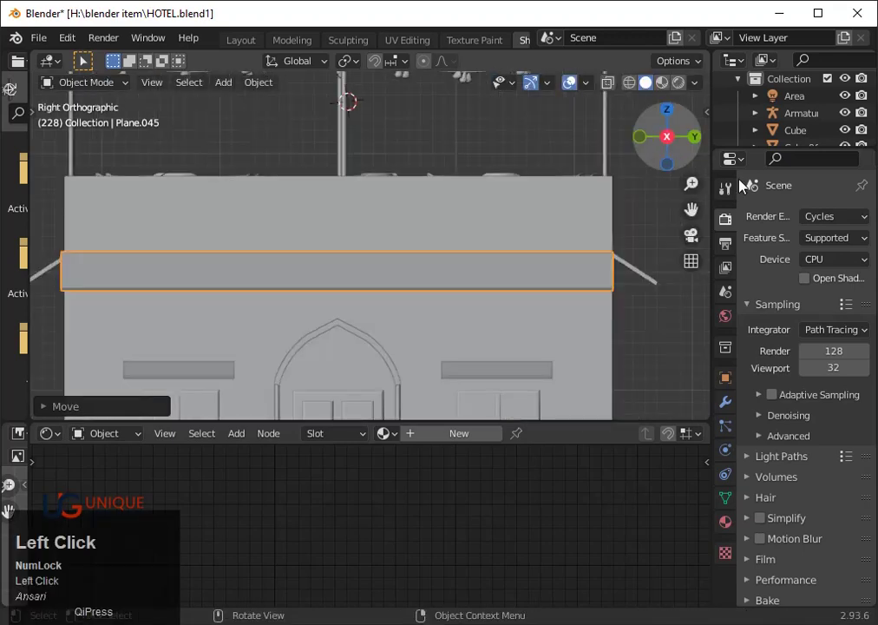
scroll(down, 3)
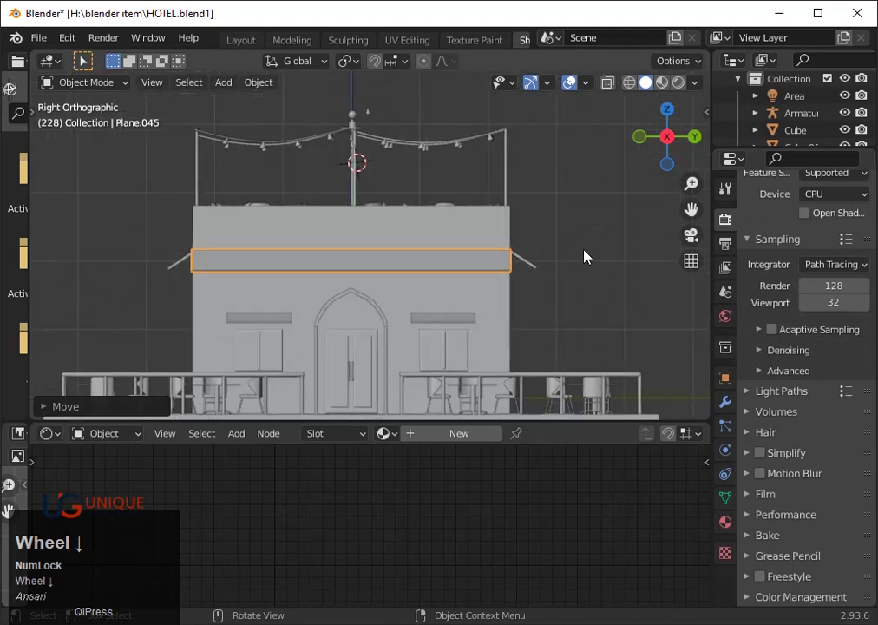
drag(564, 293, 642, 303)
click(642, 303)
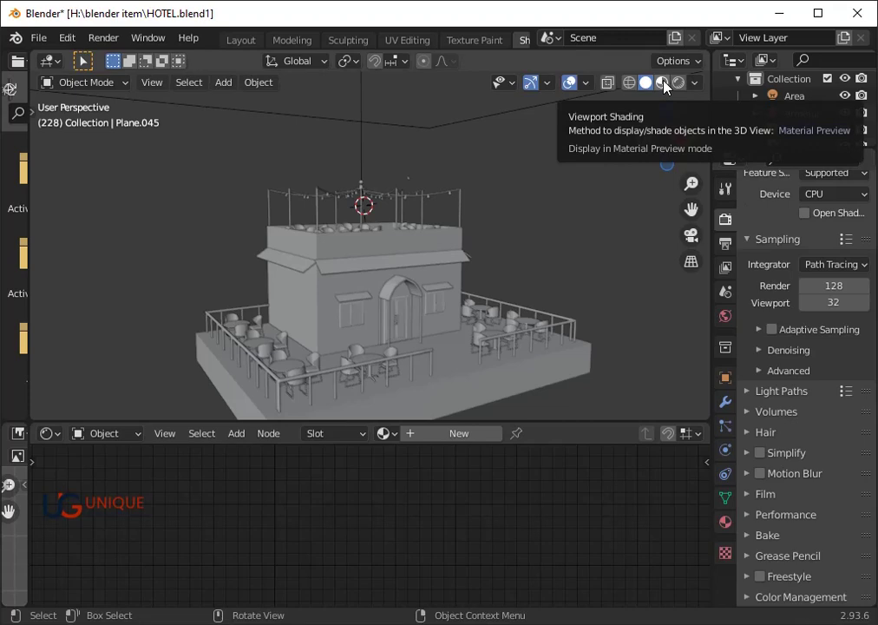
- In Material Preview shading, give the main building block a new material, Material.007
click(667, 85)
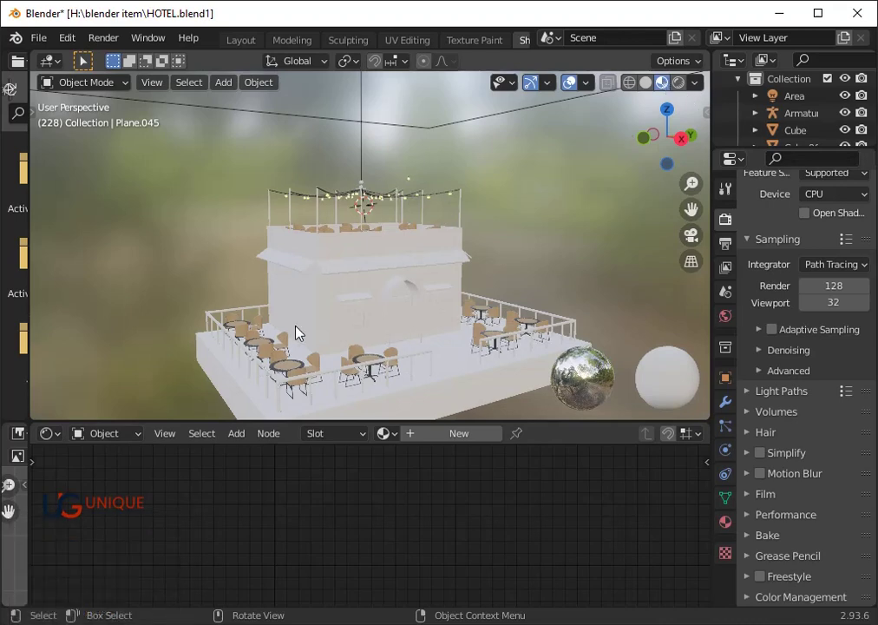
click(325, 309)
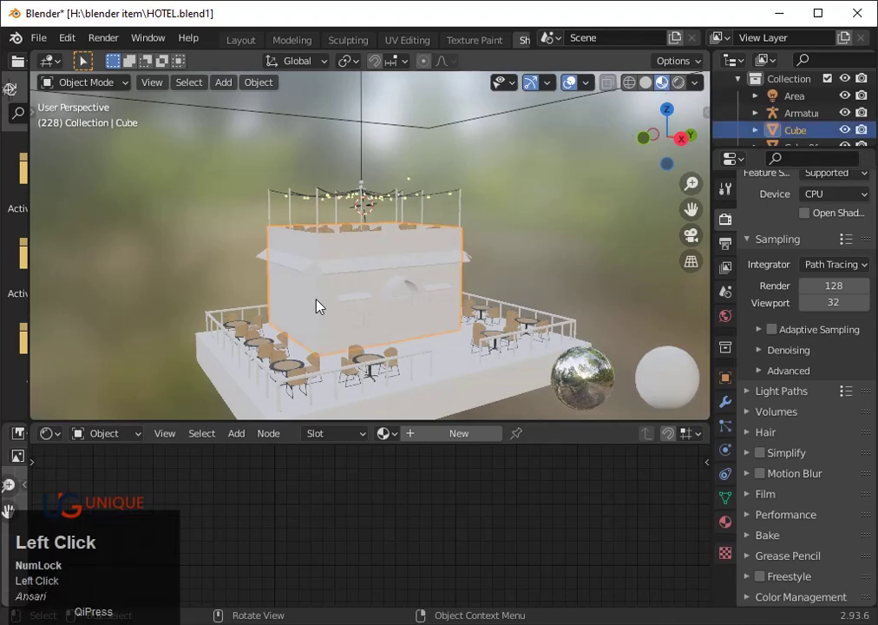
double_click(422, 436)
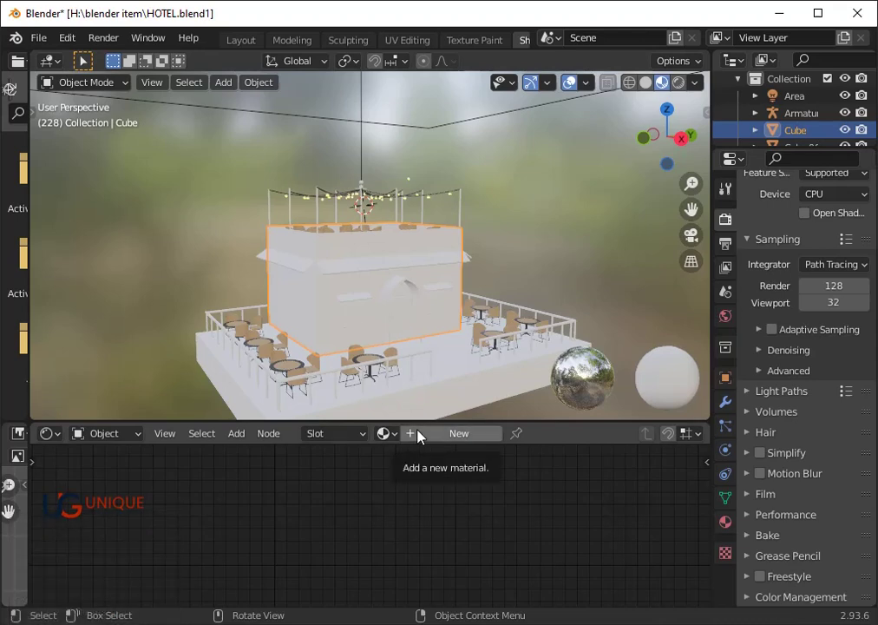
click(450, 441)
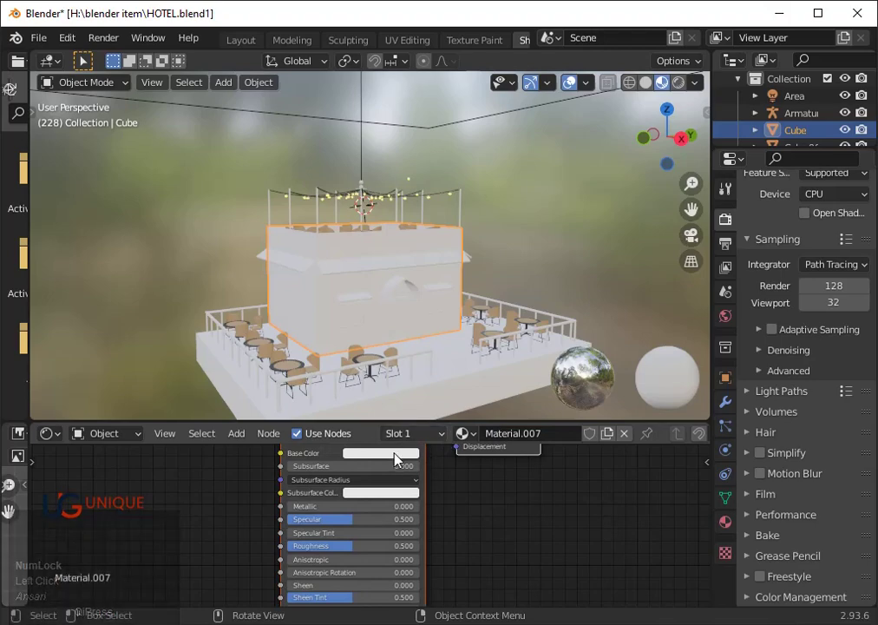
- Set Material.007's base colour to a light grey-white and save the file
click(405, 456)
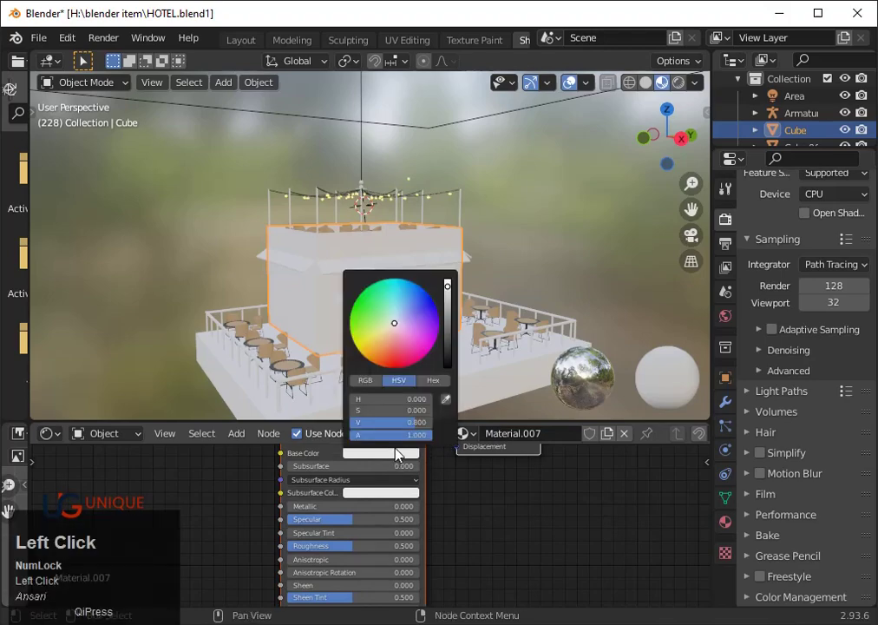
click(453, 329)
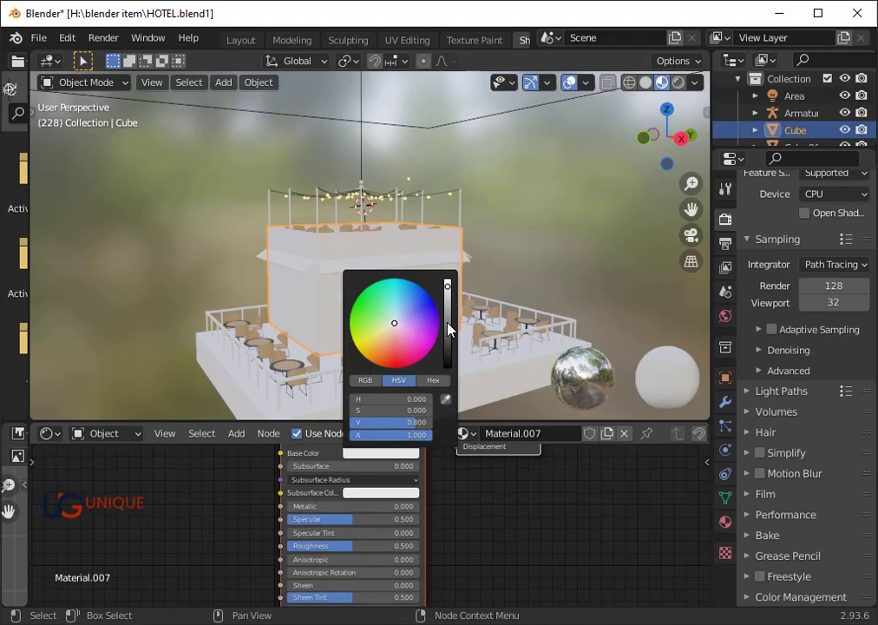
click(453, 329)
key(ctrl+s)
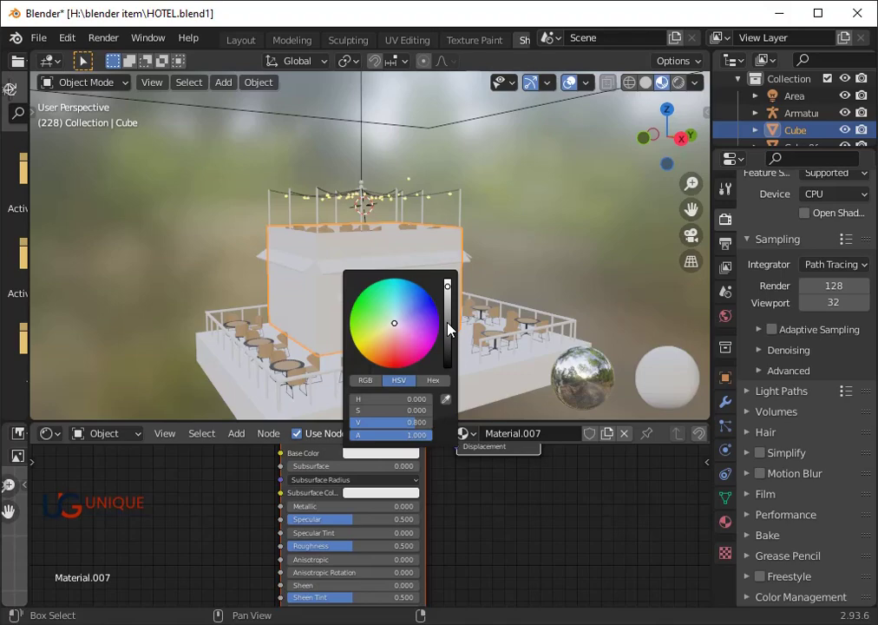
scroll(down, 3)
scroll(up, 3)
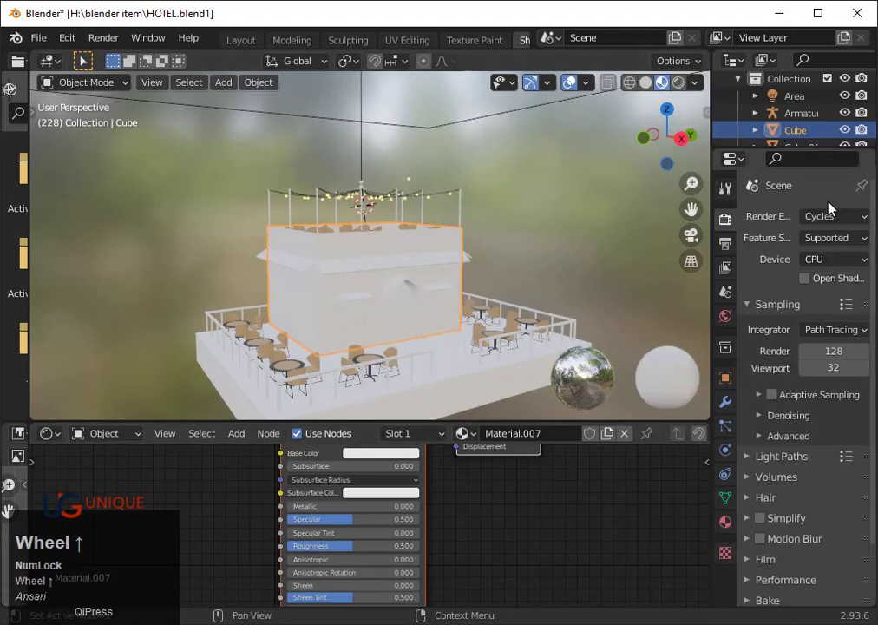
- Switch the render engine to Eevee and save the blend file
click(843, 223)
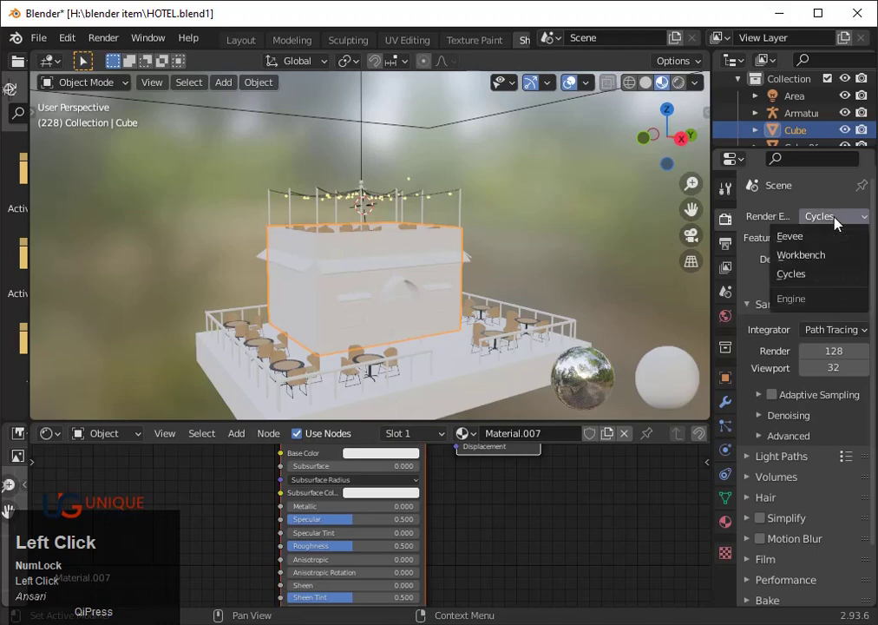
click(805, 240)
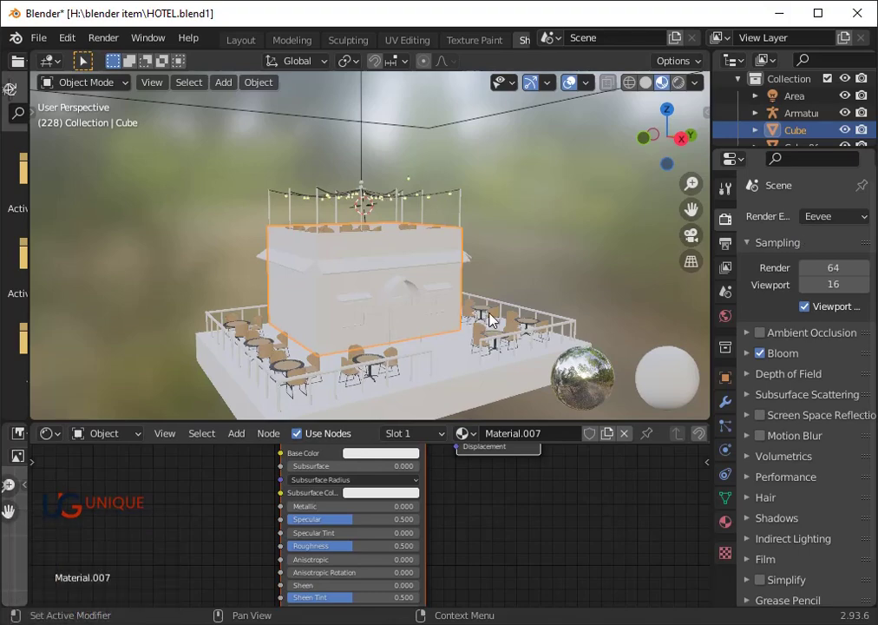
click(508, 309)
key(ctrl+s)
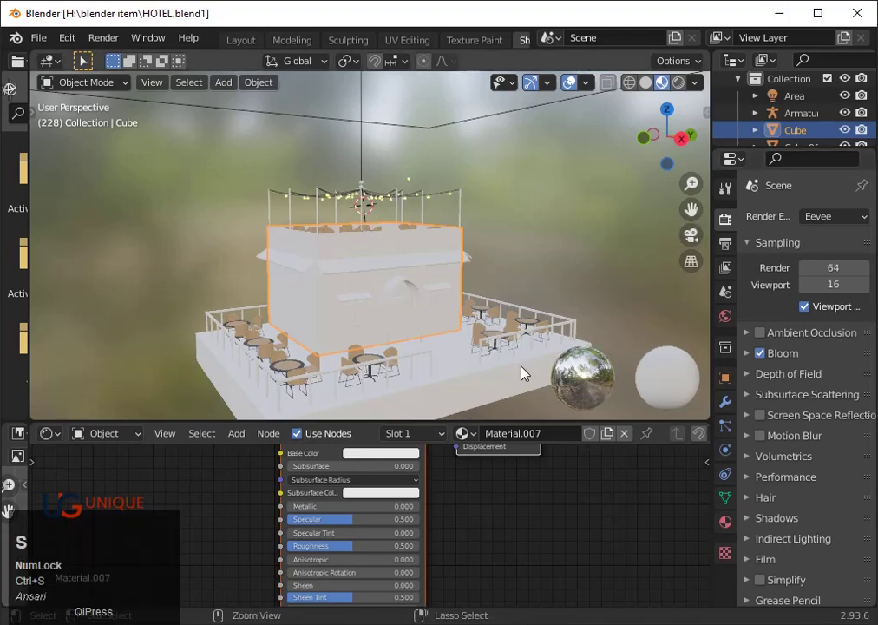
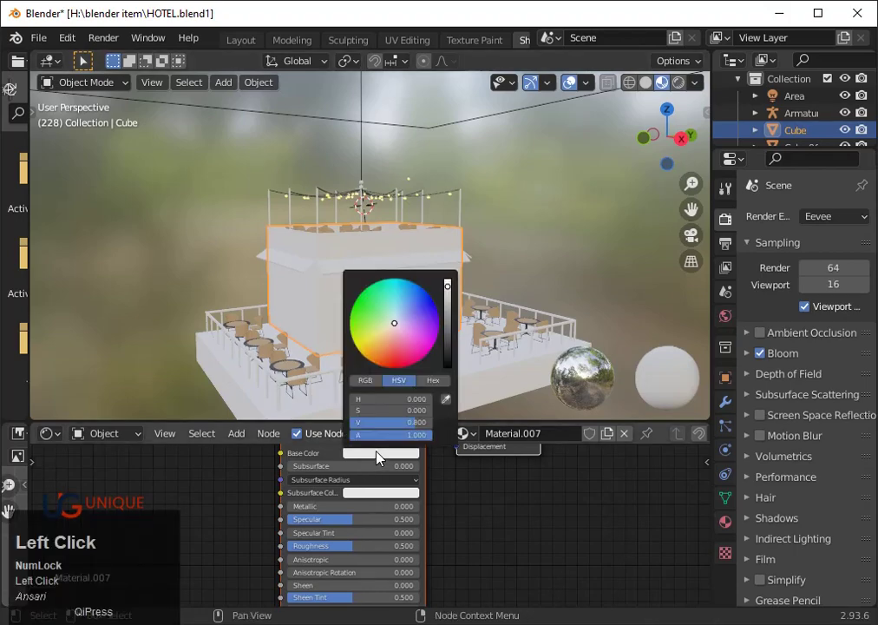
- Darken the building's base colour to dark grey and raise metallic slightly to 0.059
click(464, 334)
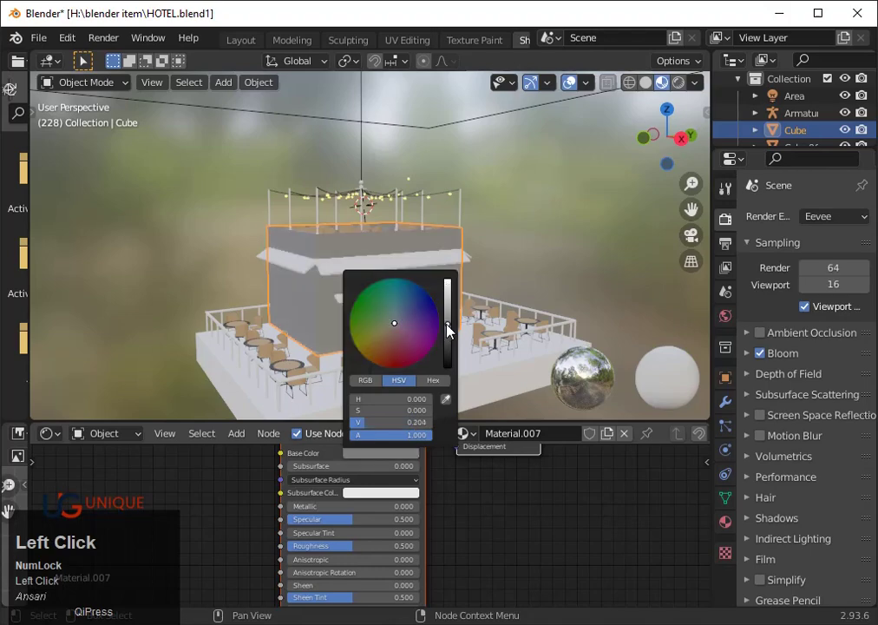
click(450, 334)
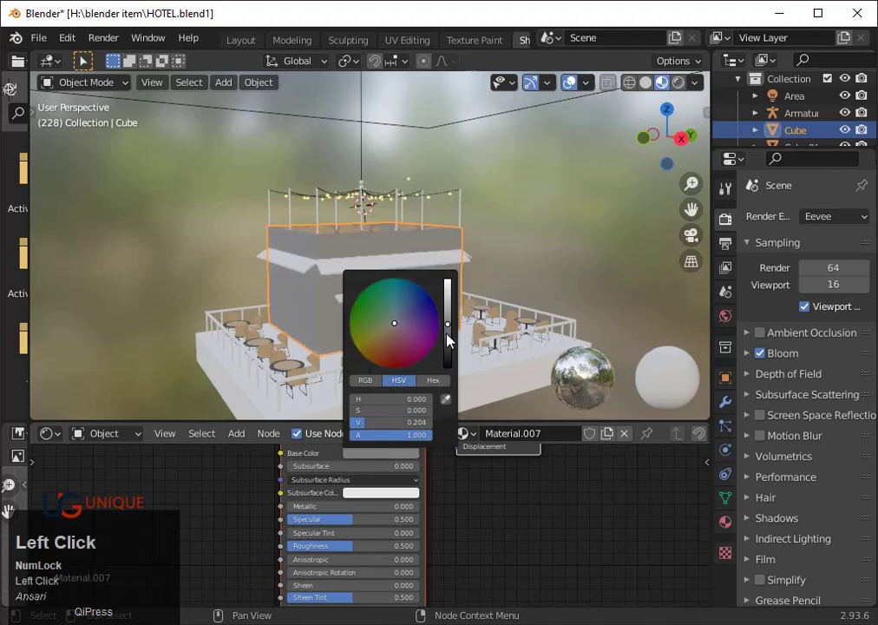
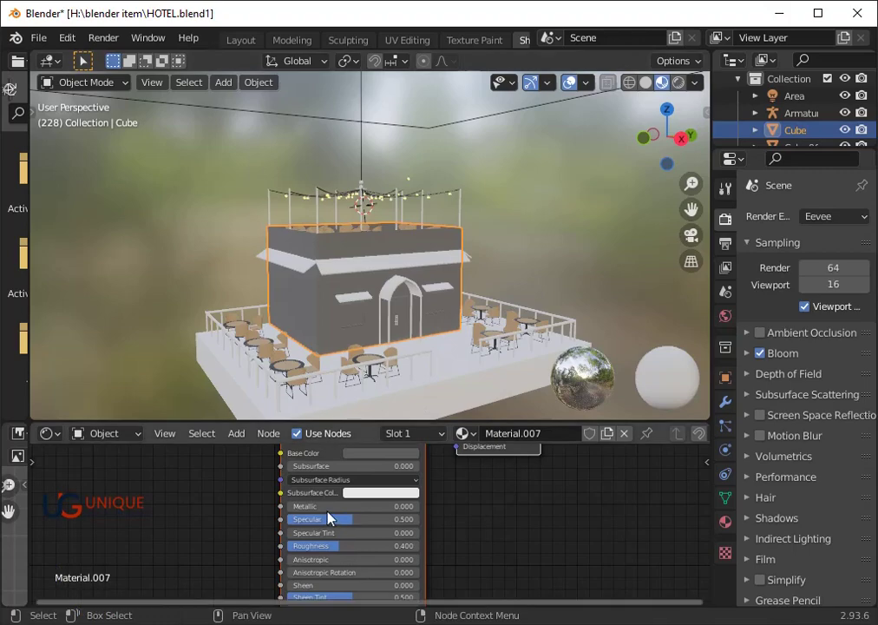
right_click(334, 512)
drag(346, 511, 357, 511)
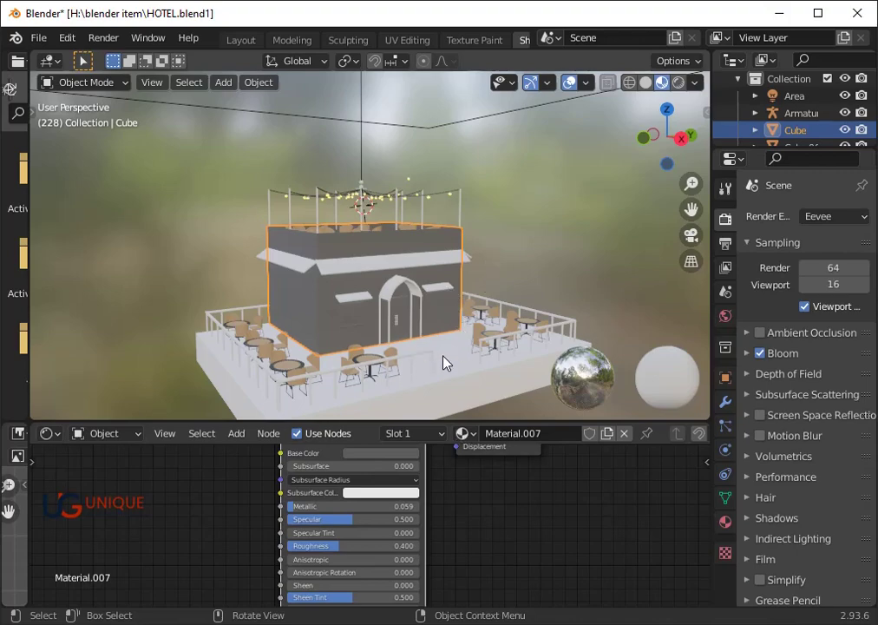
- Assign the building's Material.007 to the terrace platform and enter Edit Mode on it
click(452, 362)
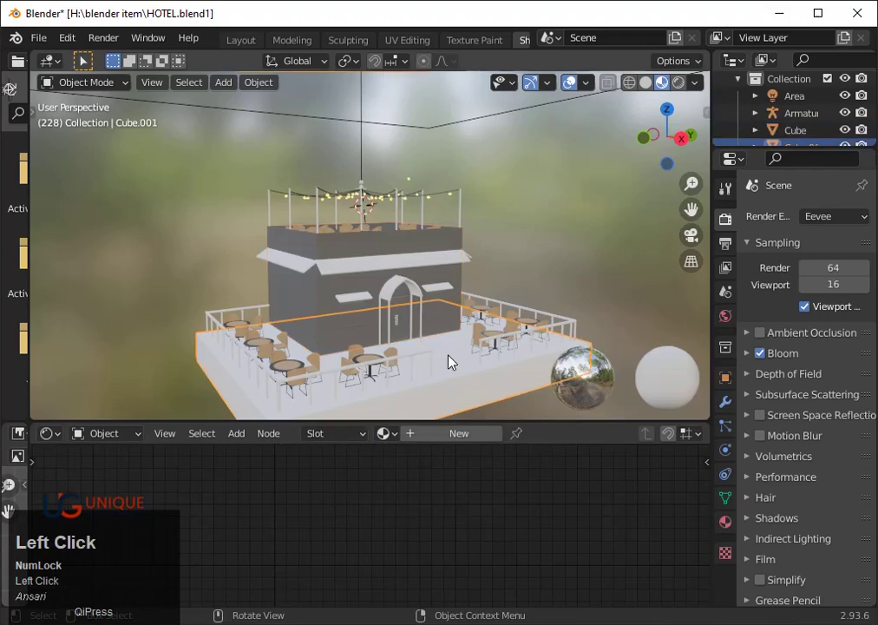
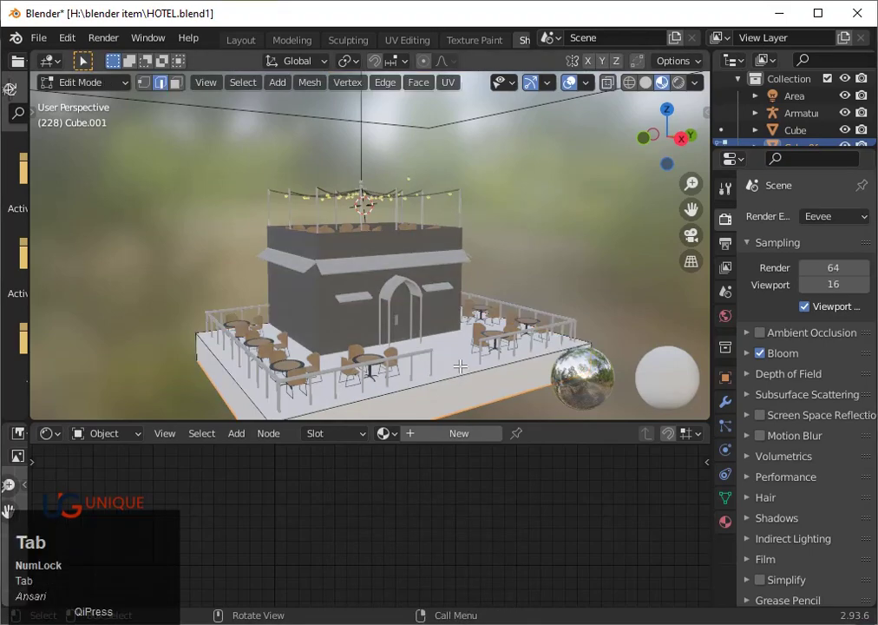
key(Tab)
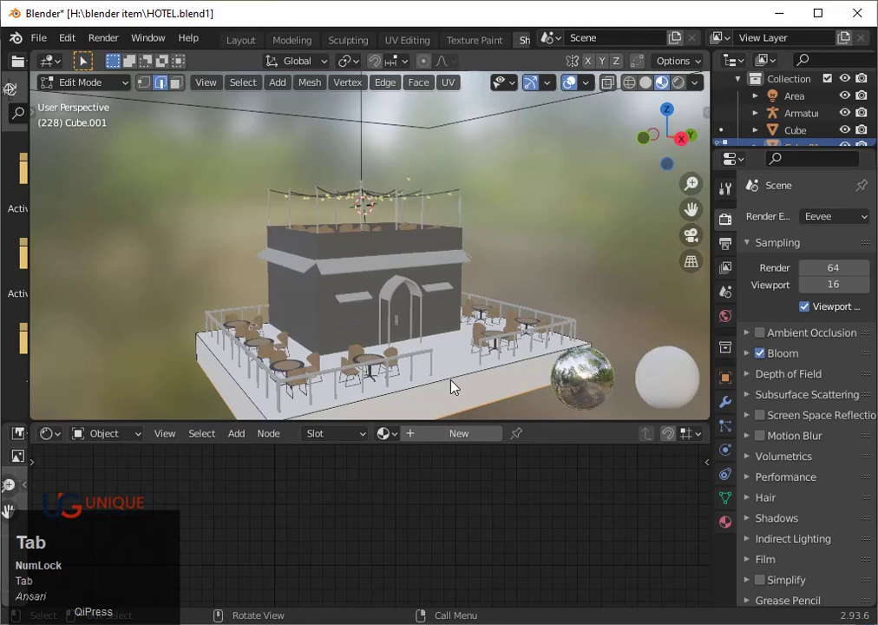
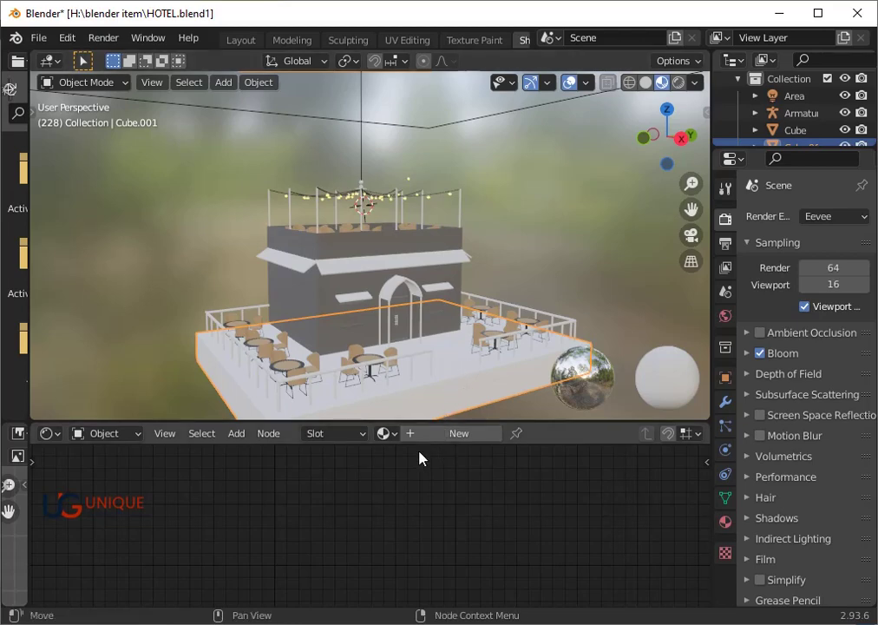
click(395, 443)
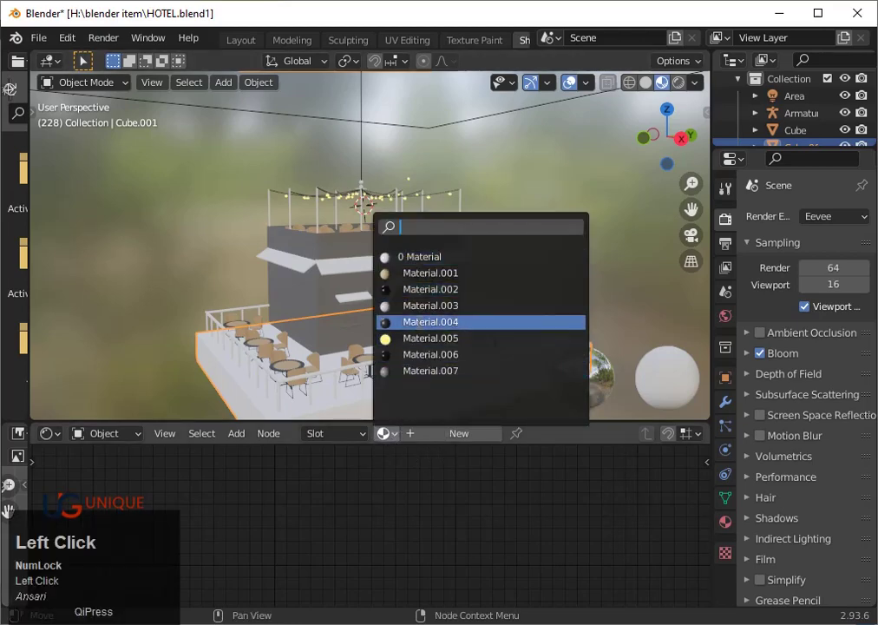
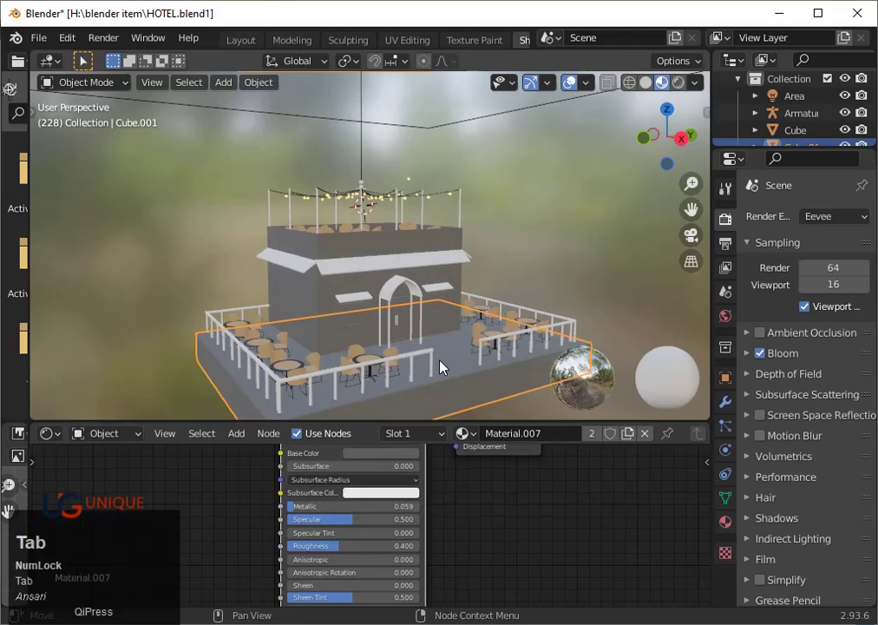
key(Tab)
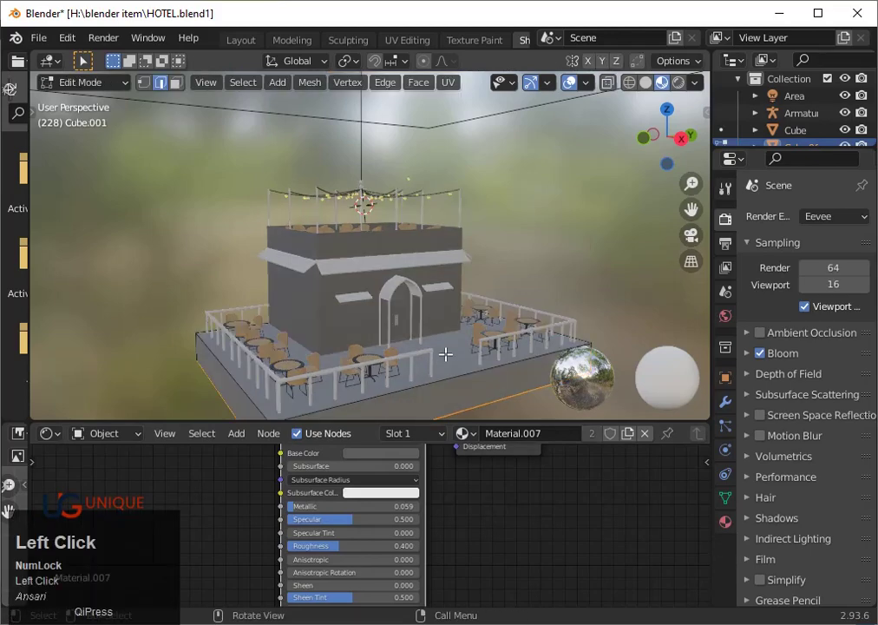
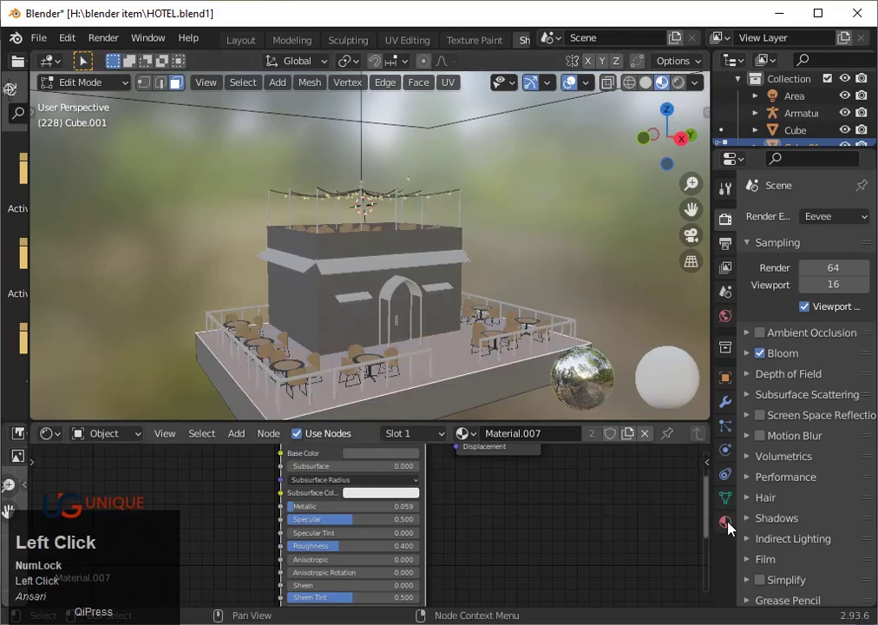
- Add a second material slot, assign it to the platform's top faces as new Material.008
click(731, 526)
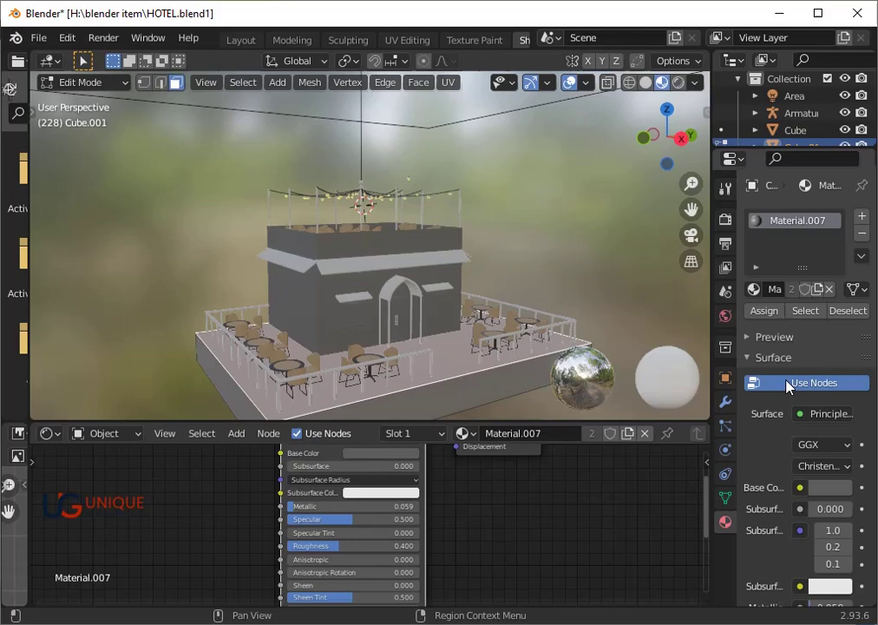
click(867, 221)
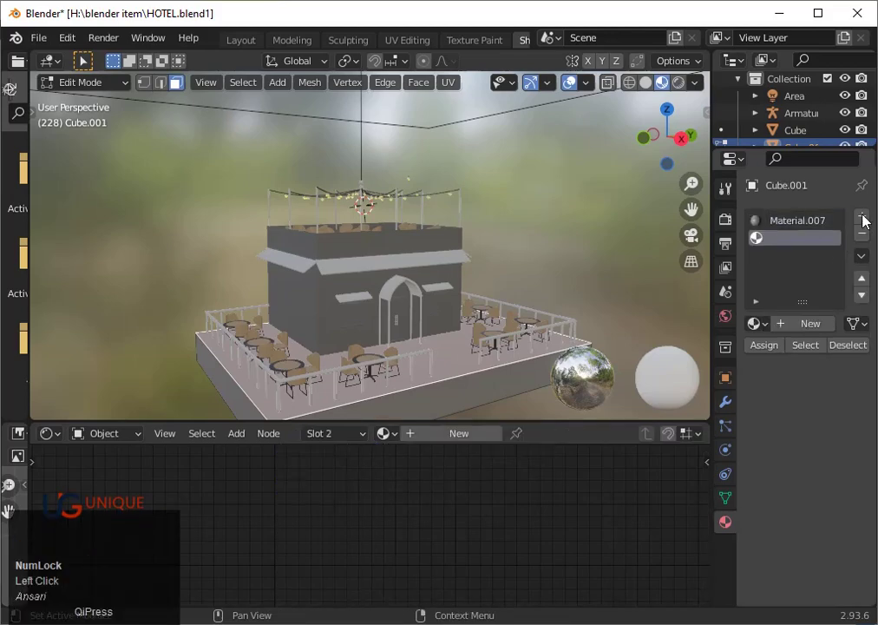
double_click(769, 350)
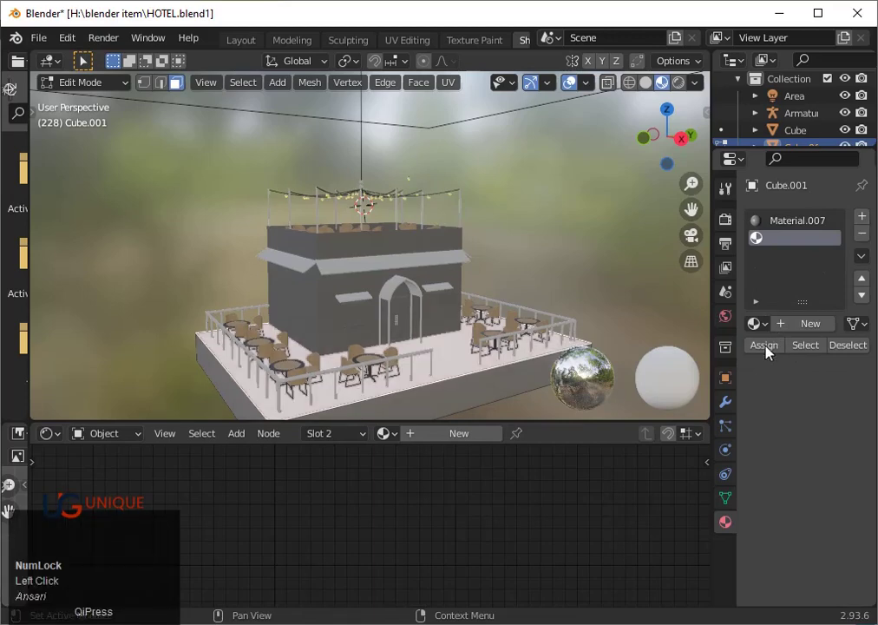
click(463, 442)
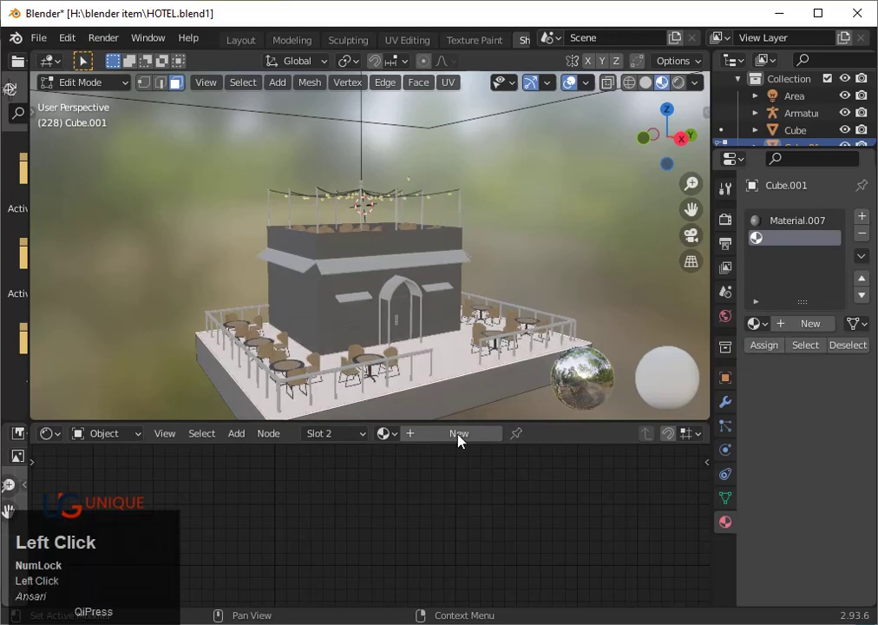
scroll(down, 3)
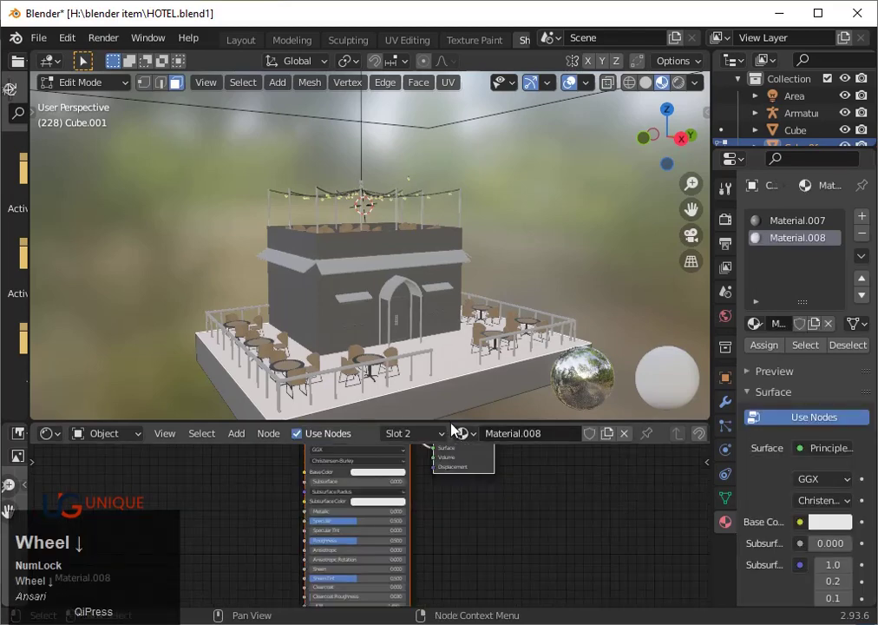
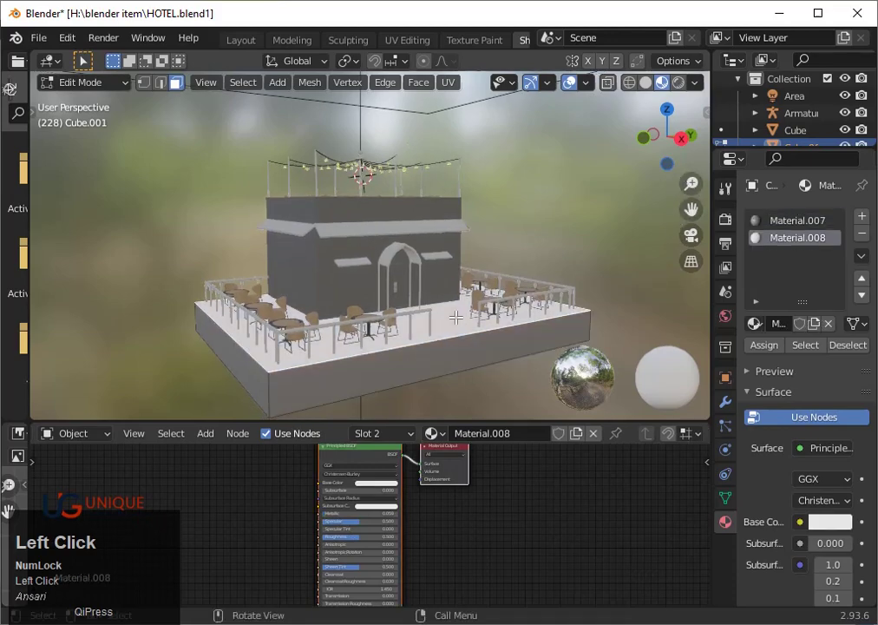
scroll(down, 3)
- Add a Vector > Displacement node to Material.008's shader graph
click(241, 441)
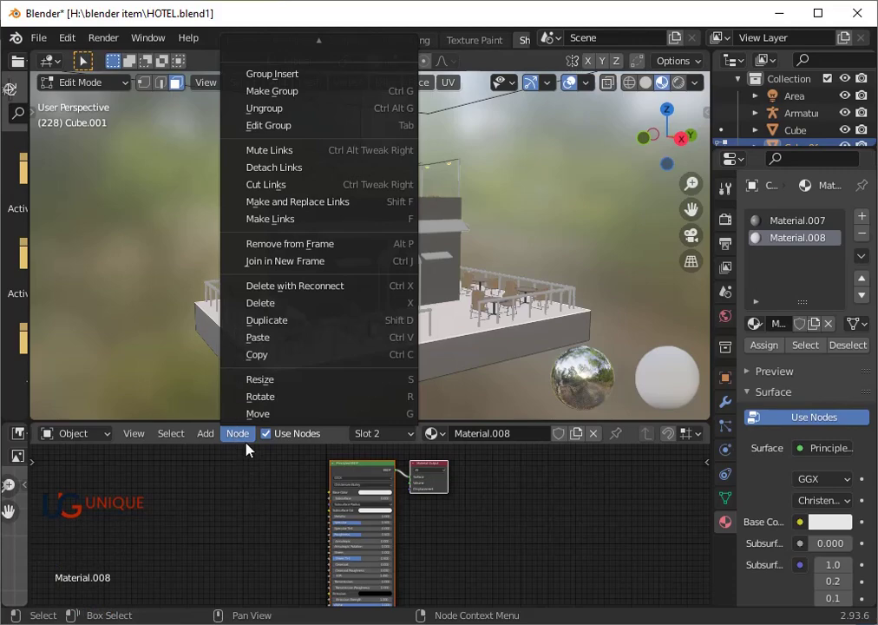
click(214, 437)
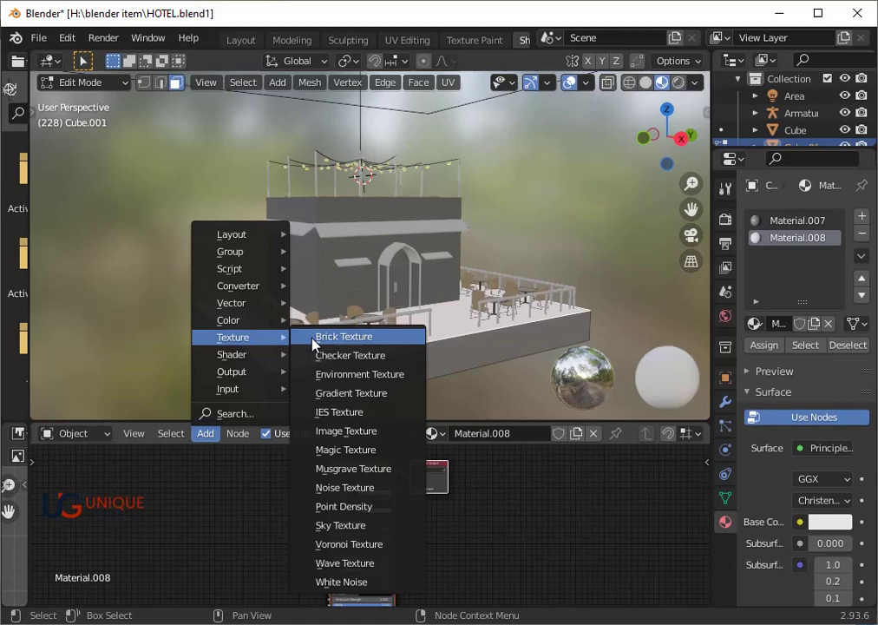
click(350, 438)
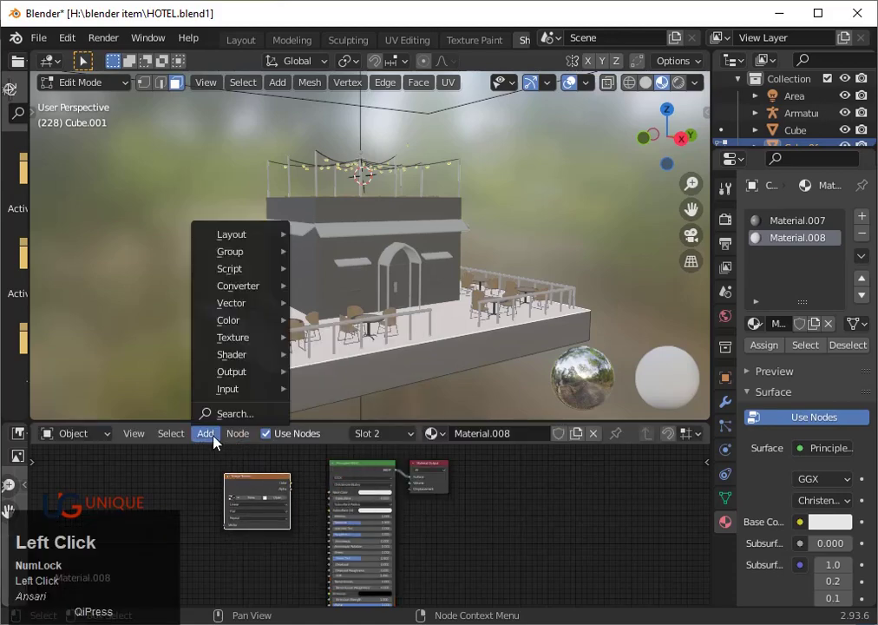
click(248, 334)
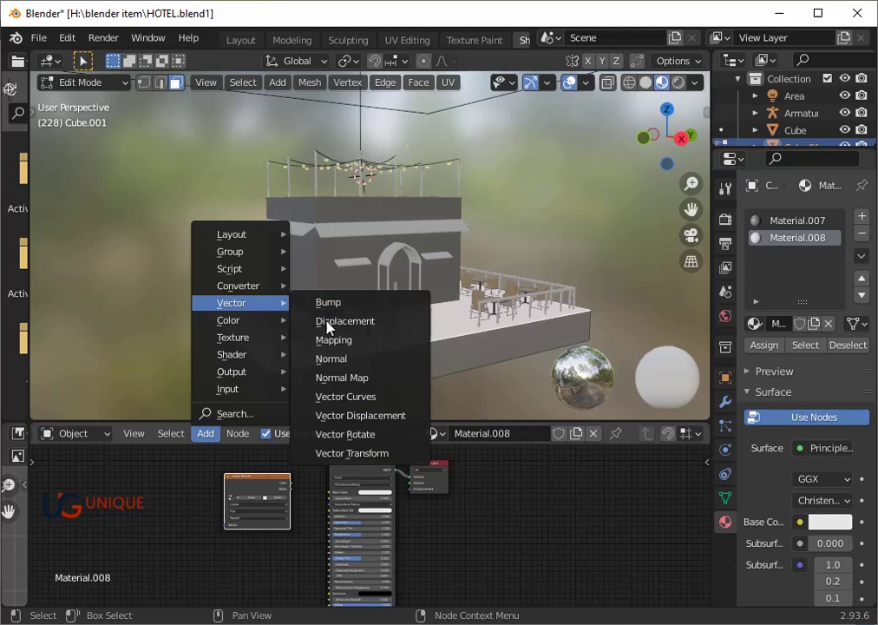
click(333, 328)
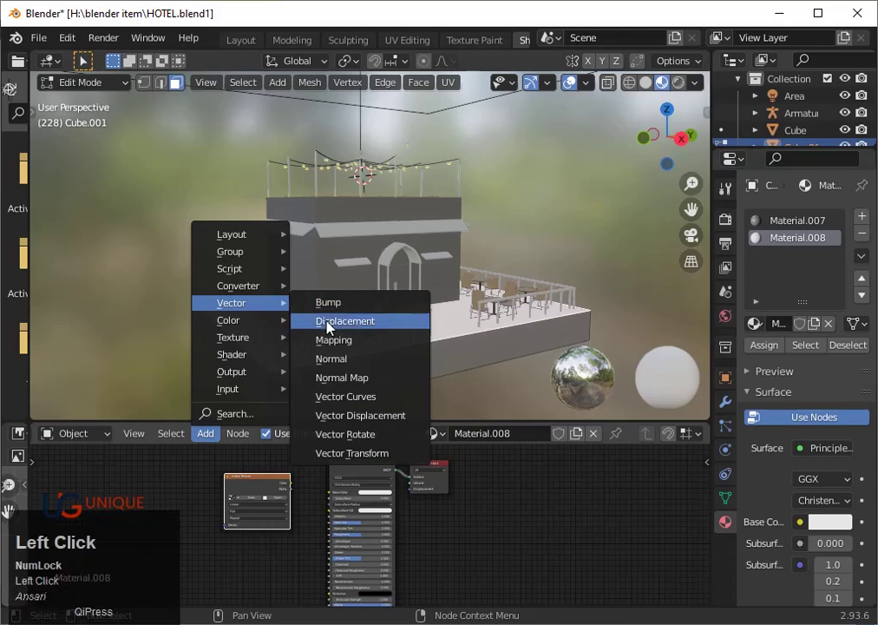
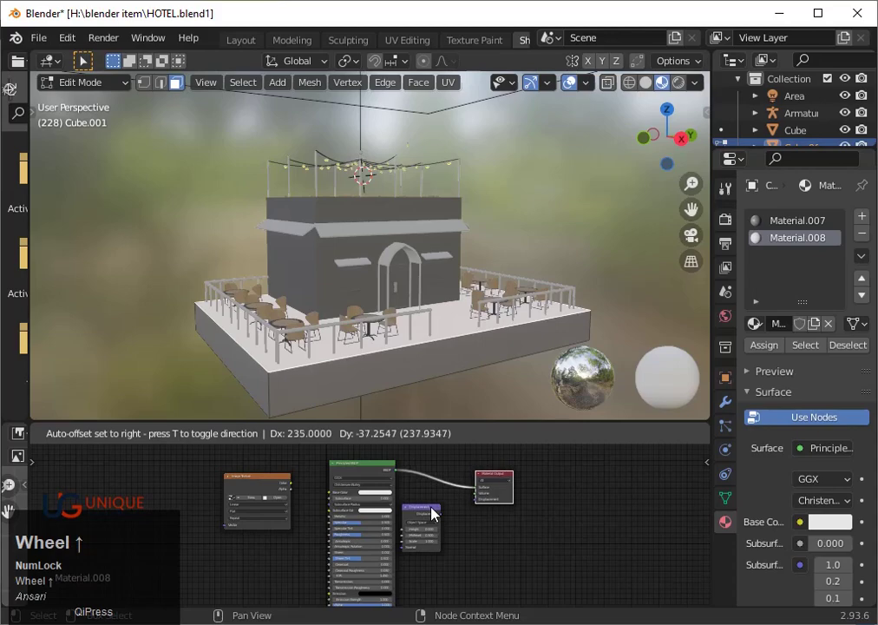
scroll(up, 3)
- Load MarbleTiles0152_1_350.jpg from the blender textur folder into the floor's Image Texture node
click(277, 498)
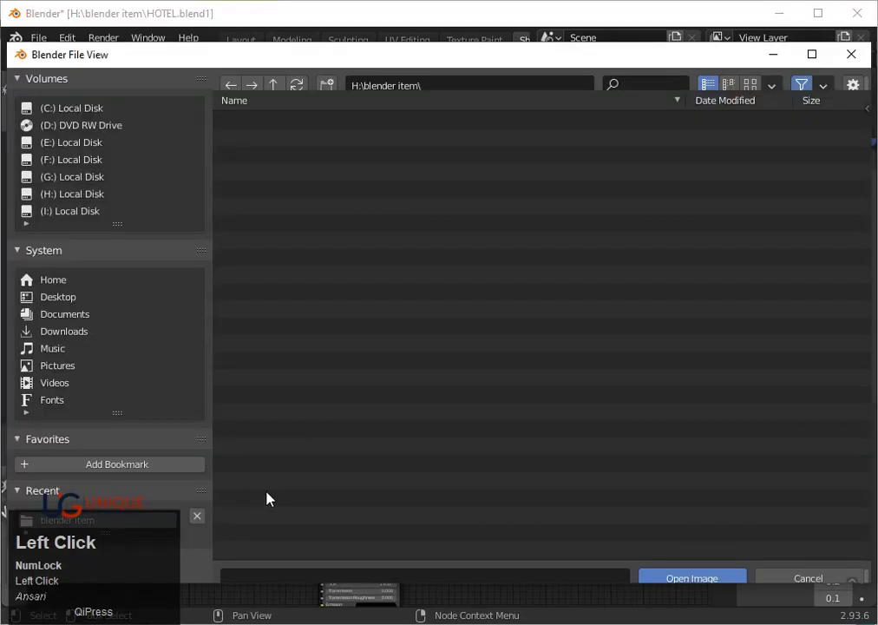
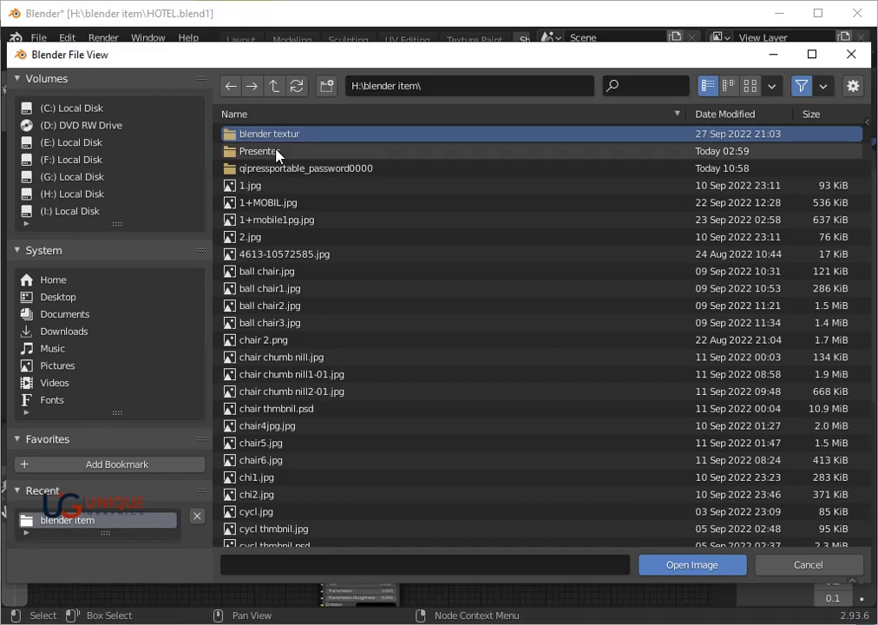
click(284, 134)
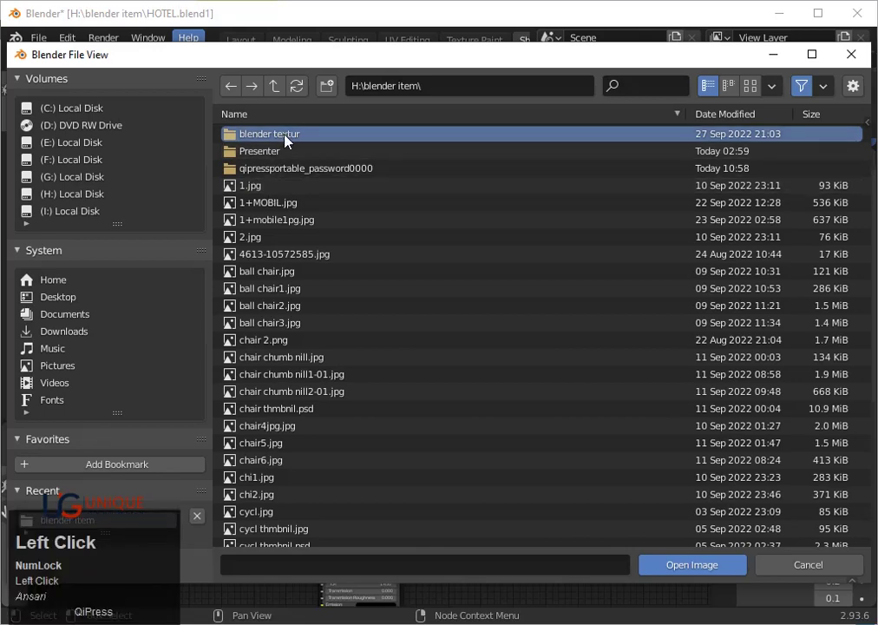
click(287, 139)
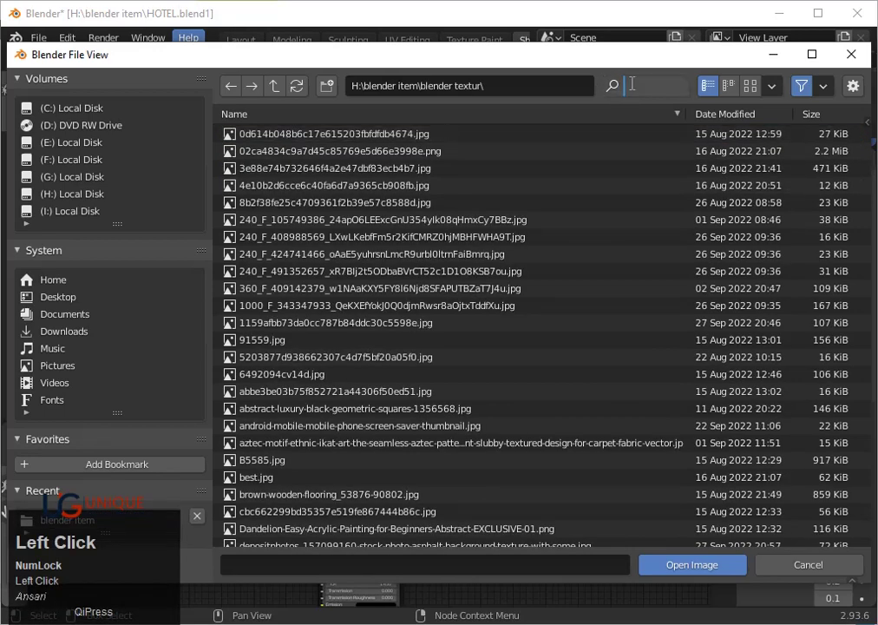
key(m)
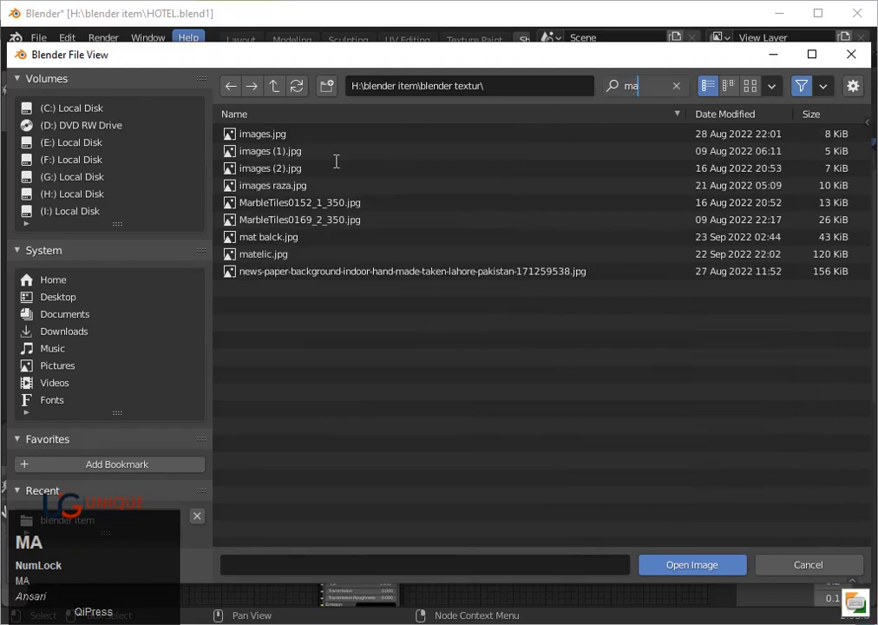
click(328, 208)
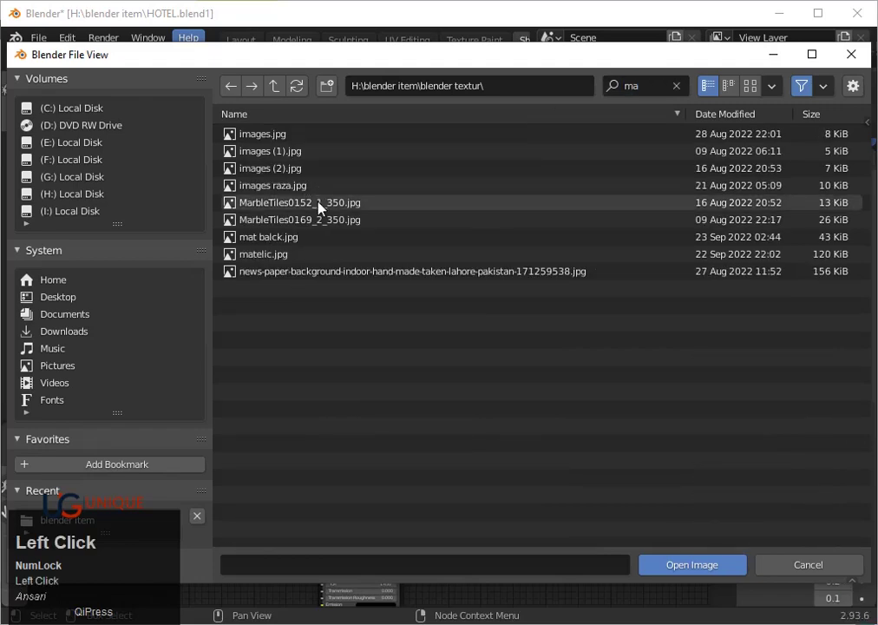
click(389, 204)
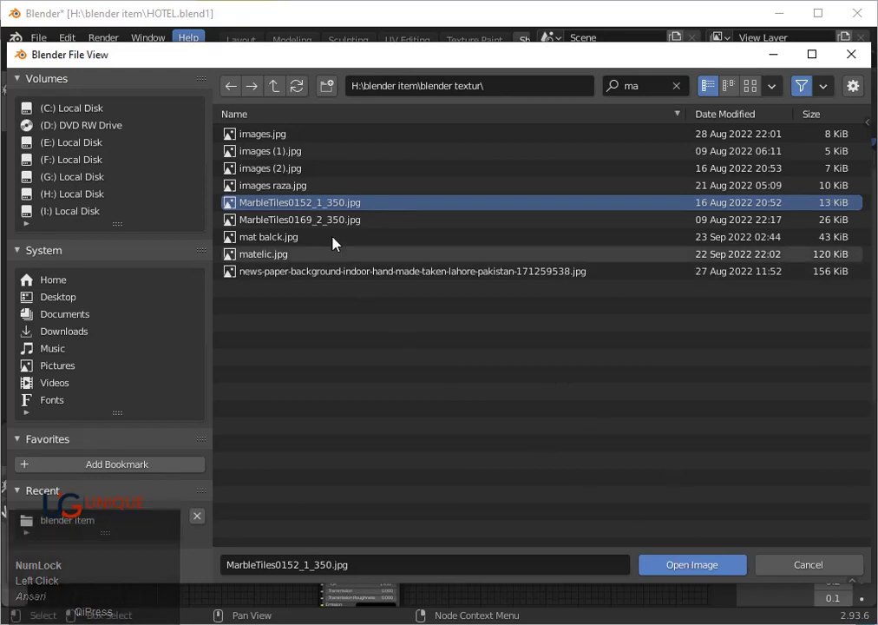
click(673, 574)
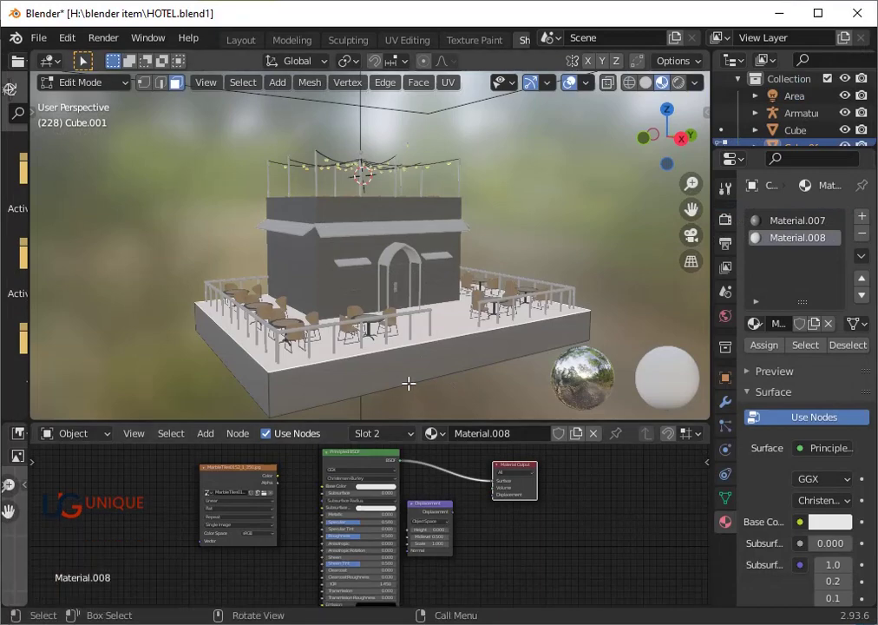
- Wire the marble image Color into Base Color and the Displacement node into Material Output Displacement
scroll(up, 3)
scroll(up, 3)
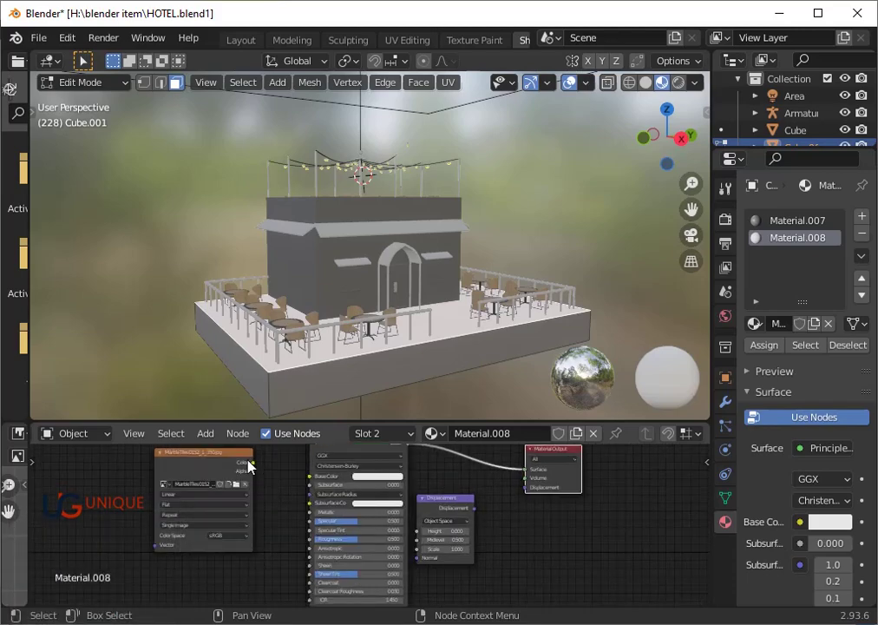
drag(263, 469, 305, 486)
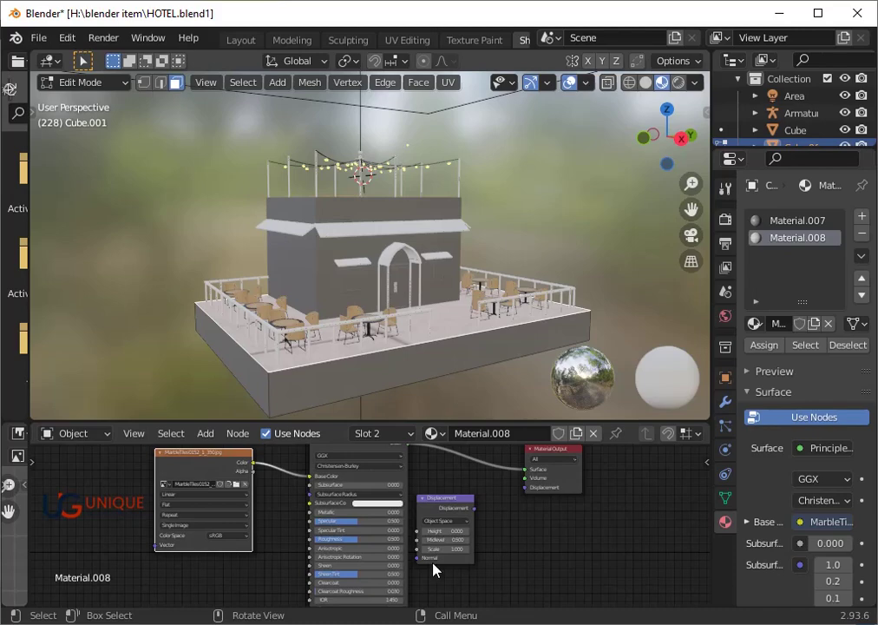
click(486, 515)
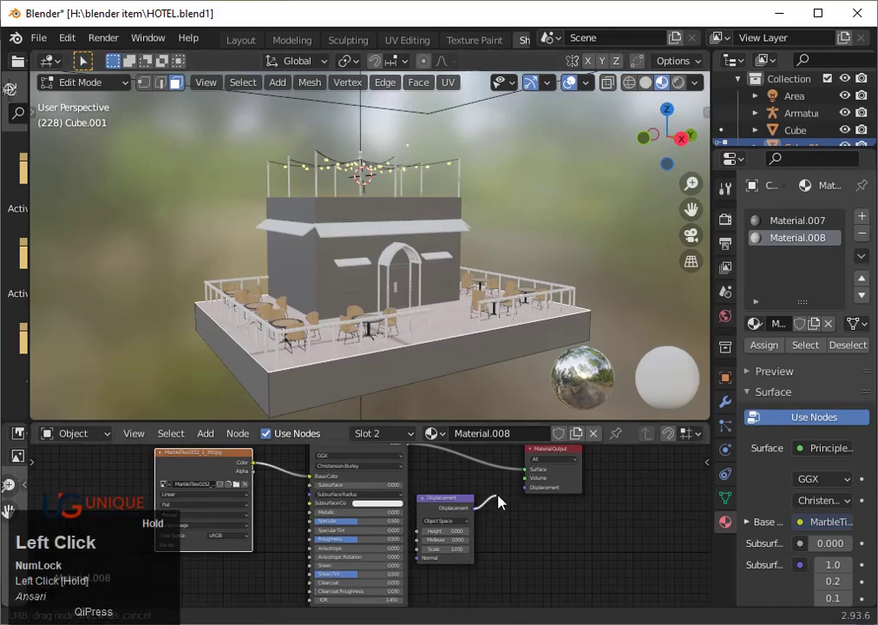
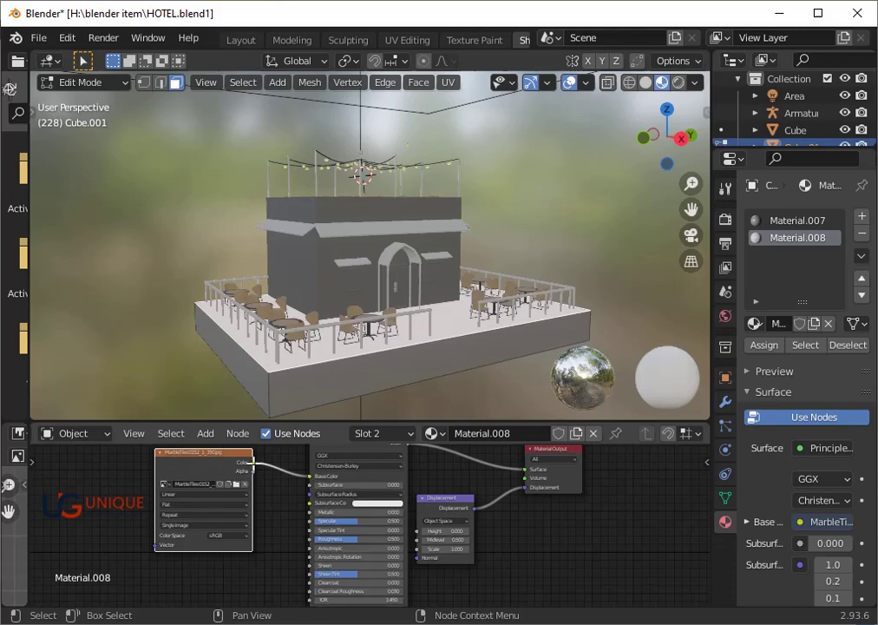
scroll(up, 3)
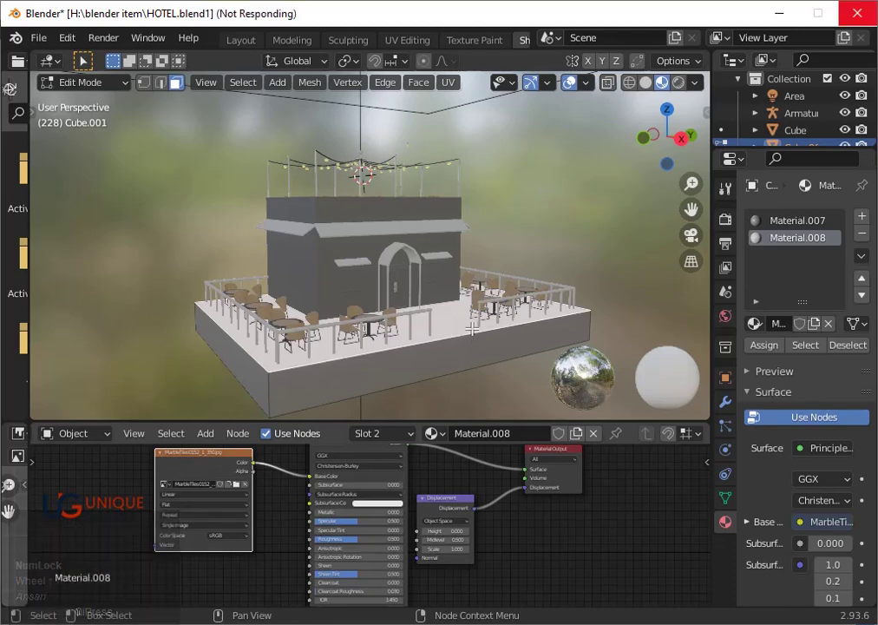
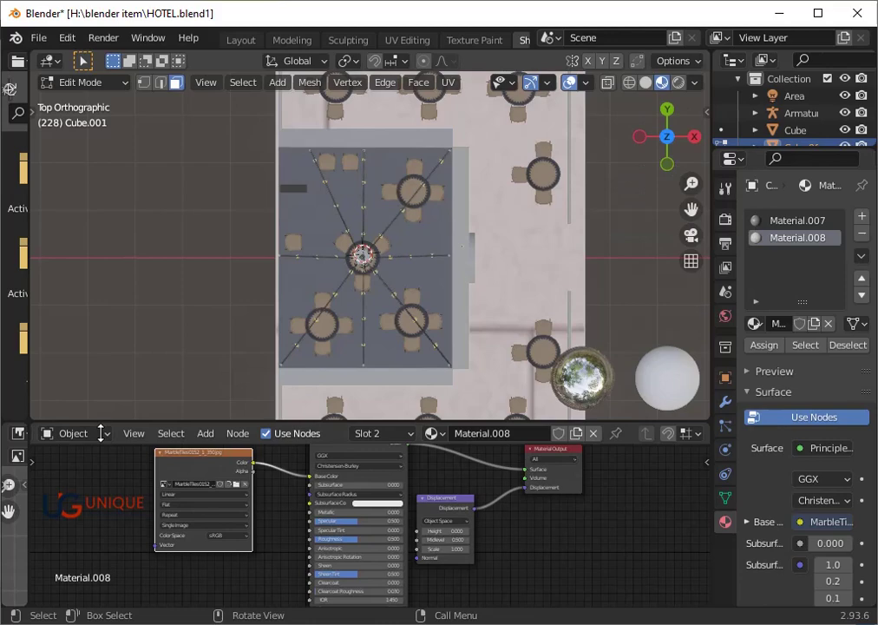
scroll(up, 3)
scroll(down, 3)
click(62, 440)
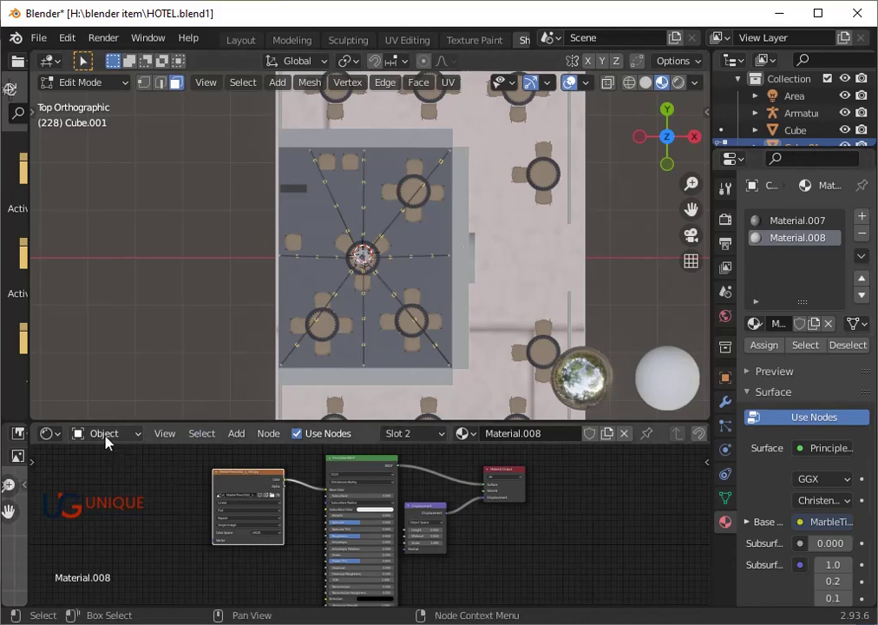
- In the UV Editor, scale the floor UV island about 2.3 times and move it over the marble tiles
click(61, 442)
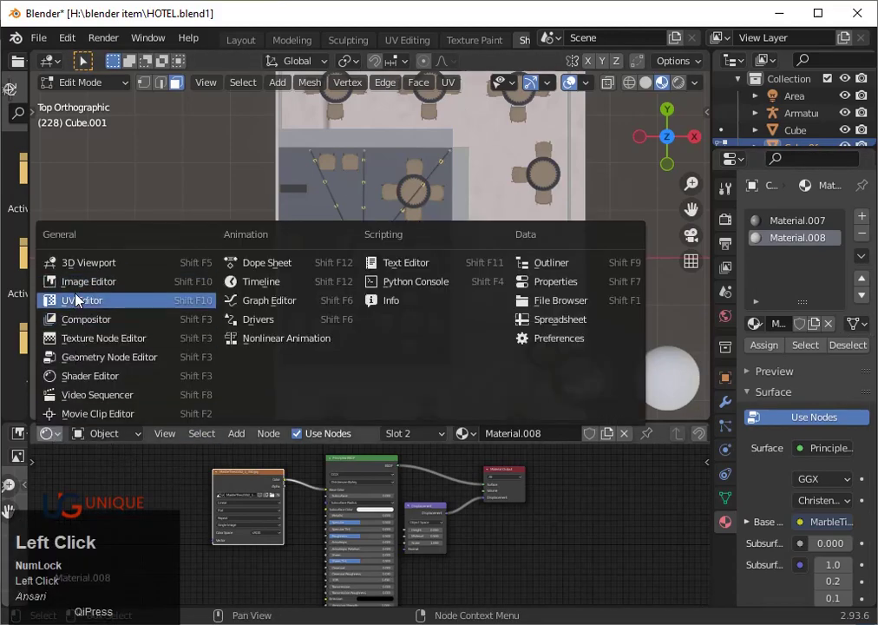
click(363, 487)
scroll(down, 3)
key(a)
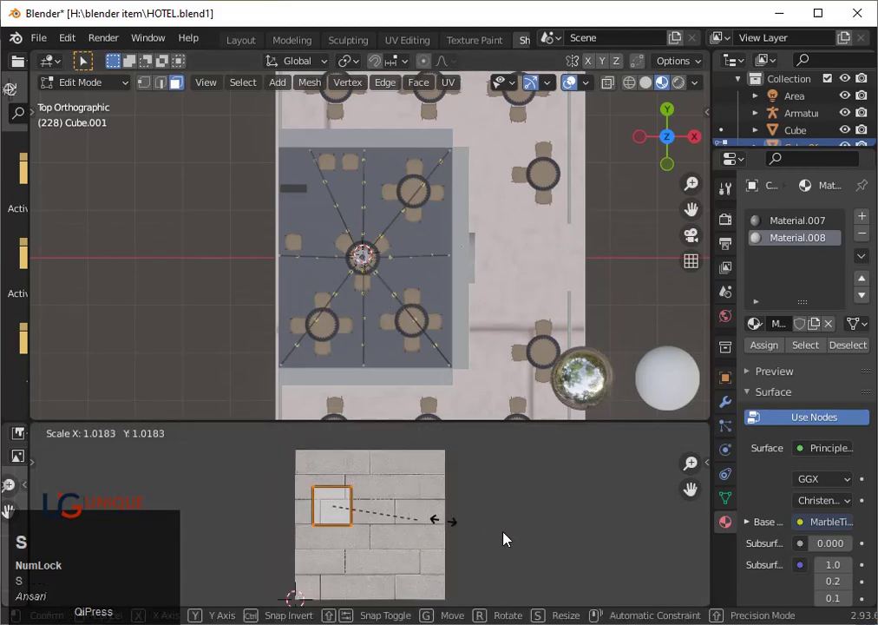
key(s)
click(566, 544)
key(g)
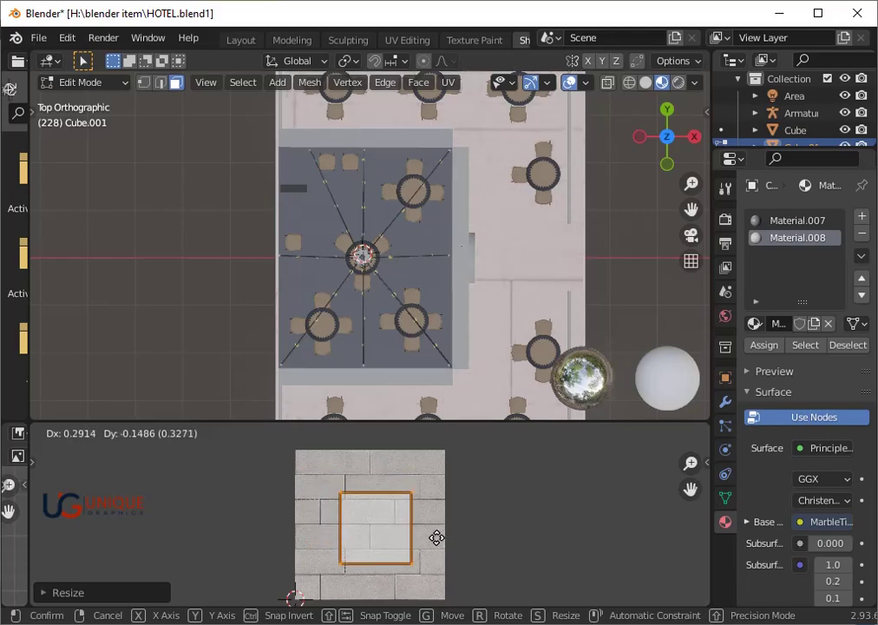
click(442, 538)
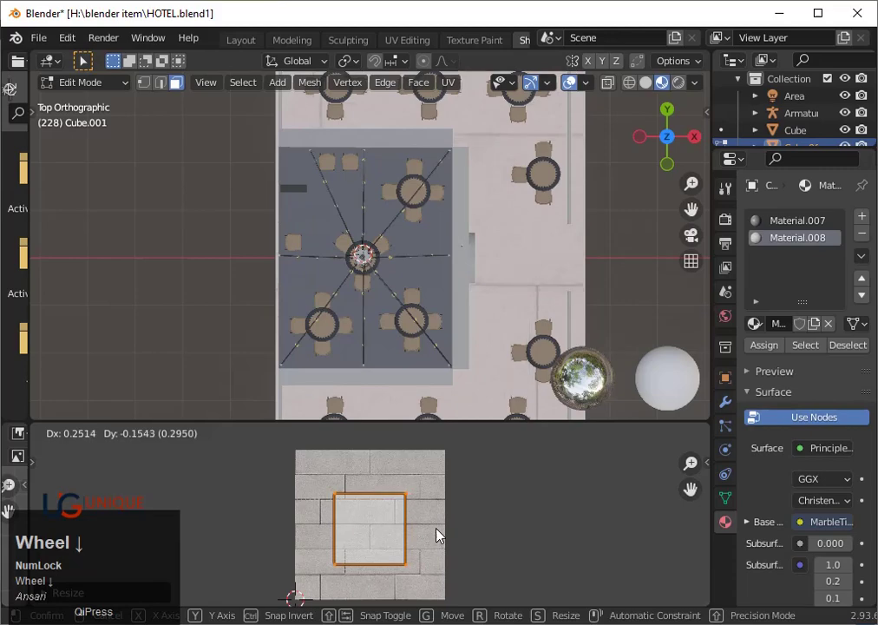
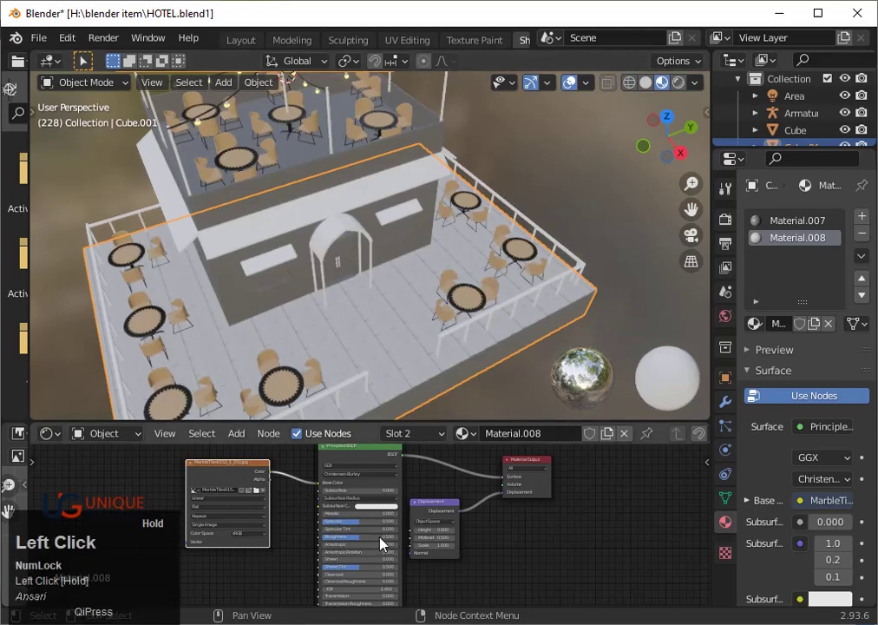
- Link the marble image into the Displacement Height socket so the floor tiles appear embossed
drag(419, 562, 420, 558)
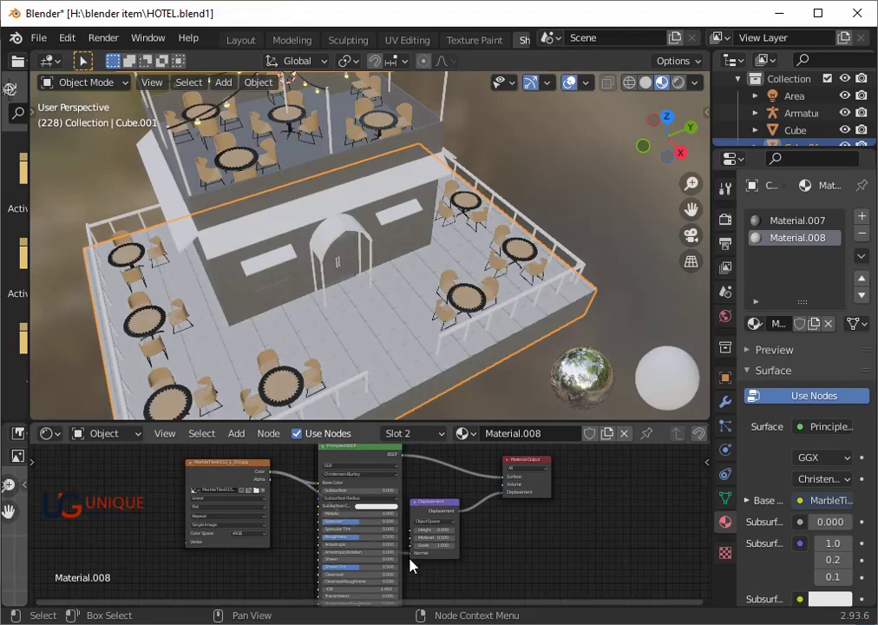
drag(421, 555, 443, 577)
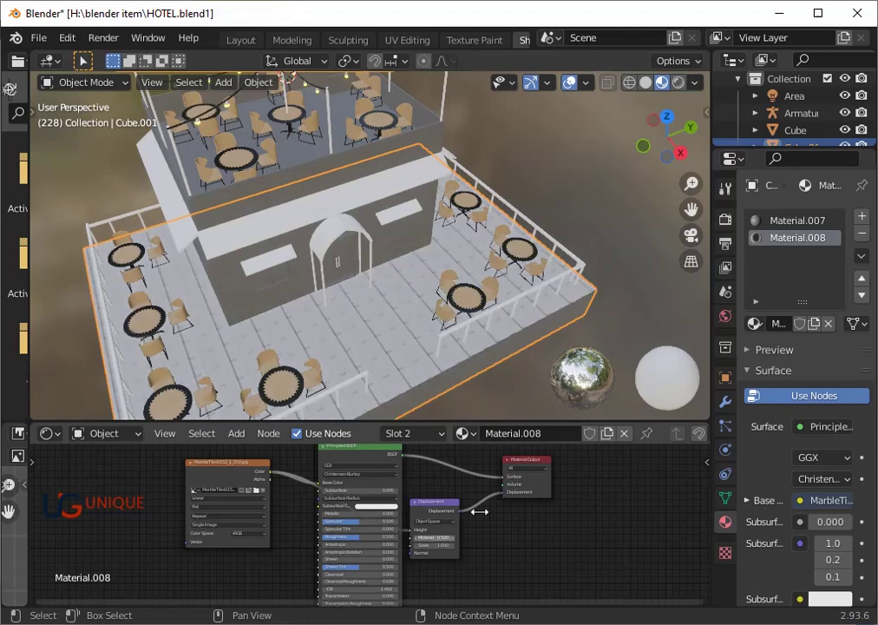
scroll(up, 3)
scroll(up, 3)
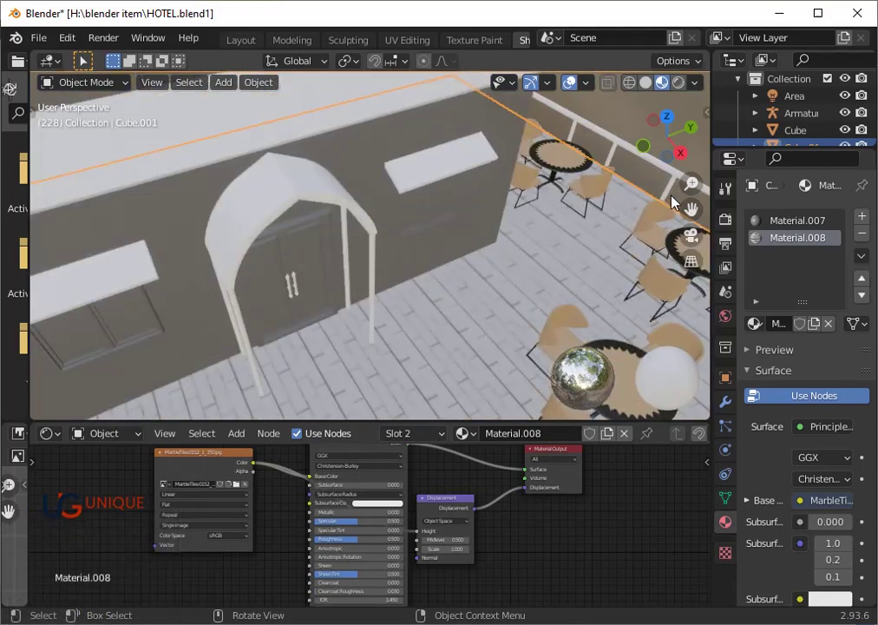
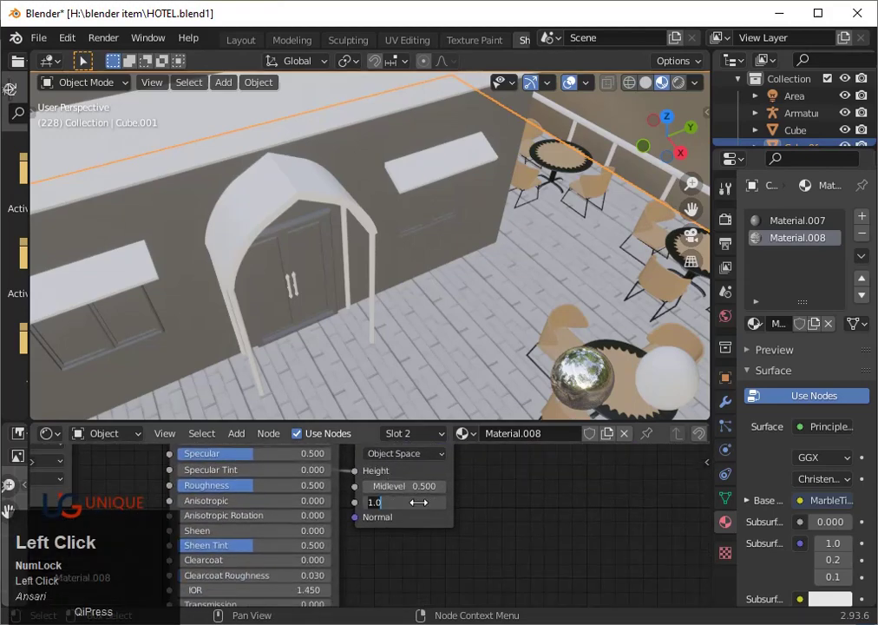
key(0)
text(0.2)
key(Return)
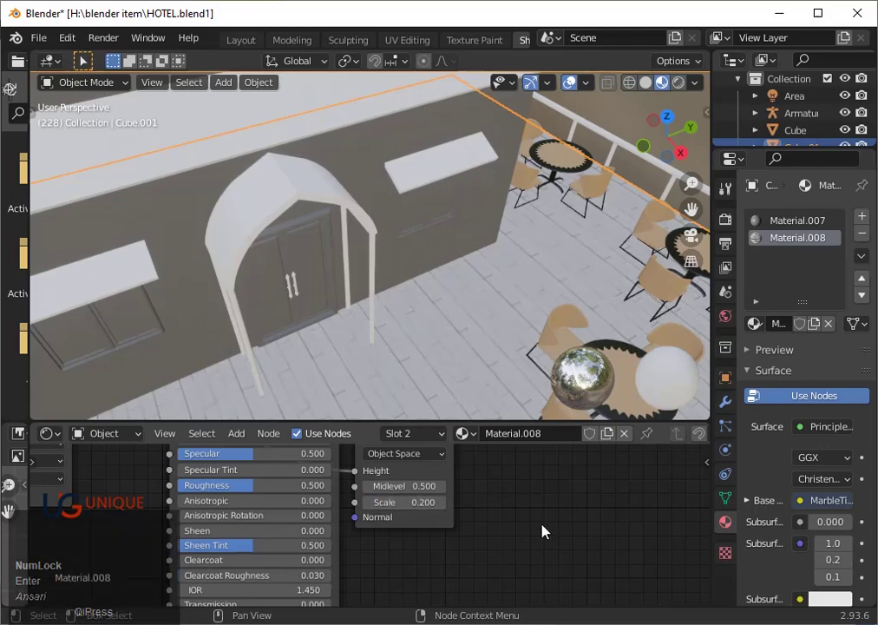
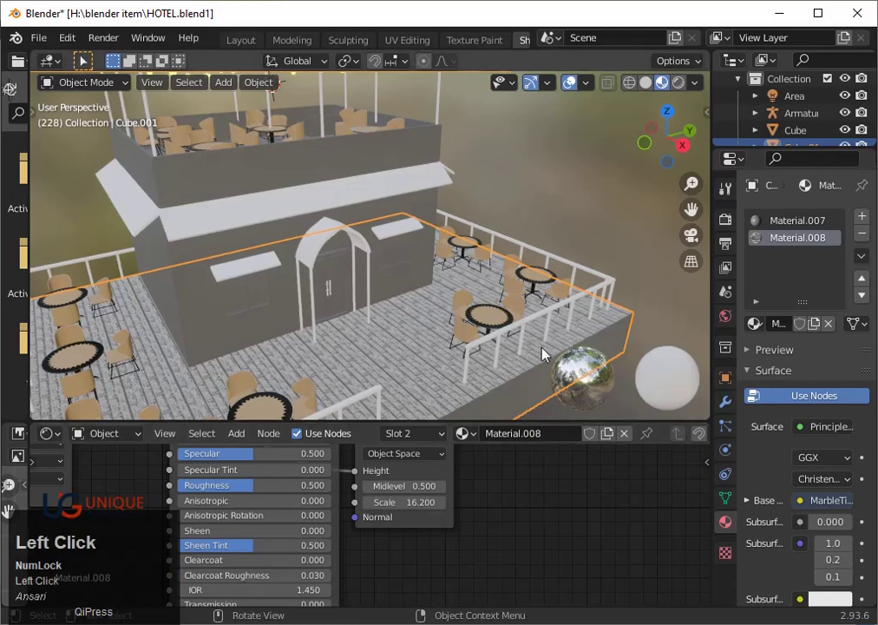
- Save HOTEL.blend with the floor displacement in place
key(ctrl+s)
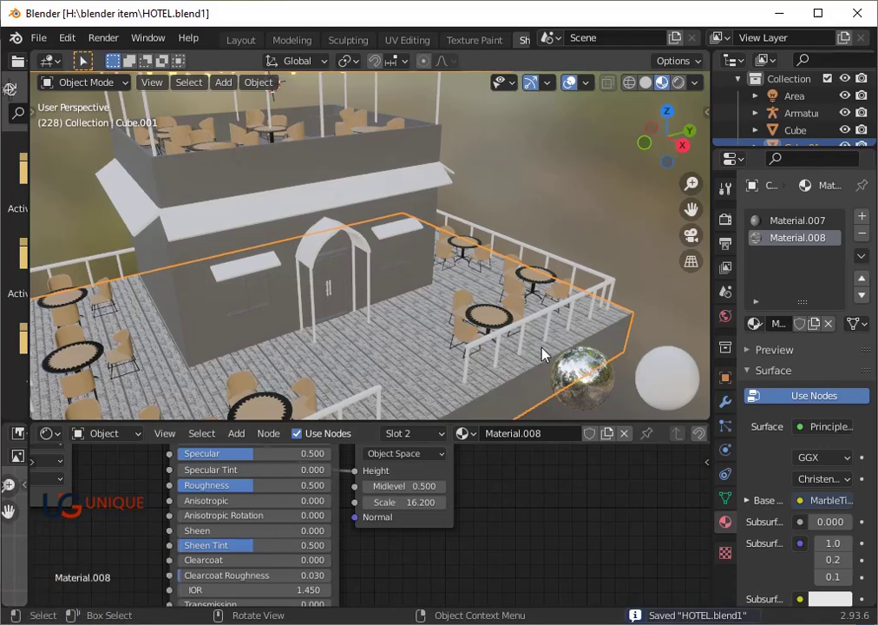
key(ctrl+s)
- Set the scene's render engine to Cycles
click(731, 224)
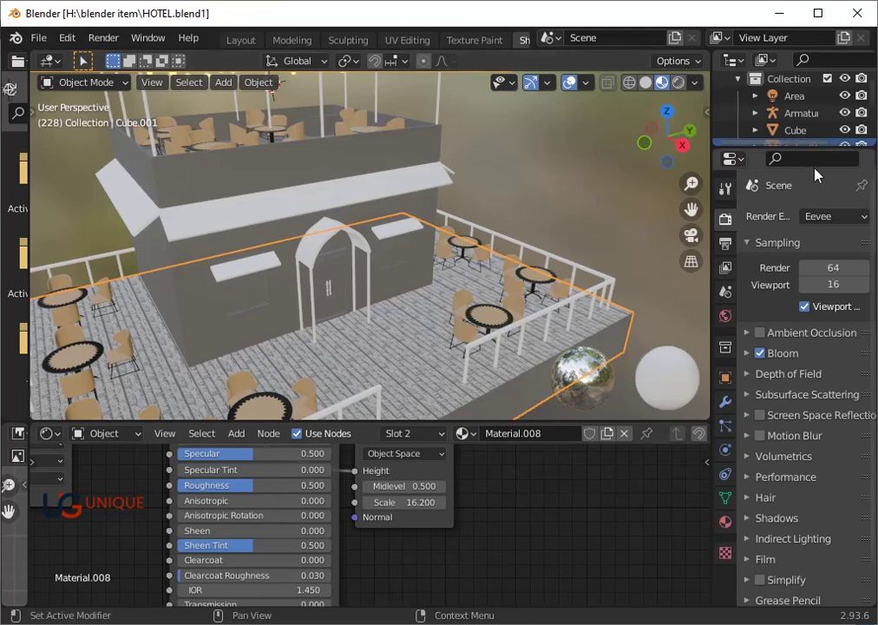
click(835, 226)
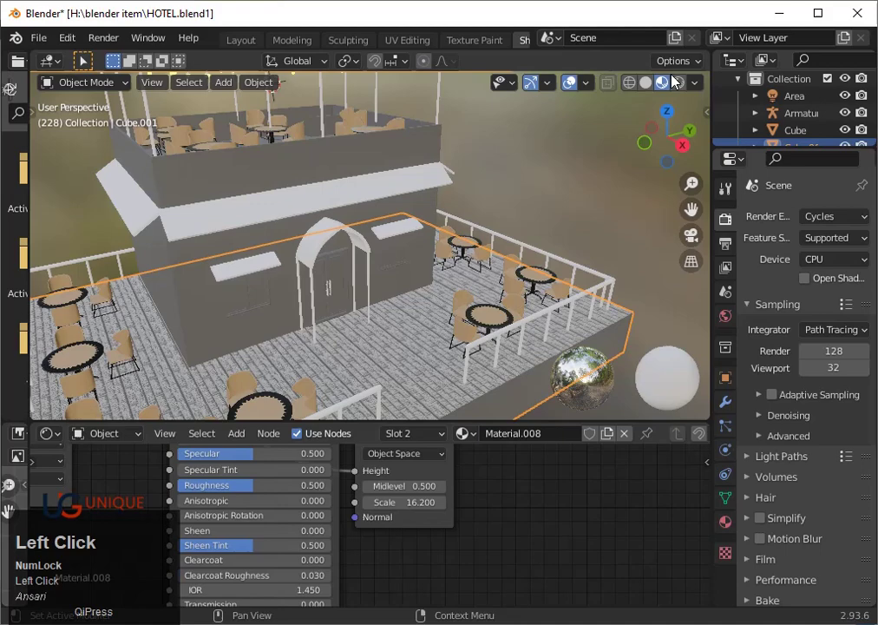
- Switch the viewport to Rendered shading for a live Cycles preview of the terrace
click(682, 87)
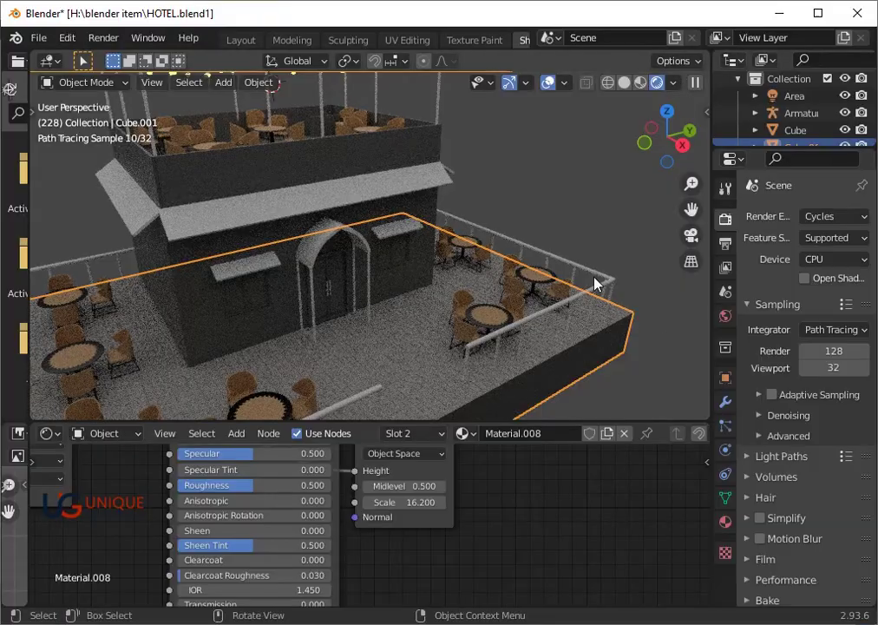
scroll(up, 3)
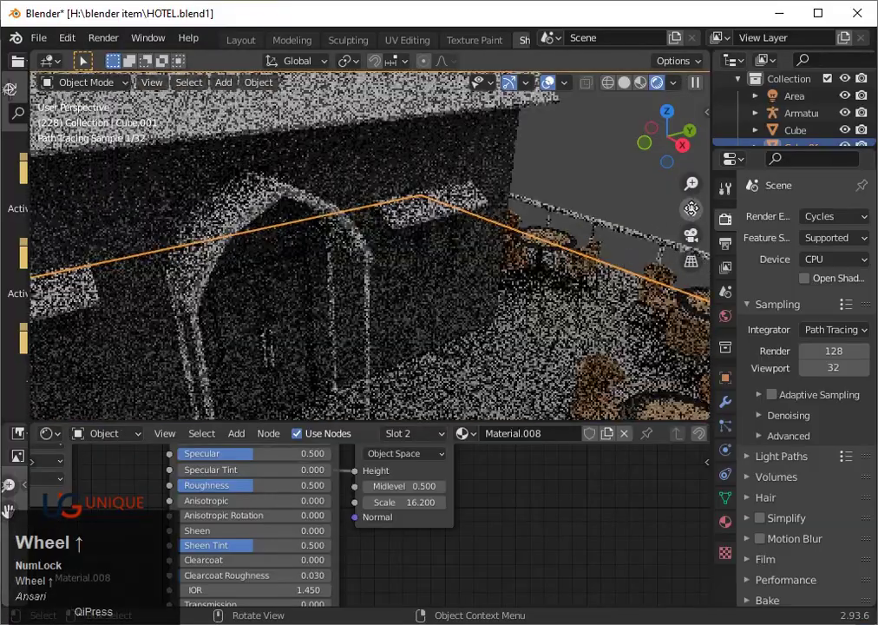
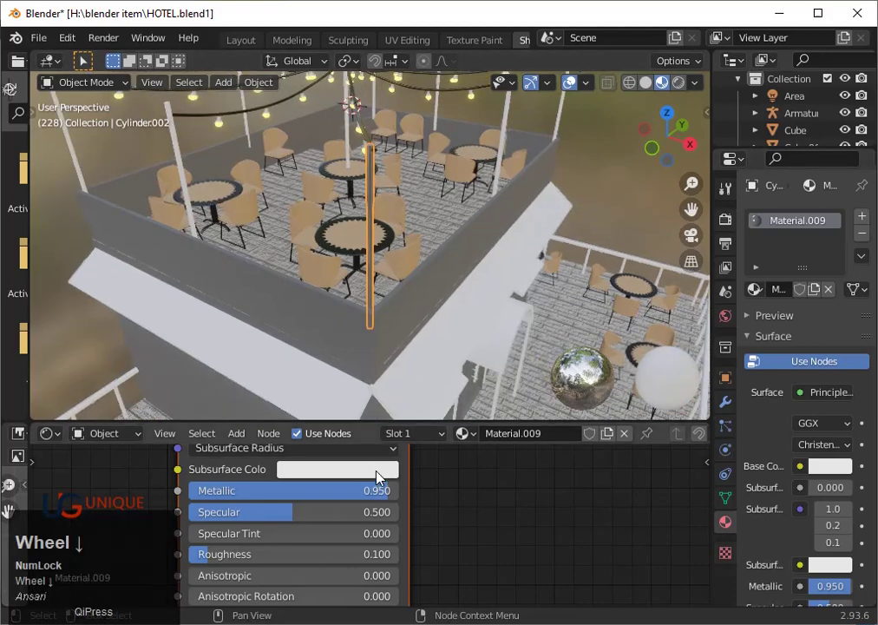
- Select the back-corner and front rooftop poles one by one, undoing mis-clicks along the way
drag(382, 496, 393, 493)
click(393, 493)
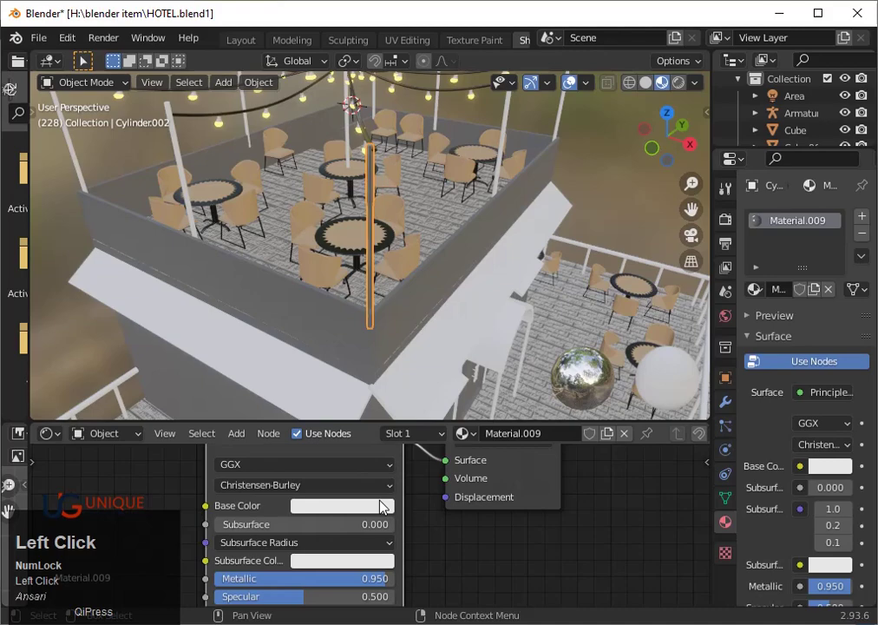
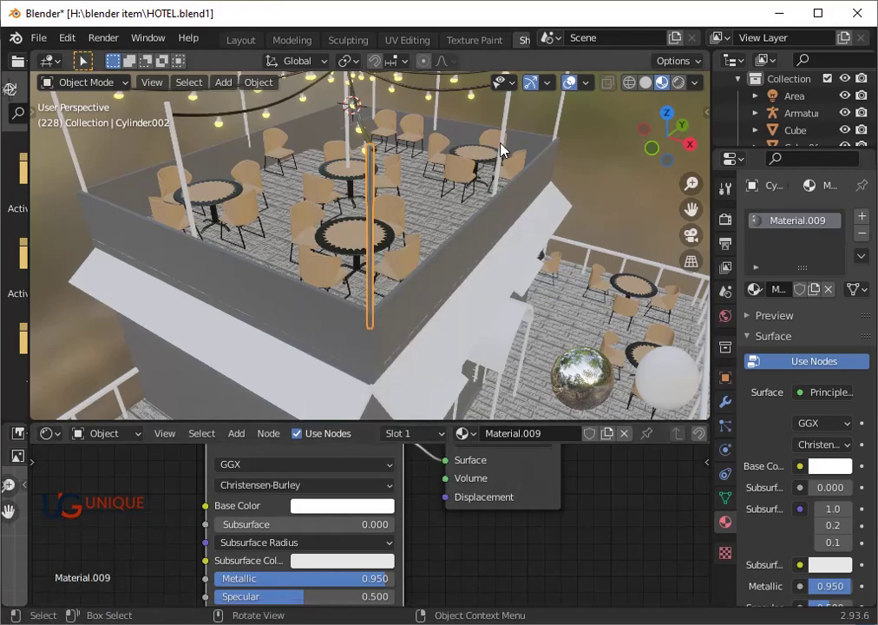
click(507, 148)
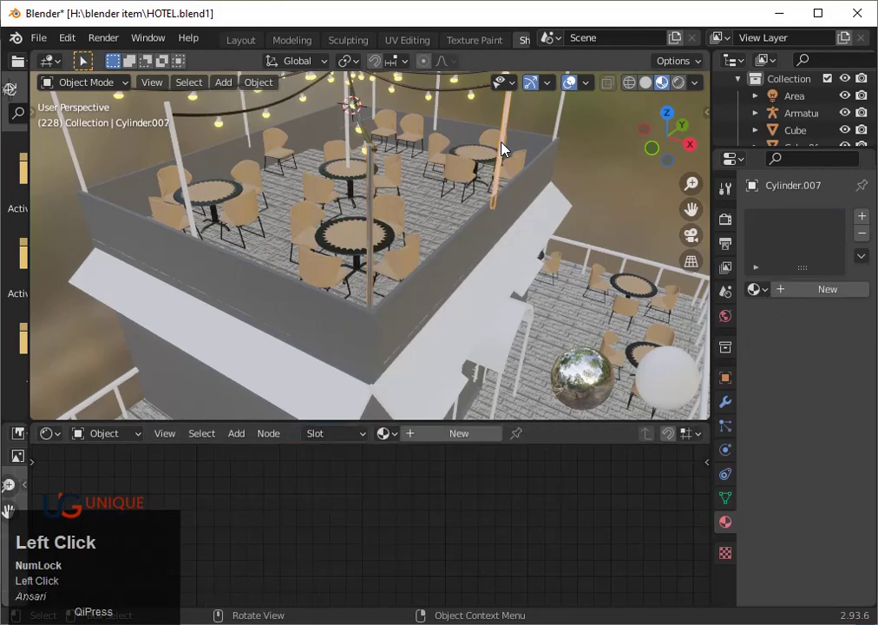
scroll(down, 3)
scroll(down, 3)
click(500, 156)
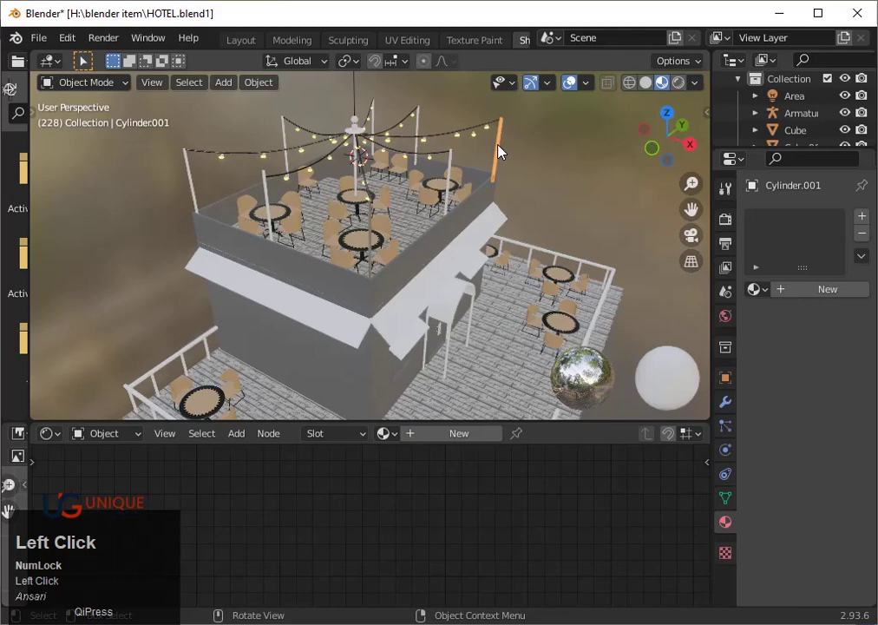
click(420, 129)
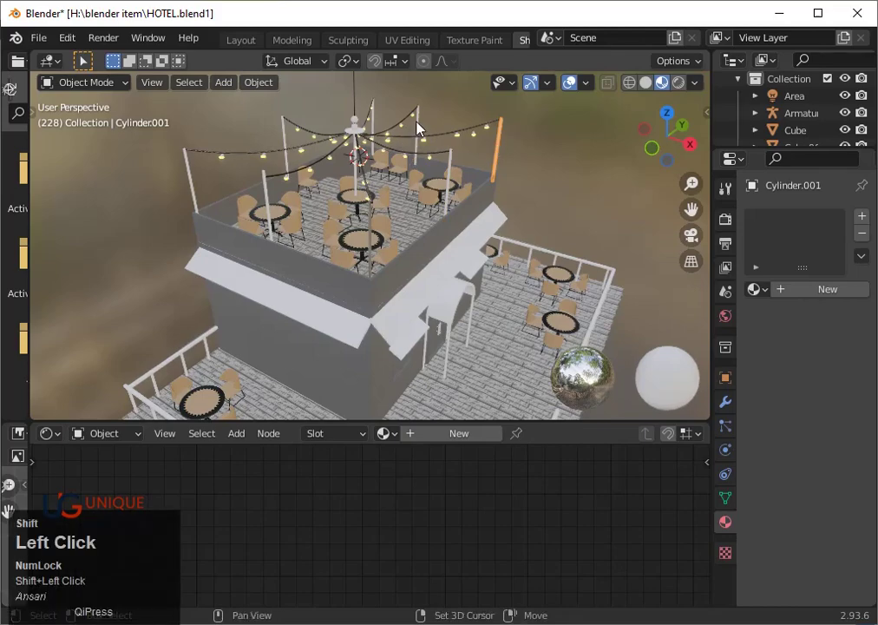
click(377, 129)
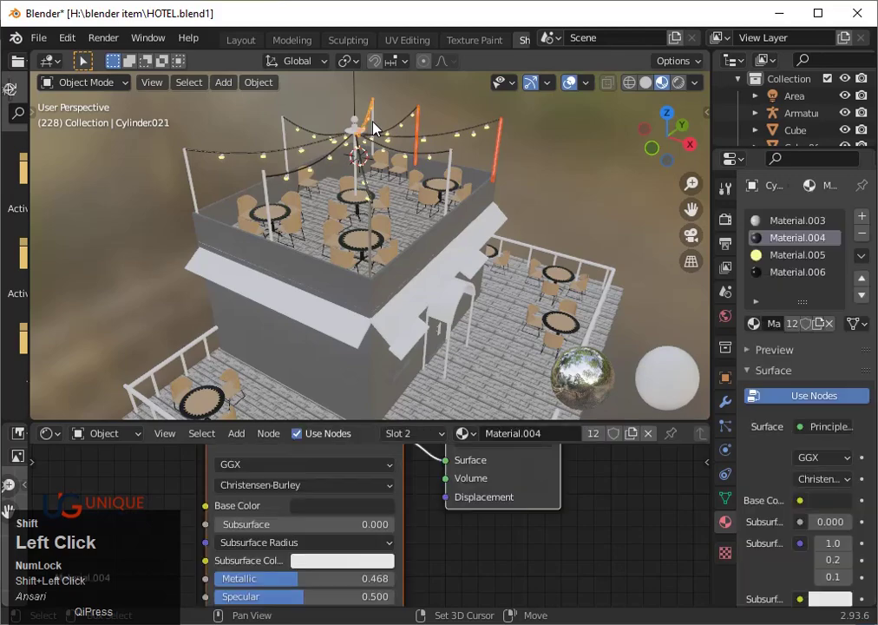
key(ctrl+z)
click(378, 128)
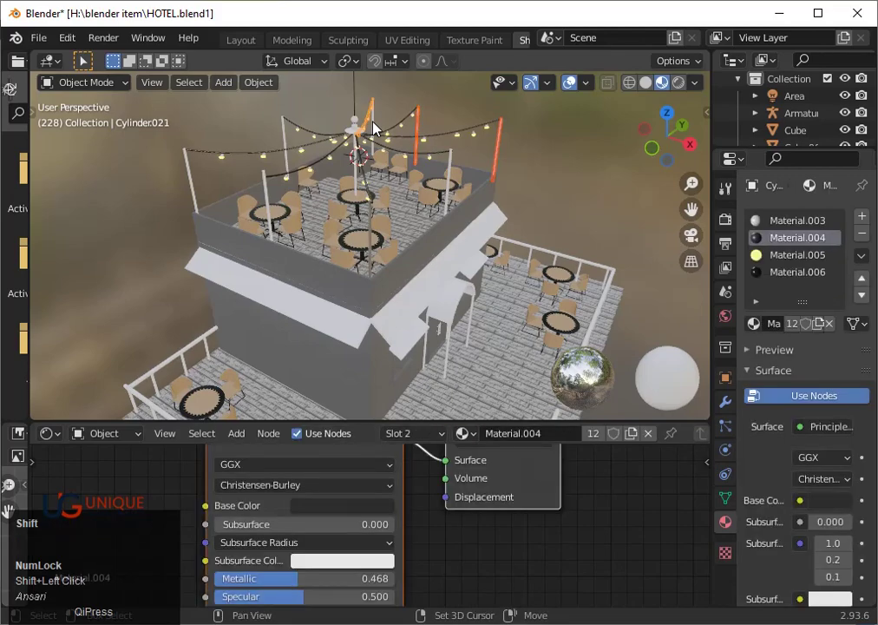
key(ctrl+z)
click(453, 183)
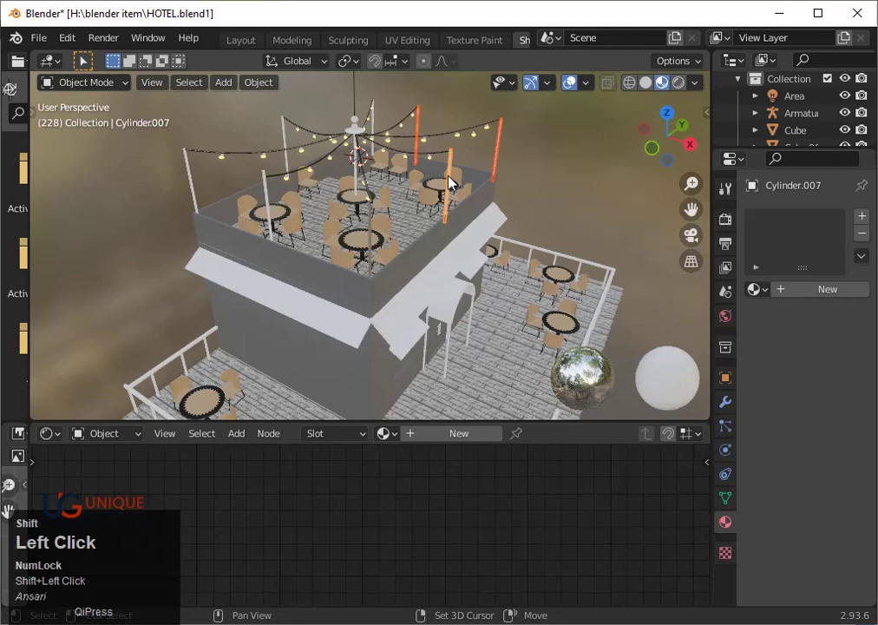
- Add the central, left and remaining poles, then link Material.009 to all selected poles
click(362, 182)
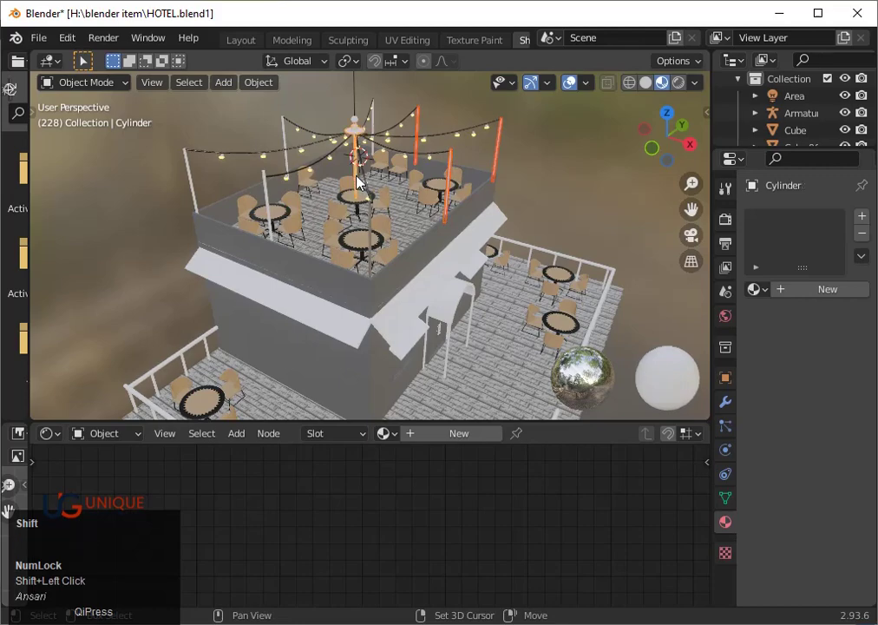
click(270, 208)
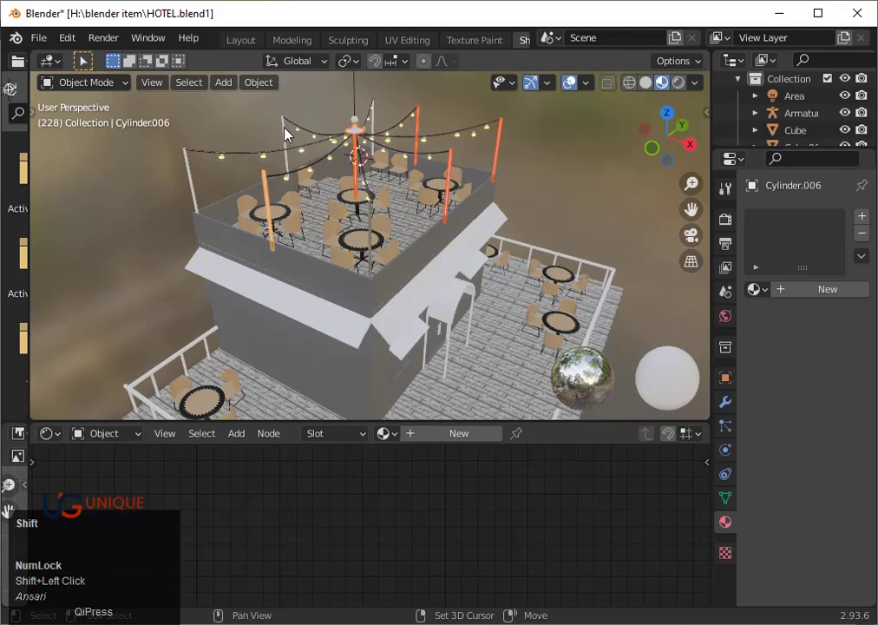
click(289, 135)
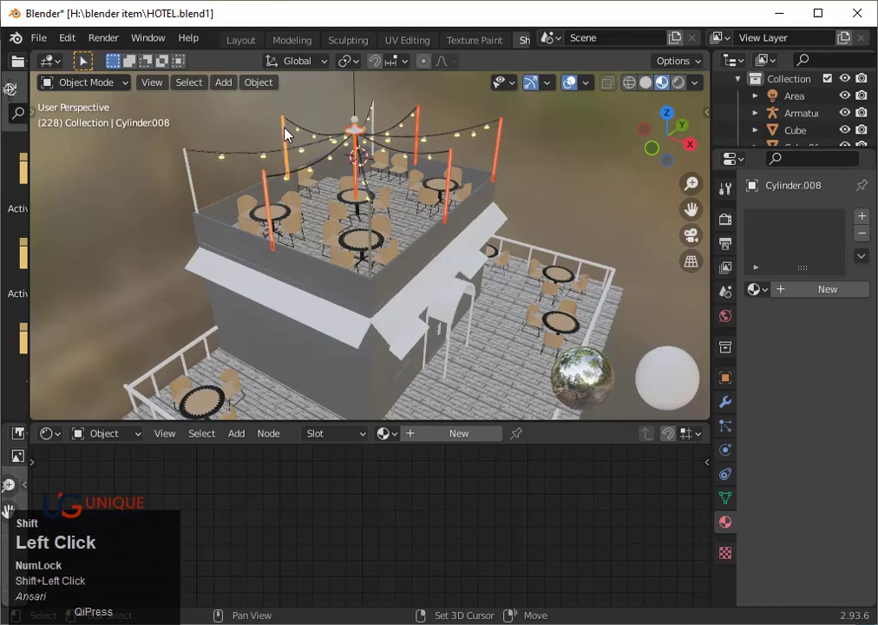
click(198, 188)
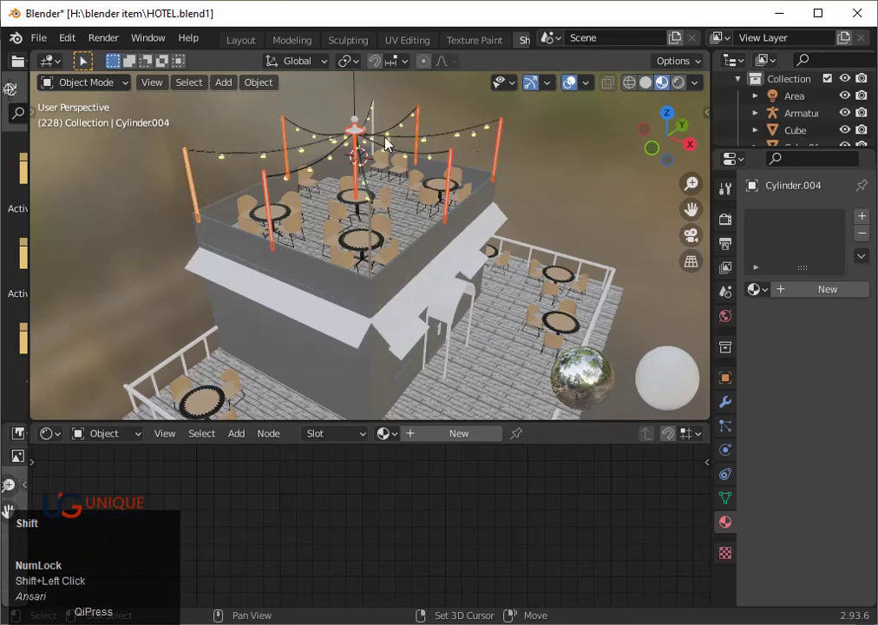
drag(697, 151, 537, 133)
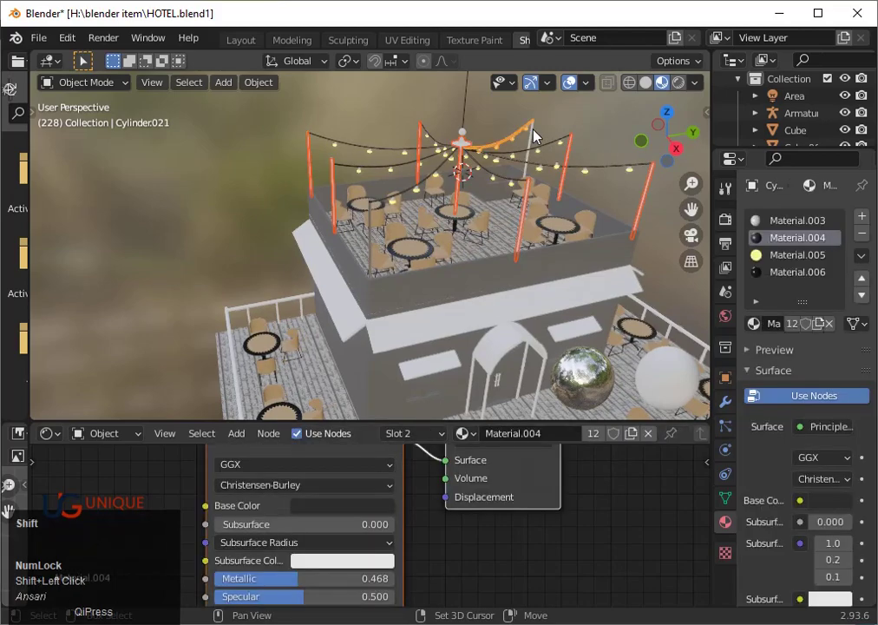
key(ctrl+z)
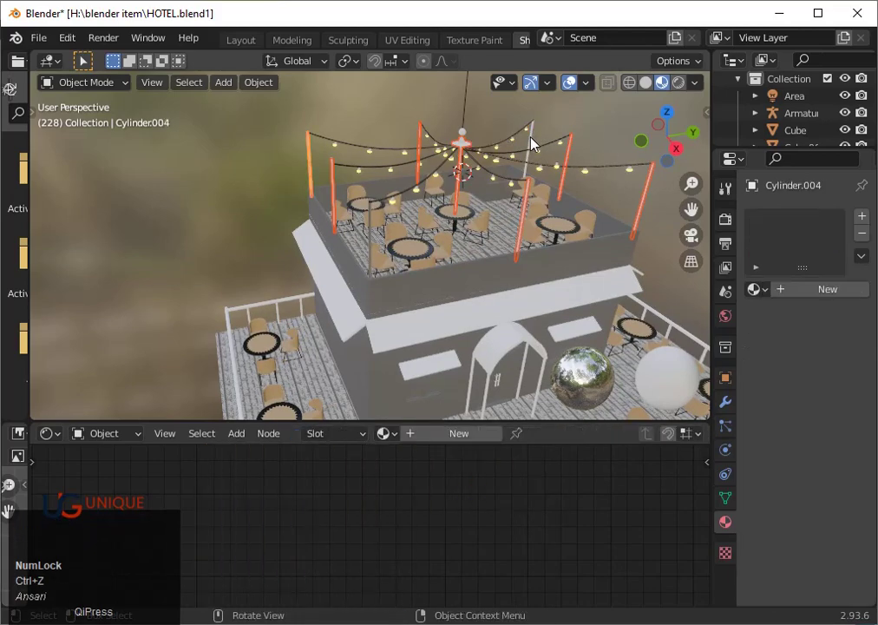
click(535, 144)
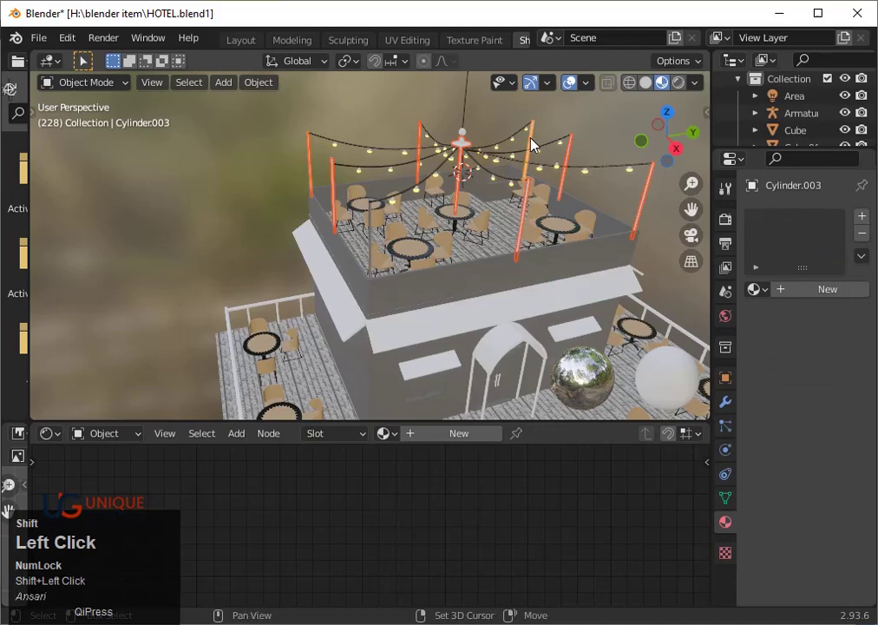
click(563, 386)
key(ctrl+k)
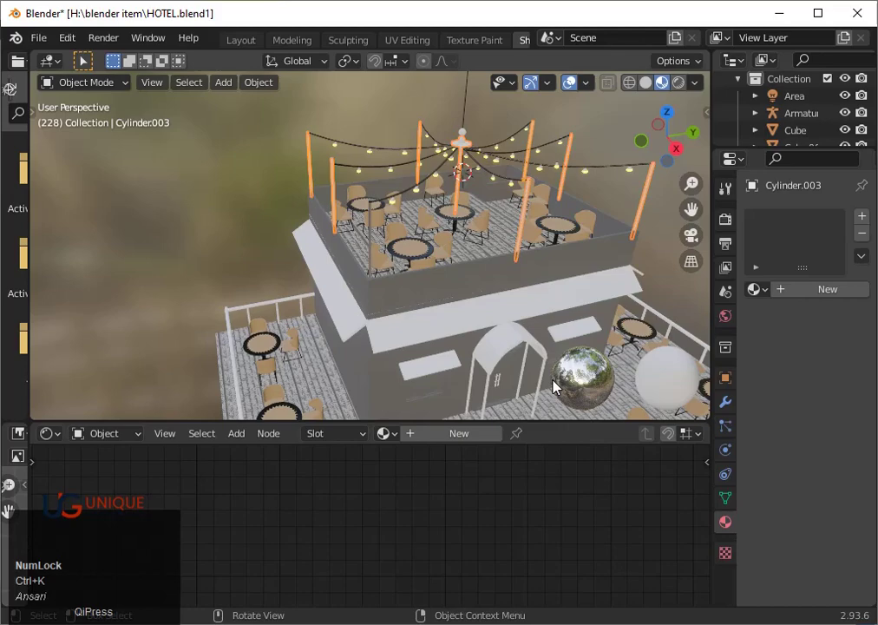
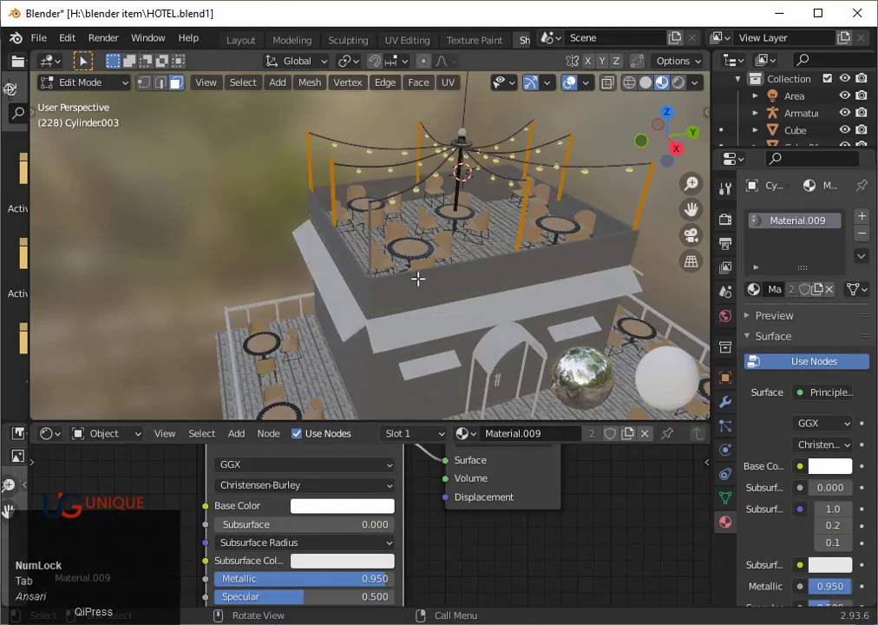
key(Tab)
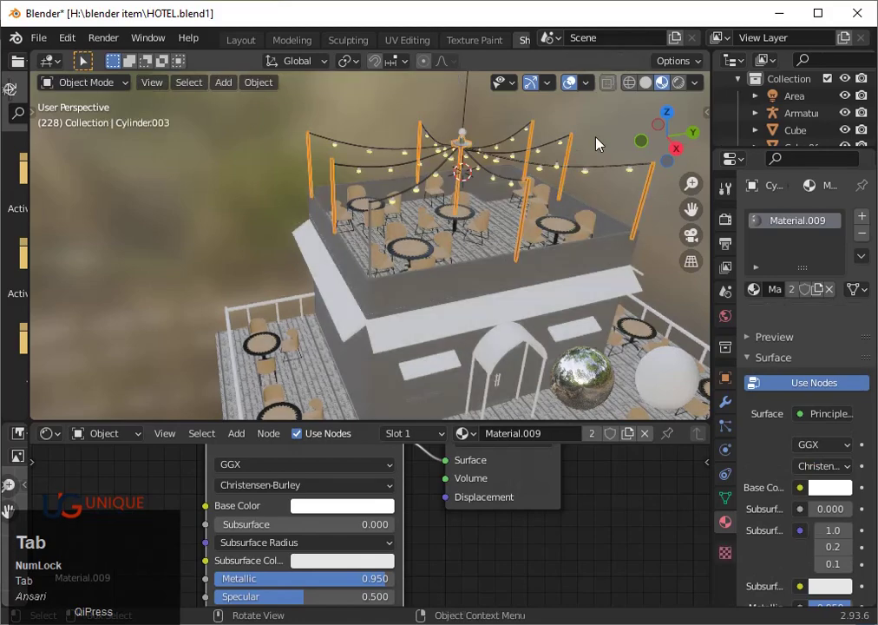
click(602, 143)
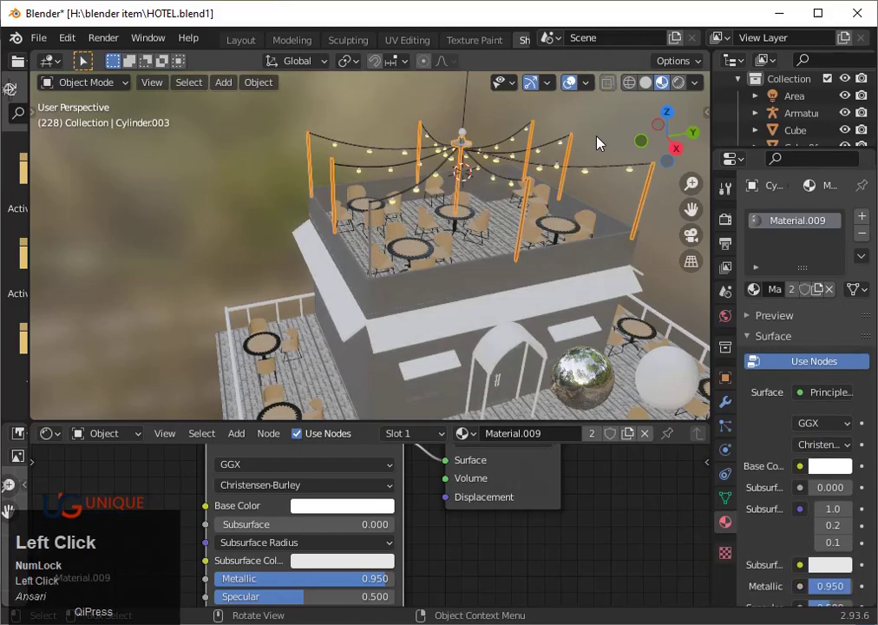
click(465, 138)
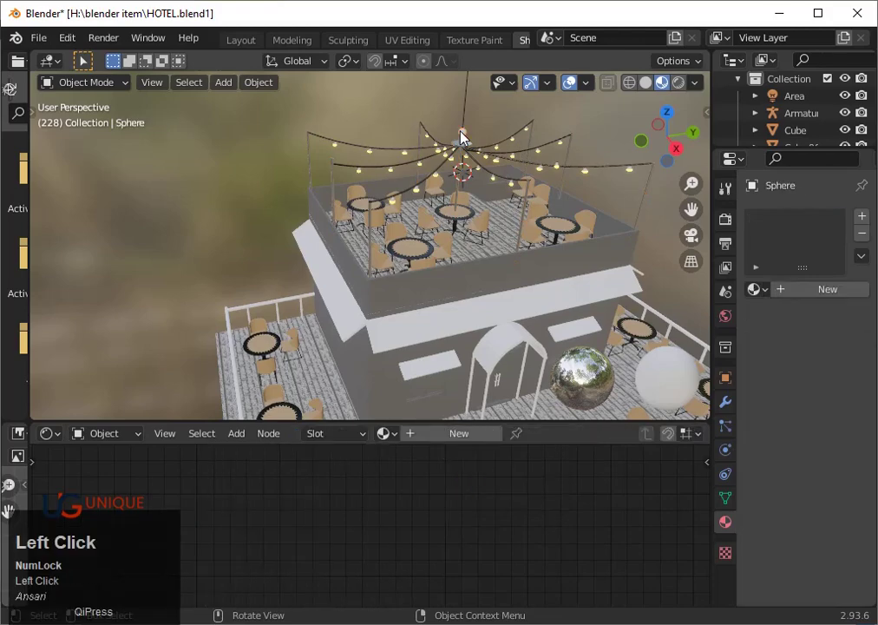
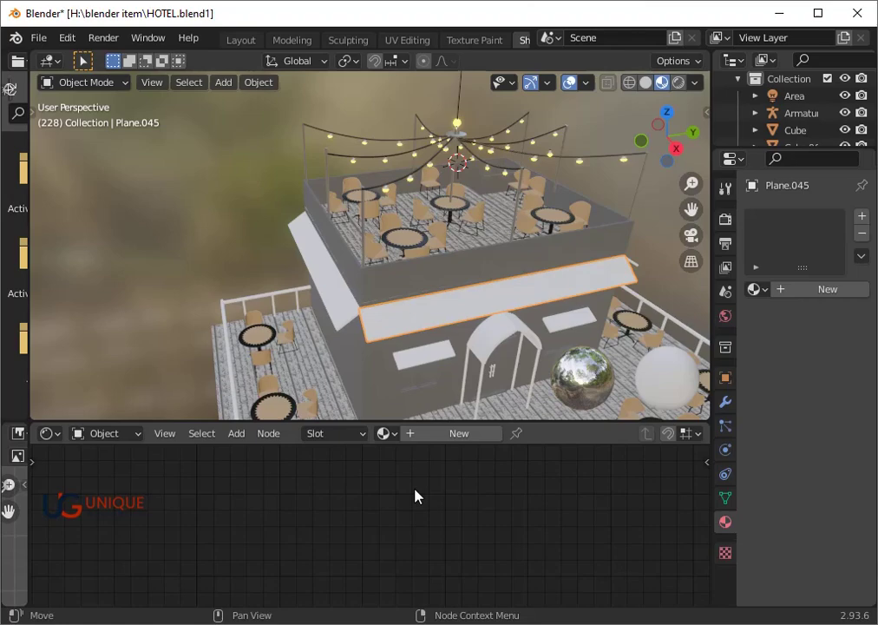
- Create a new material for the awning strip, add an Image Texture node and move Material Output right
click(482, 441)
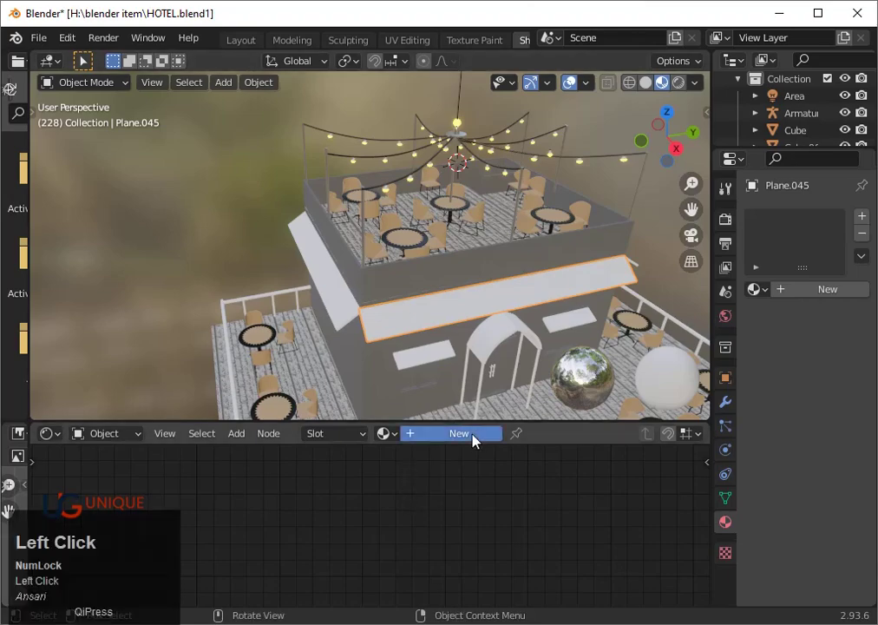
scroll(down, 3)
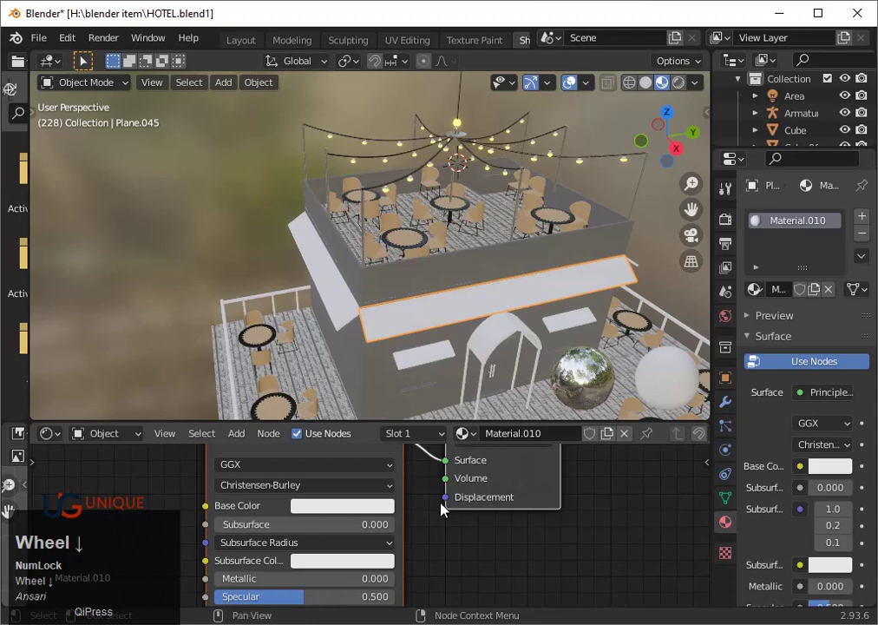
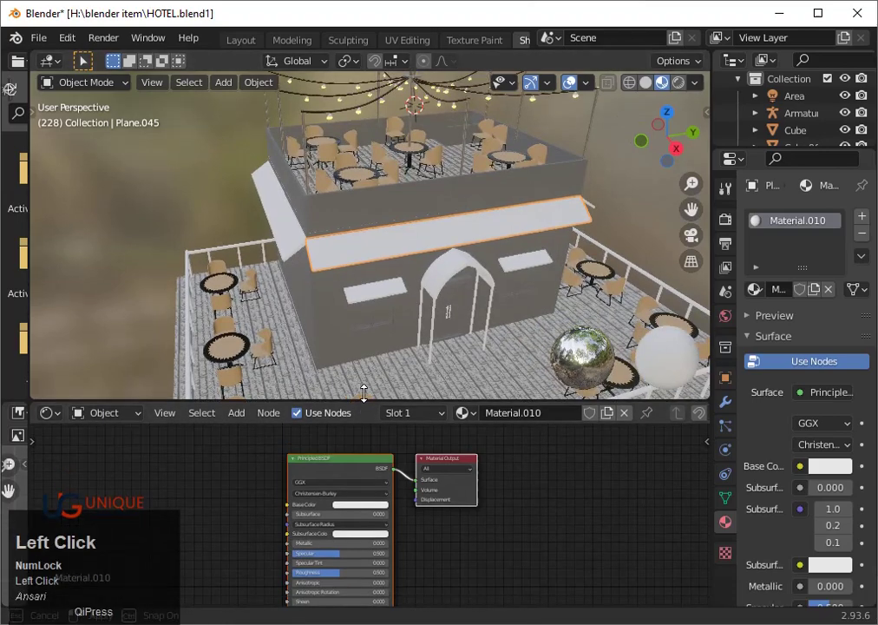
click(358, 467)
drag(358, 467, 361, 444)
key(shift+a)
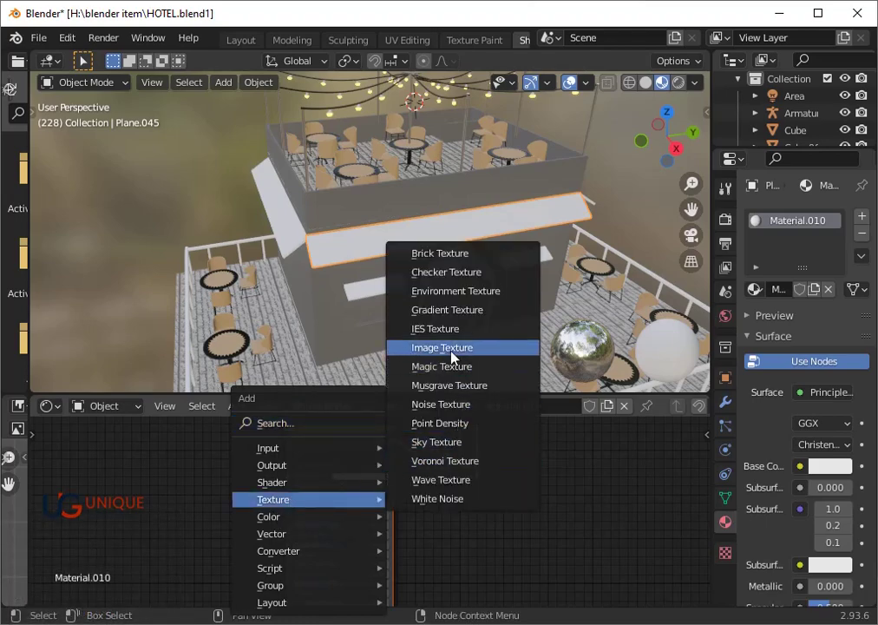
click(461, 357)
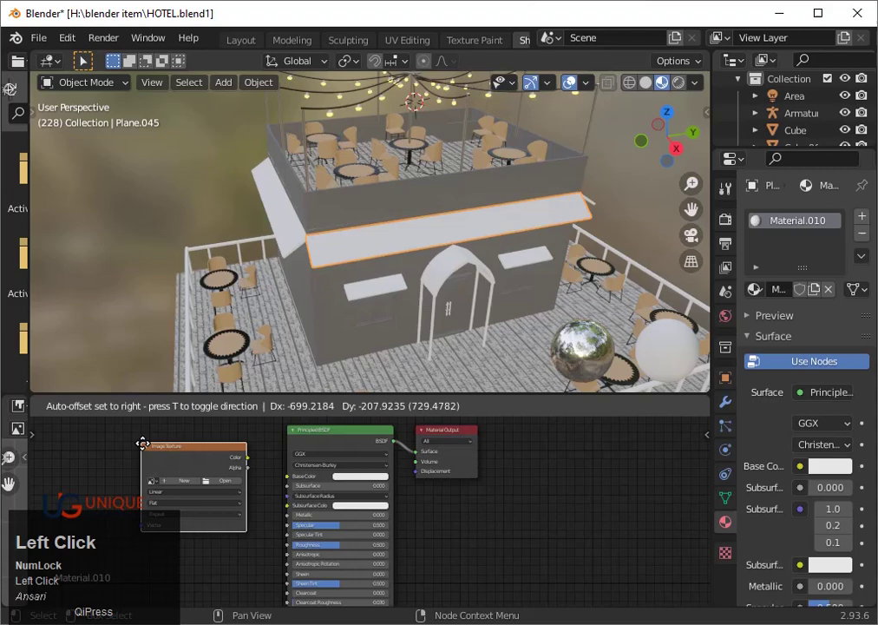
scroll(down, 3)
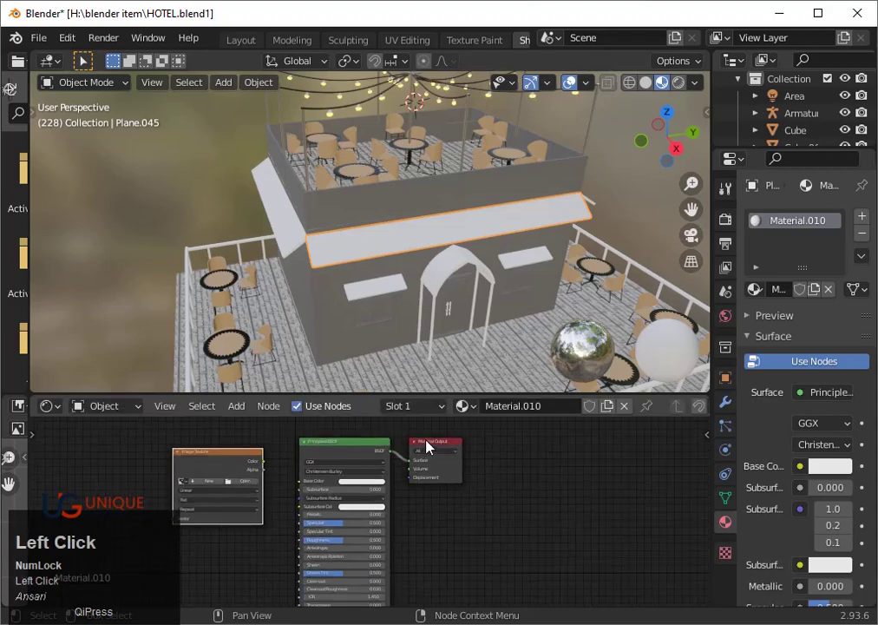
click(499, 456)
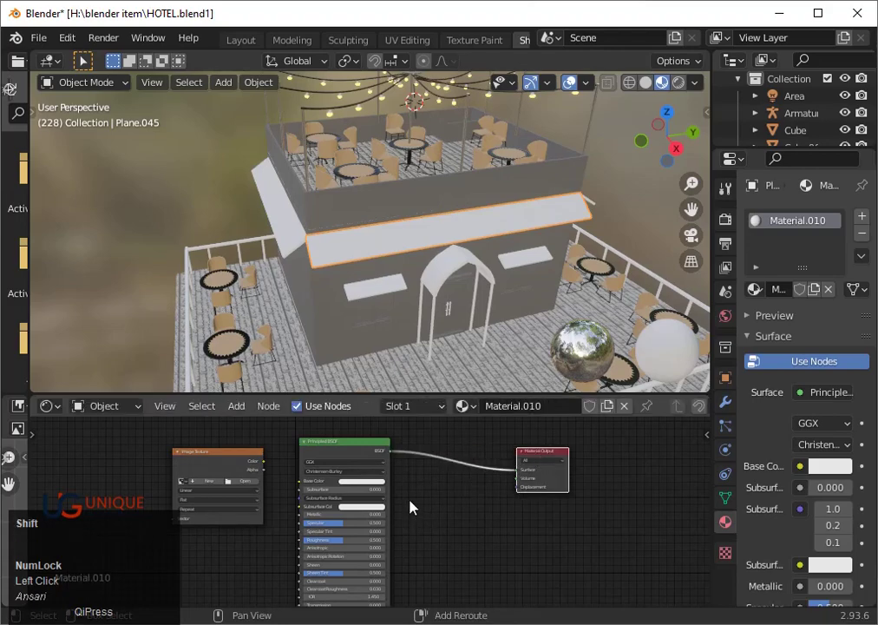
- Add a Vector Displacement node and place it below the Principled BSDF
key(shift+a)
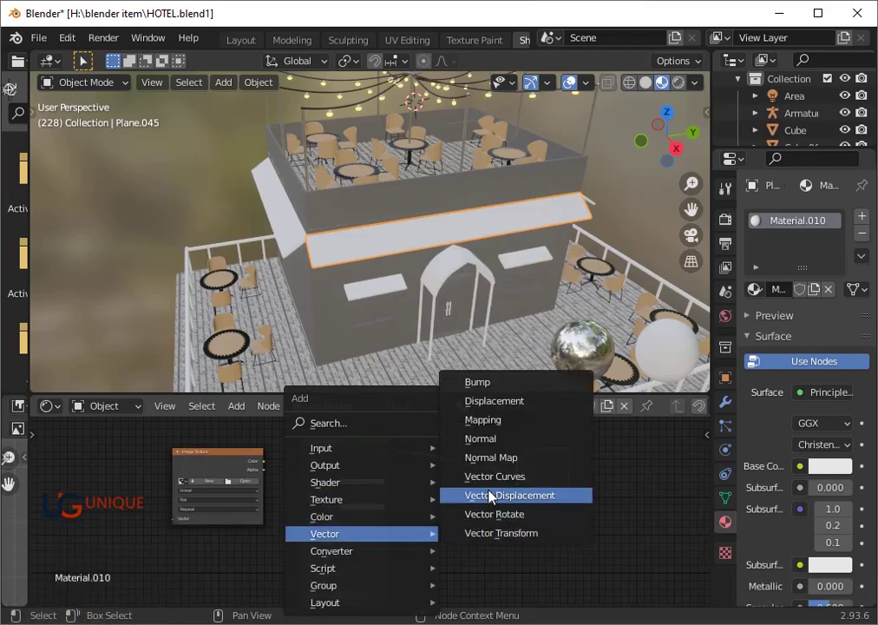
click(498, 410)
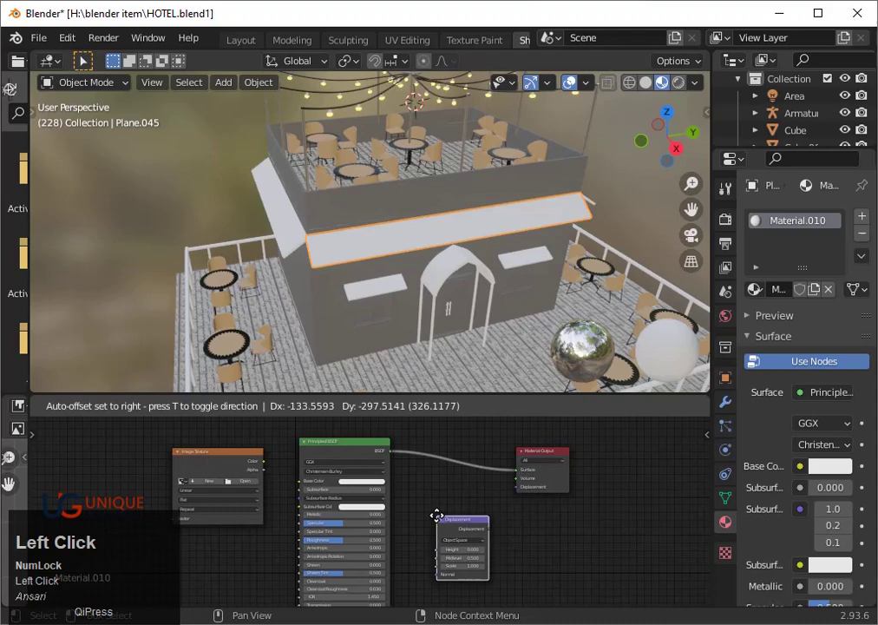
scroll(up, 3)
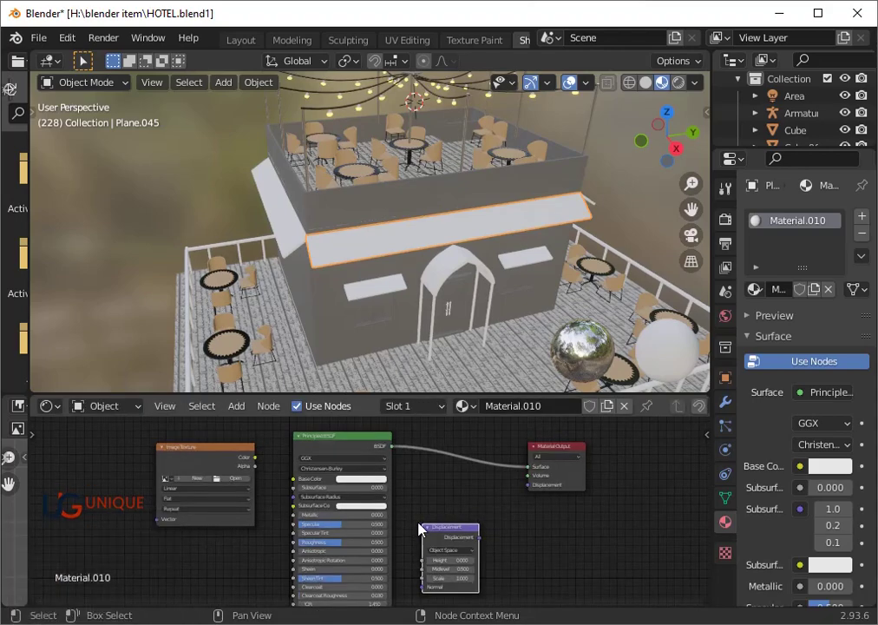
click(265, 463)
- Save the file and connect the Image Texture Color into the awning material's Base Color
right_click(264, 463)
drag(272, 469, 248, 486)
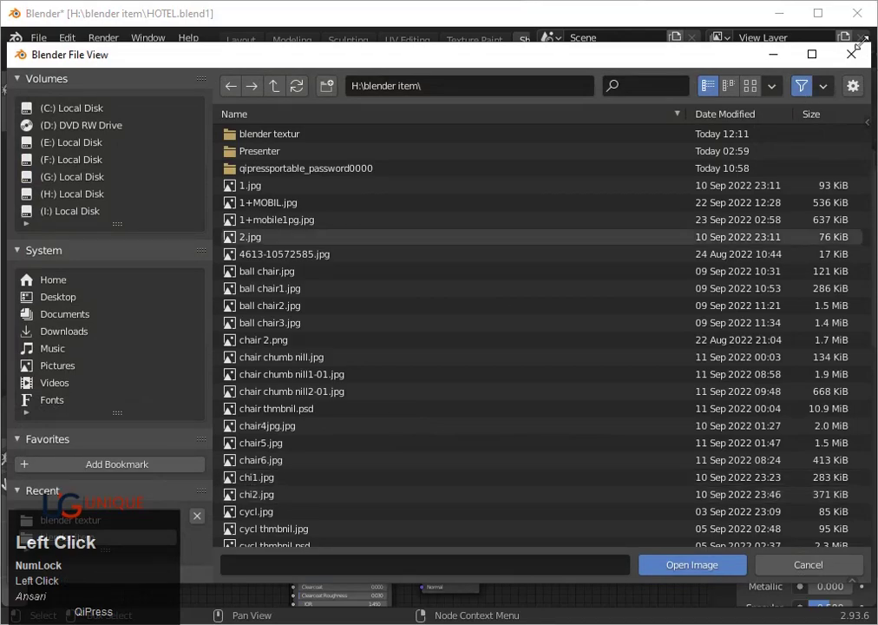
click(857, 61)
key(ctrl+s)
key(ctrl+s)
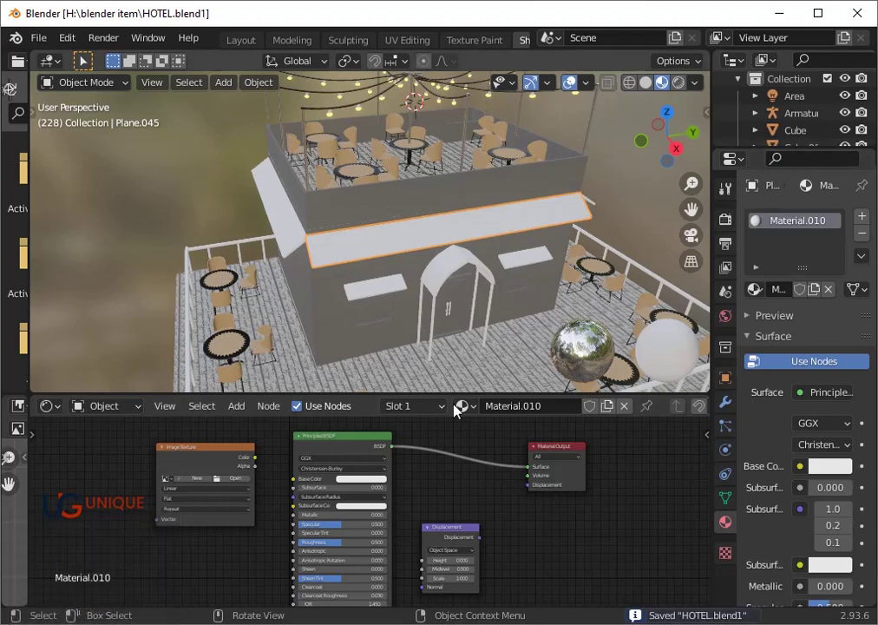
drag(267, 462, 328, 521)
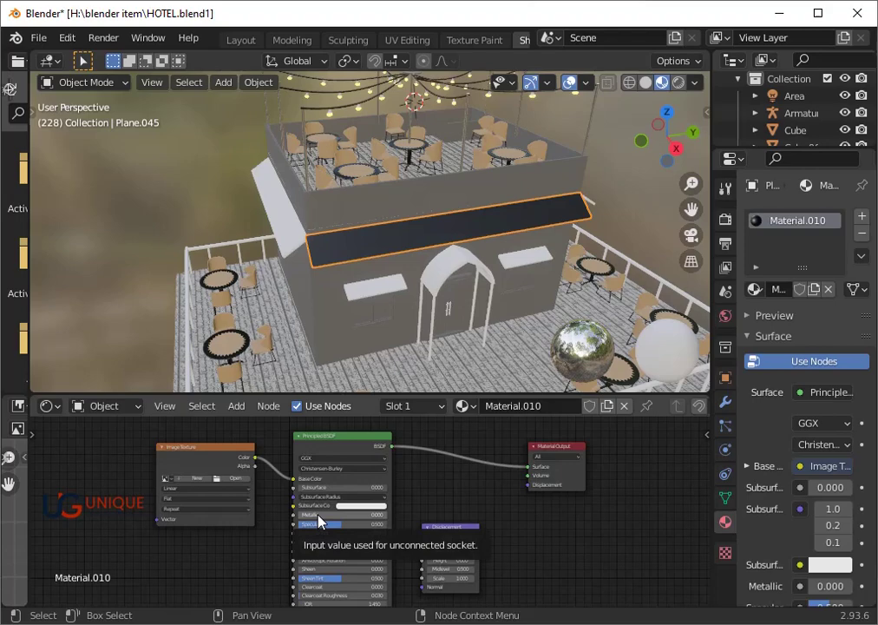
- Load roof.jpg from the blender textur folder, filtering by 'ro', as the awning texture
click(247, 486)
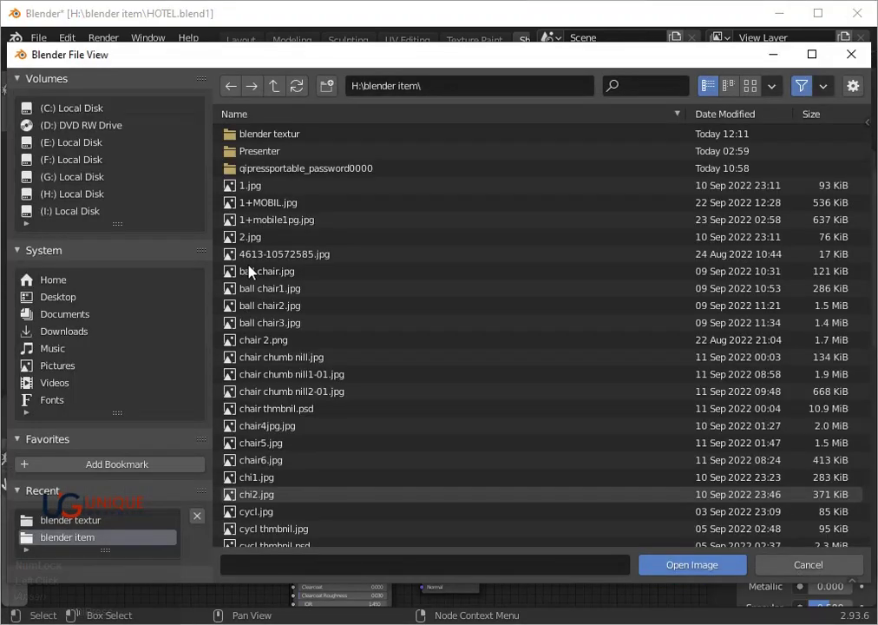
click(289, 145)
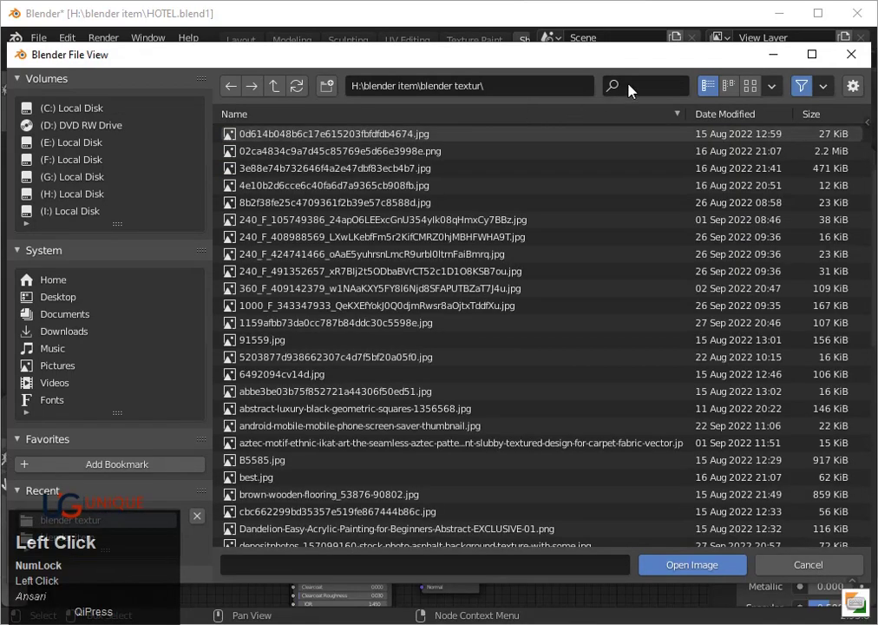
key(r)
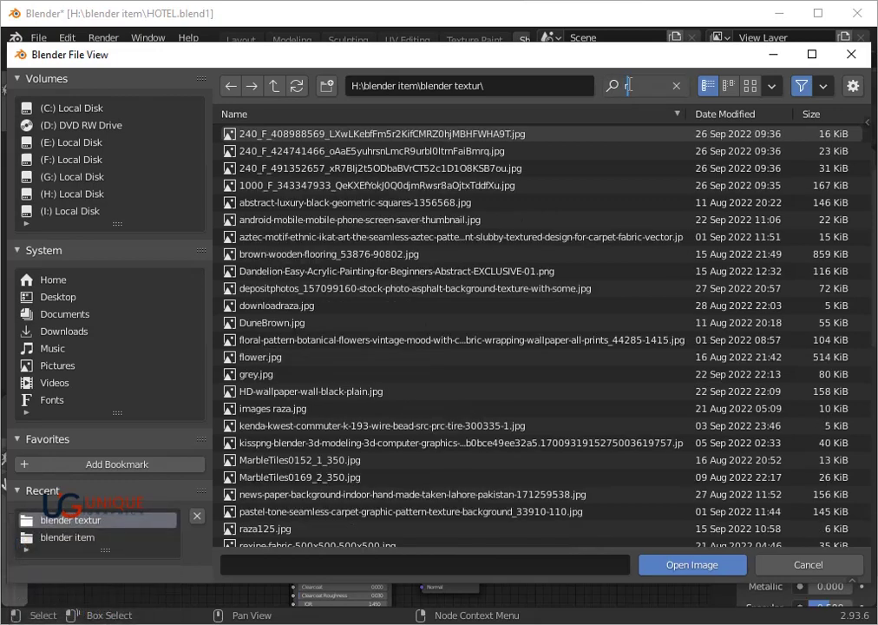
key(o)
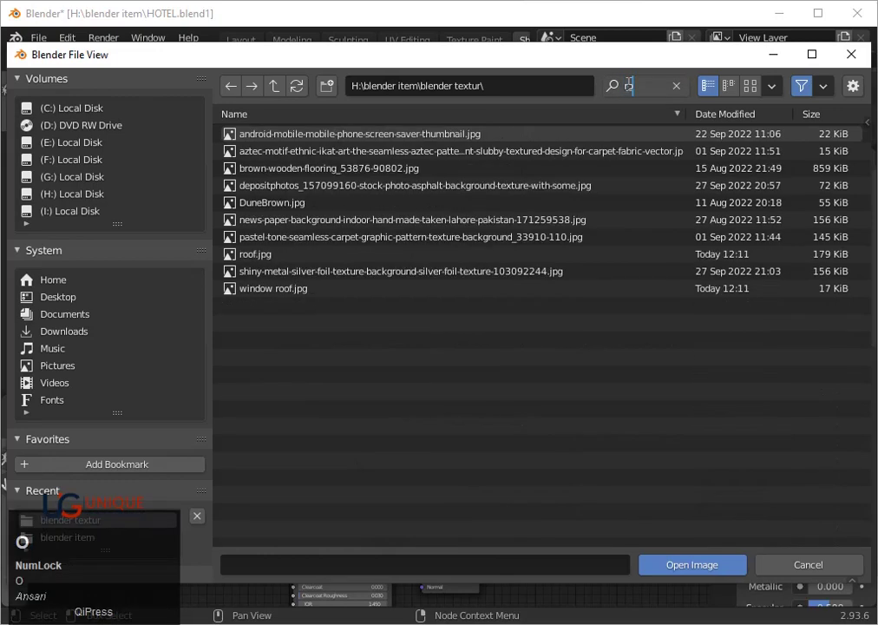
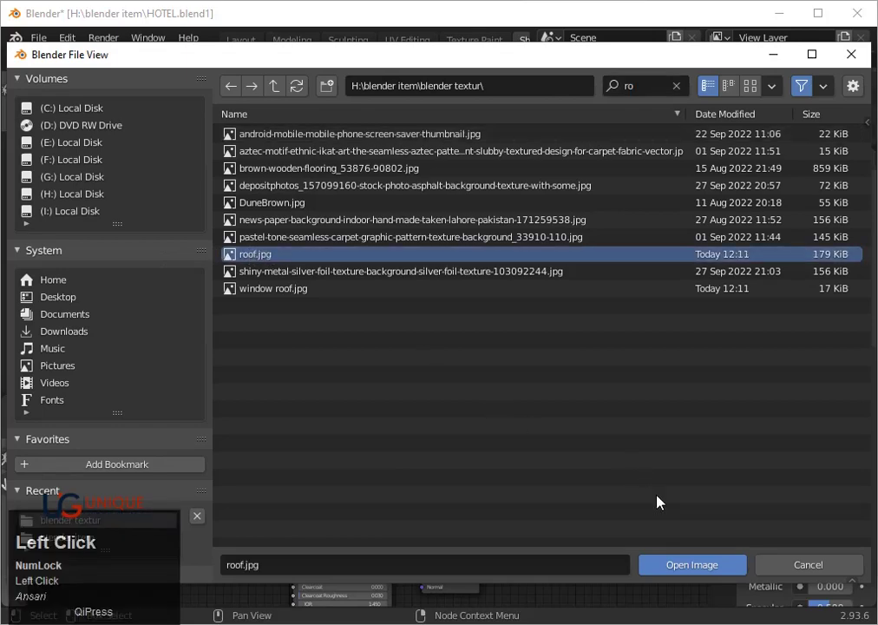
click(680, 573)
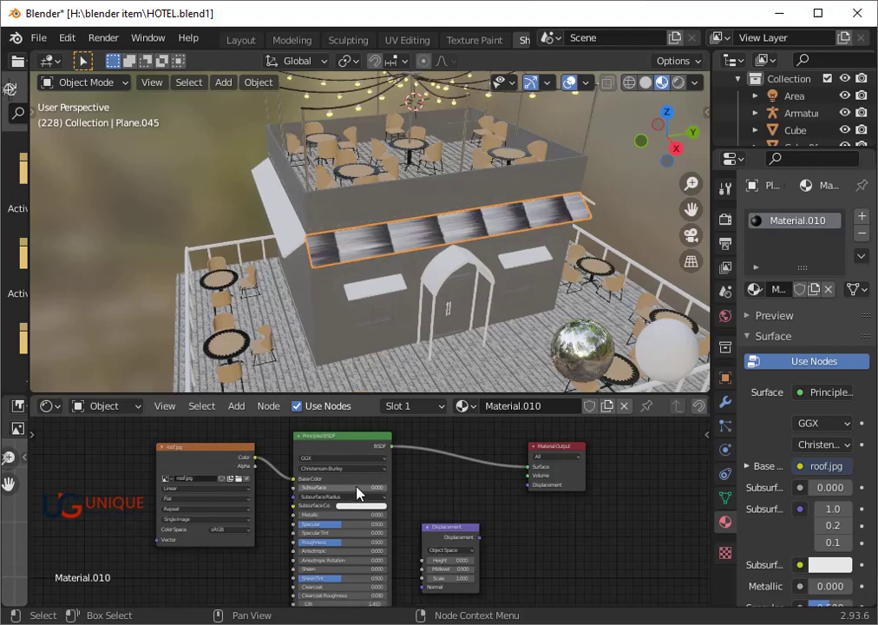
- Show the UV Editor in the bottom area and select all of the awning Plane.045's UVs in Edit Mode
click(60, 409)
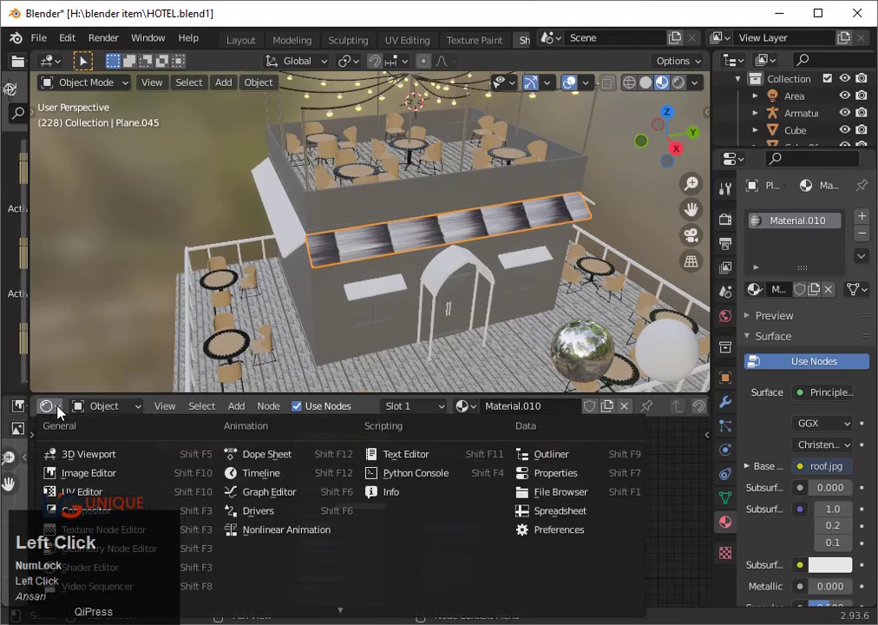
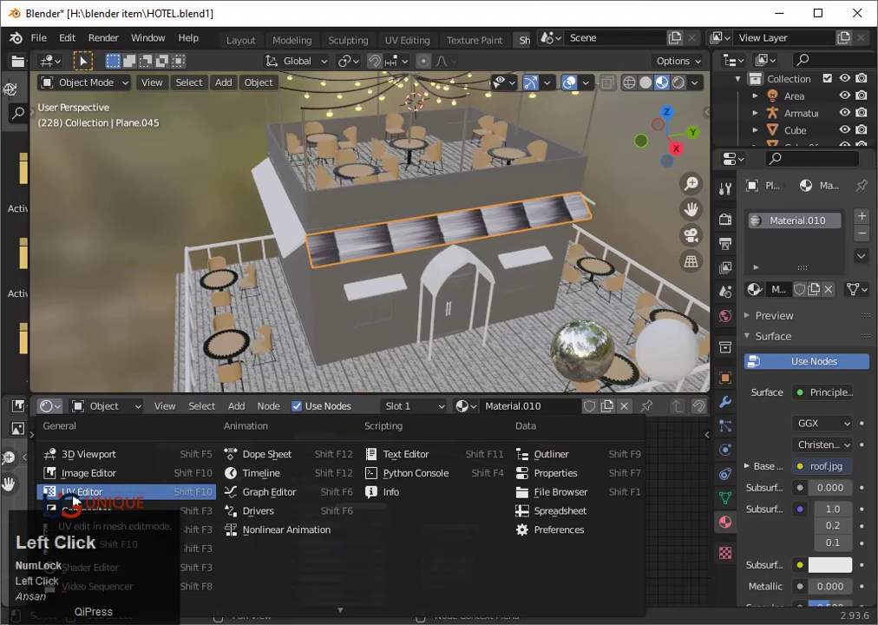
scroll(up, 3)
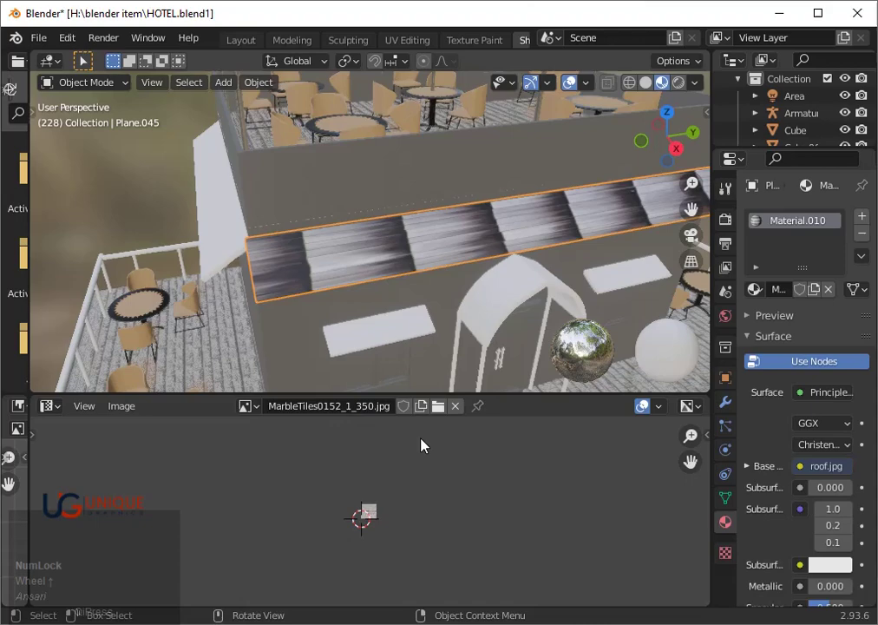
scroll(up, 3)
scroll(up, 3)
key(Tab)
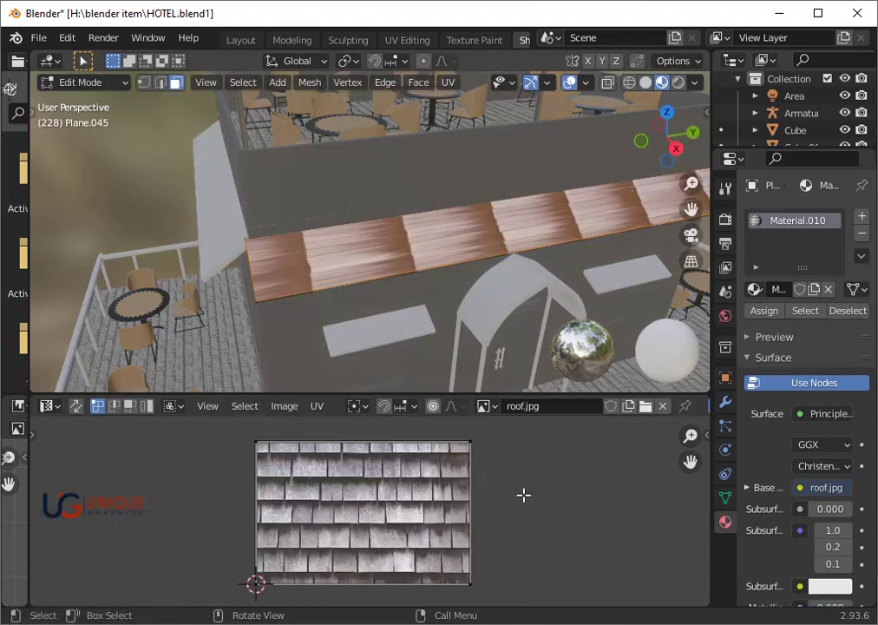
key(s)
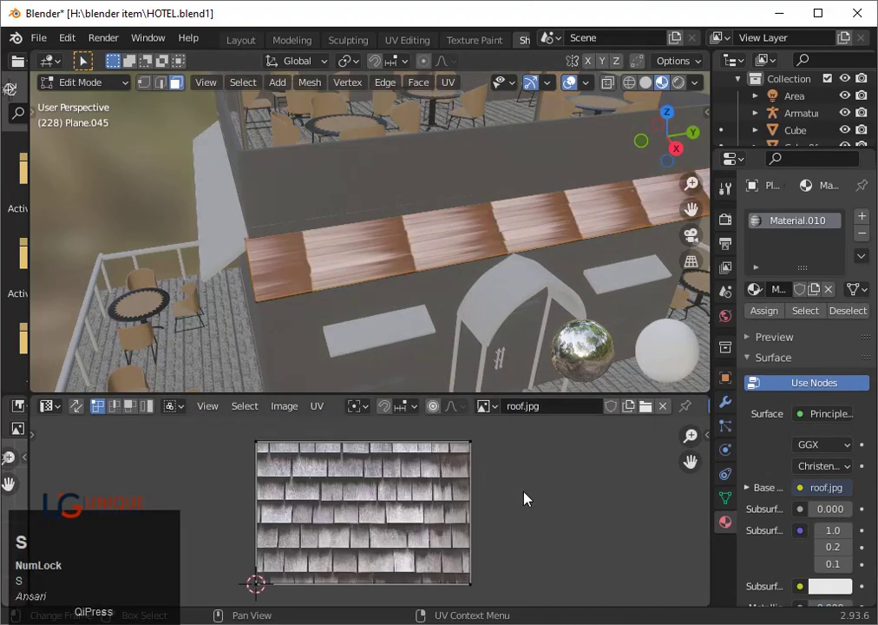
key(a)
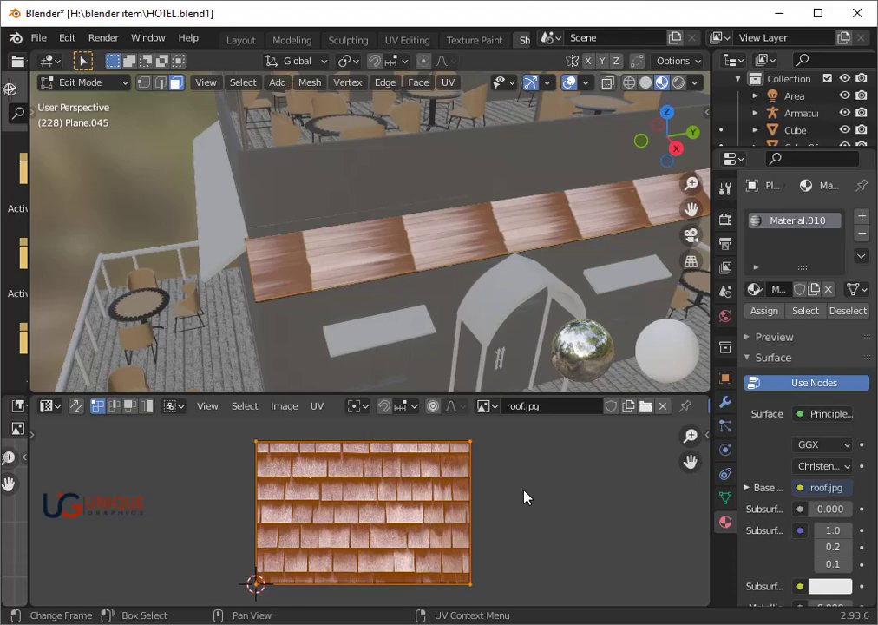
- Rotate the awning's UV island 180° and then a further 90°
key(r)
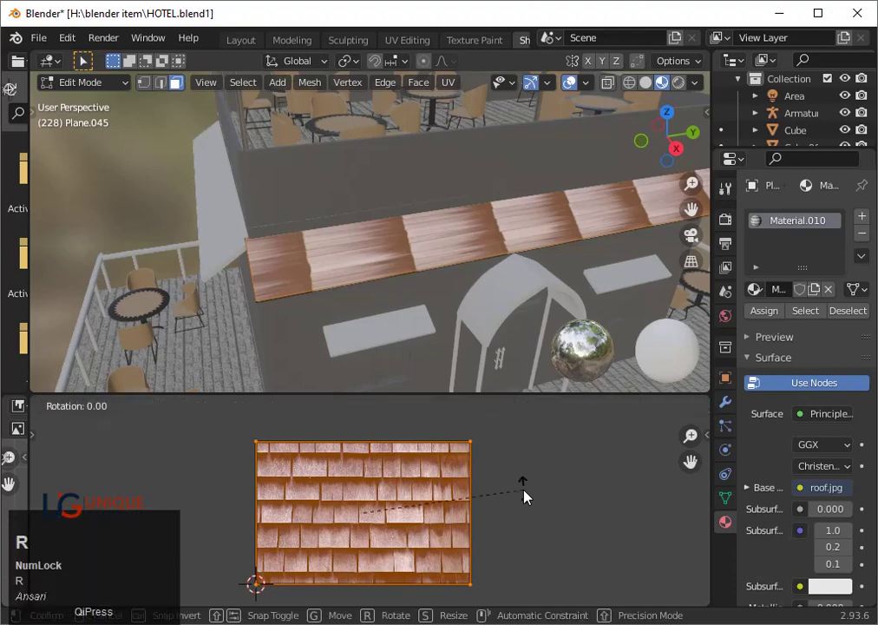
text(180)
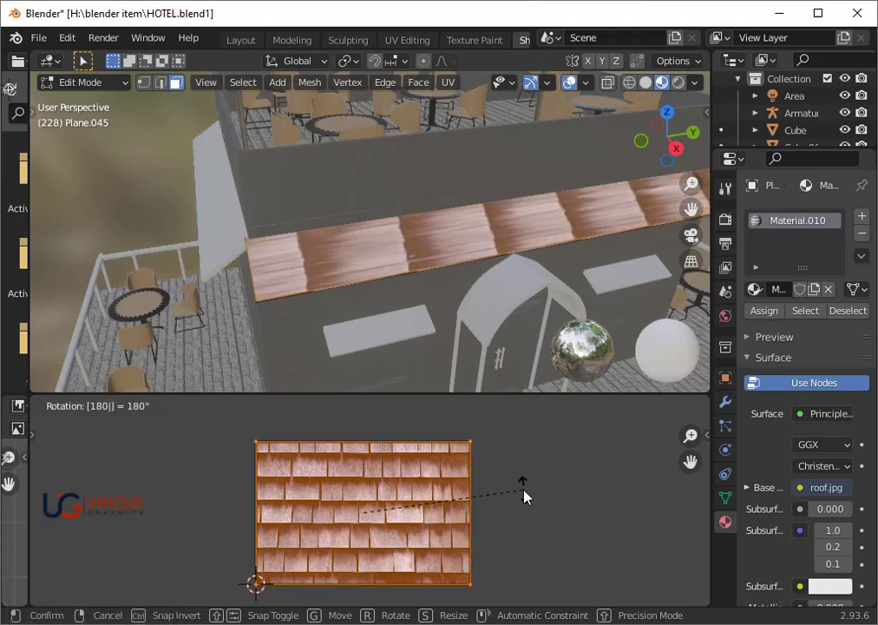
click(529, 498)
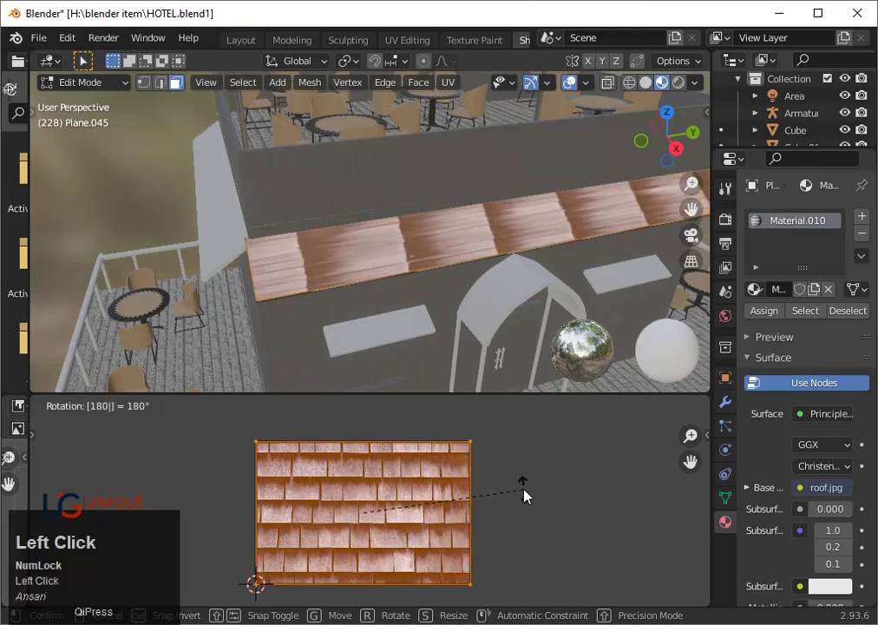
click(529, 496)
key(r)
text(90)
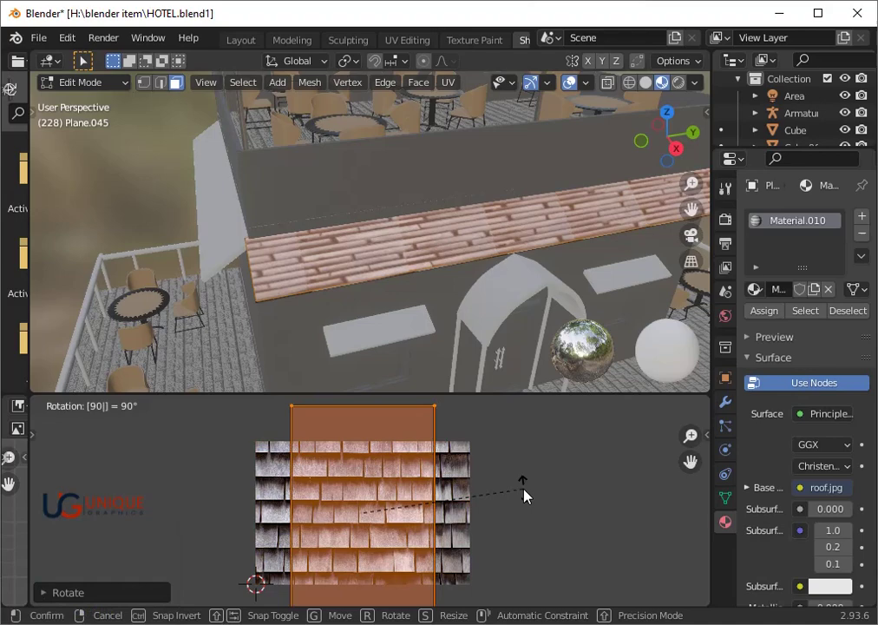
click(529, 496)
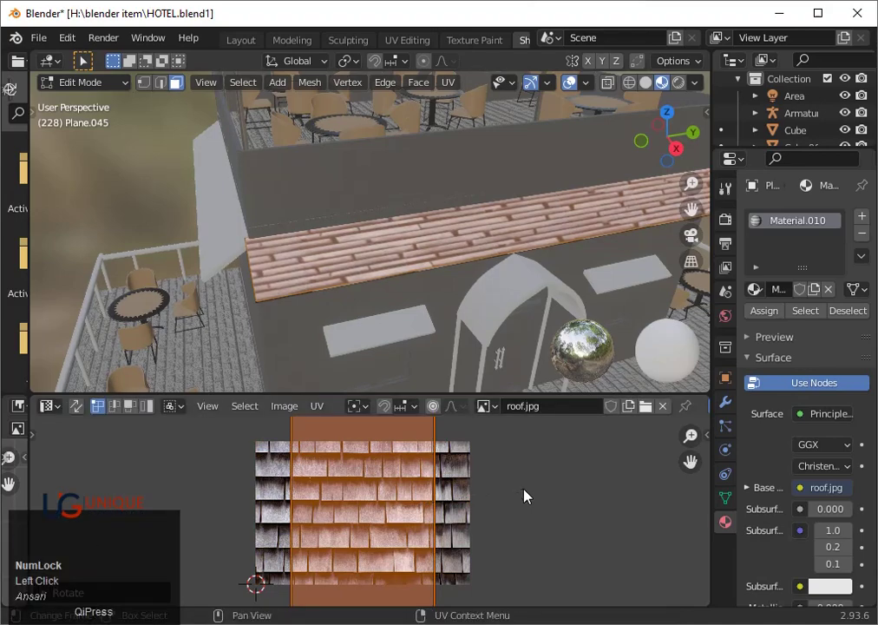
- Stretch the UV island about 1.6 times along X over roof.jpg for finer shingle stripes
key(s)
key(y)
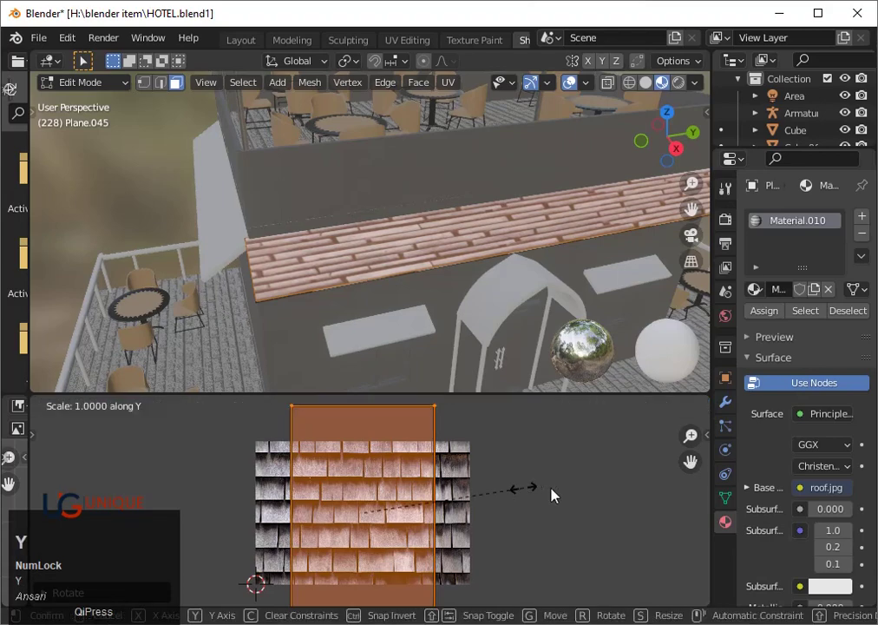
click(566, 495)
text(sx)
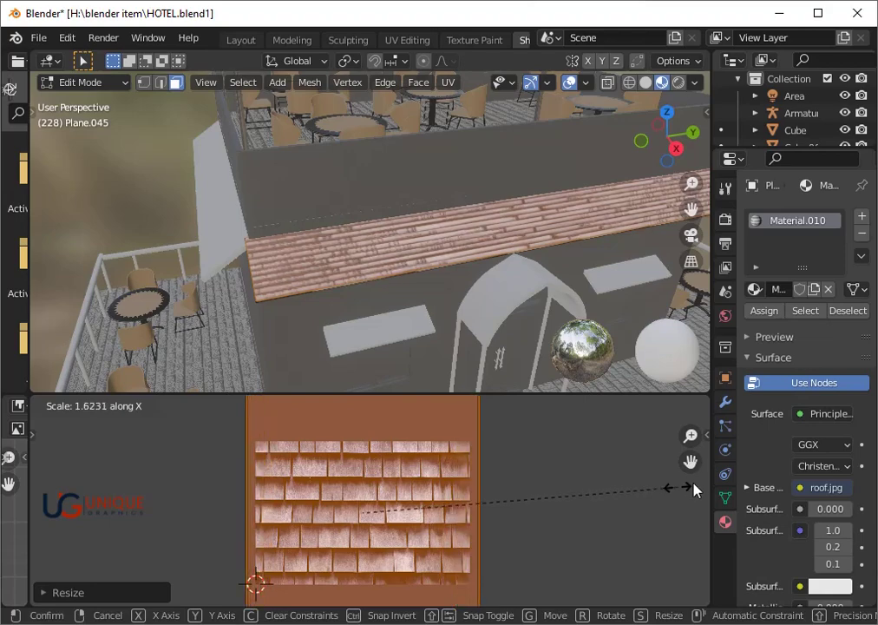
click(704, 489)
scroll(up, 3)
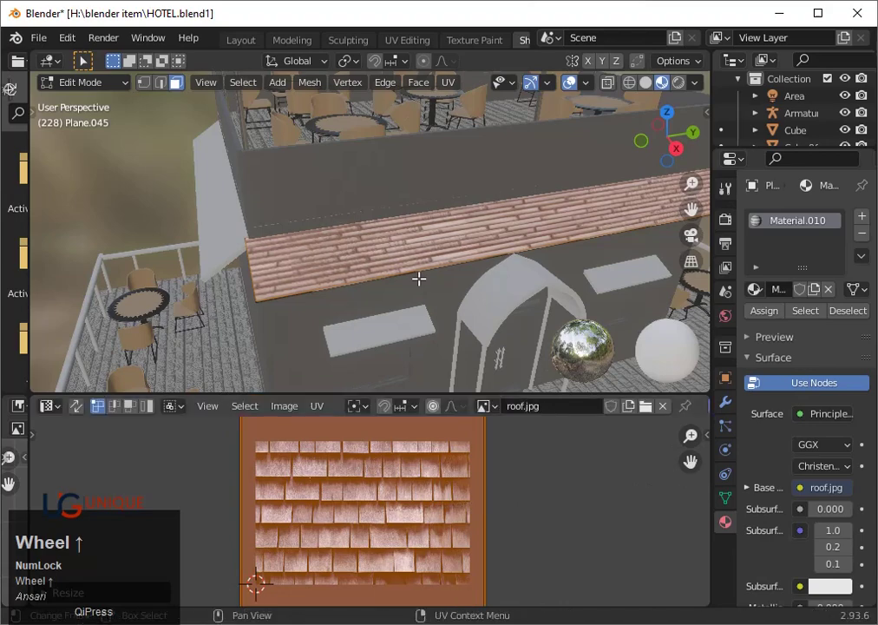
- Rotate the awning's UVs by two 90° quarter turns and view the awning straight from the side
scroll(up, 3)
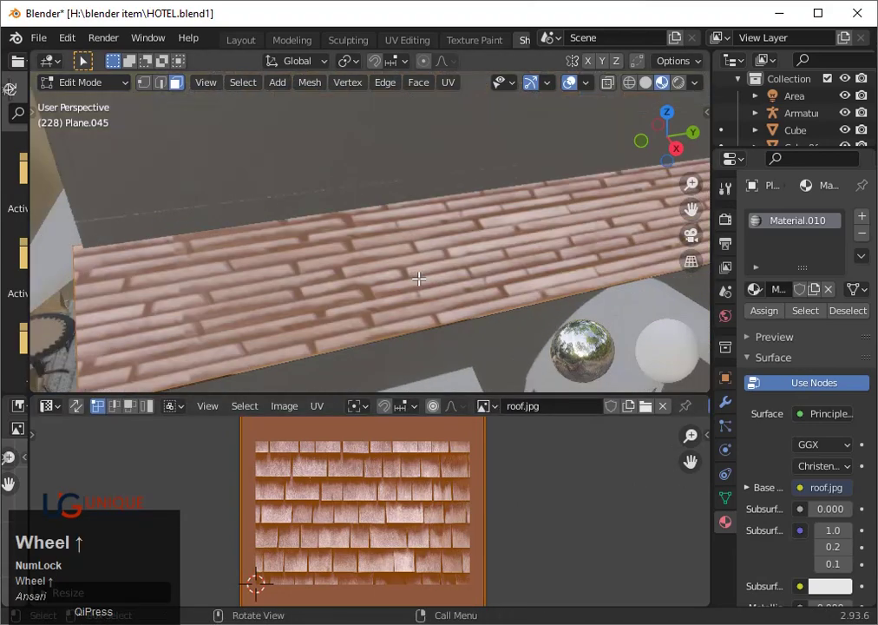
scroll(down, 3)
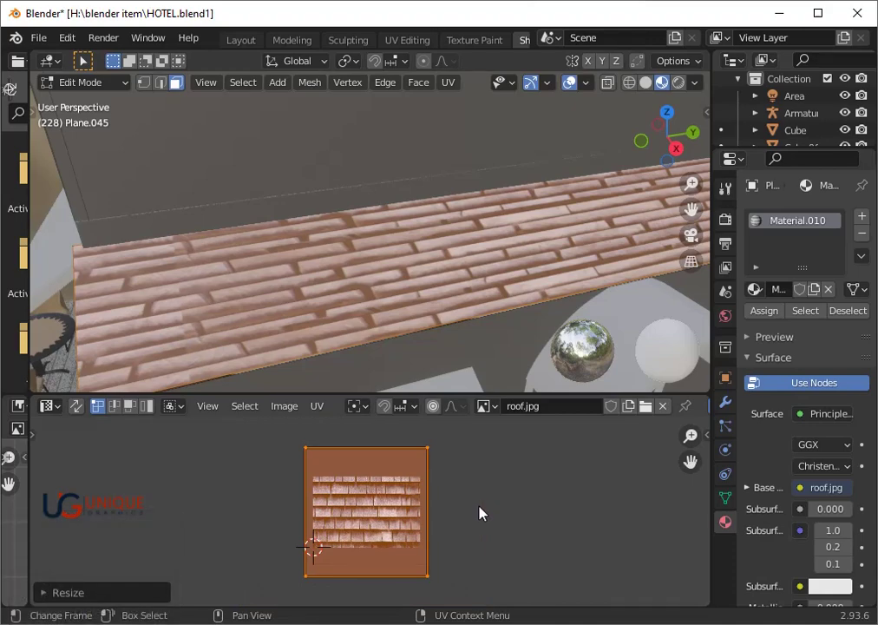
key(r)
text(r90)
click(492, 514)
key(r)
text(r90)
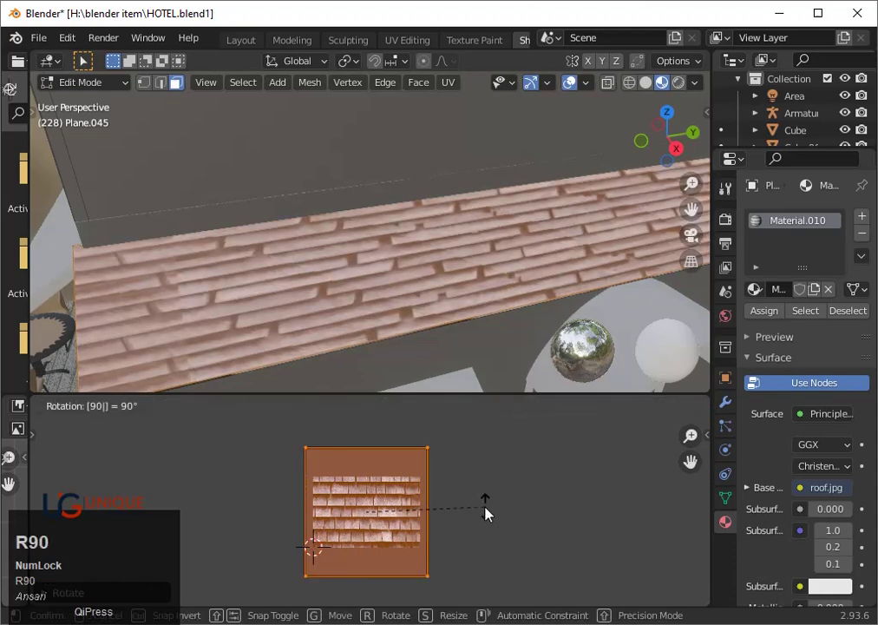
click(496, 514)
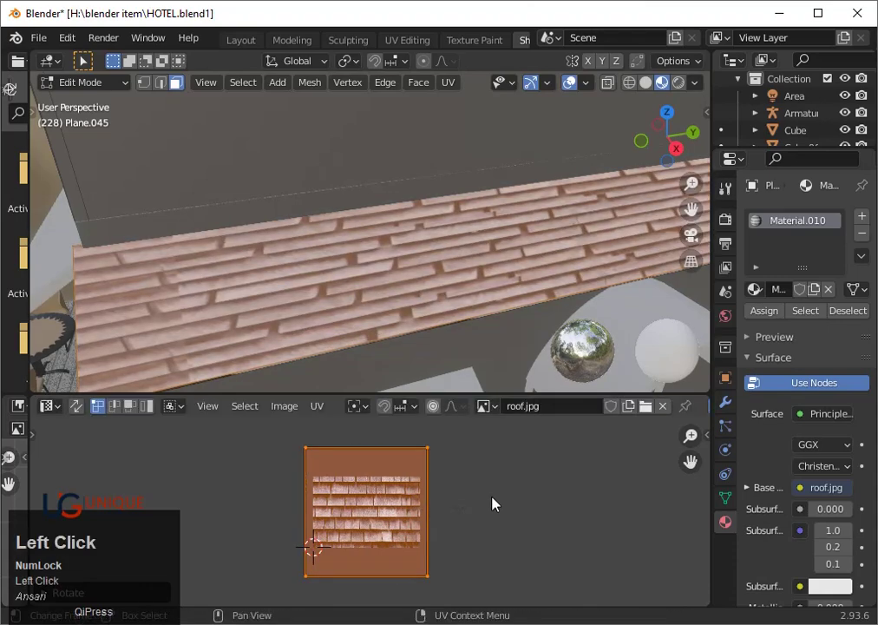
click(686, 154)
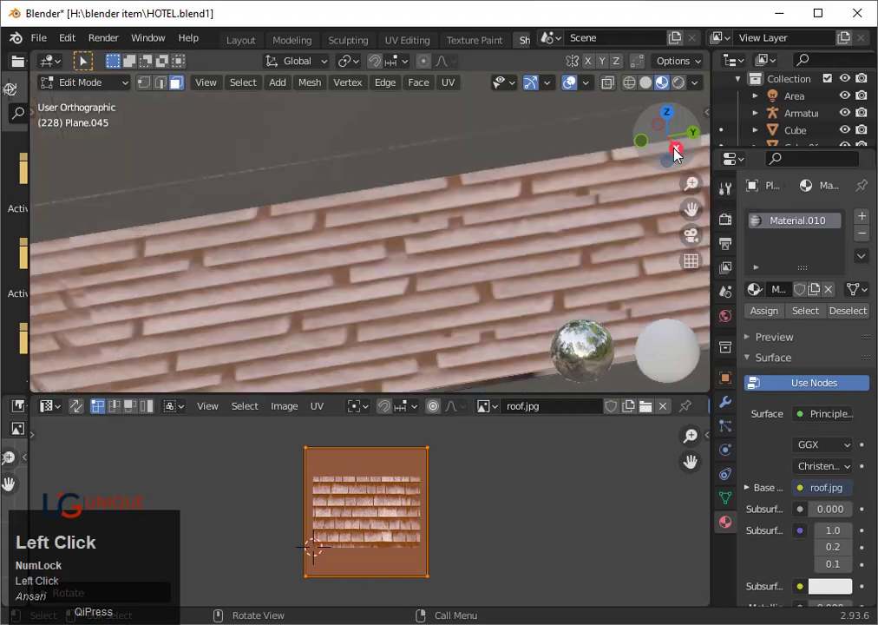
- Fine-tune and confirm a rotation of about 2° on the roof plane's UV island
scroll(down, 3)
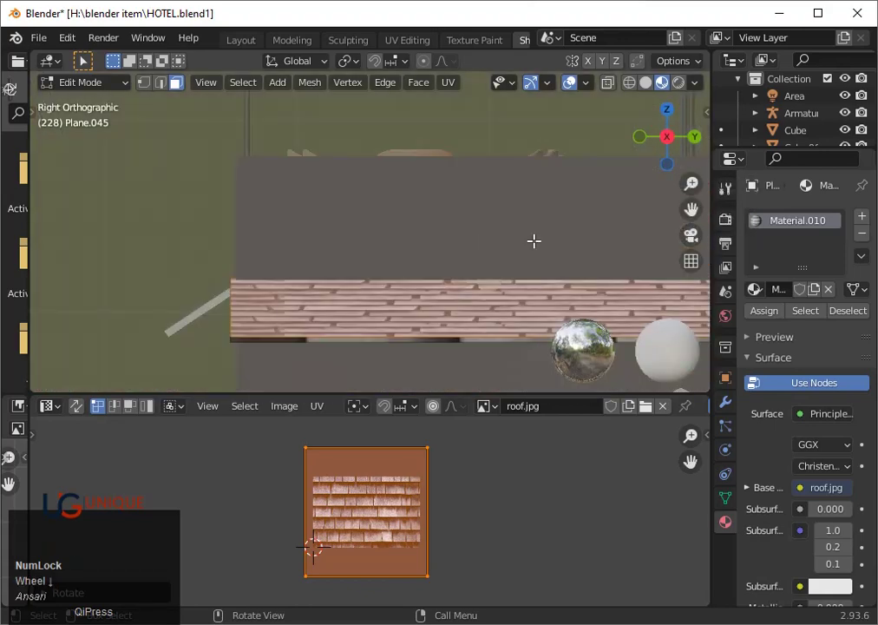
scroll(up, 3)
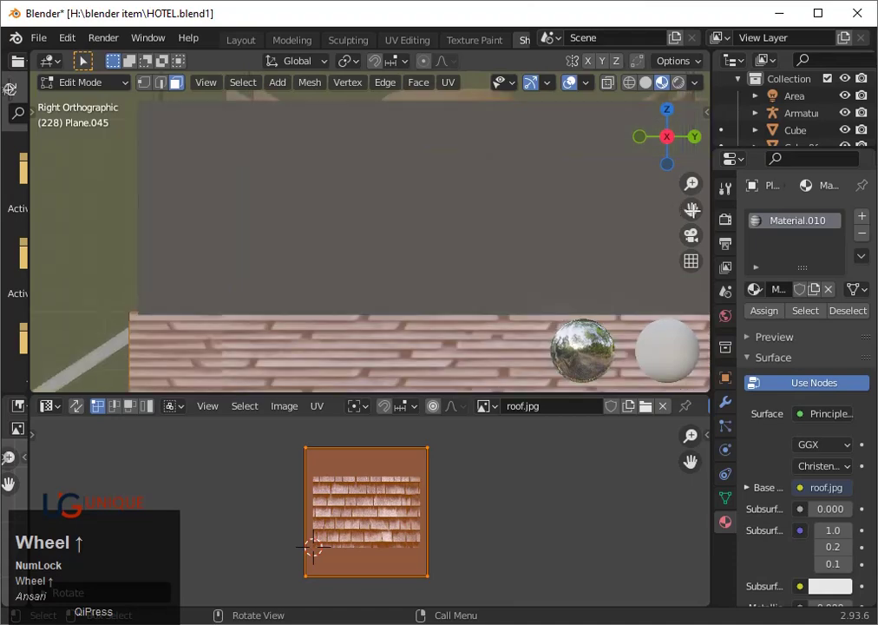
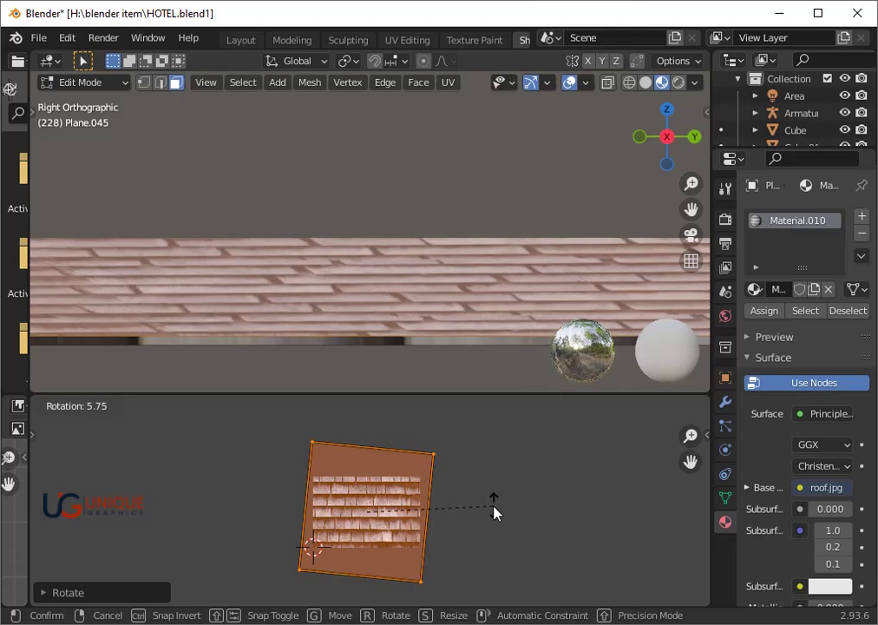
key(Up)
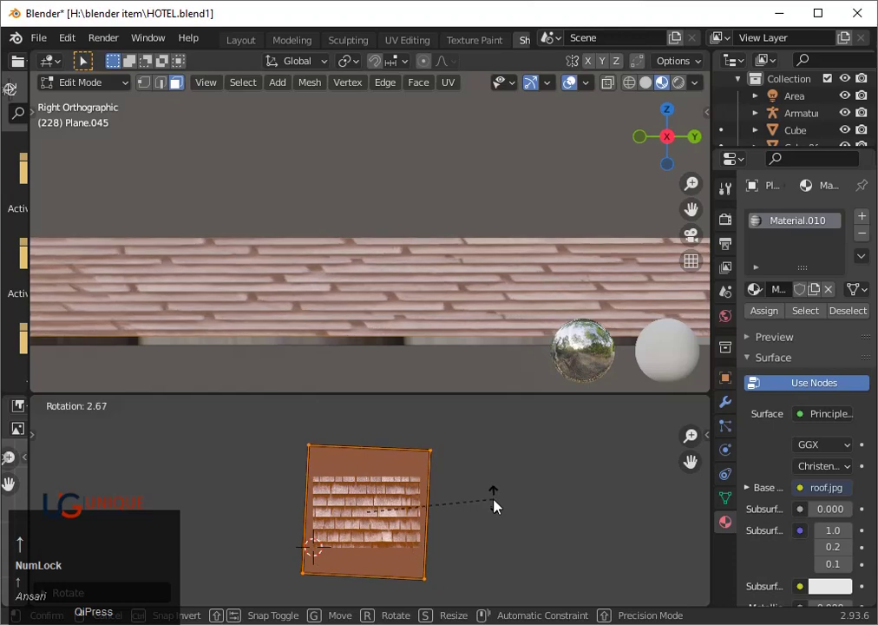
key(Up)
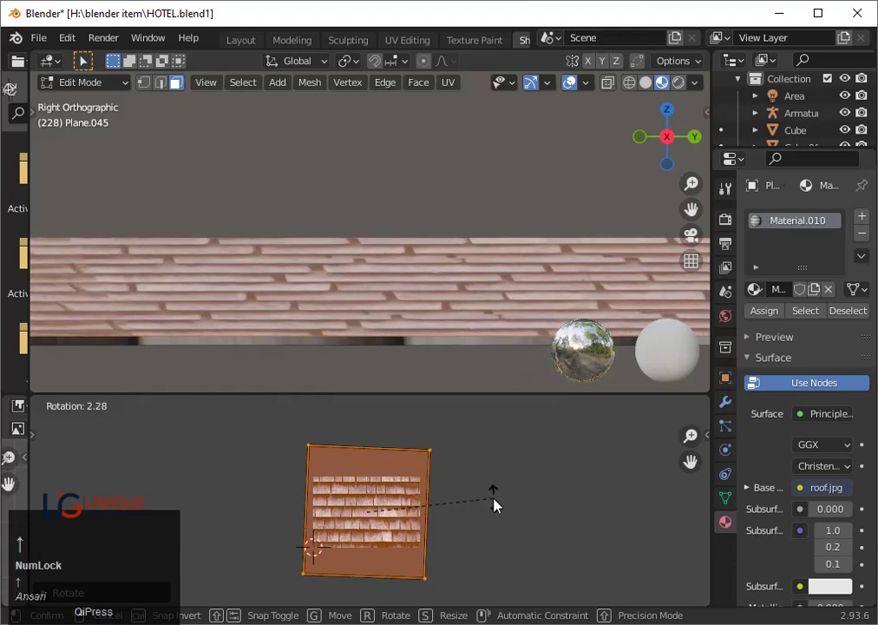
click(498, 505)
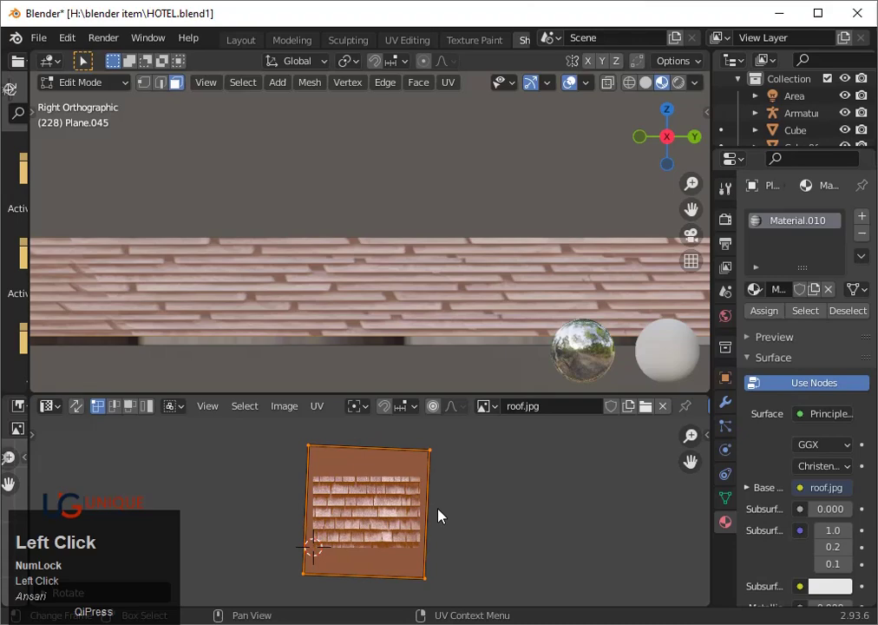
- Trackball-rotate the UV island with arrow-key nudges, tilting the shingle rows roughly 16°
key(r)
key(r)
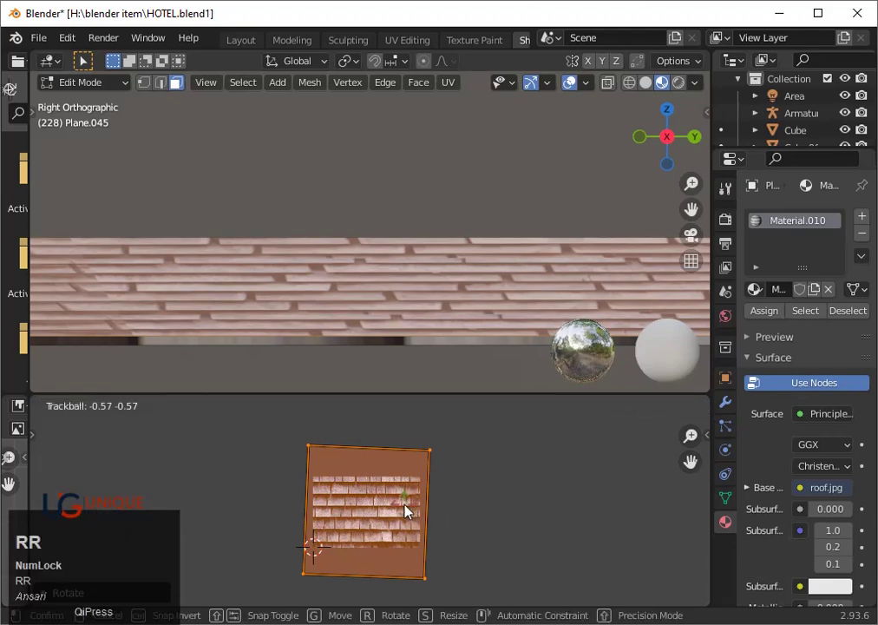
key(r)
key(Down)
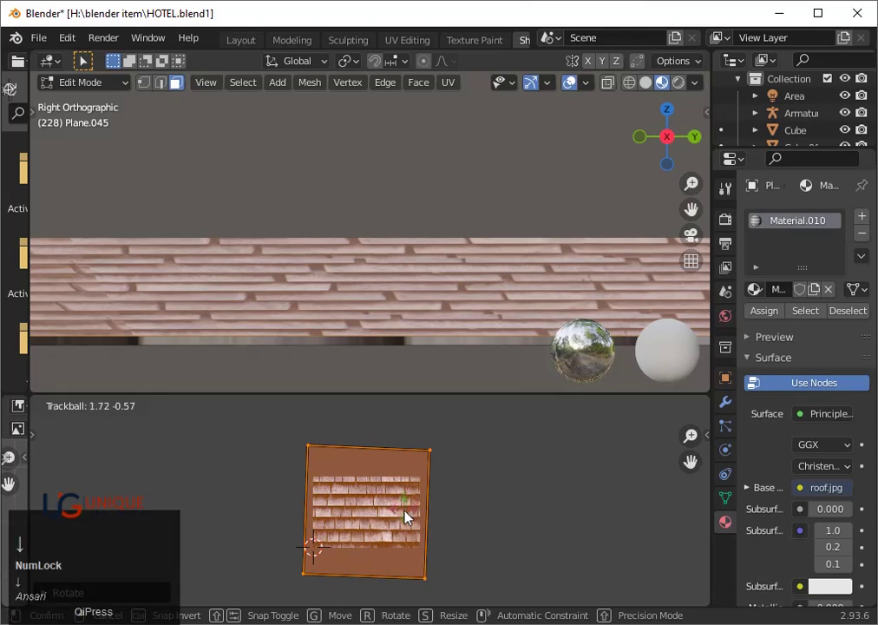
key(Down)
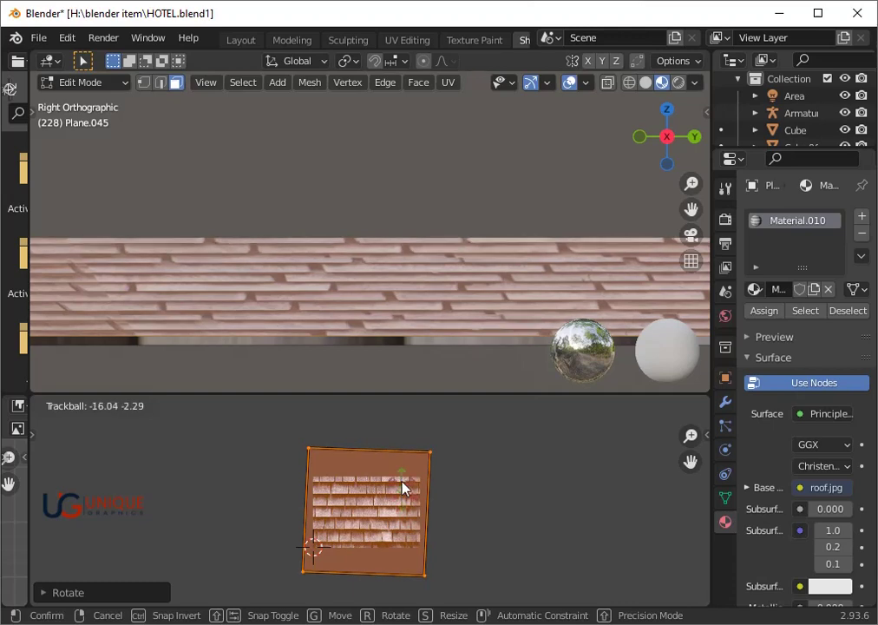
key(Right)
key(Left)
key(Right)
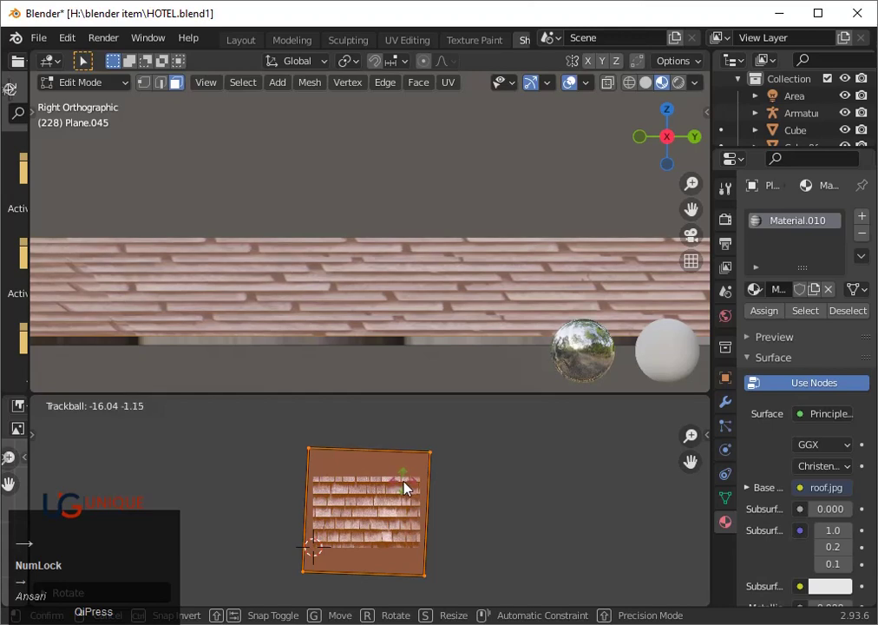
key(Right)
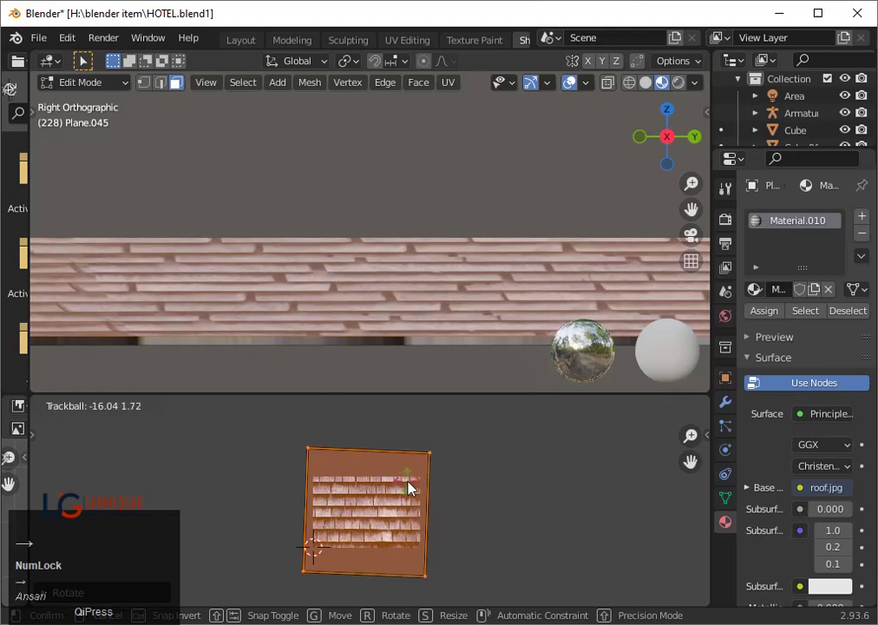
- Confirm the trackball rotation and squash the roof's UV island vertically along Y
click(418, 488)
scroll(down, 3)
middle_click(442, 536)
scroll(up, 3)
text(sy)
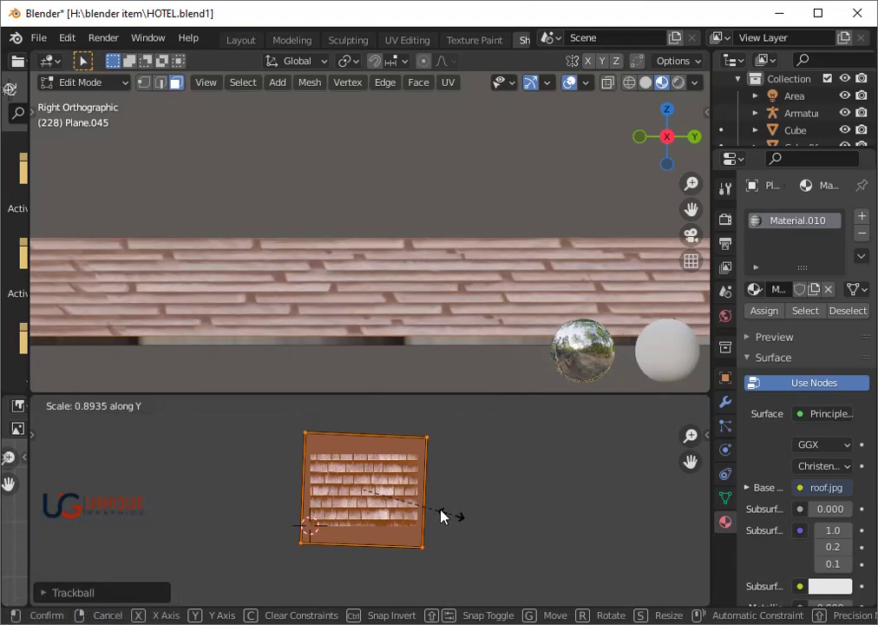
click(445, 516)
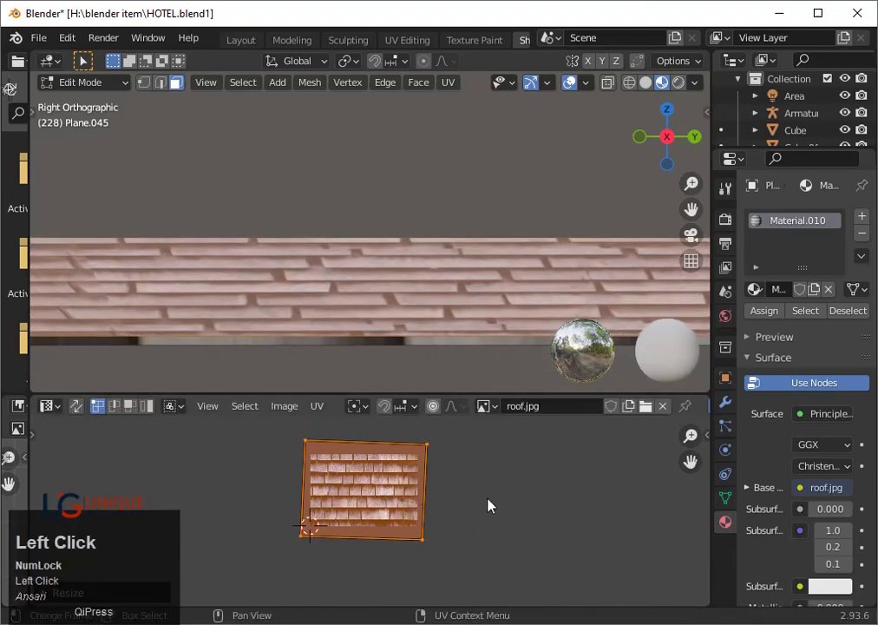
- Rotate the island slightly and stretch it about 1.46 times along X for finer shingle rows
text(r)
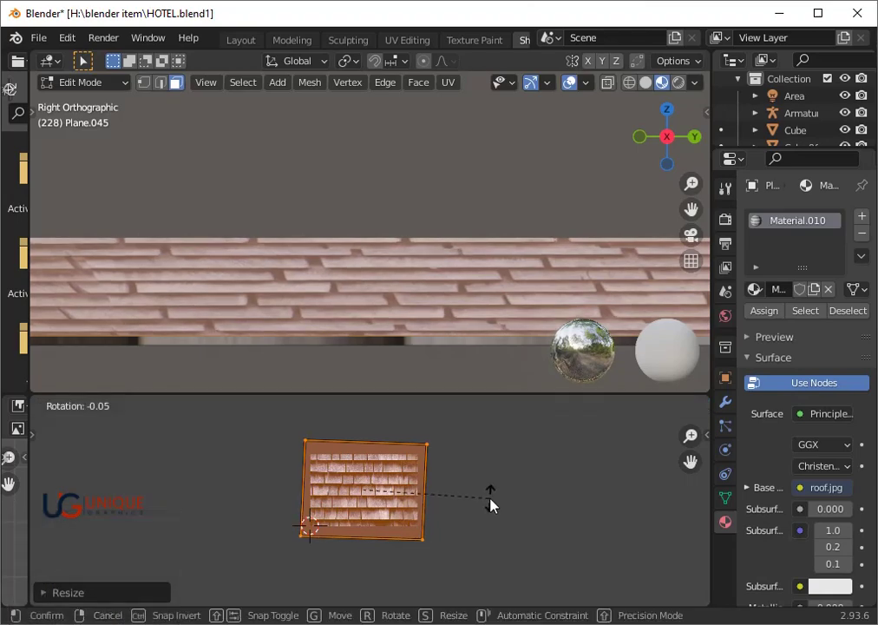
click(501, 503)
text(sx)
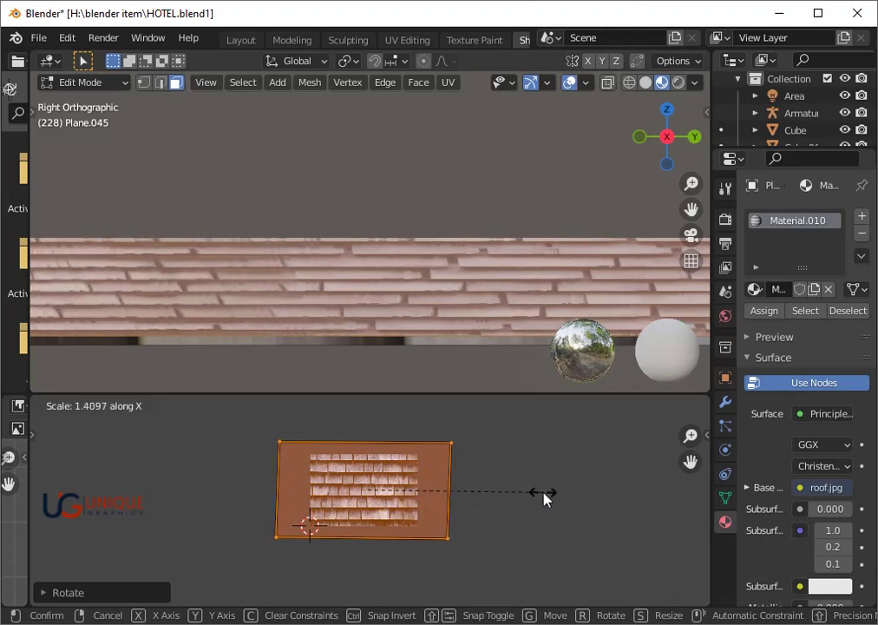
click(561, 497)
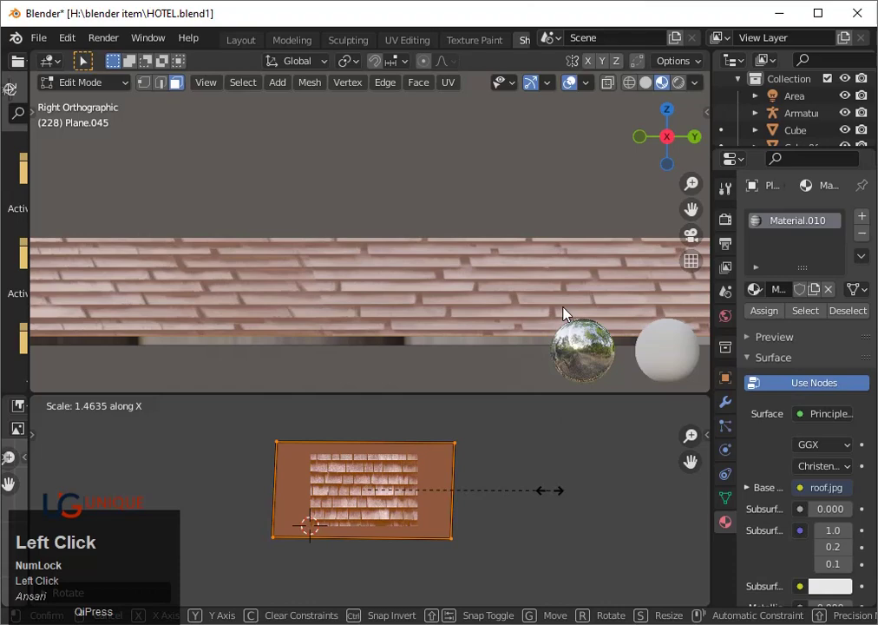
scroll(down, 3)
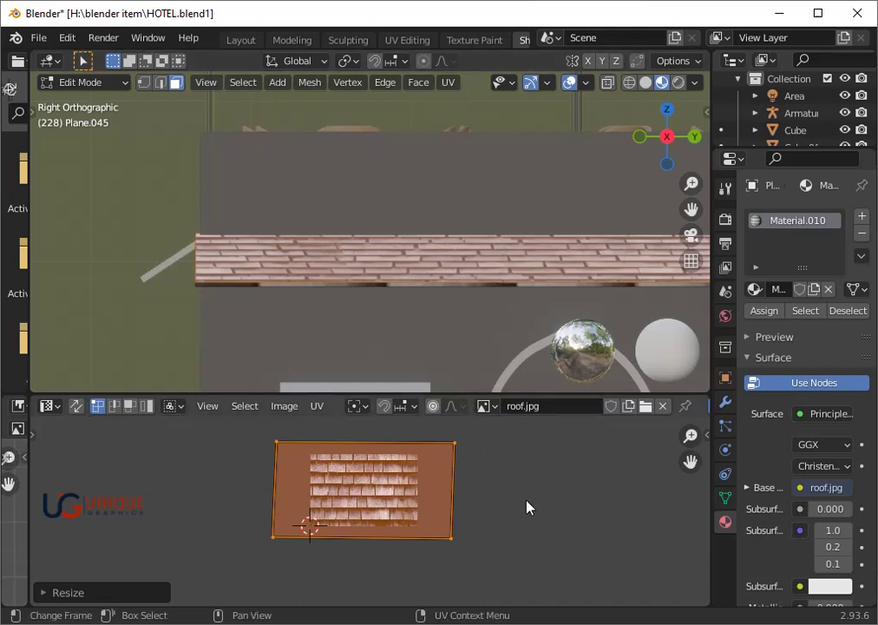
- Widen the roof's UV island along X and flatten it along Y
text(sx)
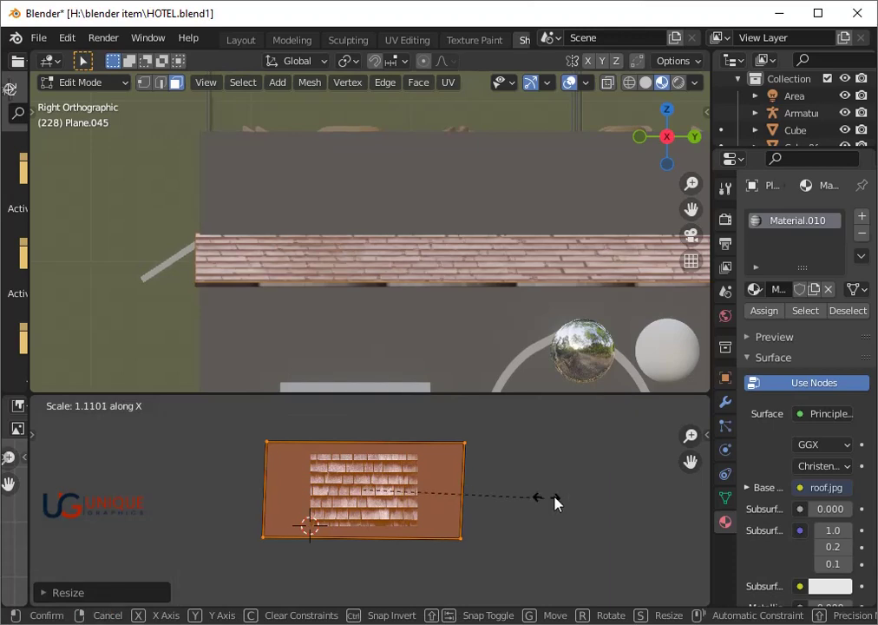
click(558, 502)
key(s)
text(sy)
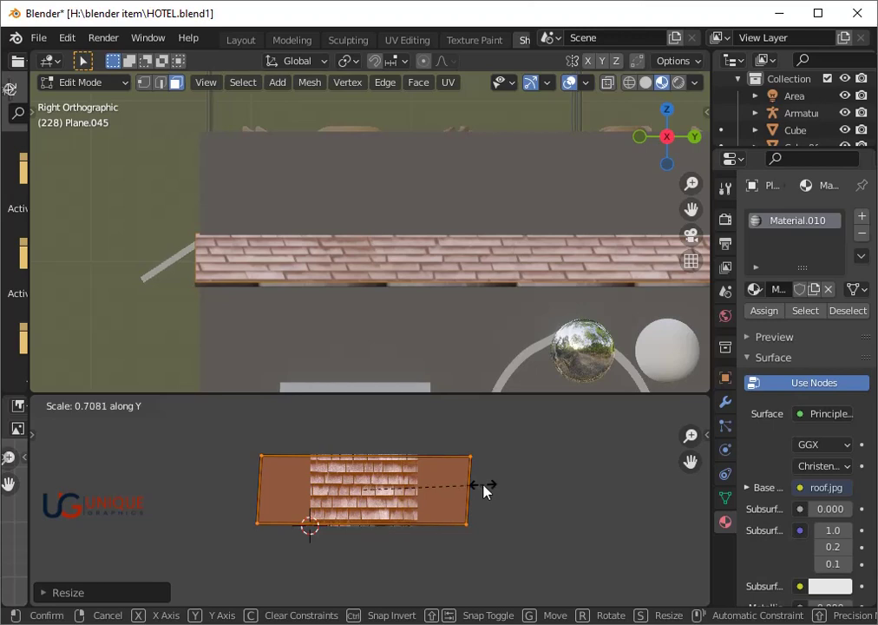
click(489, 491)
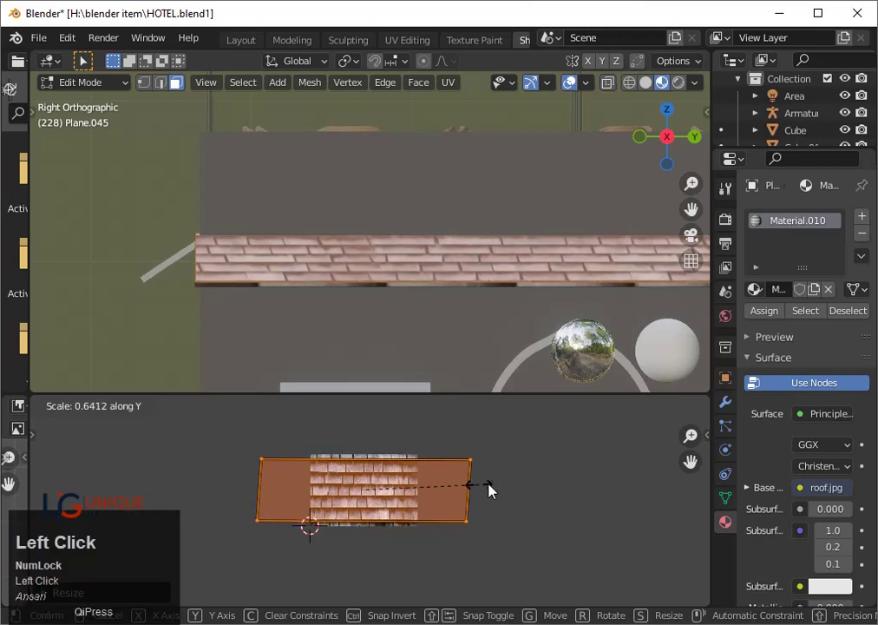
- Nudge the island slightly upward along Y and resize it along X again to about 1.05 times
key(g)
key(y)
key(Up)
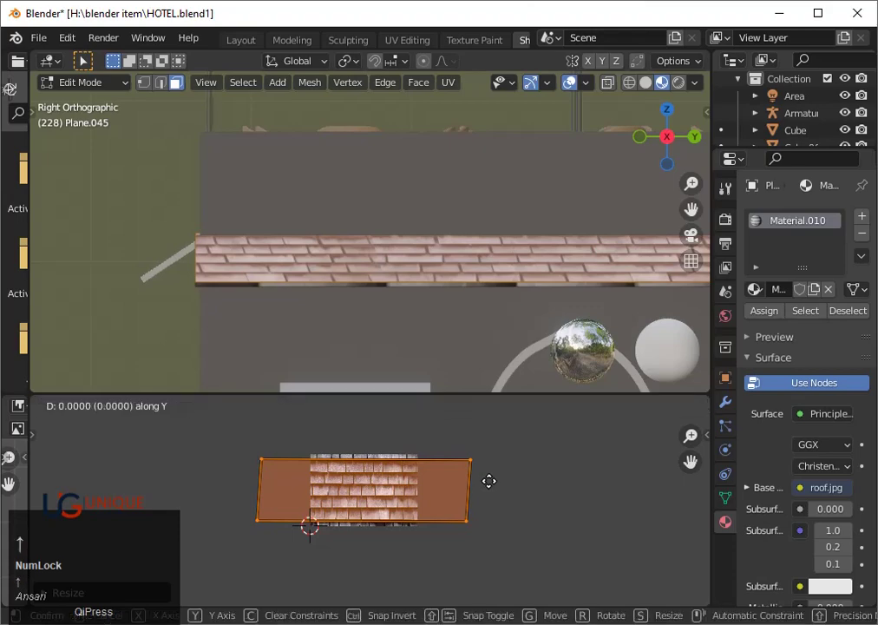
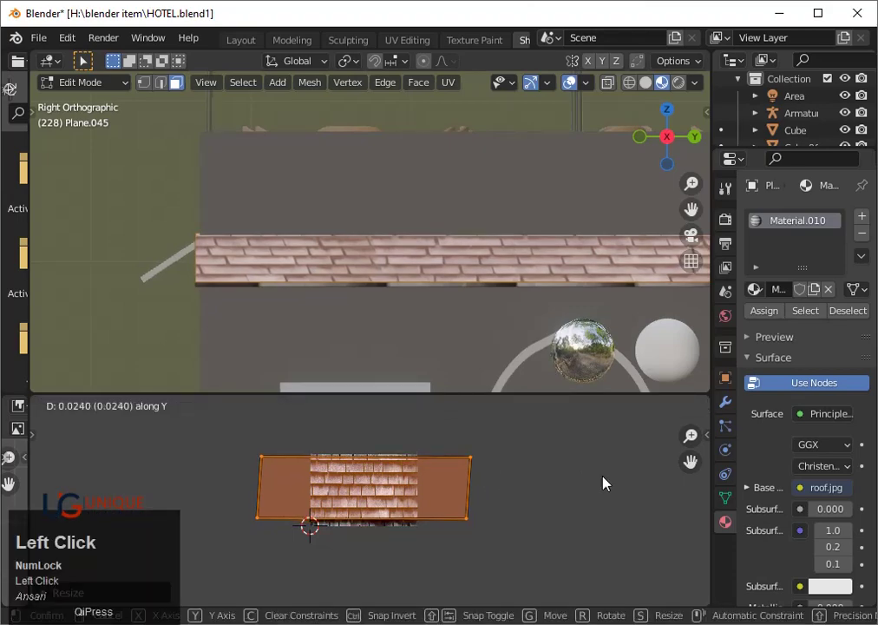
key(s)
text(sx)
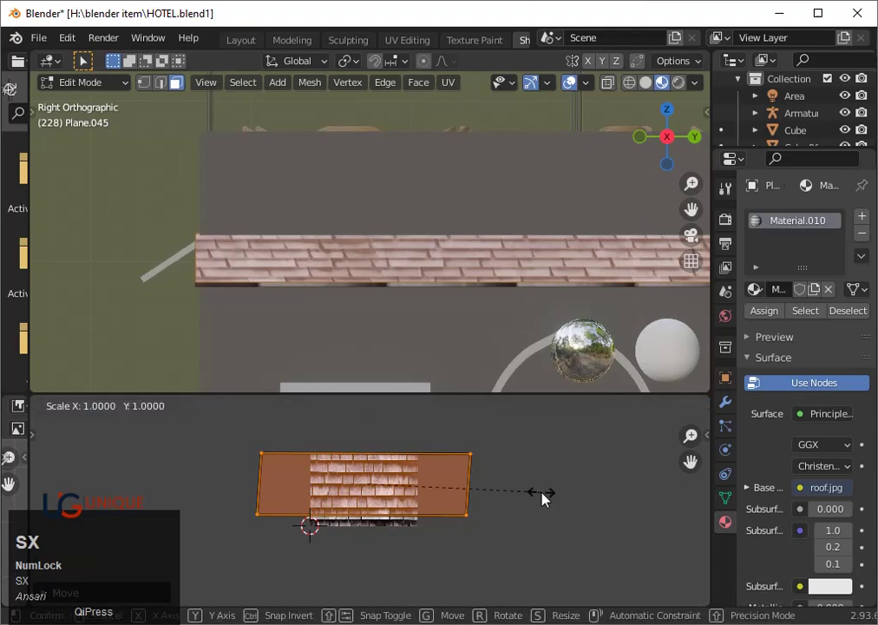
click(543, 500)
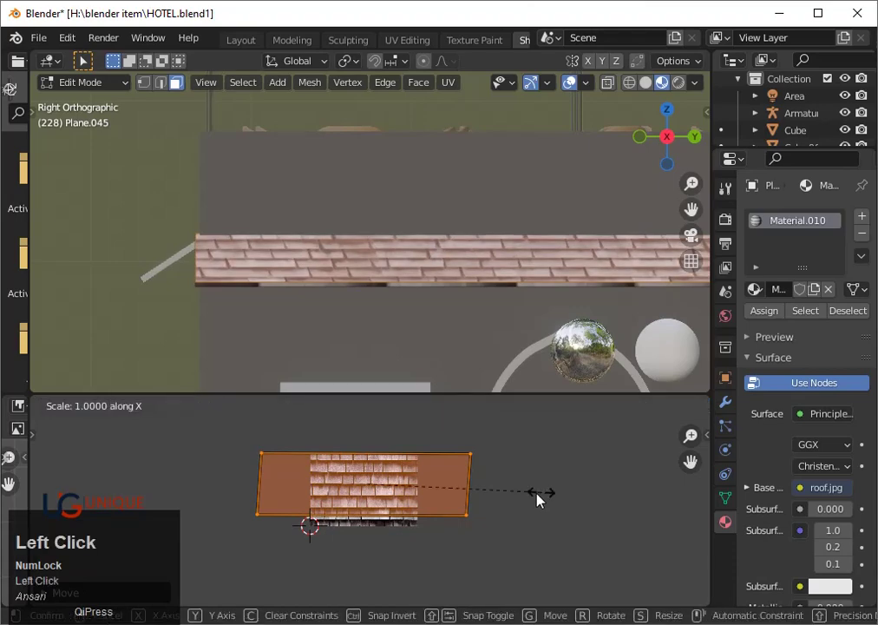
text(sx)
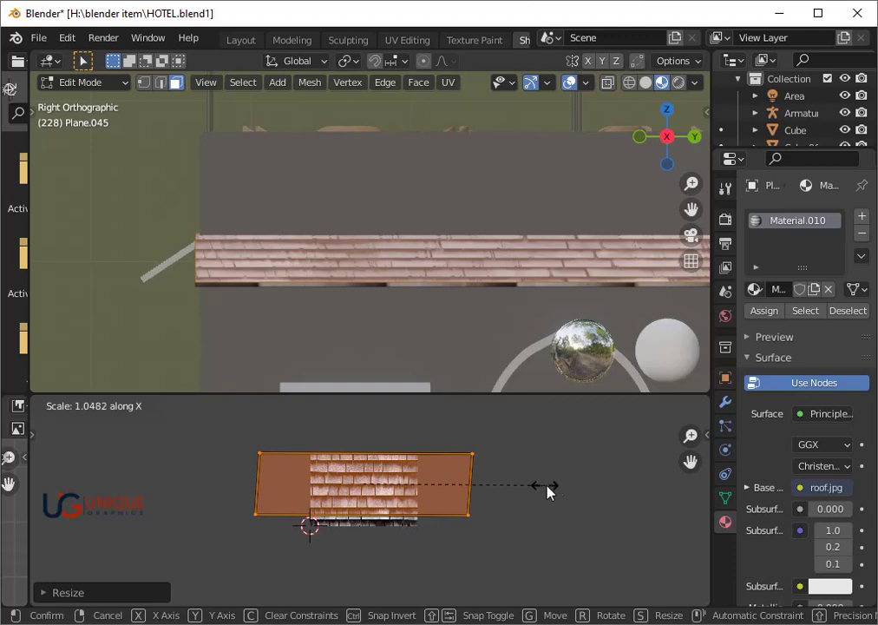
- Confirm the 1.14× horizontal stretch and switch the UV area to the Shader Editor for Material.010
click(572, 491)
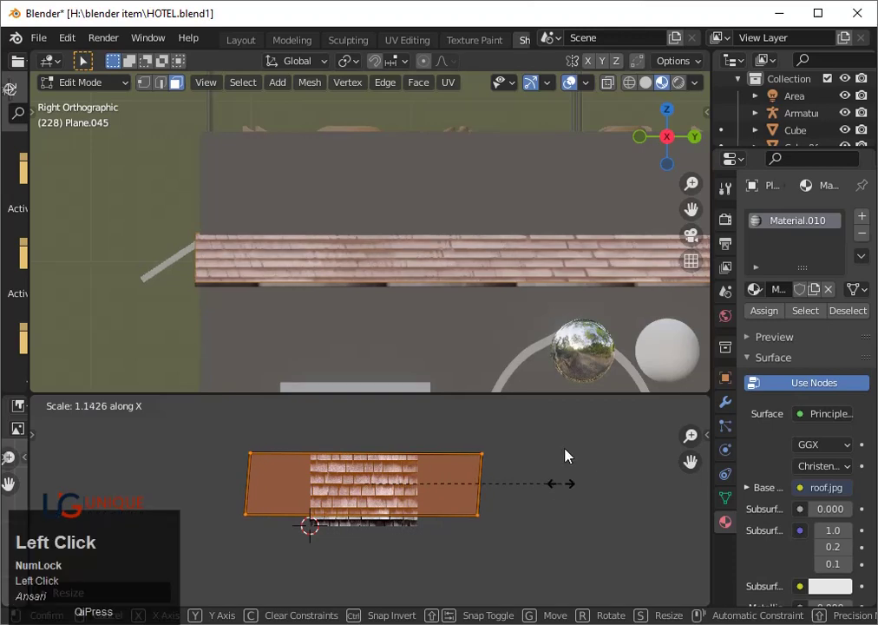
double_click(66, 414)
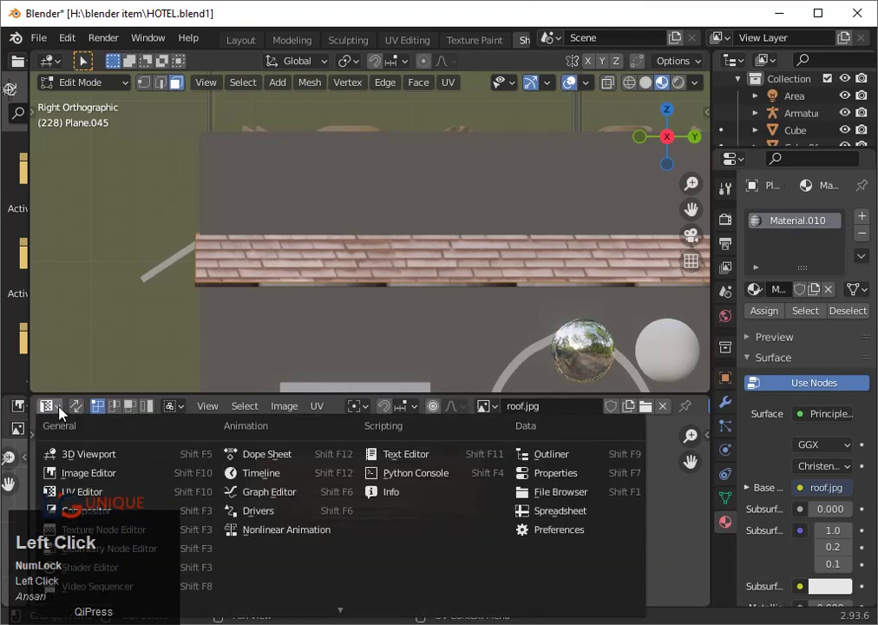
double_click(85, 570)
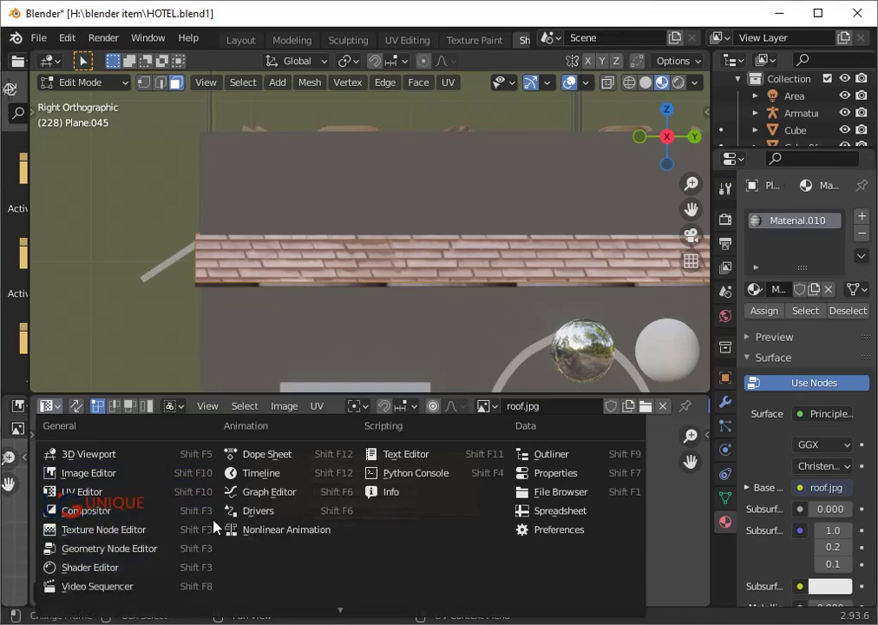
click(127, 573)
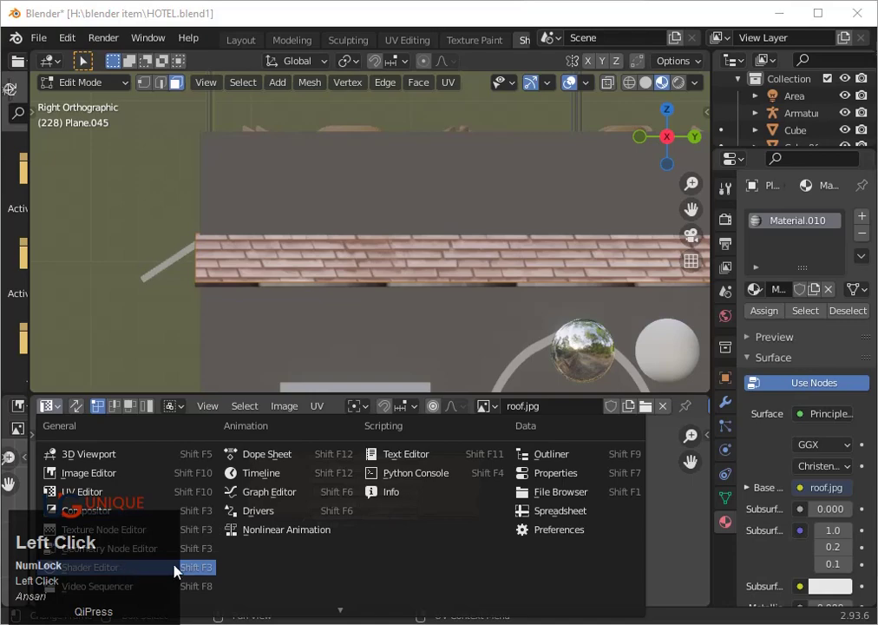
- Wire a texture into a Displacement node at scale 10.2 feeding the material output, then leave Edit Mode
click(204, 569)
scroll(up, 3)
drag(479, 539, 497, 538)
drag(497, 538, 588, 477)
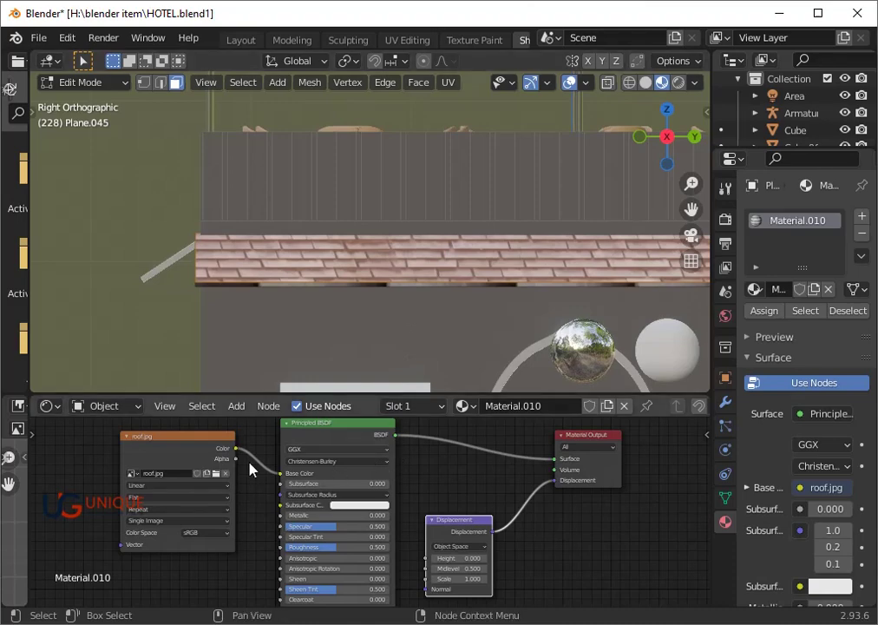
drag(247, 454, 463, 589)
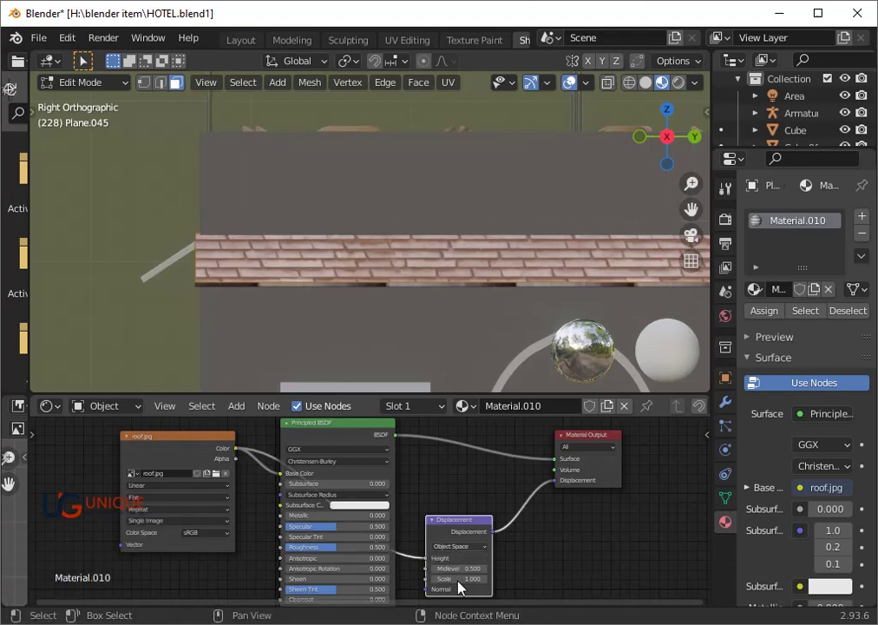
scroll(up, 3)
scroll(up, 3)
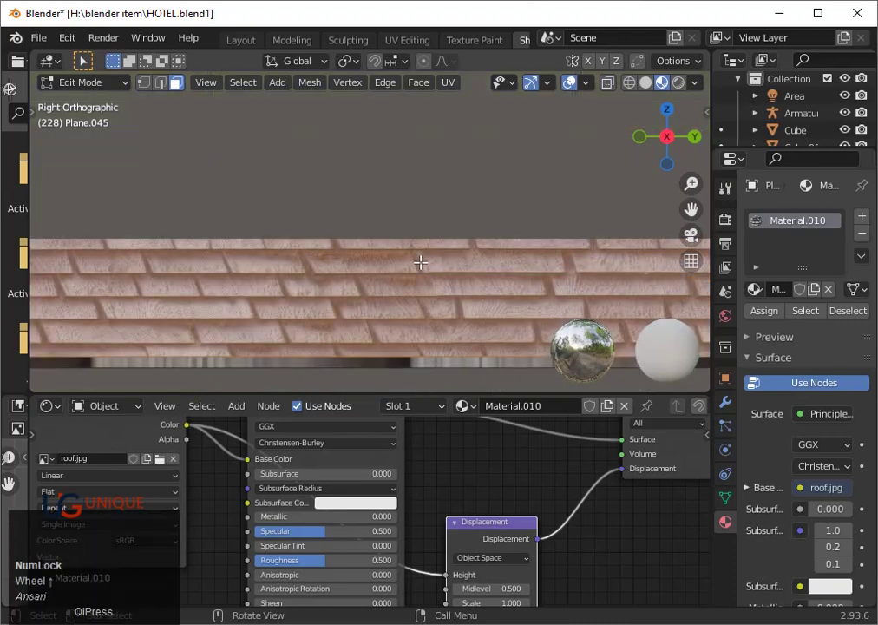
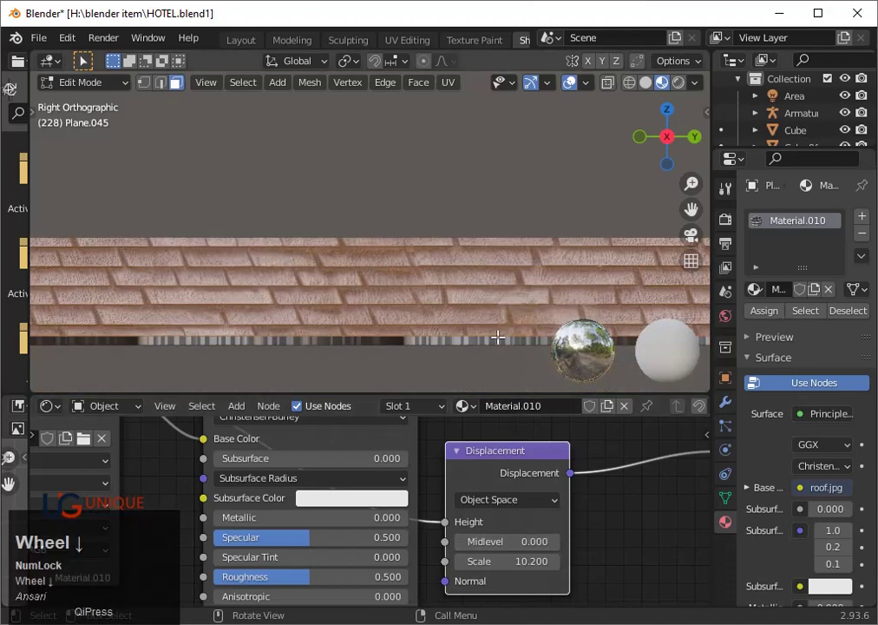
key(Tab)
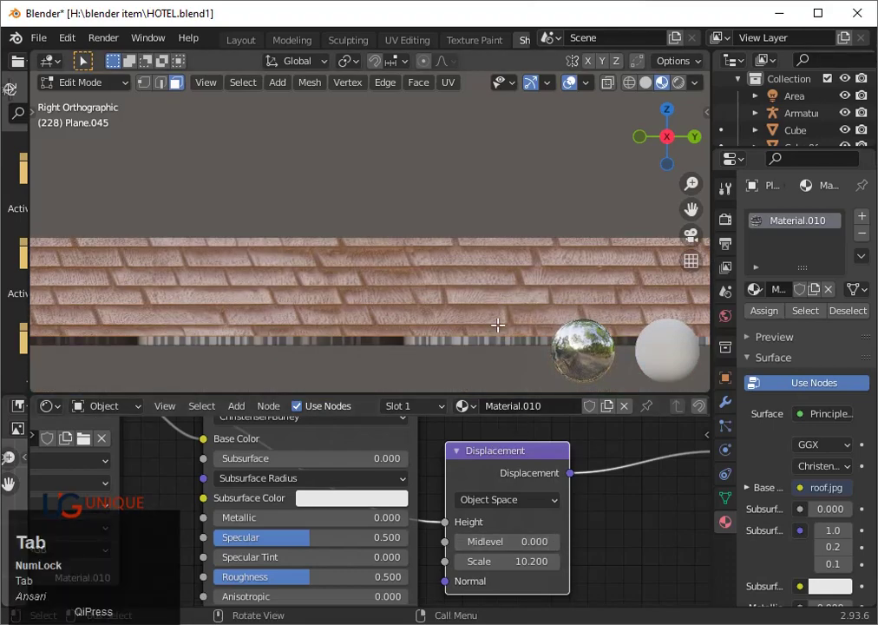
- Orbit to a perspective view of the roof and save HOTEL.blend with Ctrl+S
scroll(down, 3)
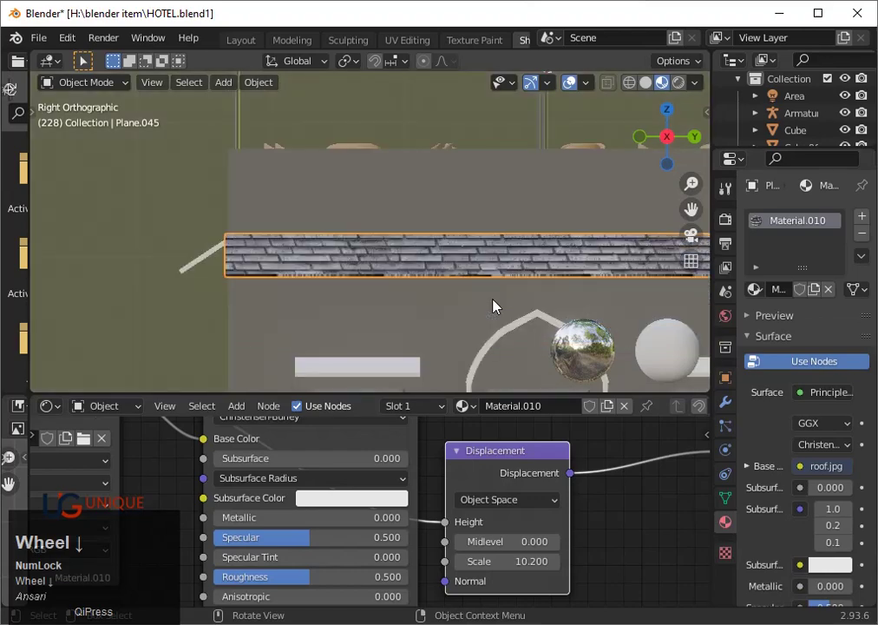
drag(488, 318, 546, 298)
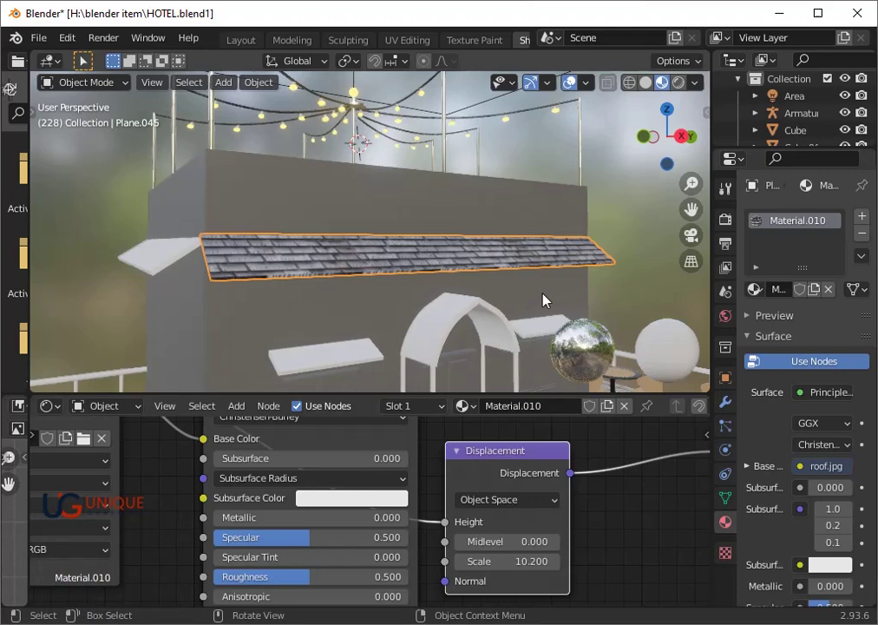
middle_click(733, 222)
click(733, 222)
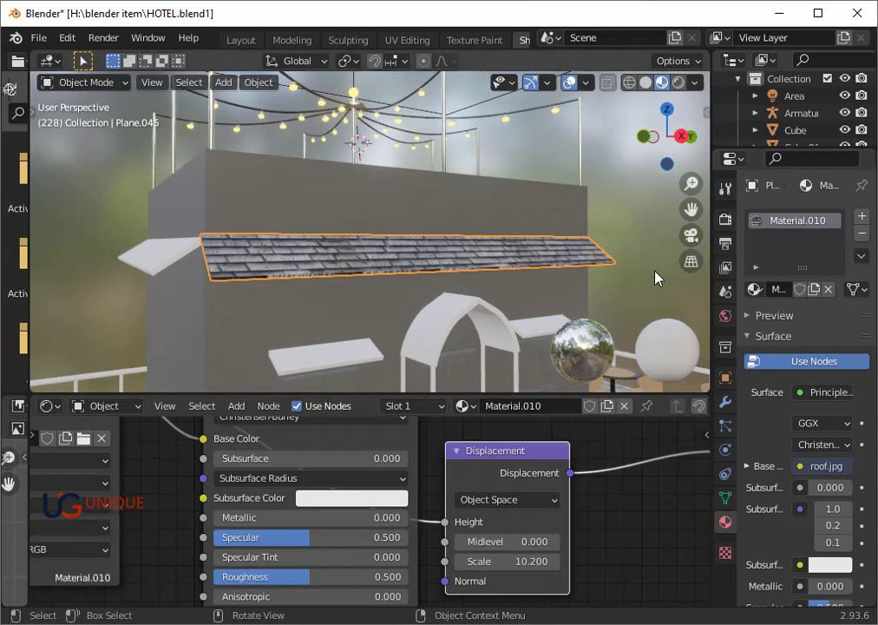
click(660, 277)
key(ctrl+s)
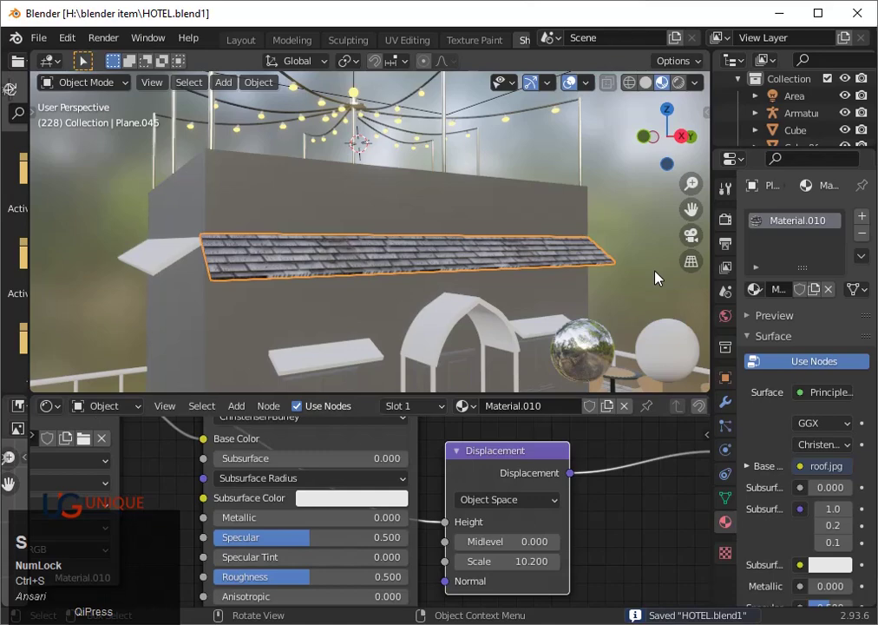
- Switch the viewport to Rendered shading and set the render engine to Cycles
click(727, 227)
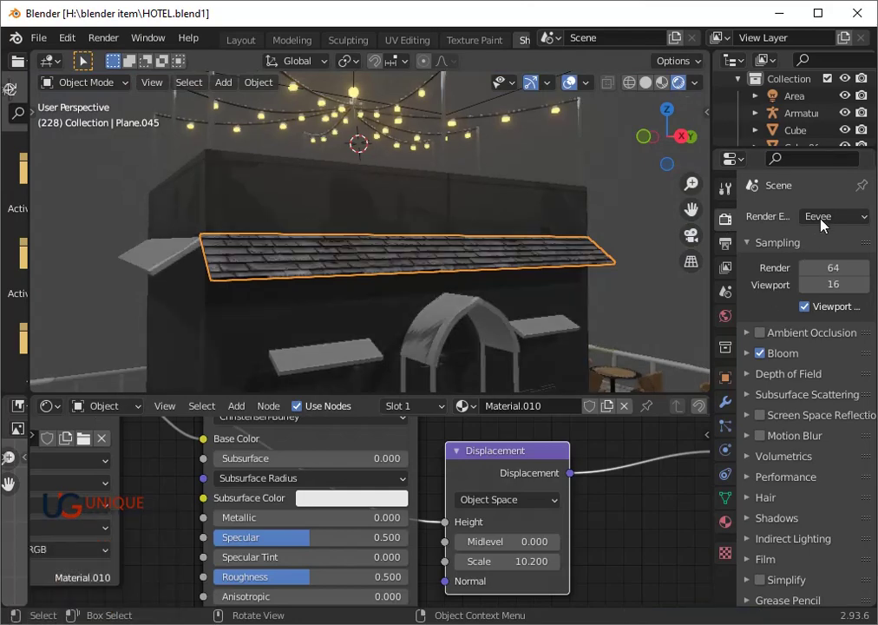
click(824, 223)
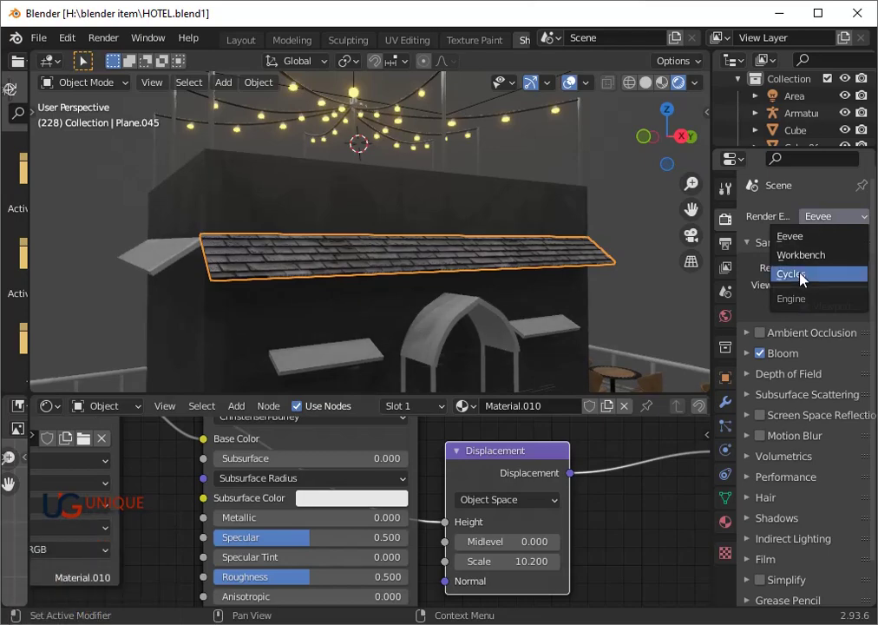
click(804, 279)
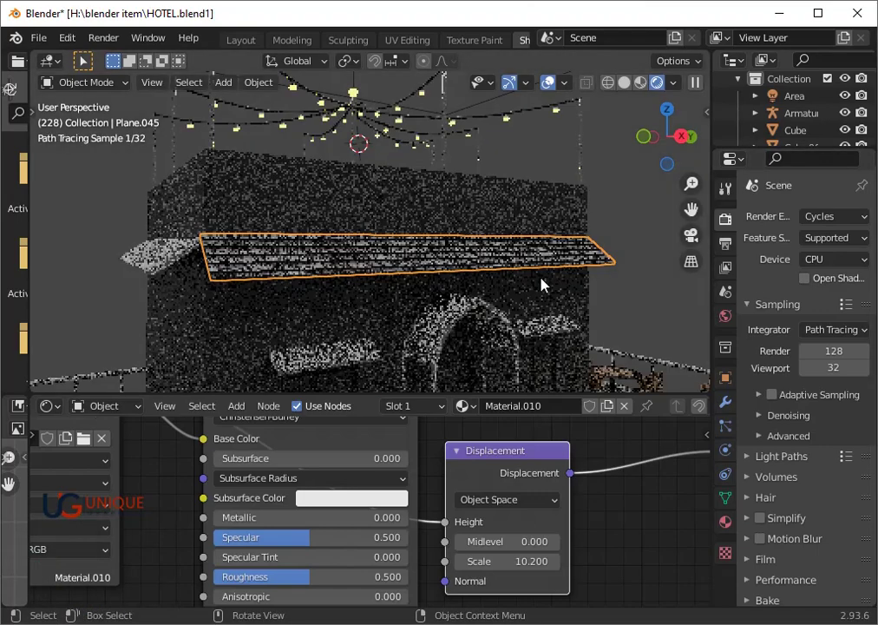
click(637, 275)
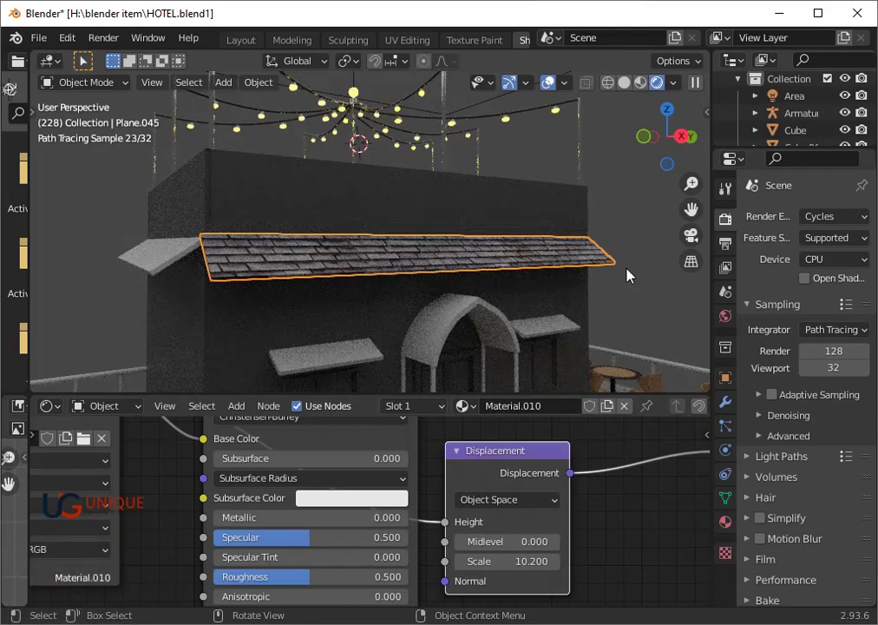
click(662, 311)
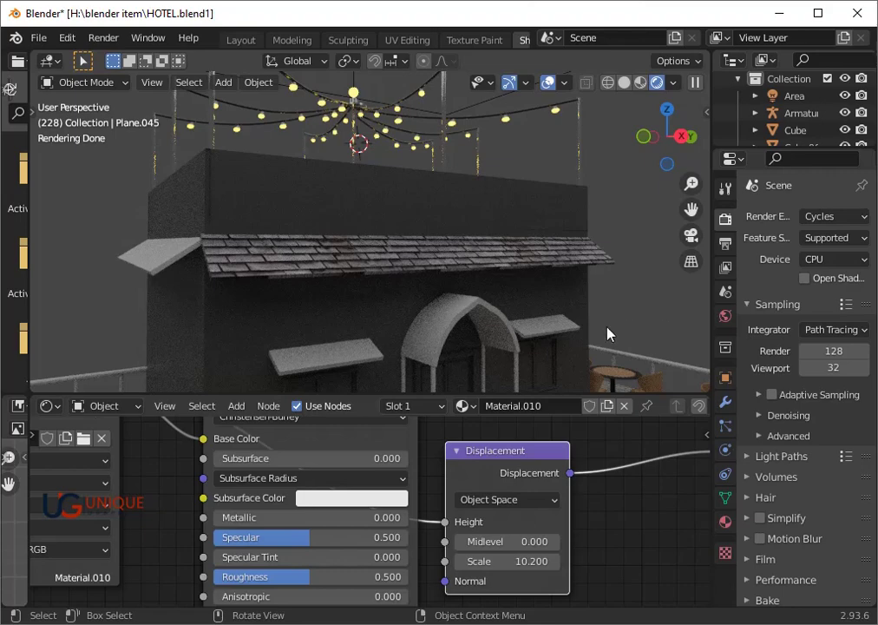
scroll(down, 3)
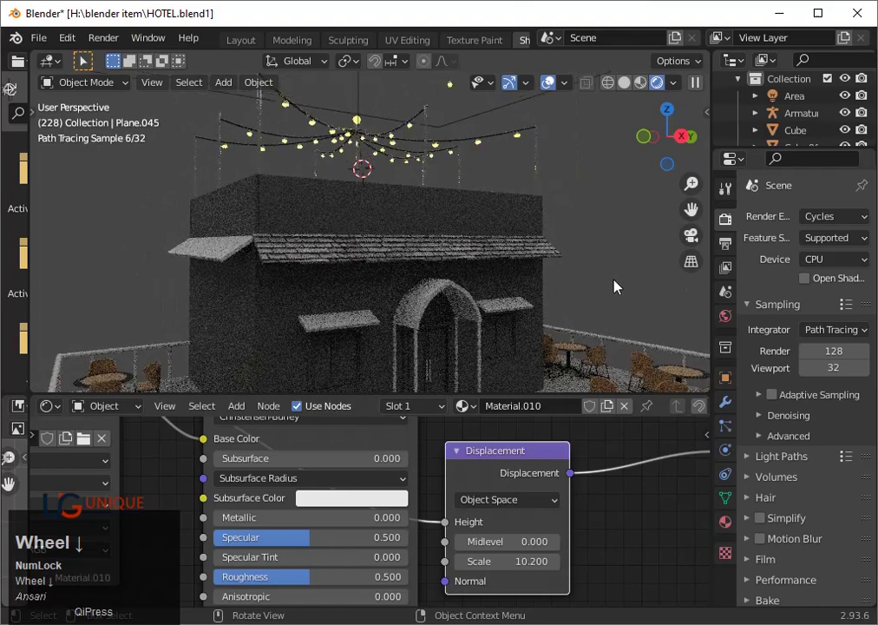
- Orbit out to the whole café building and delete the small plank Plane.046 beside the roof
drag(625, 286, 308, 247)
click(308, 247)
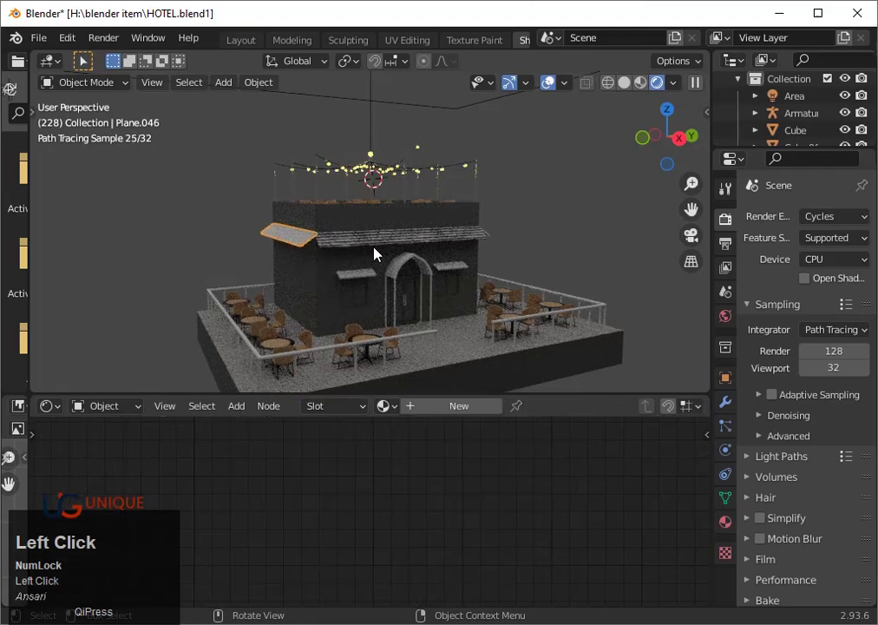
key(x)
click(379, 253)
drag(589, 263, 548, 243)
click(547, 243)
- Delete the plank, set the engine back to Eevee, view from top and select roof Plane.045 in Solid shading
key(x)
click(546, 243)
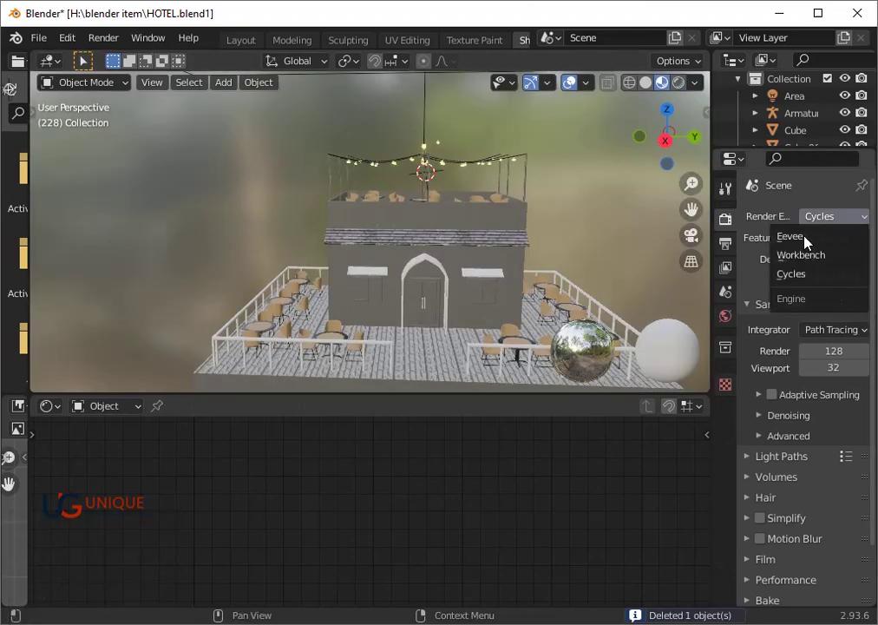
click(813, 242)
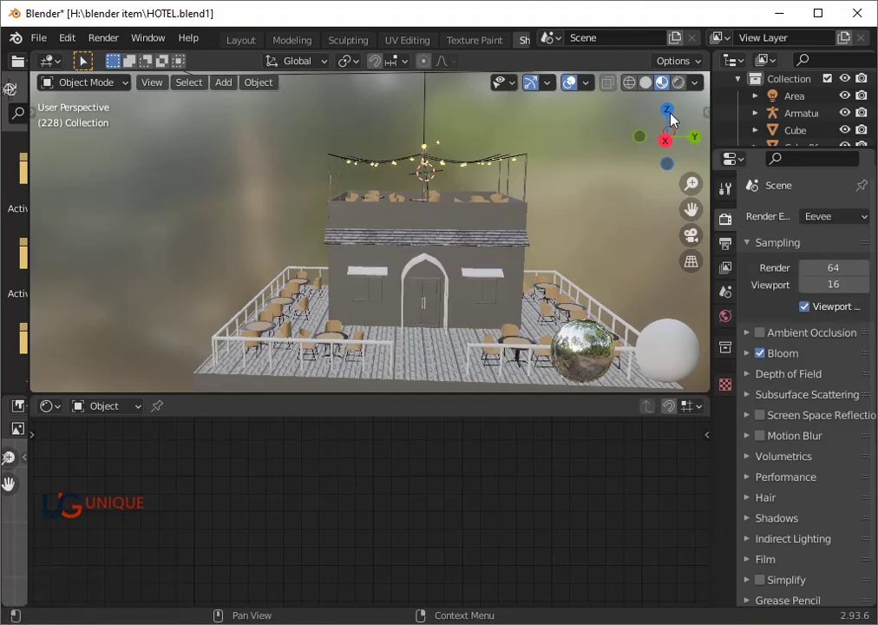
click(679, 120)
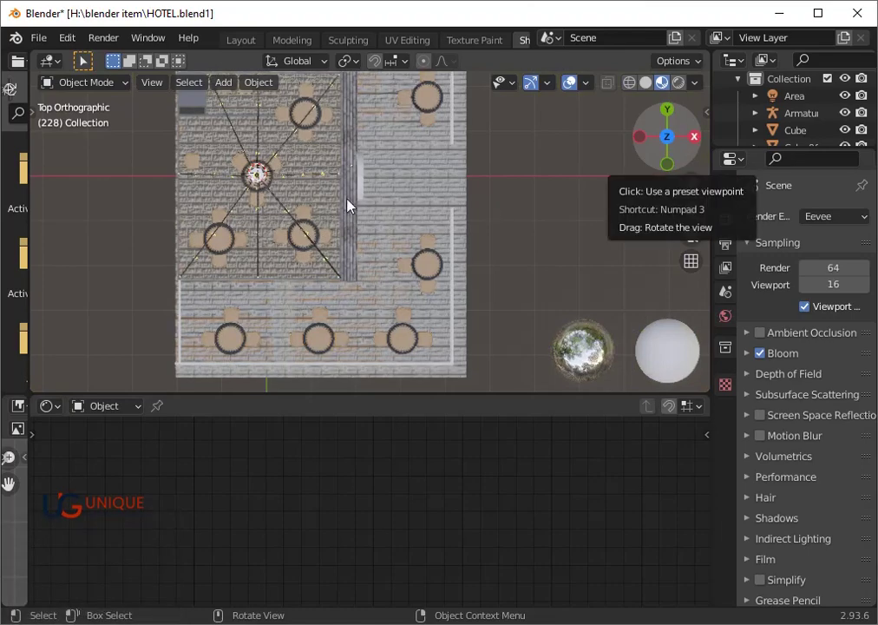
click(345, 212)
click(352, 213)
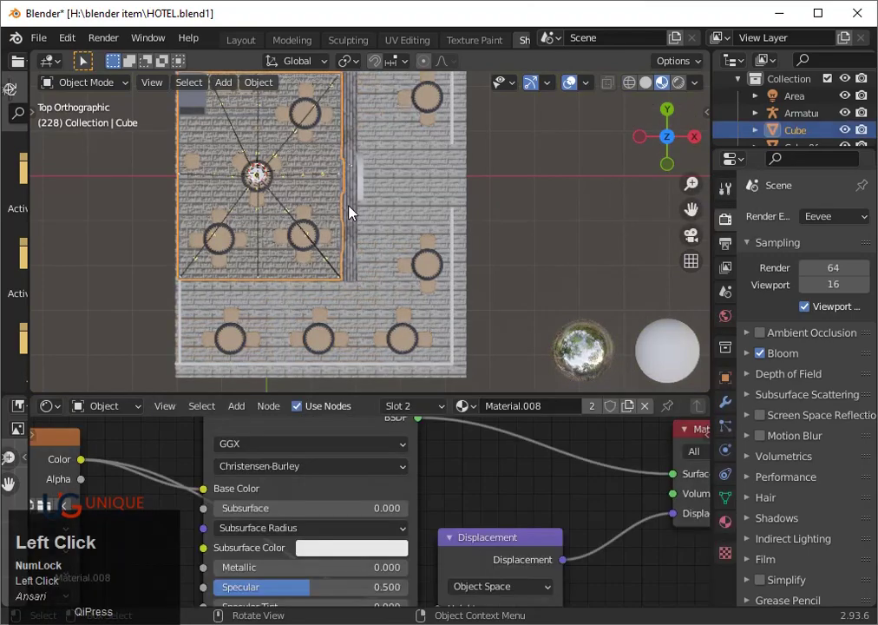
click(542, 210)
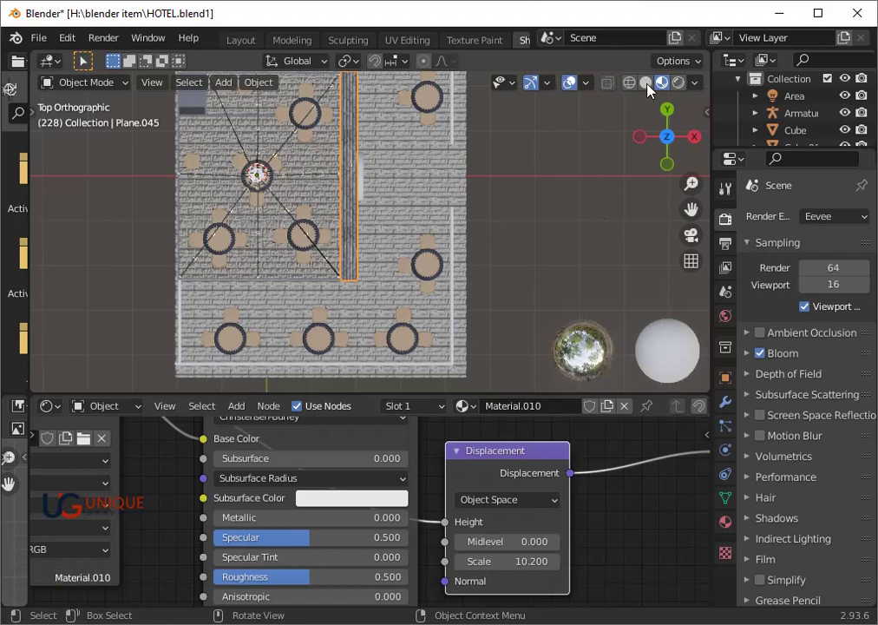
click(652, 89)
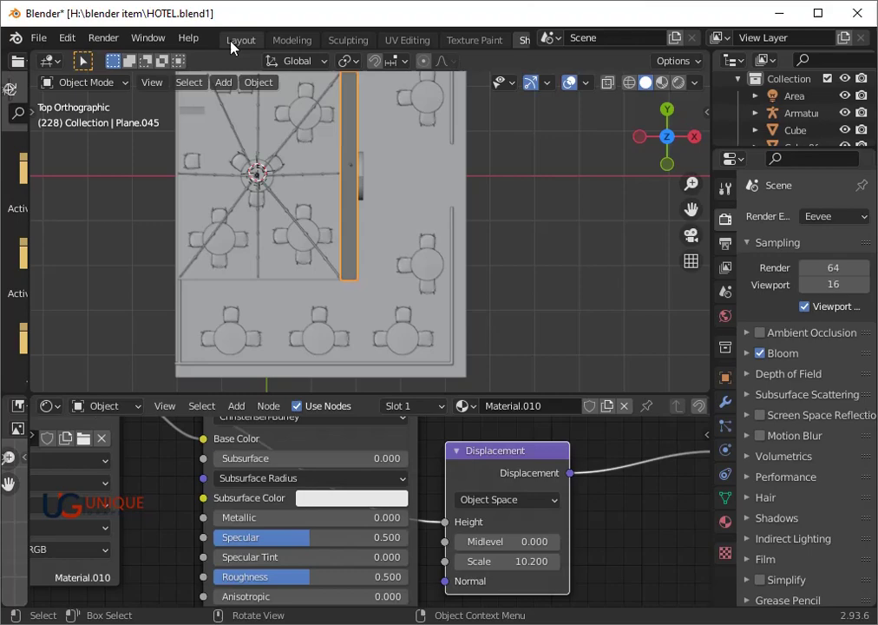
- View the building from the top in solid shading to place the crosswise roof plank
click(247, 45)
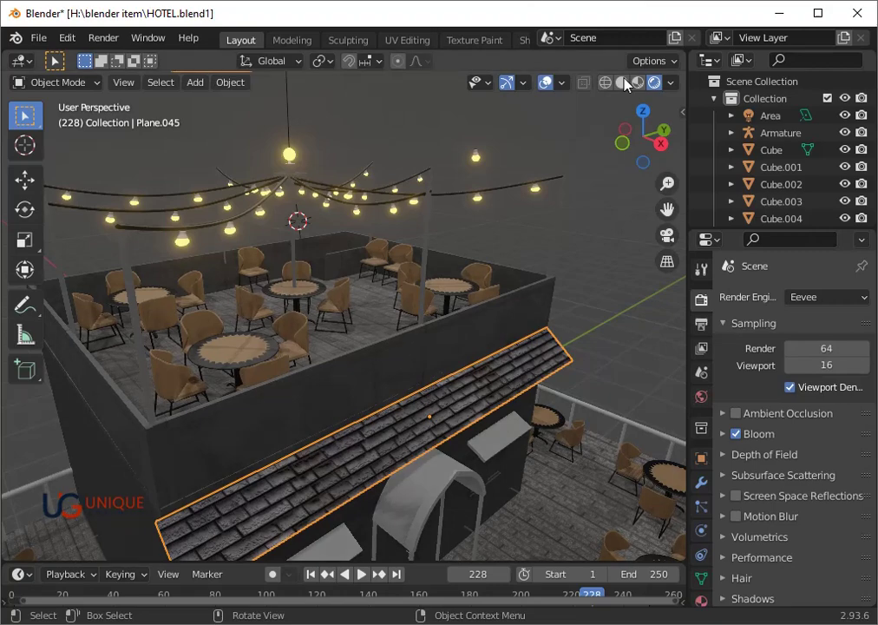
click(634, 84)
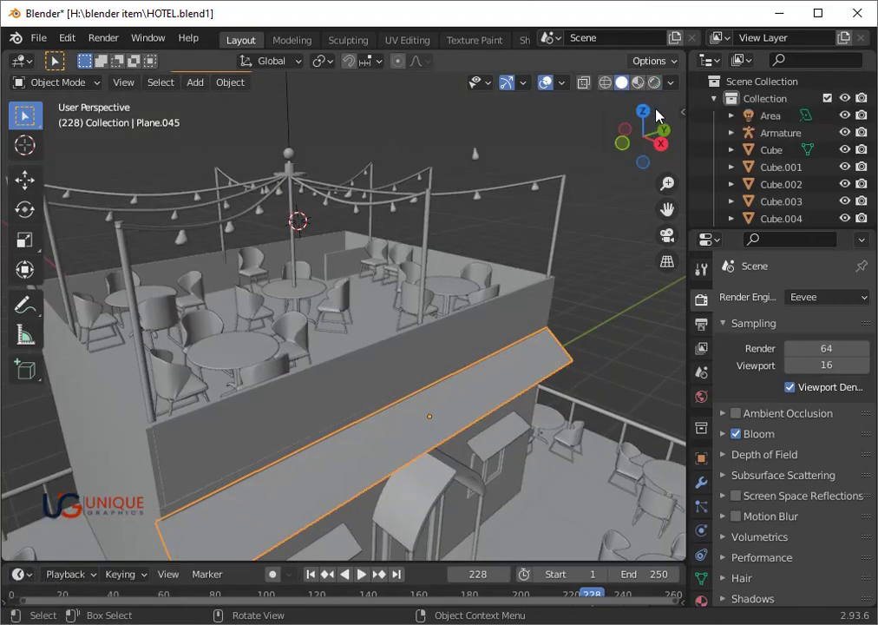
click(644, 118)
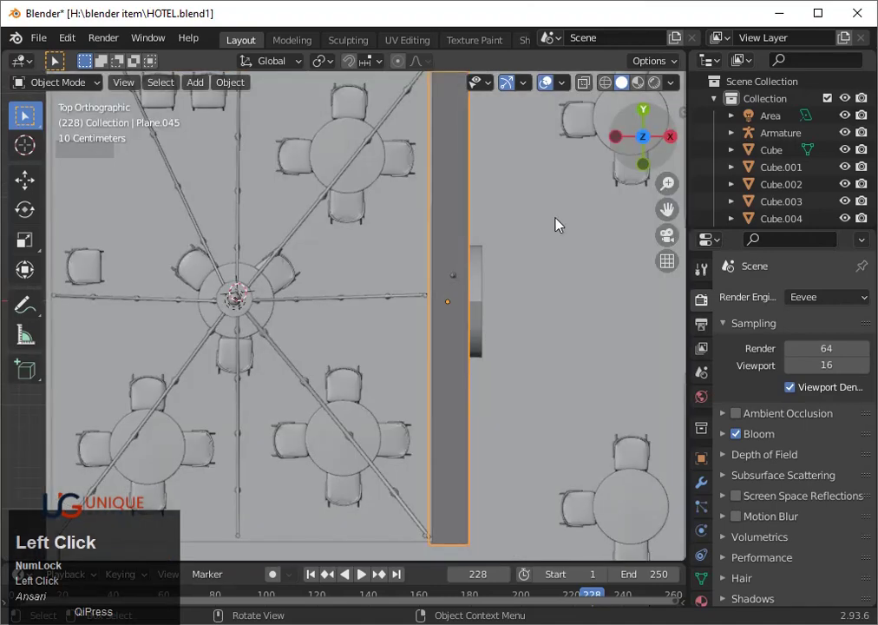
scroll(down, 3)
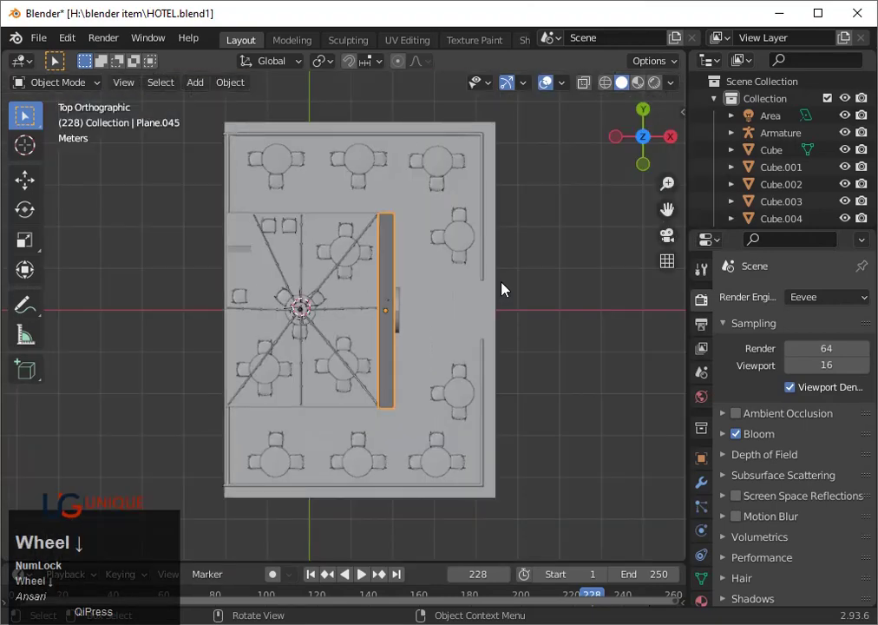
scroll(up, 3)
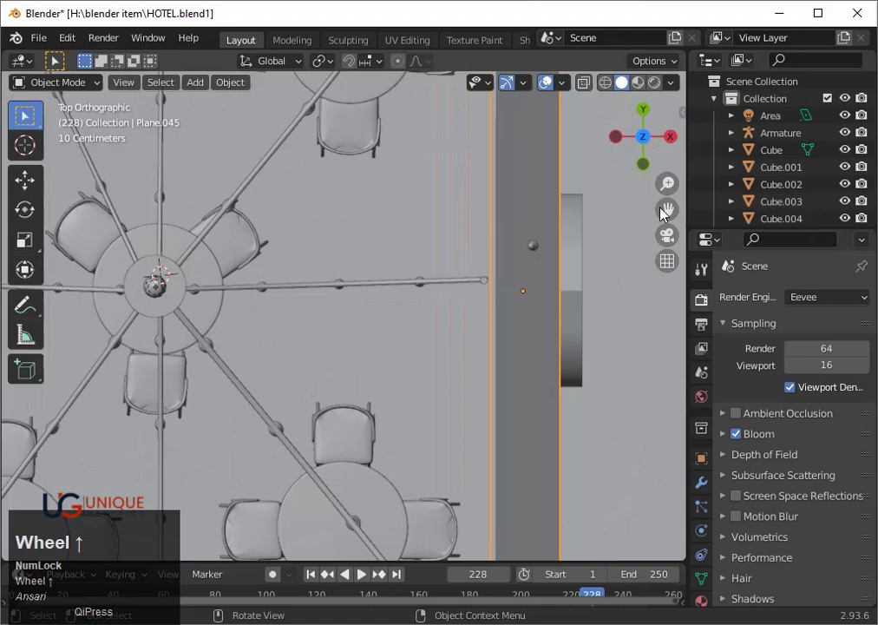
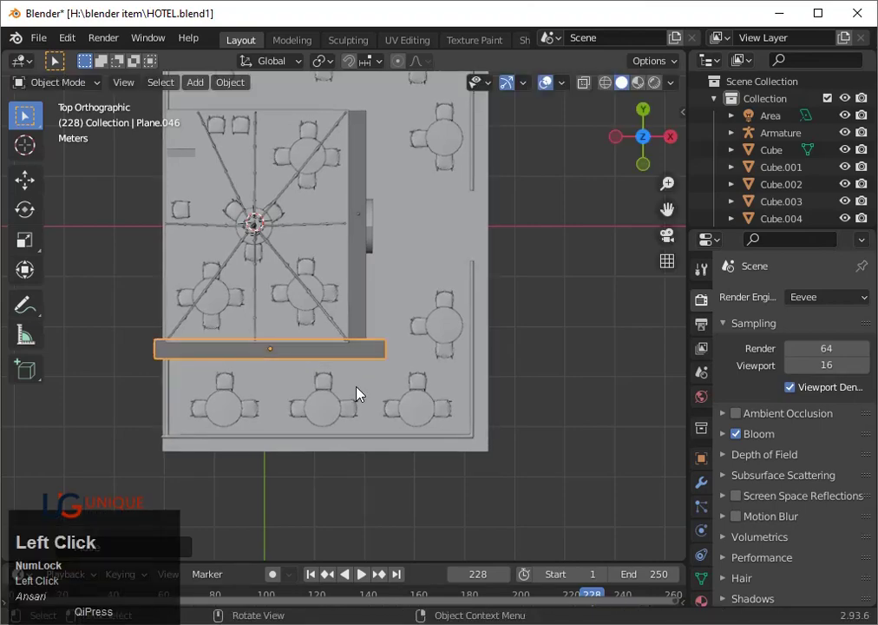
- Nudge the new crosswise plank along Y and then sideways along X into place
scroll(up, 3)
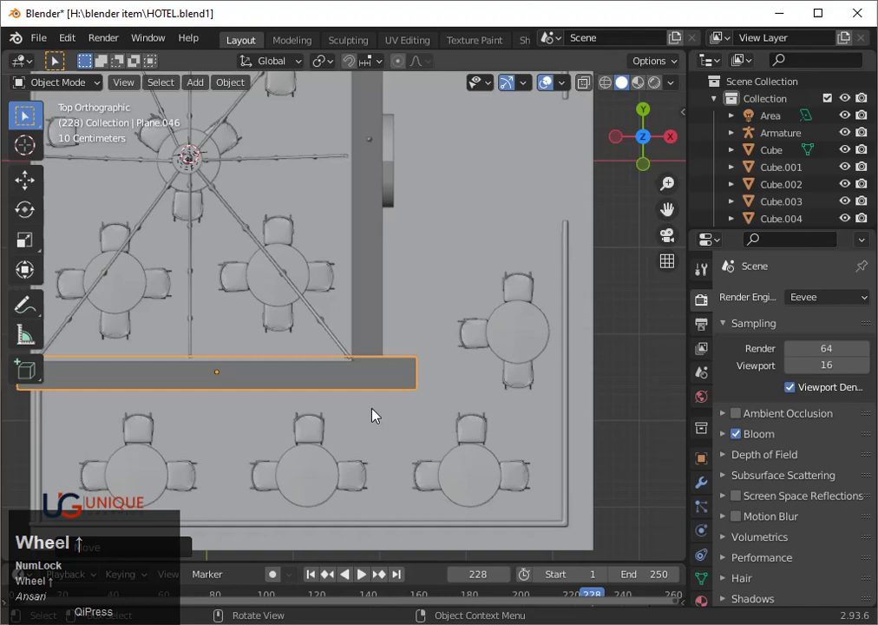
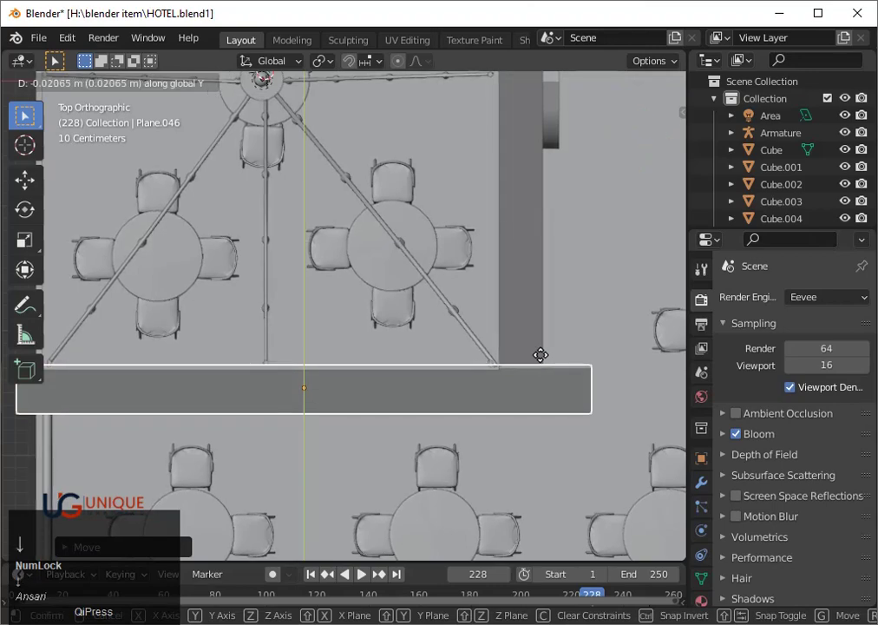
key(space)
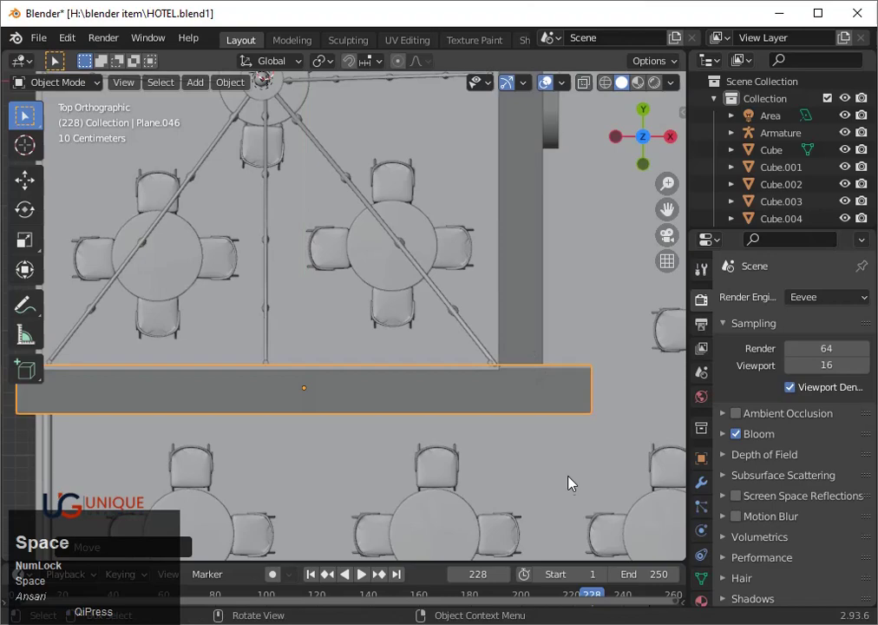
text(gx)
key(Left)
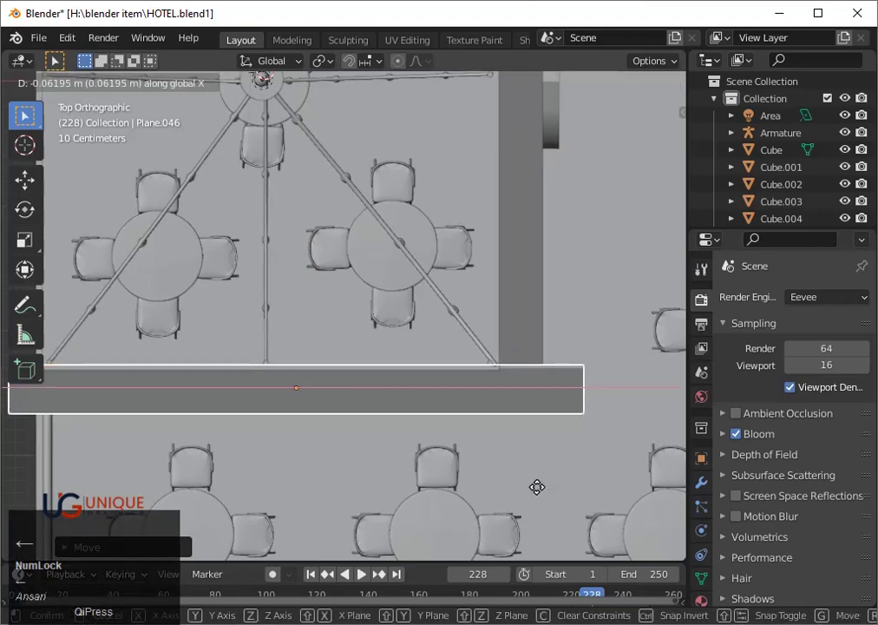
key(space)
scroll(down, 3)
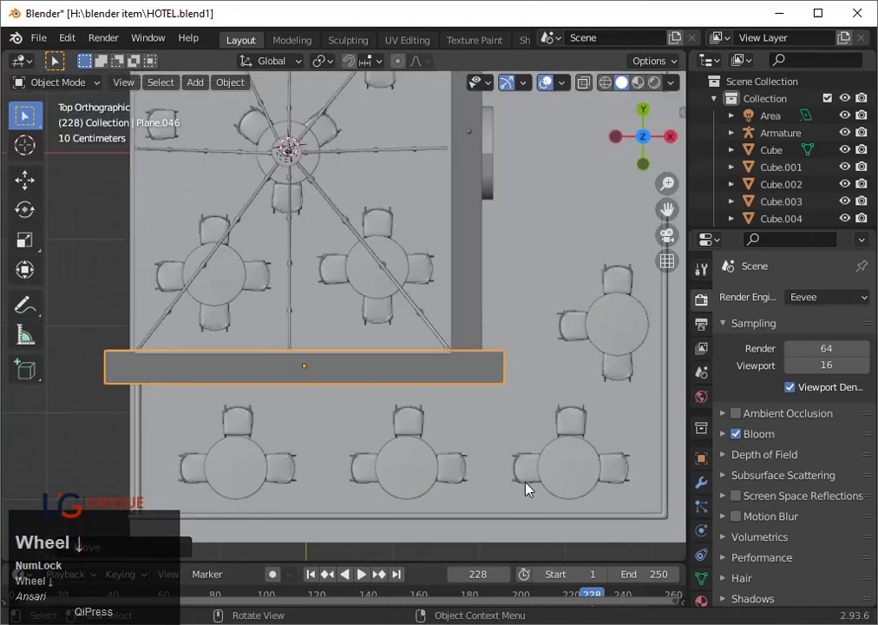
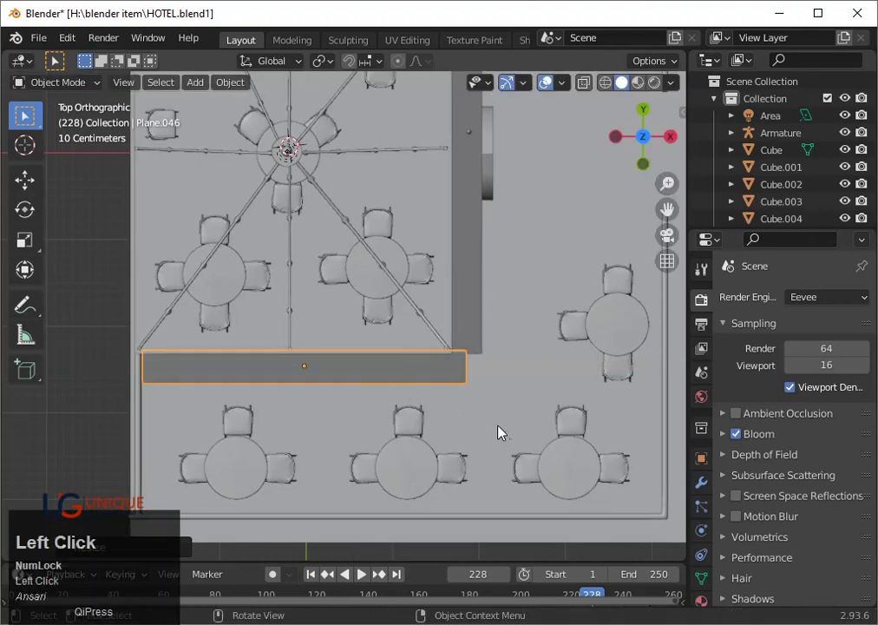
- Shift the flat awning strip along X, shorten it along X, and re-seat it
key(g)
key(x)
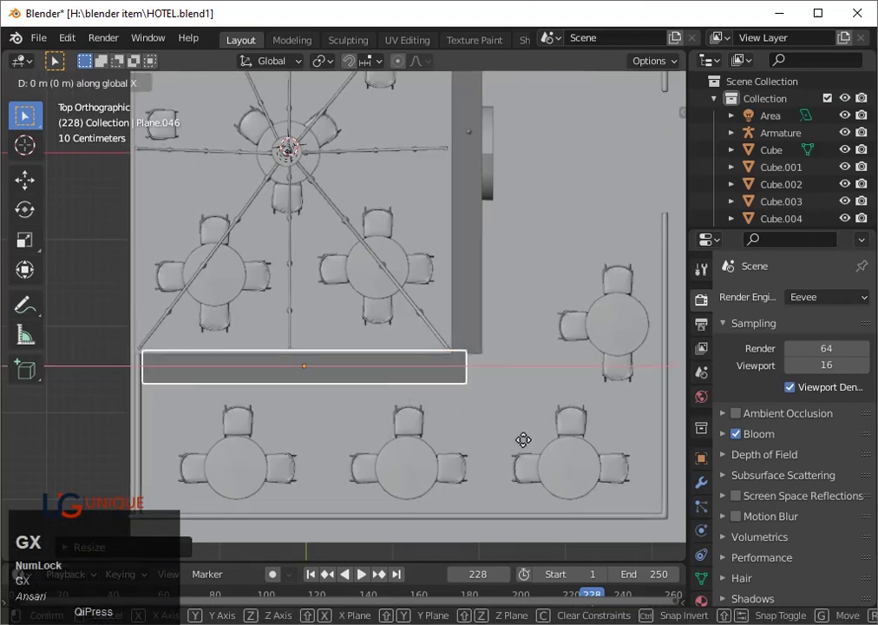
key(Left)
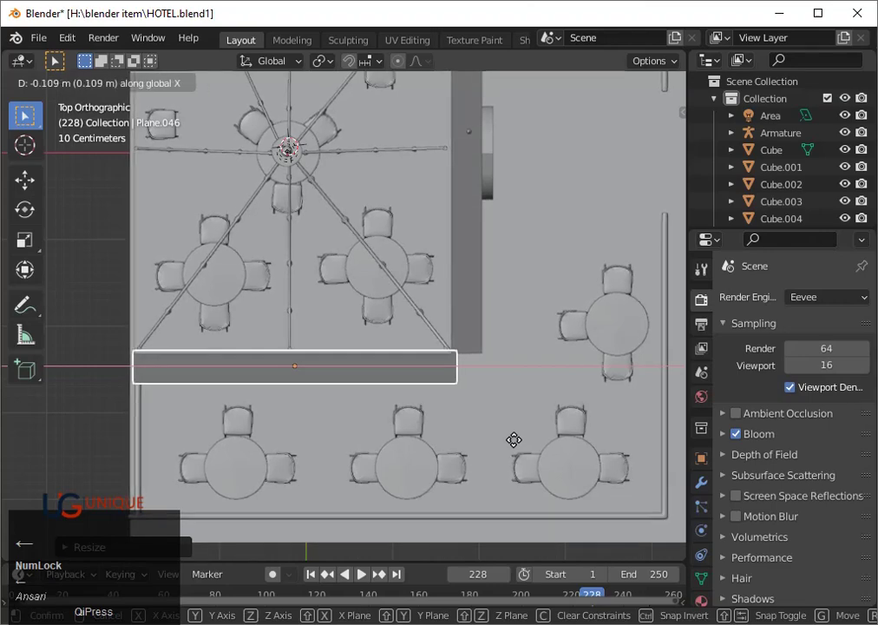
key(space)
scroll(up, 3)
text(sx)
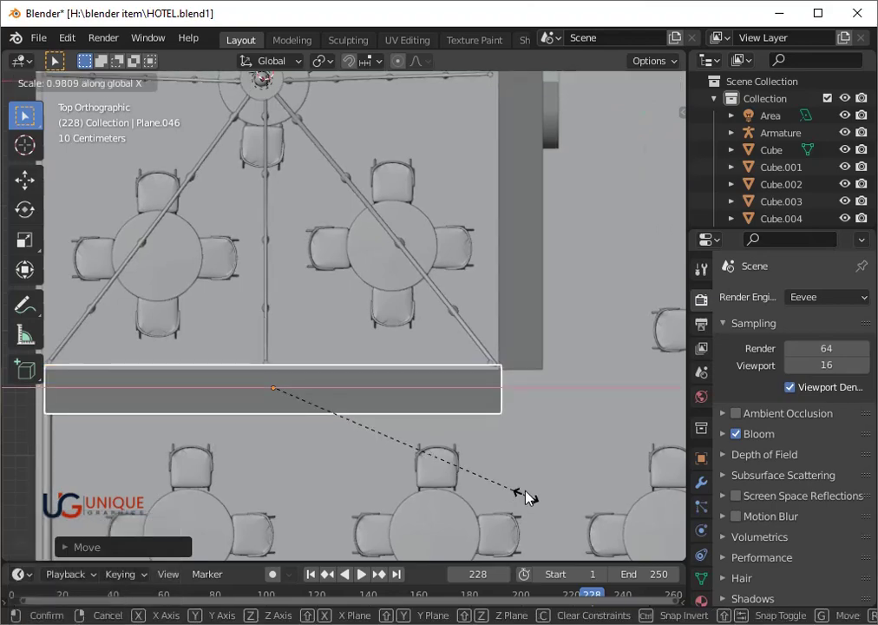
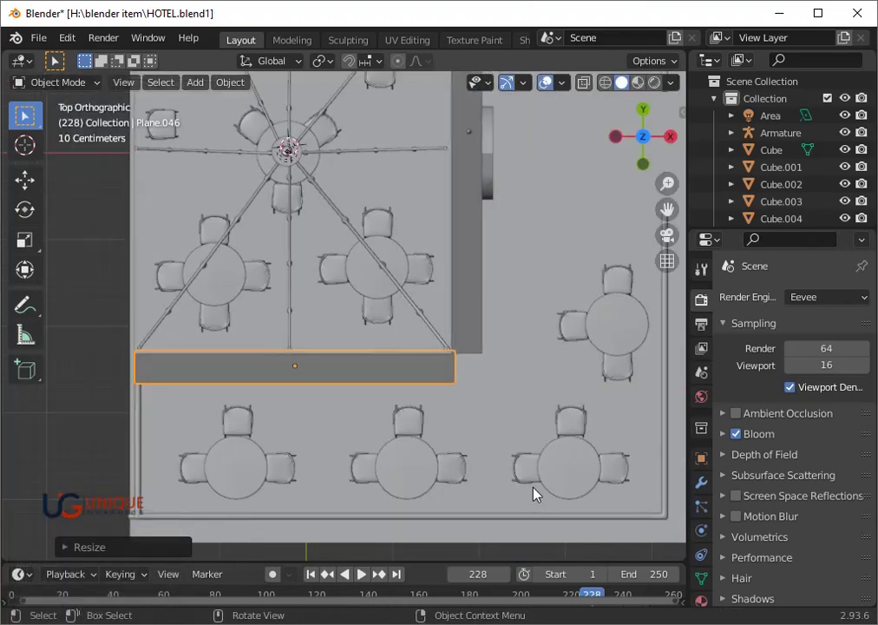
key(g)
key(x)
key(Left)
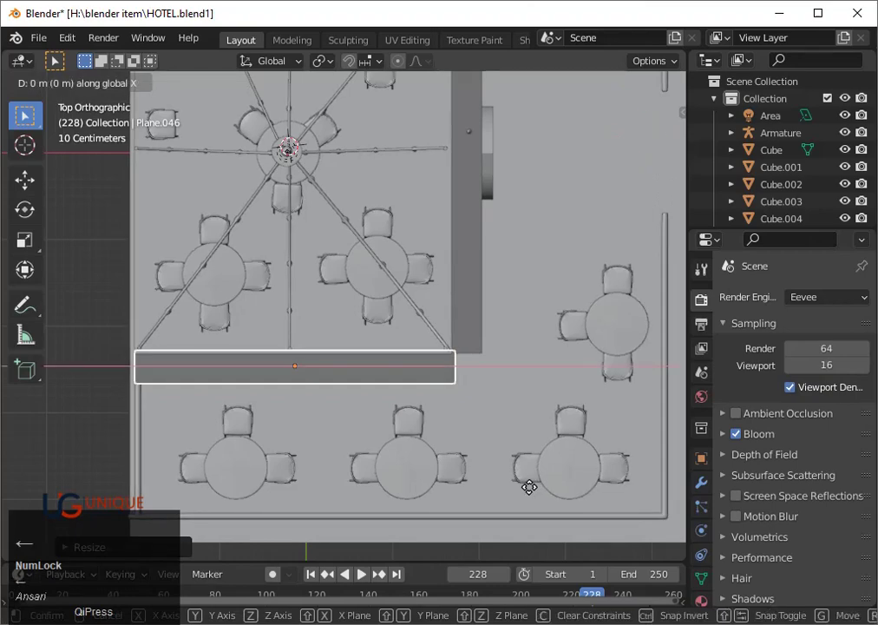
key(space)
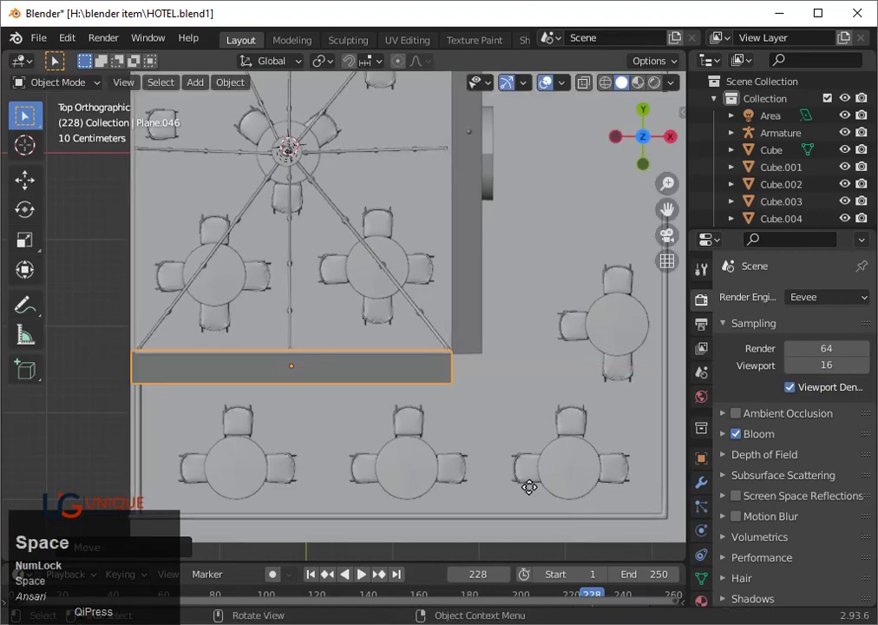
scroll(down, 3)
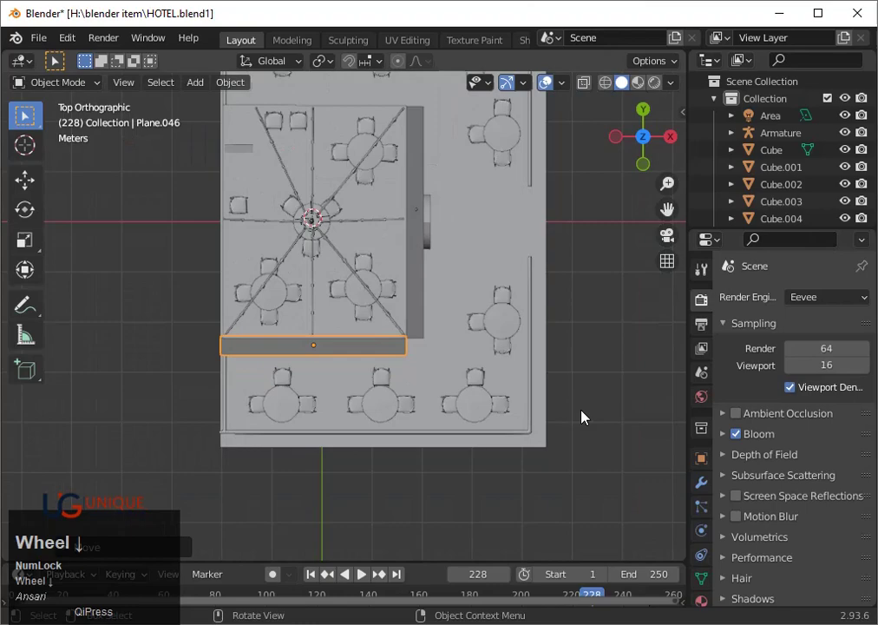
- Duplicate the strip, rotate the copy 180° and move it along Y to the upper floor's far edge
key(shift+d)
key(r)
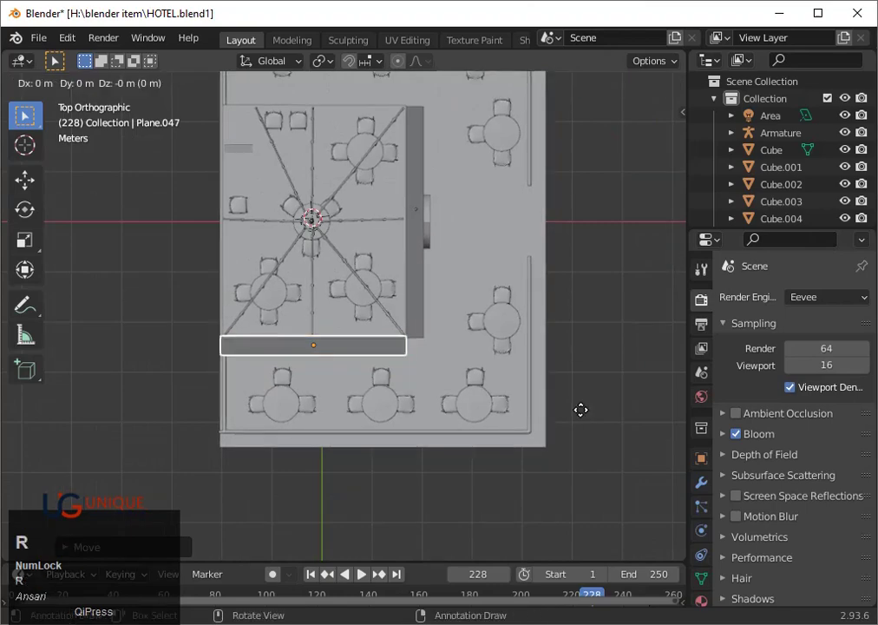
text(r180)
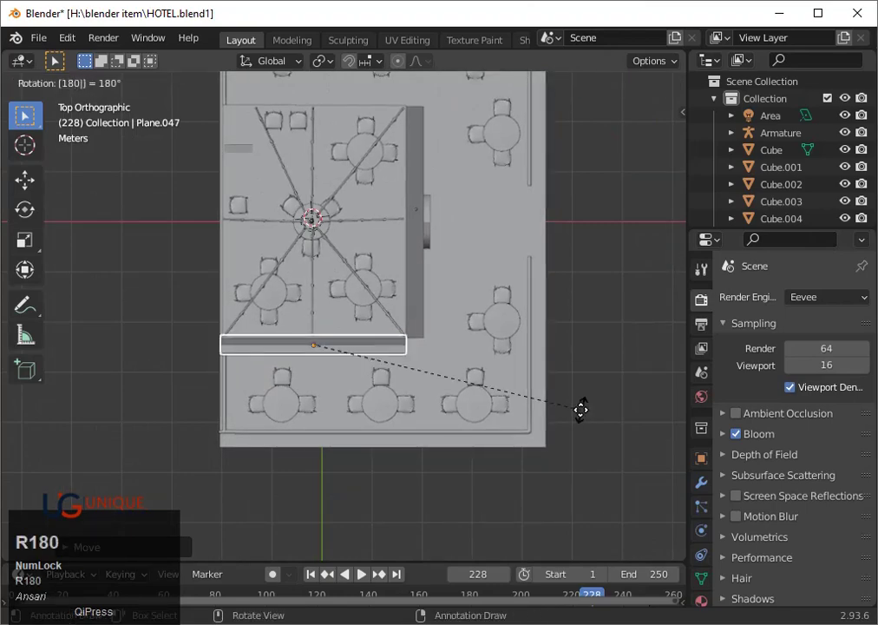
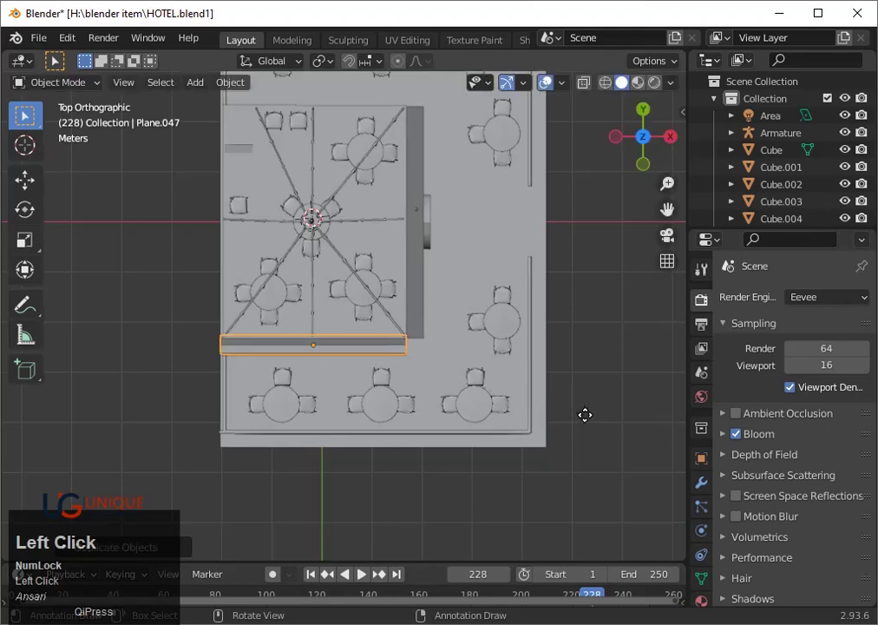
key(g)
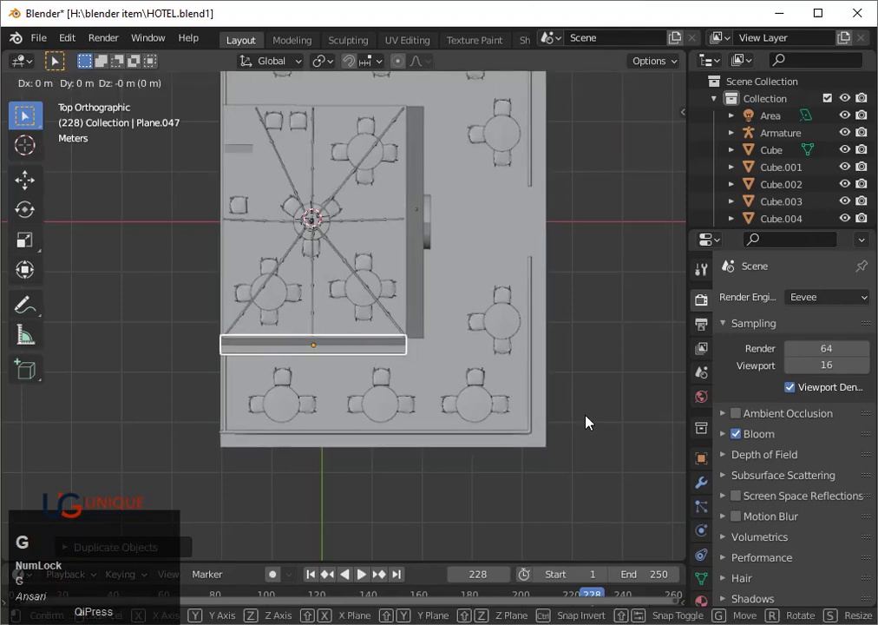
key(y)
key(Up)
key(Up)
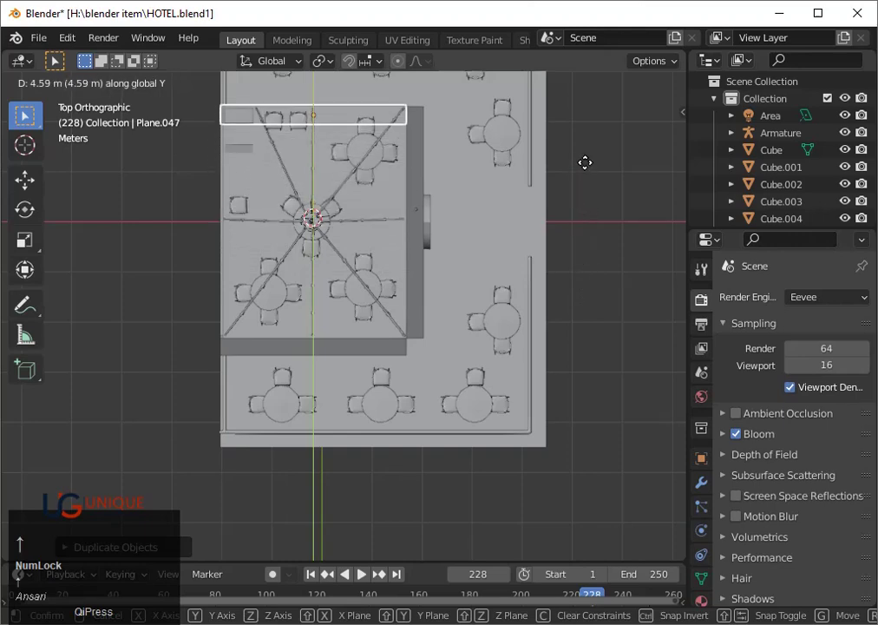
key(space)
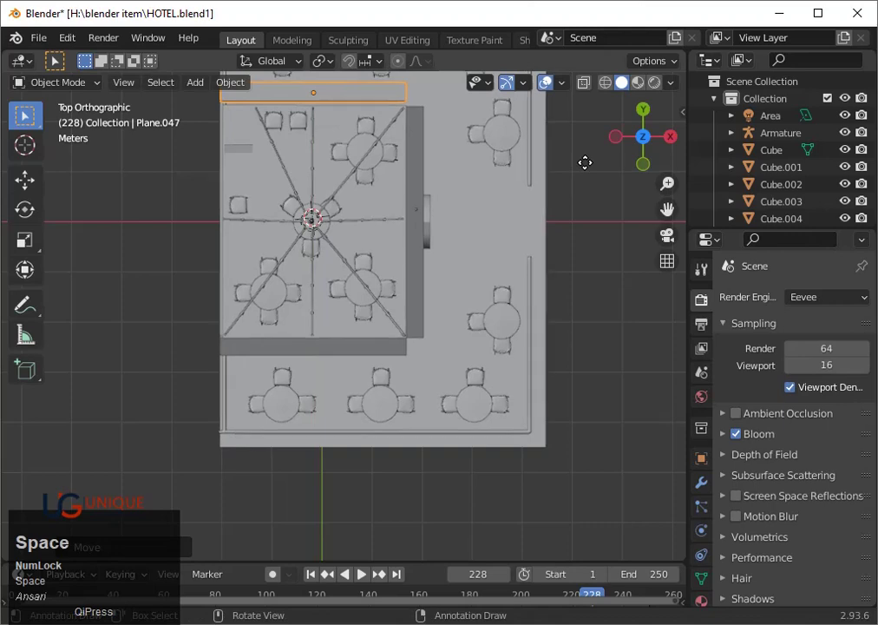
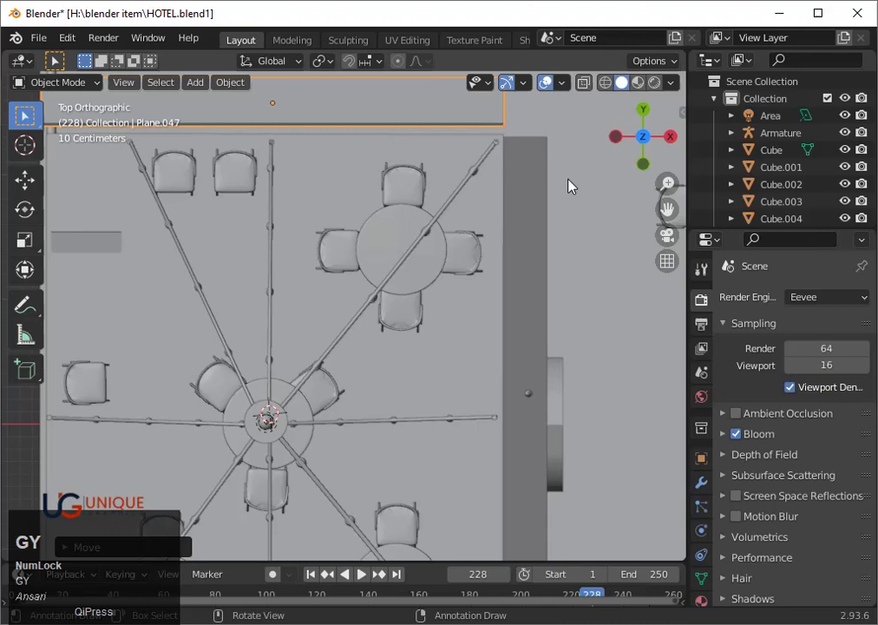
- Nudge the copy onto the far edge and check the upper floor in perspective
key(Down)
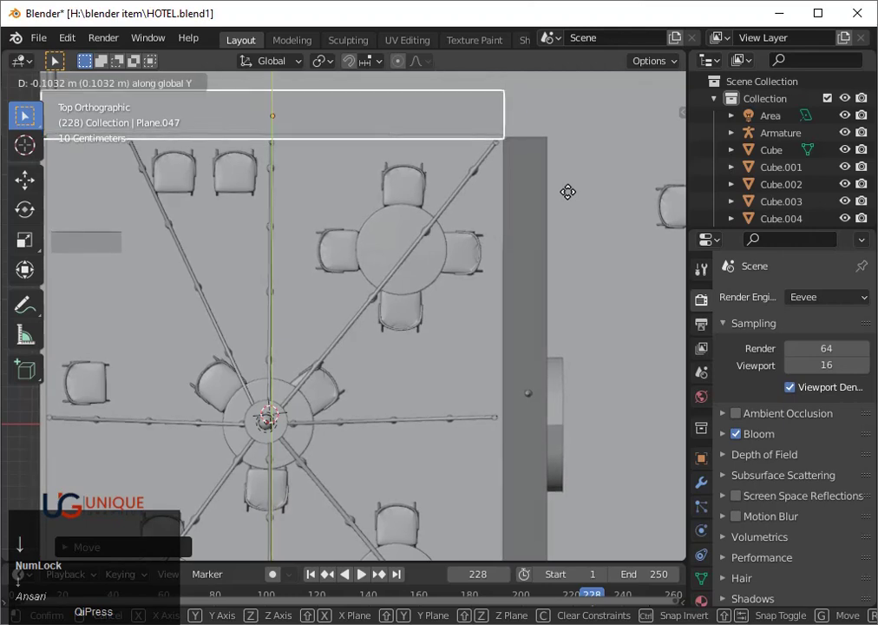
key(Return)
scroll(down, 3)
scroll(down, 3)
drag(469, 357, 372, 228)
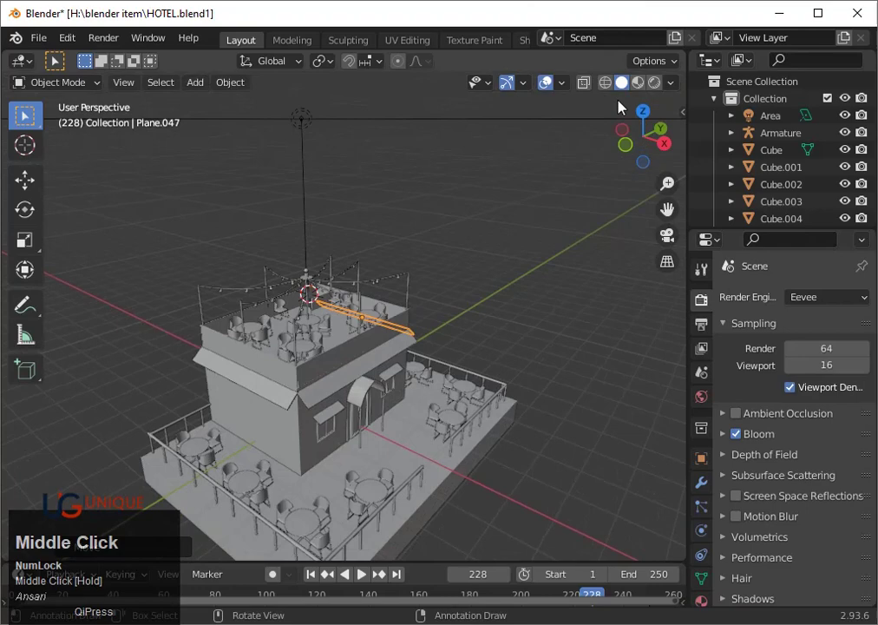
- Preview the scene with materials and save the hotel file
click(647, 88)
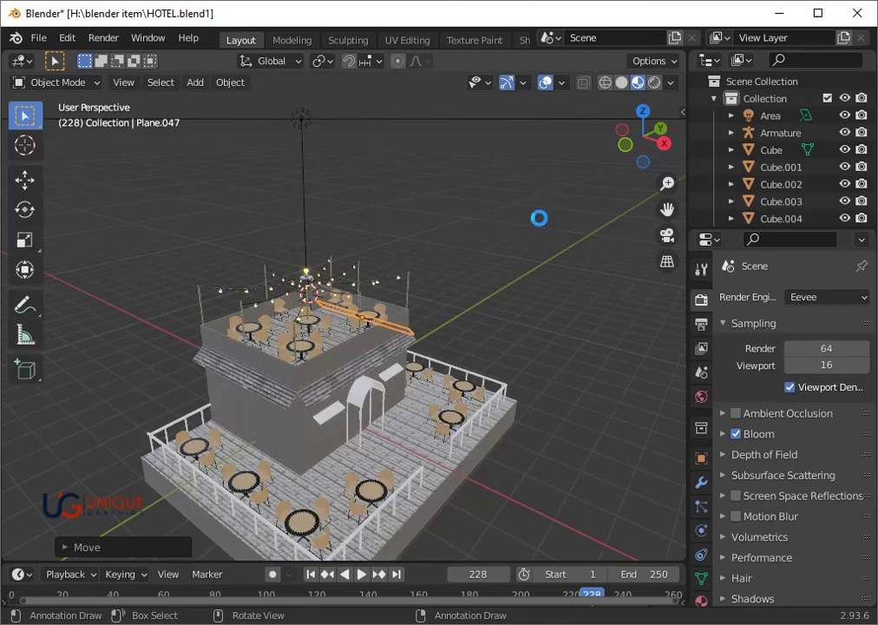
key(ctrl+d)
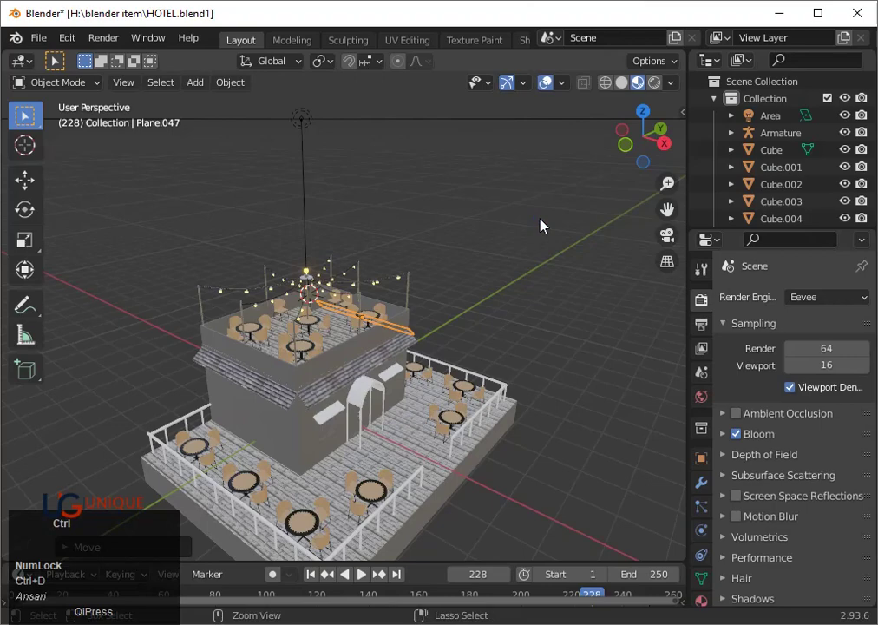
key(ctrl+s)
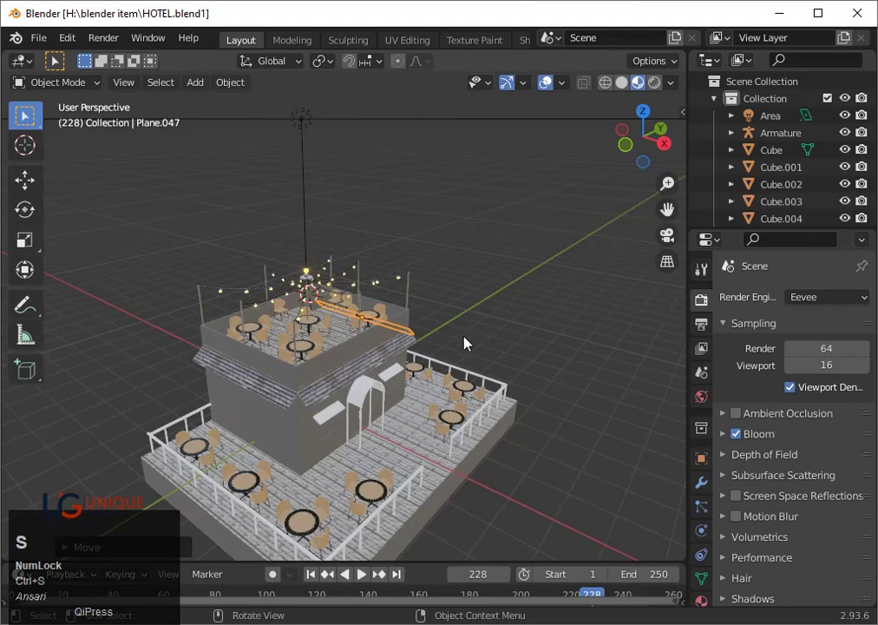
- Select the awning above the left front window and switch to the Shading workspace
drag(484, 366, 312, 408)
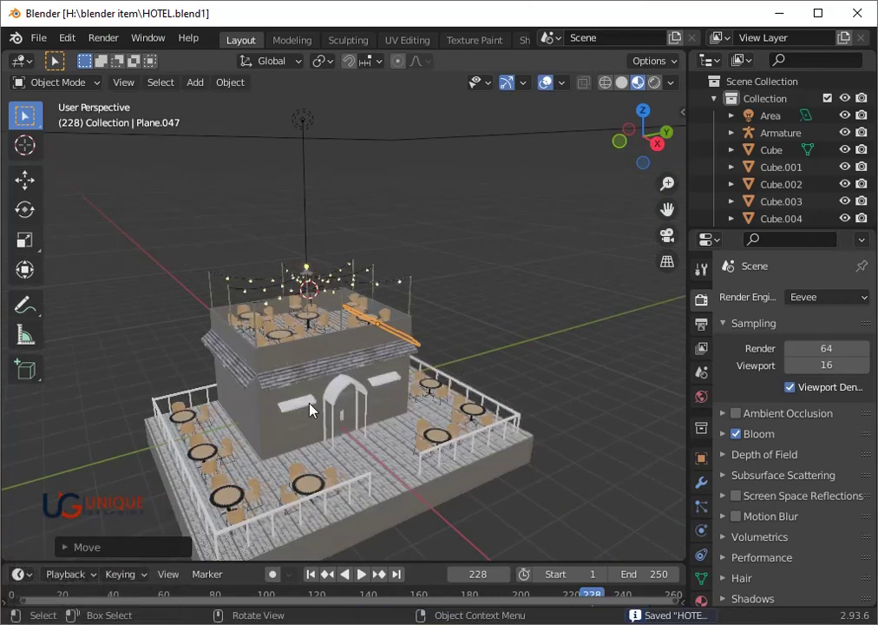
click(312, 408)
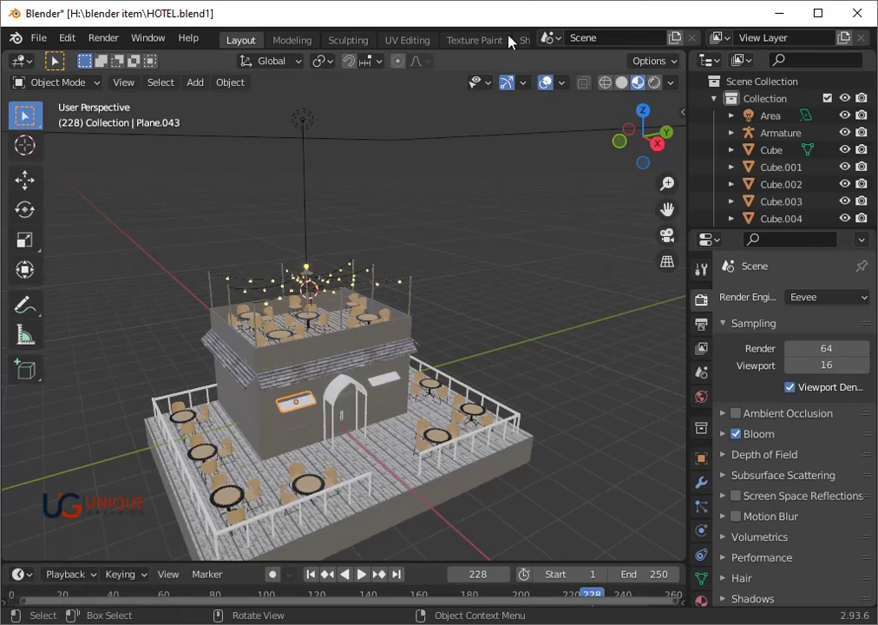
click(535, 45)
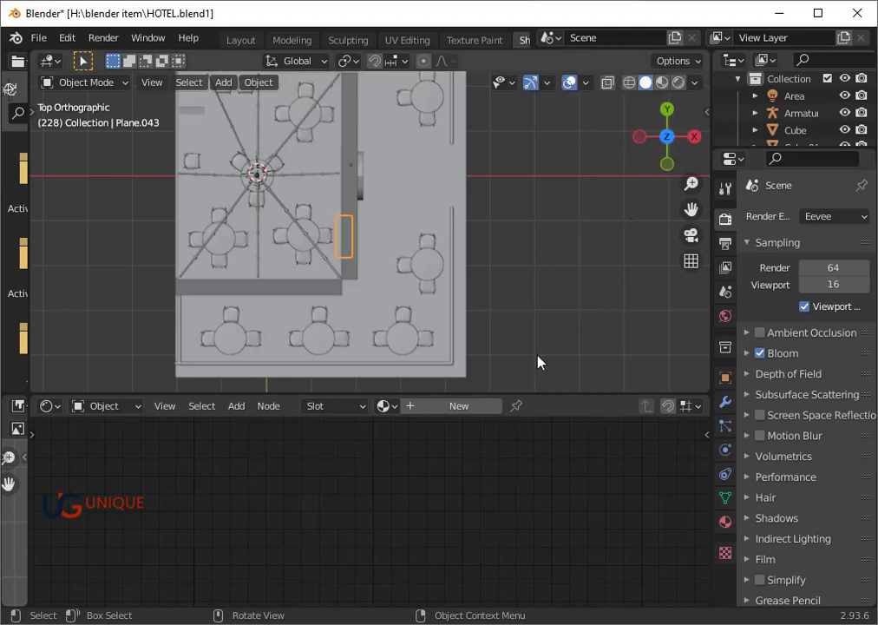
- Create a new node material (Material.011, Principled BSDF) for the awning Plane.043
drag(673, 165, 490, 358)
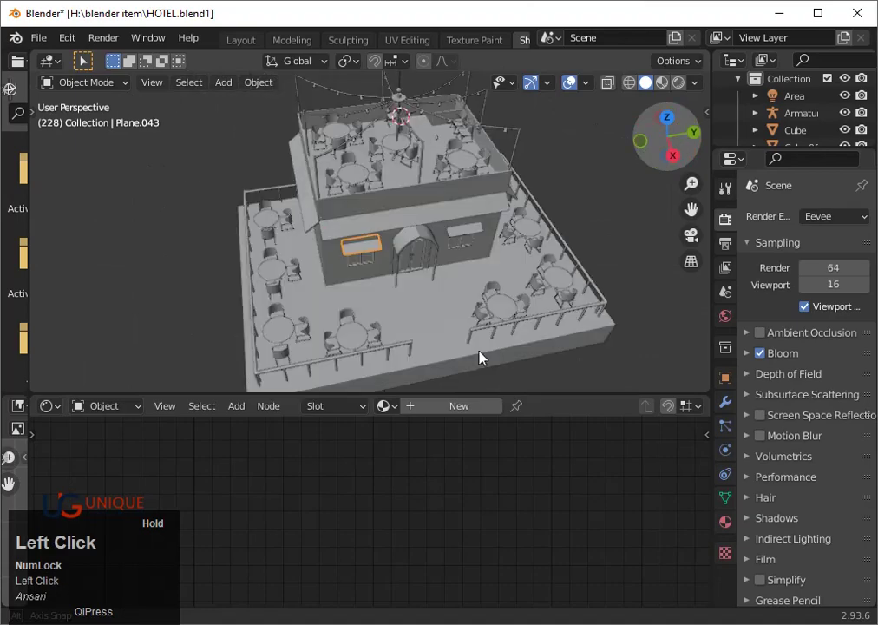
scroll(up, 3)
scroll(up, 3)
click(431, 415)
scroll(down, 3)
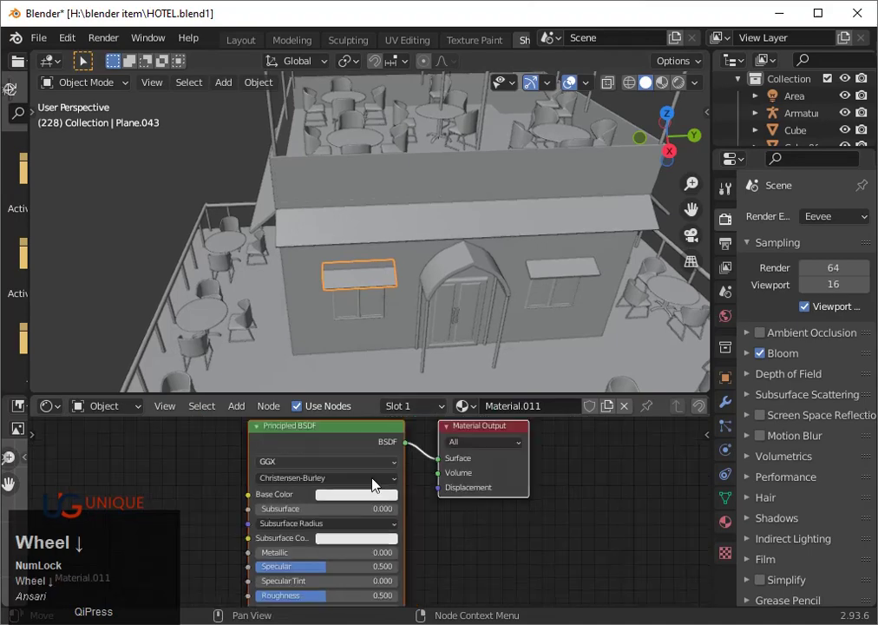
middle_click(414, 485)
scroll(up, 3)
scroll(down, 3)
click(245, 411)
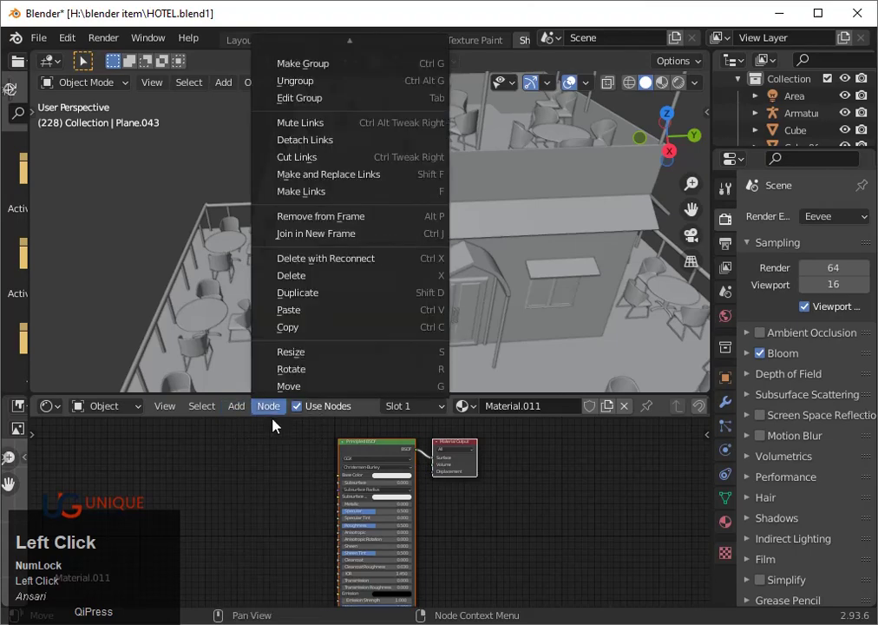
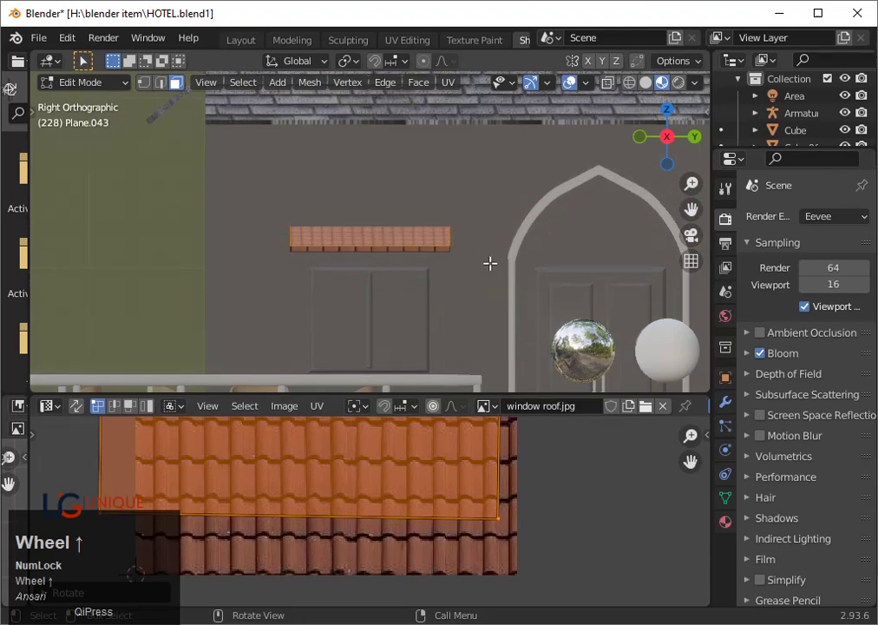
- Finish the window roof.jpg tile mapping and wire a Displacement node into the Material Output
key(Tab)
click(63, 413)
scroll(down, 3)
drag(365, 308, 63, 410)
click(63, 411)
scroll(down, 3)
click(207, 571)
scroll(up, 3)
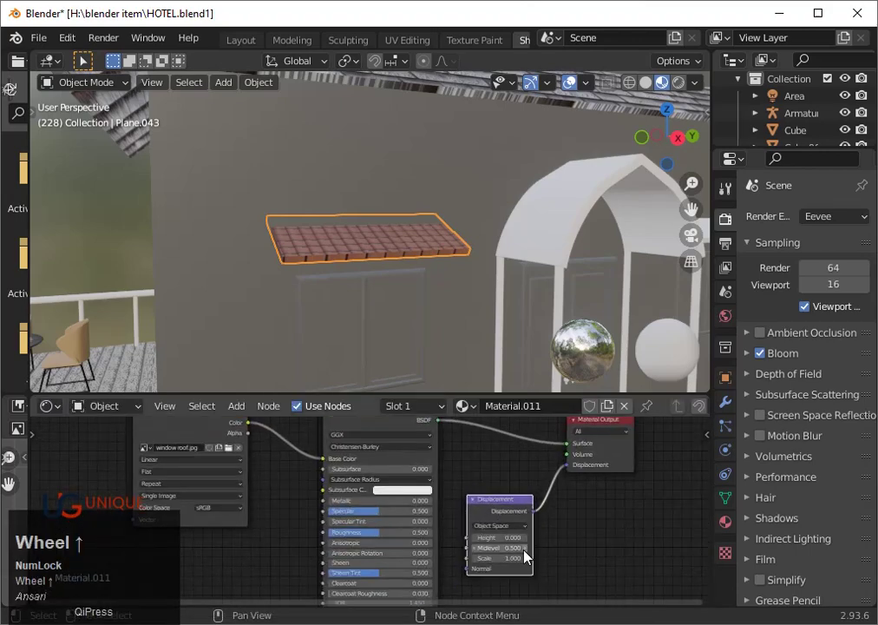
- Set the Displacement node's midlevel to 0.2 and scale to 18.2 to emboss the tiles
drag(260, 428, 446, 525)
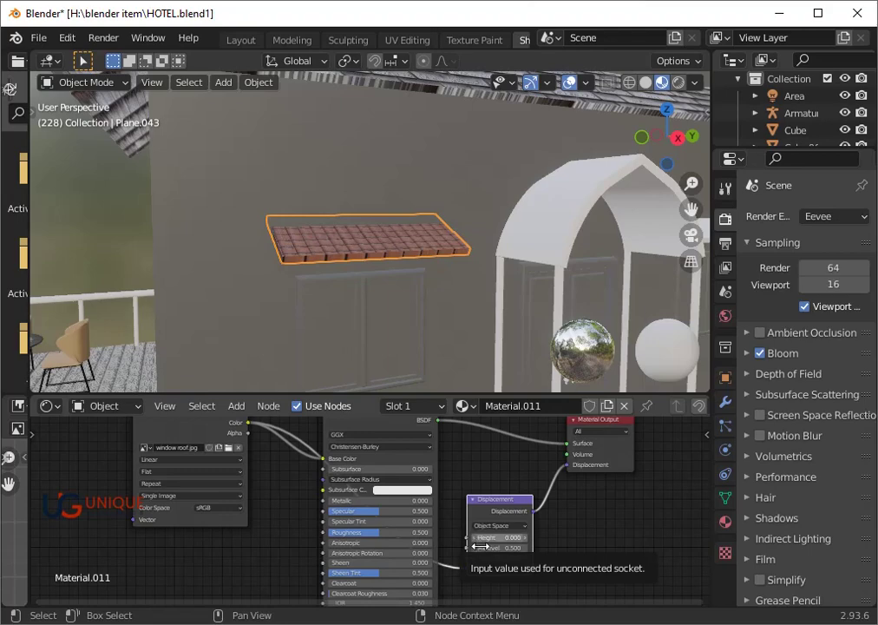
drag(473, 576, 374, 255)
scroll(up, 3)
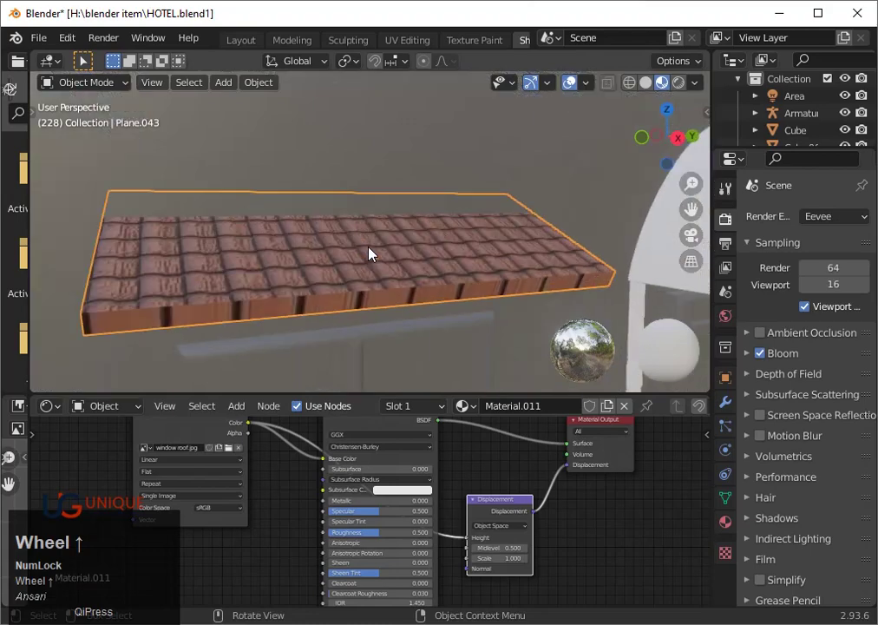
scroll(up, 3)
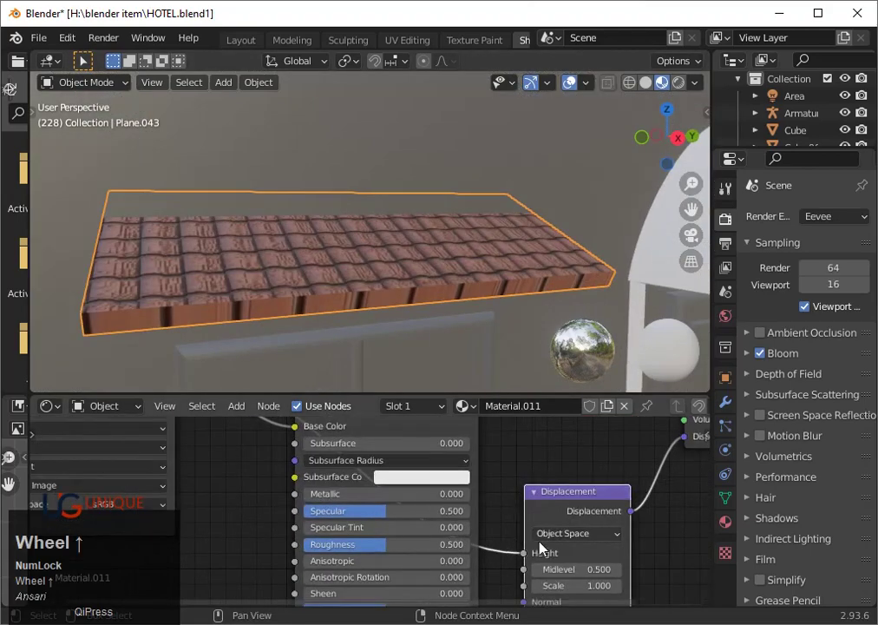
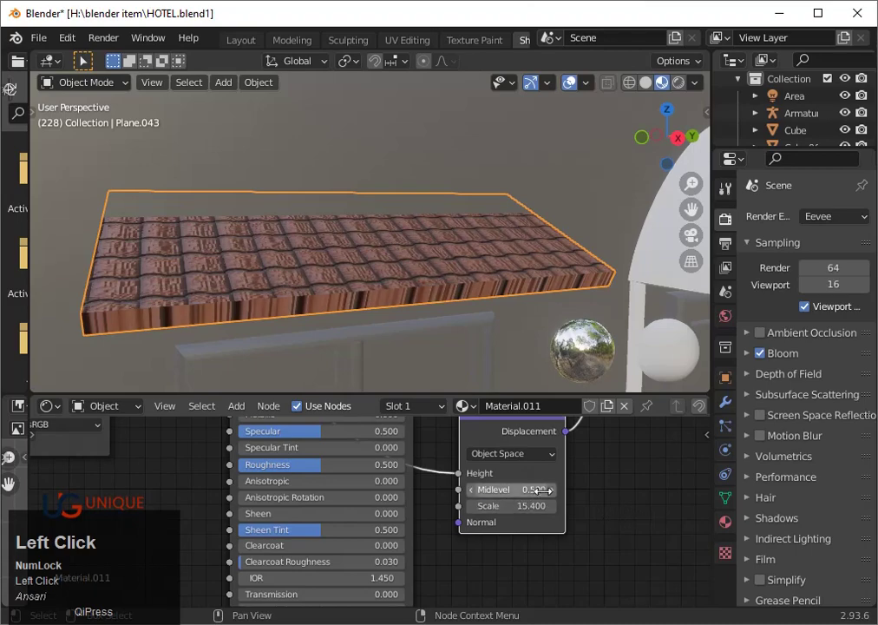
key(0)
key(Return)
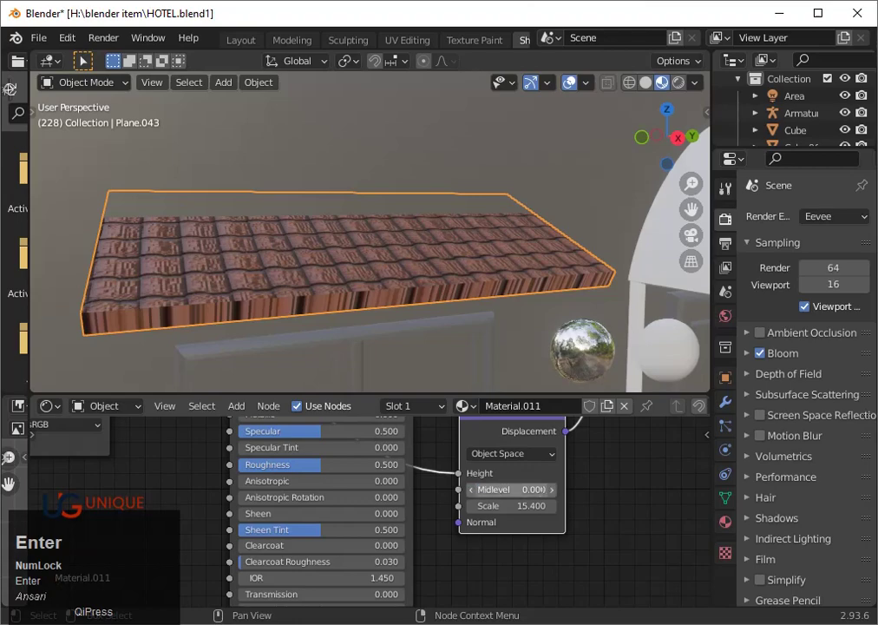
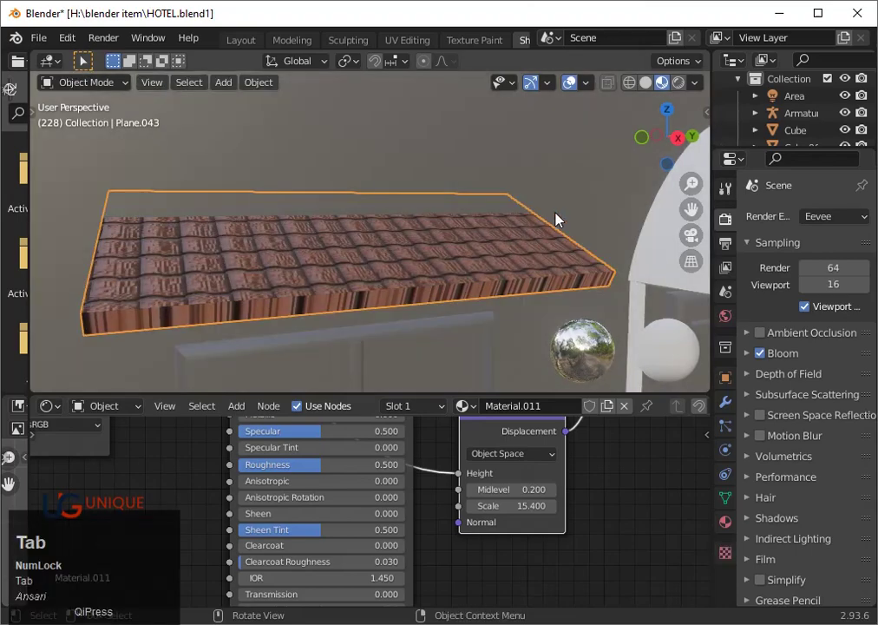
scroll(down, 3)
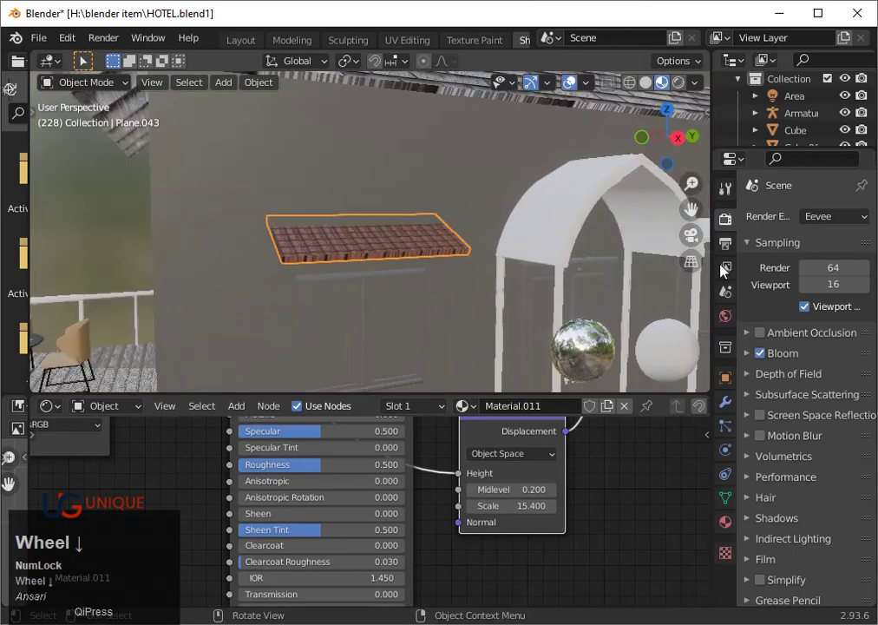
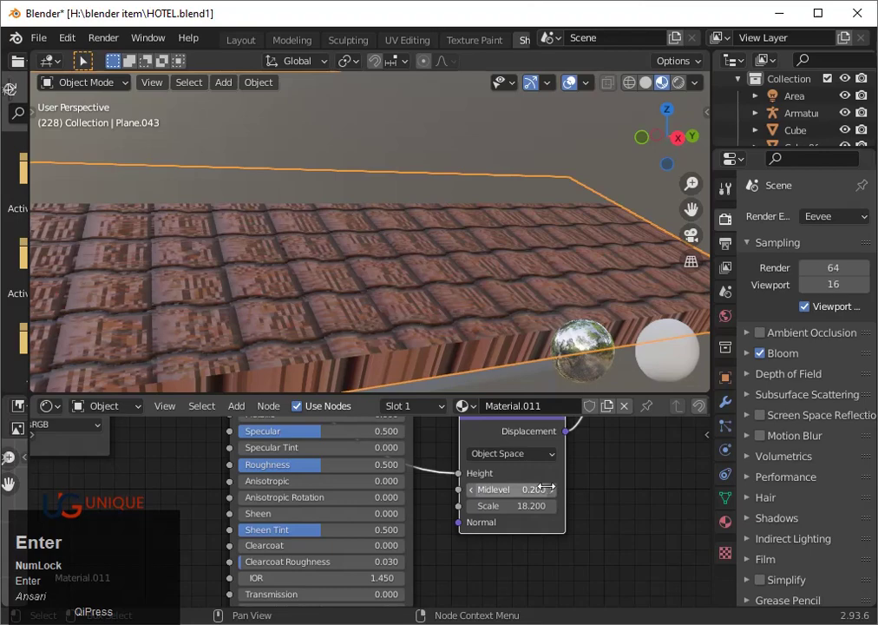
- Raise the Metallic value on the tile material's Principled BSDF and inspect the tiles up close
scroll(down, 3)
middle_click(356, 525)
scroll(up, 3)
drag(311, 516, 427, 323)
scroll(down, 3)
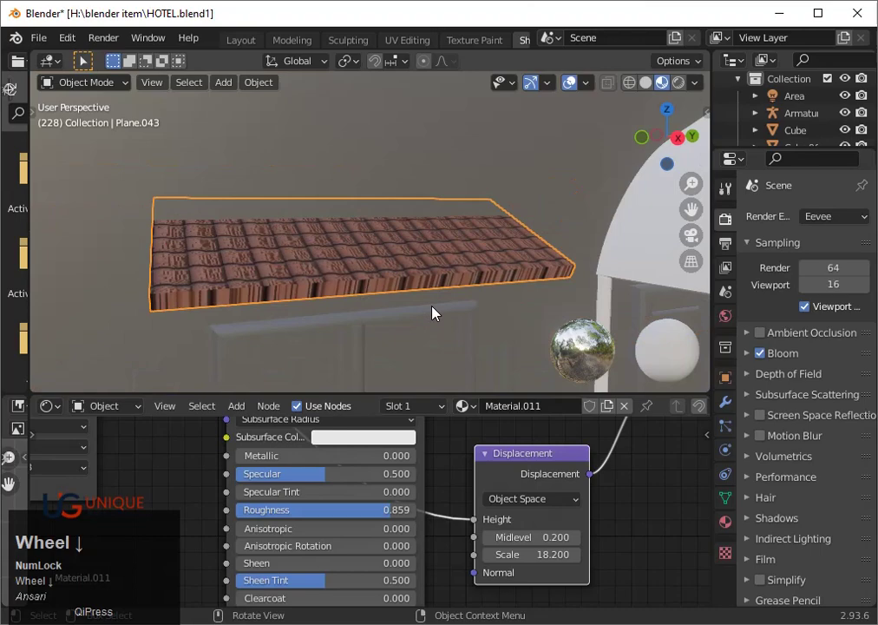
click(295, 464)
drag(261, 462, 289, 463)
drag(289, 463, 425, 314)
scroll(up, 3)
key(Tab)
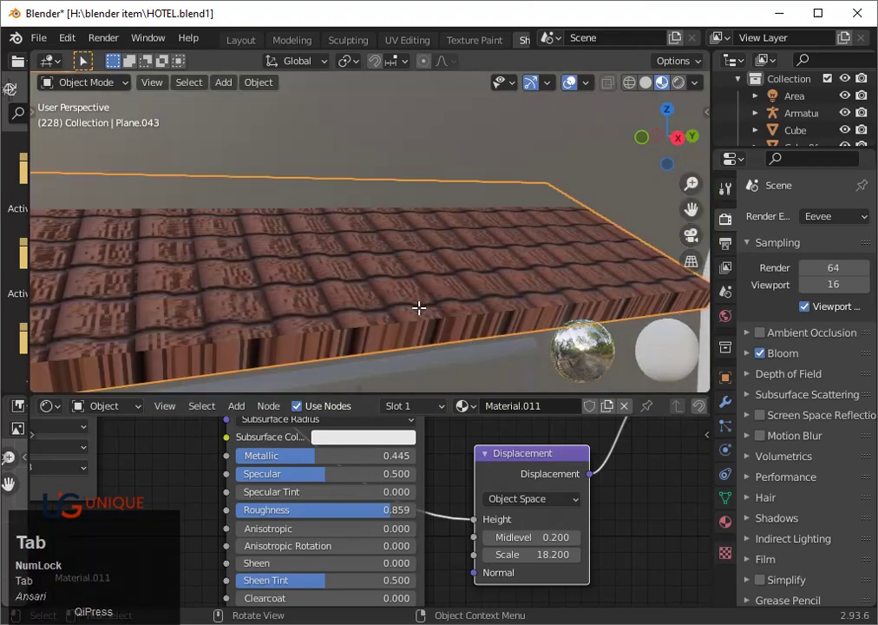
scroll(down, 3)
- Reselect the tiled awning Plane.043 and enter face editing with its side faces chosen
click(459, 316)
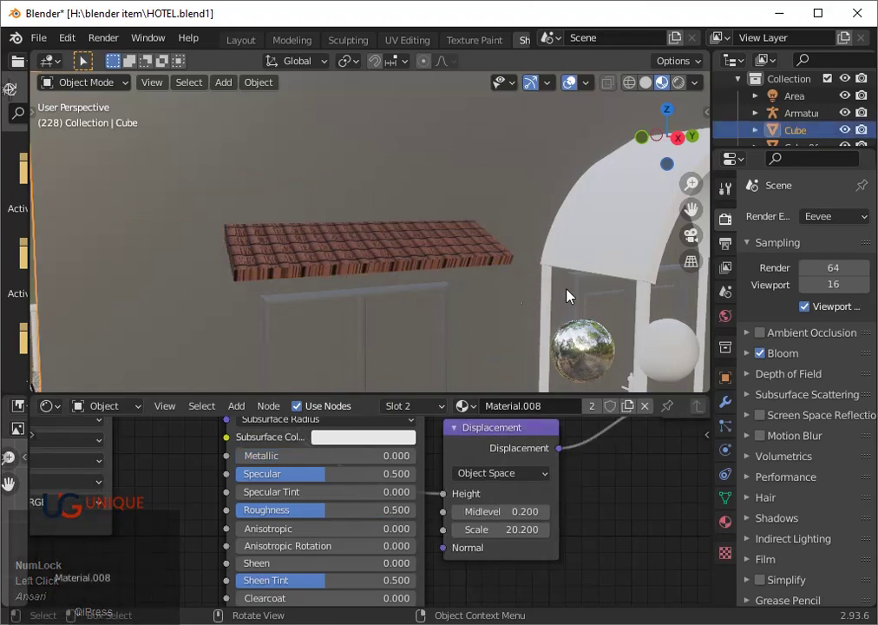
click(453, 271)
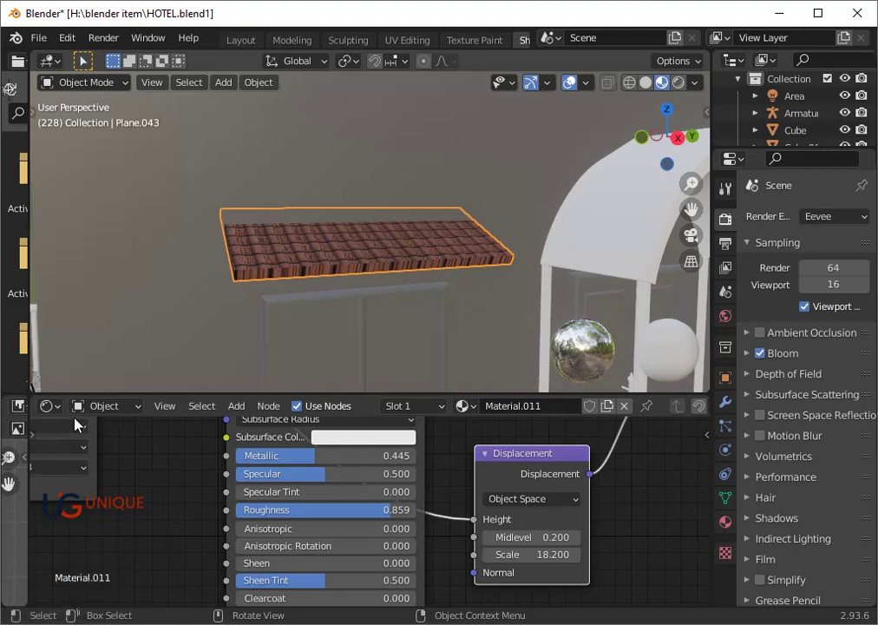
click(64, 412)
click(132, 381)
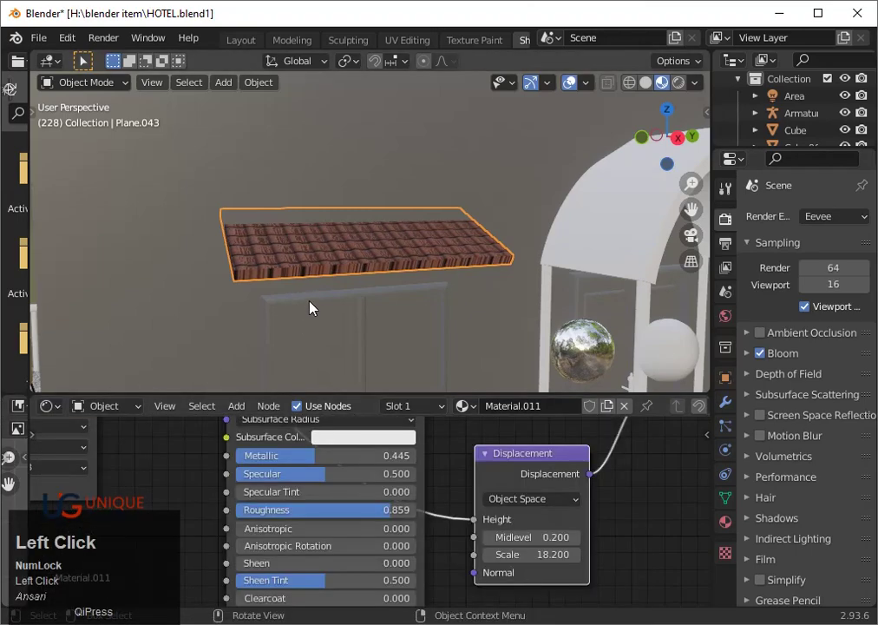
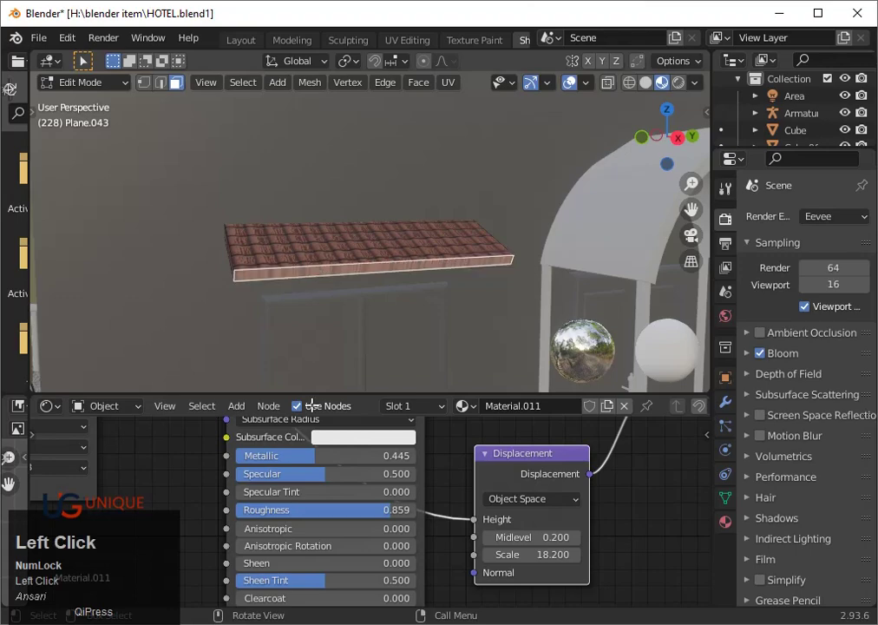
- Add a second material slot holding Material.004 and assign it to the awning's rim faces
scroll(down, 3)
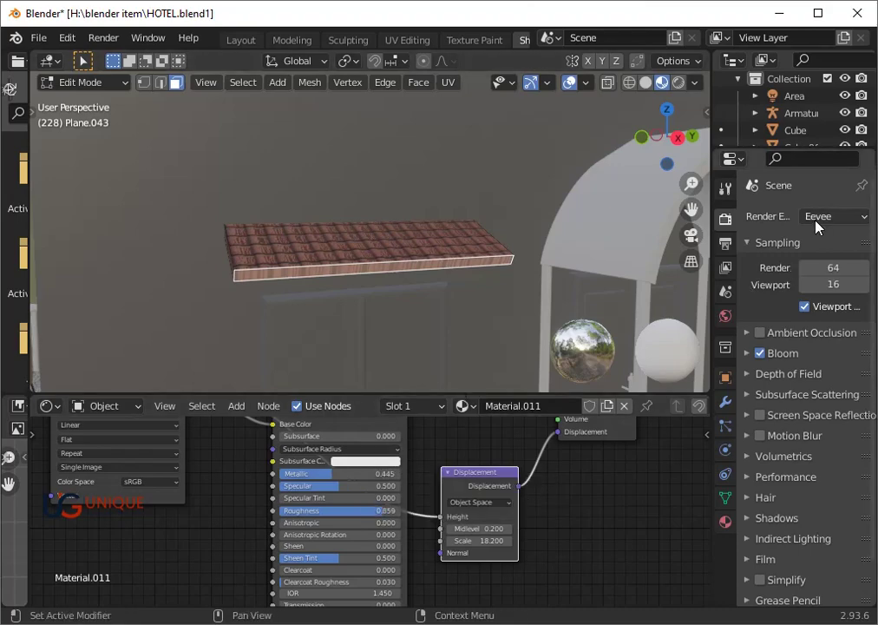
click(730, 528)
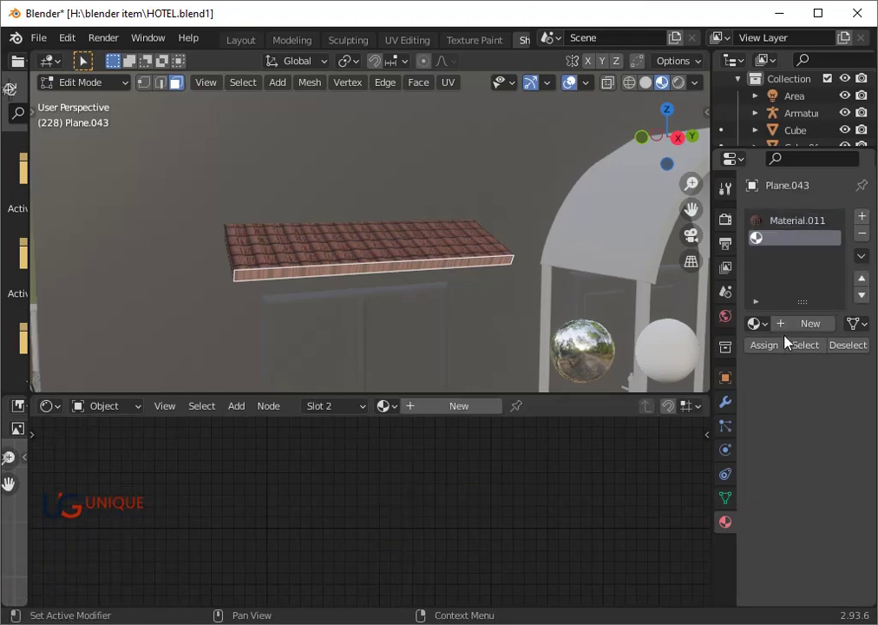
click(781, 345)
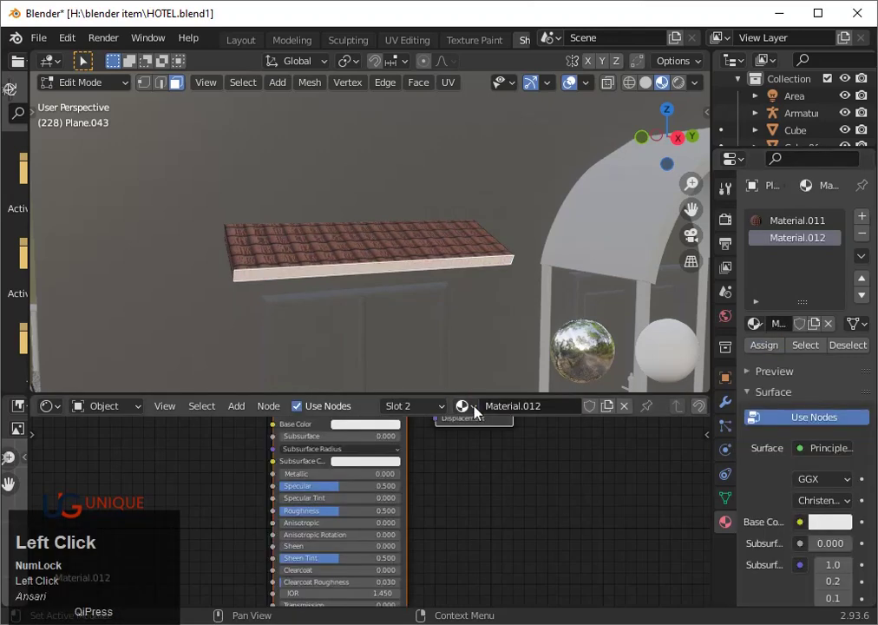
double_click(473, 411)
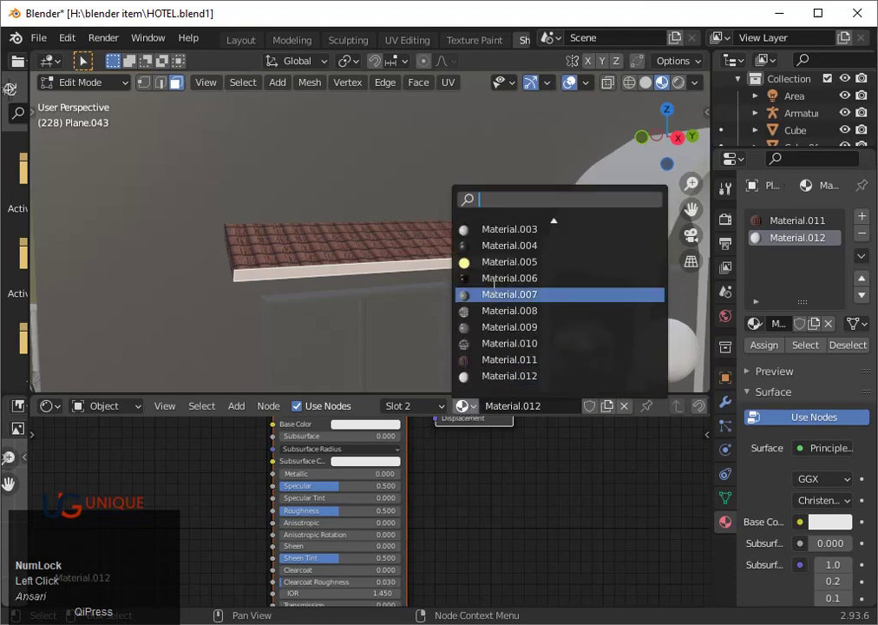
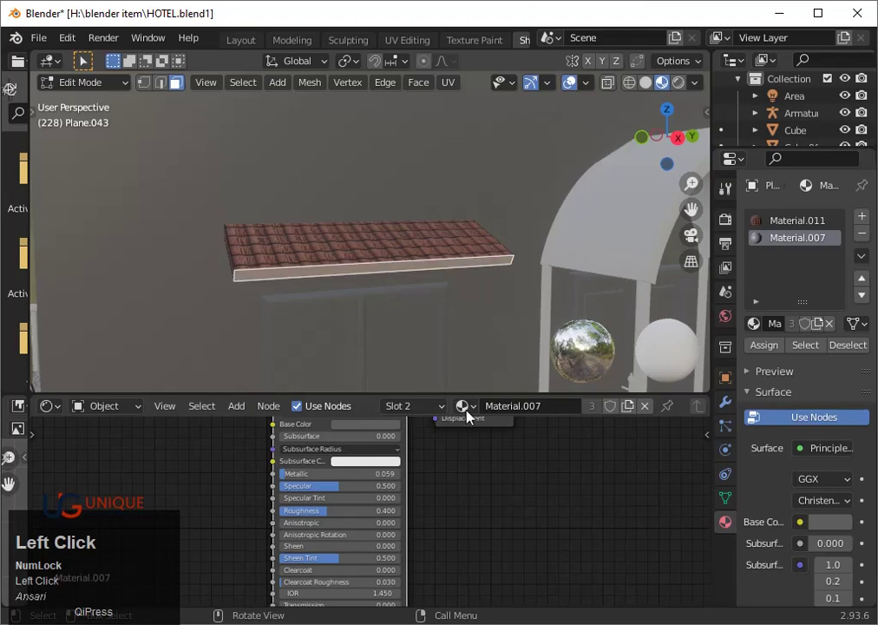
click(484, 415)
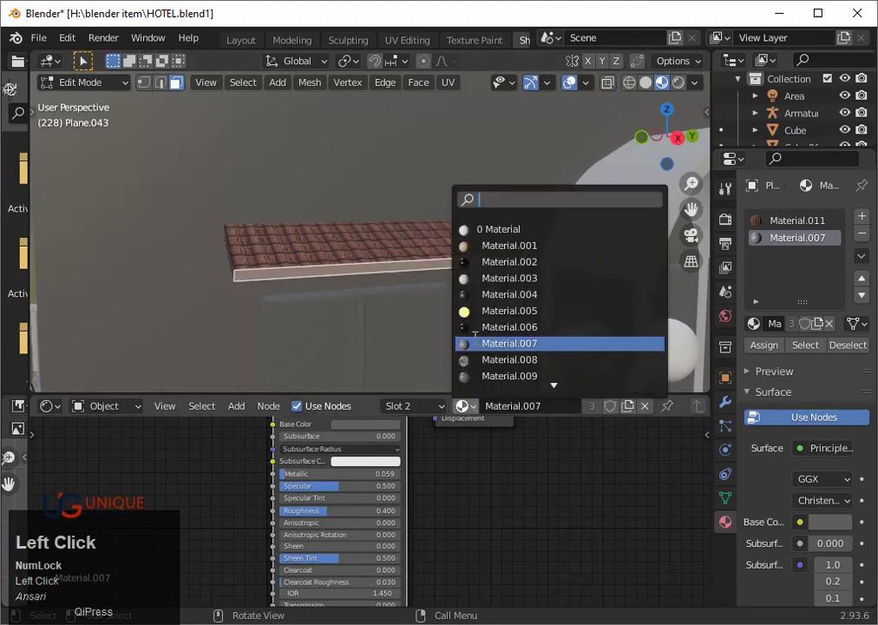
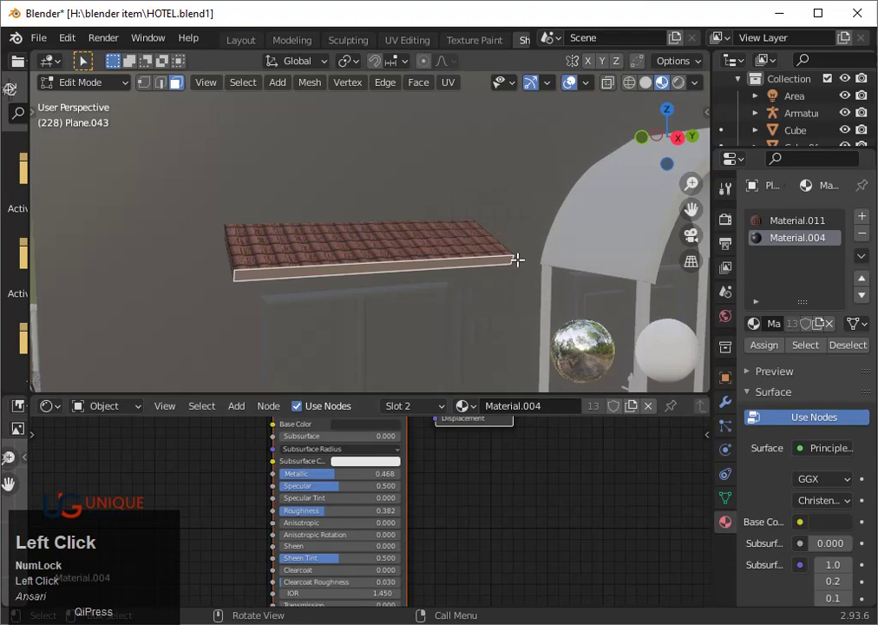
scroll(down, 3)
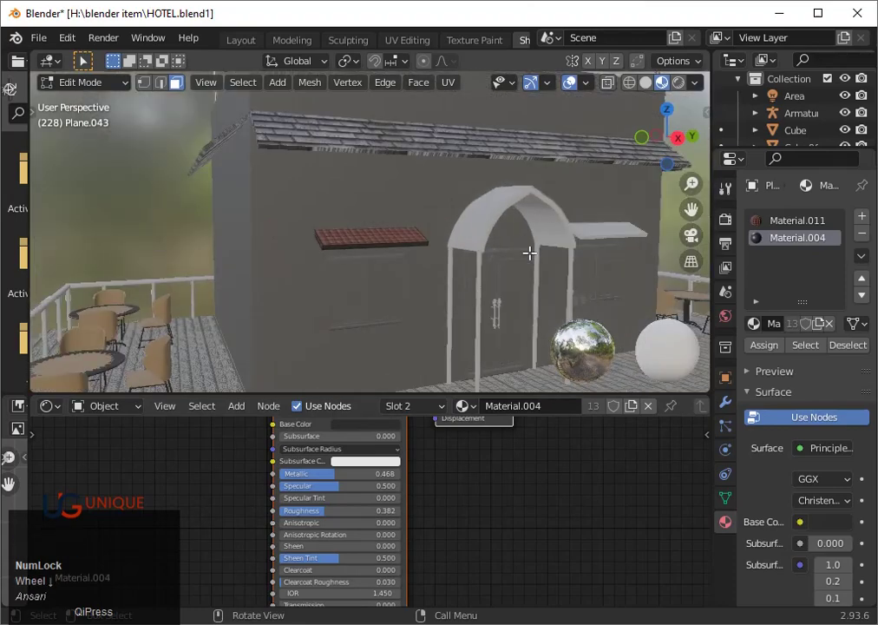
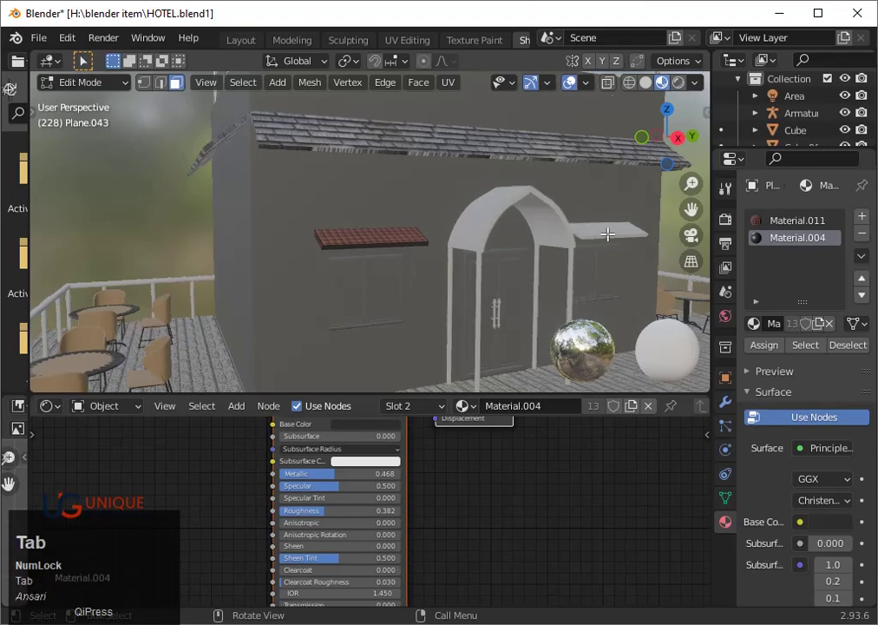
- Attempt to delete the white awning right of the arch, undoing the accidental house deletion
click(614, 241)
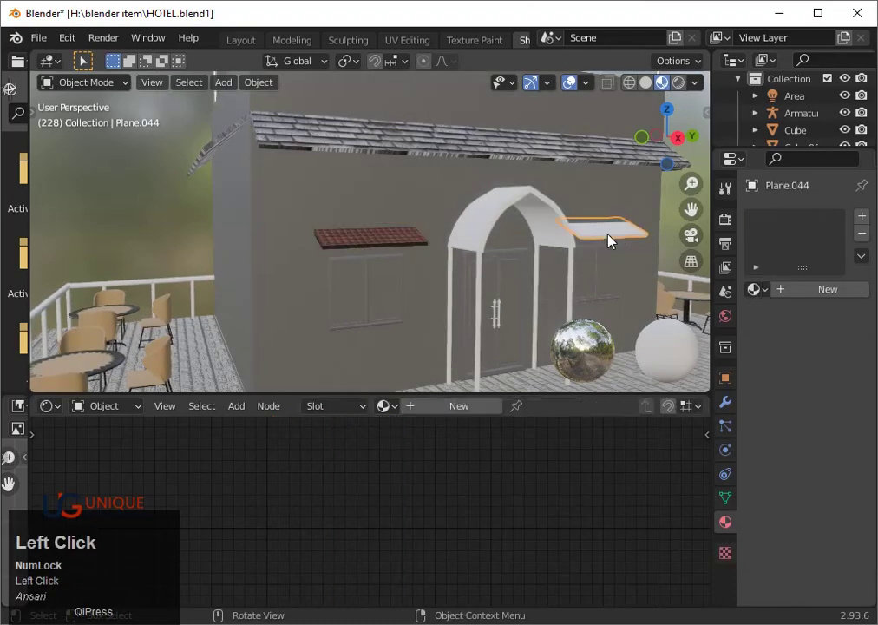
key(x)
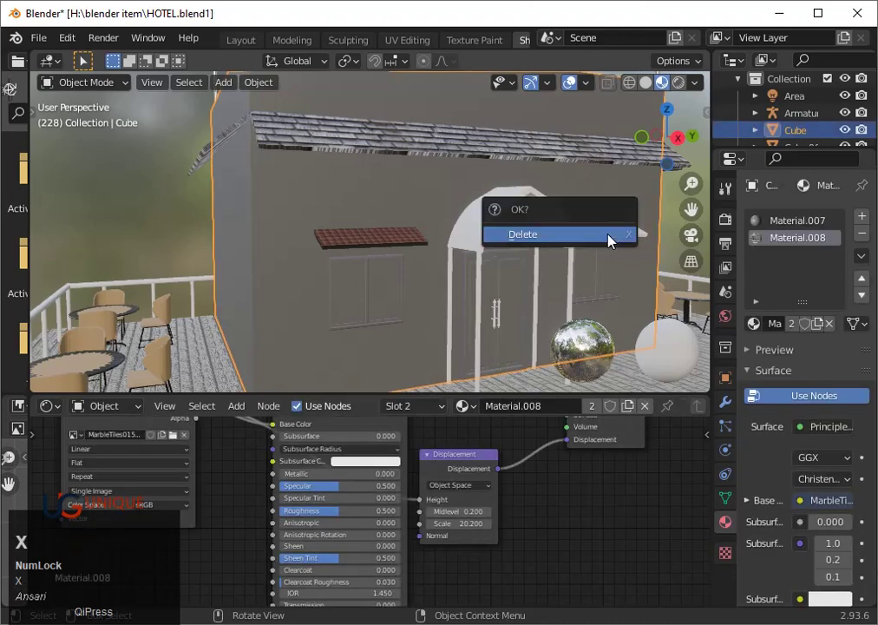
click(618, 240)
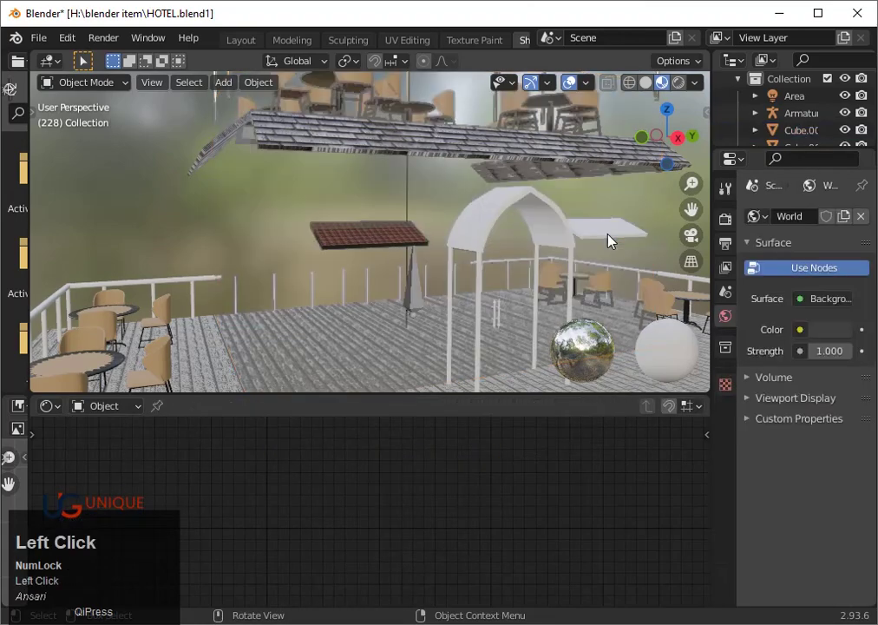
click(565, 257)
key(ctrl+z)
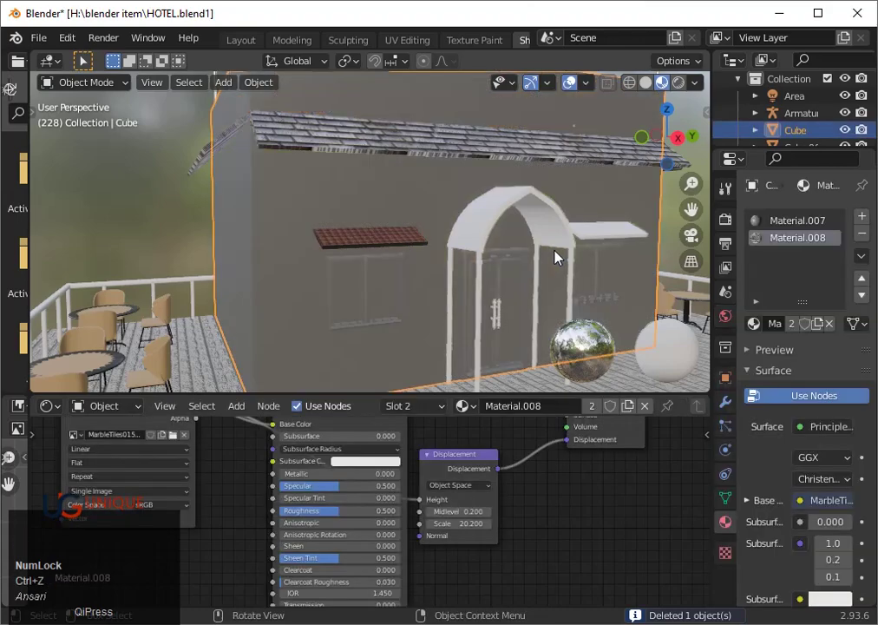
- Delete the plain white awning Plane.044 beside the arched entrance
click(610, 245)
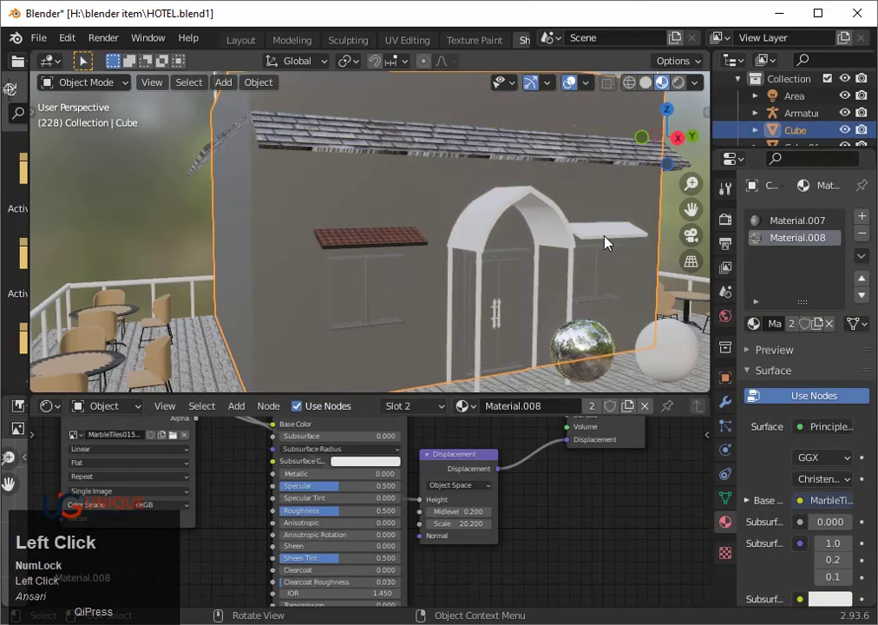
key(x)
click(614, 242)
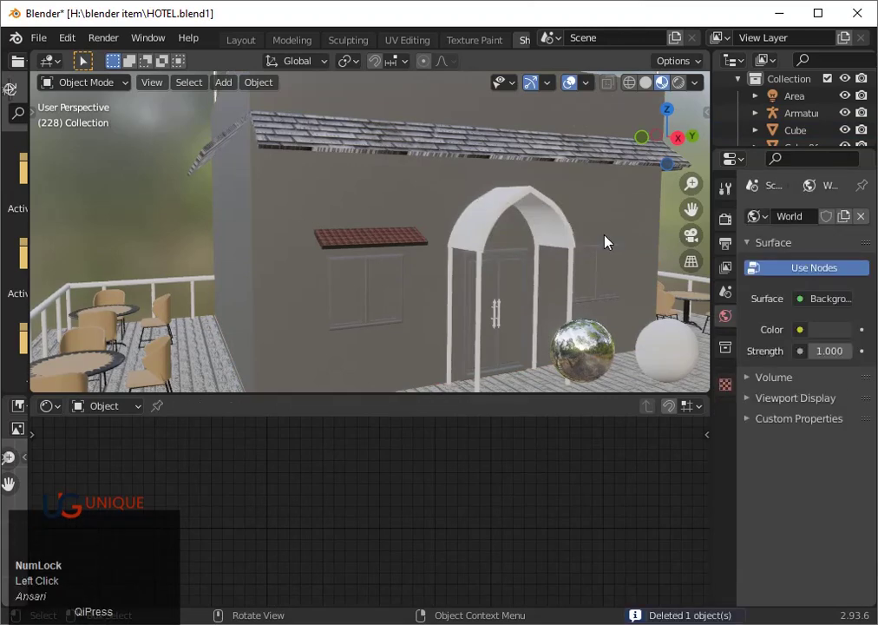
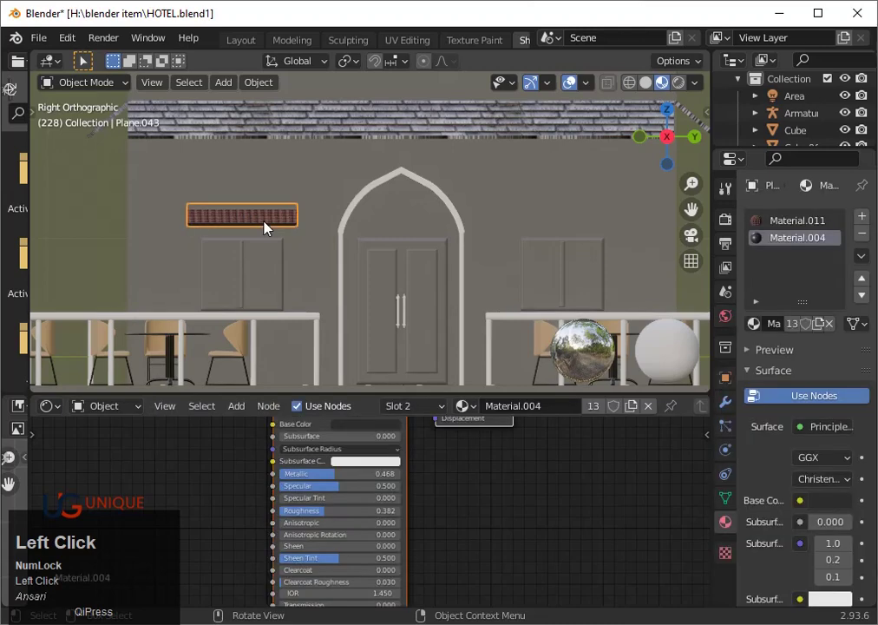
- Duplicate the tiled awning and slide the copy along Y to sit above the right window
key(shift+d)
key(y)
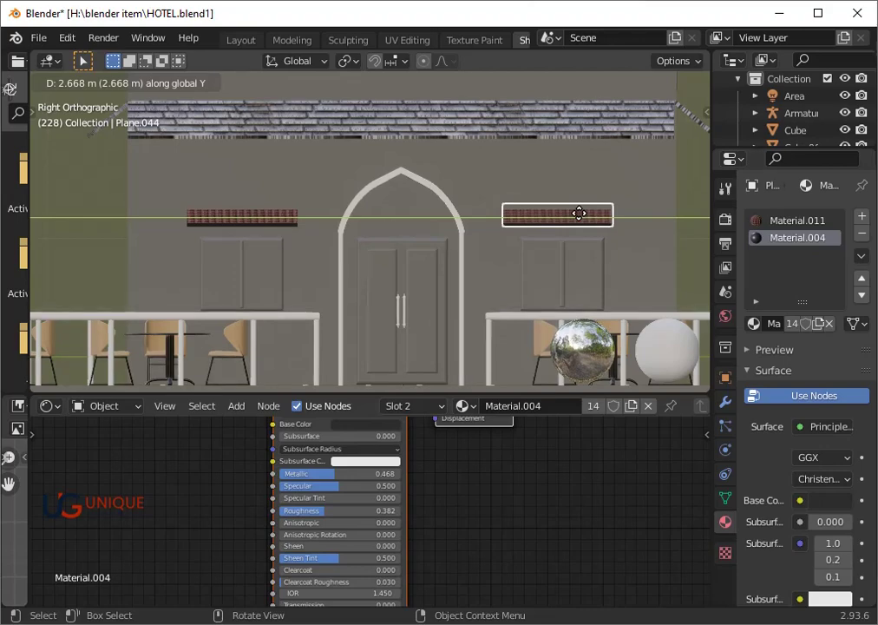
key(Right)
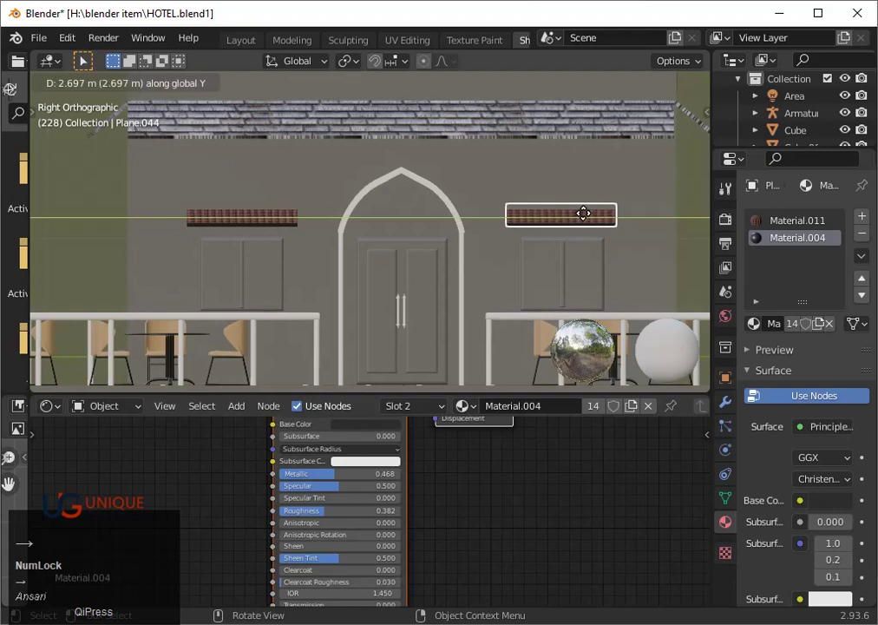
click(590, 214)
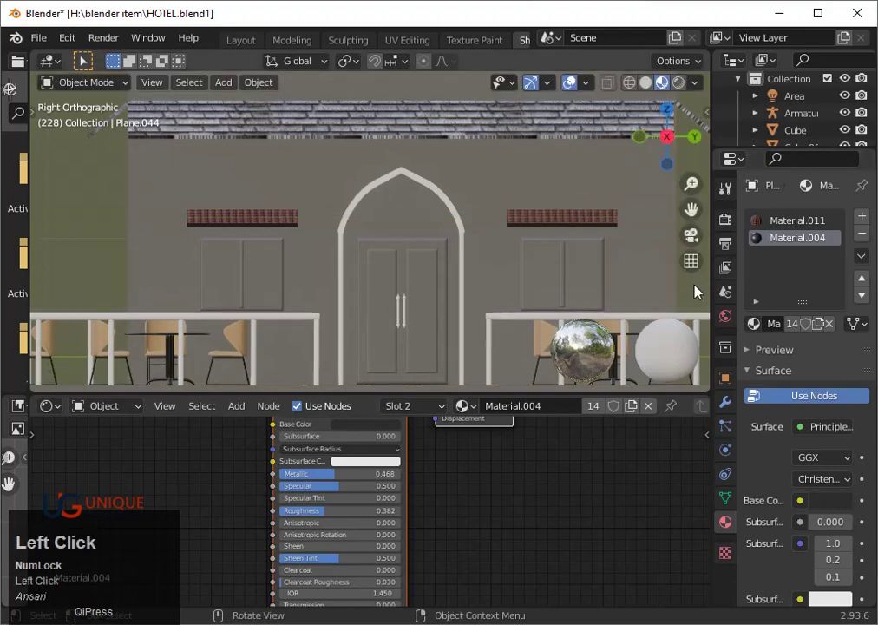
- View the entrance in perspective and select the arch's left pillar Cylinder.012
scroll(down, 3)
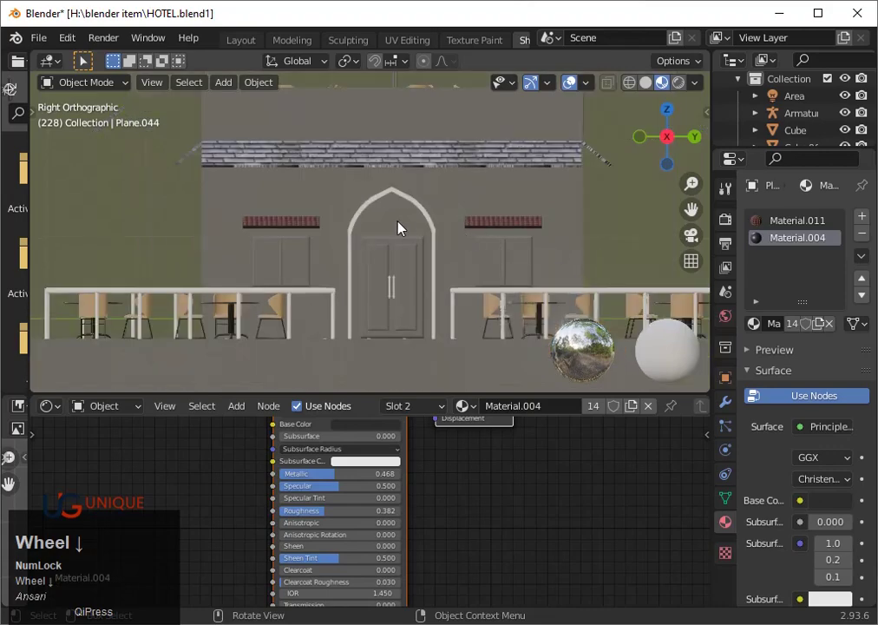
click(356, 280)
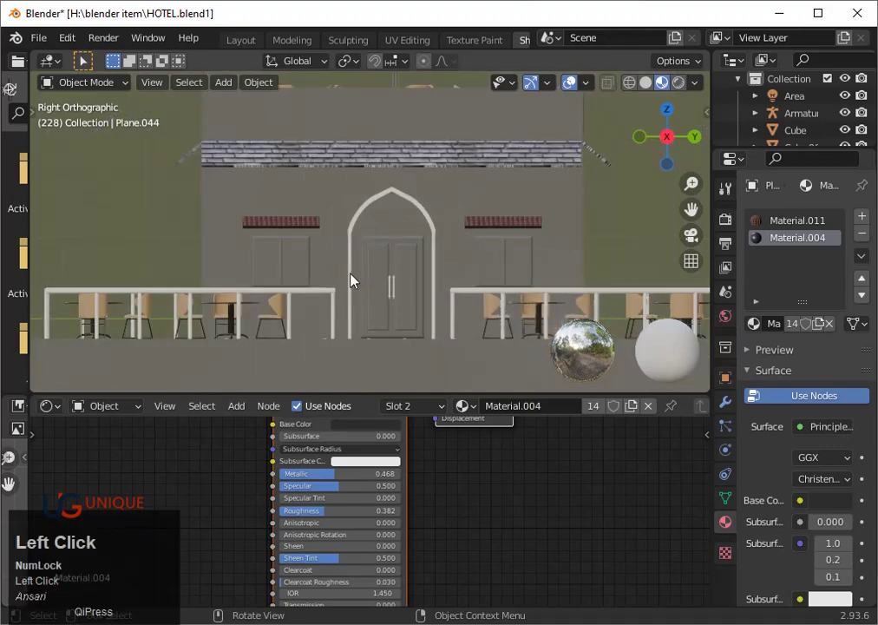
drag(364, 276, 351, 281)
click(351, 282)
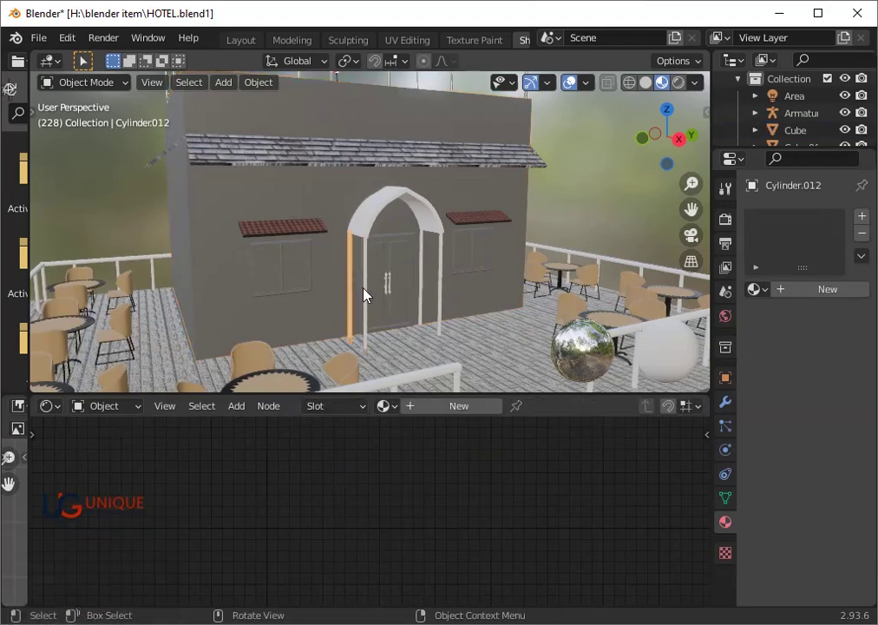
- Add the remaining arch pillars to the selection and join them into one object (Ctrl+J)
click(371, 297)
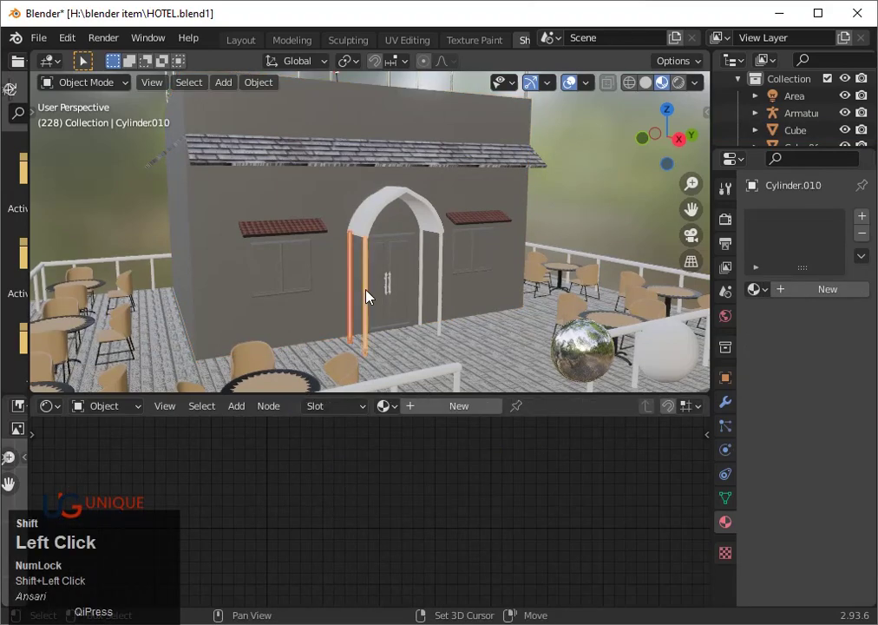
click(426, 281)
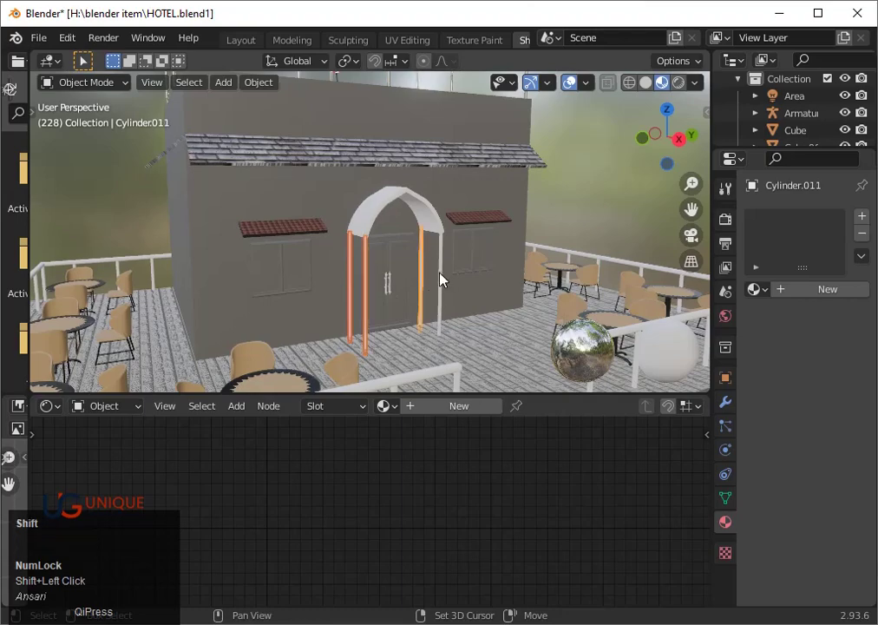
click(444, 280)
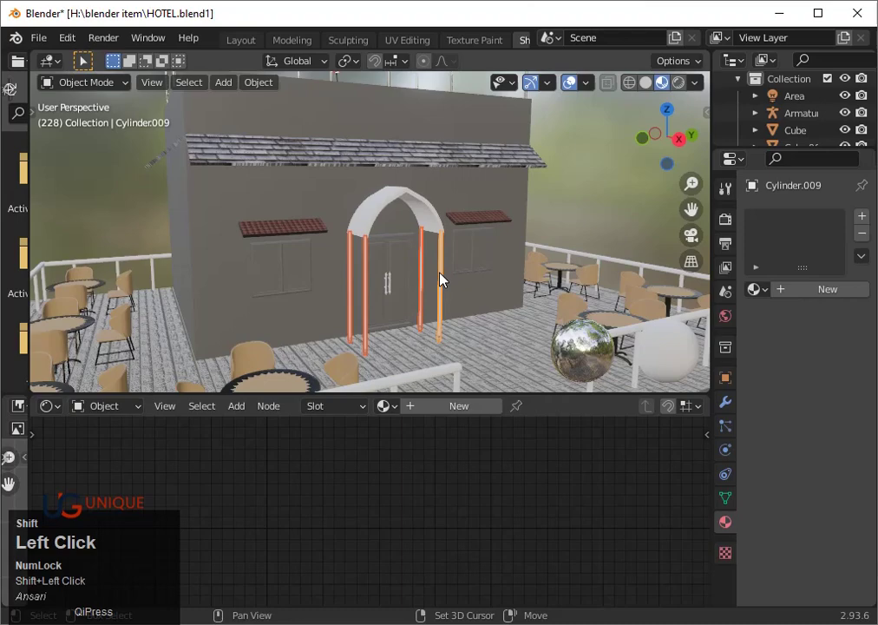
key(ctrl+j)
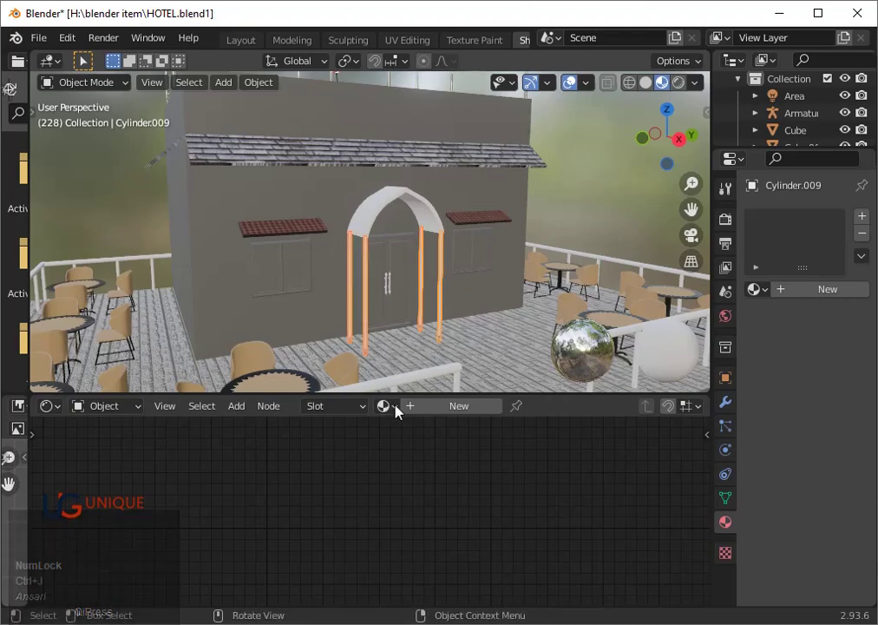
- Check the rooftop pole's material, then assign that Material.009 to the joined arch pillars
click(406, 411)
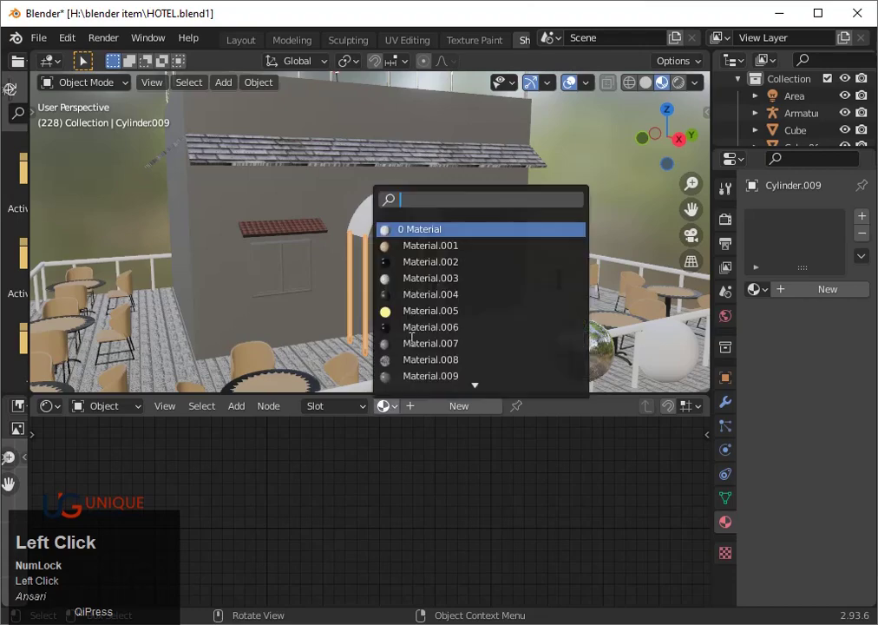
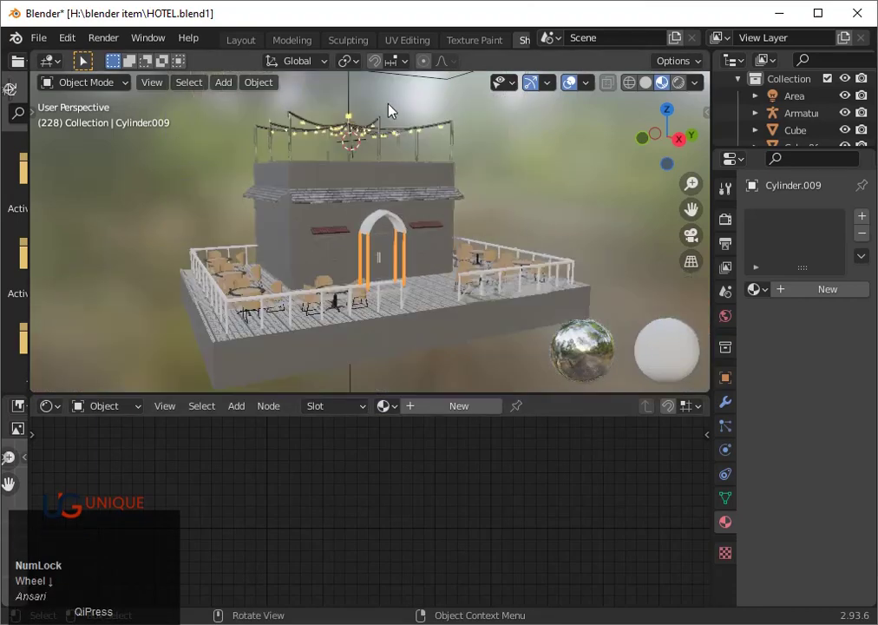
click(390, 153)
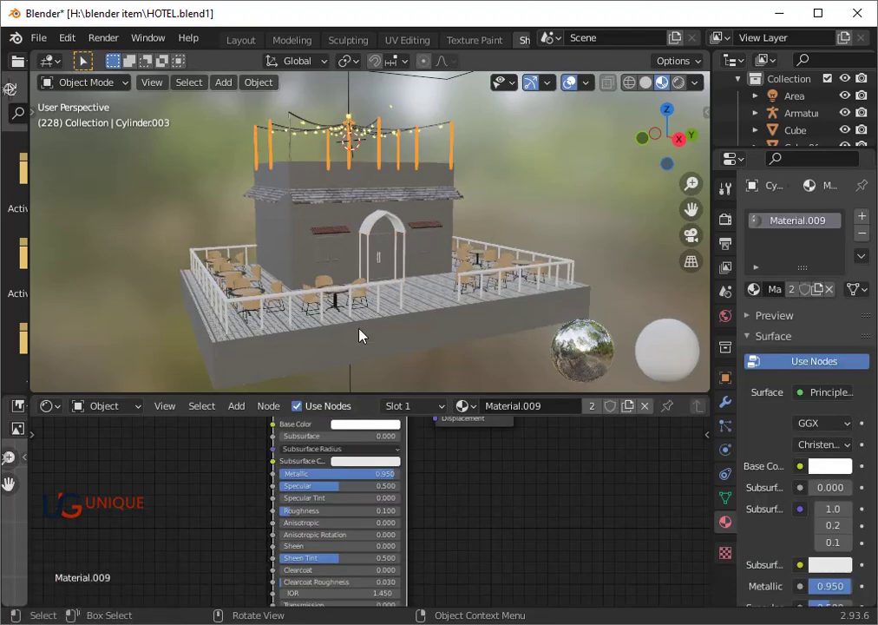
click(372, 263)
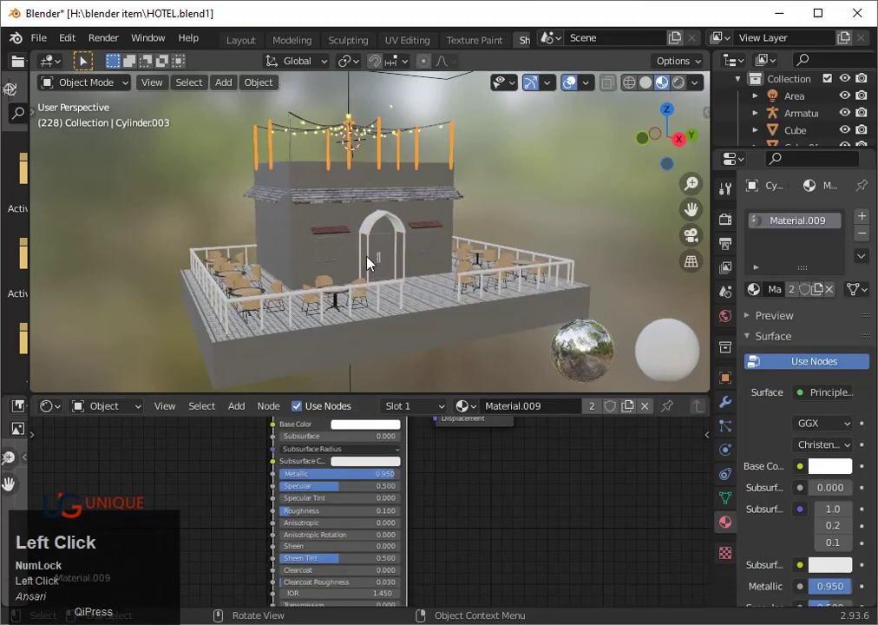
click(408, 411)
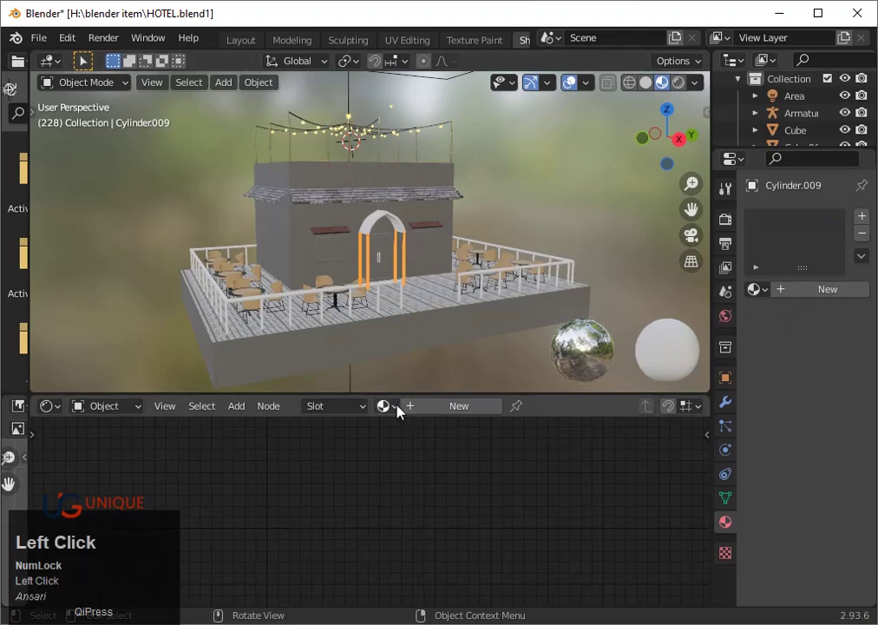
click(397, 409)
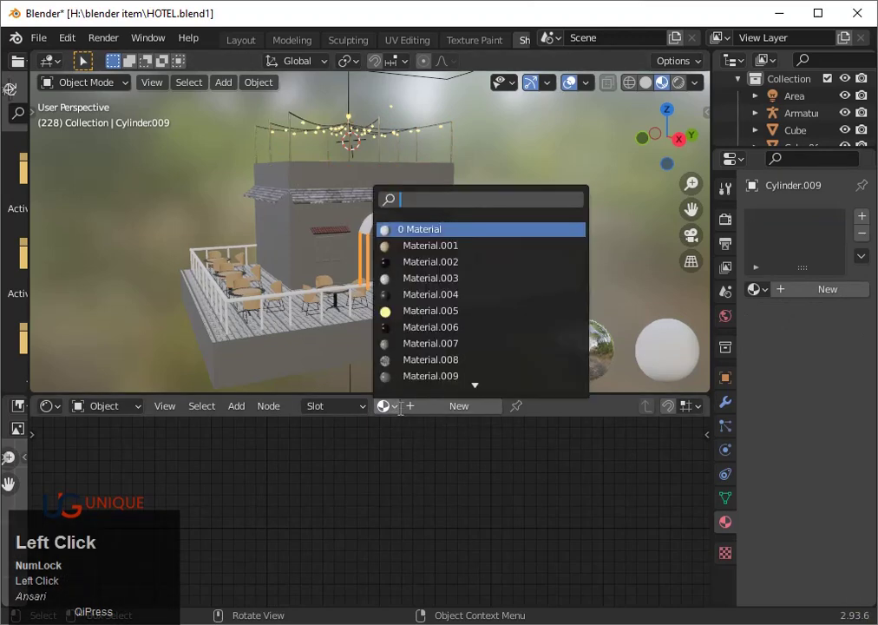
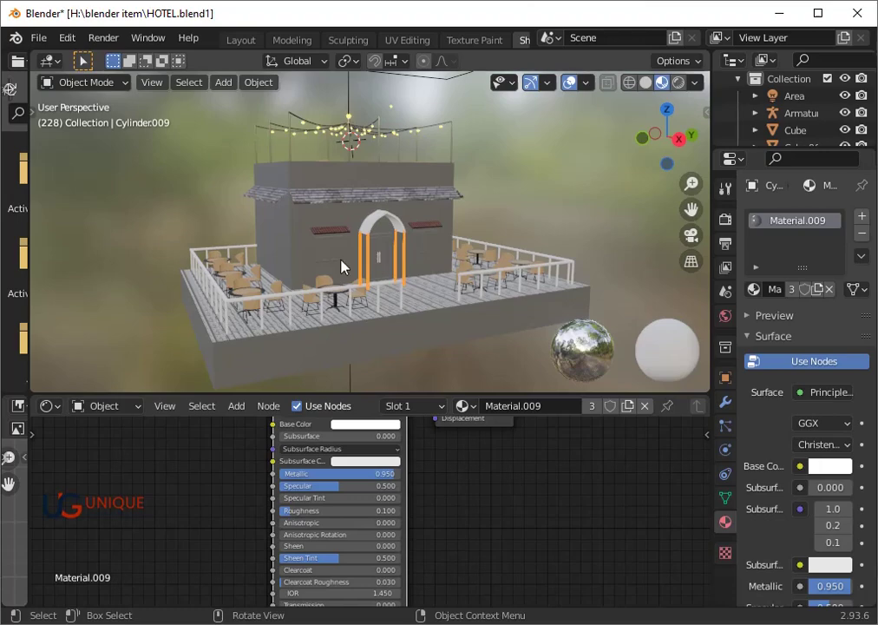
scroll(up, 3)
scroll(down, 3)
click(652, 209)
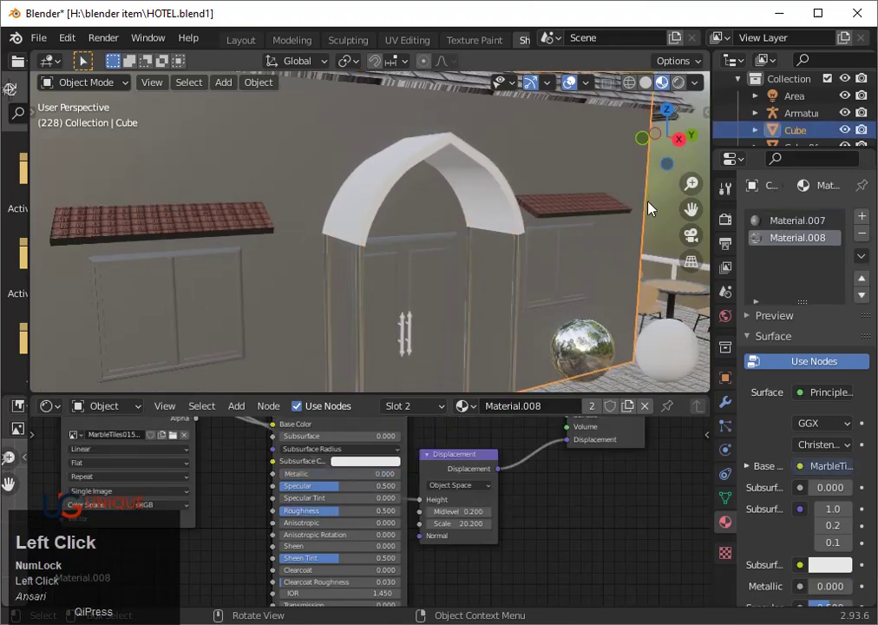
- On arch Plane.042's material add Image Texture and Displacement nodes, wiring Displacement into Material Output
click(735, 226)
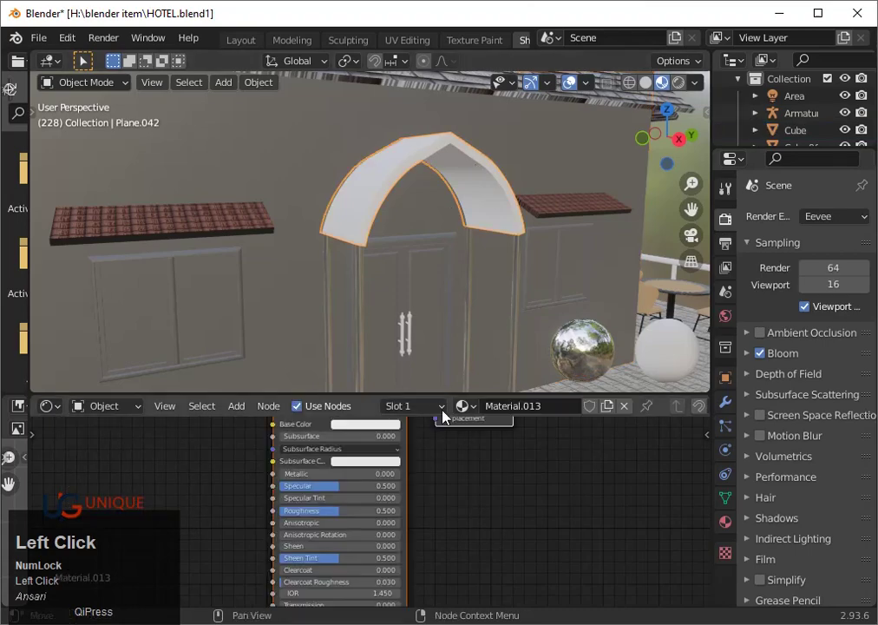
scroll(down, 3)
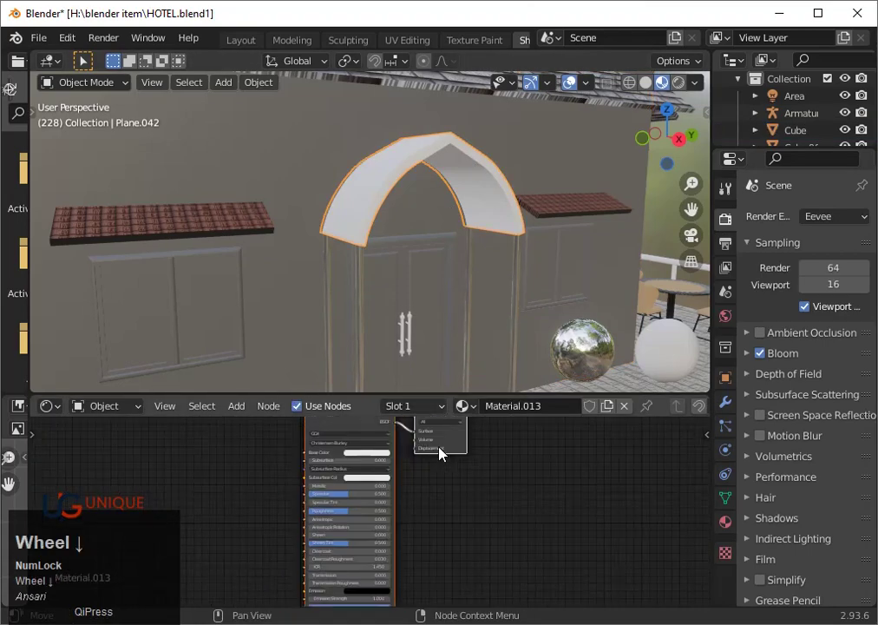
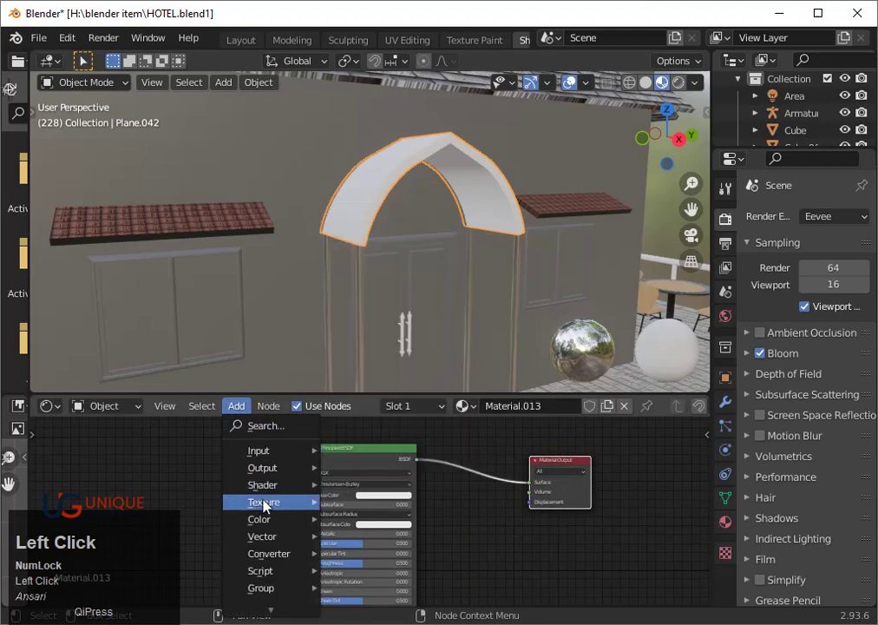
click(394, 363)
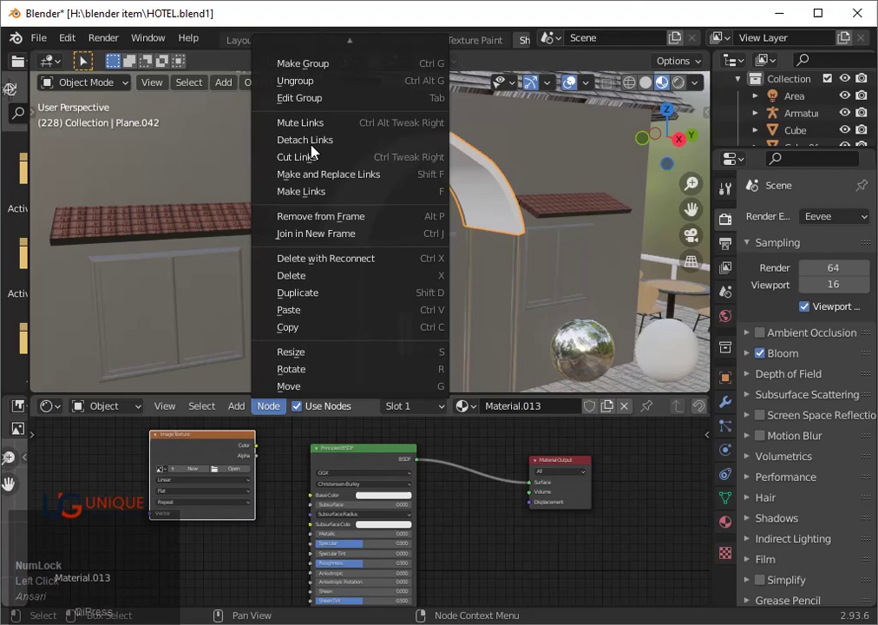
click(252, 407)
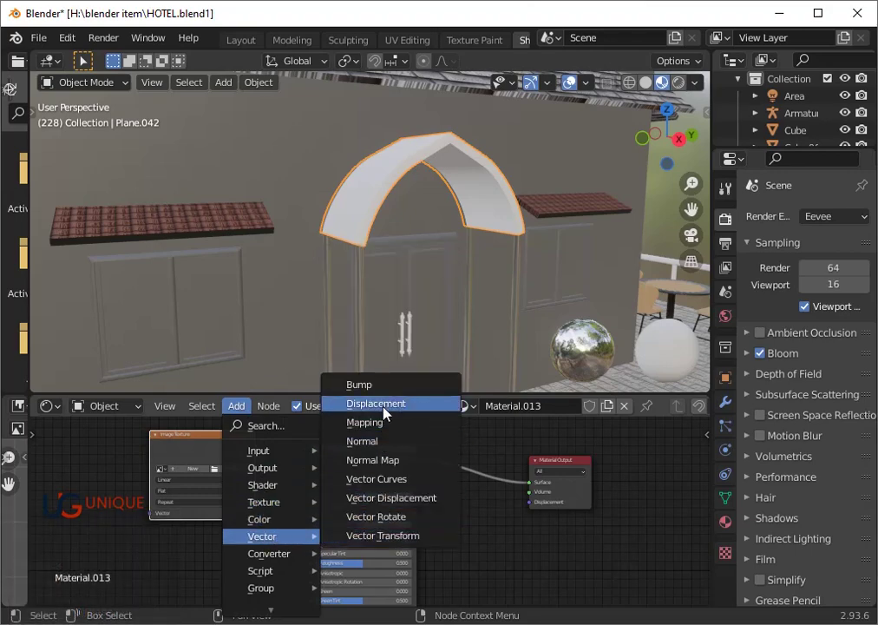
click(393, 413)
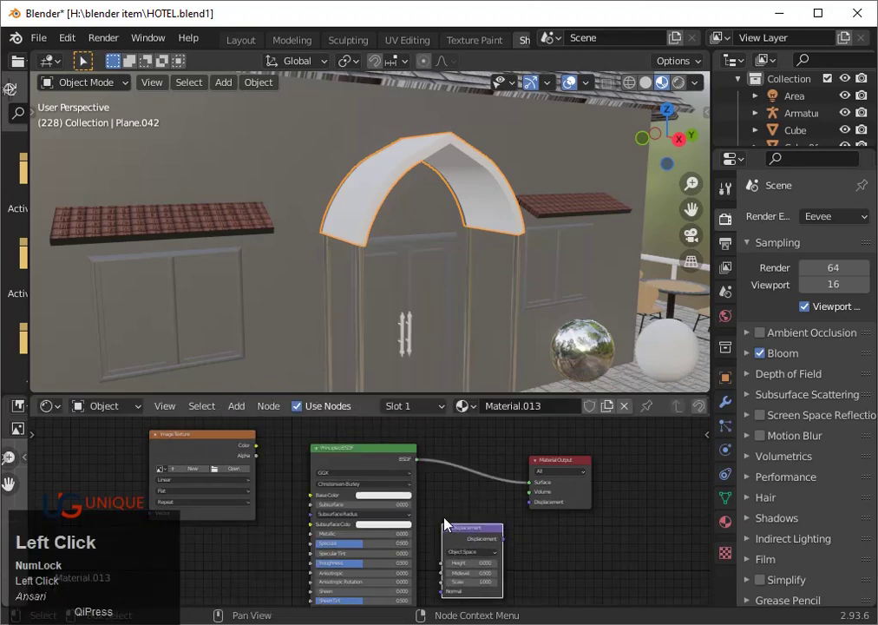
scroll(up, 3)
drag(536, 549, 240, 466)
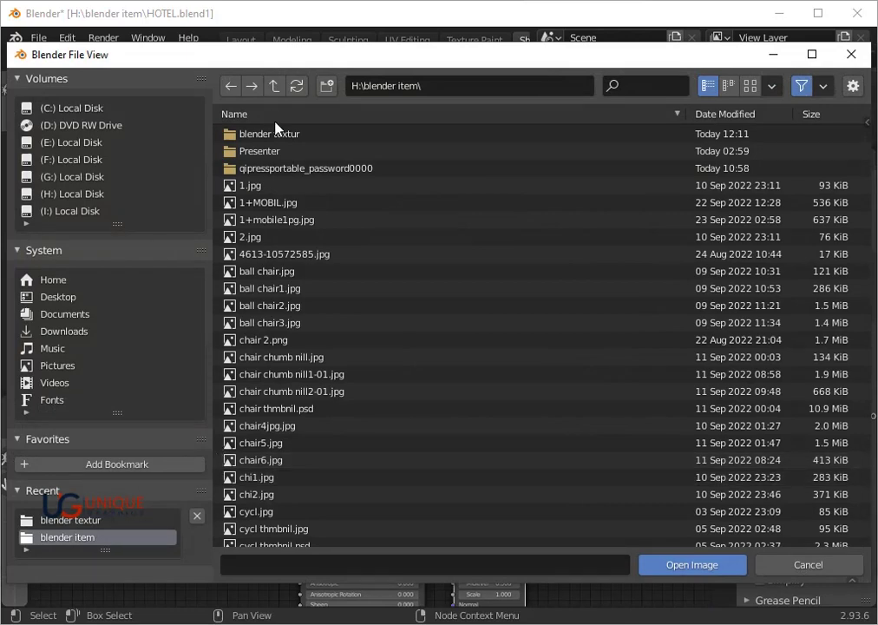
- Browse into the blender textur folder and filter by 'wi' to find window roof.jpg
click(280, 137)
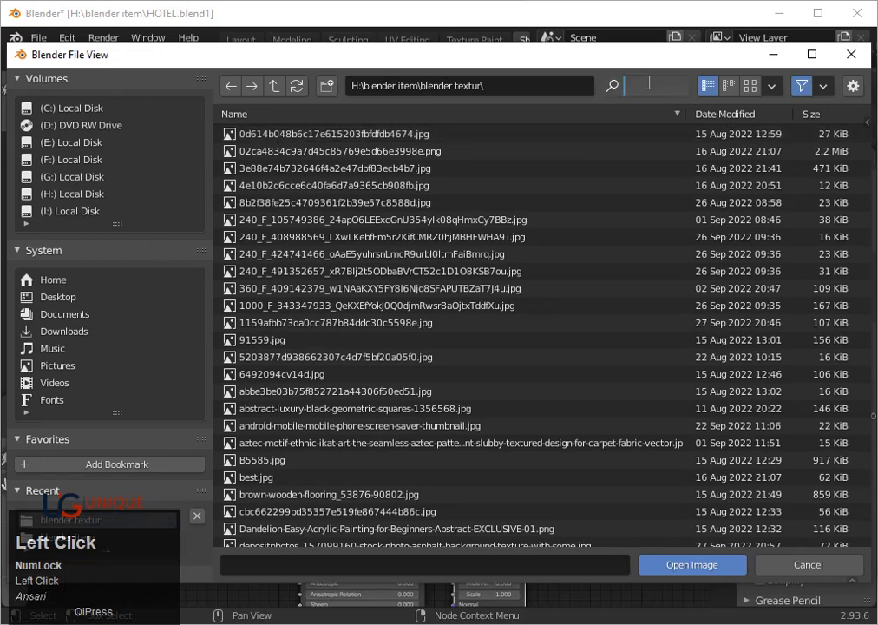
text(wi)
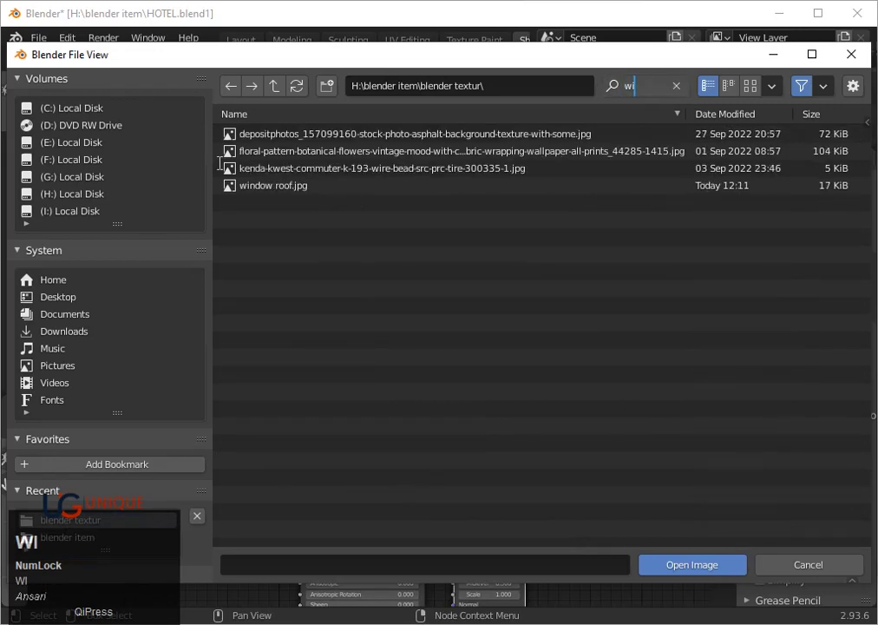
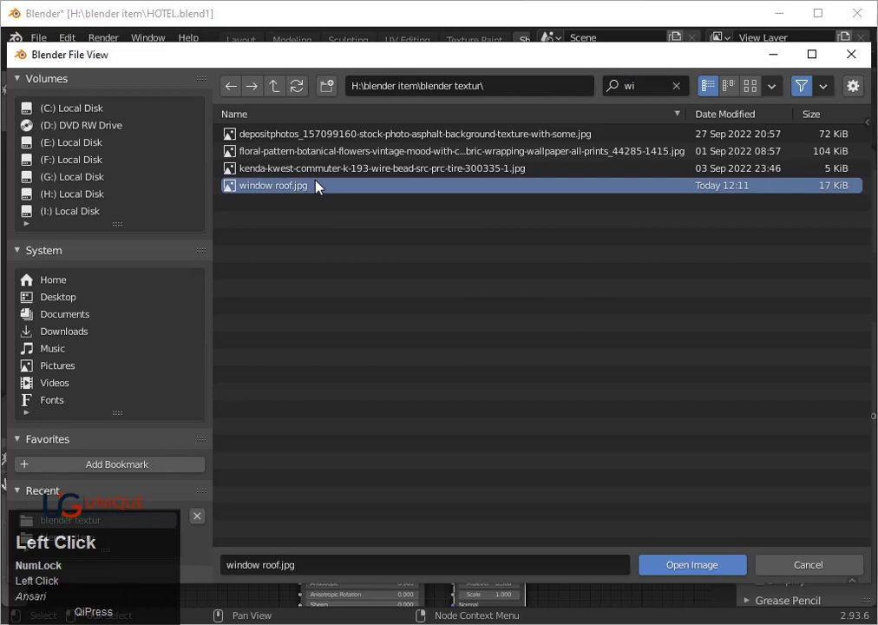
- Load window roof.jpg and feed its Color into the Principled BSDF Base Color of Material.013
click(706, 573)
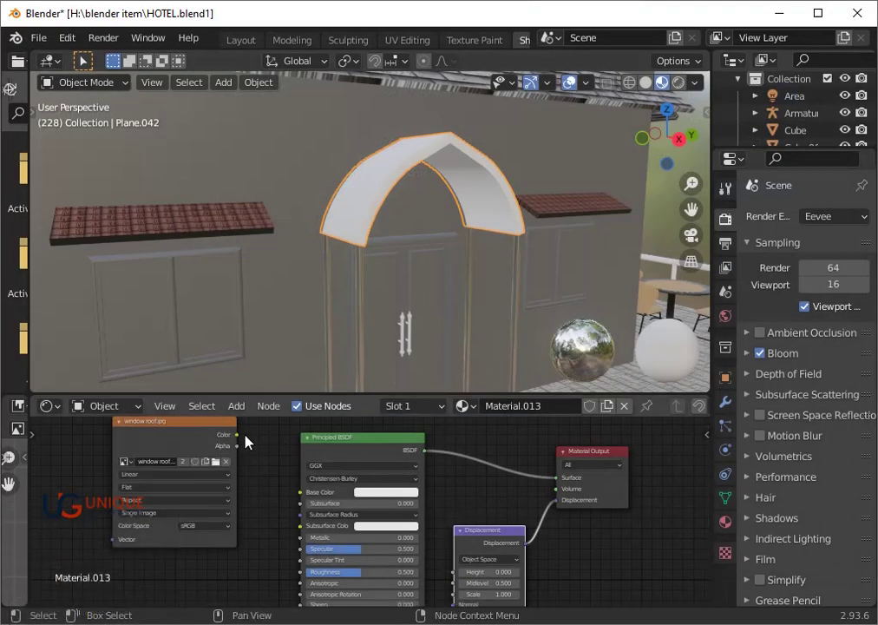
click(248, 442)
right_click(304, 499)
click(303, 500)
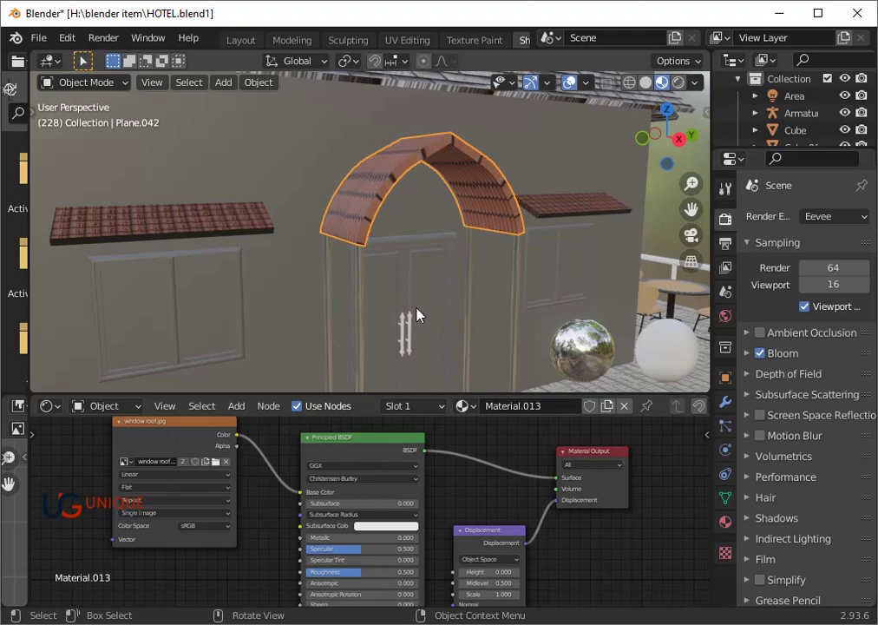
scroll(down, 3)
drag(508, 237, 60, 409)
click(59, 410)
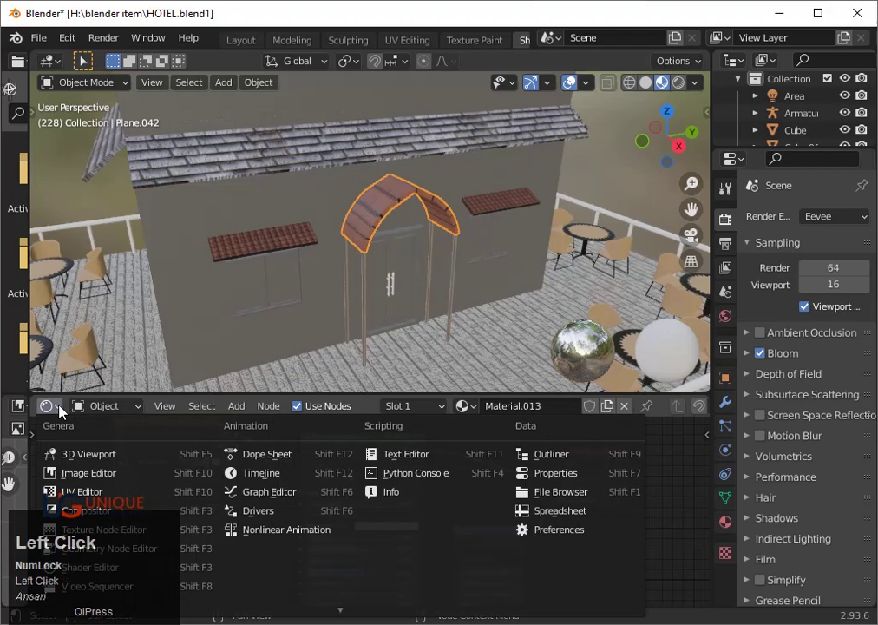
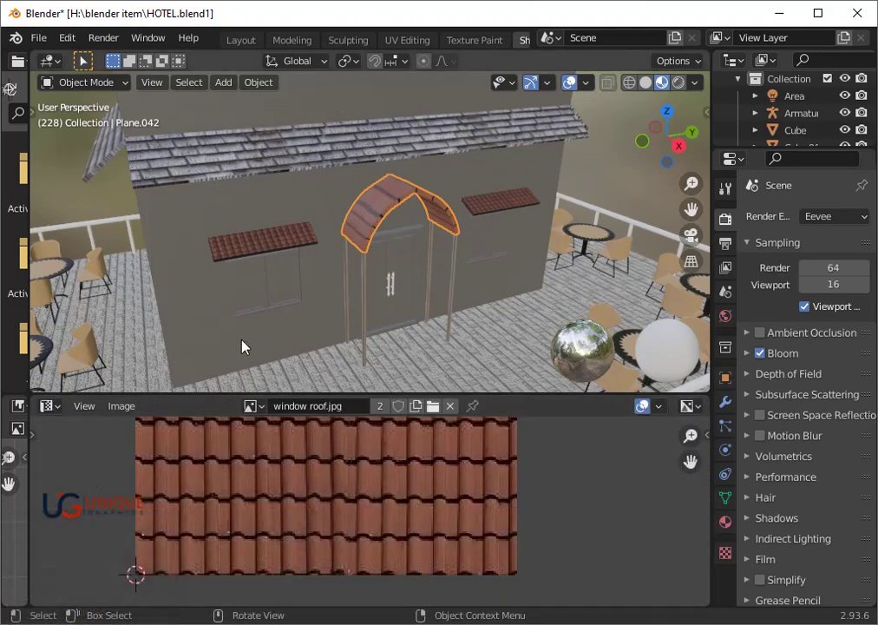
scroll(down, 3)
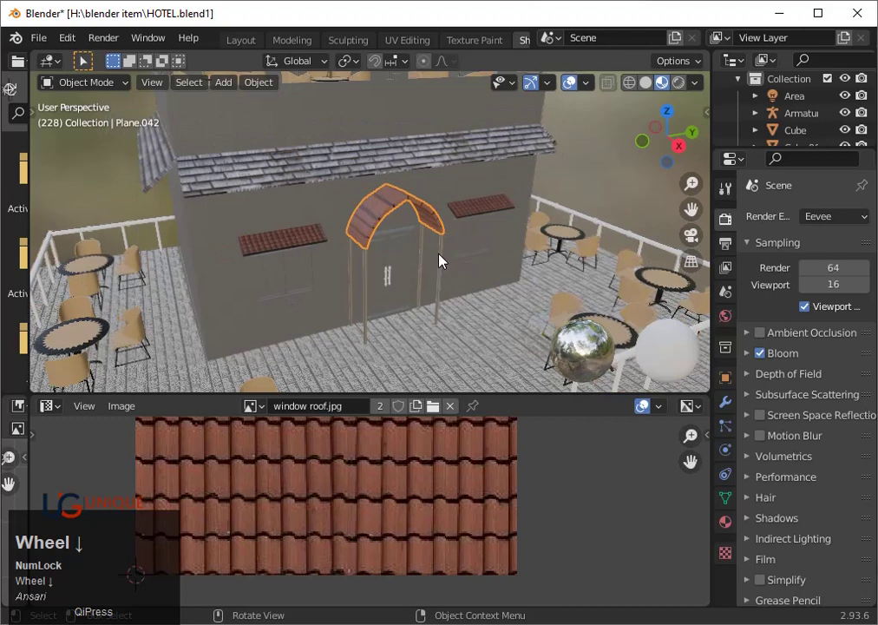
key(3)
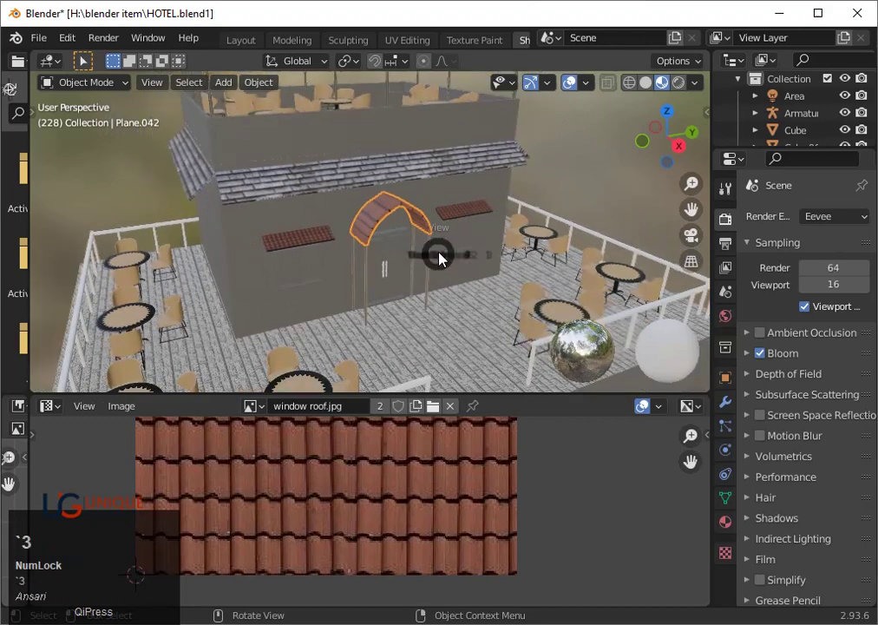
click(676, 151)
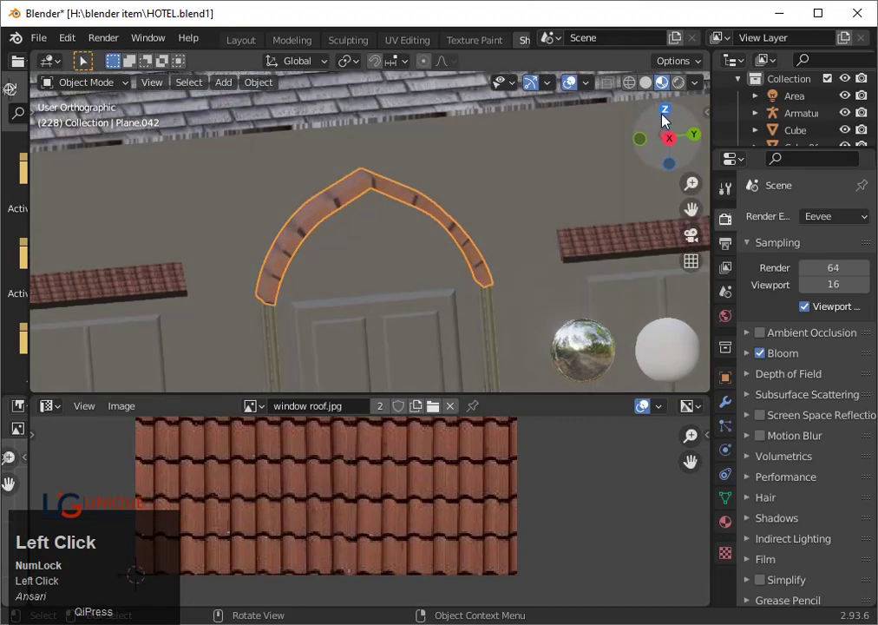
scroll(up, 3)
click(359, 316)
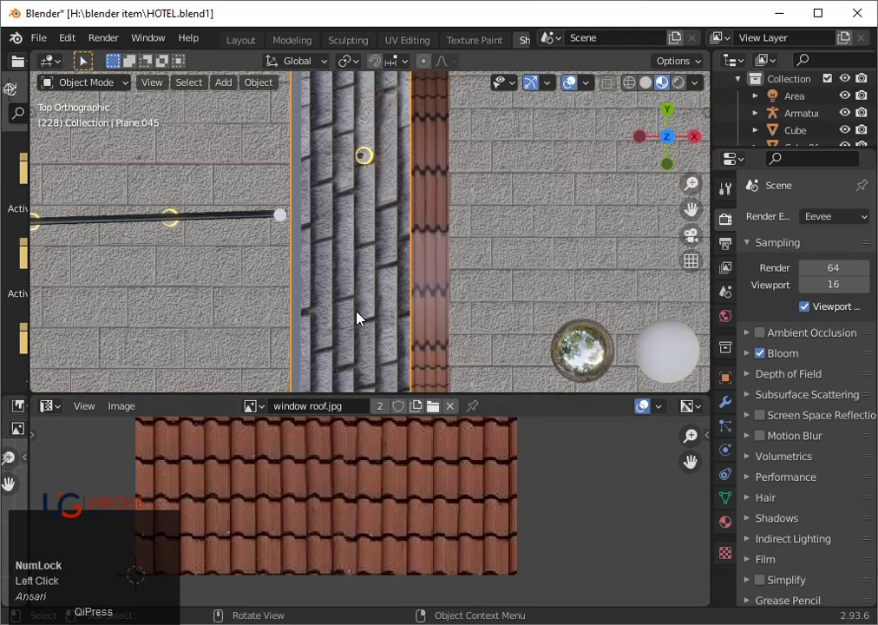
key(h)
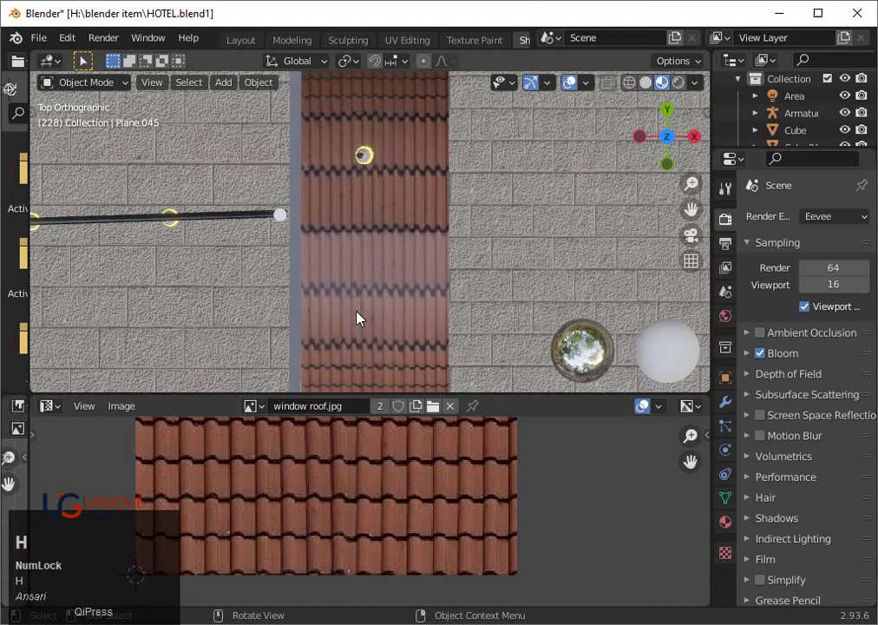
click(429, 317)
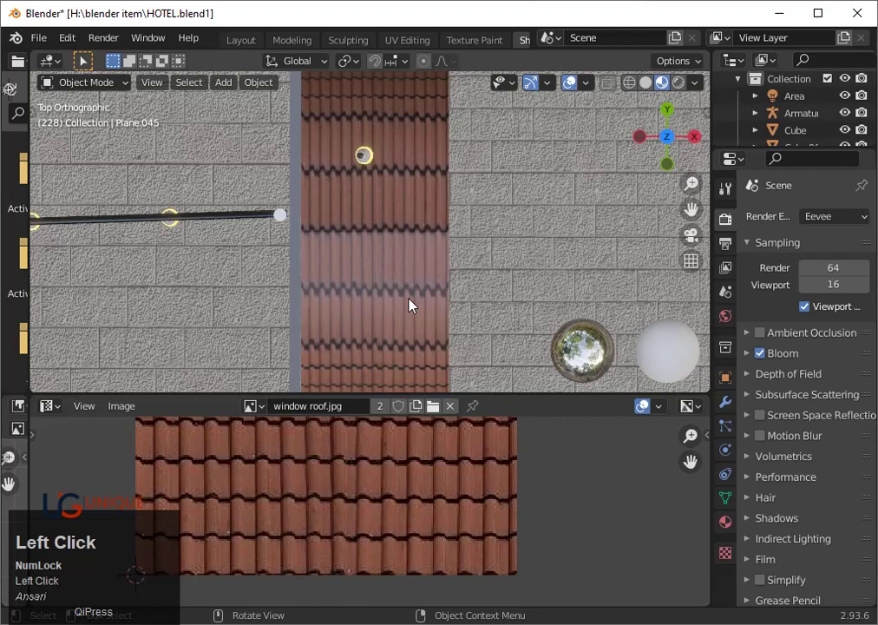
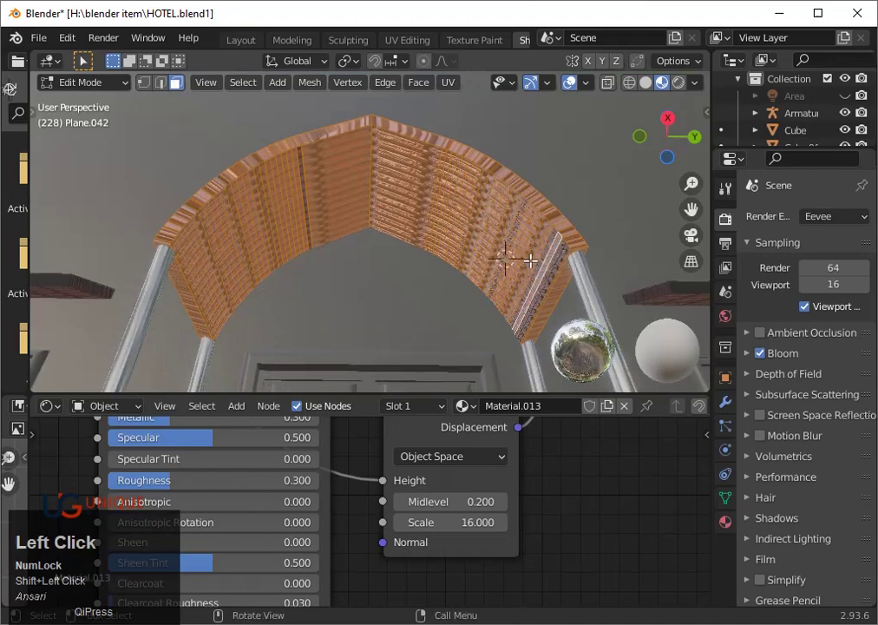
- Undo the last mesh edit on the arch canopy Plane.042
key(ctrl+z)
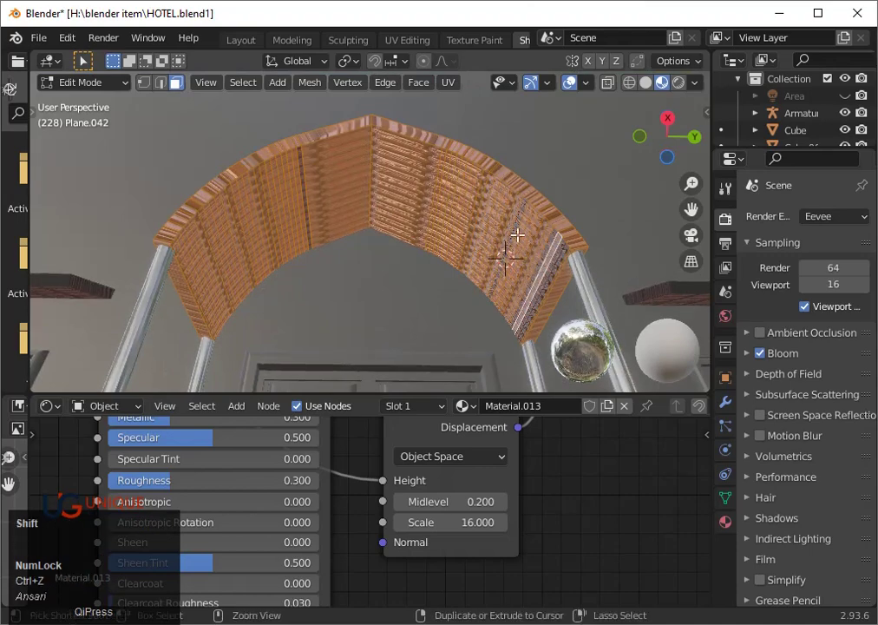
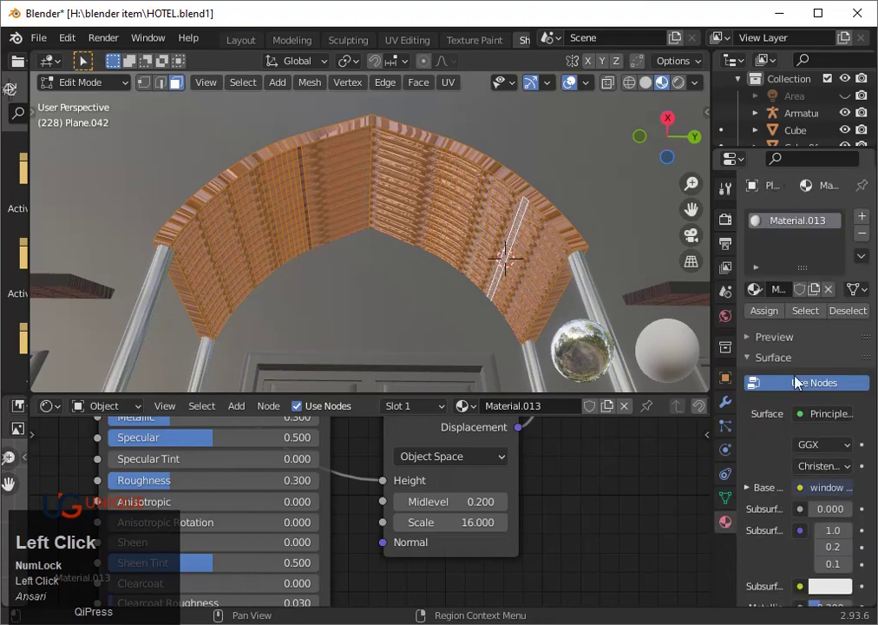
- Add a second empty material slot to Plane.042 and select its left underside panel
double_click(867, 223)
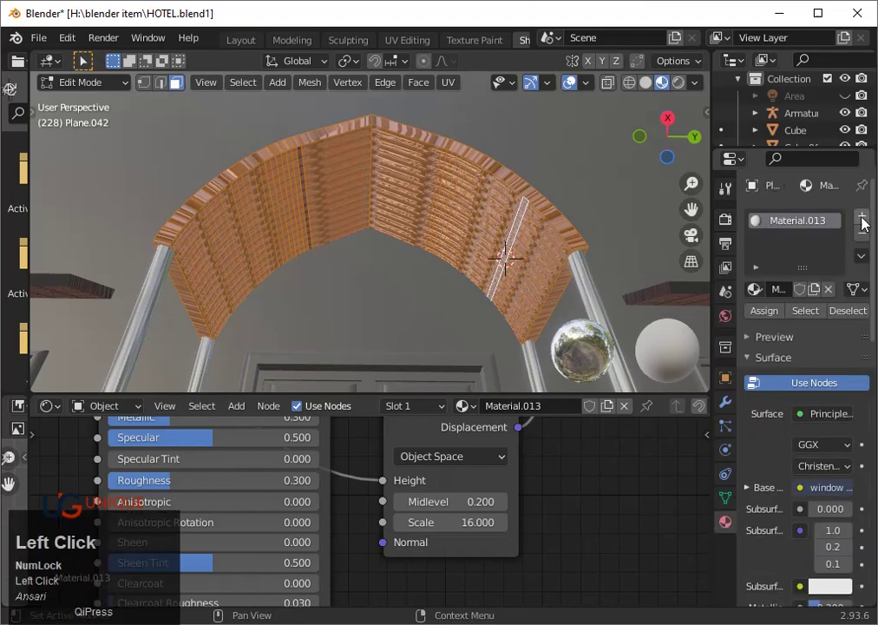
click(782, 353)
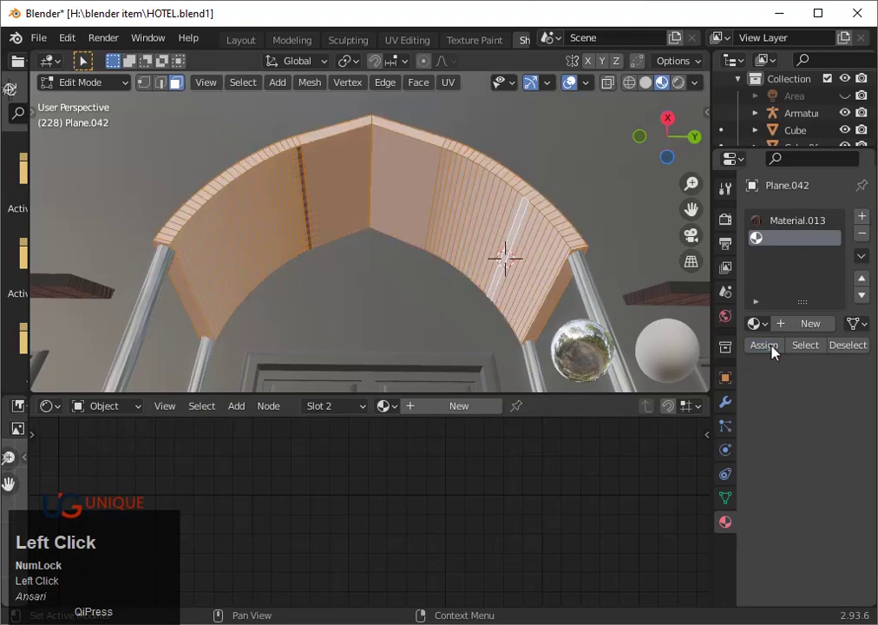
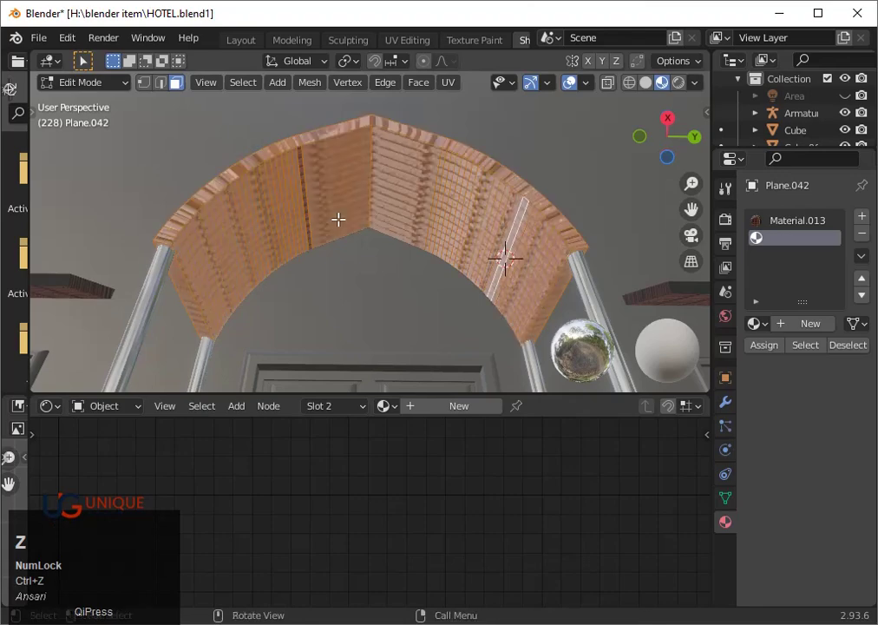
click(302, 208)
right_click(301, 208)
click(311, 219)
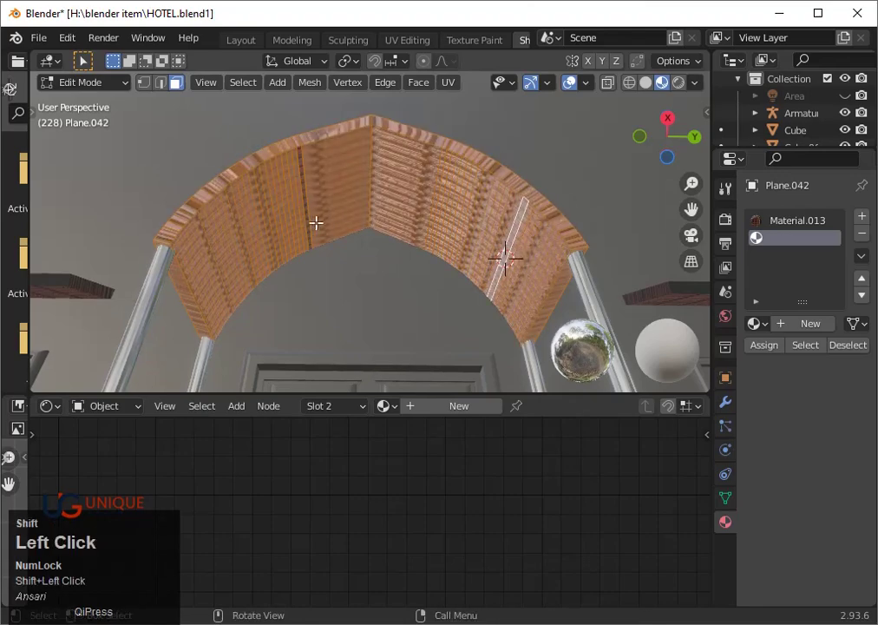
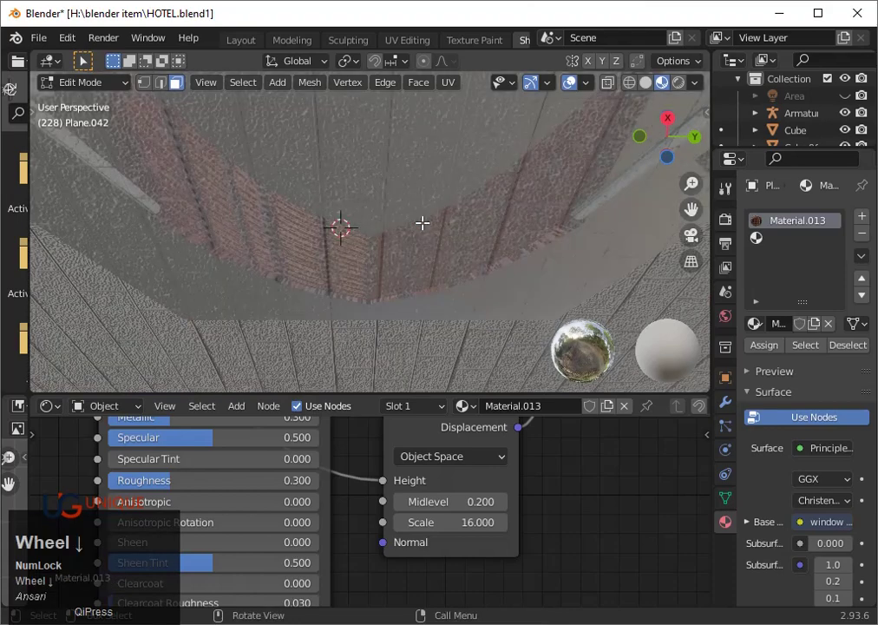
scroll(down, 3)
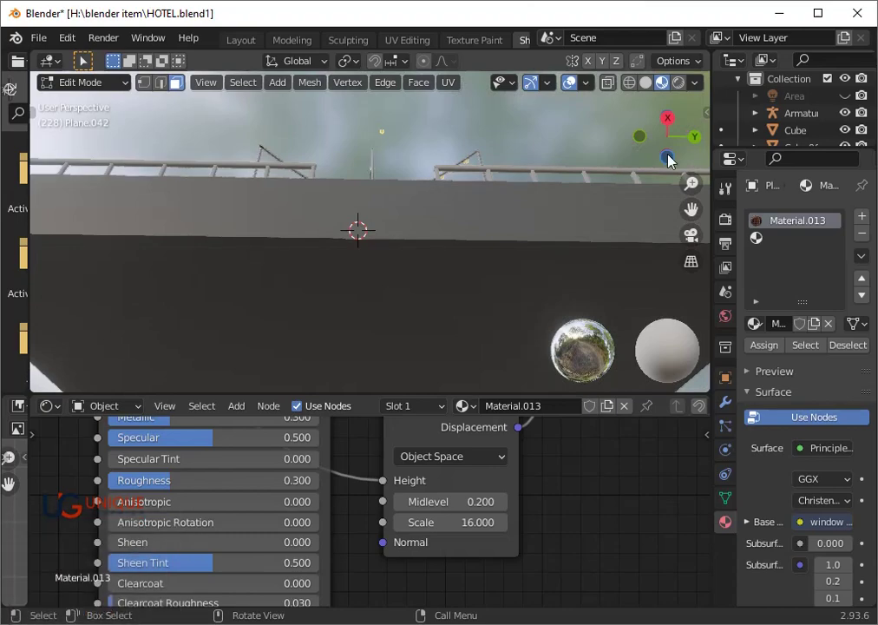
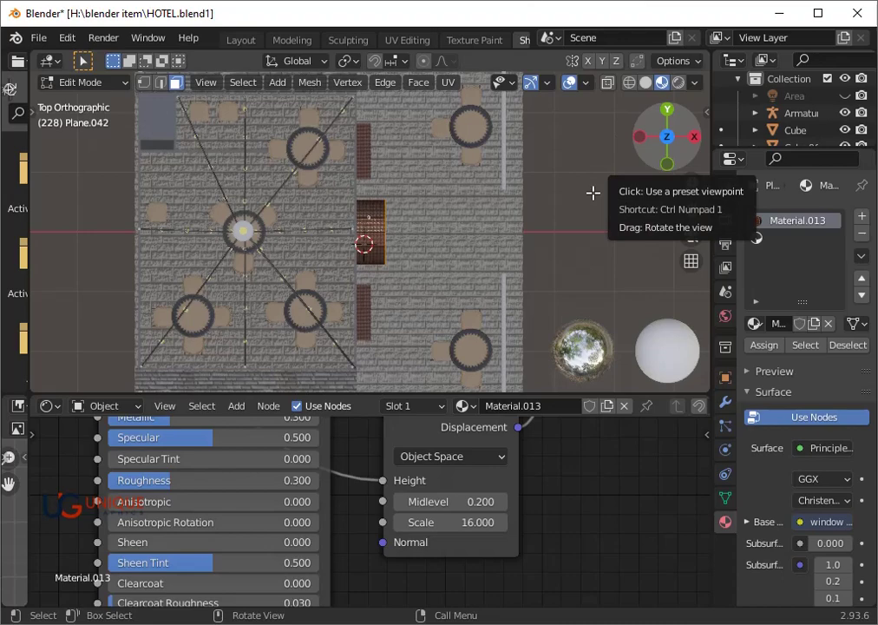
key(`)
text(3)
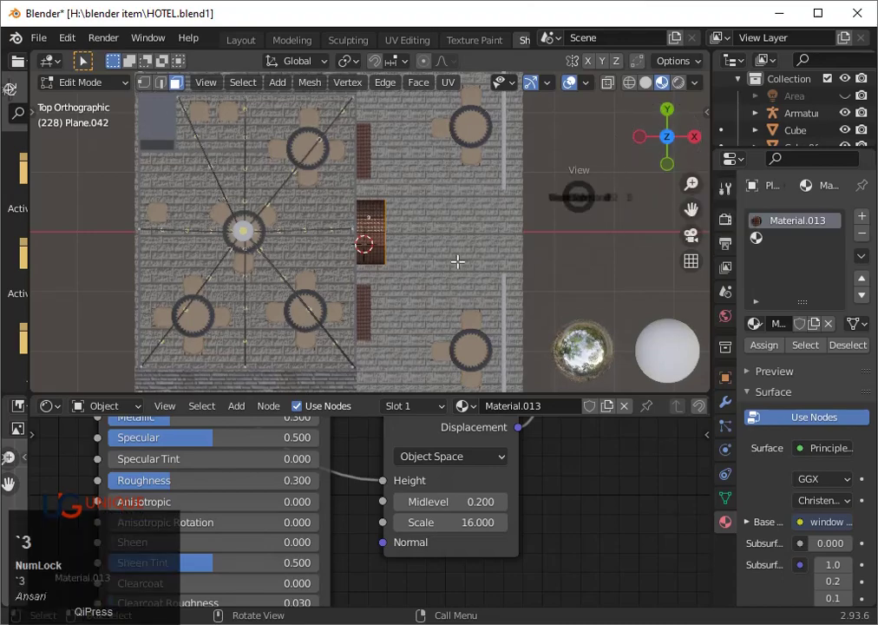
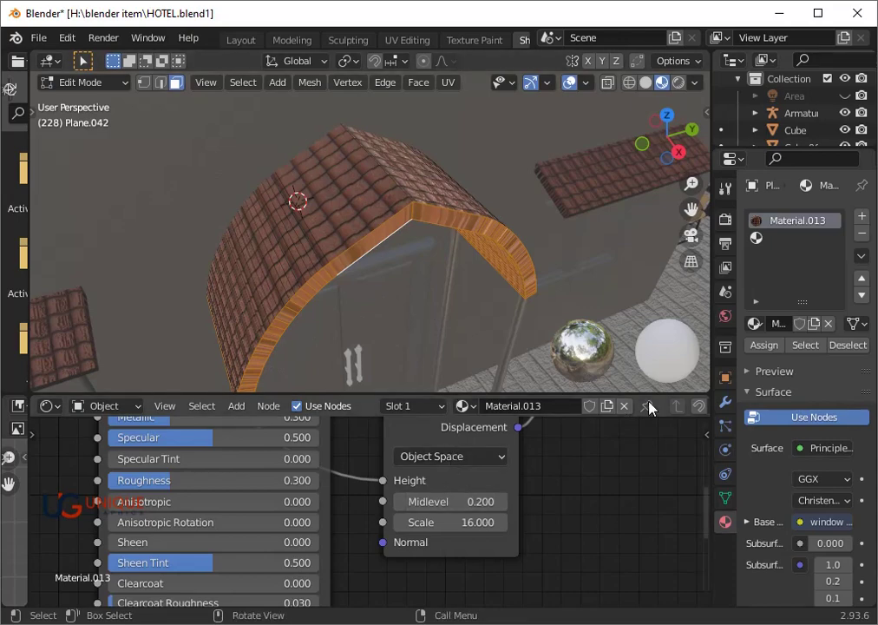
- Make Plane.042's empty second material slot the active slot
click(790, 241)
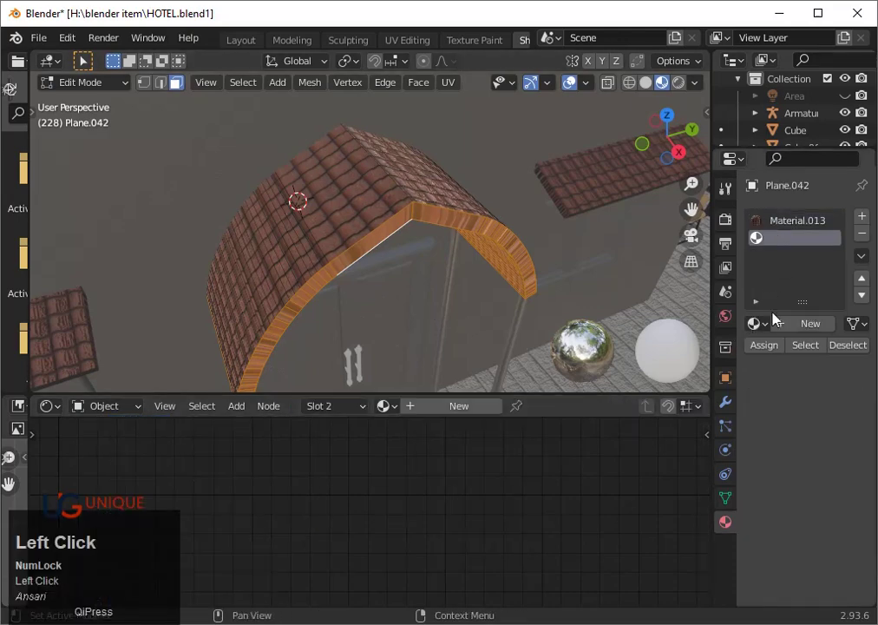
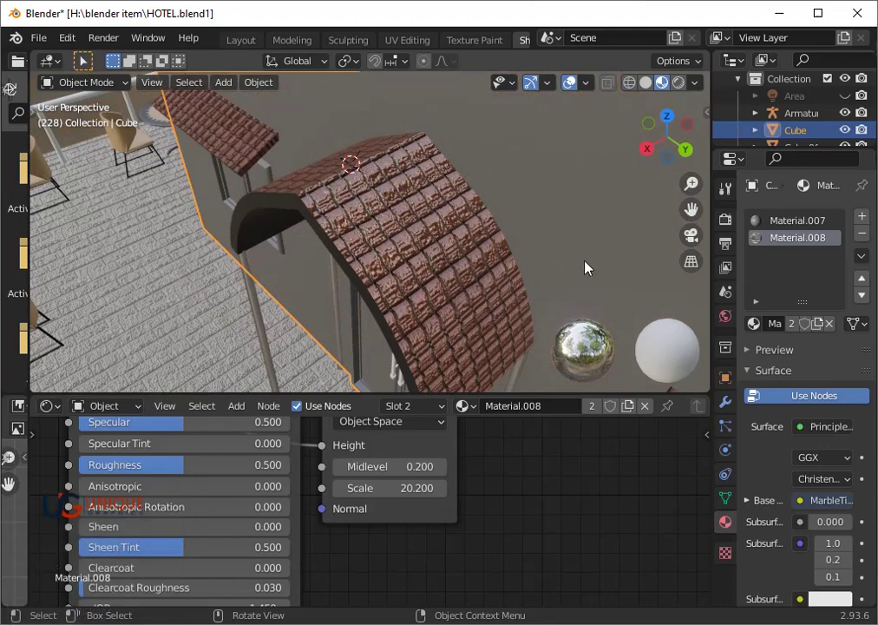
- Set the Render Engine to Cycles and show the viewport in Rendered shading
click(730, 232)
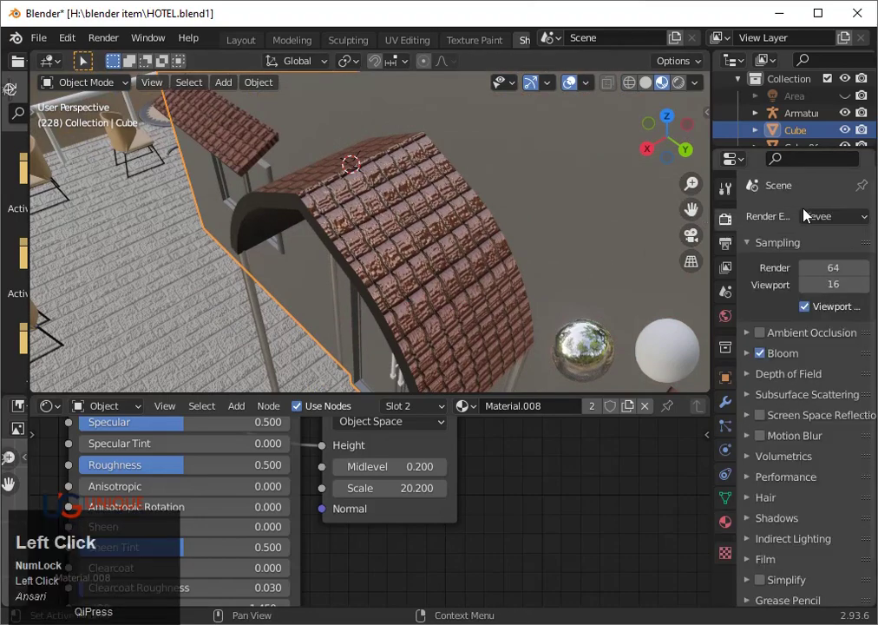
click(690, 91)
click(814, 222)
scroll(down, 3)
key(alt+h)
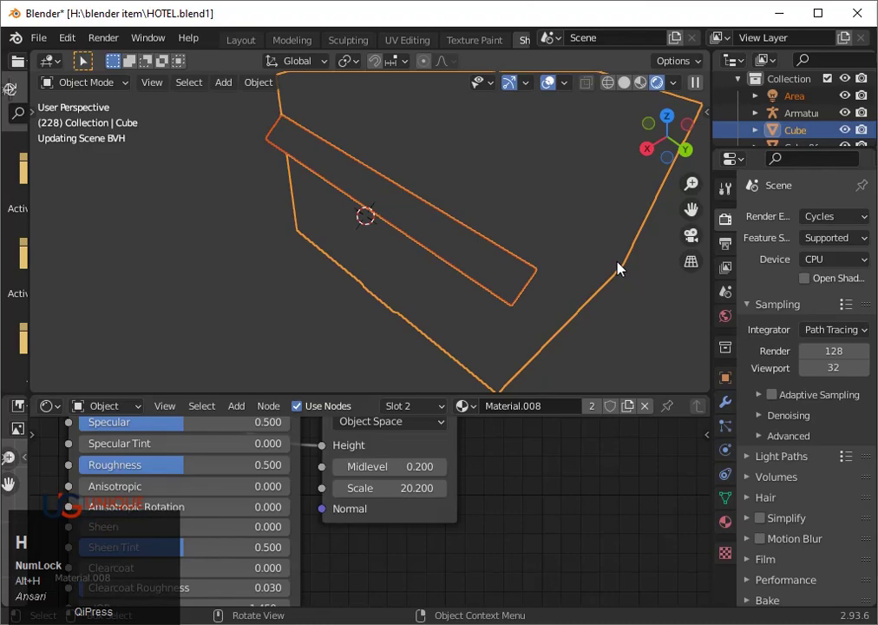
- Orbit and zoom the Cycles preview around the hotel in close to the tiled arch roof
scroll(down, 3)
click(625, 255)
scroll(down, 3)
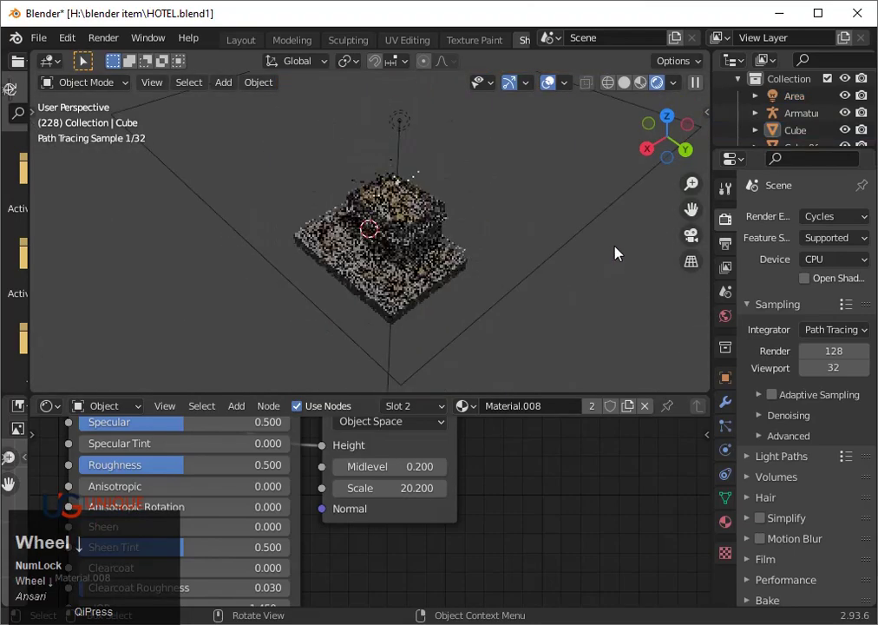
drag(559, 283, 471, 291)
scroll(up, 3)
middle_click(400, 312)
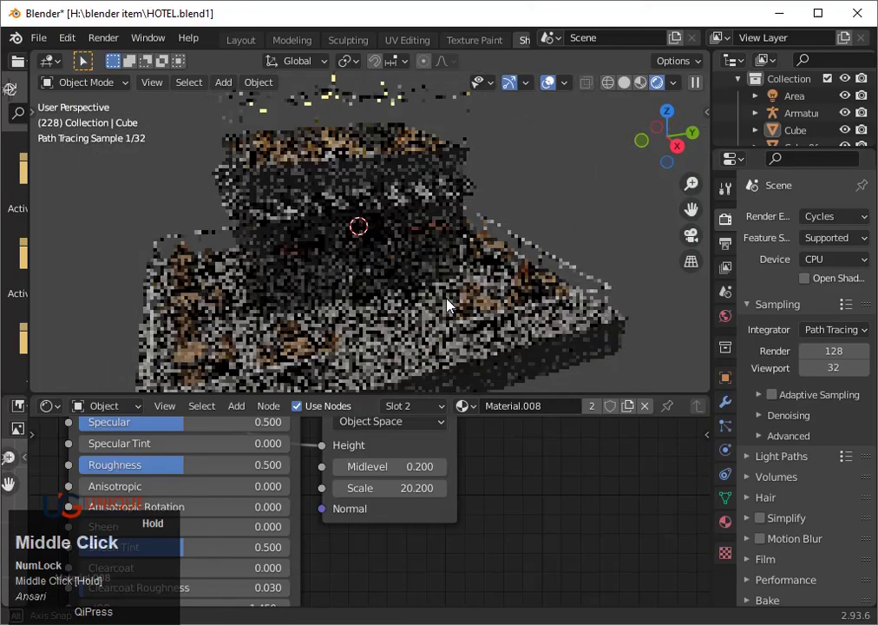
scroll(up, 3)
drag(369, 285, 404, 282)
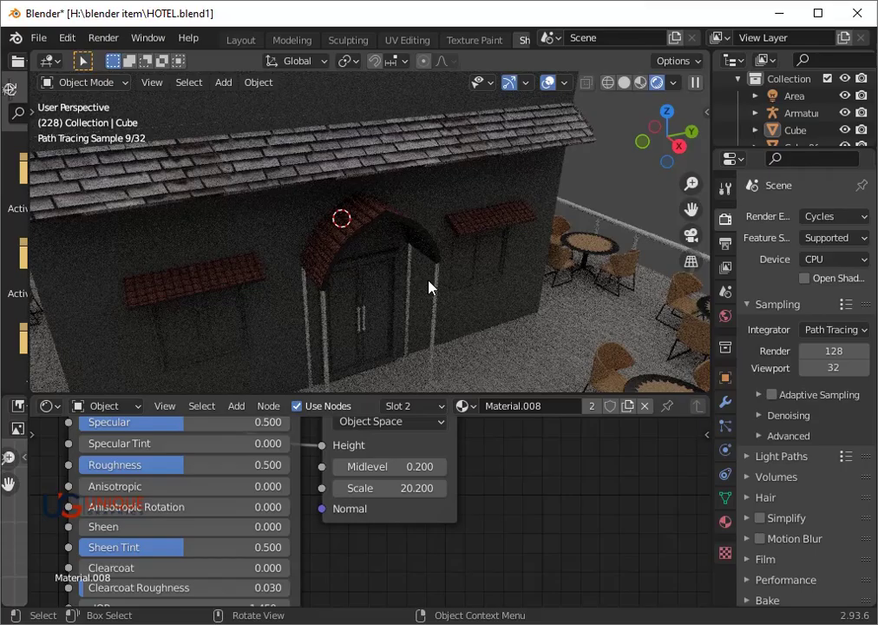
scroll(up, 3)
drag(484, 260, 409, 296)
scroll(up, 3)
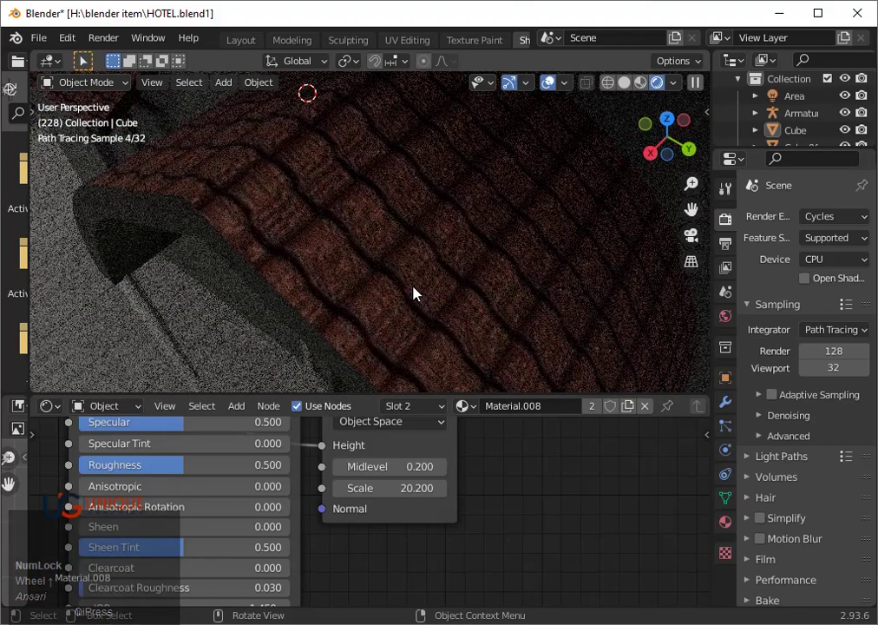
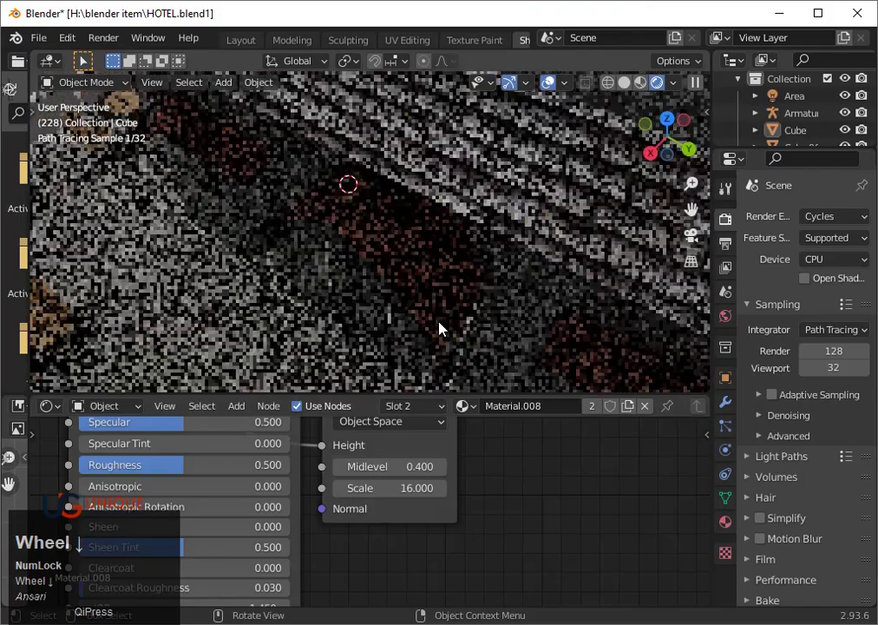
- Frame the hotel front and select the entrance pillars so Material.009 shows in the Shader Editor
drag(412, 338, 506, 453)
scroll(down, 3)
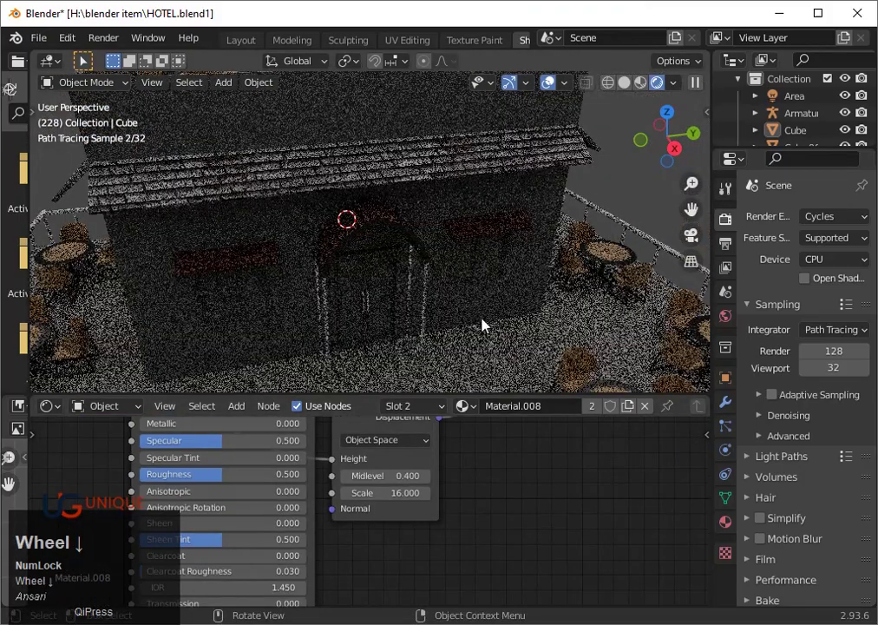
click(427, 317)
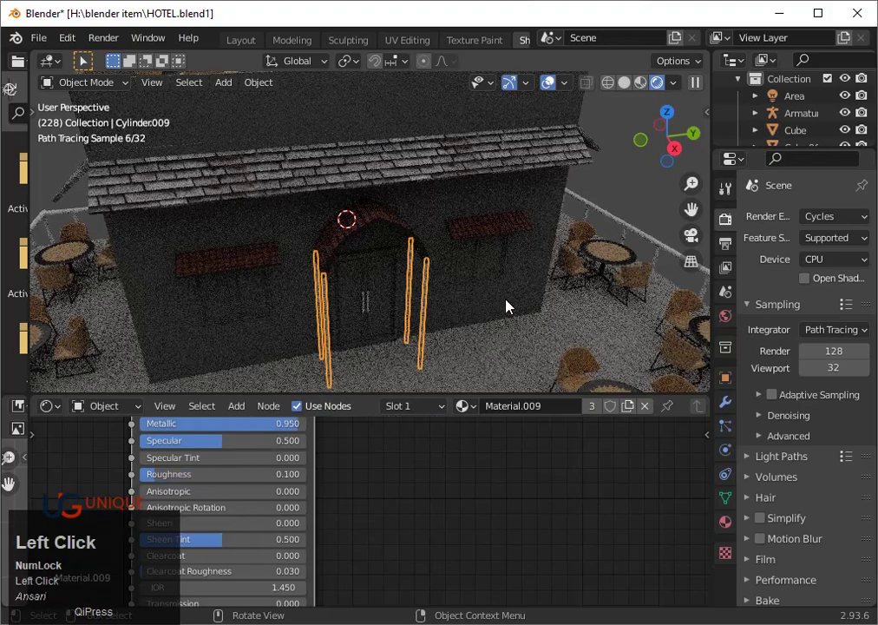
scroll(up, 3)
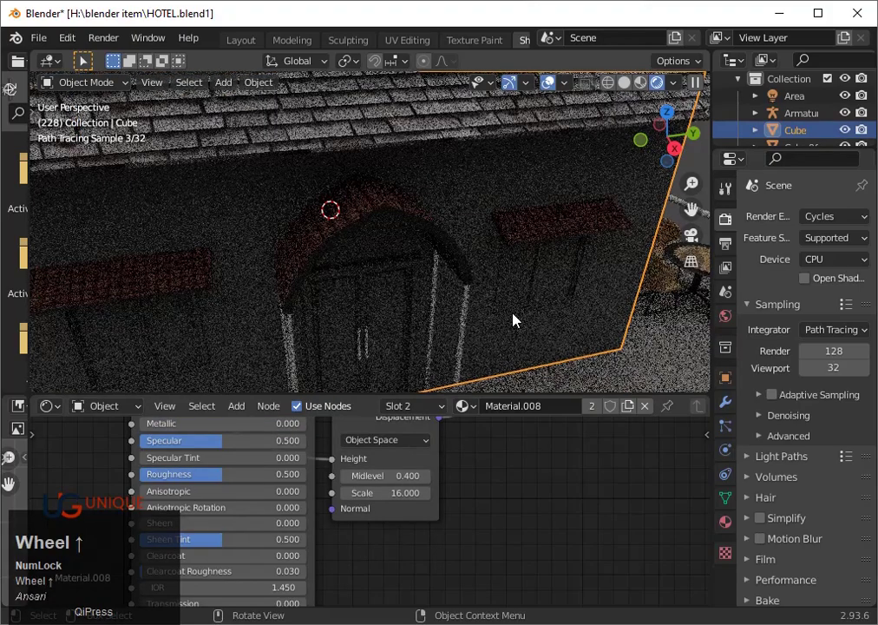
scroll(up, 3)
middle_click(649, 357)
scroll(down, 3)
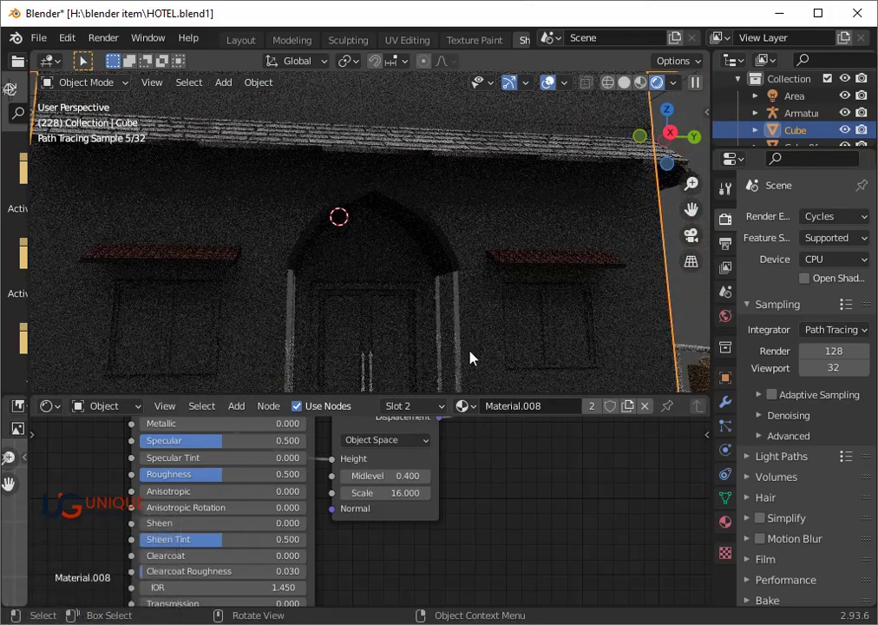
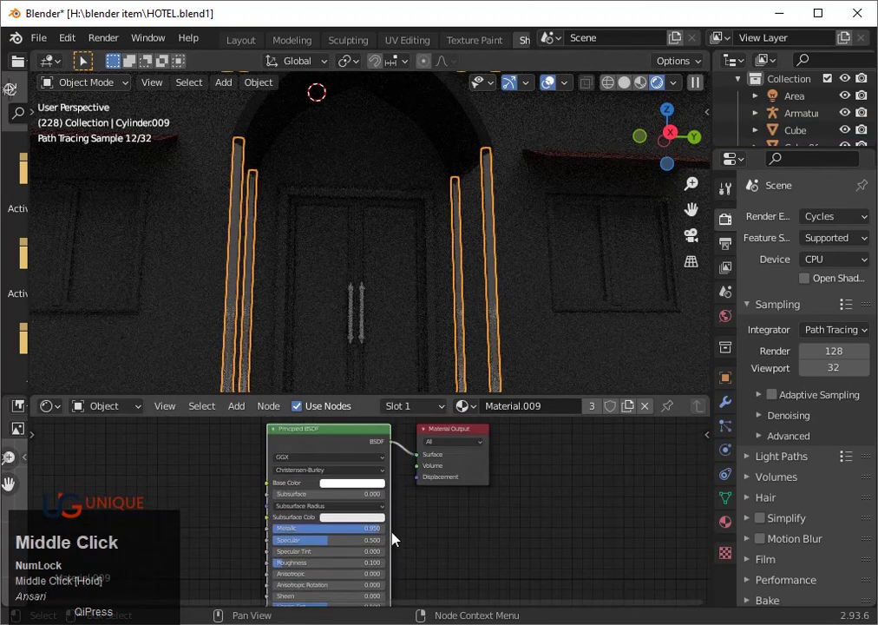
- Frame the whole storefront and select the doorway pillars Cylinder.009
scroll(up, 3)
click(378, 484)
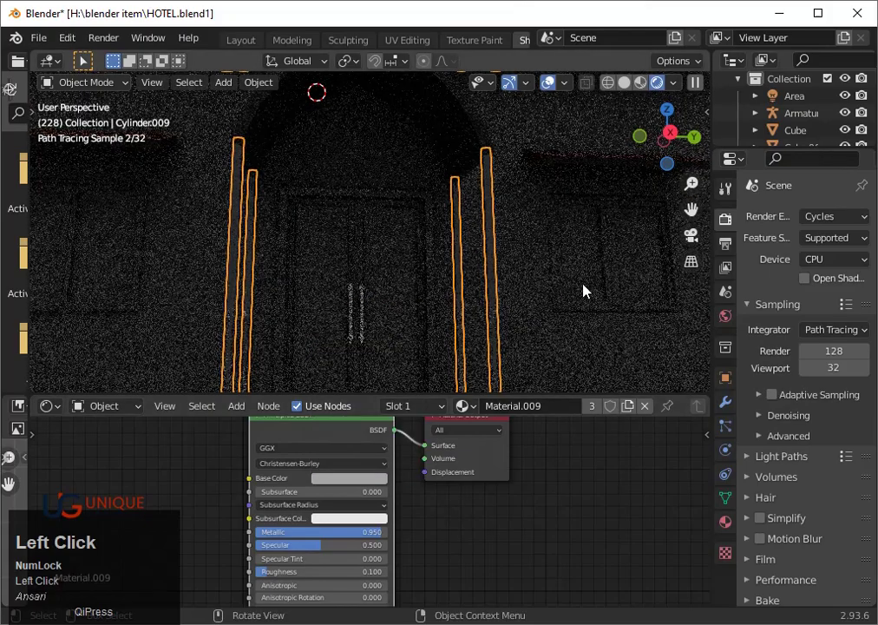
scroll(down, 3)
drag(523, 315, 574, 357)
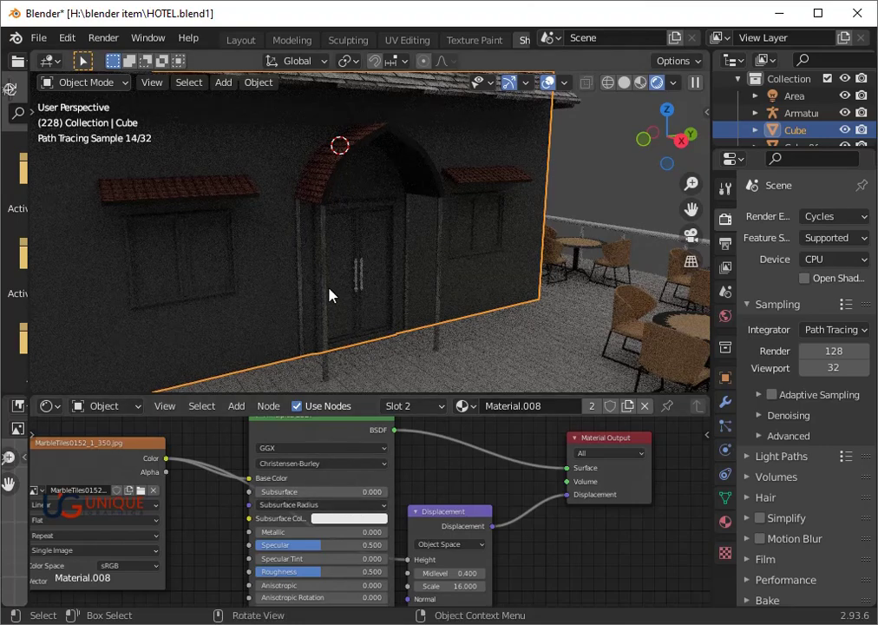
drag(335, 296, 591, 191)
click(591, 191)
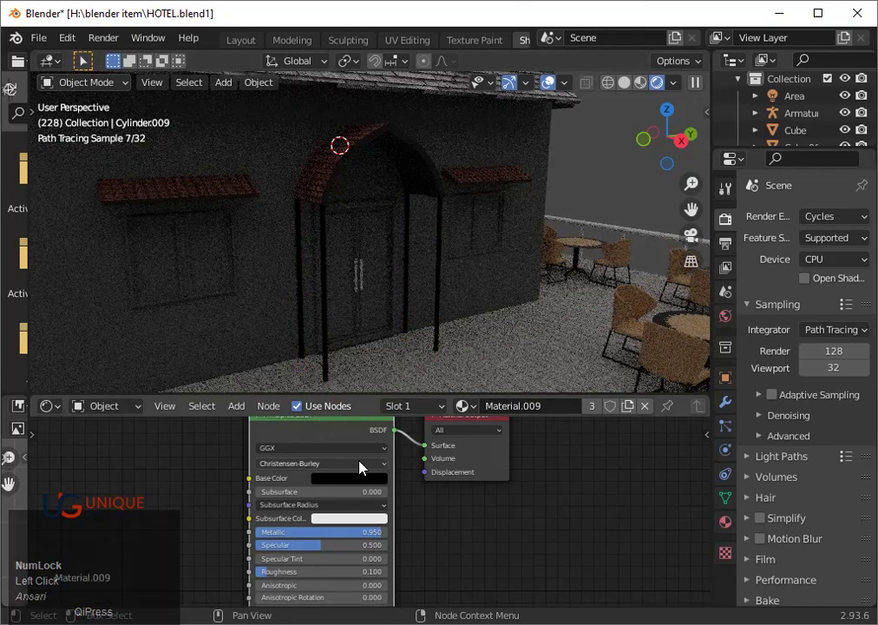
- Set the pillars' Material.009 base colour to a near-black dark red on the HSV wheel
click(362, 480)
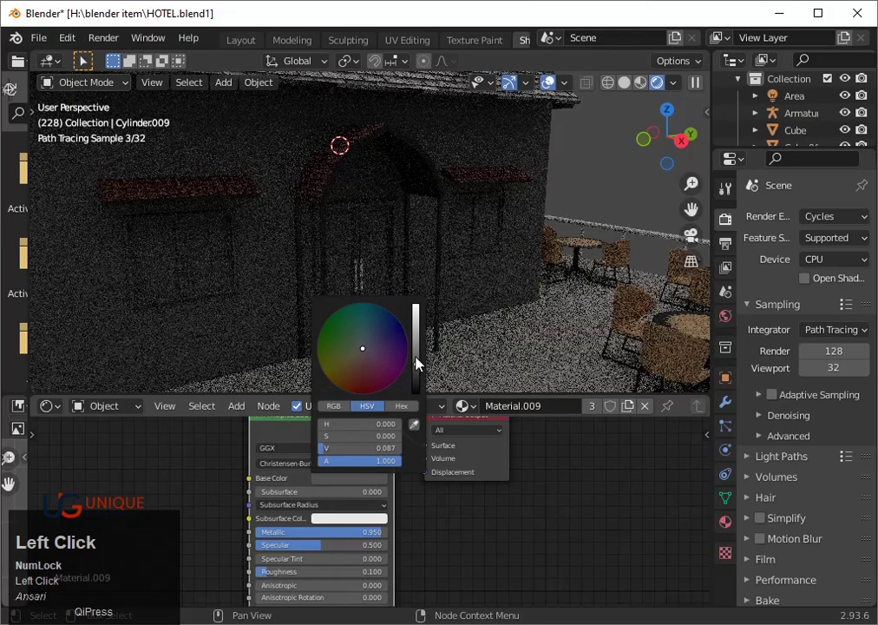
click(421, 354)
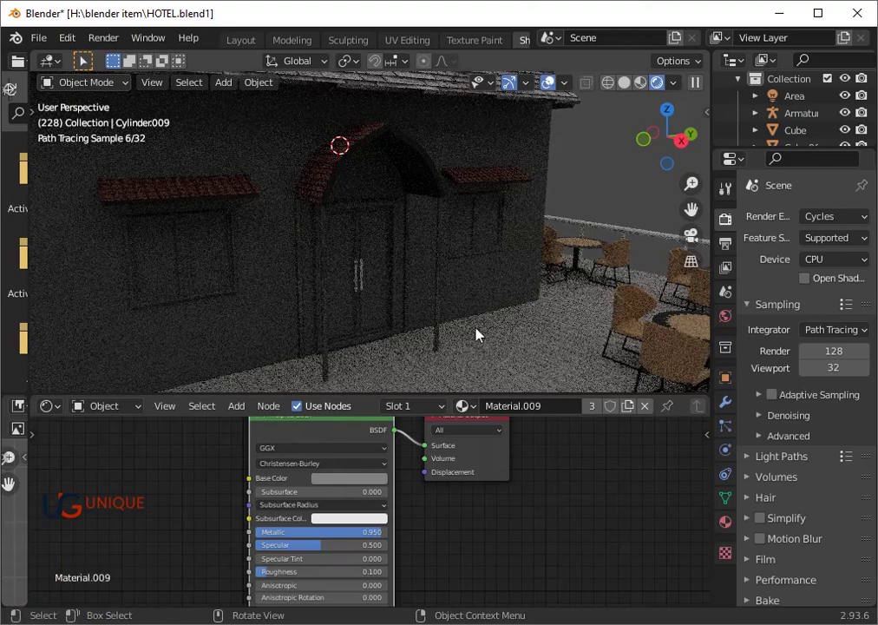
click(368, 490)
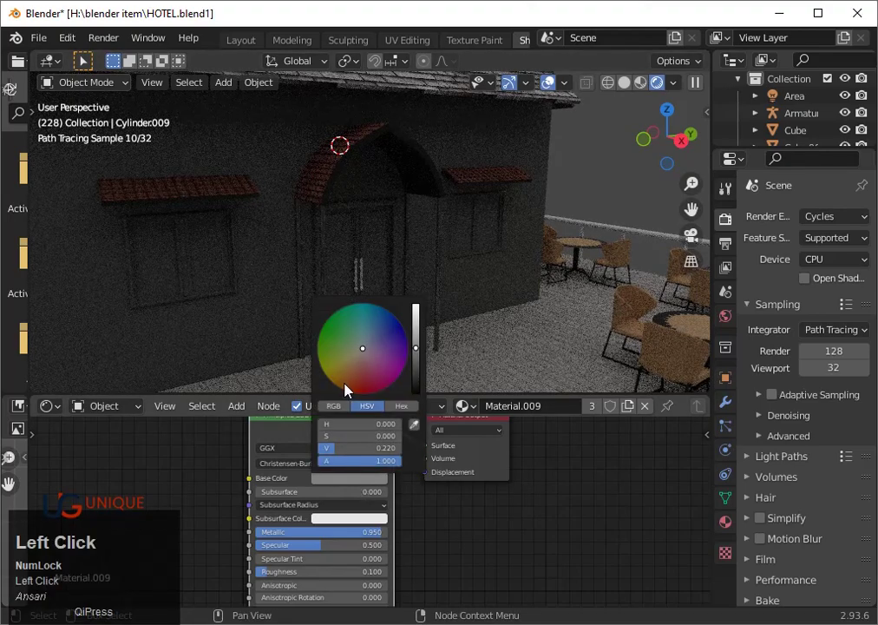
click(356, 388)
click(363, 384)
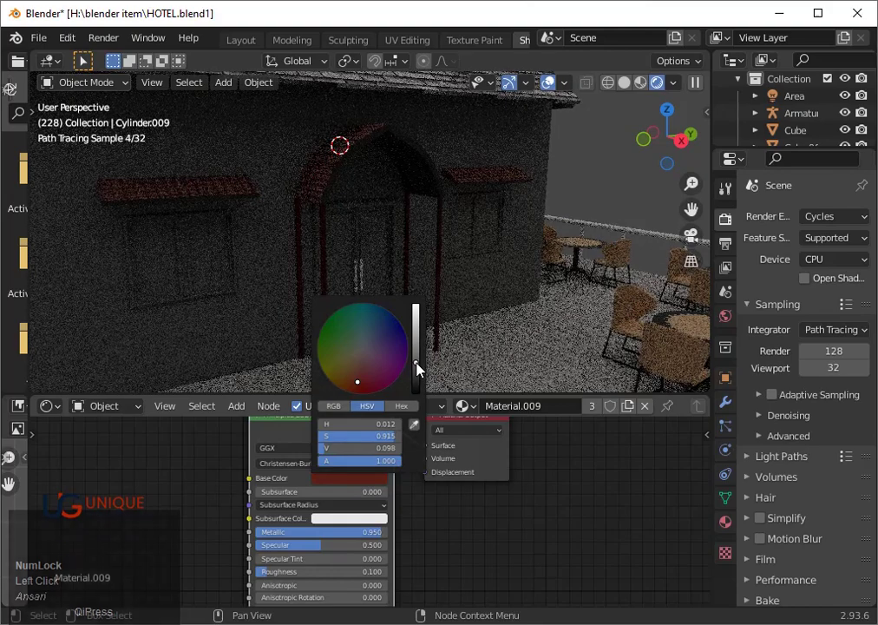
click(355, 380)
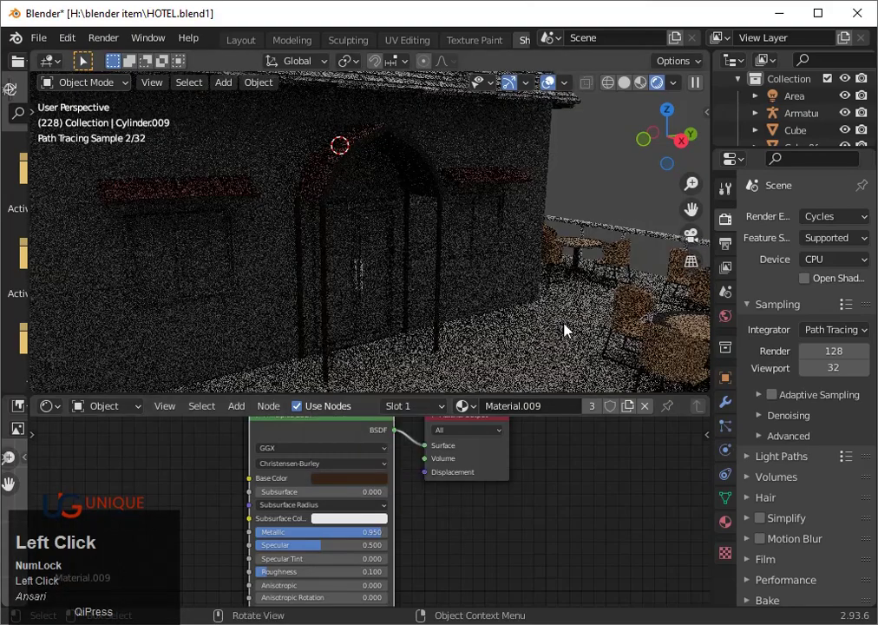
scroll(down, 3)
scroll(down, 3)
drag(604, 217, 421, 188)
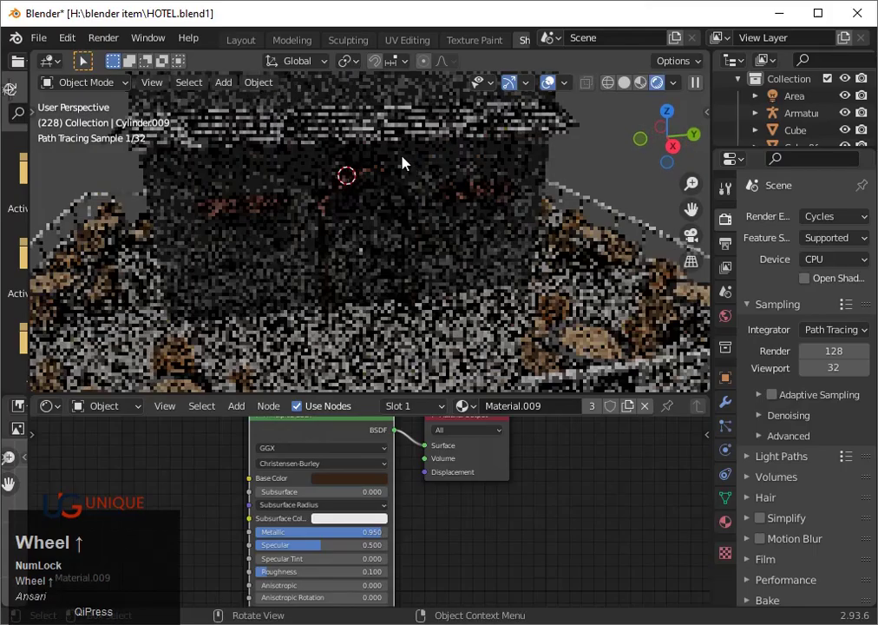
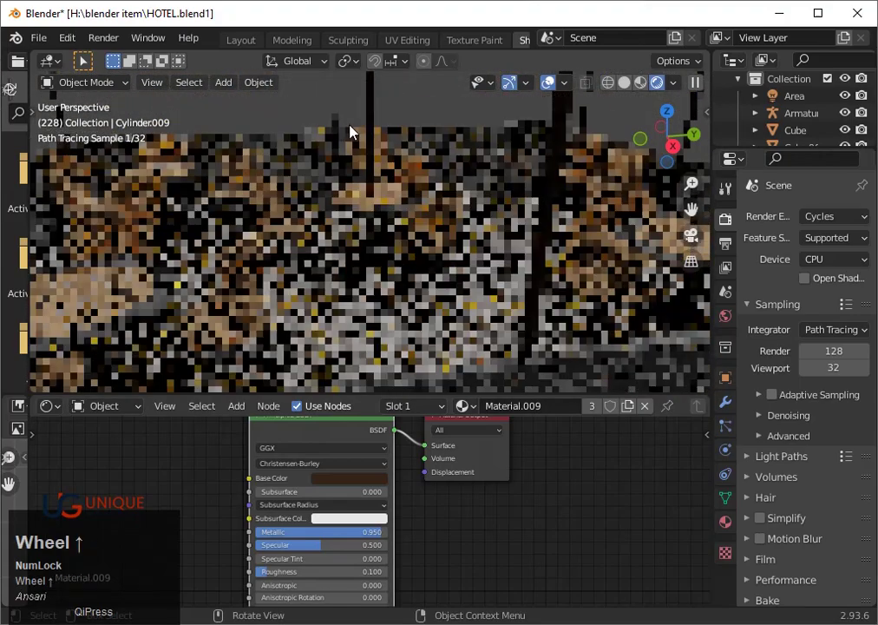
- Inspect the rooftop poles and roof overhang, ending in a straight front view of the hotel
click(558, 203)
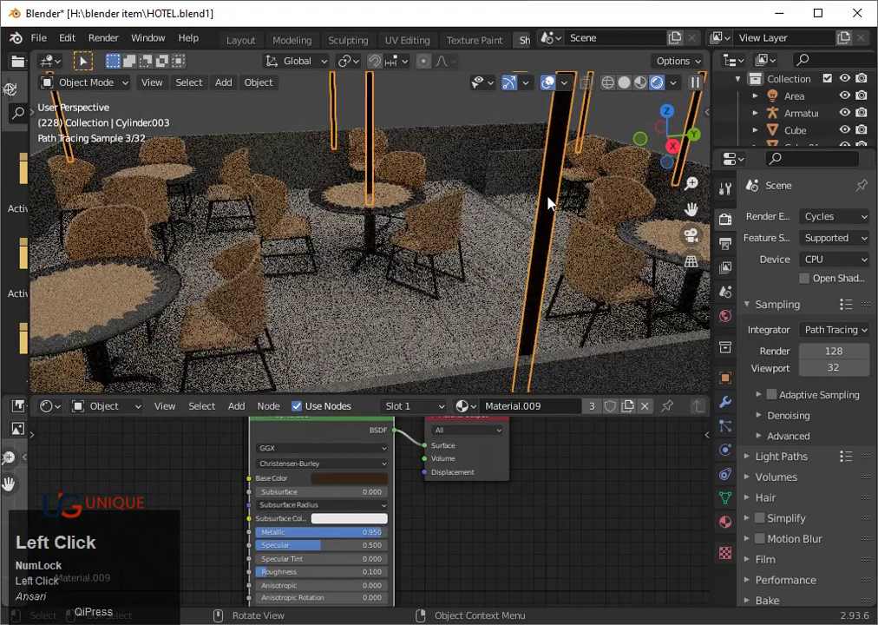
key(3)
scroll(up, 3)
drag(442, 237, 427, 216)
scroll(down, 3)
scroll(up, 3)
drag(420, 328, 412, 282)
click(412, 282)
key(h)
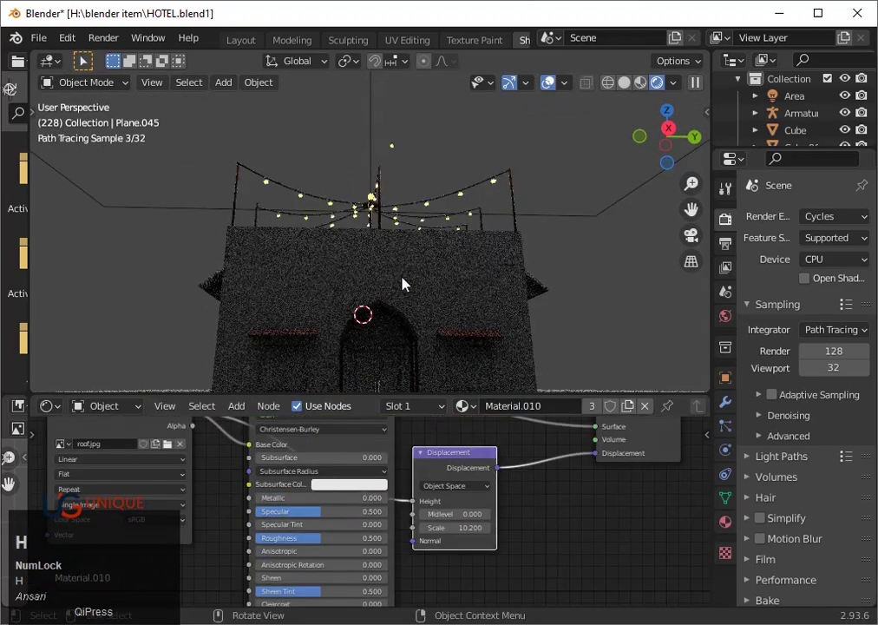
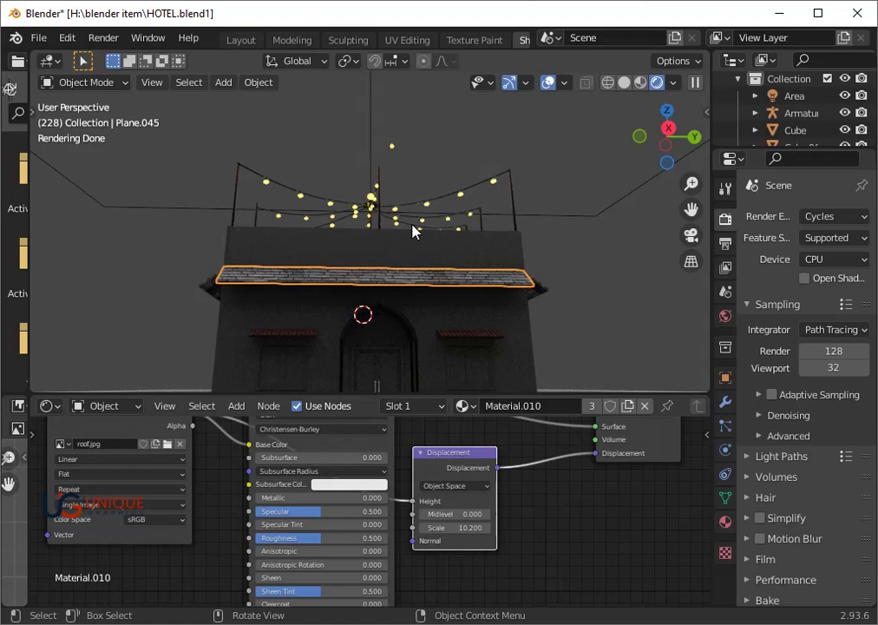
- Save the hotel scene as HOTEL.blend
key(ctrl+s)
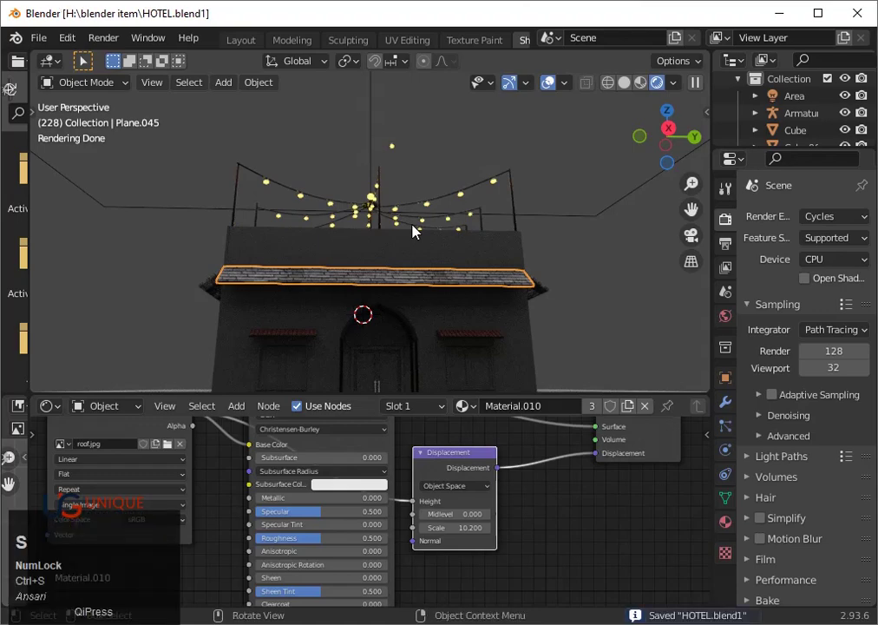
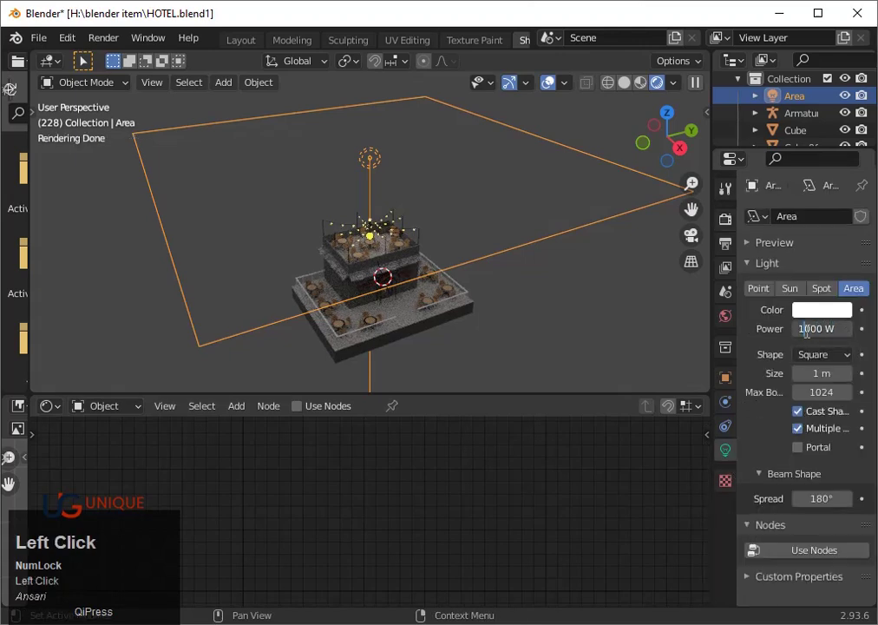
- Raise the Area light power from 1000 W to 2000 W, then to 3000 W
key(2)
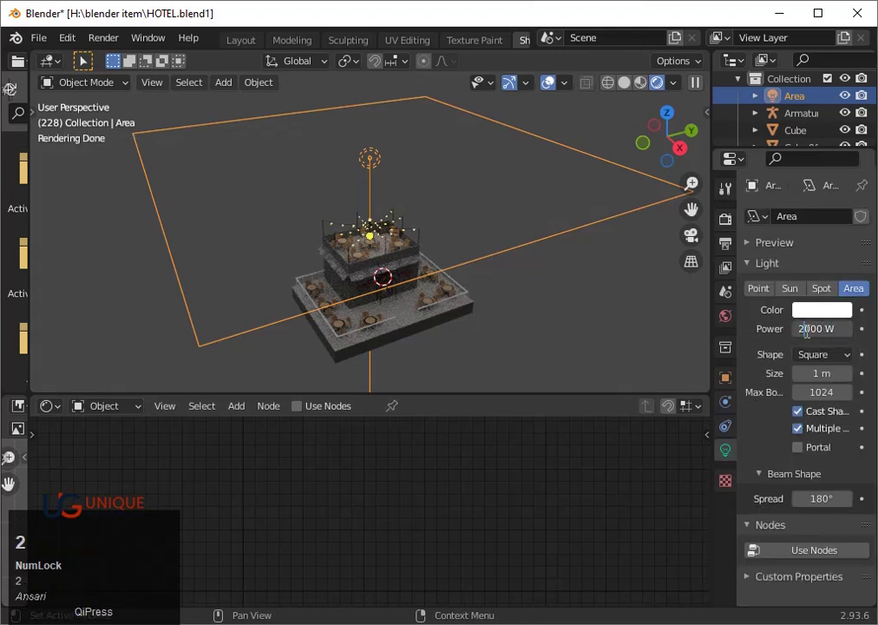
key(Return)
scroll(up, 3)
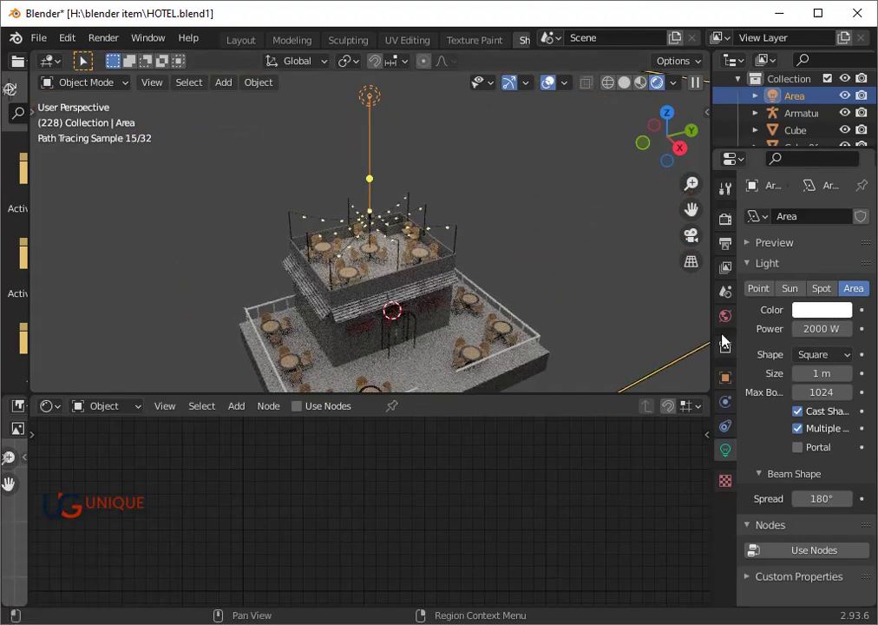
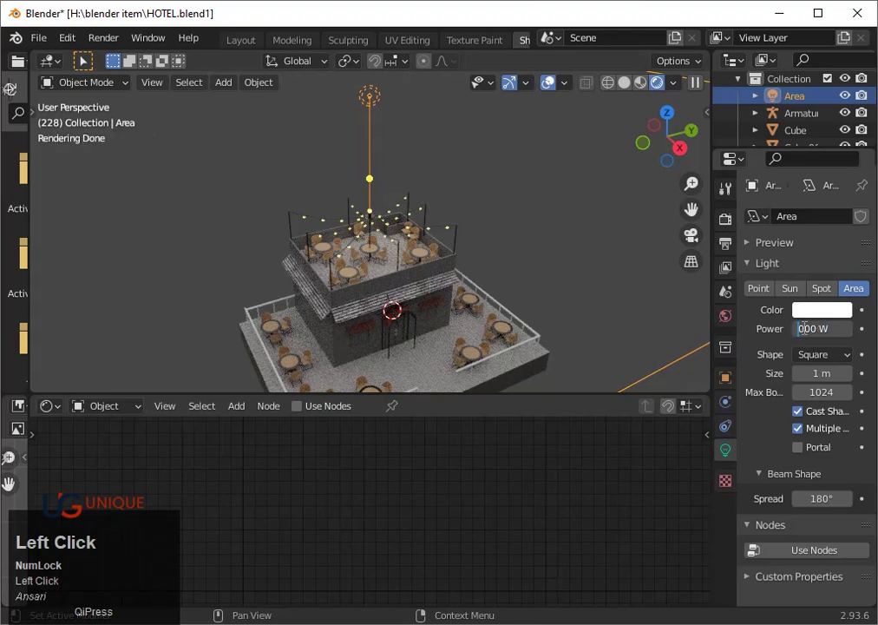
key(3)
key(Return)
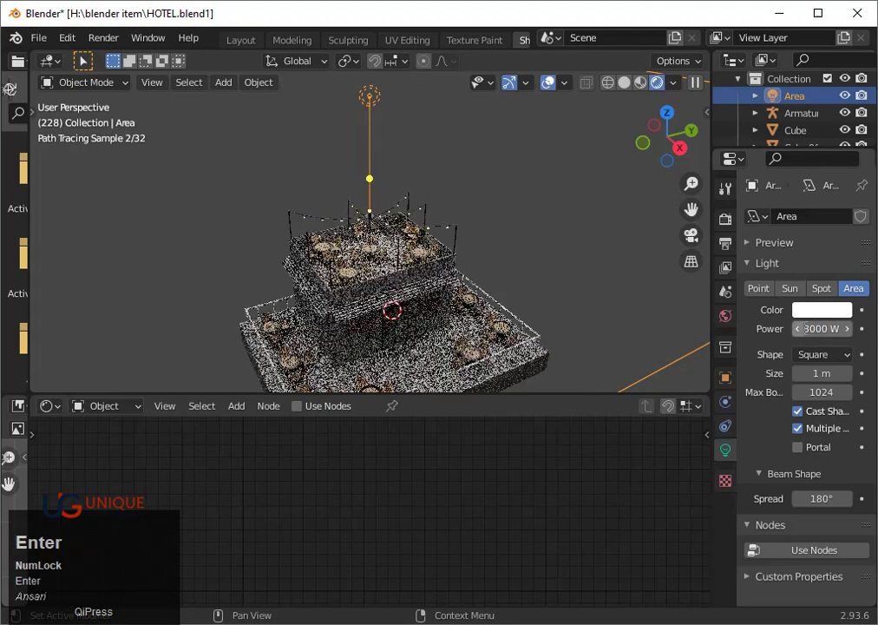
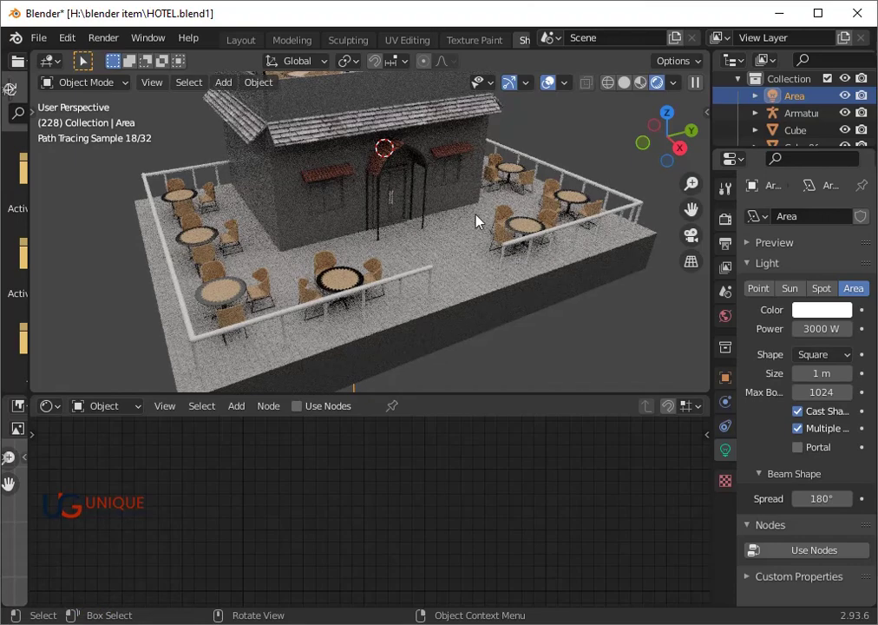
- Link the pillars' Material.009 to the terrace railing Cube.002, then select the building wall
click(384, 207)
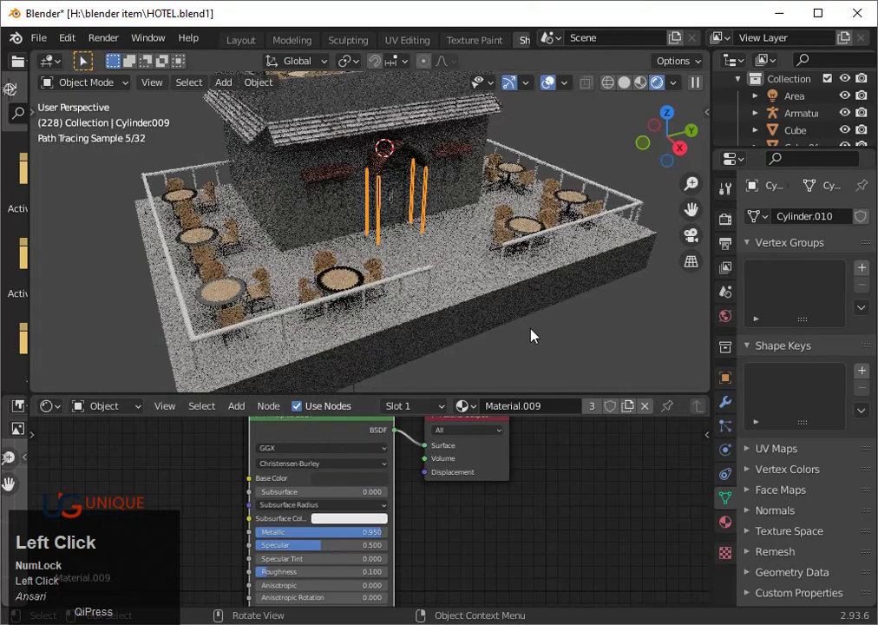
click(541, 341)
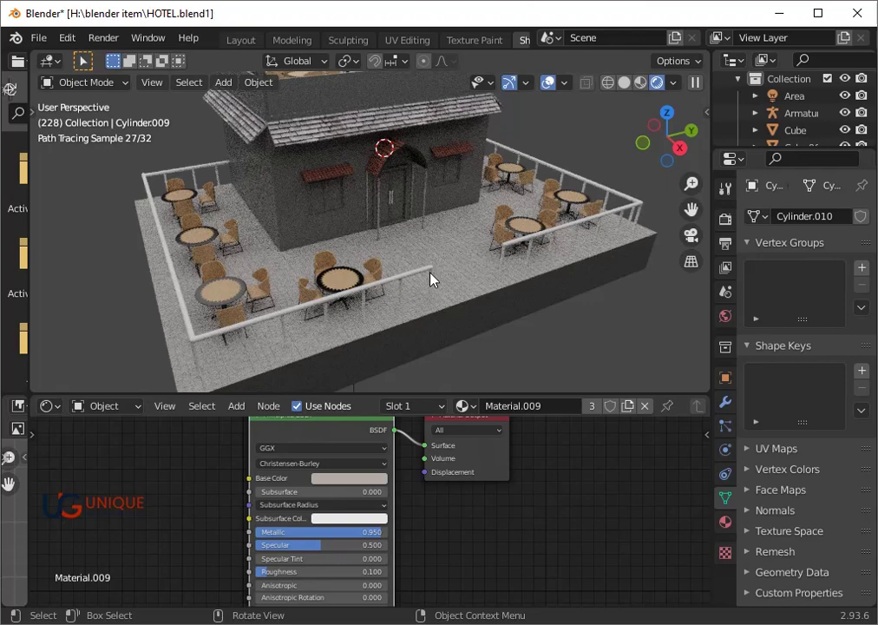
click(434, 278)
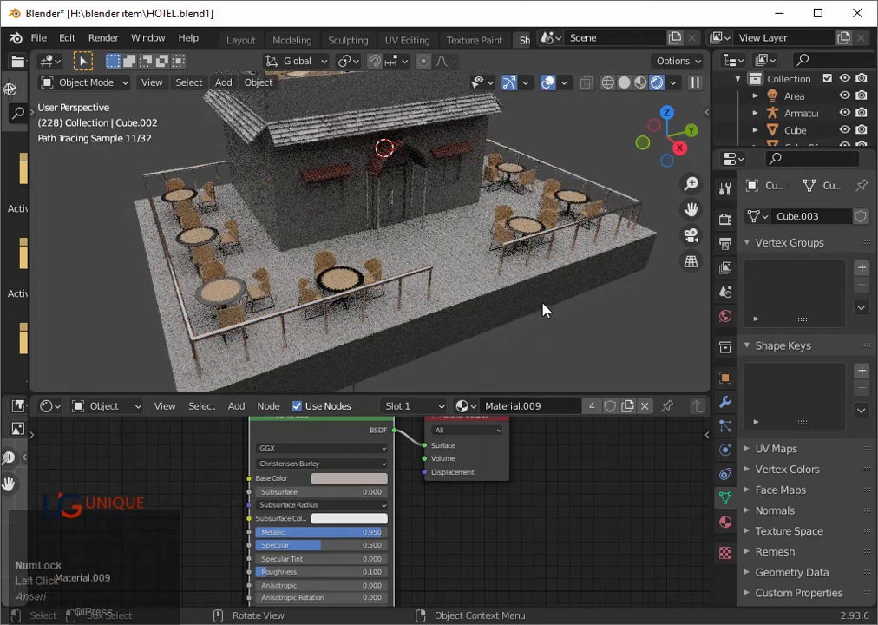
scroll(up, 3)
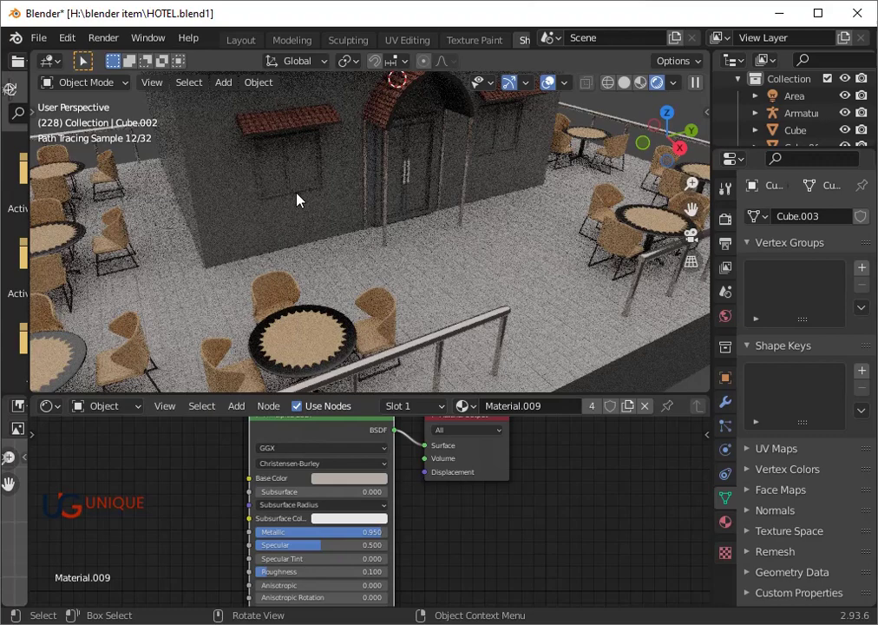
click(303, 199)
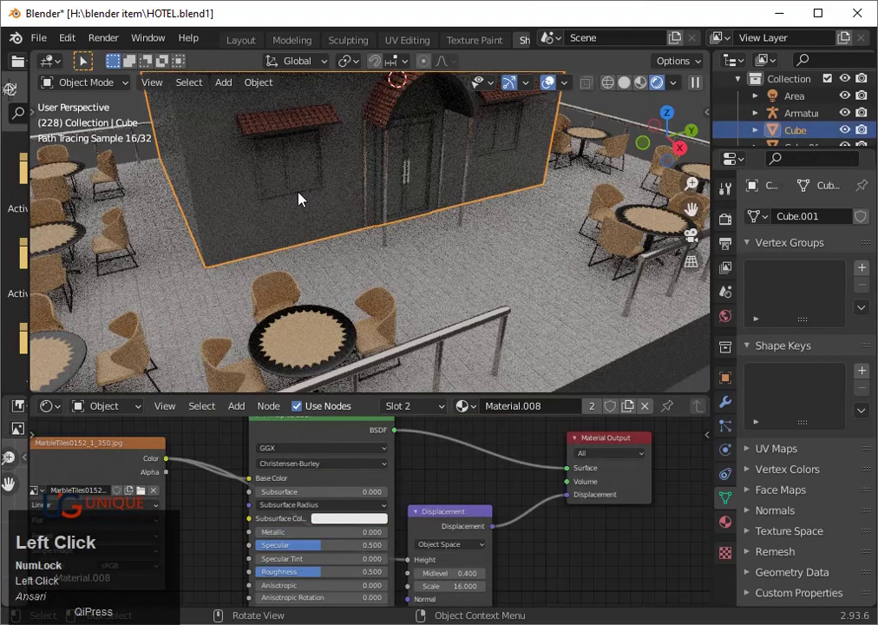
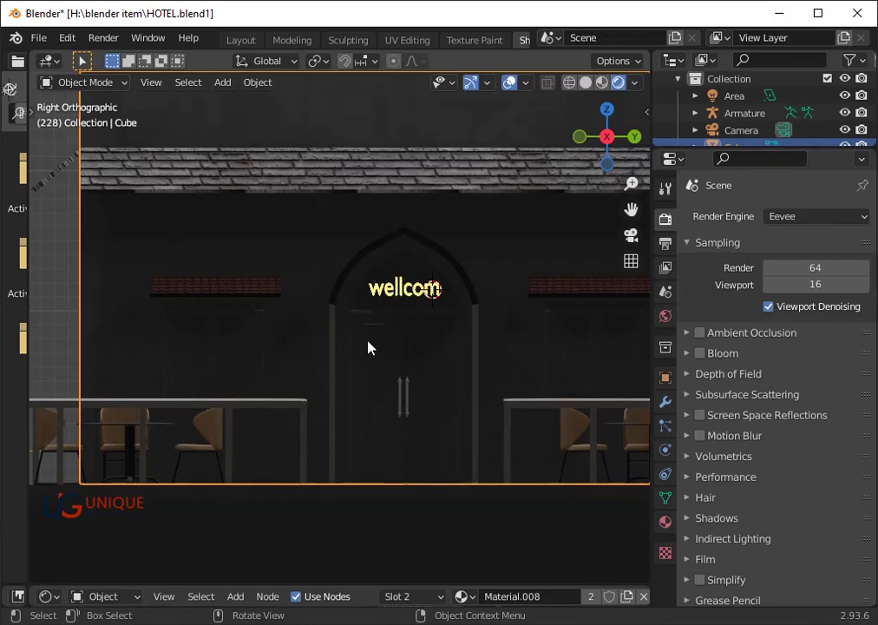
- Enter Edit Mode on the hotel wall mesh and view it from the right side
key(Tab)
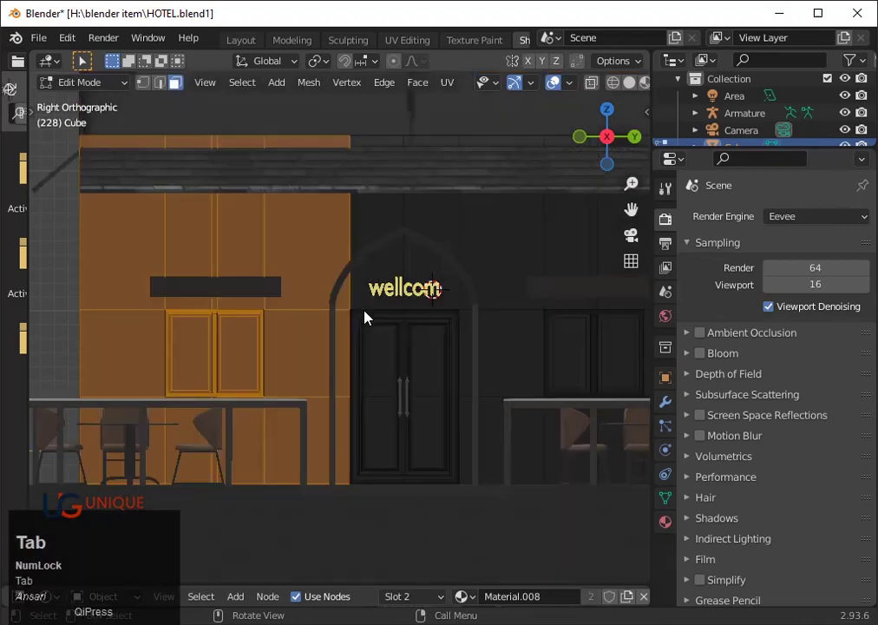
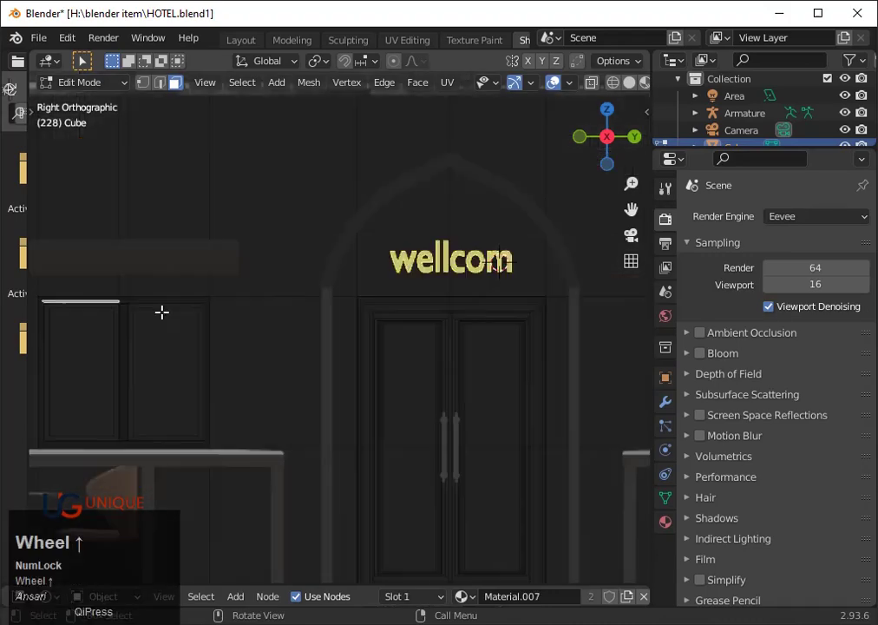
key(`)
key(3)
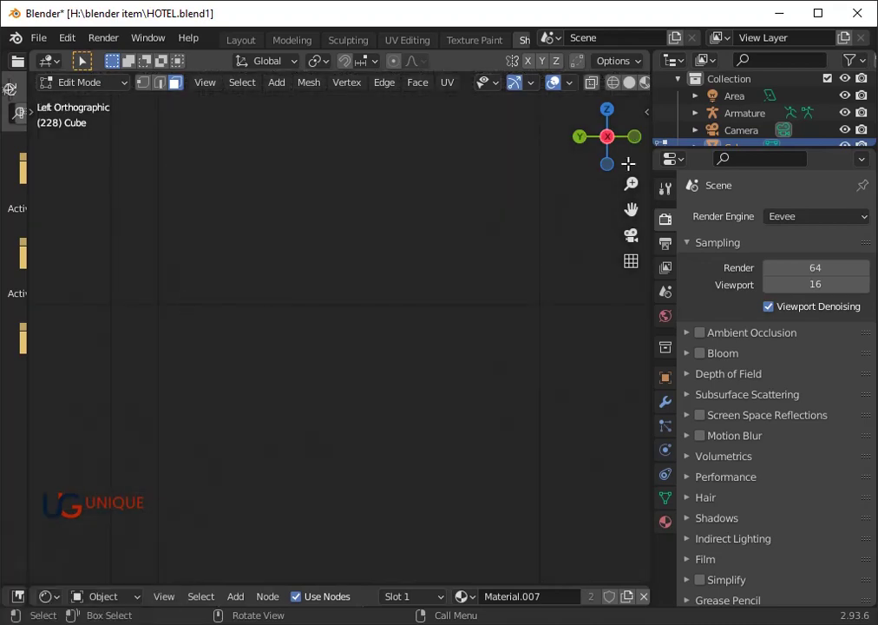
click(612, 143)
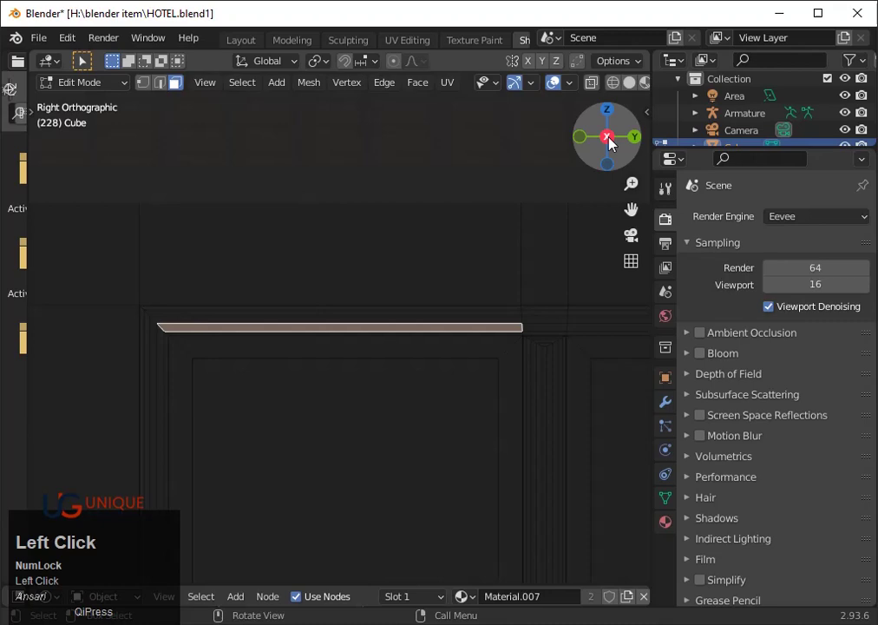
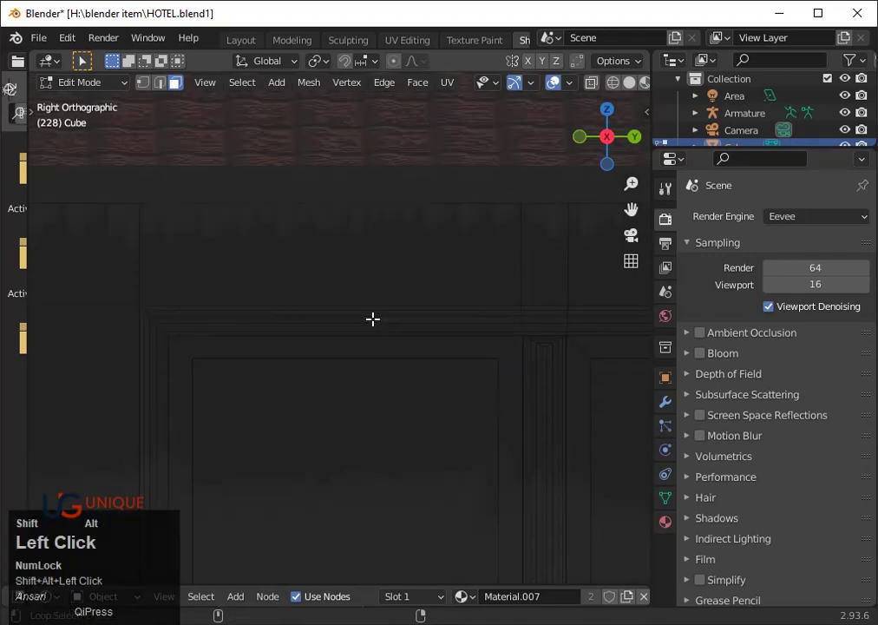
- Zoom around the door frame trim faces and undo a stray edit
scroll(down, 3)
scroll(down, 3)
scroll(up, 3)
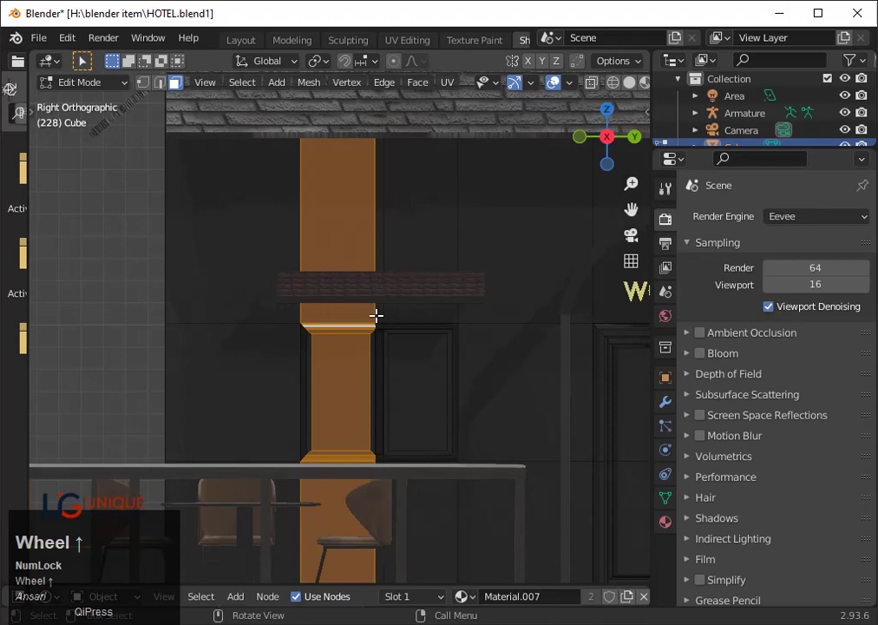
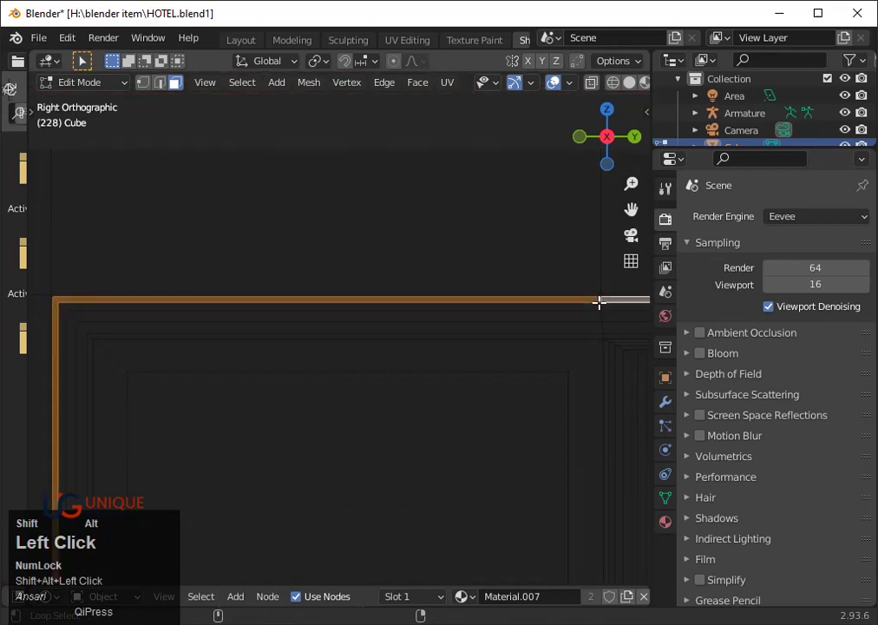
scroll(down, 3)
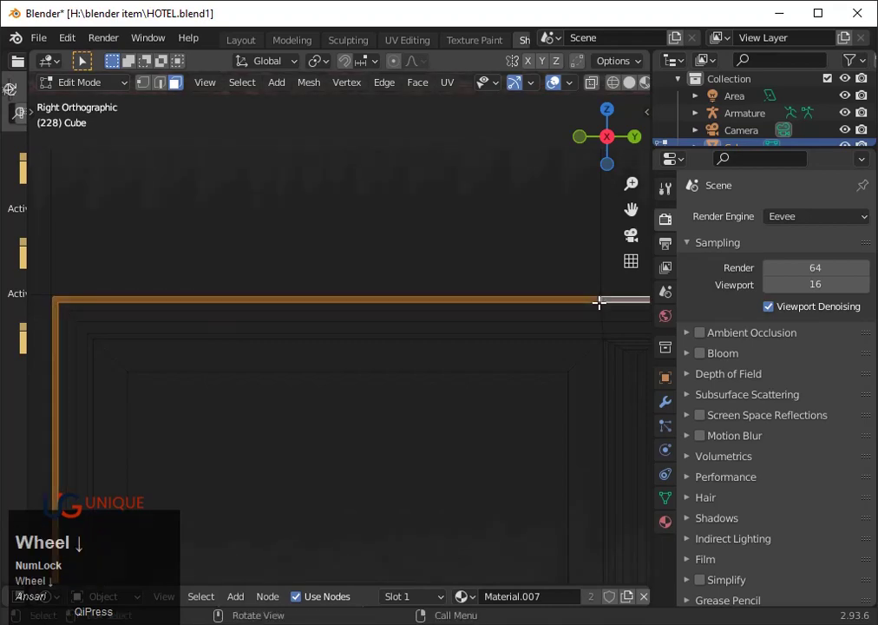
scroll(up, 3)
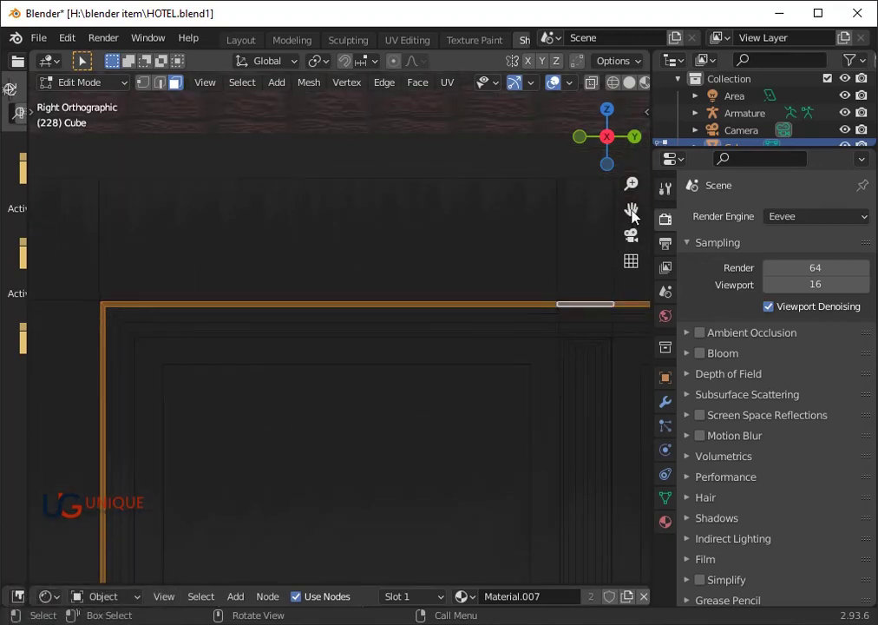
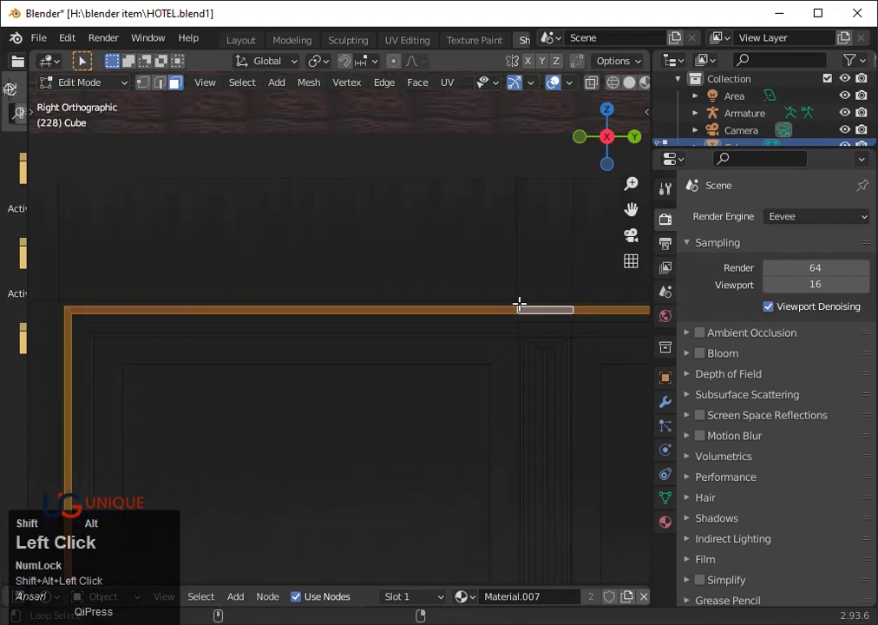
key(ctrl+z)
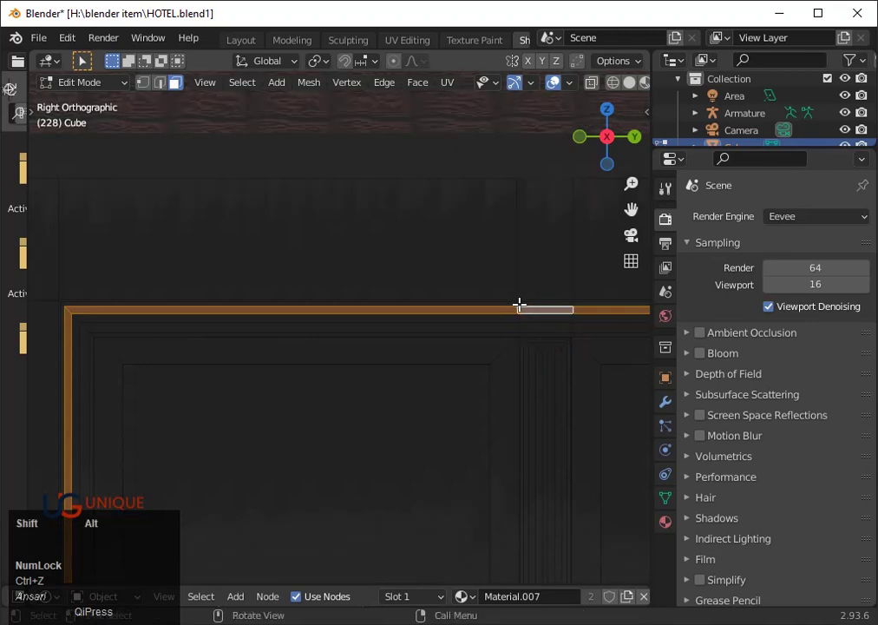
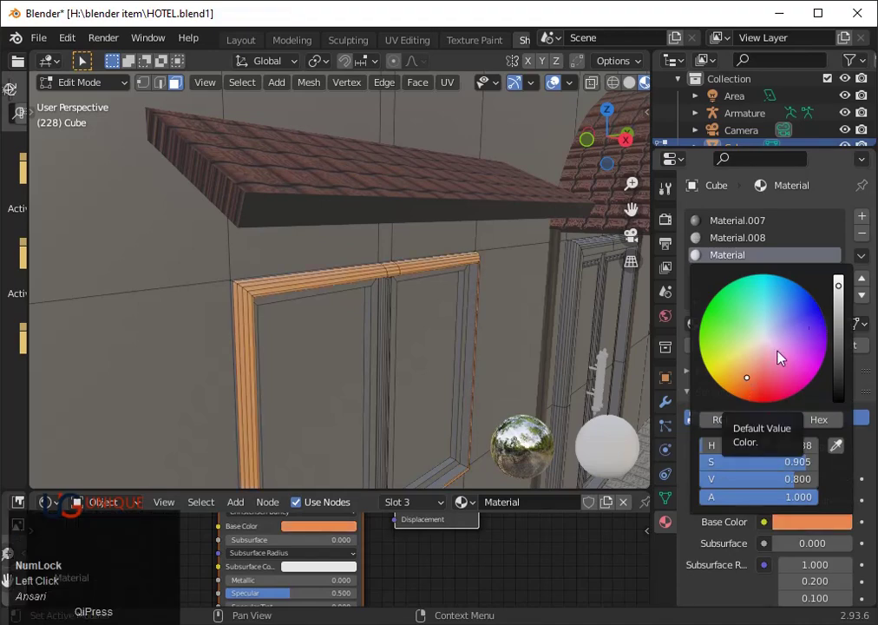
- Set the door frame trim material's base colour to a dark brick red
click(751, 379)
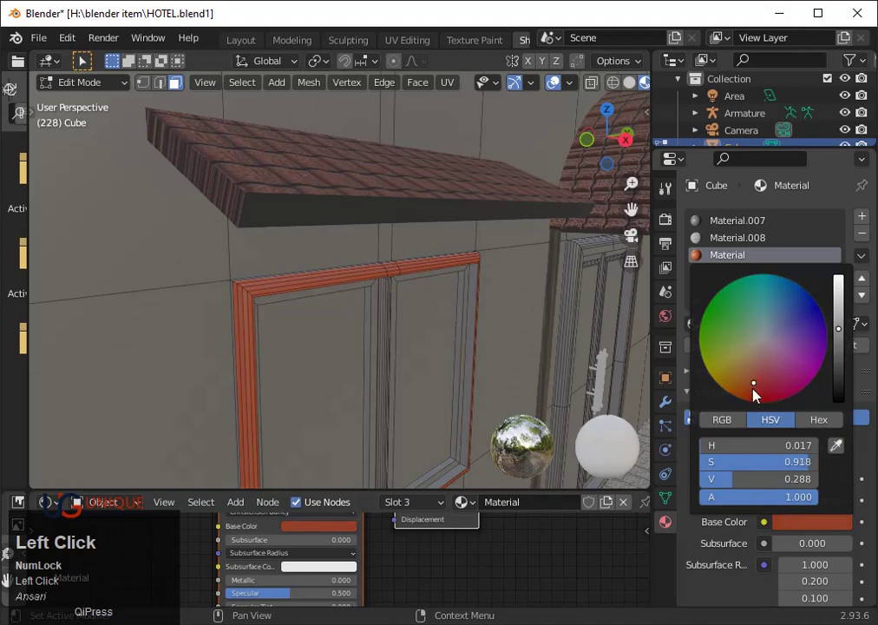
click(773, 385)
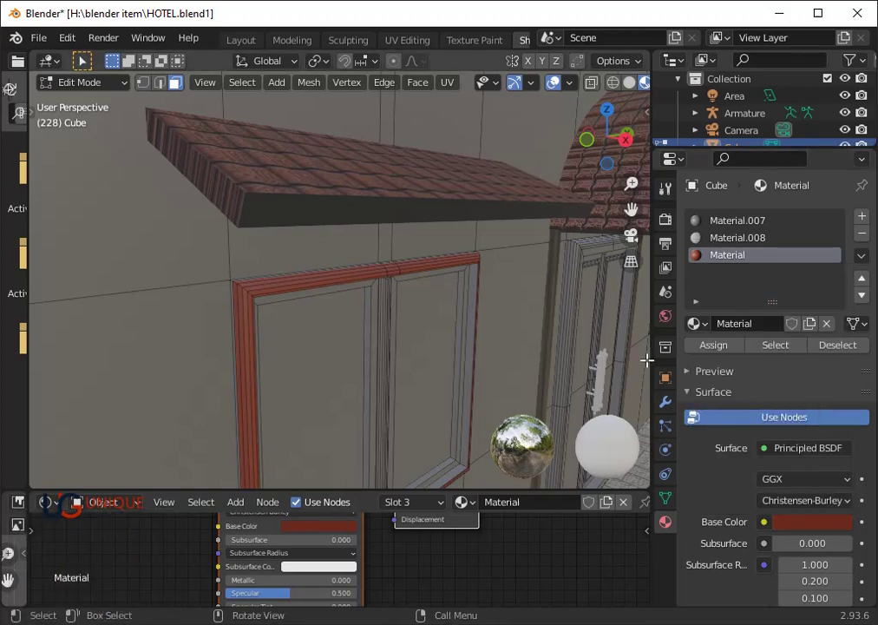
- Set the red trim material to metallic 0.5 and roughness 0.3, leaving anisotropic unchanged
scroll(down, 3)
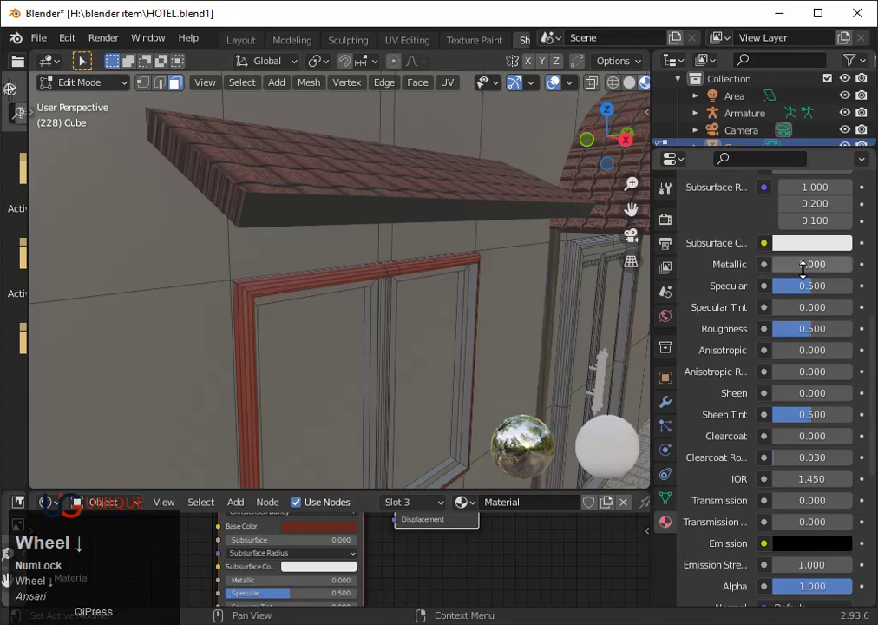
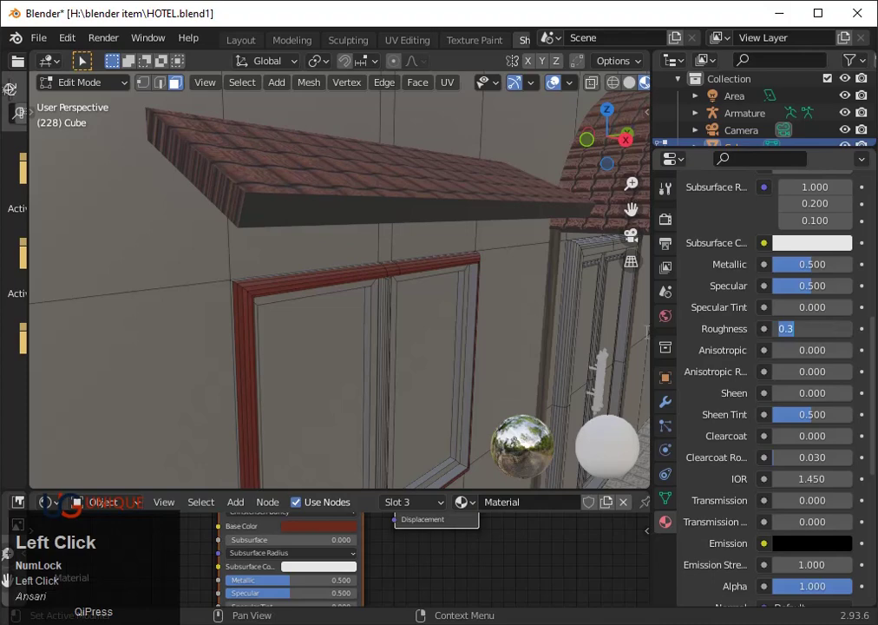
scroll(up, 3)
key(Tab)
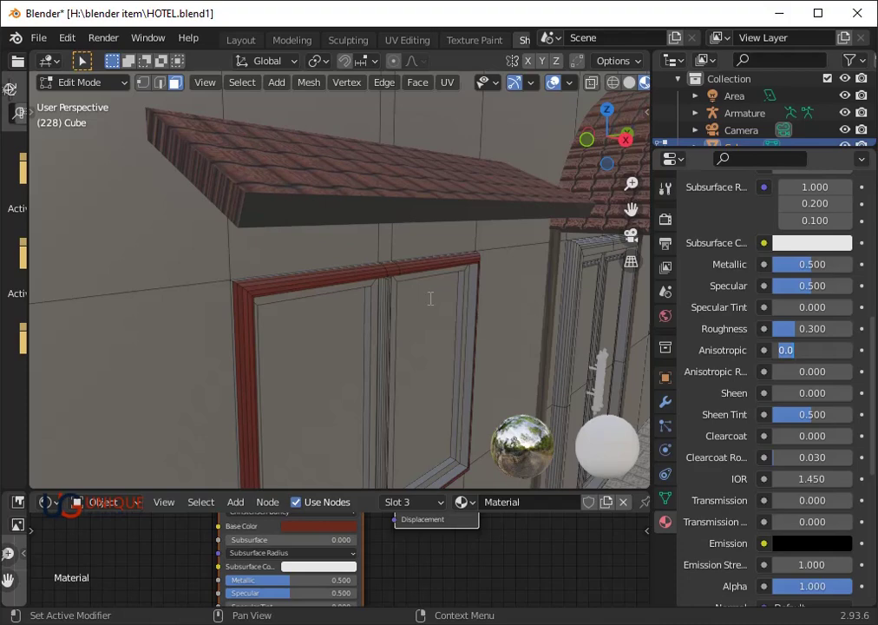
key(Tab)
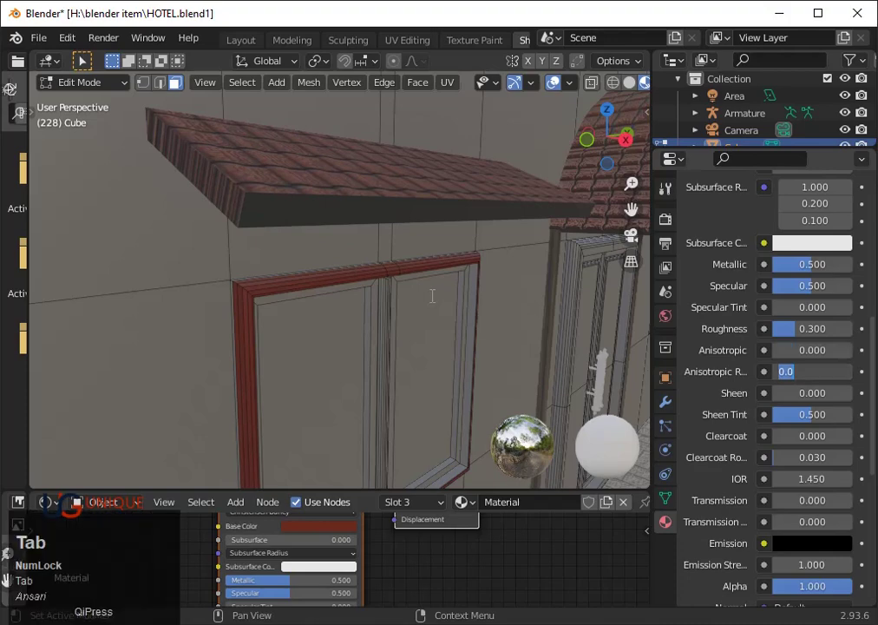
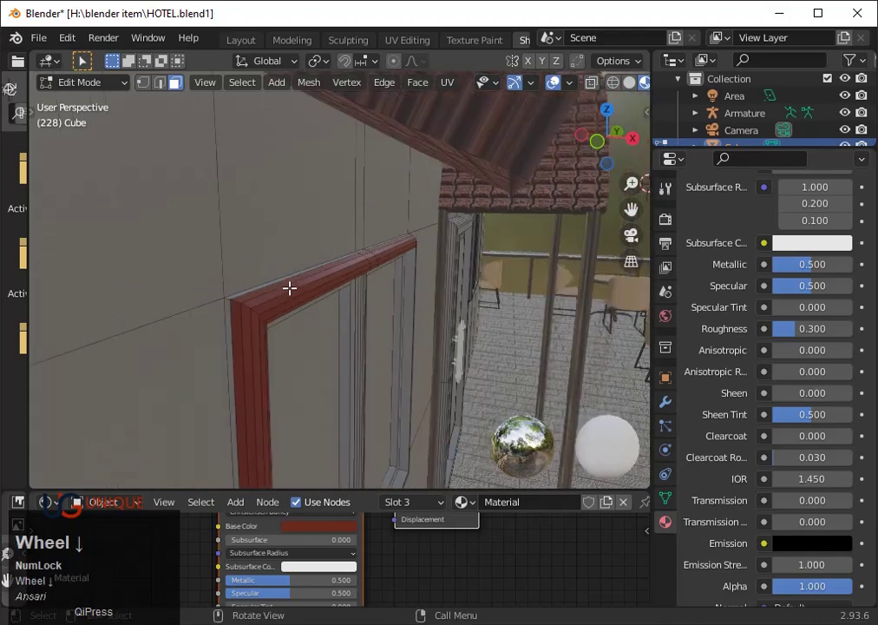
scroll(up, 3)
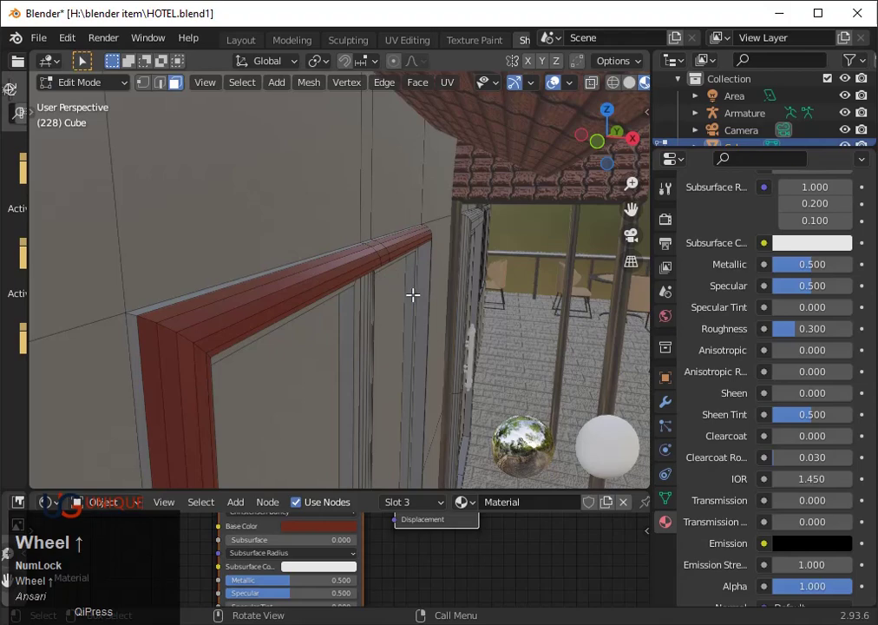
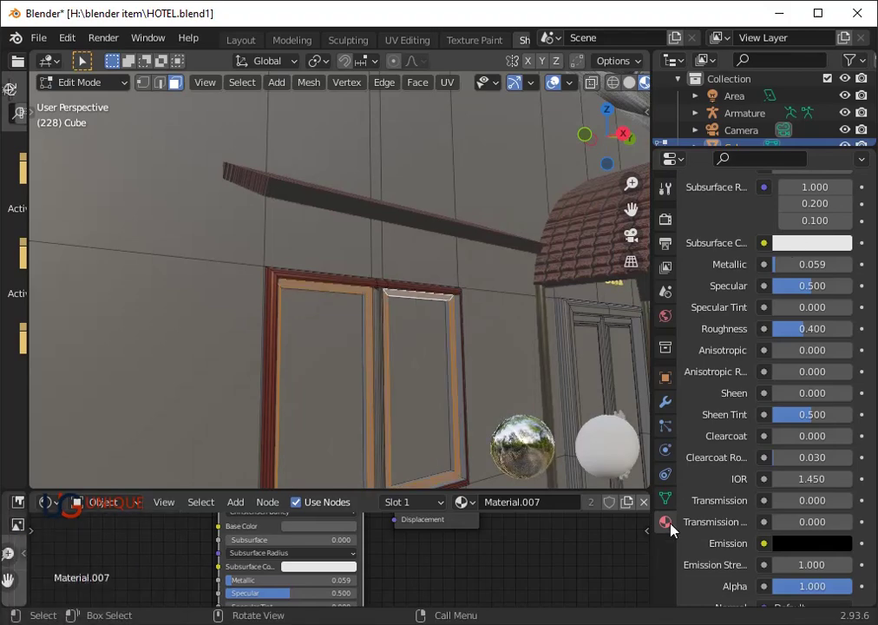
- Add an empty fourth material slot to the hotel Cube
scroll(up, 3)
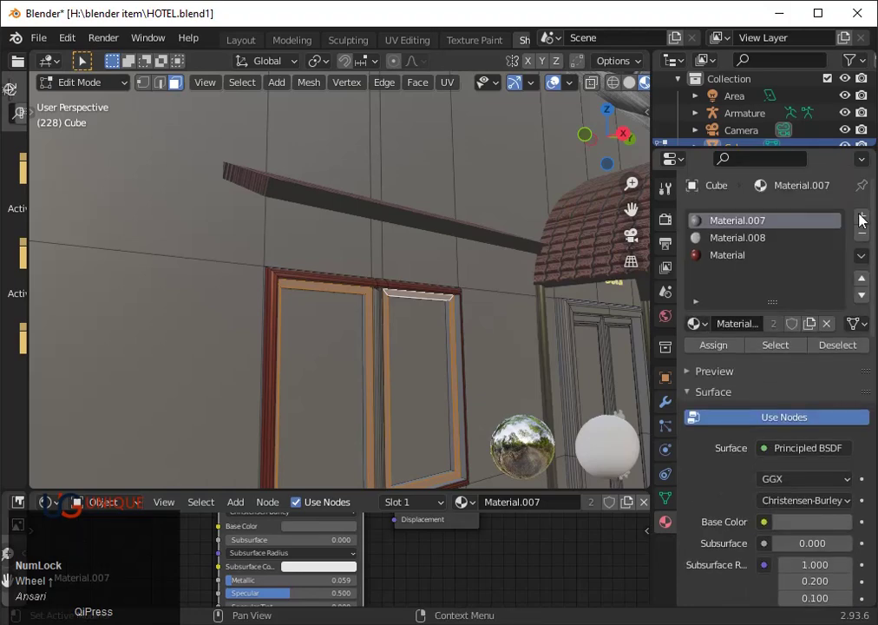
click(864, 221)
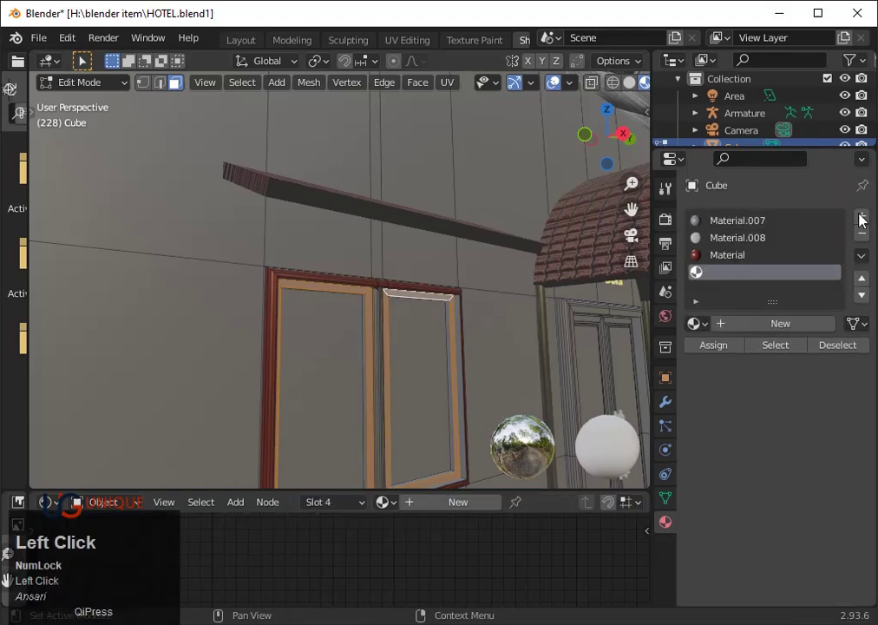
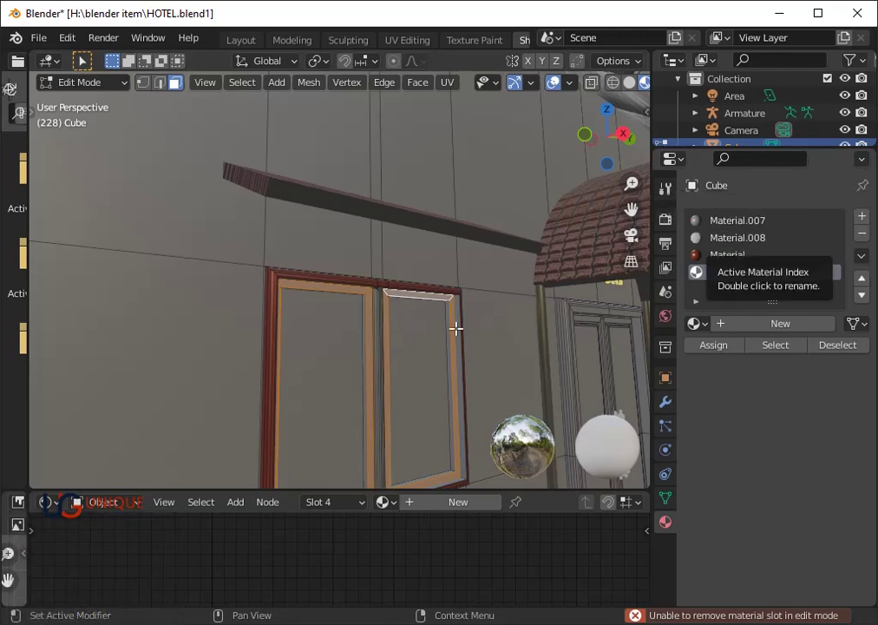
scroll(up, 3)
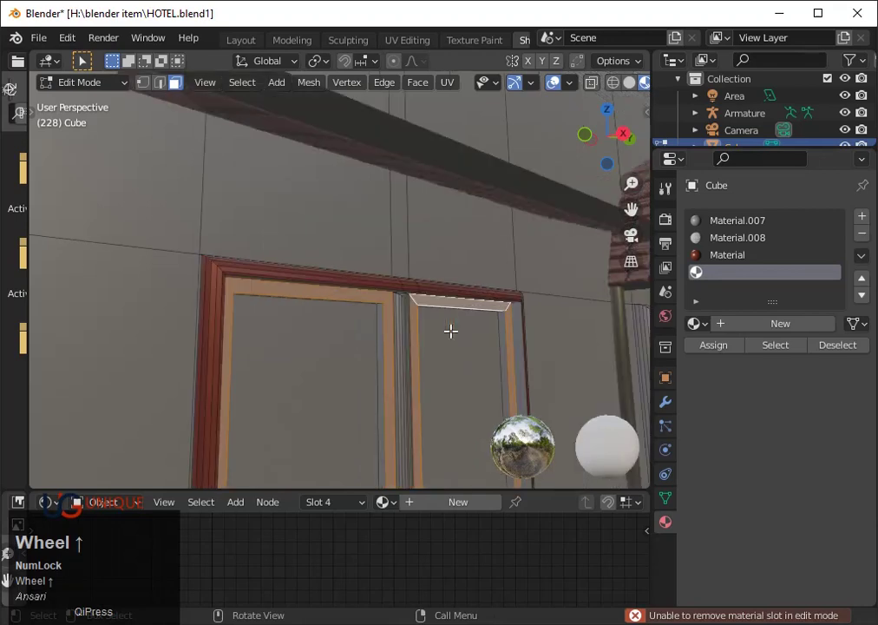
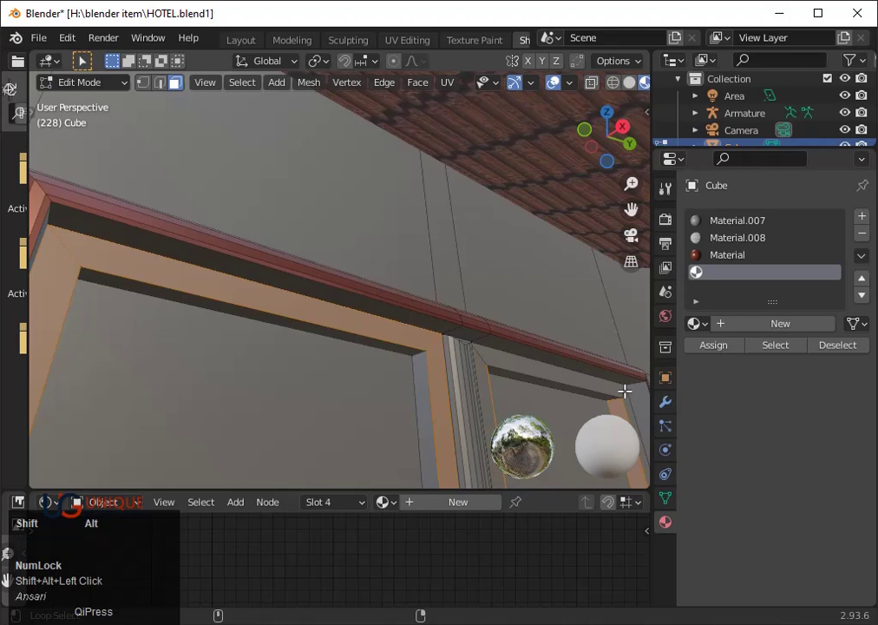
- Undo the last edit, clear the inner frame selection and zoom in around the red-trimmed door frame
key(ctrl+z)
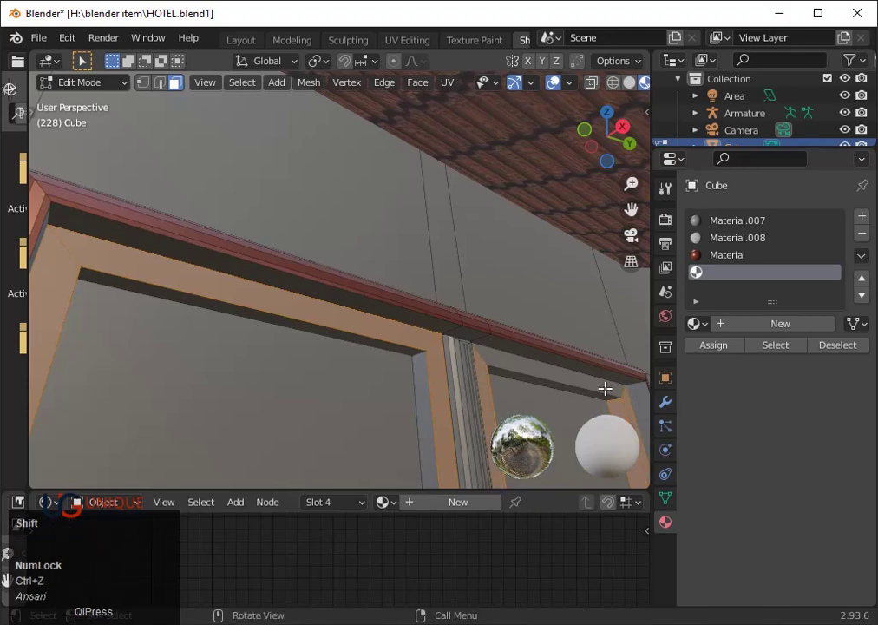
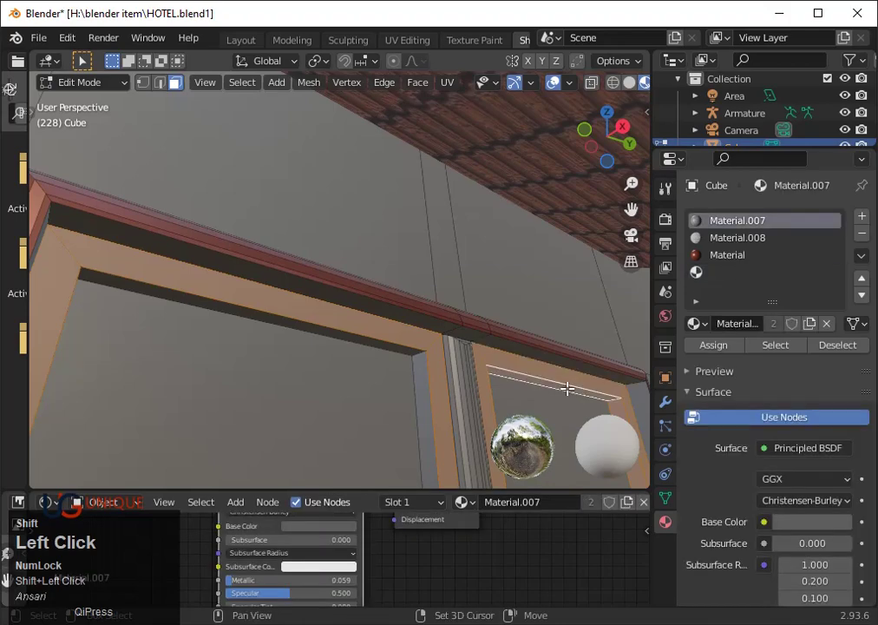
scroll(down, 3)
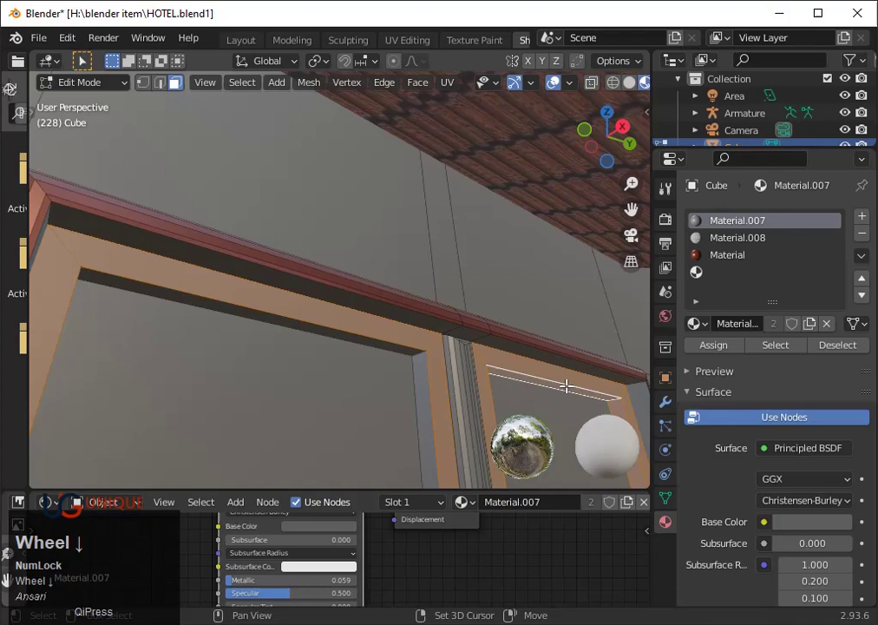
scroll(down, 3)
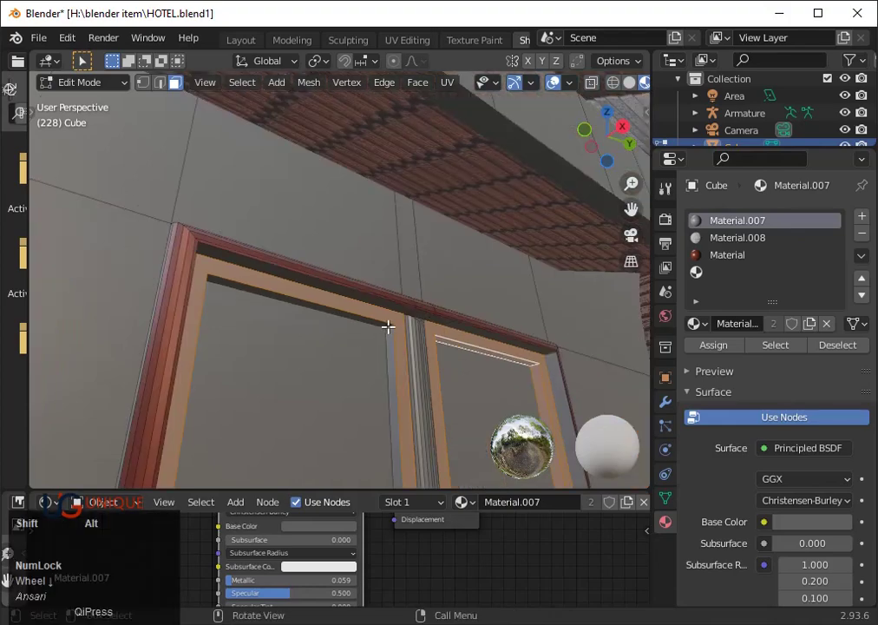
click(388, 321)
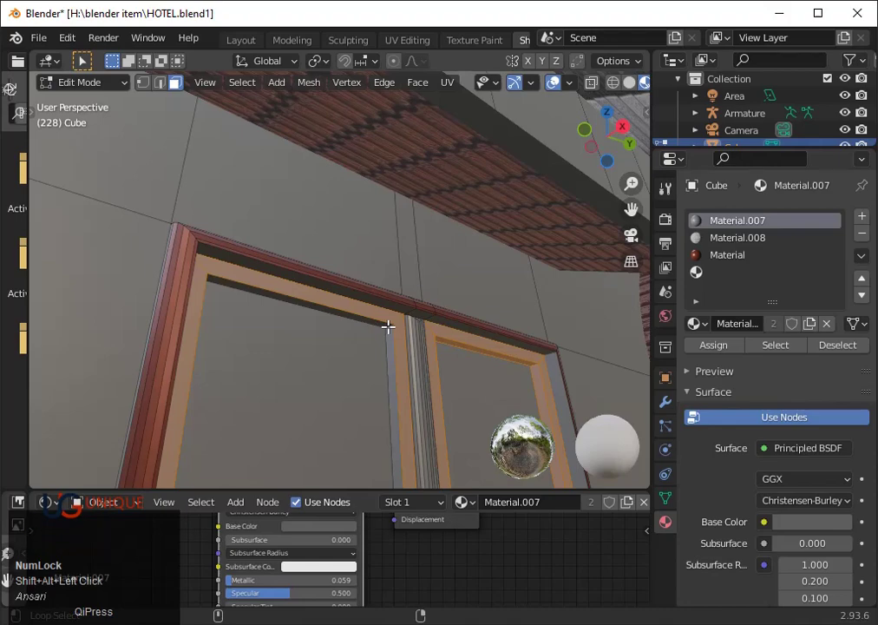
scroll(up, 3)
scroll(up, 3)
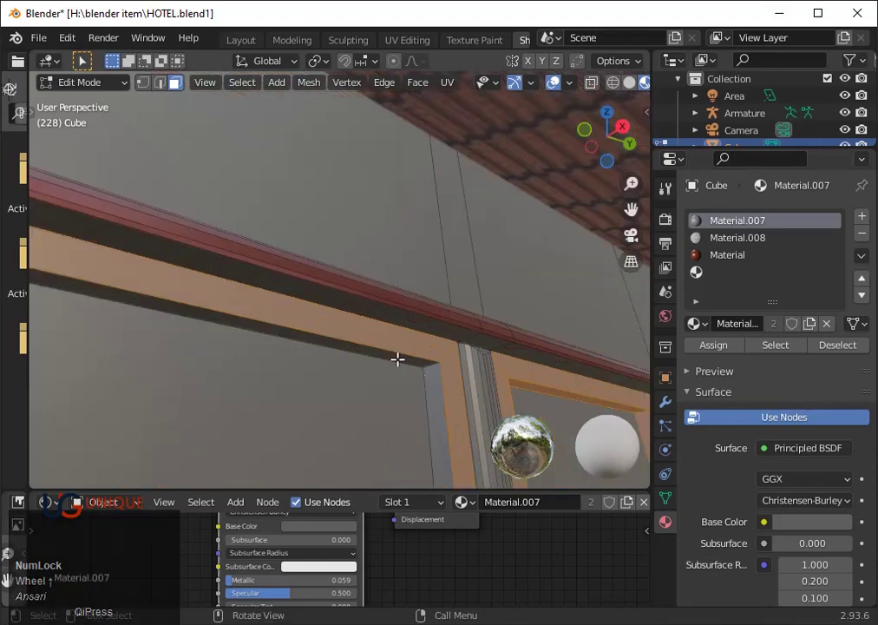
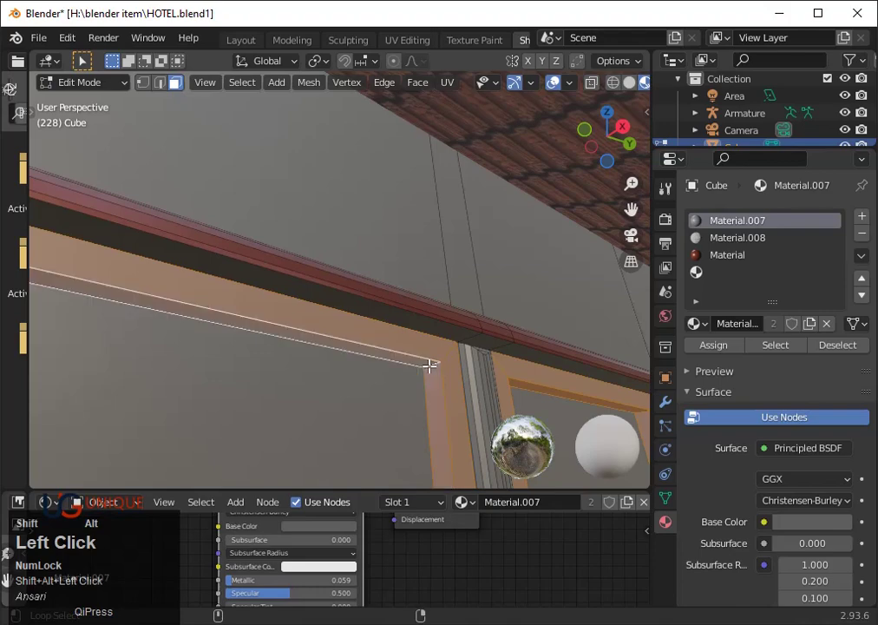
scroll(down, 3)
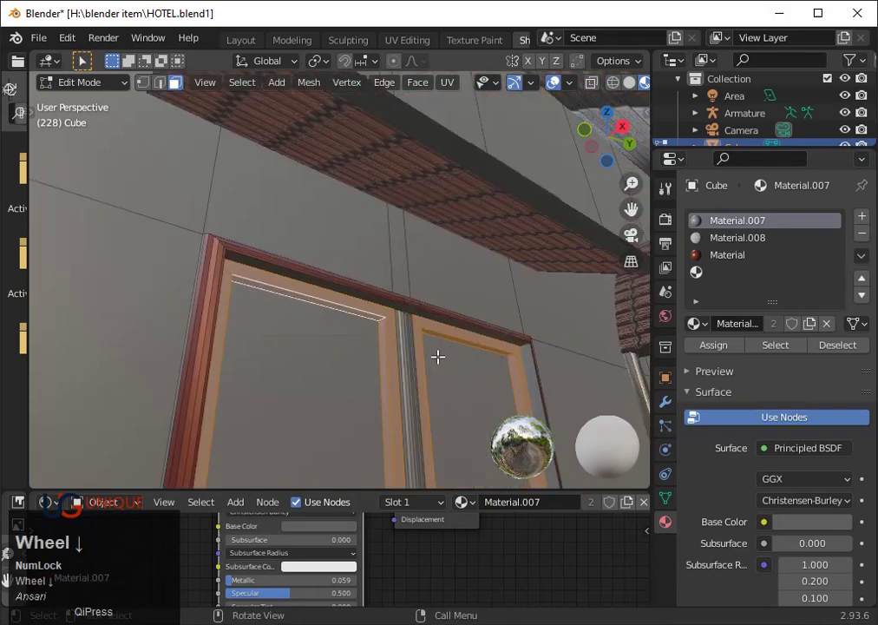
scroll(up, 3)
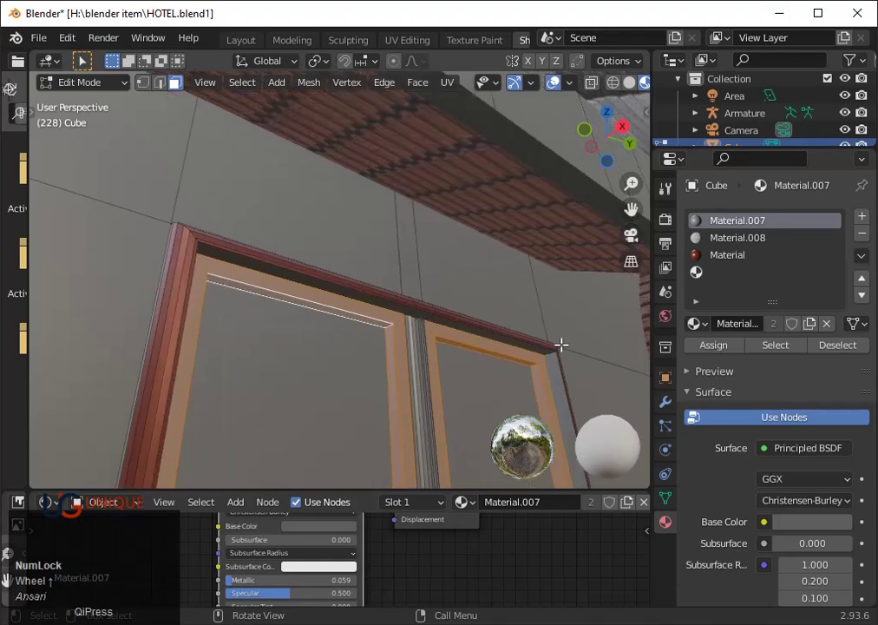
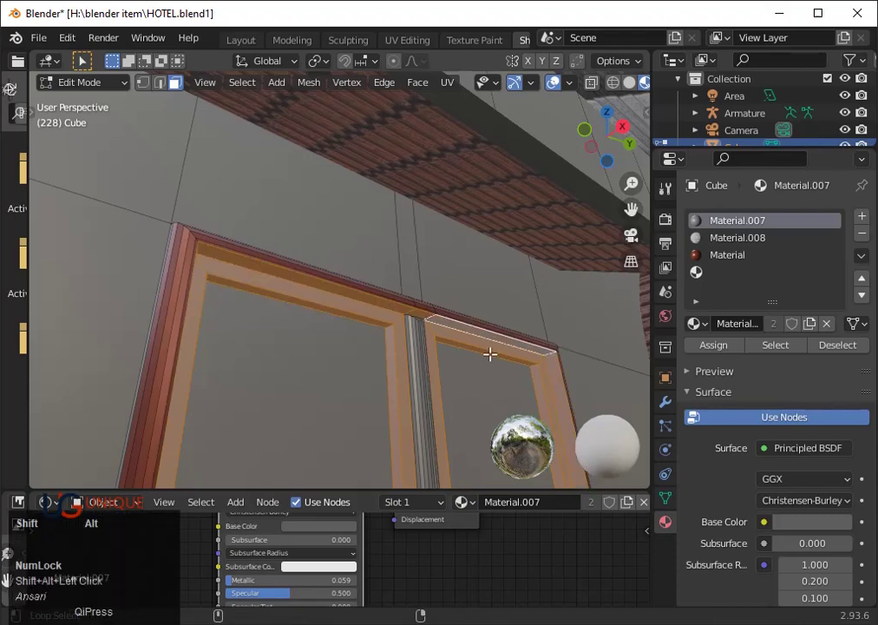
scroll(down, 3)
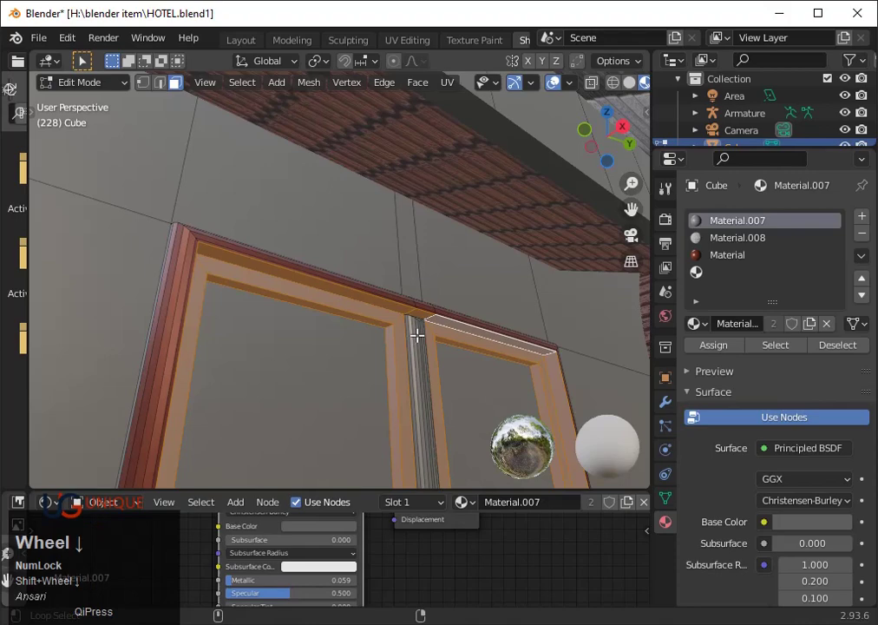
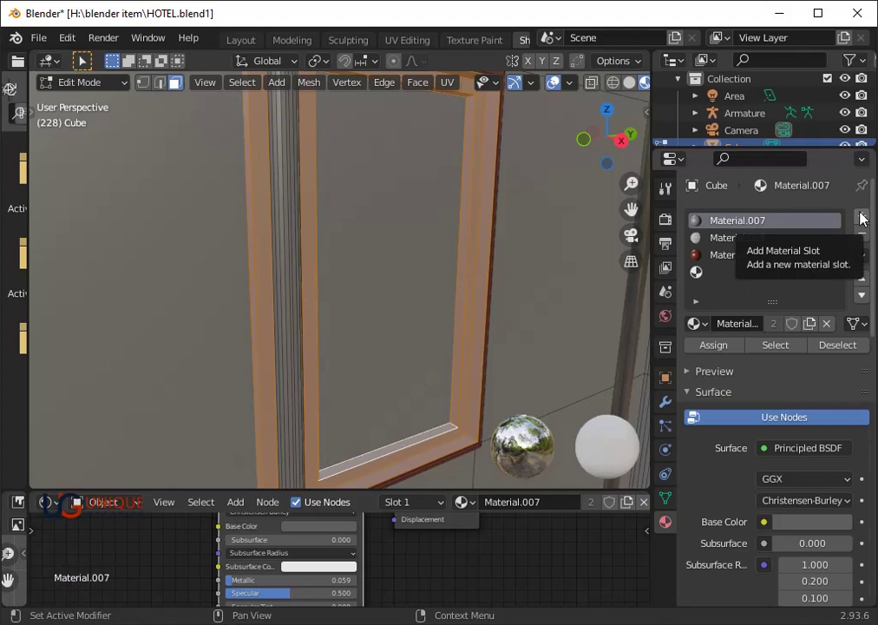
- Add an empty material slot and pick the inner trim faces of the double-pane window frame
click(865, 218)
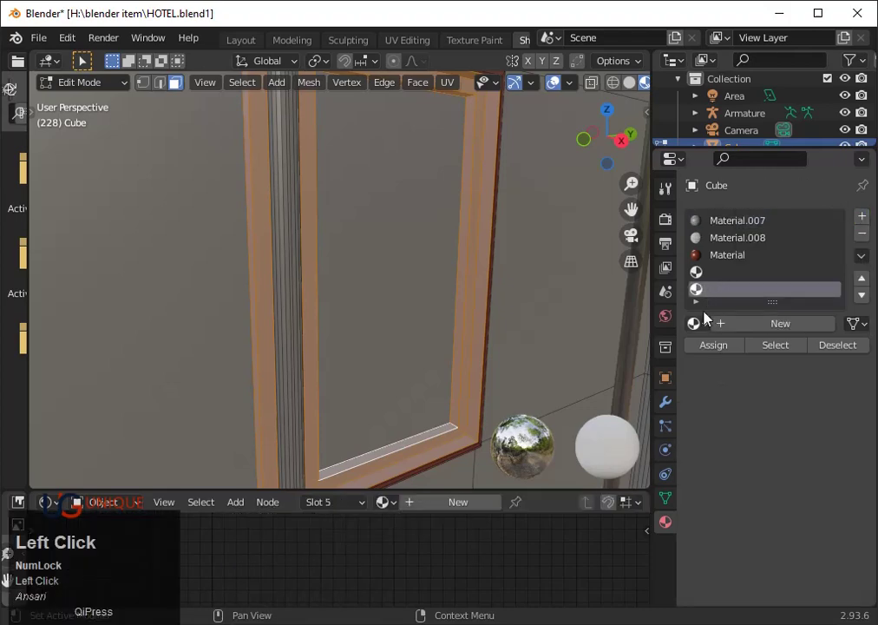
click(715, 346)
scroll(down, 3)
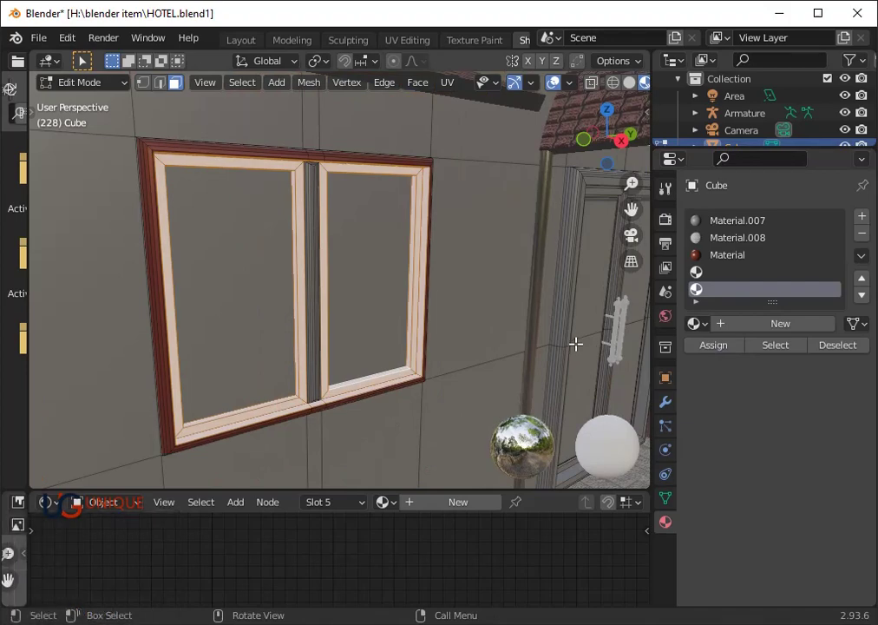
scroll(up, 3)
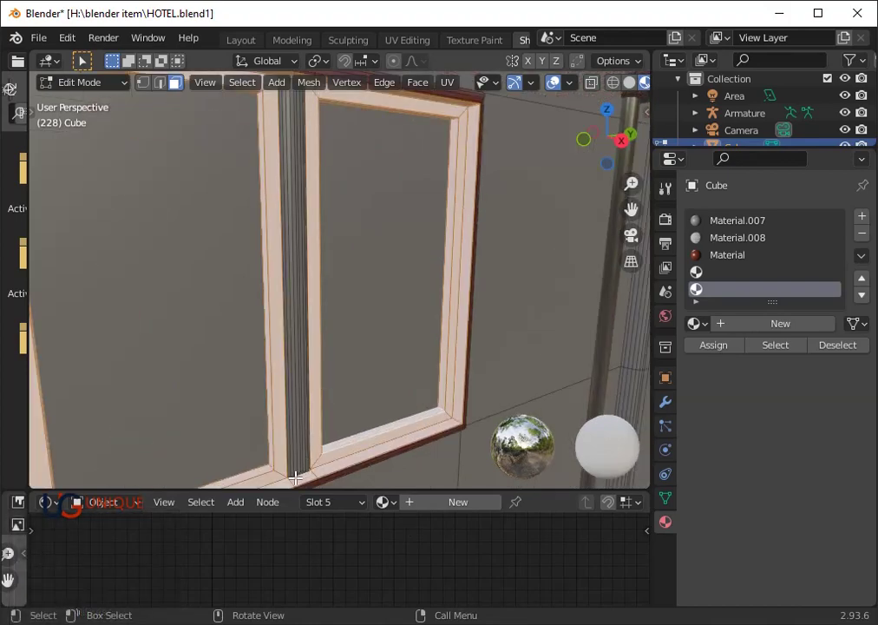
scroll(up, 3)
key(ctrl+z)
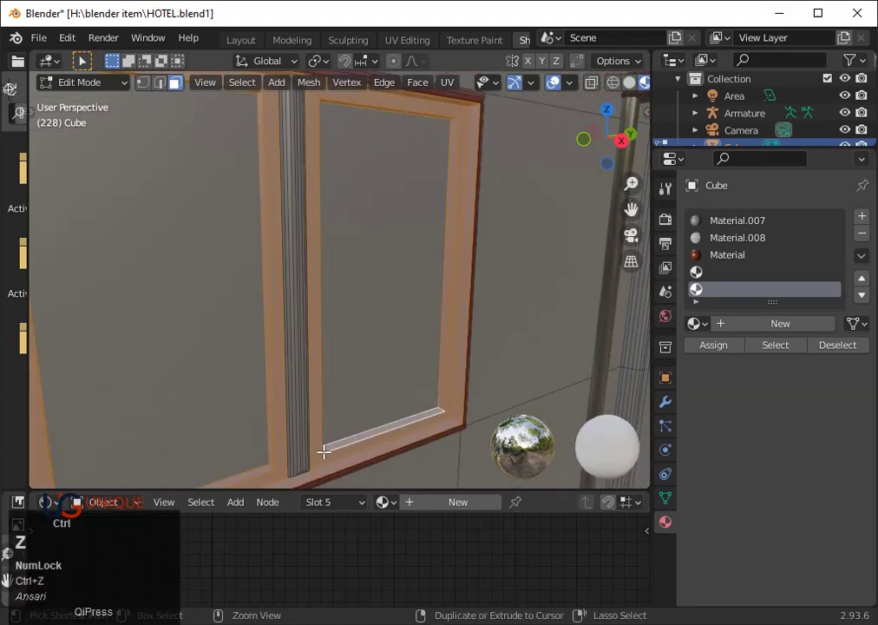
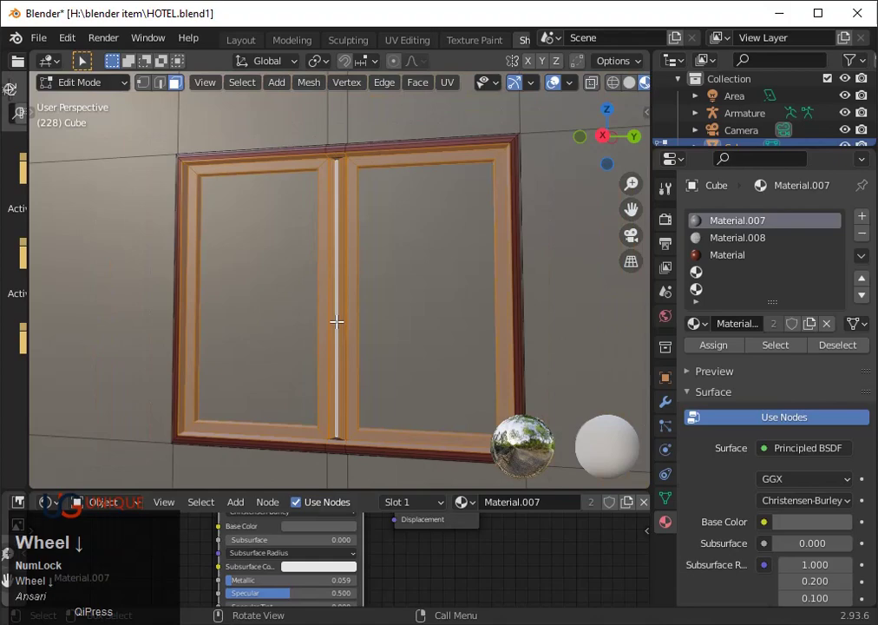
scroll(up, 3)
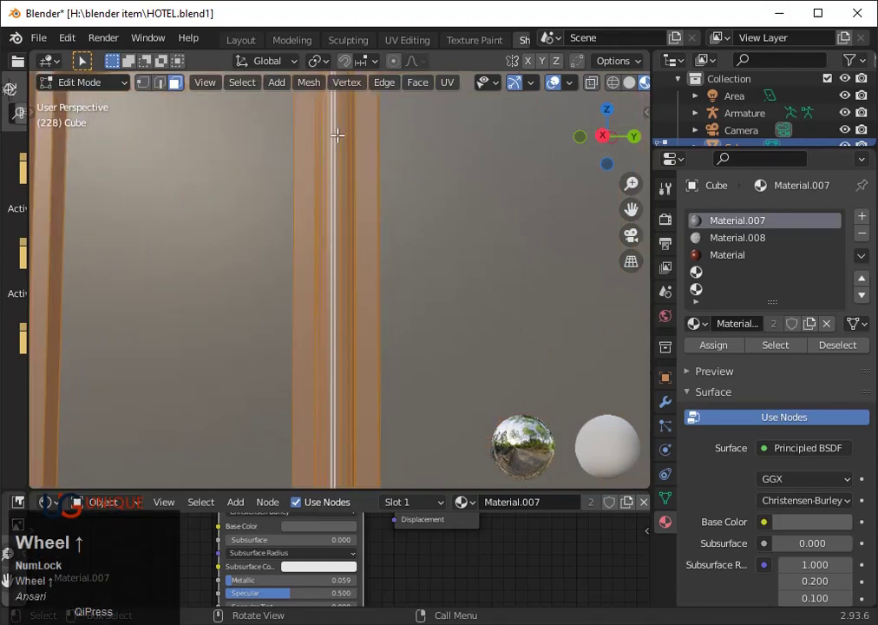
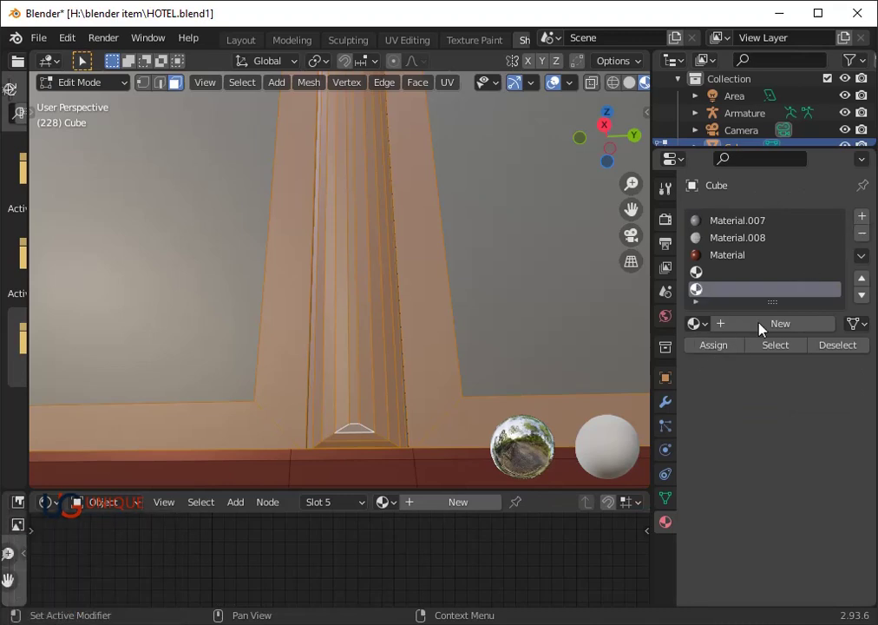
- Assign the selected window-frame faces to the new slot and browse existing materials for it
click(734, 349)
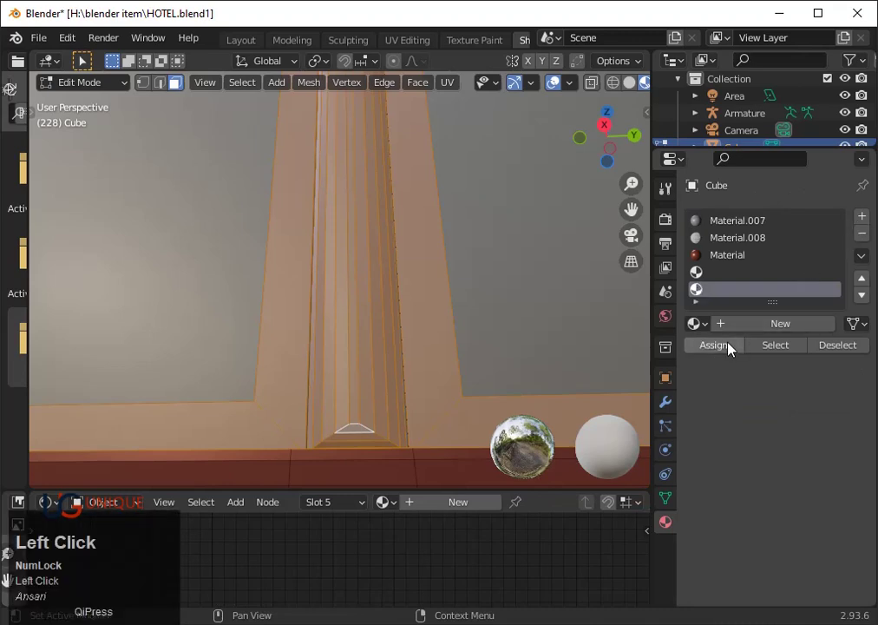
scroll(down, 3)
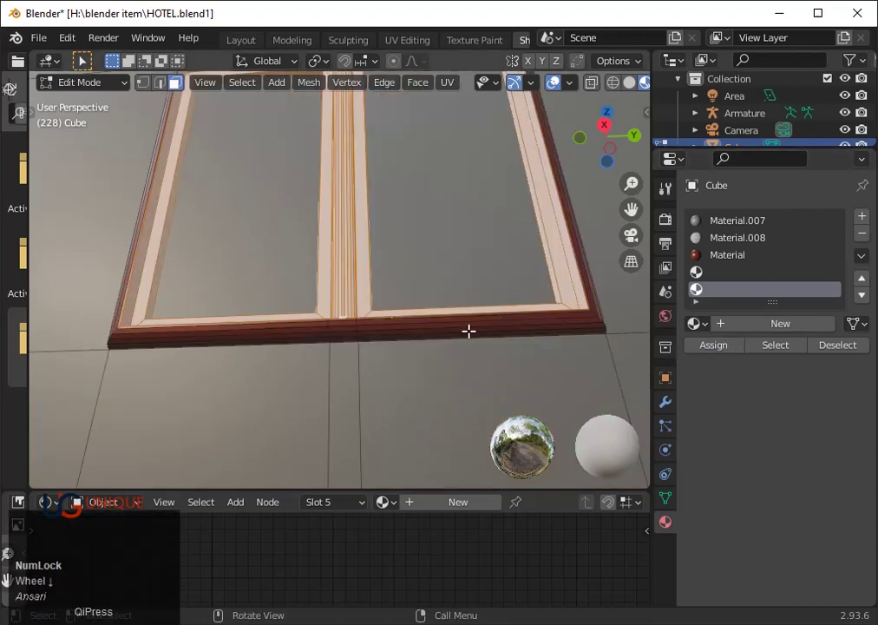
scroll(down, 3)
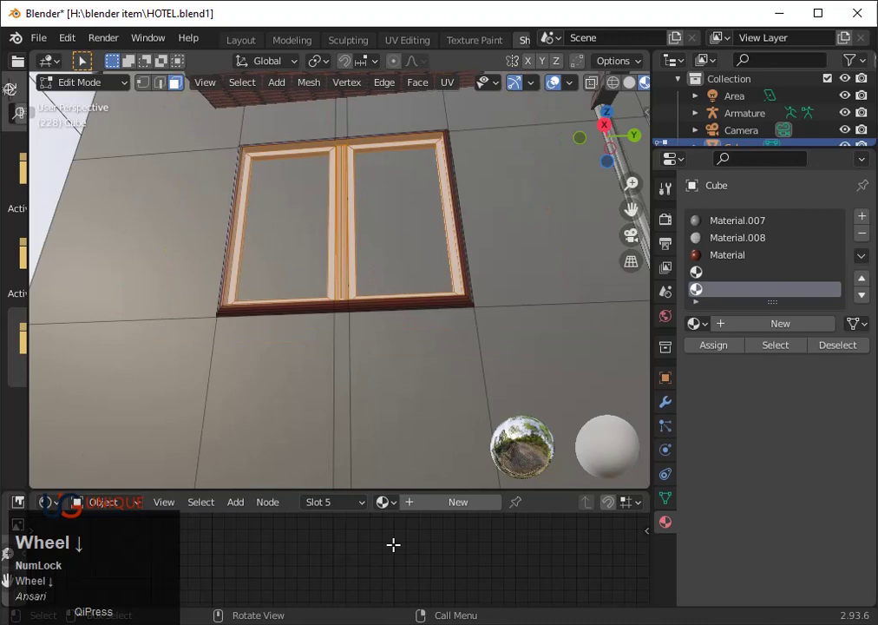
click(398, 510)
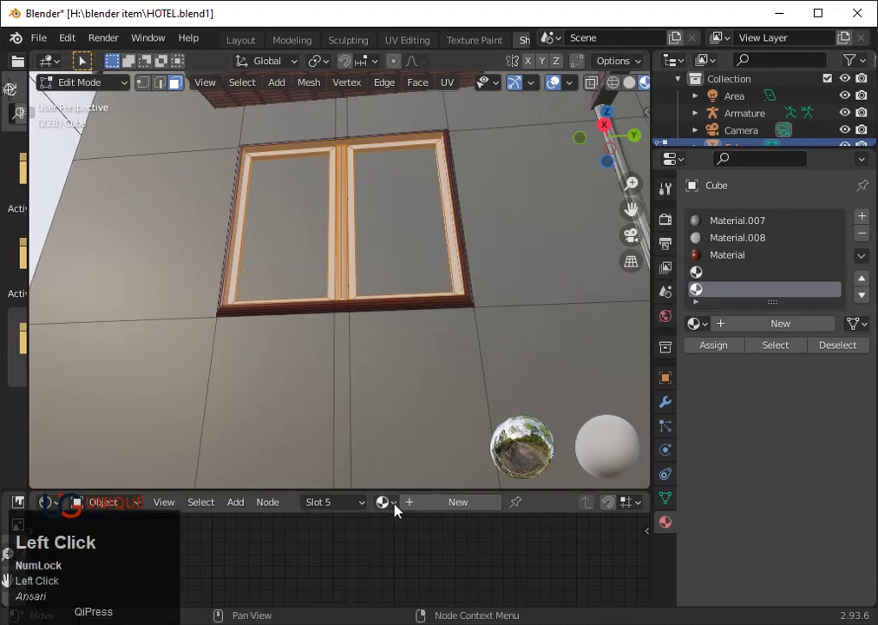
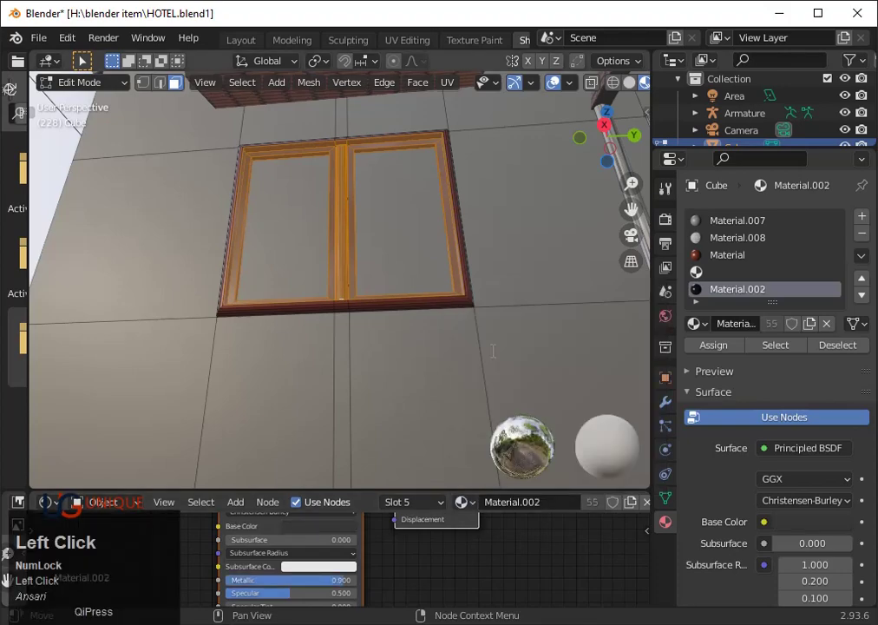
- Check the dark-framed window from Object Mode, orbiting the hotel facade, then resume mesh editing
key(Tab)
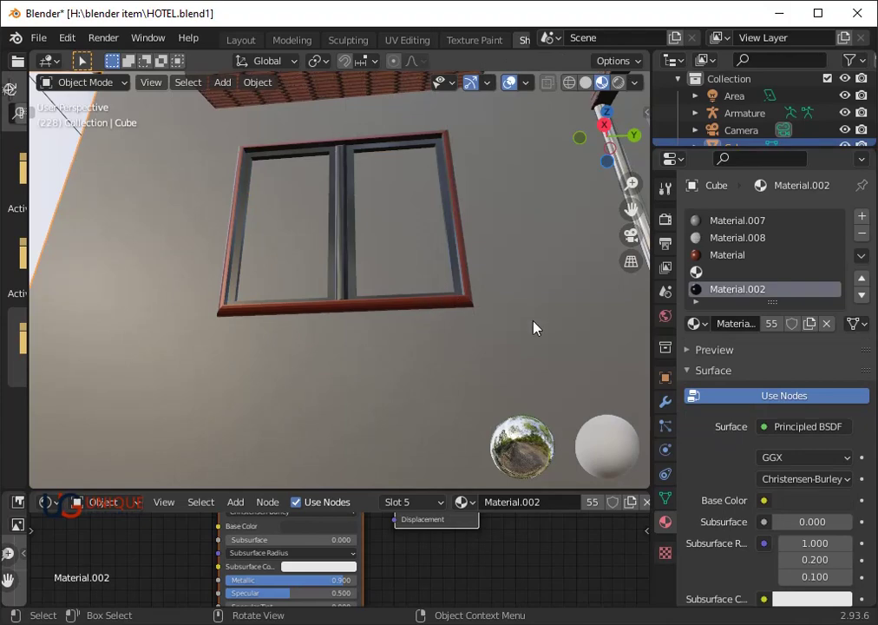
scroll(up, 3)
scroll(down, 3)
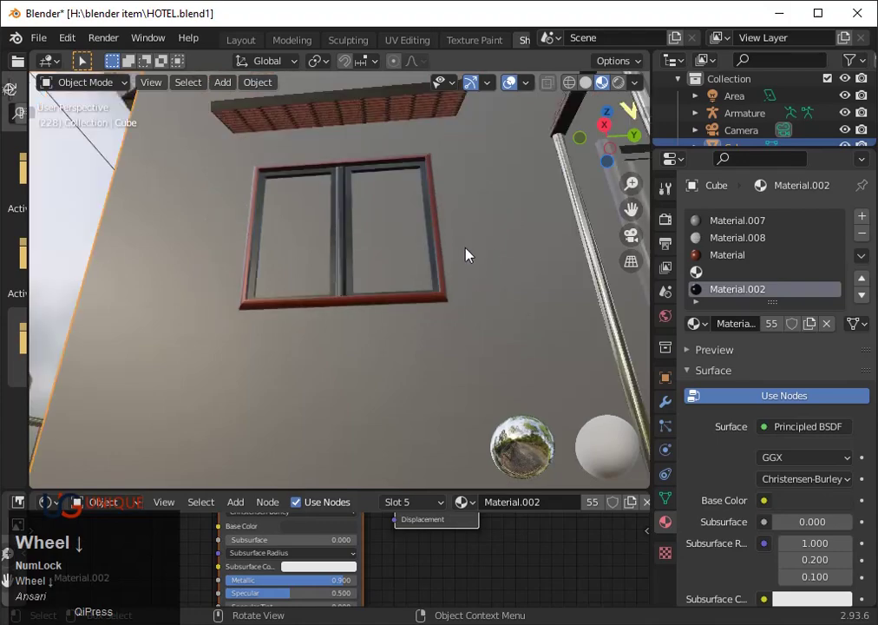
scroll(down, 3)
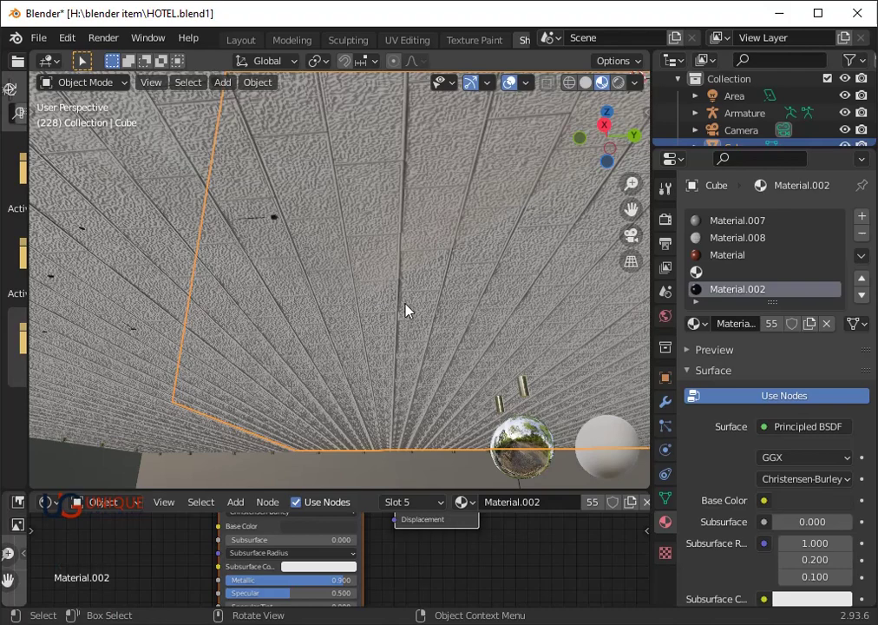
drag(454, 268, 382, 254)
click(382, 254)
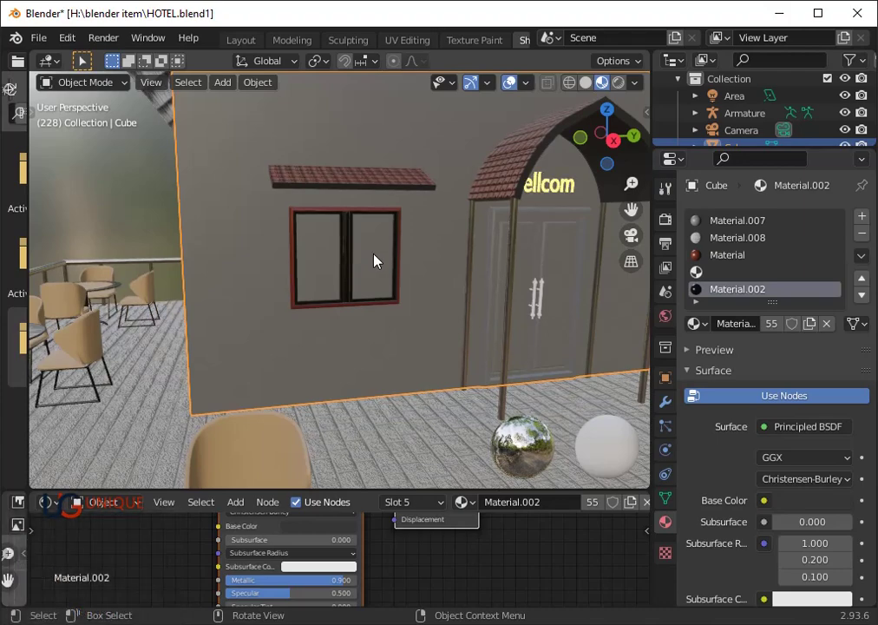
key(Tab)
- Give the selected window pane a new Emission material in the empty slot with a warm yellow colour
click(382, 260)
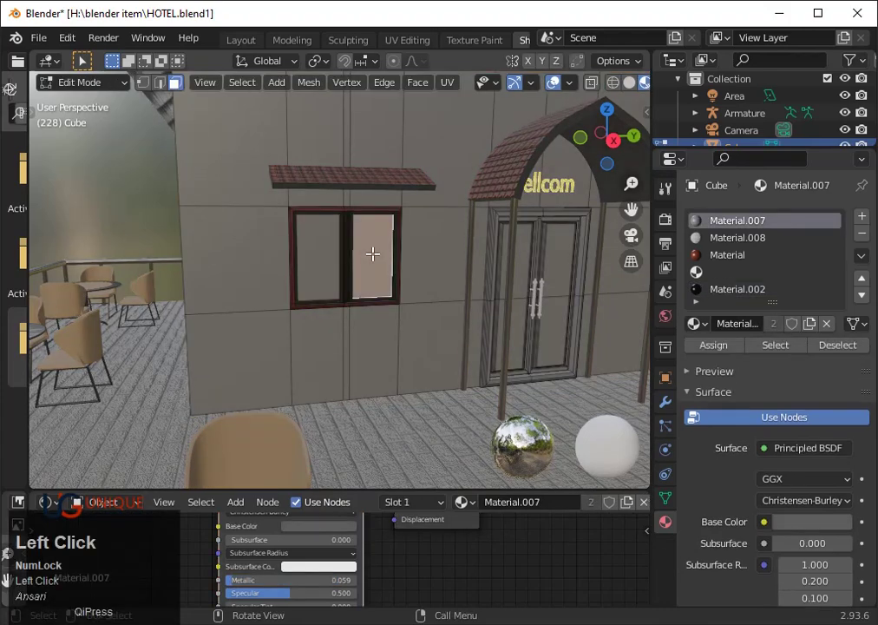
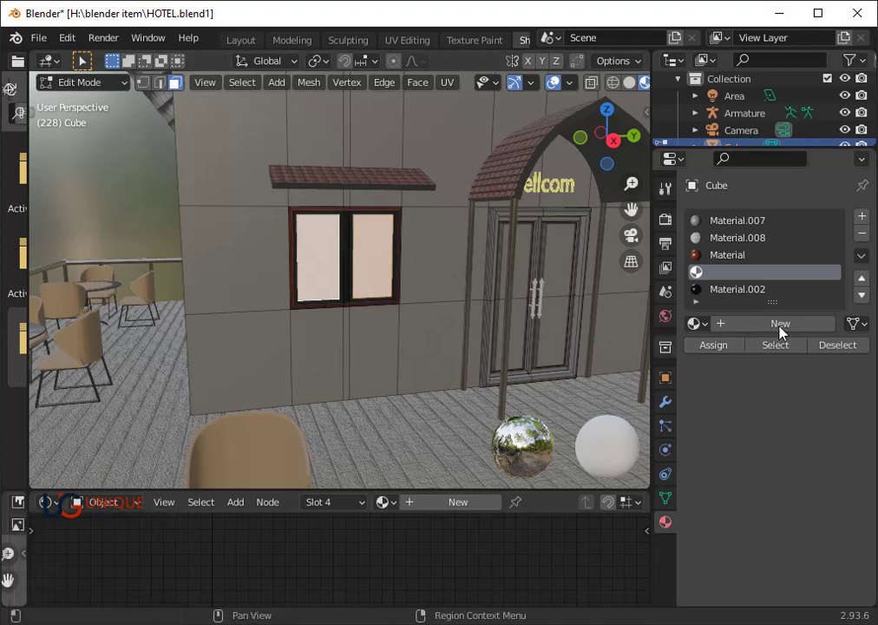
click(795, 329)
click(795, 329)
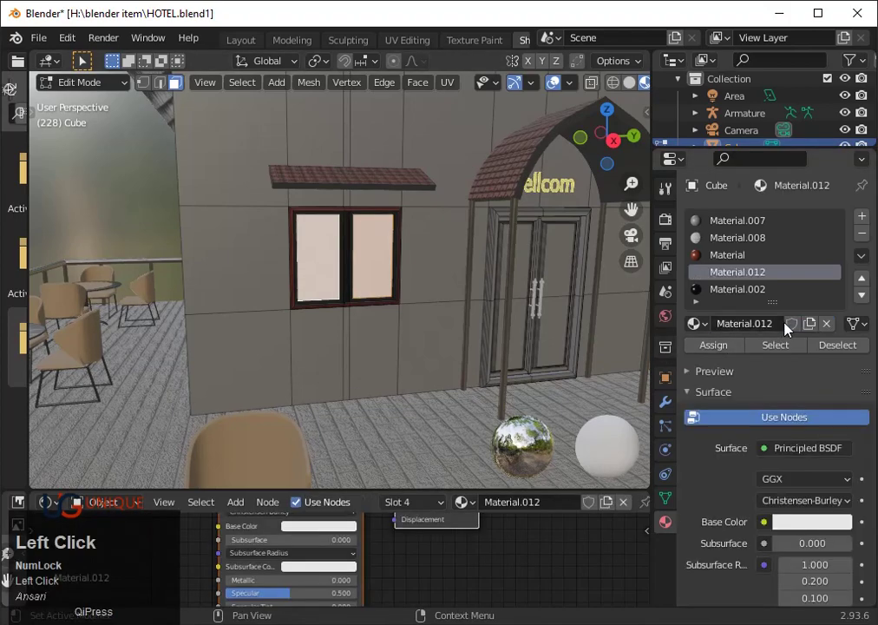
click(781, 458)
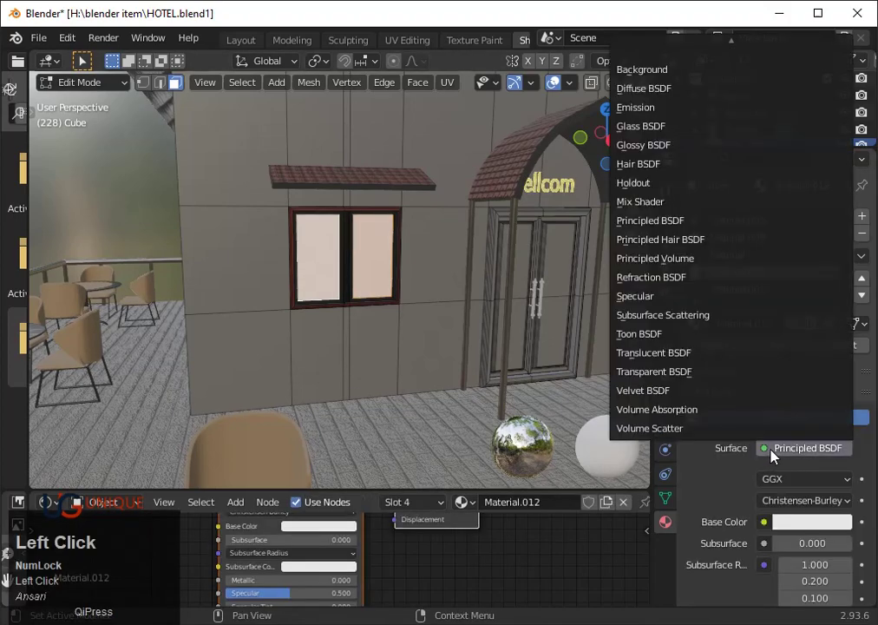
click(627, 109)
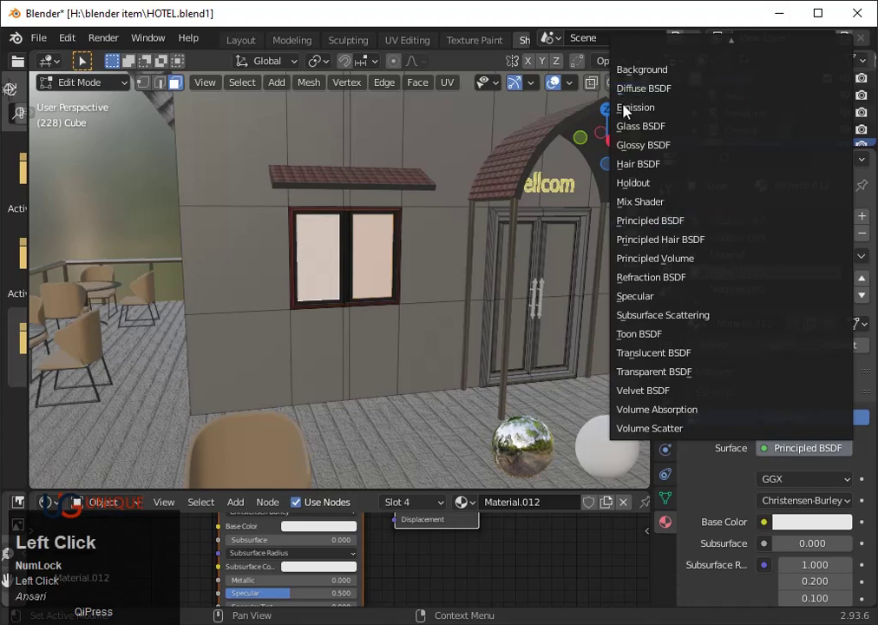
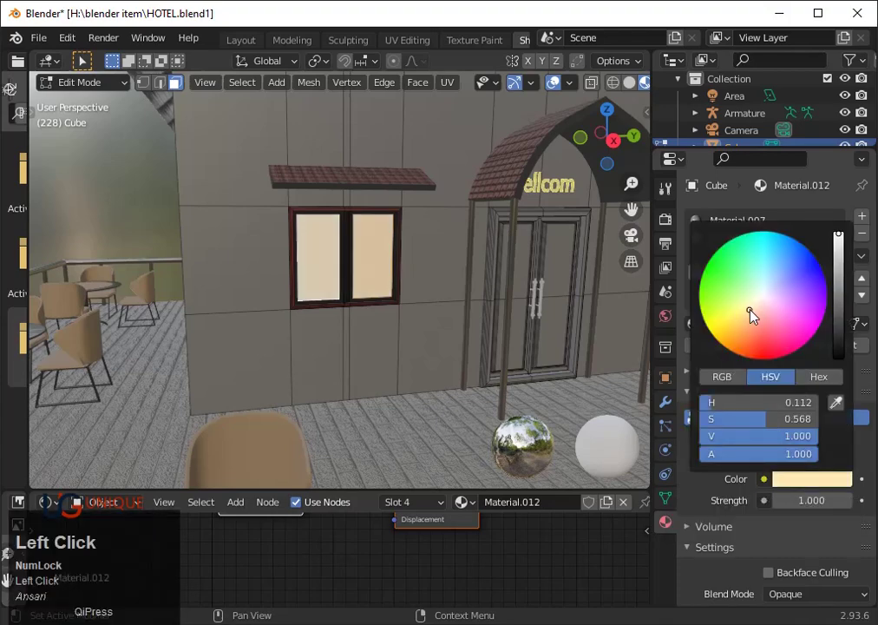
click(803, 486)
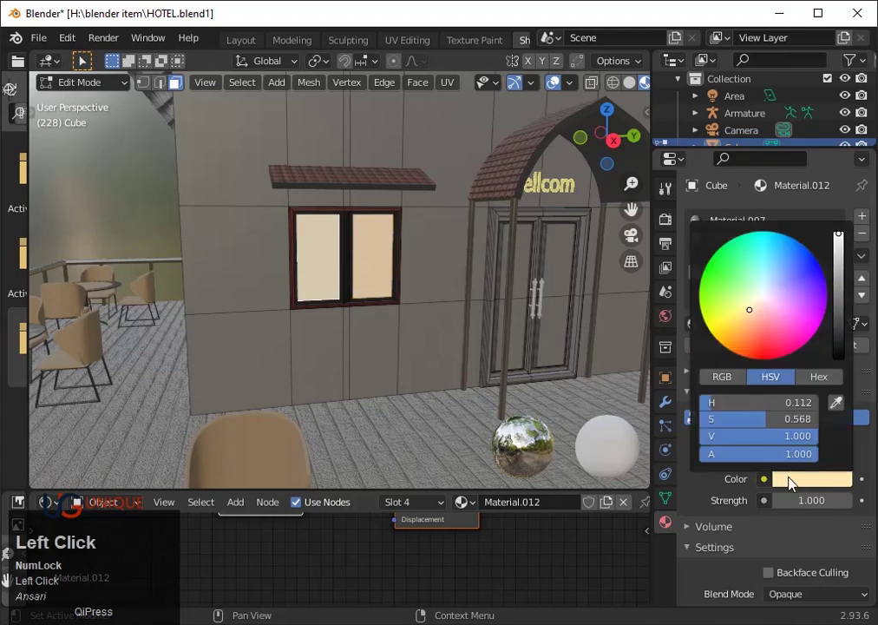
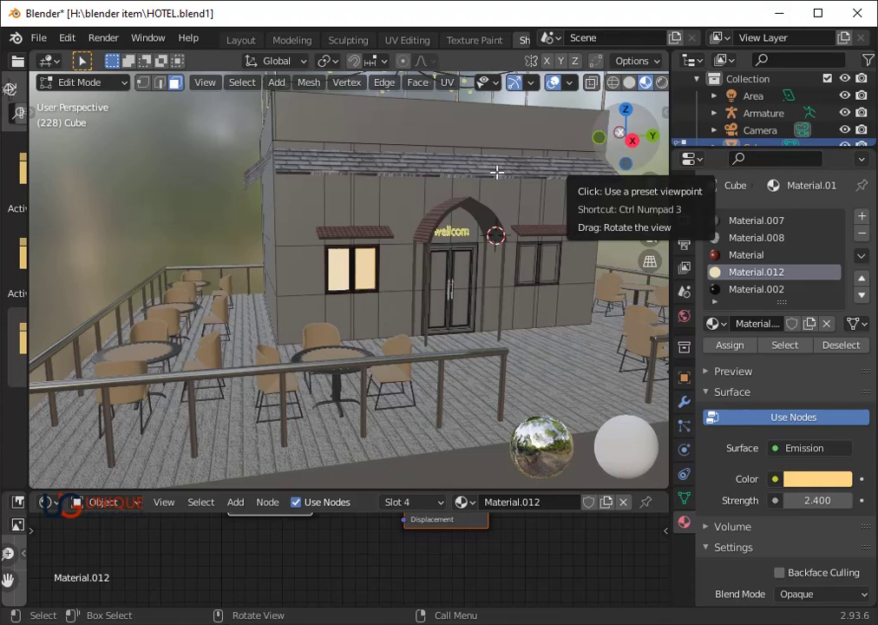
- Leave mesh editing of the hotel cube to view it in Object Mode
key(Tab)
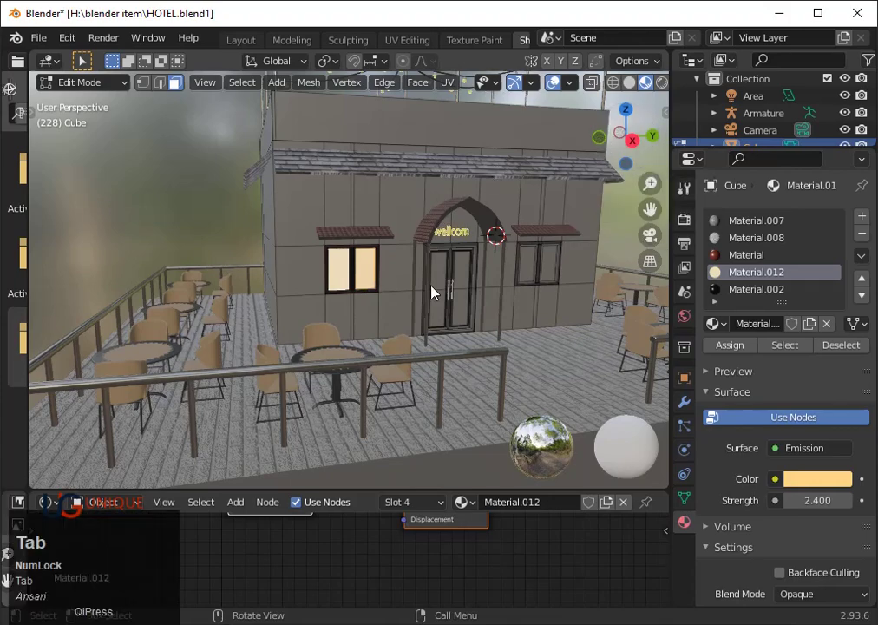
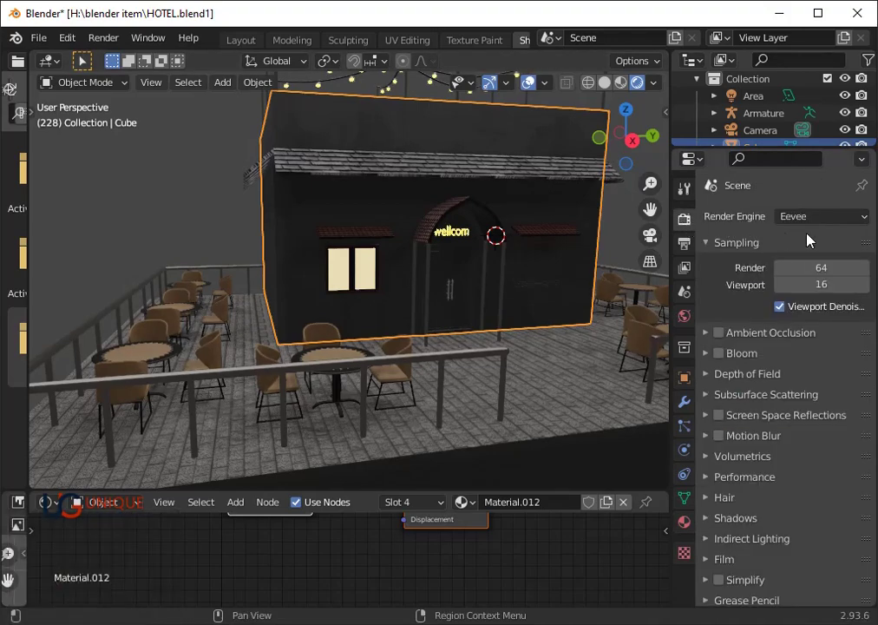
- Save the hotel file and switch the render engine from Eevee to Cycles
double_click(813, 223)
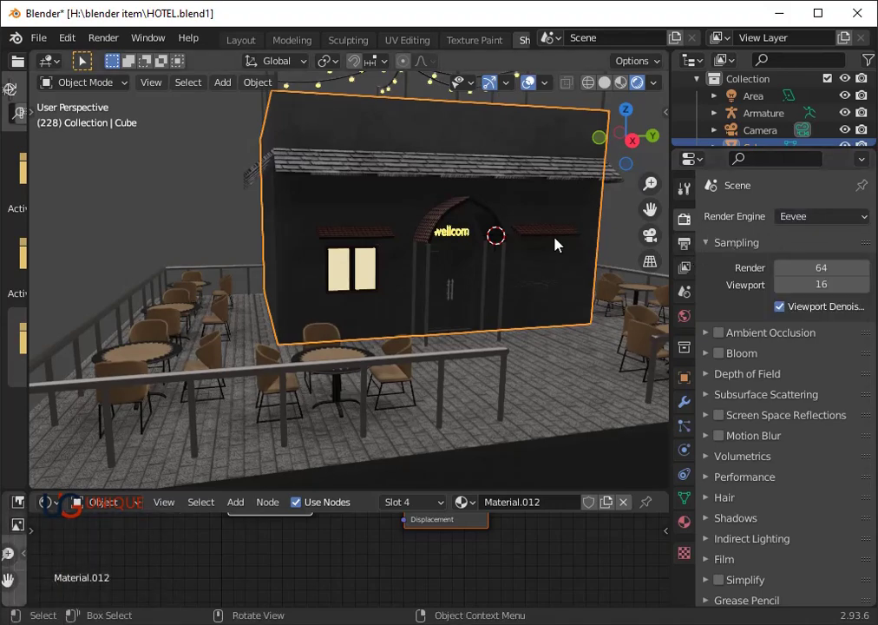
click(566, 237)
key(ctrl+s)
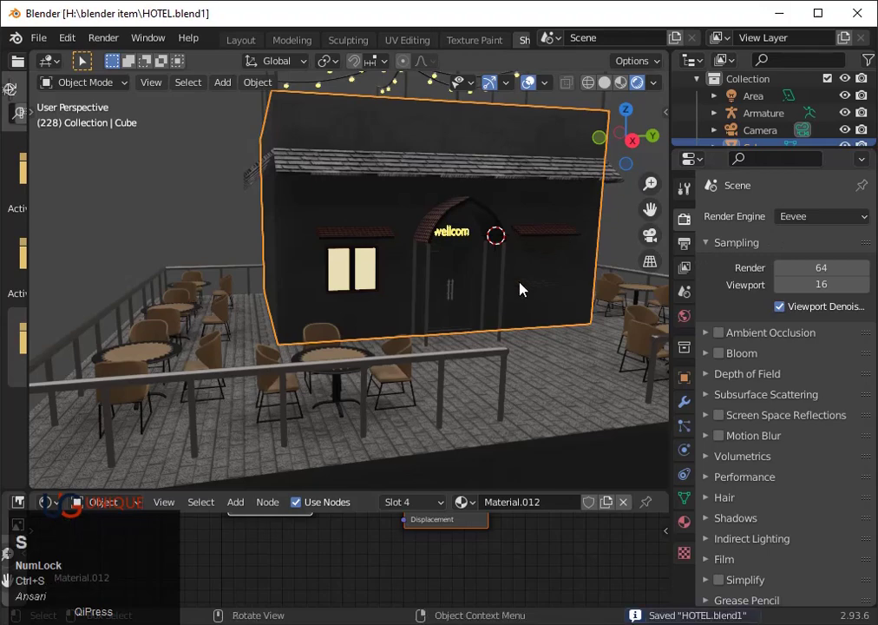
key(ctrl+s)
click(818, 223)
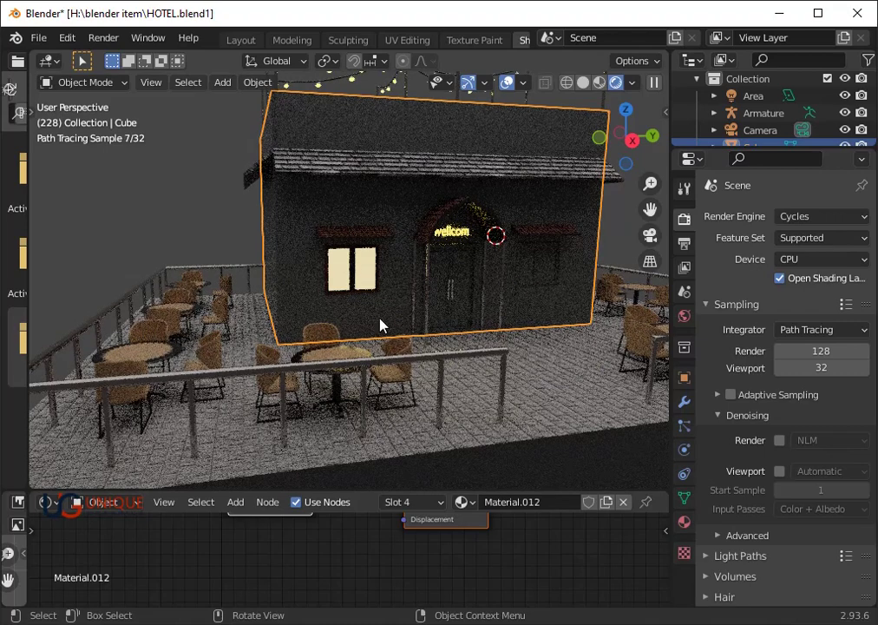
click(376, 283)
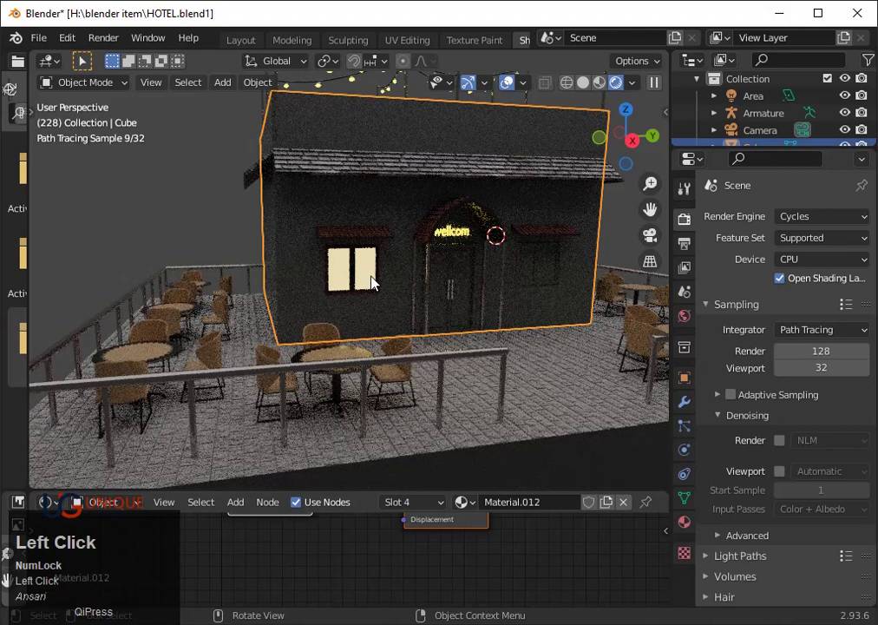
- Darken Material.012's emission colour toward orange and raise its strength to 3.7
click(668, 553)
click(696, 531)
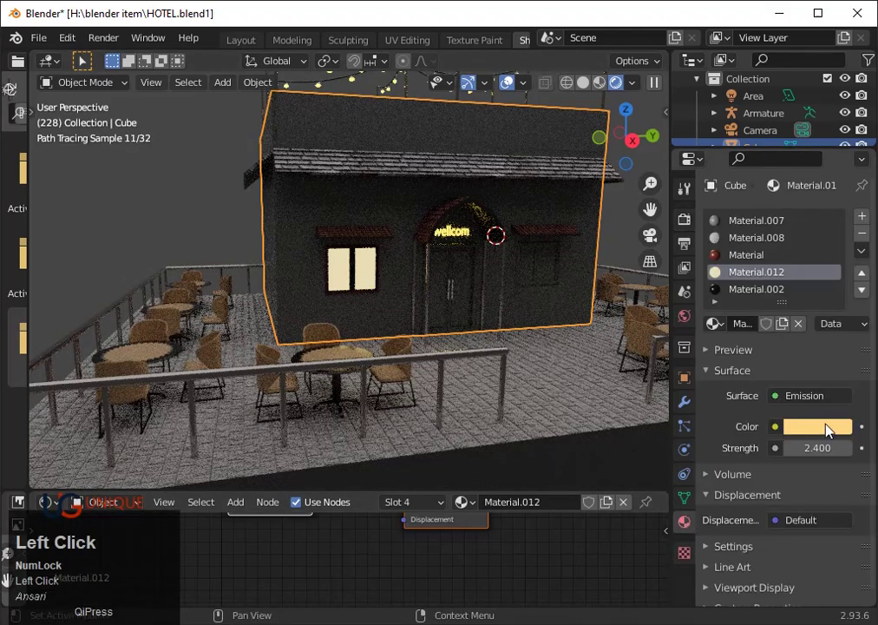
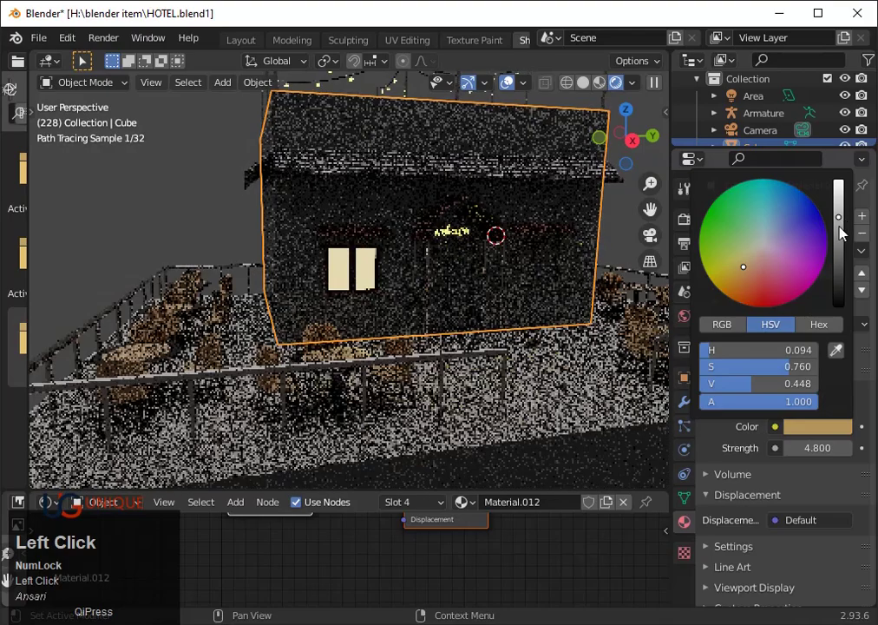
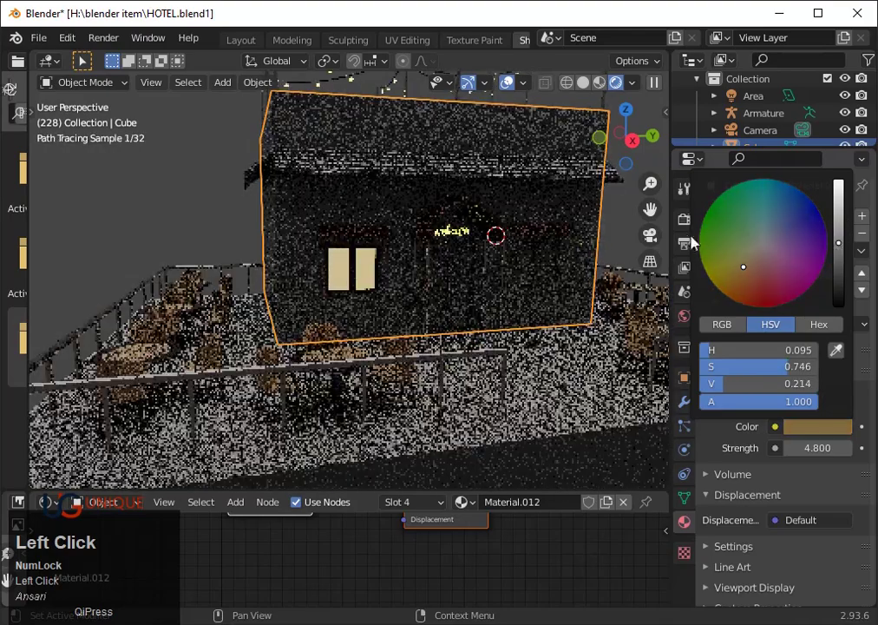
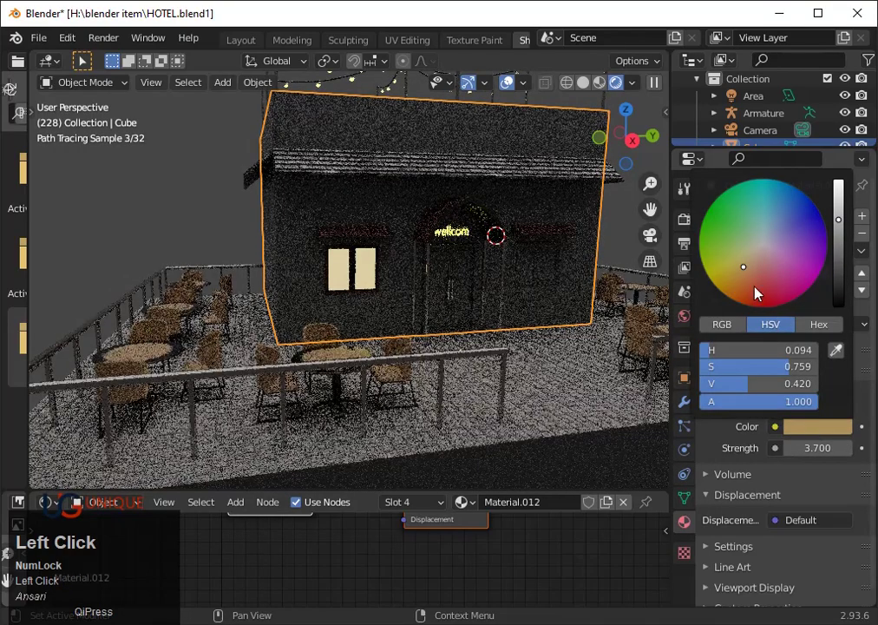
click(843, 194)
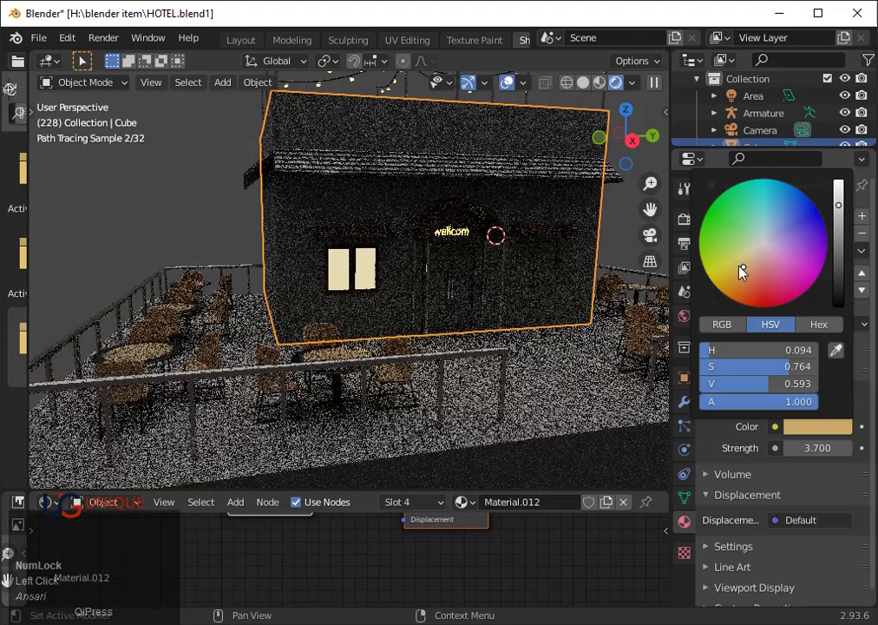
click(748, 277)
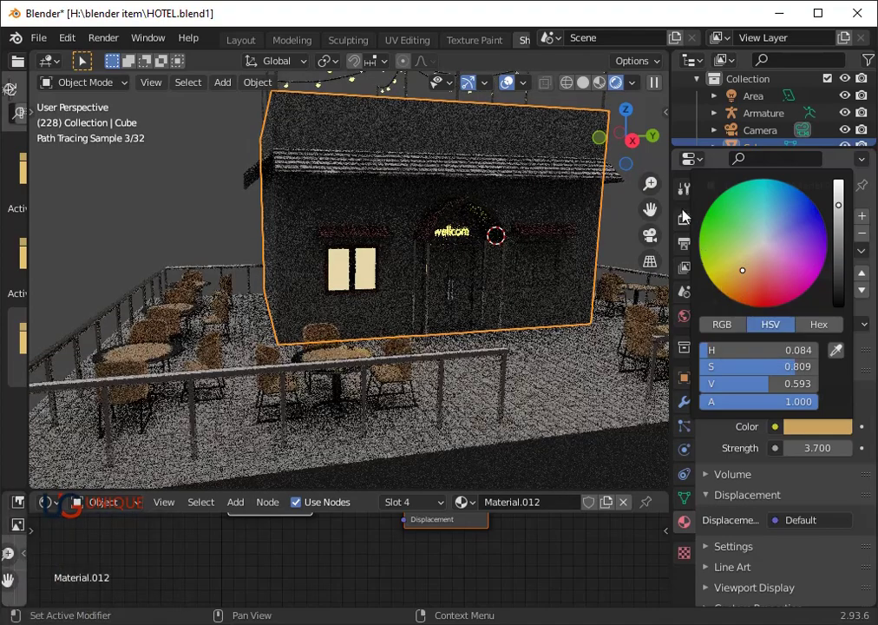
click(680, 222)
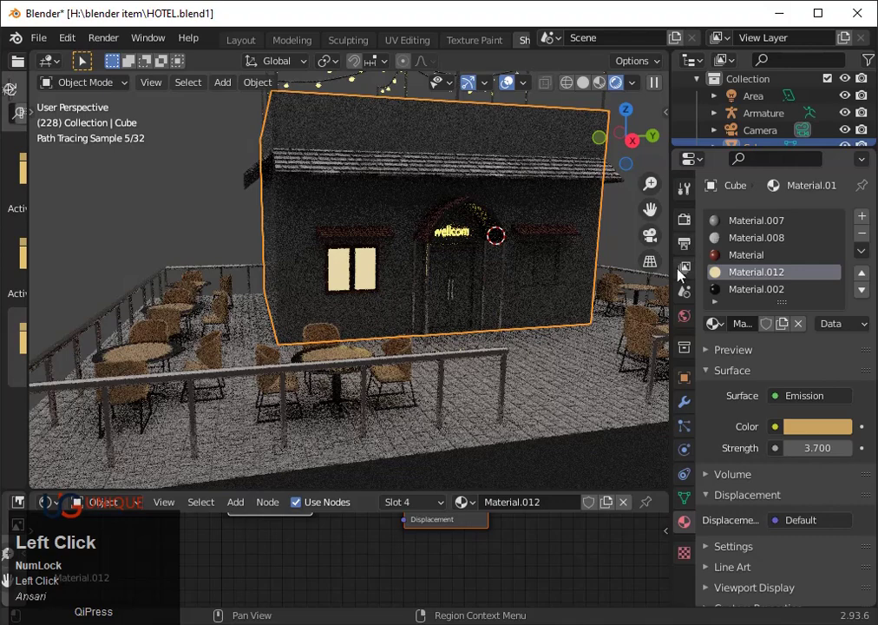
click(638, 251)
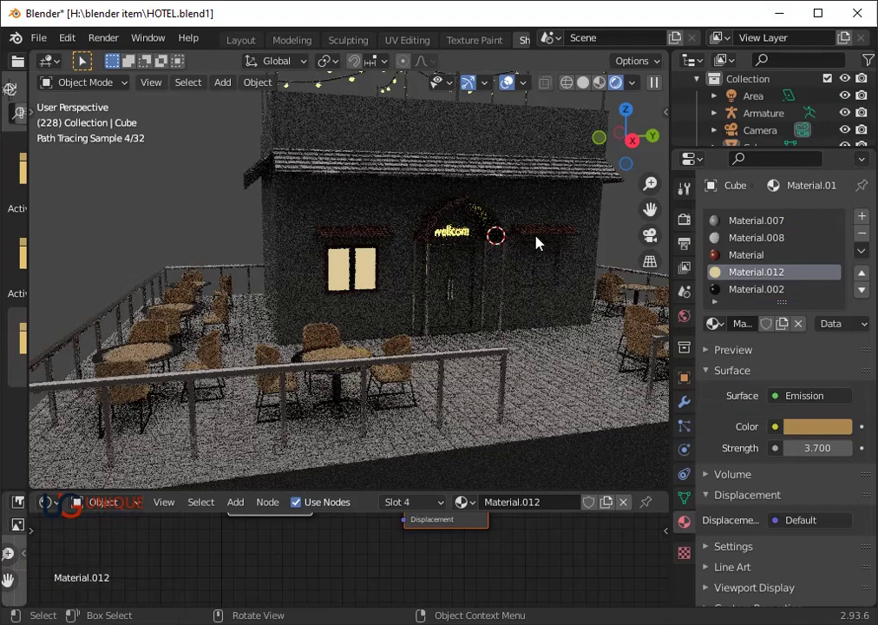
scroll(down, 3)
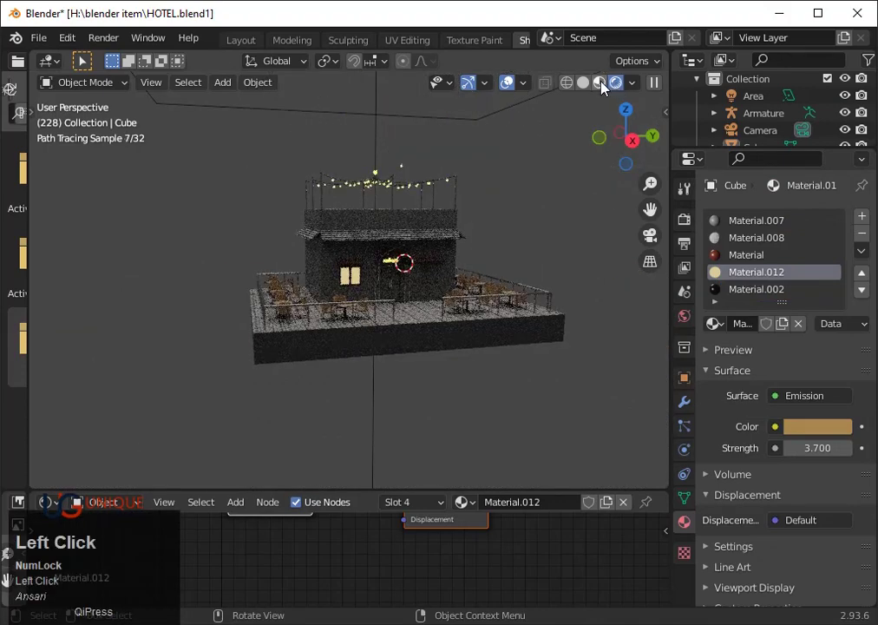
- Switch to Material Preview shading and set the render engine back to Eevee
click(611, 87)
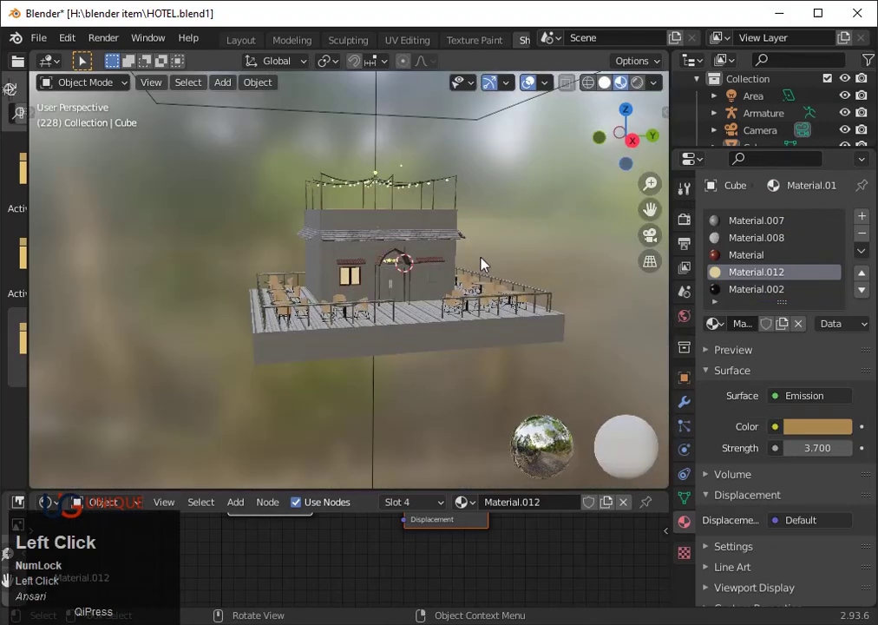
click(693, 227)
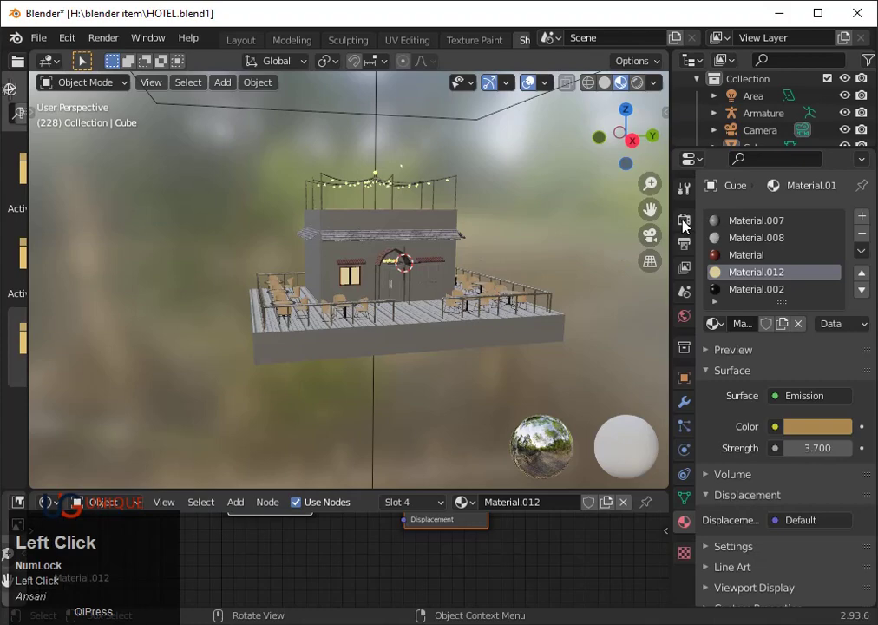
click(831, 221)
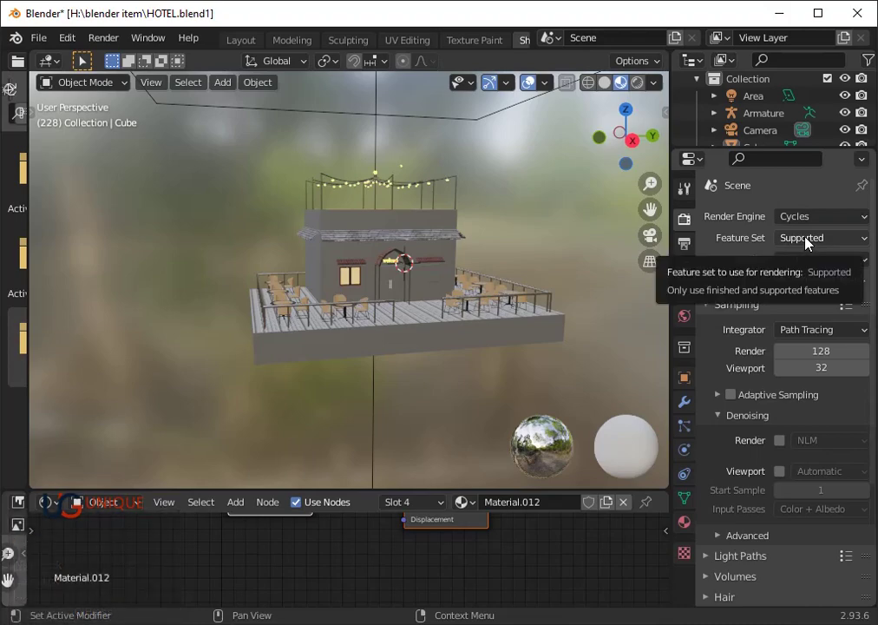
click(814, 219)
click(787, 237)
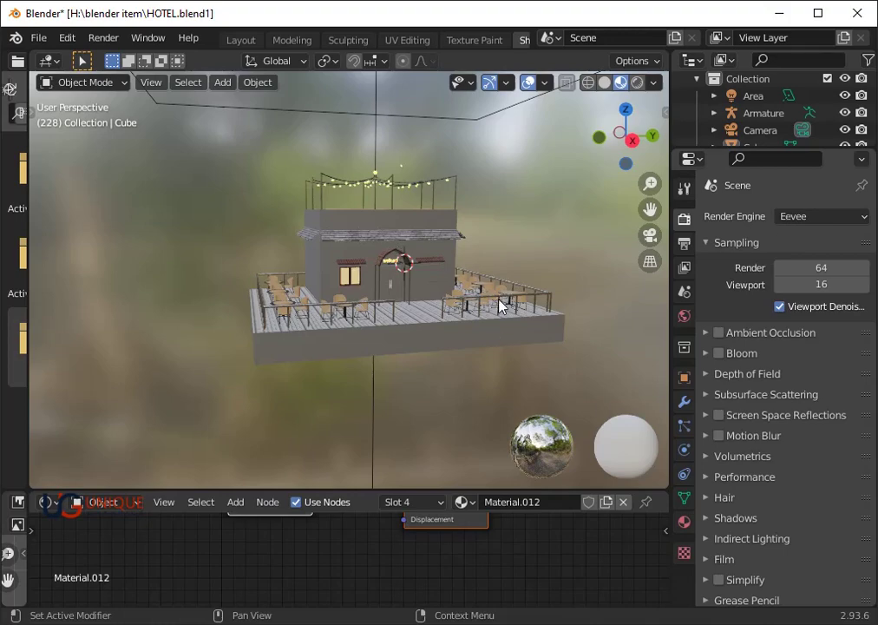
- Orbit and zoom the view to face the entrance doors up close
scroll(up, 3)
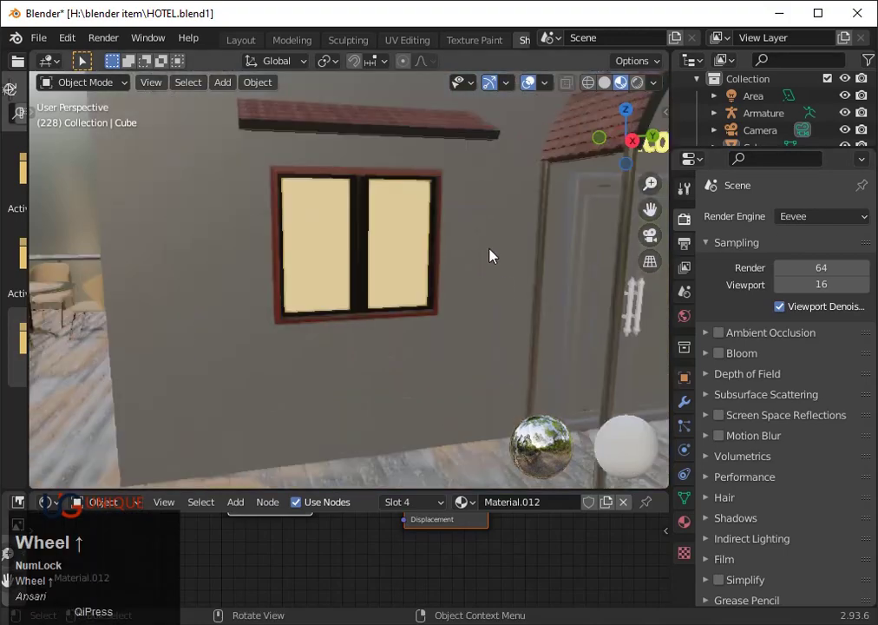
drag(654, 206, 656, 208)
drag(656, 207, 354, 339)
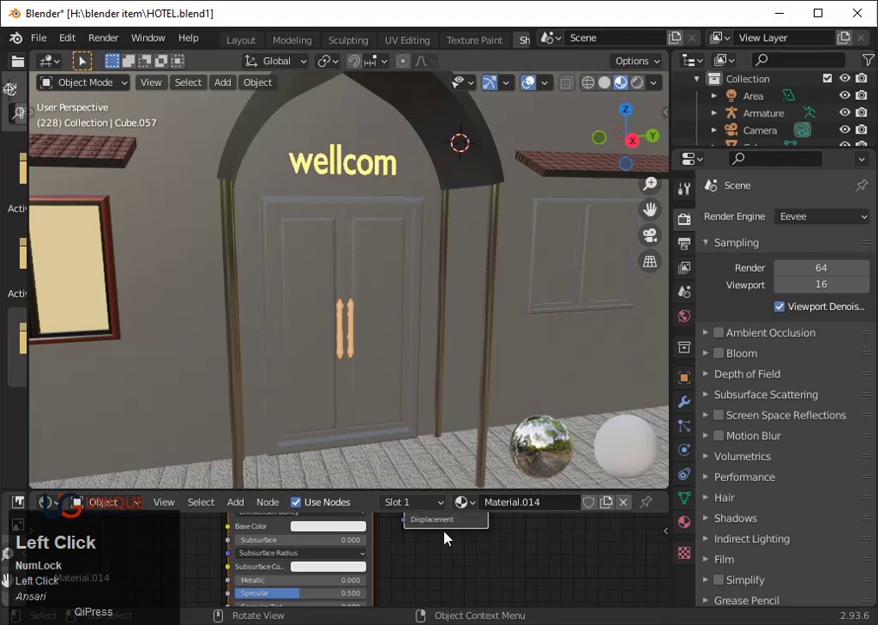
- Close the base colour picker and set the door-handle Material.014 Metallic to 0.95
scroll(down, 3)
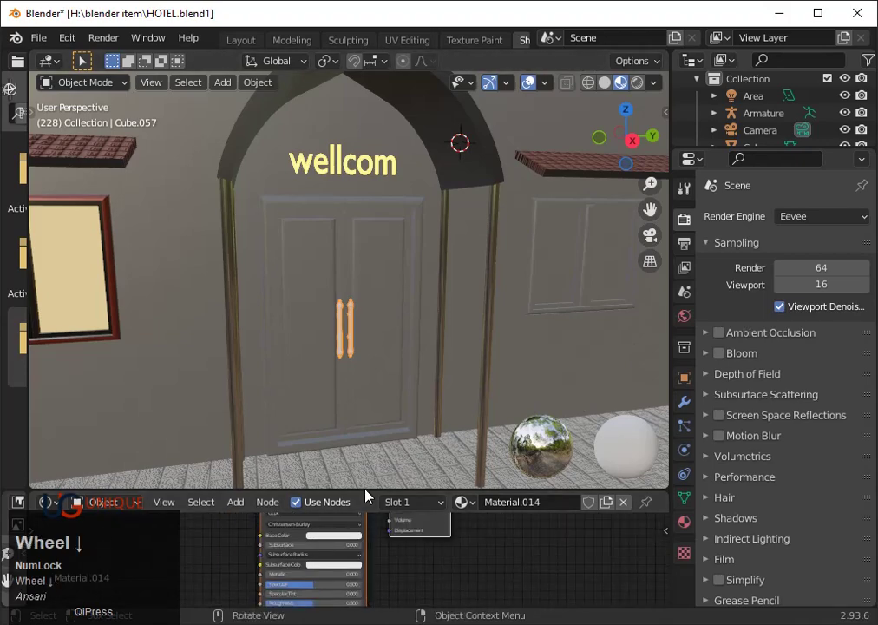
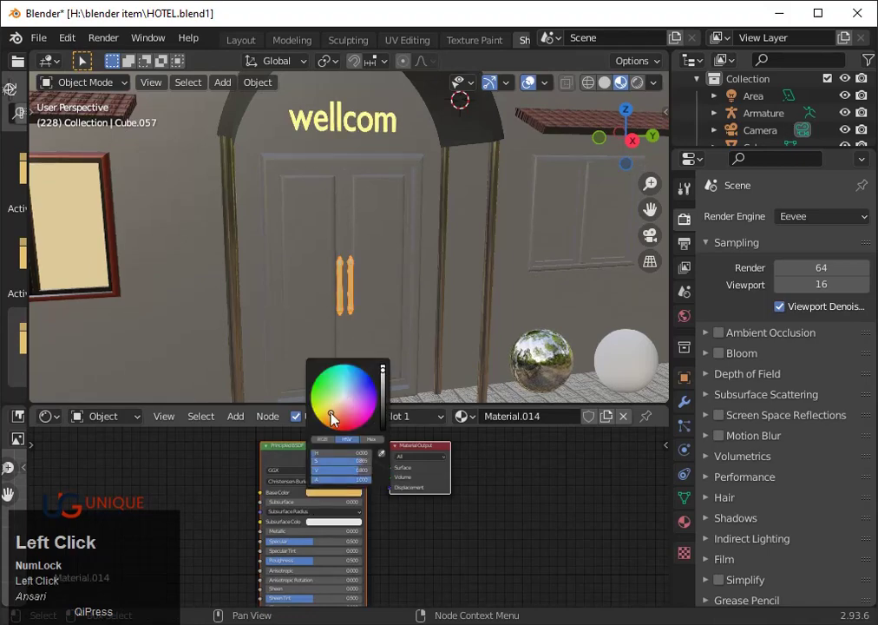
scroll(up, 3)
click(322, 538)
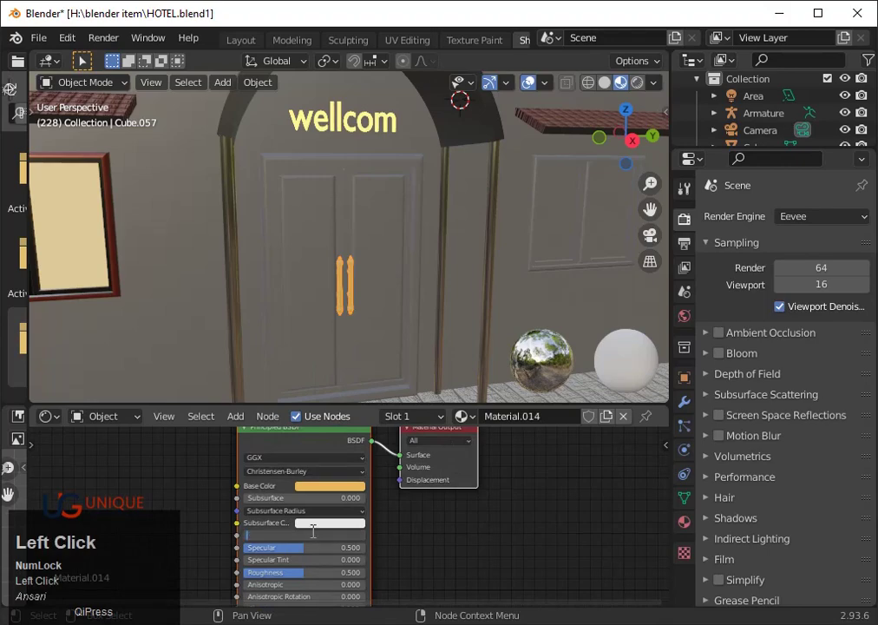
key(0)
text(0.)
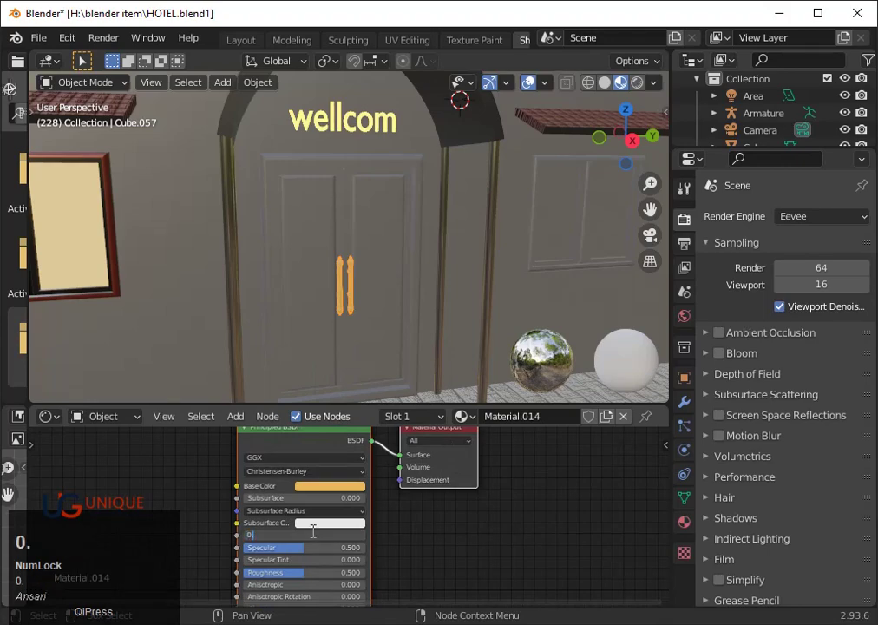
text(950)
key(Return)
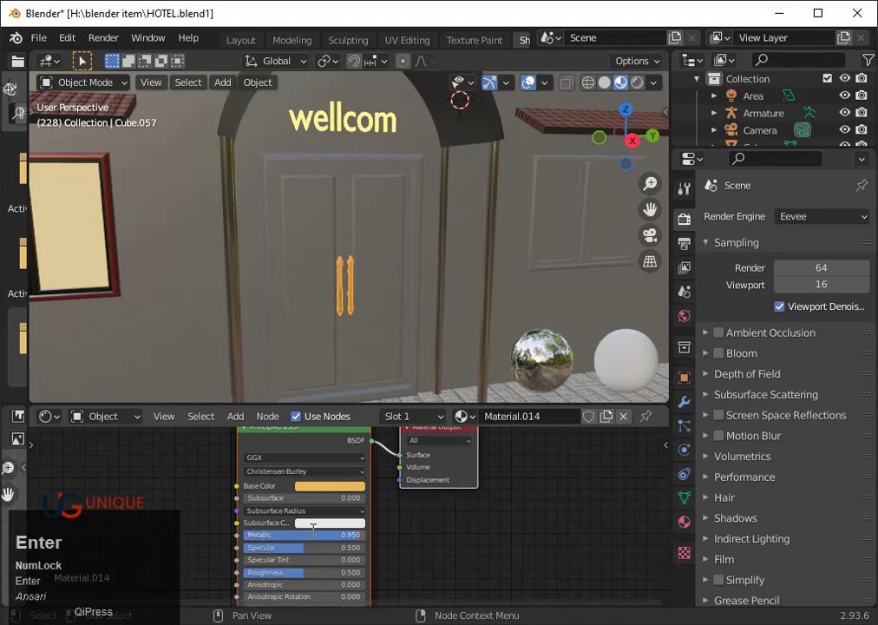
- Zoom onto the handles and set their Roughness to 0.2
scroll(up, 3)
key(`)
text(3)
scroll(up, 3)
middle_click(333, 559)
scroll(up, 3)
click(353, 499)
text(0.)
key(Return)
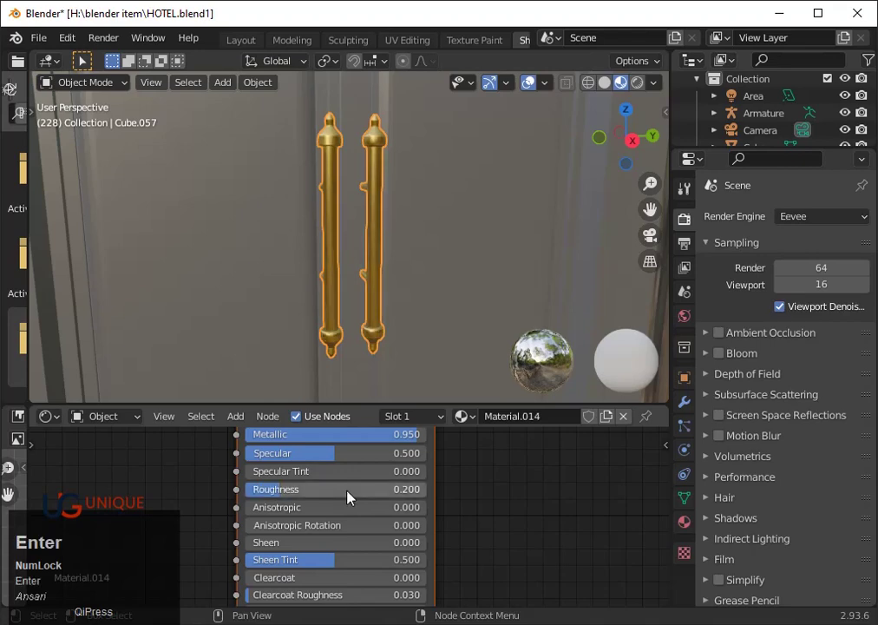
- Select the main building block and then the lower wall strip to inspect their materials
click(483, 252)
scroll(down, 3)
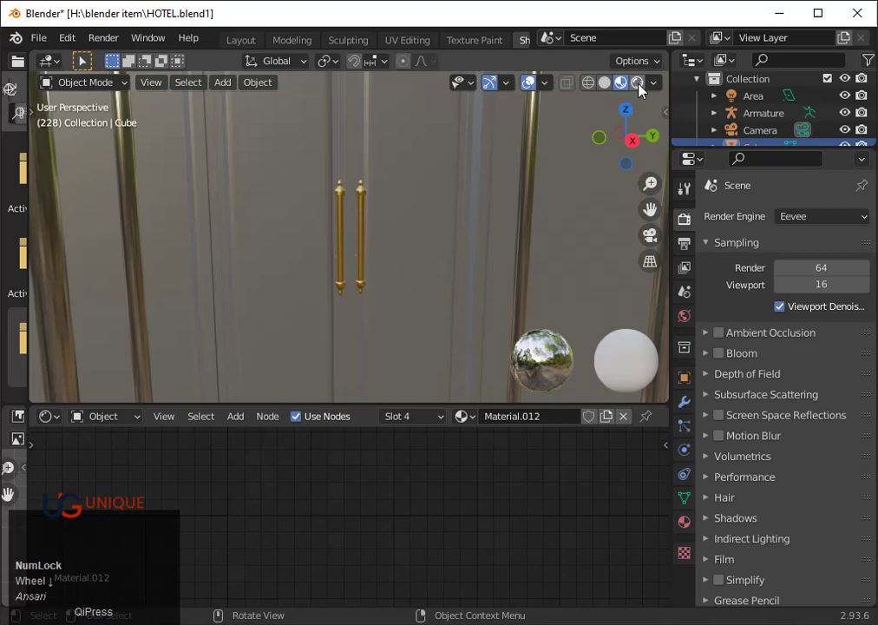
scroll(down, 3)
middle_click(541, 227)
scroll(up, 3)
click(425, 242)
scroll(down, 3)
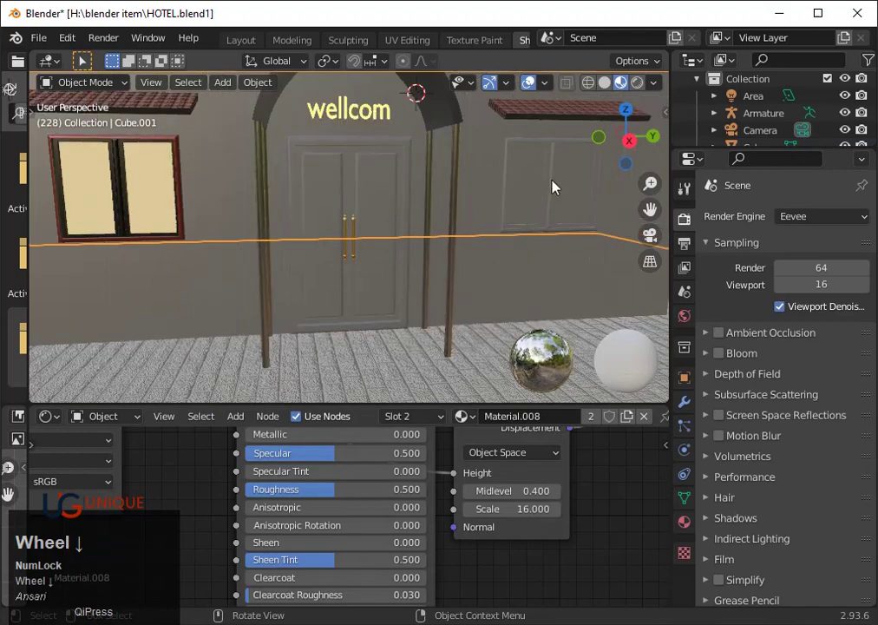
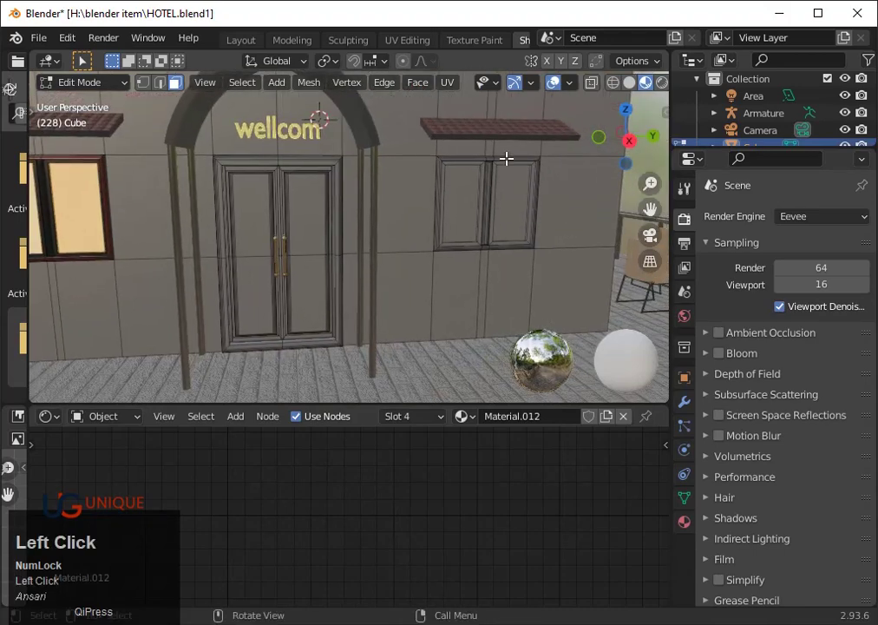
- Focus on the selected frame faces and add a new material slot to the hotel cube
key(`)
key(3)
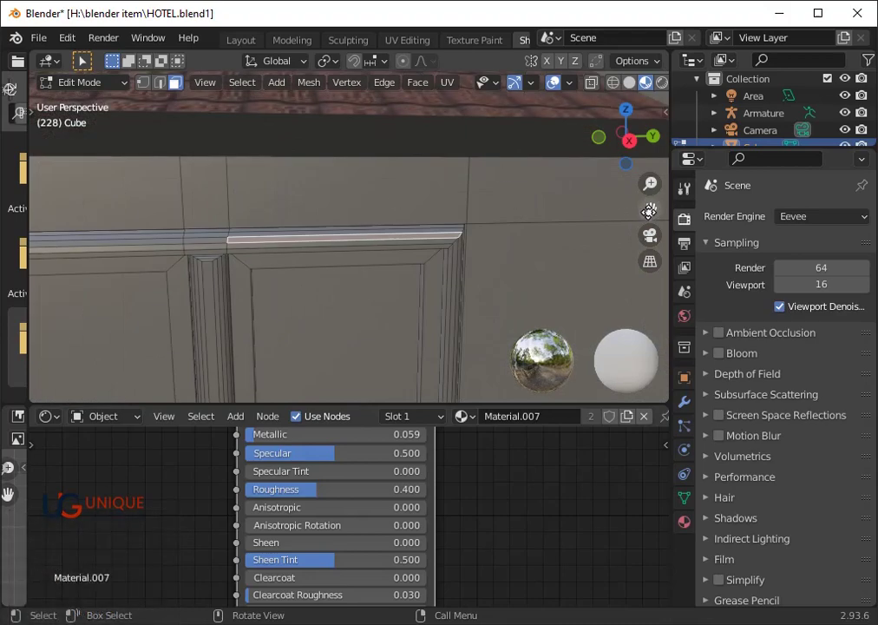
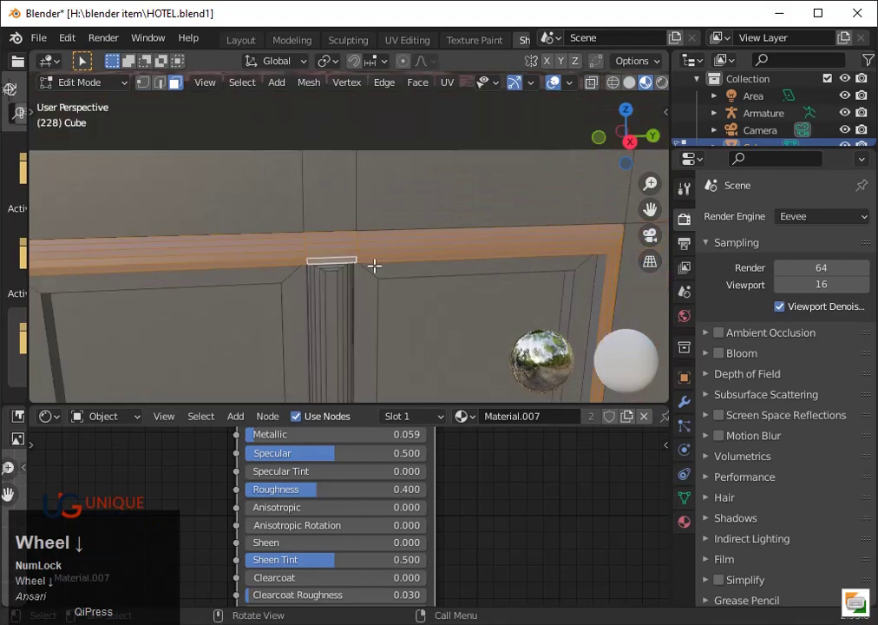
click(697, 522)
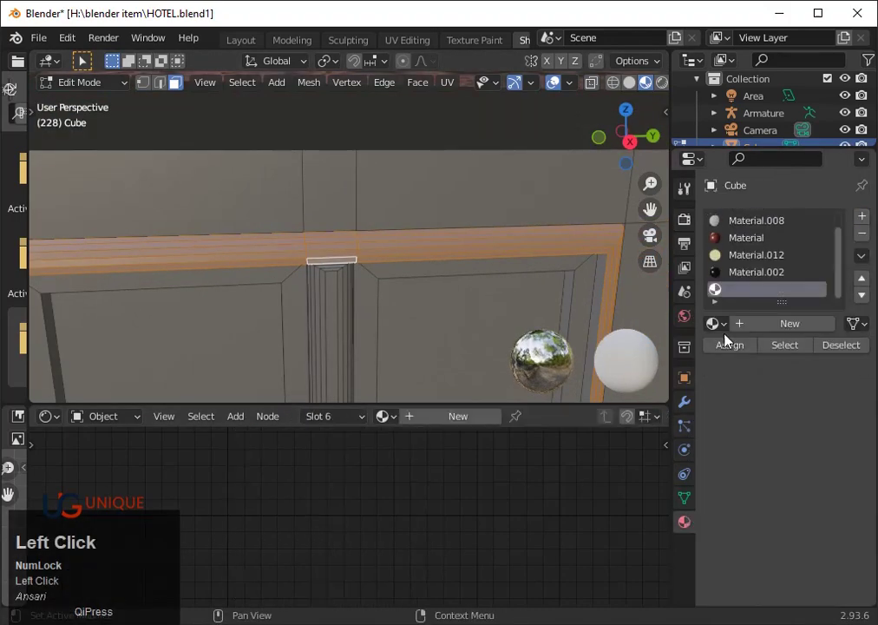
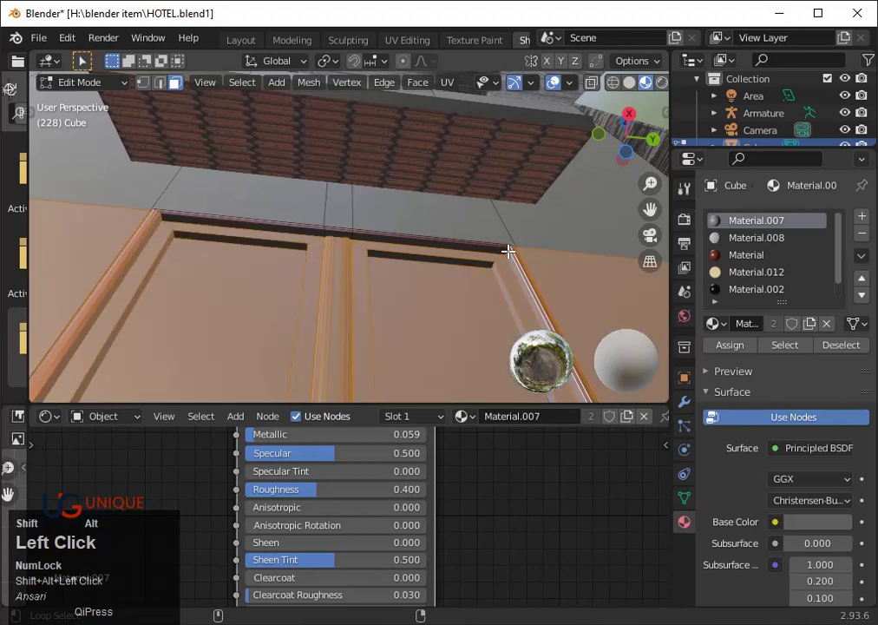
- Undo, add another empty material slot, assign the frame faces and pick the Material.002 slot
key(ctrl+z)
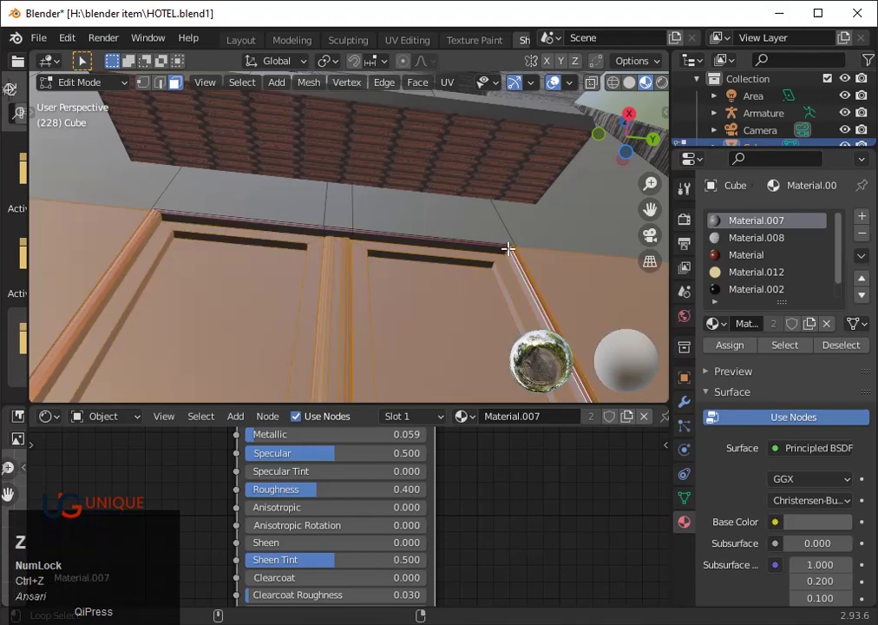
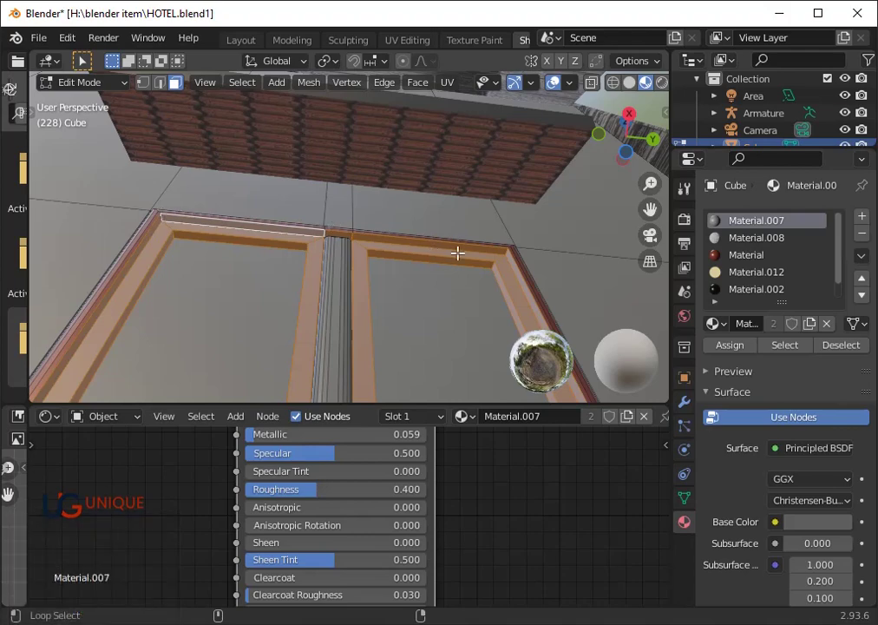
scroll(down, 3)
scroll(down, 3)
scroll(up, 3)
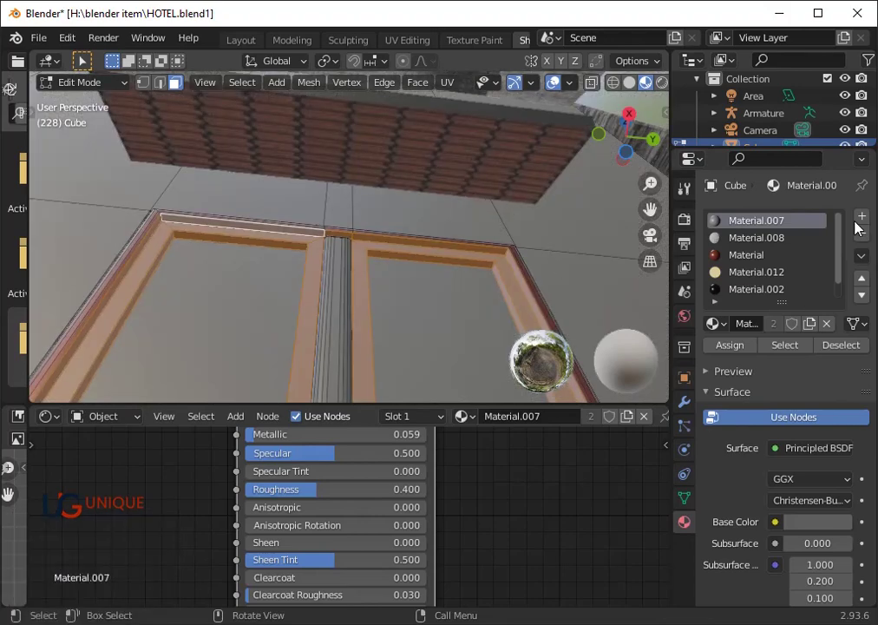
click(866, 218)
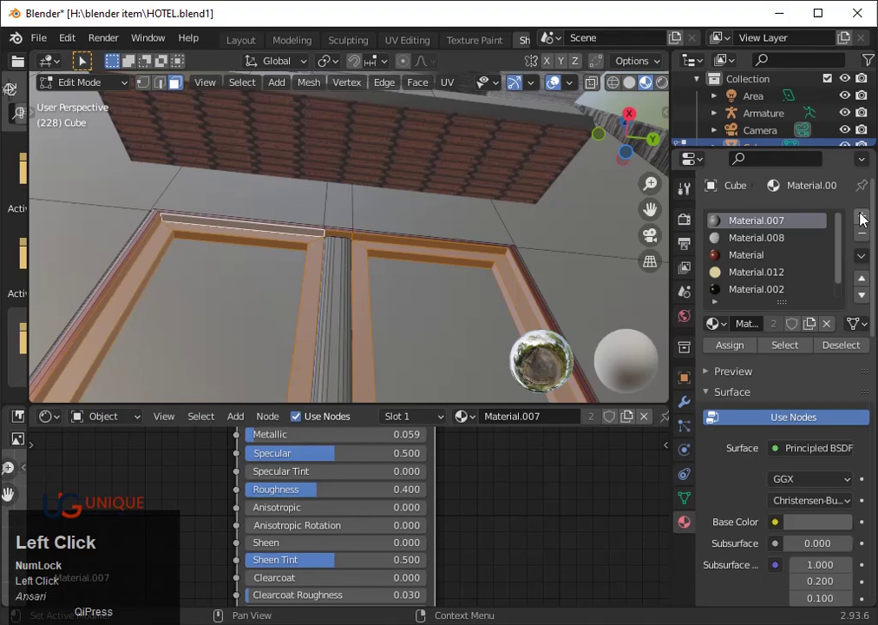
click(737, 353)
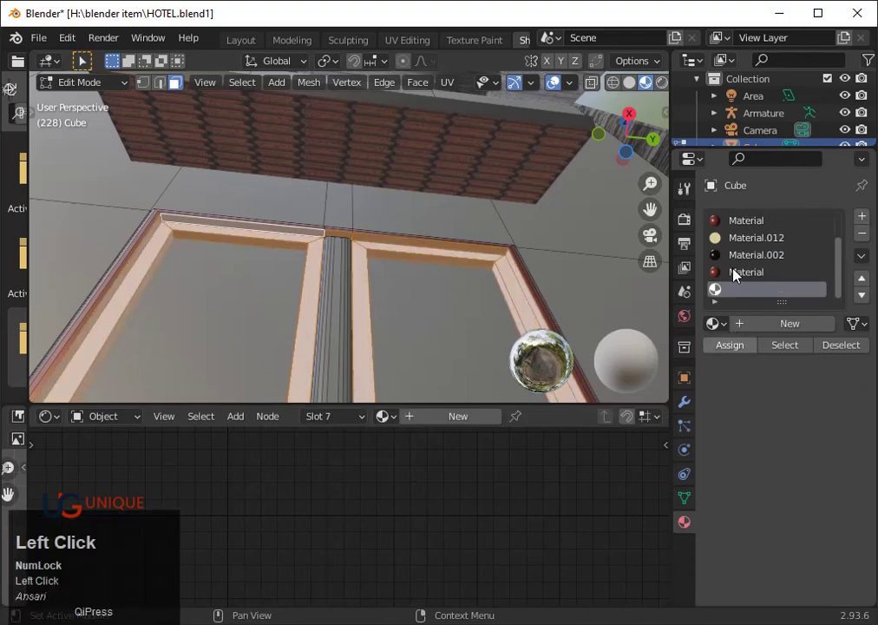
click(739, 259)
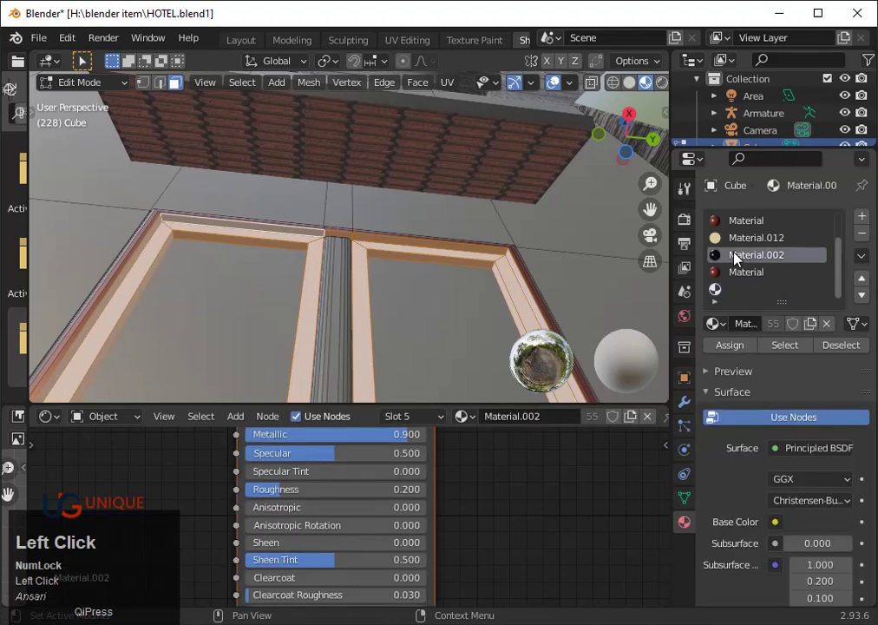
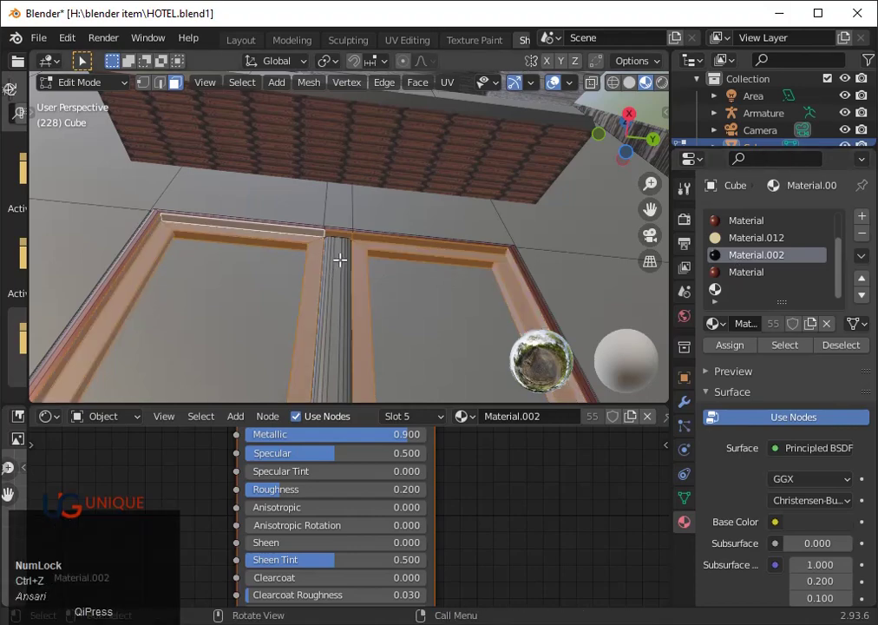
- Undo the last slot changes and scroll back over the door seam selection
scroll(up, 3)
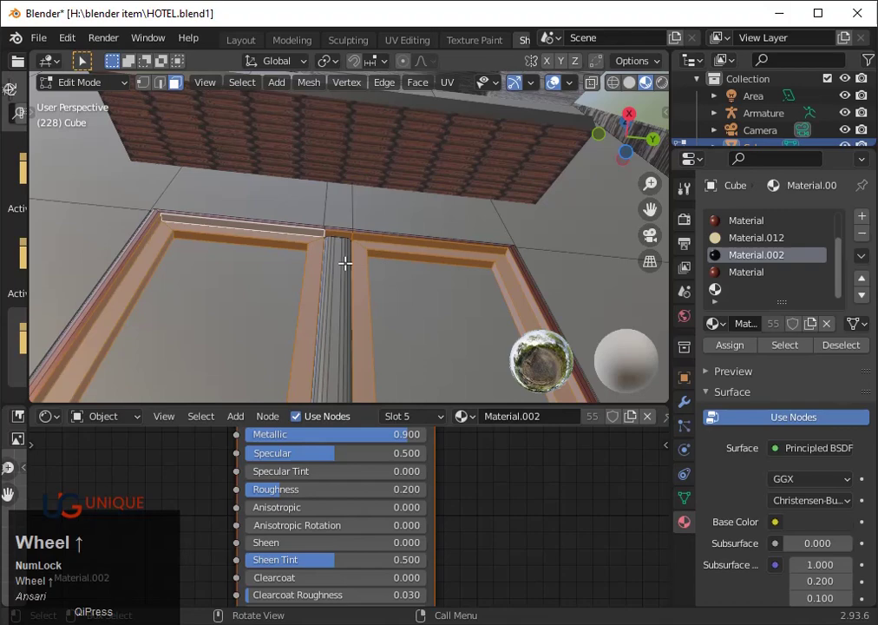
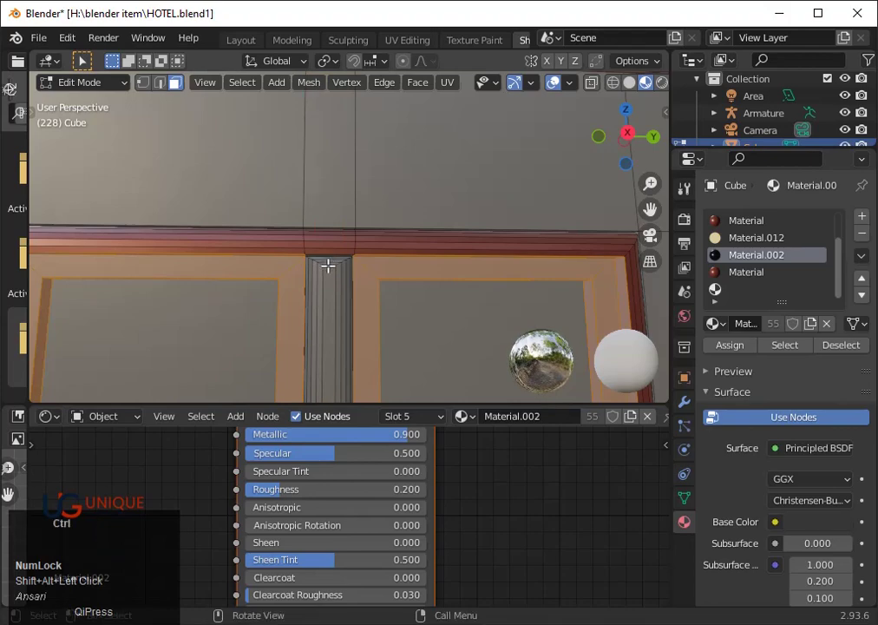
key(ctrl+z)
key(ctrl+z)
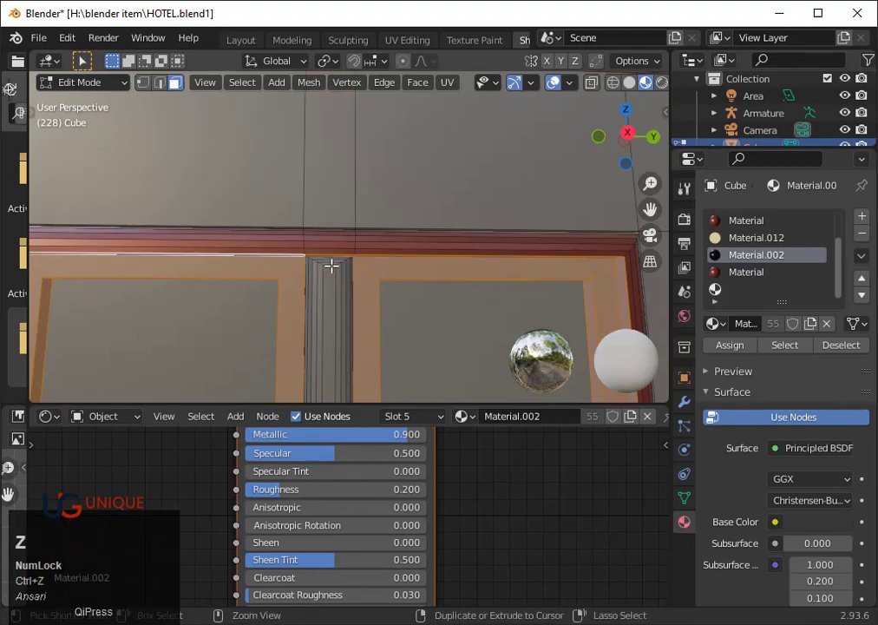
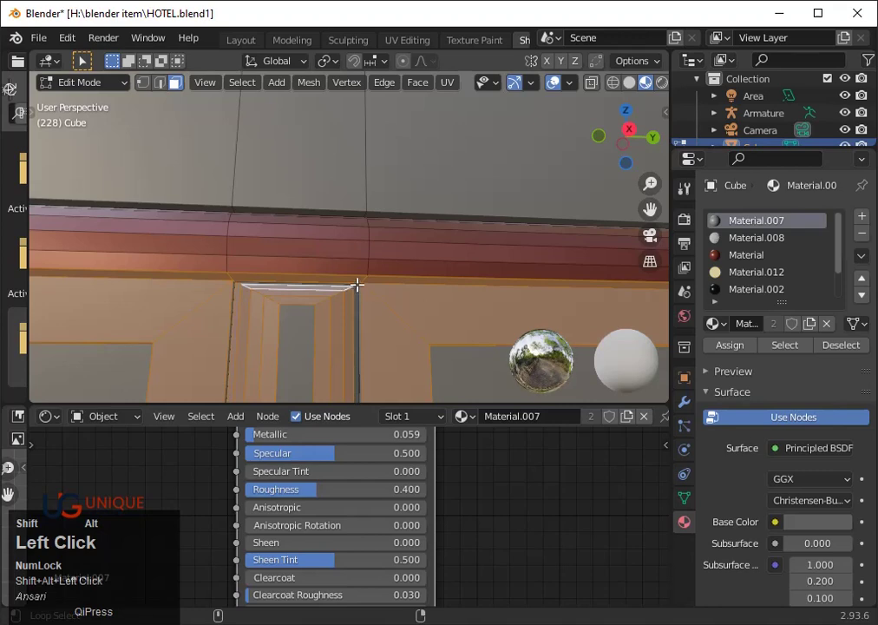
key(ctrl+z)
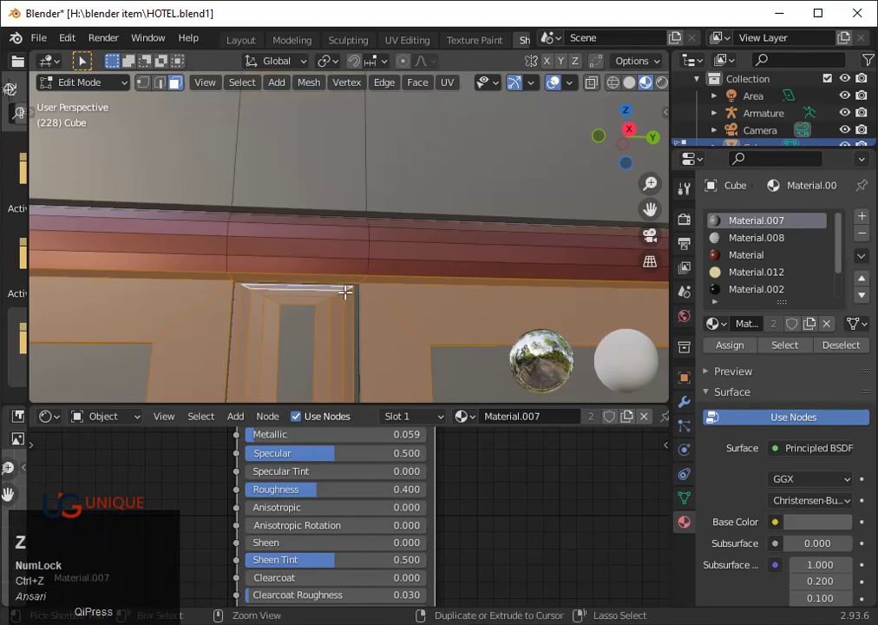
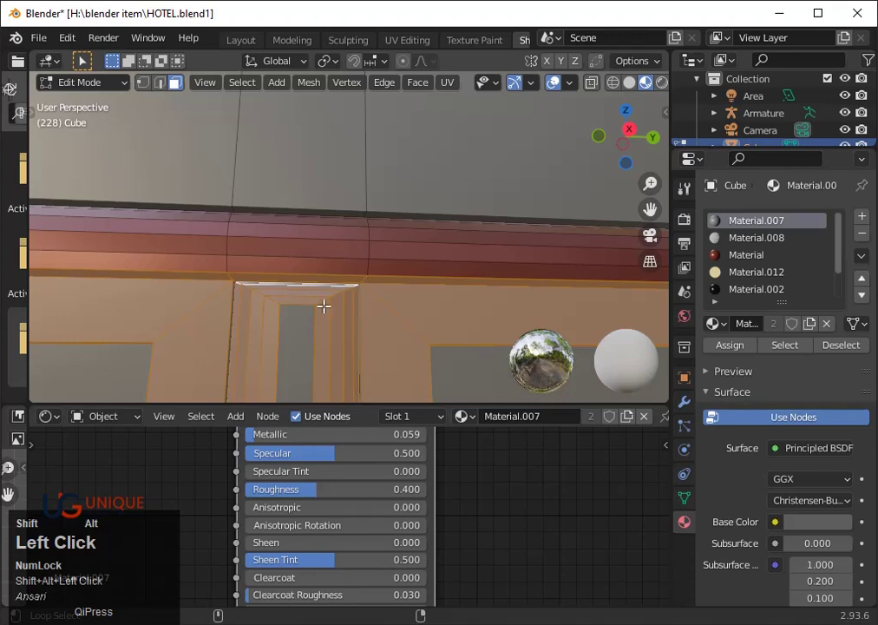
scroll(down, 3)
scroll(down, 3)
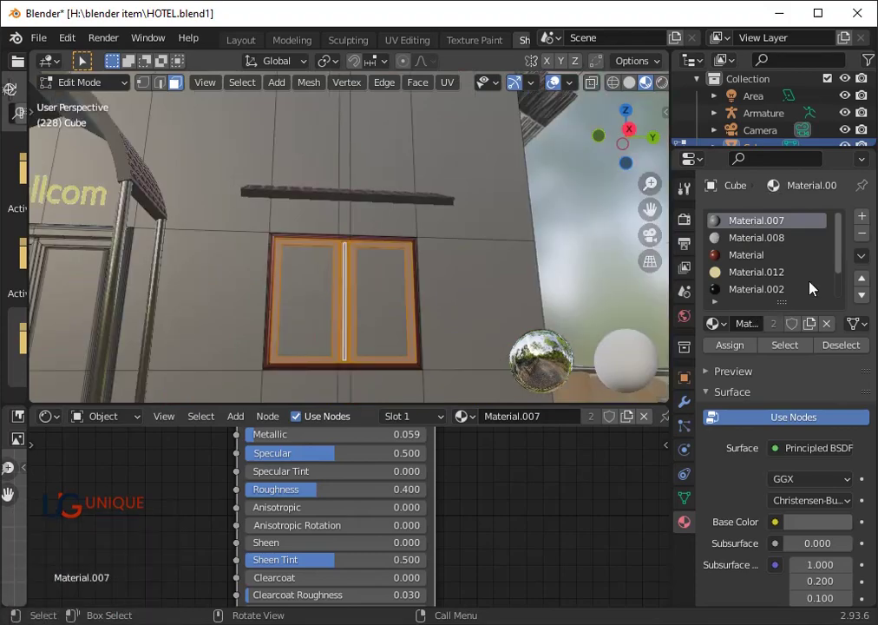
- Add an empty material slot and assign the selected door-frame faces to it
click(867, 223)
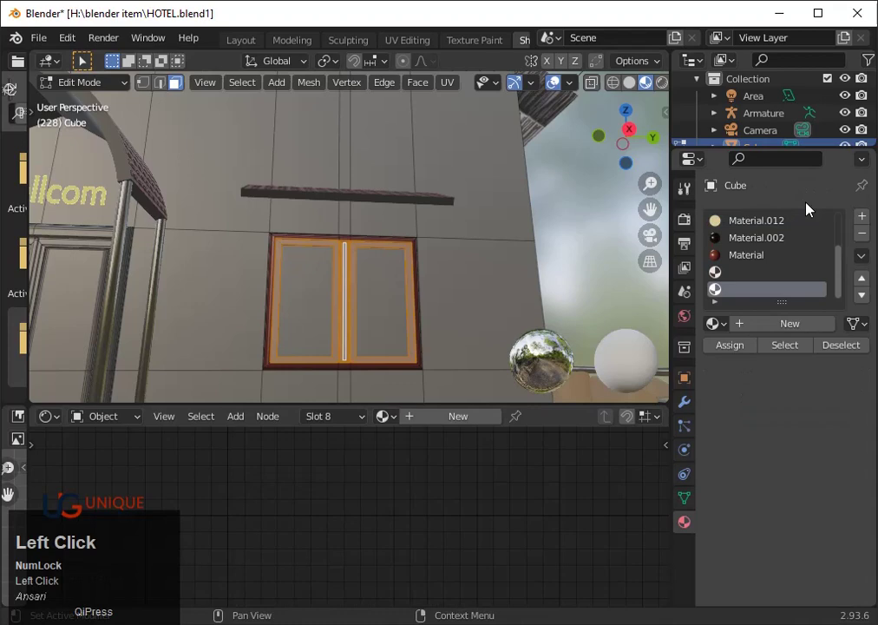
click(739, 352)
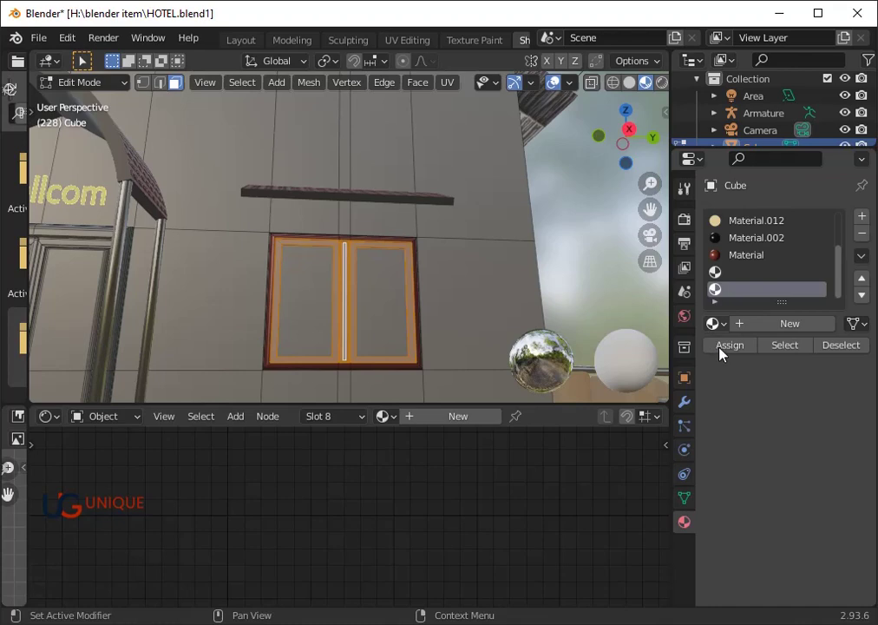
scroll(up, 3)
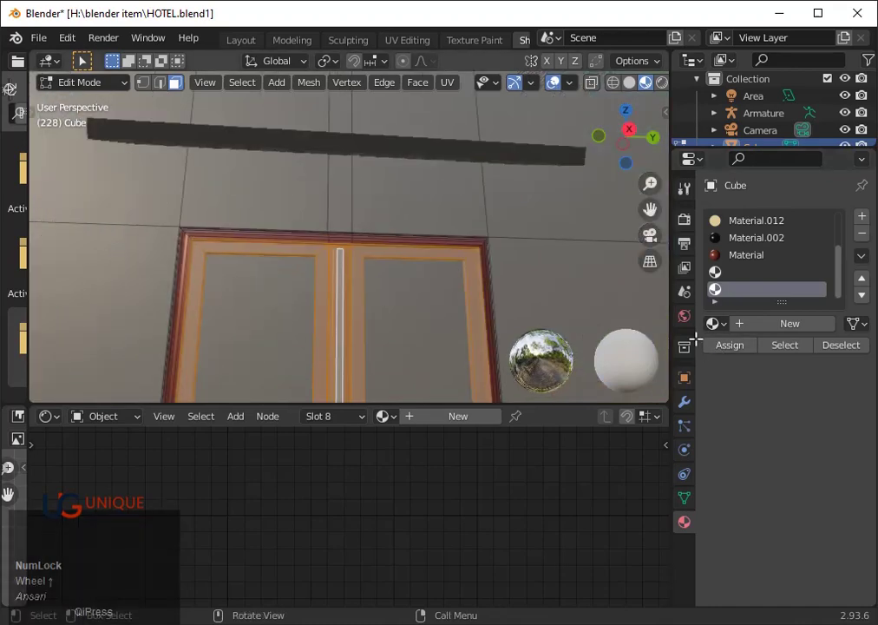
click(734, 355)
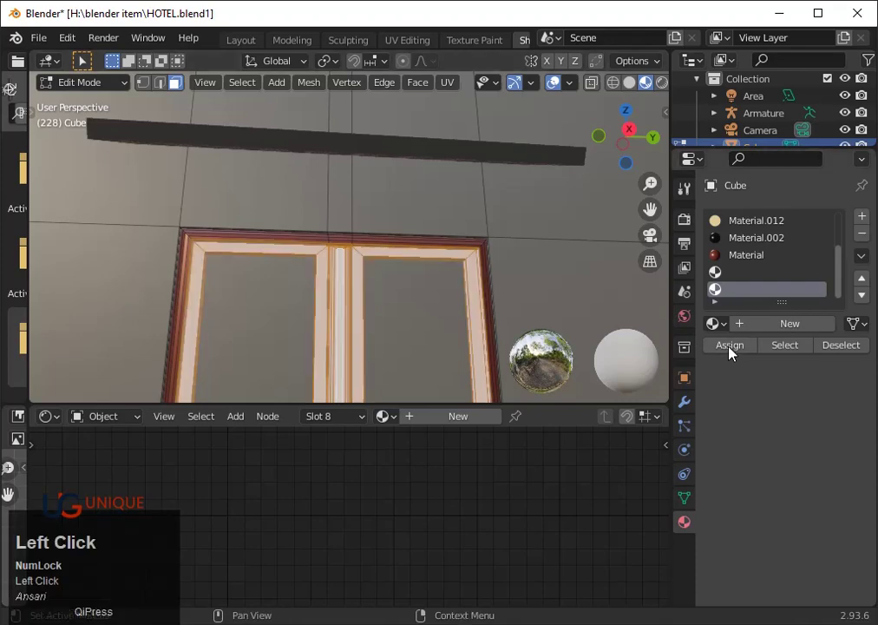
- Fill the empty slot with the existing black metallic Material.002
click(734, 237)
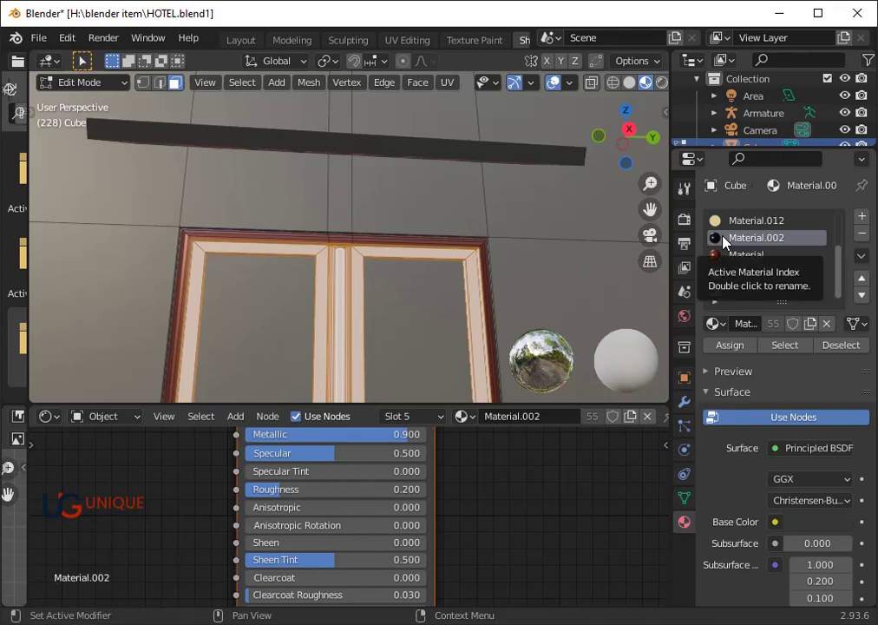
click(735, 237)
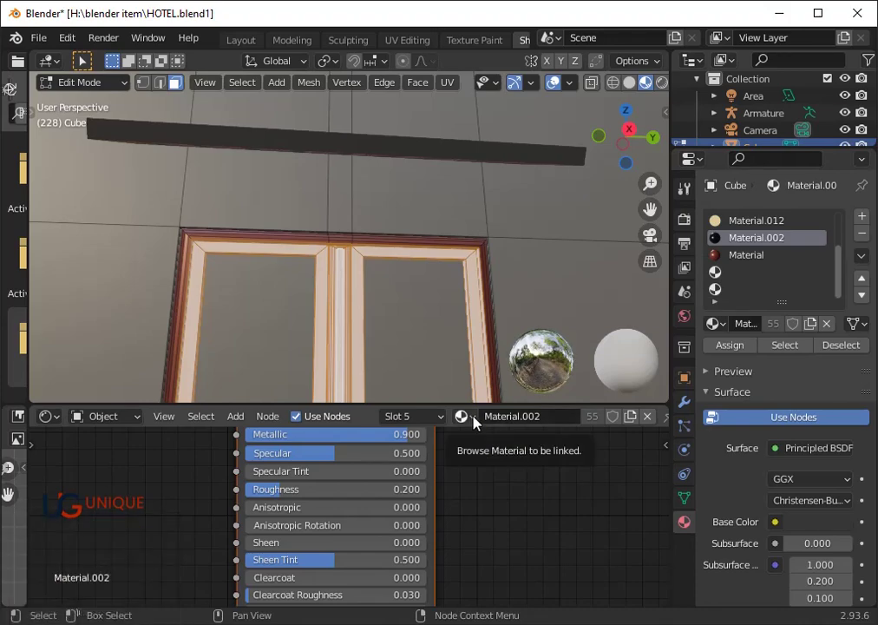
click(483, 422)
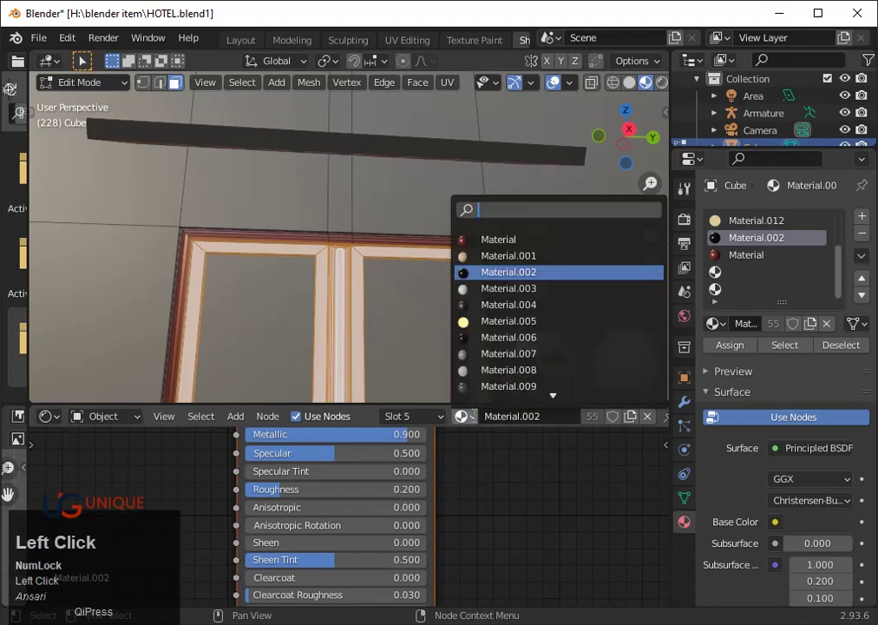
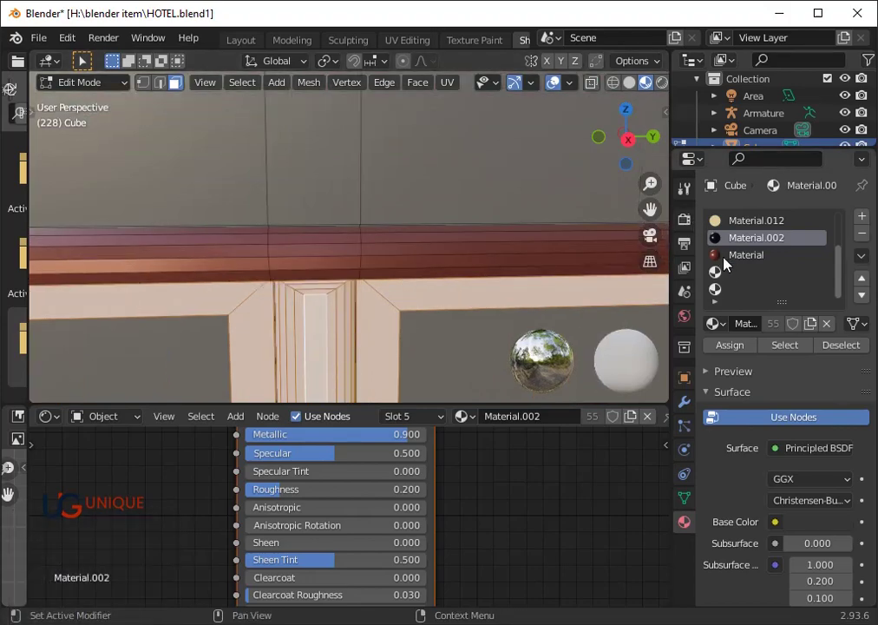
click(729, 277)
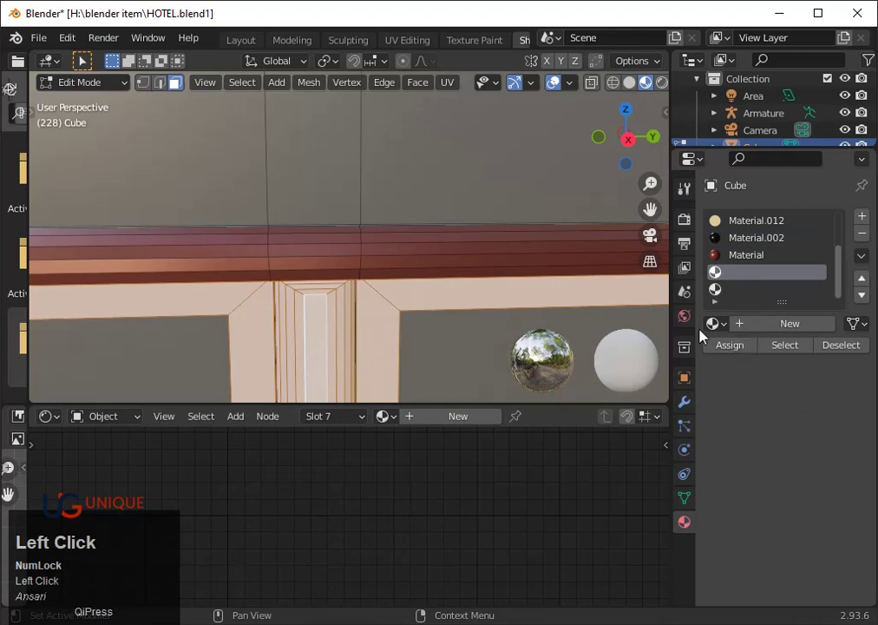
click(725, 334)
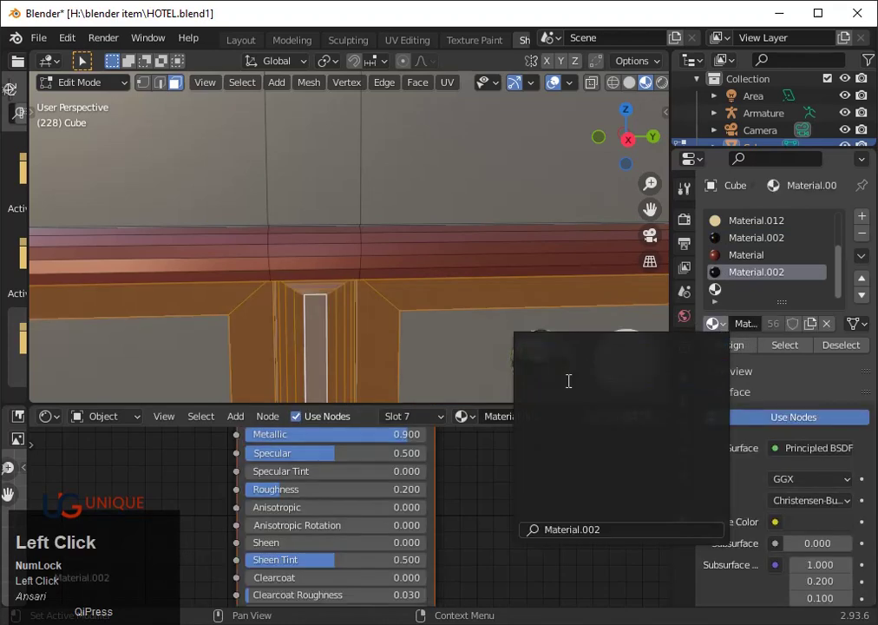
- Return to Object Mode and select the hotel front wall
key(Tab)
scroll(down, 3)
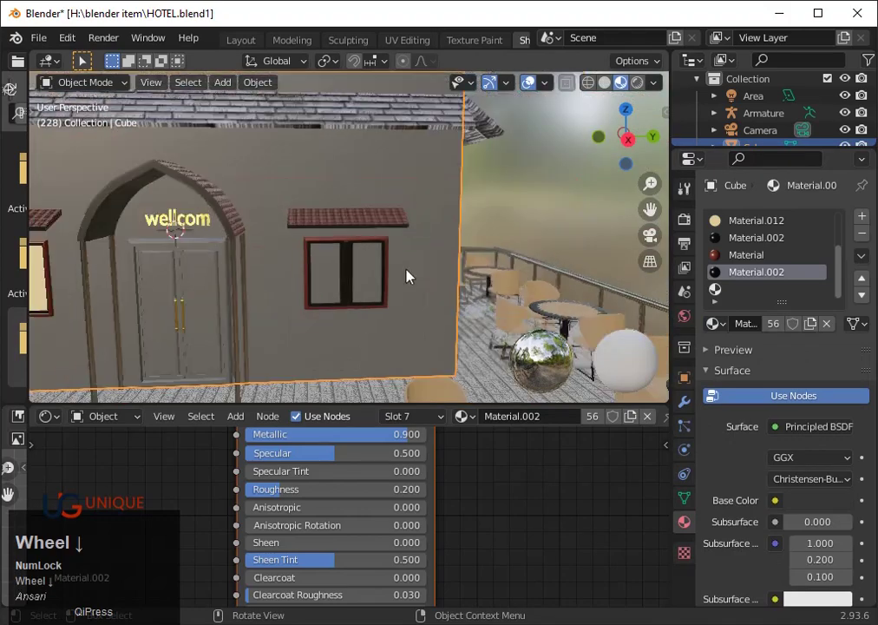
scroll(up, 3)
drag(391, 266, 361, 316)
click(360, 316)
scroll(down, 3)
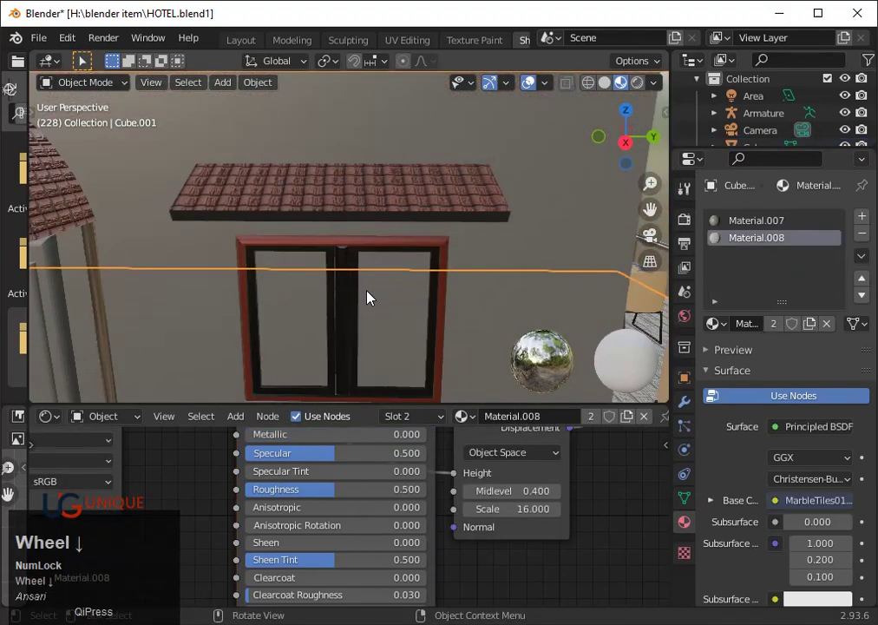
scroll(down, 3)
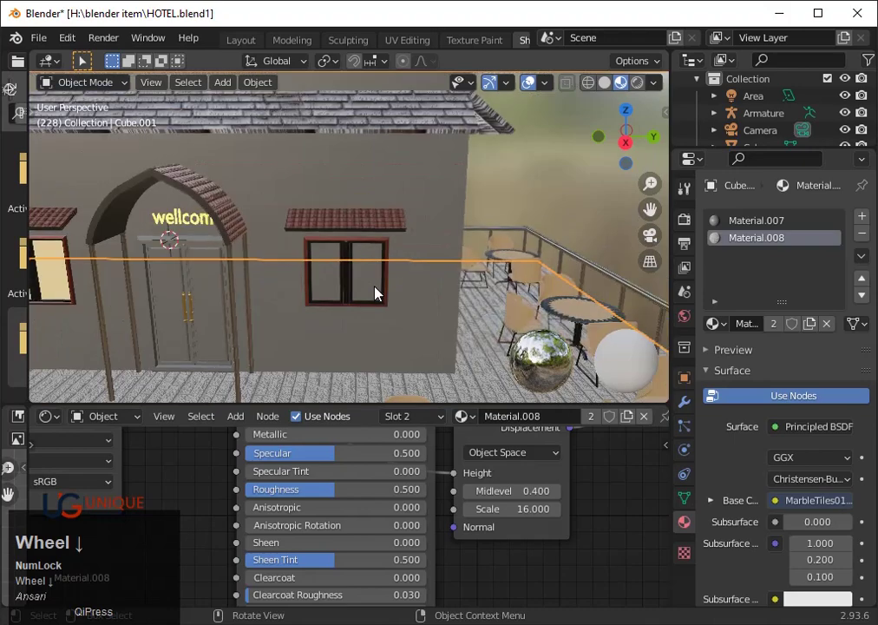
click(447, 165)
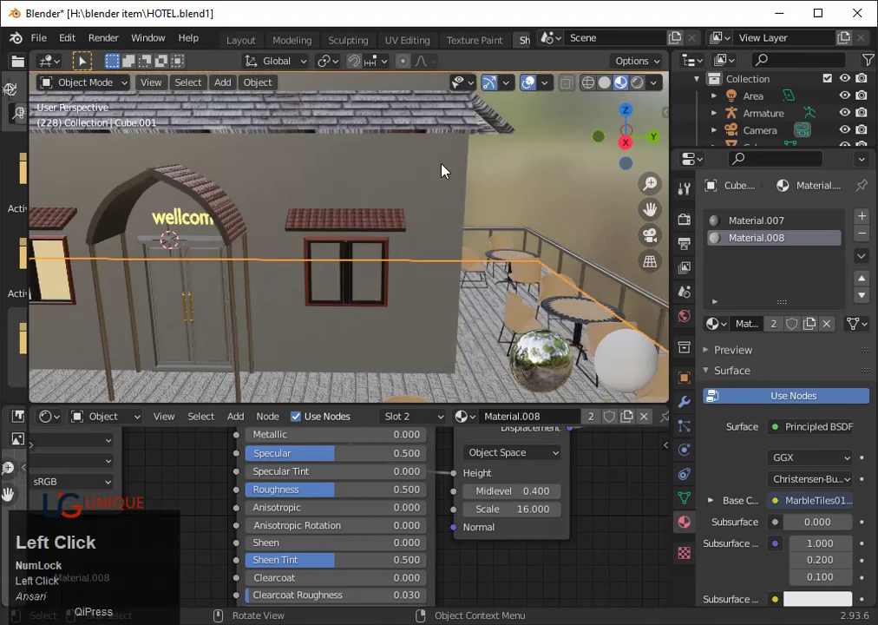
- Try Shade Smooth on the wall, then undo it
right_click(442, 202)
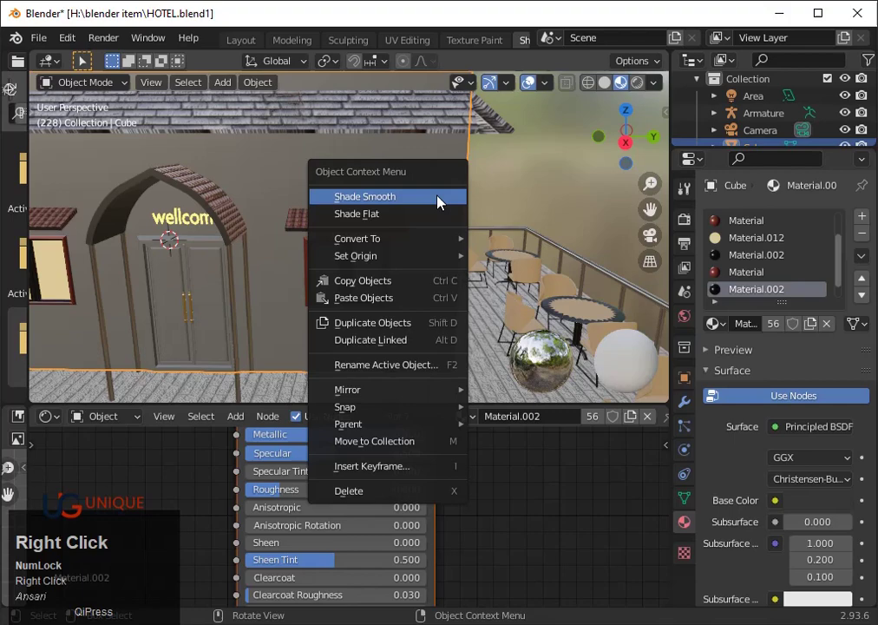
click(426, 195)
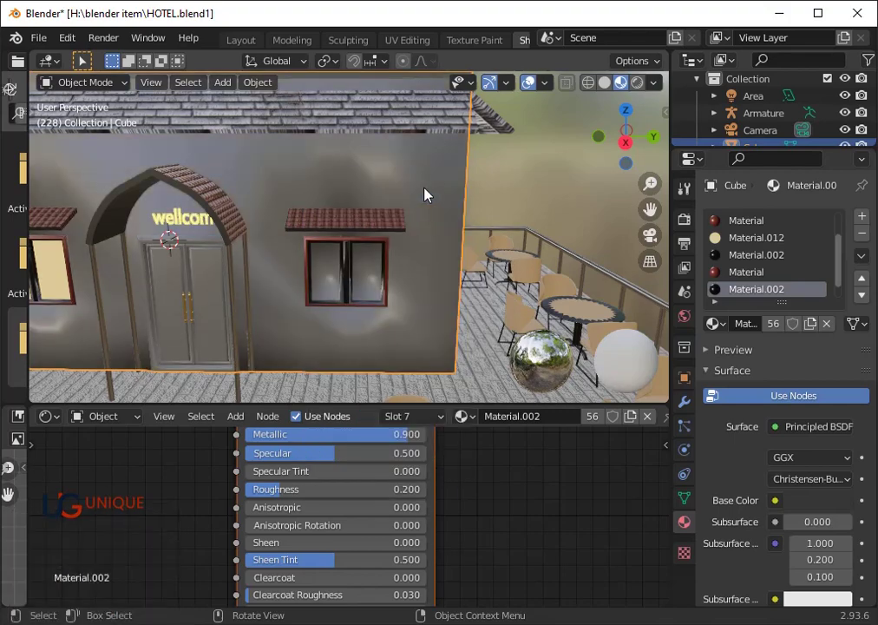
click(432, 193)
key(ctrl+z)
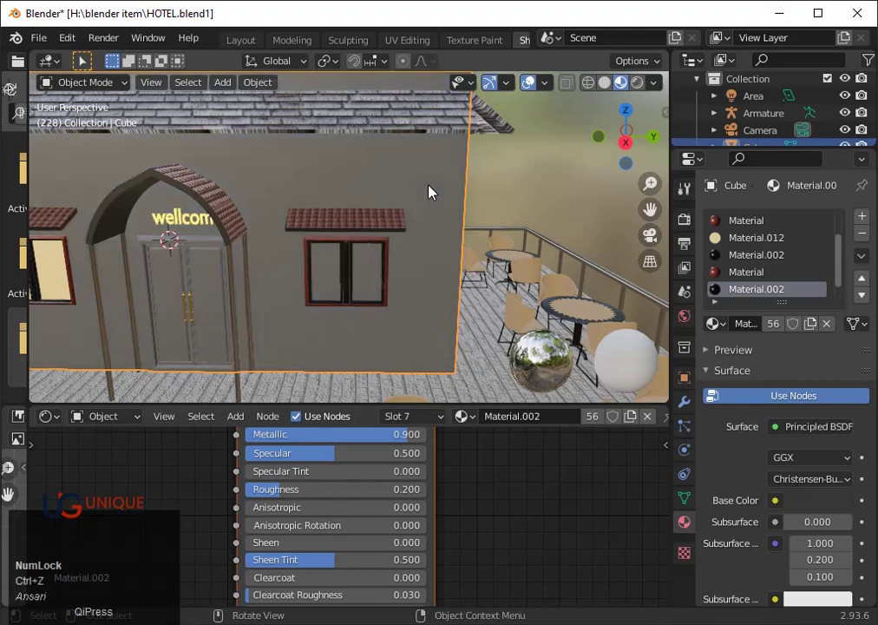
- Subdivide the wall to round it, inspect the building, then undo back to flat walls
key(ctrl+z)
key(ctrl+3)
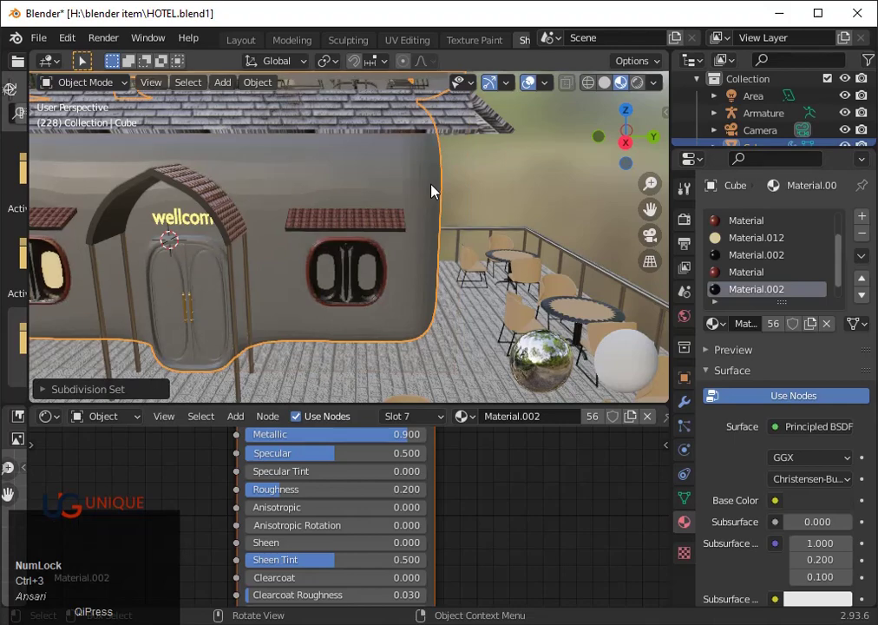
scroll(down, 3)
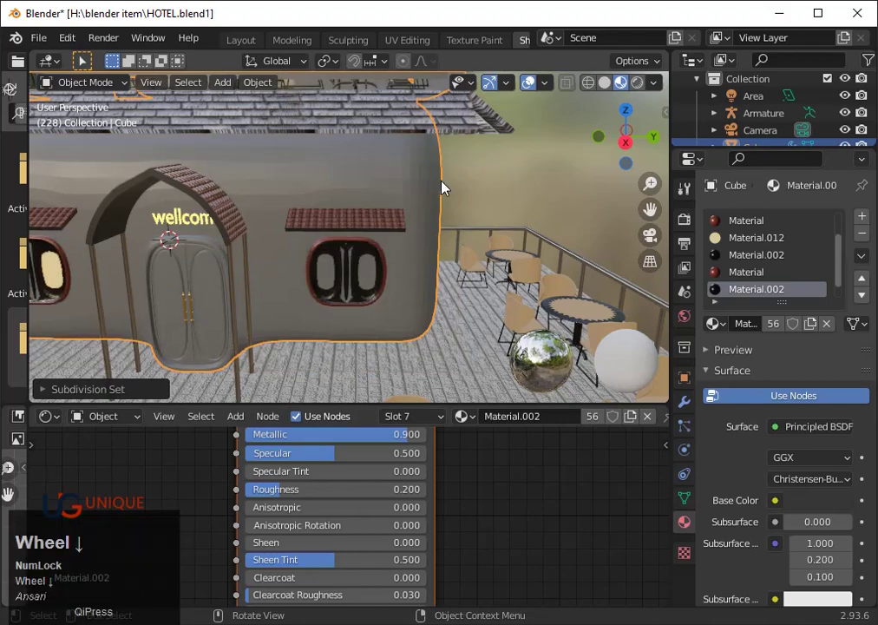
drag(391, 231, 186, 260)
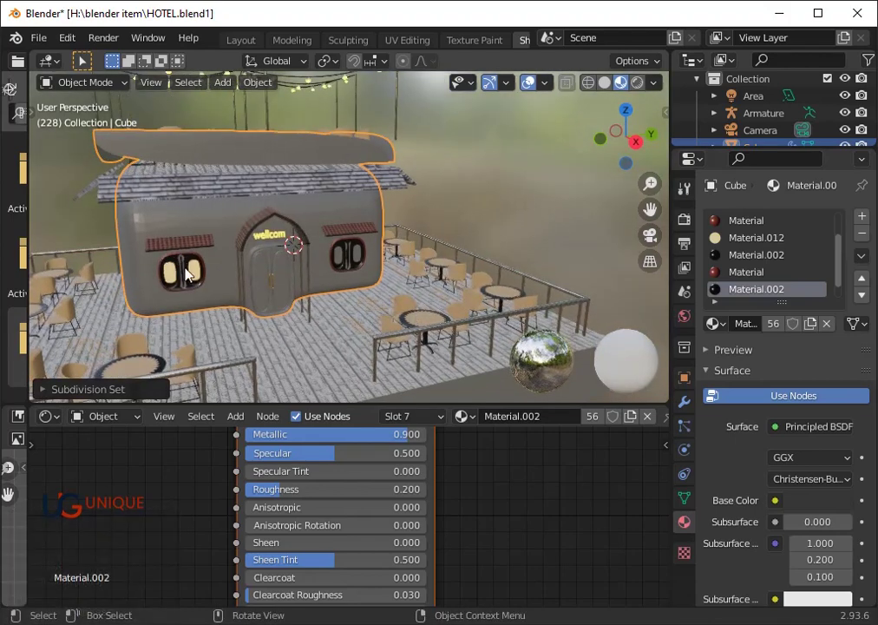
scroll(up, 3)
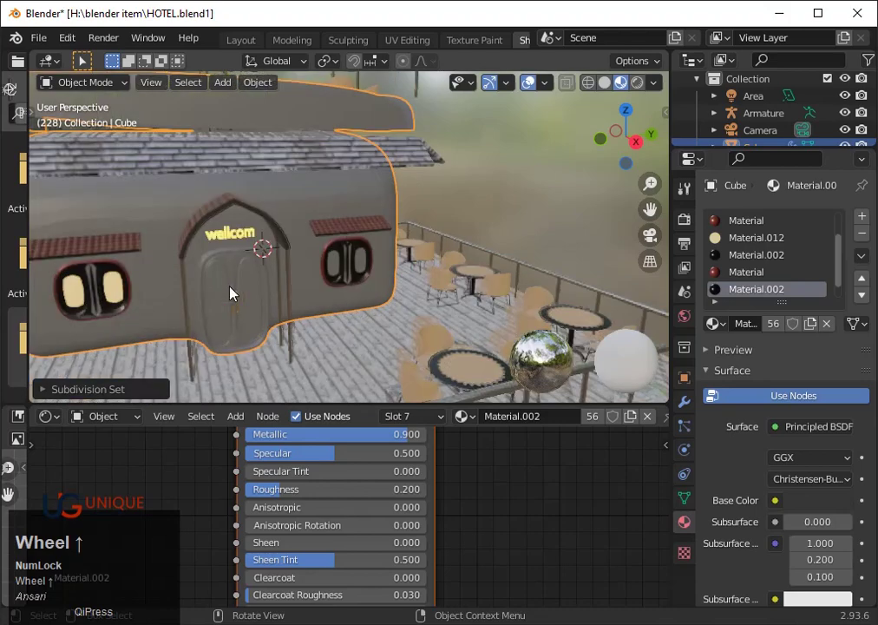
scroll(up, 3)
key(ctrl+z)
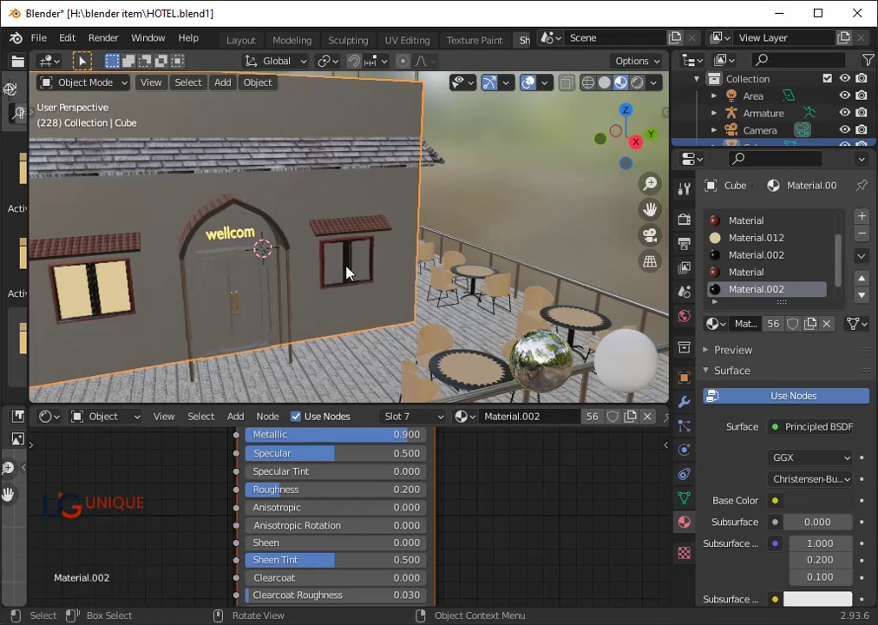
key(ctrl+z)
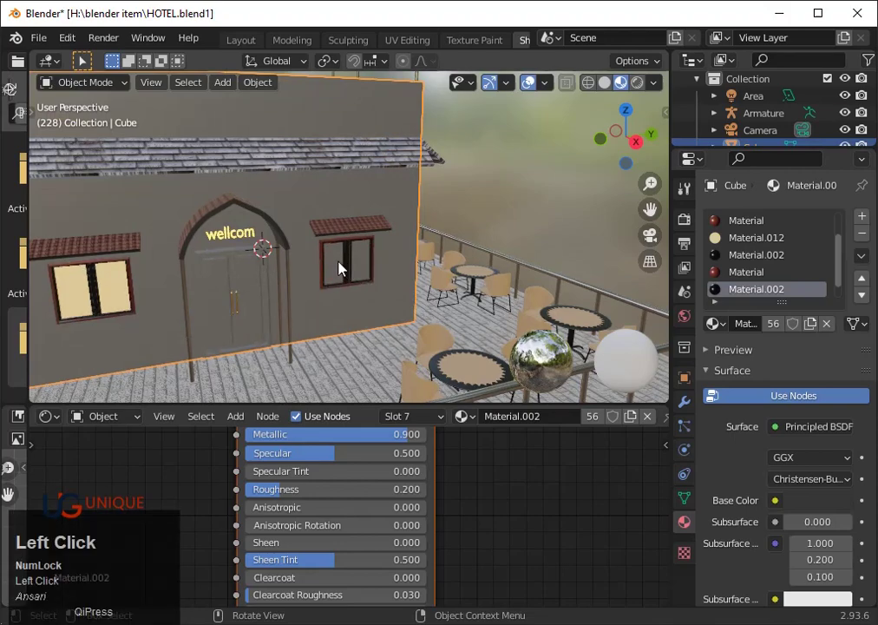
- Reselect the hotel wall and enter Edit Mode for face editing
click(349, 268)
key(Tab)
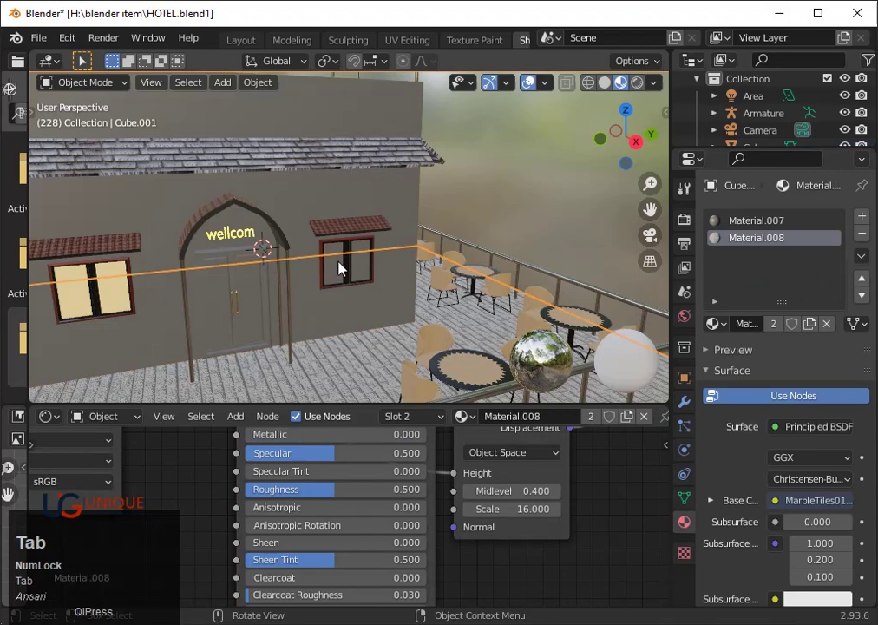
key(Tab)
click(349, 268)
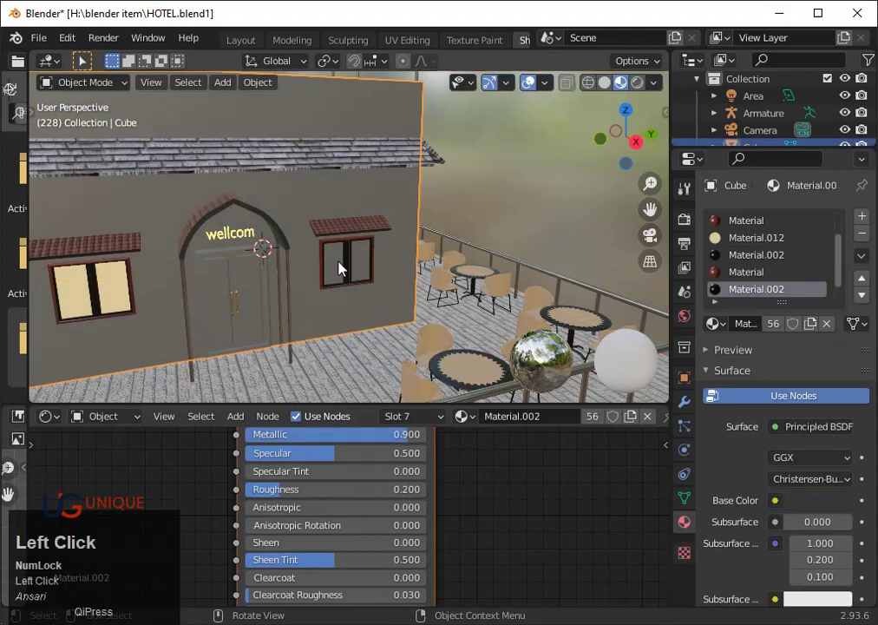
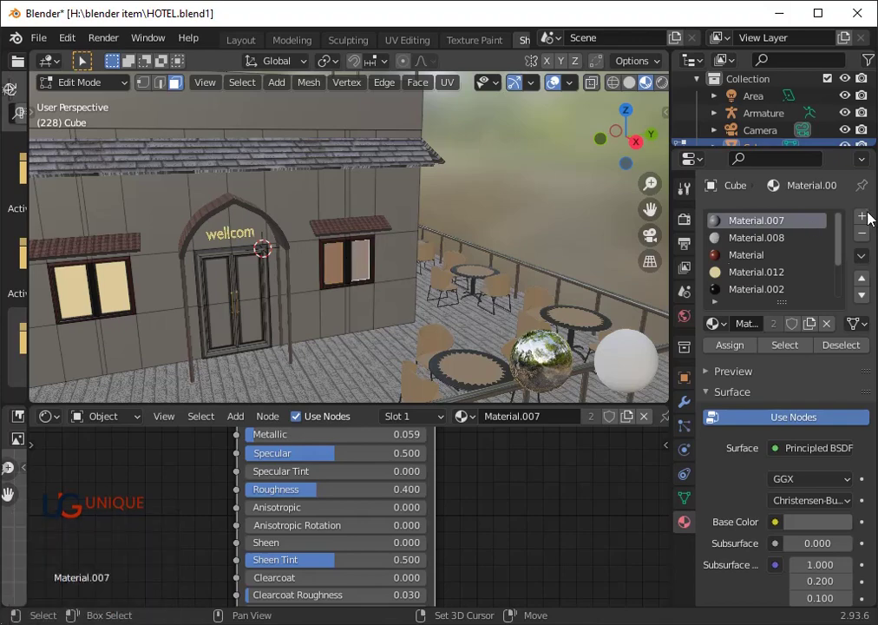
- Add a material slot to the wall and set it to Emission Material.012
click(862, 217)
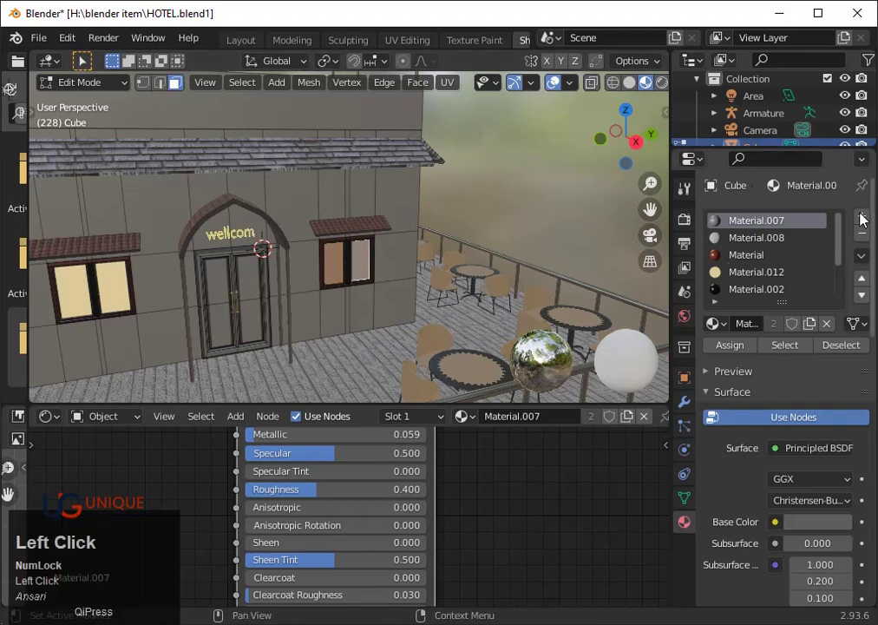
click(728, 327)
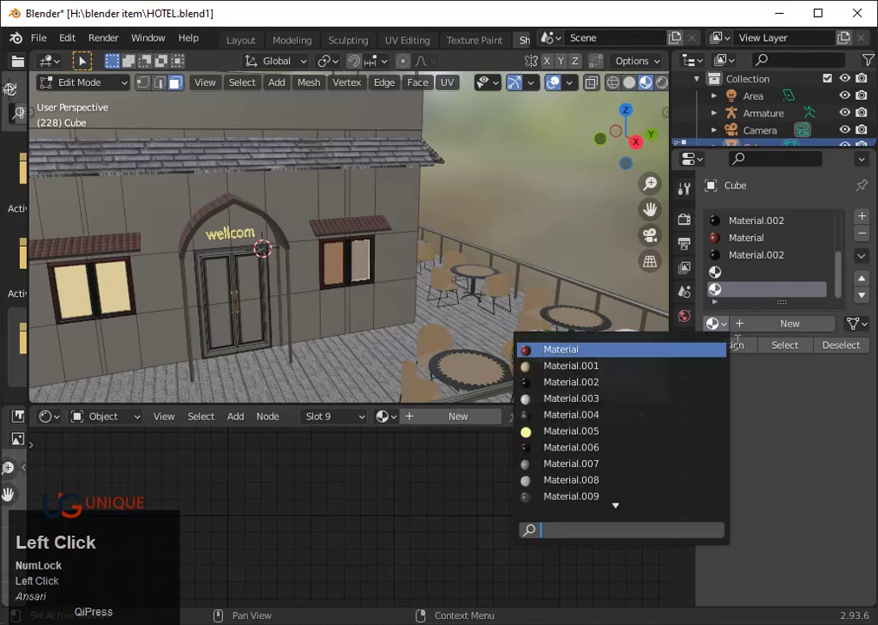
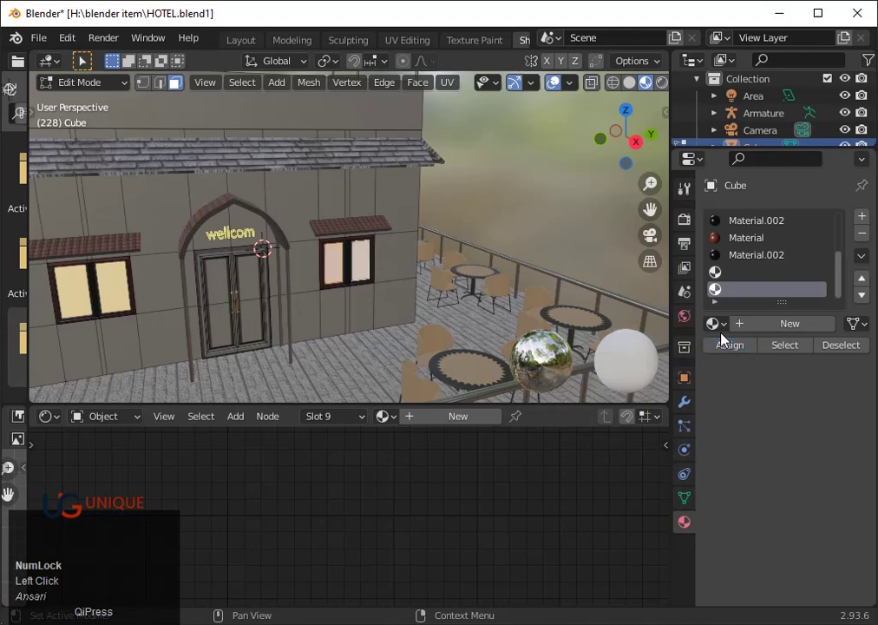
scroll(up, 3)
click(850, 266)
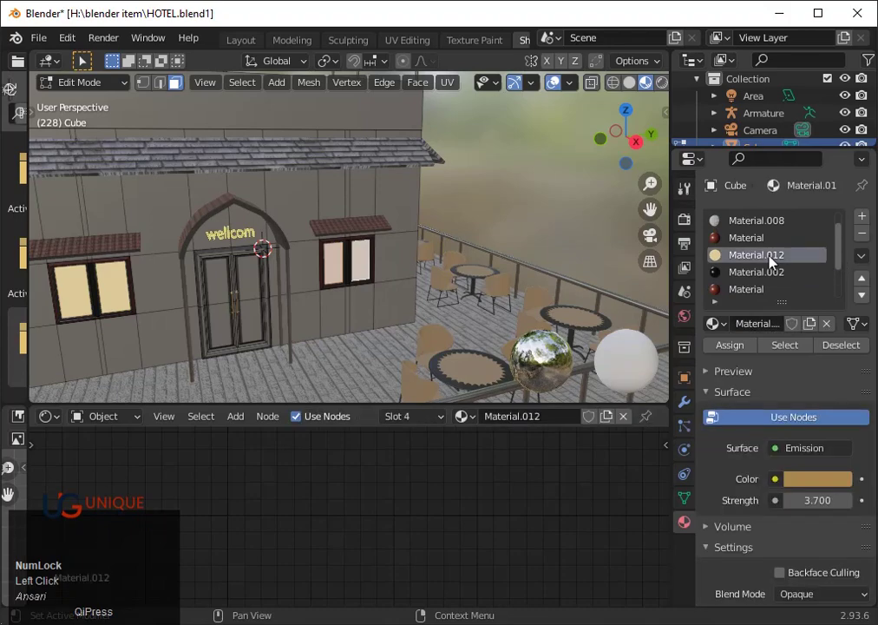
- Browse the material list and assign the slot to the selected window faces
click(478, 423)
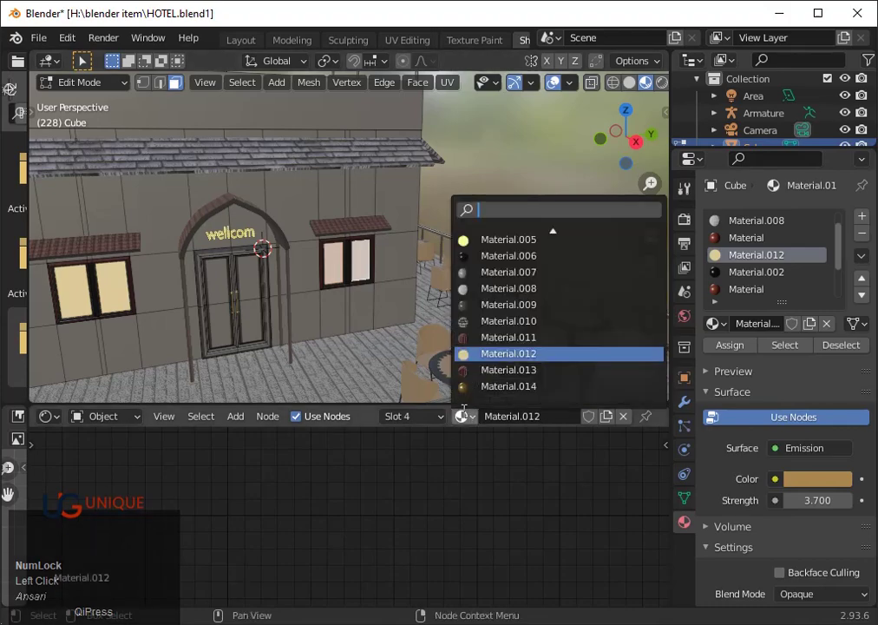
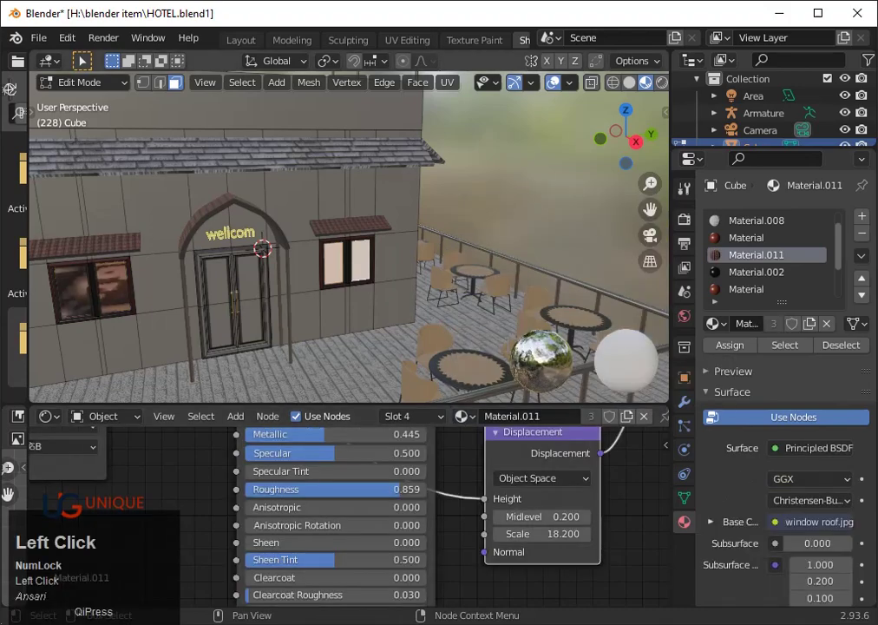
click(484, 420)
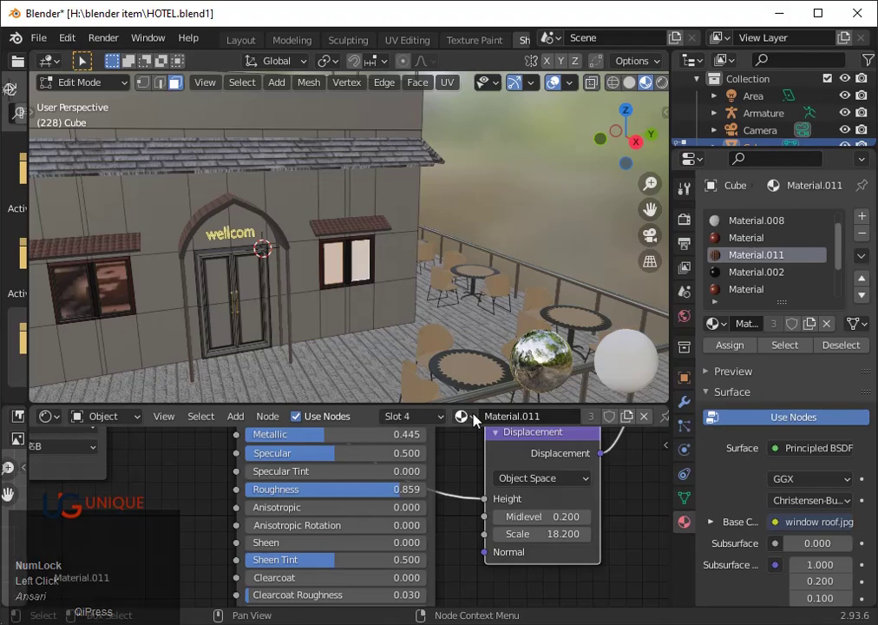
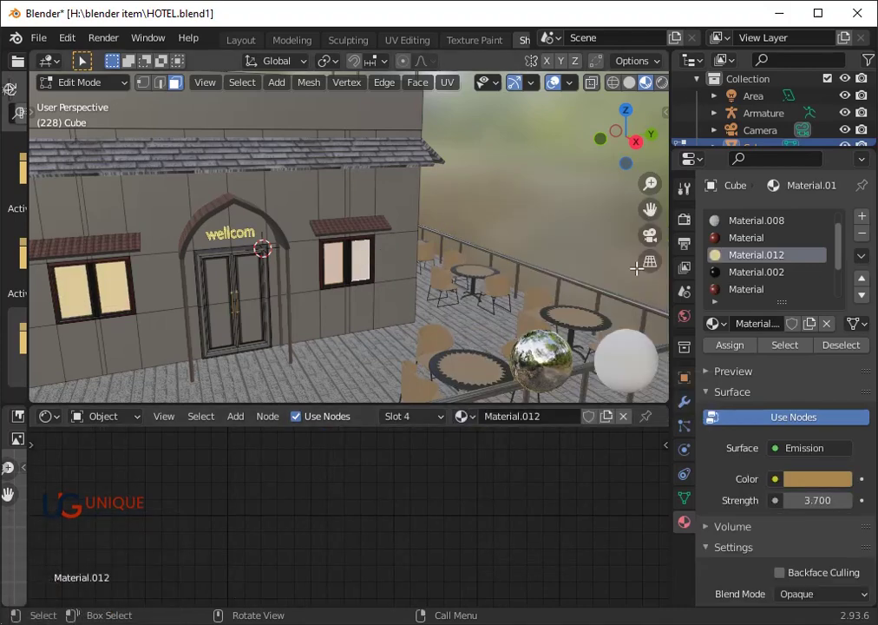
scroll(down, 3)
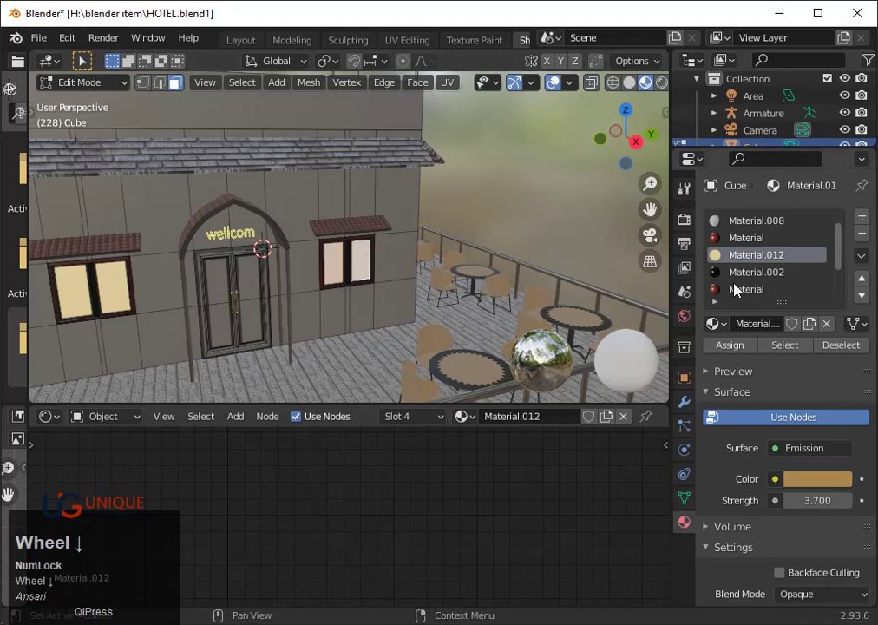
scroll(up, 3)
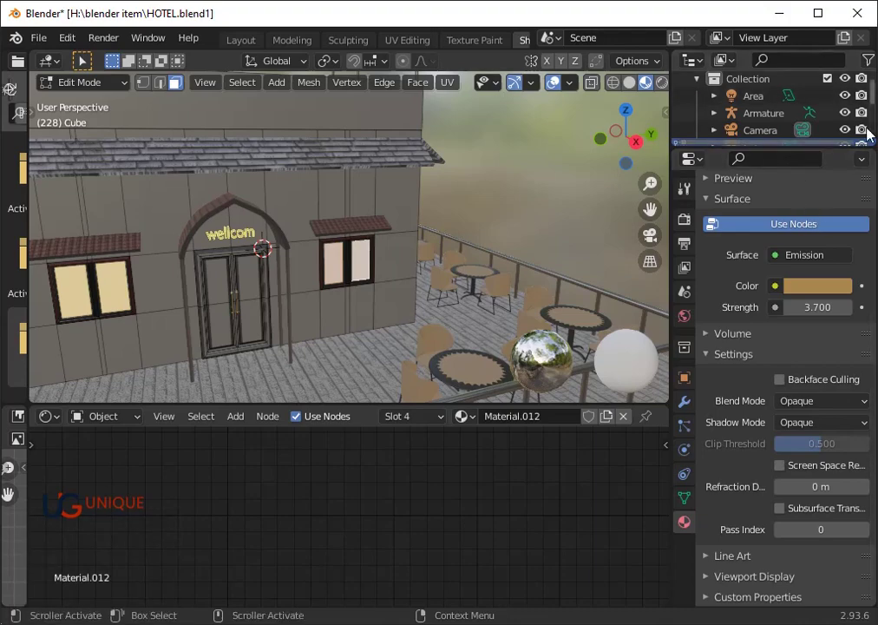
scroll(up, 3)
drag(854, 210, 850, 235)
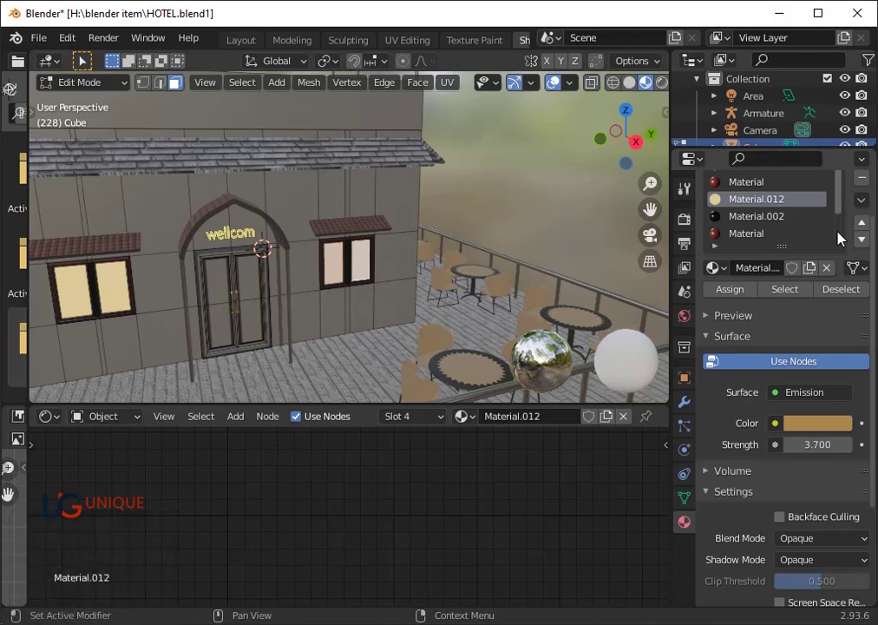
drag(848, 211, 749, 223)
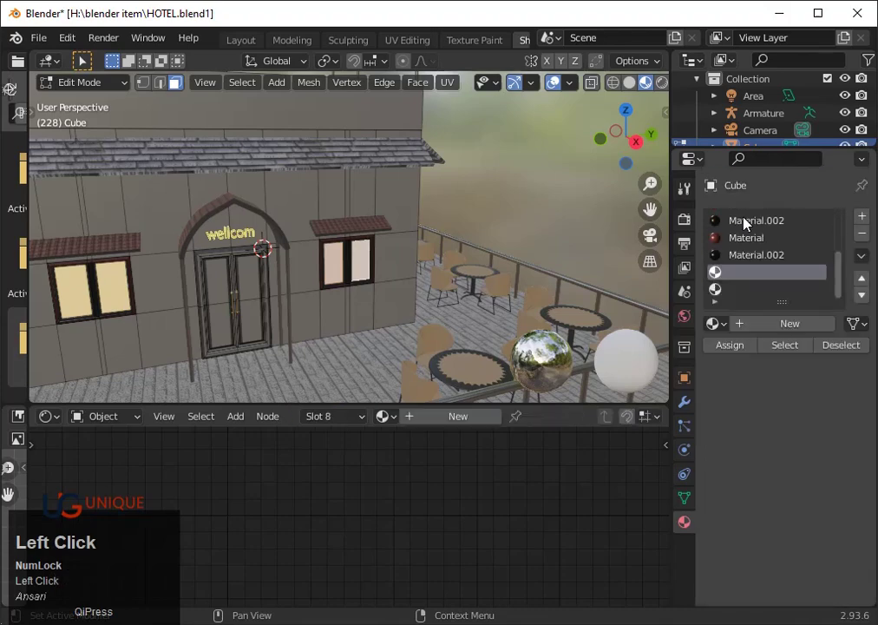
double_click(736, 352)
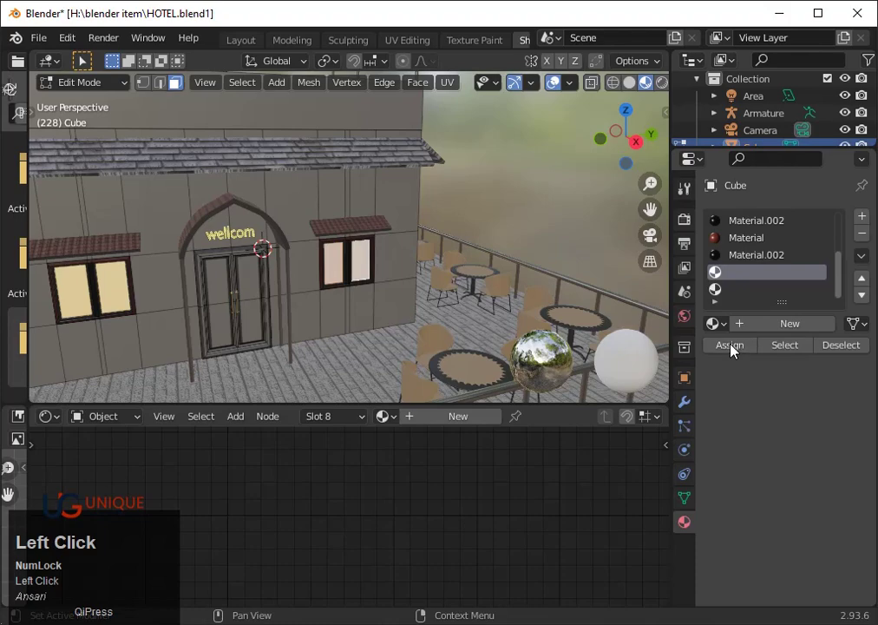
click(730, 330)
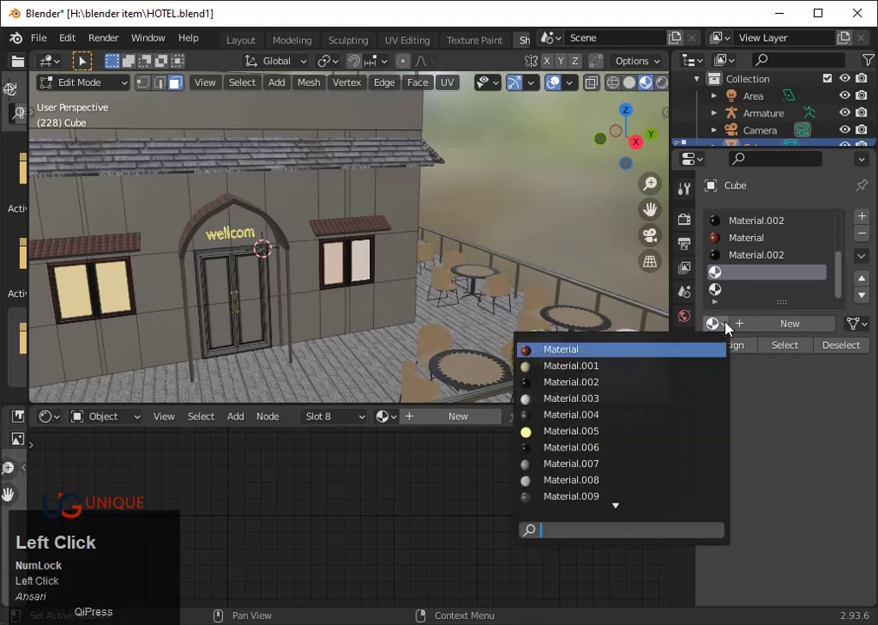
scroll(down, 3)
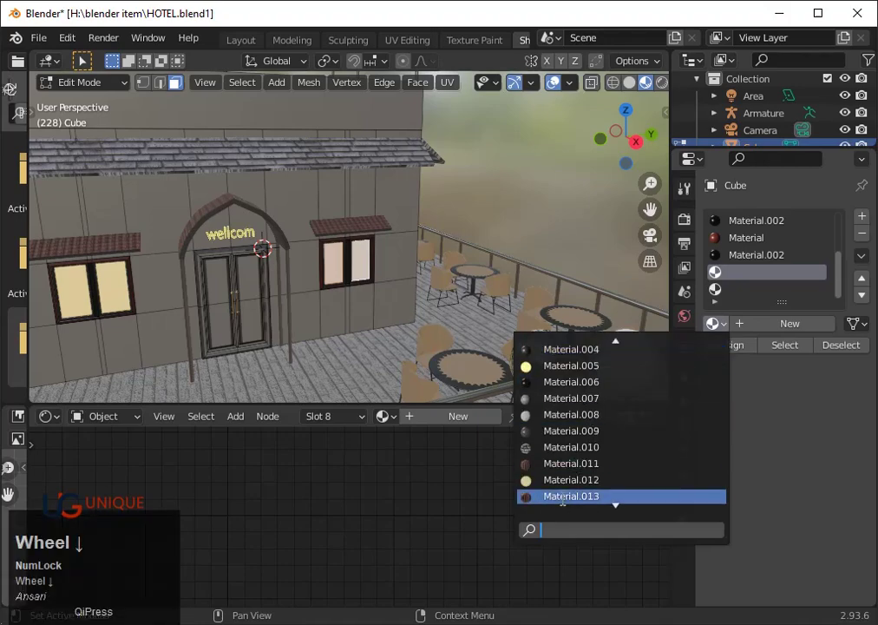
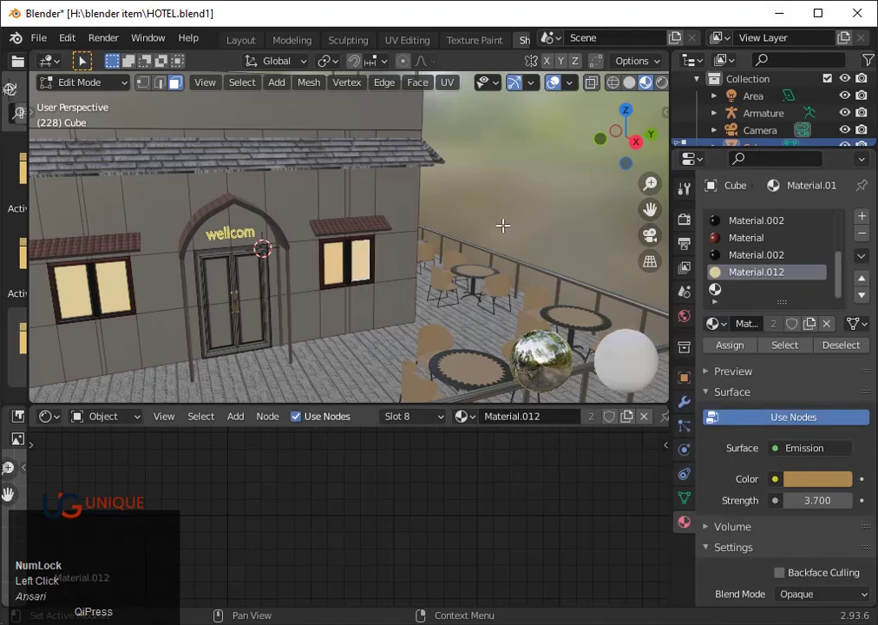
- Return to Object Mode and zoom in on the hotel's front door
key(Tab)
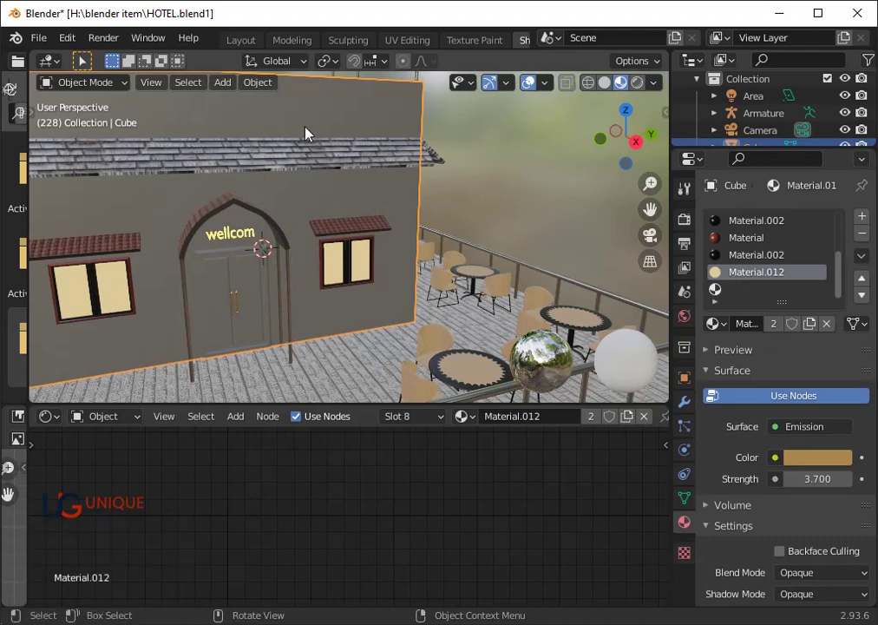
scroll(up, 3)
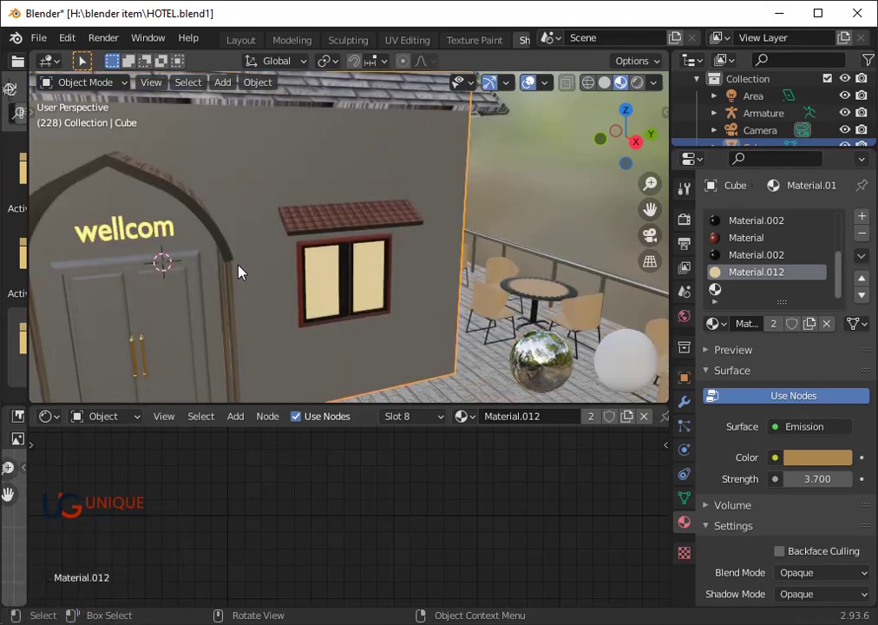
scroll(up, 3)
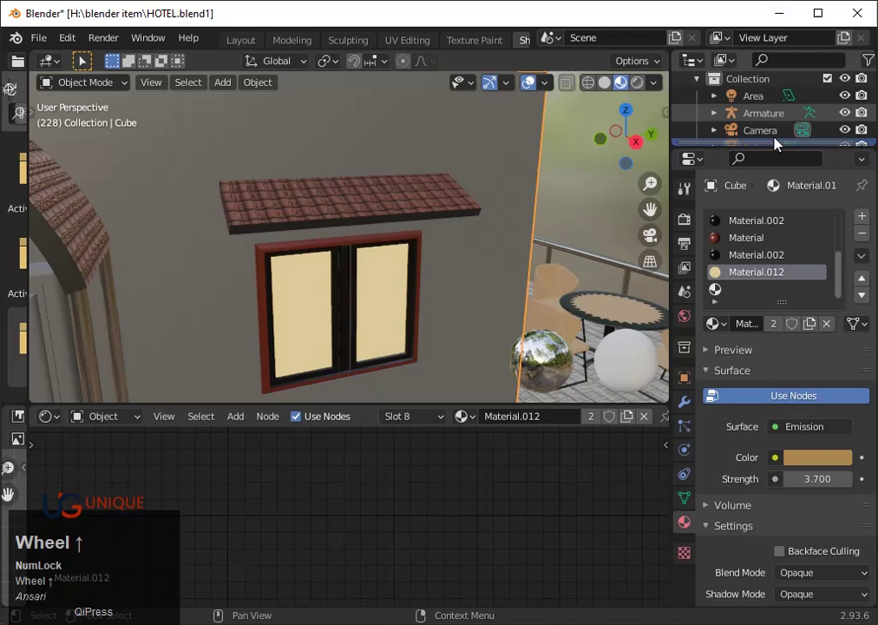
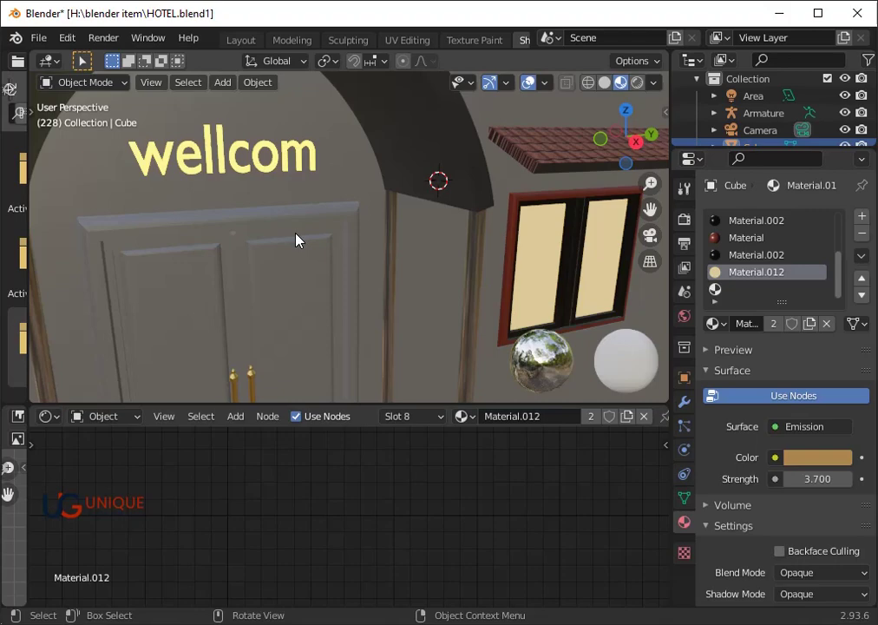
- Enter Edit Mode and select the front door's outer frame faces
key(Tab)
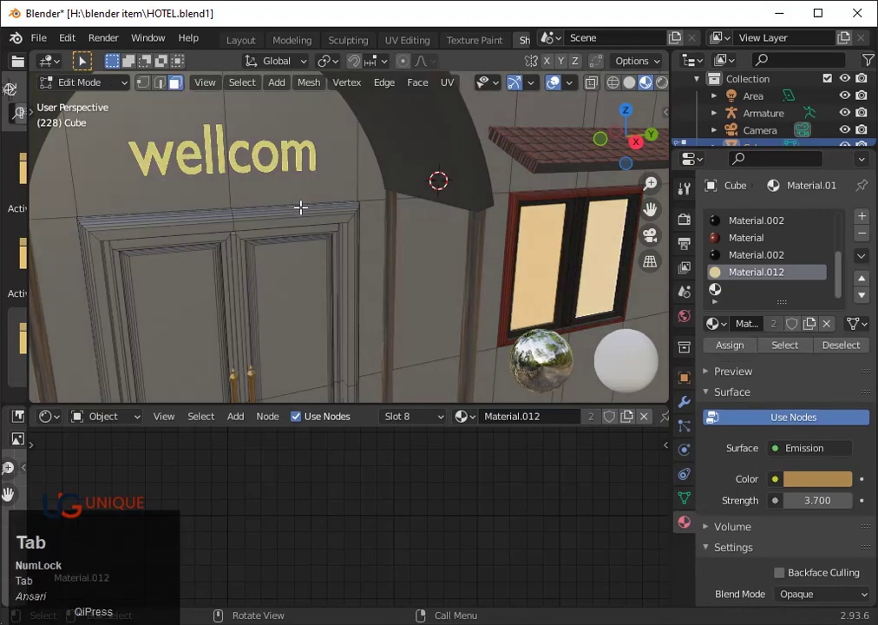
scroll(up, 3)
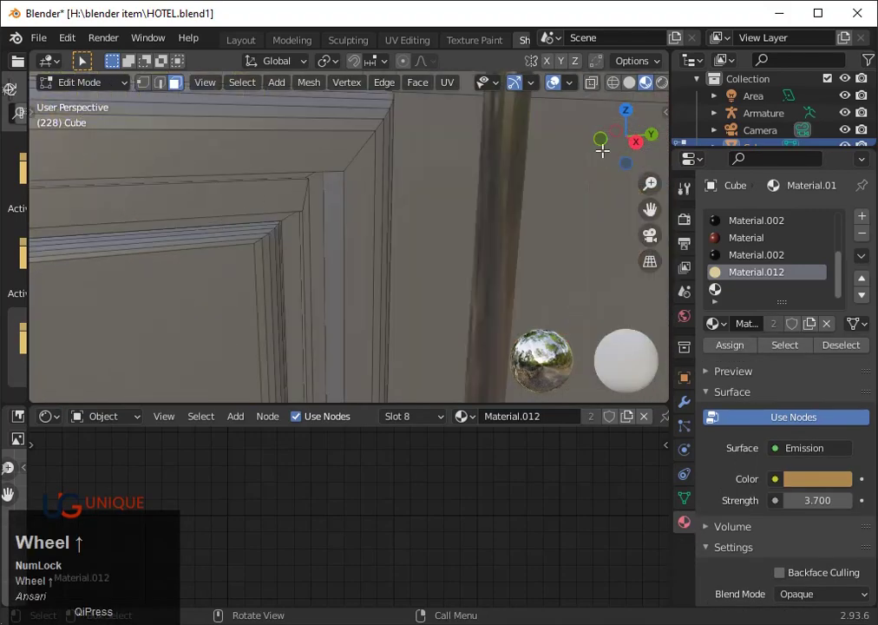
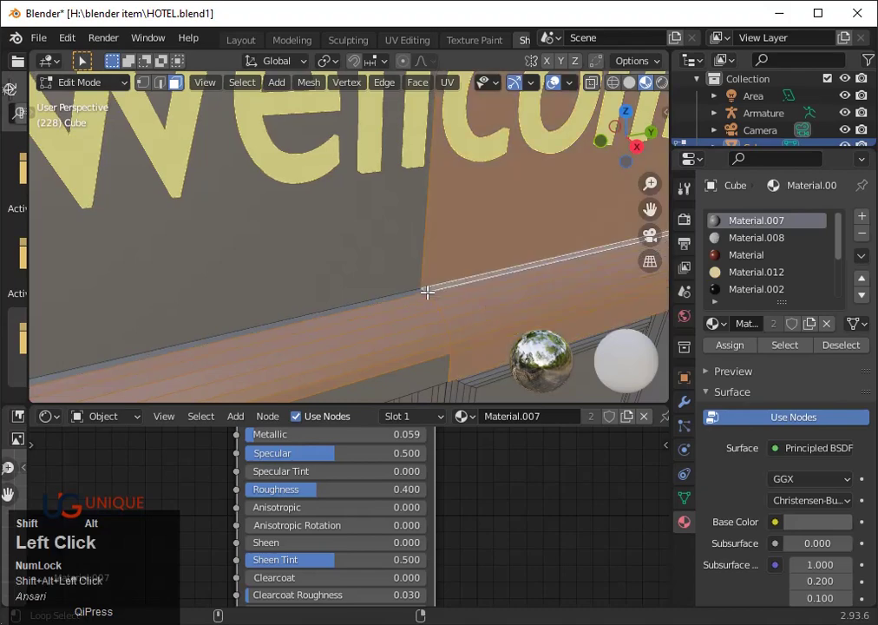
key(ctrl+z)
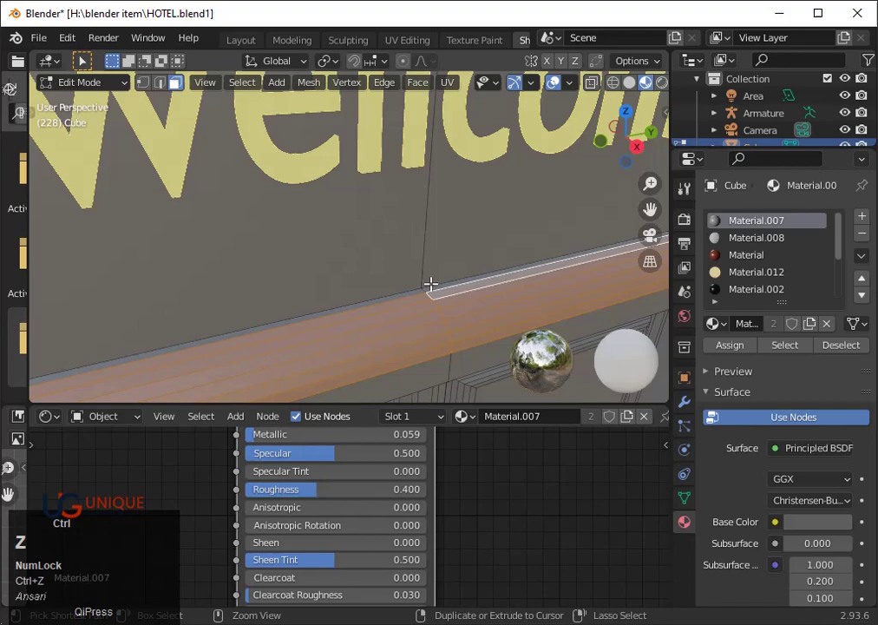
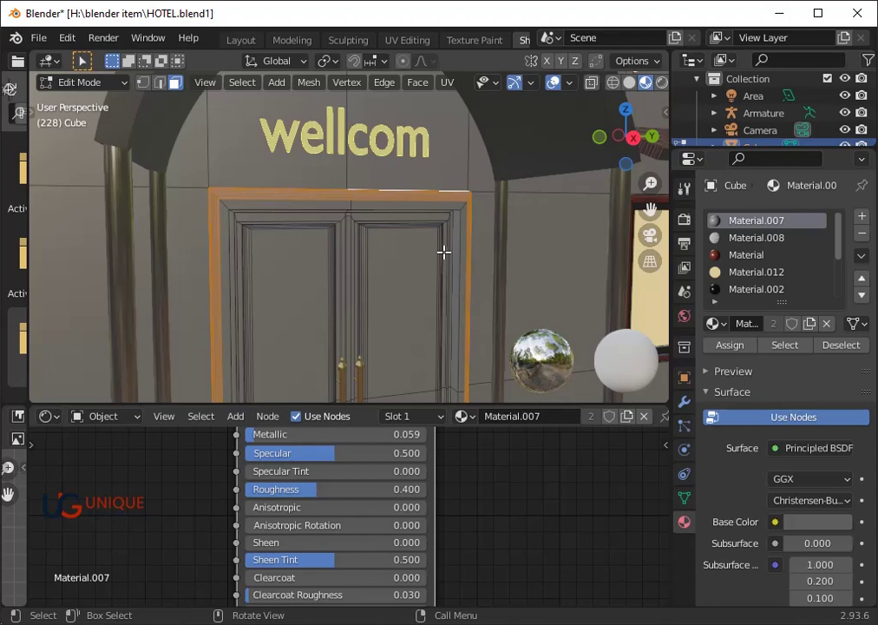
scroll(up, 3)
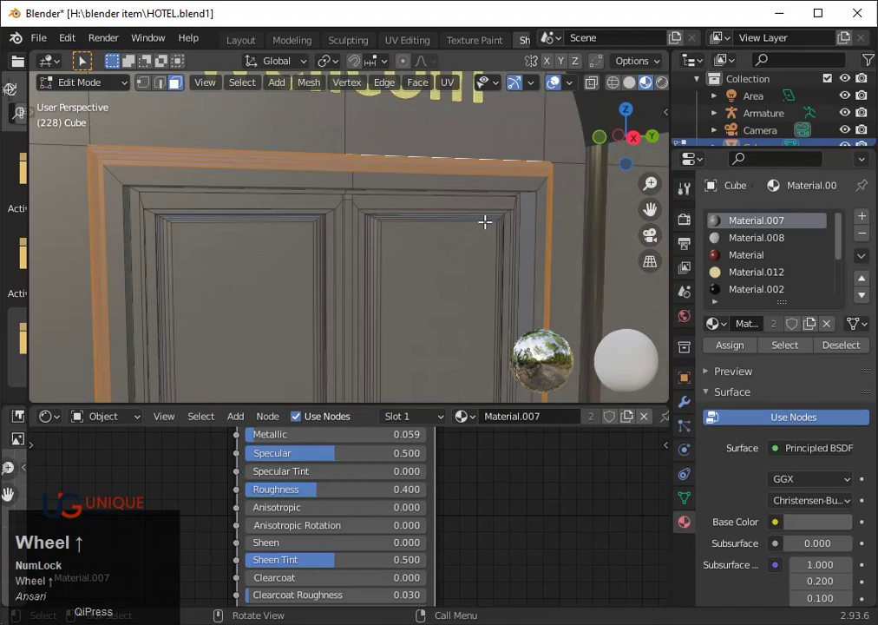
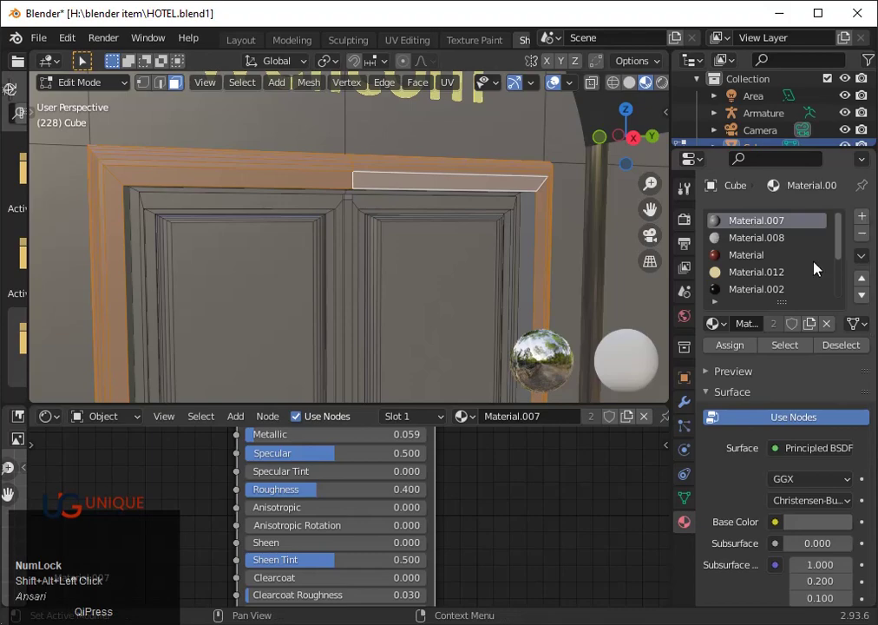
scroll(down, 3)
scroll(up, 3)
scroll(down, 3)
- Add a ninth material slot holding dark Material.002 and check the door frame's top edge
click(768, 258)
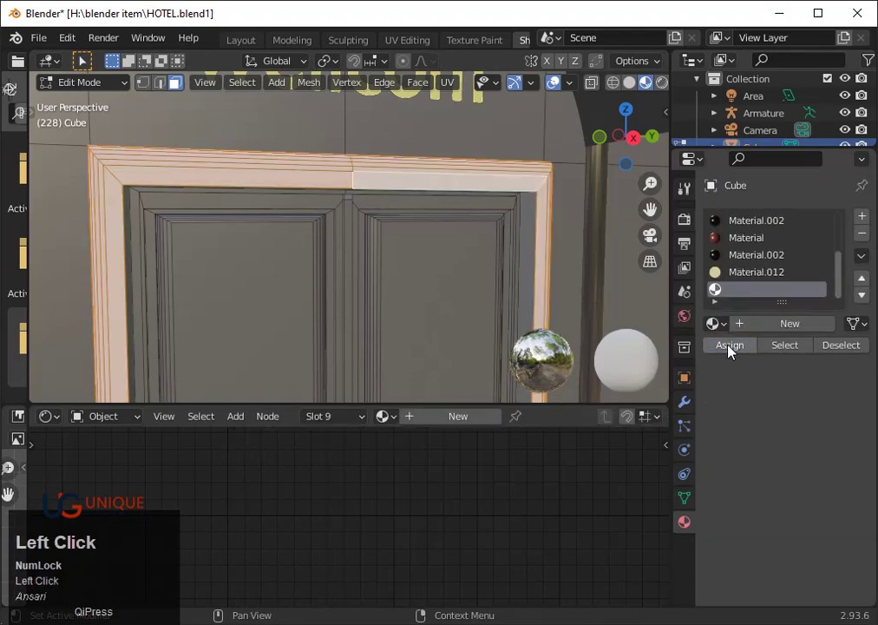
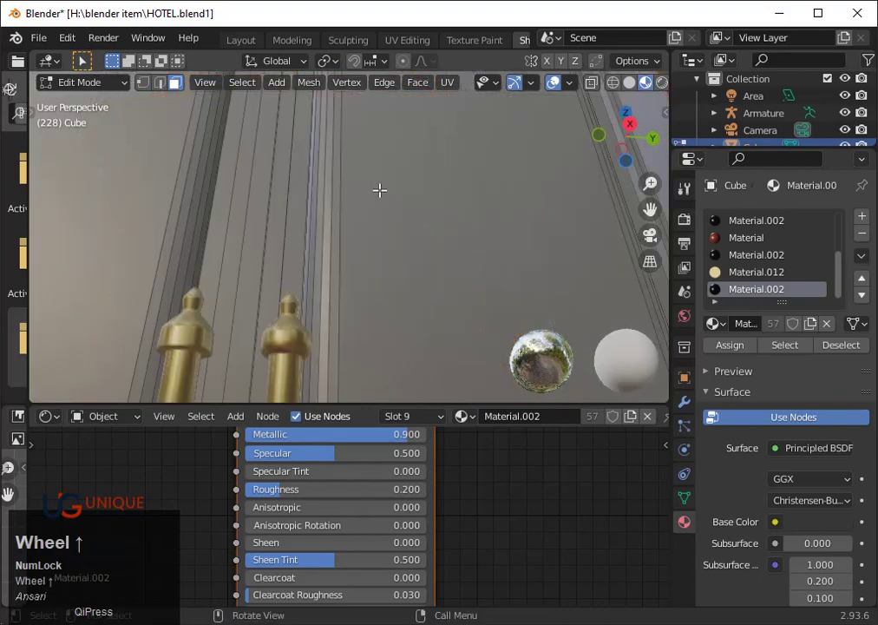
scroll(down, 3)
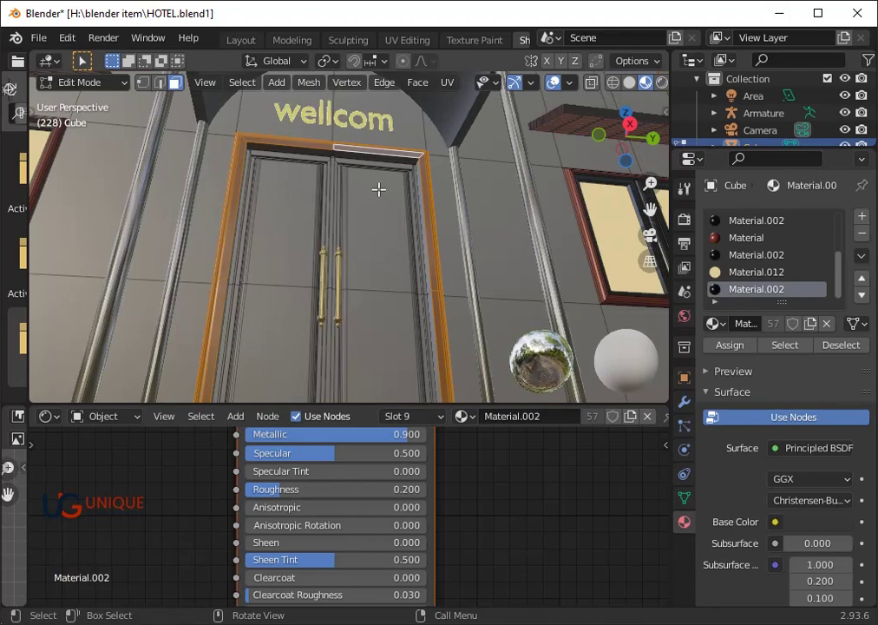
scroll(up, 3)
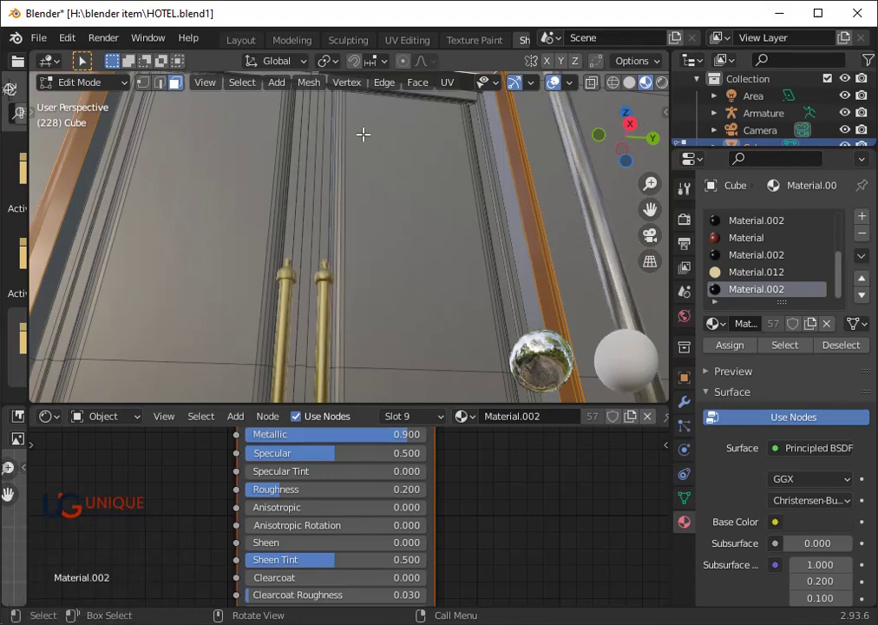
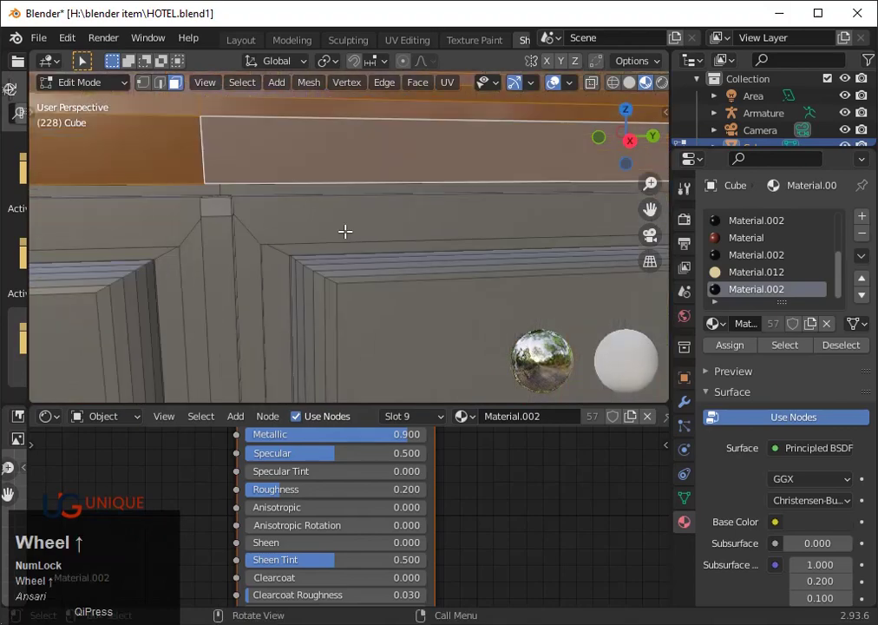
scroll(down, 3)
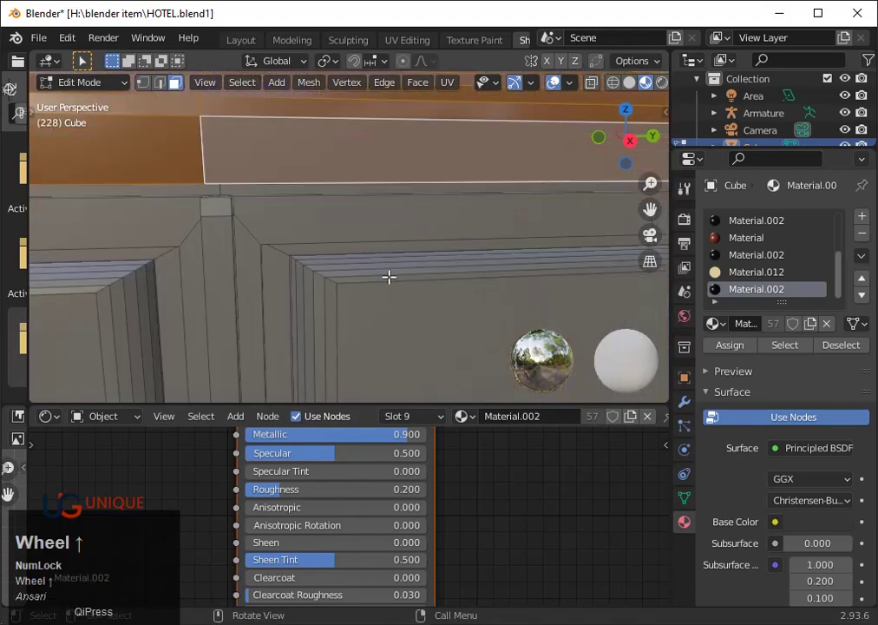
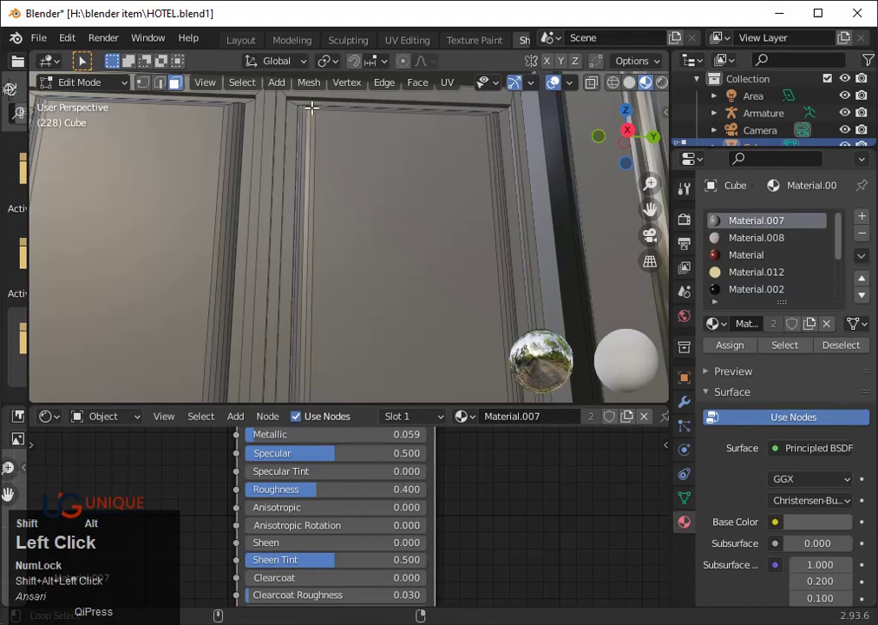
- Switch to a straight-on orthographic view of the double door and zoom on the frame top
scroll(up, 3)
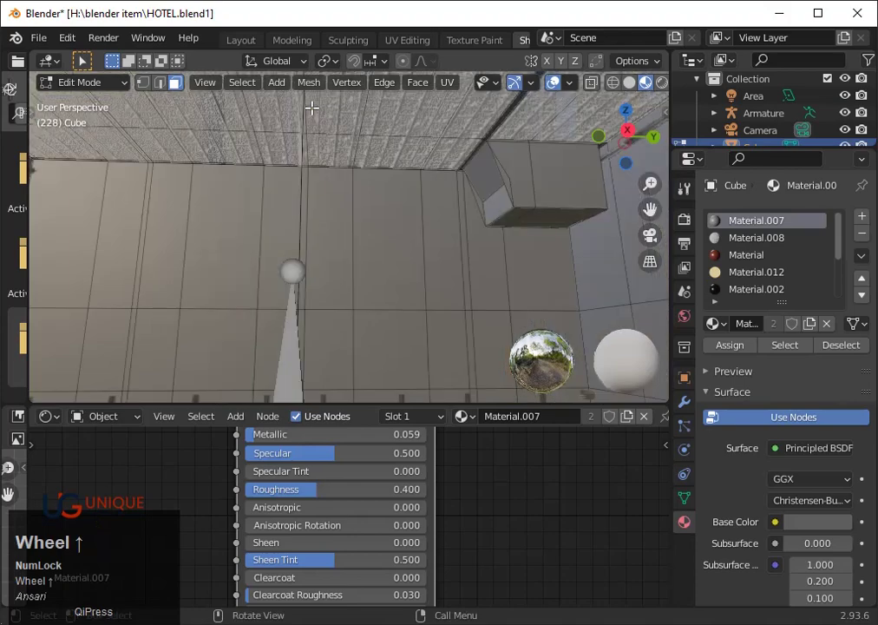
key(`)
key(3)
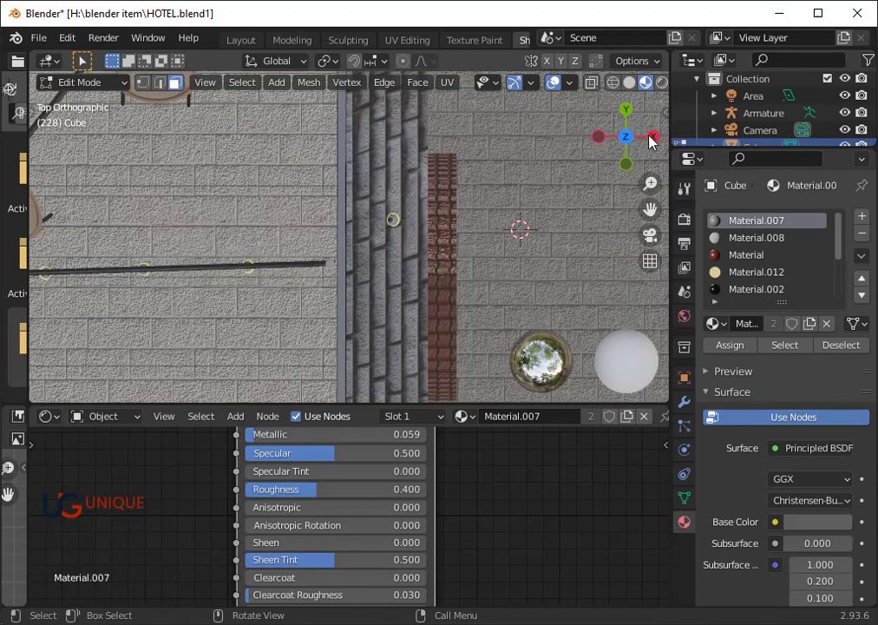
click(656, 144)
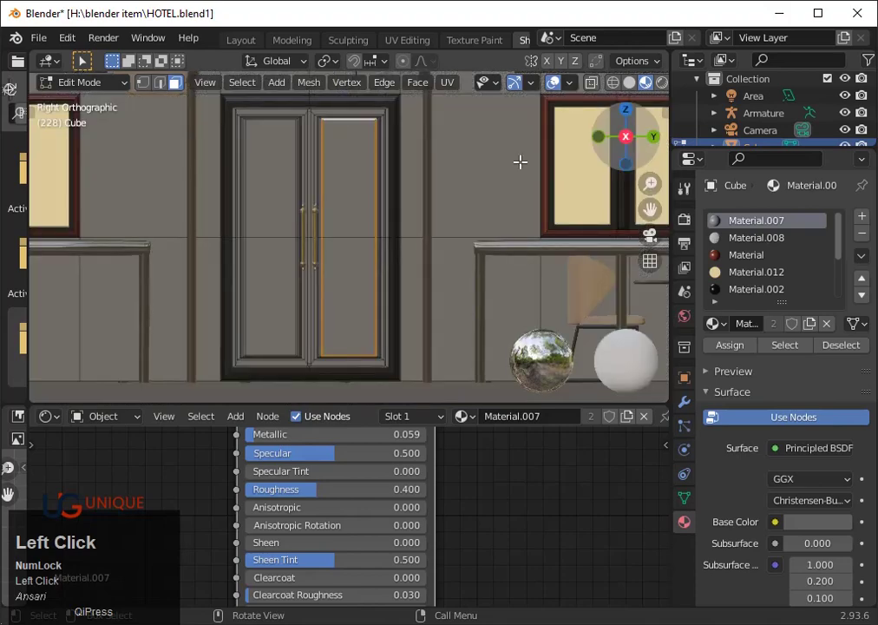
key(`)
text(3)
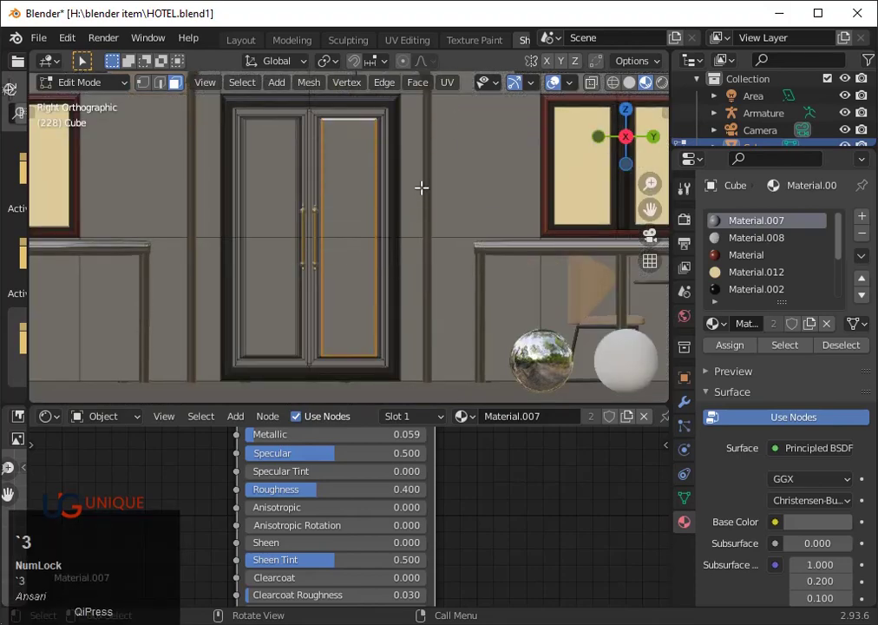
scroll(up, 3)
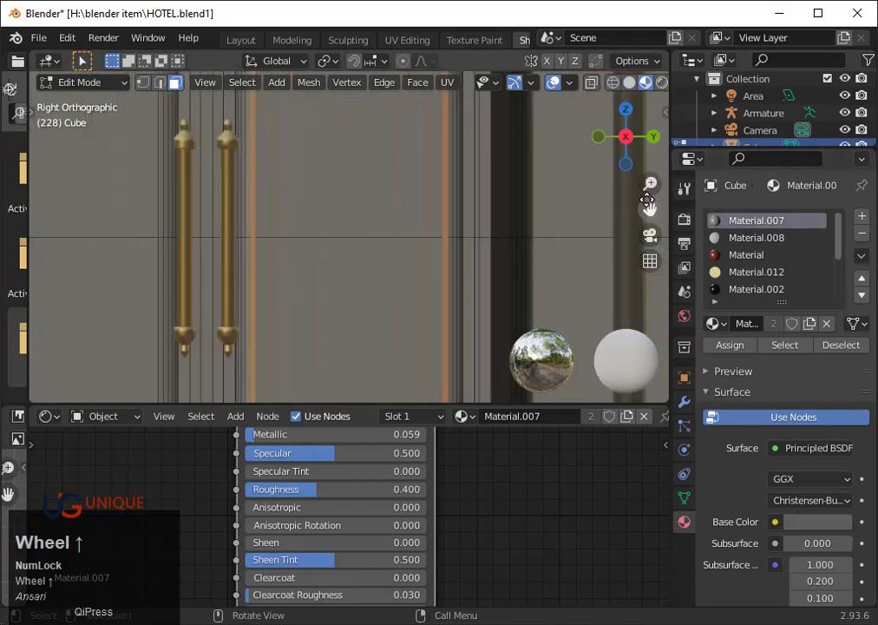
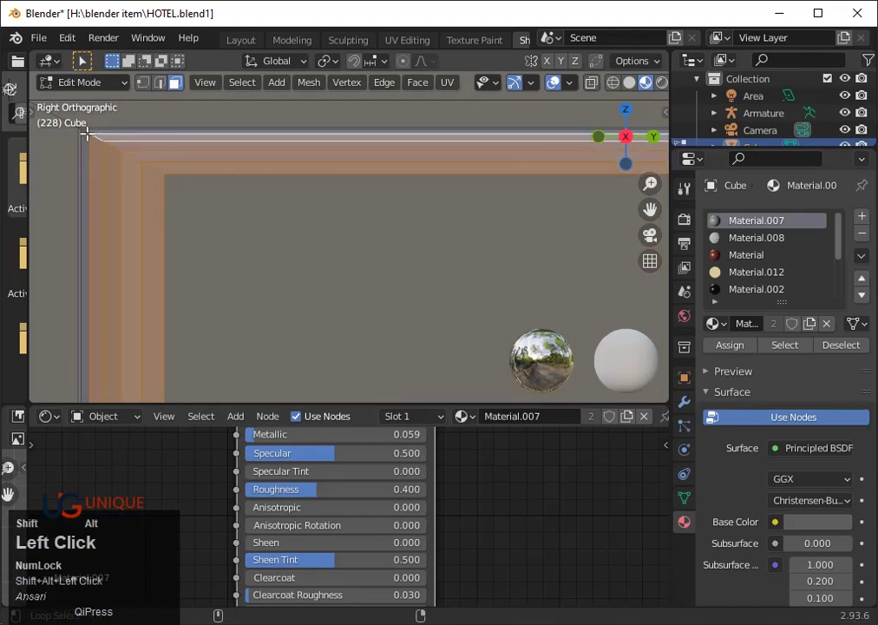
scroll(down, 3)
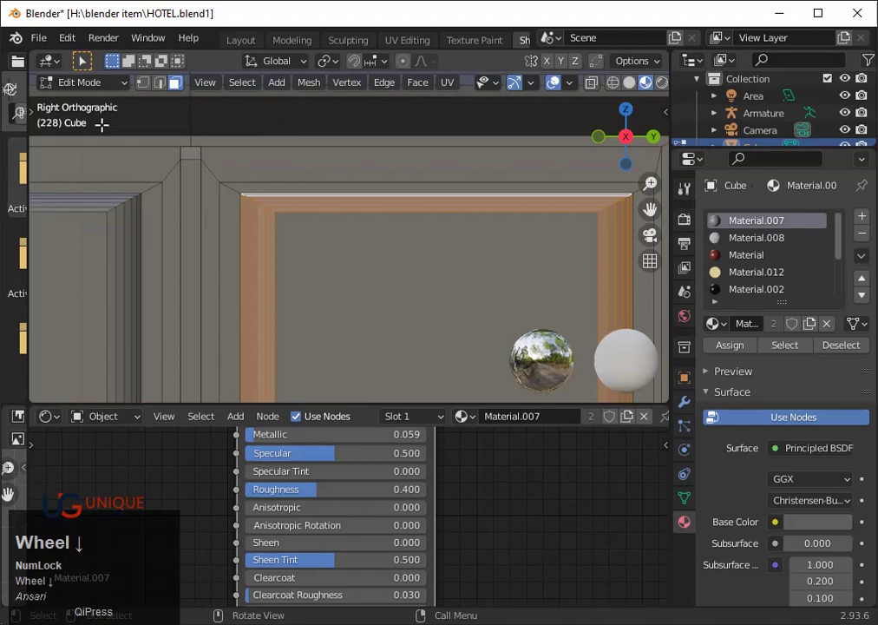
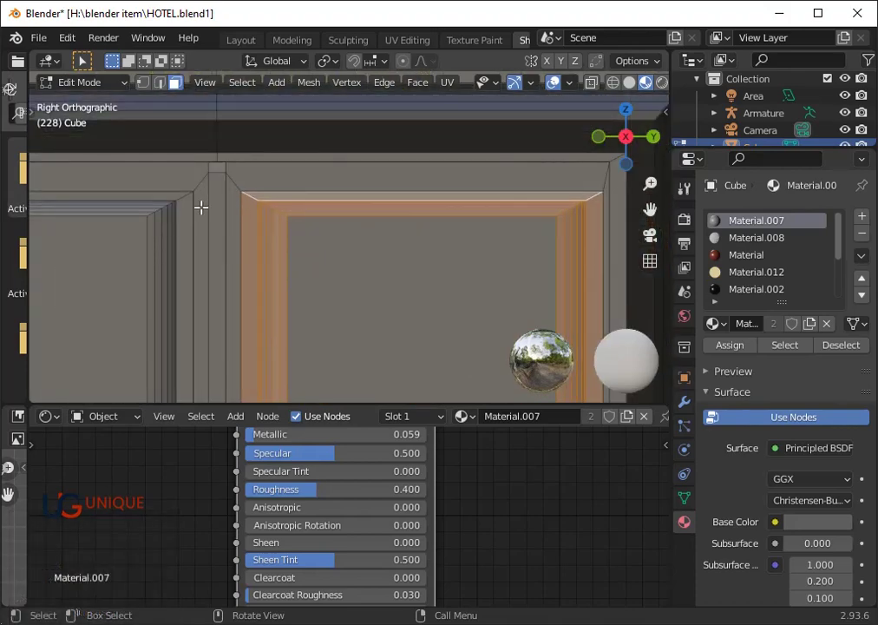
scroll(down, 3)
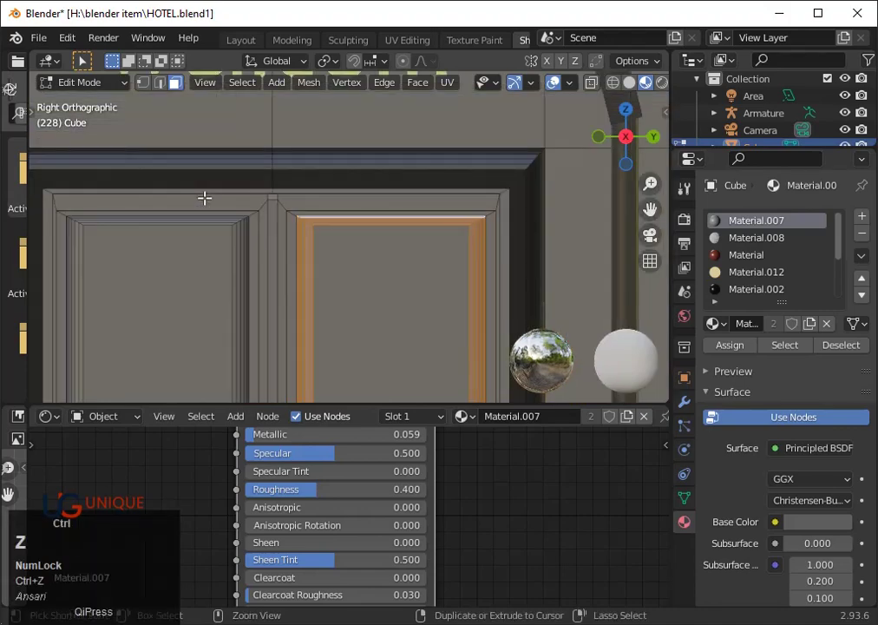
- Undo stray edits and inspect the door panels' inner trim for the gold Material.014
key(ctrl+z)
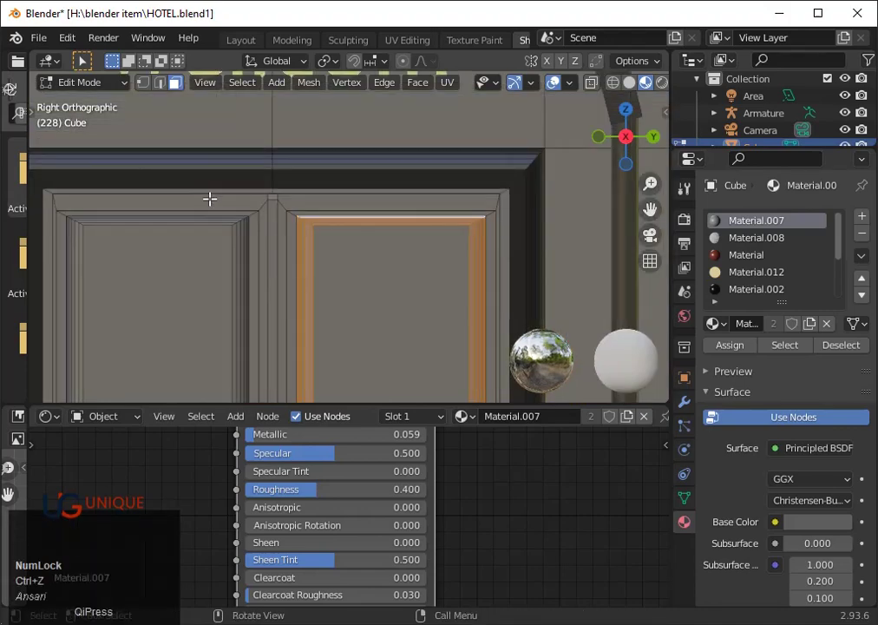
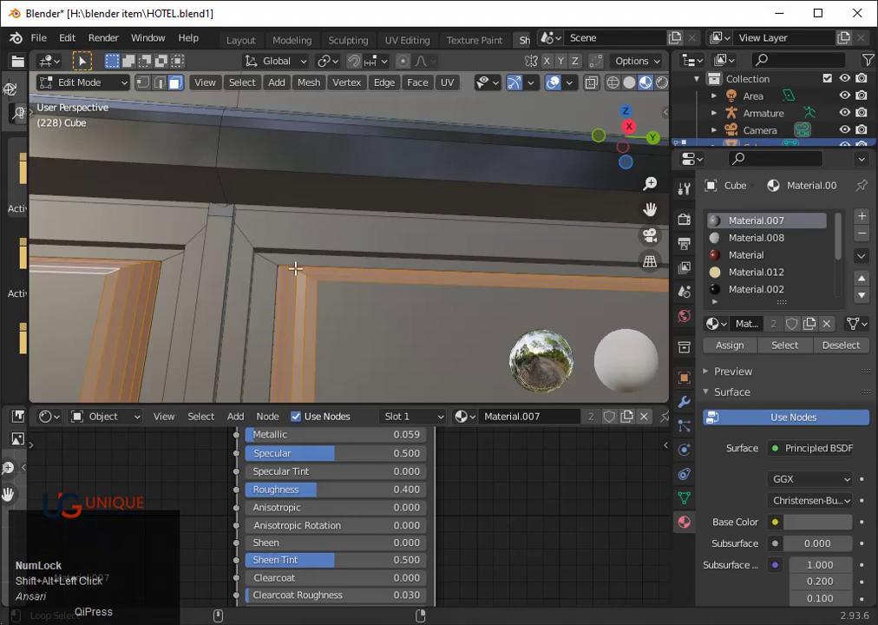
key(ctrl+z)
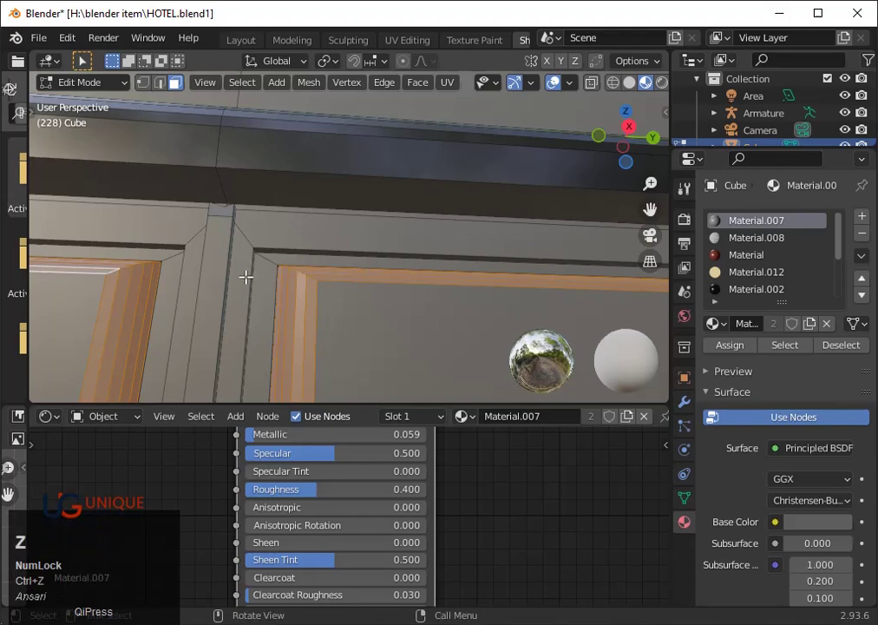
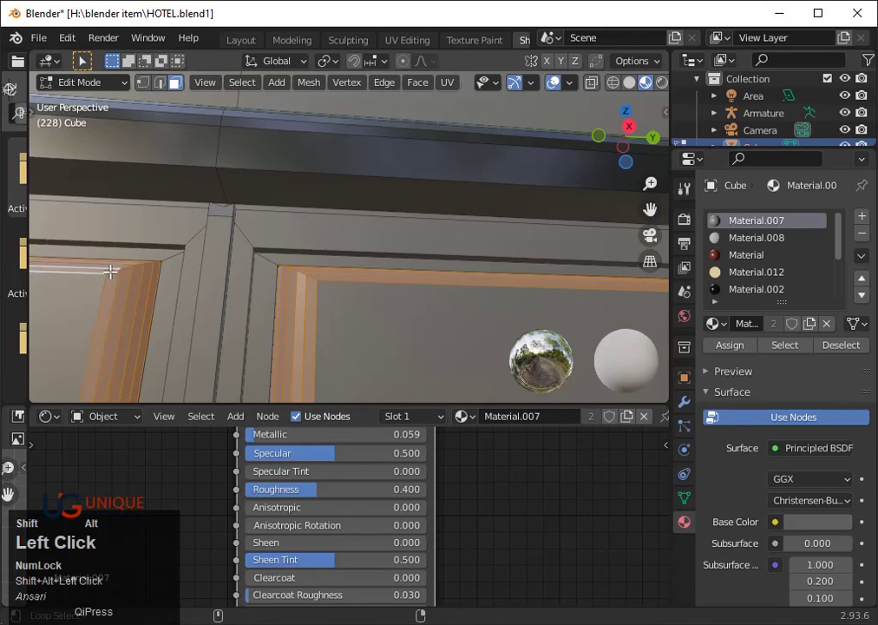
scroll(down, 3)
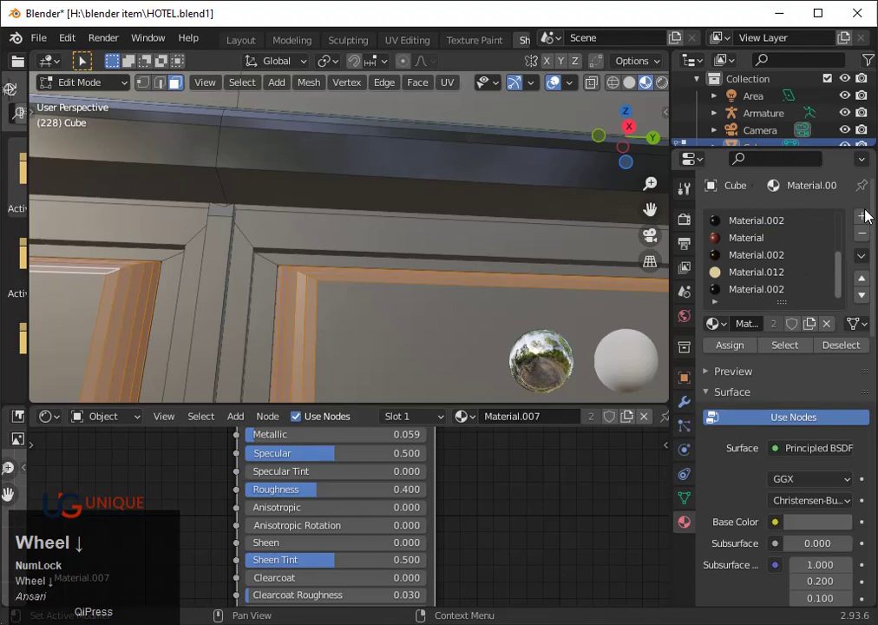
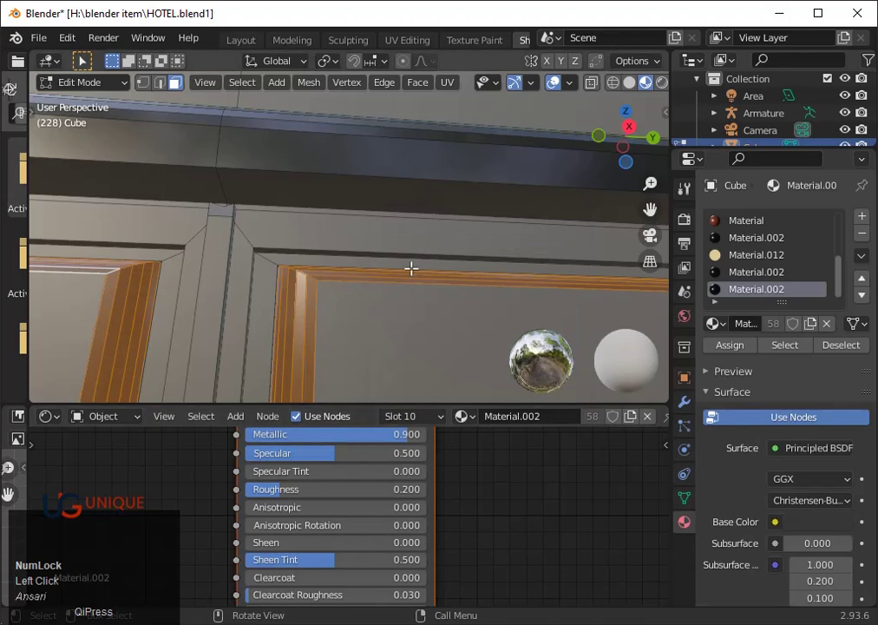
scroll(down, 3)
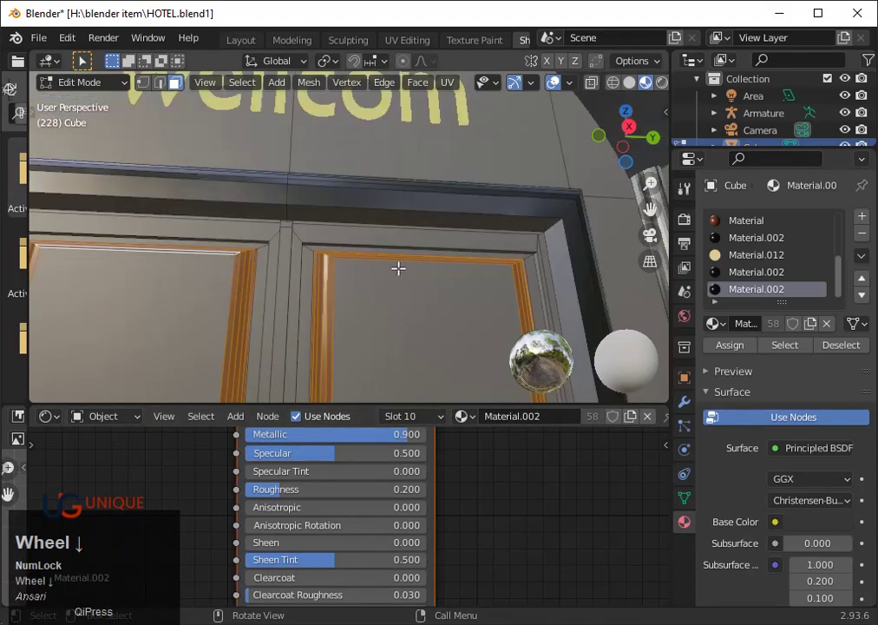
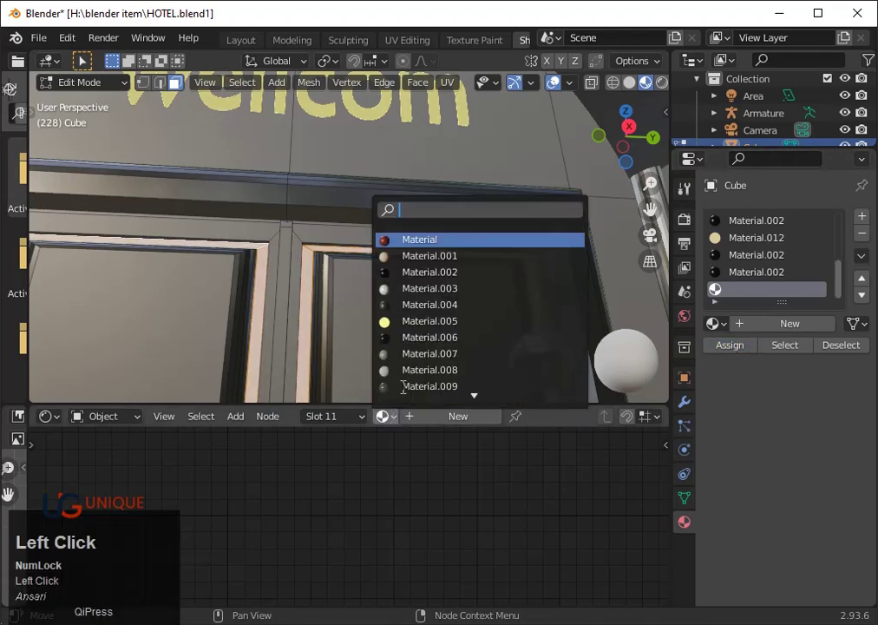
scroll(up, 3)
scroll(down, 3)
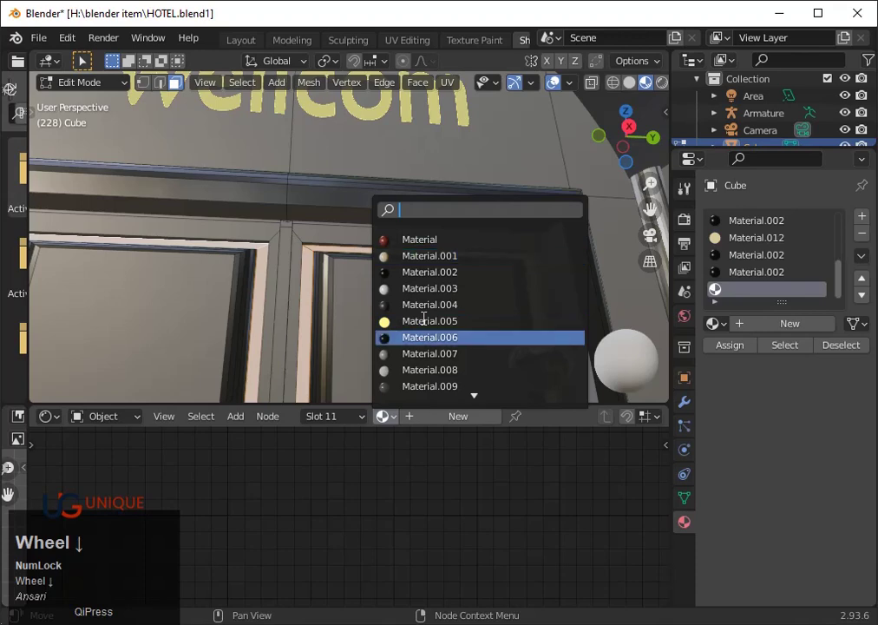
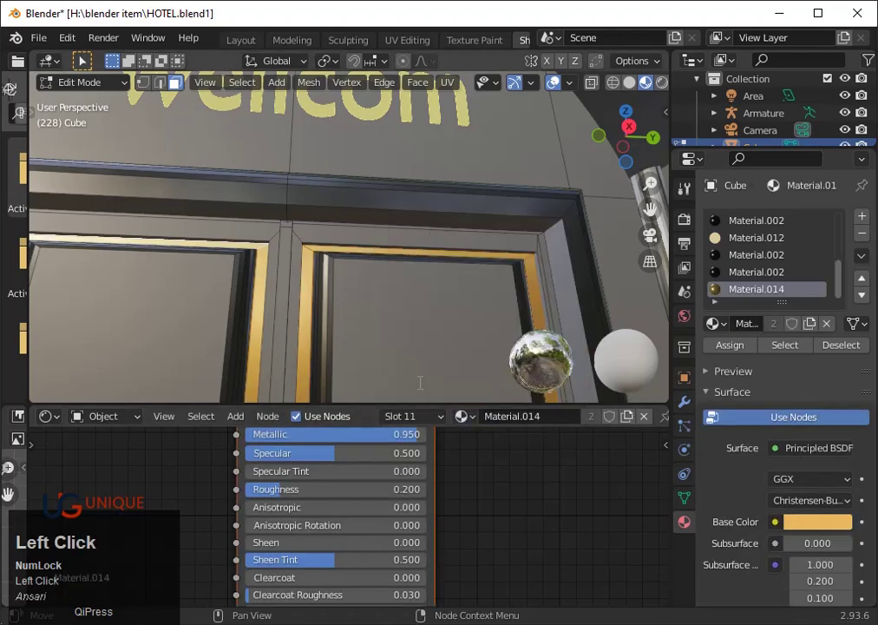
scroll(down, 3)
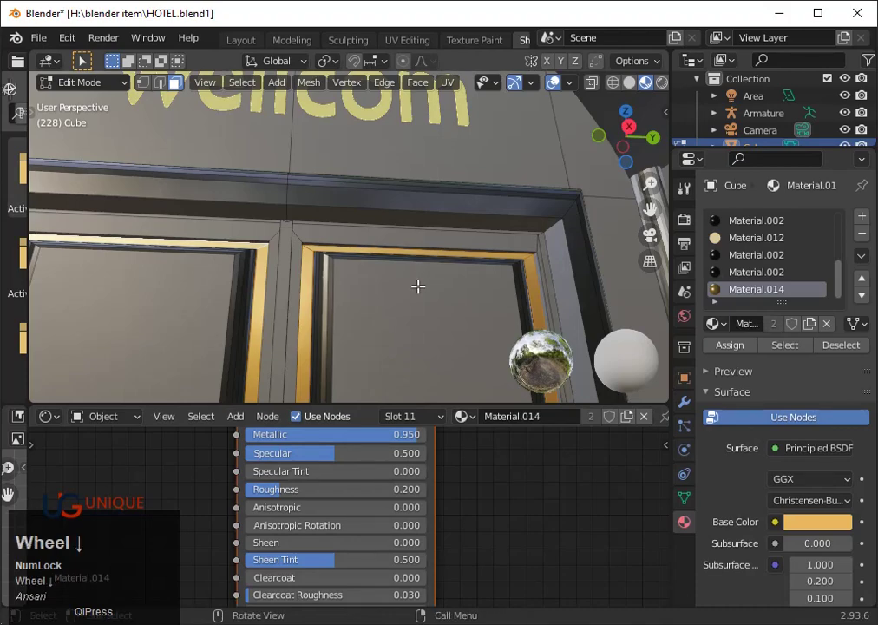
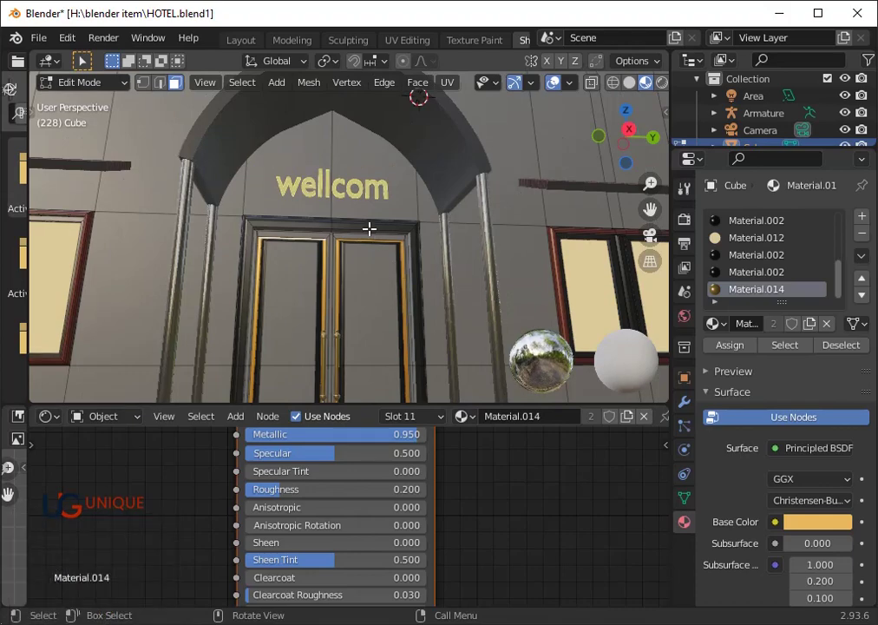
key(Tab)
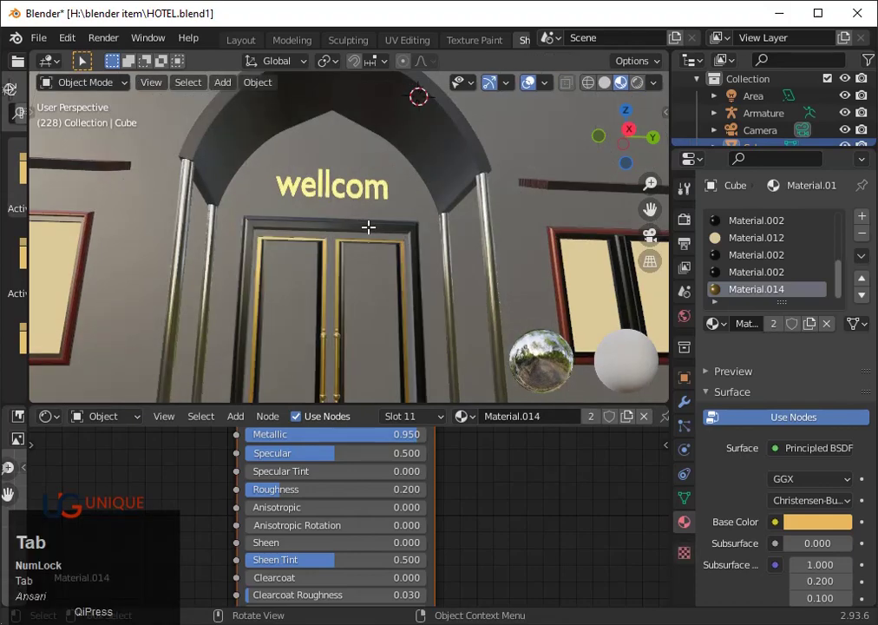
scroll(up, 3)
scroll(up, 3)
scroll(down, 3)
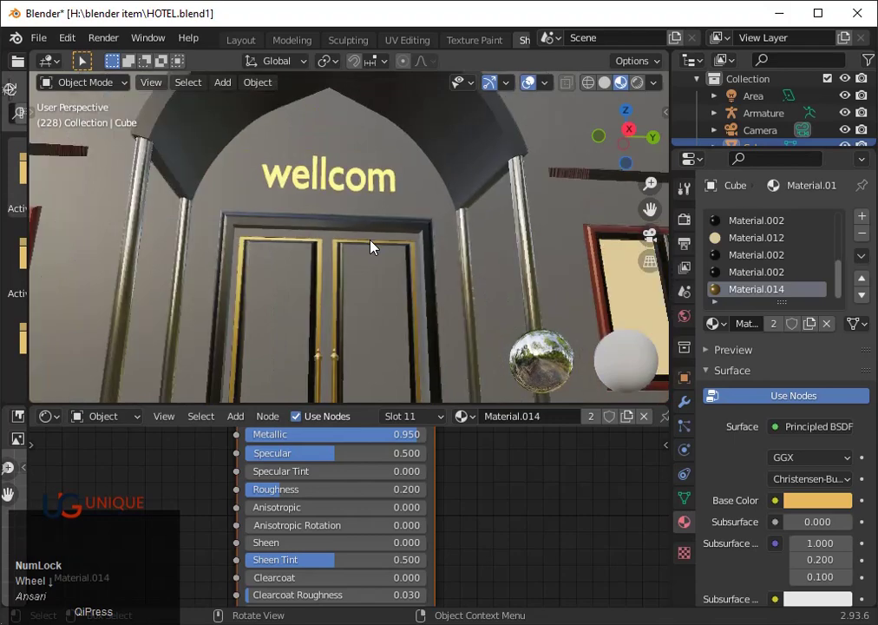
scroll(down, 3)
key(ctrl+z)
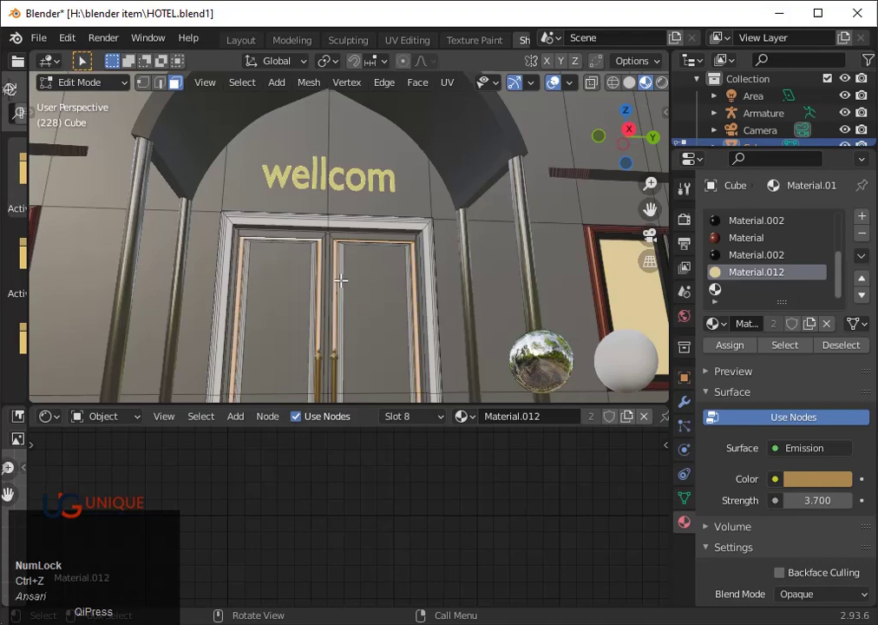
- Add a material slot for the outer door mouldings and browse existing materials for Material.002
scroll(up, 3)
scroll(up, 3)
key(ctrl+z)
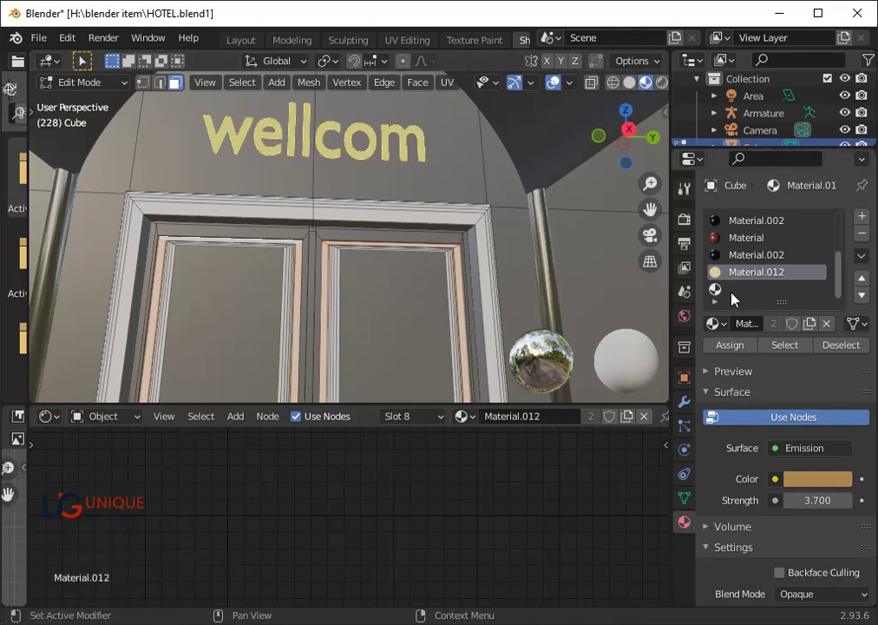
click(733, 293)
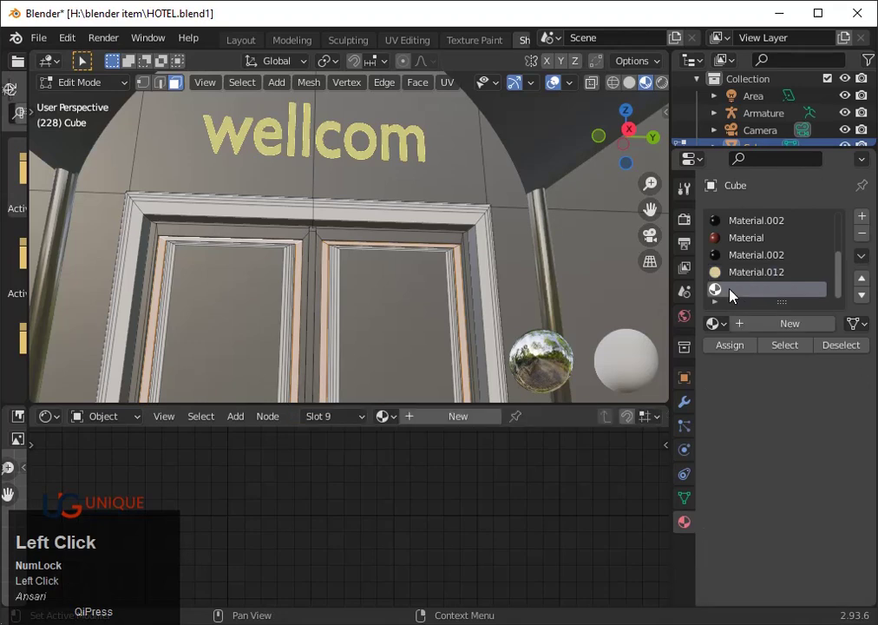
right_click(726, 328)
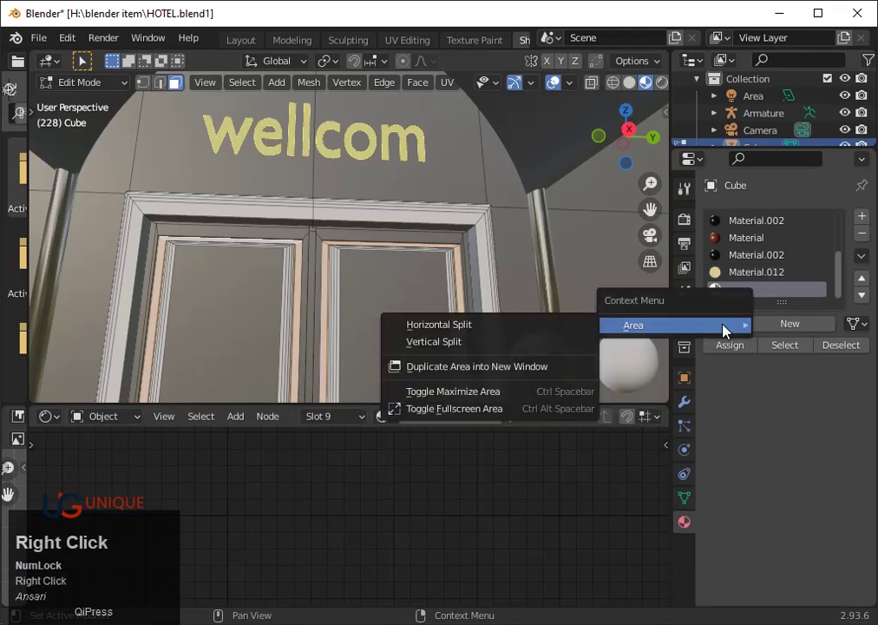
click(412, 465)
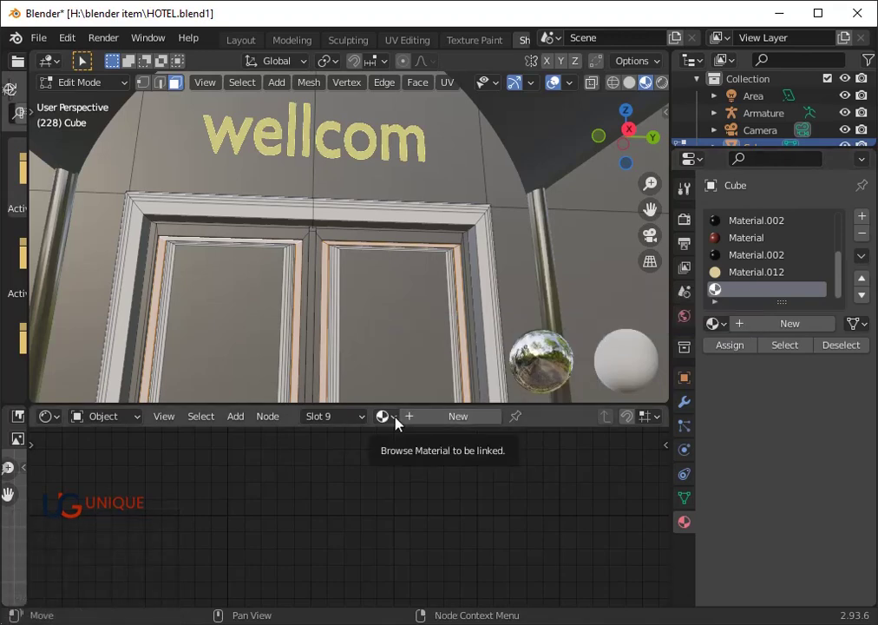
click(405, 424)
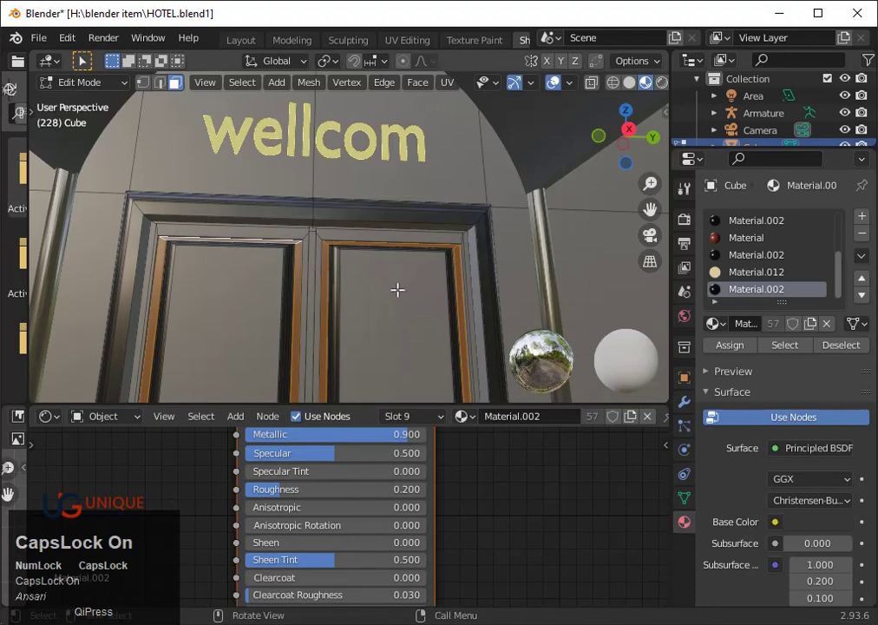
key(Tab)
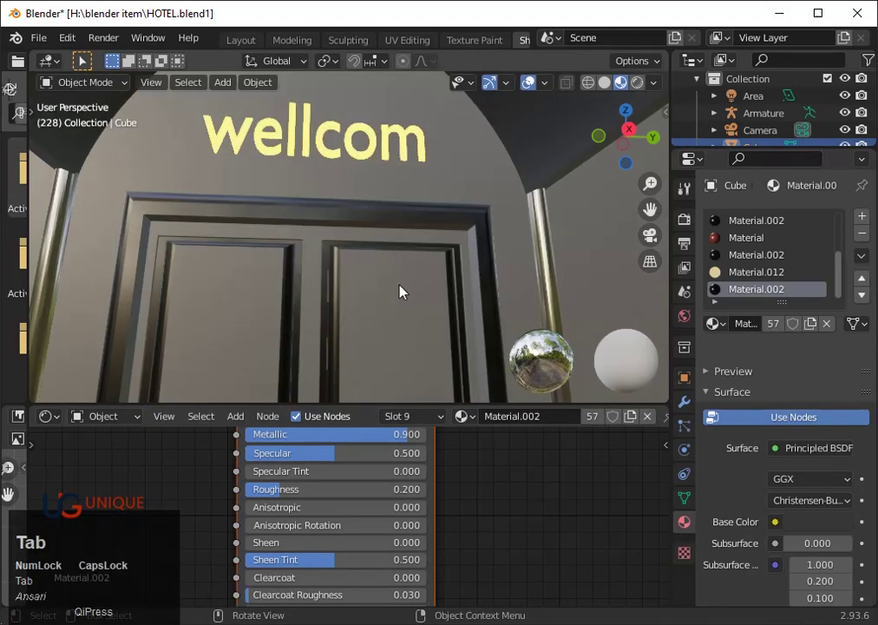
scroll(down, 3)
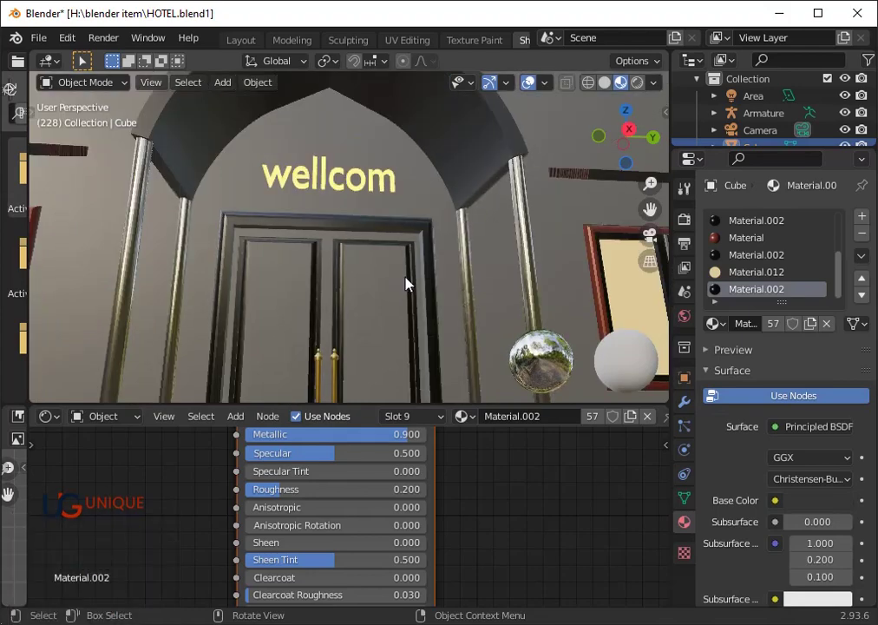
drag(415, 287, 343, 231)
click(334, 238)
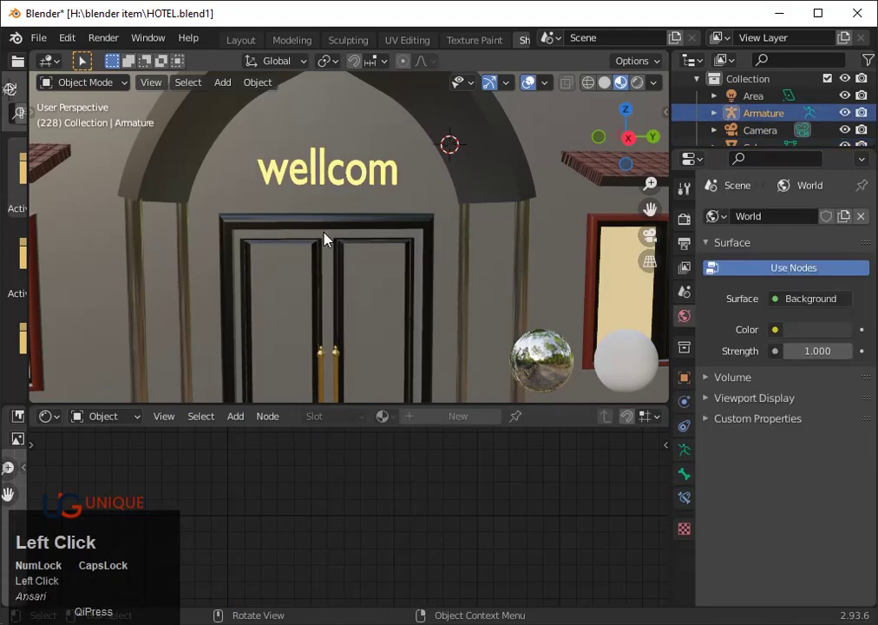
key(Tab)
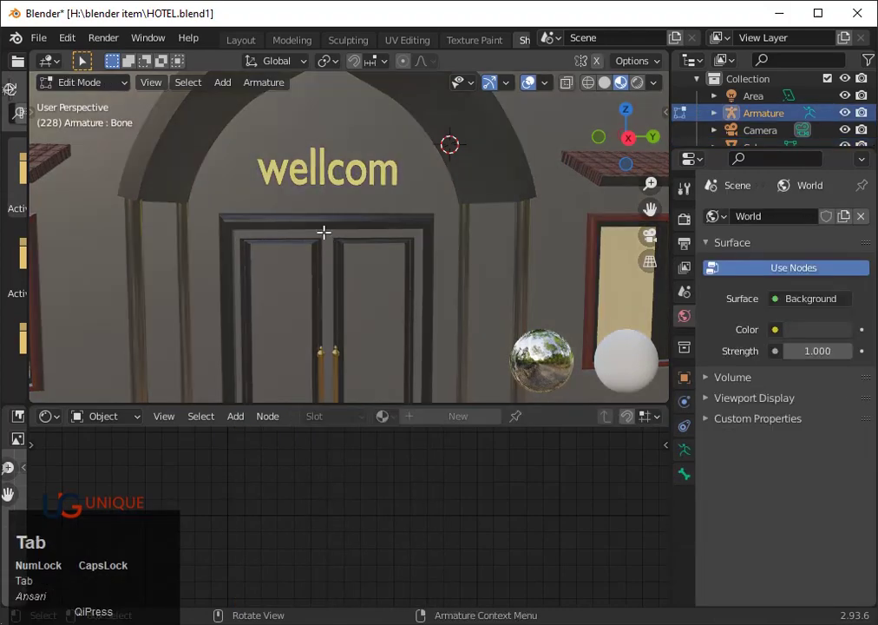
click(334, 238)
key(Tab)
scroll(up, 3)
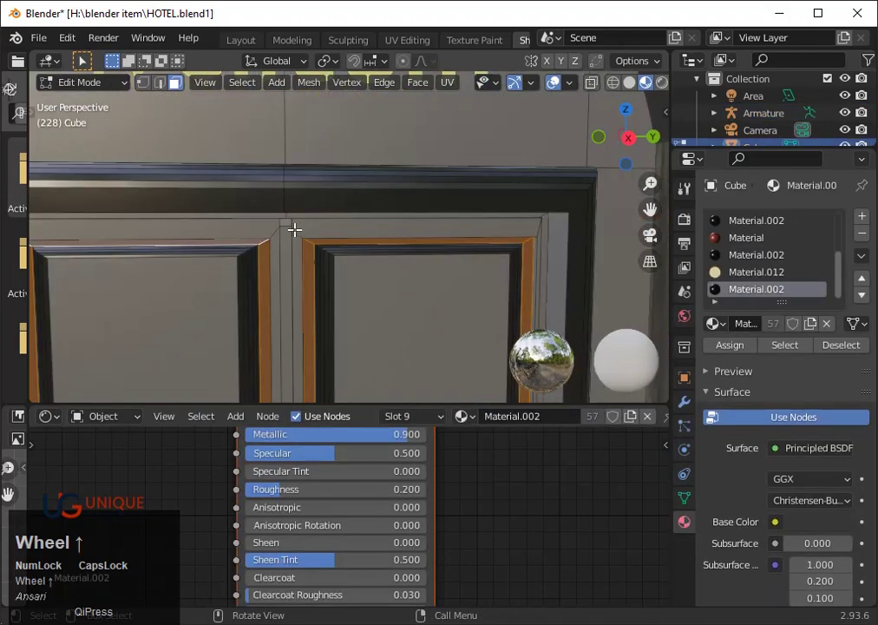
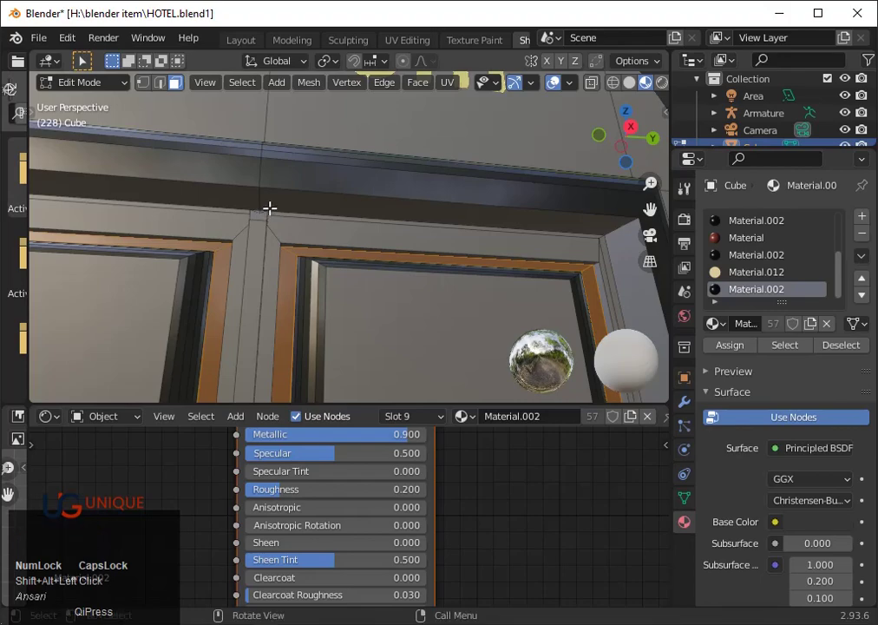
- Inspect the door frame band and add a tenth material slot for it
scroll(down, 3)
scroll(down, 3)
scroll(down, 3)
scroll(up, 3)
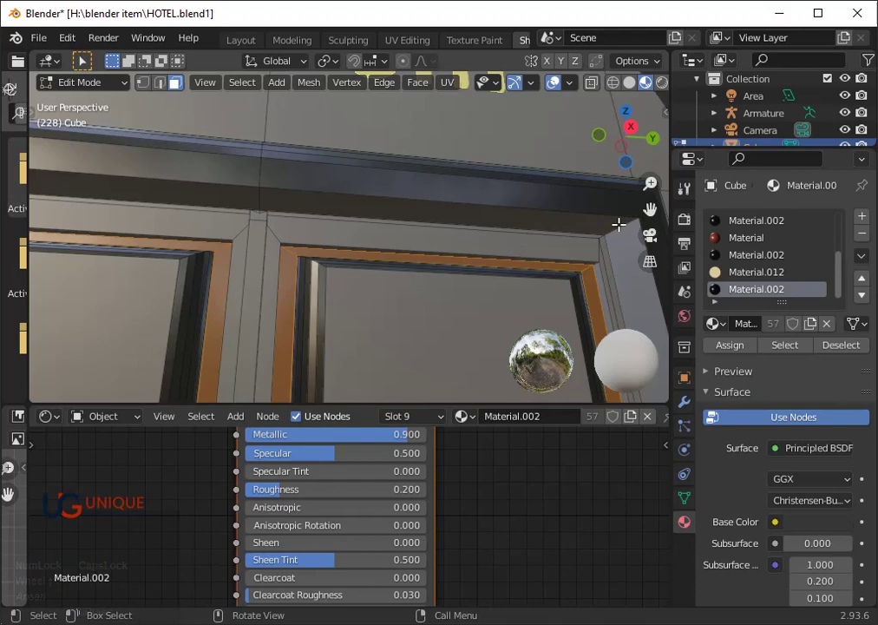
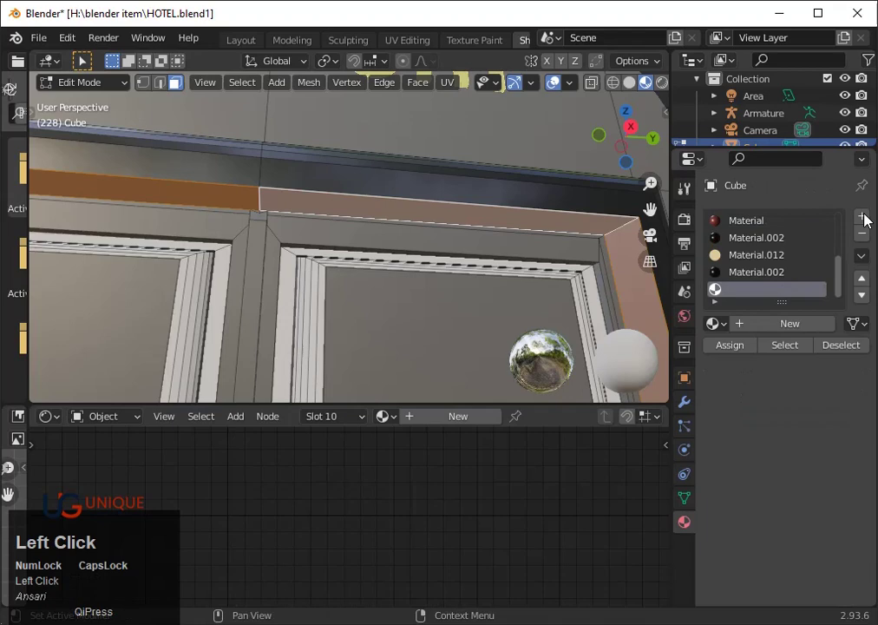
click(734, 349)
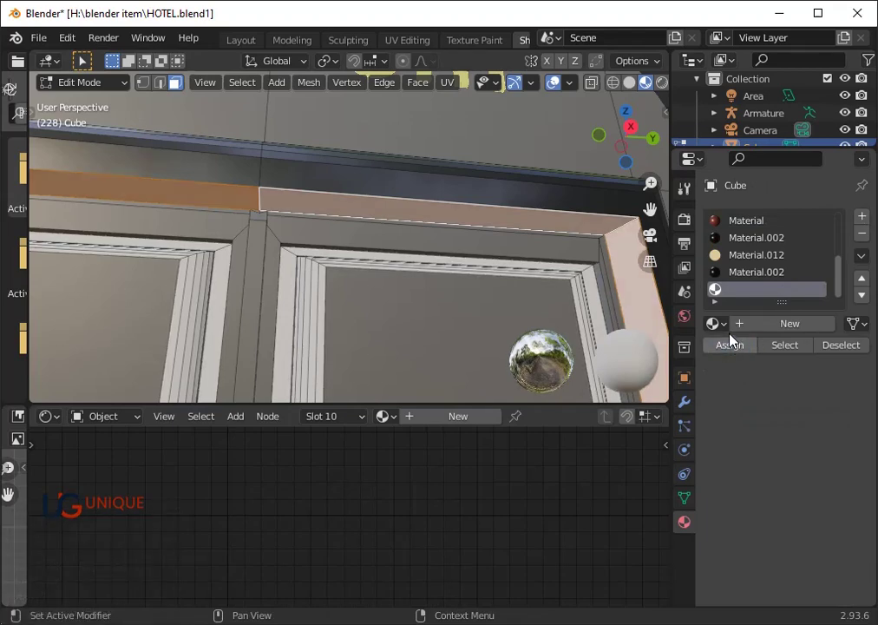
click(731, 331)
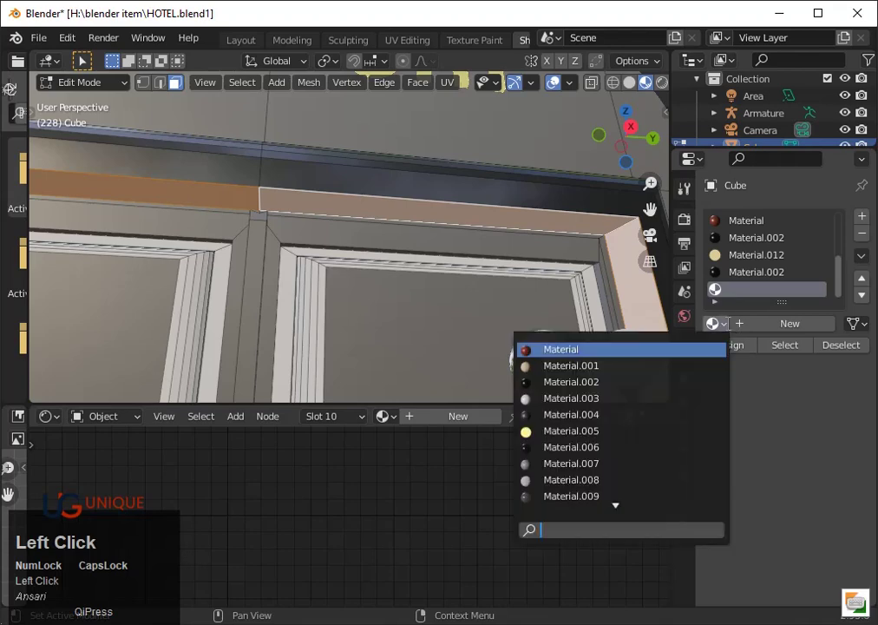
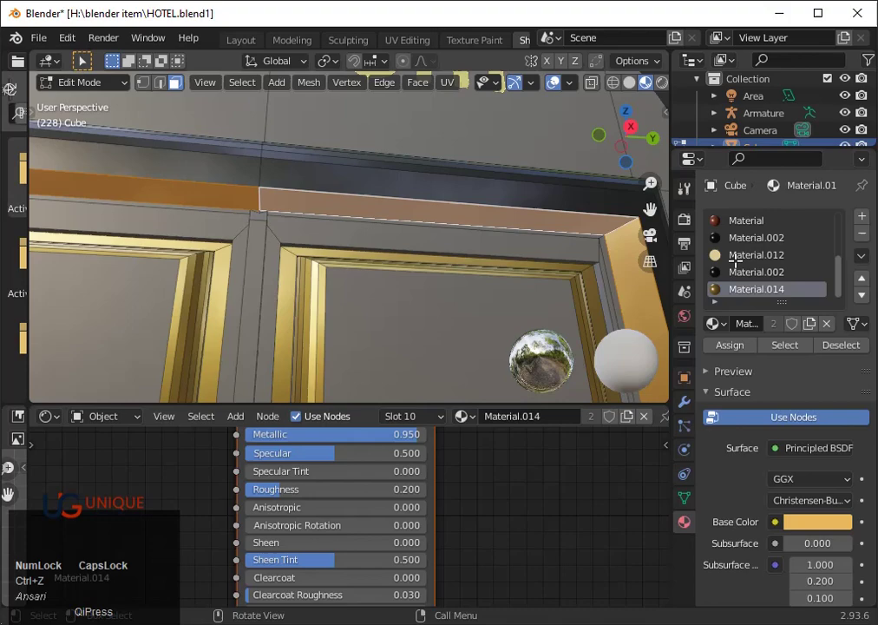
- Browse existing materials to give the slot gold Material.014
scroll(down, 3)
scroll(down, 3)
key(ctrl+z)
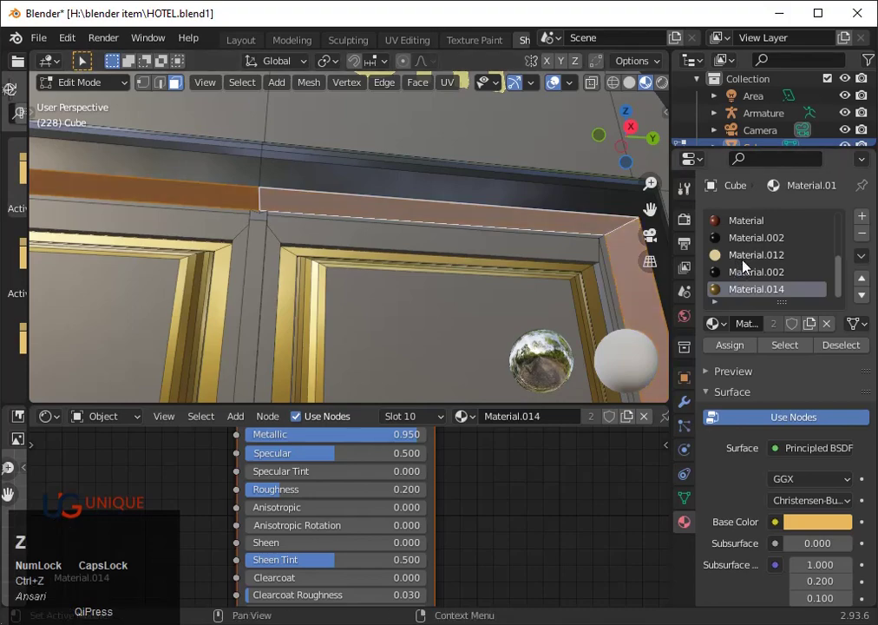
scroll(down, 3)
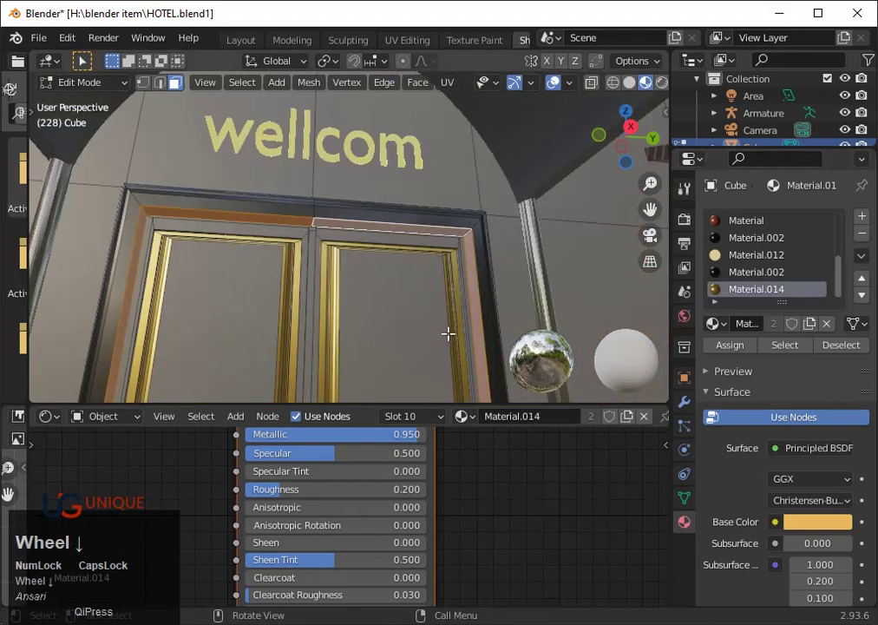
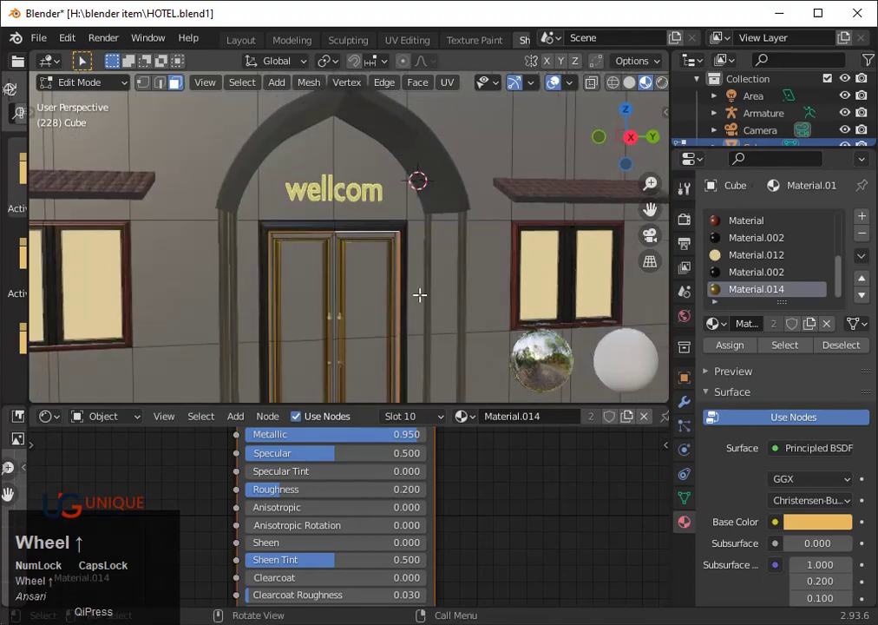
- Leave mesh editing and inspect the double door with its gold trim up close
key(Tab)
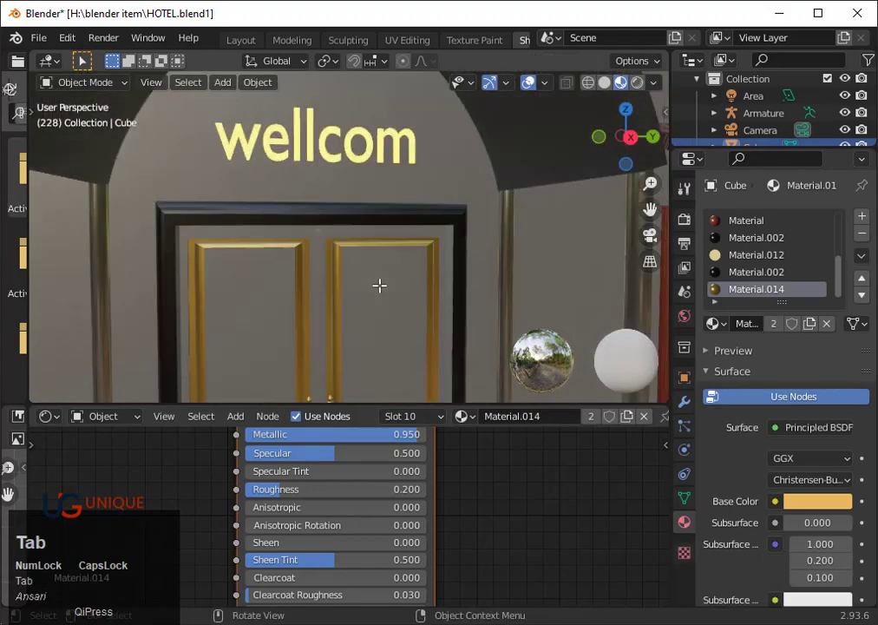
scroll(down, 3)
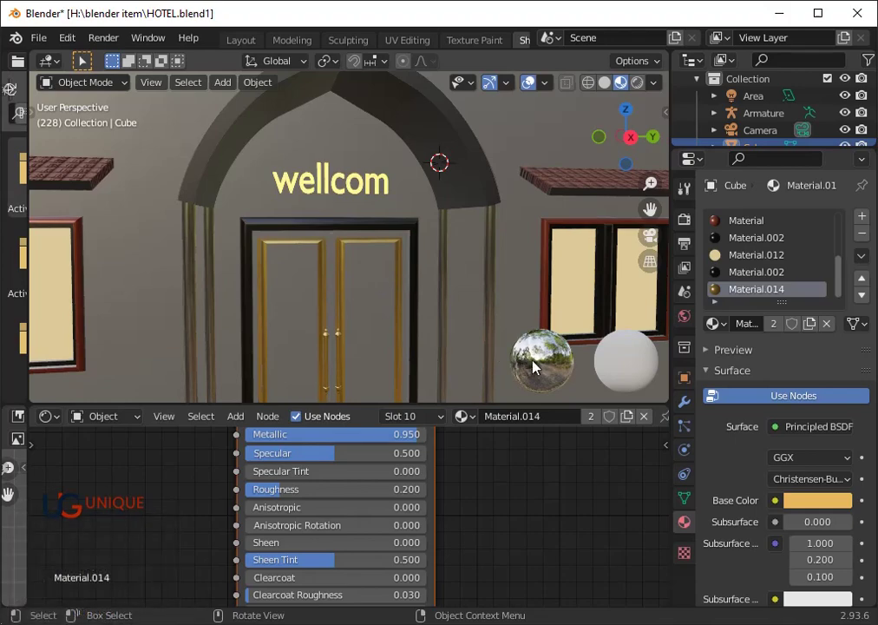
scroll(up, 3)
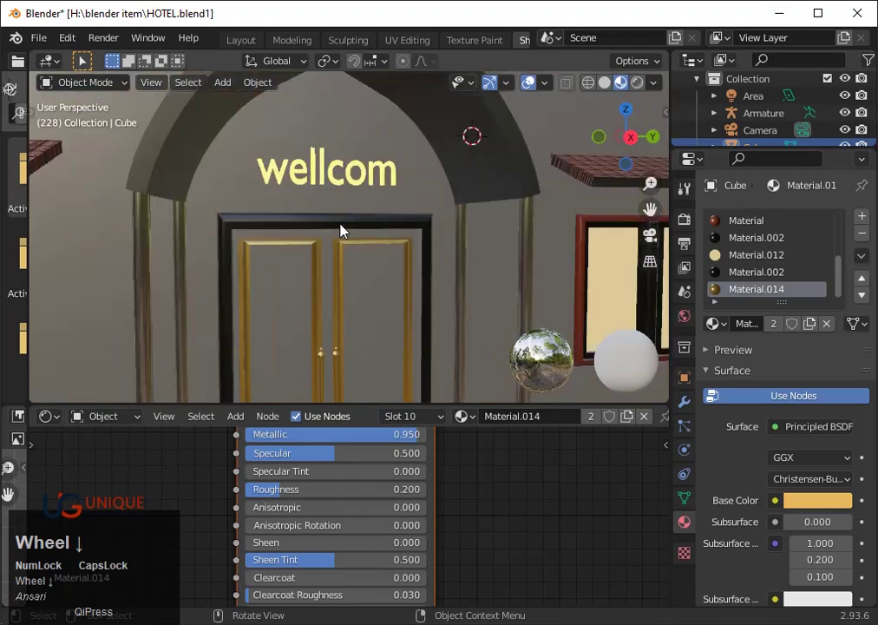
drag(345, 237, 345, 245)
scroll(up, 3)
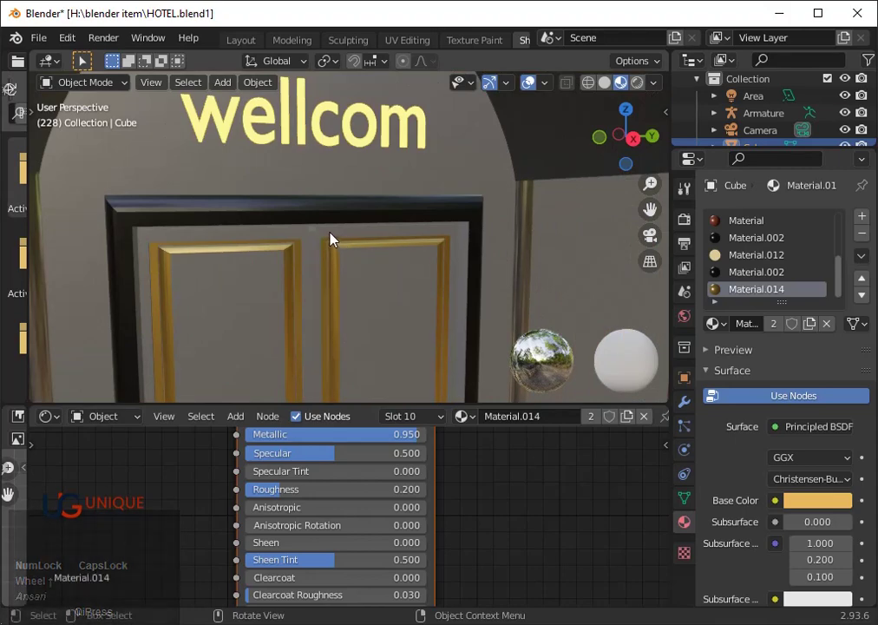
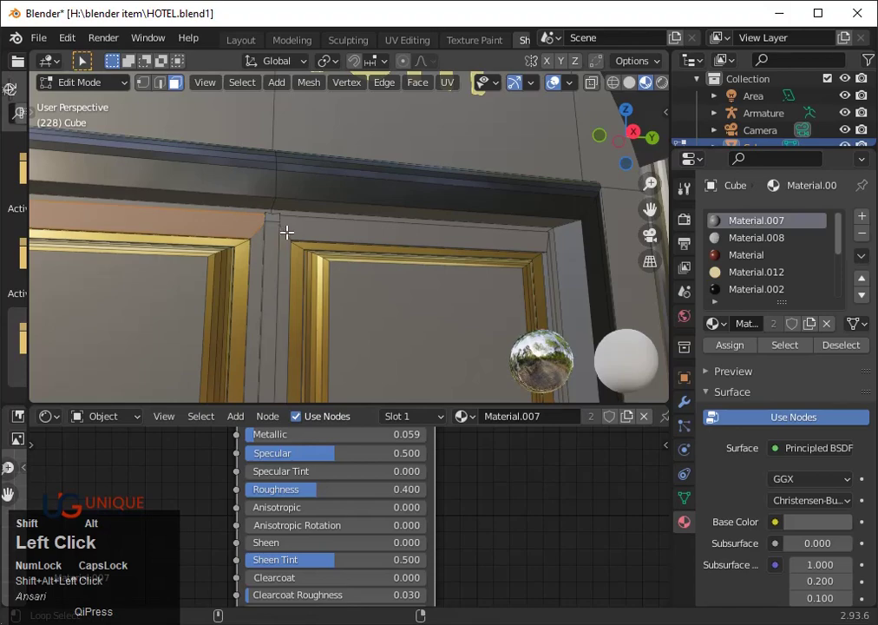
- Undo the stray face above the door and add the right frame side to the selection
scroll(up, 3)
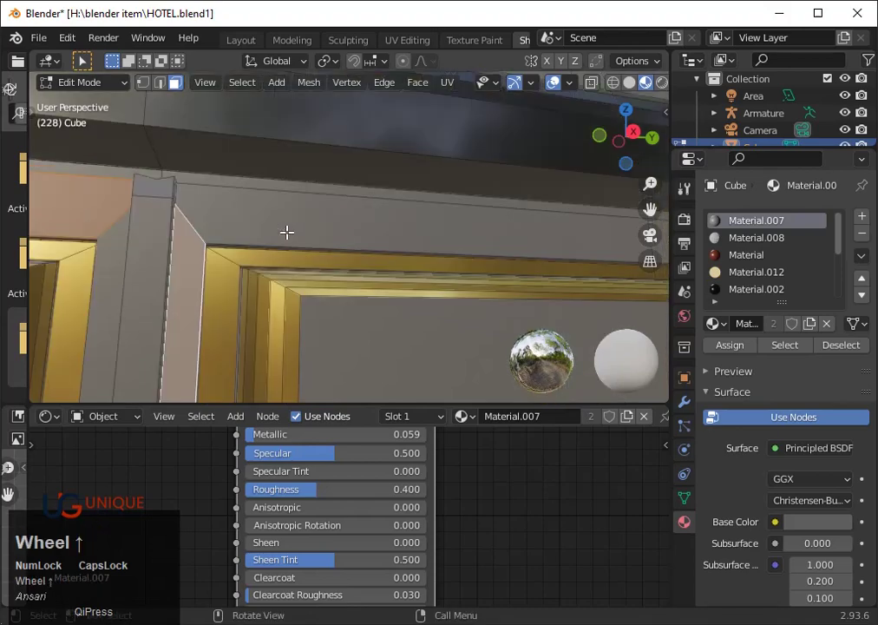
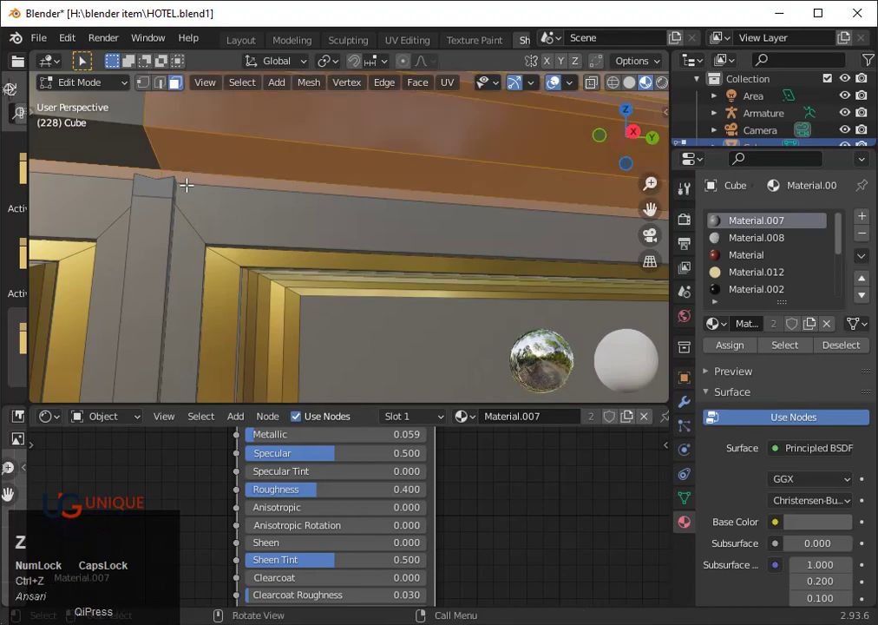
key(ctrl+z)
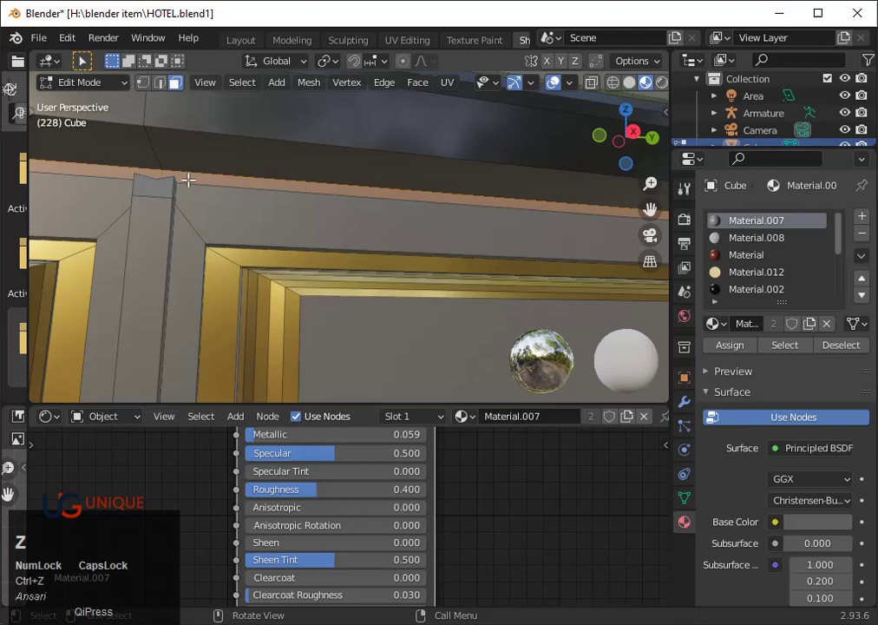
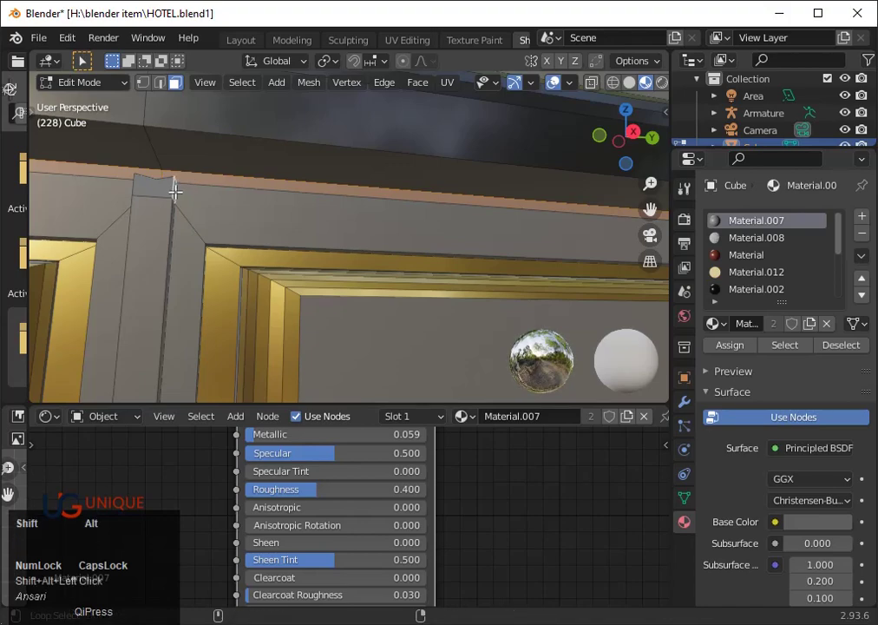
scroll(down, 3)
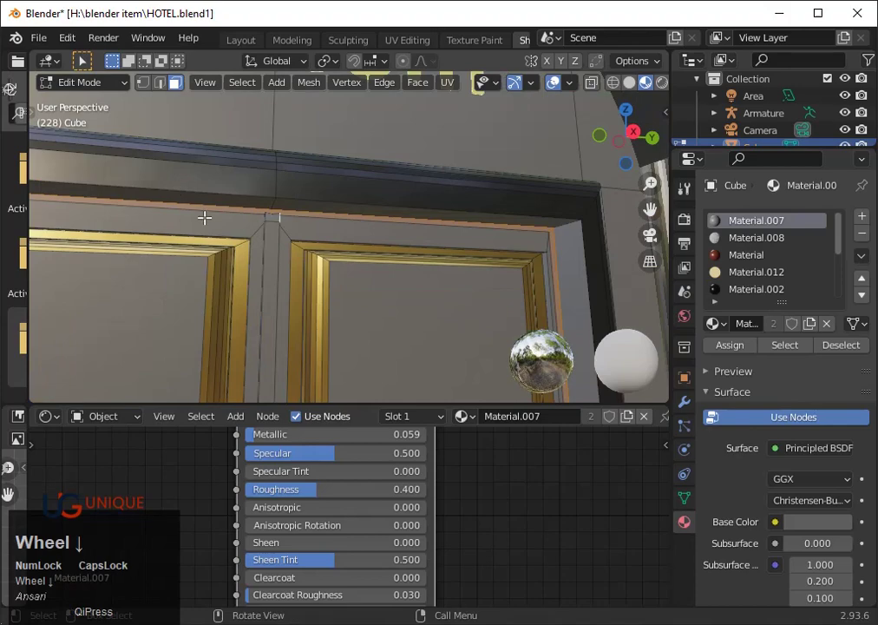
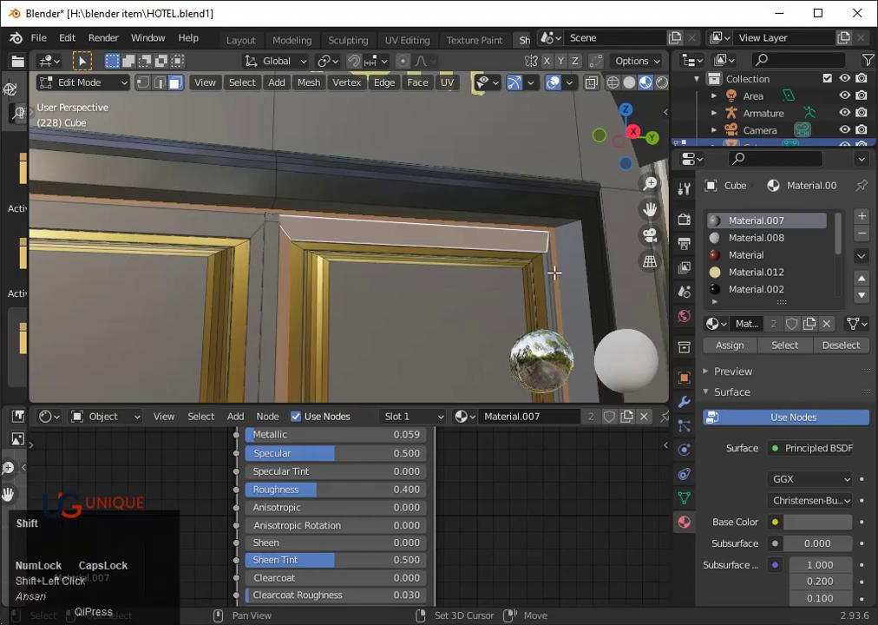
click(550, 269)
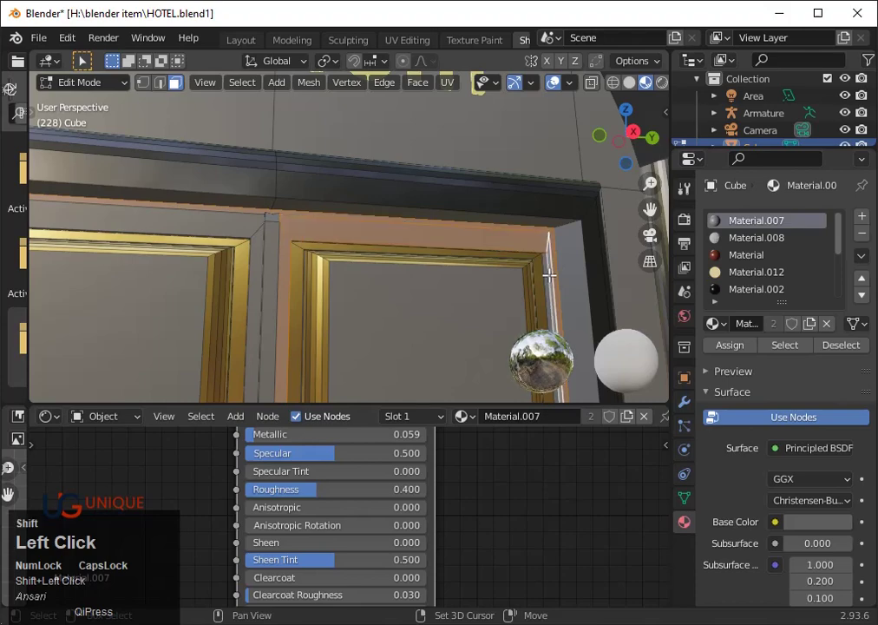
- In face select mode, zoom around the frame and centre divider to check the selected strip
scroll(down, 3)
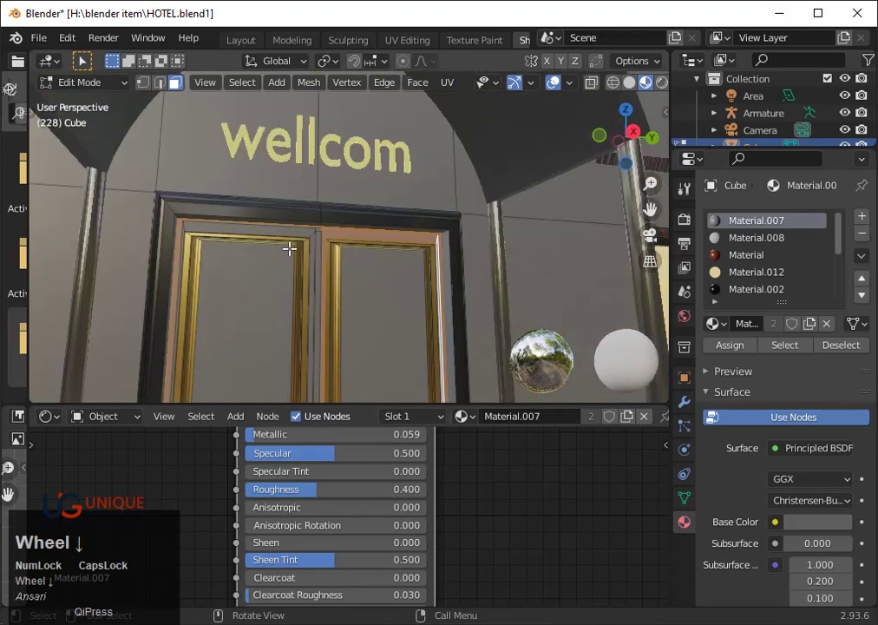
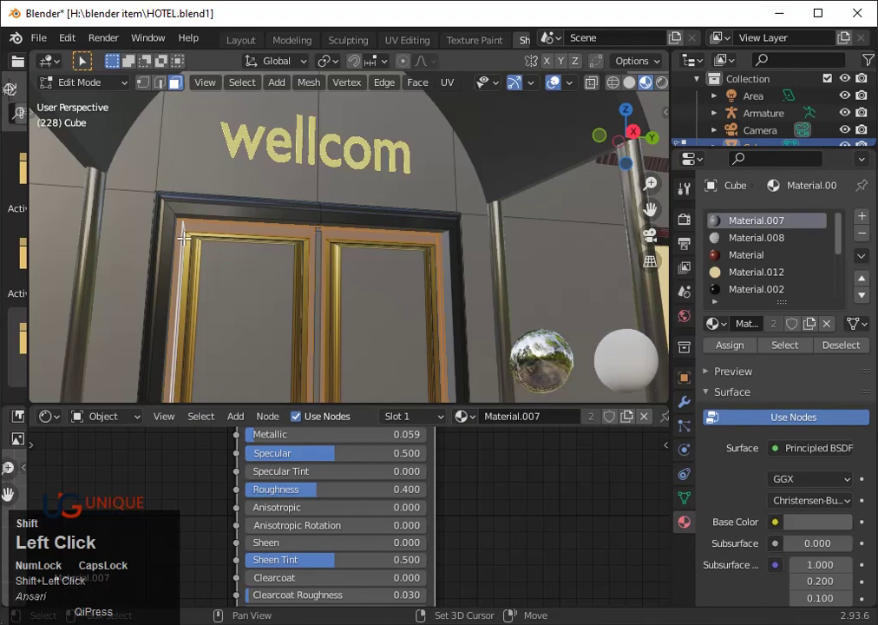
scroll(down, 3)
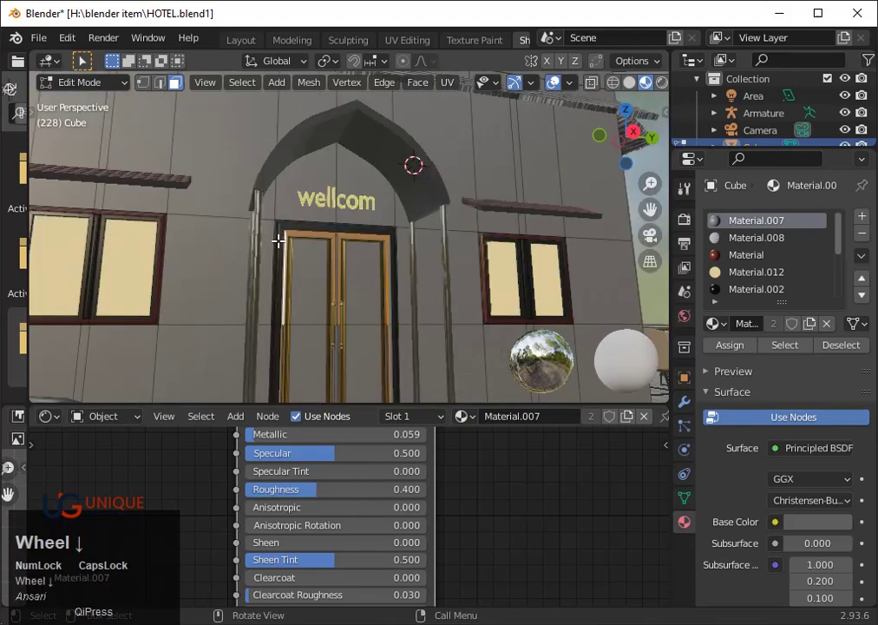
scroll(down, 3)
key(3)
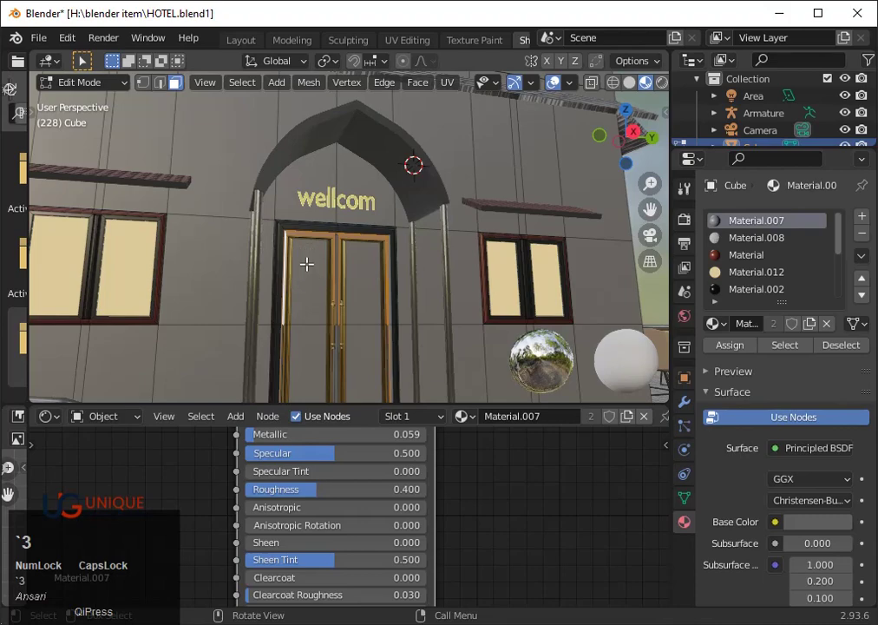
scroll(up, 3)
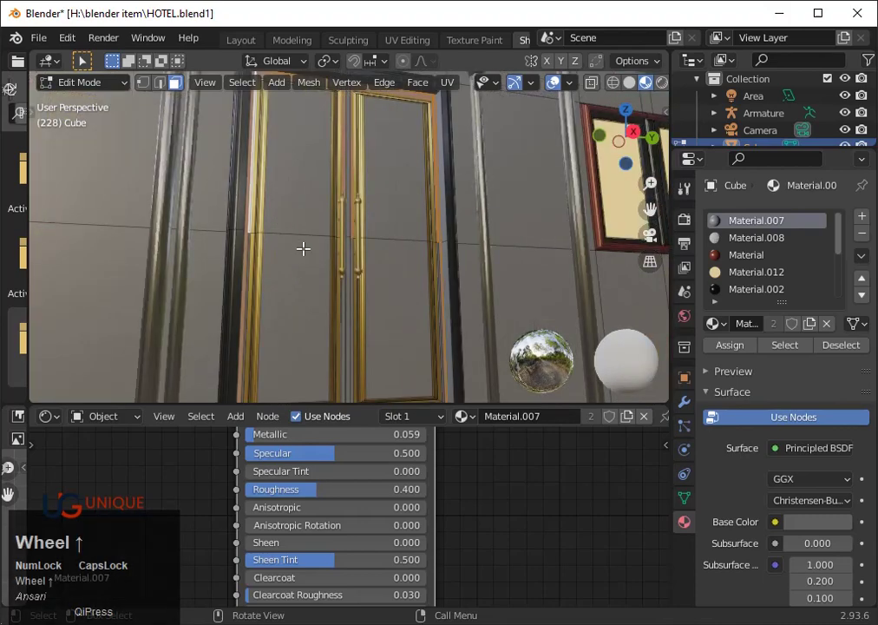
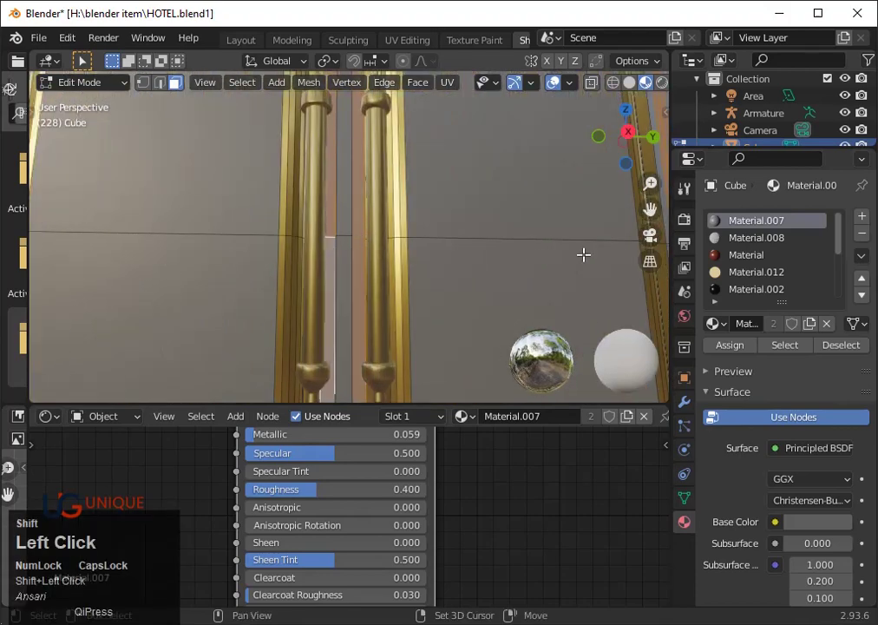
scroll(down, 3)
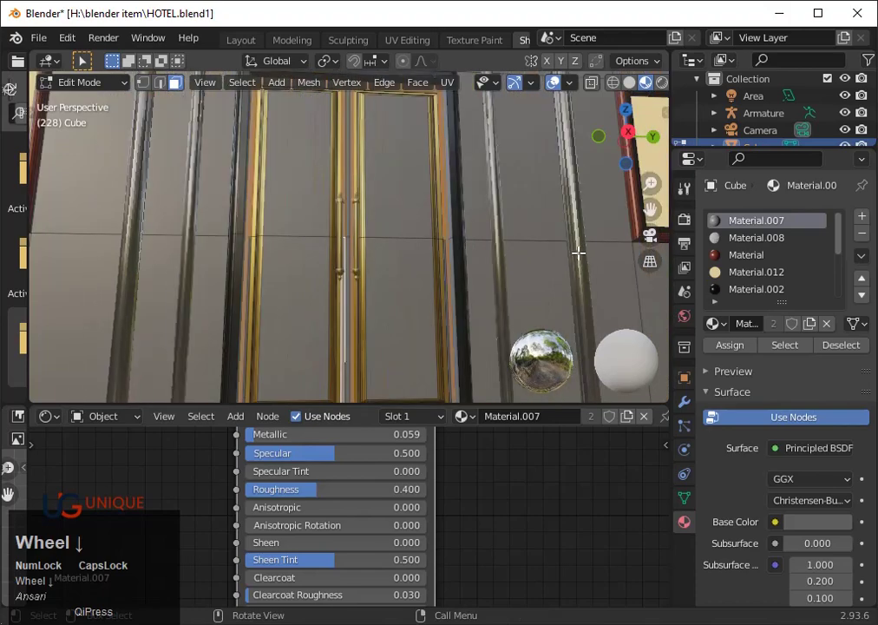
scroll(up, 3)
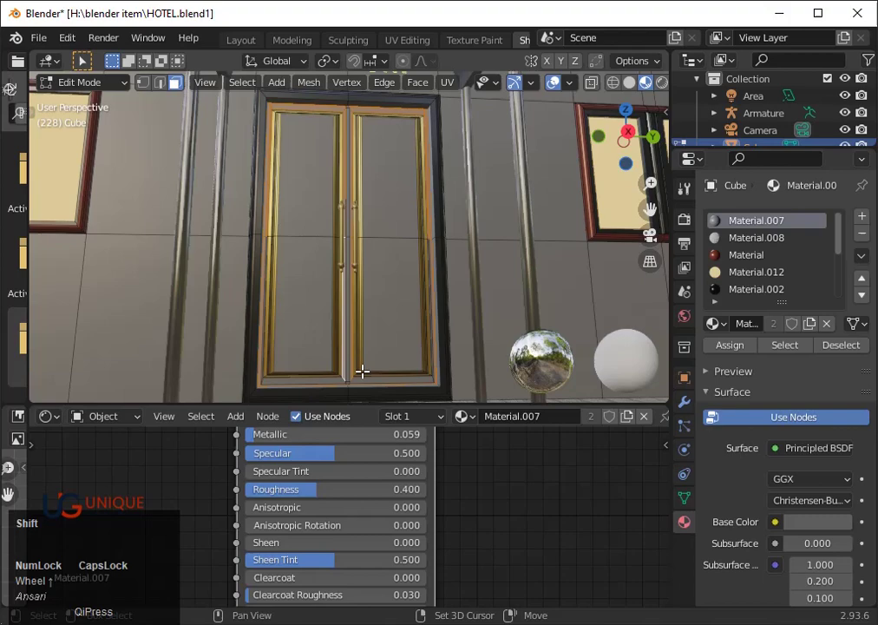
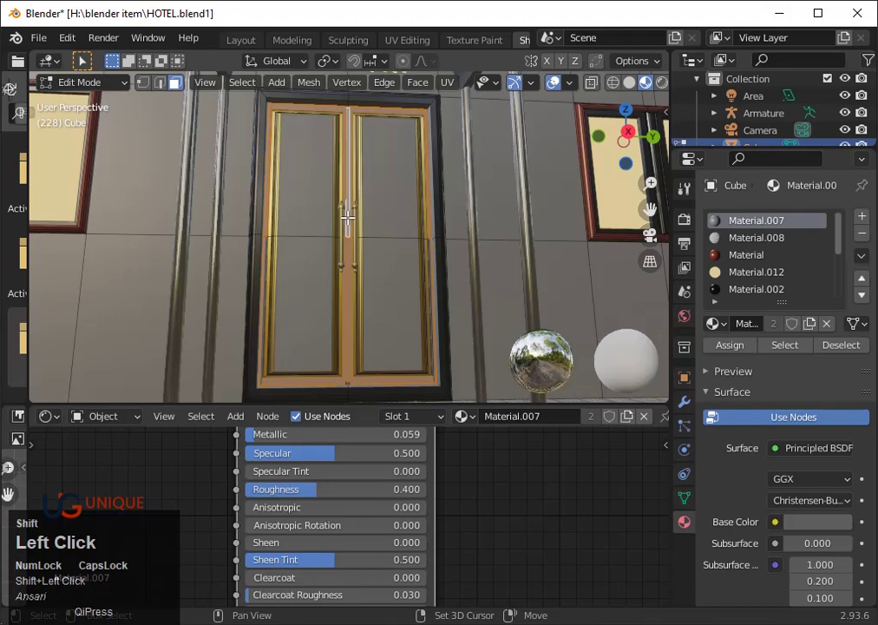
scroll(up, 3)
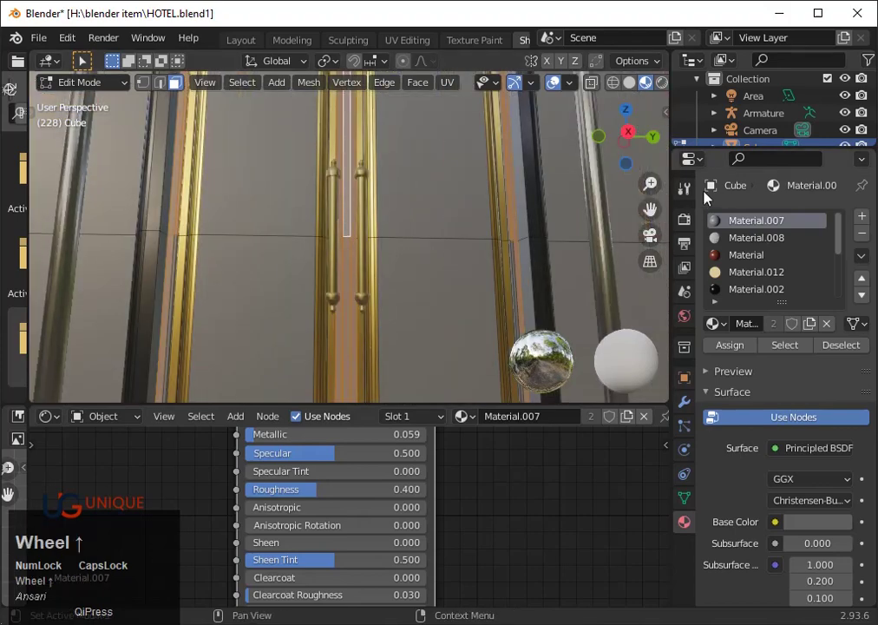
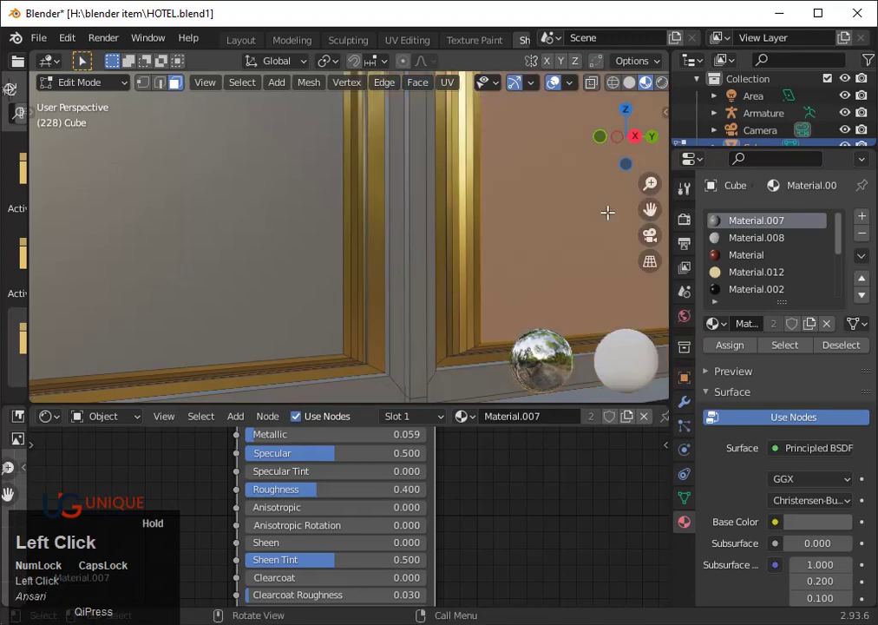
- Undo stray picks so the selection follows the bottom of the door frame
key(ctrl+z)
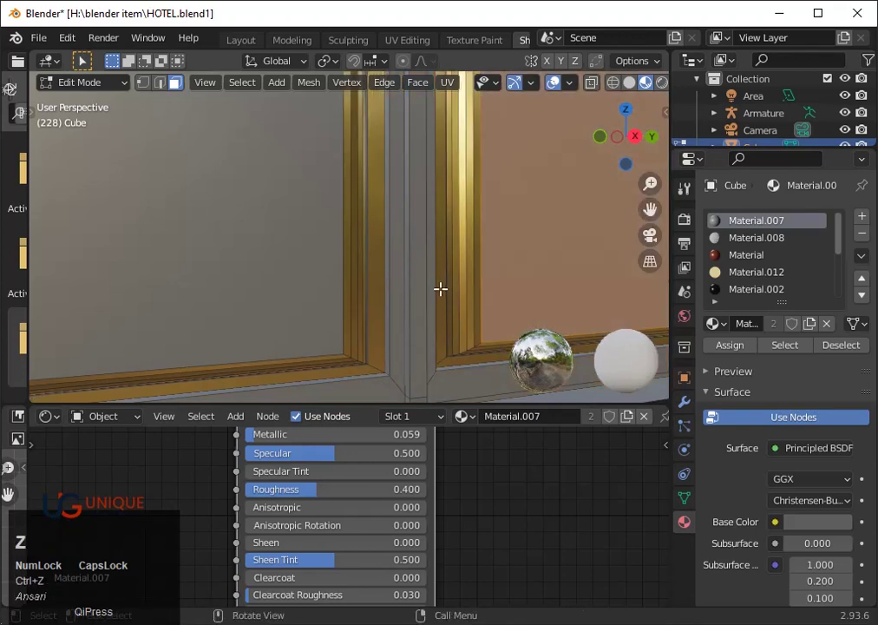
key(ctrl+z)
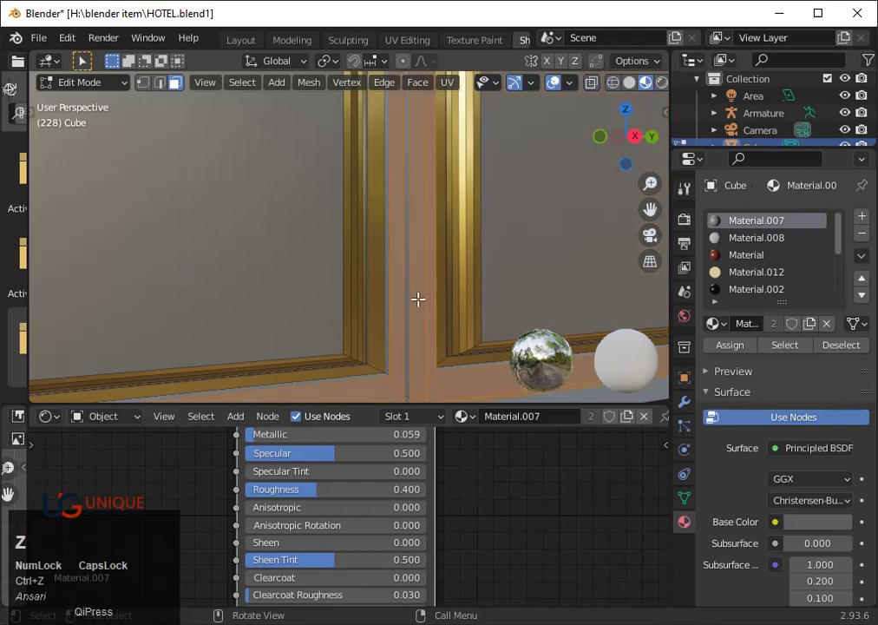
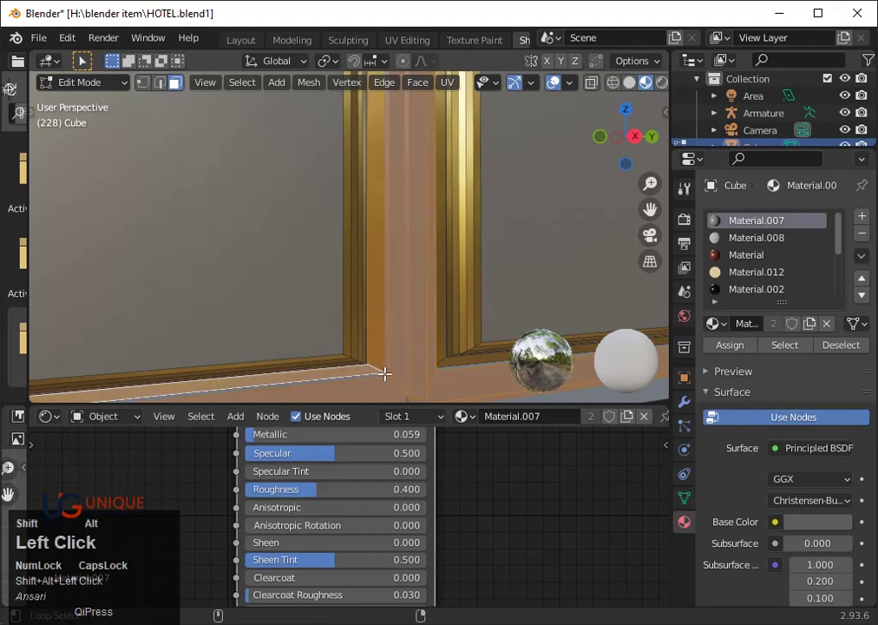
key(ctrl+z)
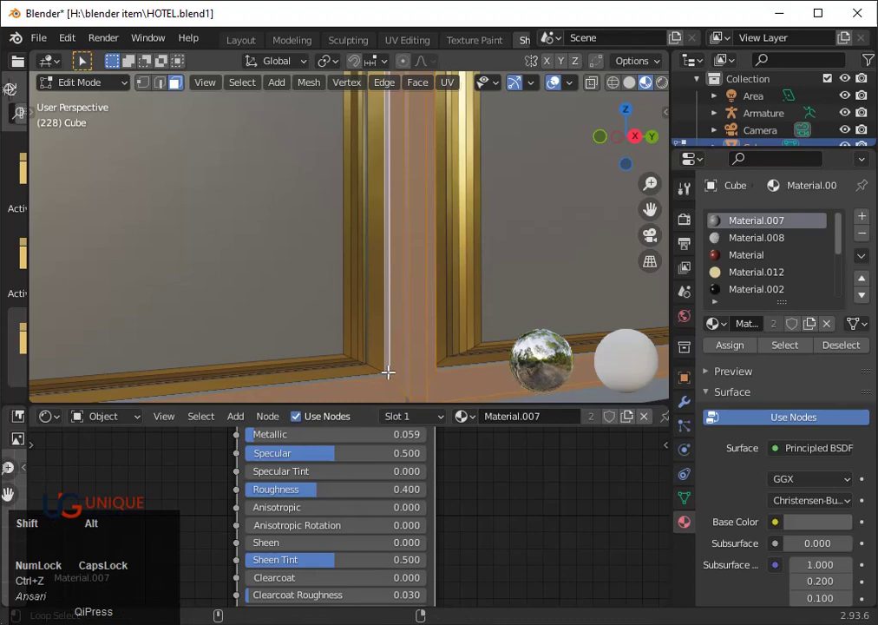
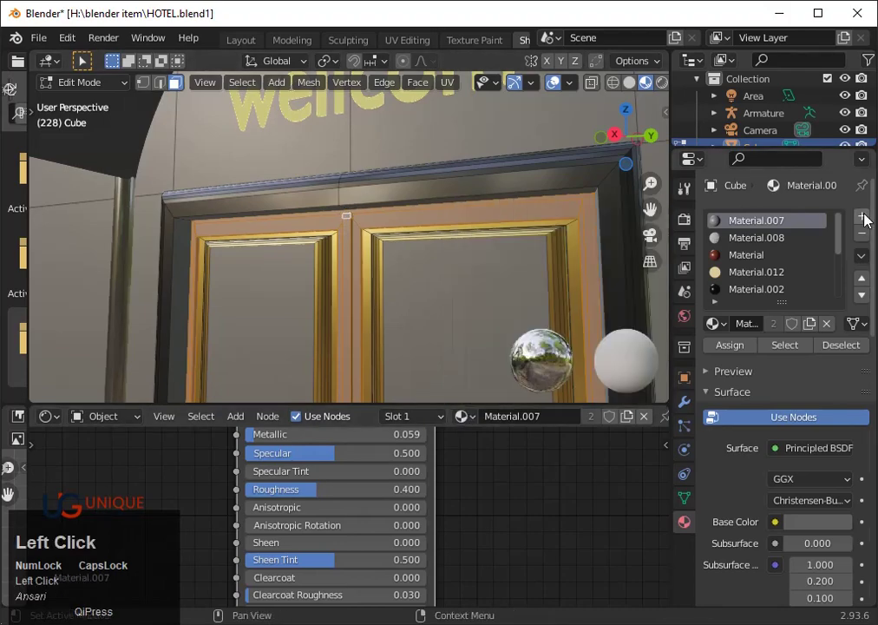
- Assign gold Material.014 to the frame faces, then re-enter the mesh and pick a door panel face
click(870, 221)
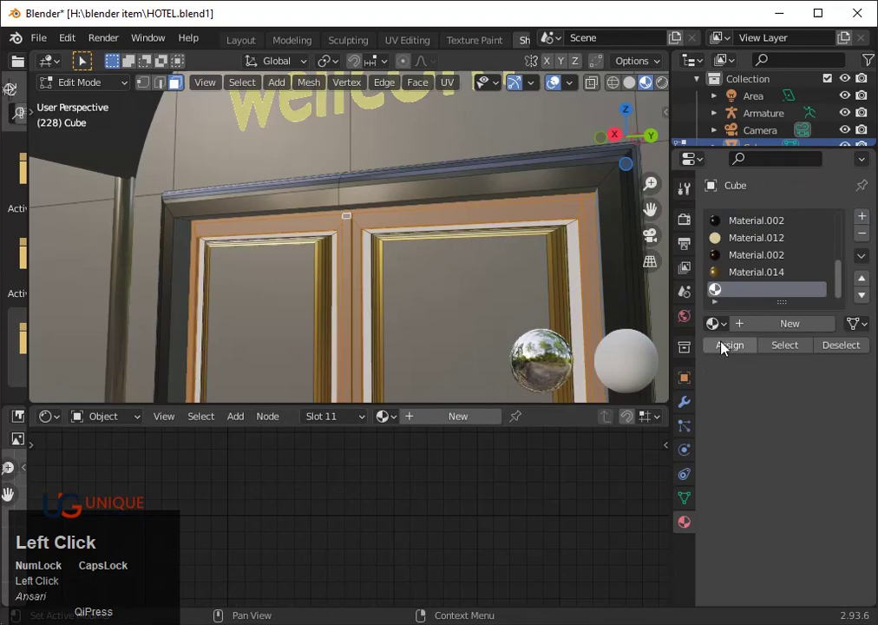
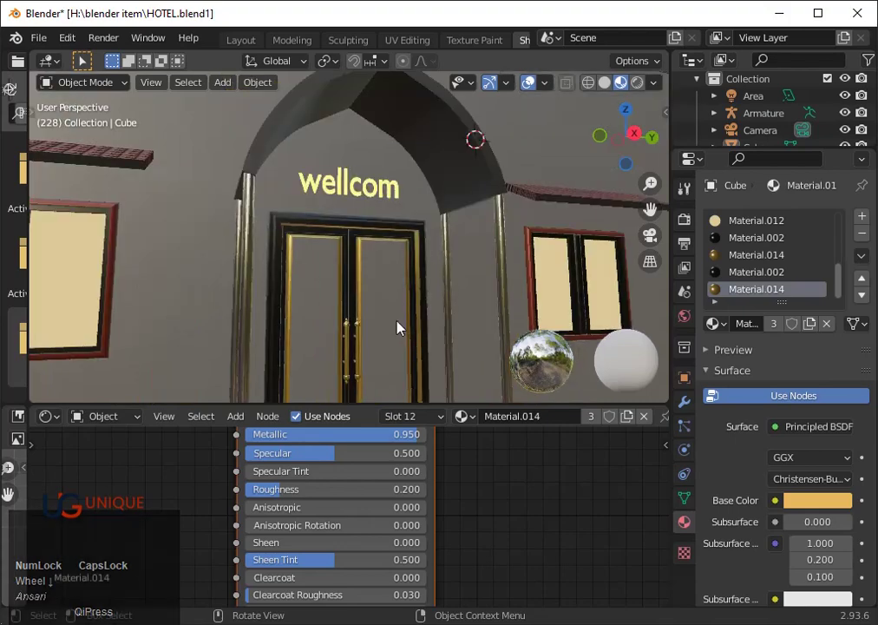
click(407, 326)
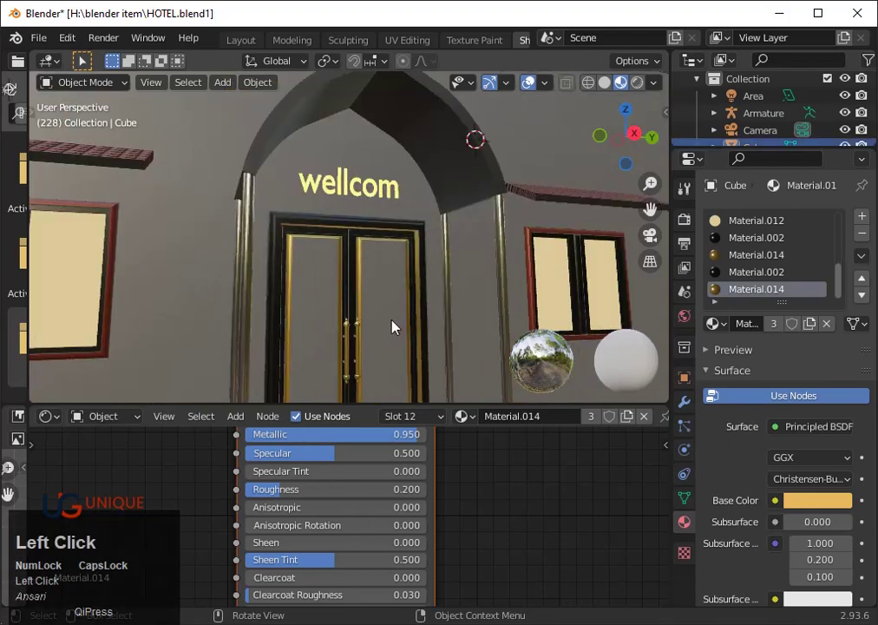
key(Tab)
click(398, 326)
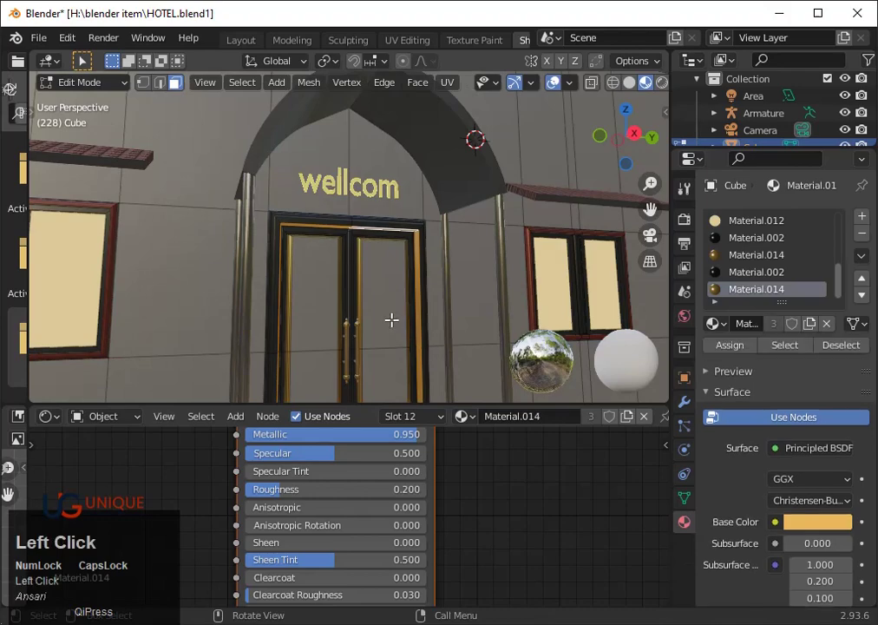
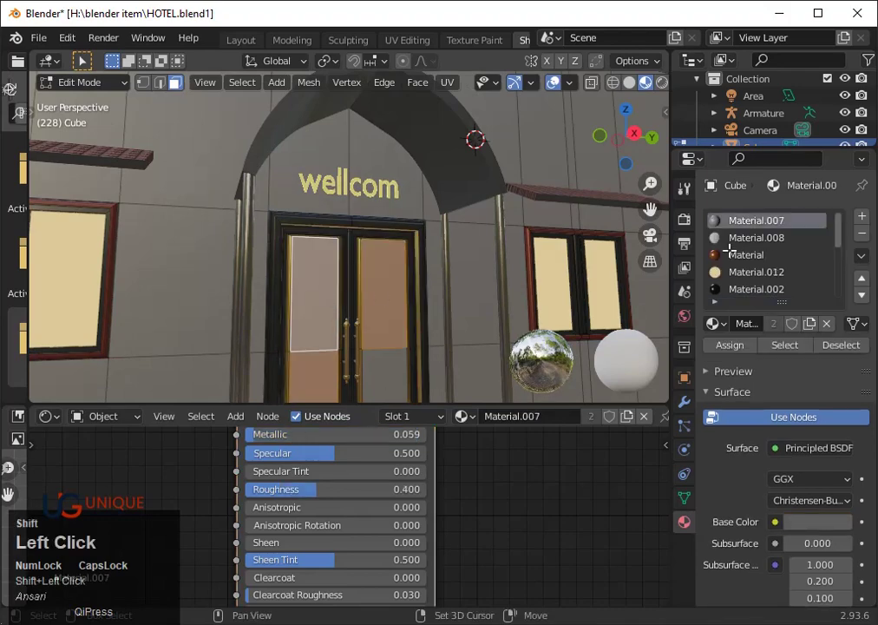
- Add a thirteenth, empty material slot for the selected door panel faces
click(870, 218)
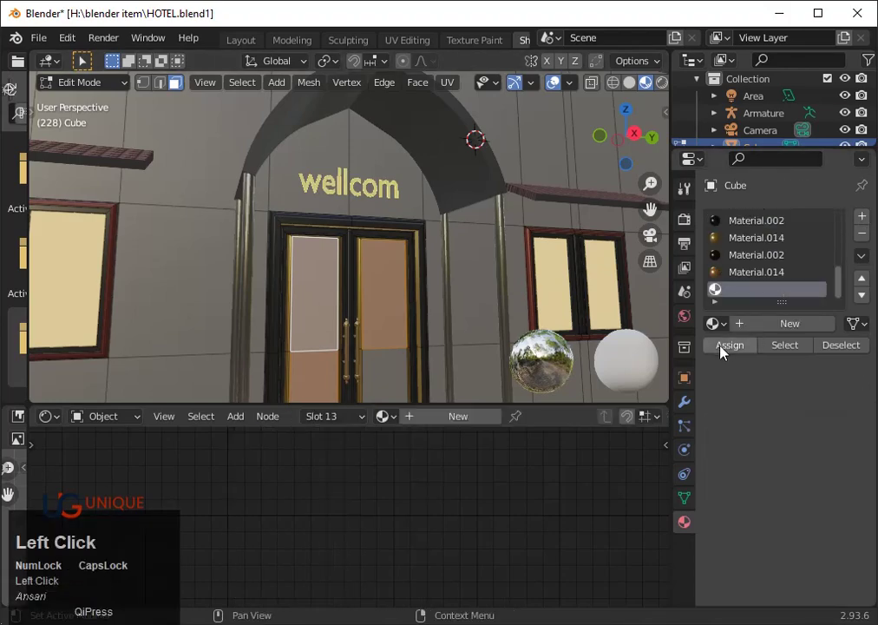
key(ctrl+z)
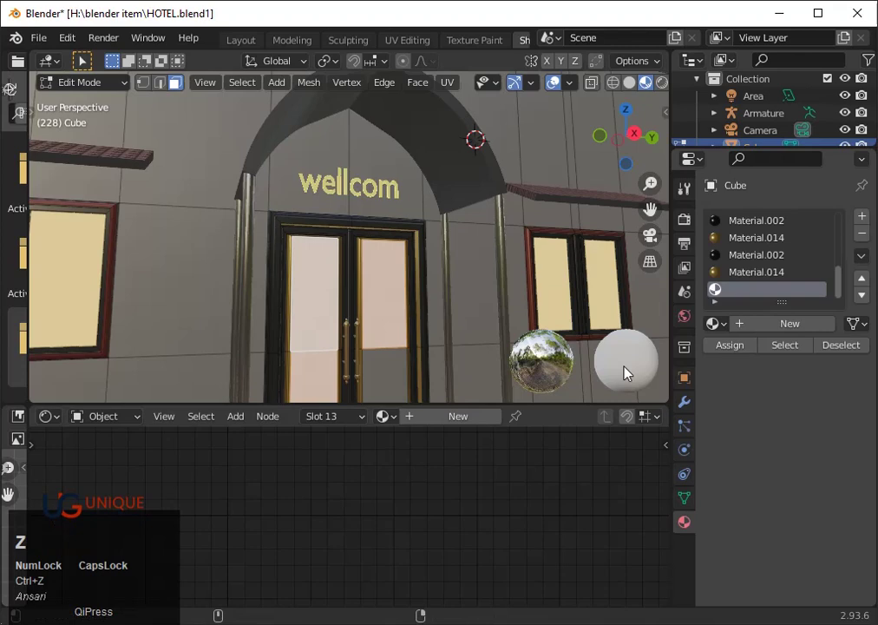
click(390, 364)
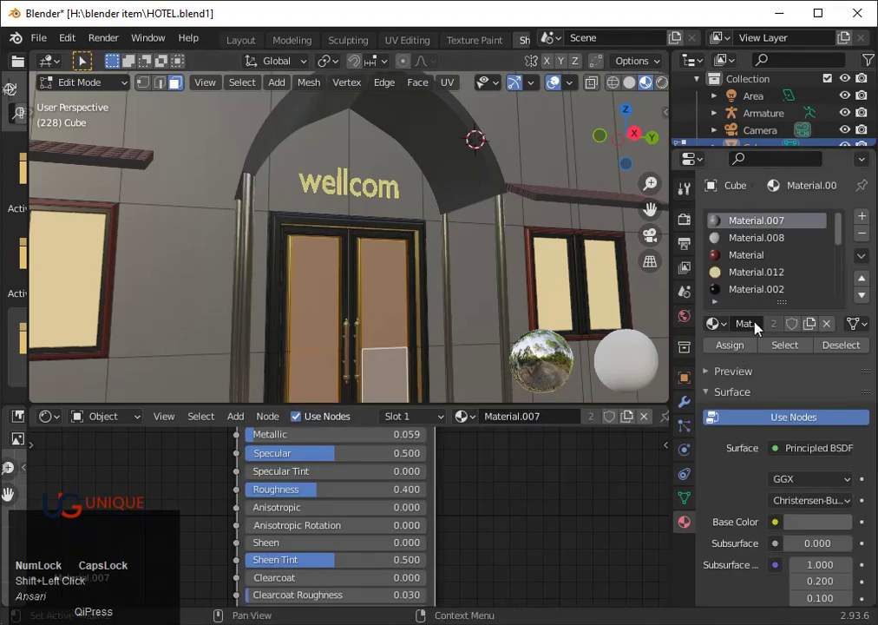
click(851, 246)
drag(851, 291, 848, 282)
click(848, 282)
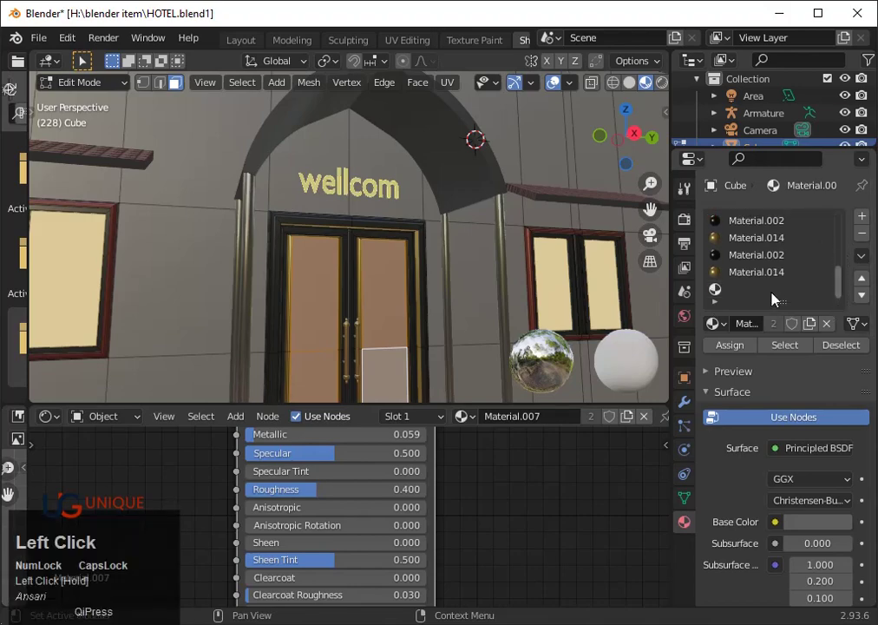
click(753, 298)
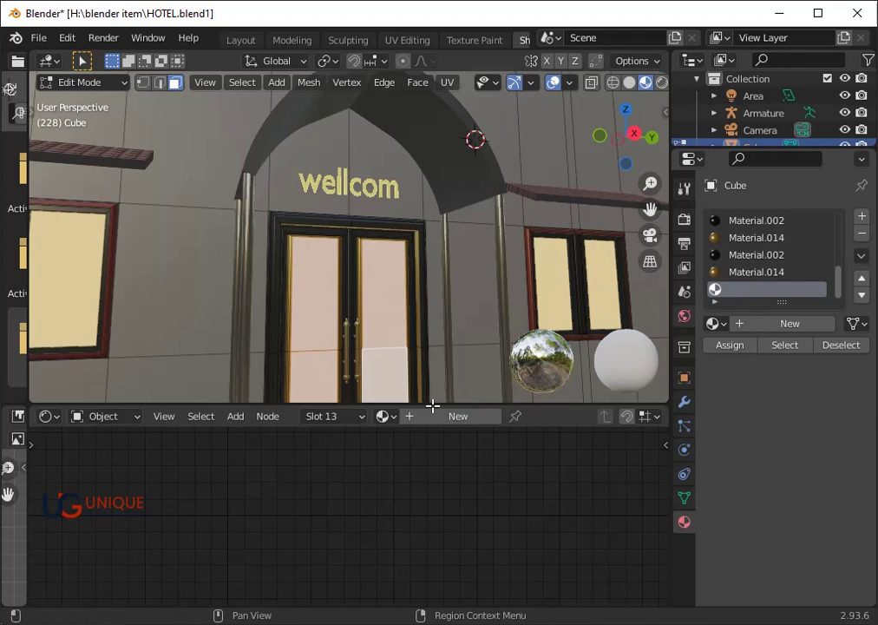
- Fill the new slot with emission Material.012 from the material list so the panels glow amber
click(403, 425)
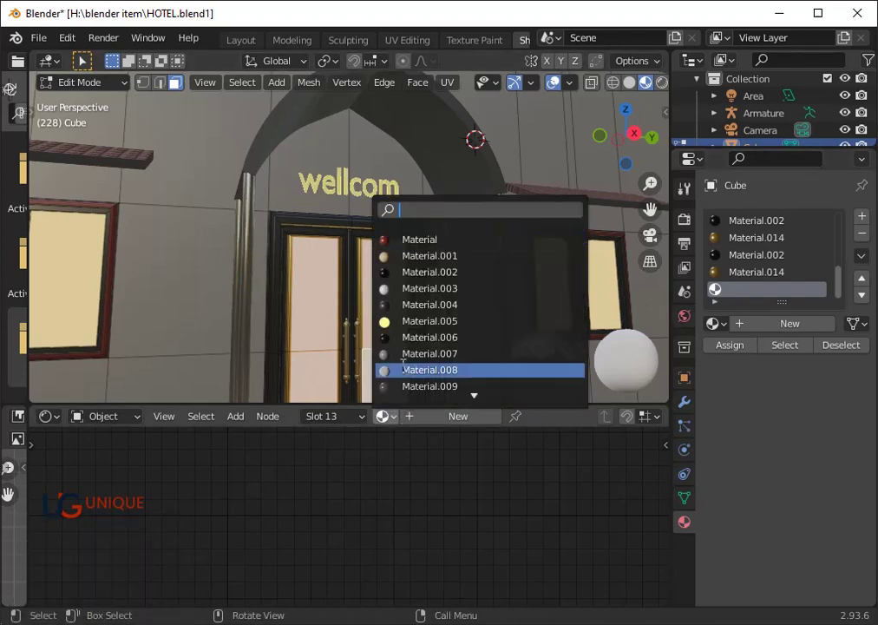
scroll(down, 3)
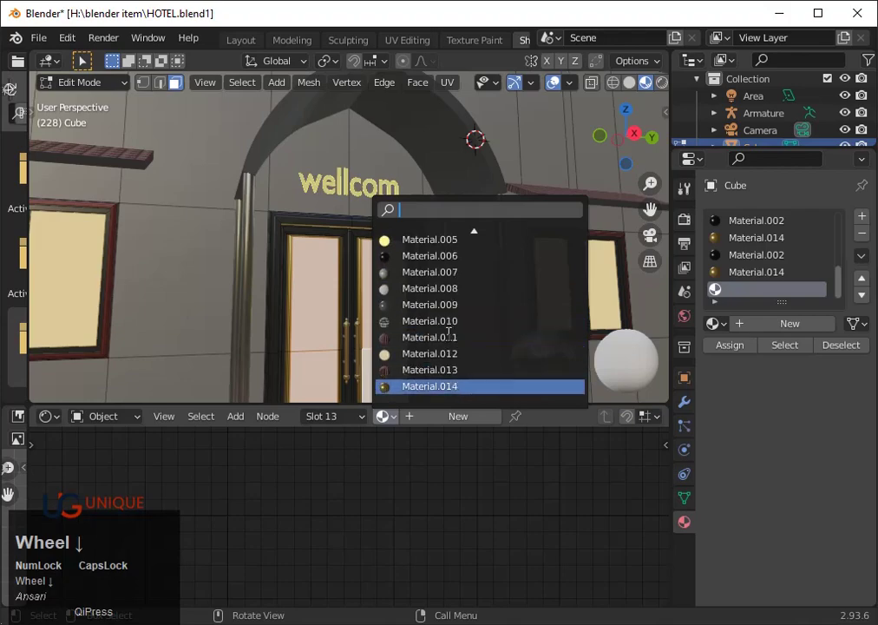
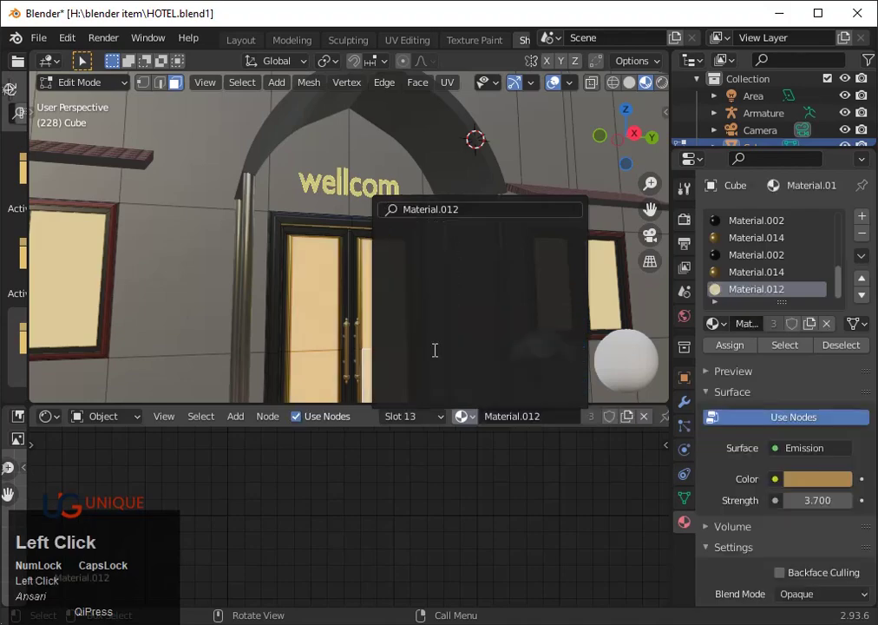
scroll(down, 3)
key(Tab)
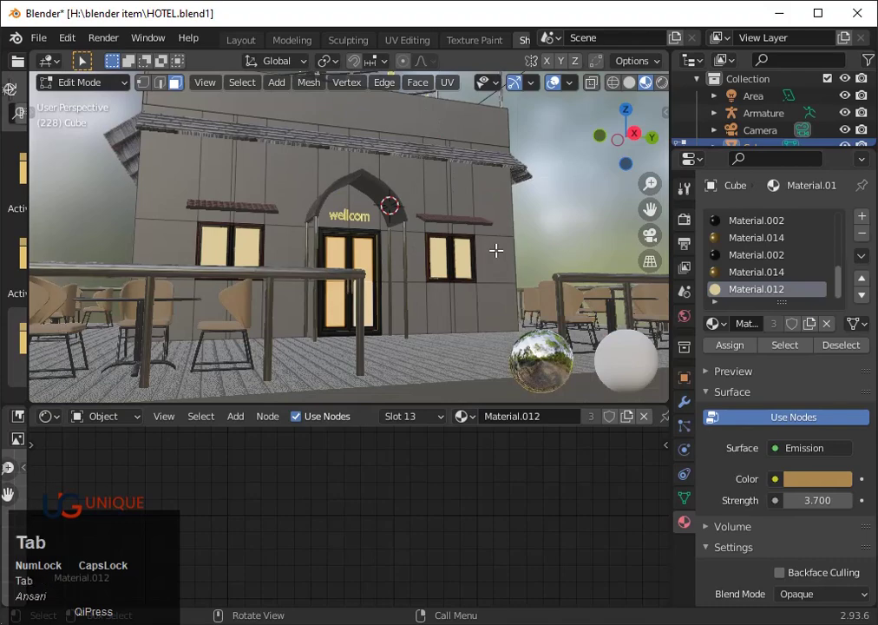
- Set viewport shading to Rendered and change the render engine from Eevee to Cycles
drag(430, 268, 492, 311)
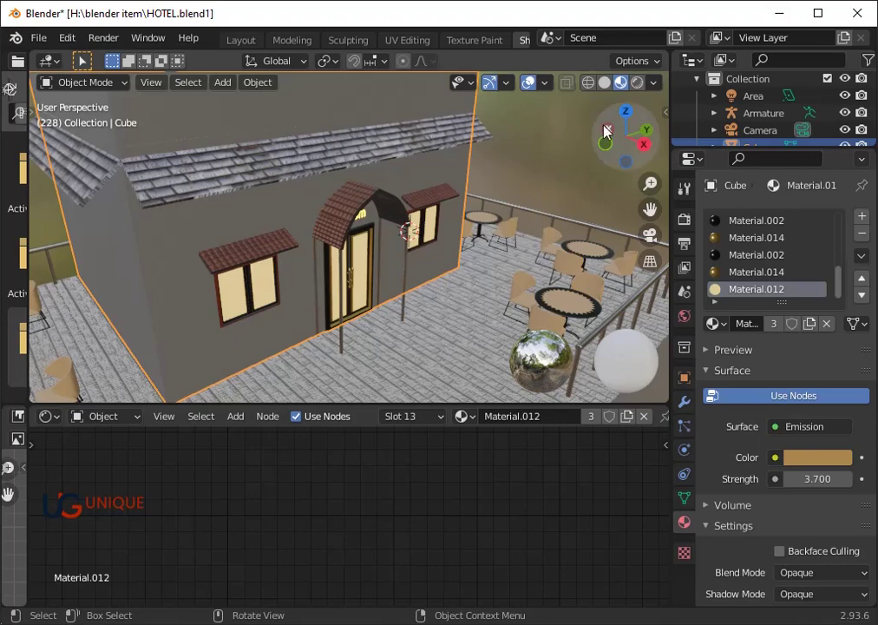
click(648, 88)
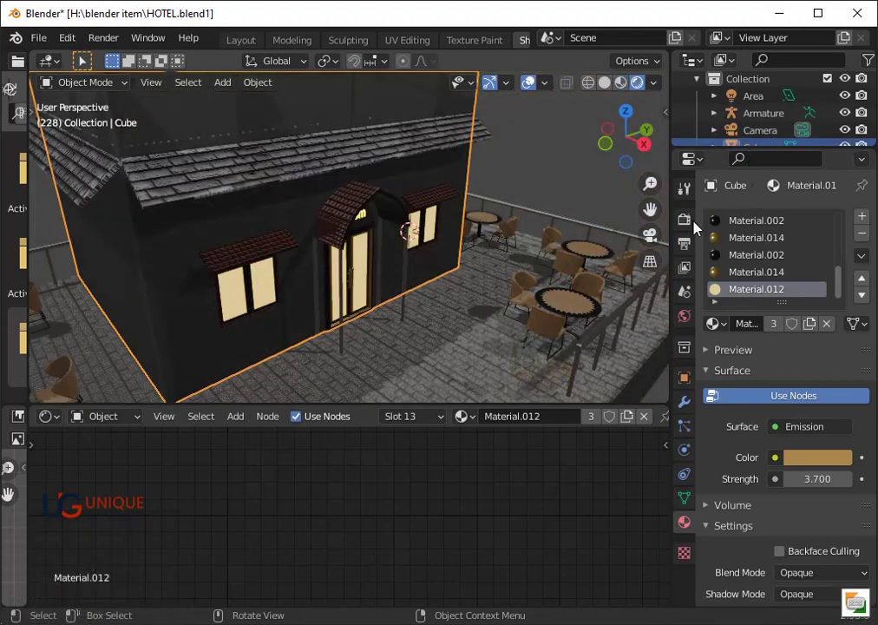
click(694, 227)
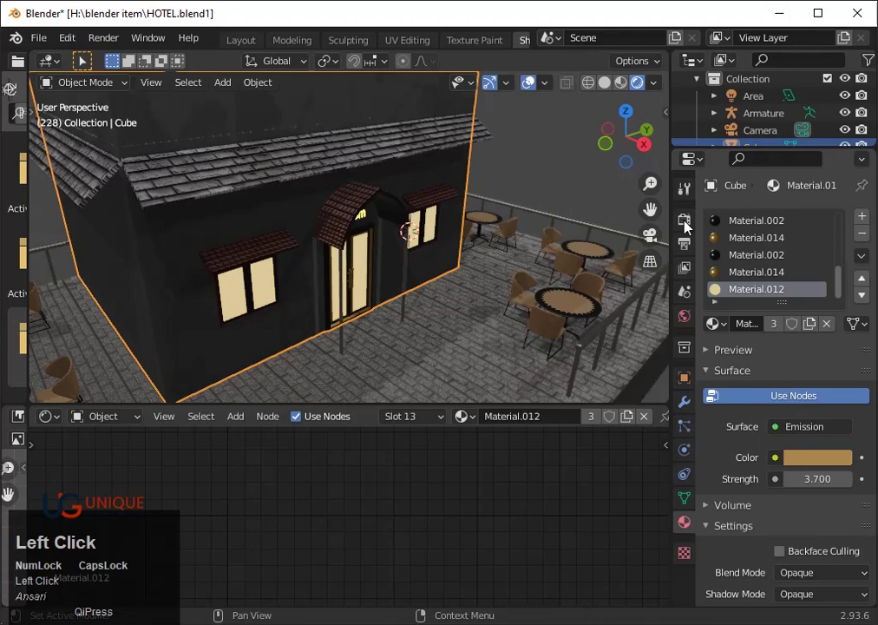
click(785, 220)
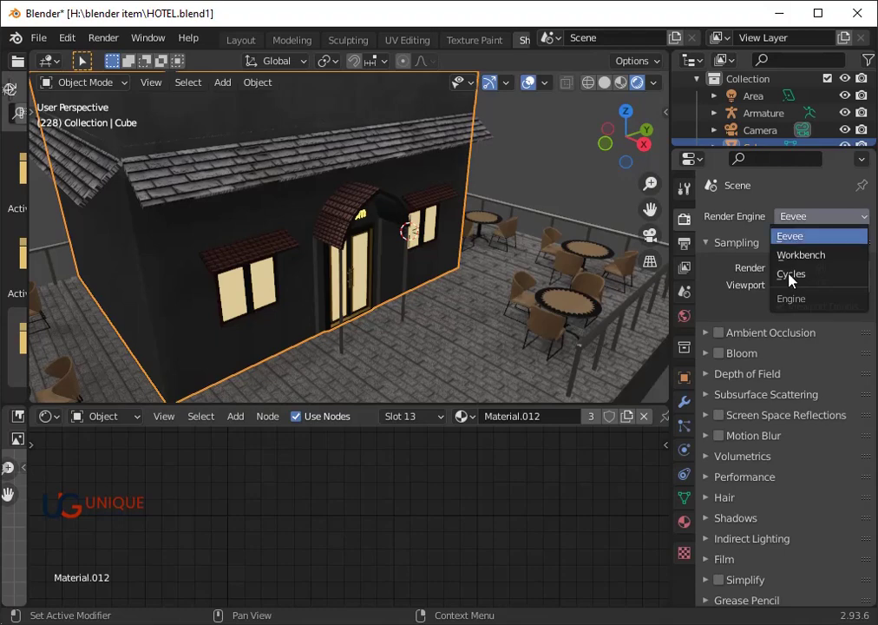
click(793, 280)
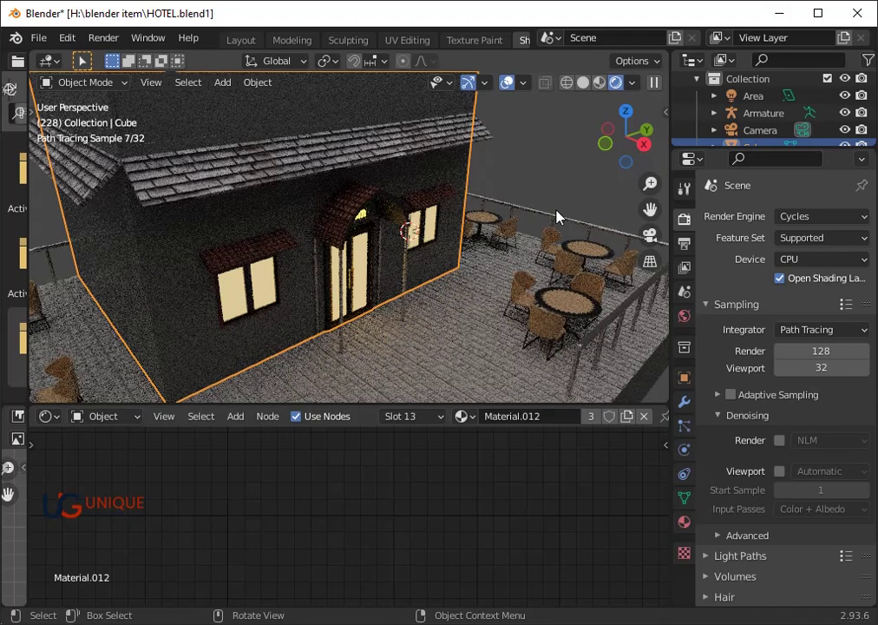
- Zoom out over the terrace and browse the platform's material list
scroll(down, 3)
drag(574, 223, 410, 244)
click(410, 245)
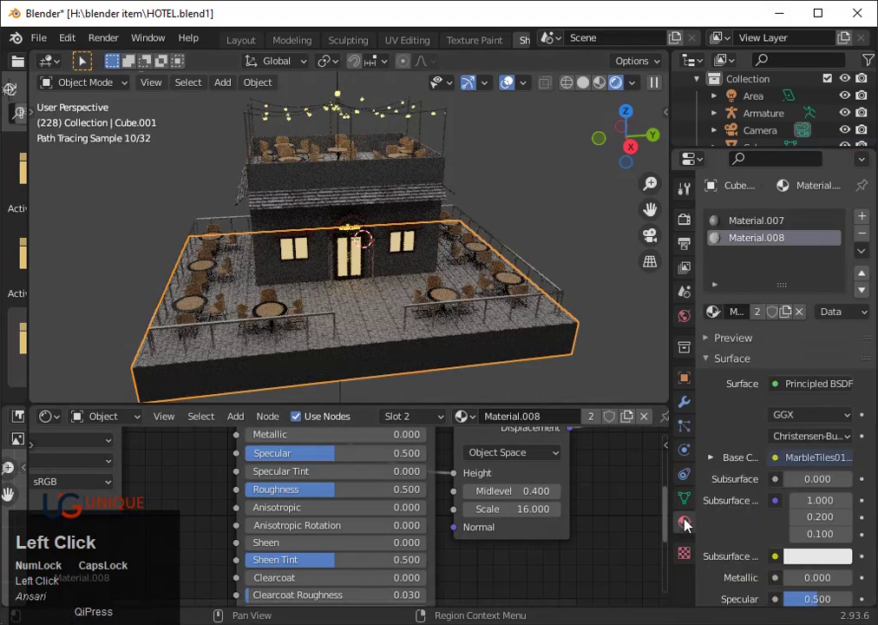
scroll(up, 3)
scroll(down, 3)
scroll(up, 3)
scroll(up, 3)
click(722, 317)
scroll(down, 3)
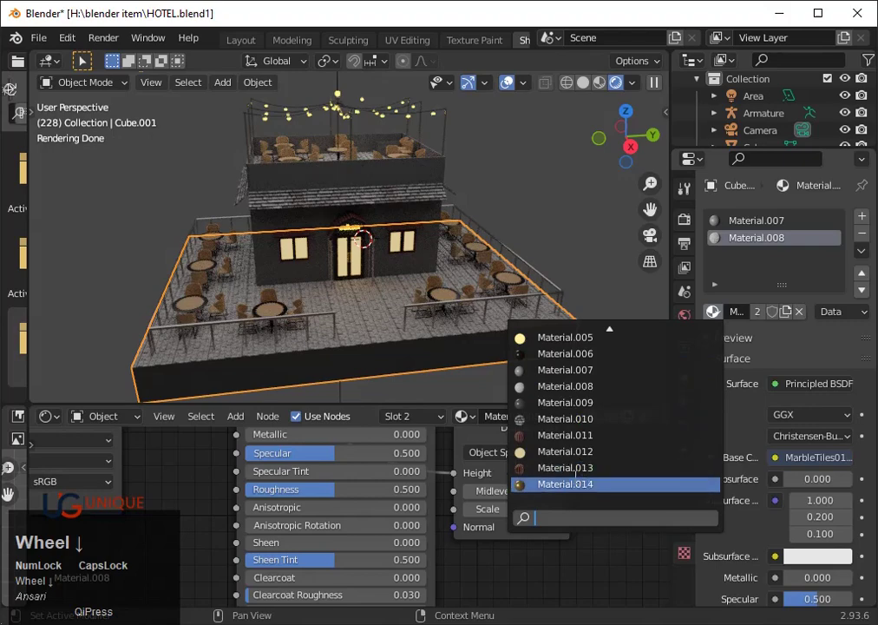
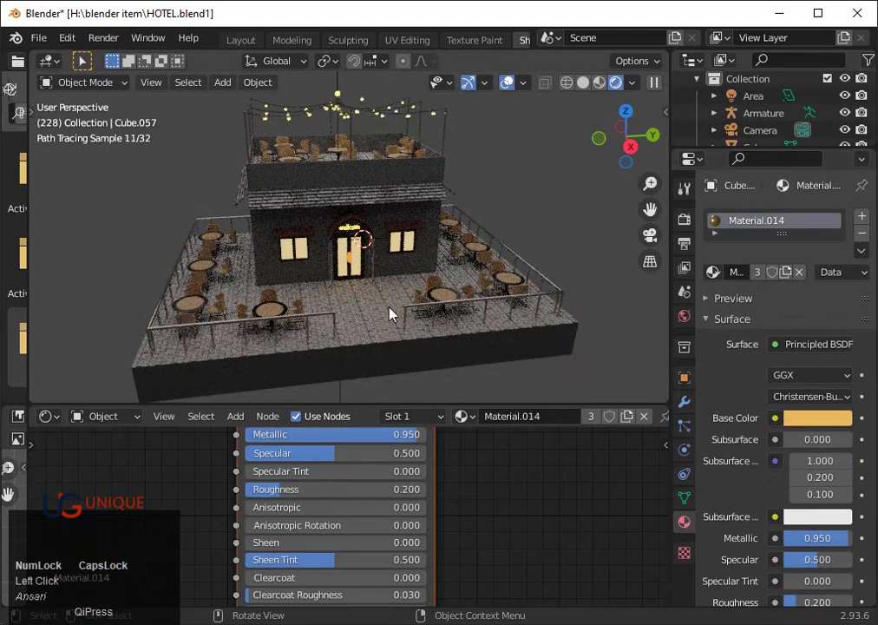
- Select the hotel building Cube and reopen it for mesh editing
click(362, 273)
key(Tab)
click(361, 271)
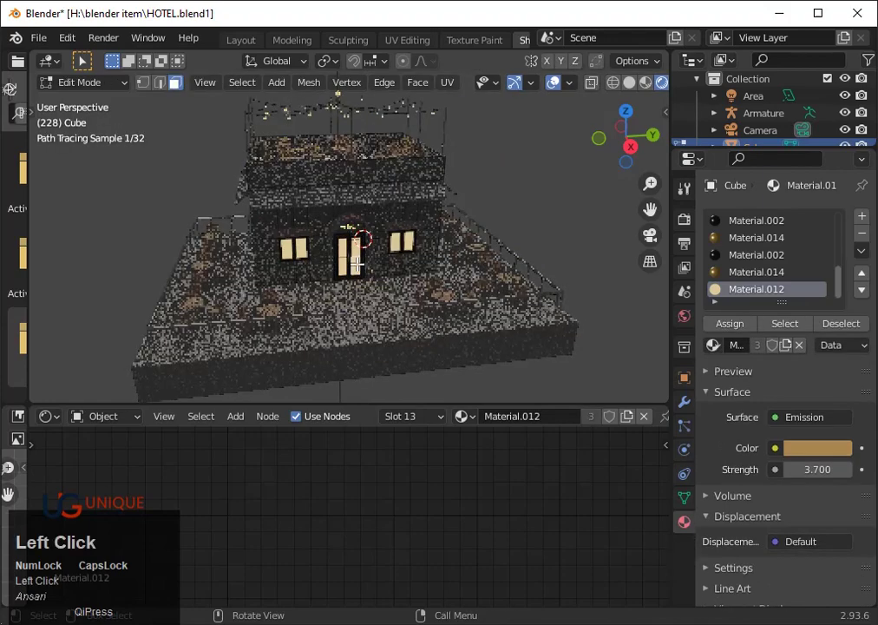
- Adjust Material.012's glow colour value to 0.4 and lower its emission strength
click(827, 458)
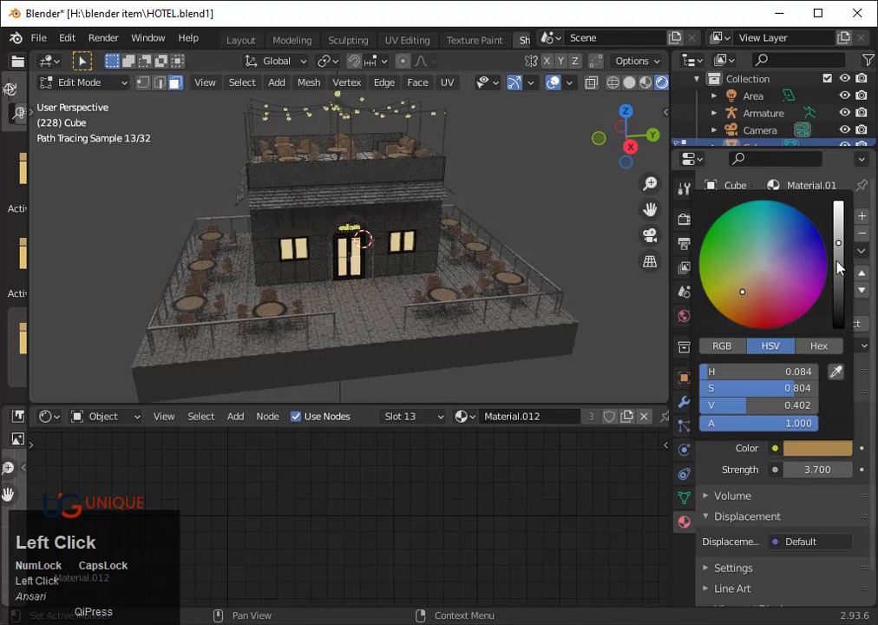
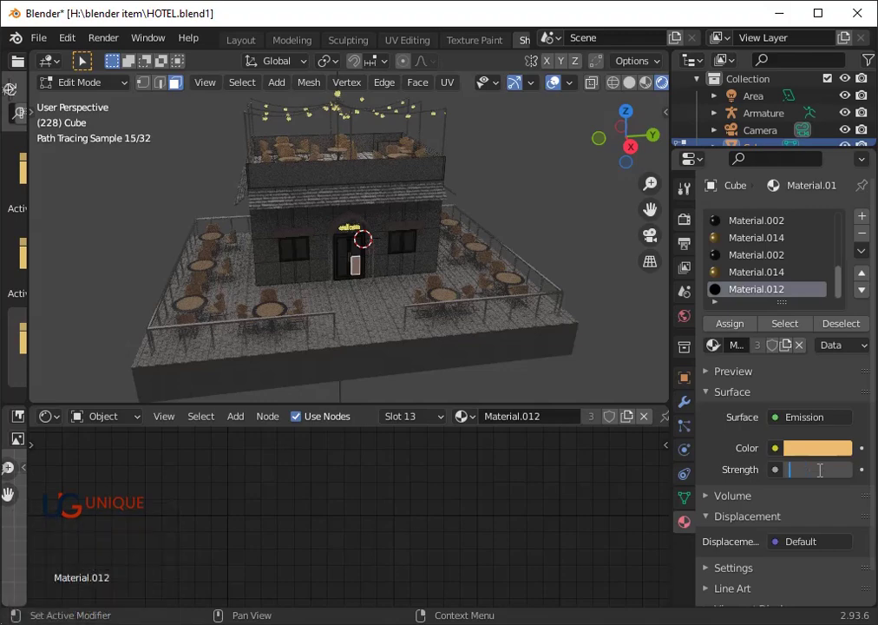
text(0.4)
key(Return)
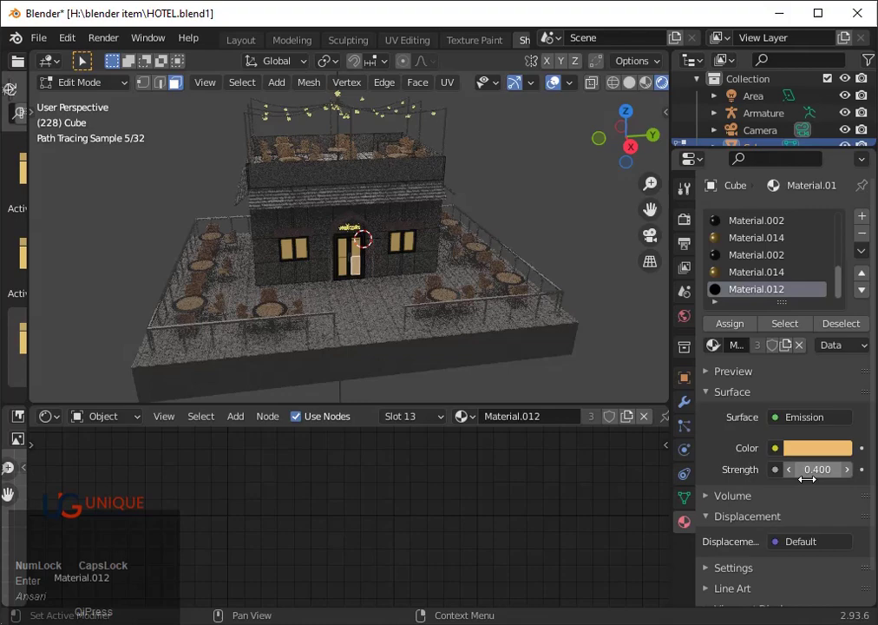
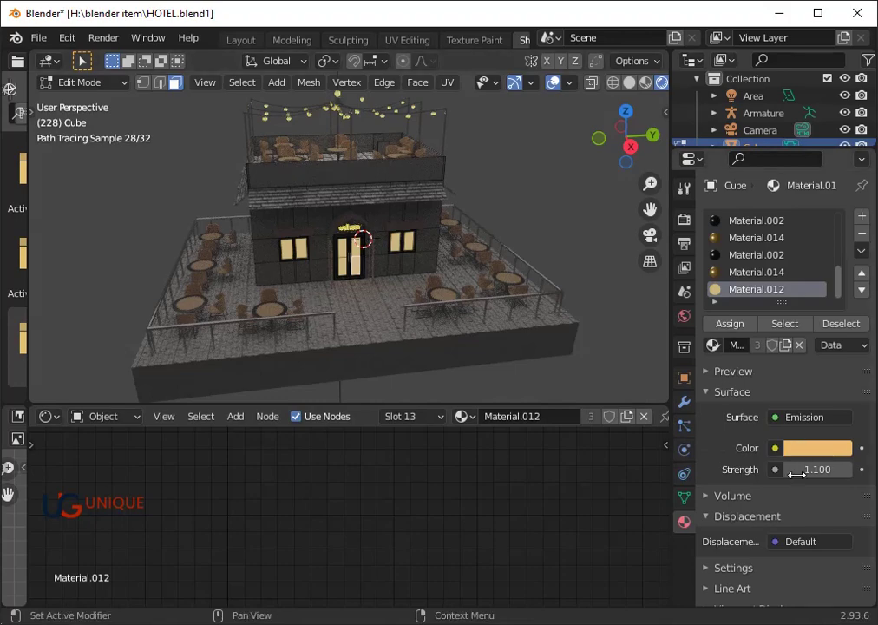
scroll(up, 3)
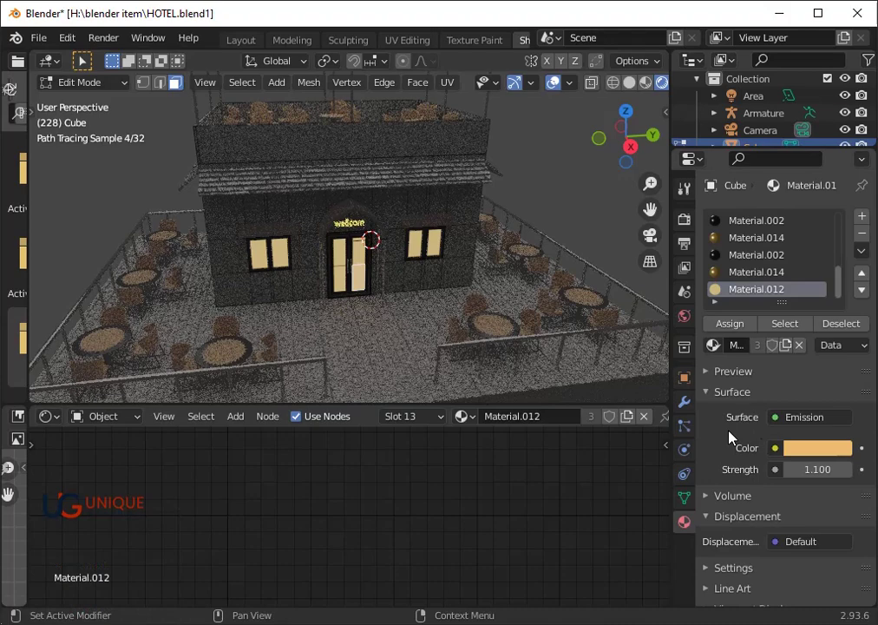
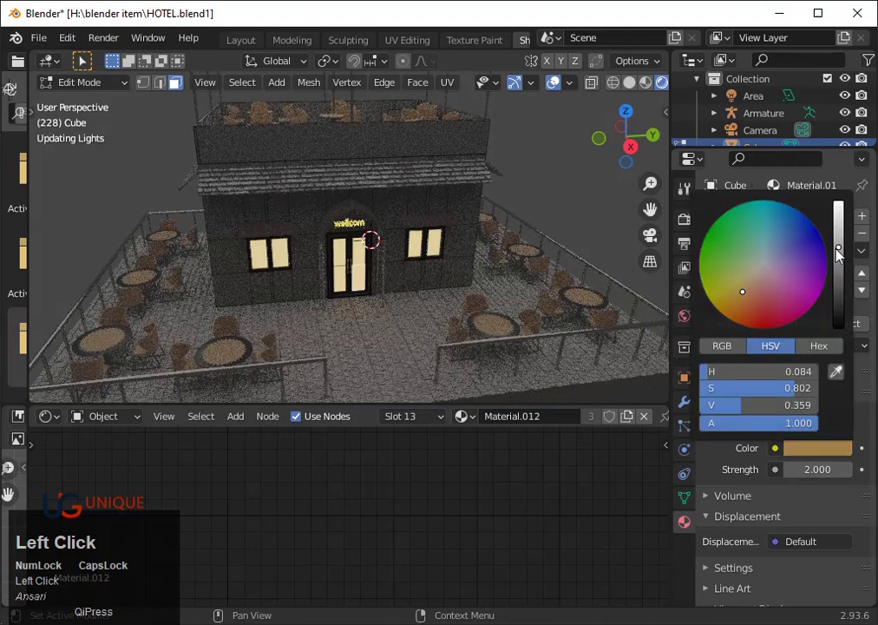
- Raise the emission colour's Value from about 0.52 to 0.76 for a brighter warm glow
key(Tab)
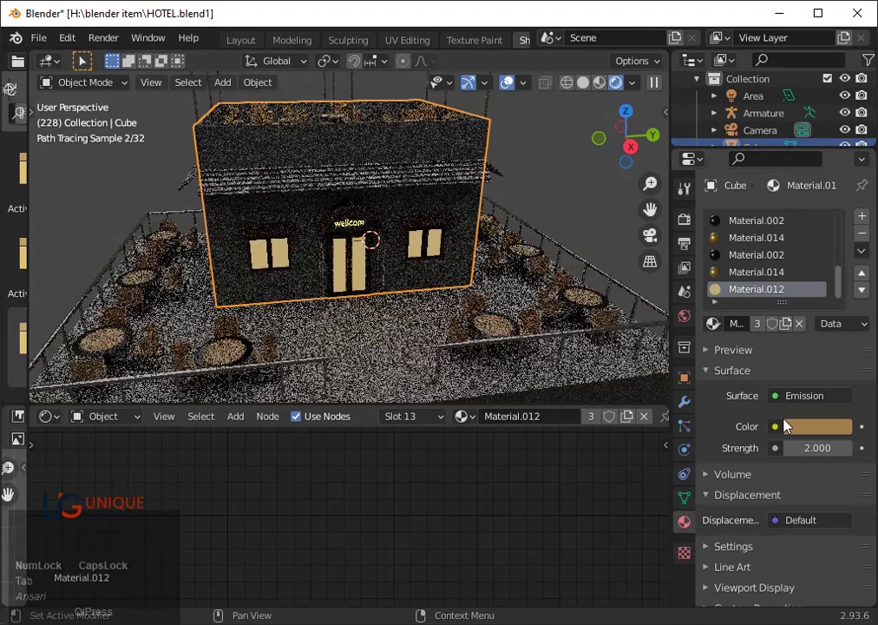
click(810, 432)
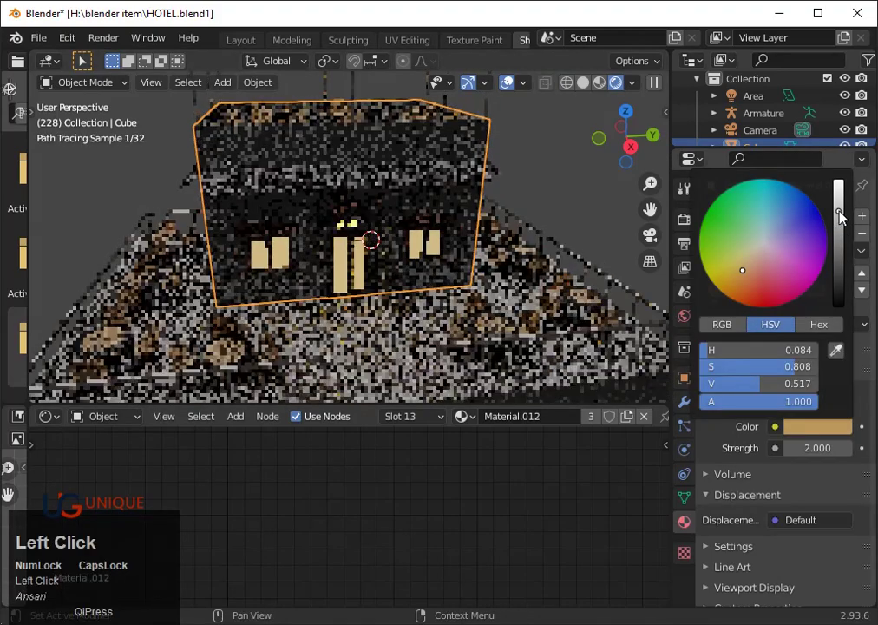
scroll(down, 3)
drag(529, 226, 803, 432)
click(803, 432)
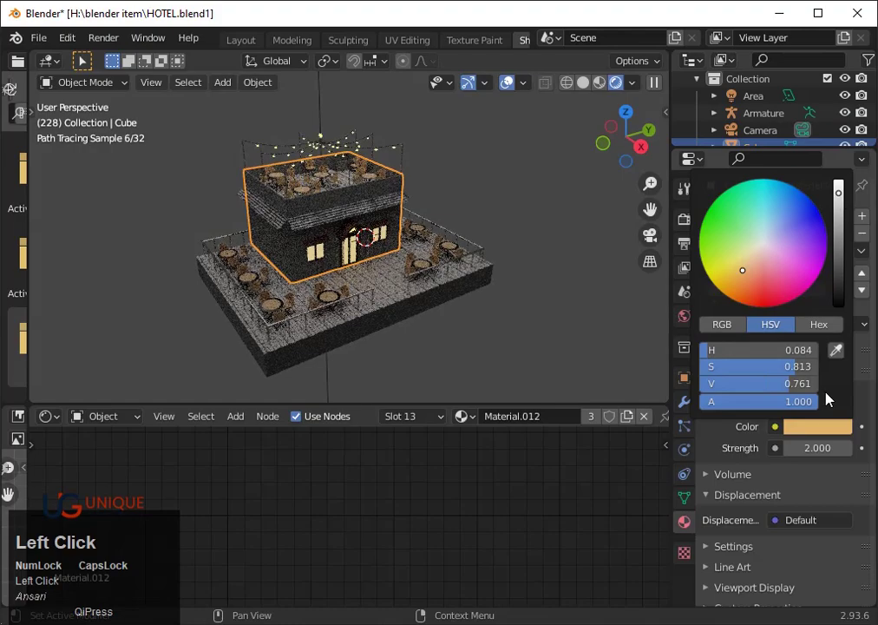
click(571, 261)
scroll(up, 3)
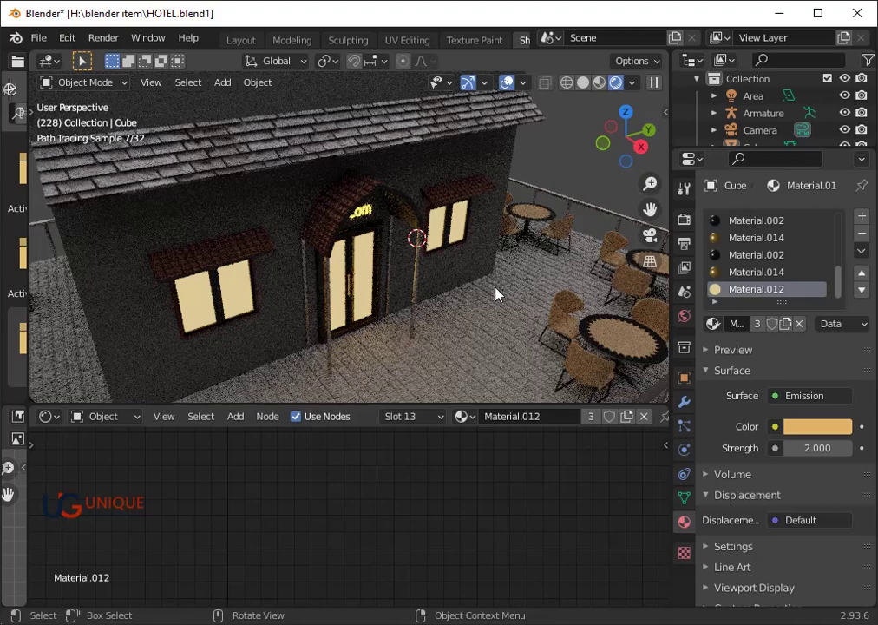
scroll(down, 3)
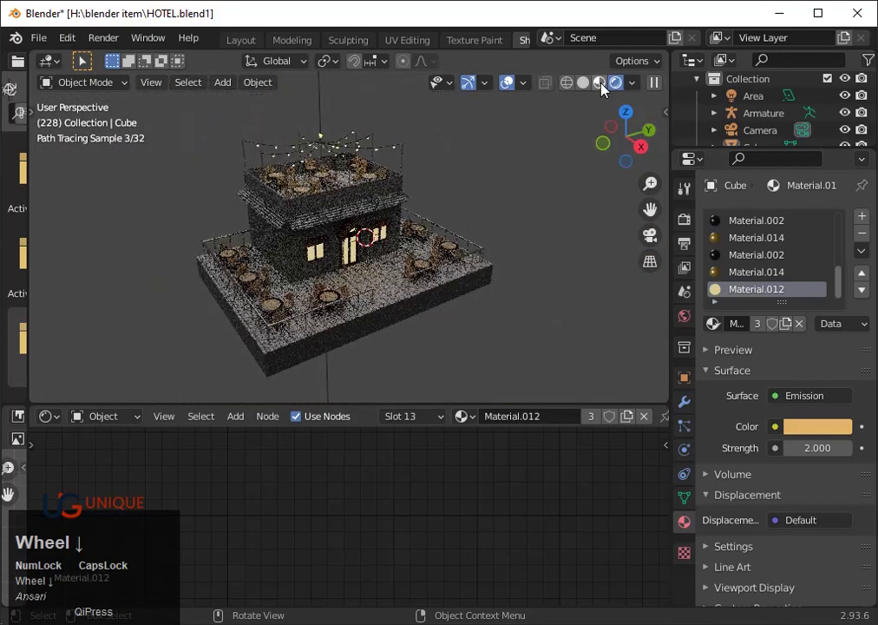
- Switch to Material Preview shading and set the render engine back to Eevee
click(607, 89)
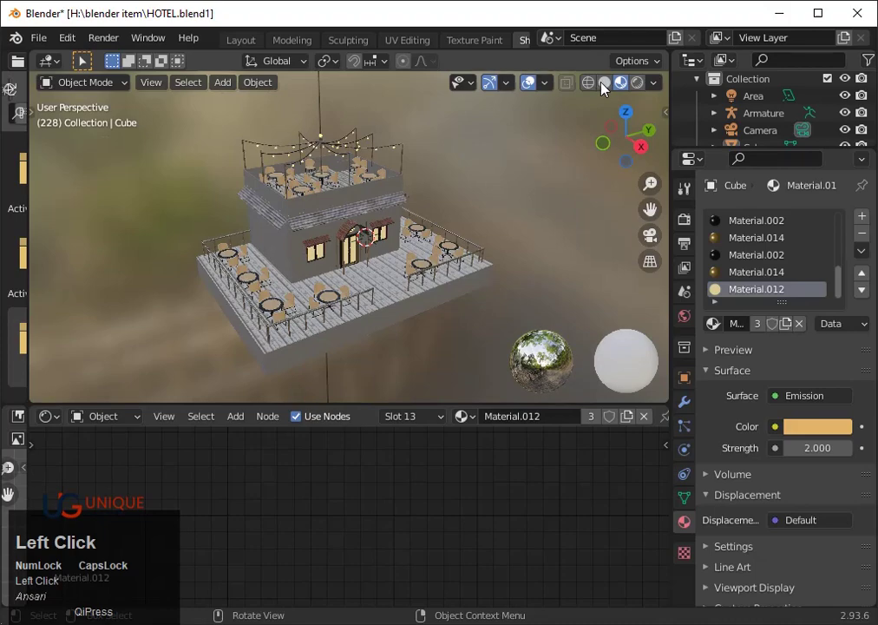
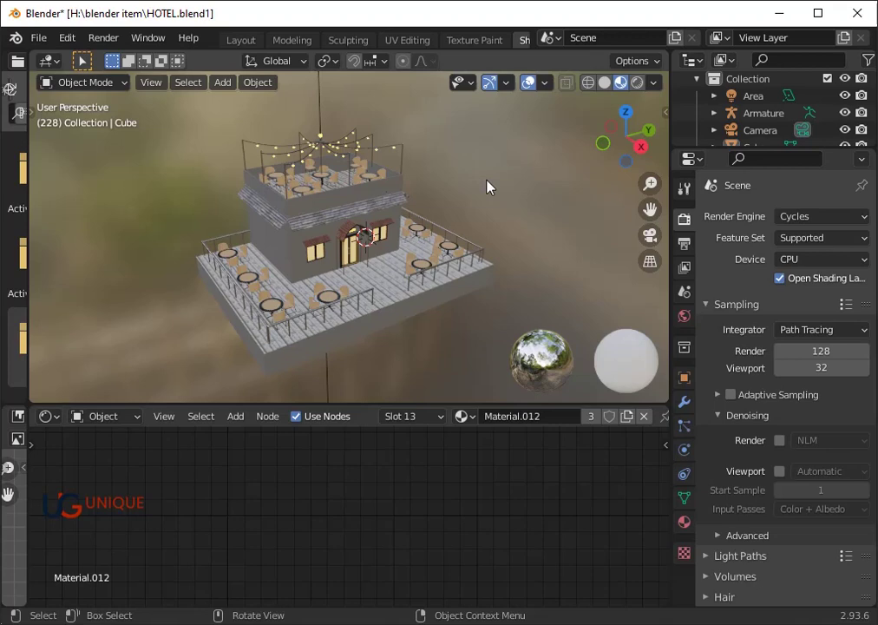
click(782, 224)
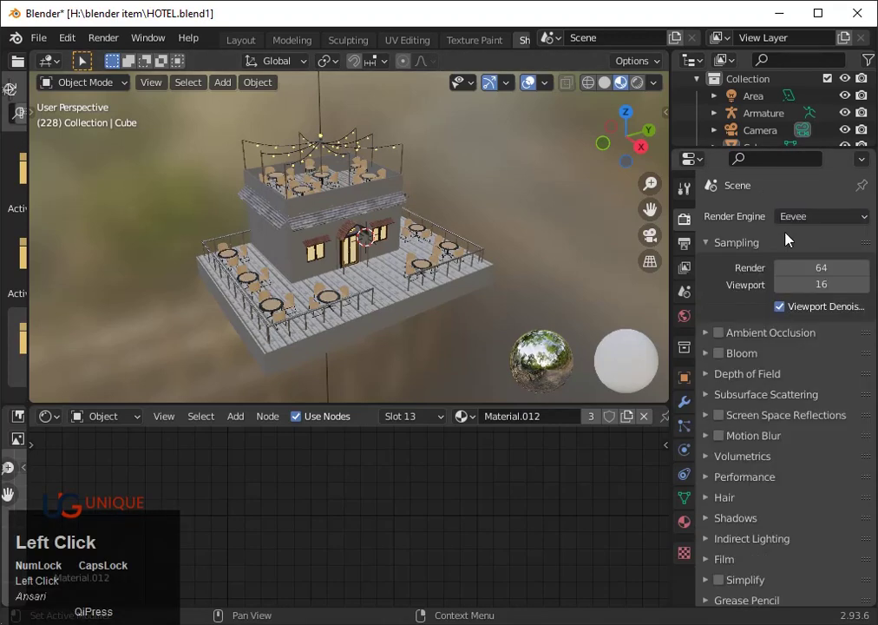
scroll(down, 3)
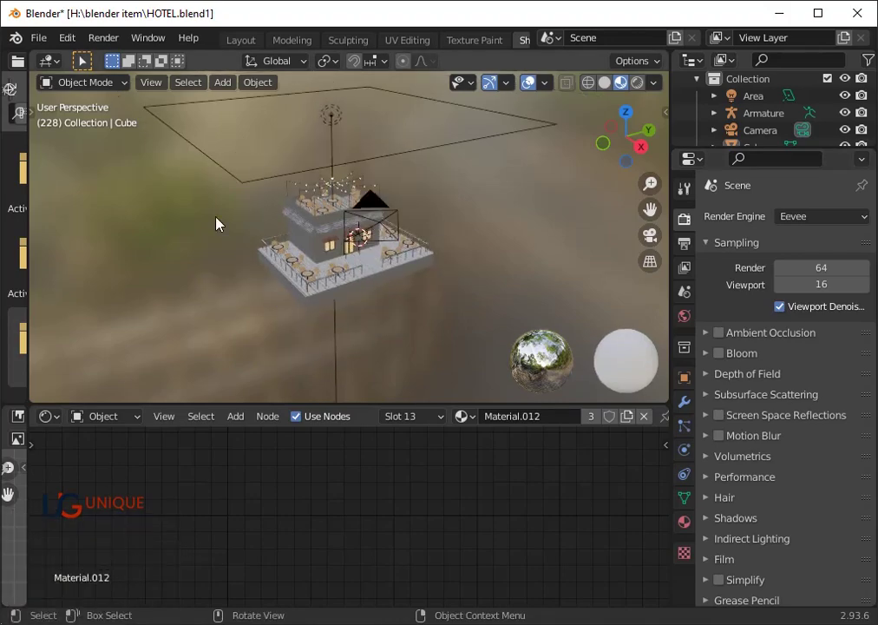
scroll(up, 3)
scroll(down, 3)
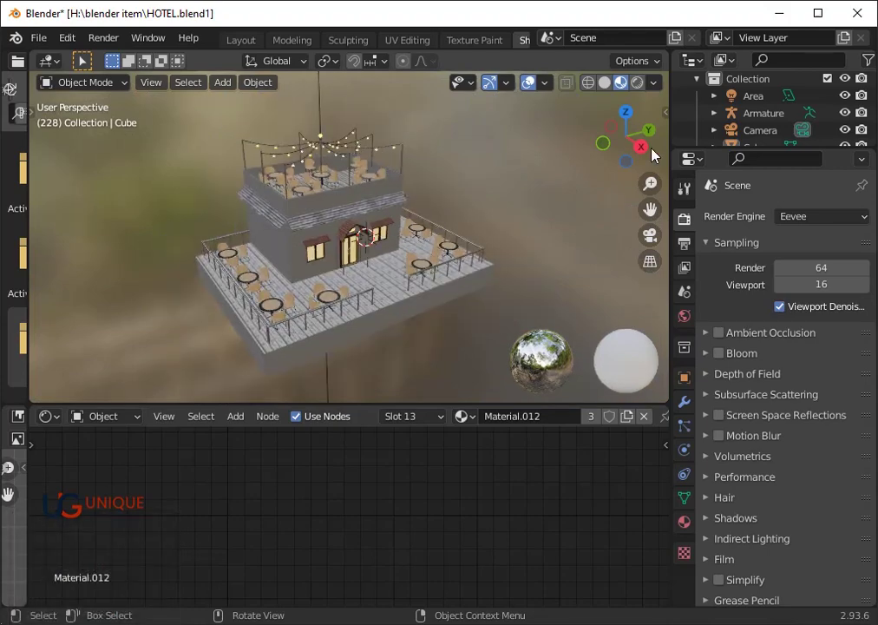
- View the building straight from the side via the X axis gizmo and reframe it
click(649, 151)
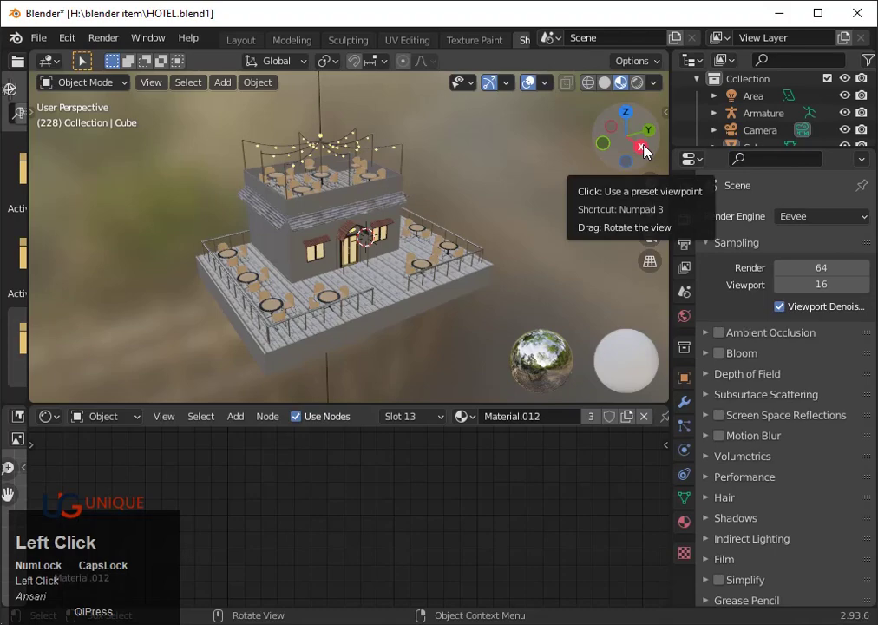
scroll(down, 3)
scroll(up, 3)
scroll(down, 3)
drag(653, 211, 624, 212)
scroll(down, 3)
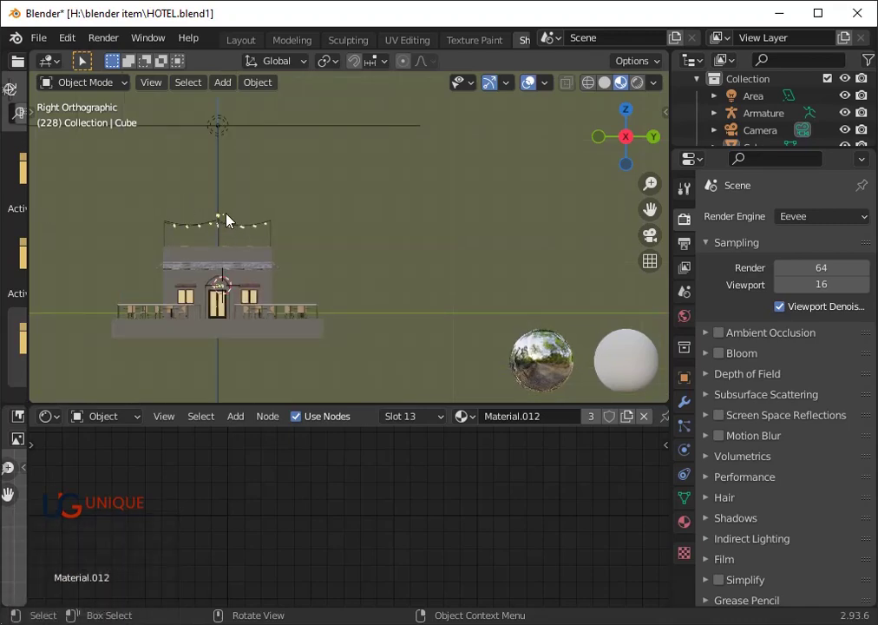
- Select the rooftop bulb Cylinder017 and delete it, then return to a perspective view of the cafe
click(227, 223)
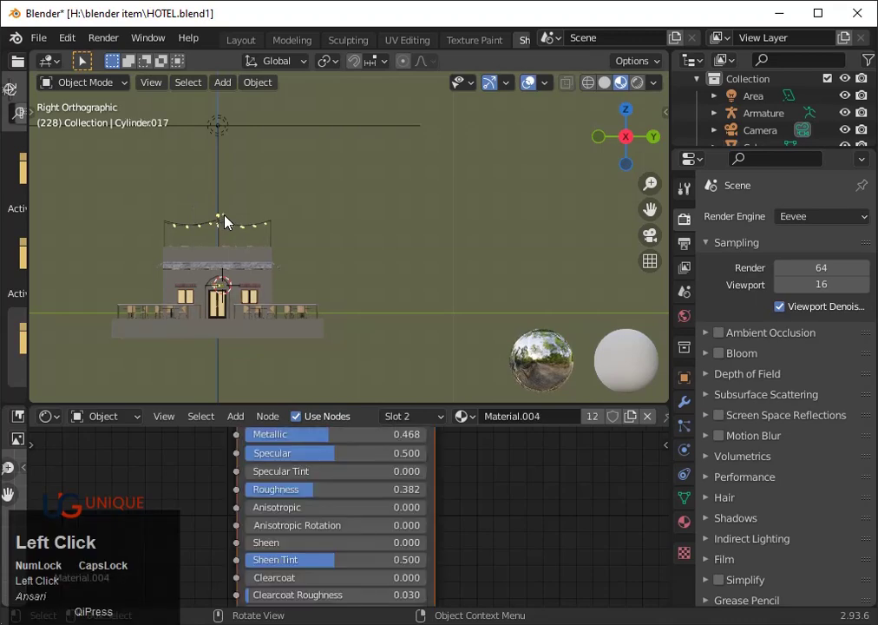
click(229, 222)
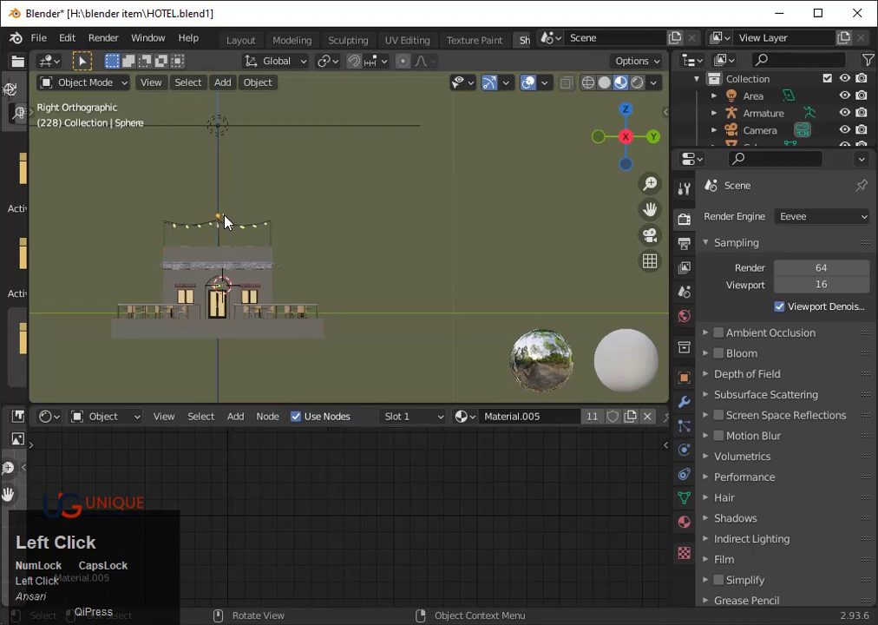
click(229, 222)
scroll(up, 3)
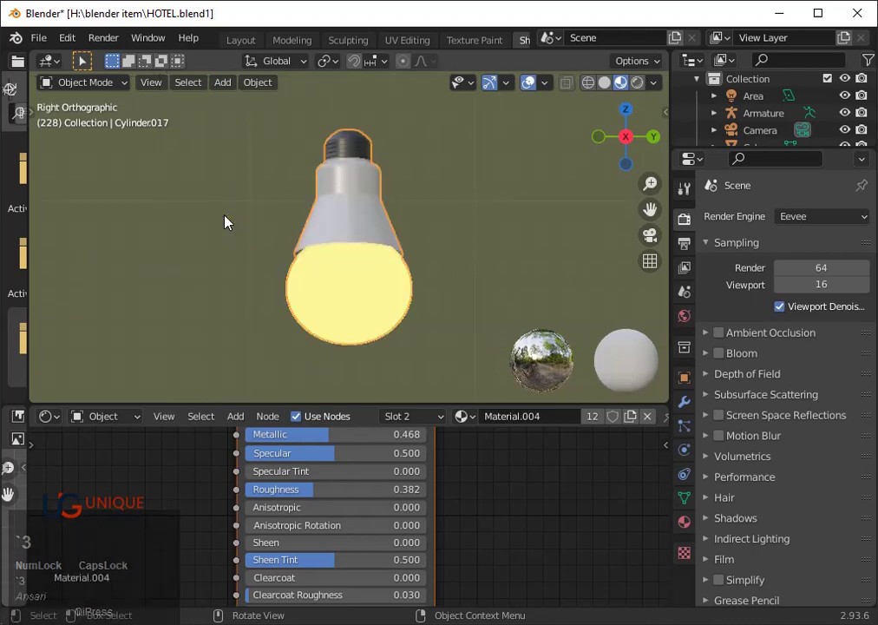
scroll(down, 3)
key(x)
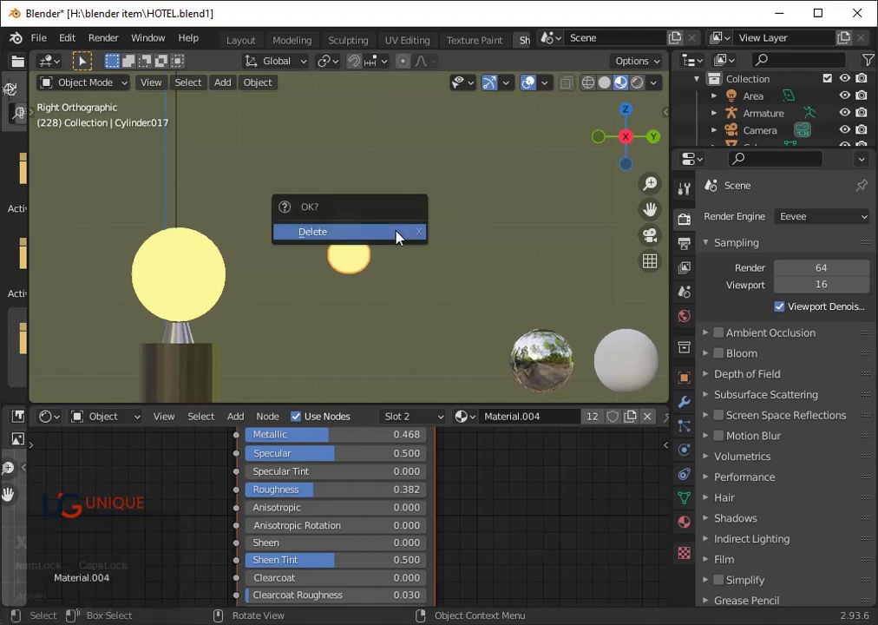
click(402, 237)
scroll(down, 3)
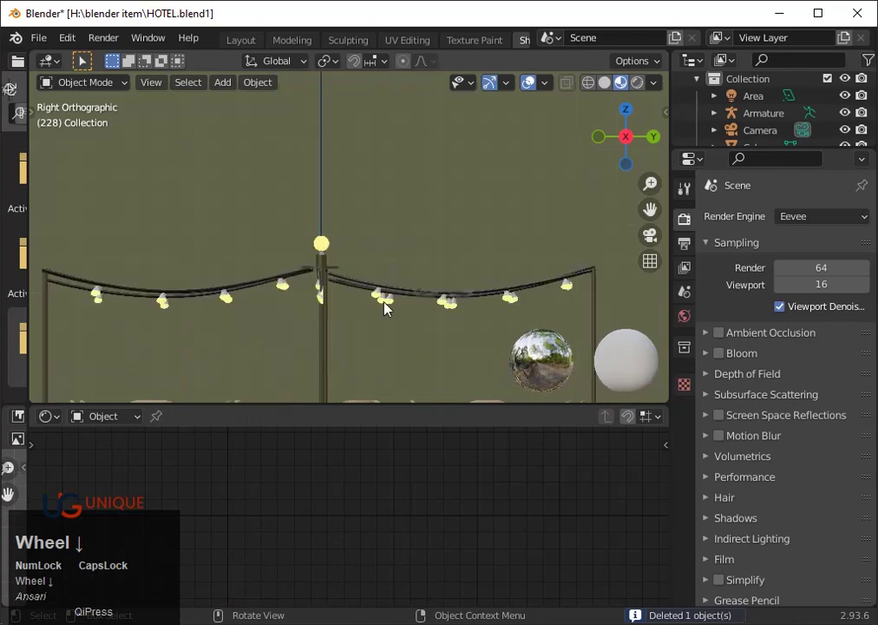
scroll(down, 3)
drag(414, 296, 461, 240)
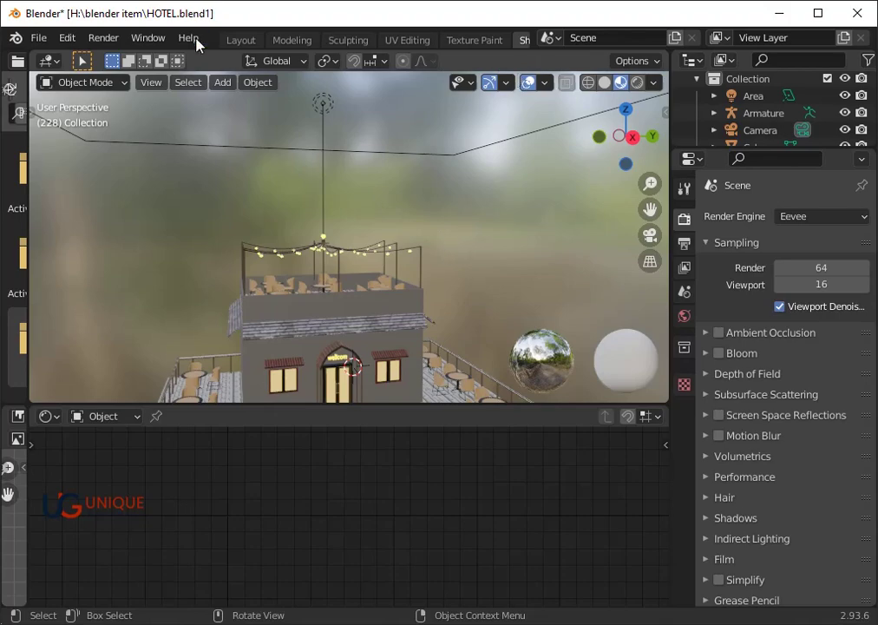
- Switch to the Layout workspace and frame the cafe in the viewport
click(240, 43)
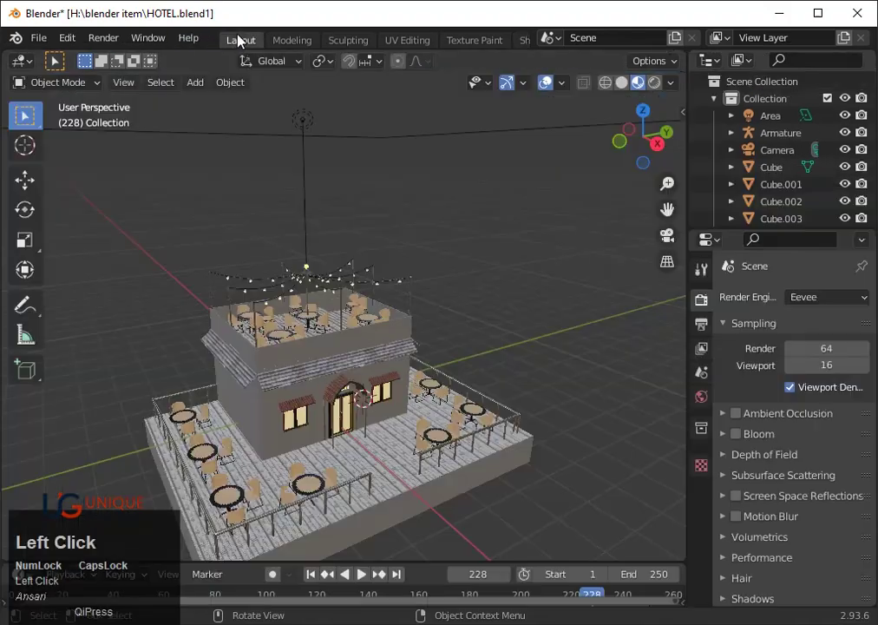
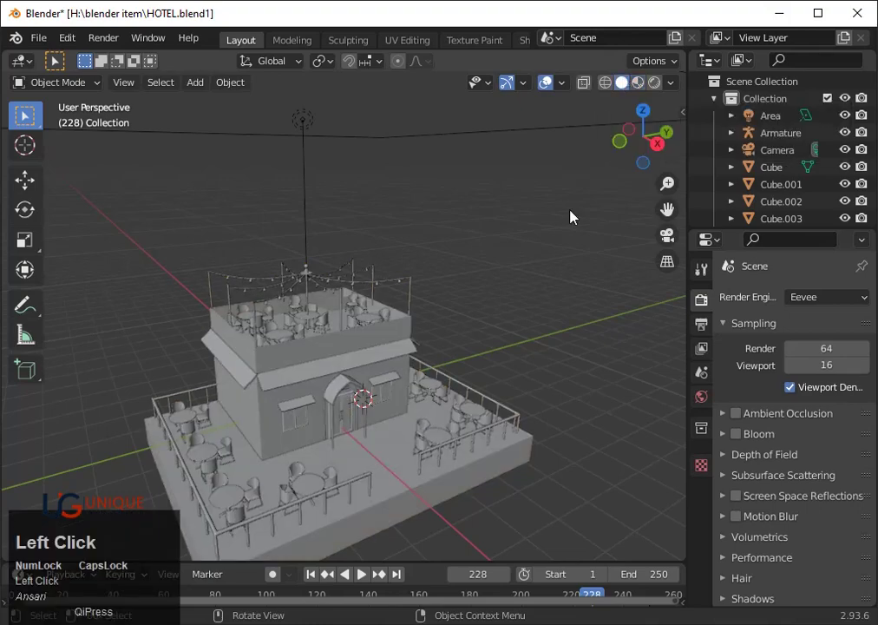
scroll(down, 3)
middle_click(475, 387)
scroll(up, 3)
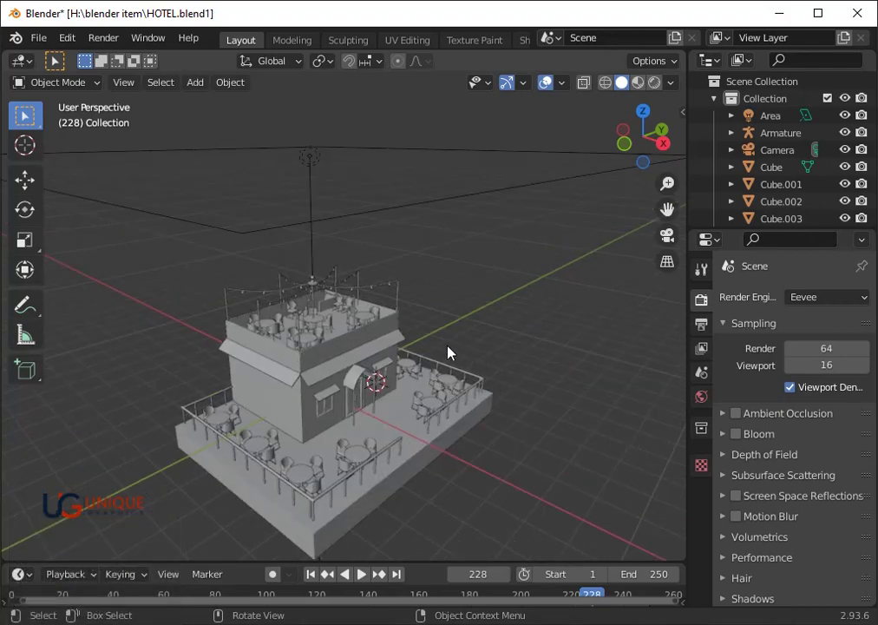
- Add a mesh plane beneath the hotel and scale it about 7.3 times into a large ground
key(shift+a)
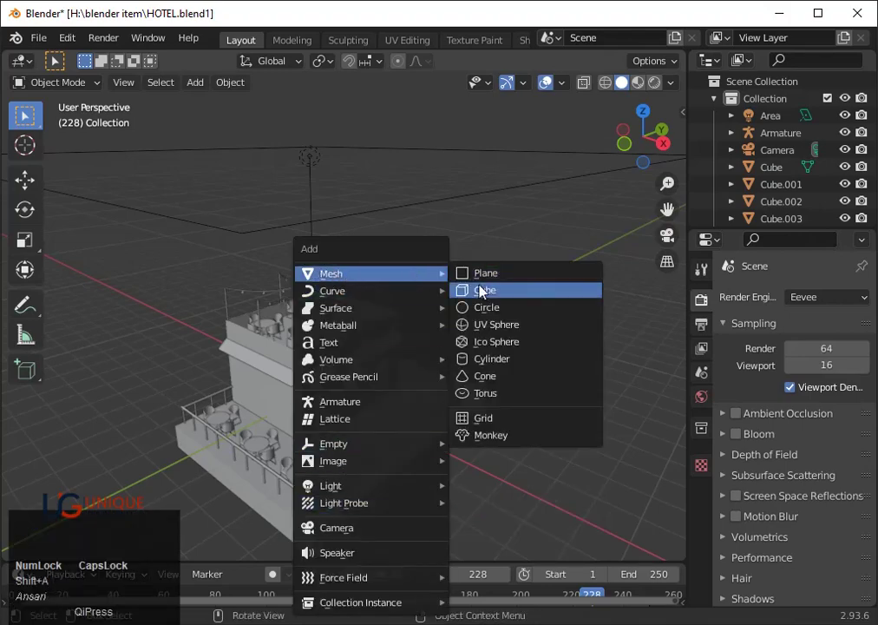
click(486, 277)
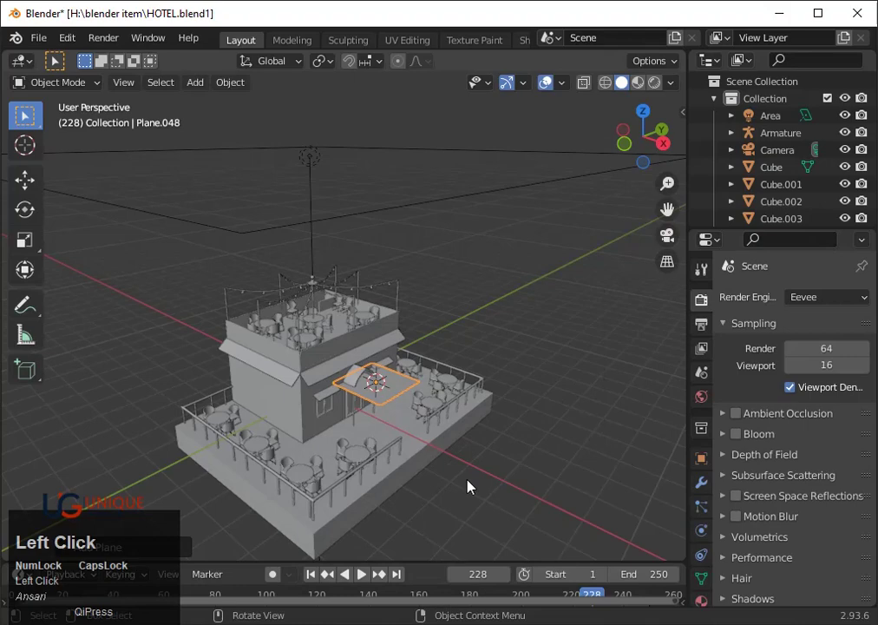
key(s)
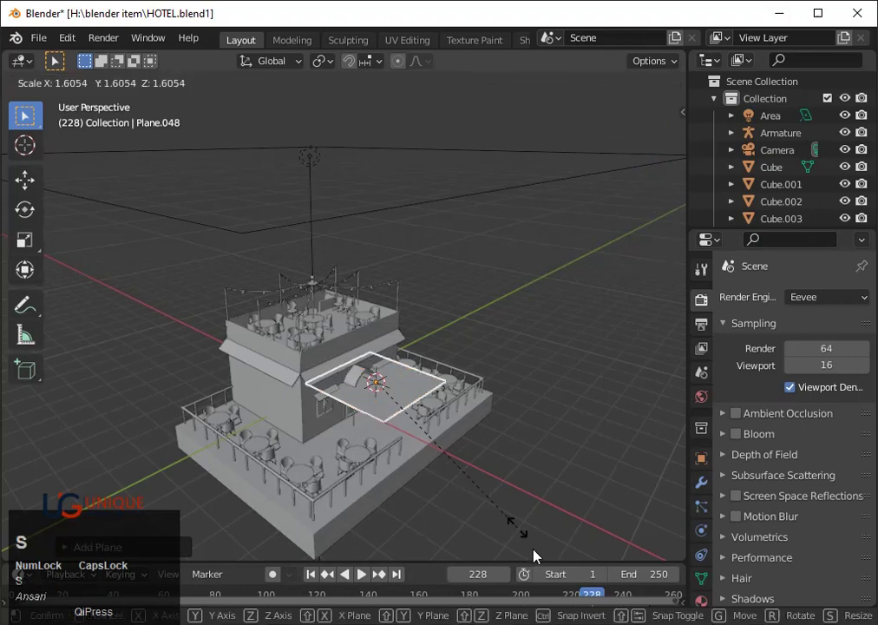
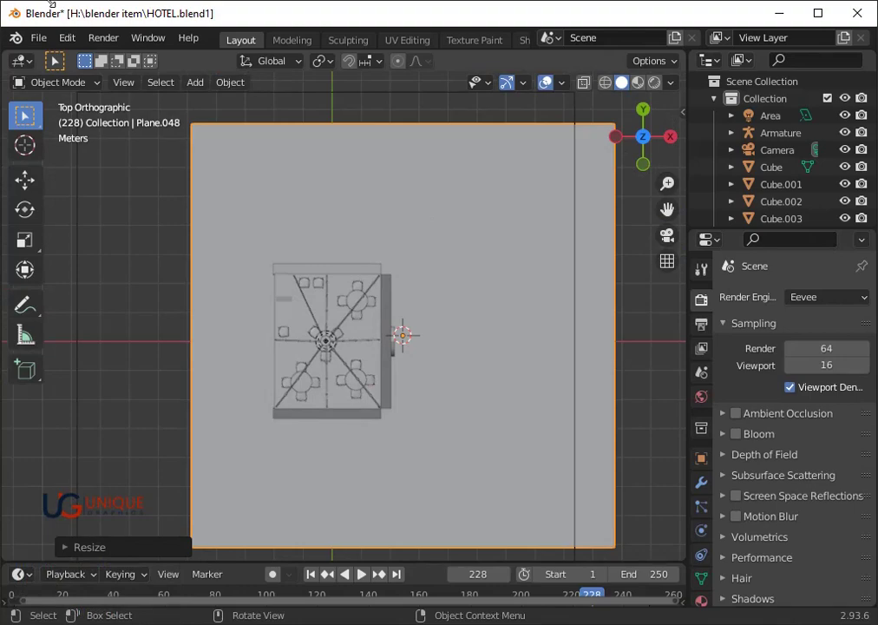
scroll(down, 3)
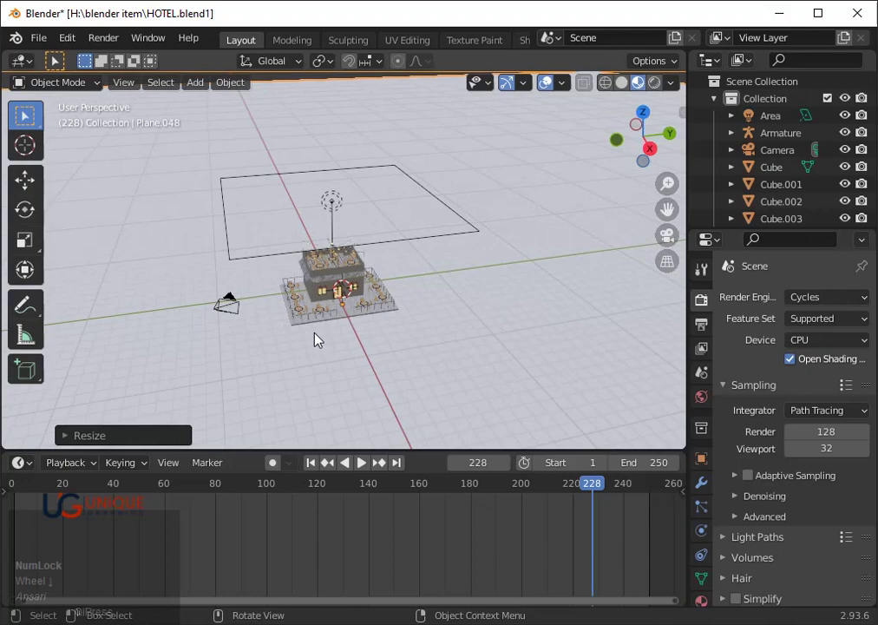
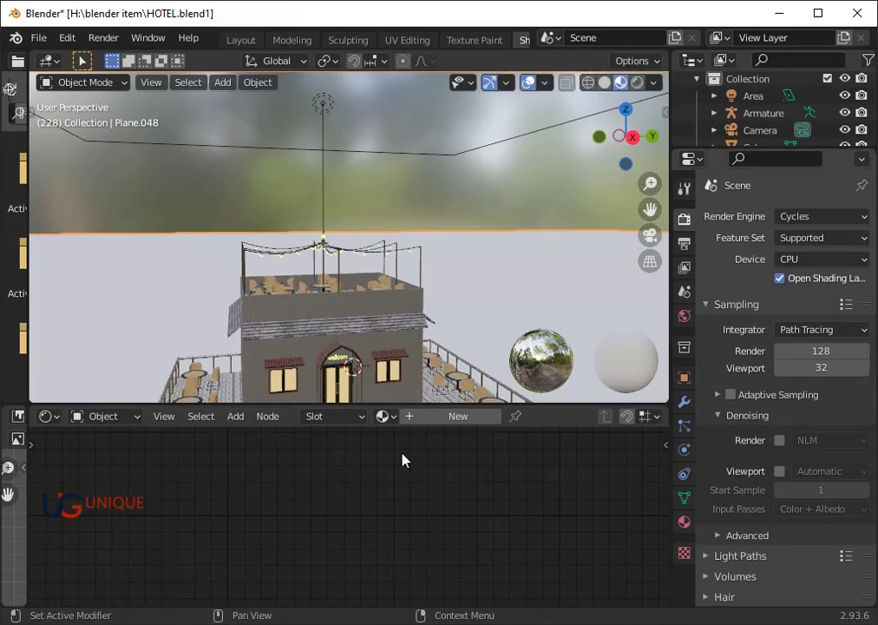
- Assign the existing emission Material.012 to the ground plane Plane.048
click(405, 422)
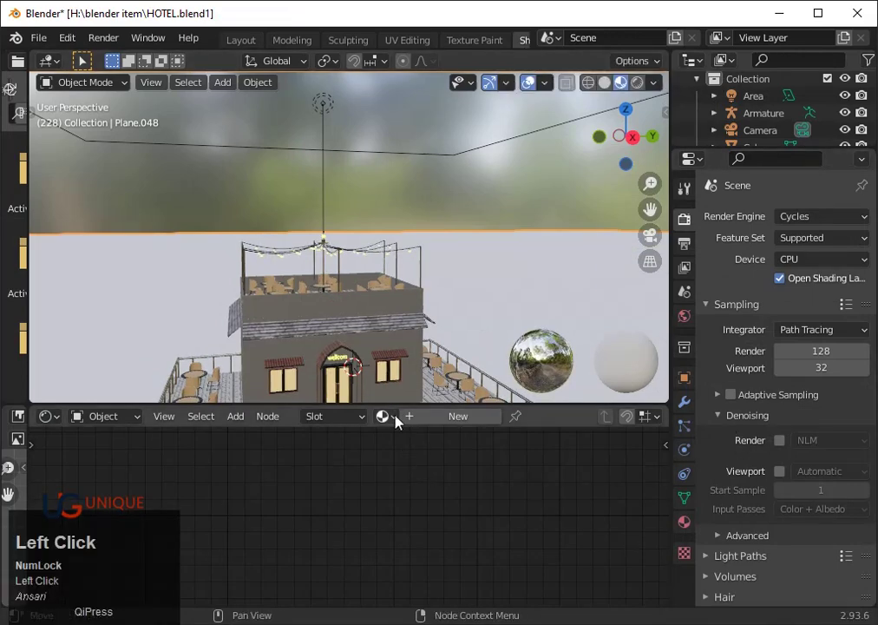
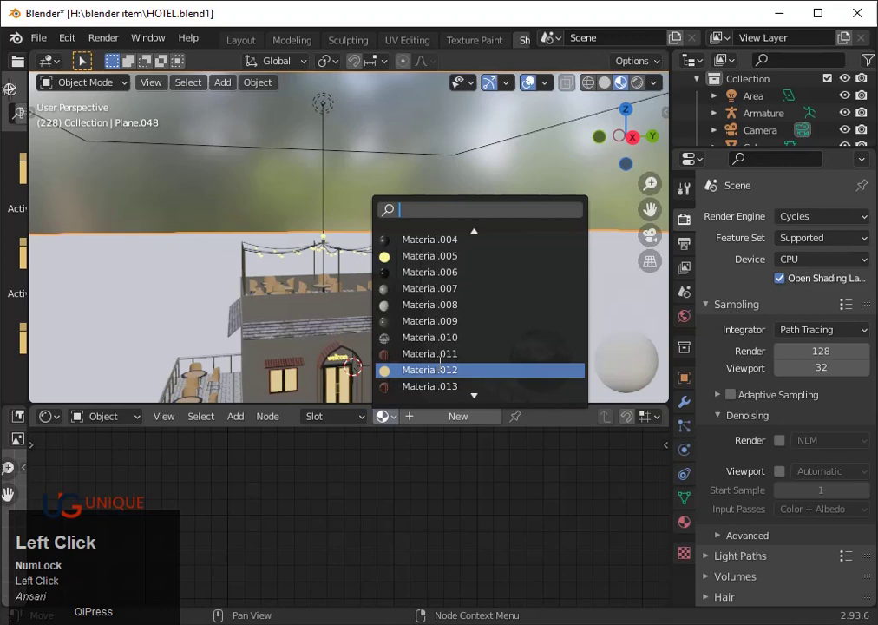
click(693, 527)
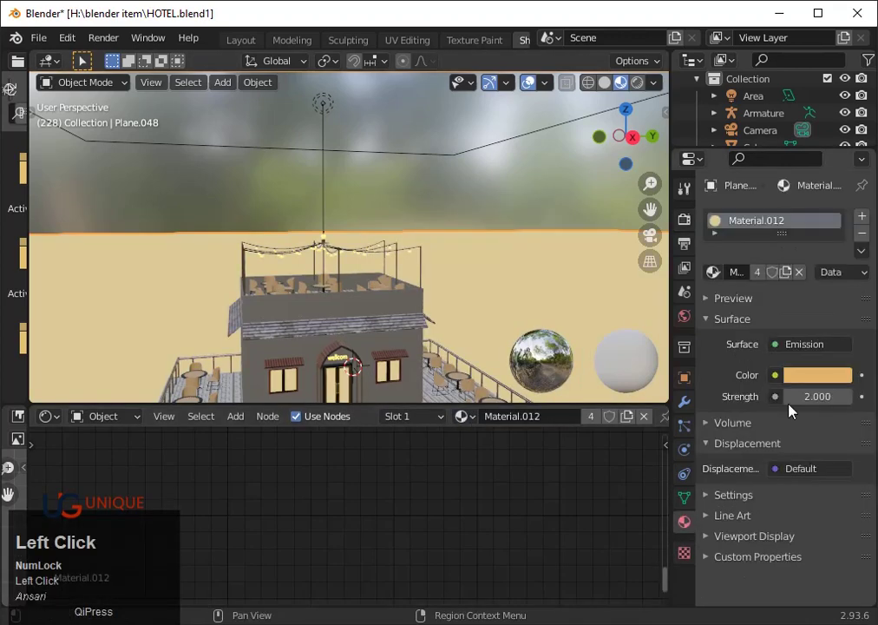
- Check Material.012's emission colour swatch, leaving it a slightly brighter cream at value 0.97
click(814, 380)
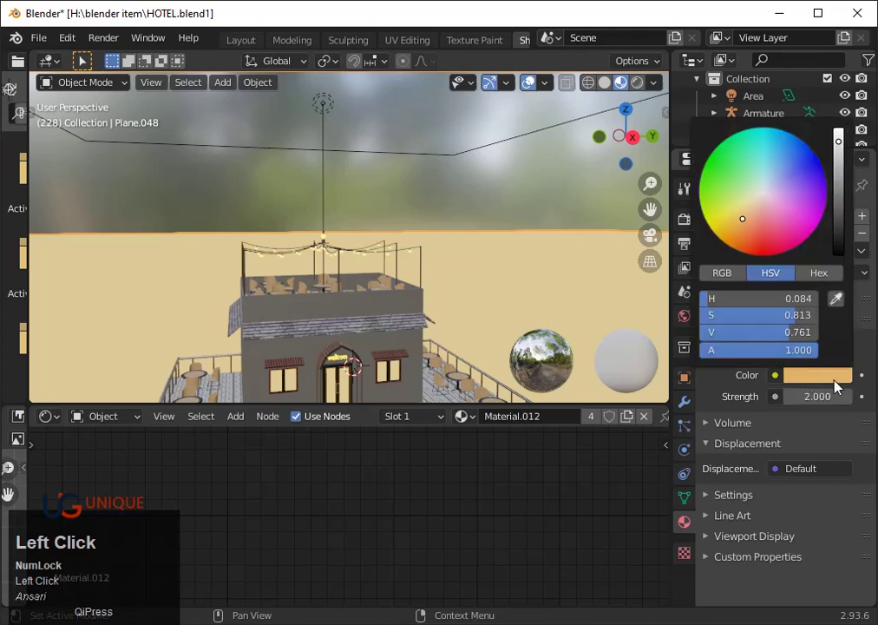
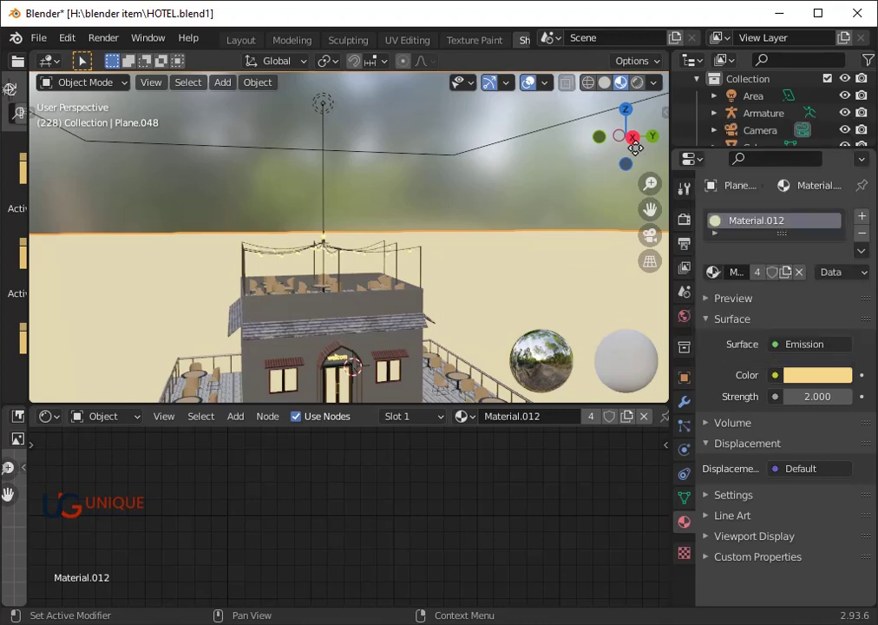
click(808, 382)
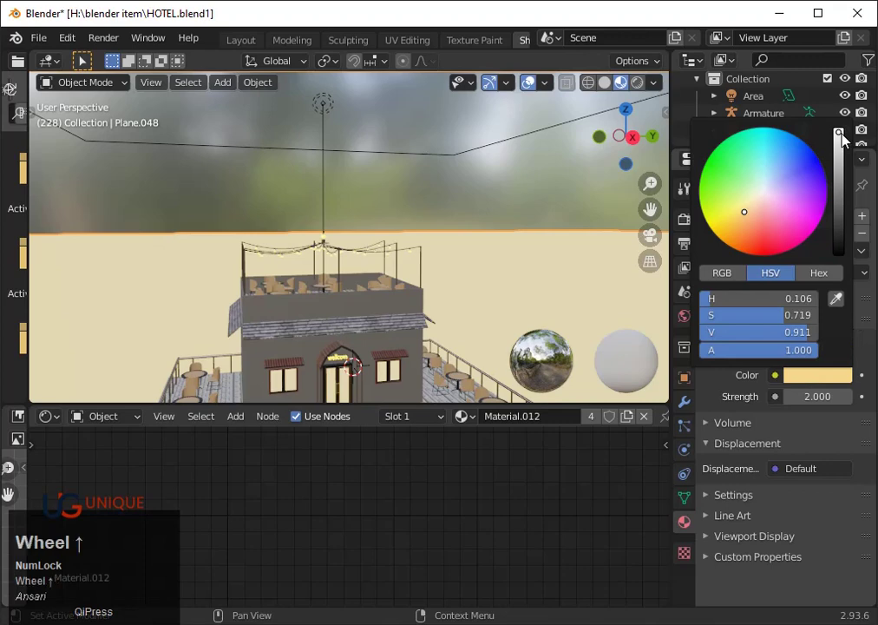
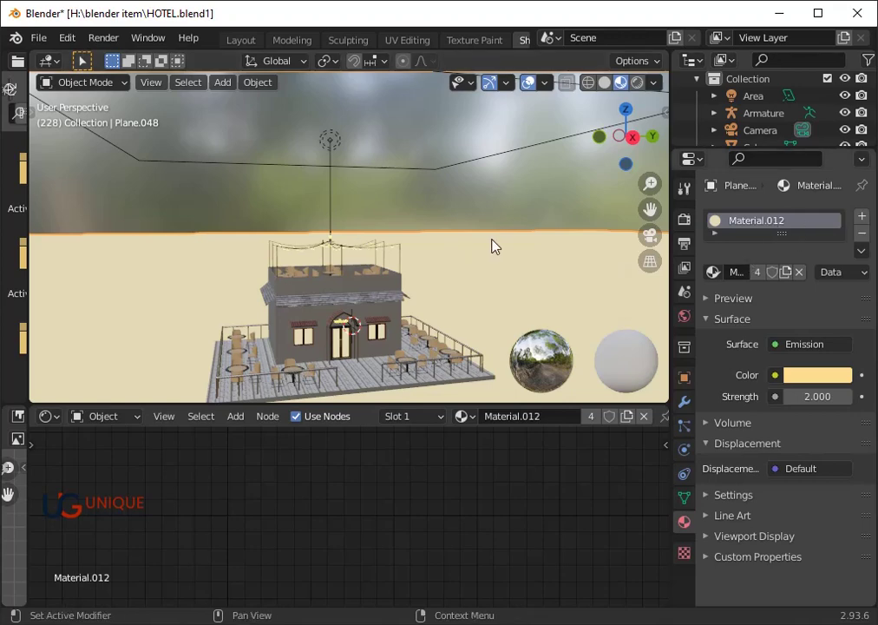
scroll(down, 3)
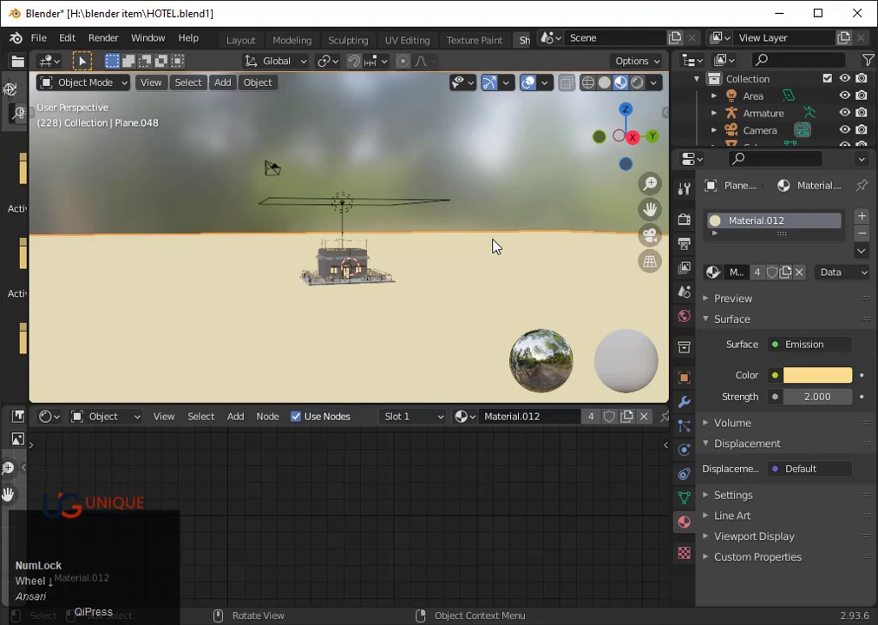
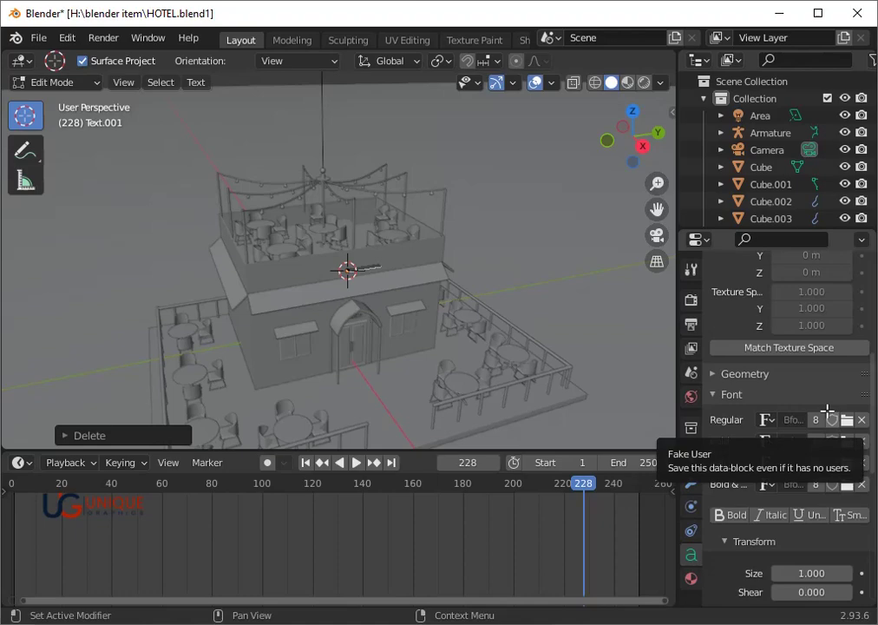
- Erase the default text of Text.001 and type the new lettering MD.USAID
key(m)
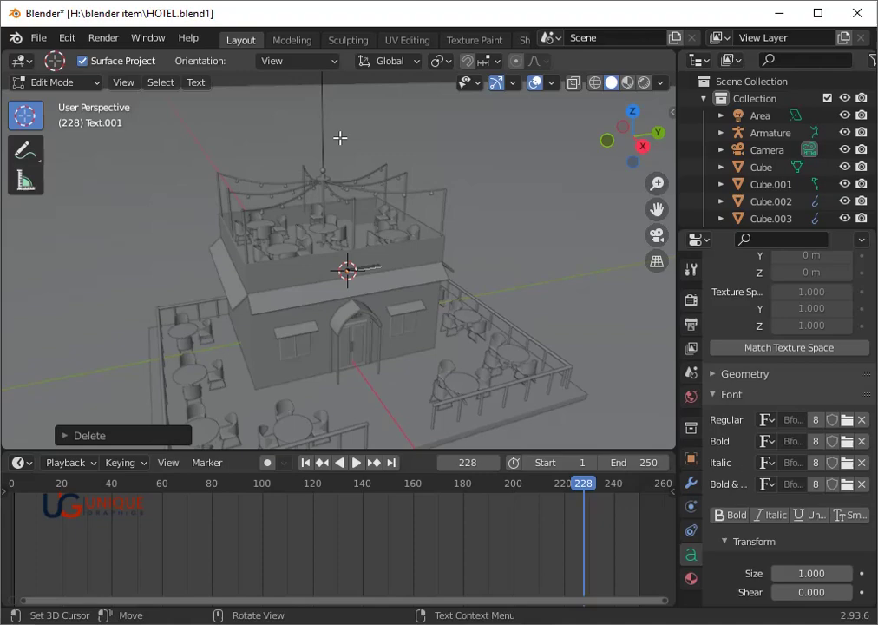
key(m)
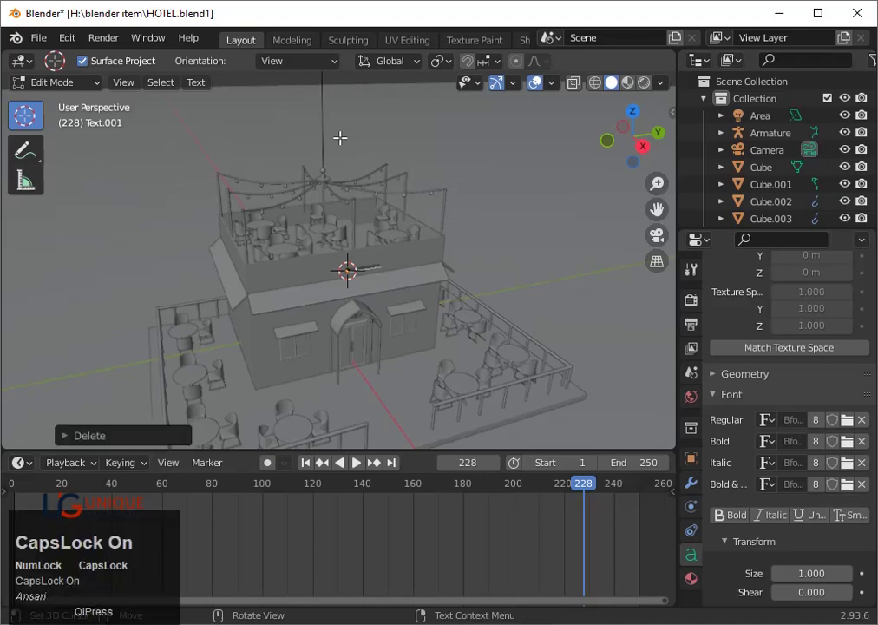
key(m)
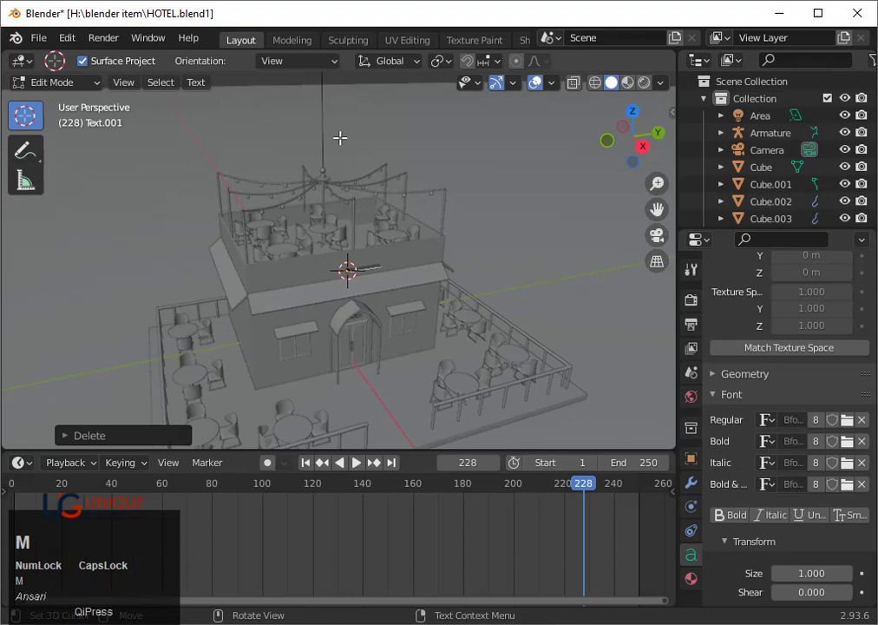
key(d)
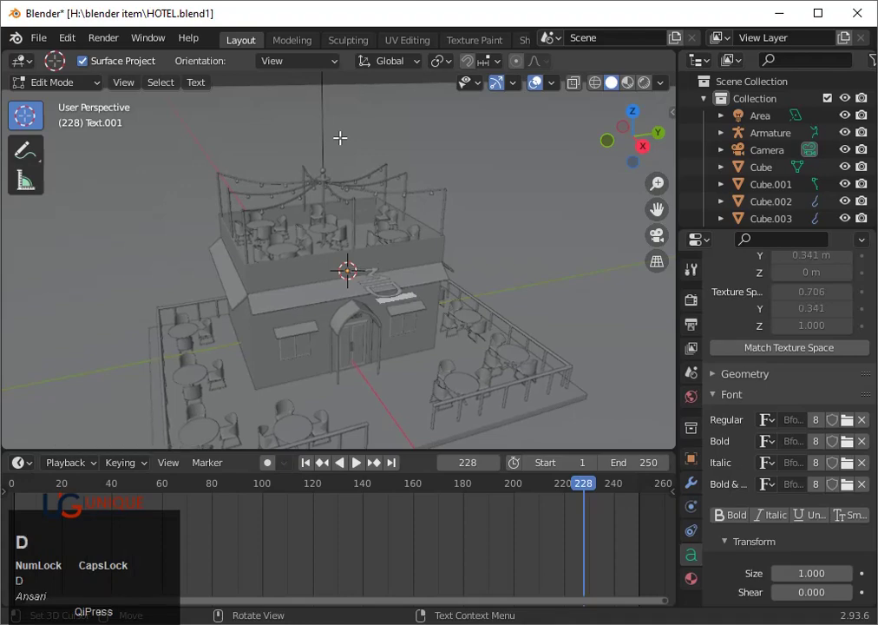
key(.)
key(u)
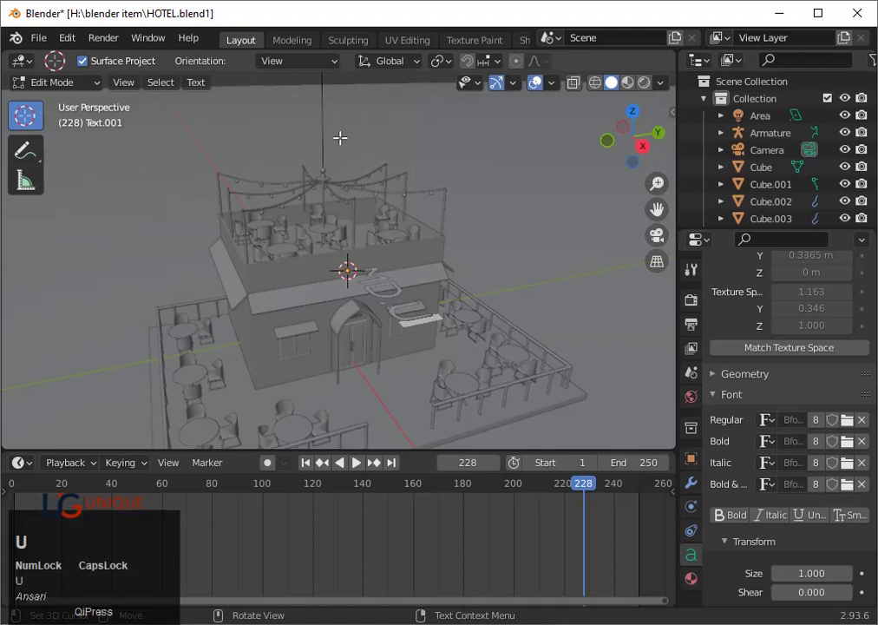
key(s)
text(said)
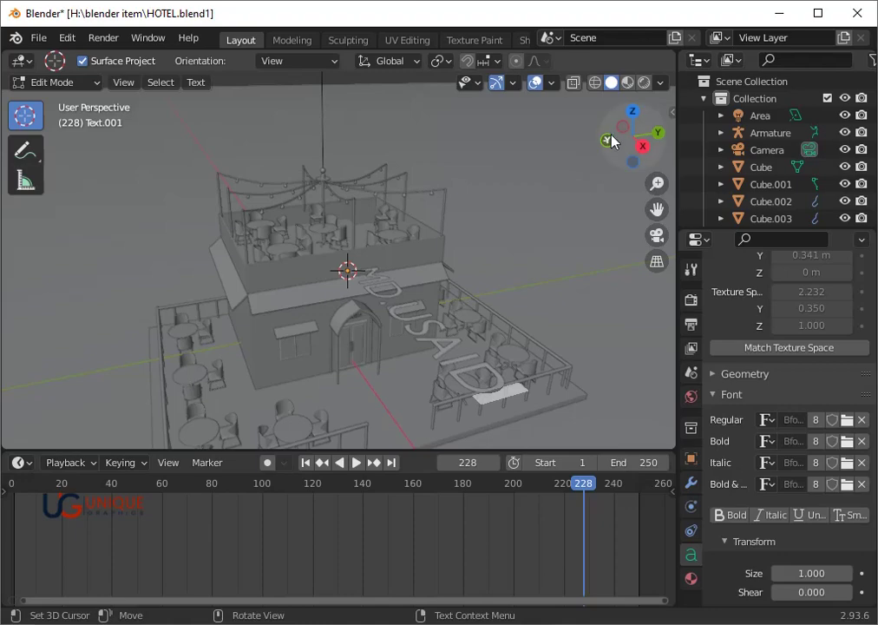
- Leave text editing and rotate Text.001 by 180 degrees, viewed from the right side
click(647, 152)
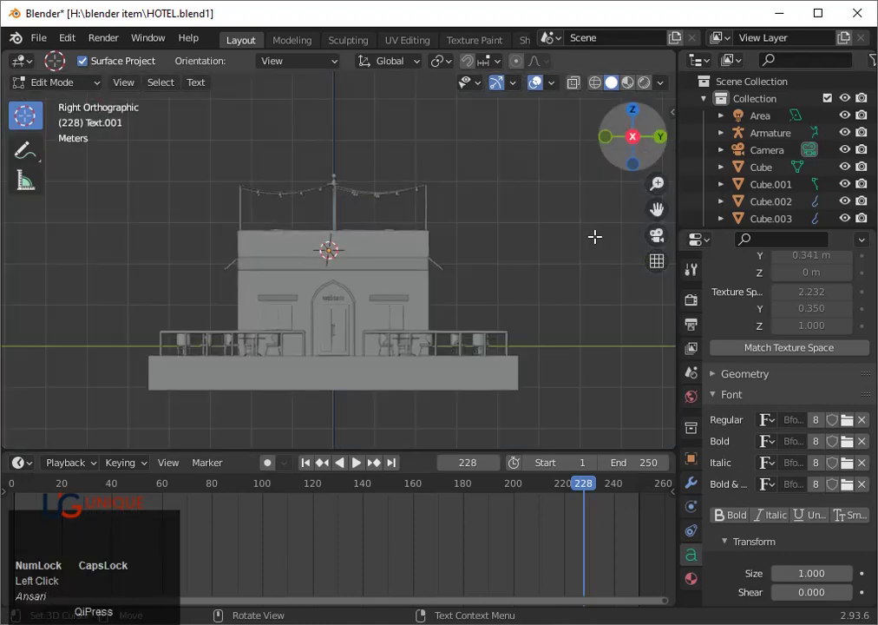
key(Tab)
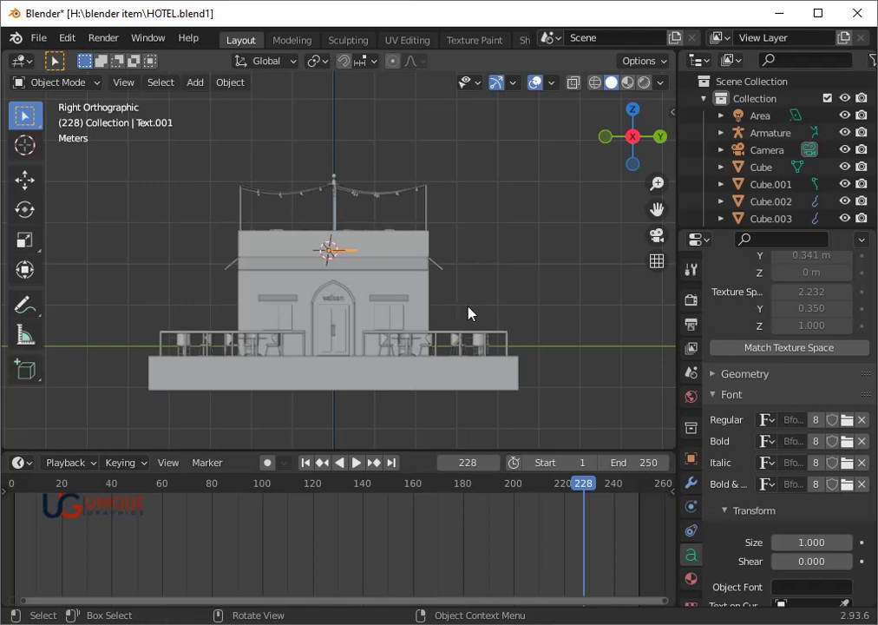
key(r)
key(1)
key(8)
key(0)
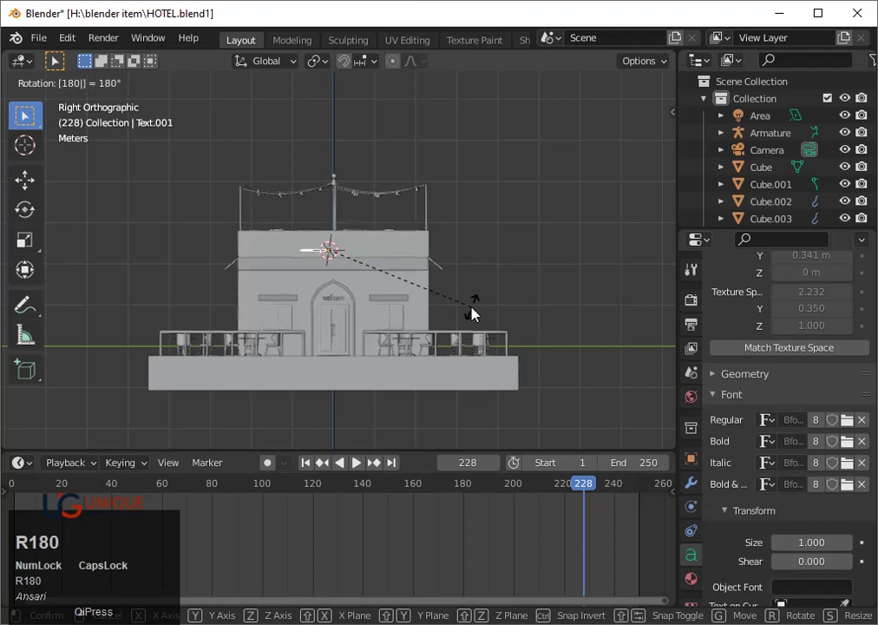
click(477, 313)
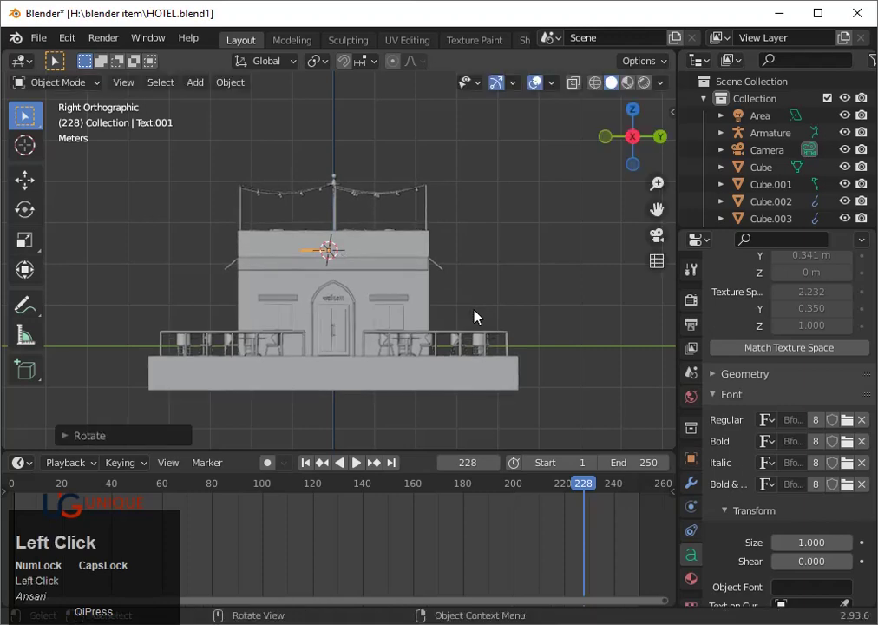
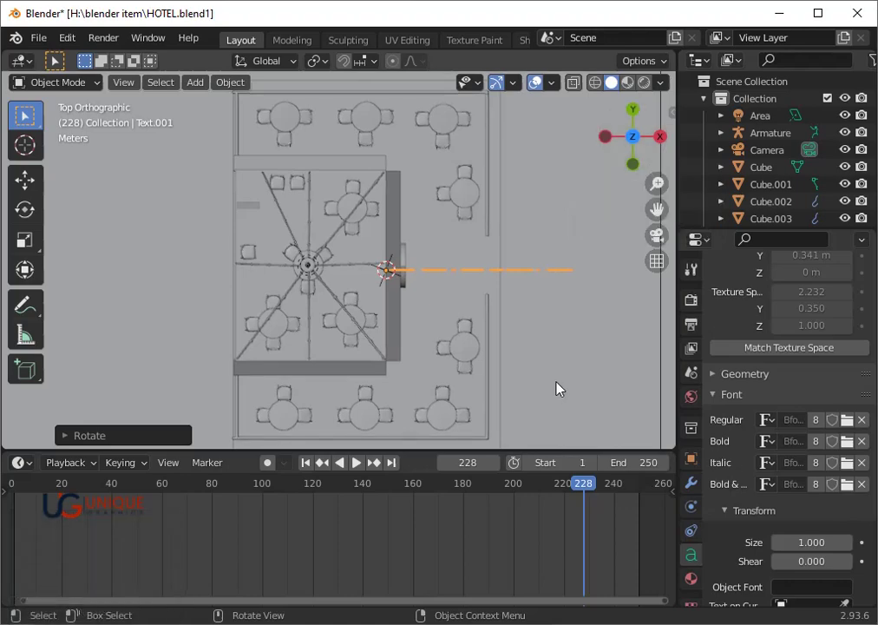
- Rotate the sign again to about -90 degrees so it stands edge-on beside the room's wall
key(r)
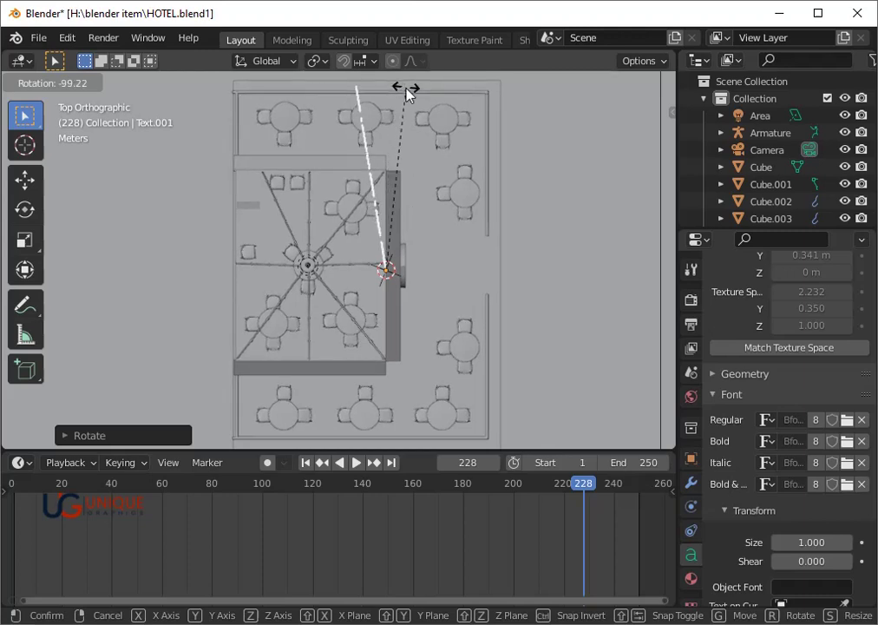
key(Right)
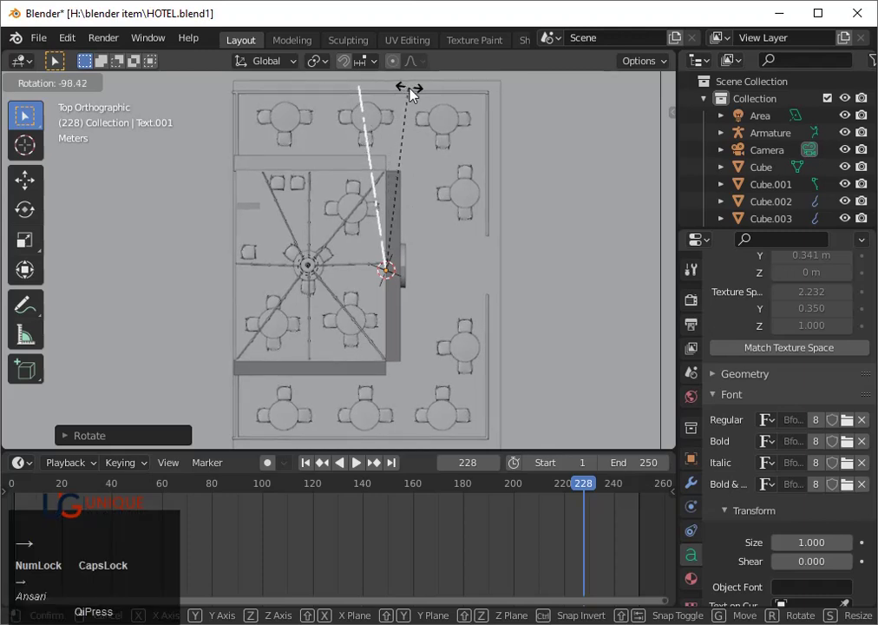
key(Right)
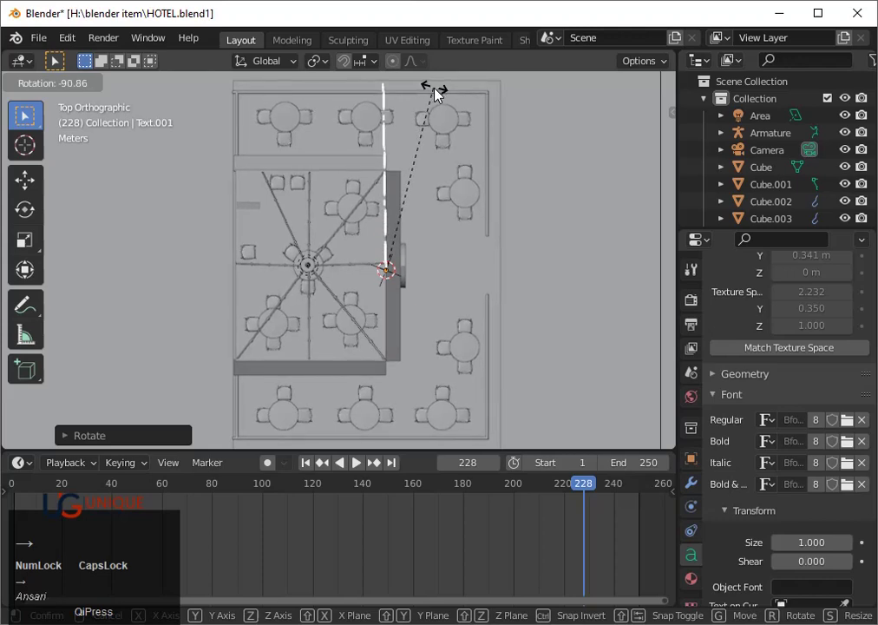
key(Right)
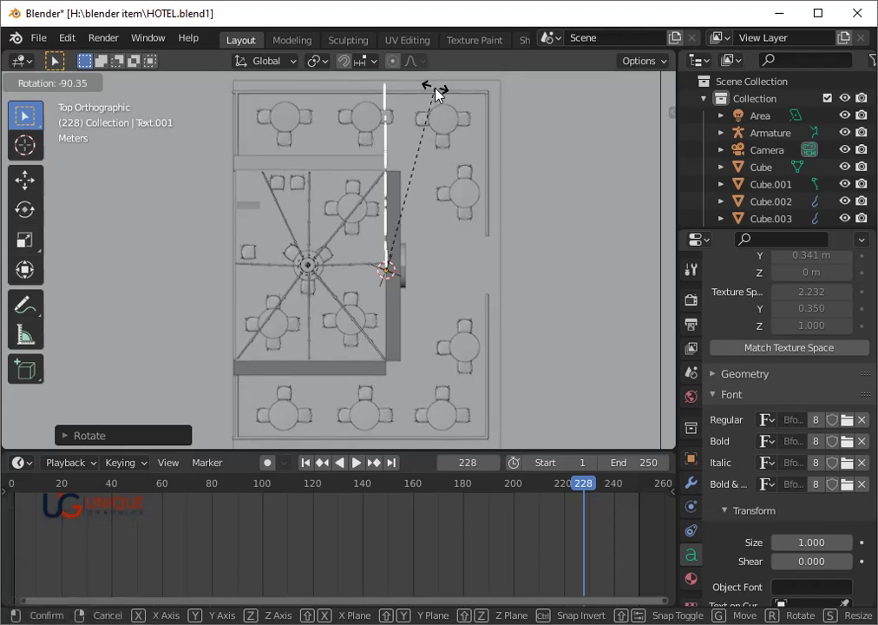
key(Right)
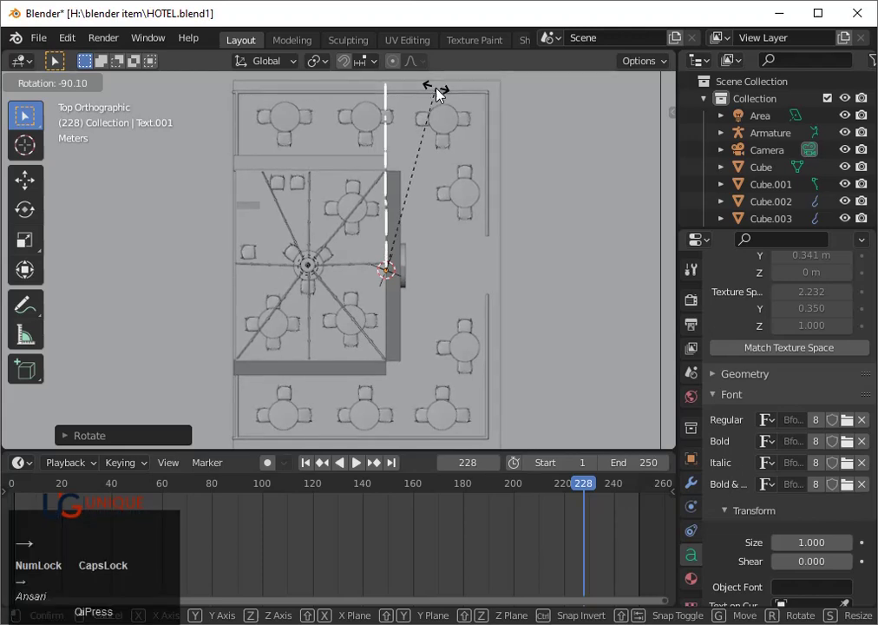
click(442, 94)
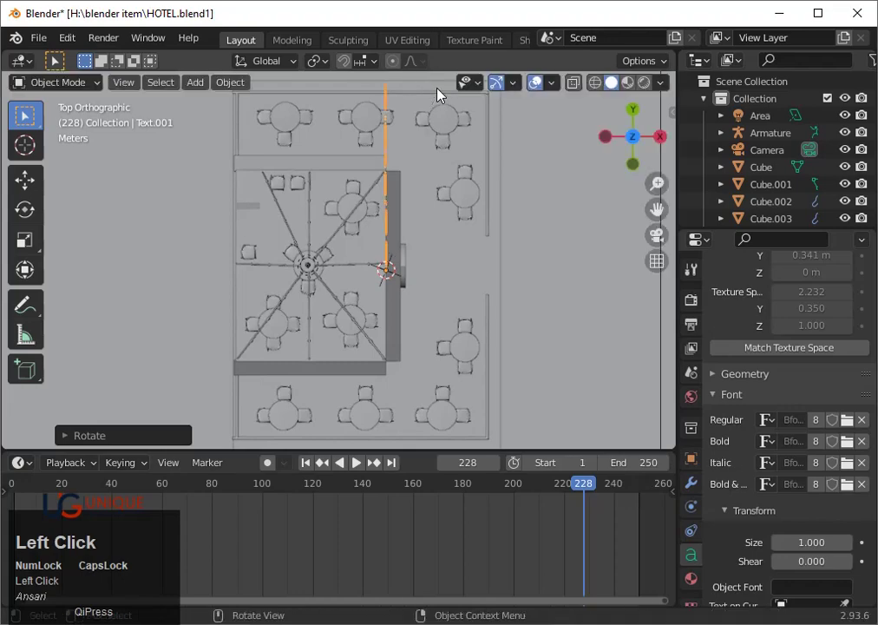
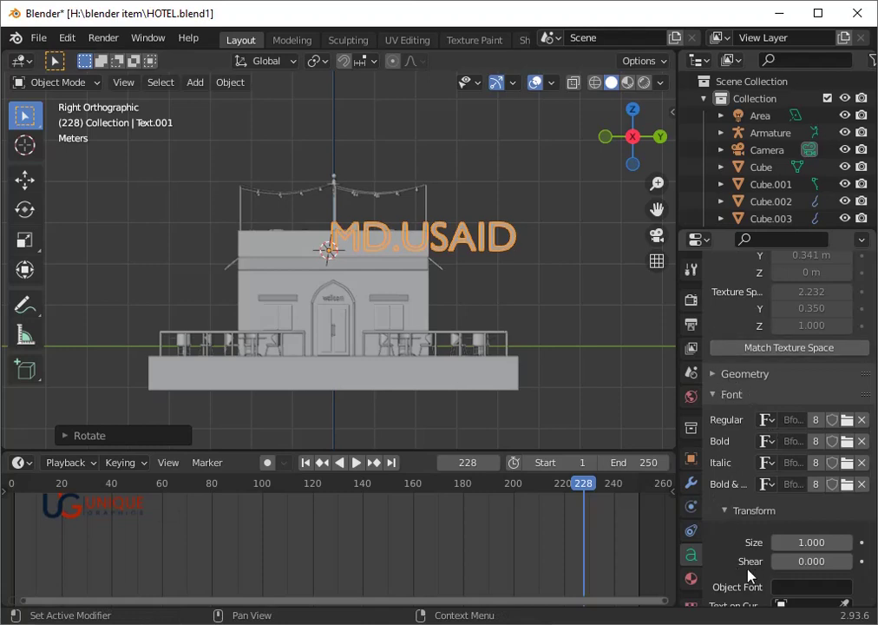
- Collapse the Font panel and set the text's Geometry Extrude to 0.09 m
click(717, 401)
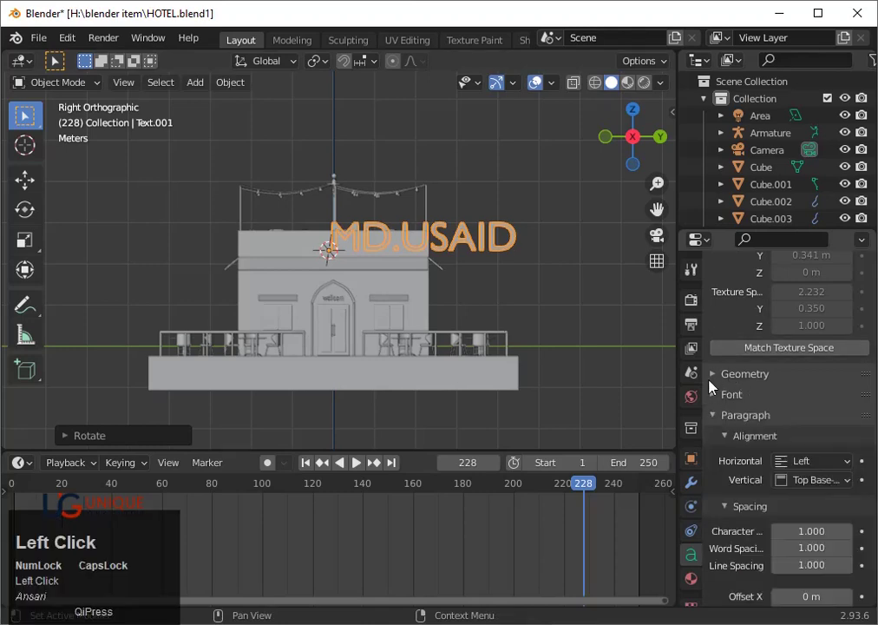
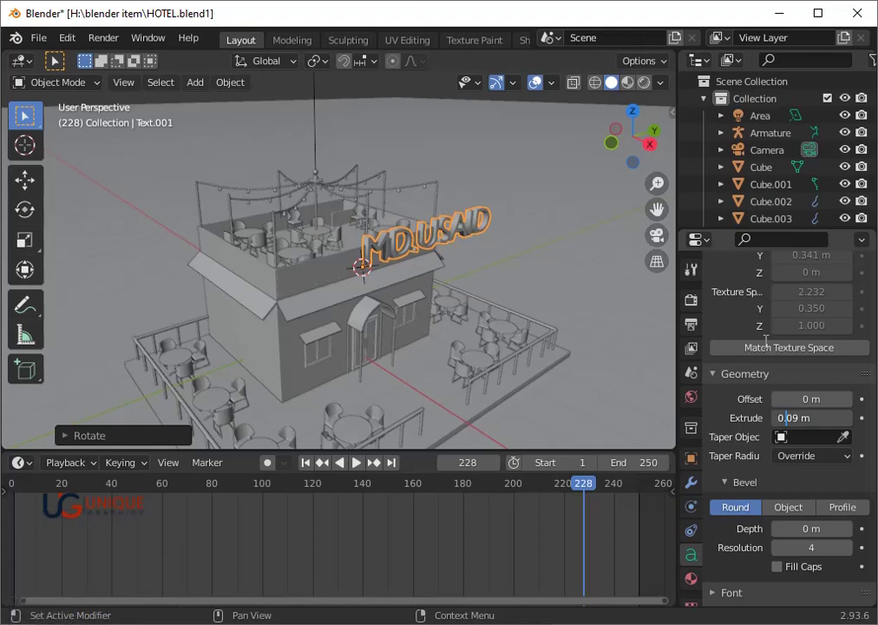
click(744, 326)
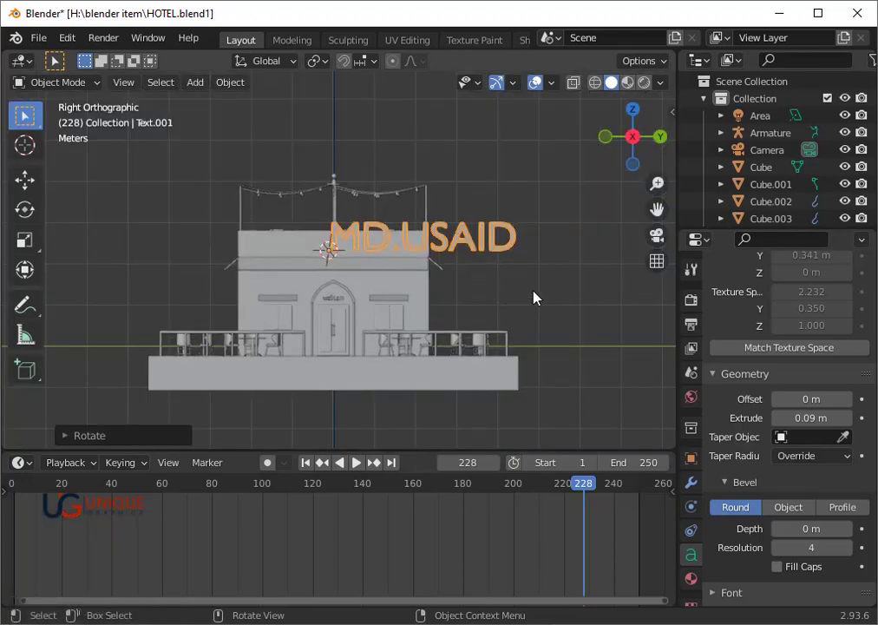
- Move the MD.USAID sign along the Y axis onto the roof edge and enter text Edit Mode
key(g)
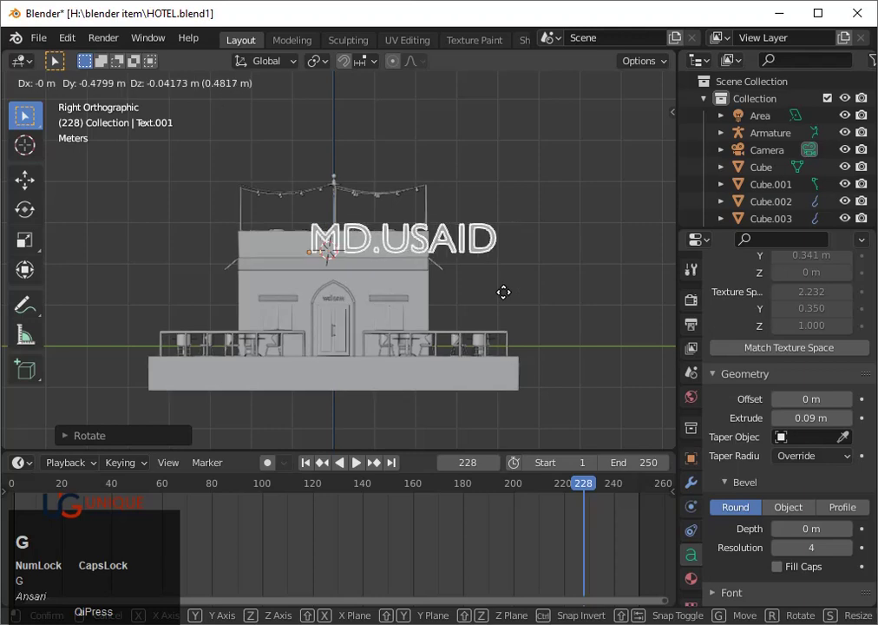
key(y)
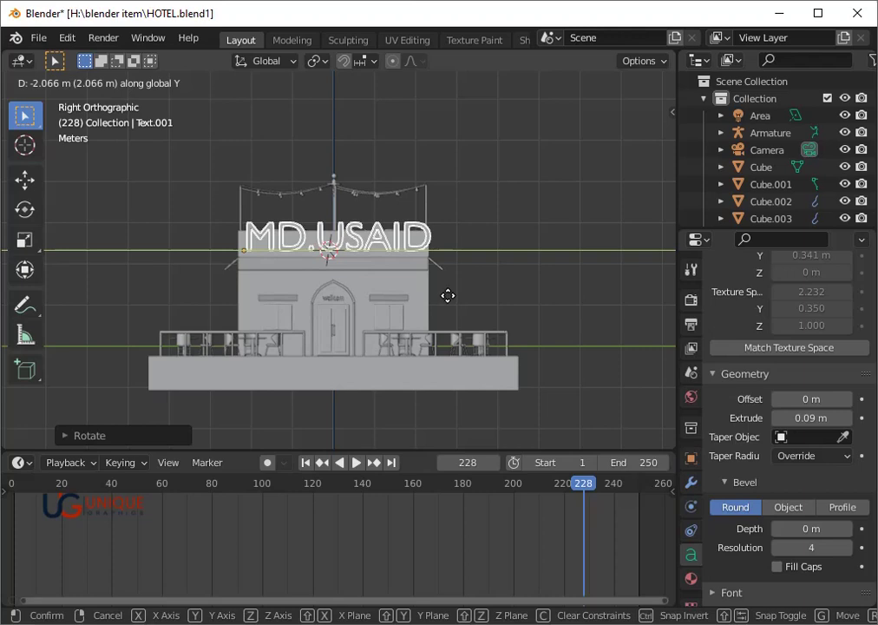
key(Left)
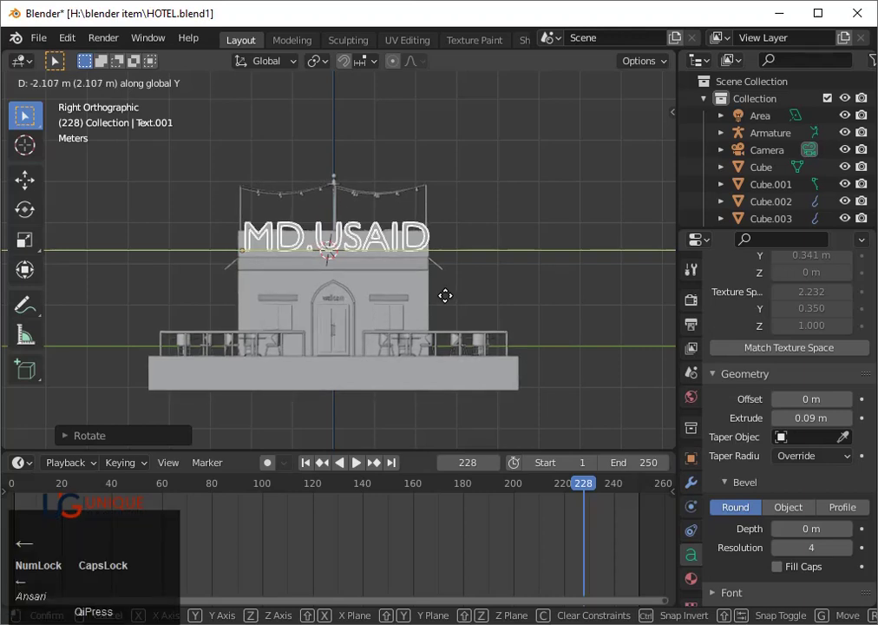
key(Left)
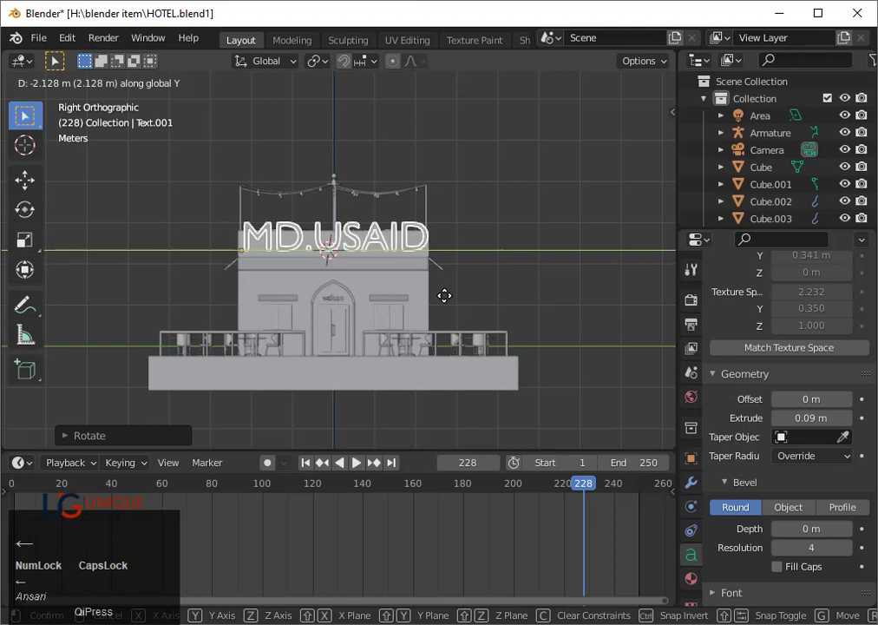
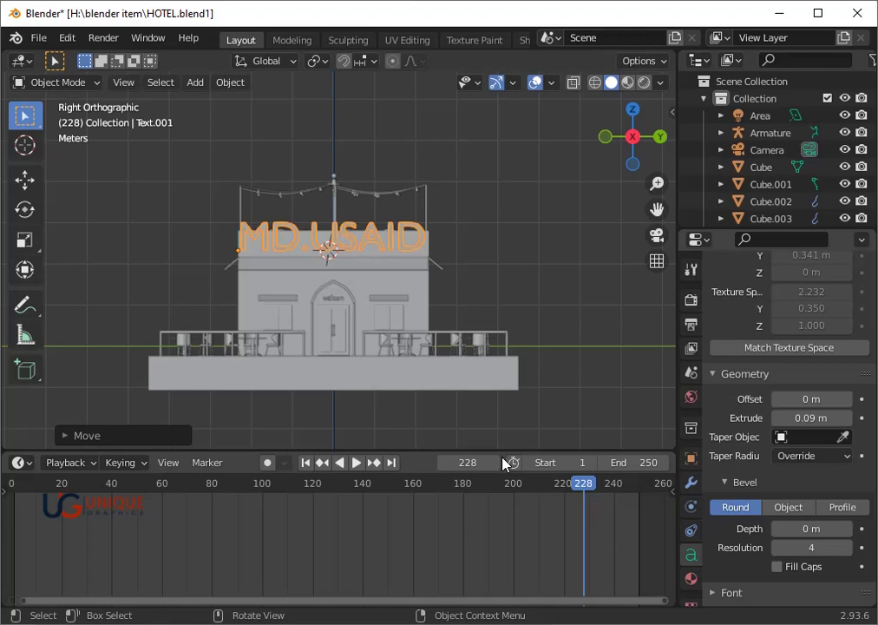
key(Tab)
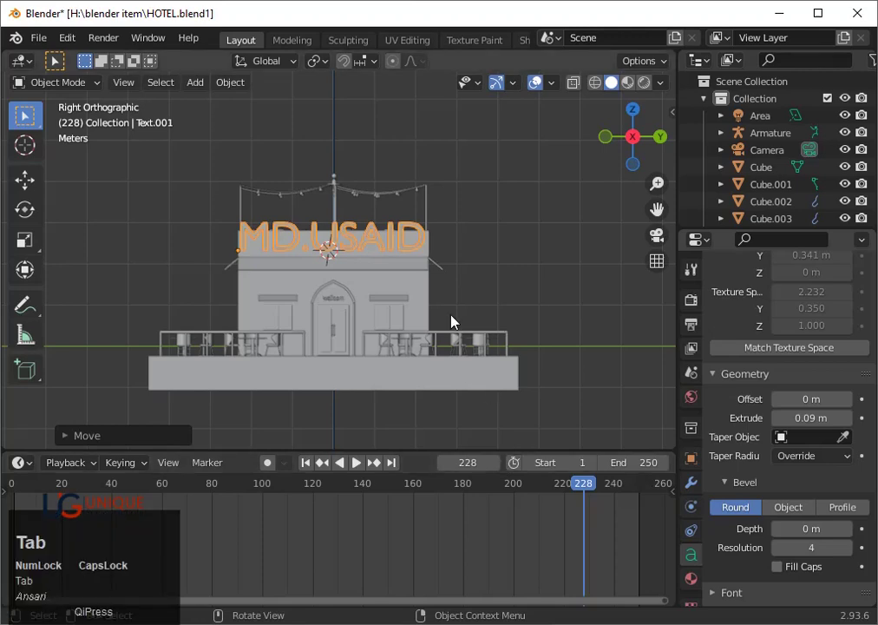
- Replace the sign's MD.USAID lettering with NIGHT CAFE and return to Object Mode
key(Tab)
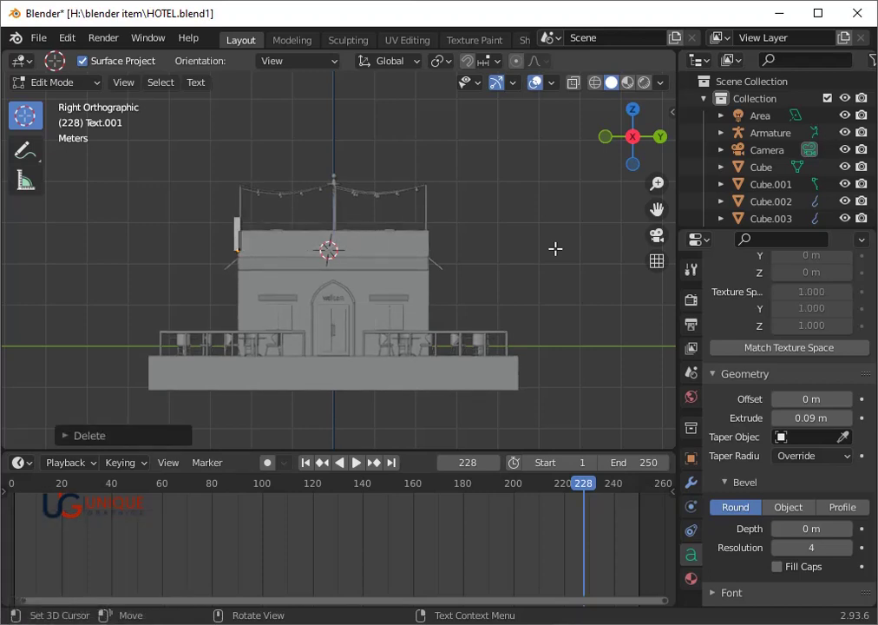
key(shift+n)
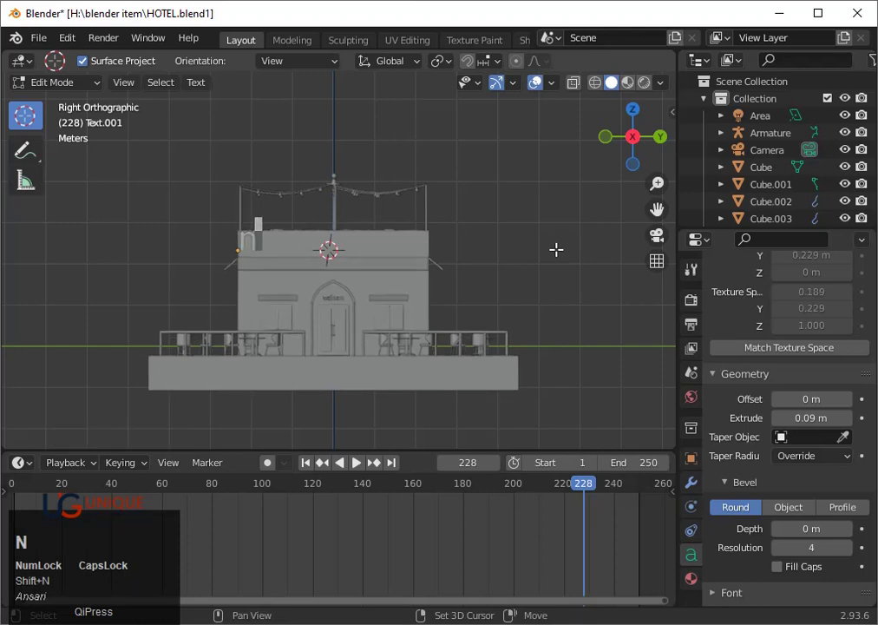
text(ni)
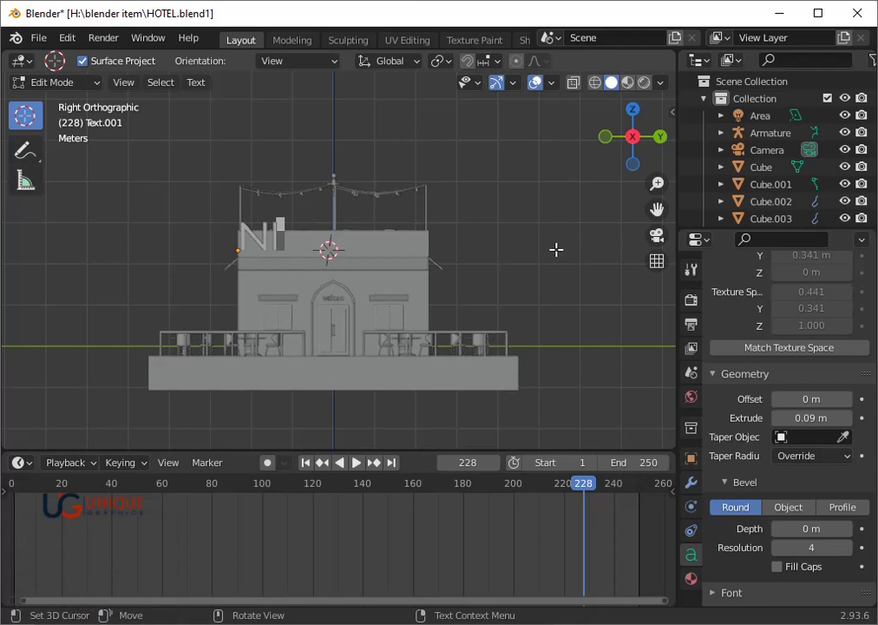
text(ght)
key(space)
text(cafe)
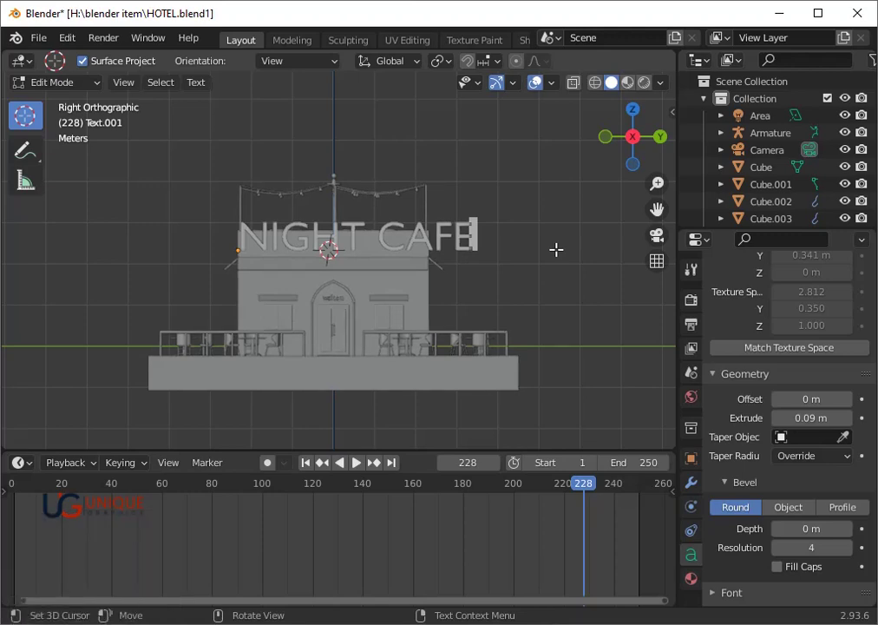
key(Return)
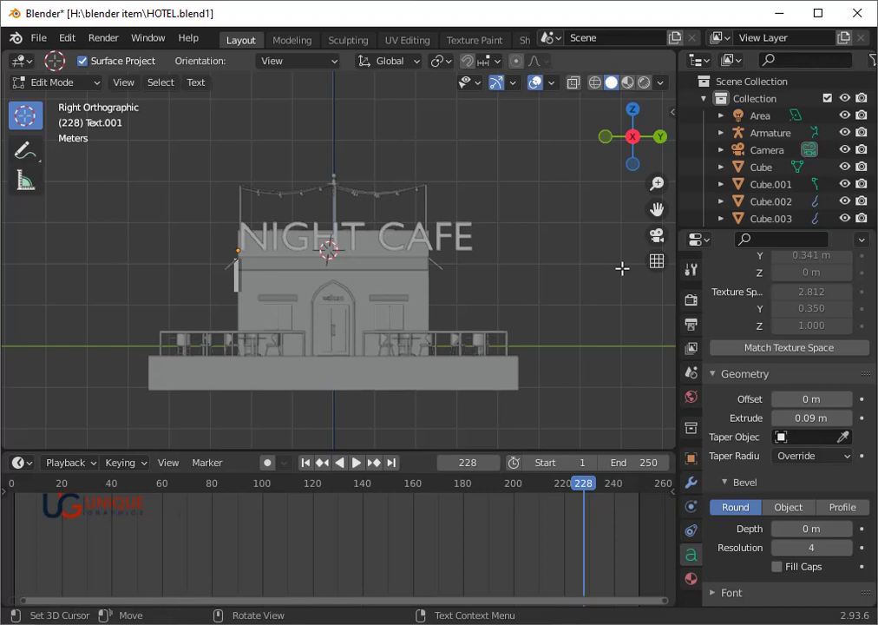
key(Tab)
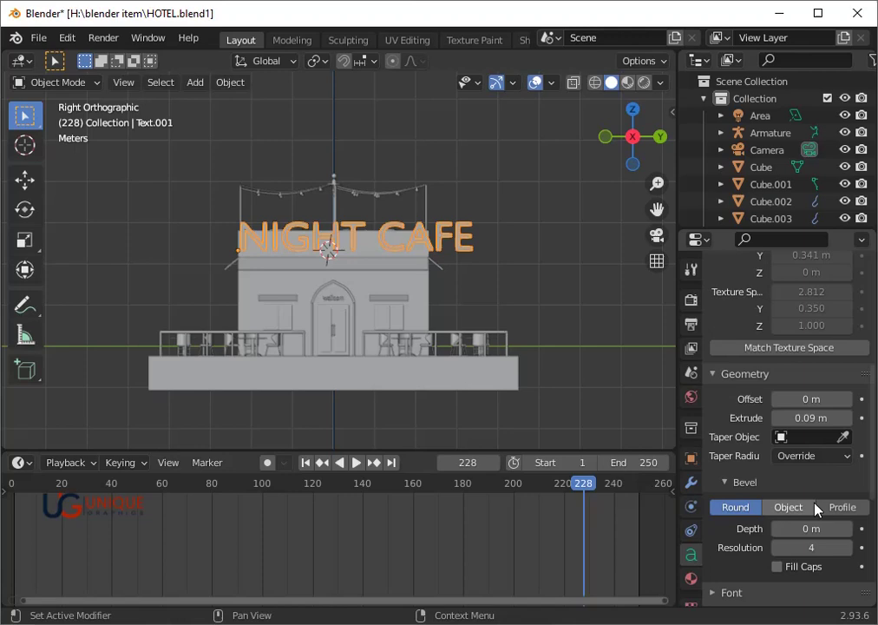
- Open the Regular font browser in the NIGHT CAFE sign's Font settings
scroll(down, 3)
click(738, 413)
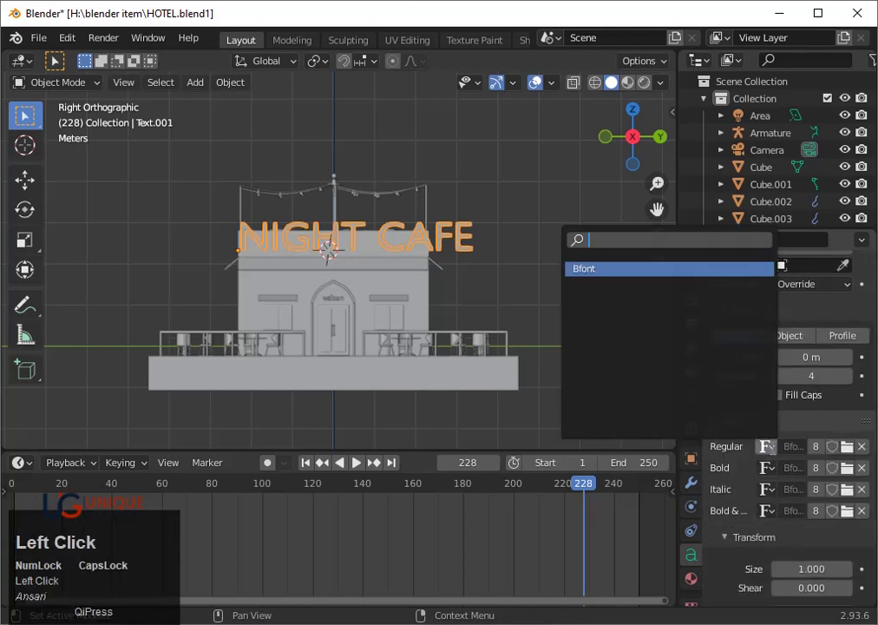
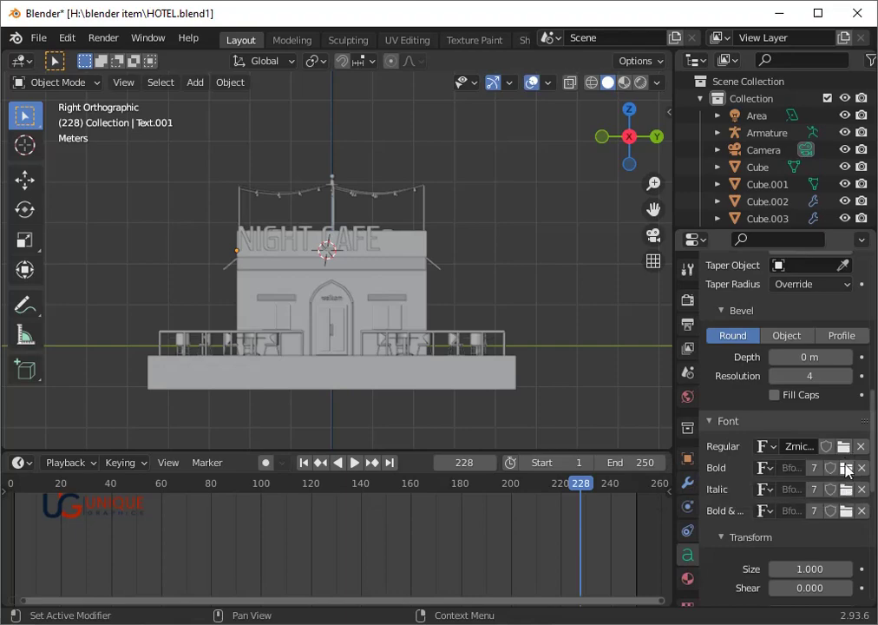
- Browse the system fonts and load Al Majeed Quranic as the sign's bold font
click(856, 472)
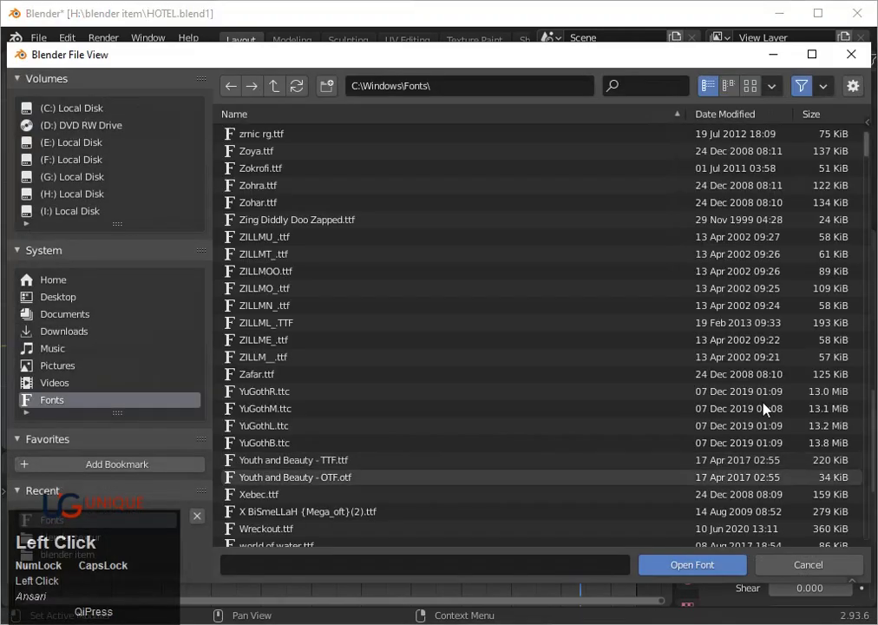
scroll(down, 3)
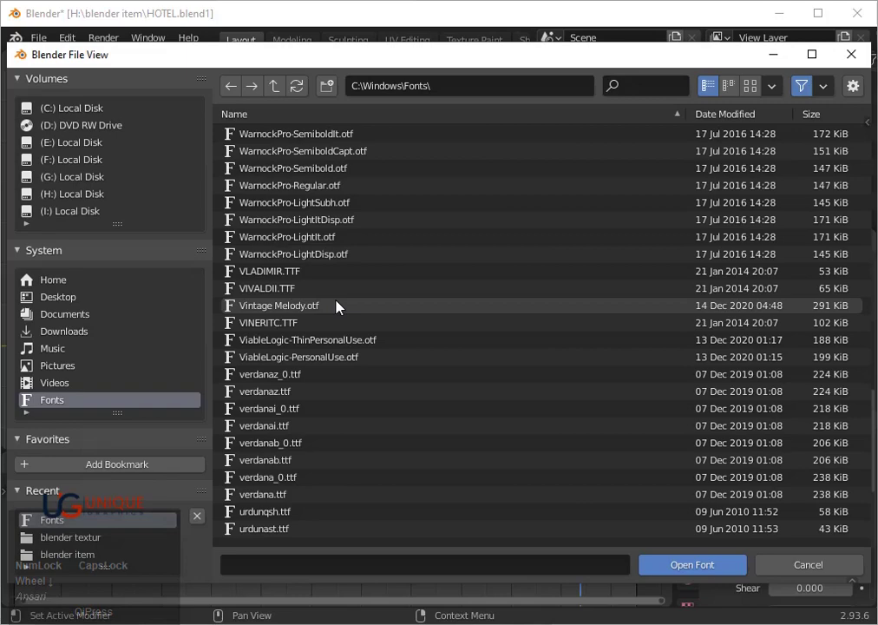
scroll(down, 3)
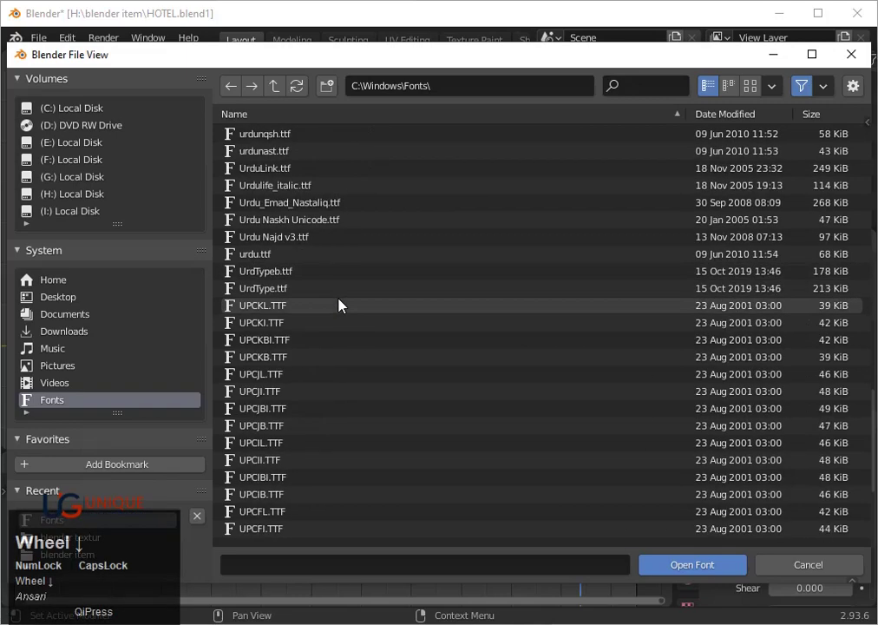
scroll(up, 3)
scroll(down, 3)
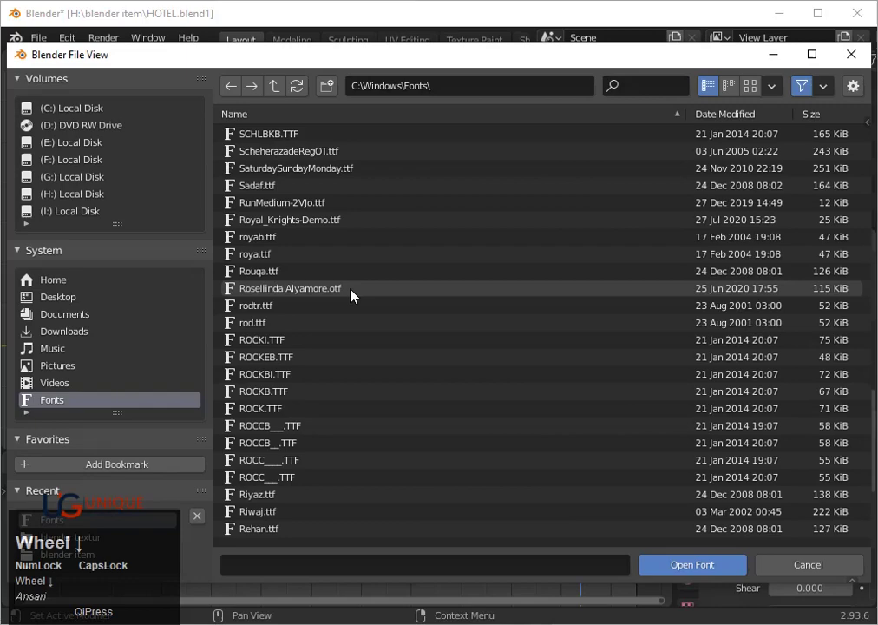
scroll(down, 3)
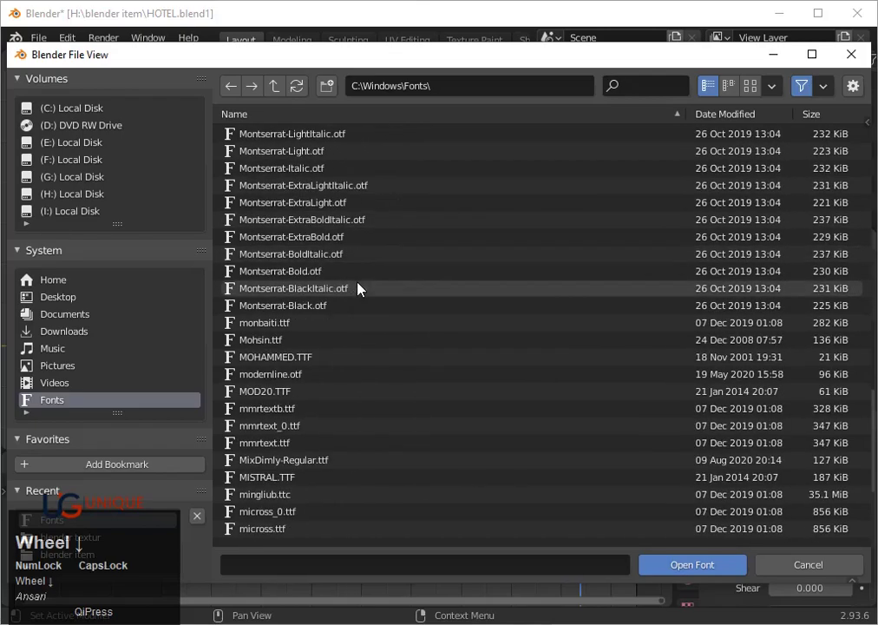
scroll(down, 3)
scroll(down, 3)
drag(873, 290, 868, 393)
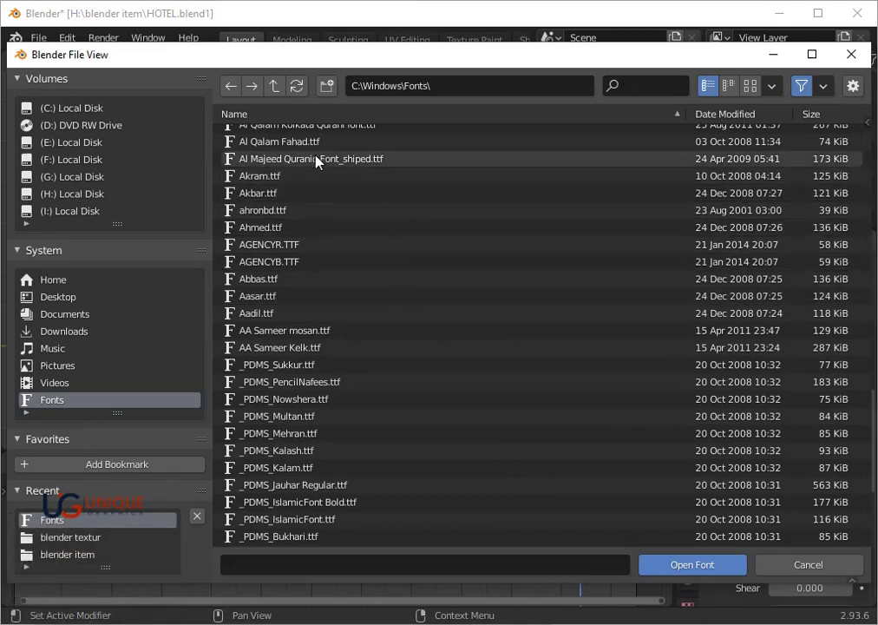
click(326, 161)
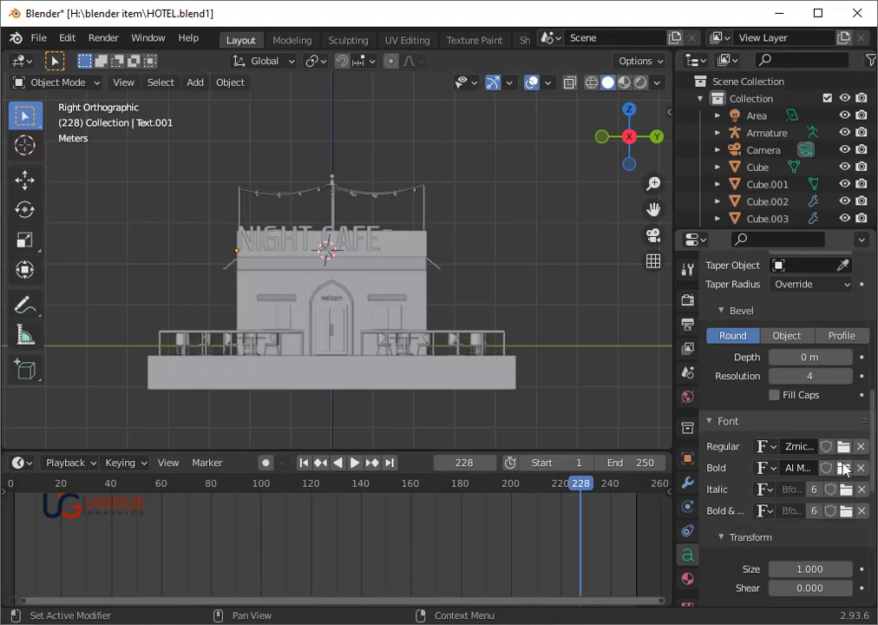
- Replace the bold font with X BiSmeLLaH from the system fonts
click(853, 471)
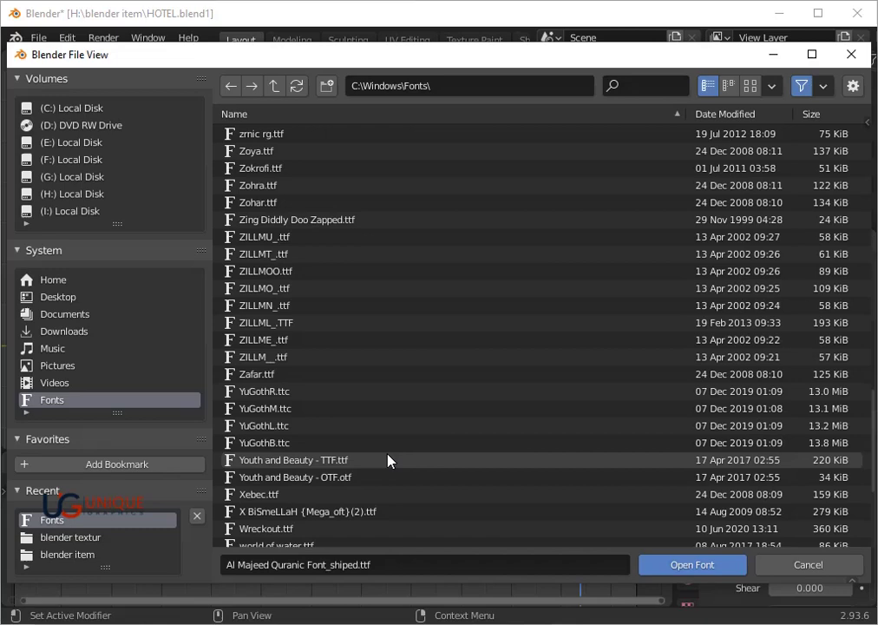
click(344, 510)
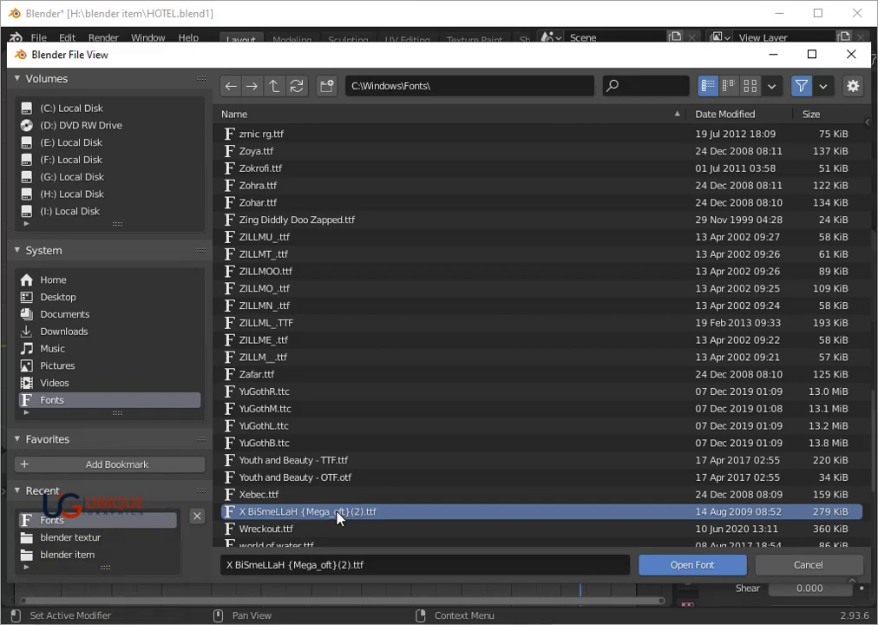
click(689, 578)
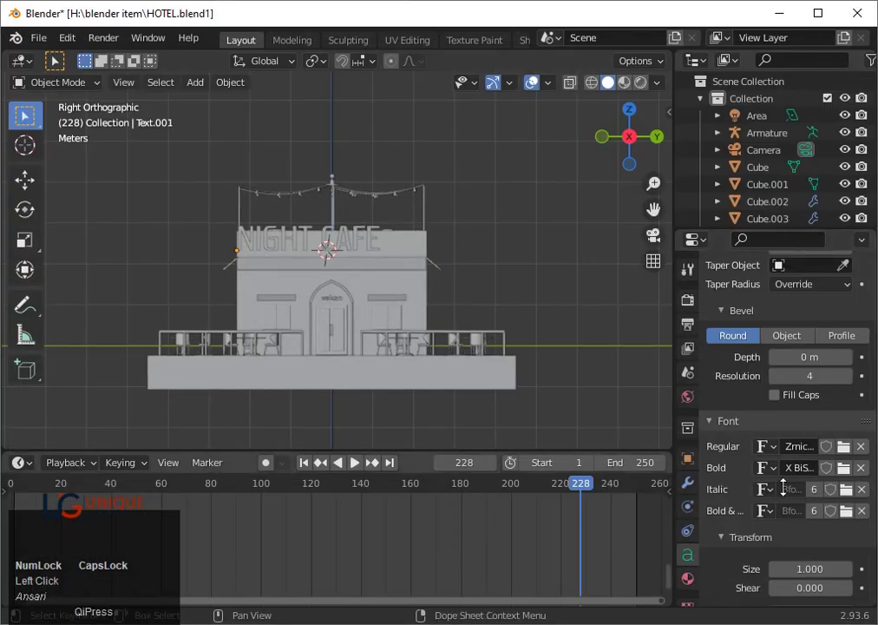
- Load Zing Diddly Doo Zapped as the sign's regular font
click(854, 453)
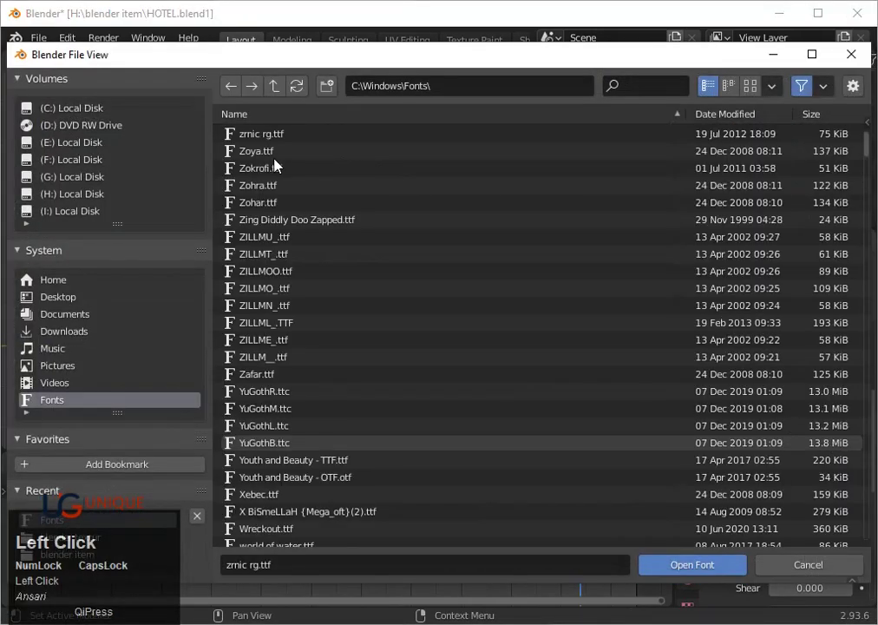
click(274, 225)
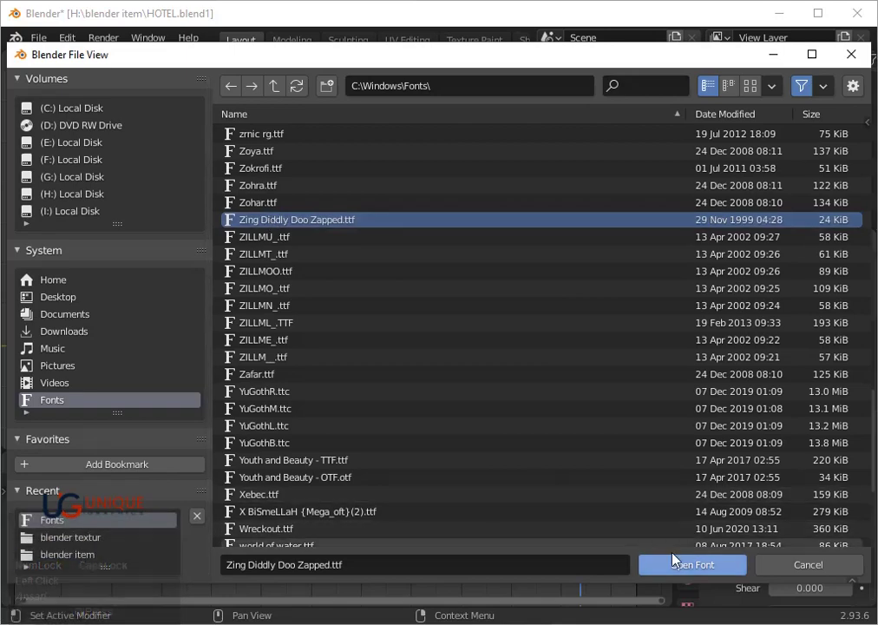
click(678, 572)
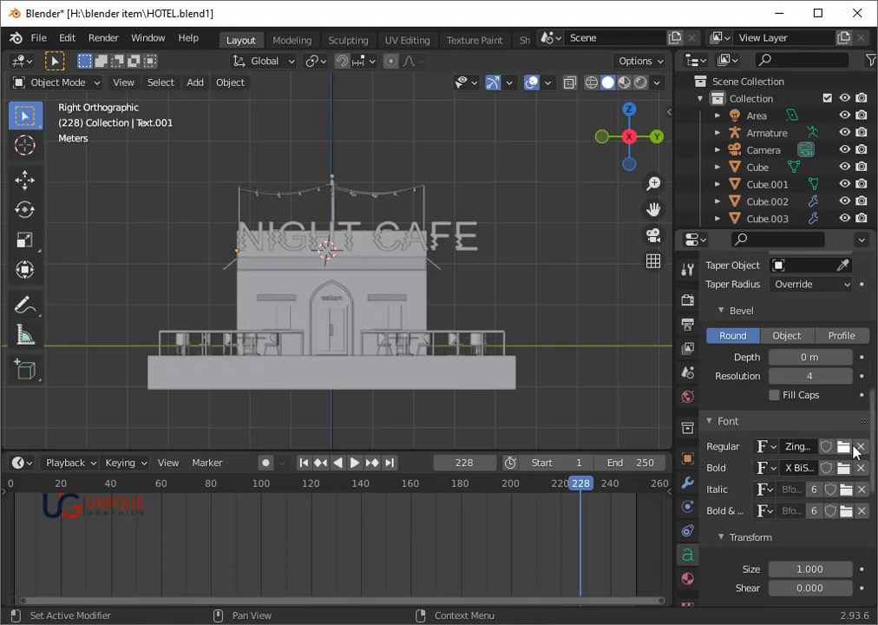
- Browse the system fonts again toward Vintage Melody for the regular typeface
click(854, 451)
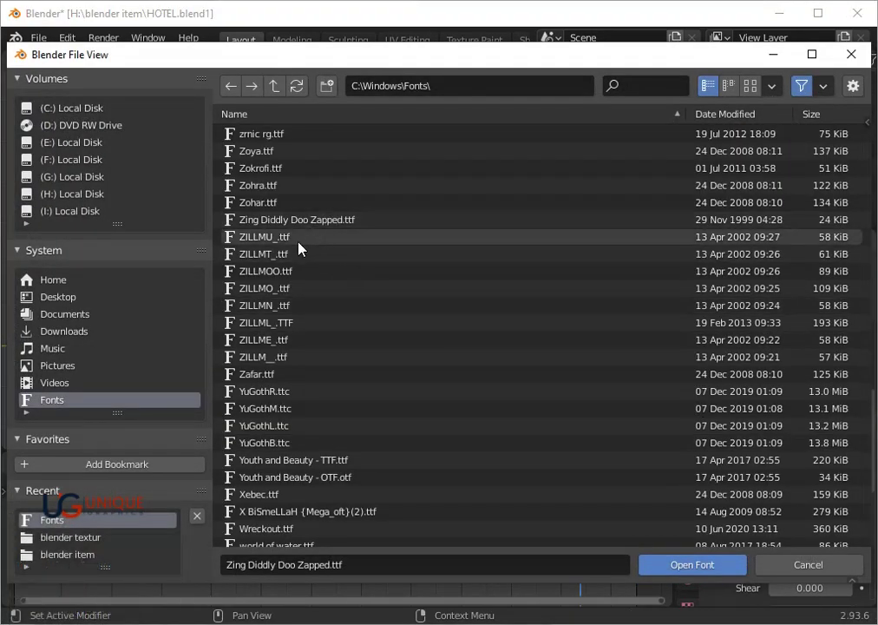
scroll(down, 3)
click(282, 413)
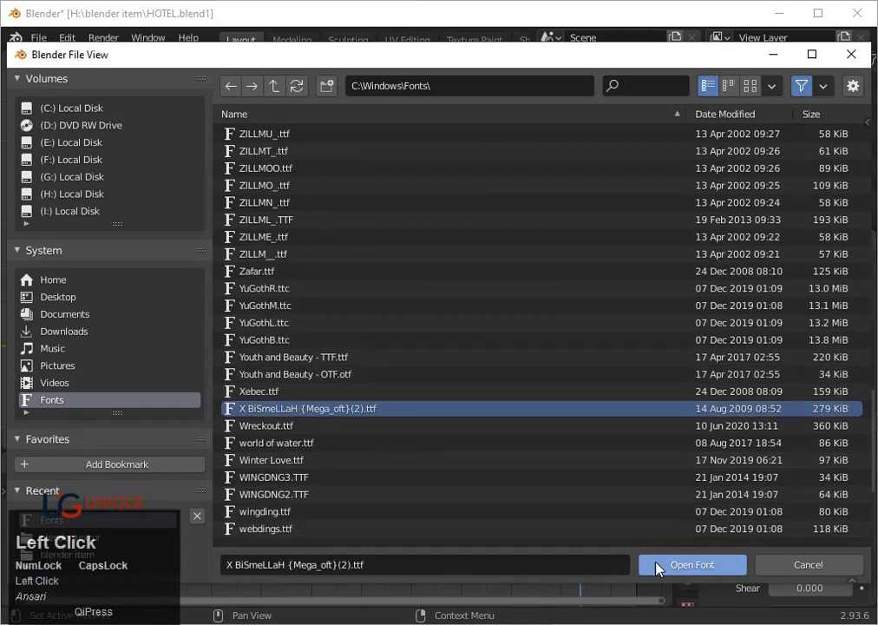
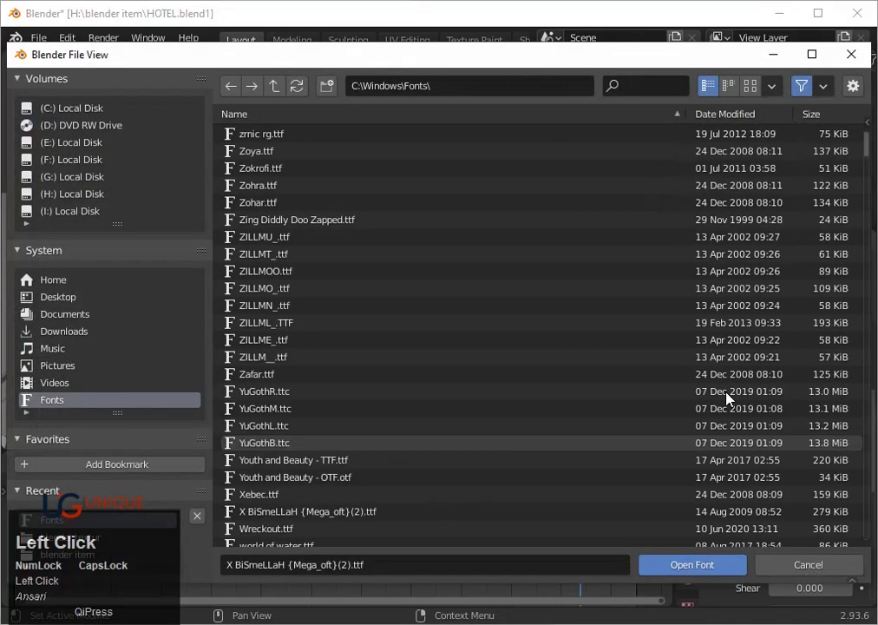
scroll(down, 3)
scroll(down, 3)
scroll(down, 3)
- Load the chosen regular font, then try Zokrofi as the sign's regular typeface
click(345, 511)
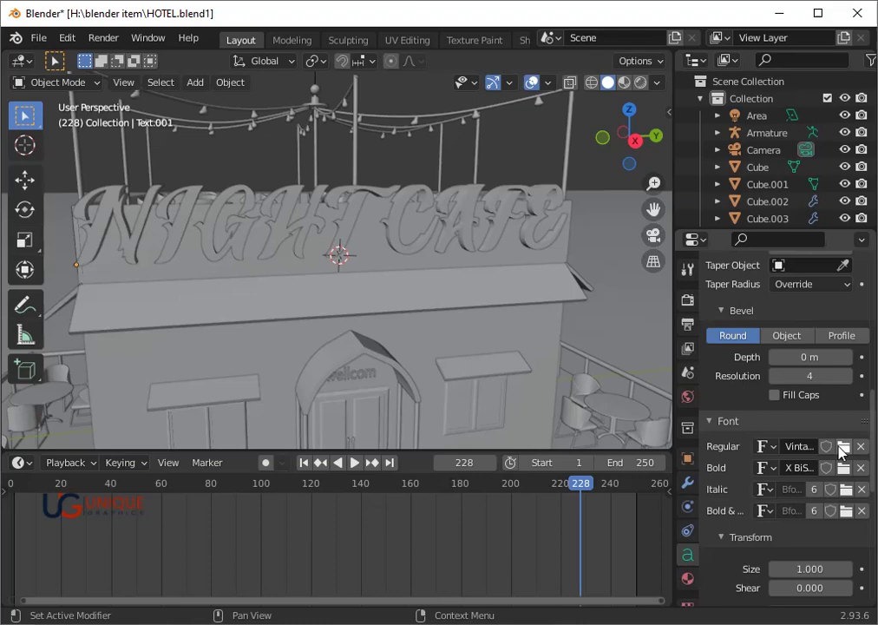
click(851, 454)
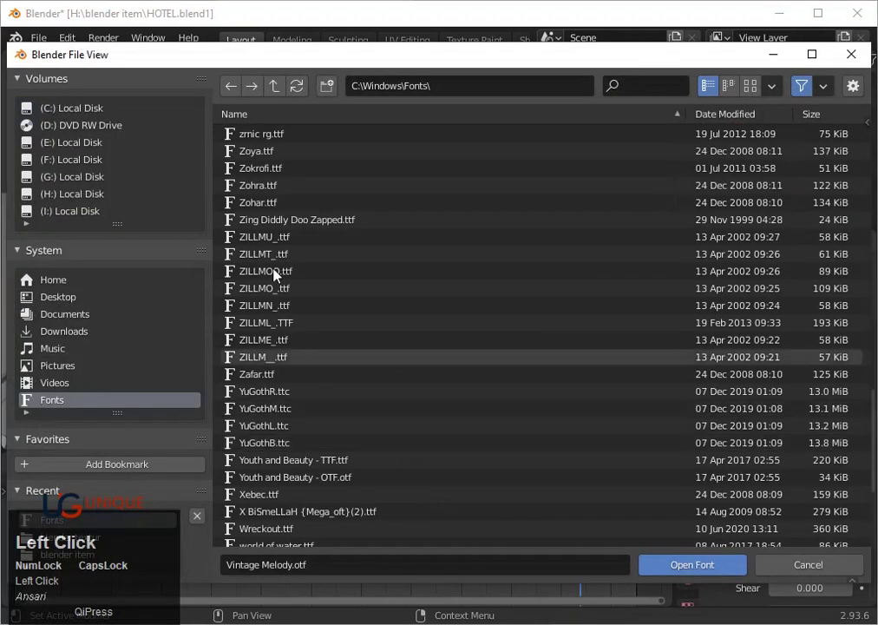
click(273, 167)
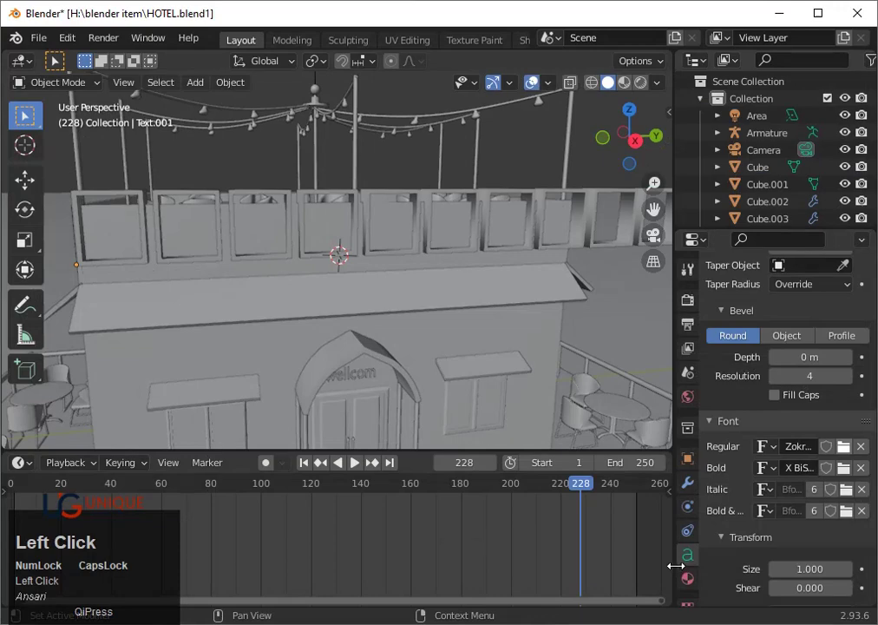
click(855, 453)
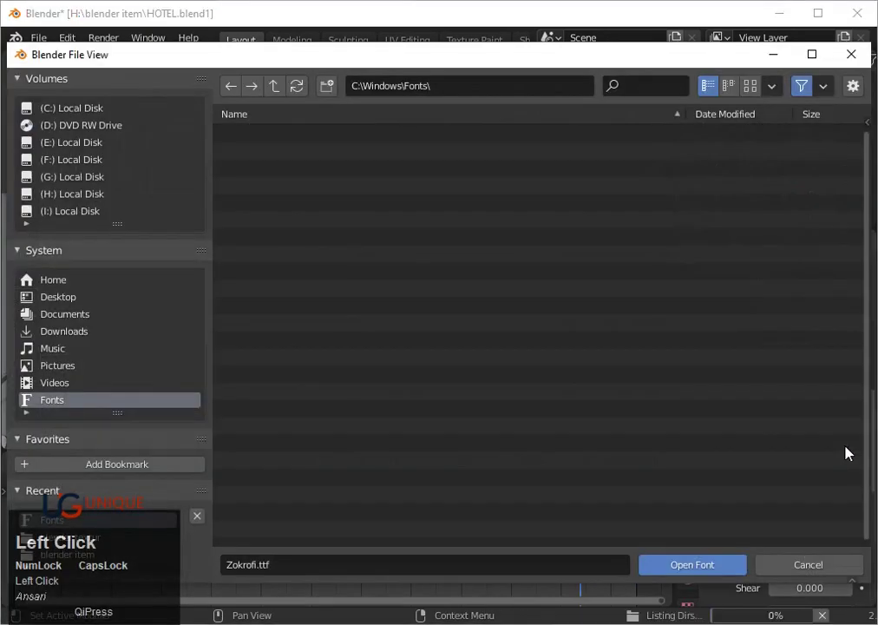
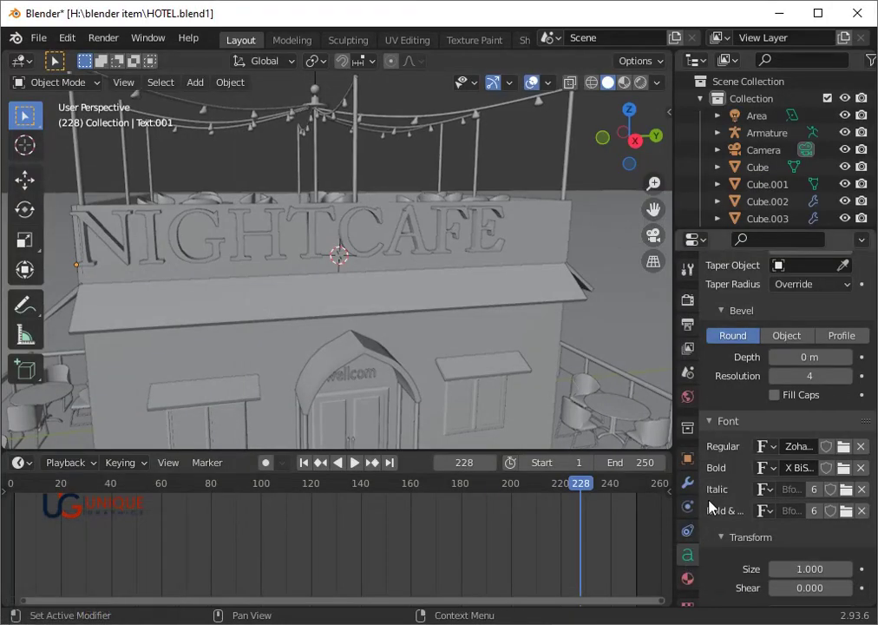
- Load a script font onto the sign and reselect the NIGHTCAFE lettering
click(855, 455)
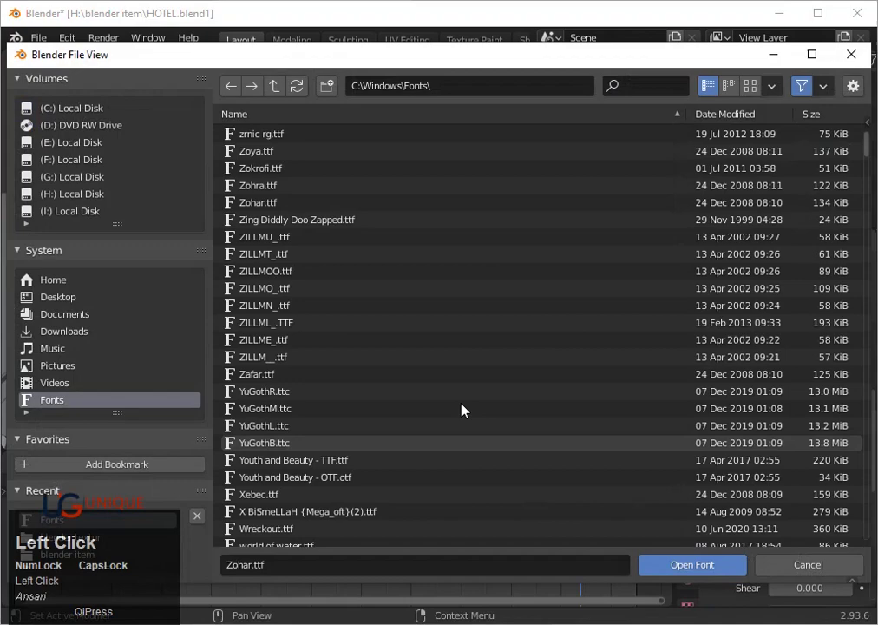
click(271, 461)
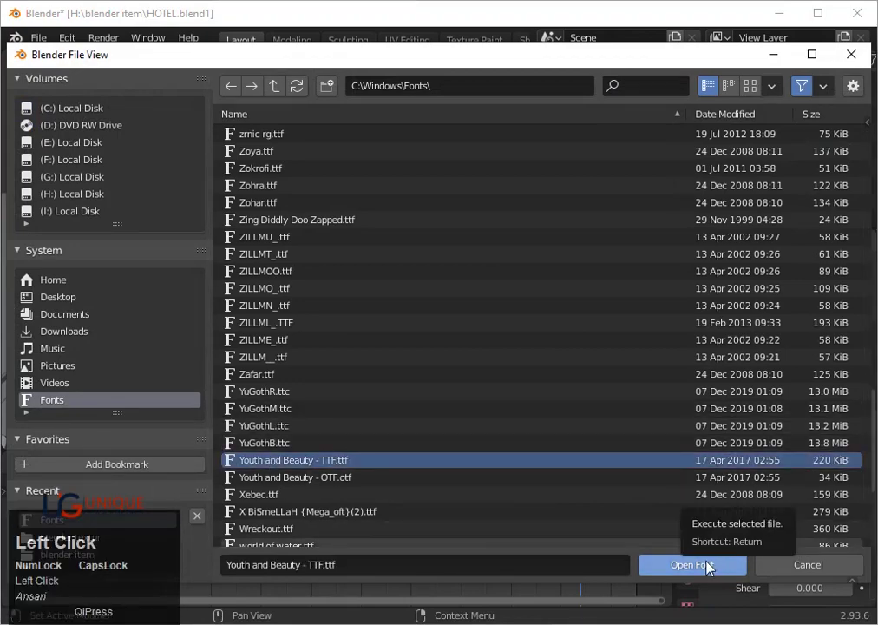
click(712, 567)
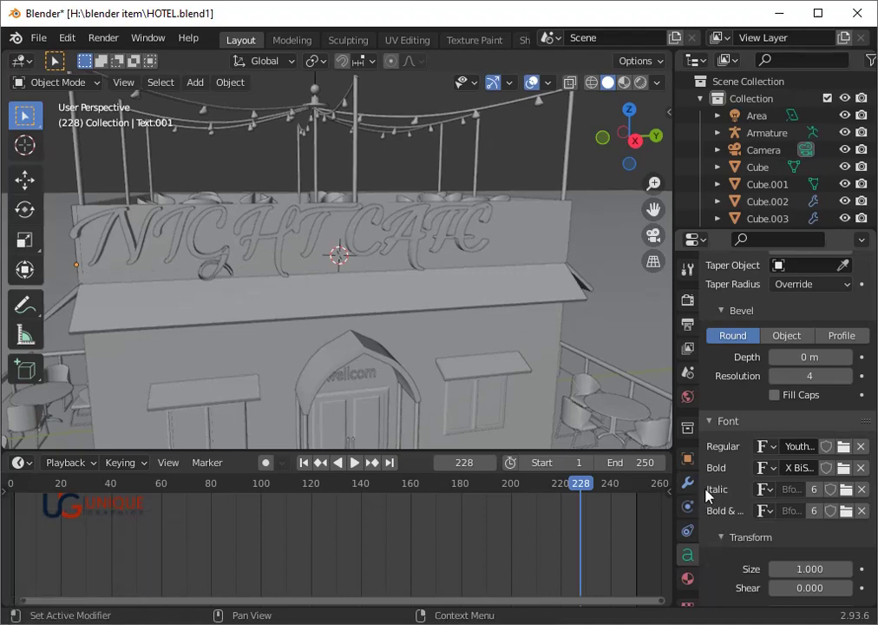
click(346, 240)
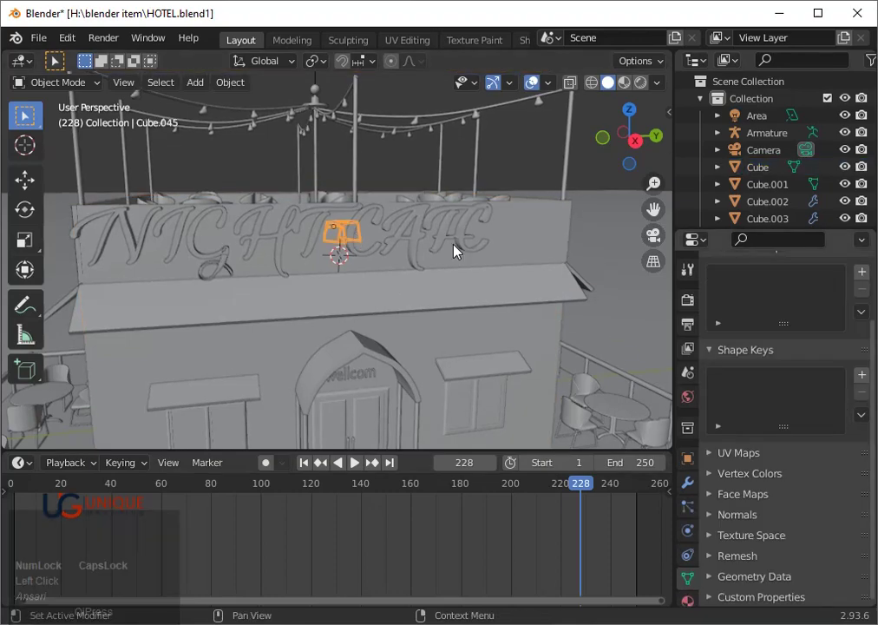
click(462, 248)
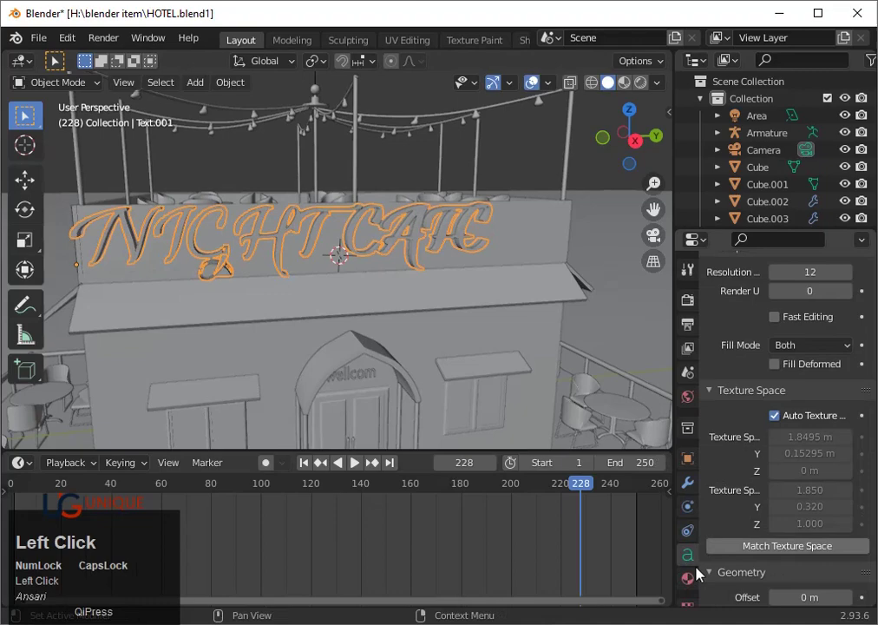
scroll(down, 3)
- Try another font file, then settle on a slanted serif typeface for the sign
click(857, 475)
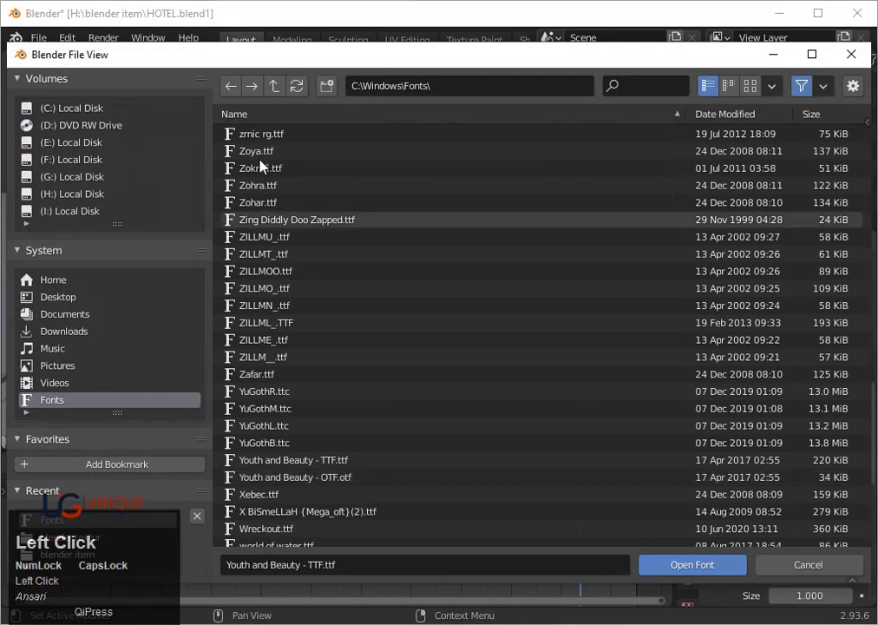
click(285, 280)
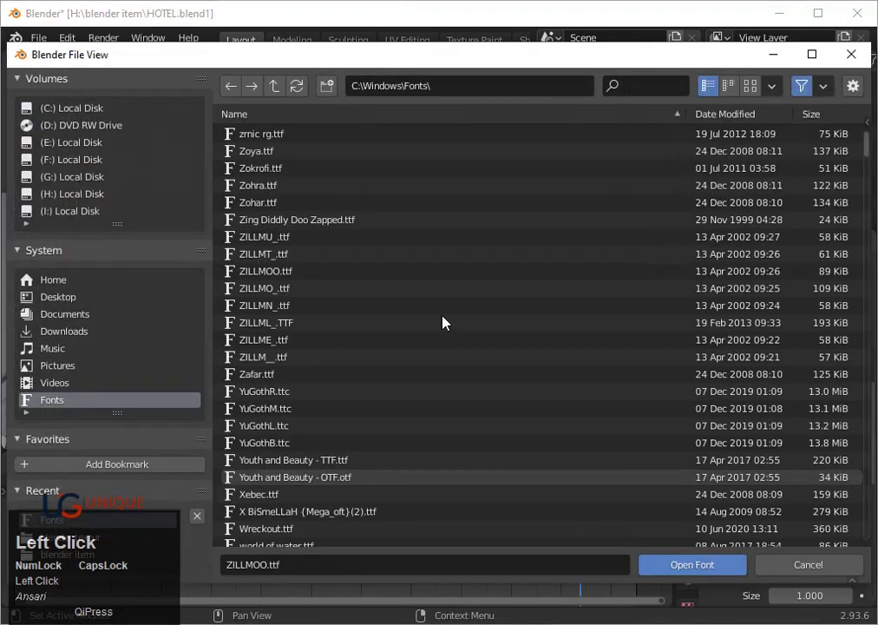
click(279, 329)
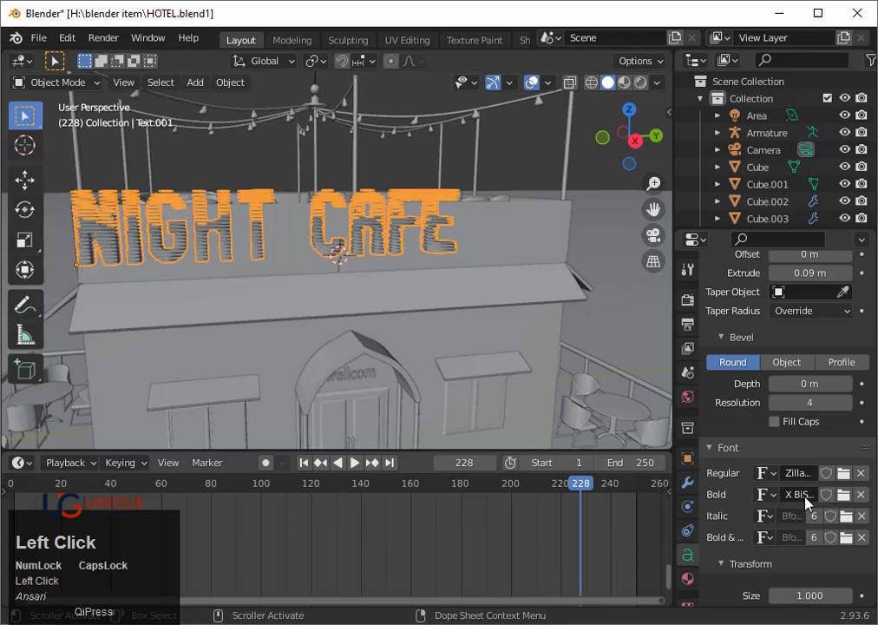
scroll(down, 3)
click(299, 535)
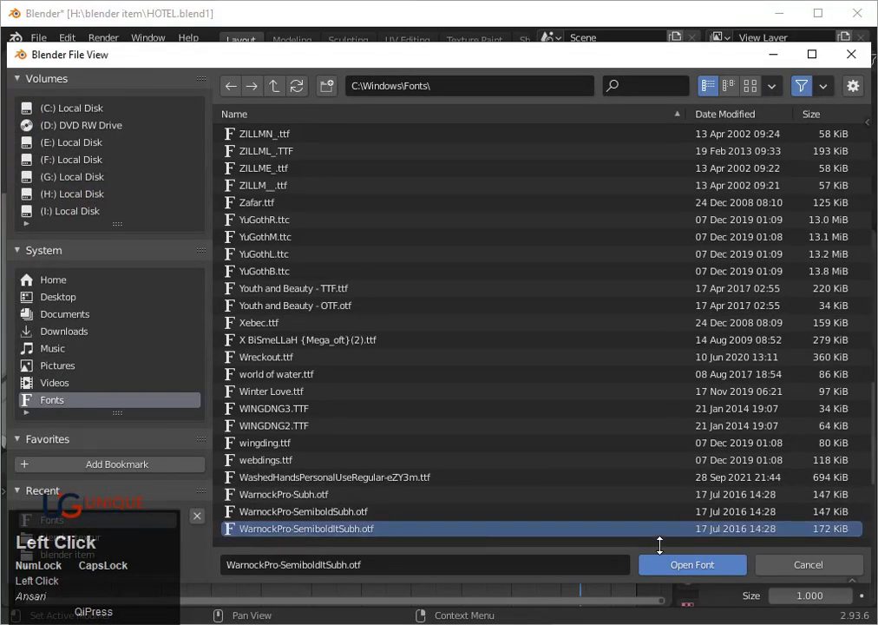
click(719, 567)
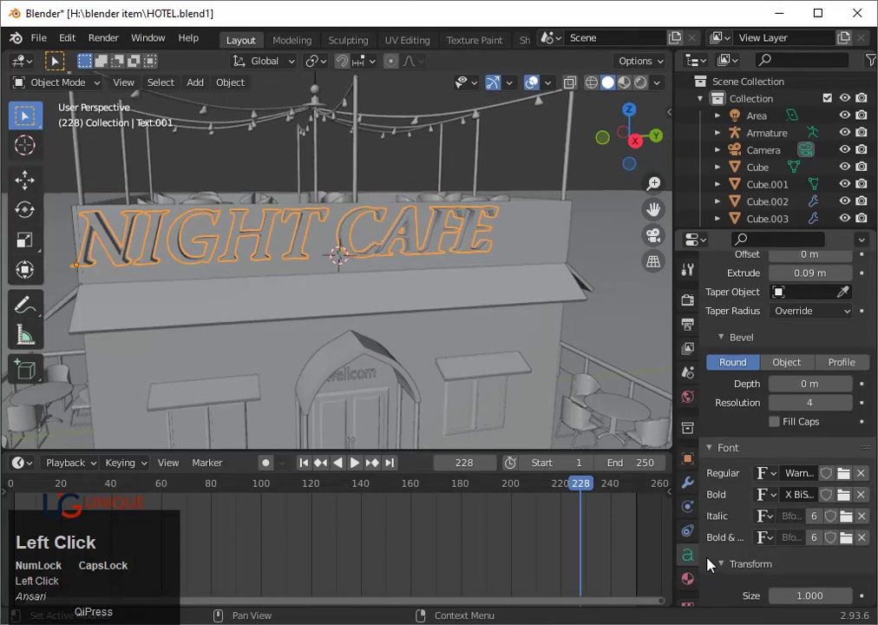
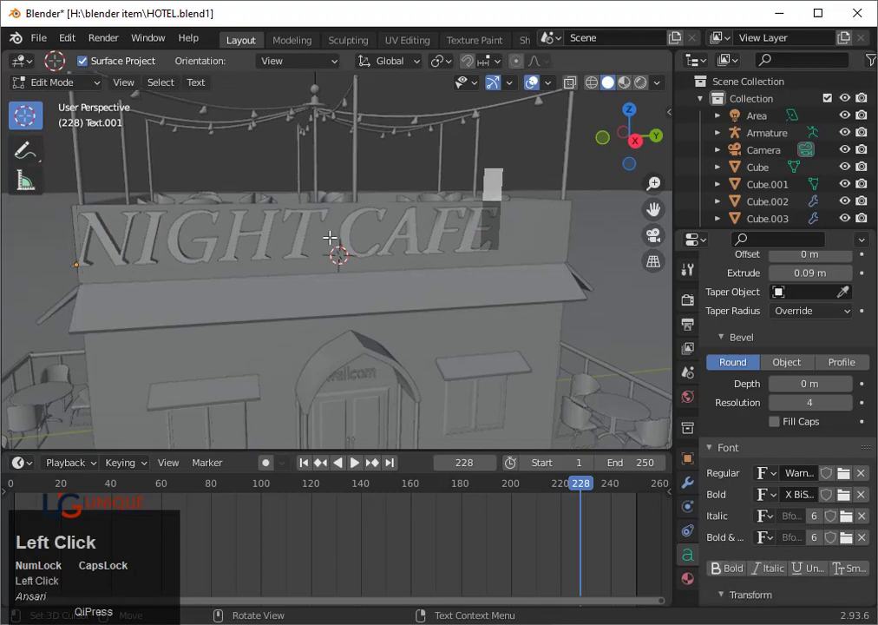
- Move the caret before CAFE and drop it onto a second line below NIGHT
key(Left)
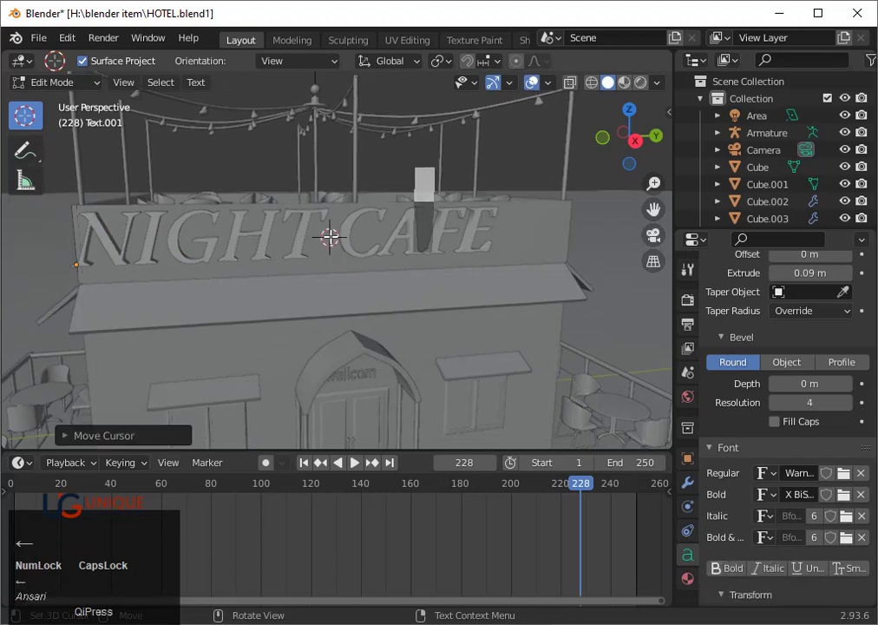
key(Return)
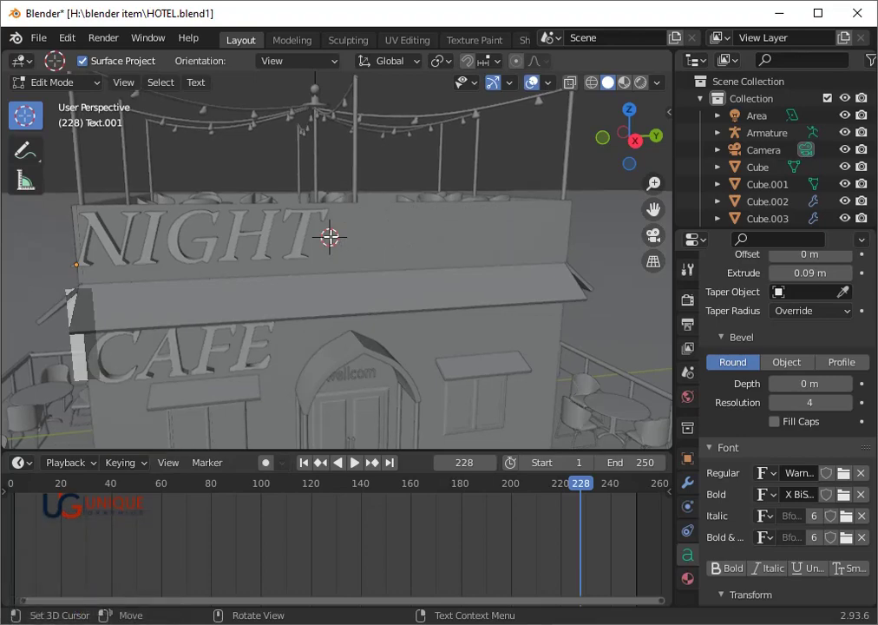
key(space)
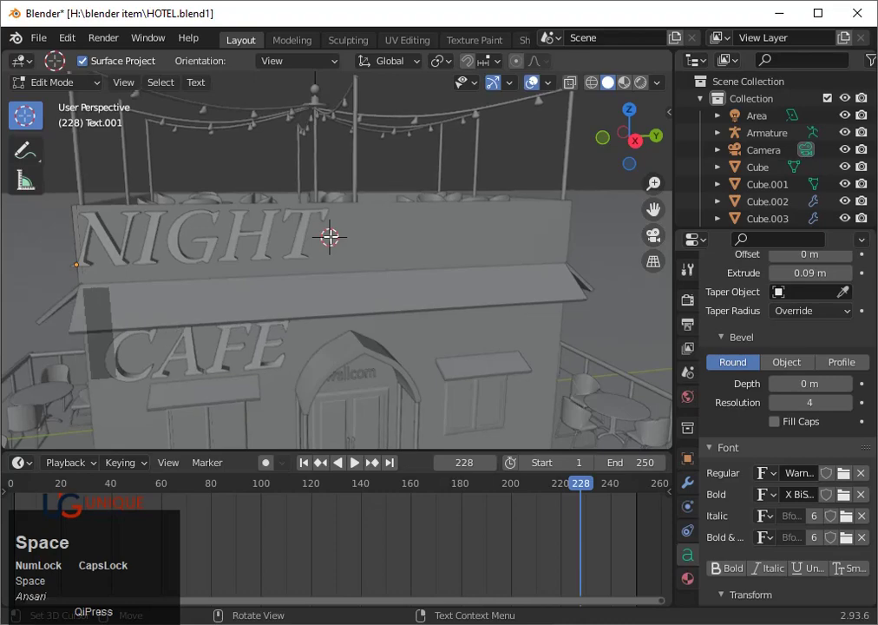
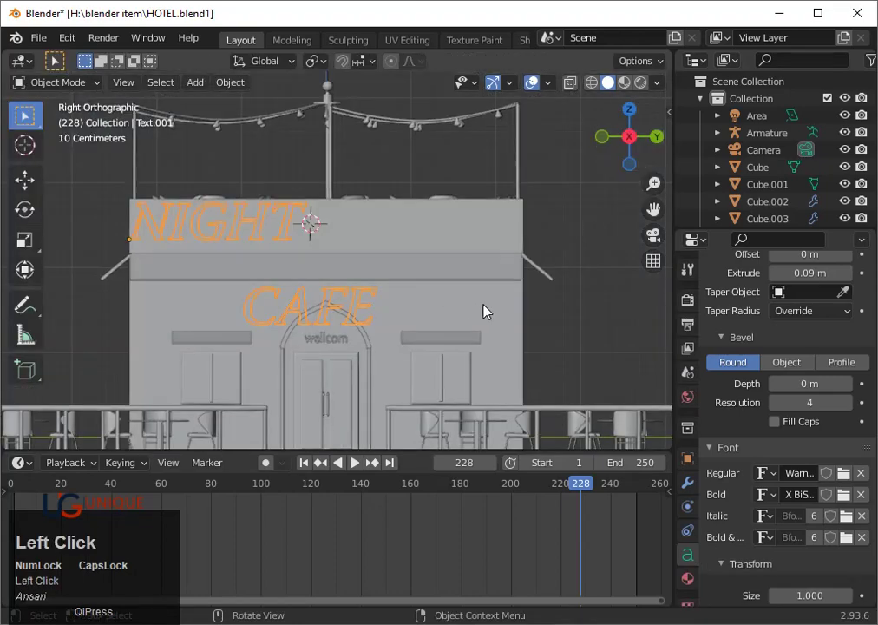
- Undo the line break and insert spaces and a dot between NIGHT and CAFE
key(g)
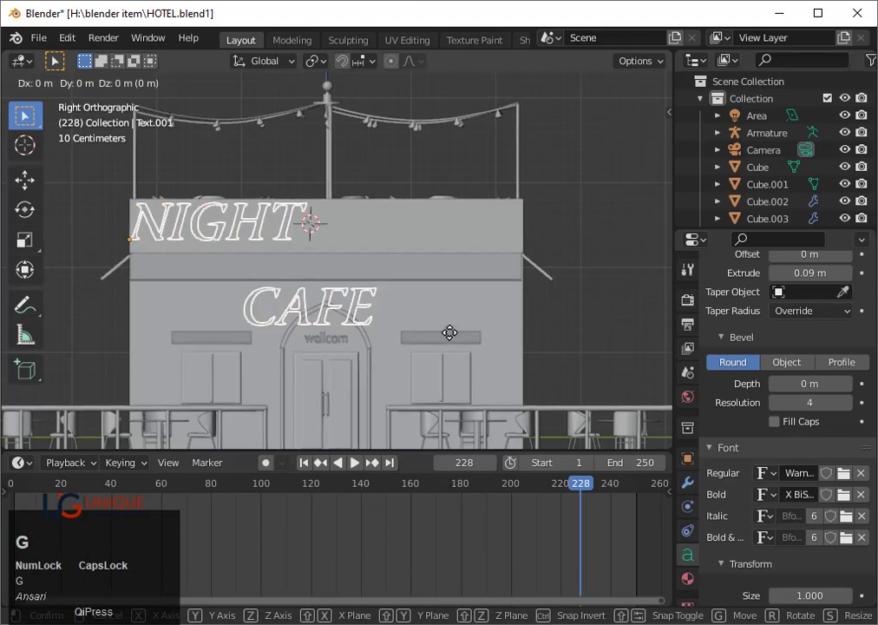
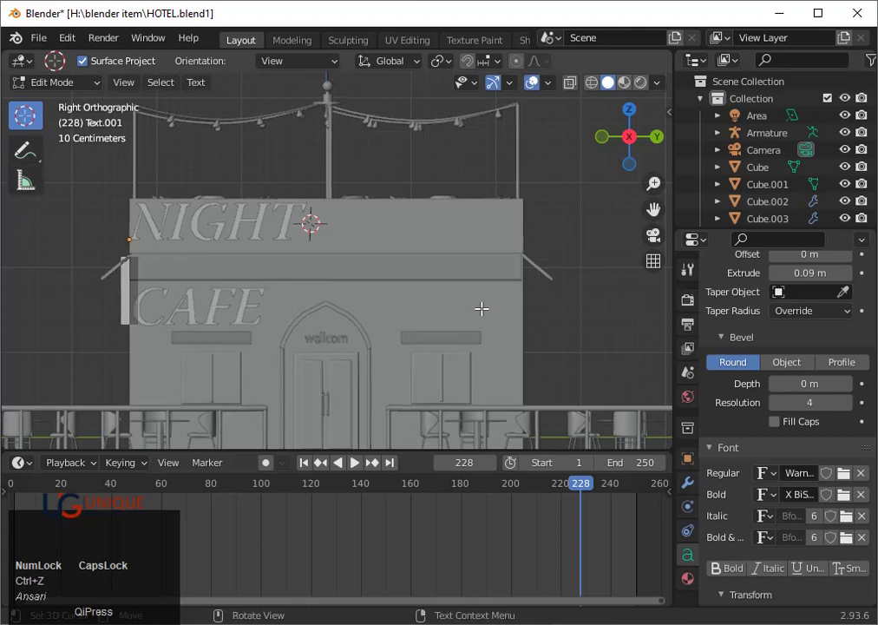
key(ctrl+z)
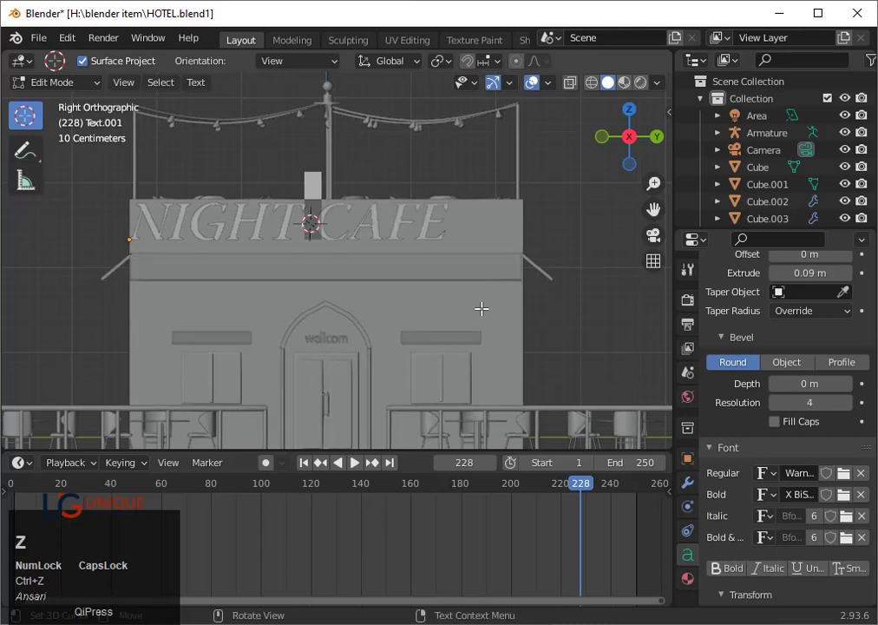
key(space)
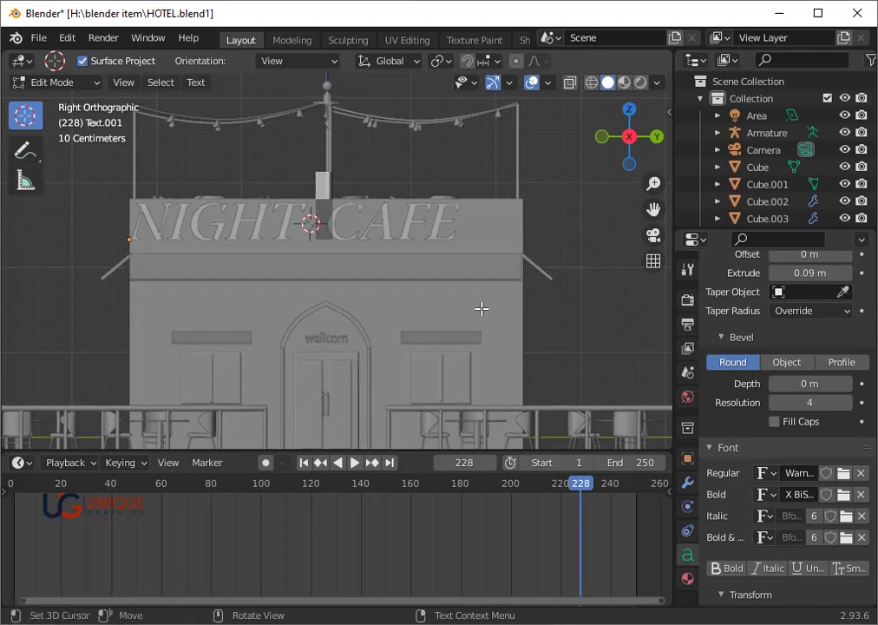
key(space)
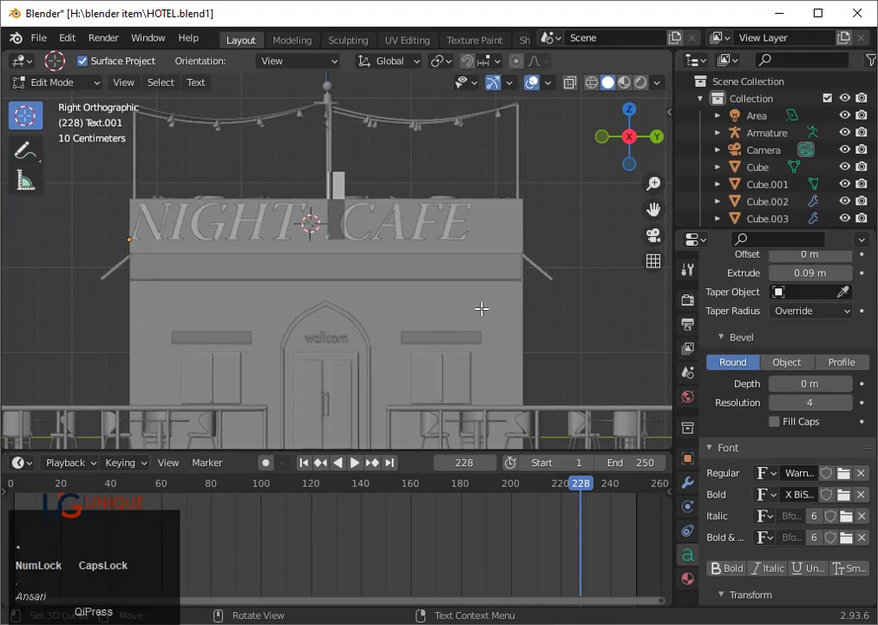
key(.)
key(Tab)
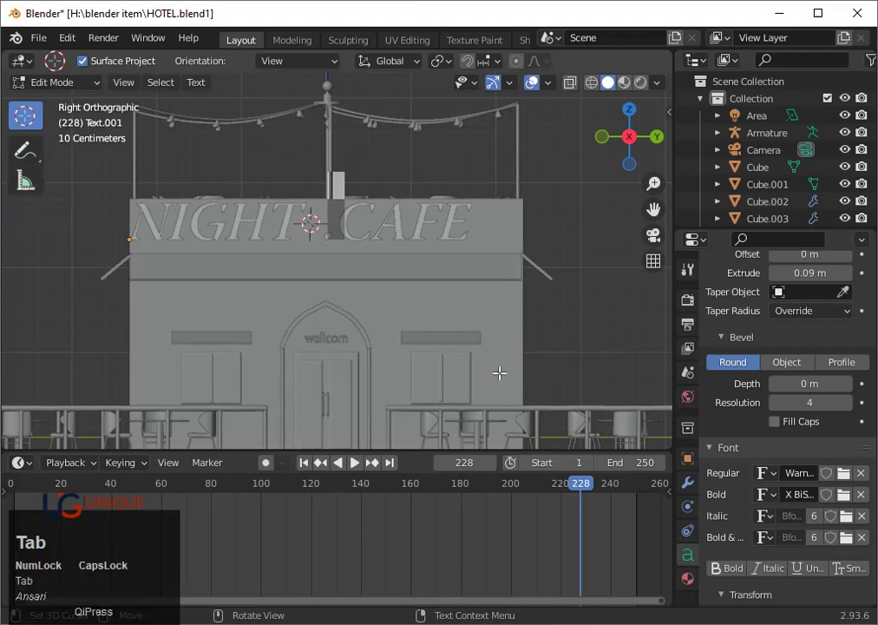
- Scale the NIGHT CAFE lettering down slightly and move it to the sign's centre
key(s)
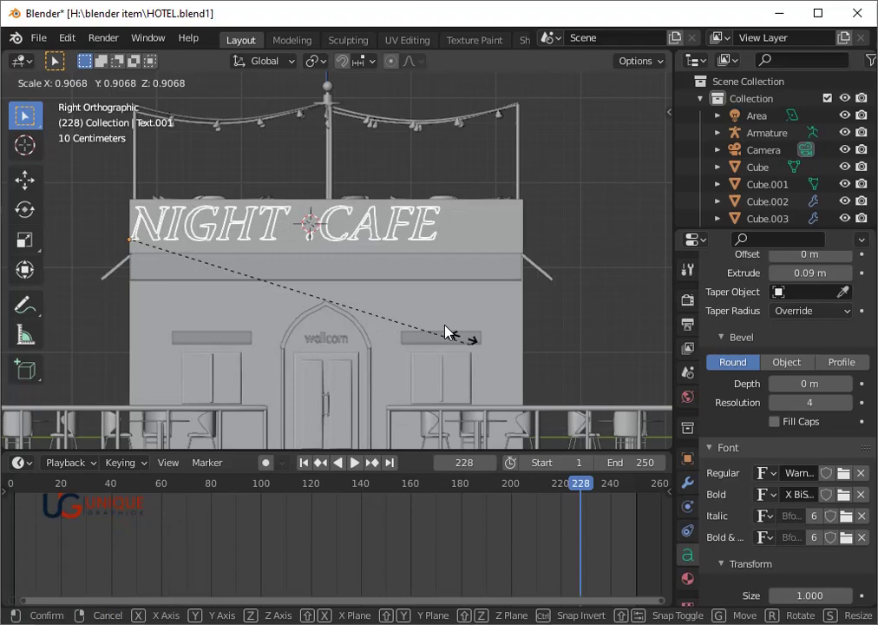
key(s)
click(339, 313)
key(g)
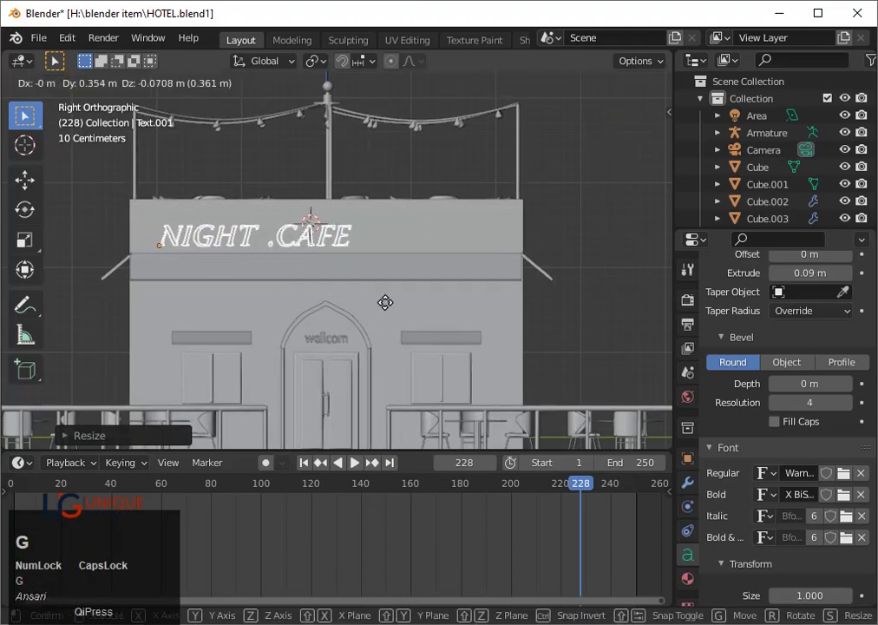
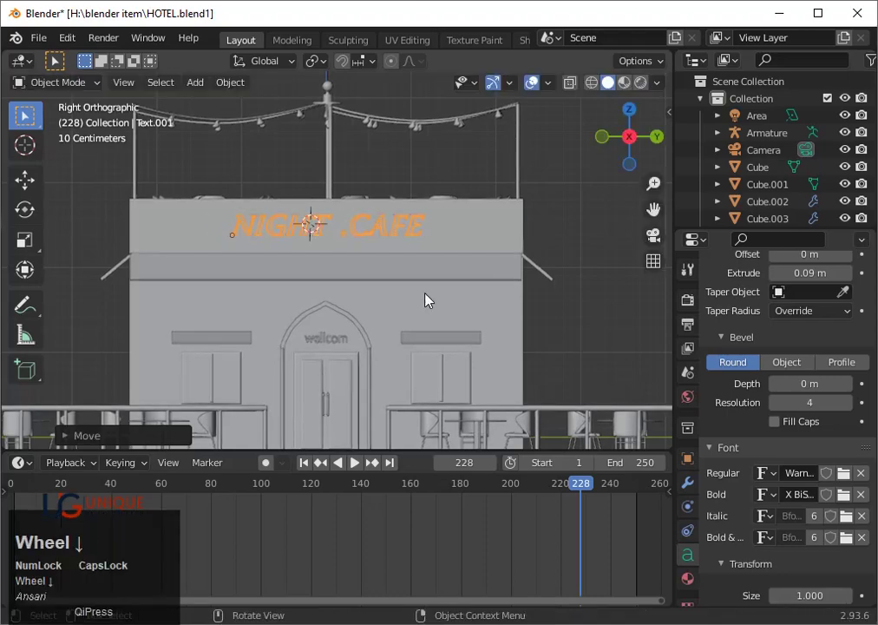
- Orbit the view to the building at an angle and reselect the lettering
drag(417, 308, 555, 286)
click(556, 285)
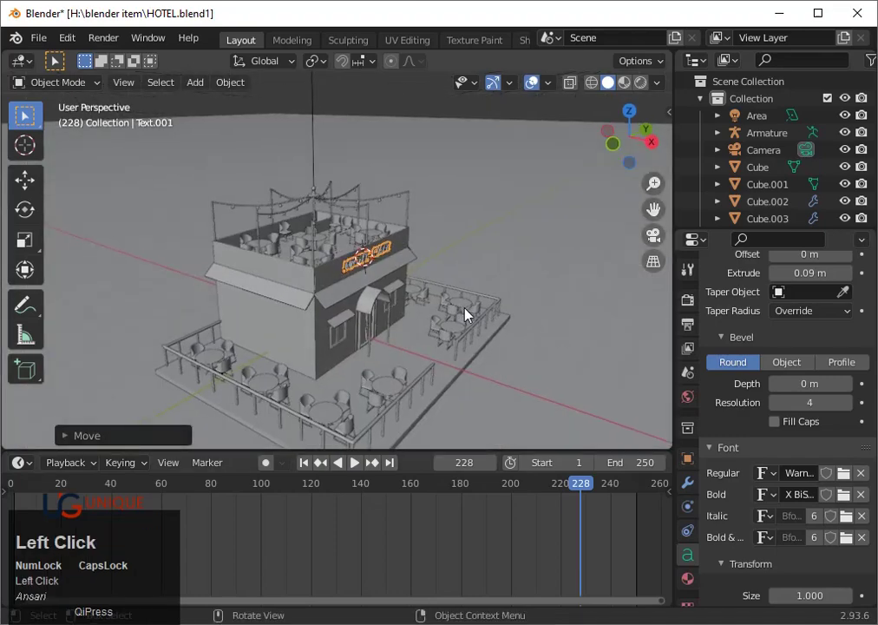
scroll(up, 3)
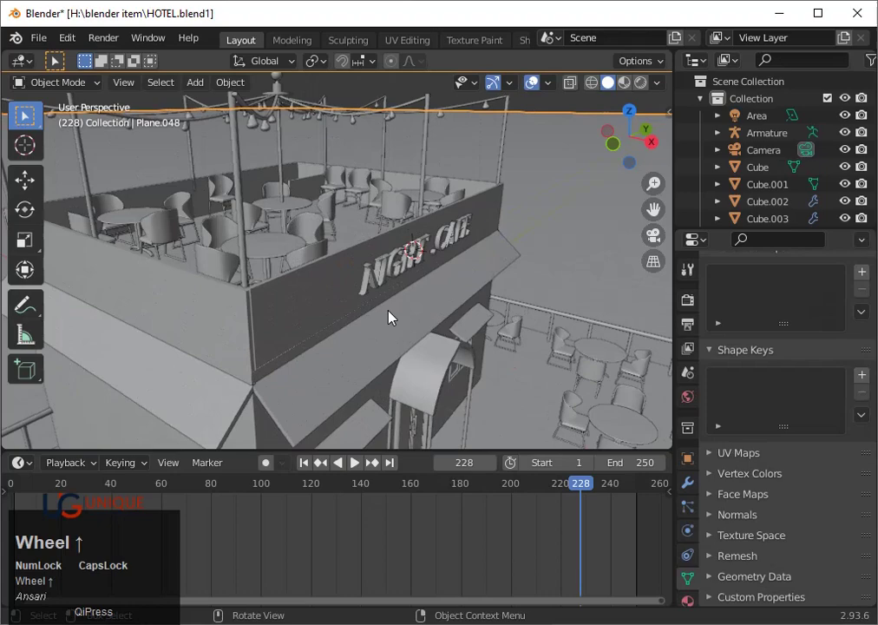
click(373, 283)
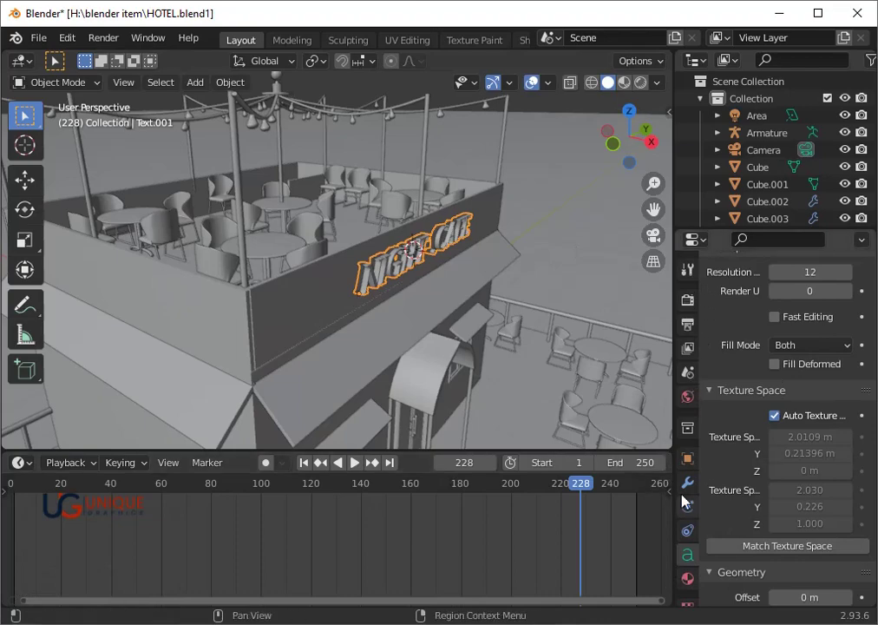
- Look at the lettering's material and shading workspace, then save the hotel scene file
click(702, 583)
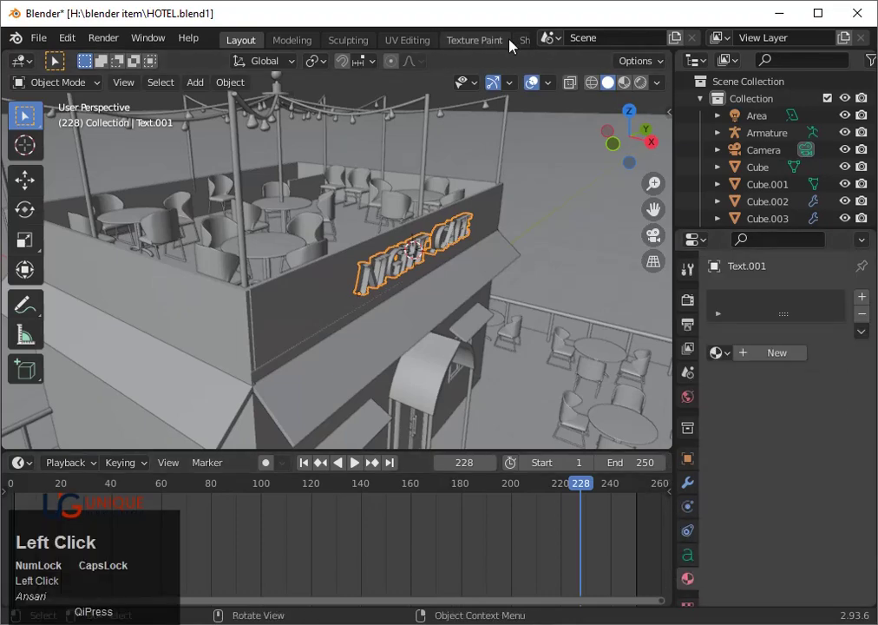
click(527, 46)
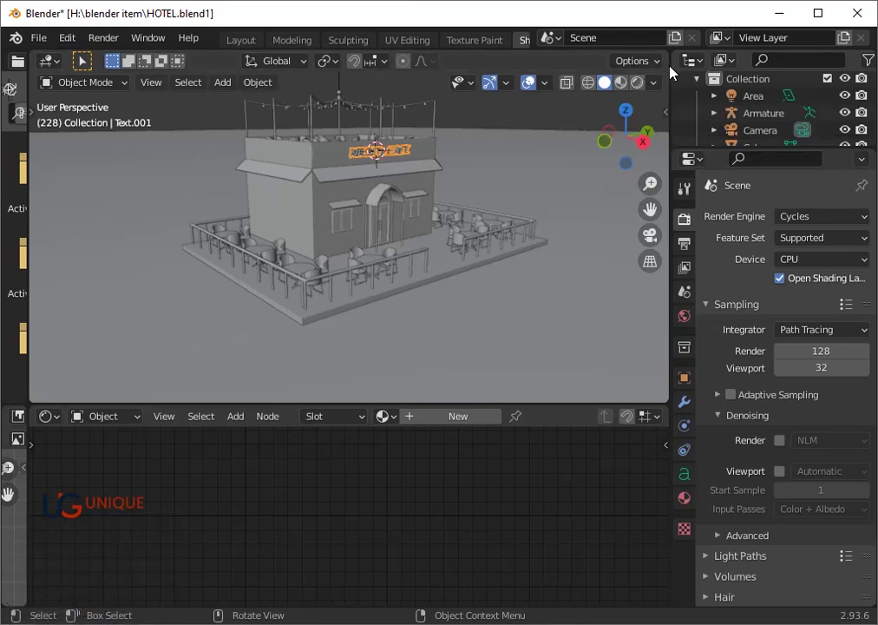
click(637, 84)
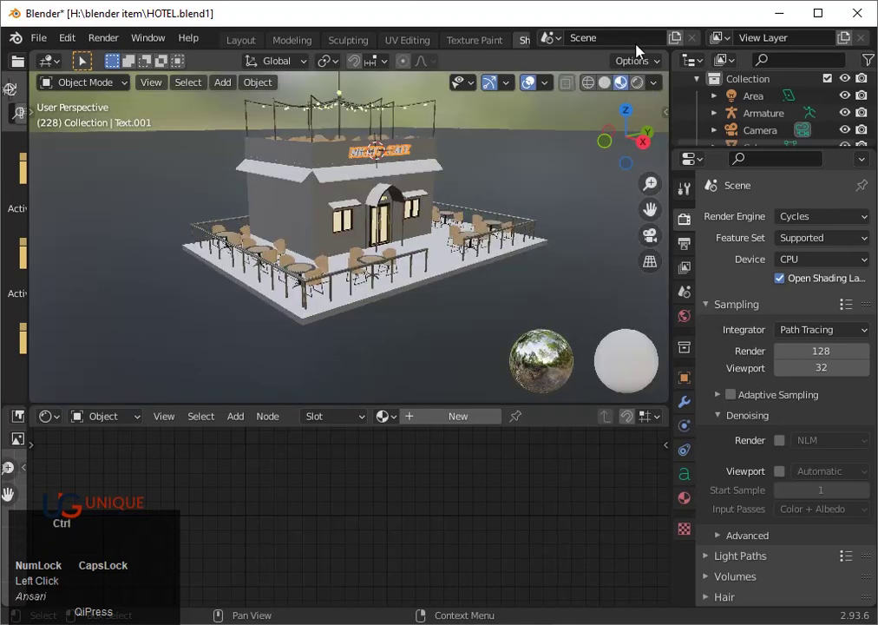
key(ctrl+s)
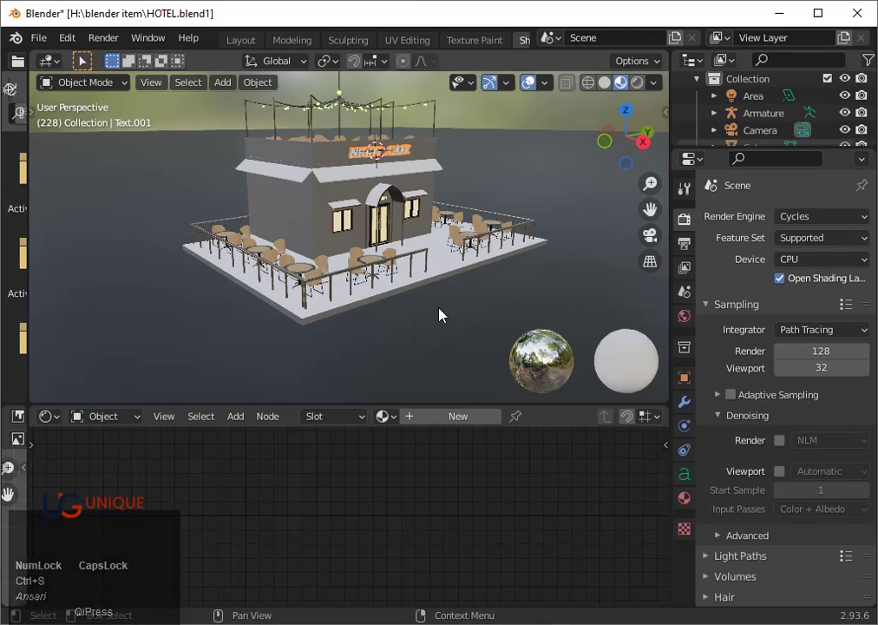
key(ctrl+s)
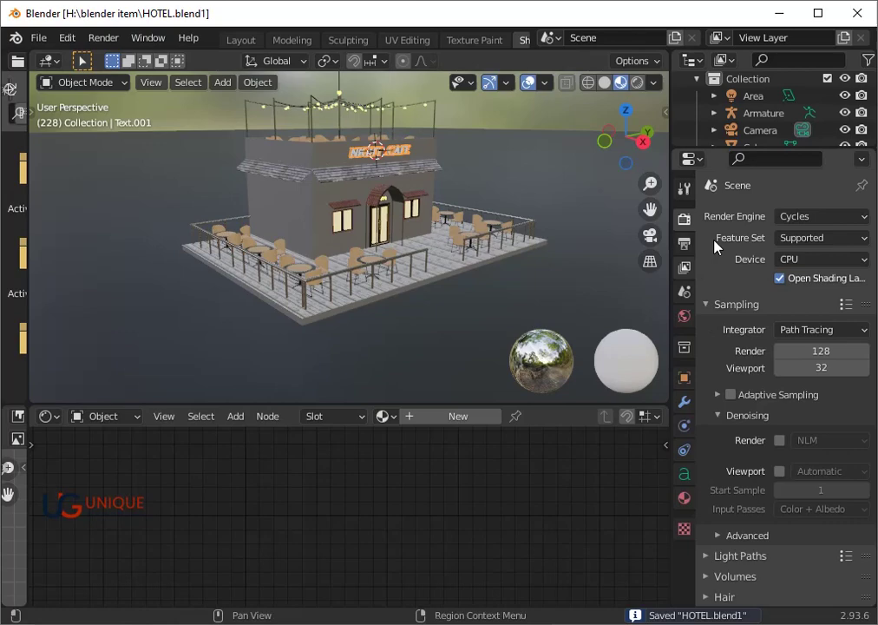
- Switch the render engine from Cycles to Eevee
click(866, 226)
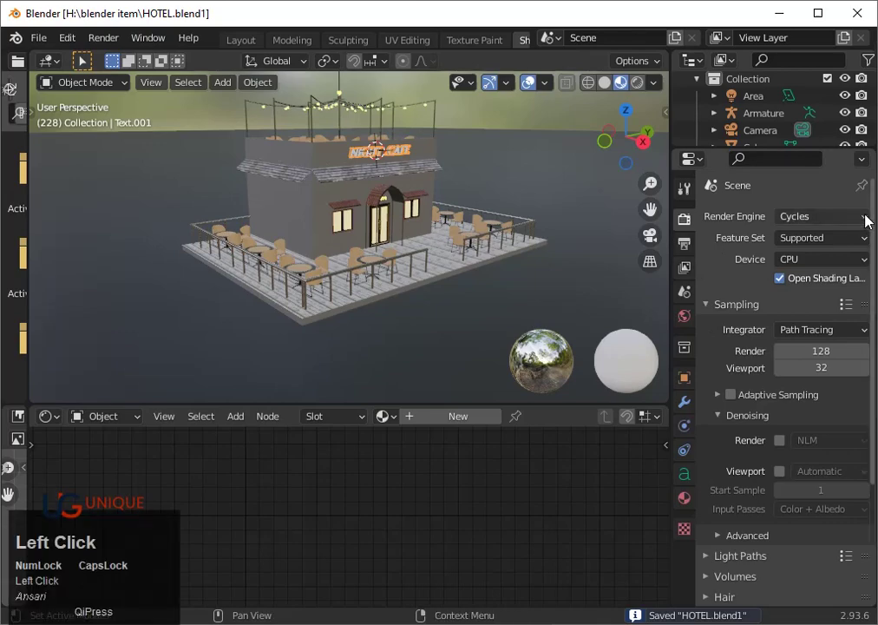
click(799, 239)
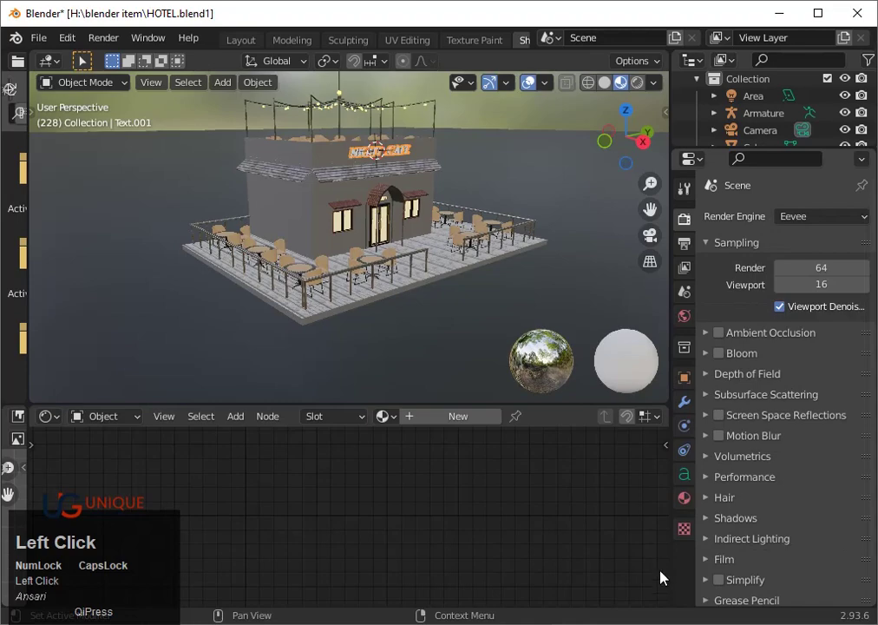
- Create a new material for Text.001 with an Emission shader as its surface
click(694, 504)
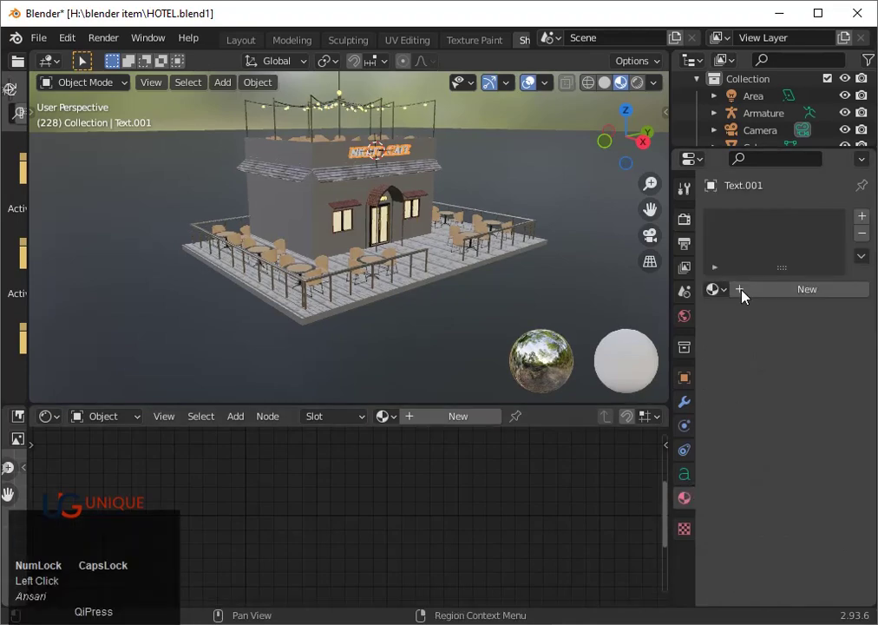
click(804, 295)
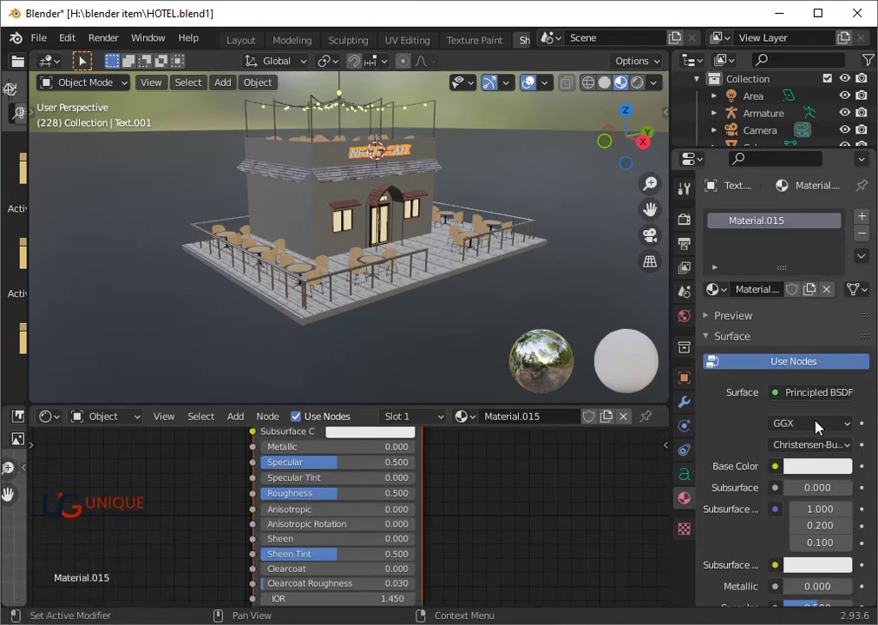
click(860, 431)
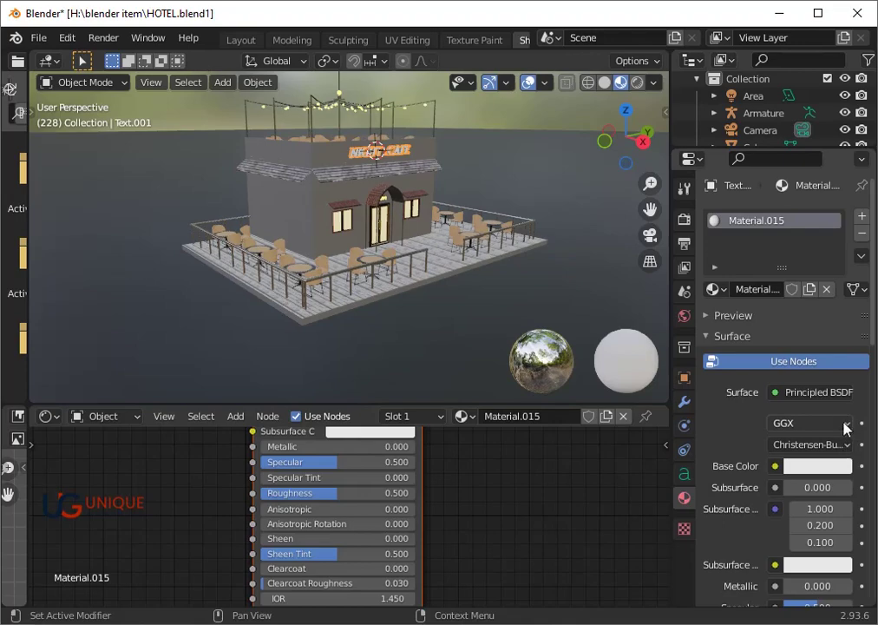
click(846, 392)
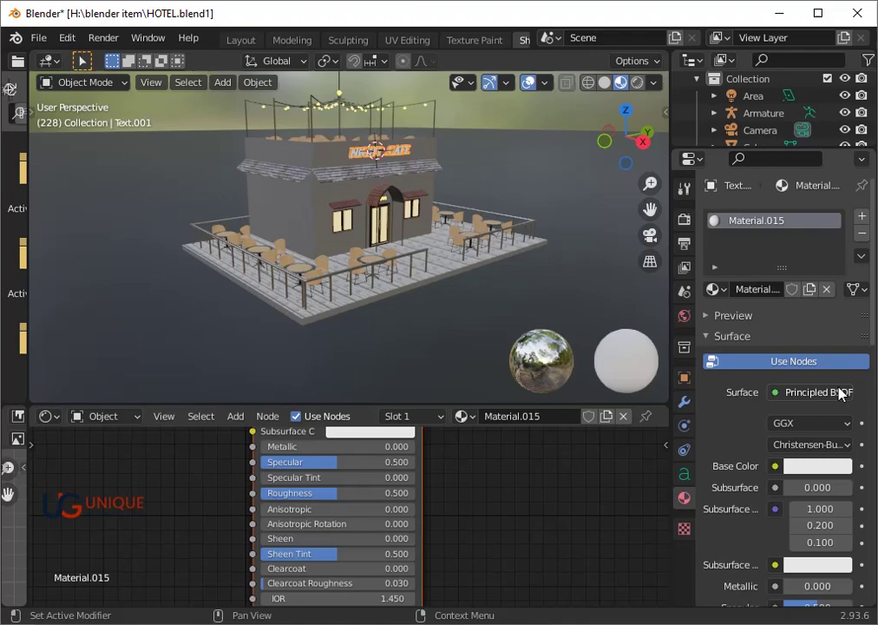
click(808, 396)
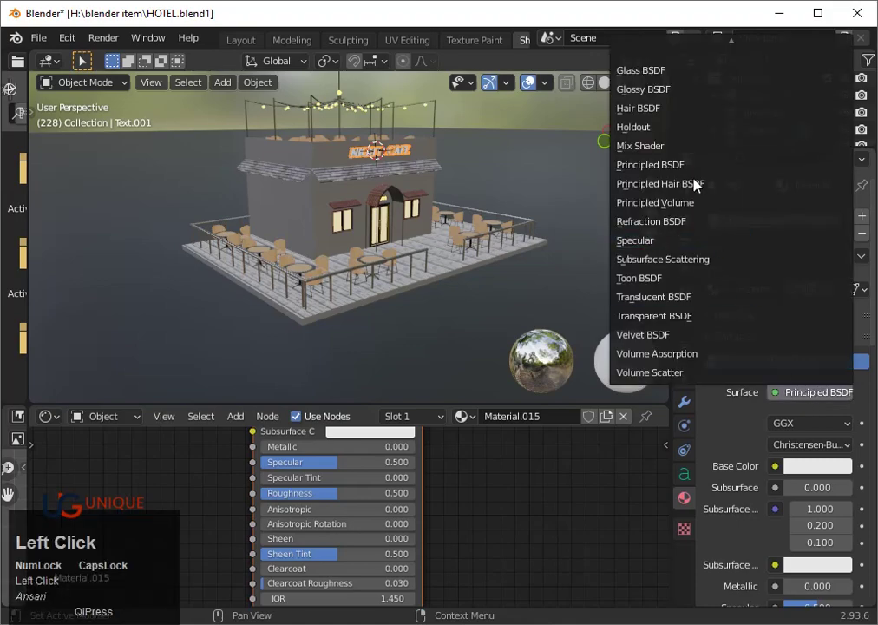
scroll(up, 3)
click(651, 113)
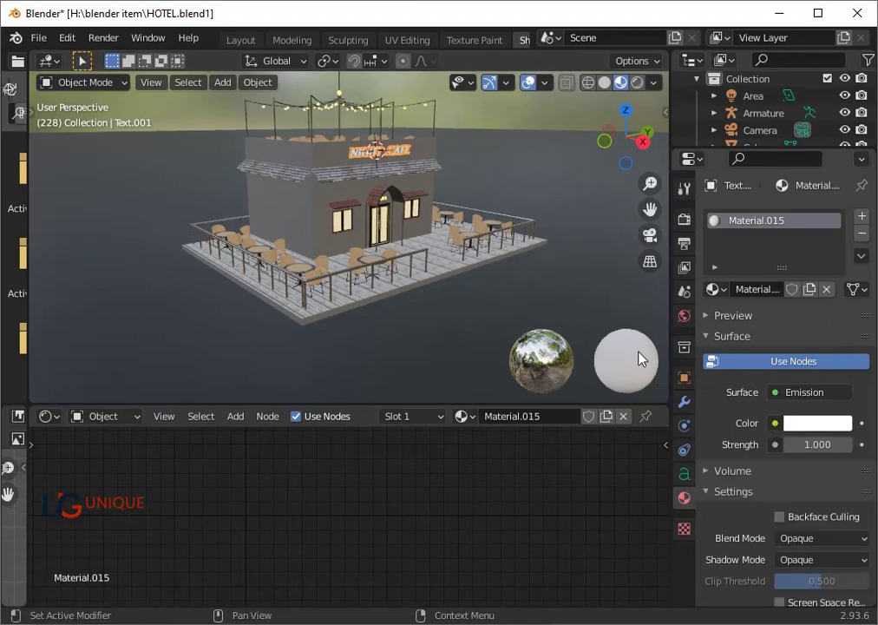
- Toggle Bloom on and off in Render Properties and return to the material settings
click(686, 224)
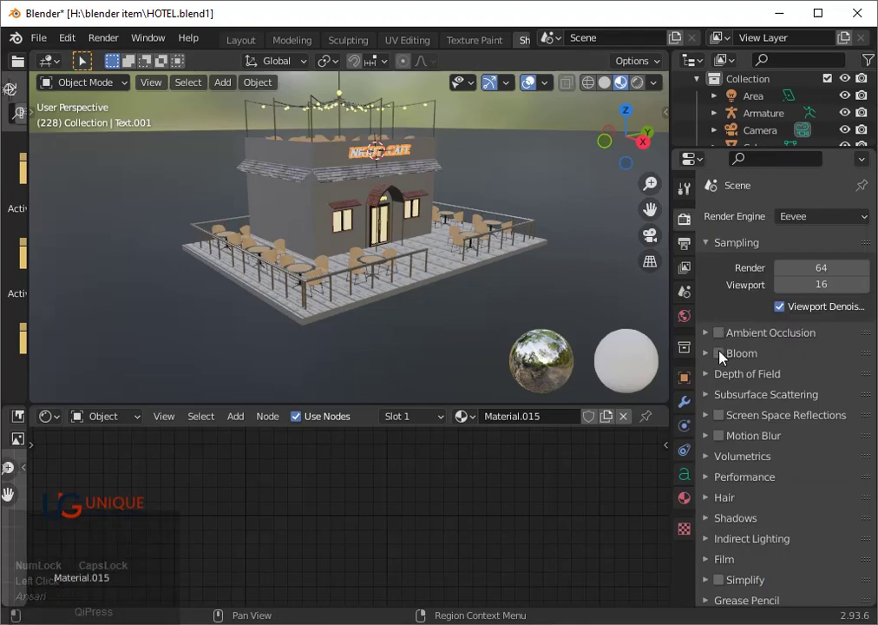
click(725, 359)
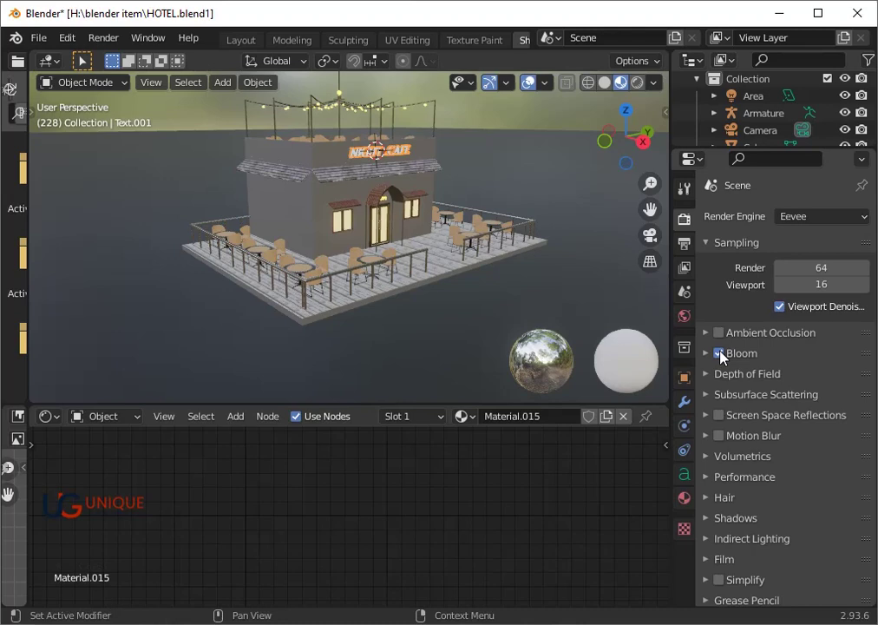
click(726, 358)
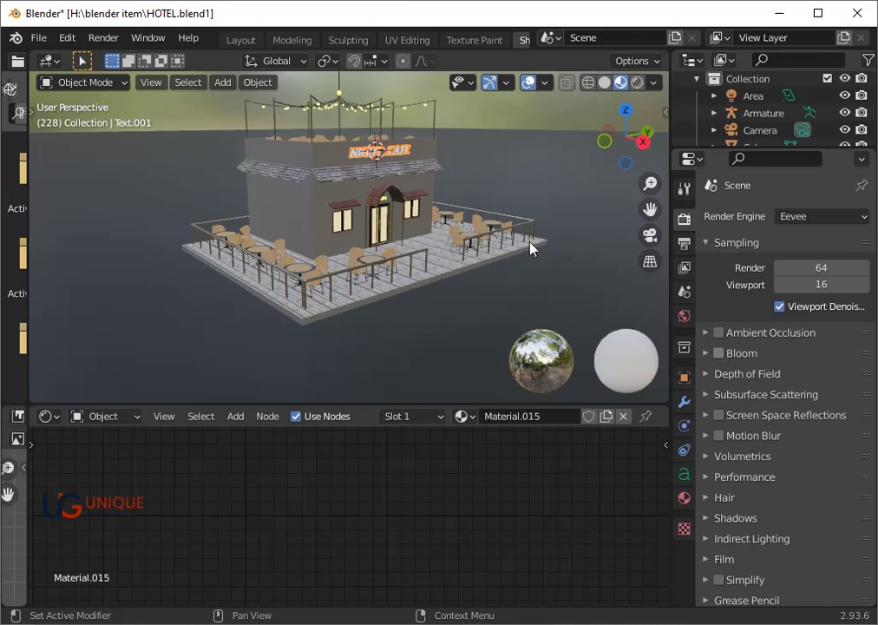
click(691, 503)
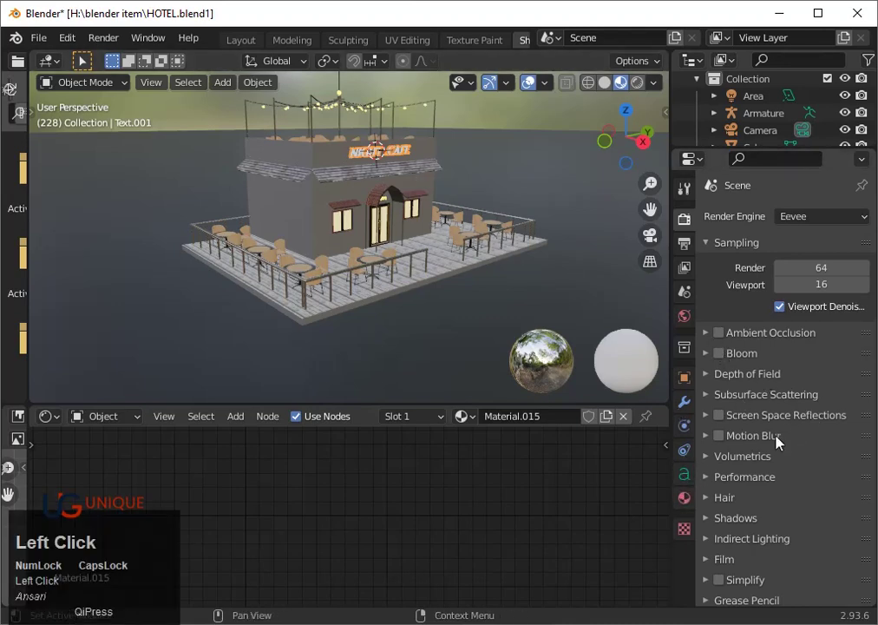
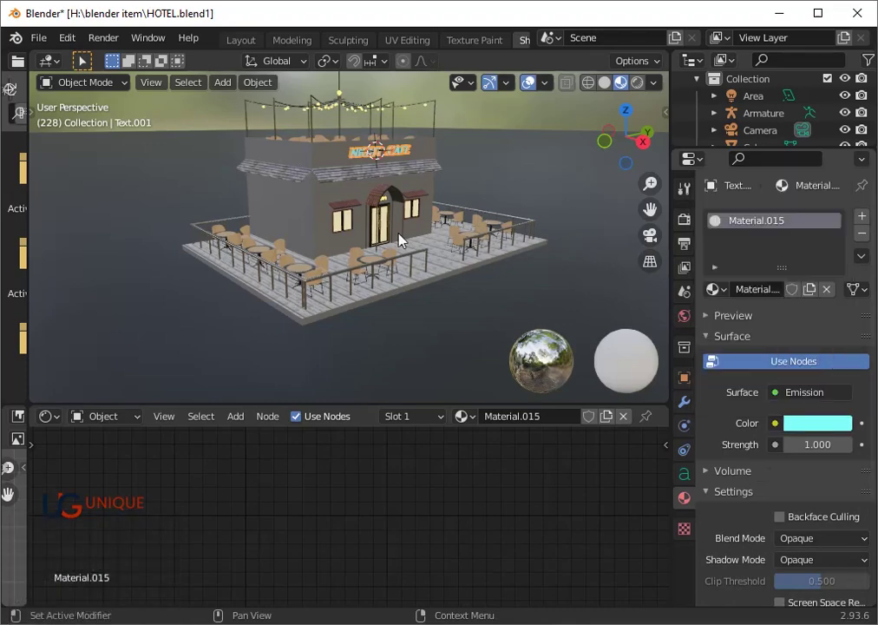
- Frame the sign text and set its cyan Emission strength to 3
key(`)
key(3)
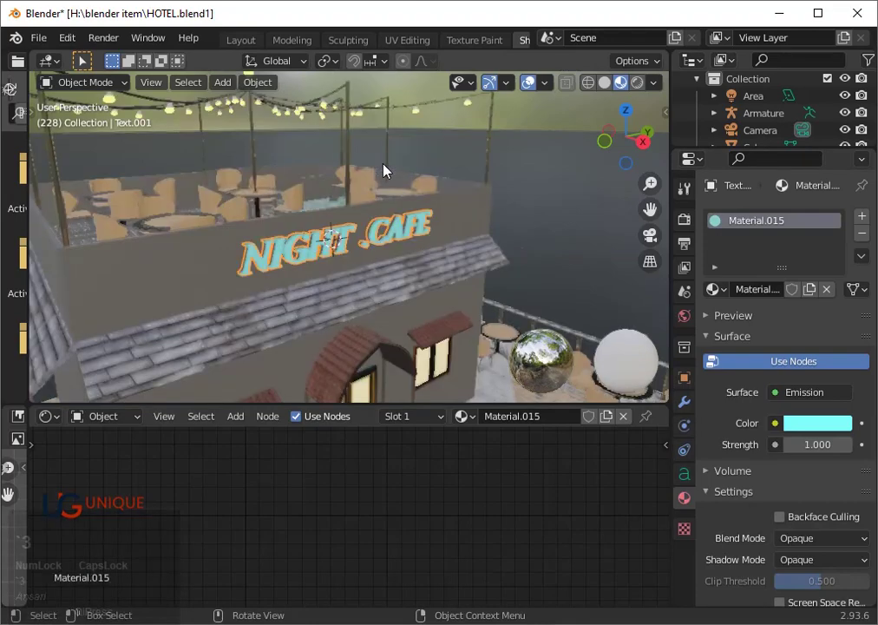
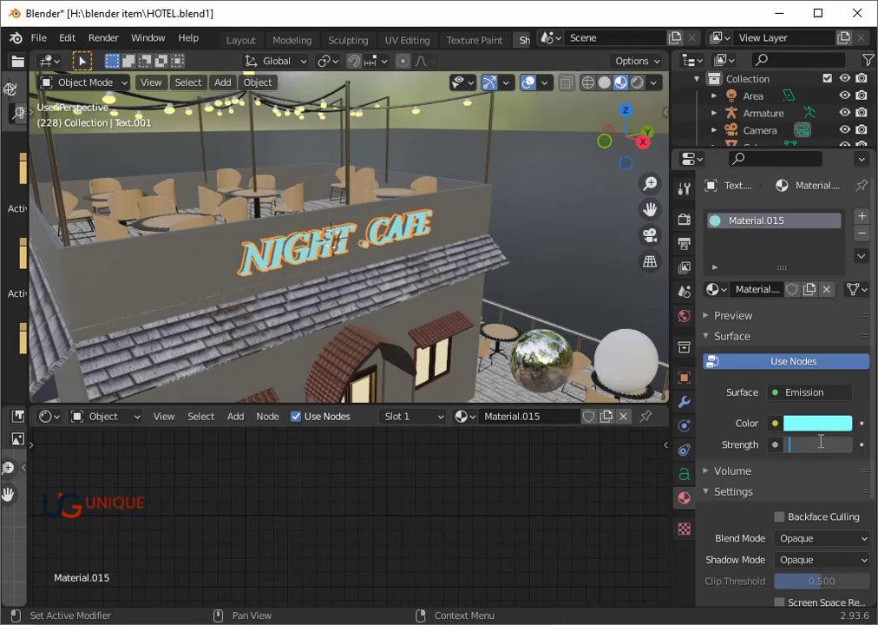
key(3)
key(Return)
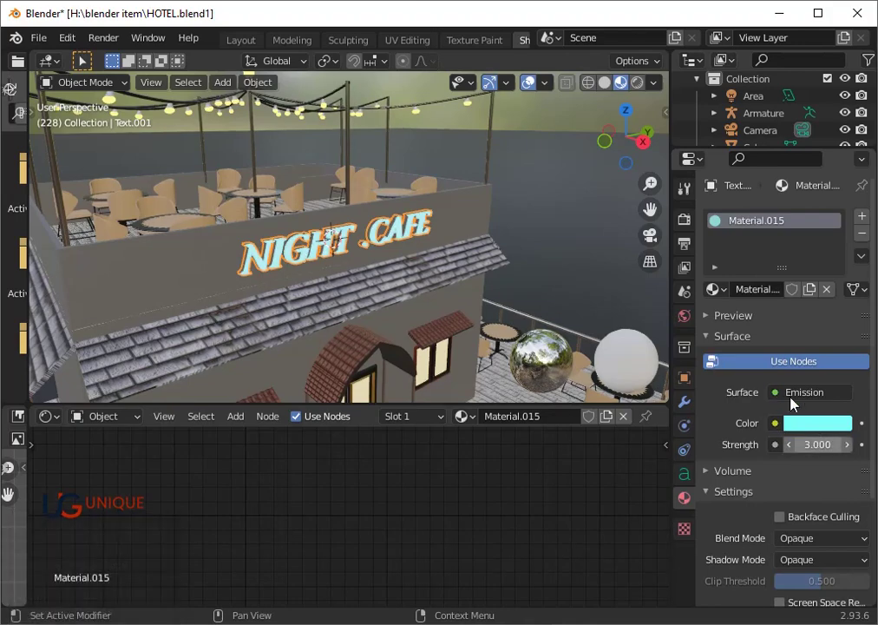
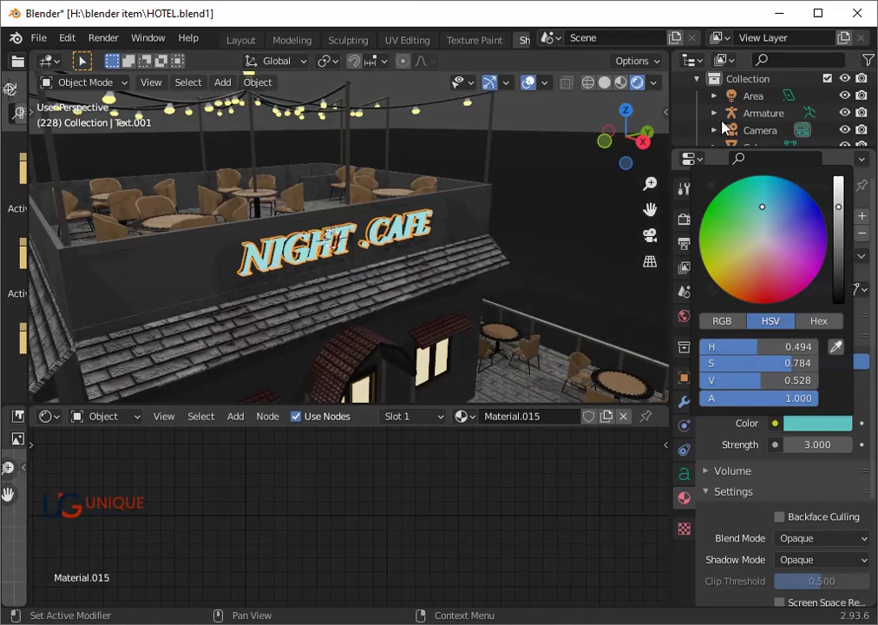
- Enable Bloom in Eevee's render settings so the sign and windows glow softly
click(688, 225)
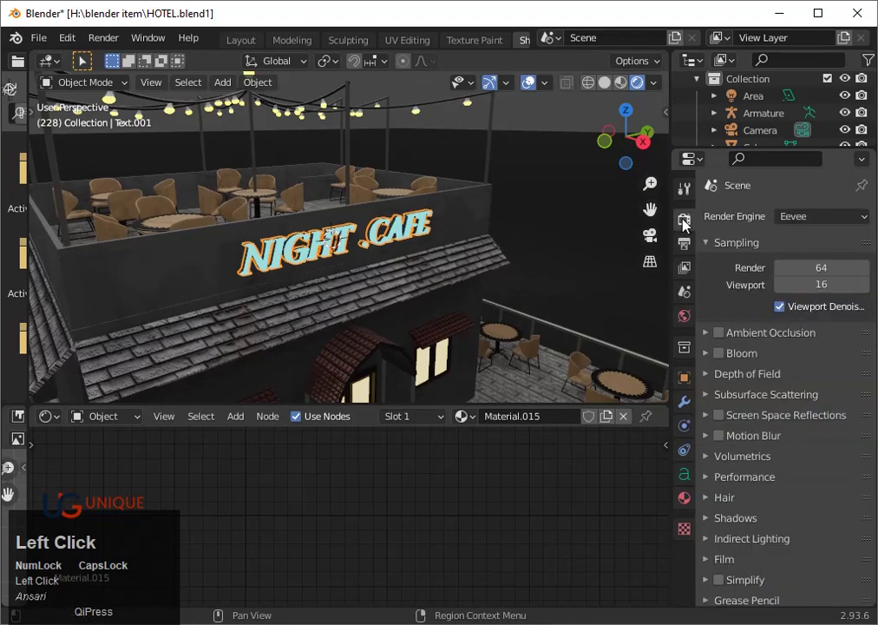
click(816, 223)
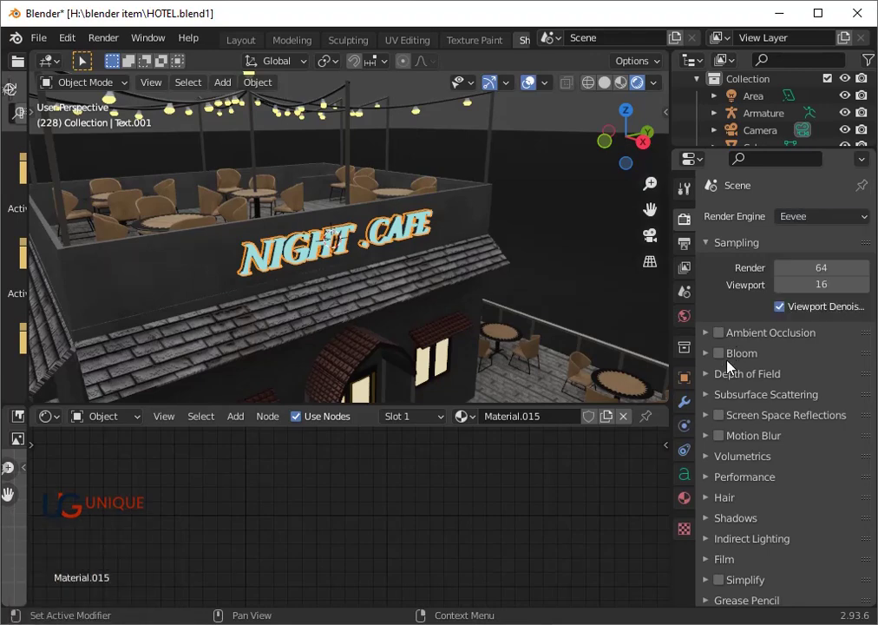
click(724, 359)
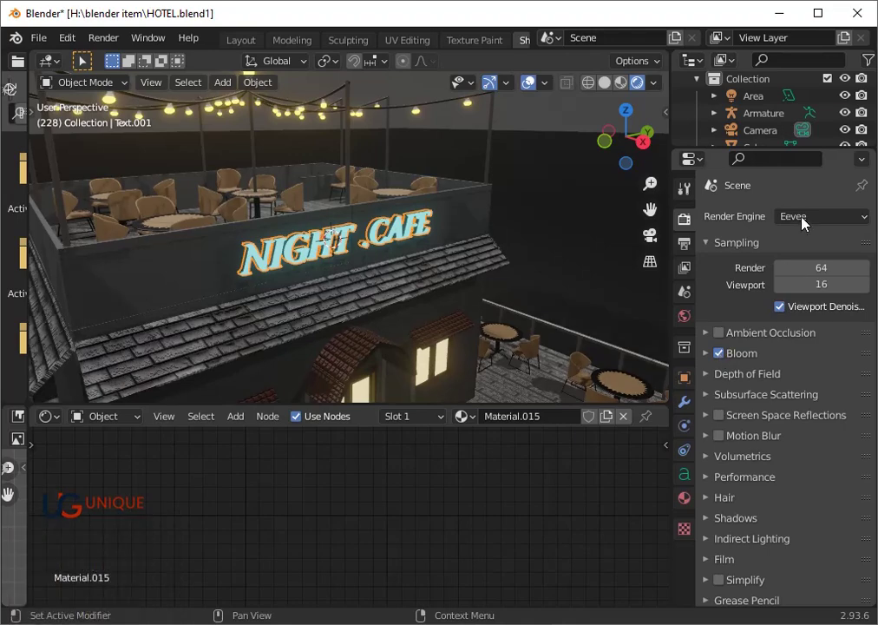
click(807, 223)
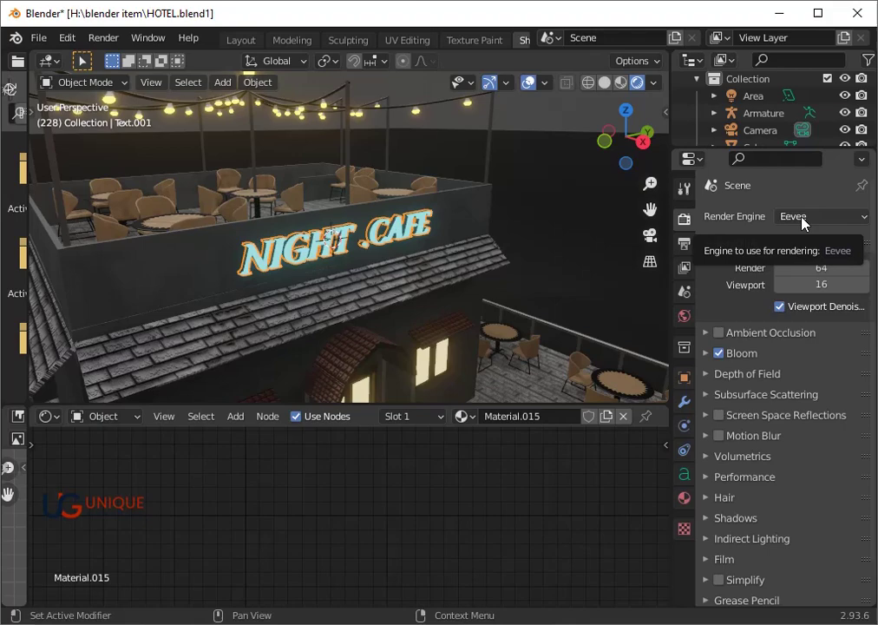
click(807, 223)
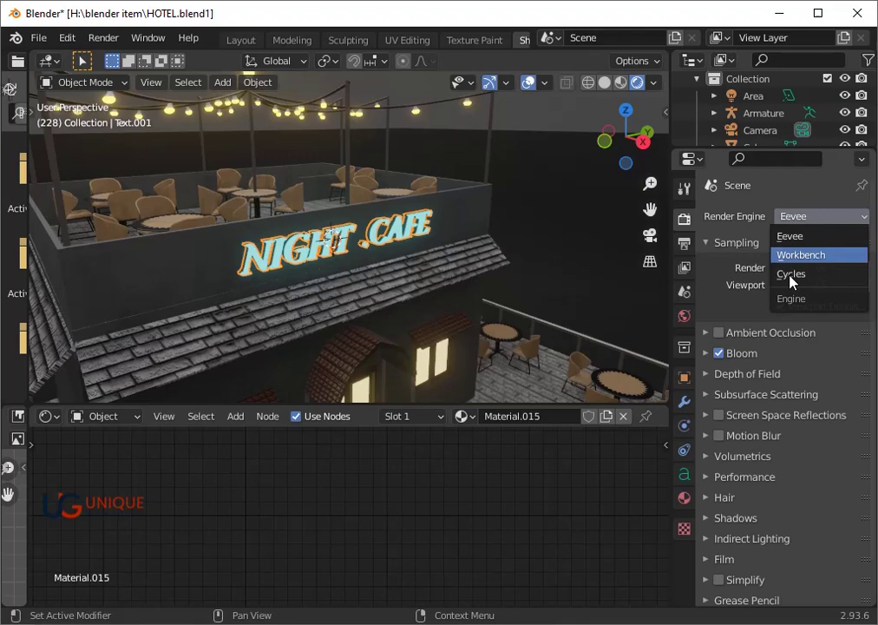
- Switch the render engine to Cycles and select the area light above the cafe
click(795, 281)
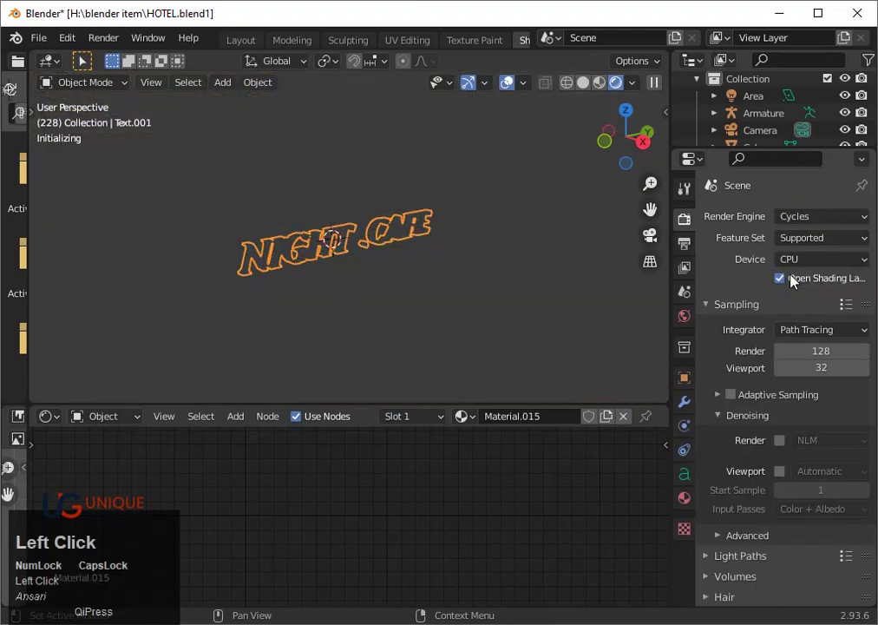
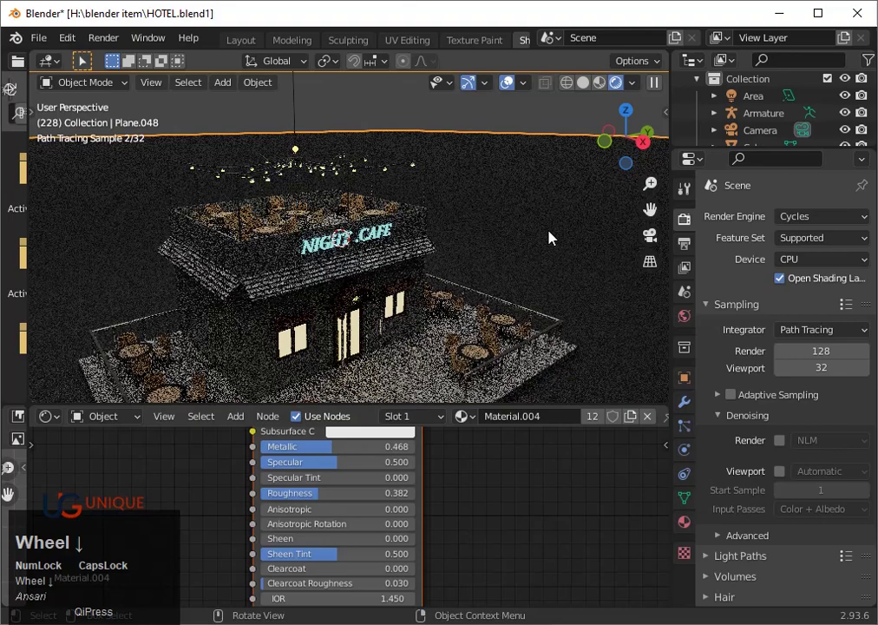
scroll(down, 3)
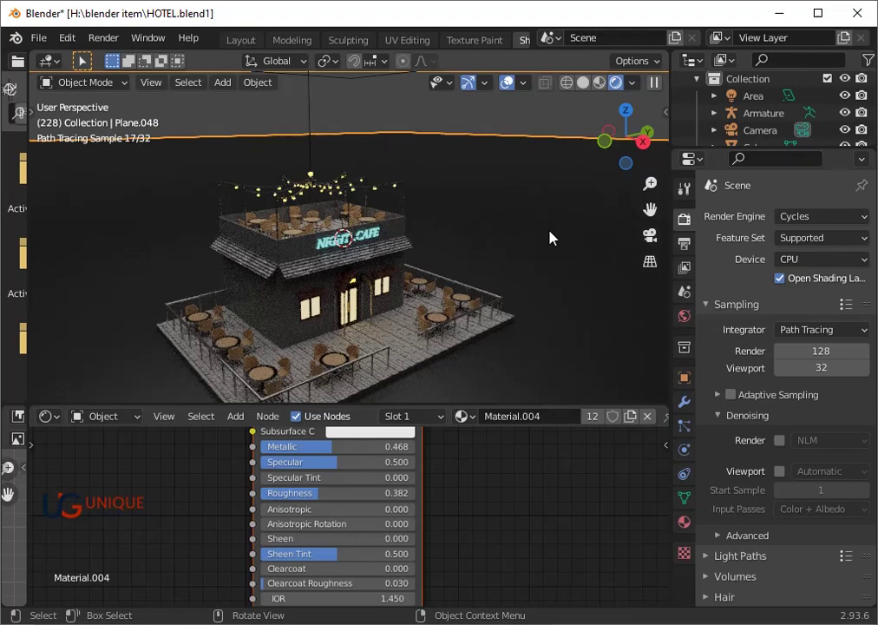
scroll(down, 3)
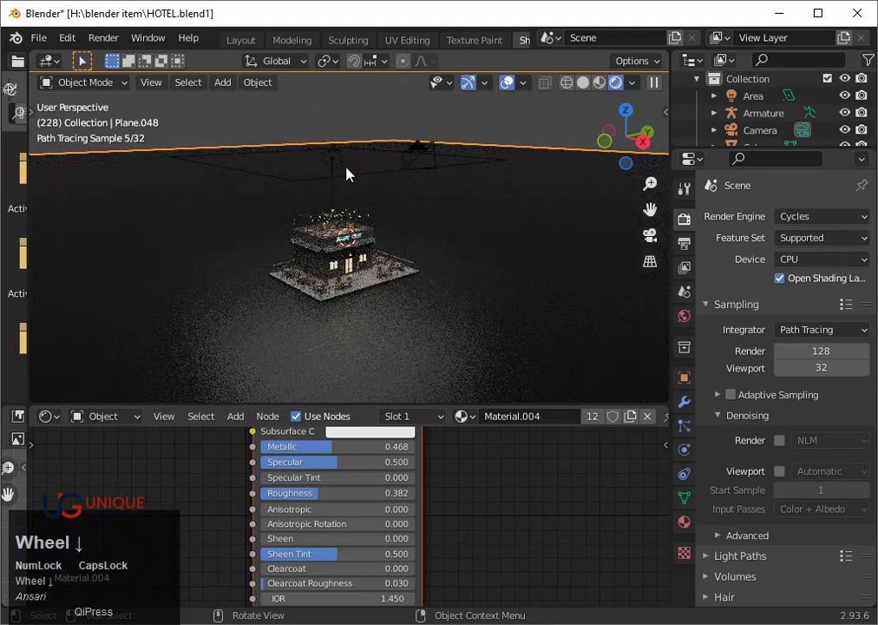
click(345, 170)
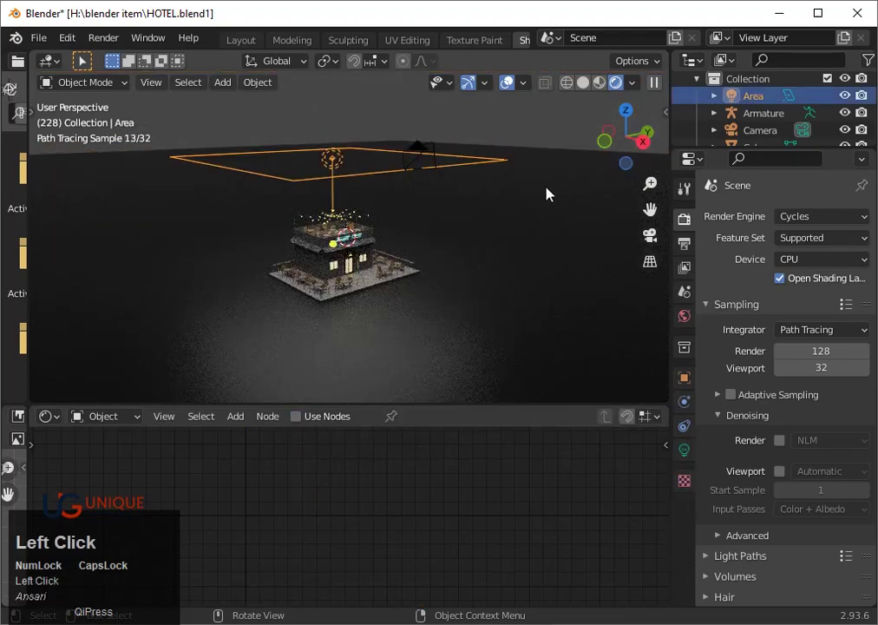
- Duplicate the overhead area light and tilt the copy to shine on the cafe from one side
click(643, 151)
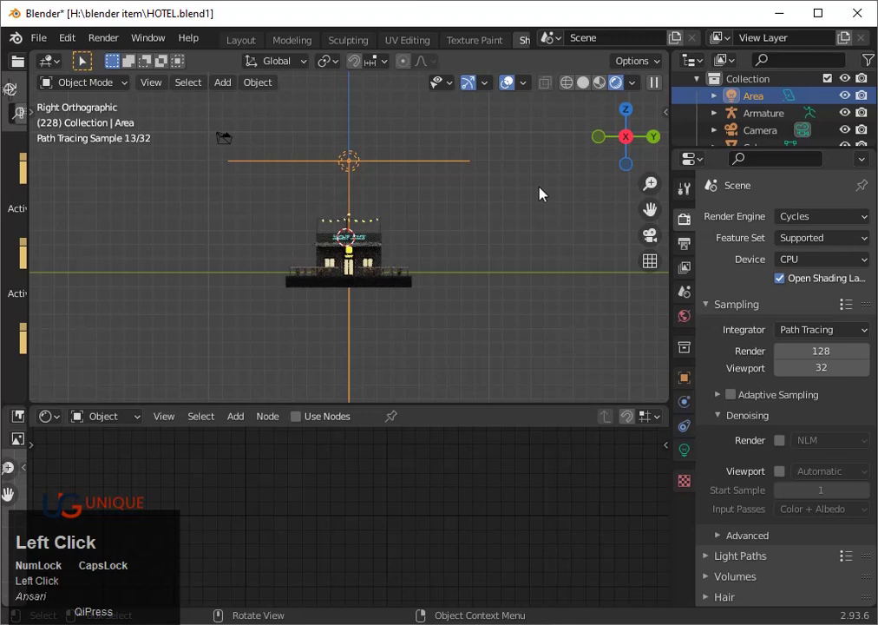
key(shift+d)
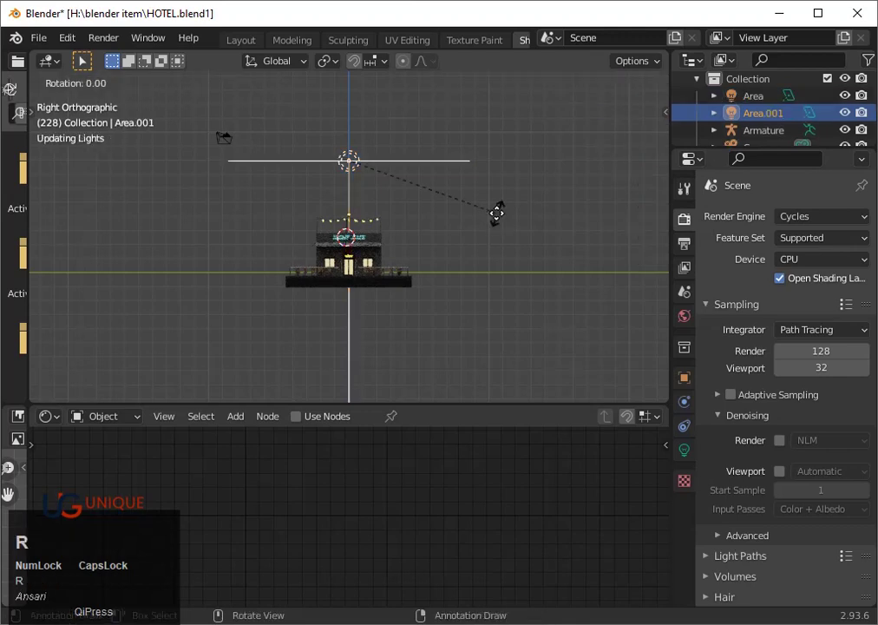
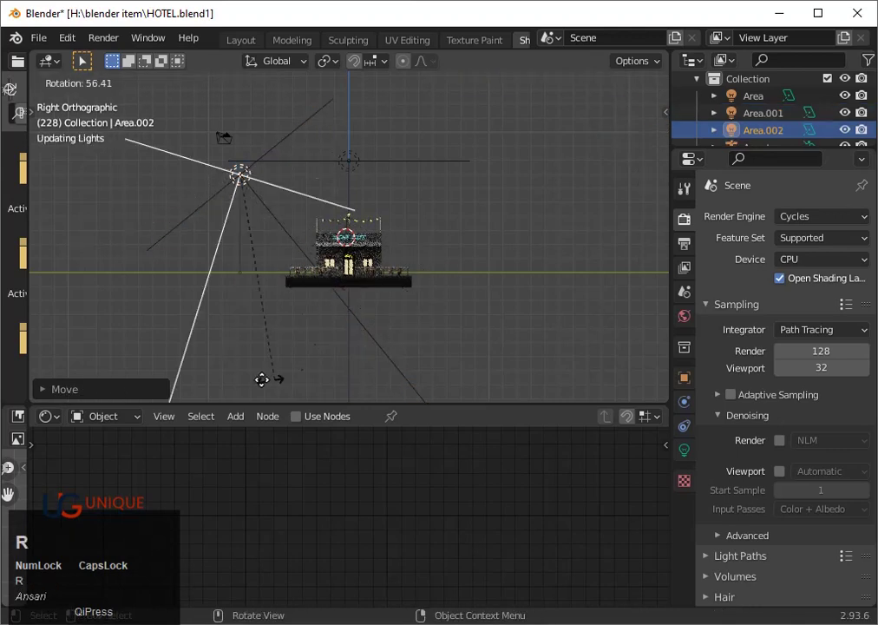
key(r)
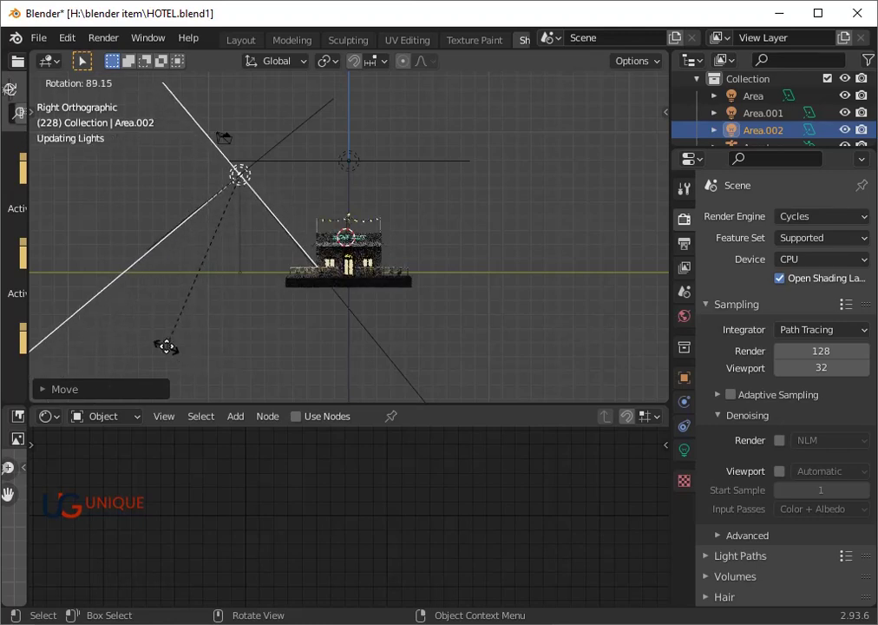
click(177, 353)
- Move the second copy, Area.002, about 17.5 m along Y to light the opposite side
key(g)
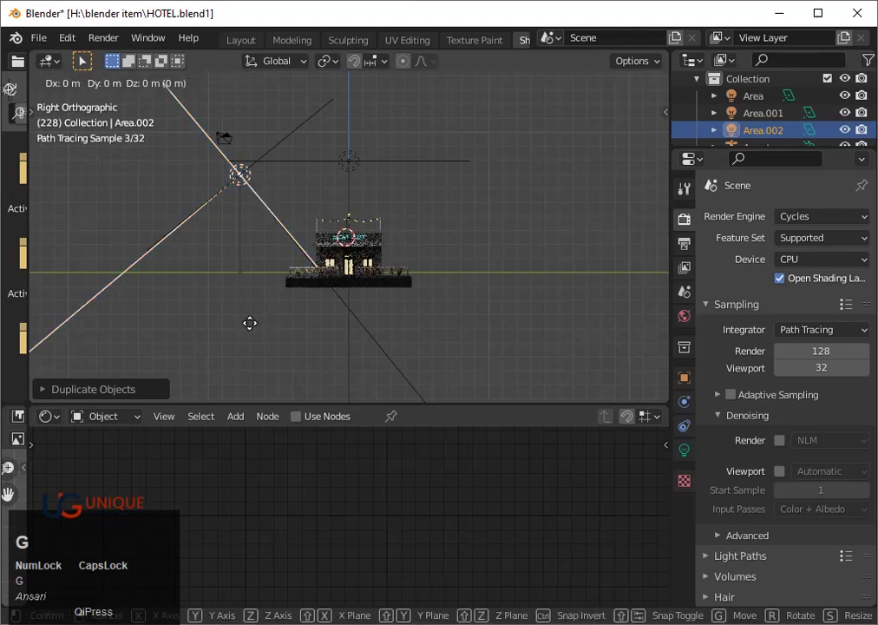
key(y)
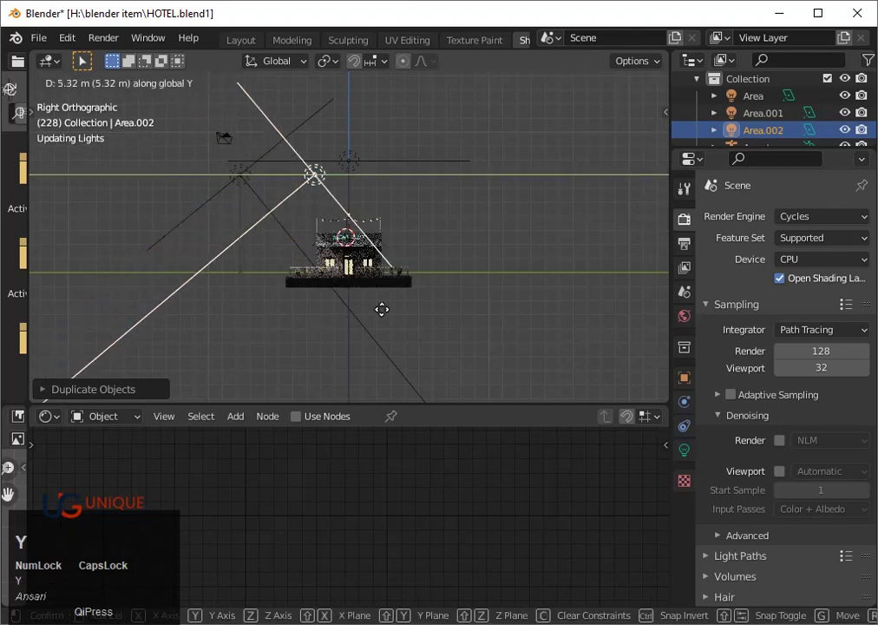
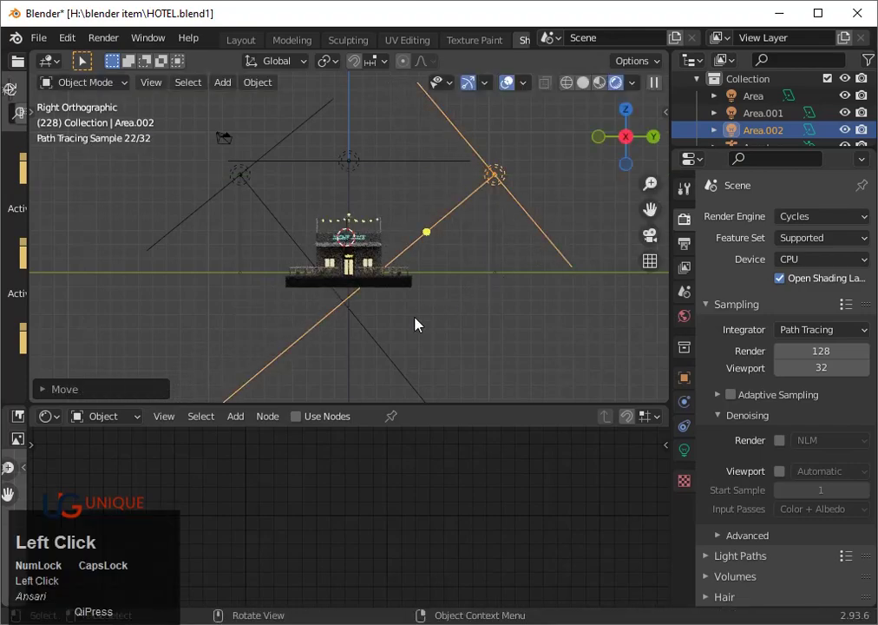
drag(427, 338, 402, 327)
scroll(up, 3)
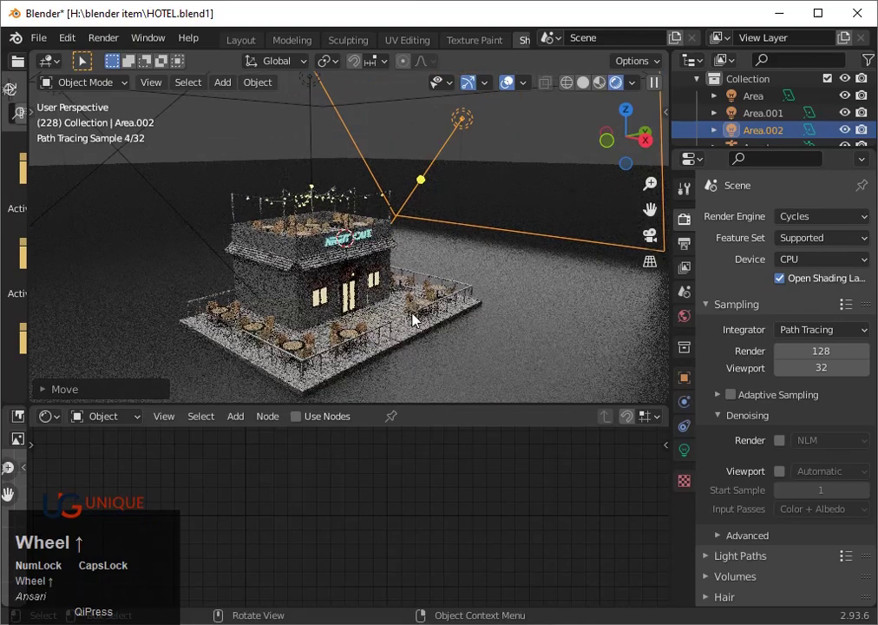
scroll(down, 3)
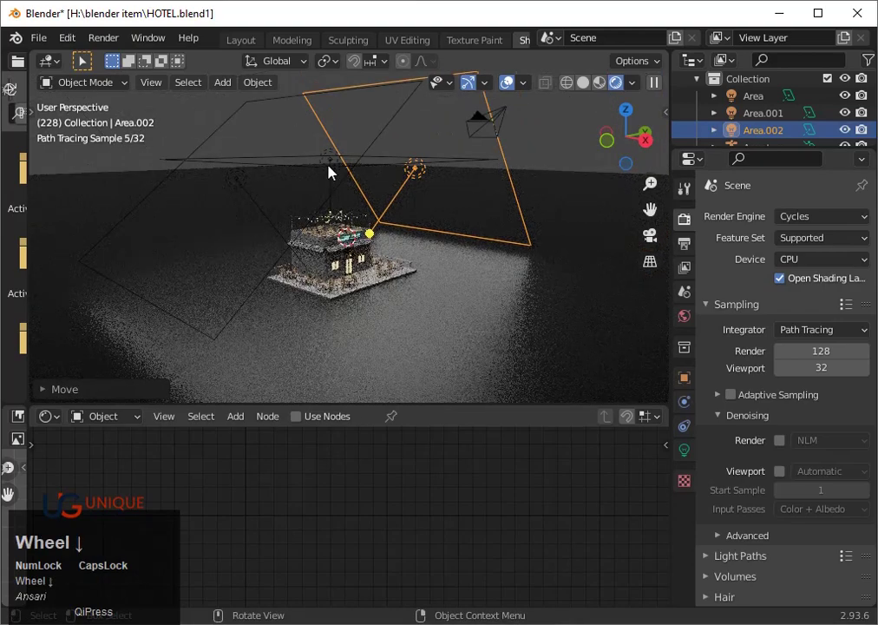
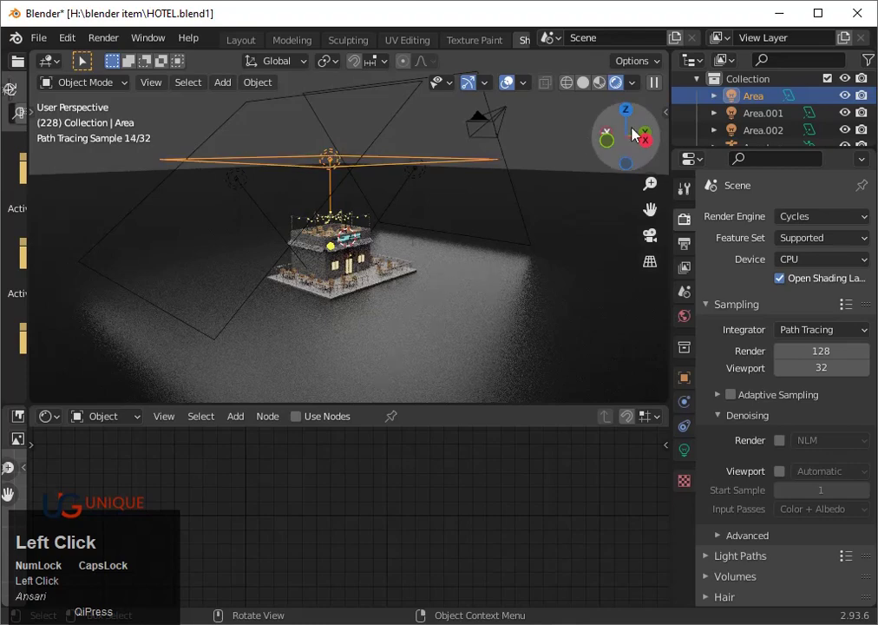
- From Front view, duplicate and tilt a fourth light, Area.003, about 7.4 m along X
click(611, 156)
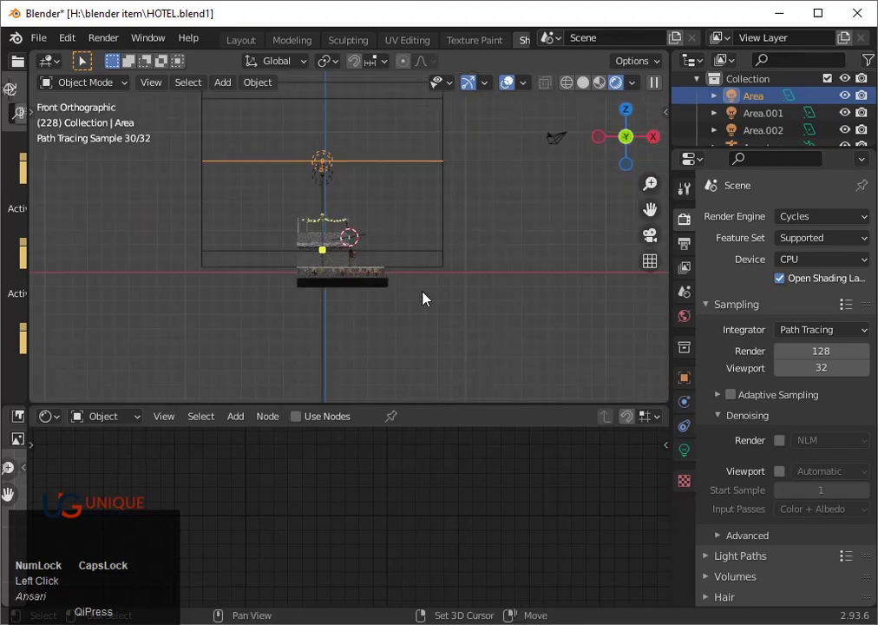
text(dr)
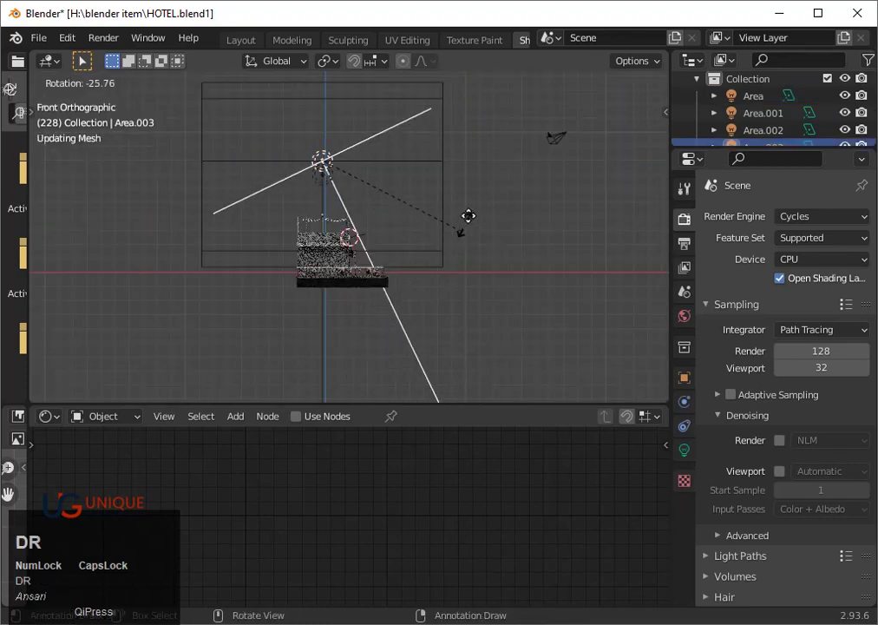
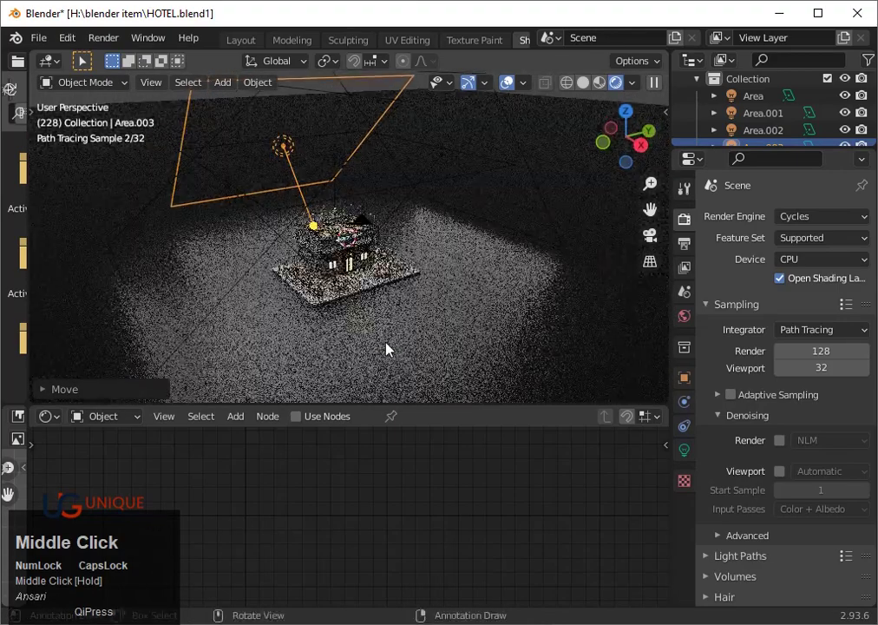
scroll(up, 3)
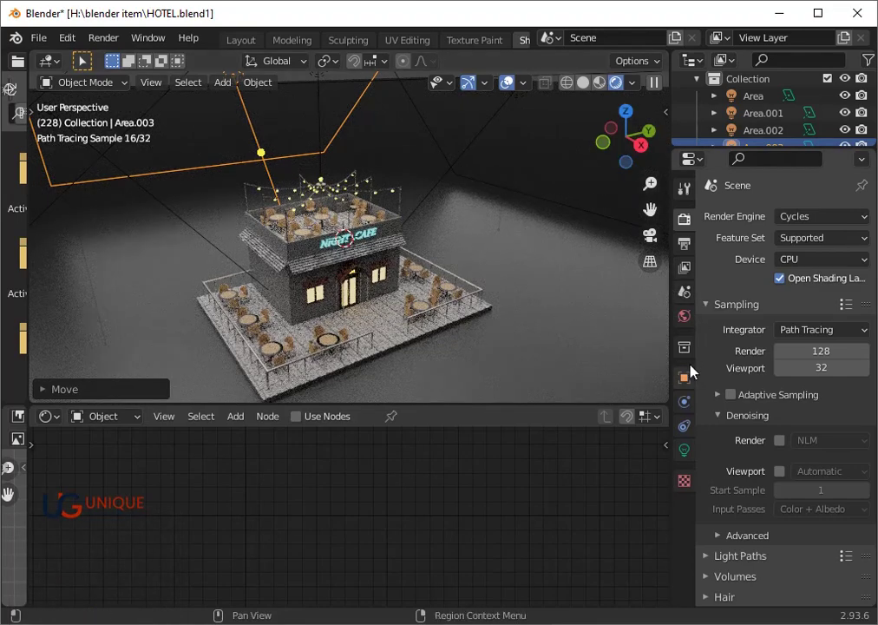
- Set Area.003 to 500 W power with a pale yellow-tinted colour in its light properties
click(693, 459)
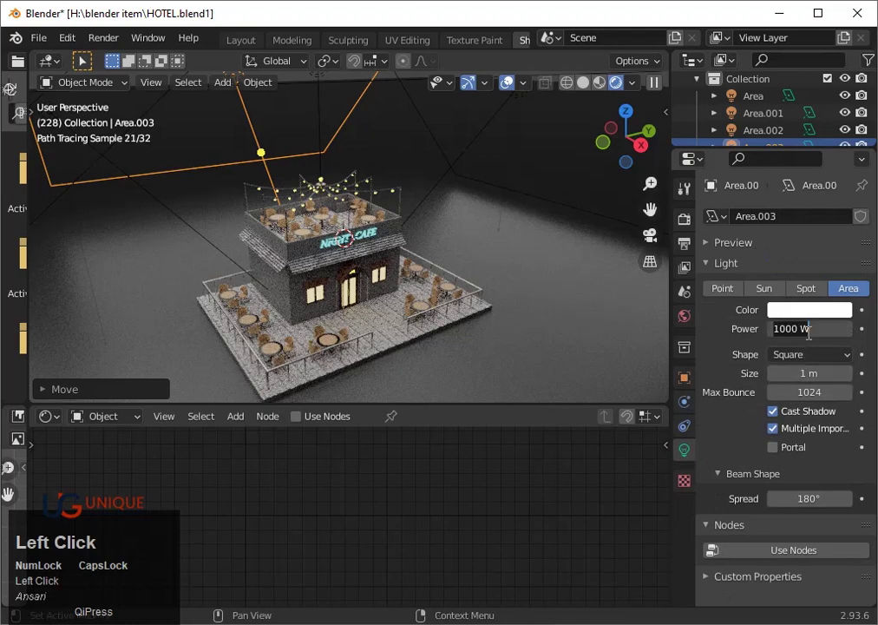
key(5)
text(500)
key(Return)
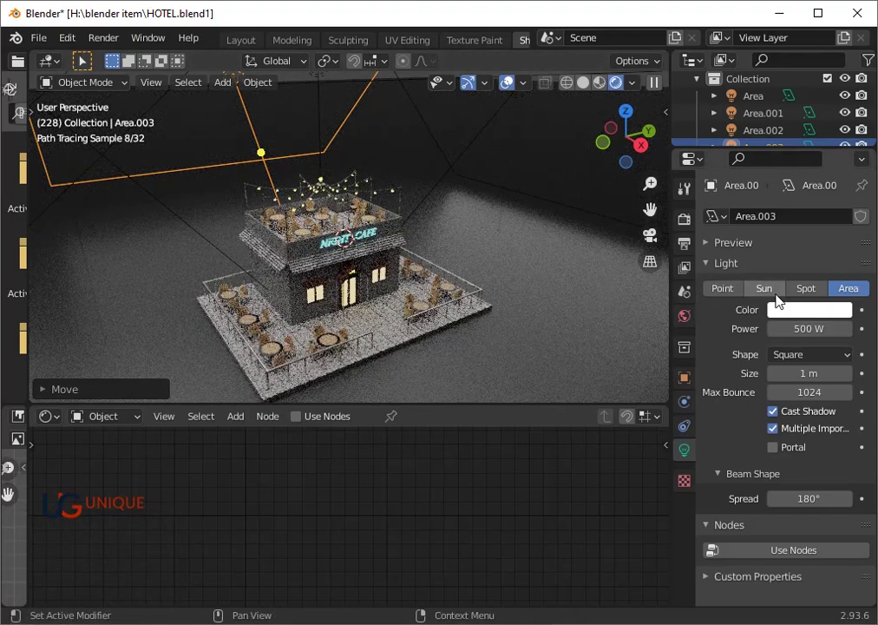
click(786, 314)
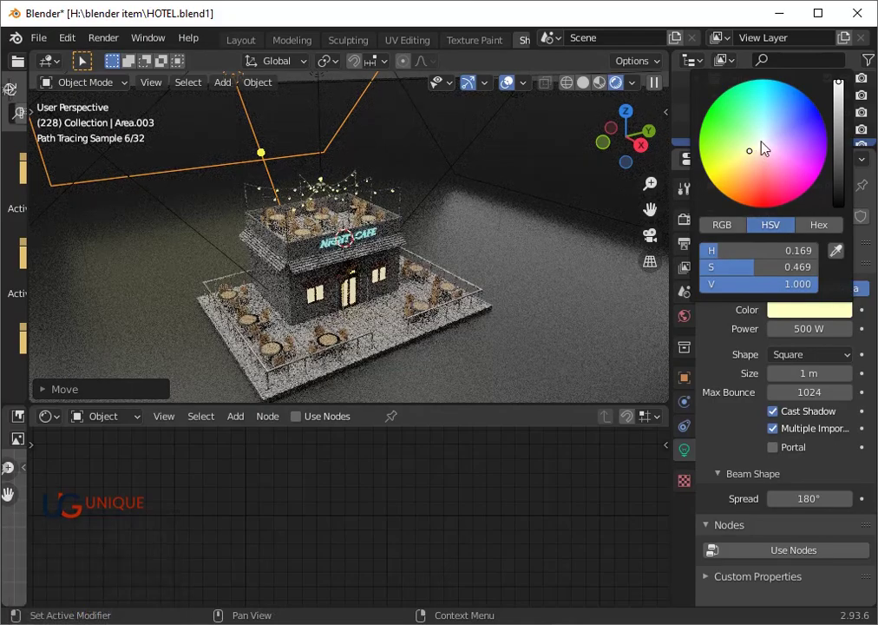
click(772, 147)
scroll(down, 3)
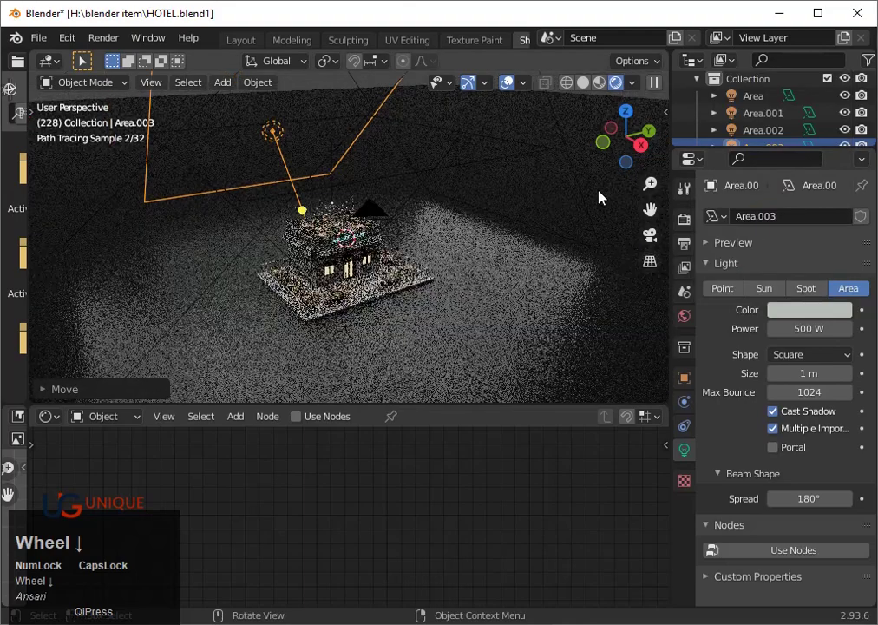
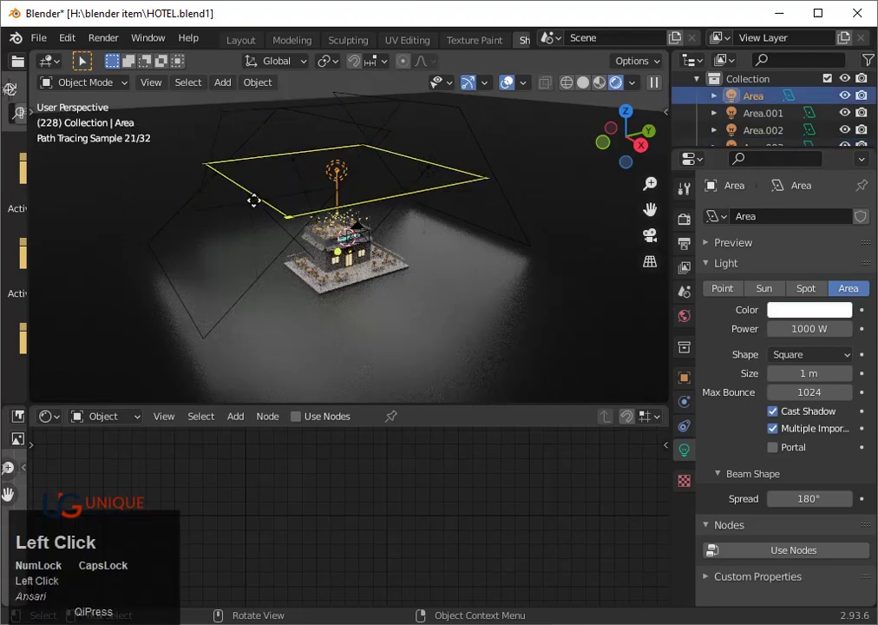
- Set Area.001 and Area.002 to 500 W each, leaving the original Area at 1000 W
click(244, 221)
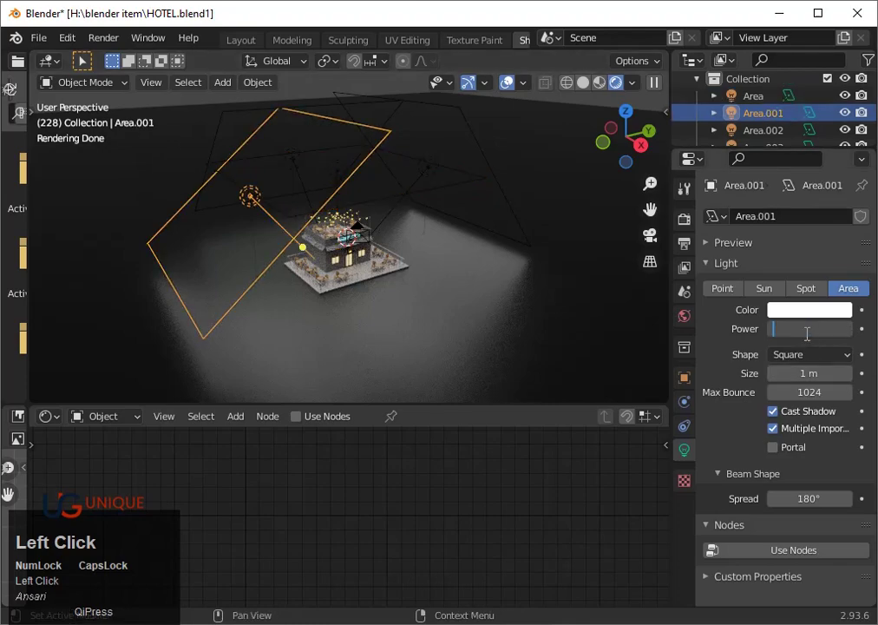
text(500)
key(Return)
click(457, 150)
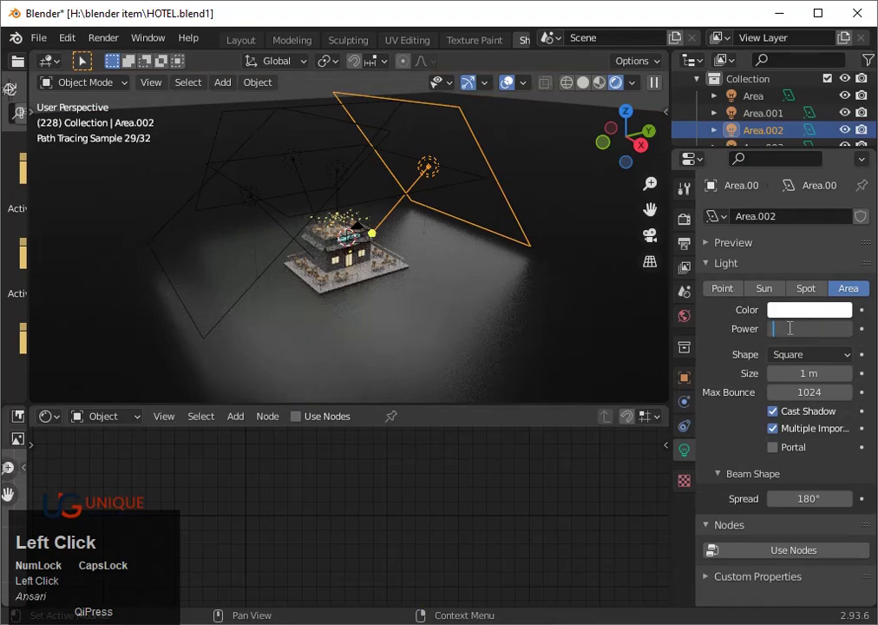
text(500)
key(Return)
- Orbit around the cafe to check the lighting and select the overhead Area light
scroll(up, 3)
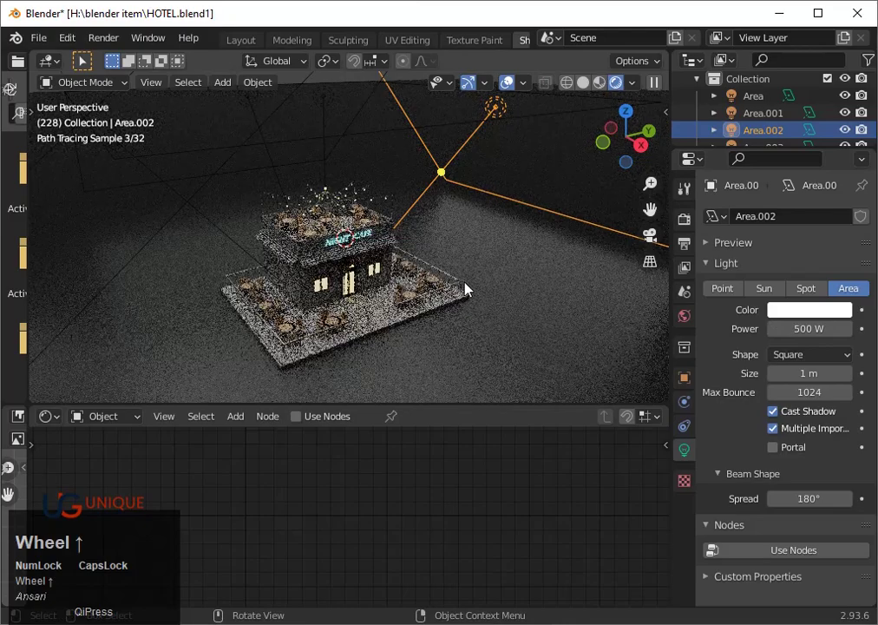
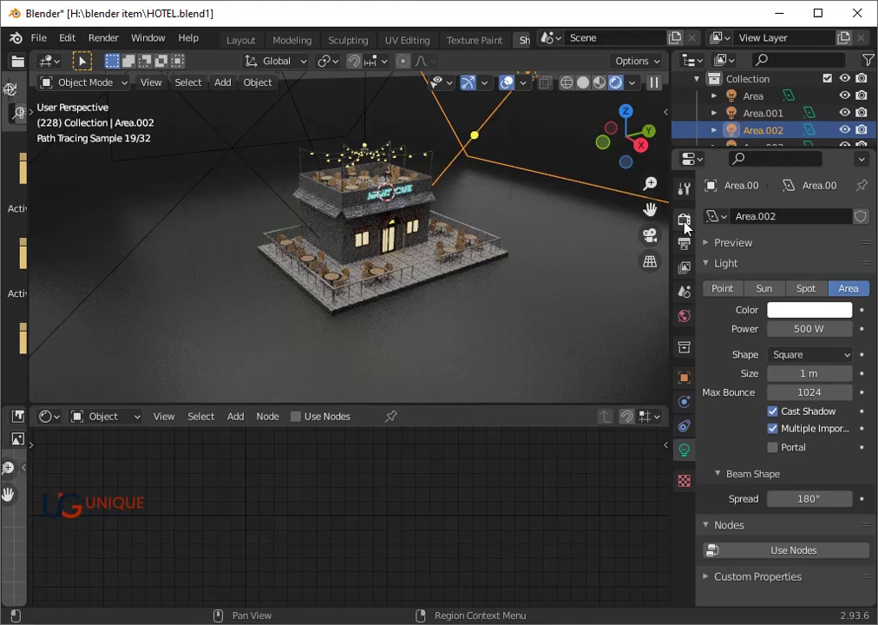
scroll(up, 3)
scroll(down, 3)
middle_click(436, 276)
scroll(up, 3)
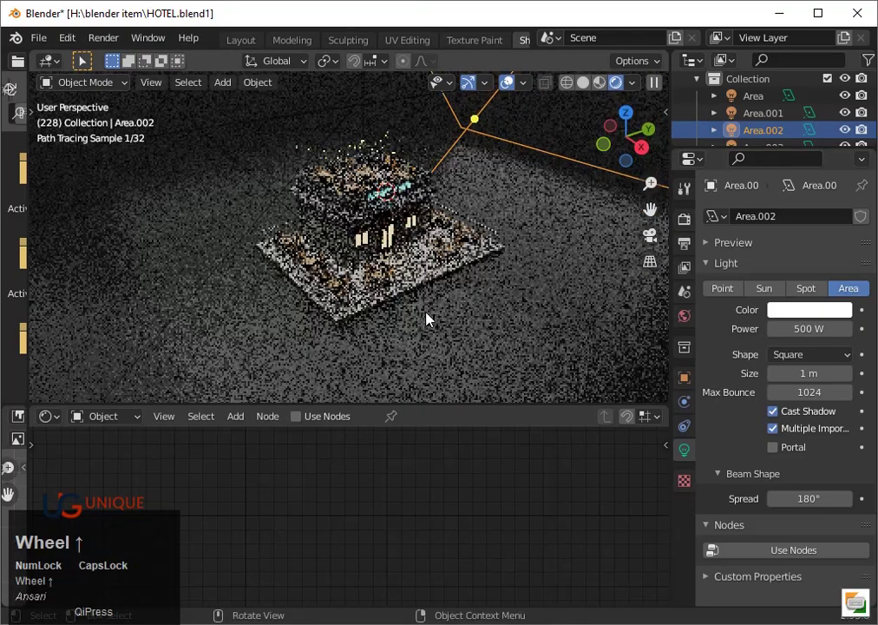
drag(460, 339, 457, 318)
scroll(down, 3)
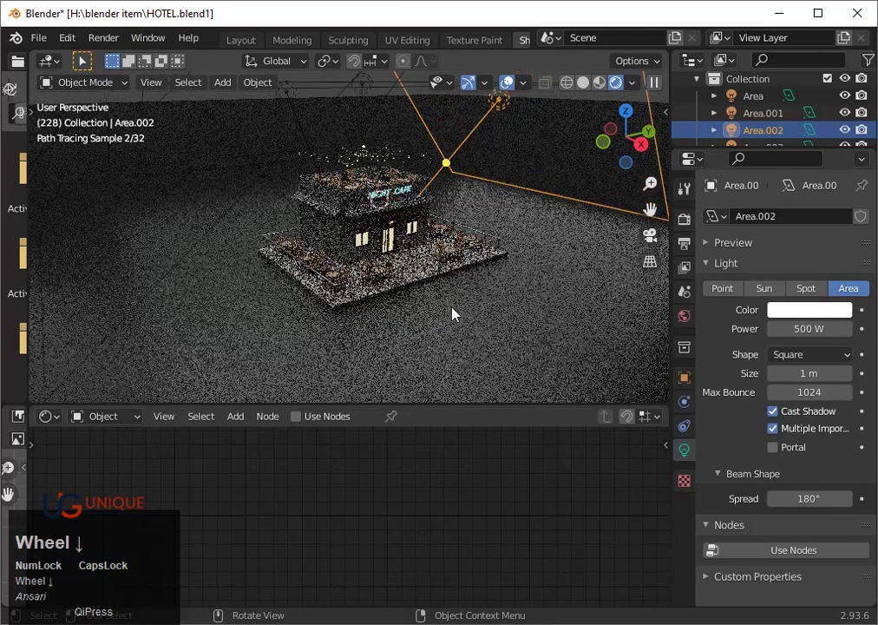
click(406, 157)
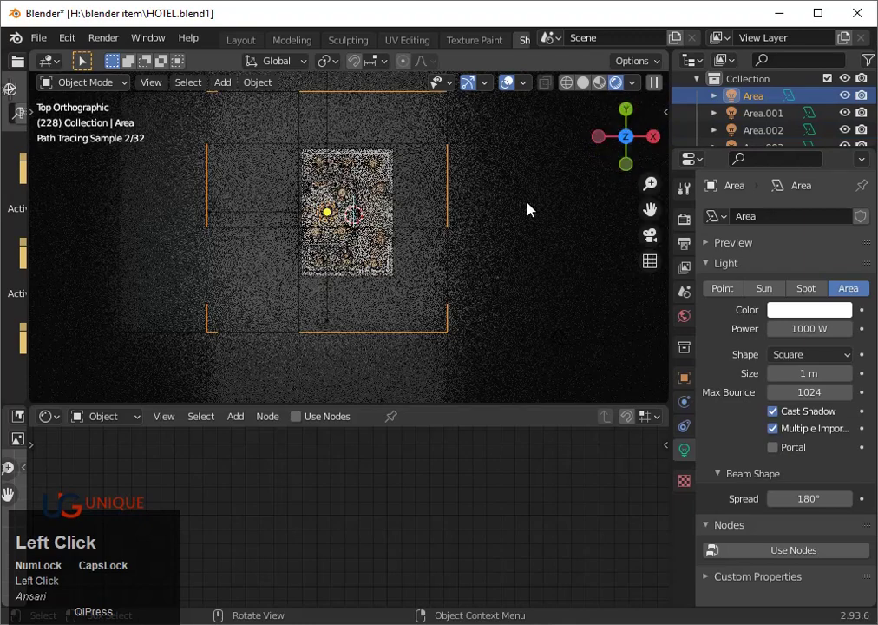
- Duplicate the overhead light as Area.004 above the upper-left corner, enlarged about 1.16 times
scroll(down, 3)
scroll(down, 3)
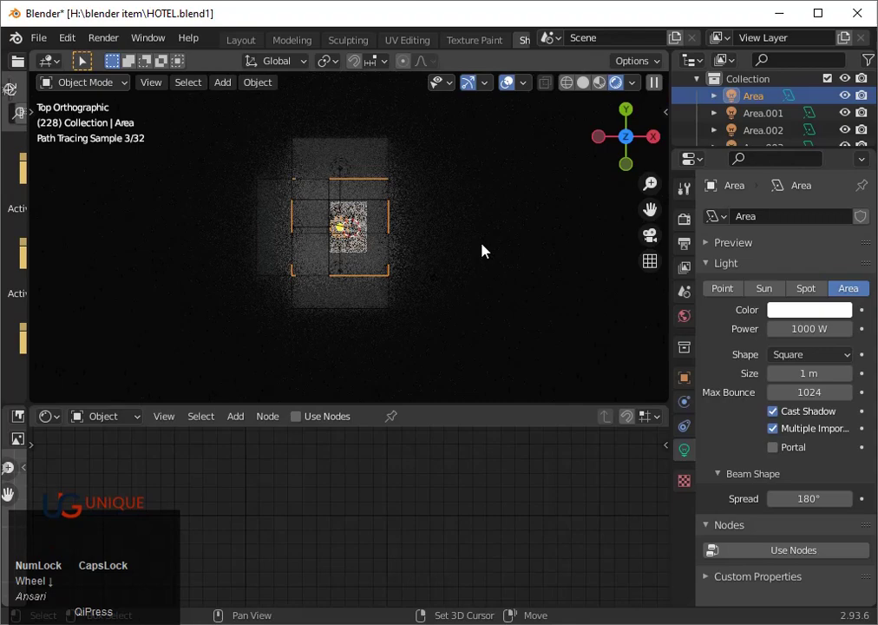
key(shift+d)
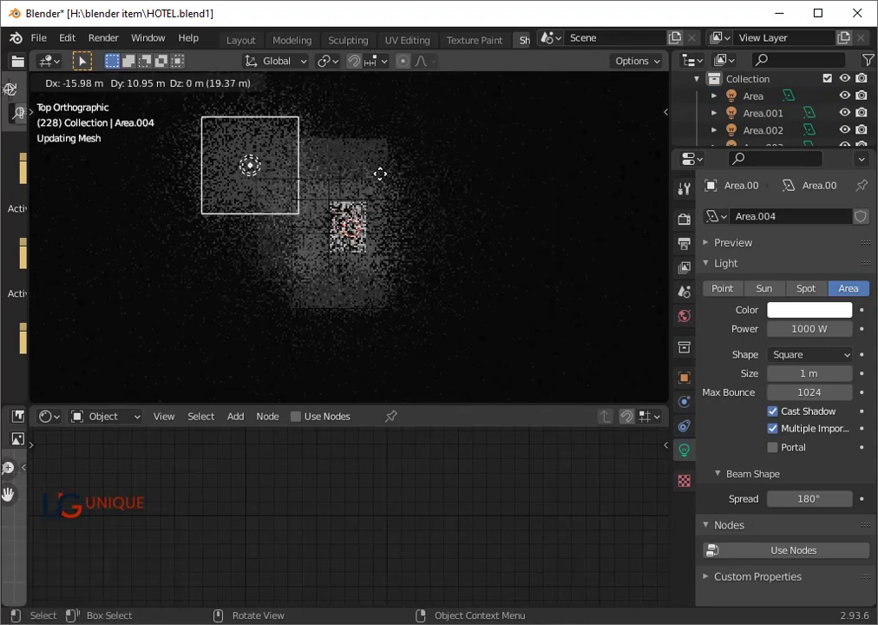
click(389, 178)
key(s)
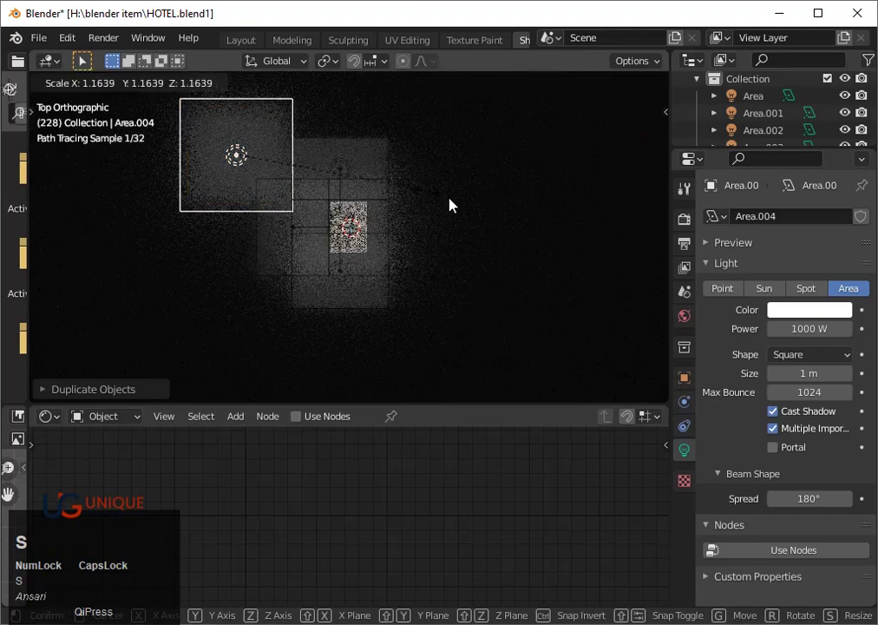
click(492, 215)
drag(490, 323, 353, 236)
scroll(up, 3)
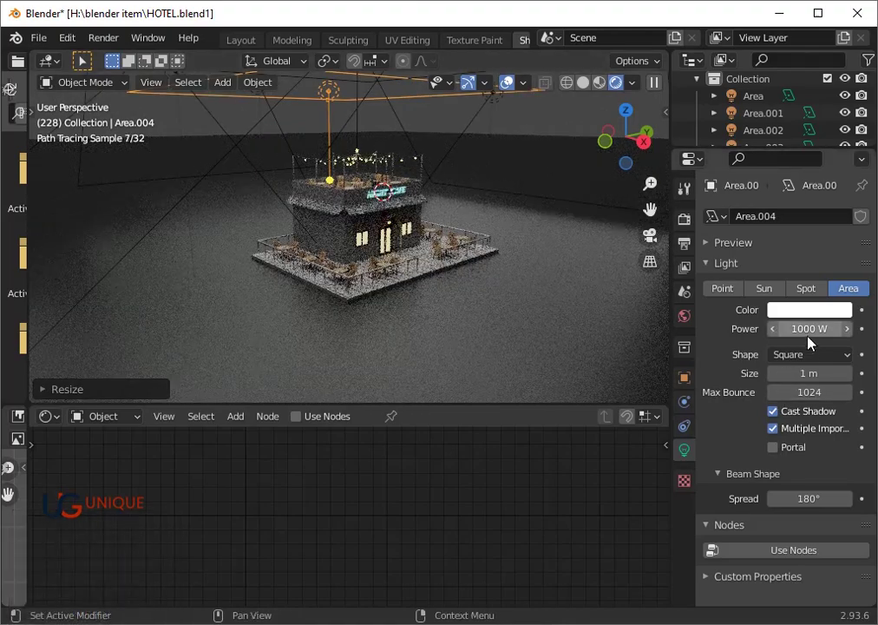
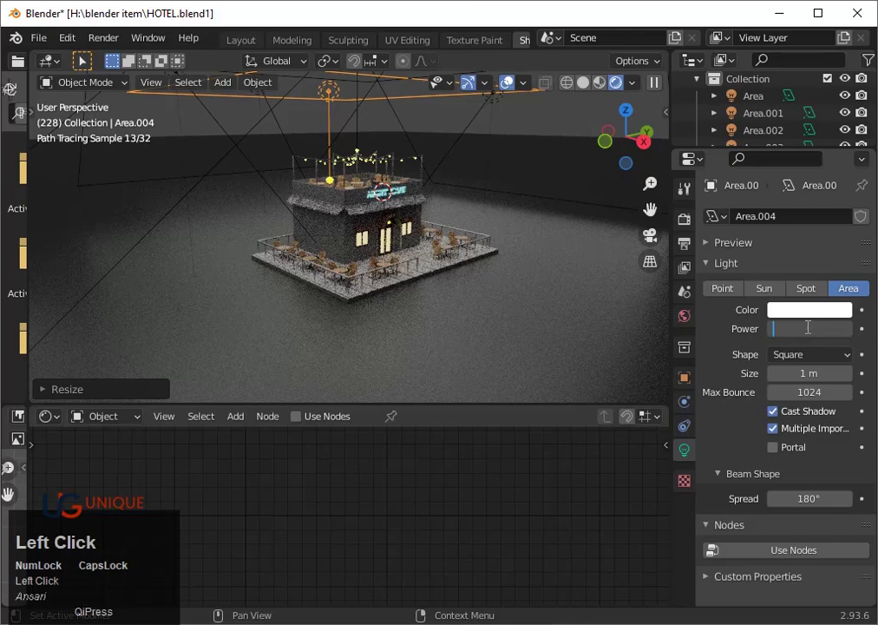
- Set Area.004 to 3000 W and lower its colour's V to about 0.39 for a light grey
text(3000)
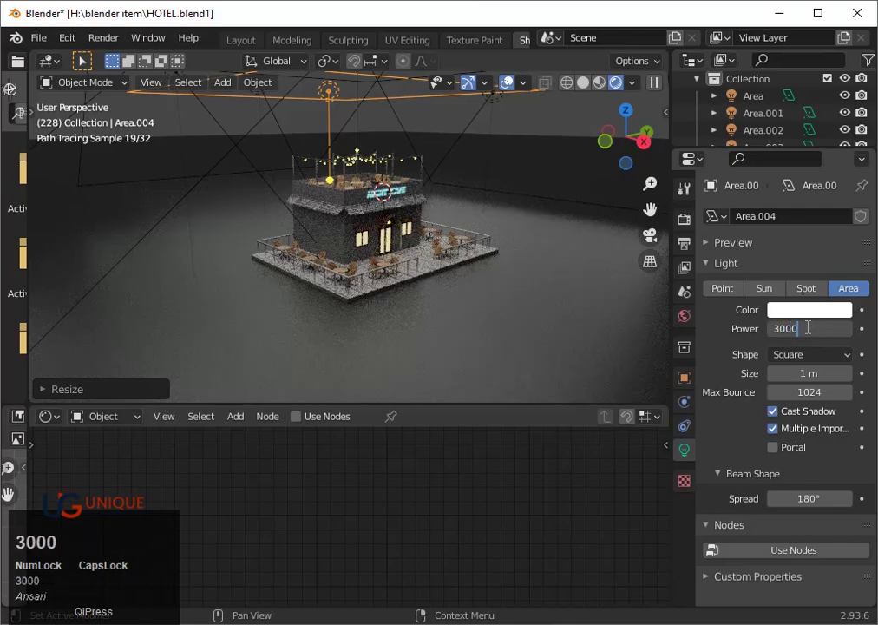
key(Return)
scroll(up, 3)
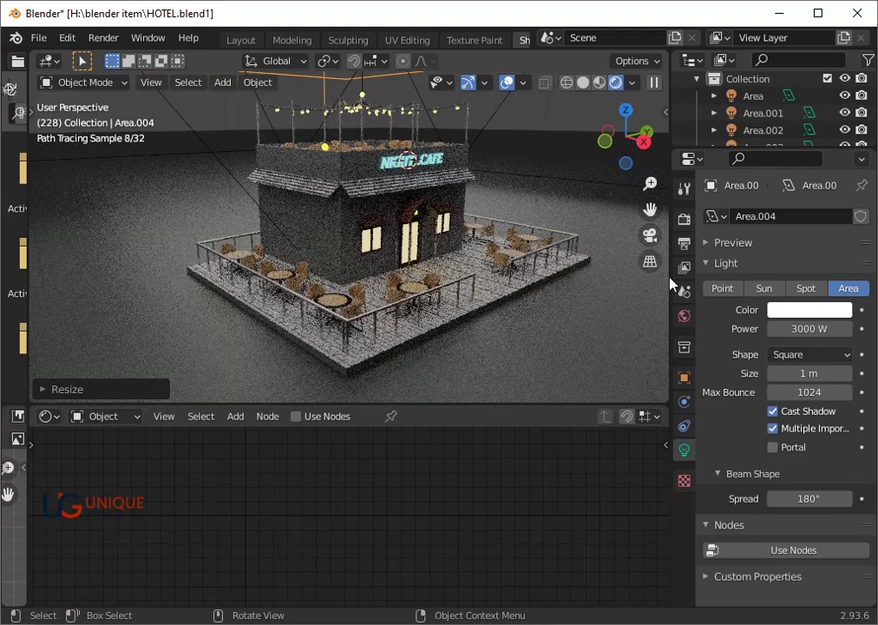
click(791, 312)
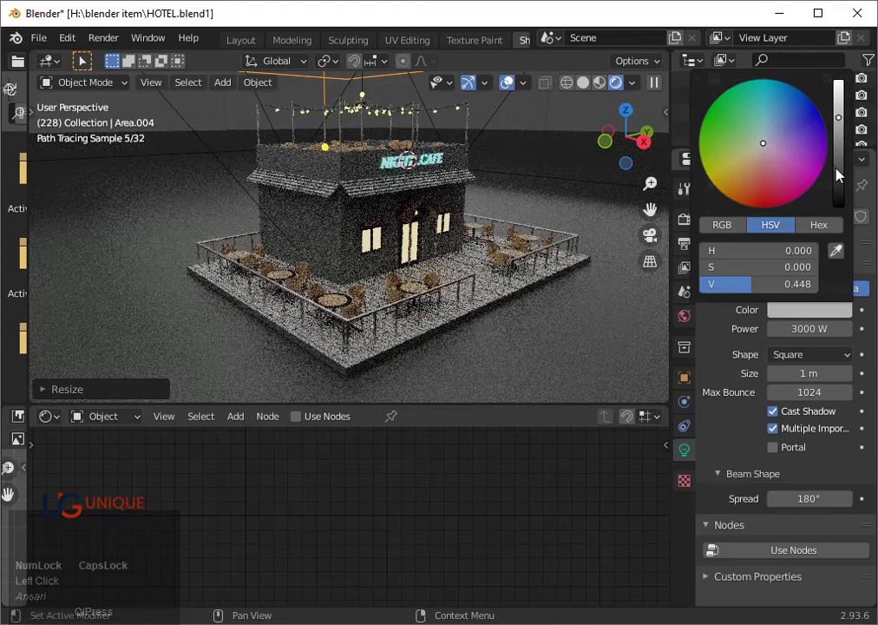
click(847, 177)
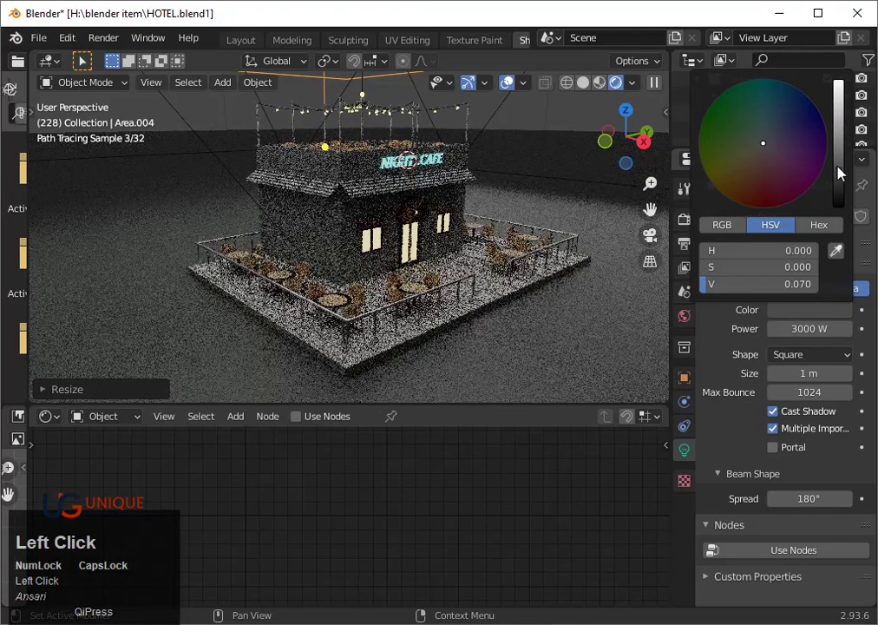
click(849, 114)
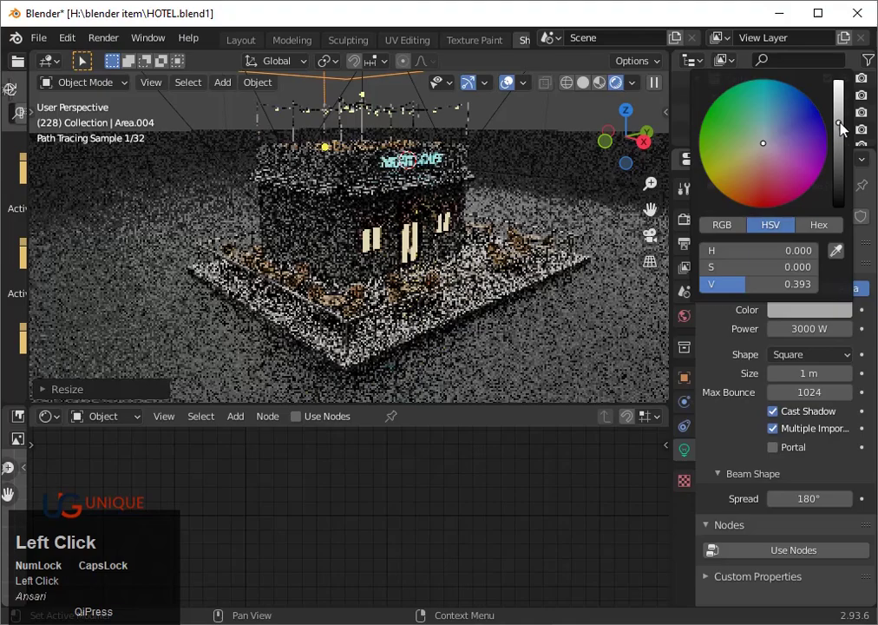
- Review the re-rendering scene and select the original light named Area
scroll(down, 3)
scroll(up, 3)
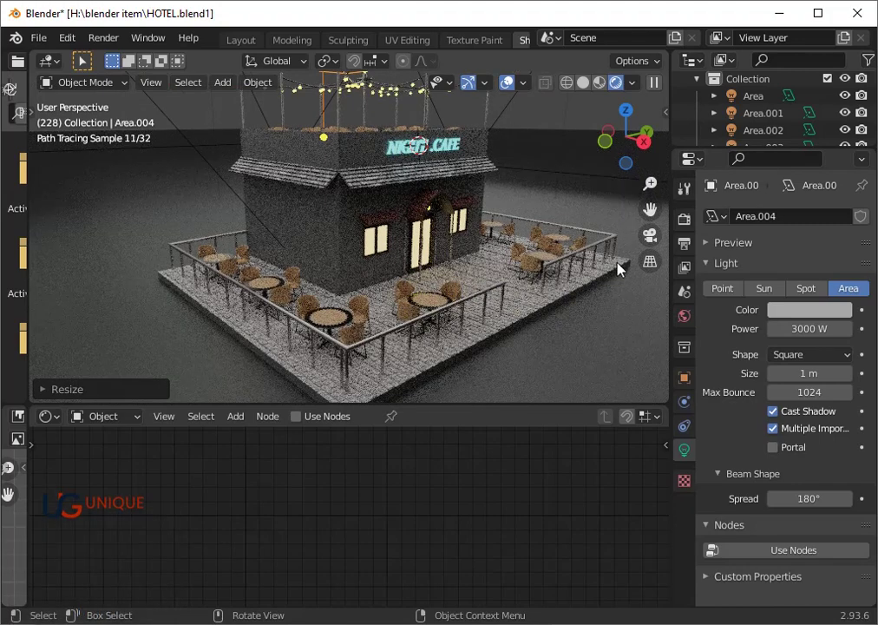
scroll(down, 3)
click(361, 200)
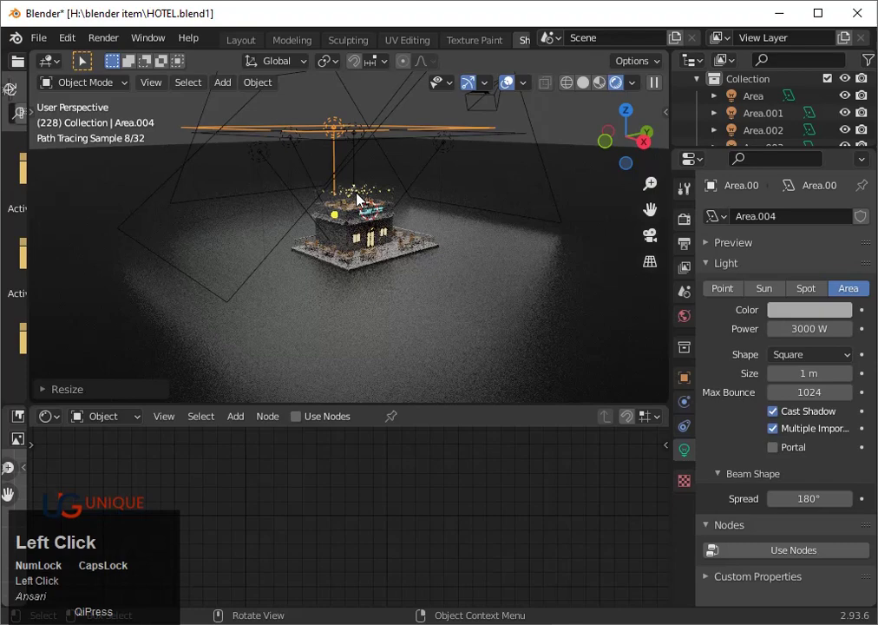
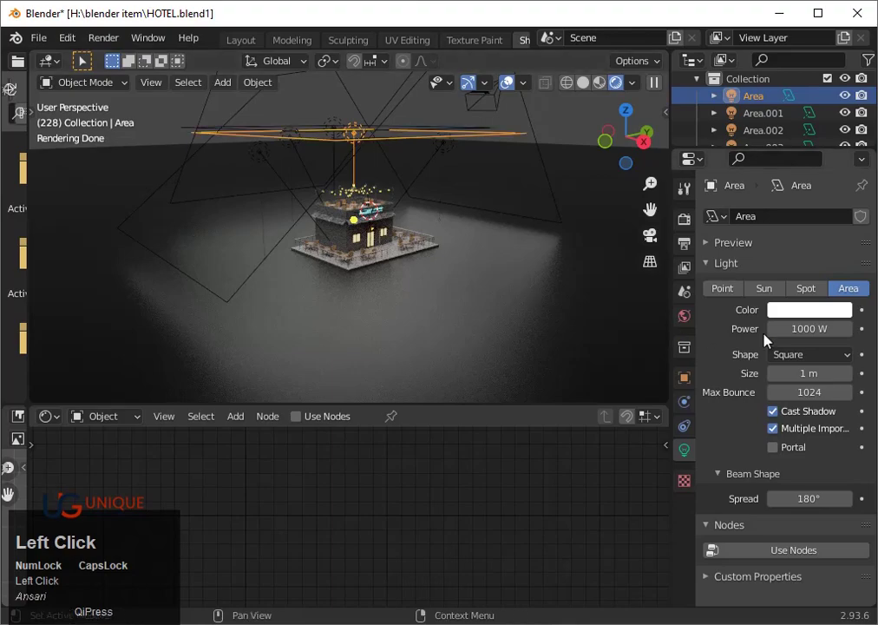
- Give the Area light a slight yellow-green hue with V about 0.58, a muted light grey
right_click(817, 316)
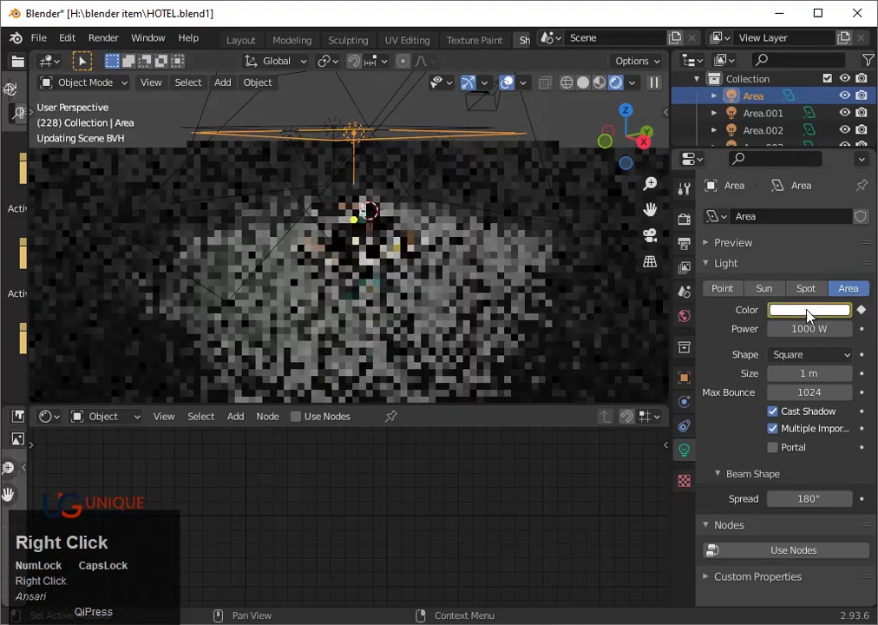
click(830, 315)
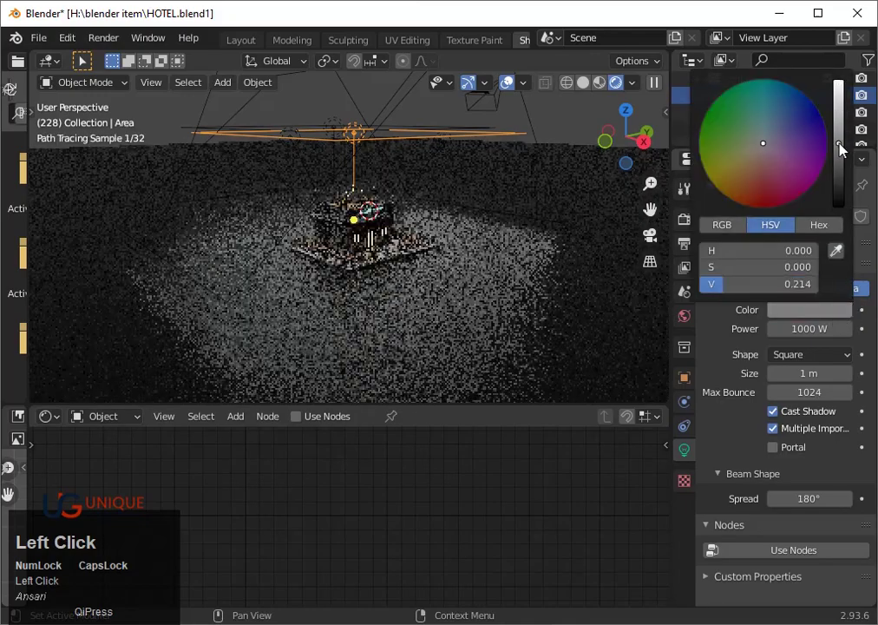
scroll(up, 3)
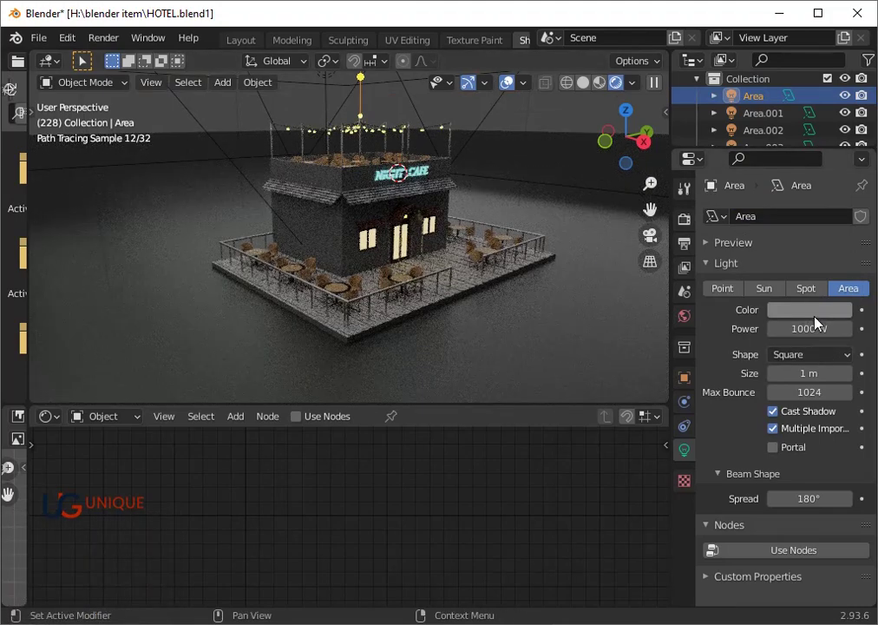
click(818, 318)
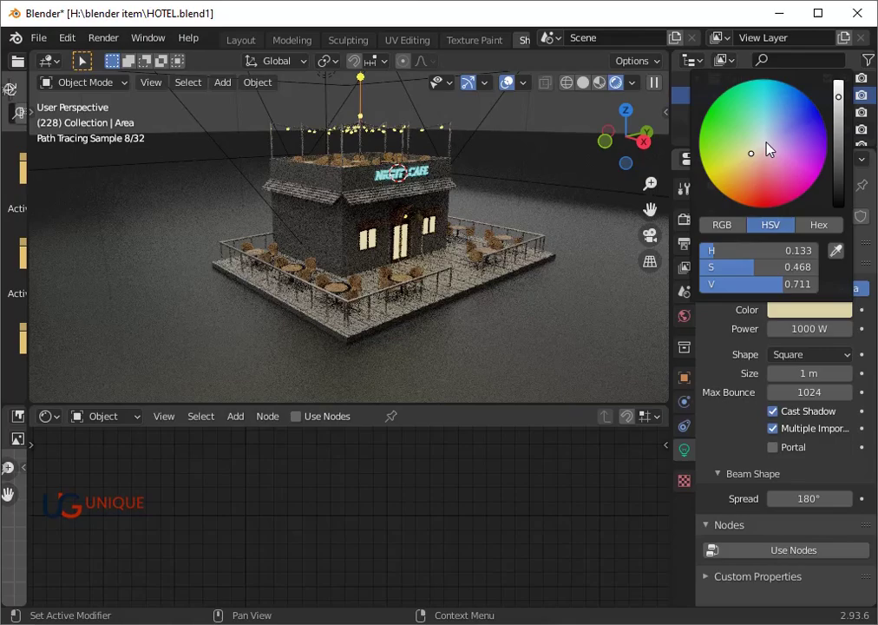
click(770, 150)
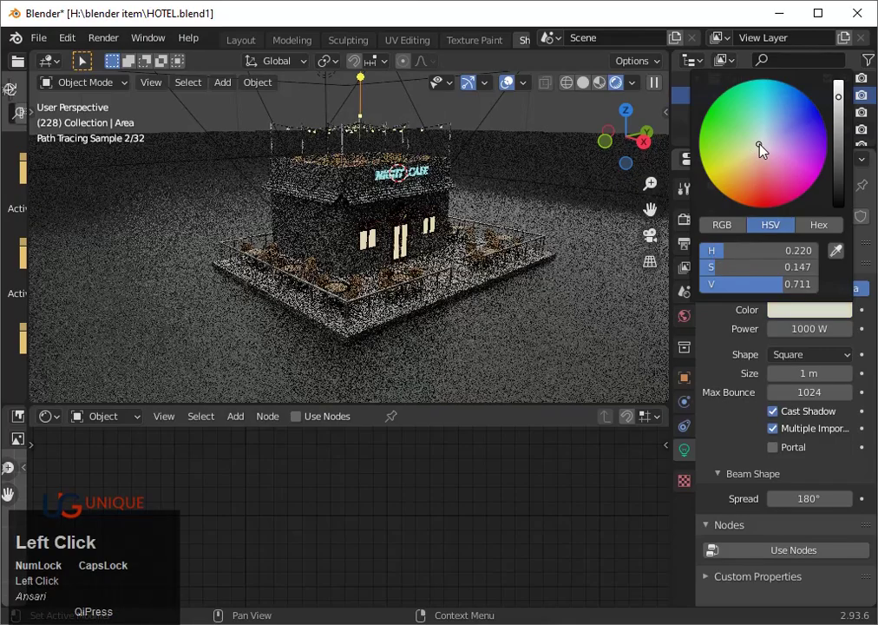
drag(851, 108, 851, 195)
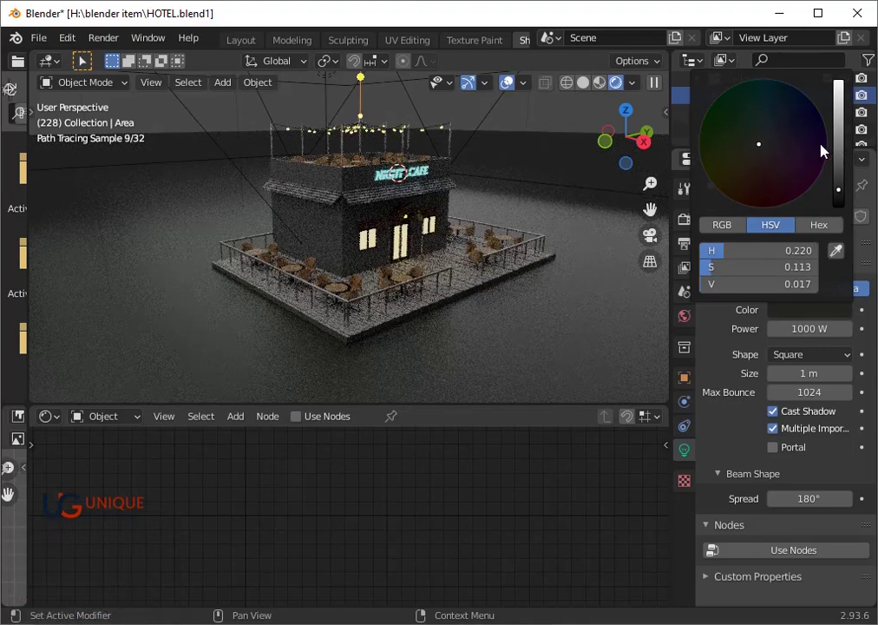
click(851, 113)
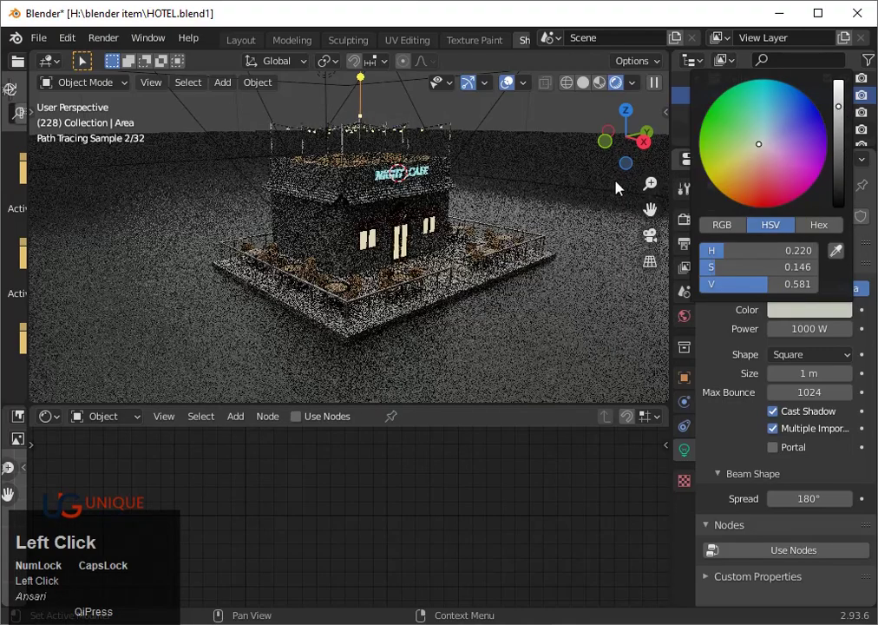
scroll(down, 3)
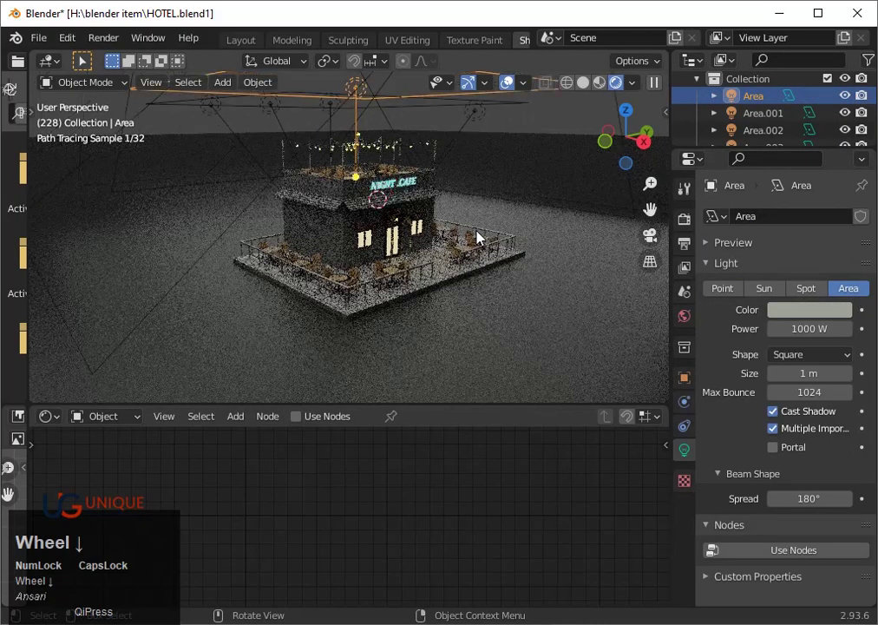
- Scale the Area light to about 1.25 and switch the viewport to Camera Perspective
key(s)
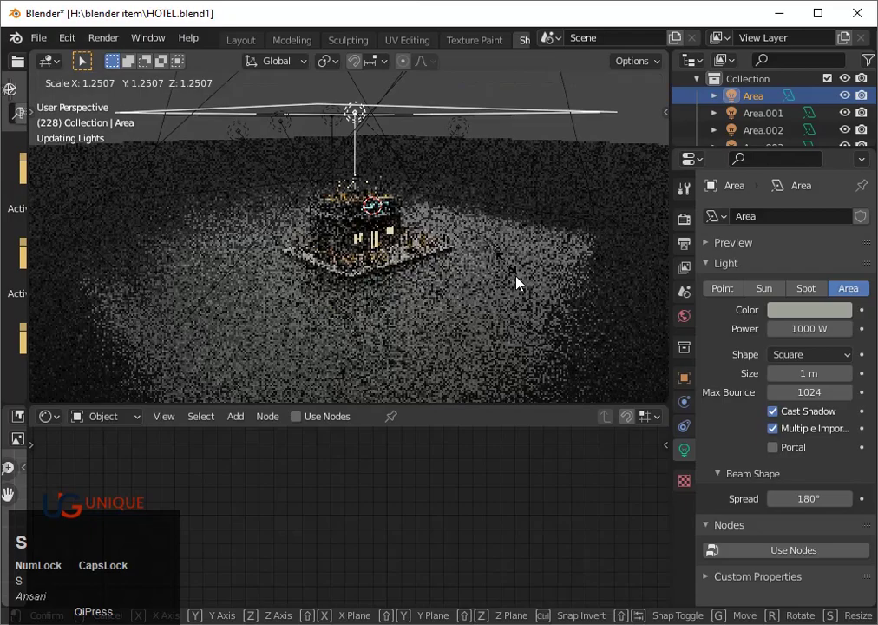
click(564, 340)
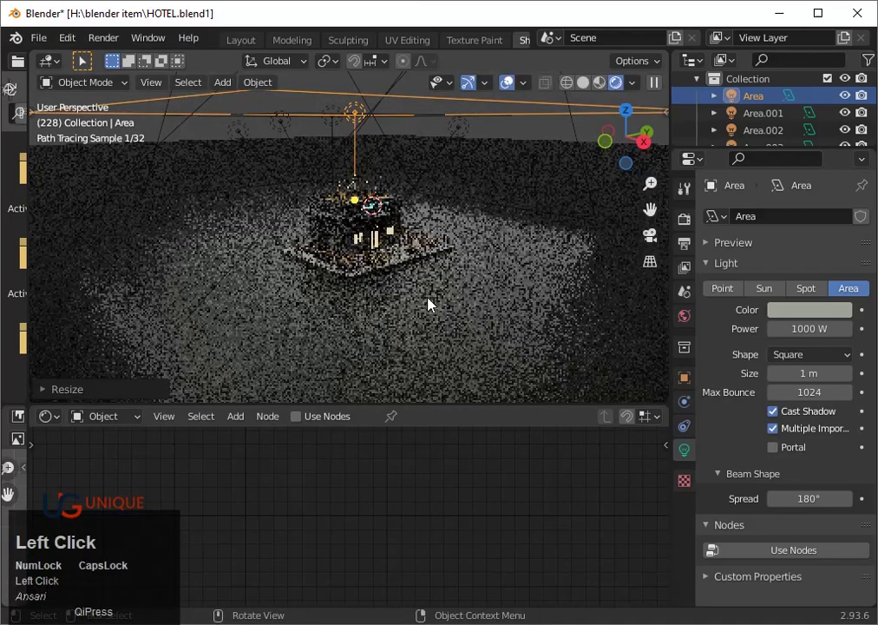
scroll(up, 3)
drag(571, 333, 568, 329)
scroll(down, 3)
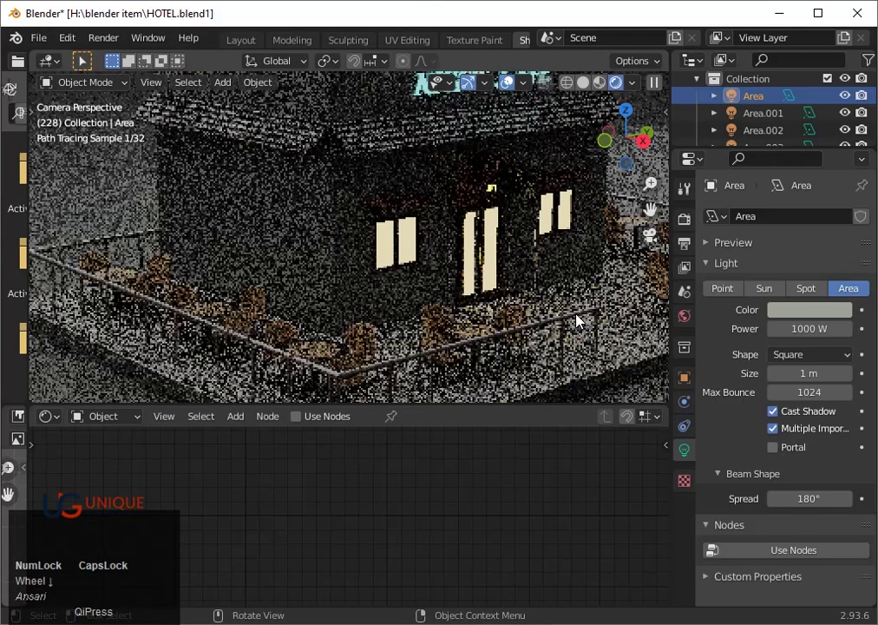
scroll(down, 3)
- Move the camera back and along Z until the whole night cafe fits in frame
click(501, 333)
key(g)
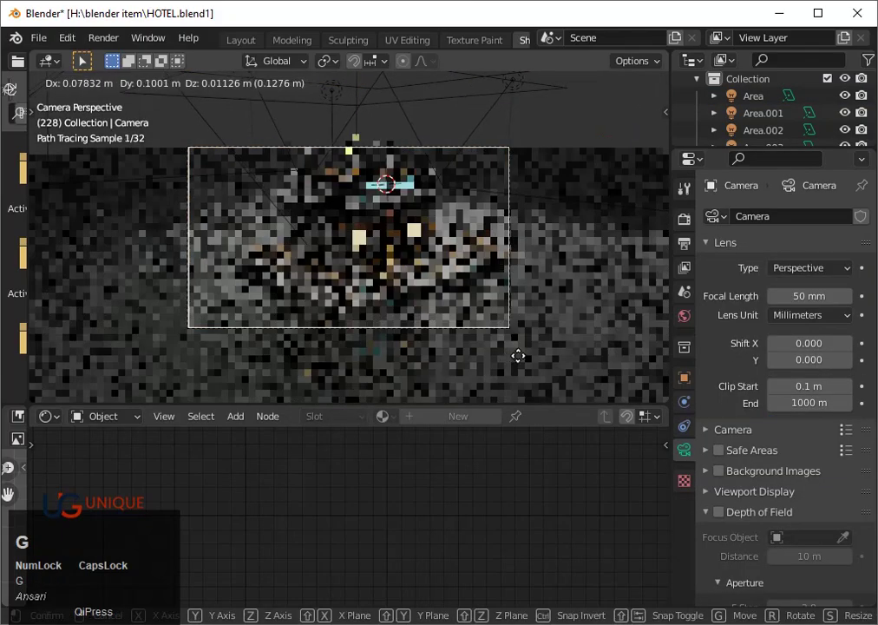
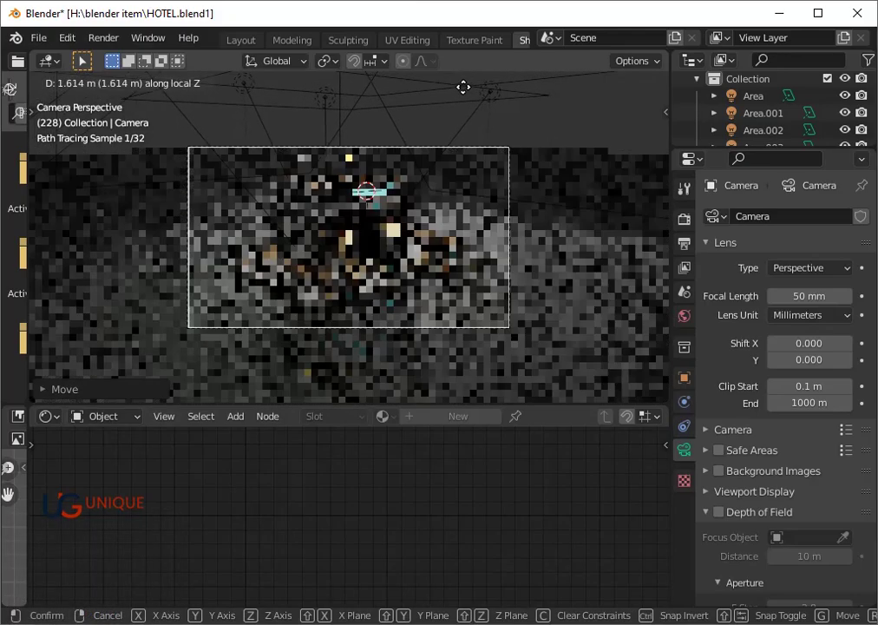
click(470, 102)
key(g)
key(Up)
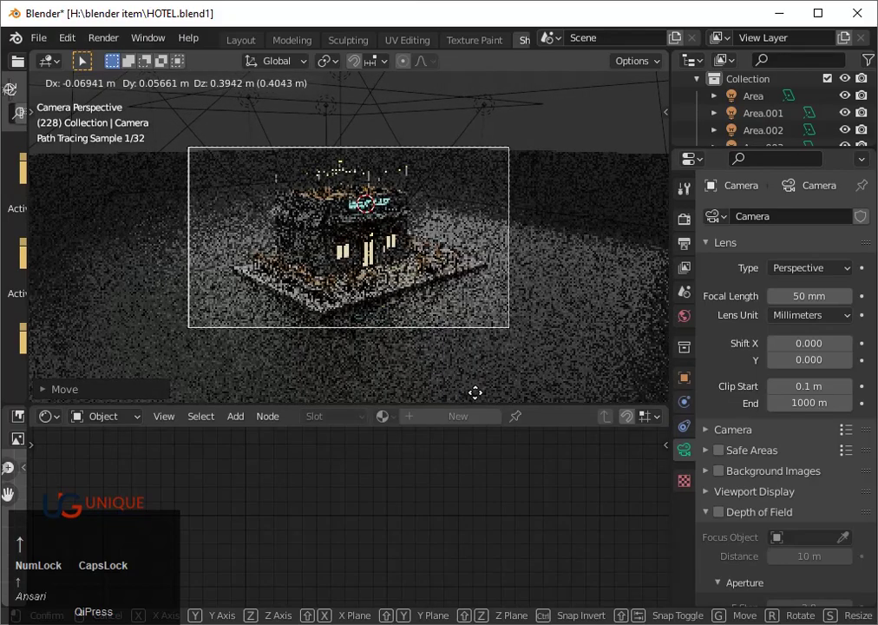
key(Return)
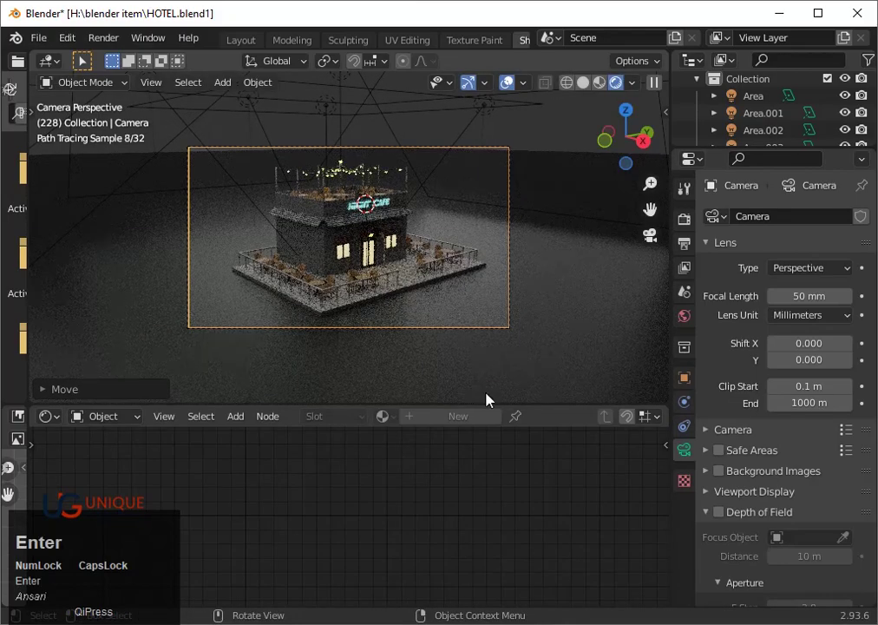
- Nudge the camera about 10 cm closer and start rendering the camera view as an image
scroll(up, 3)
key(g)
key(Return)
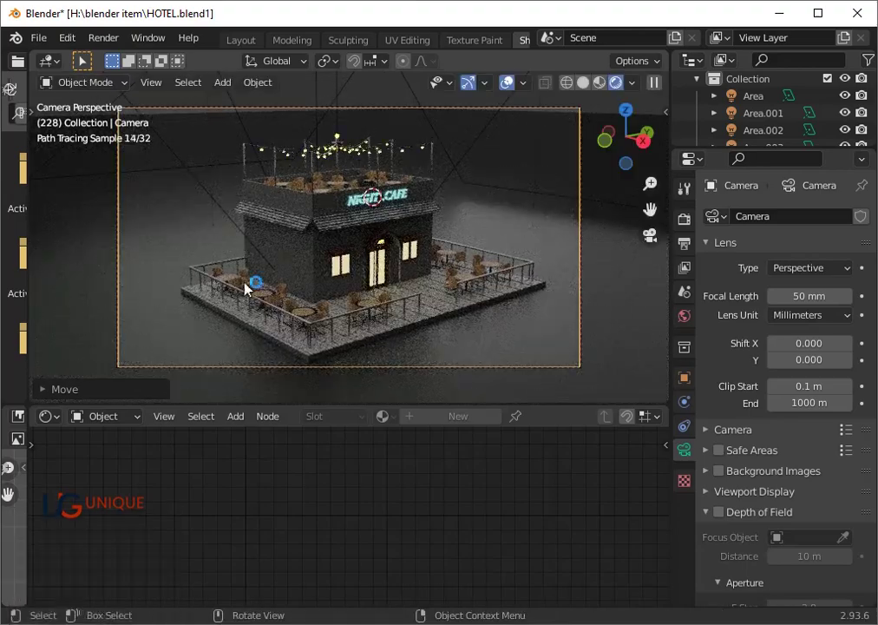